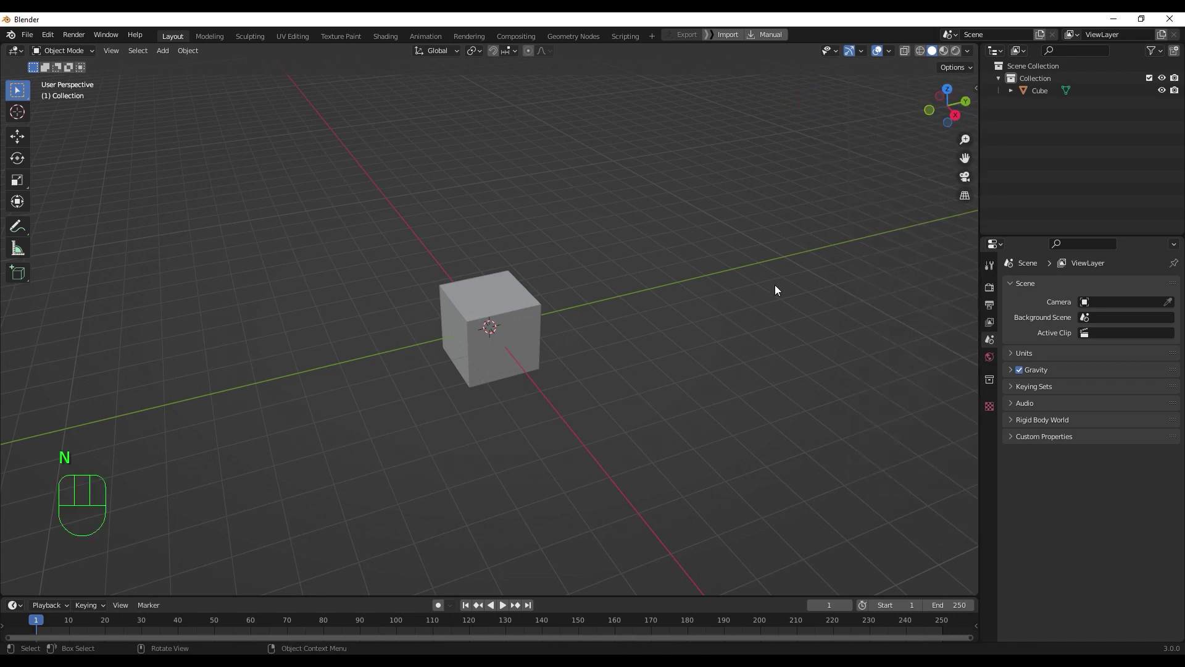
- Select the default cube after orbiting the view around it
left_click_drag(461, 362, 479, 354)
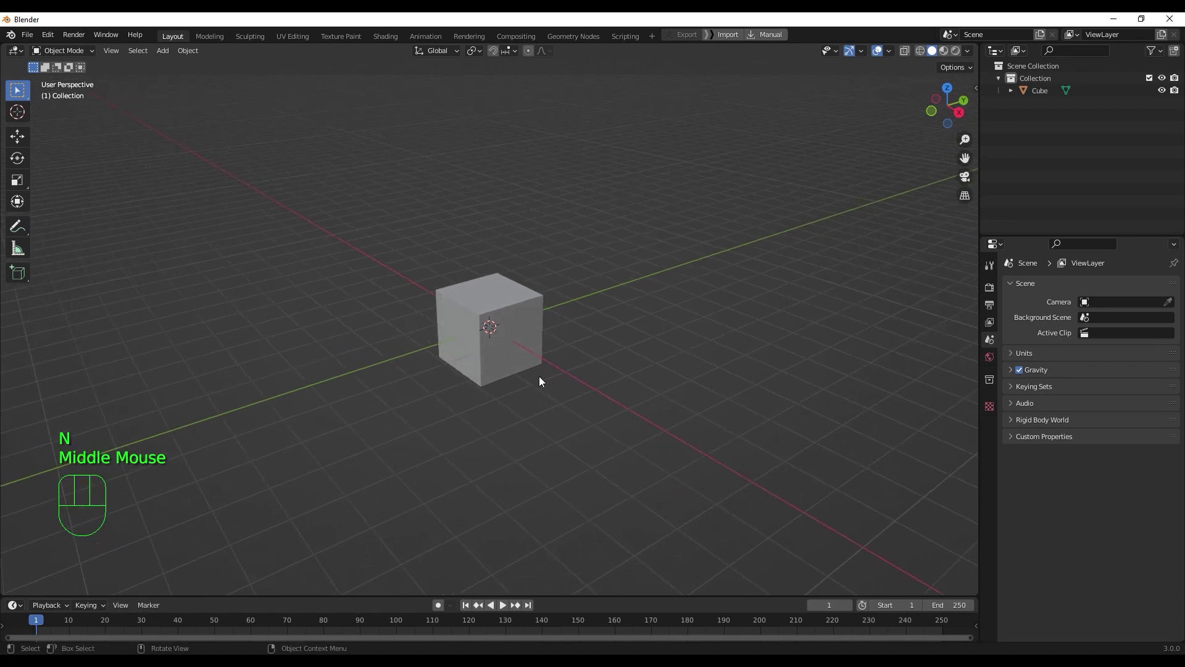
left_click(505, 378)
scroll("up", 3)
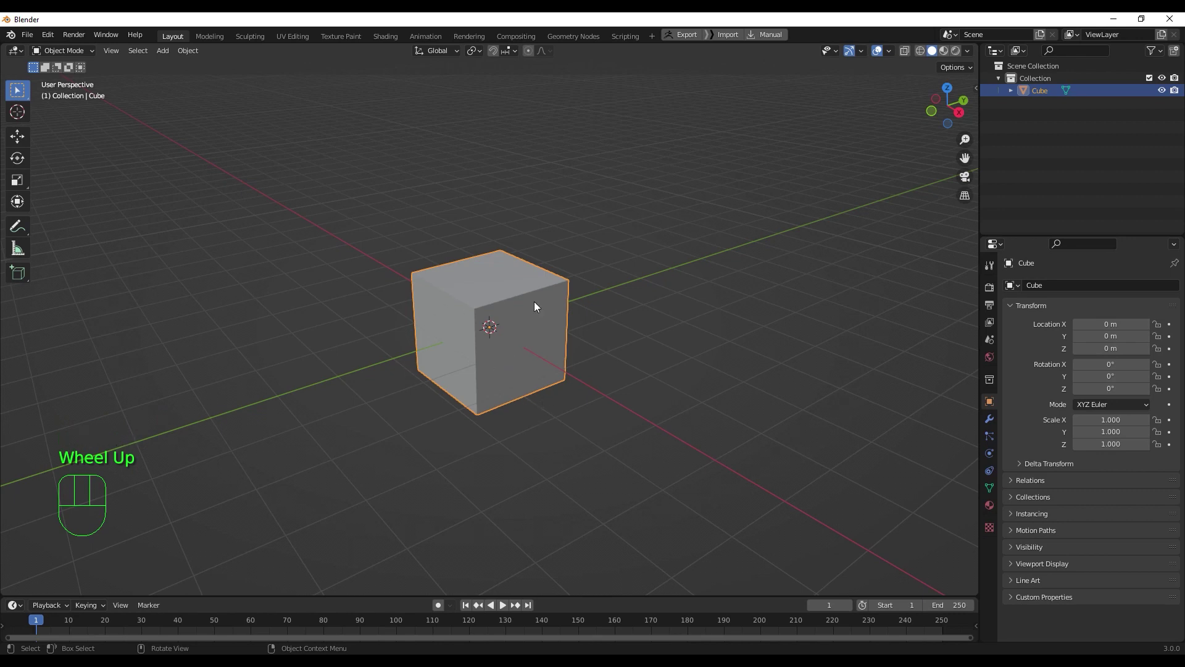
scroll("down", 3)
- In Edit Mode from side view, scale the cube to roughly twice its length into a long box
key("Tab")
scroll("up", 3)
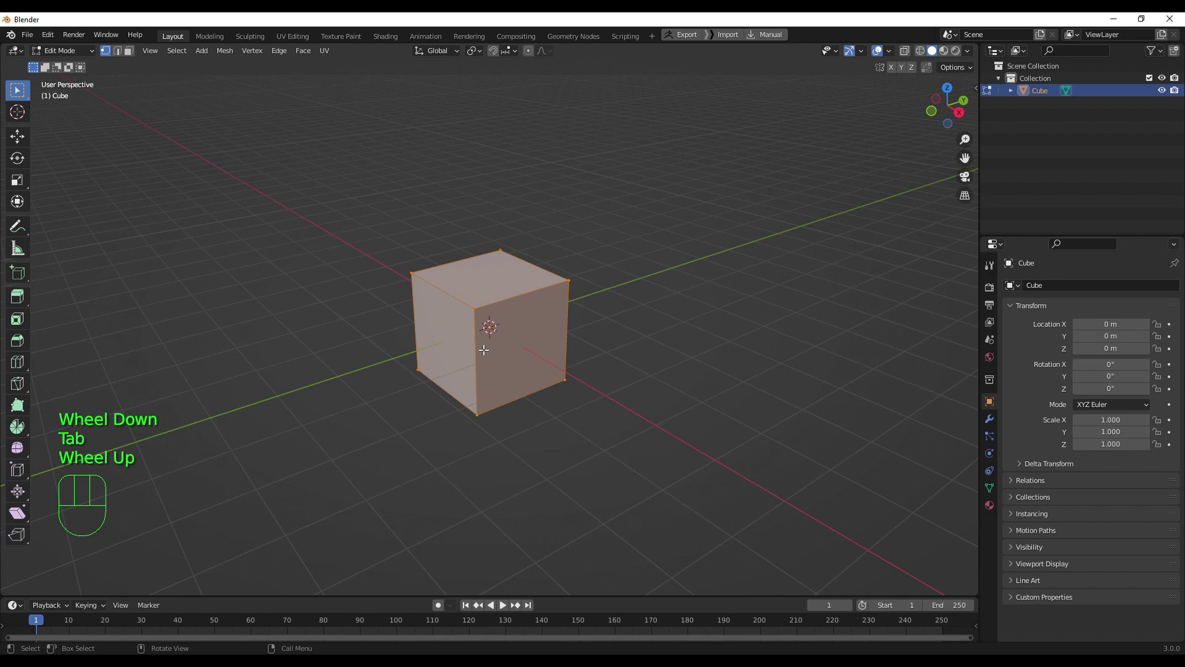
scroll("down", 3)
key("KP_3")
scroll("up", 3)
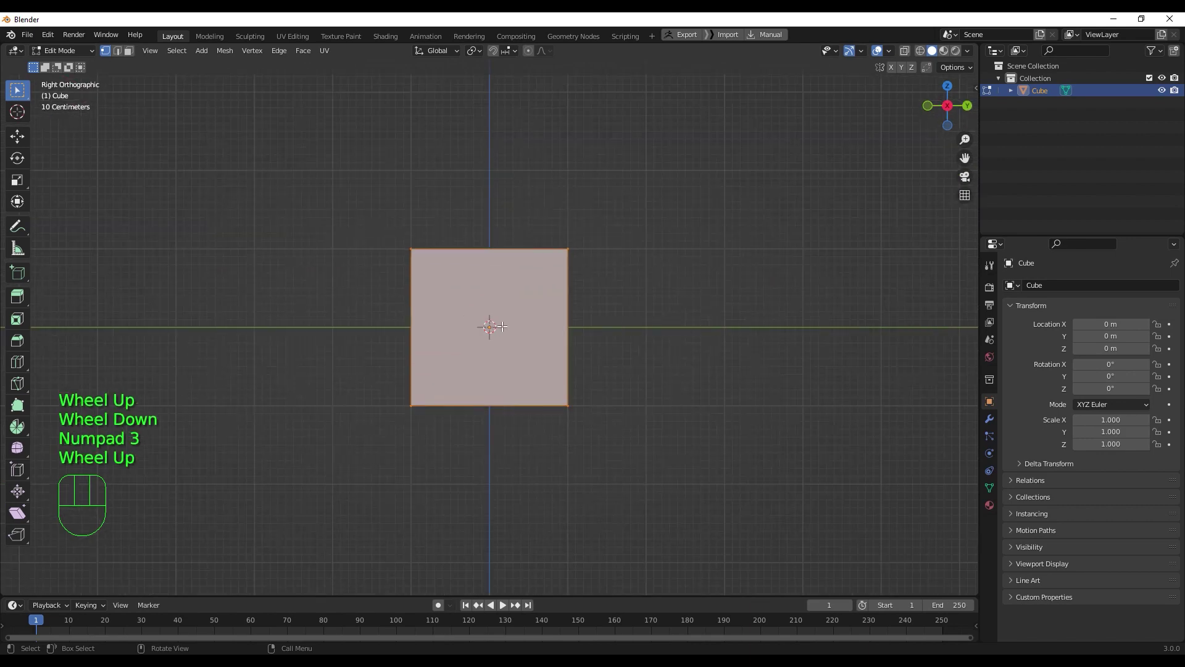
key("q")
scroll("down", 3)
key("shift+space")
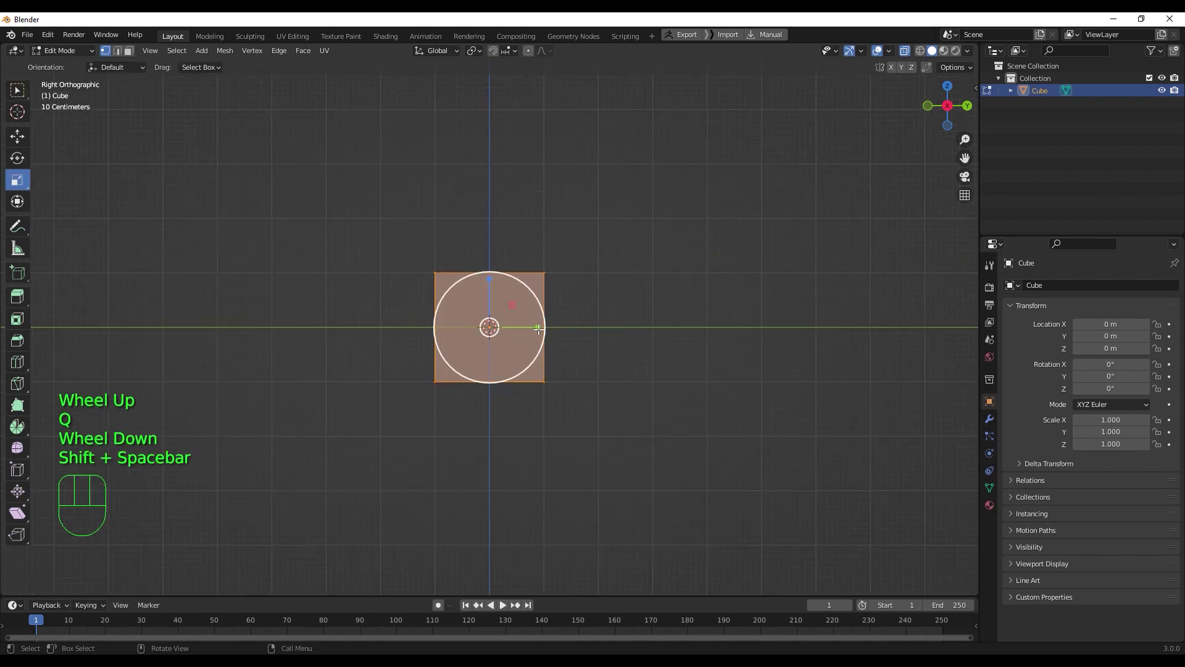
left_click_drag(539, 325, 594, 329)
middle_click(487, 381)
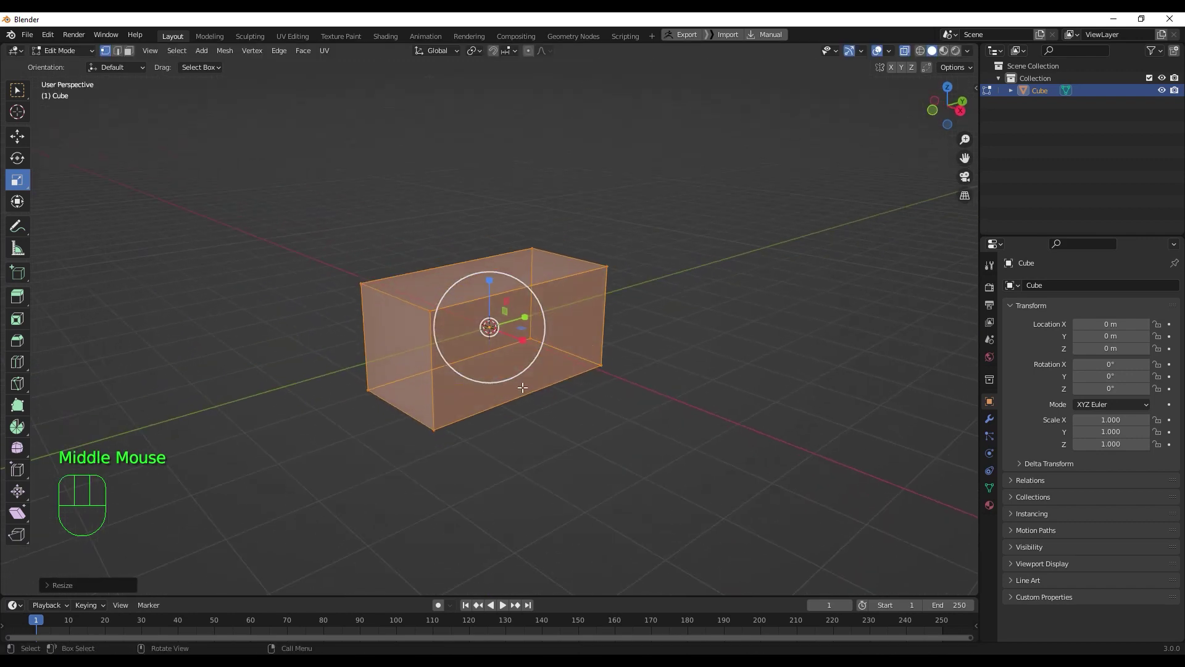
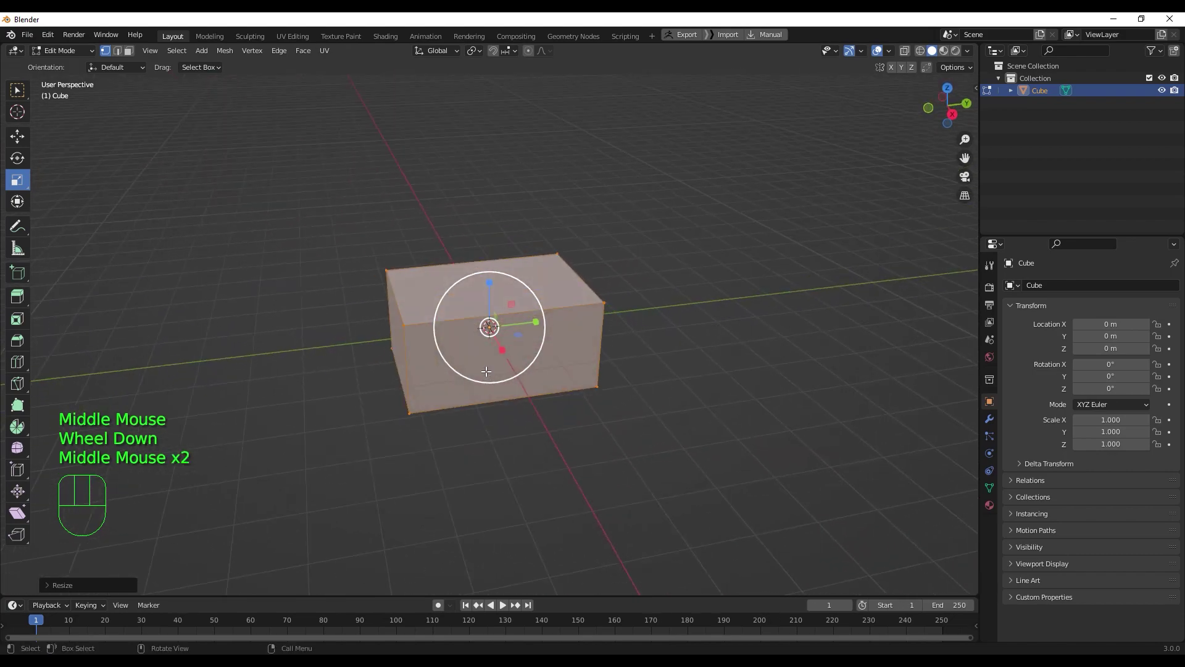
- Cut two crosswise edge loops across the long box with loop cut
key("shift+space")
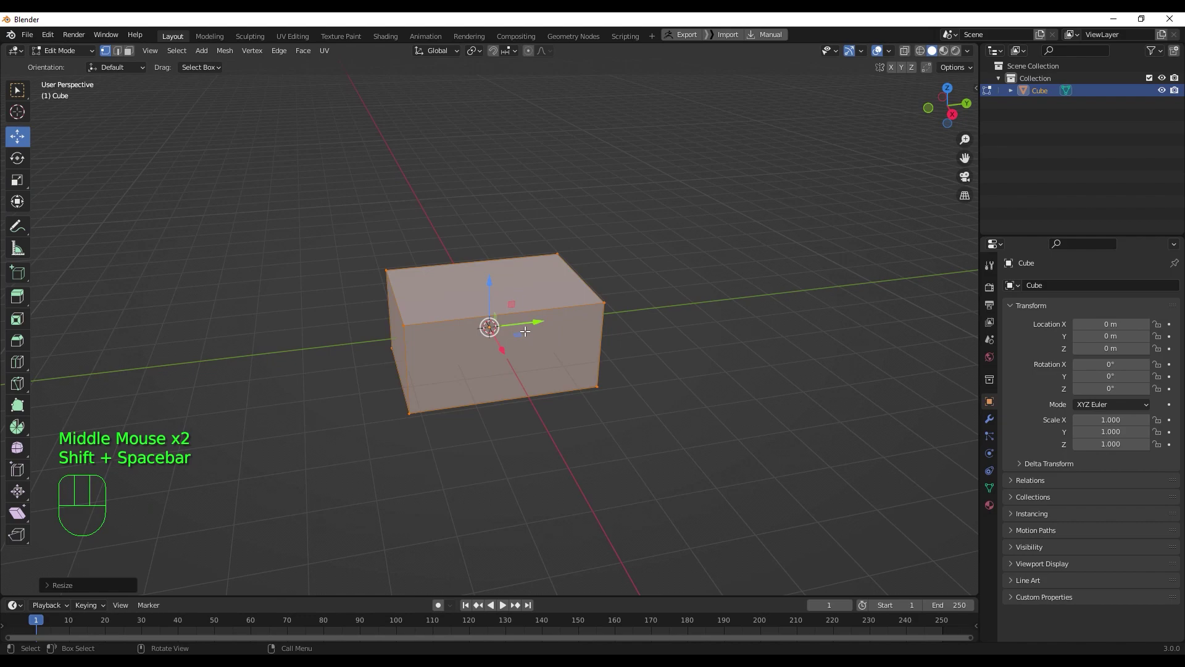
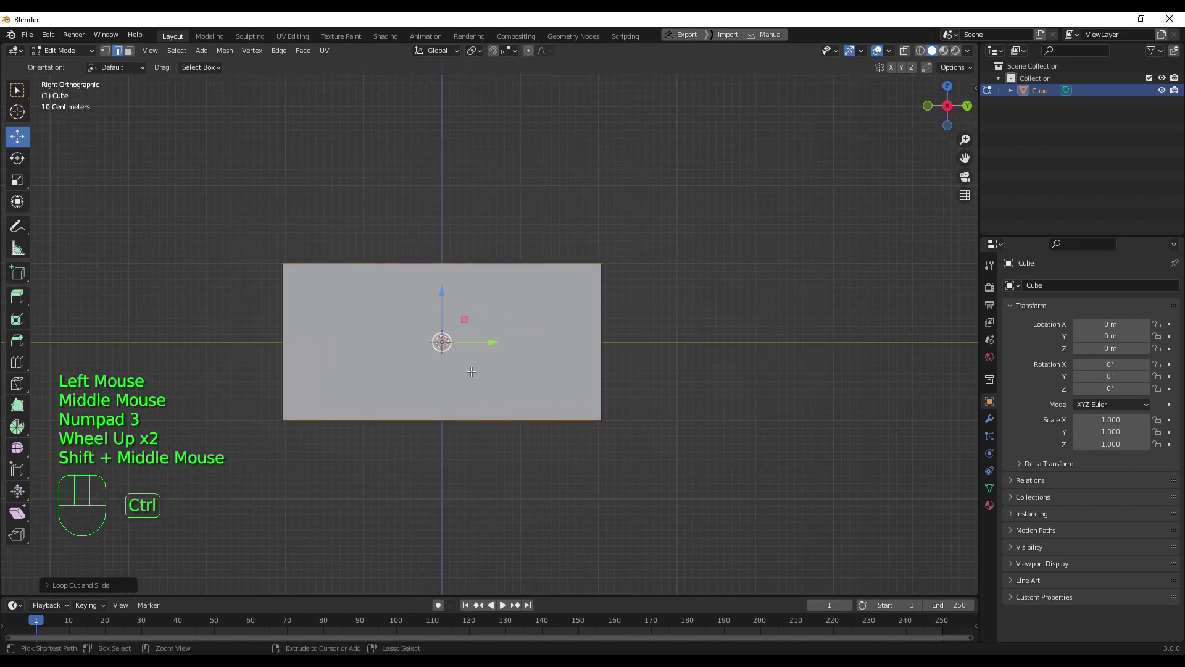
key("ctrl+r")
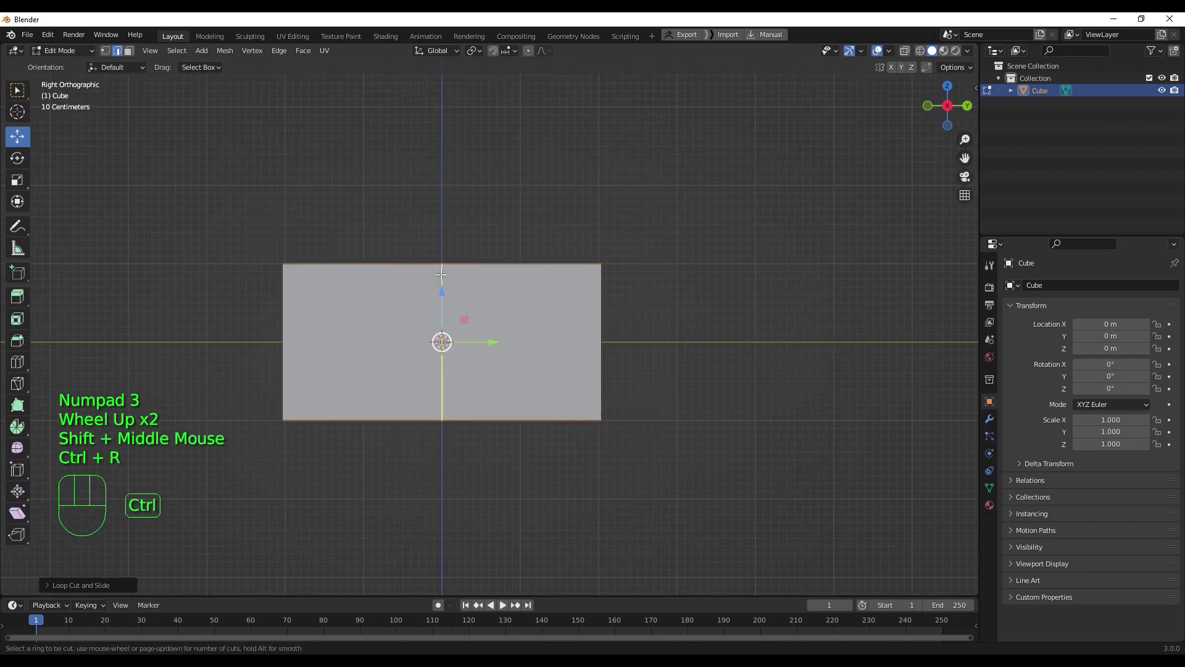
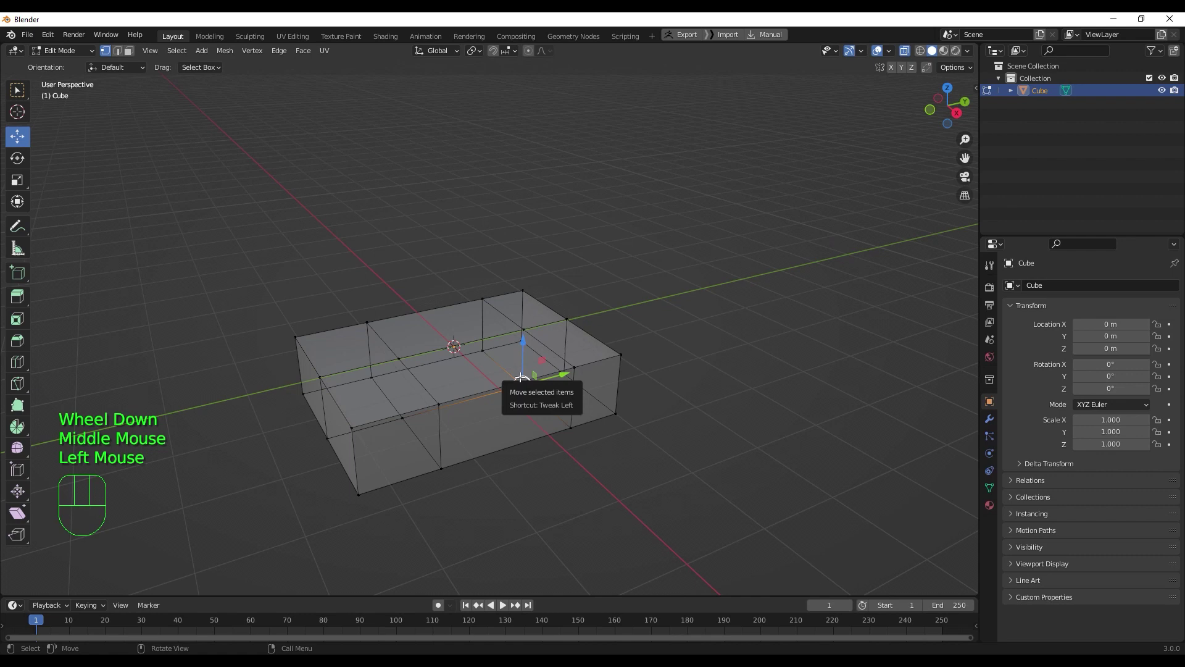
- Select the middle top faces and extrude them upward into a cabin block
key("q")
key("a")
key("3")
left_click(520, 359)
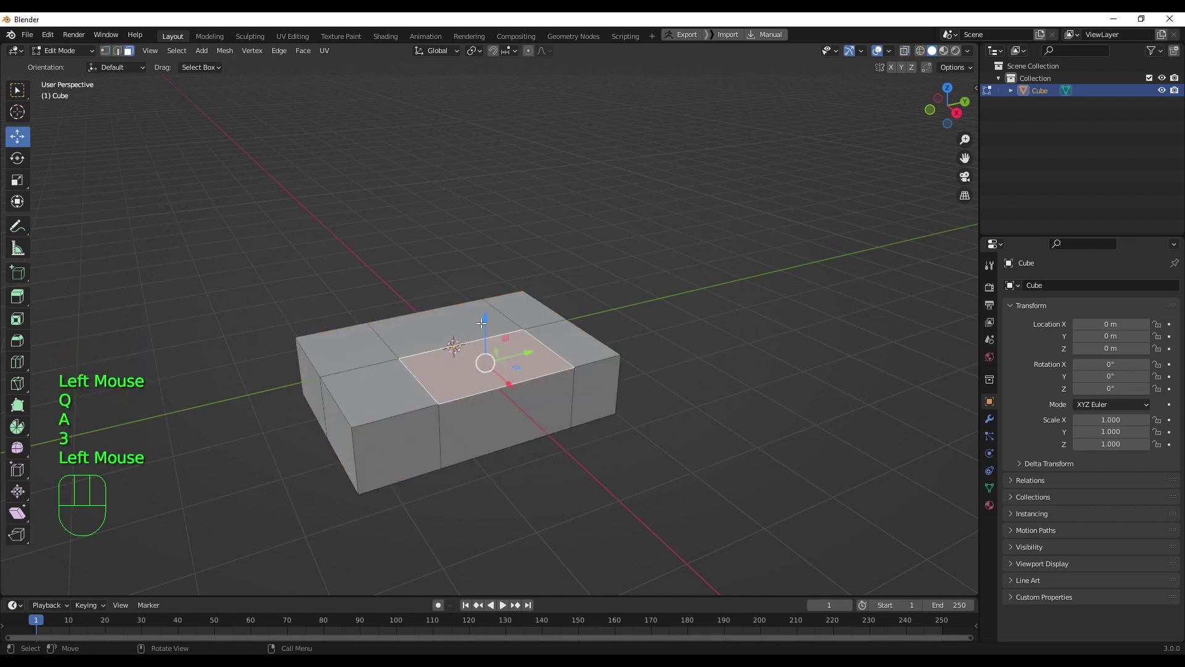
left_click(458, 310)
key("e")
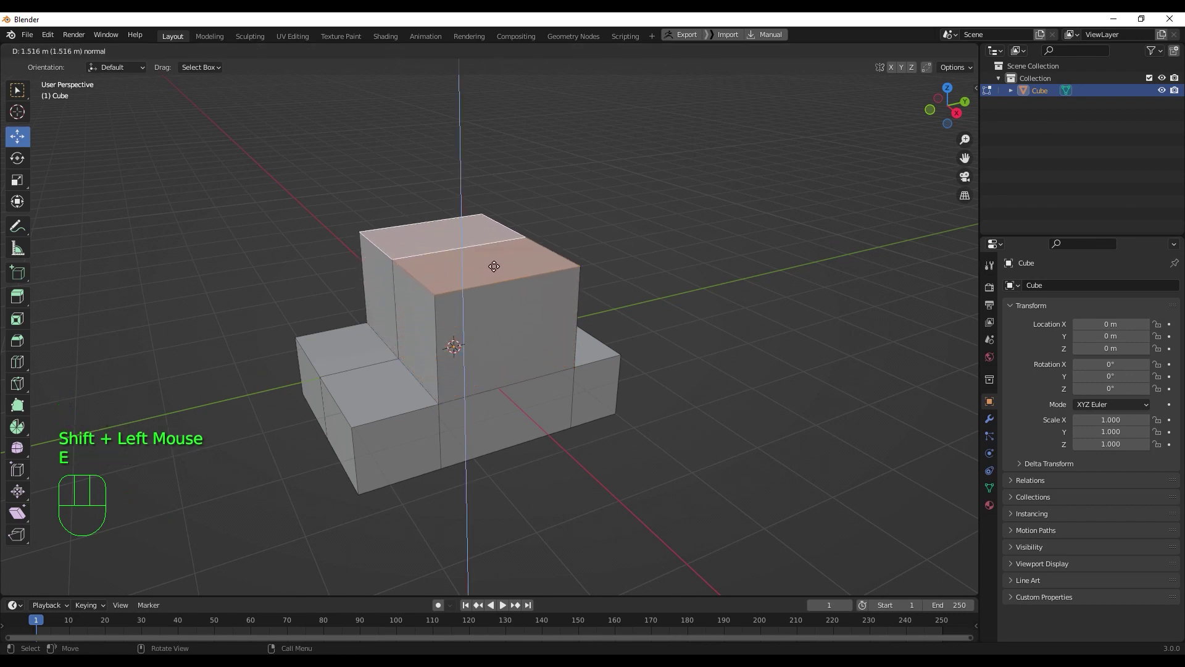
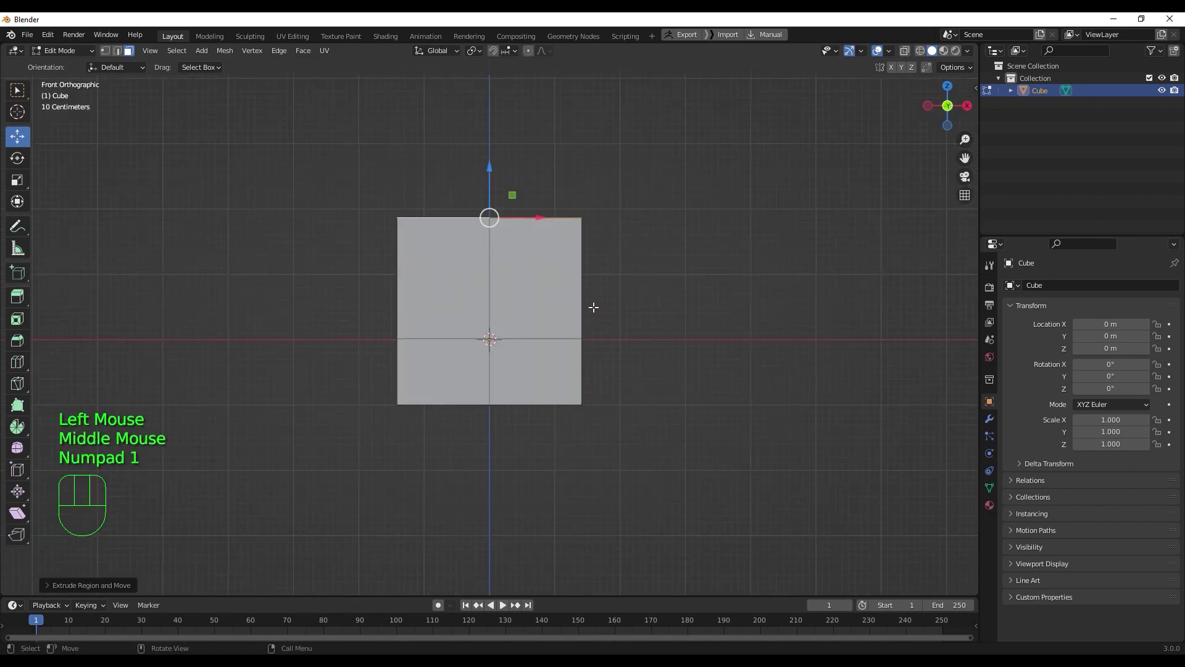
- In X-ray view, scale the cabin's top along X to taper it narrower
key("q")
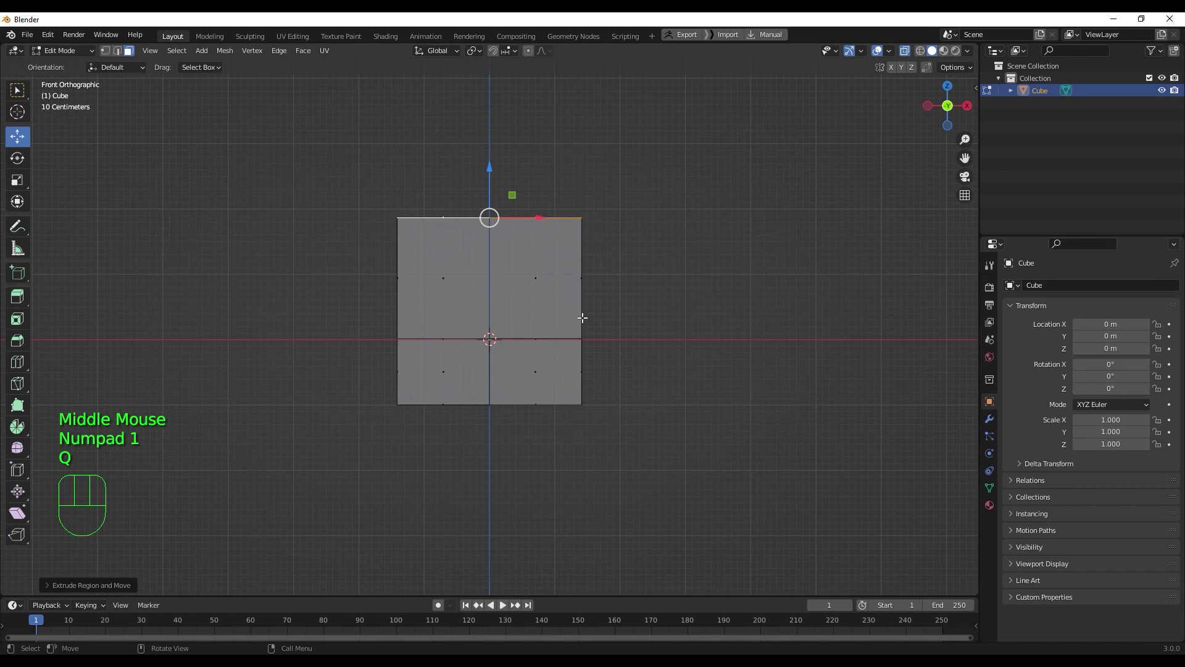
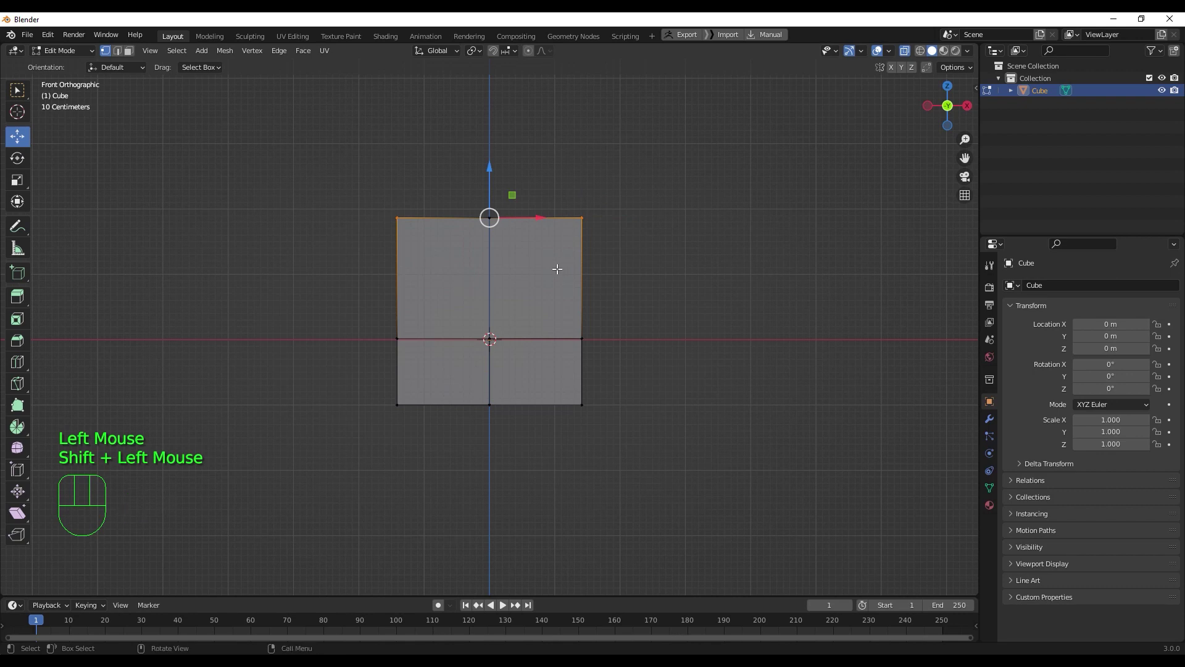
key("s")
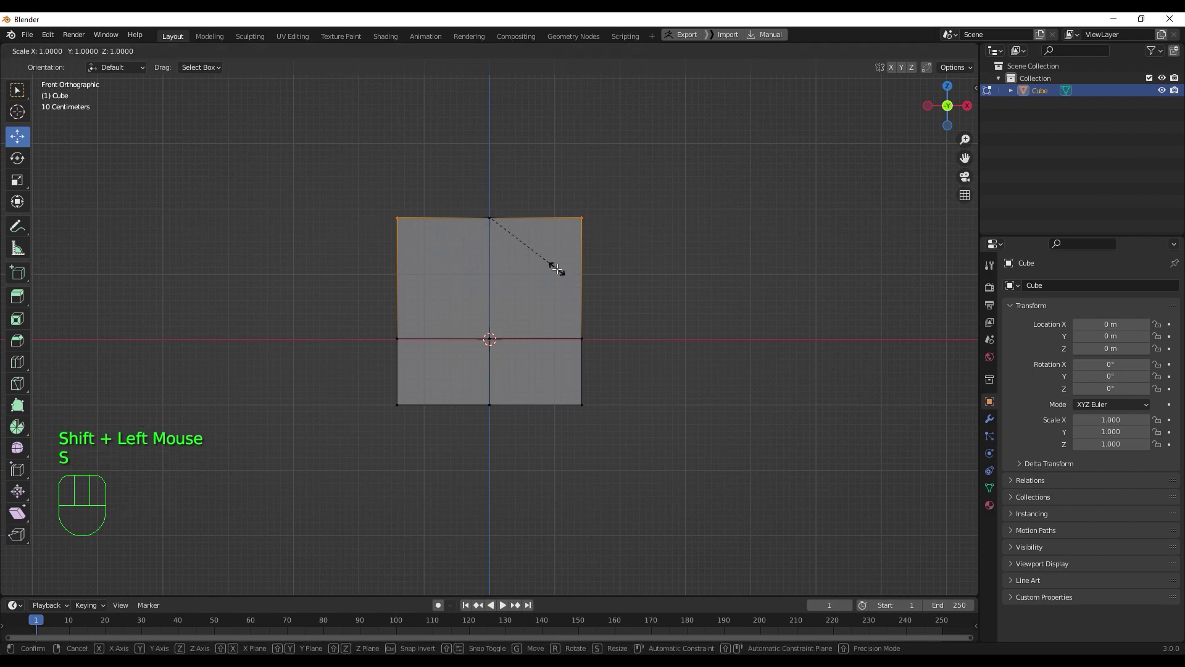
key("x")
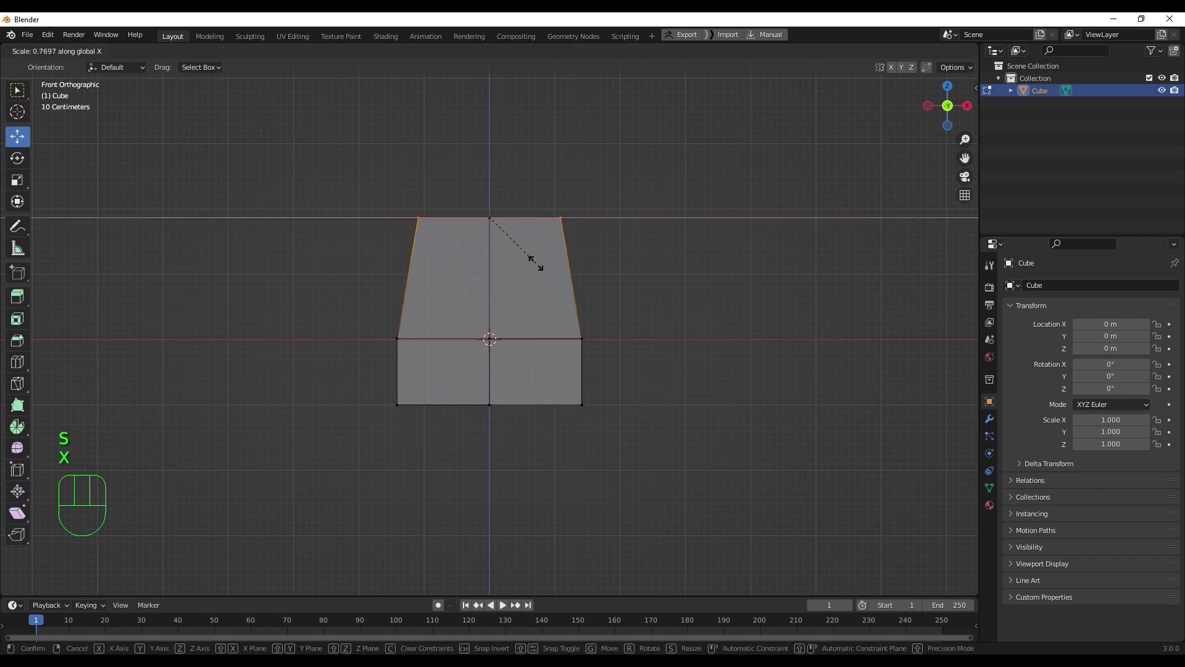
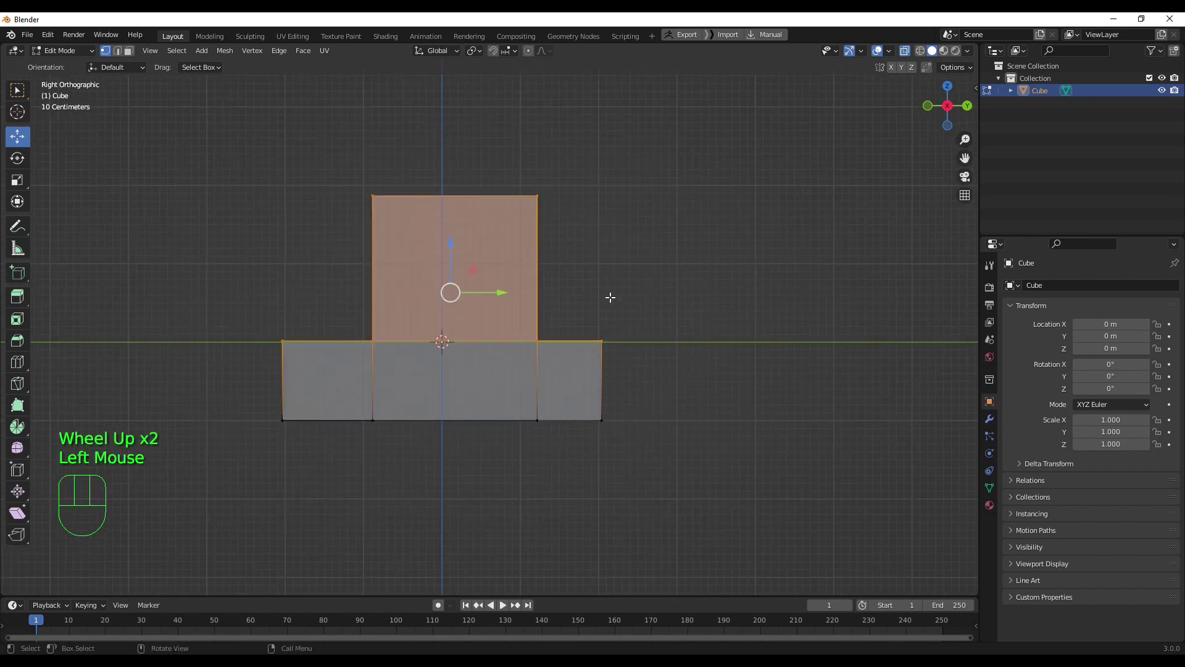
- Rotate the cabin's top slightly so its sides slope inward
key("r")
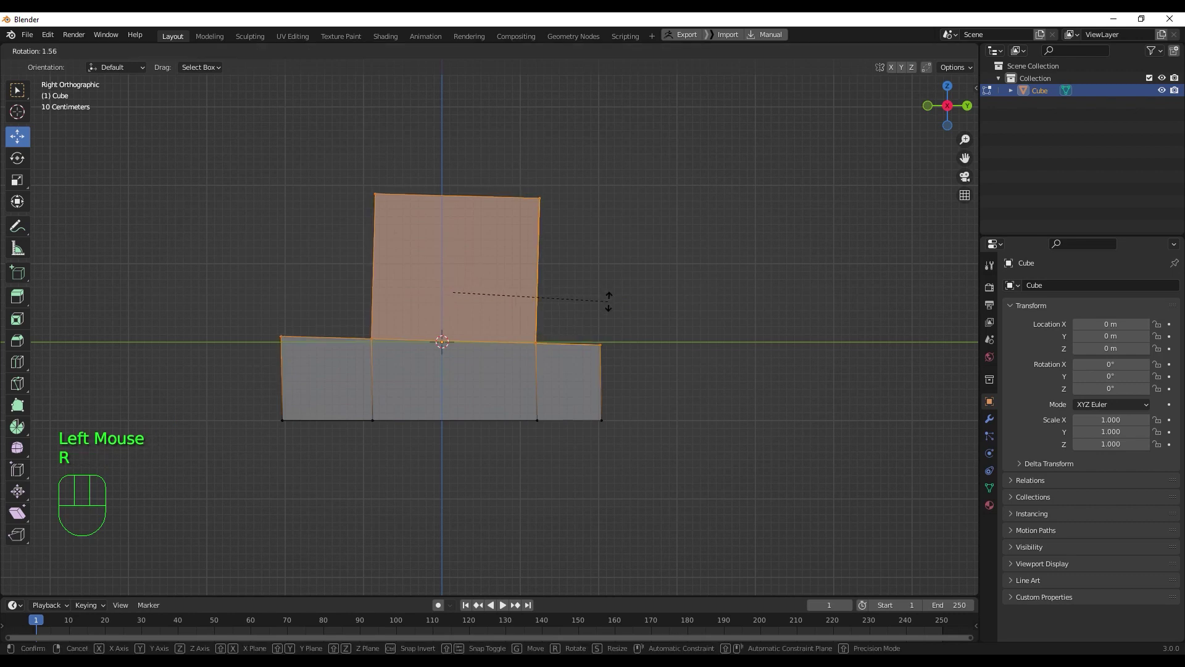
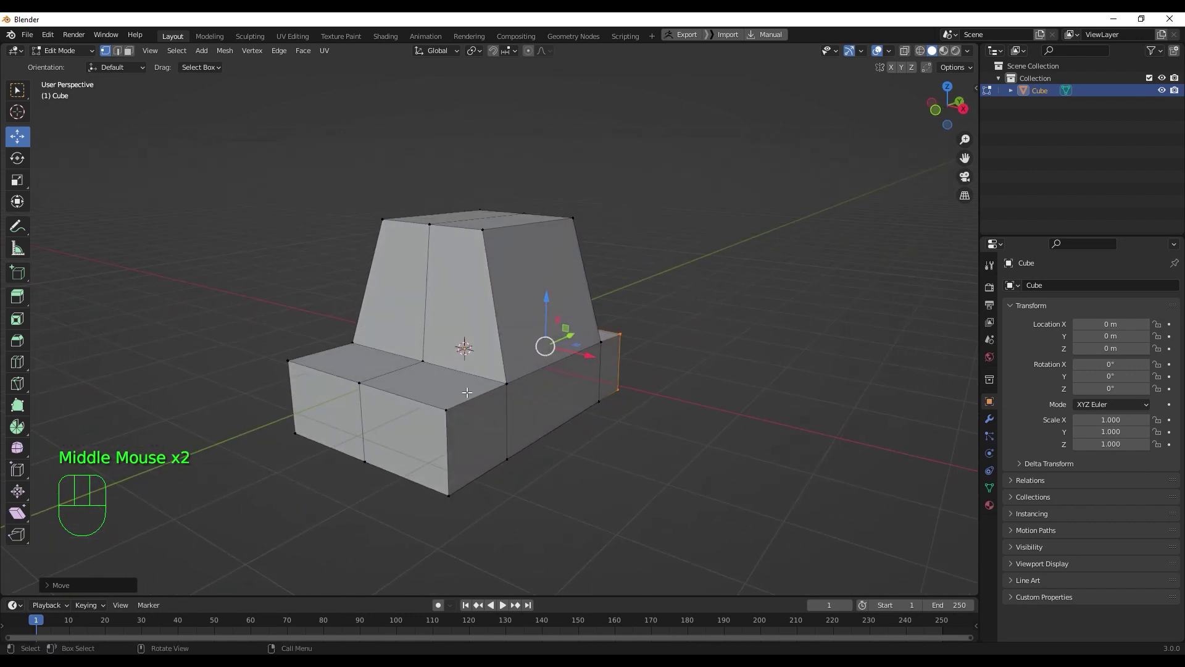
- In edge select, pick the body's top edge loops to reposition the cabin profile
key("2")
left_click(472, 397)
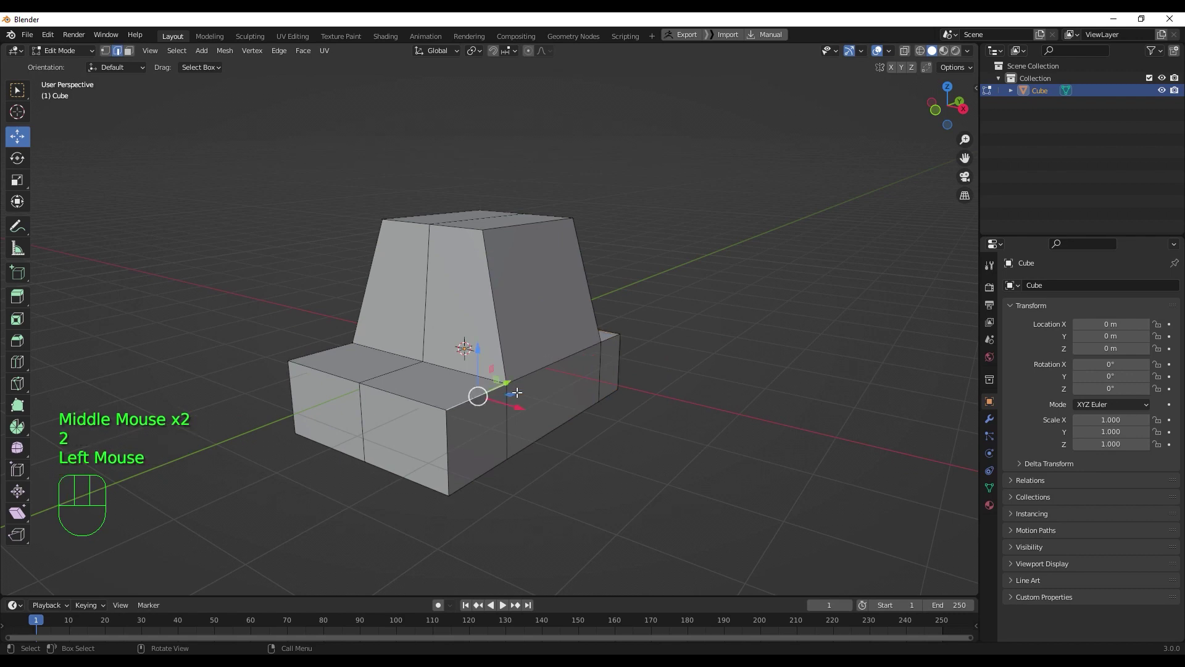
left_click(533, 371)
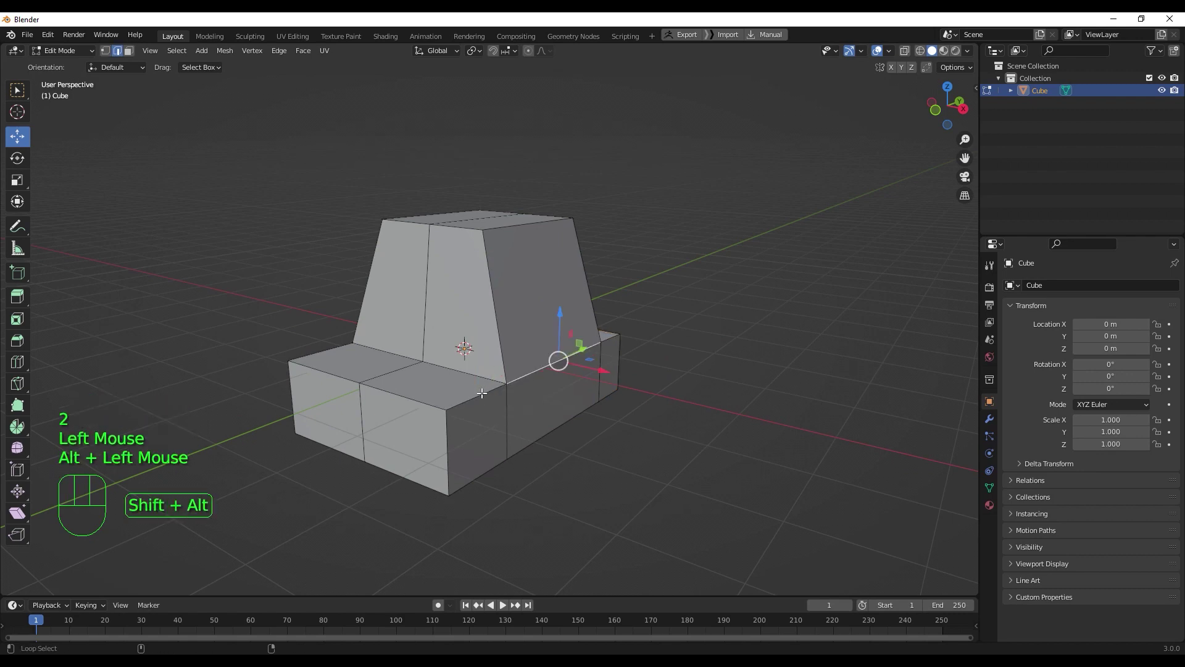
left_click(481, 390)
left_click(608, 337)
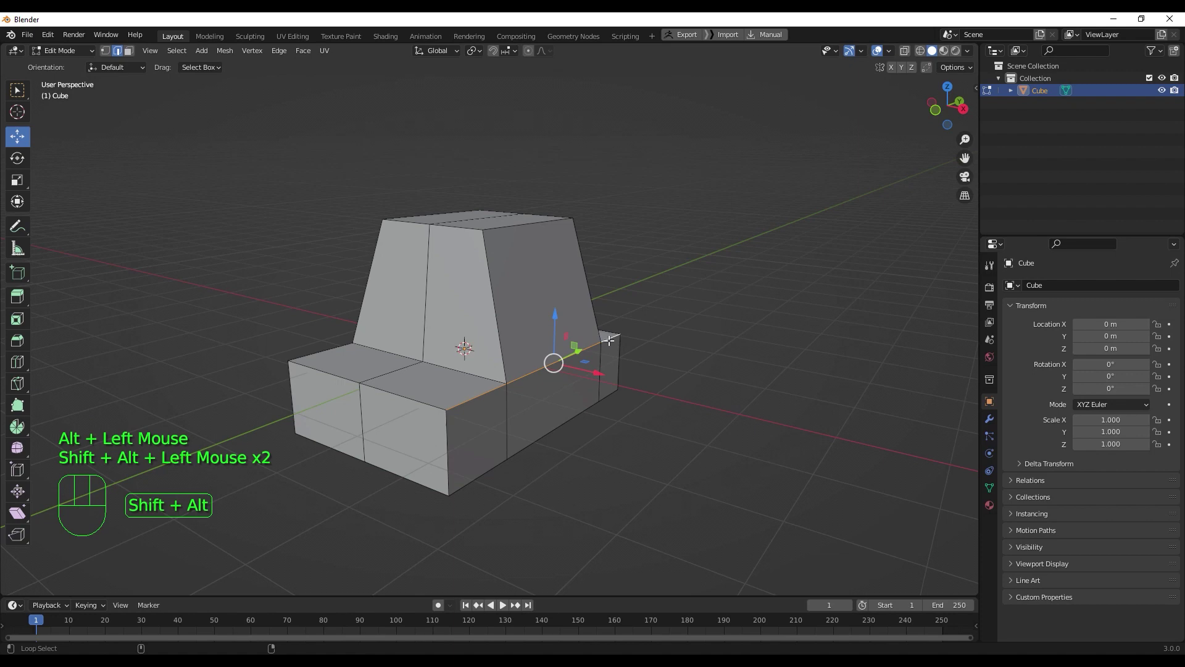
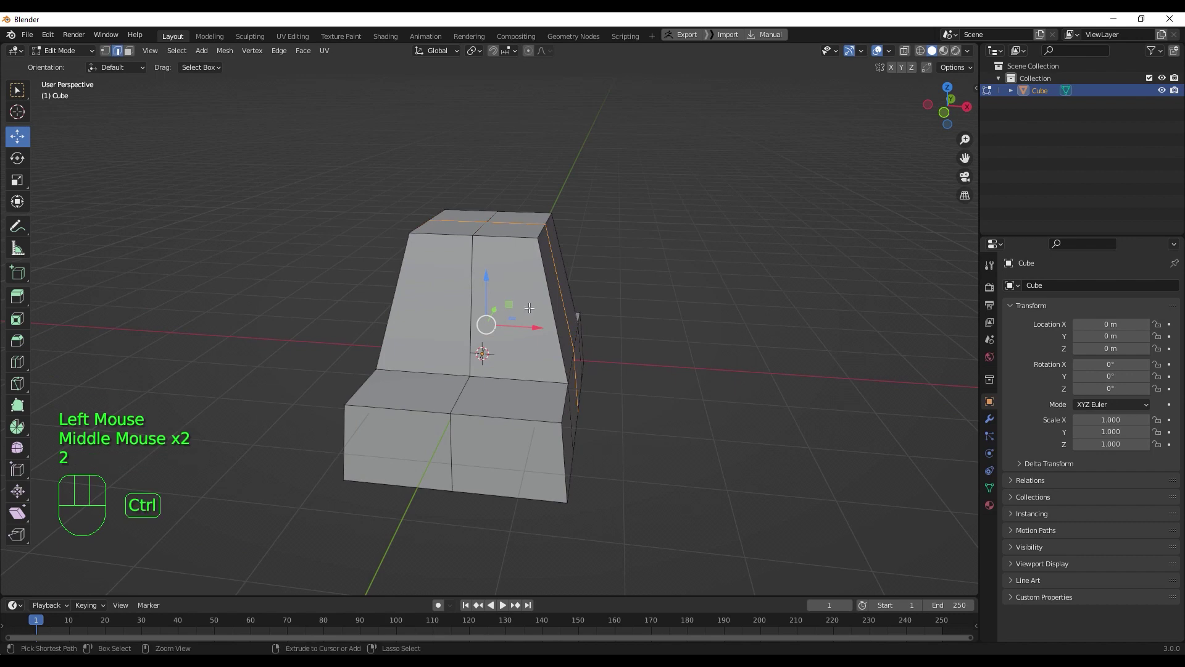
- Cut several vertical edge loops through the cabin and slide them toward its sides
key("ctrl+r")
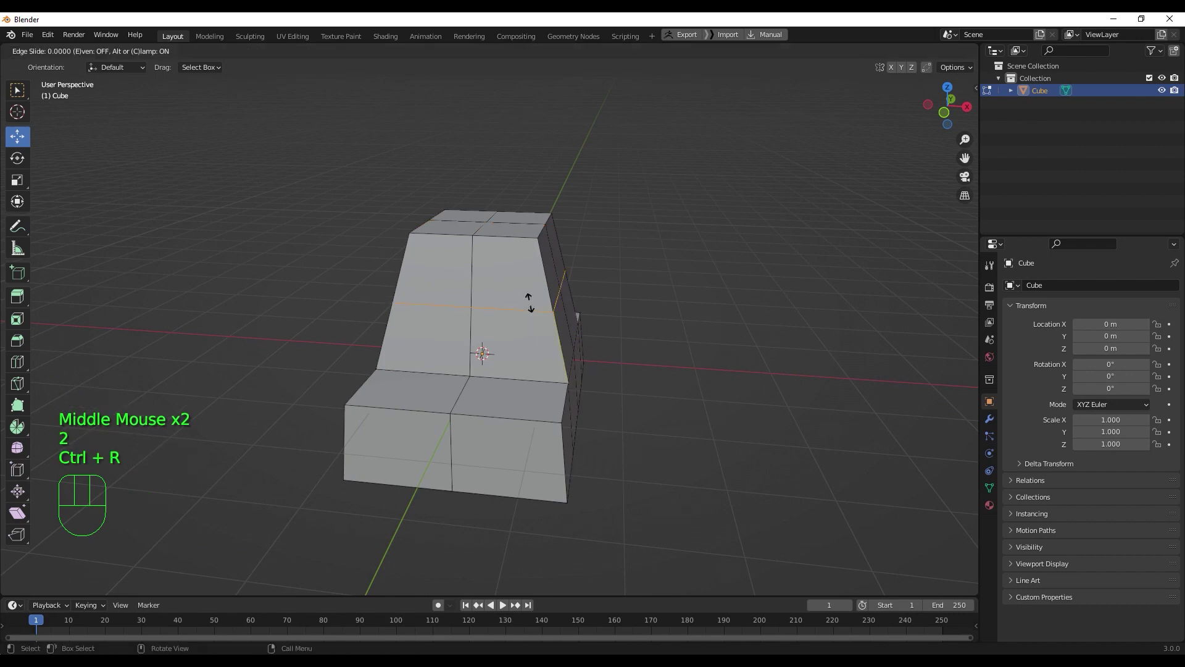
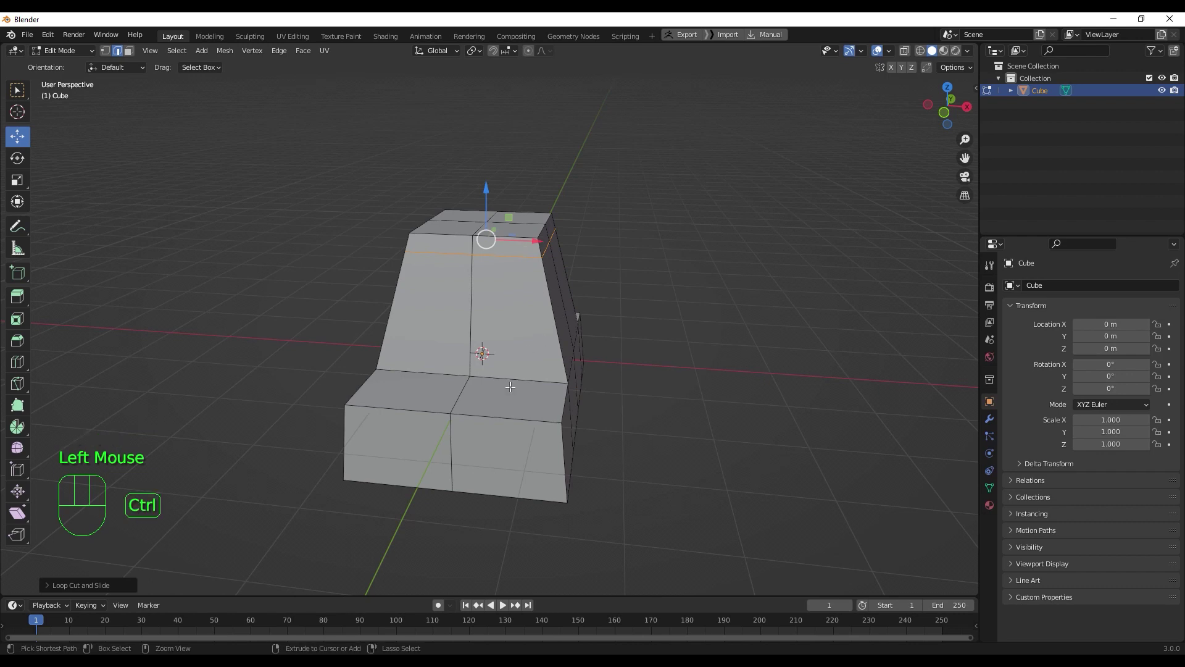
key("ctrl+r")
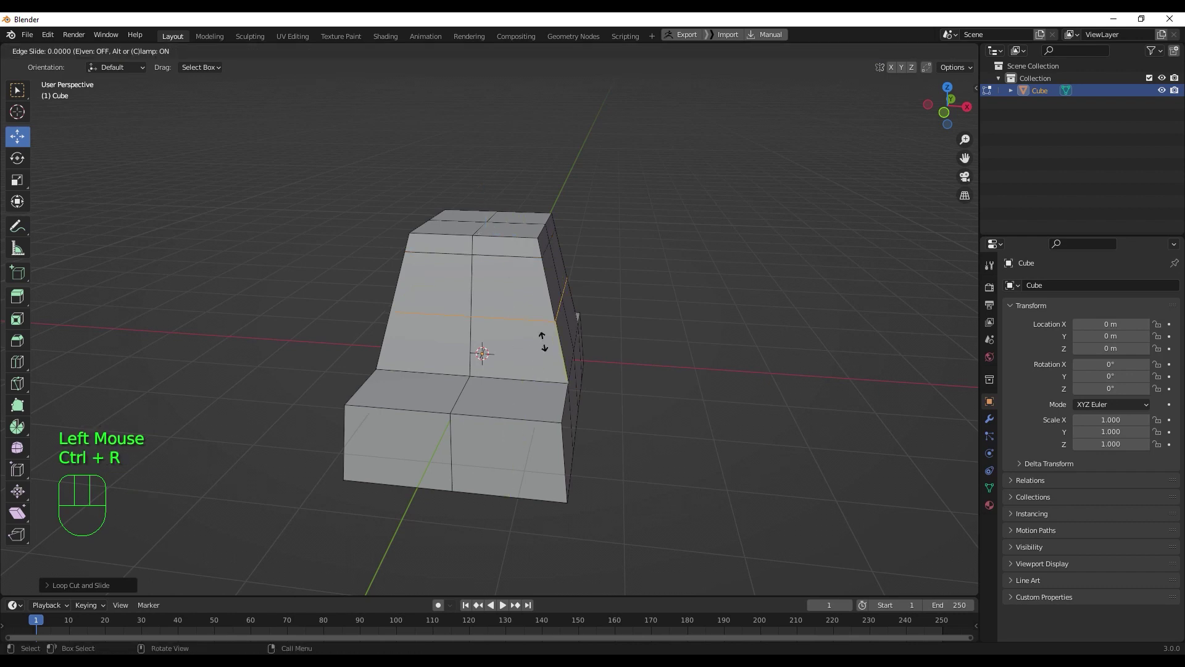
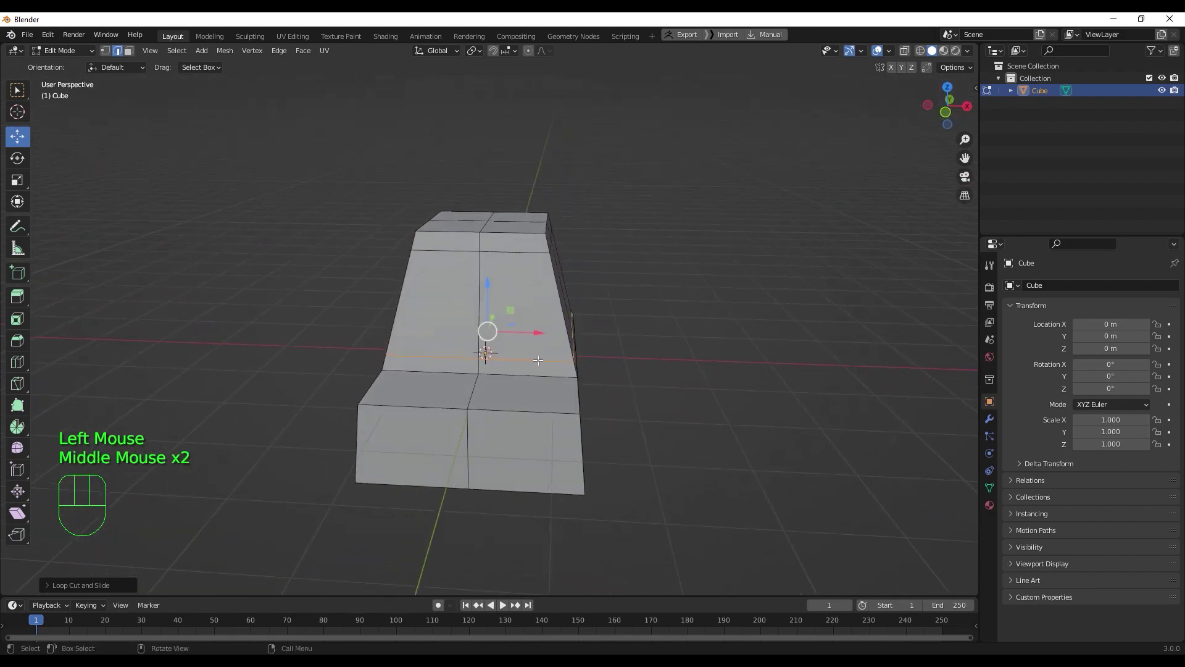
key("ctrl+r")
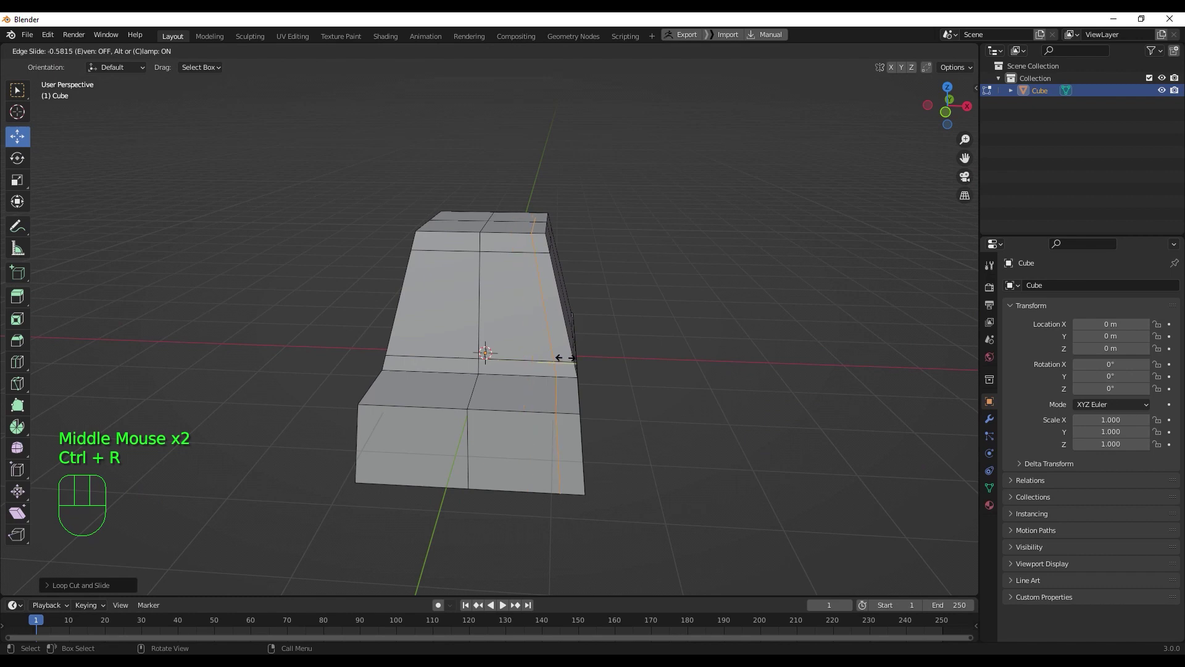
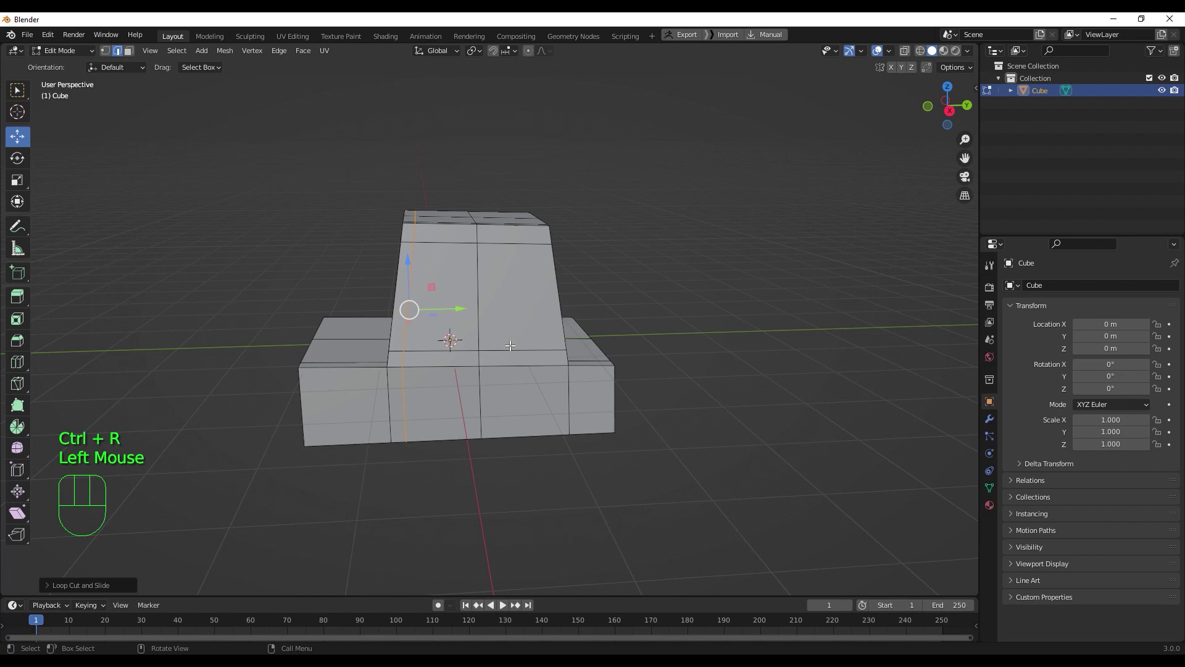
key("ctrl+r")
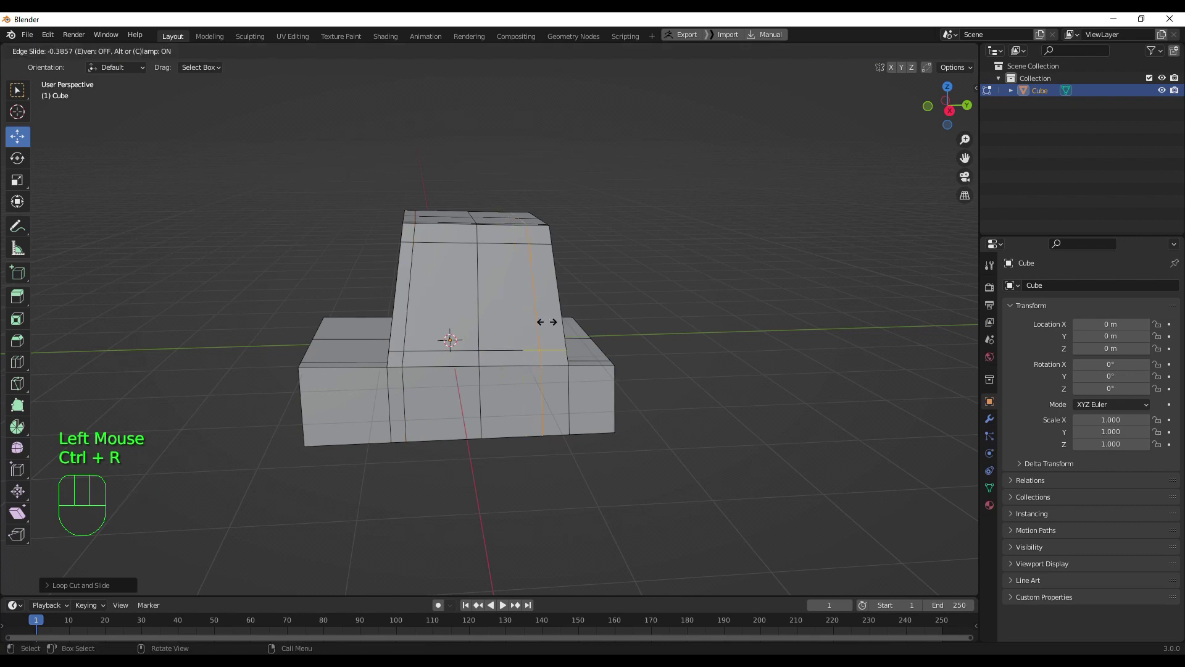
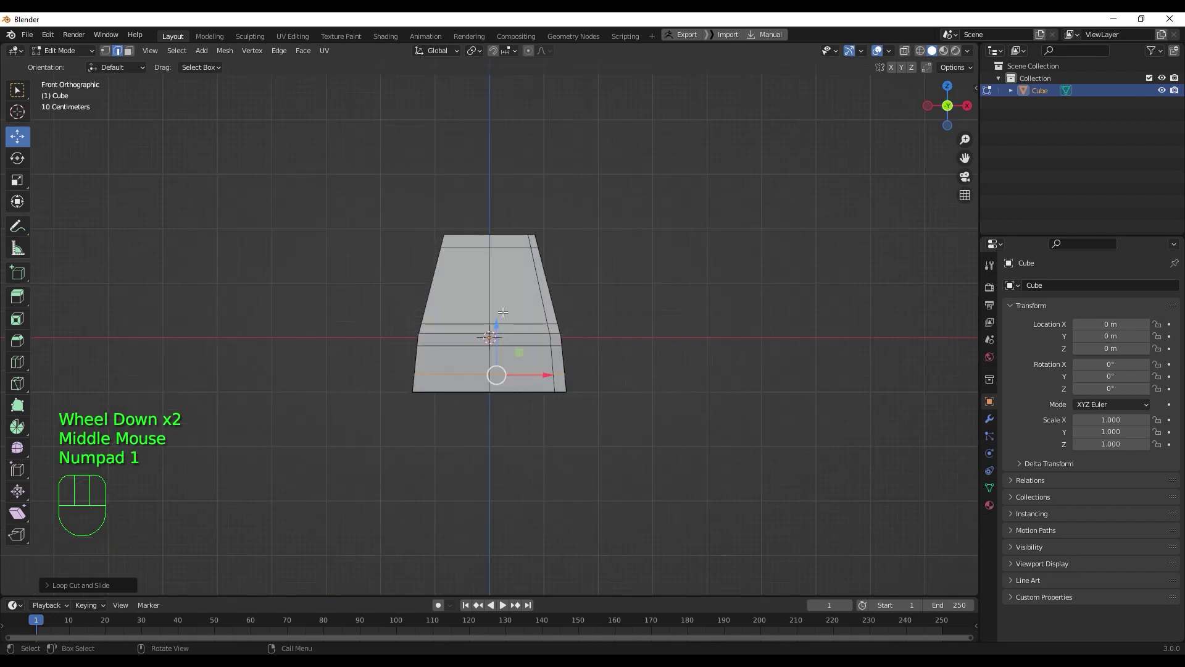
- Scale up the cabin's top vertex loop to widen it, checking from side view
key("1")
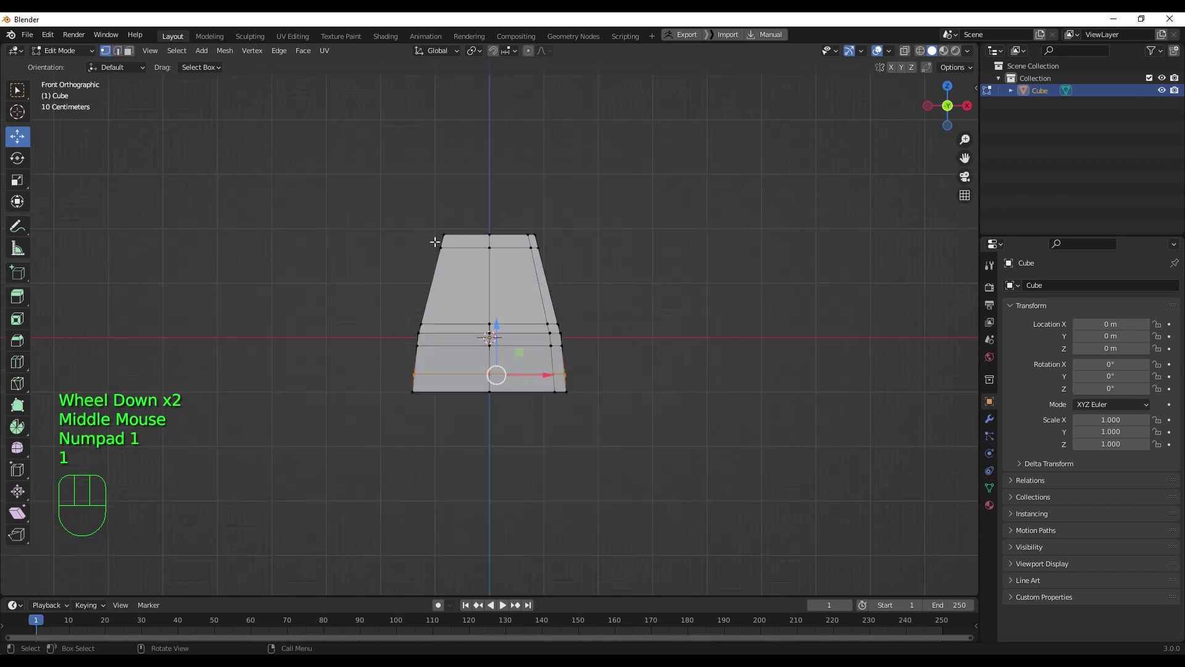
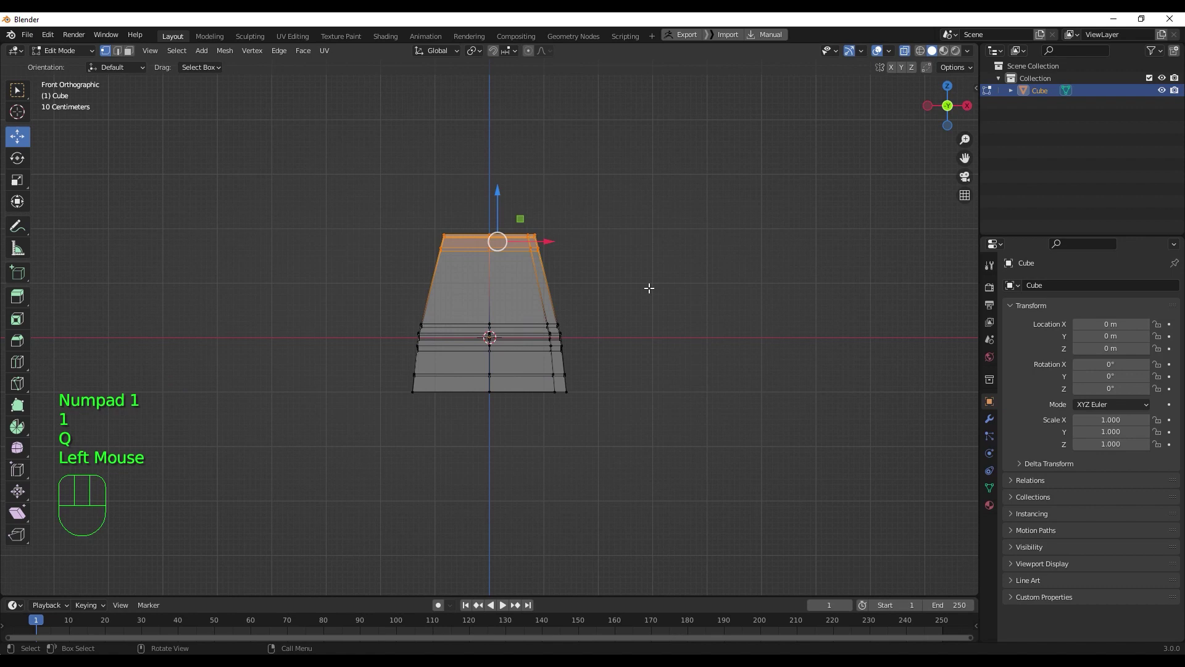
key("s")
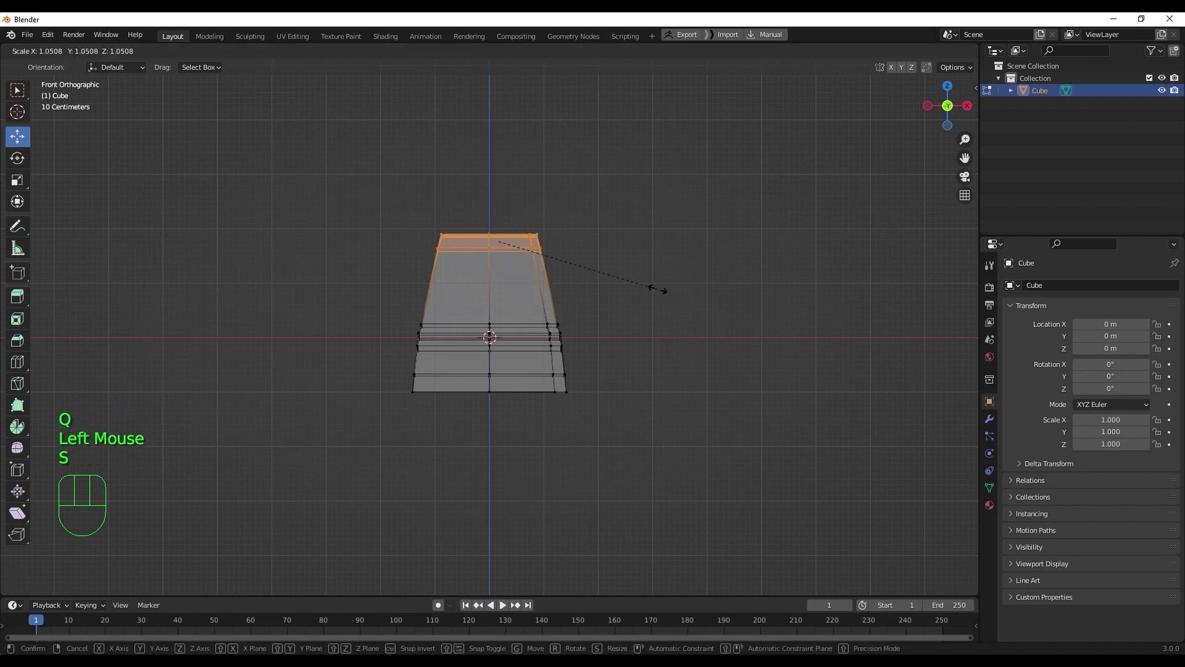
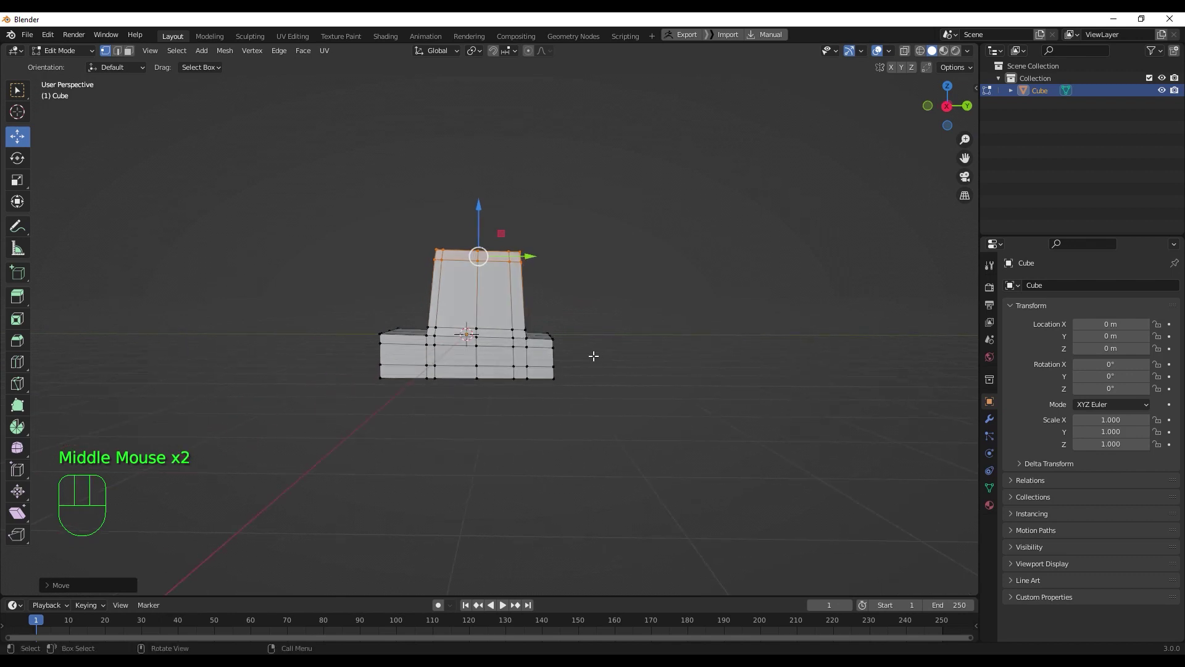
key("KP_3")
key("q")
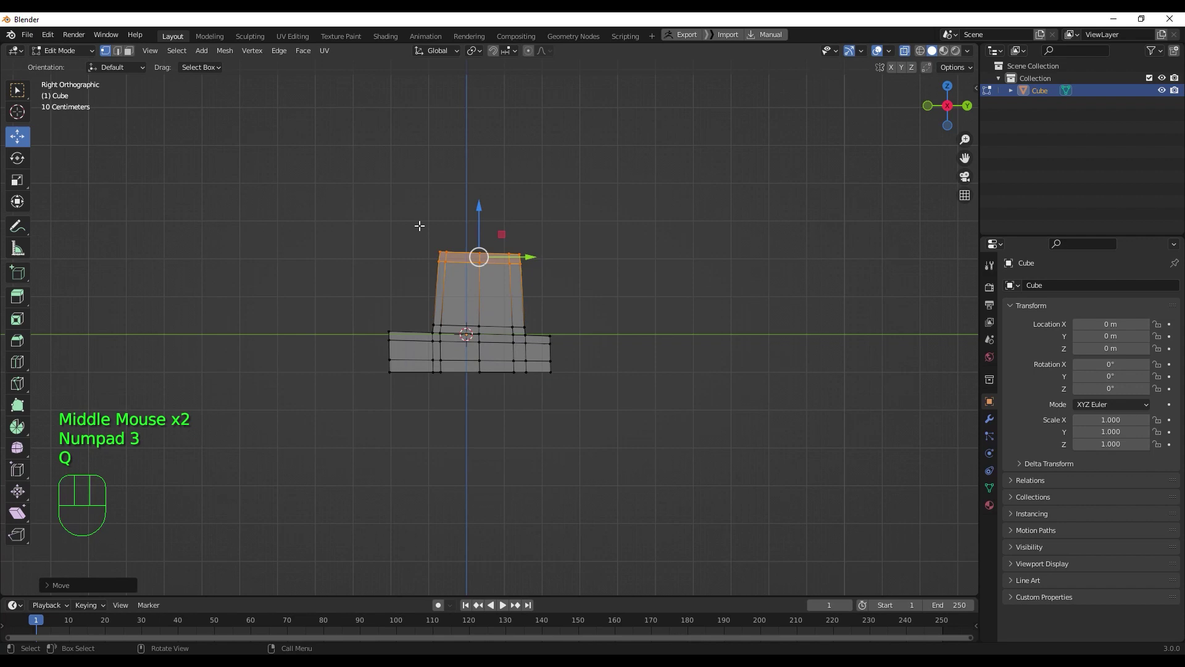
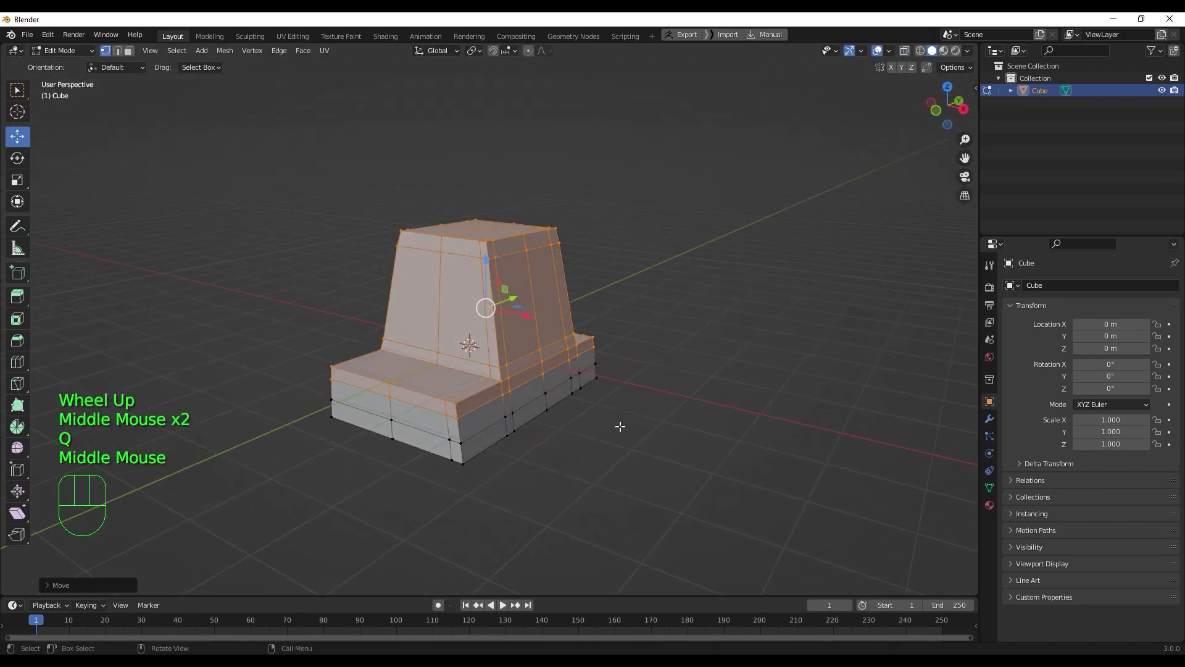
- Return to Object Mode and bring up the Viewport Shading settings
key("Tab")
left_click_drag(654, 410, 653, 403)
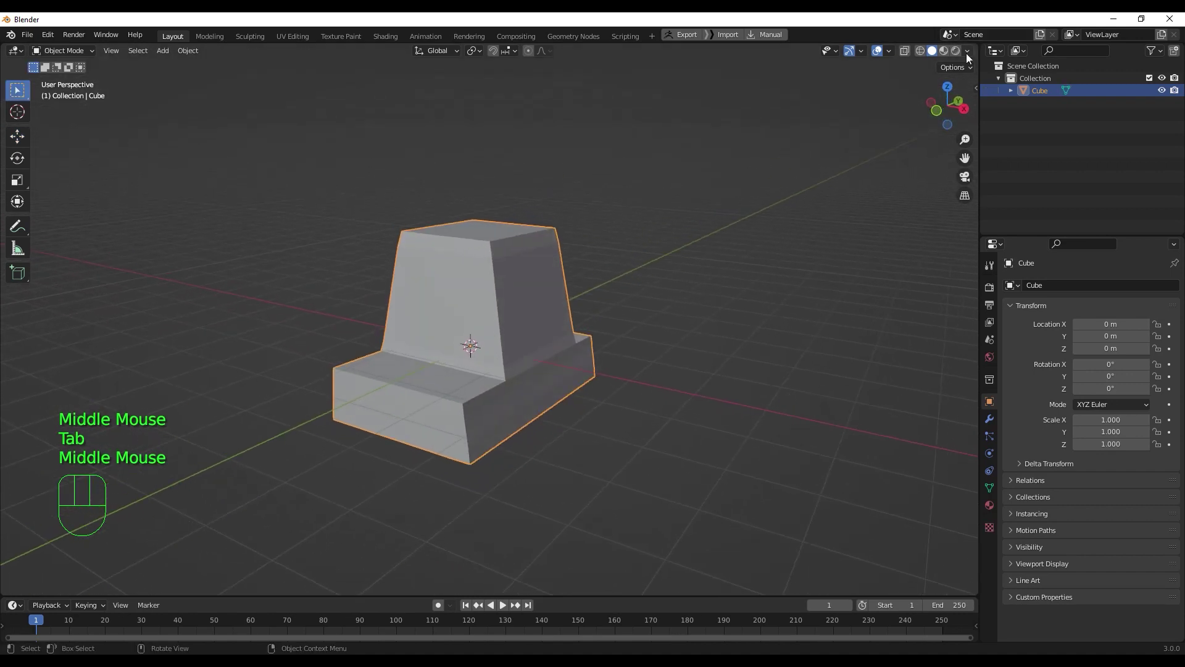
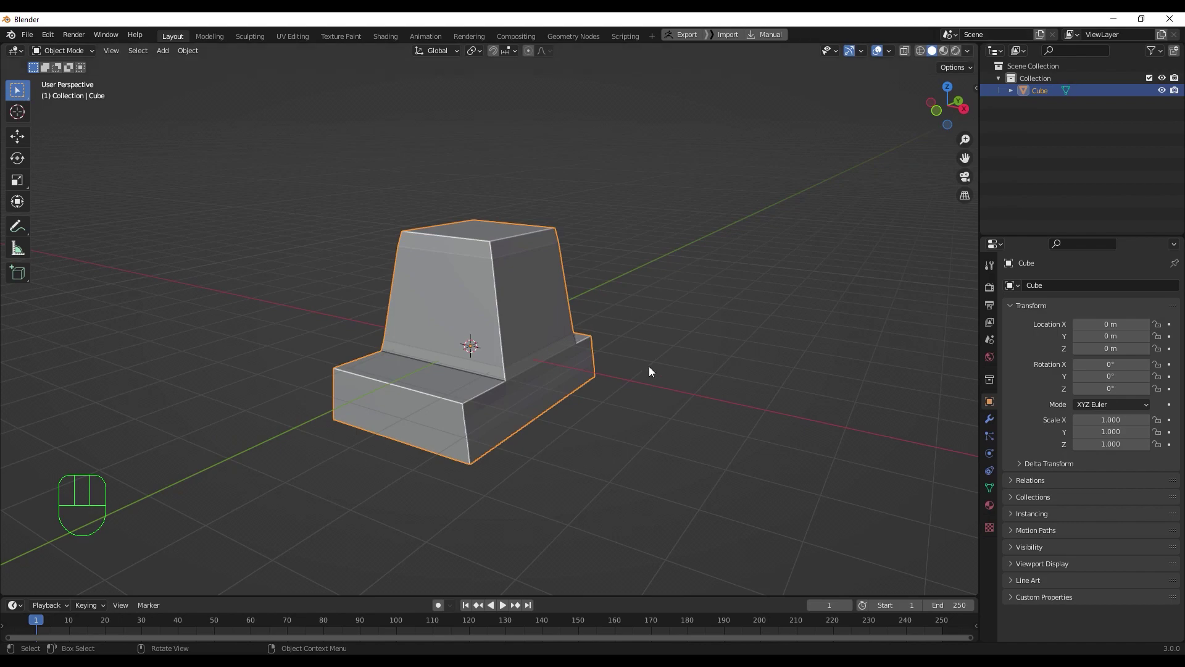
- Orbit around the blocky car body to inspect the cabin, sides and rear from several angles
left_click_drag(657, 383, 649, 372)
key("Tab")
scroll("up", 3)
left_click_drag(534, 417, 517, 409)
key("Tab")
scroll("down", 3)
middle_click(556, 430)
left_click_drag(633, 444, 498, 429)
left_click_drag(582, 440, 646, 470)
left_click_drag(599, 463, 671, 422)
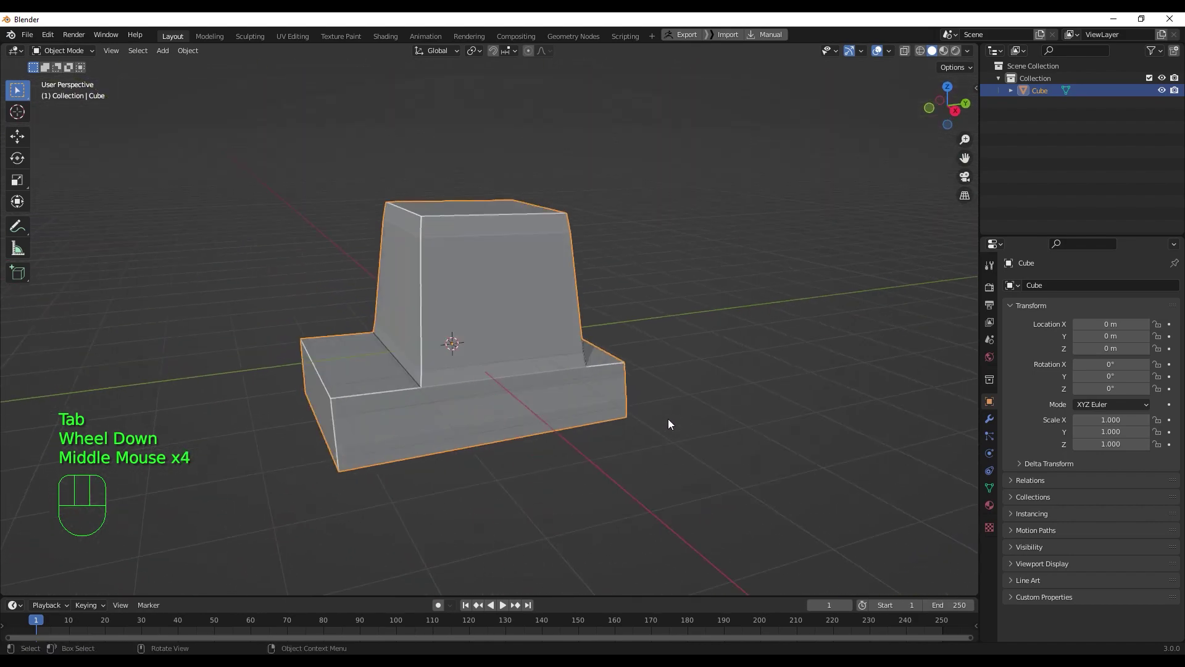
left_click_drag(629, 436, 725, 423)
left_click_drag(700, 443, 599, 456)
left_click_drag(609, 451, 580, 445)
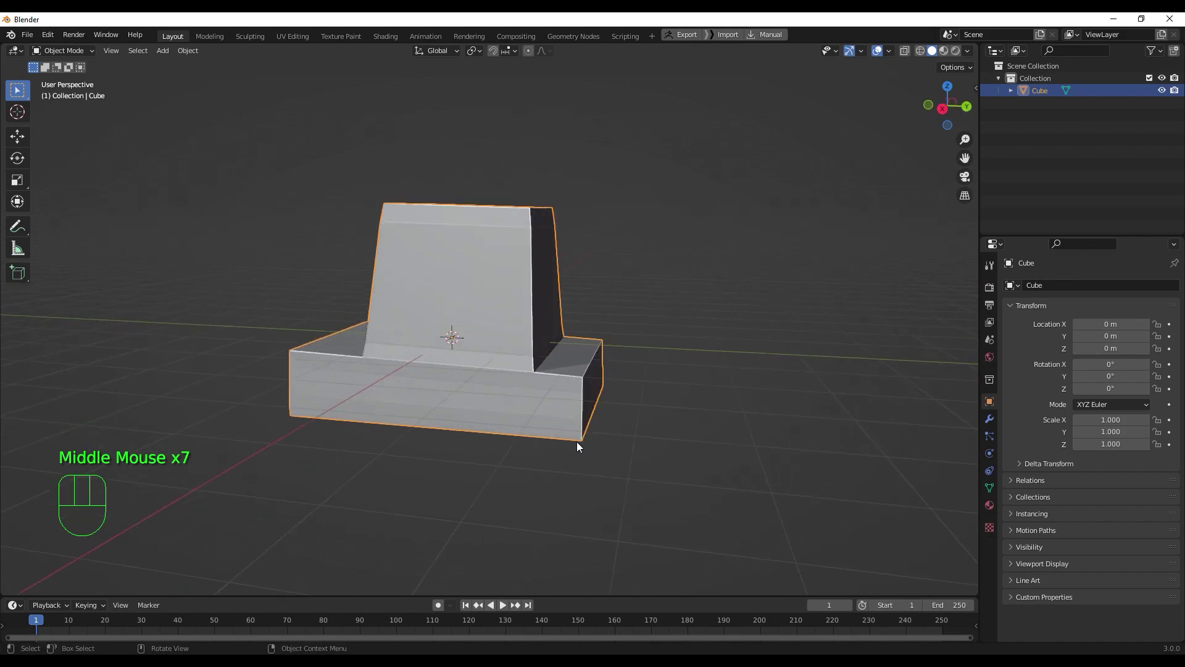
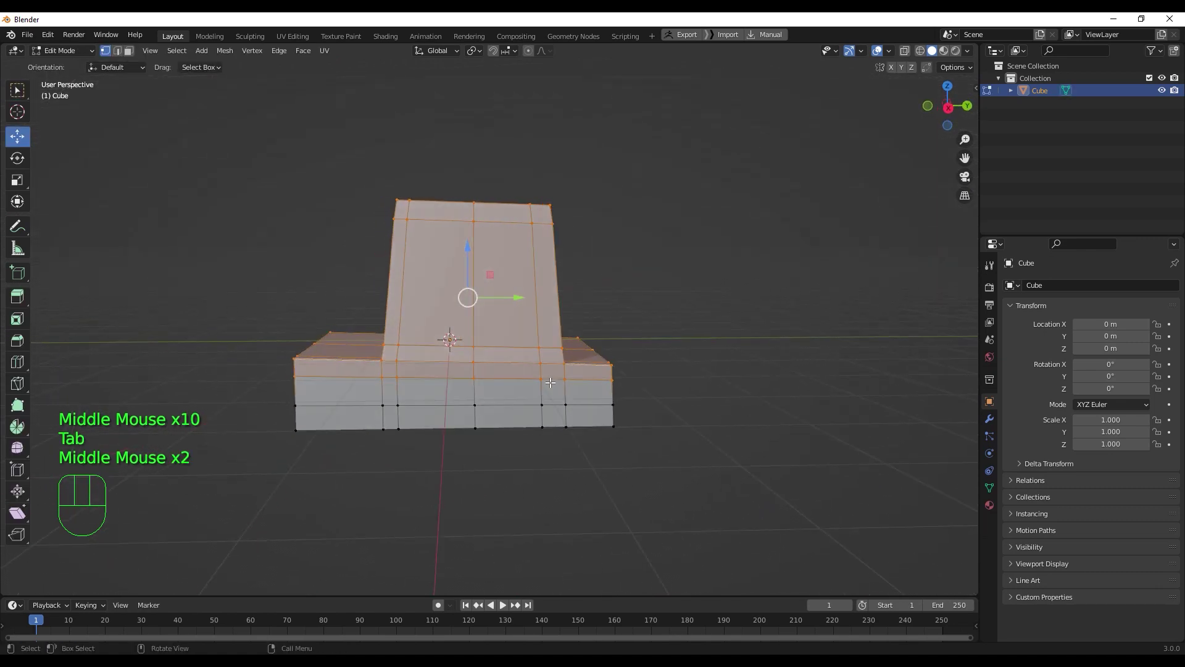
- From side view, extend the selection over the cabin faces for adjustment
key("KP_3")
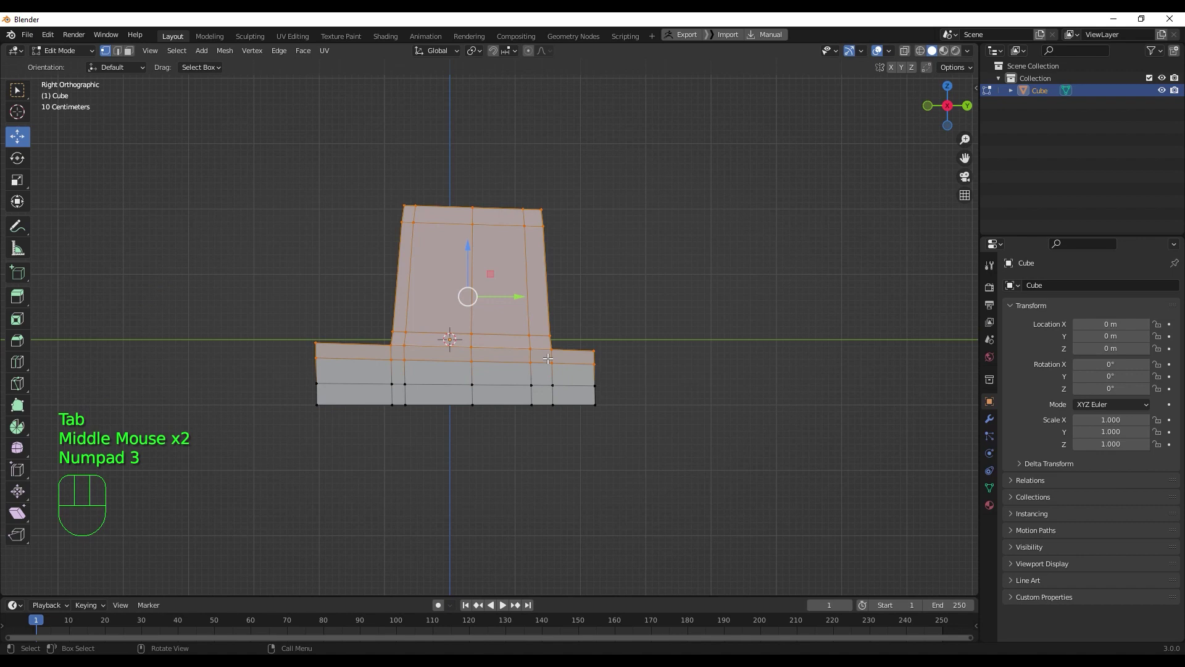
key("q")
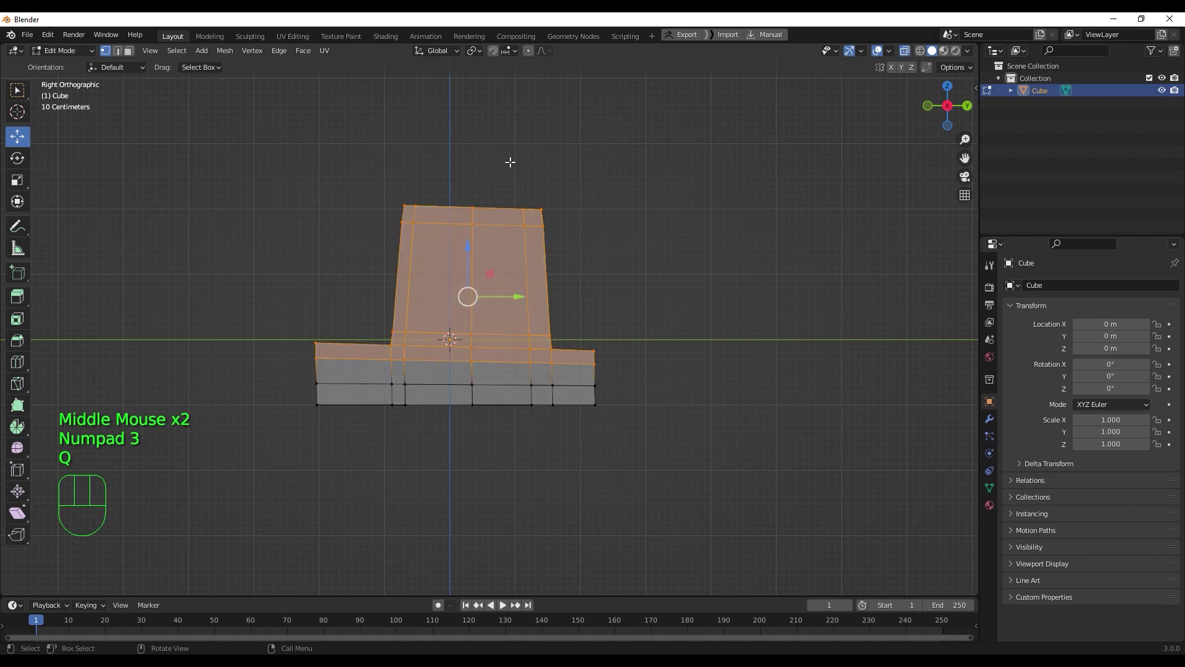
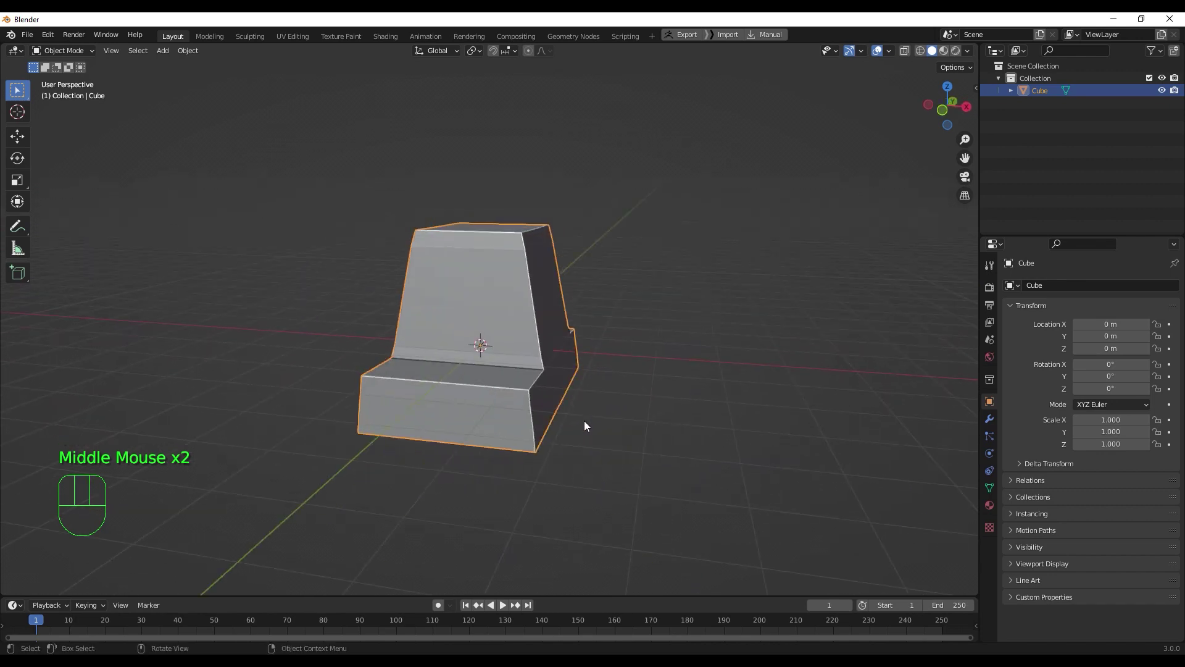
- Orbit and zoom around the reshaped car body to inspect it from the front and head-on
left_click_drag(555, 422, 537, 401)
left_click_drag(558, 405, 532, 424)
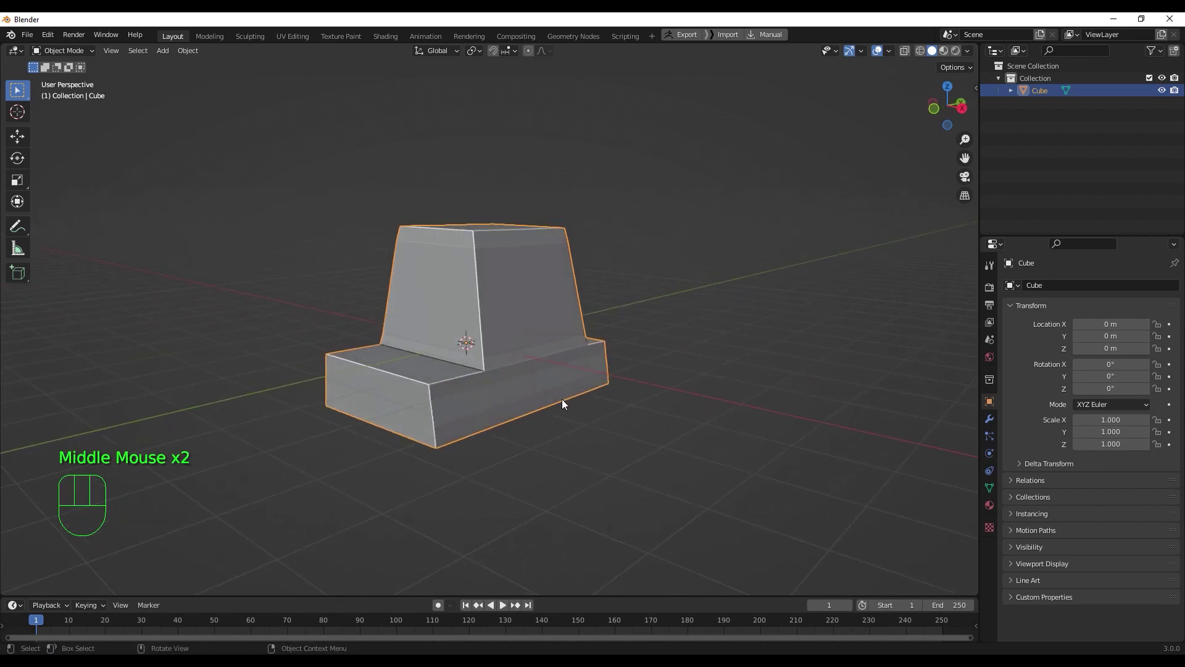
scroll("up", 3)
scroll("down", 3)
scroll("up", 3)
left_click_drag(555, 445, 611, 448)
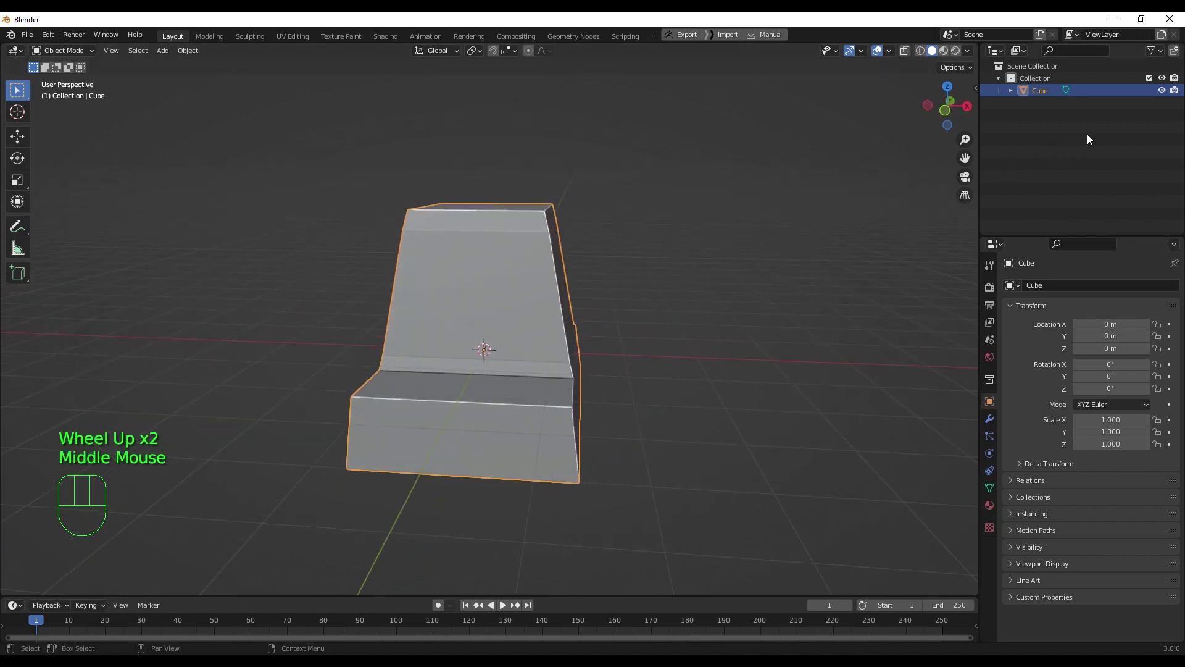
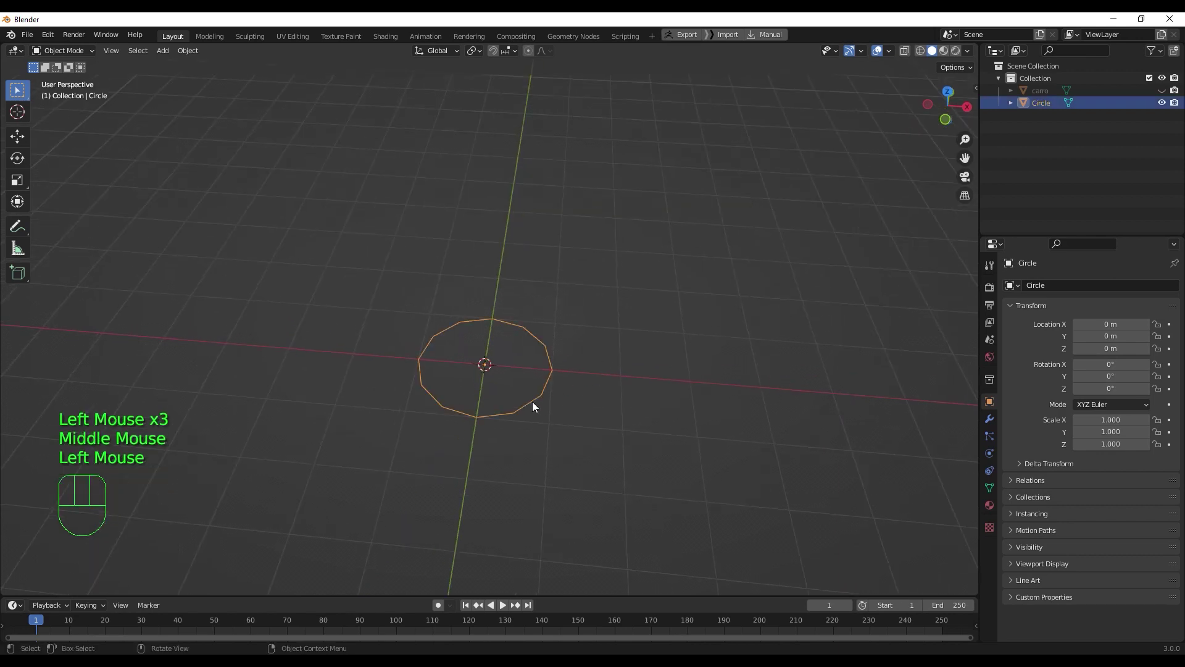
- Rotate the circle 90 degrees about X in Edit Mode so it stands upright
key("Tab")
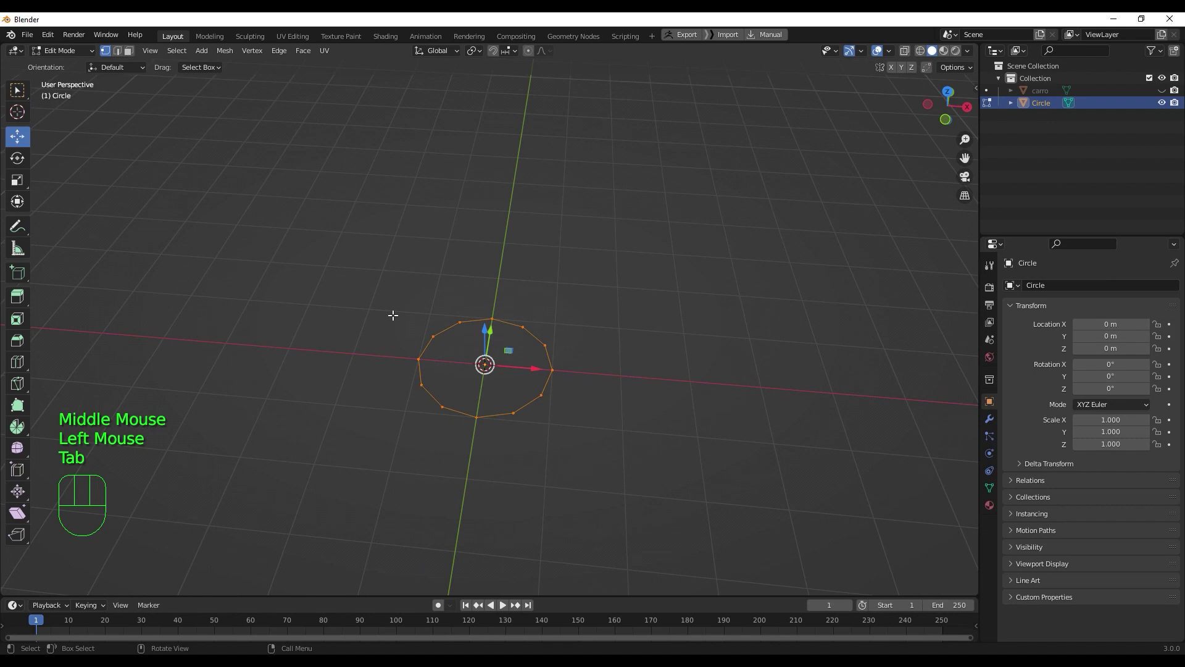
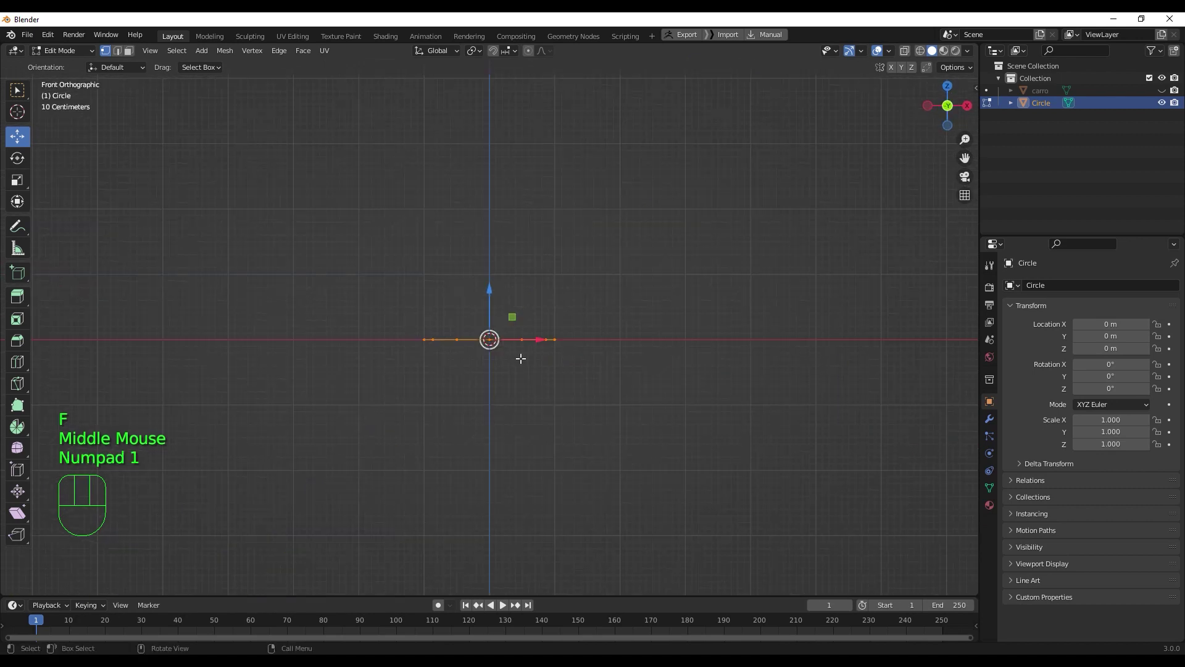
key("r")
key("KP_9")
key("KP_0")
key("Return")
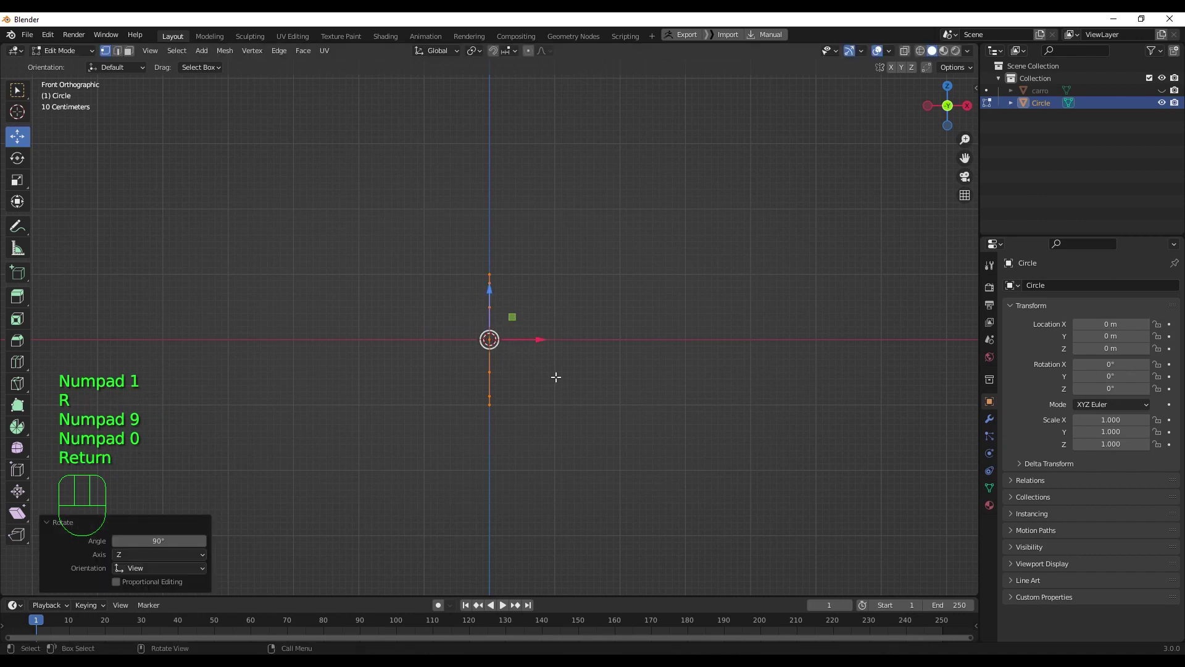
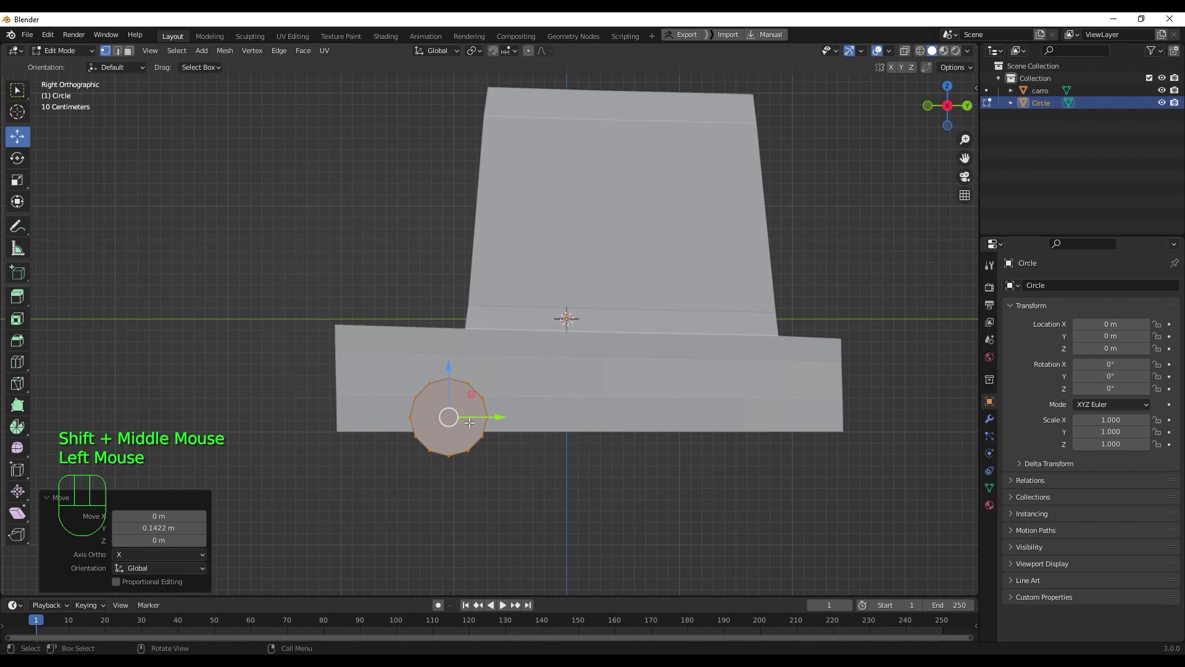
- Scale the circle to wheel size, place it under the front of the body and duplicate it
key("s")
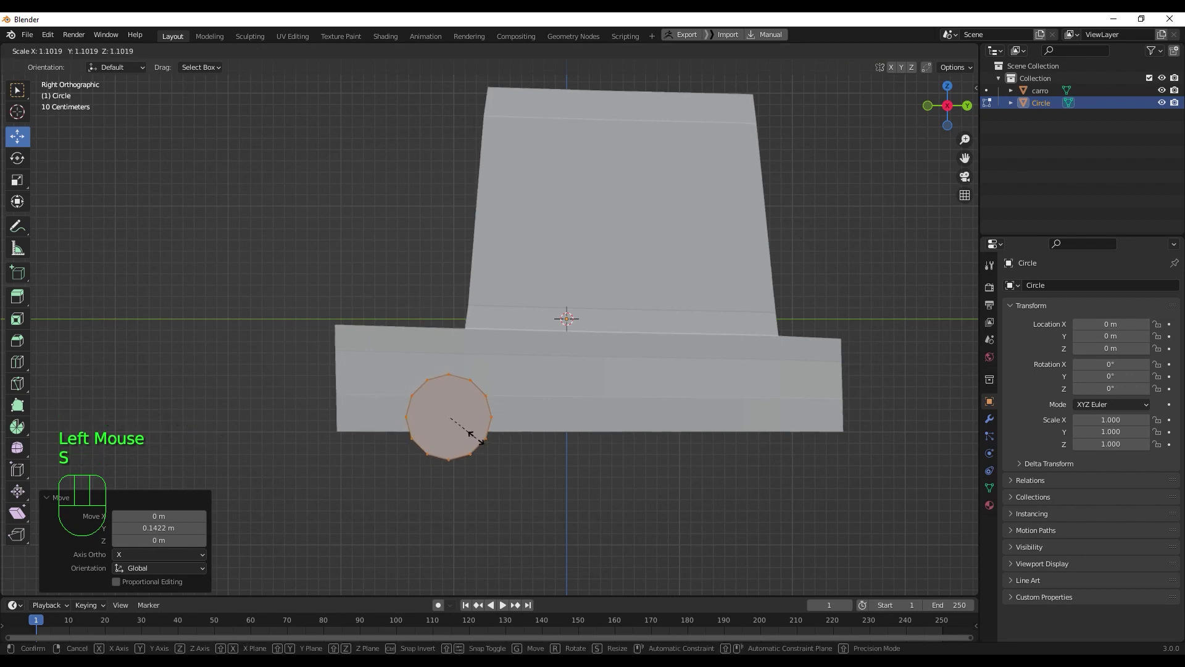
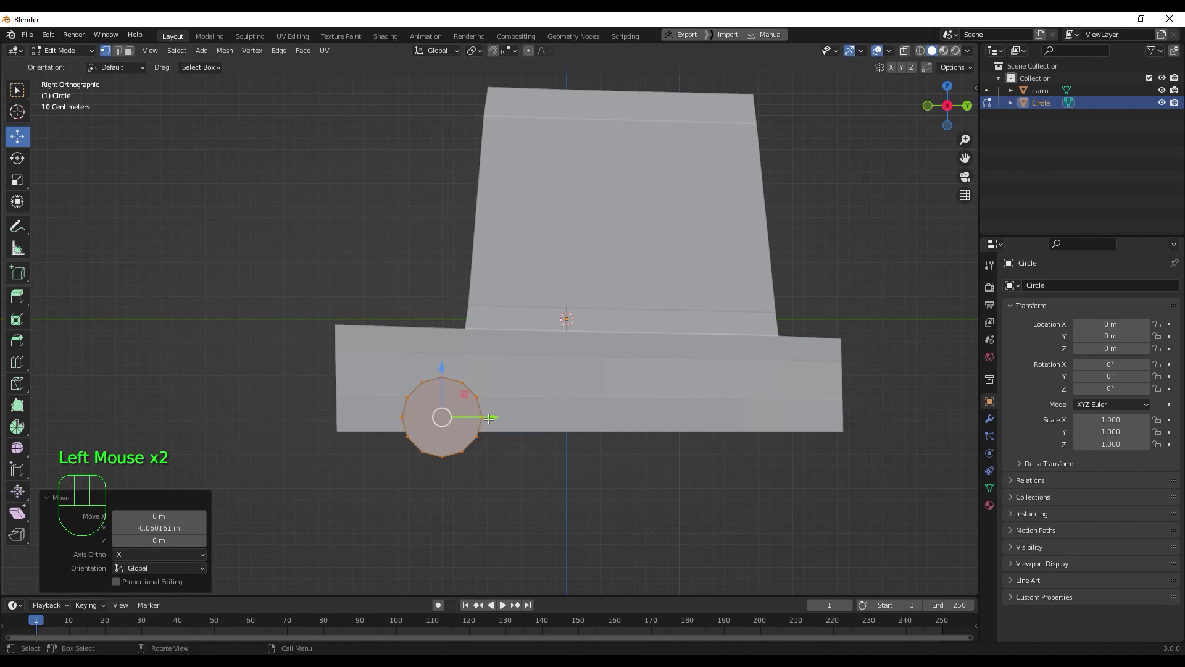
left_click(438, 366)
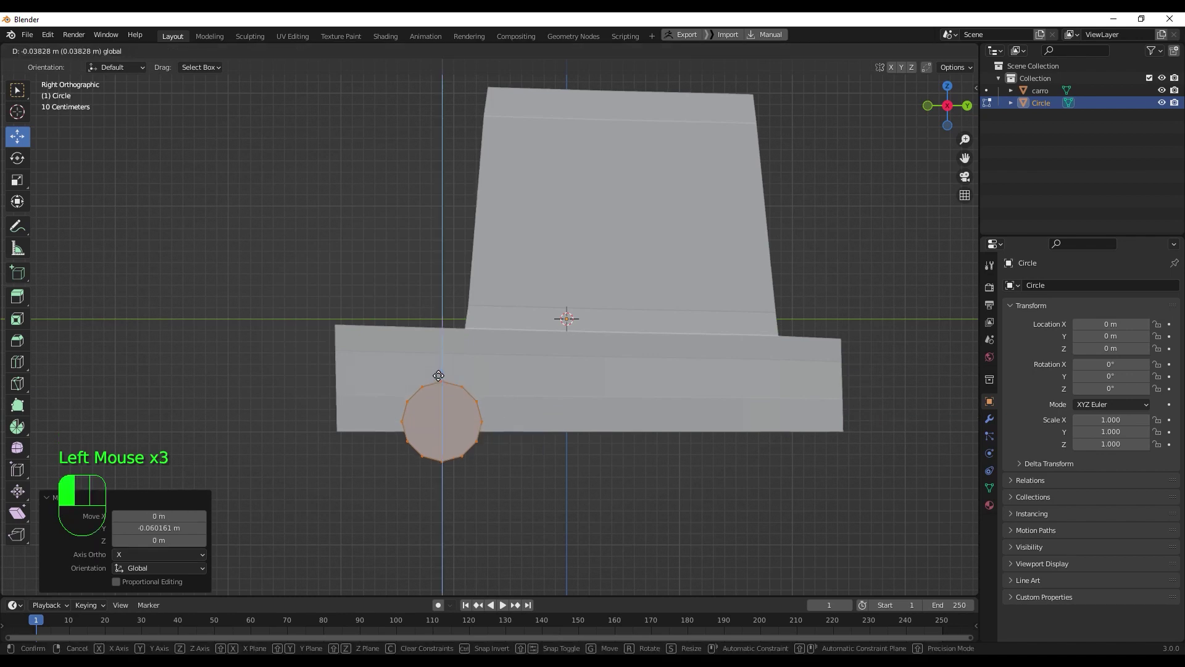
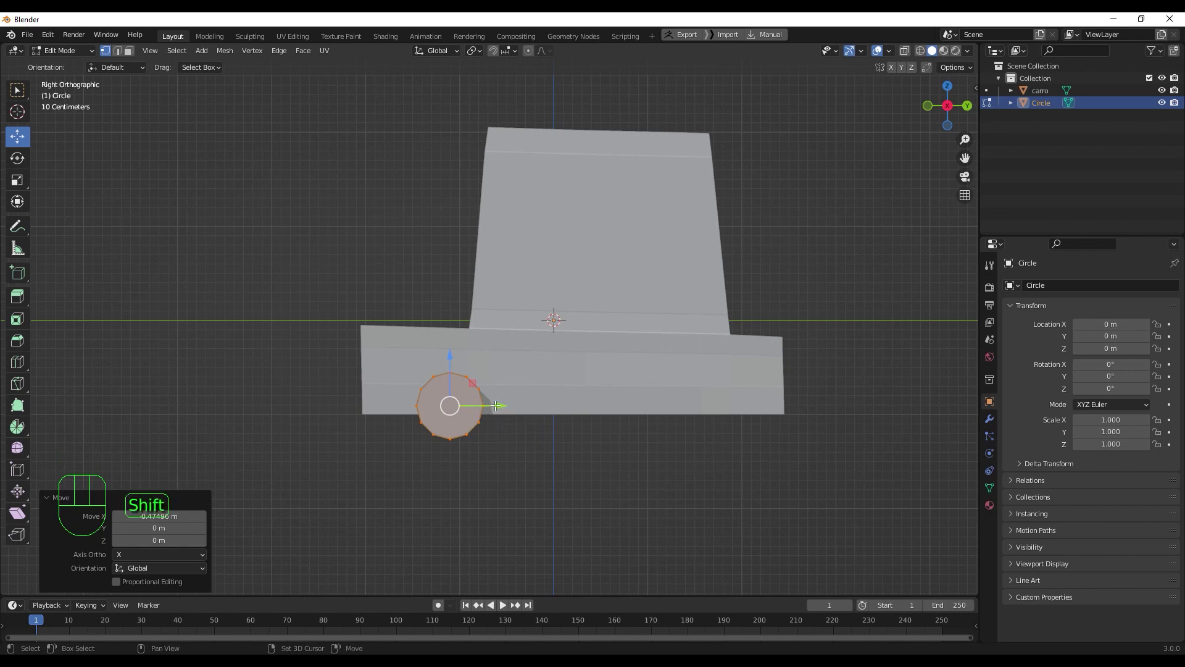
key("shift+d")
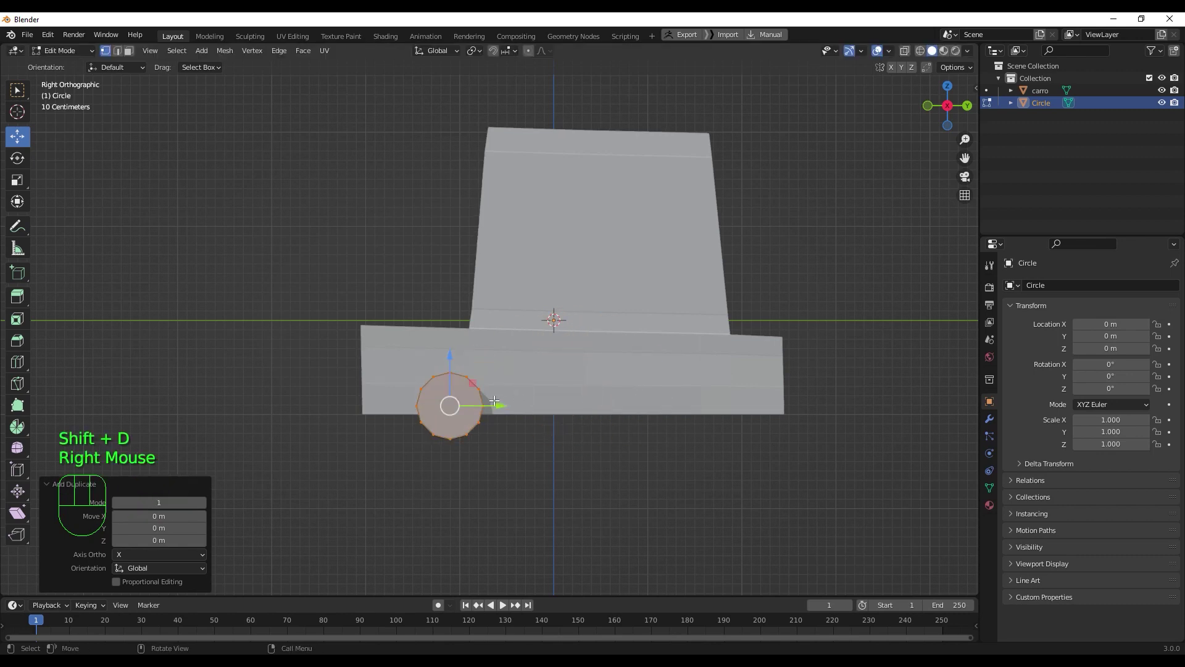
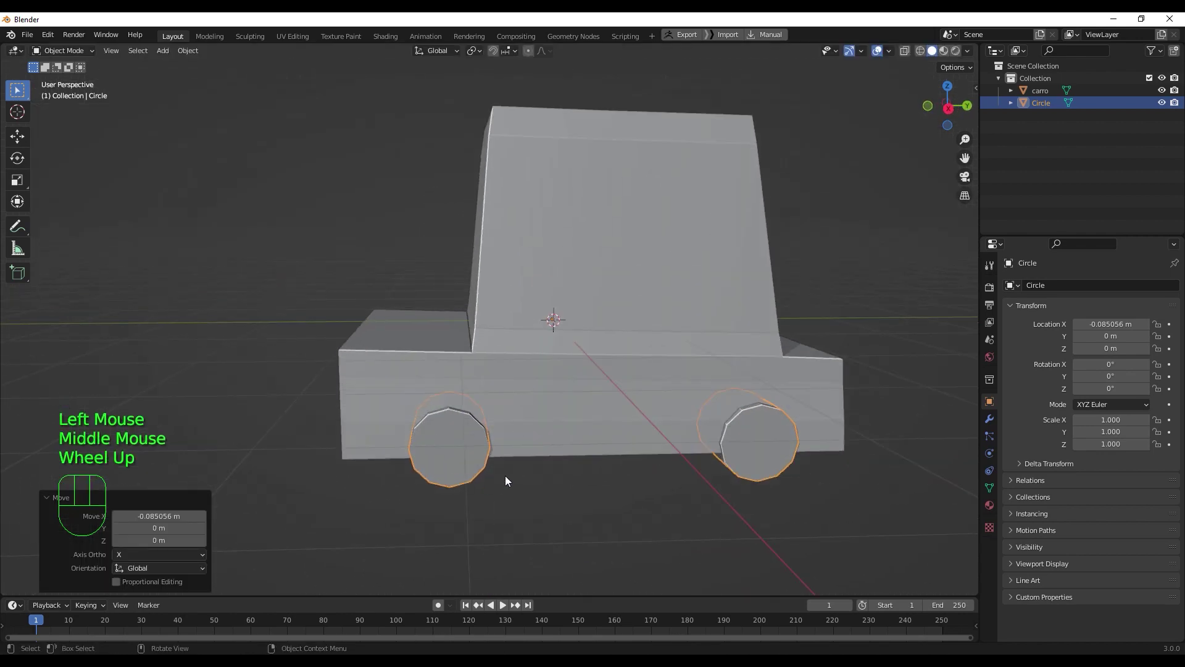
- Add a Boolean Difference modifier to carro using the Circle object to cut wheel arches
scroll("down", 3)
left_click_drag(513, 477, 547, 488)
scroll("up", 3)
left_click_drag(618, 463, 635, 407)
left_click(600, 404)
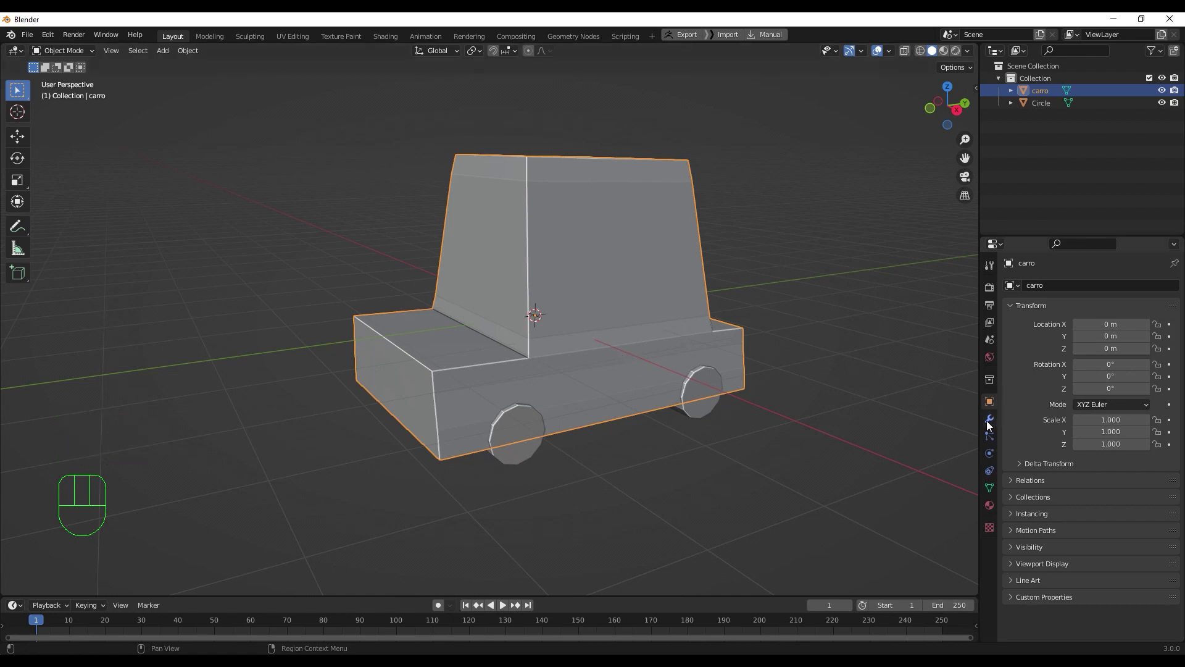
left_click(990, 424)
left_click_drag(1064, 286, 956, 349)
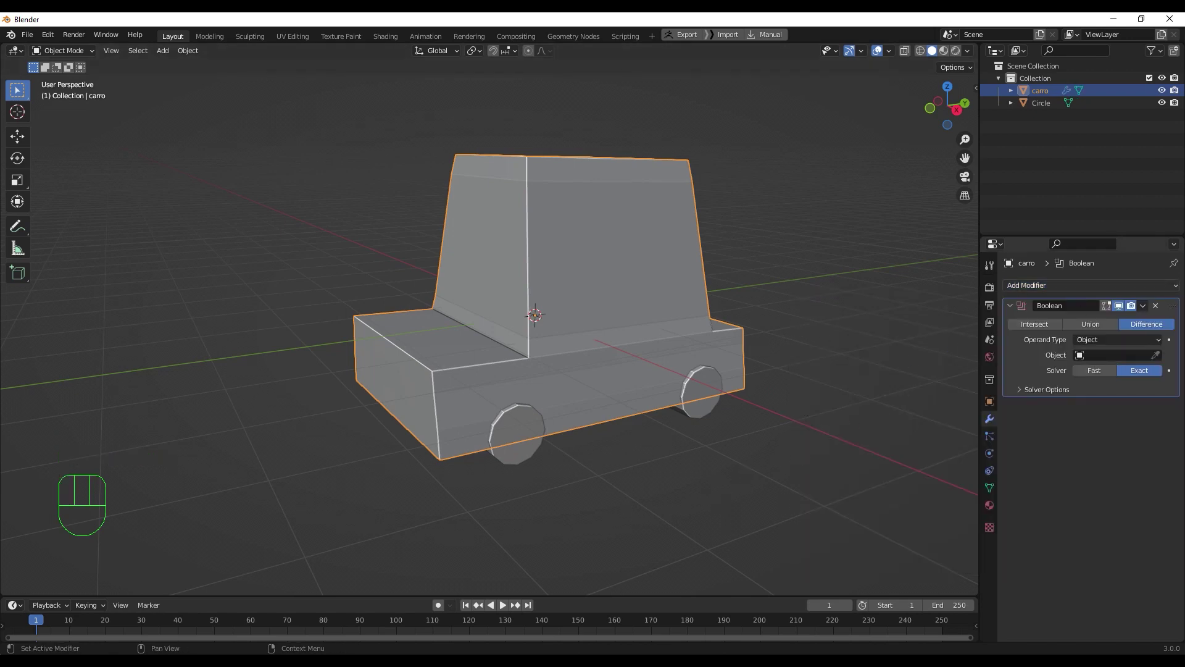
left_click(1157, 356)
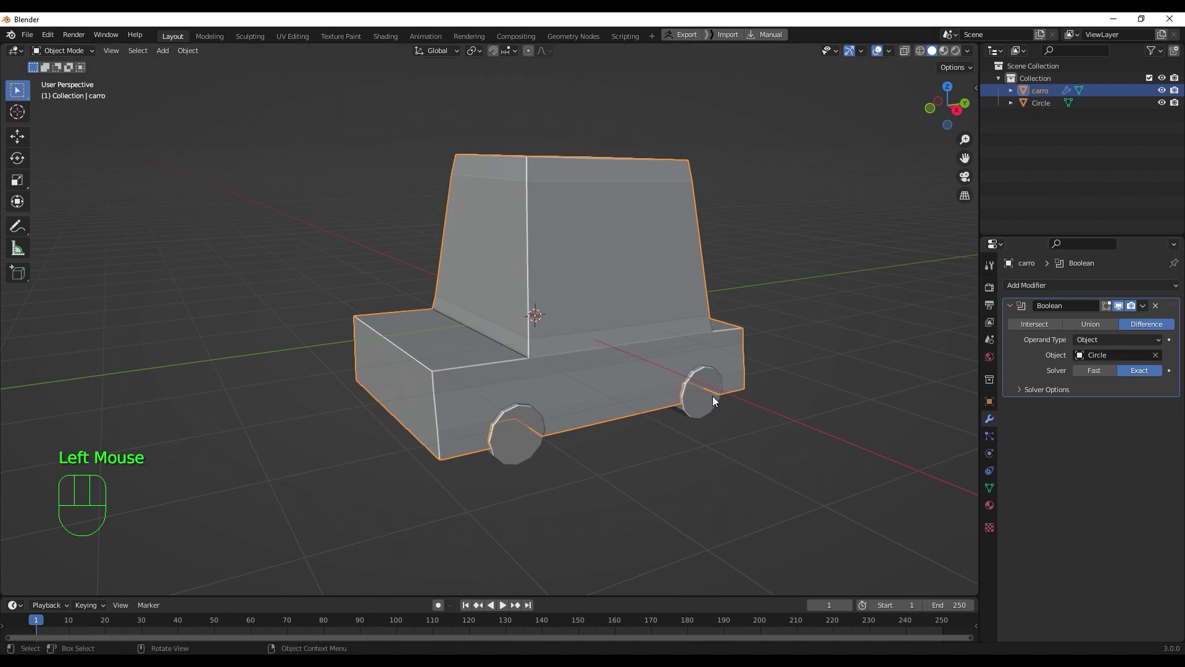
- Hide the wheel cylinders and orbit the car to inspect the cut arches
left_click_drag(618, 451, 623, 443)
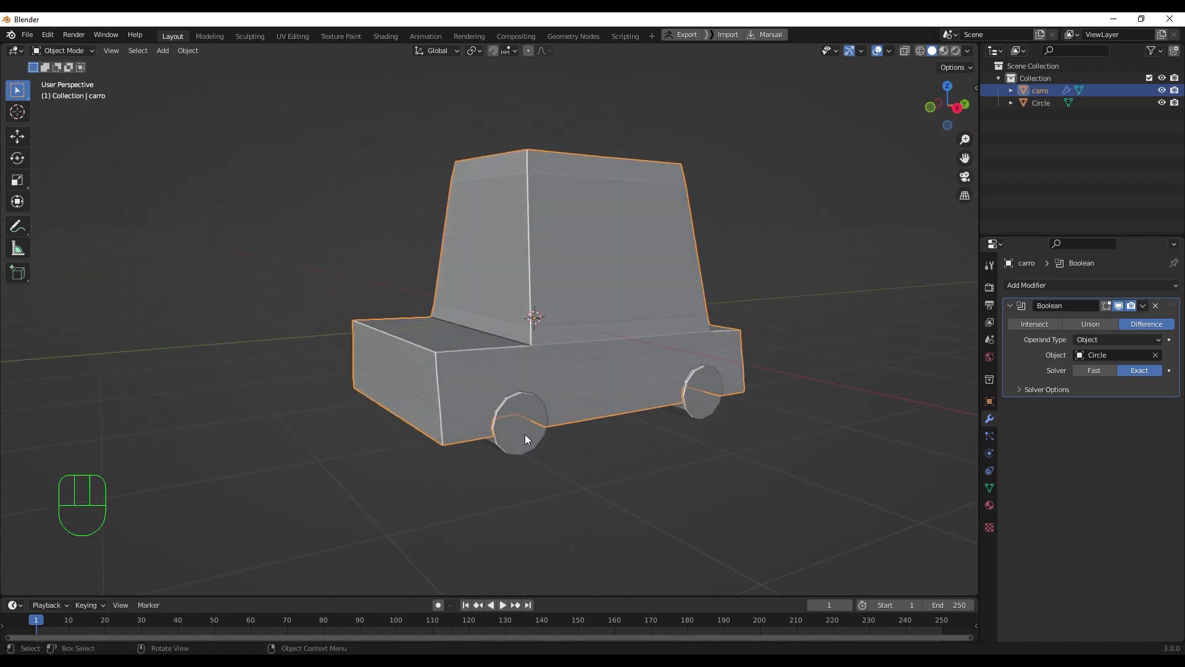
left_click_drag(635, 476, 637, 484)
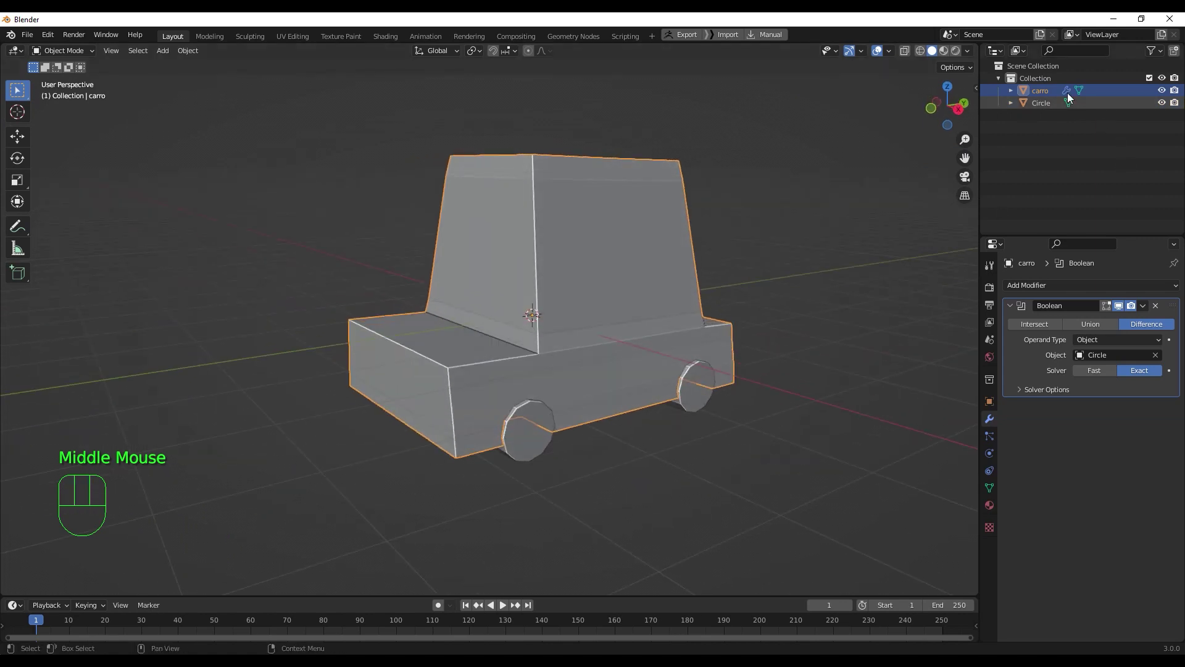
left_click(1164, 104)
left_click_drag(606, 452, 552, 451)
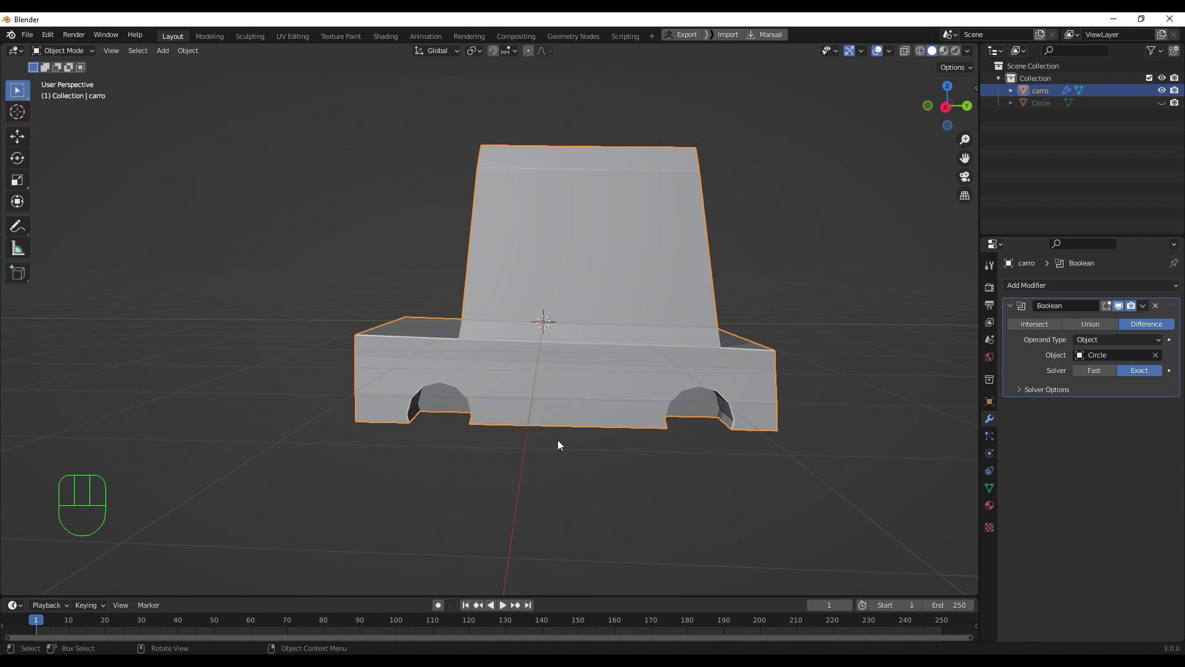
left_click_drag(568, 450, 685, 455)
scroll("down", 3)
left_click_drag(664, 397, 646, 395)
- Unhide Circle, add a Mirror modifier so wheels appear on both sides, and check the result
left_click(1047, 105)
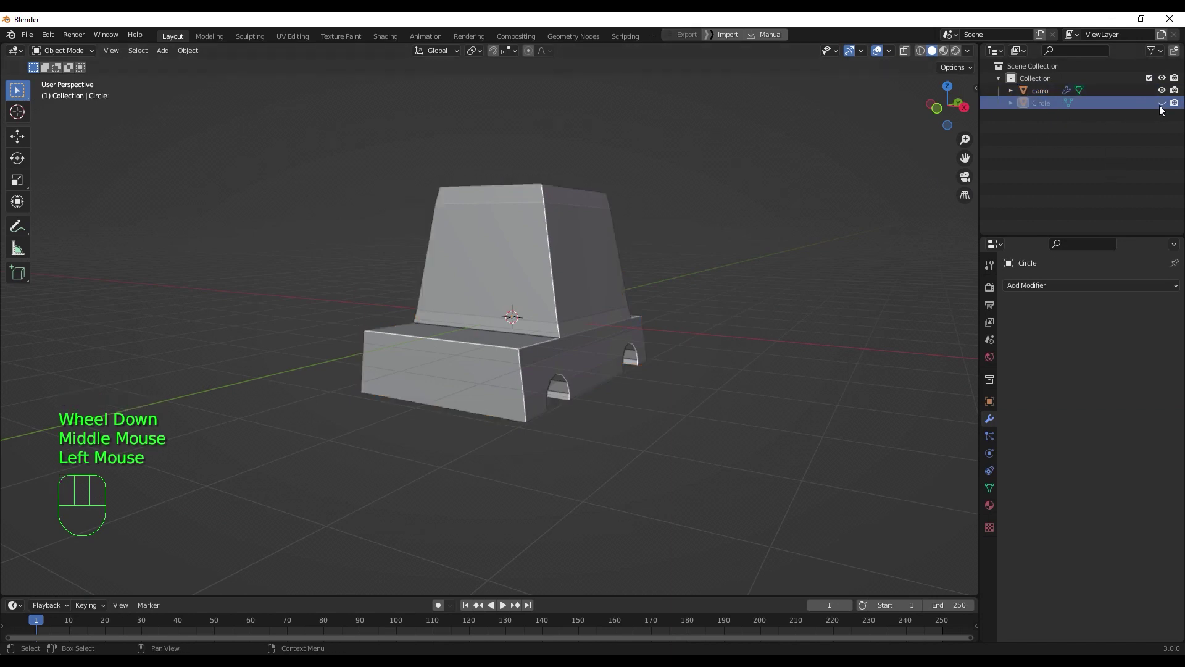
left_click(1163, 109)
left_click(567, 418)
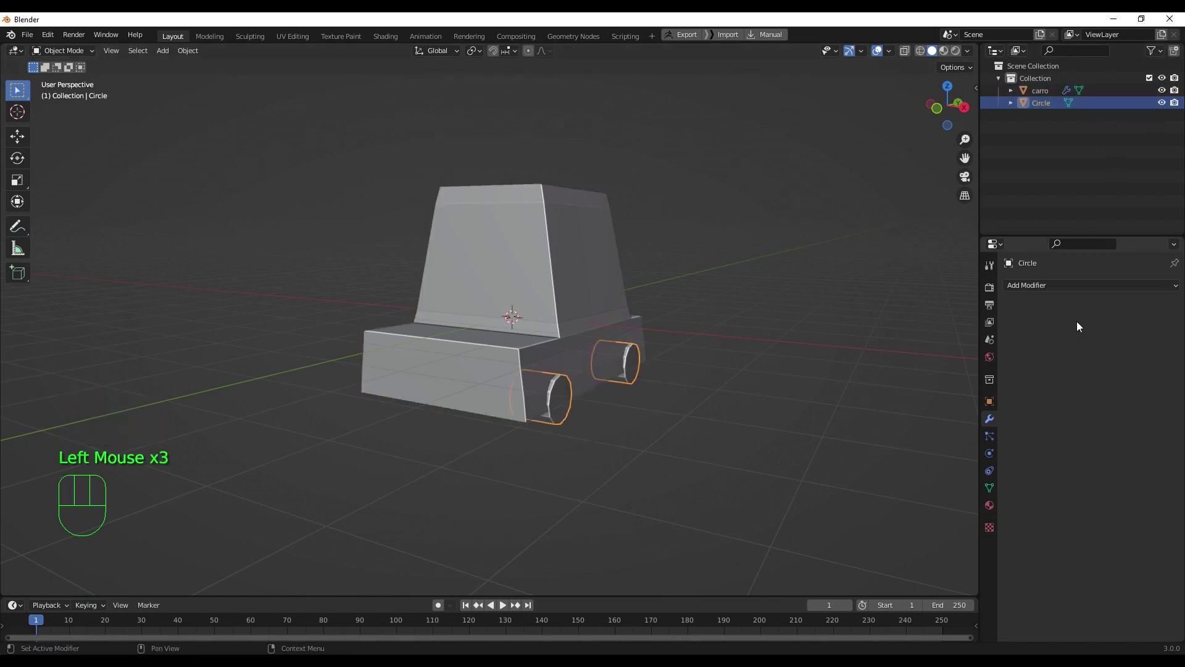
left_click_drag(1077, 289, 965, 435)
left_click_drag(718, 465, 751, 470)
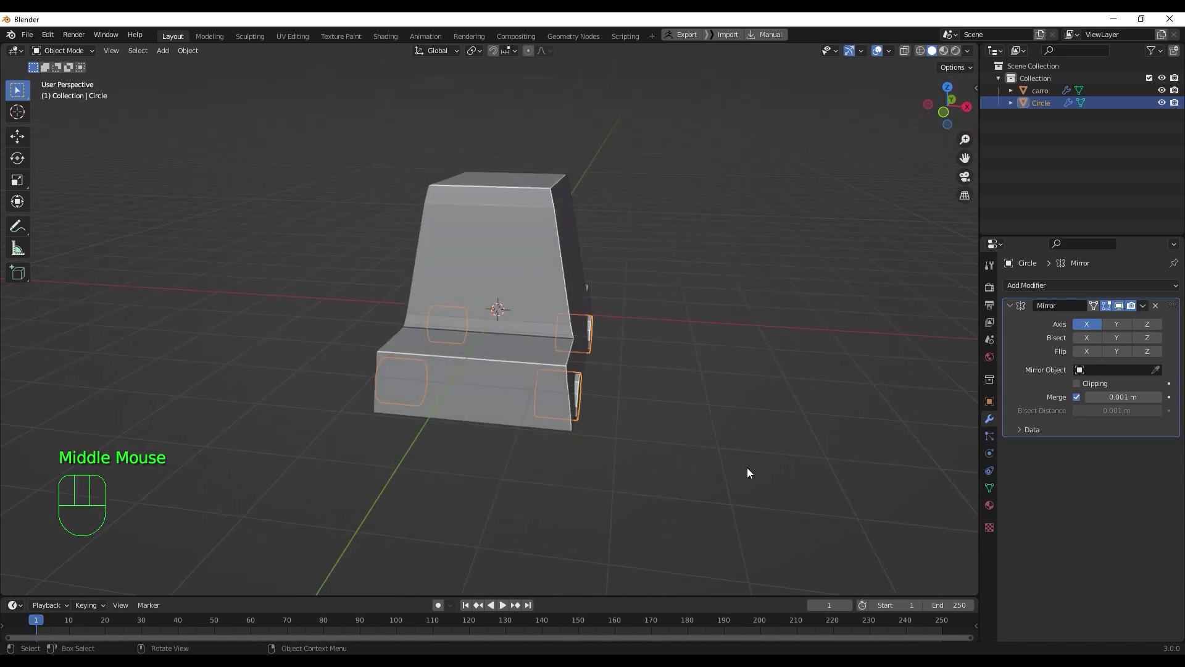
left_click_drag(744, 457, 760, 461)
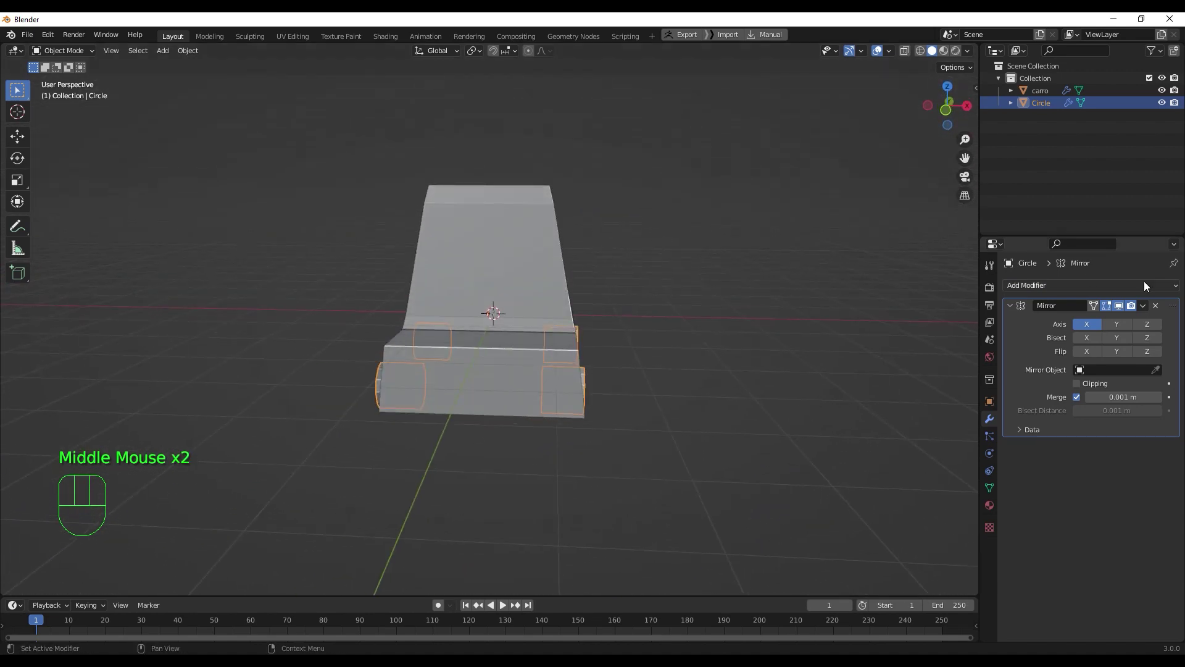
scroll("up", 3)
left_click_drag(696, 449, 650, 446)
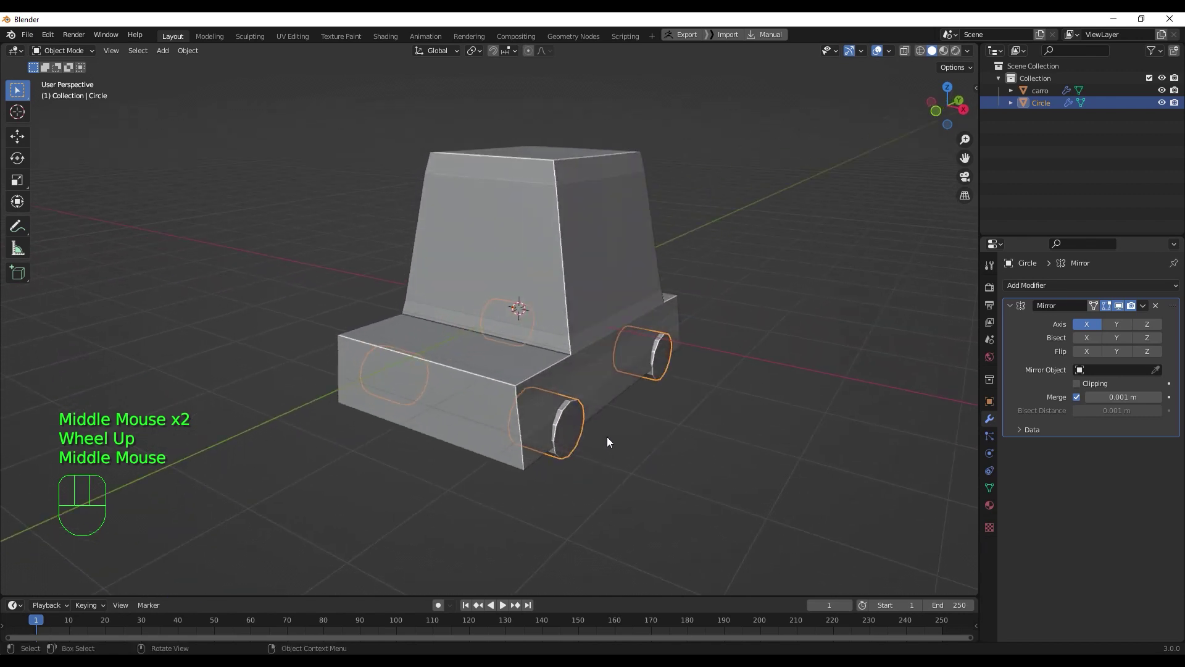
left_click(574, 429)
key("ctrl+a")
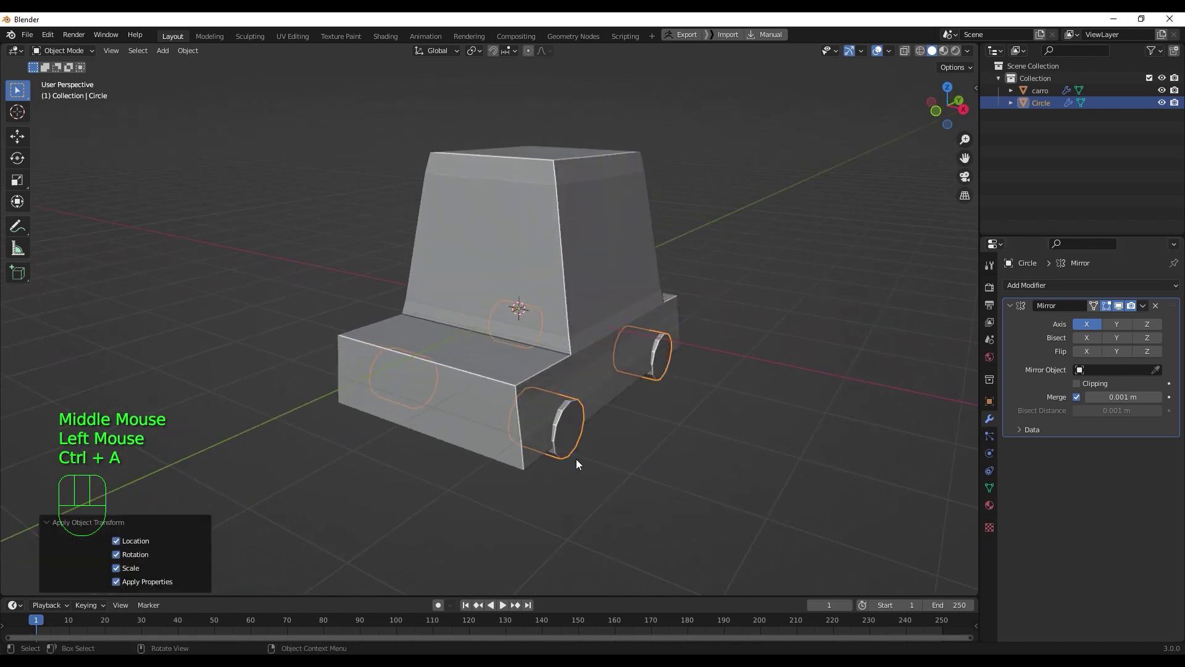
left_click_drag(625, 466, 705, 452)
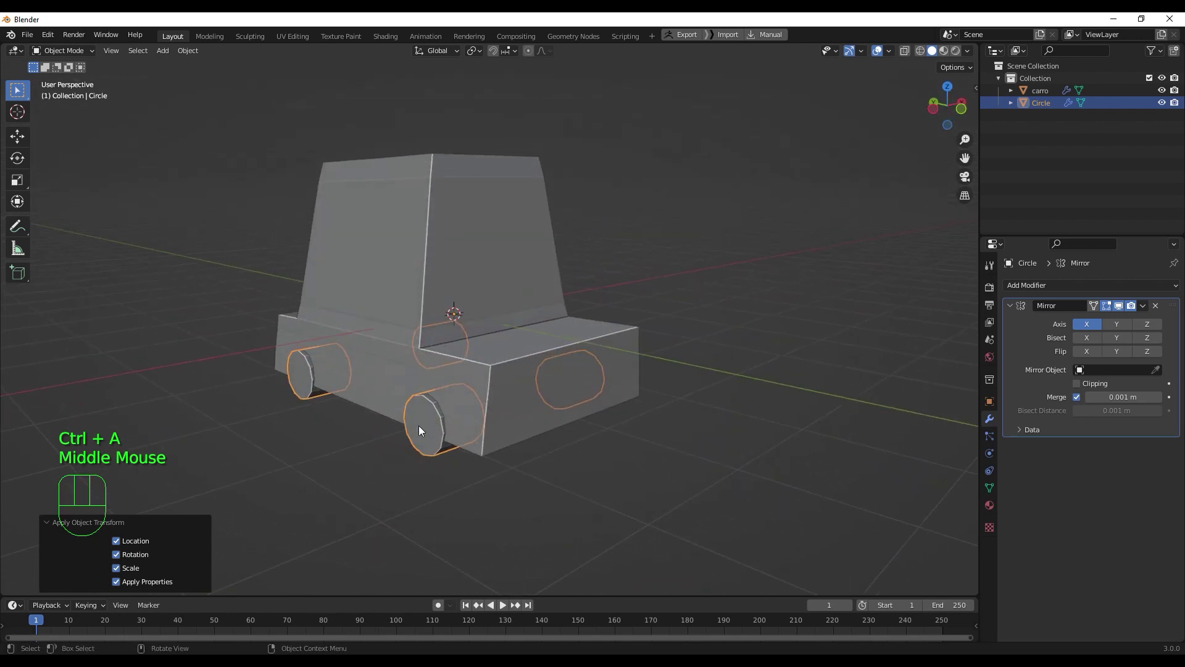
left_click_drag(516, 452, 421, 448)
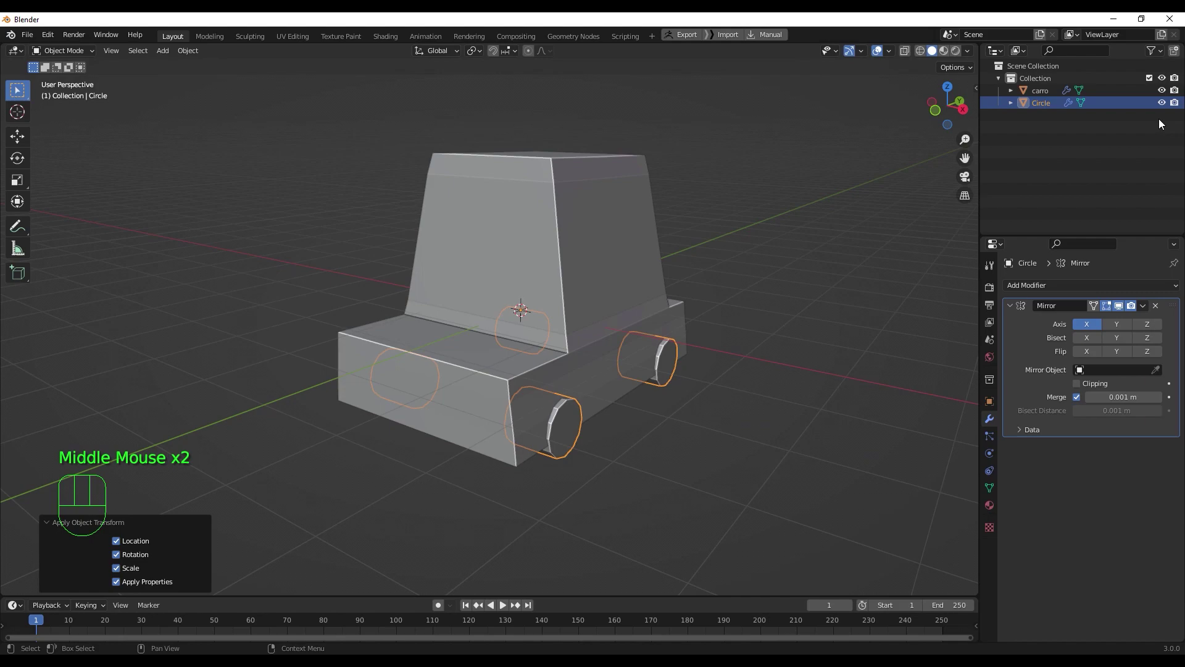
- Hide the wheel cylinders again, inspect the arches, then select carro and enter Edit Mode
left_click(1163, 107)
left_click_drag(738, 381, 654, 361)
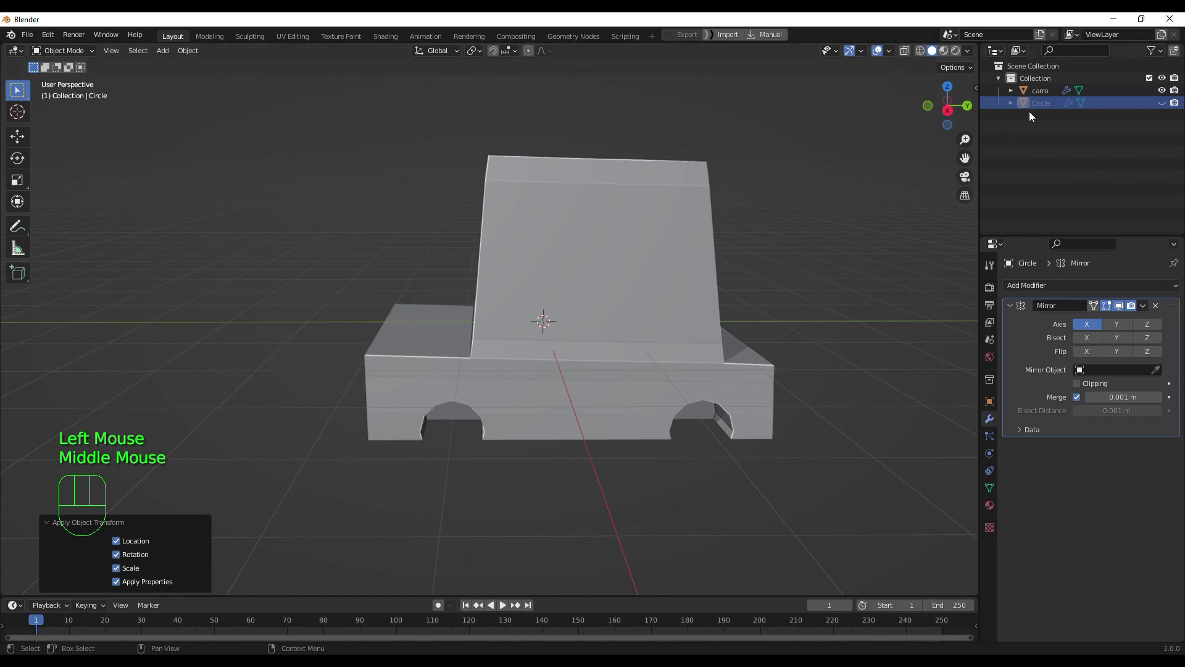
left_click(1168, 107)
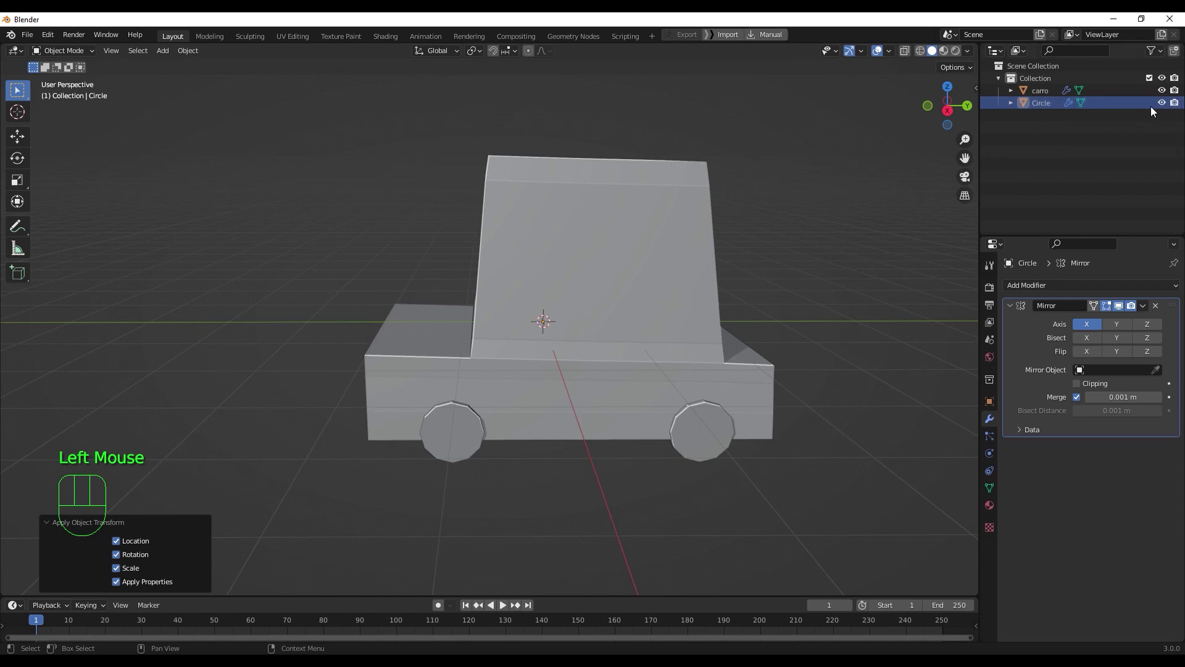
left_click(1163, 106)
left_click_drag(420, 467, 546, 470)
scroll("up", 3)
left_click_drag(633, 416, 540, 447)
scroll("down", 3)
left_click_drag(540, 437, 632, 403)
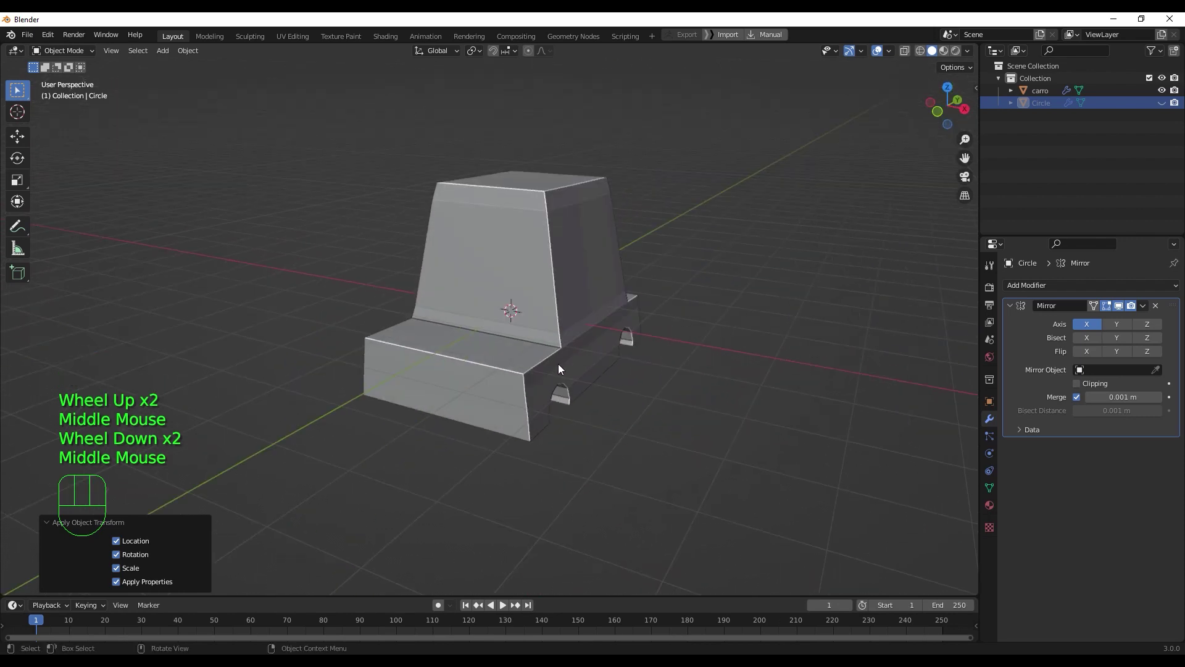
scroll("up", 3)
scroll("down", 3)
left_click(501, 394)
left_click_drag(517, 395, 500, 390)
key("Tab")
- Add an edge loop around the car cabin to define the window faces
scroll("up", 3)
left_click_drag(497, 383, 463, 370)
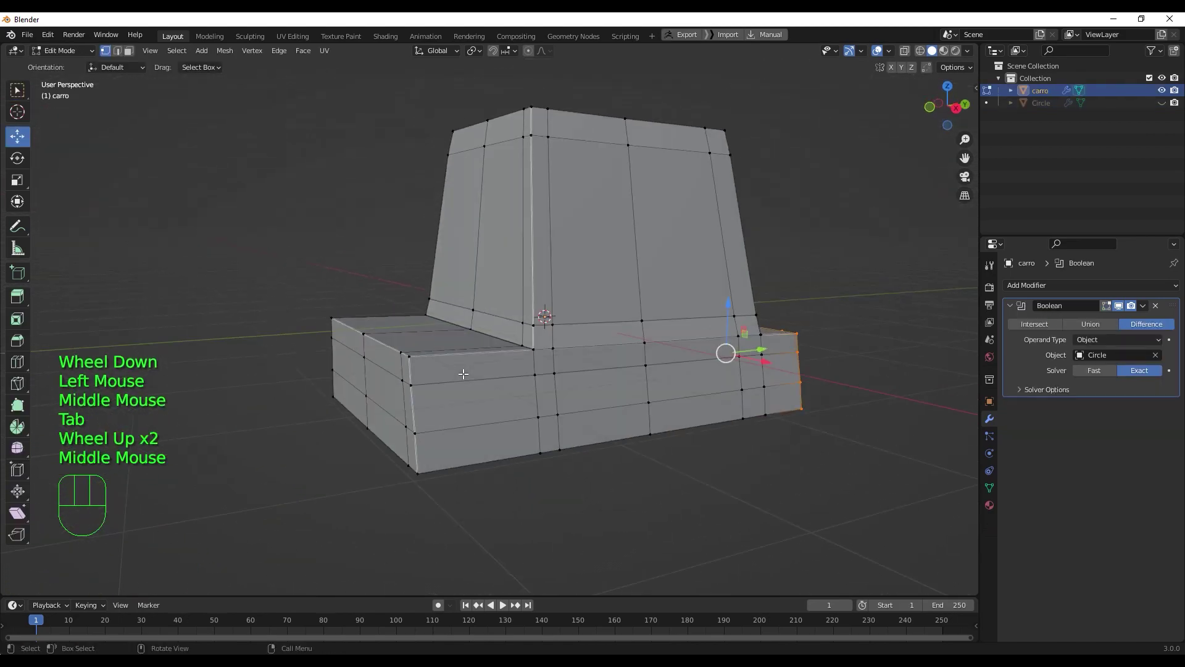
scroll("down", 3)
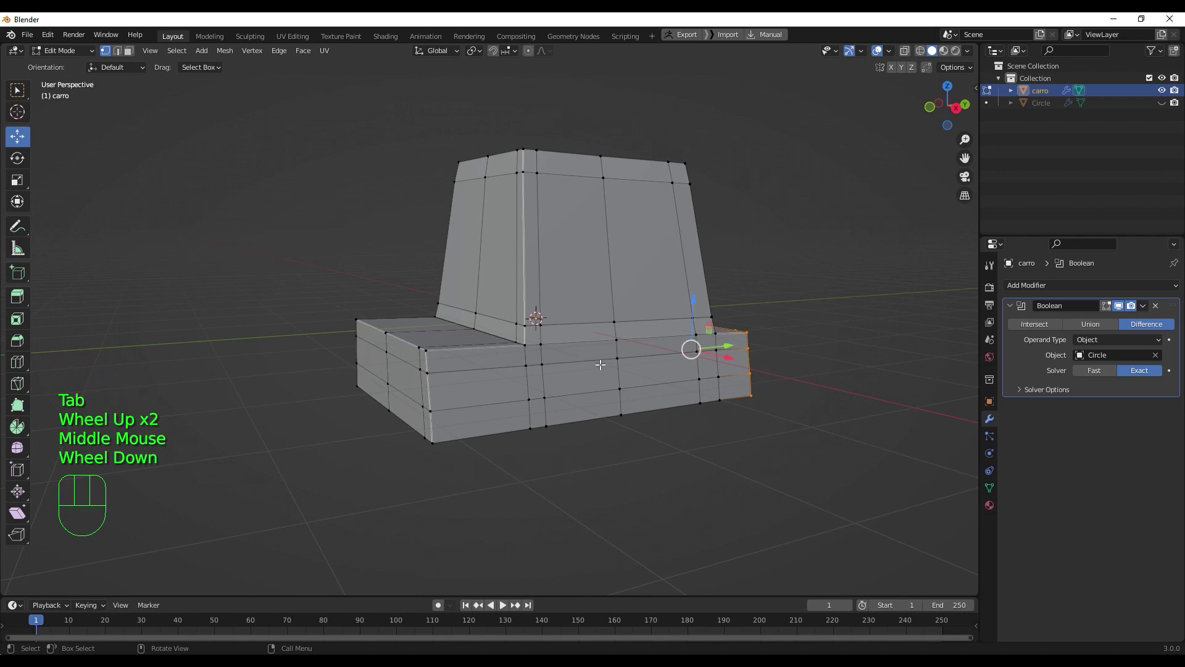
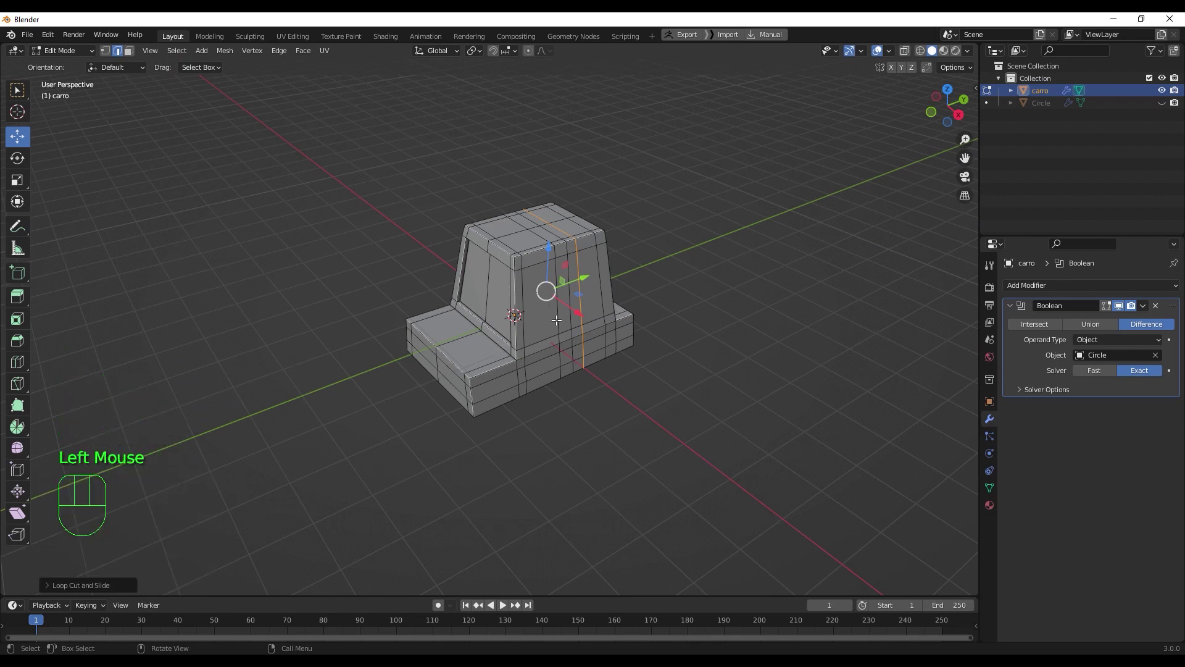
key("q")
key("q")
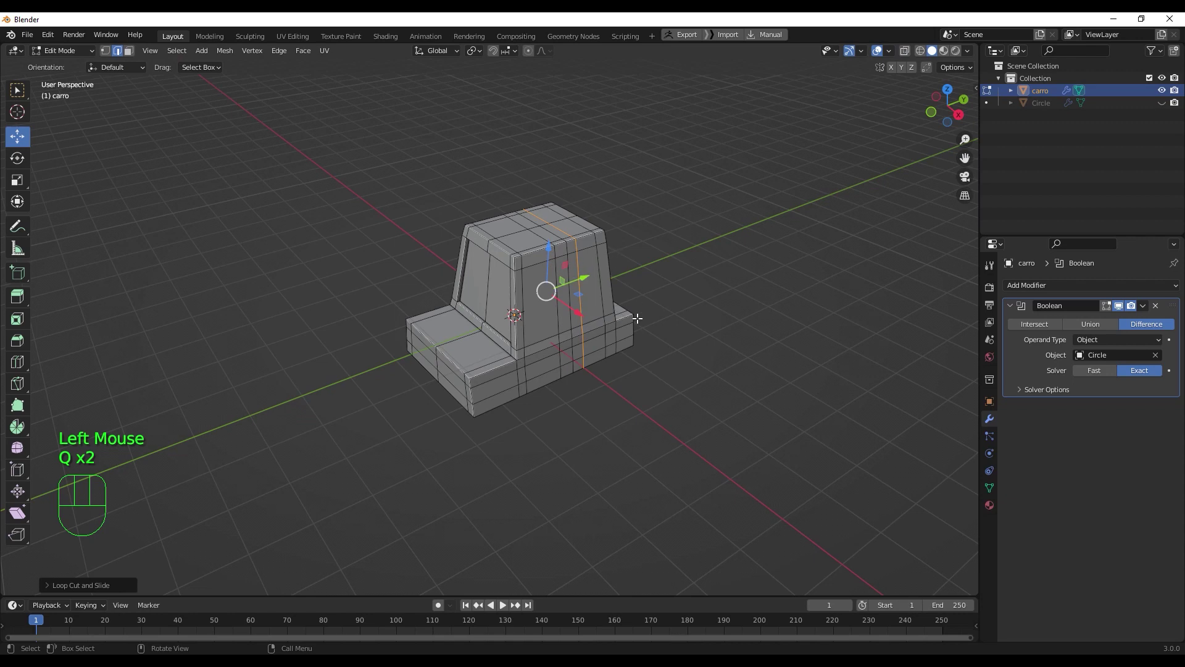
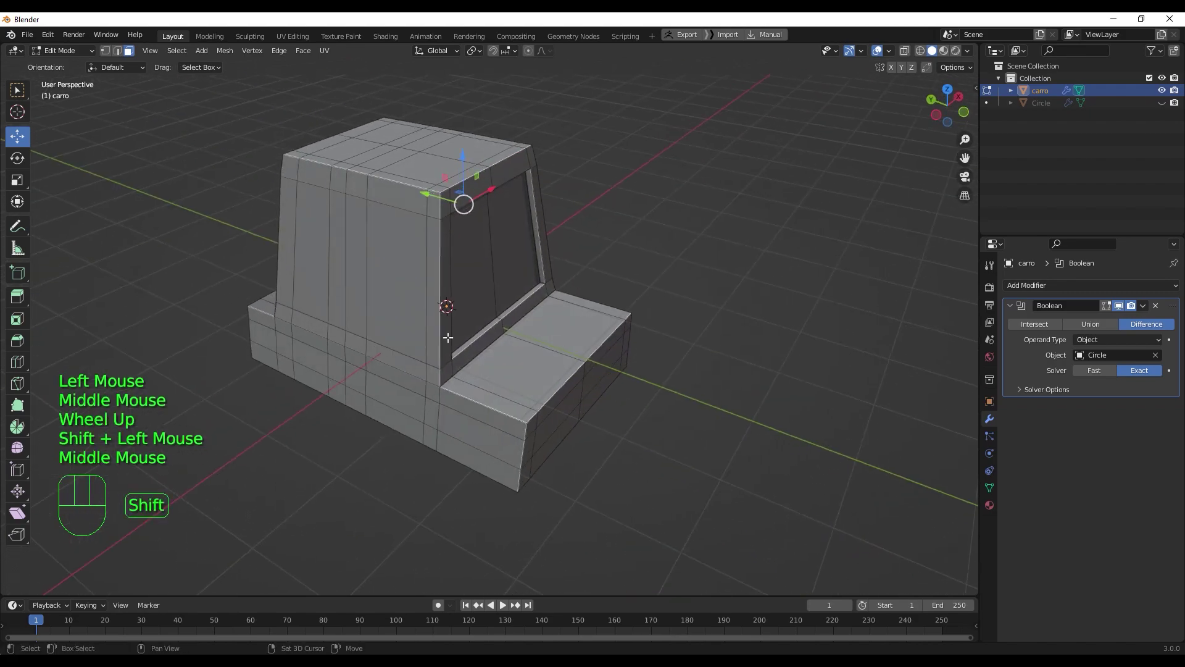
- Select the side window faces and extrude and shrink them inward into recessed panels, then view from the side
left_click(389, 300)
left_click(304, 255)
left_click_drag(487, 403, 353, 389)
key("e")
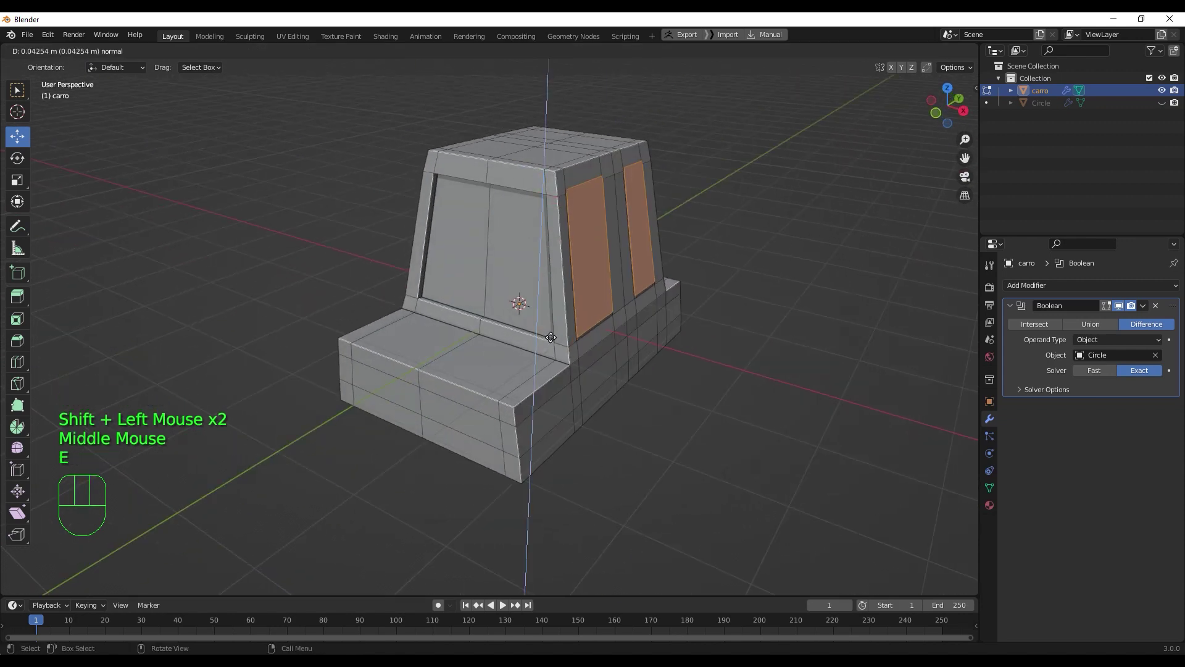
left_click(554, 337)
key("ctrl+z")
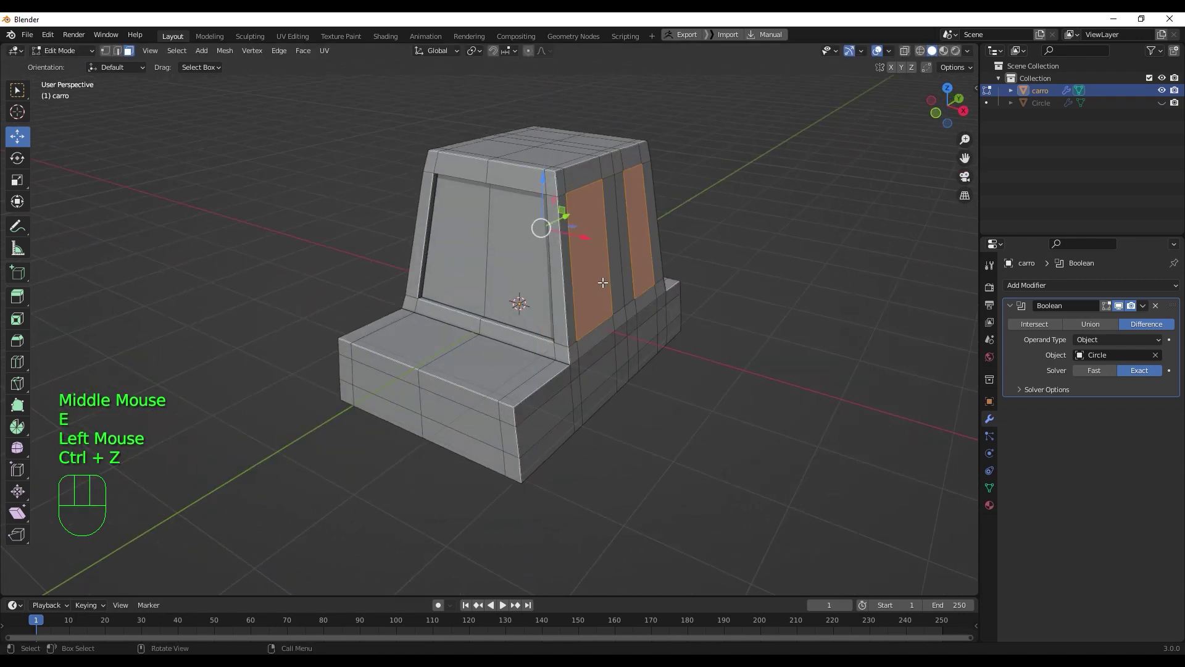
key("alt+e")
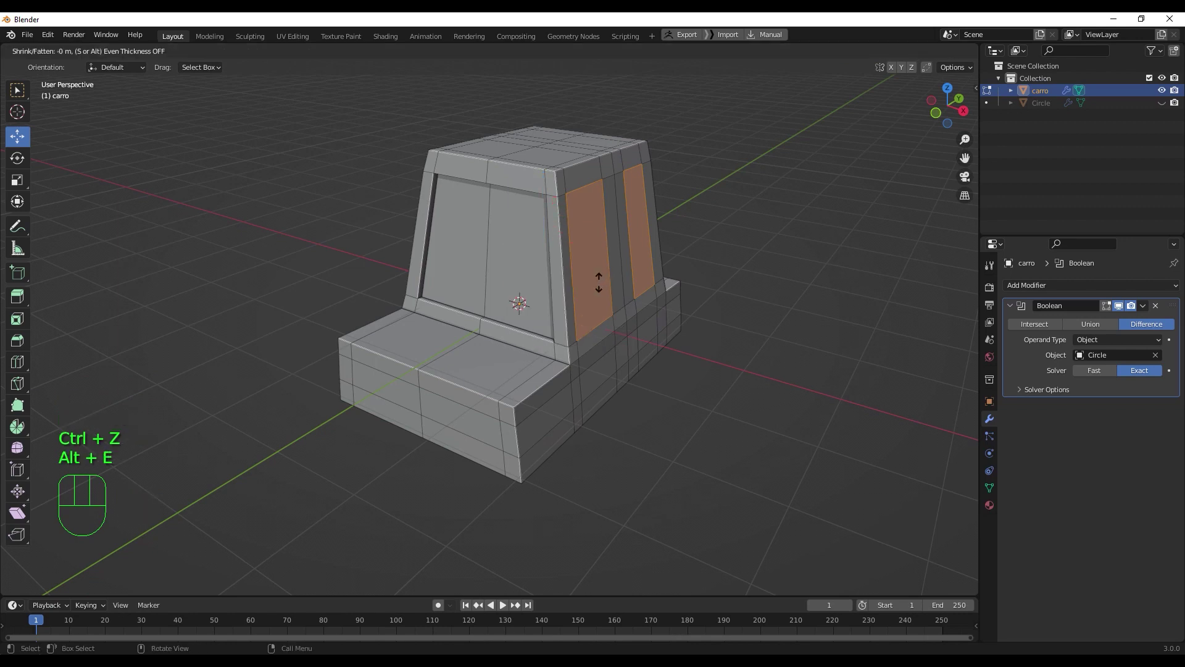
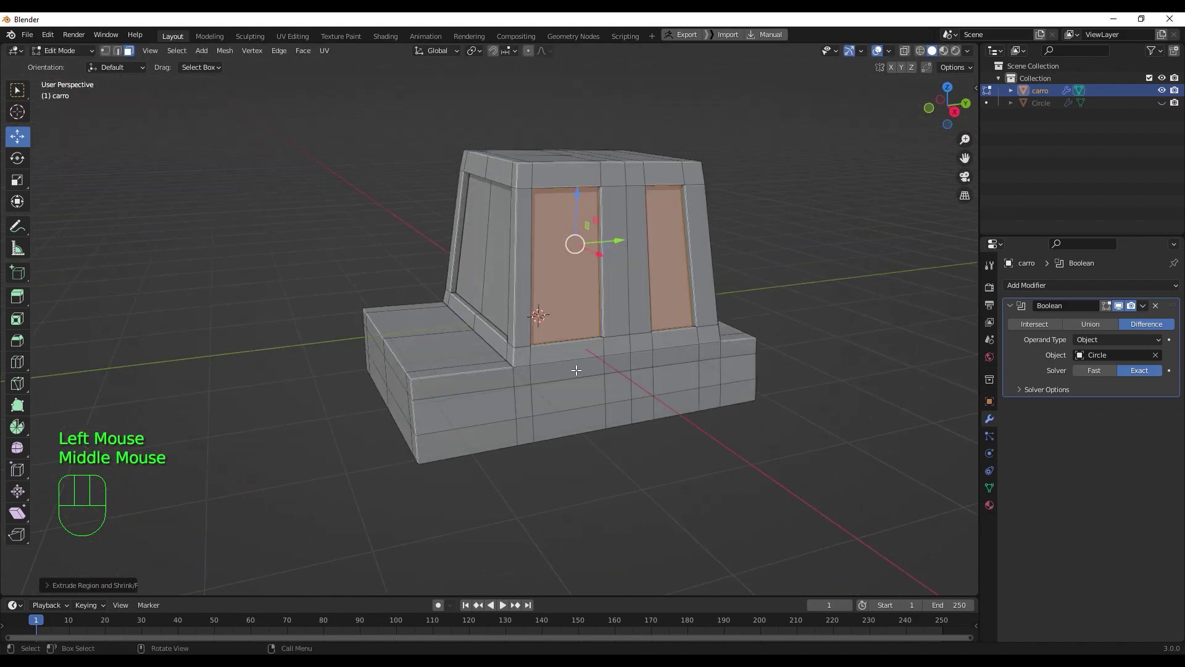
left_click_drag(575, 369, 606, 362)
left_click_drag(569, 390, 547, 390)
key("KP_3")
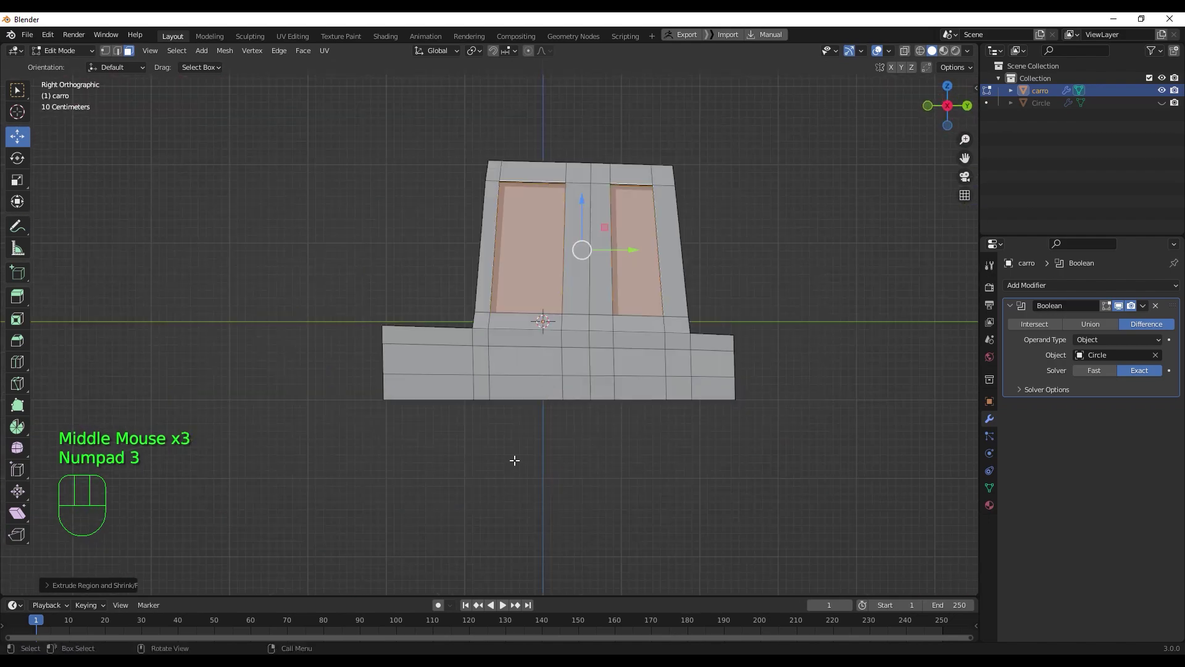
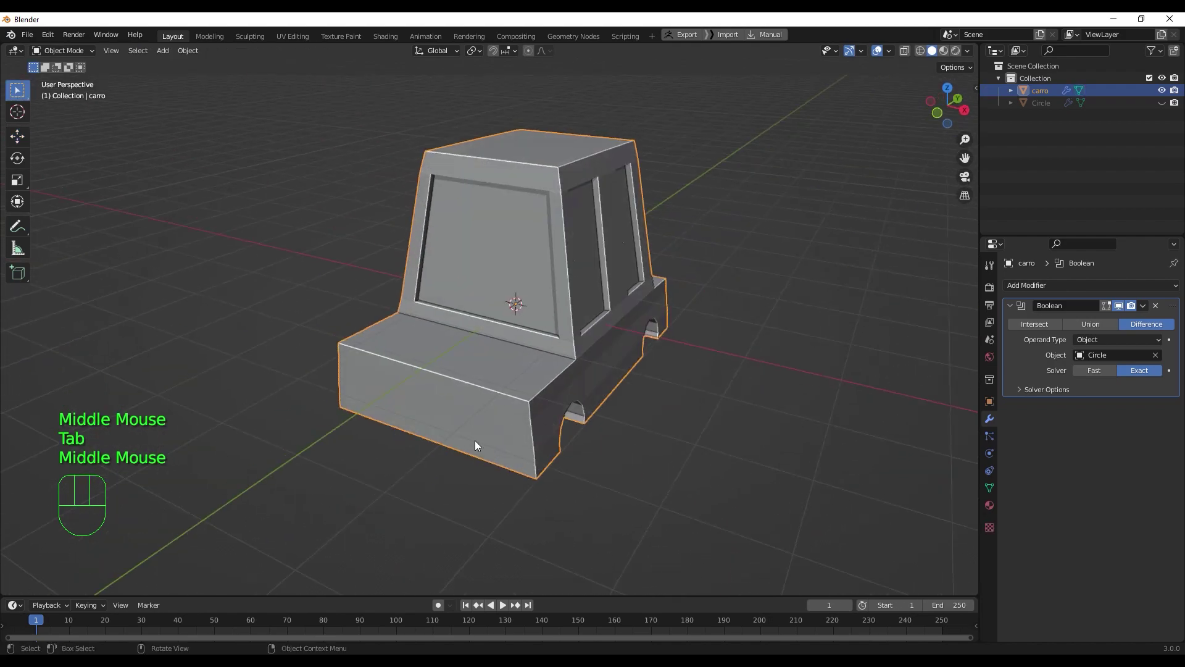
- Back in Edit Mode, zoom to the car's front and add a loop cut across it
key("Tab")
scroll("up", 3)
left_click_drag(501, 453, 533, 416)
left_click_drag(534, 411, 536, 426)
key("ctrl+r")
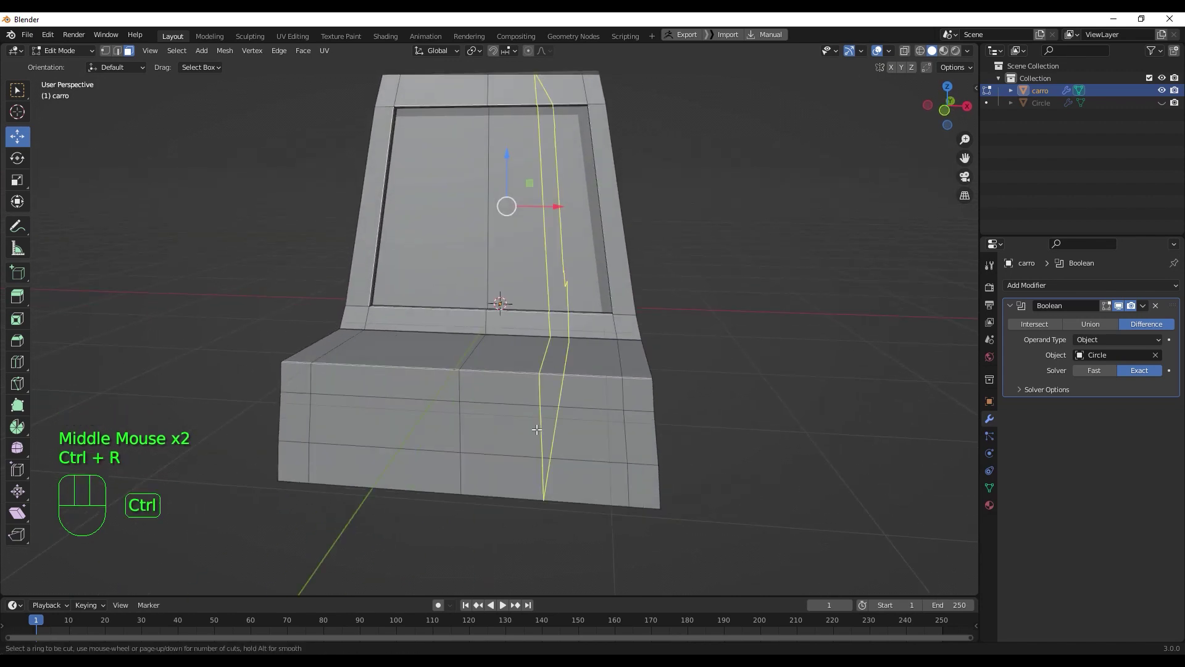
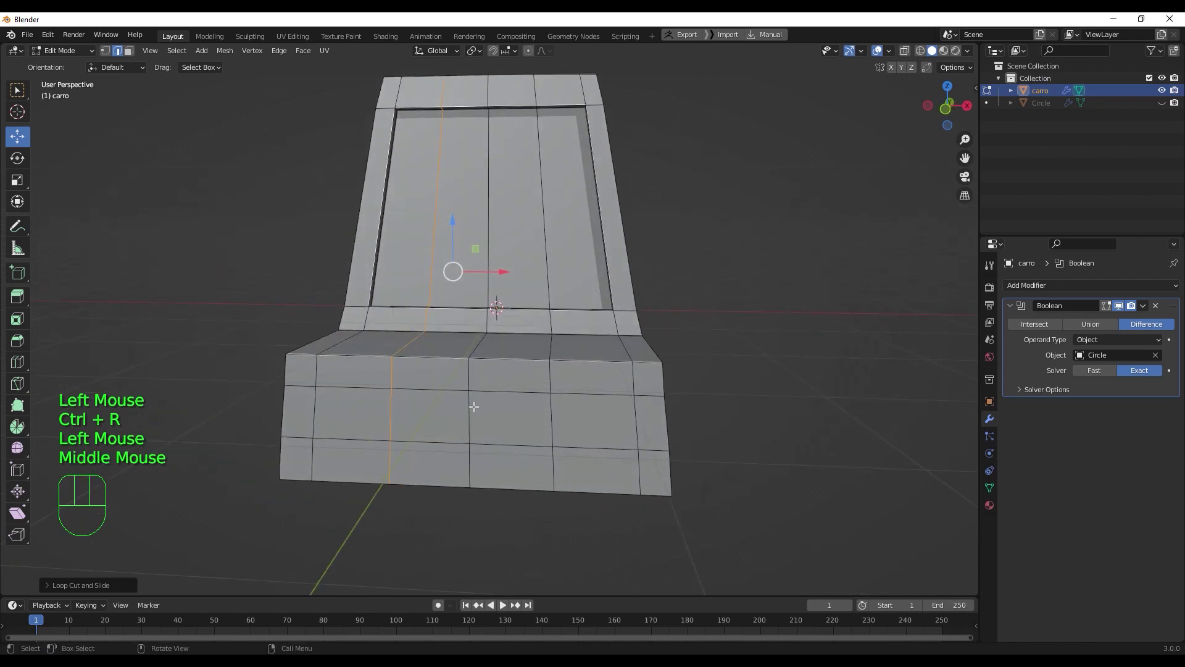
- Select four front faces below the windshield and inset them
key("3")
left_click(444, 371)
left_click(496, 373)
left_click(441, 401)
left_click(513, 421)
key("i")
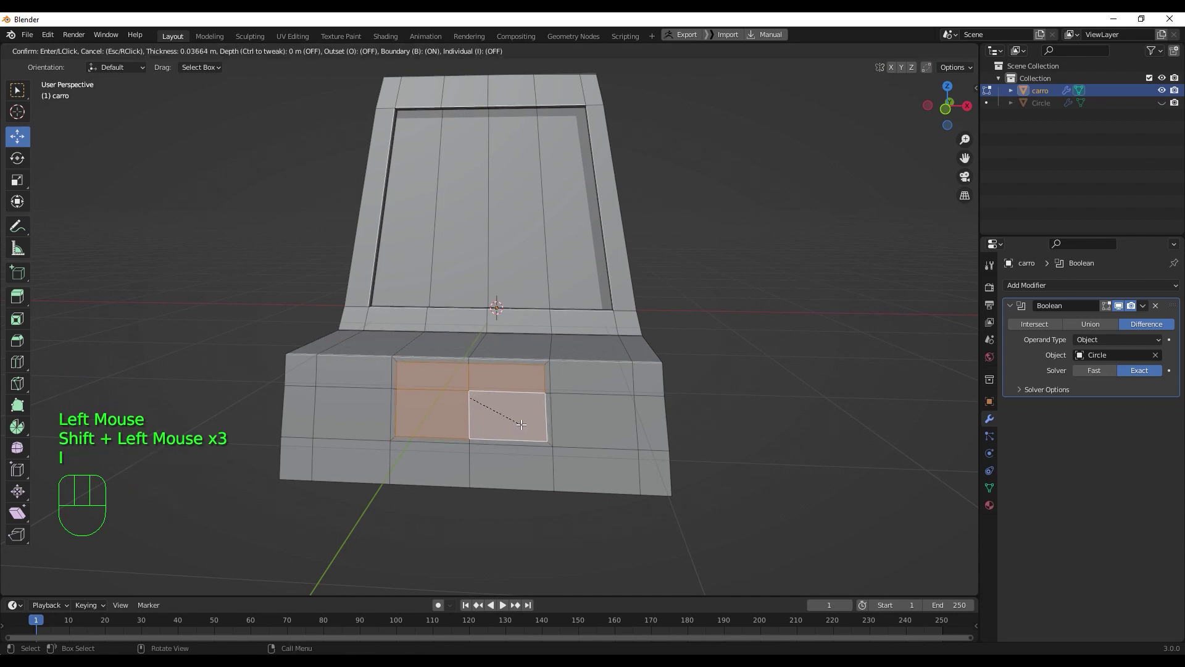
left_click(517, 419)
- Extrude the inset faces inward to form a recess, then select a small face at its edge
left_click_drag(527, 455, 496, 469)
key("e")
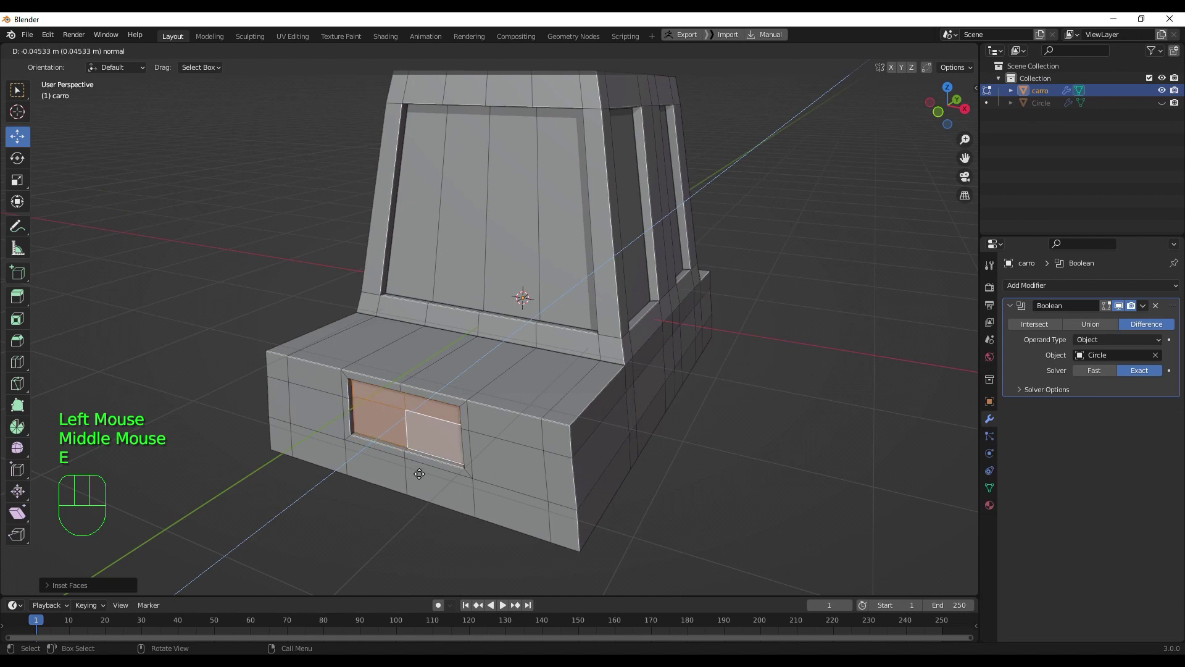
left_click(424, 471)
left_click_drag(440, 474, 472, 449)
scroll("up", 3)
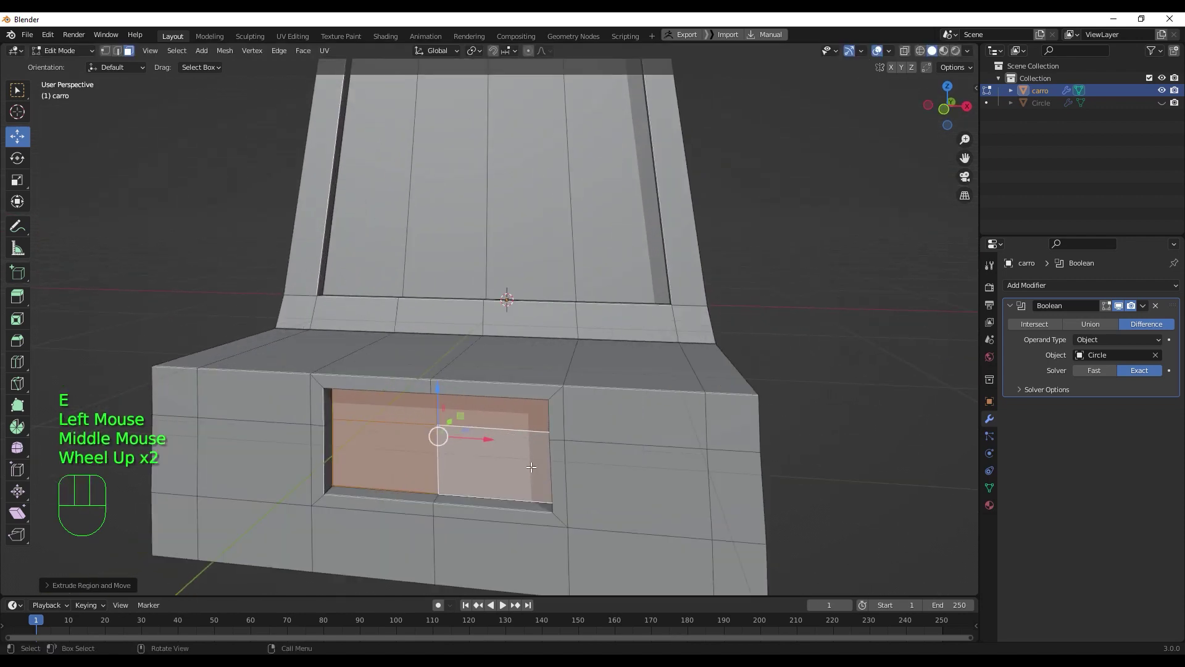
key("3")
left_click(559, 415)
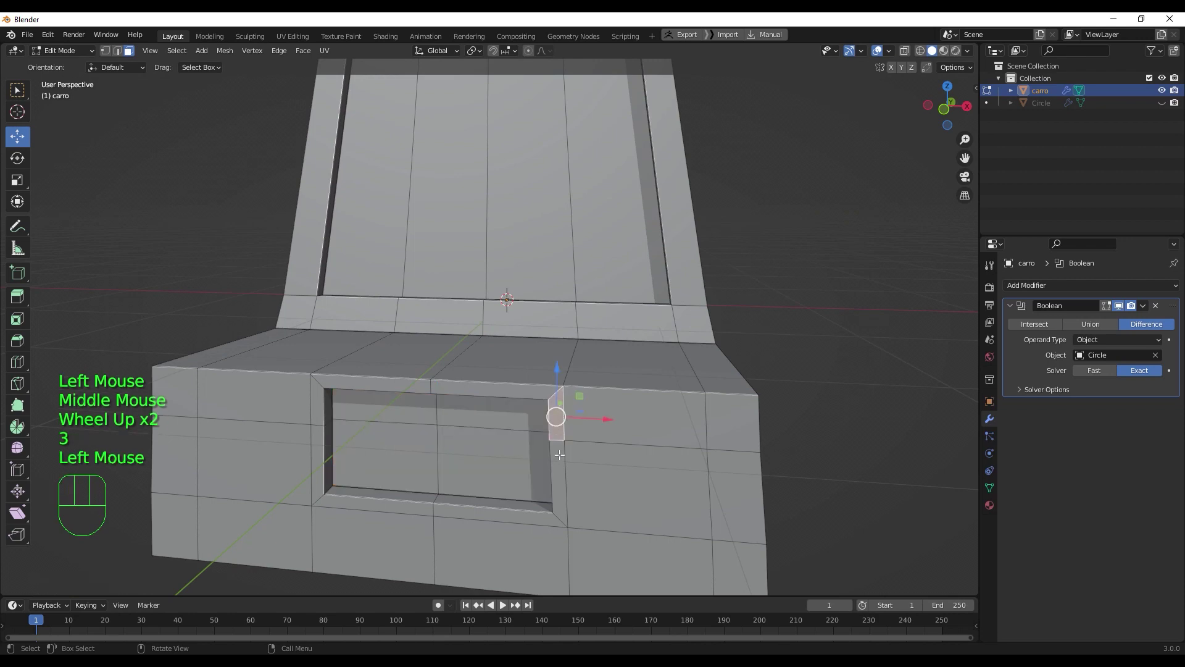
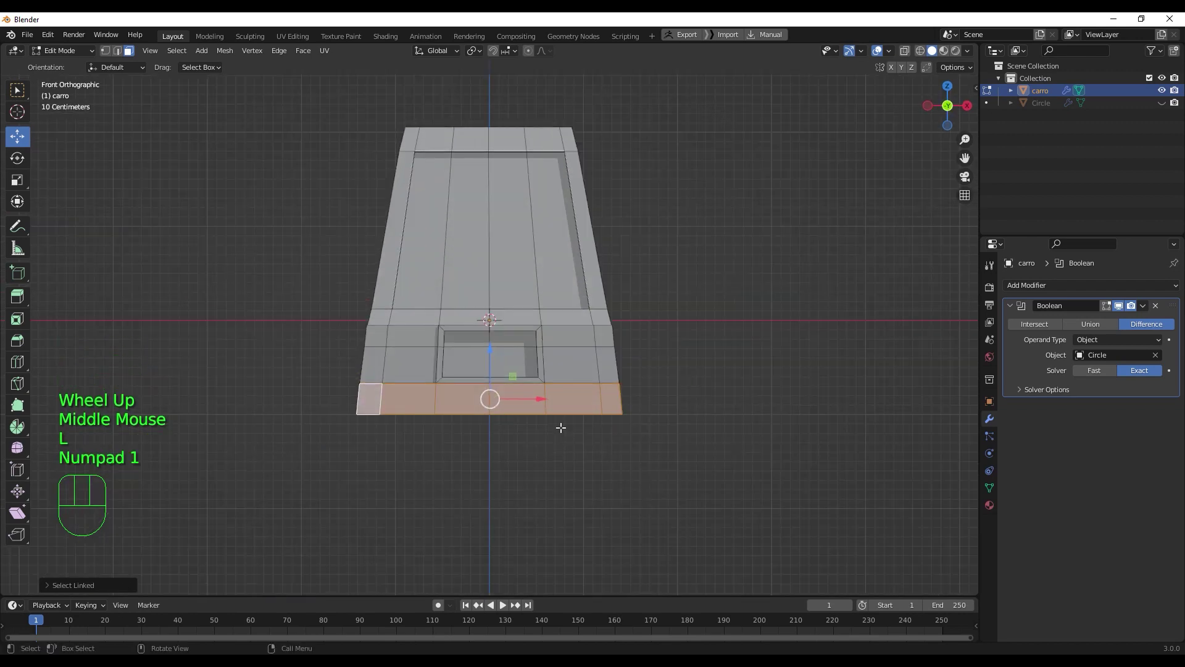
- Scale the bottom strip of faces along X twice to the body's width and start moving it into place
key("s")
key("x")
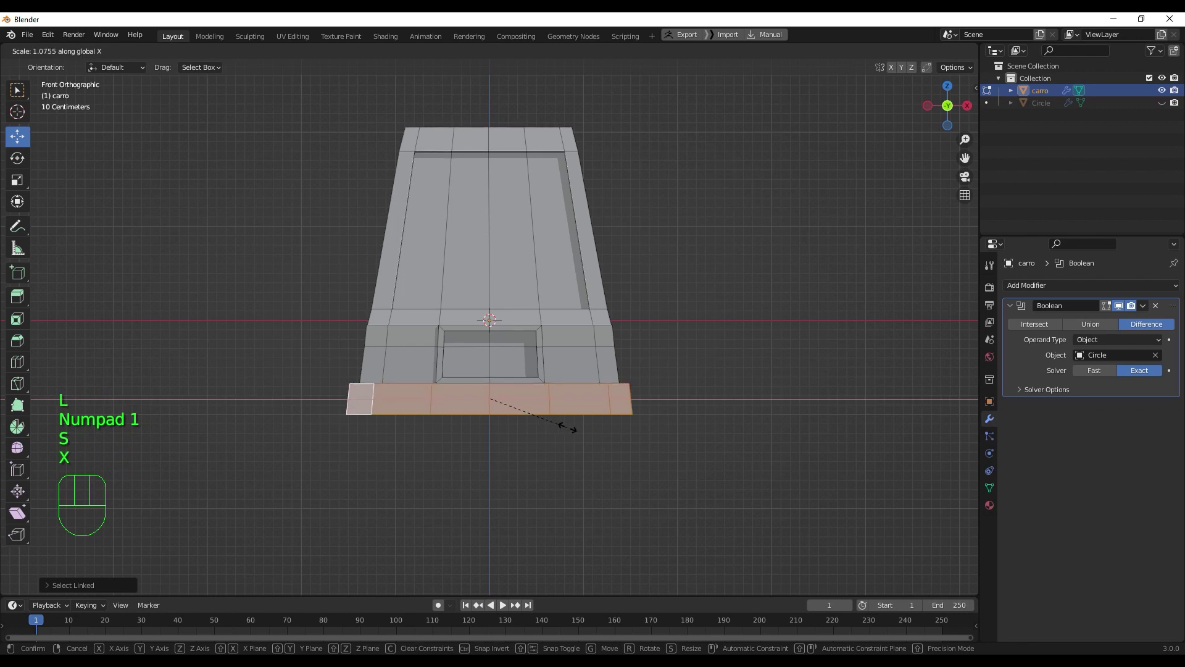
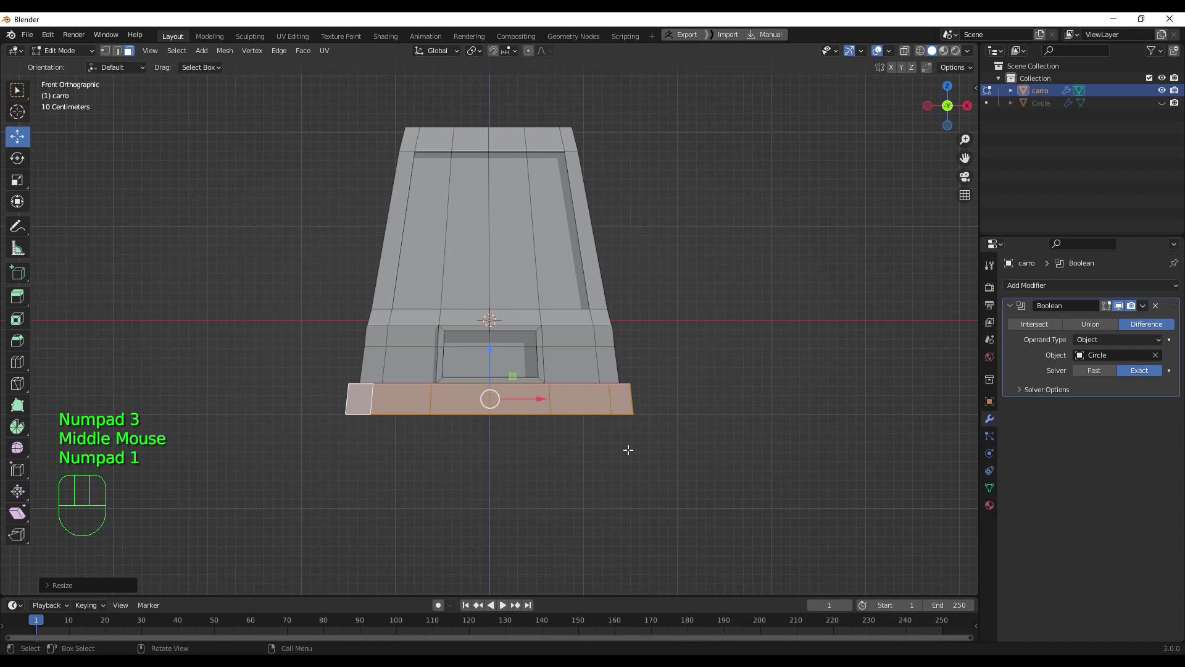
key("s")
key("x")
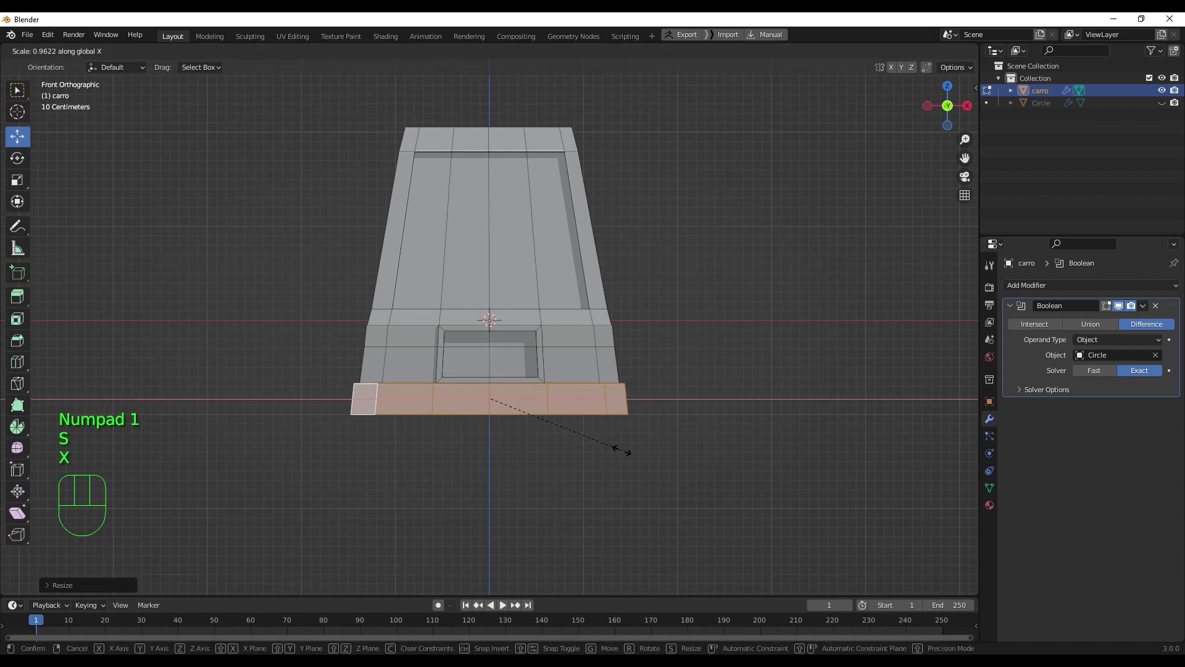
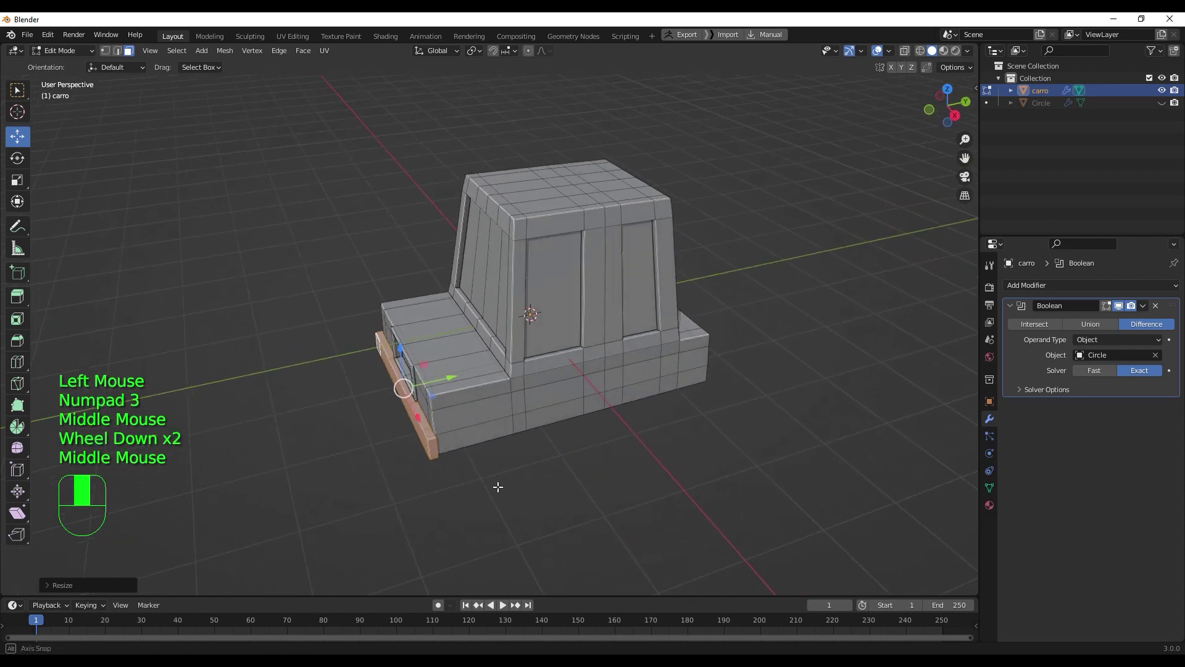
key("KP_3")
key("shift+d")
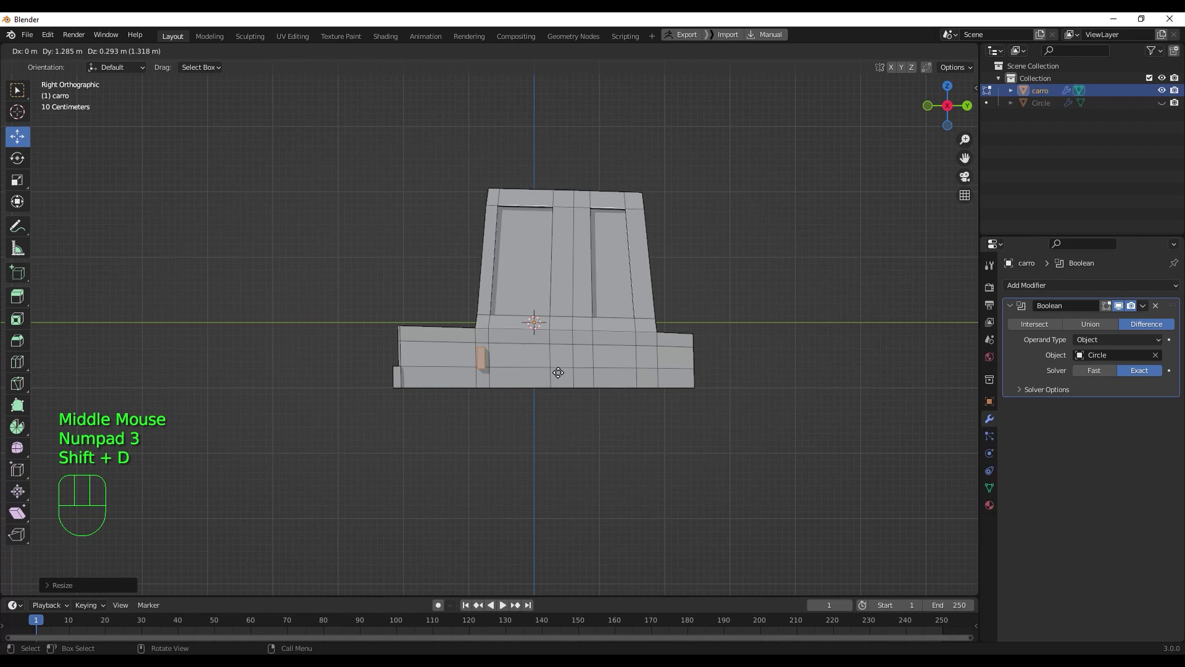
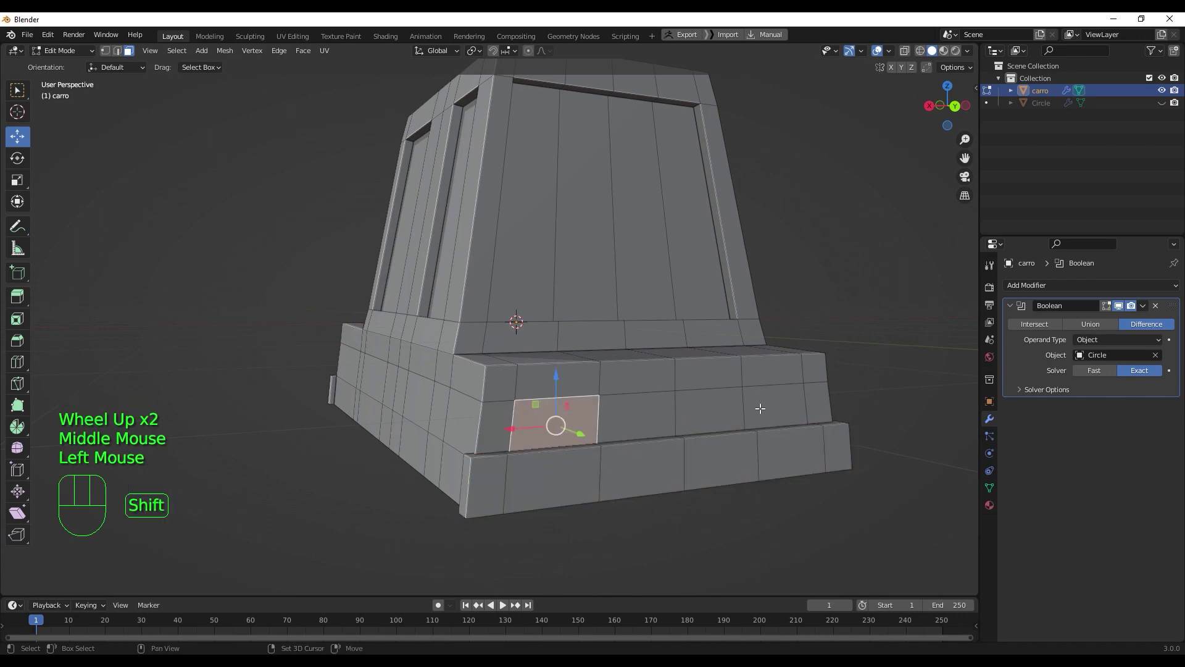
- Select the two lower-front light faces and inset them, redoing the inset once
left_click(769, 401)
middle_click(610, 442)
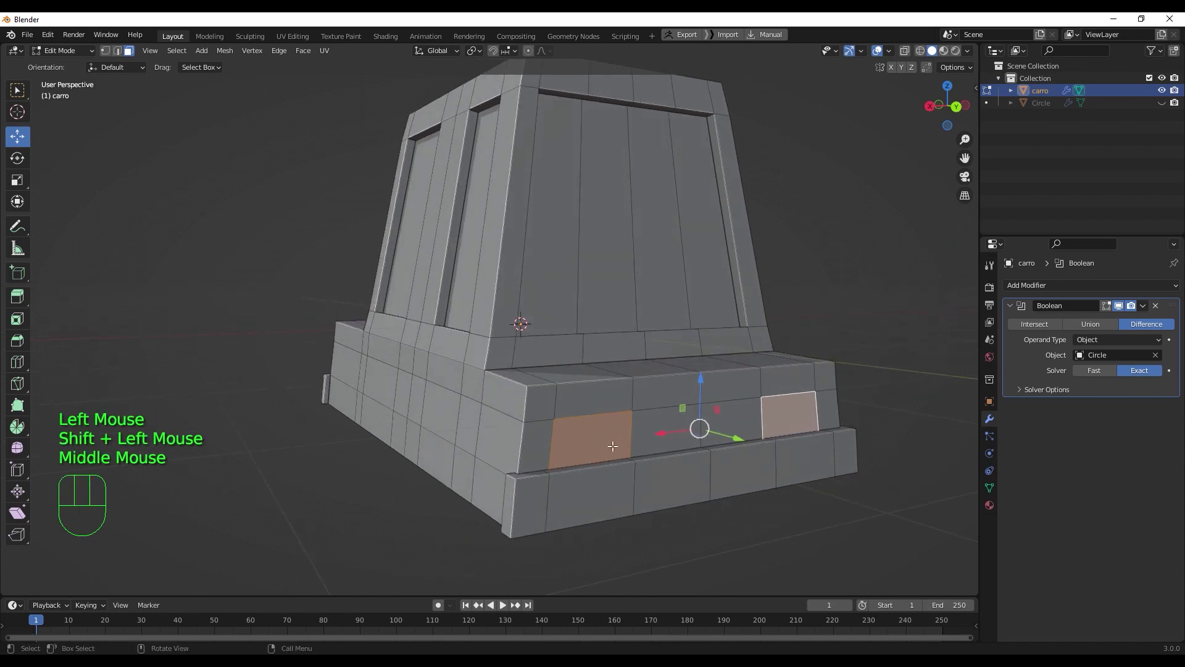
key("i")
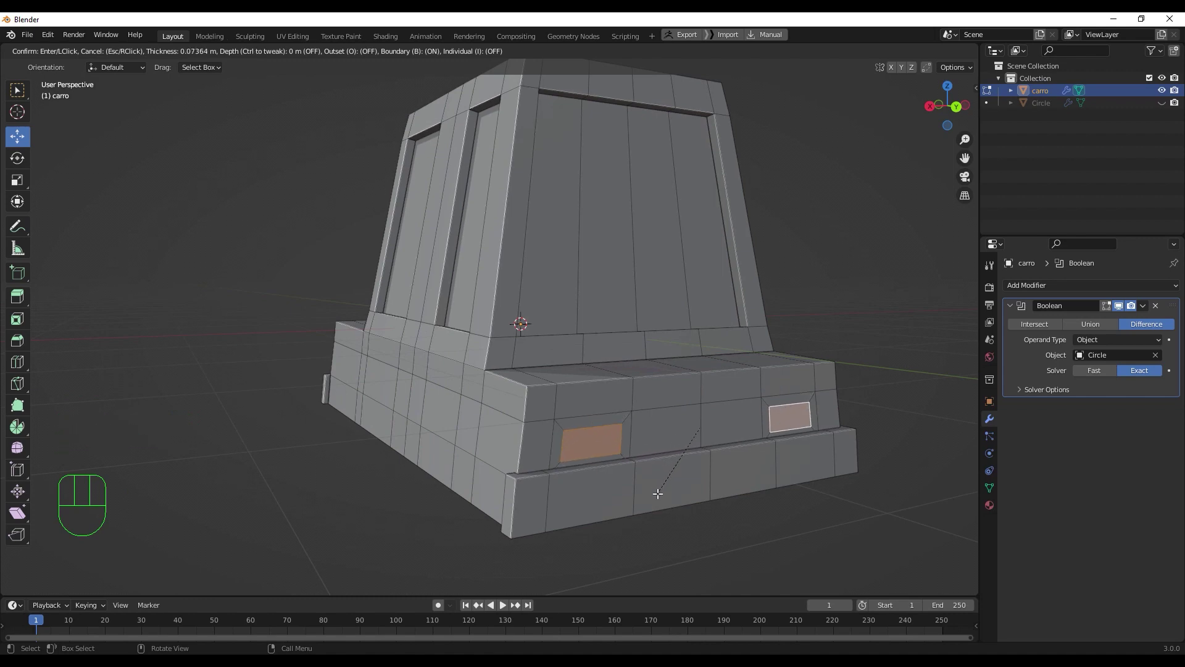
left_click(657, 490)
middle_click(654, 495)
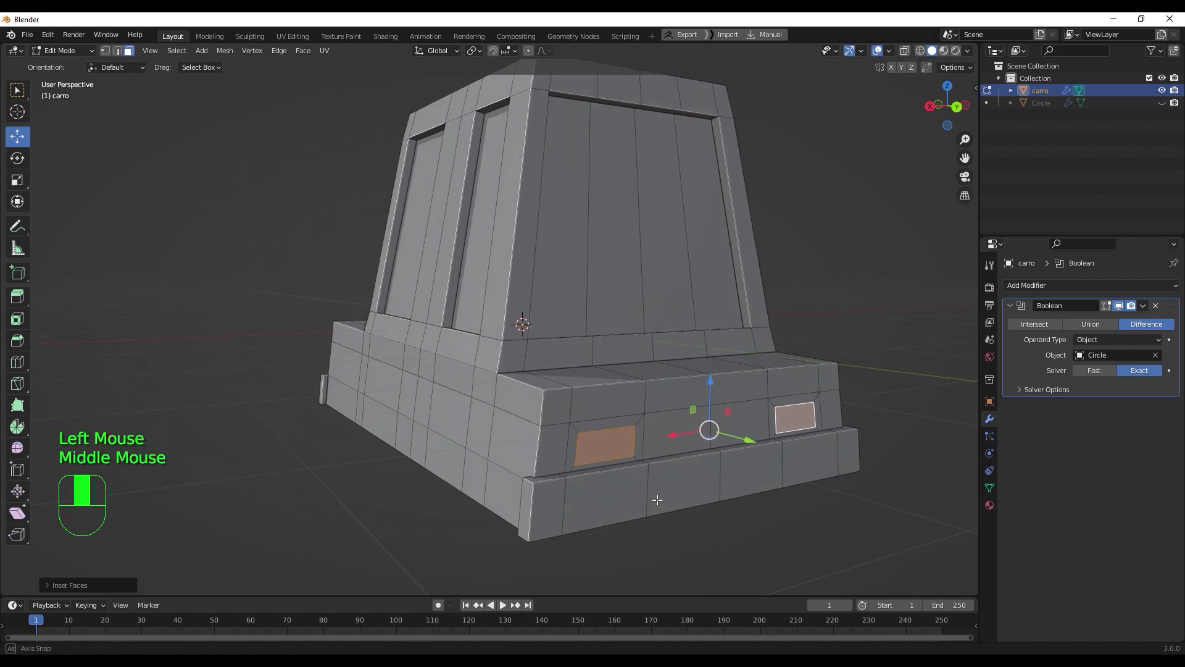
key("ctrl+z")
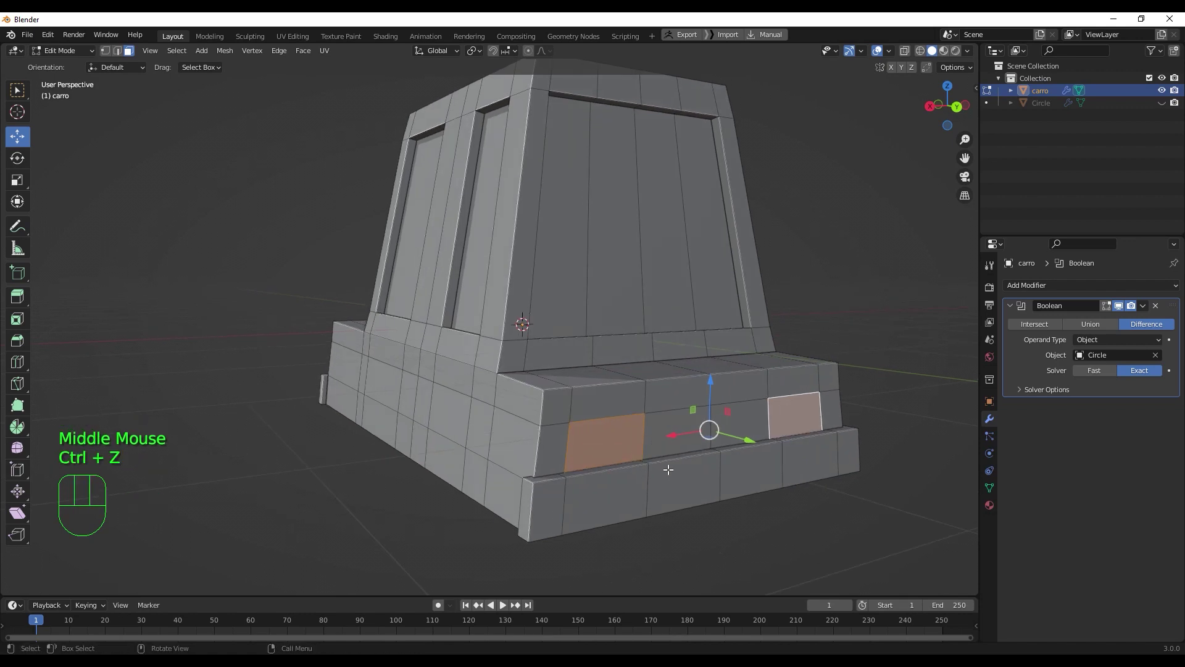
key("i")
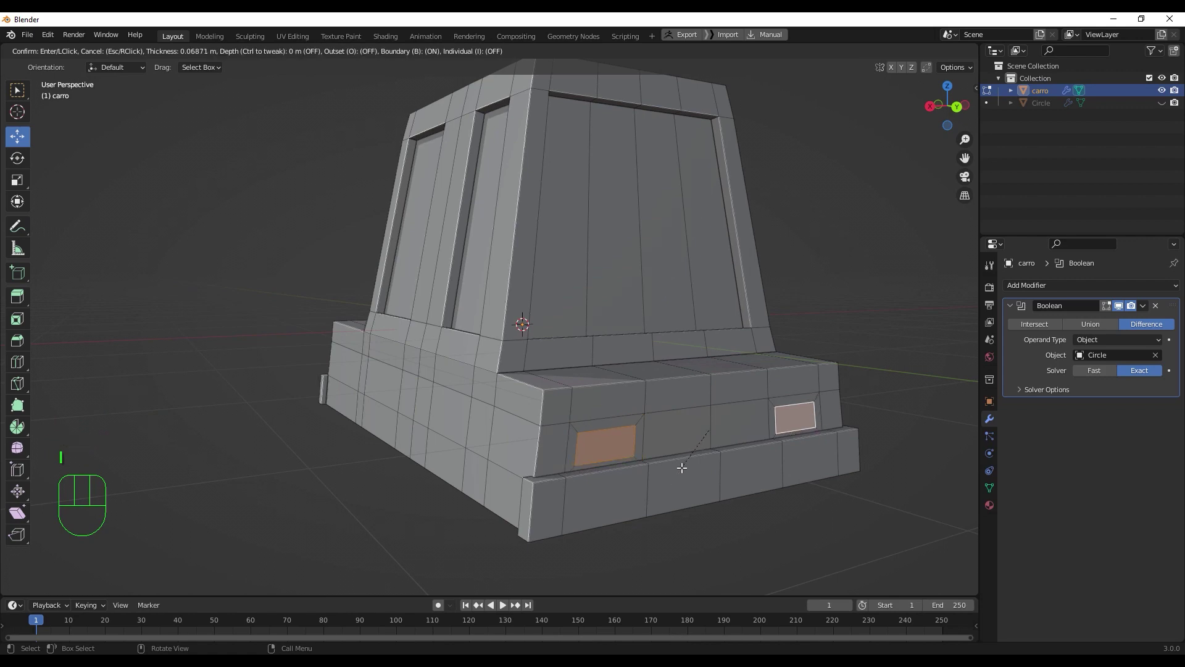
left_click(680, 465)
middle_click(670, 488)
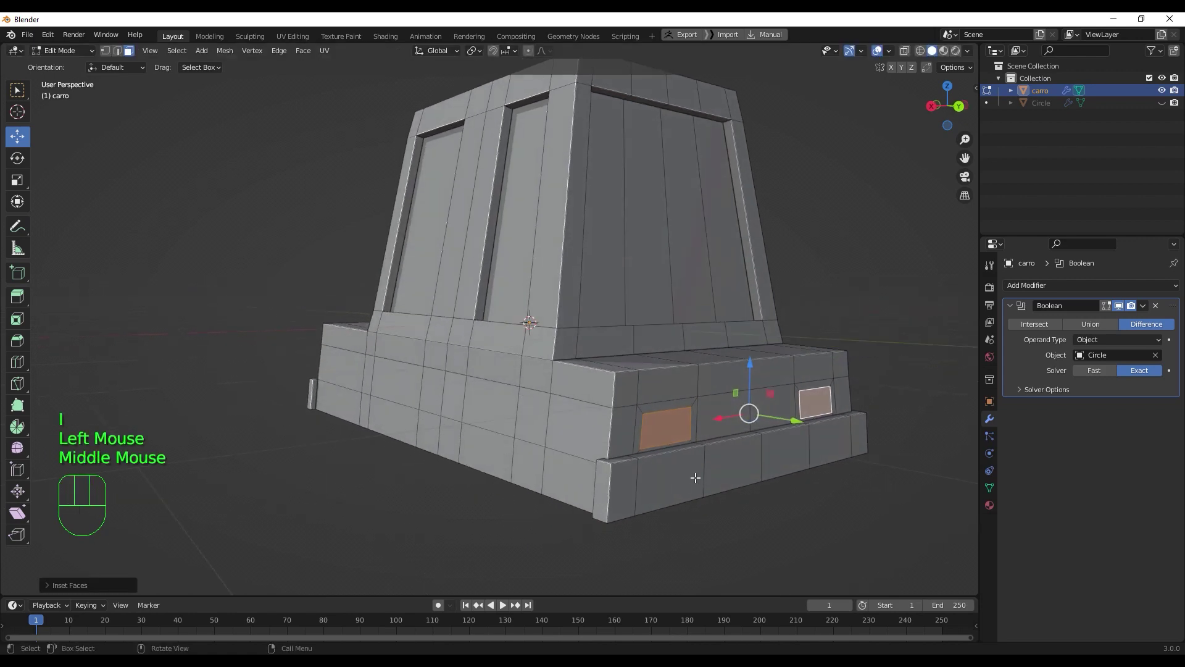
- Push the light faces inward, inset again and extrude to form framed recessed headlights
key("e")
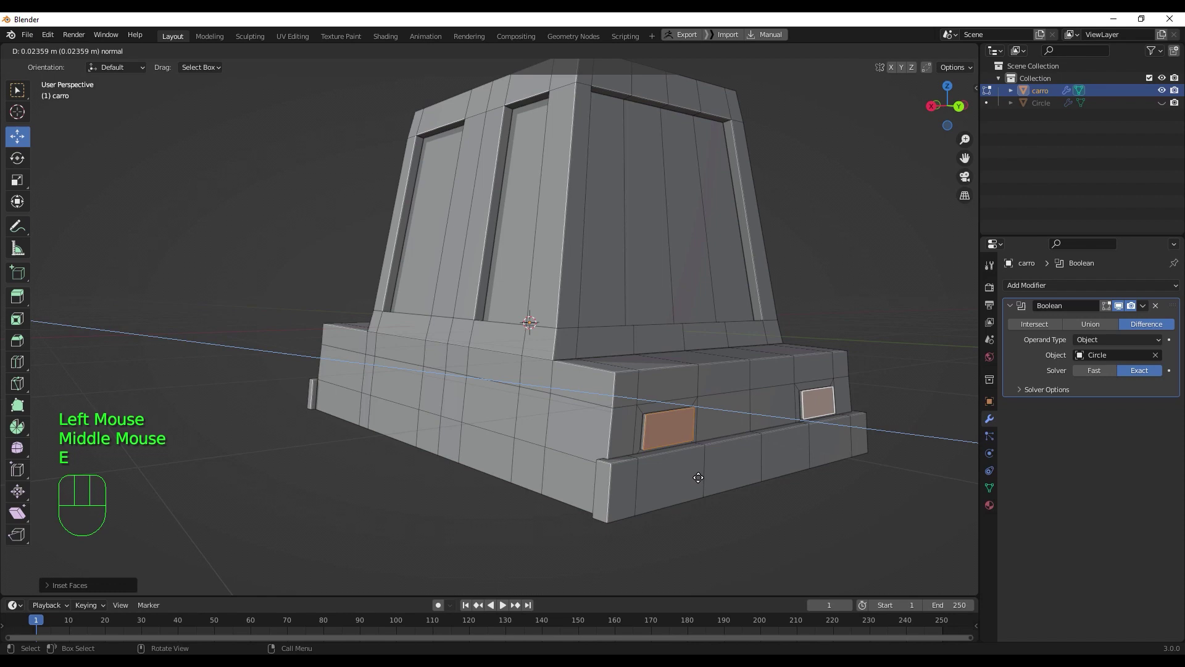
left_click(704, 477)
middle_click(709, 474)
key("i")
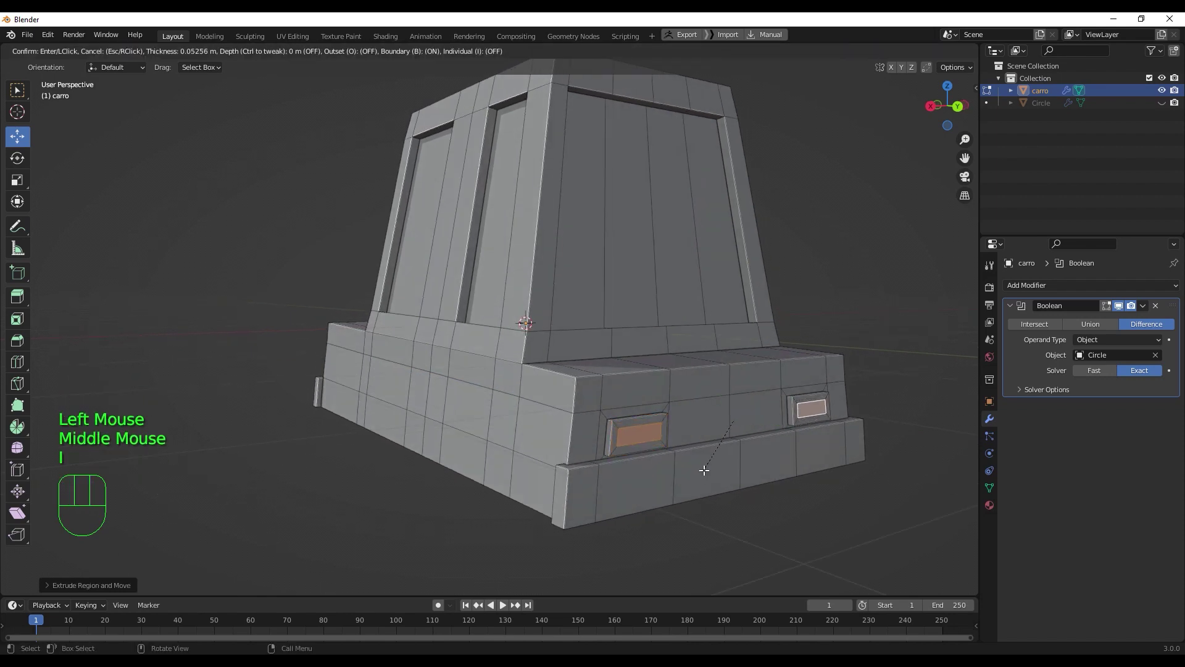
left_click(703, 466)
middle_click(702, 476)
key("e")
left_click(704, 479)
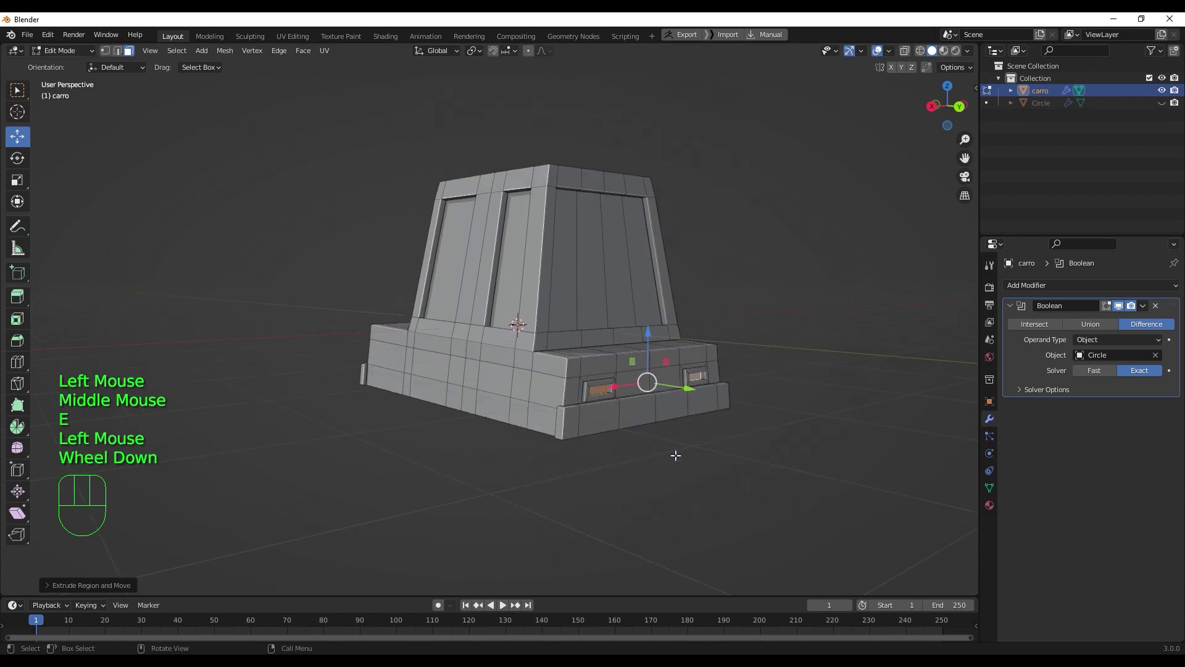
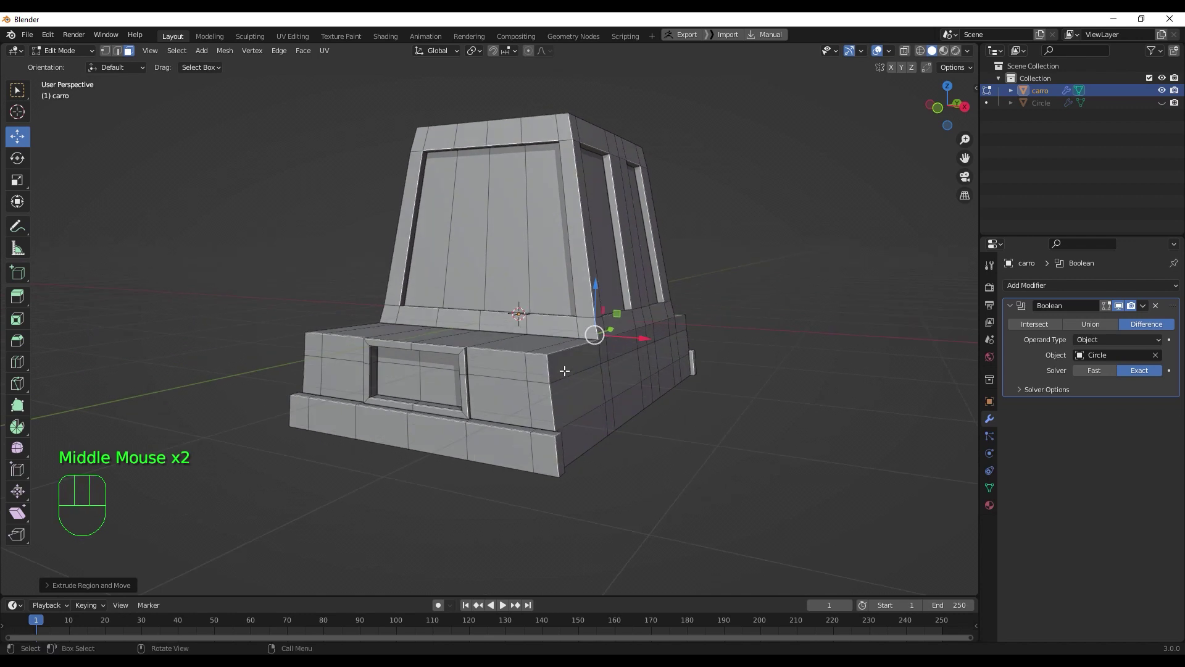
- In edge select, pick the side corner edge loop and scale it along X to narrow the lower body
key("2")
left_click(510, 377)
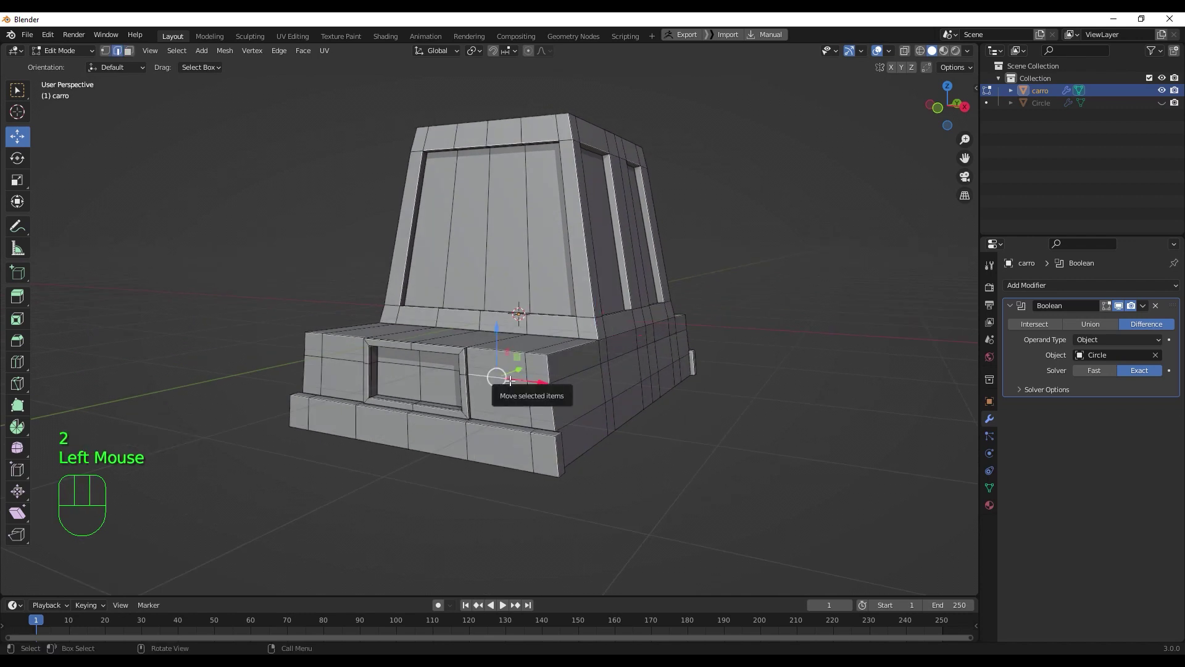
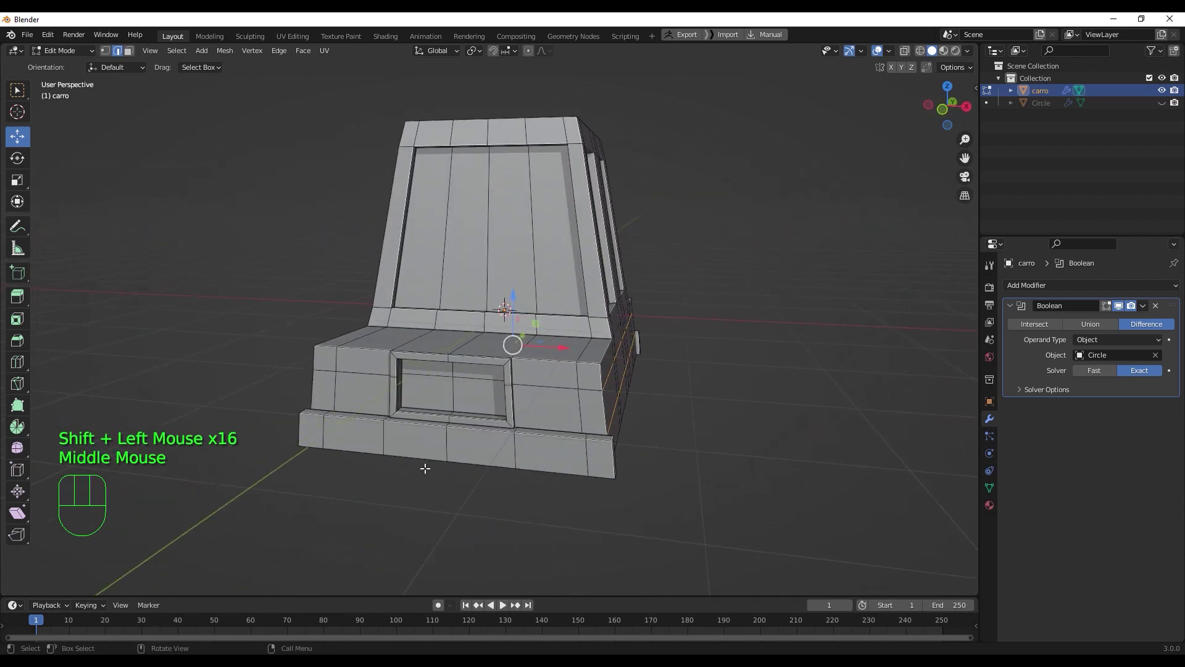
key("s")
key("x")
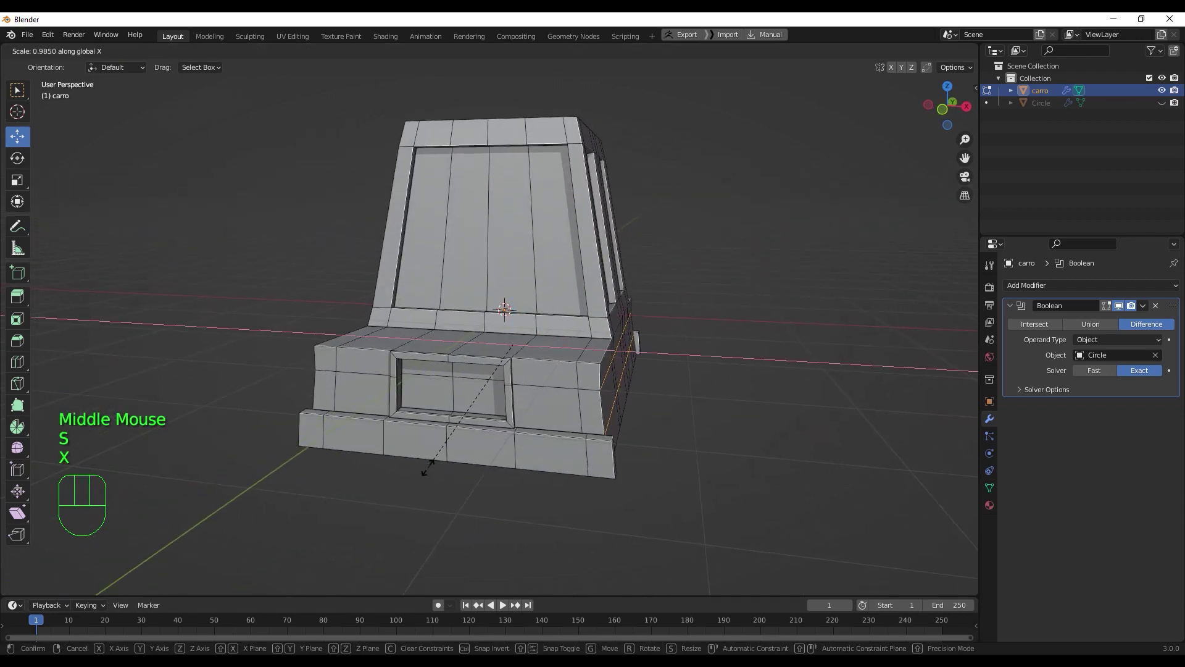
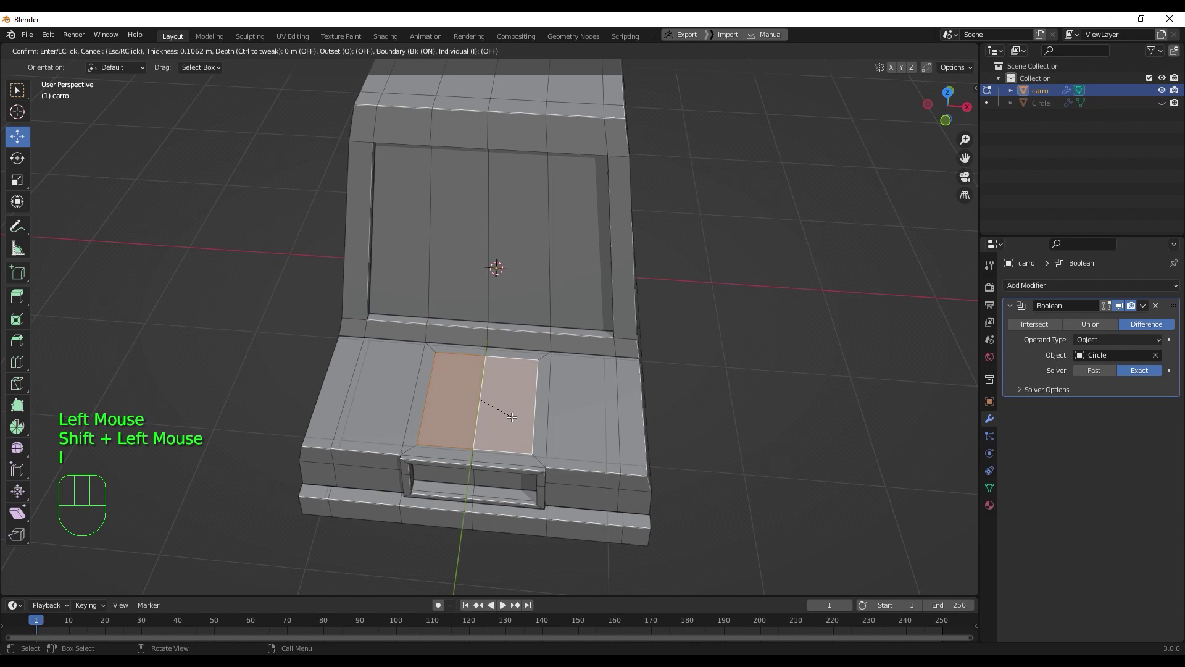
- Confirm the hood inset, duplicate the hood faces in place and scale the copy down
left_click(507, 411)
left_click_drag(600, 437, 564, 435)
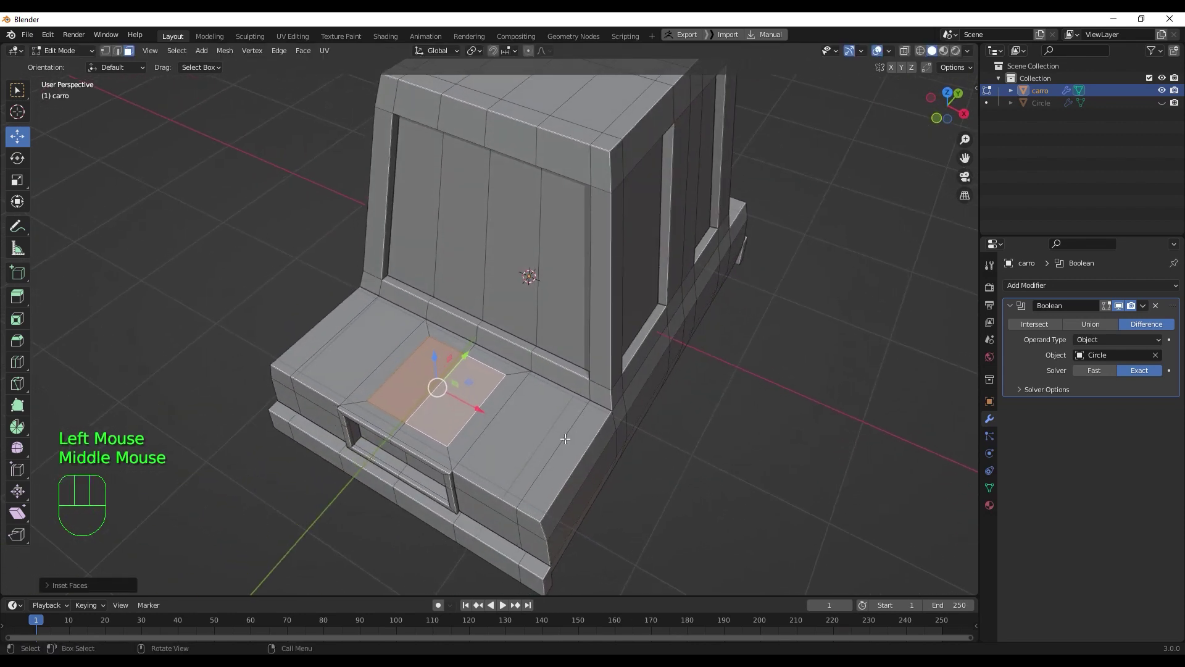
left_click_drag(438, 439, 450, 429)
key("shift+d")
right_click(469, 402)
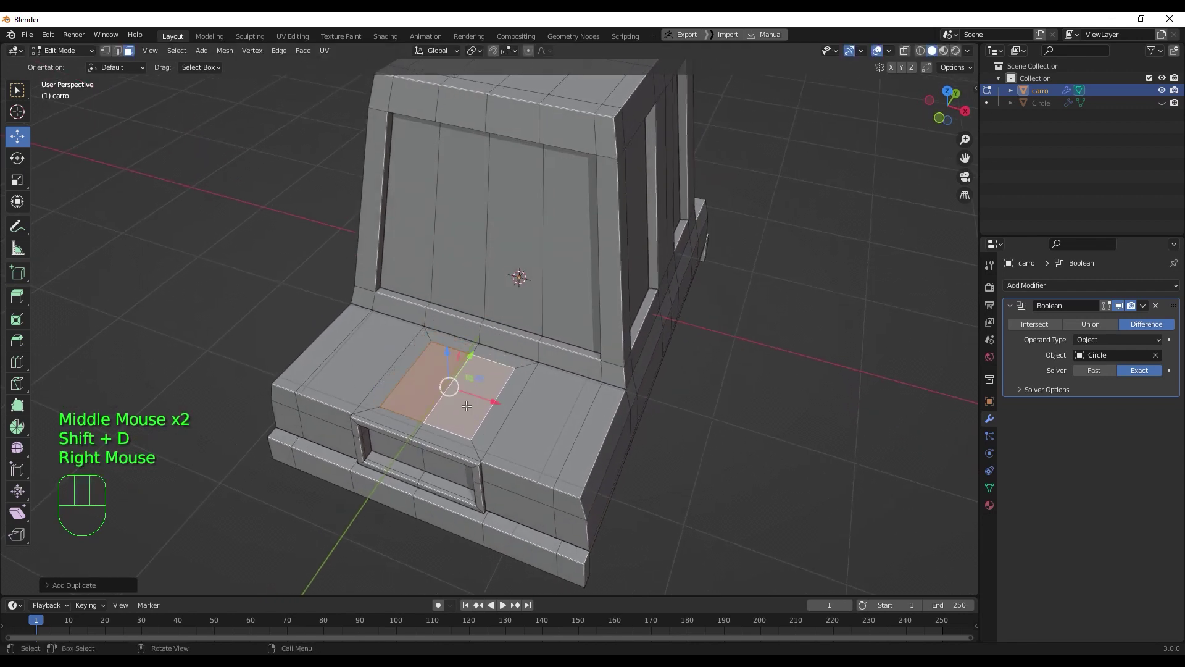
key("s")
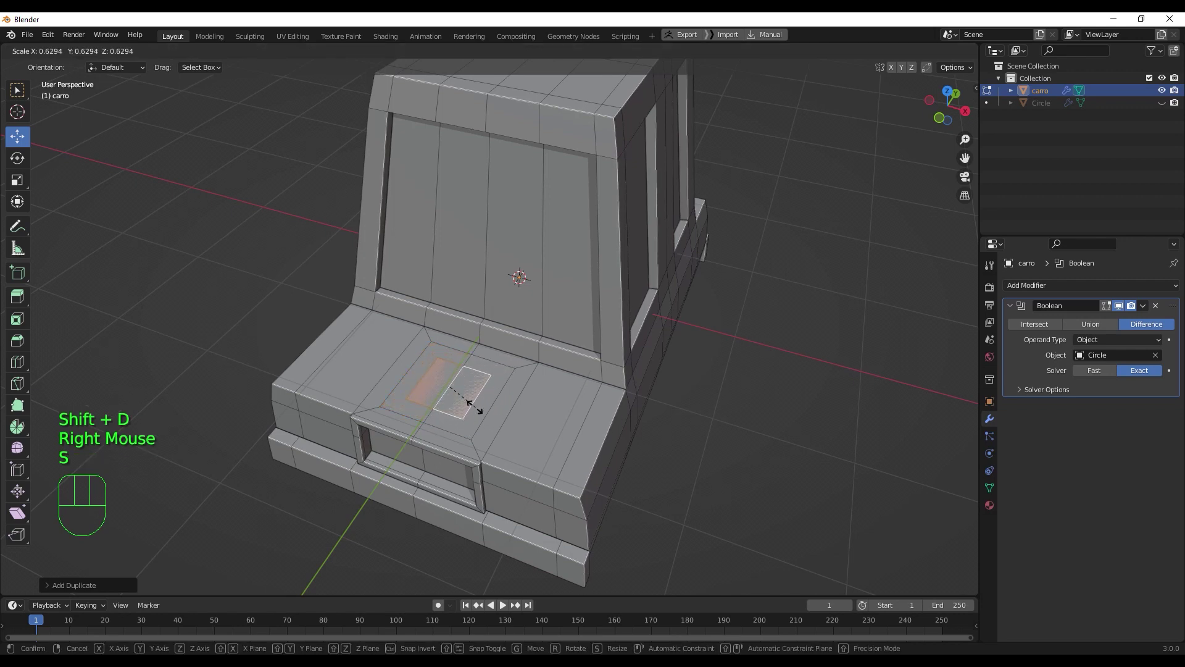
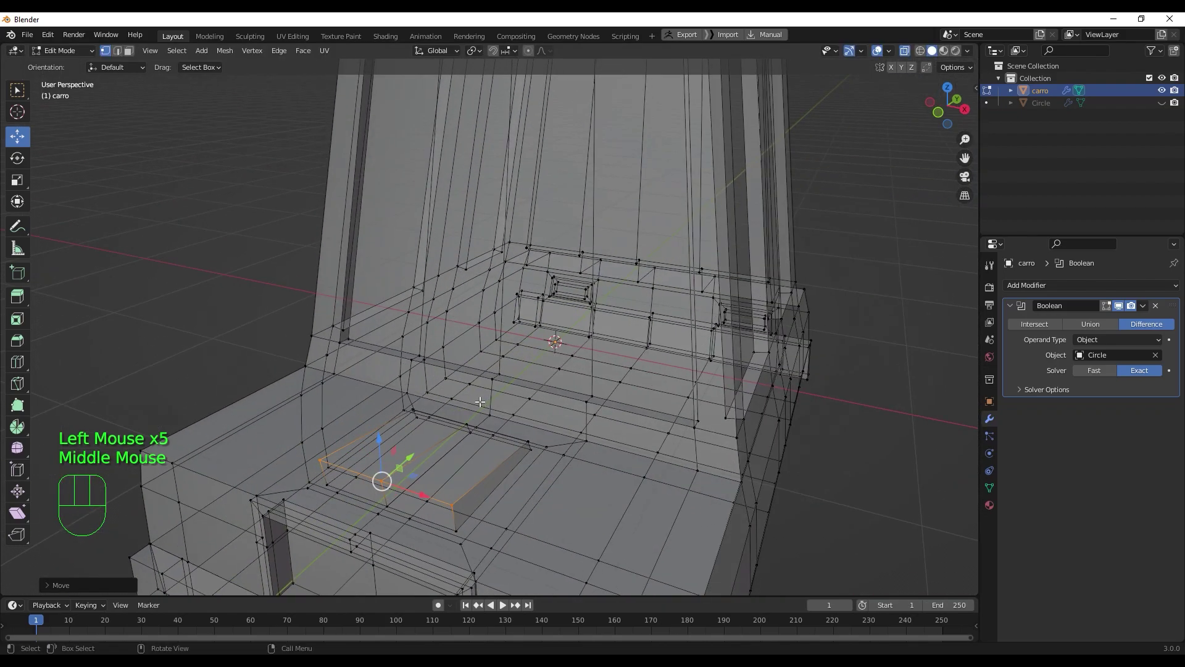
- Select the raised hood panel's side edges and scale them along X into a thin vent slot
key("q")
scroll("down", 3)
left_click_drag(467, 457, 499, 491)
key("2")
left_click(542, 465)
left_click(434, 438)
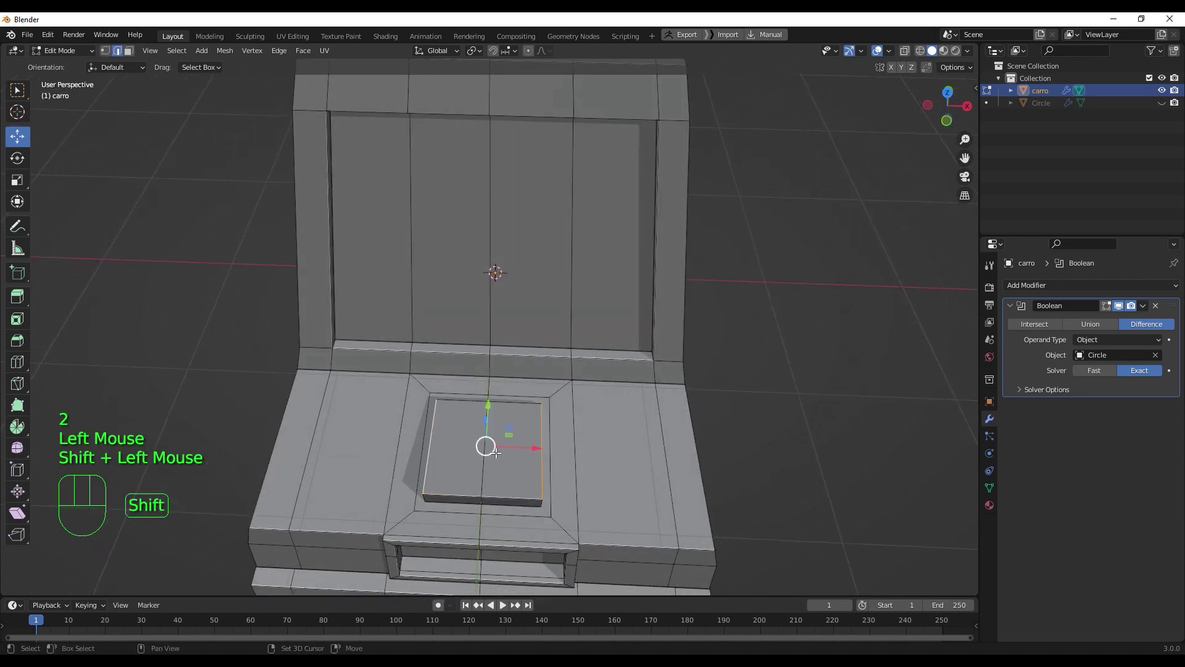
key("s")
key("x")
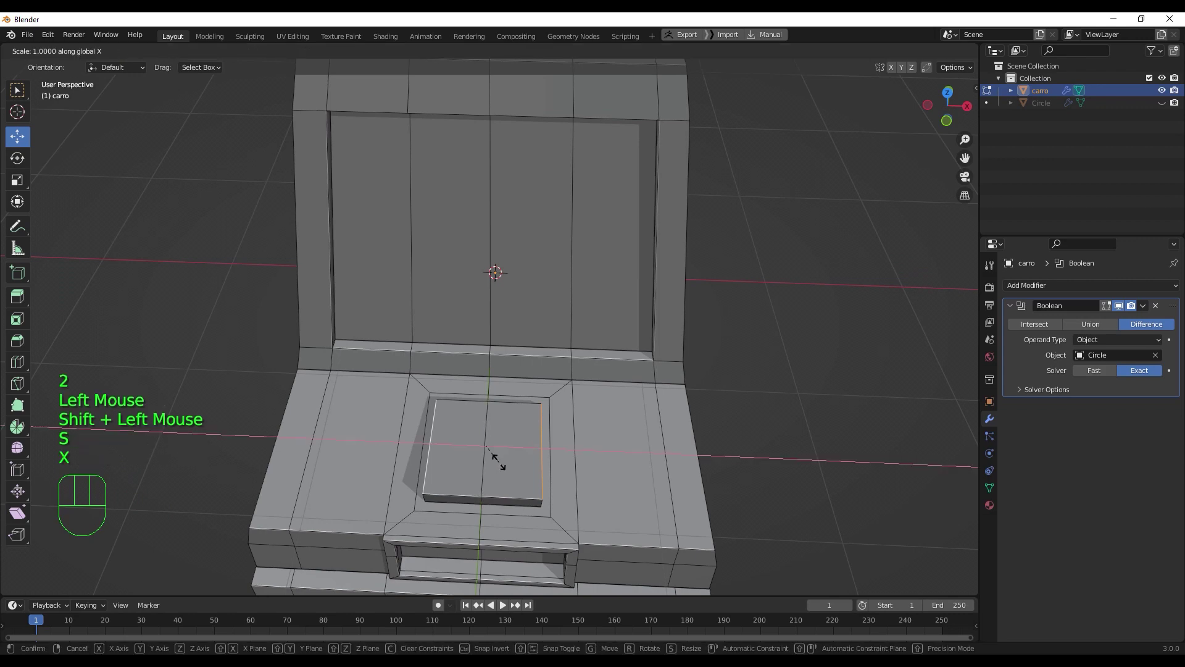
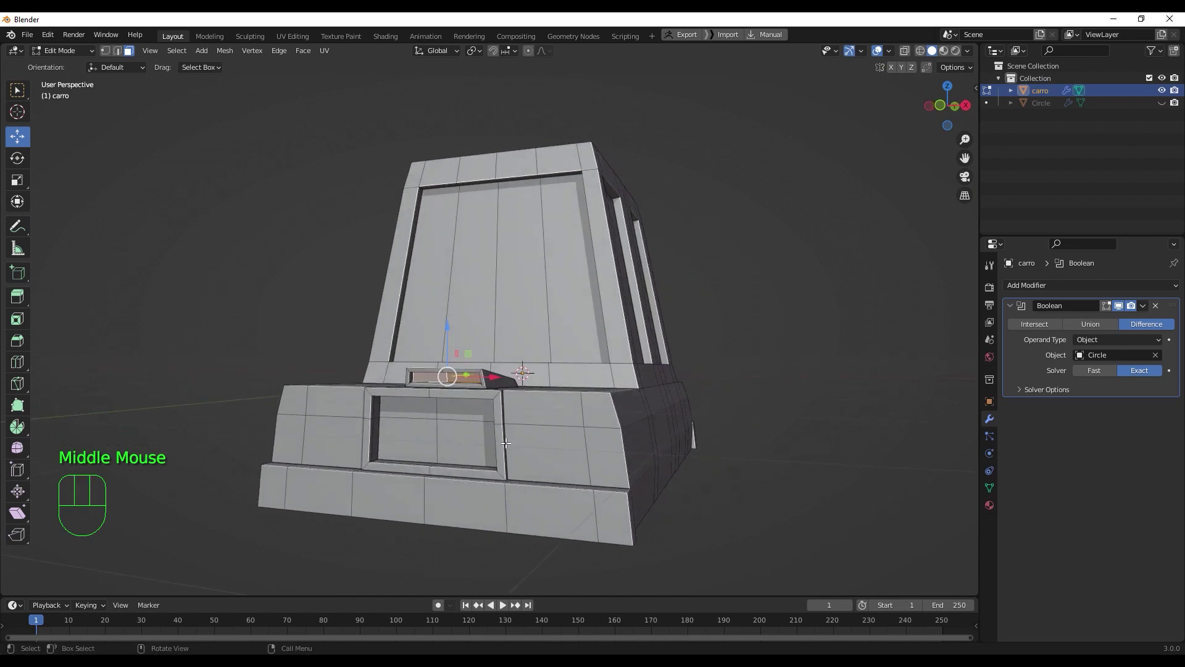
- Duplicate the bottom front strip upward, scale it and flatten it on Z into a thin slat
left_click(569, 514)
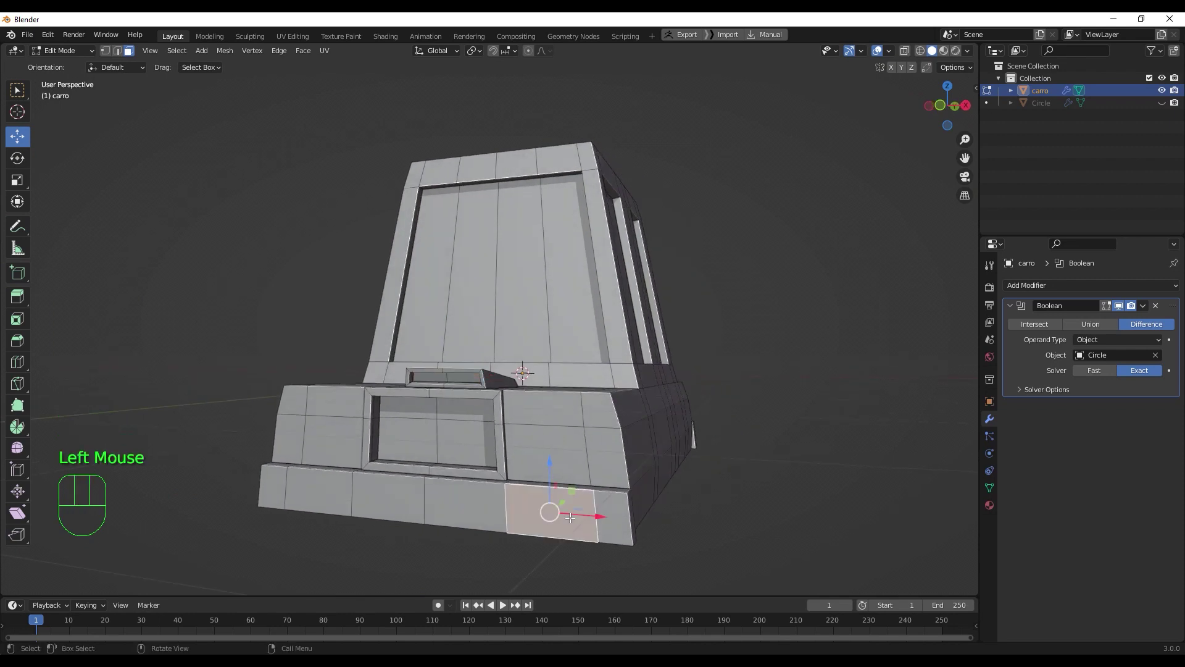
key("l")
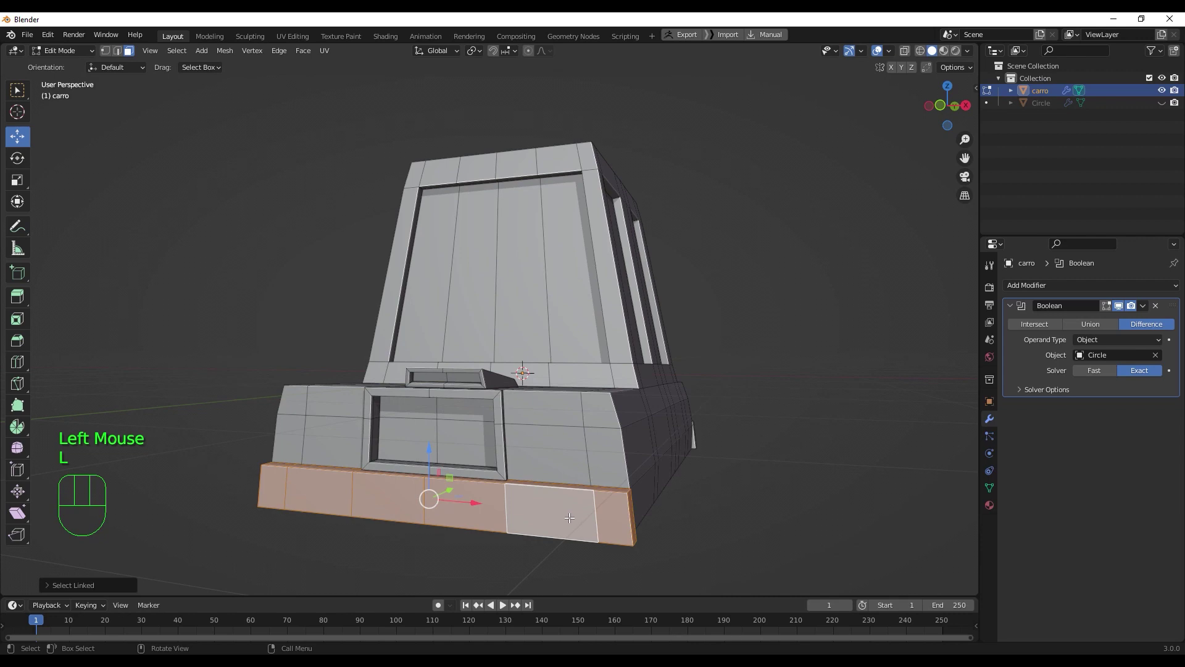
key("KP_1")
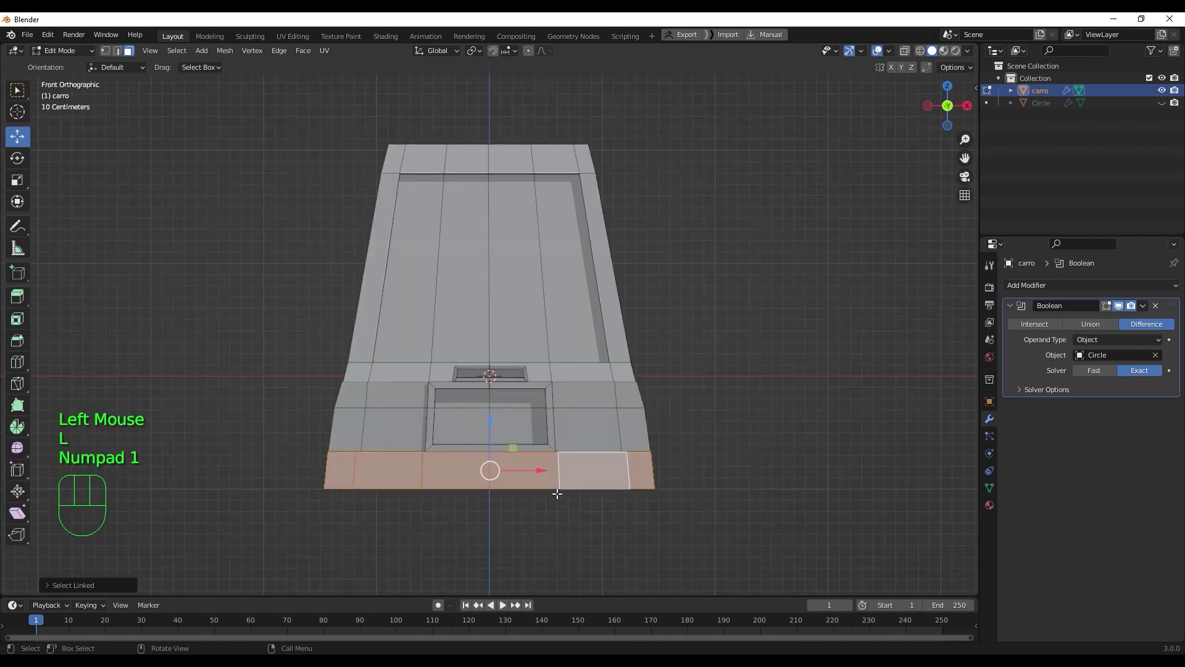
key("shift+d")
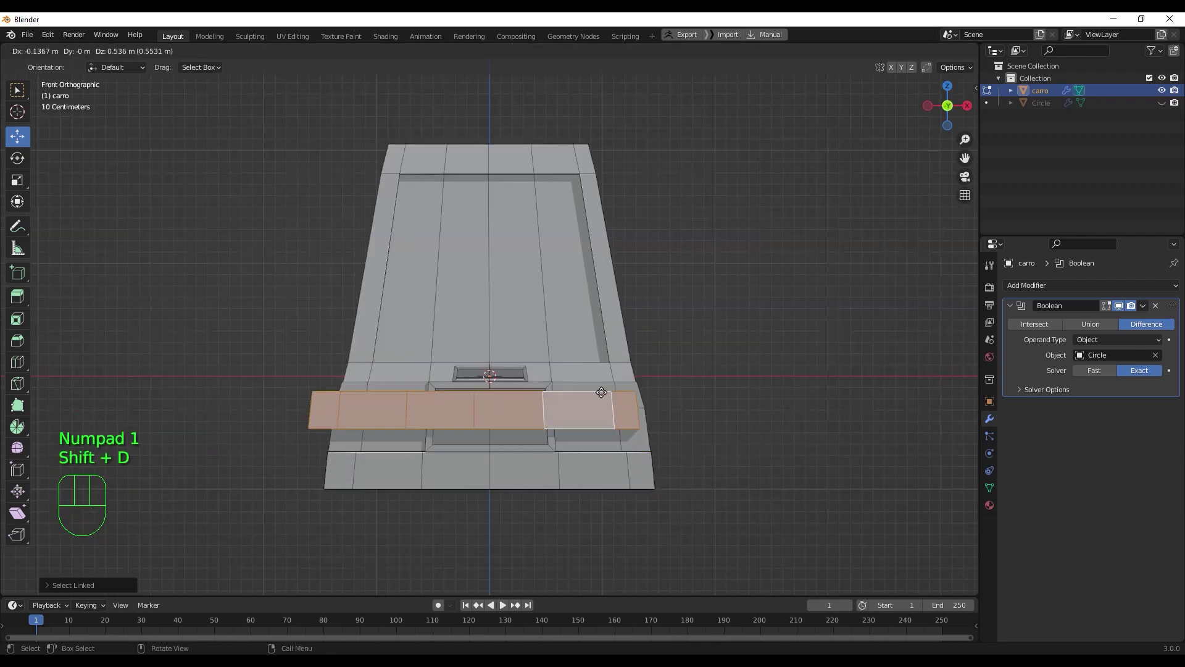
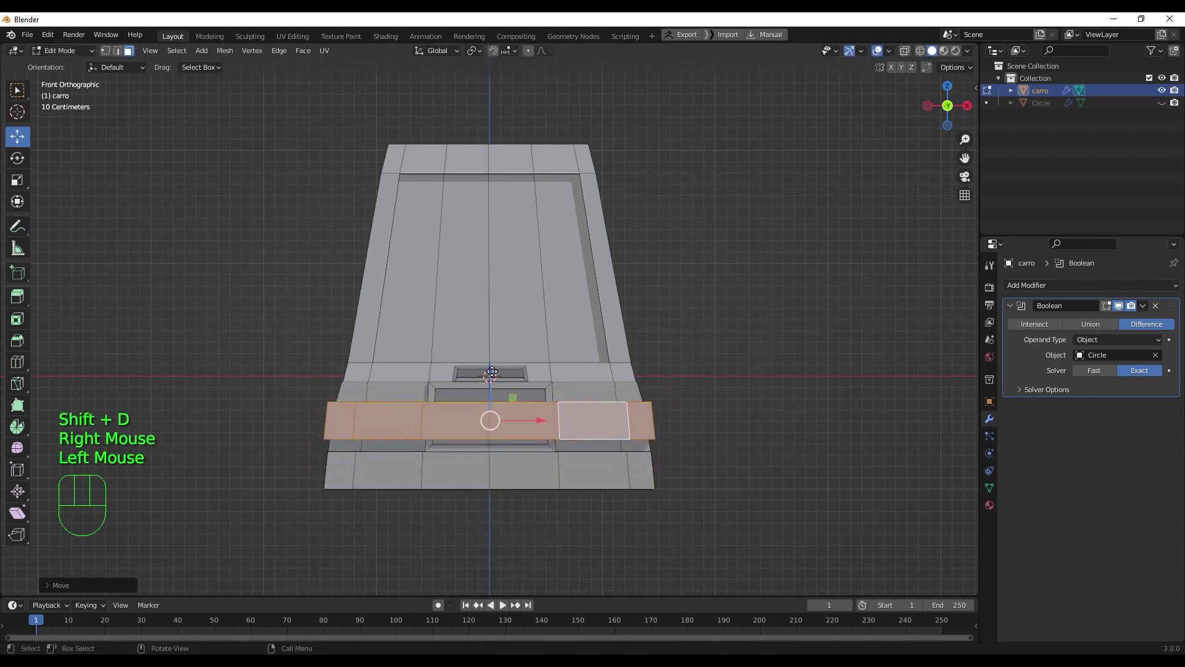
key("s")
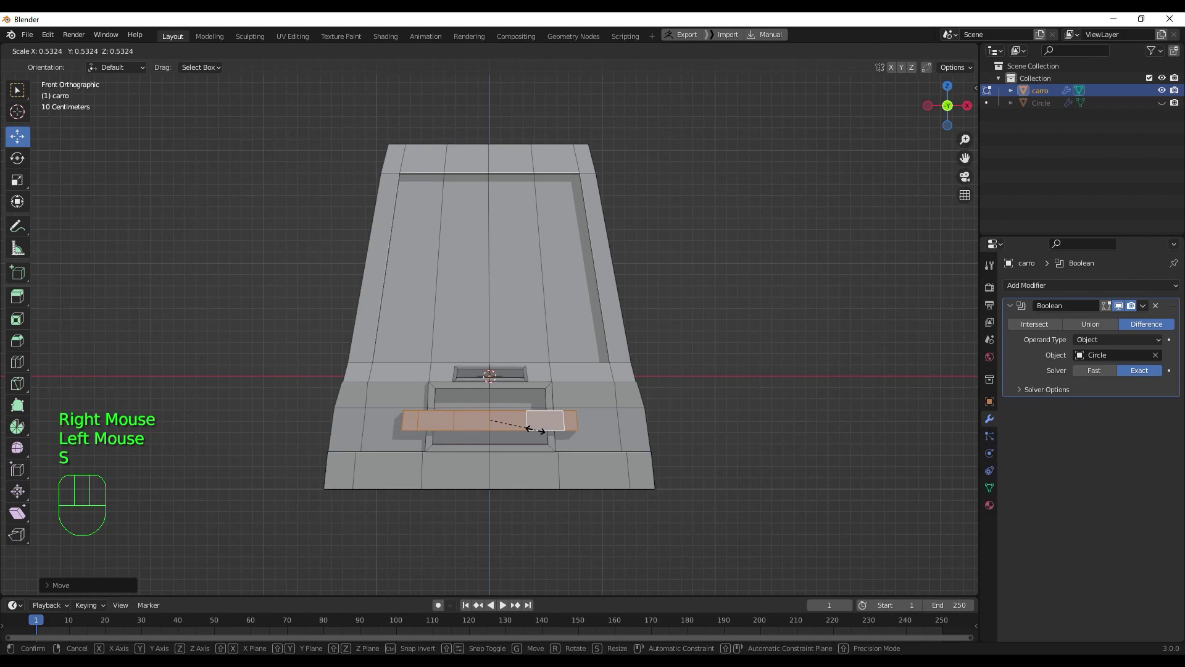
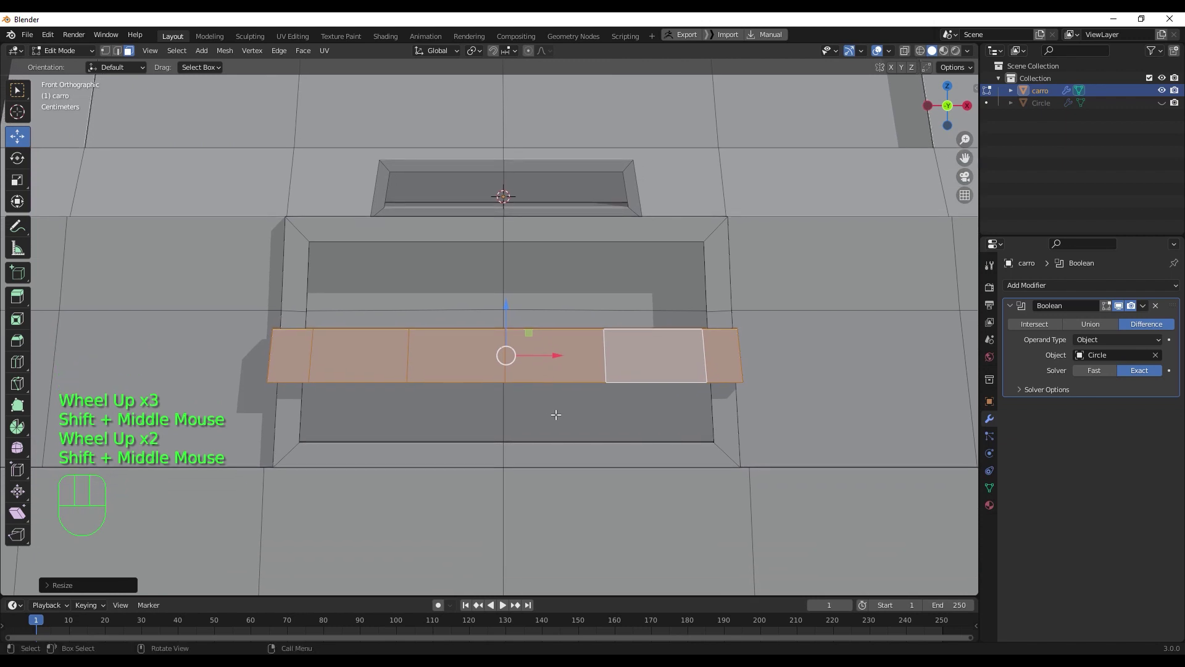
key("s")
key("z")
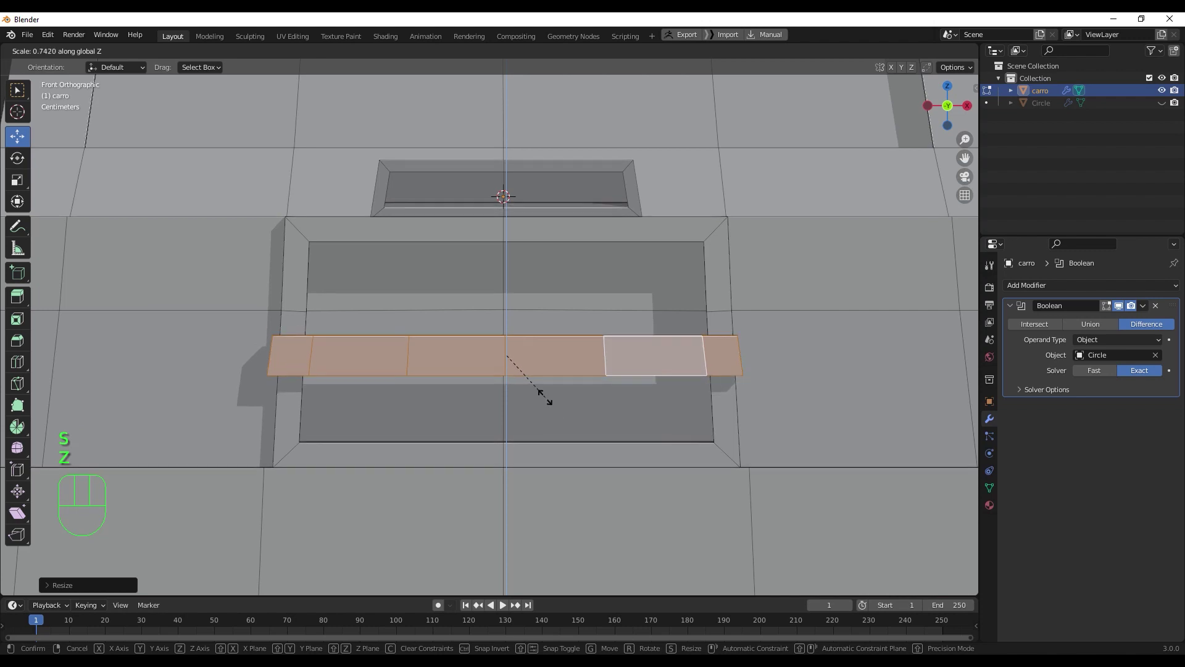
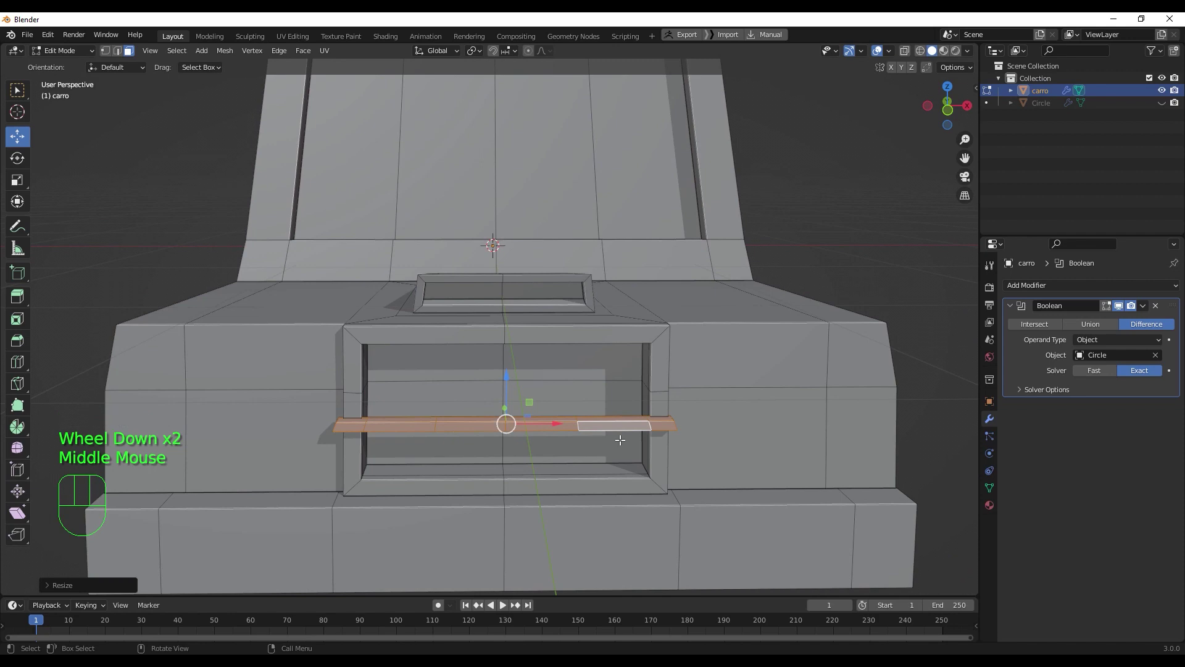
- Inspect the new slat from perspective and the right side view
left_click_drag(602, 444, 559, 455)
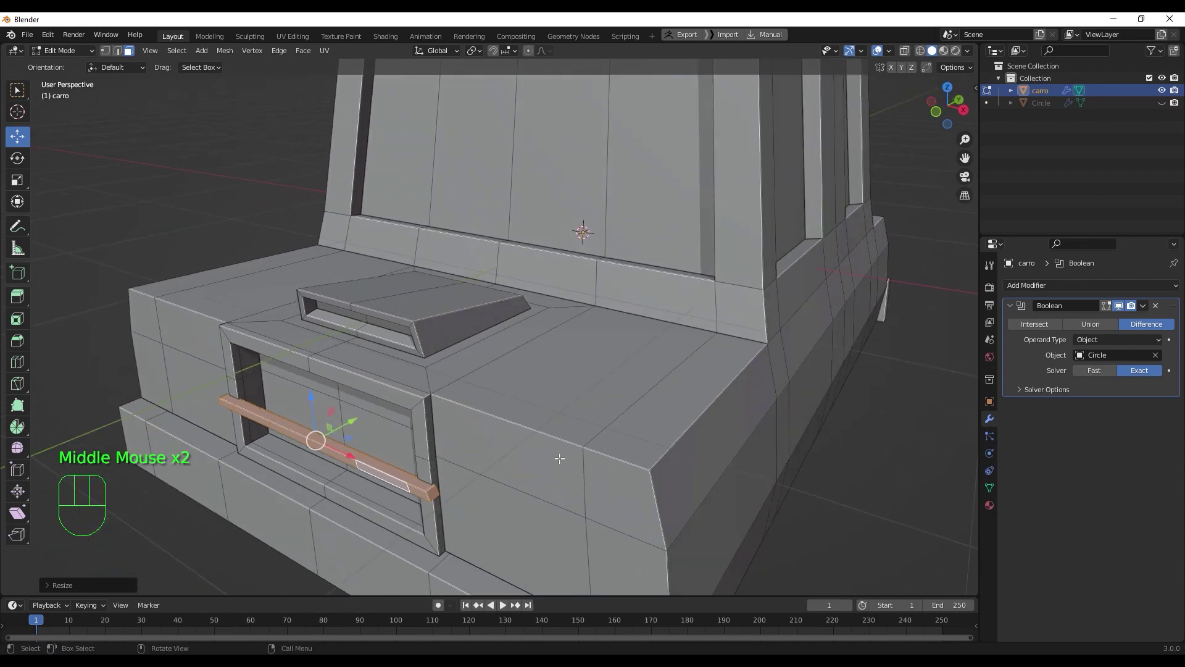
key("KP_3")
key("q")
scroll("up", 3)
left_click_drag(235, 387, 591, 329)
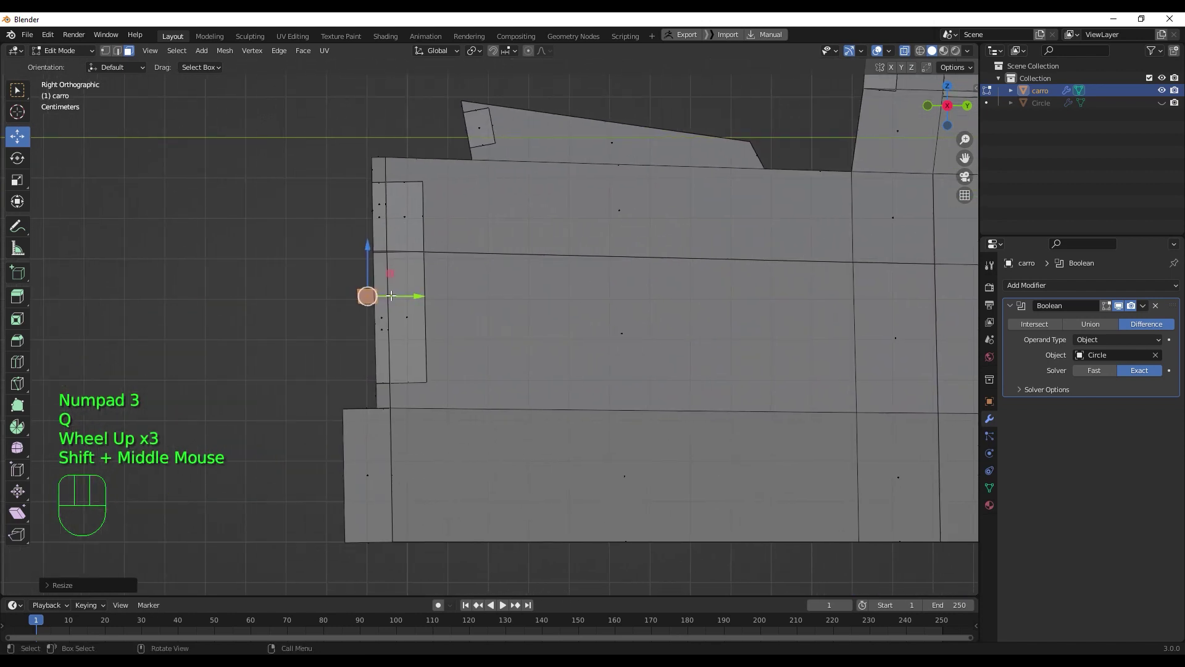
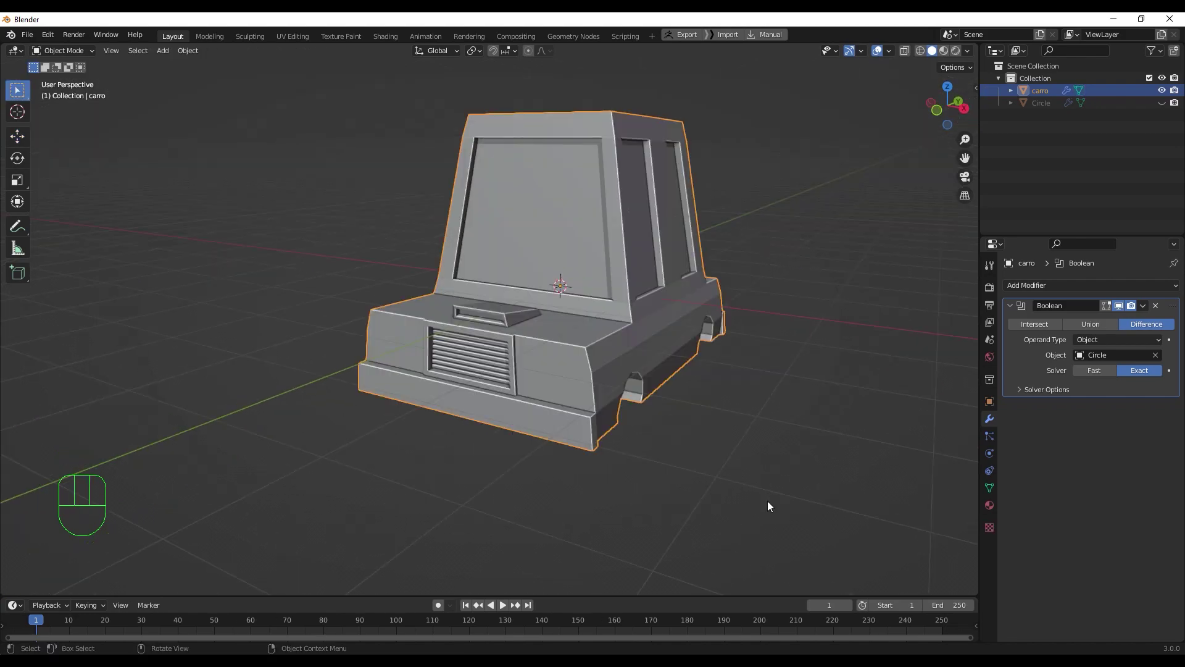
- Frame the car's front and place the 3D cursor on the front panel
left_click_drag(701, 431, 719, 473)
scroll("up", 3)
left_click_drag(658, 520, 673, 483)
scroll("up", 3)
left_click_drag(685, 495, 658, 480)
scroll("down", 3)
left_click_drag(642, 473, 657, 483)
scroll("down", 3)
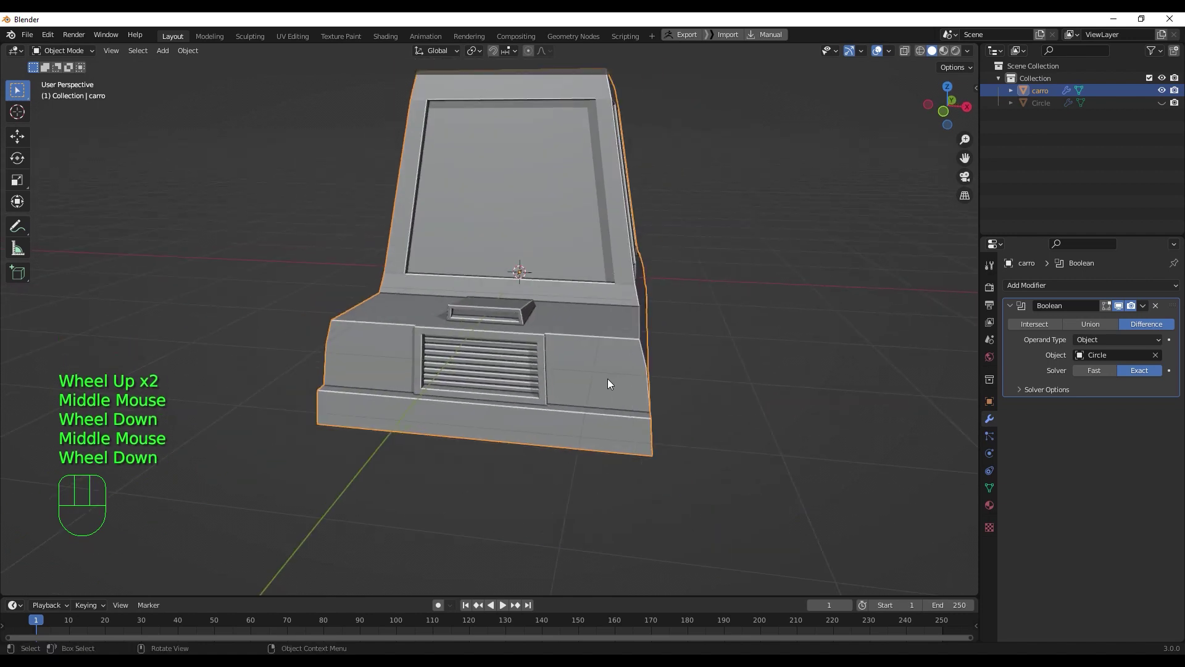
scroll("down", 3)
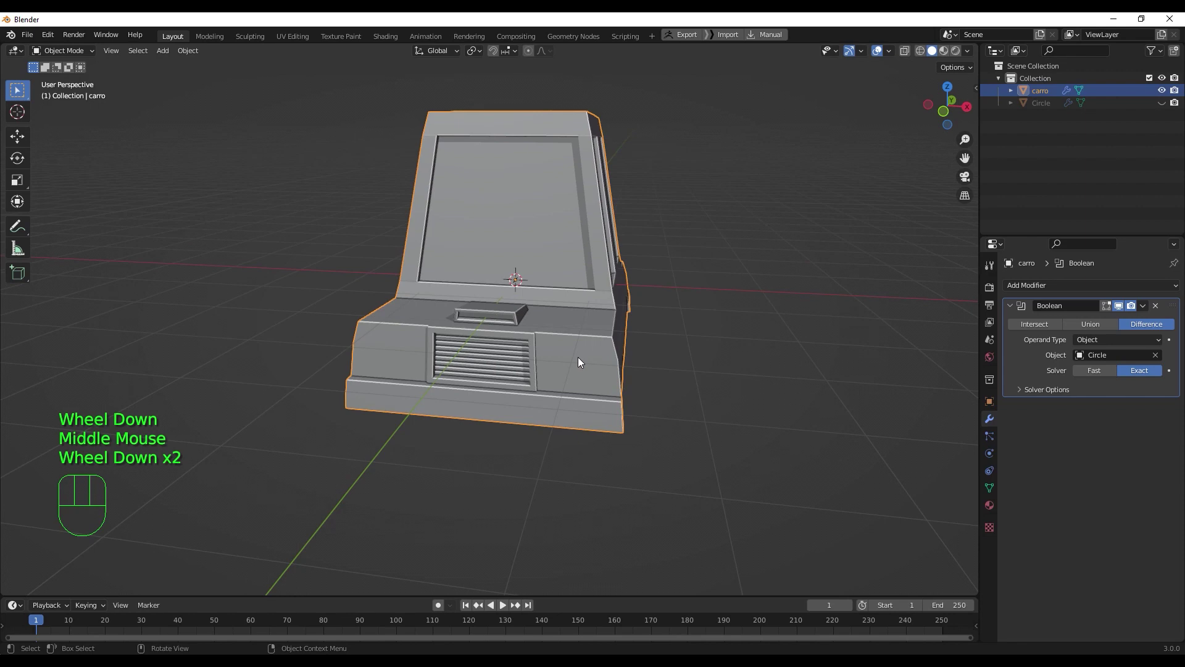
right_click(581, 360)
right_click(582, 370)
- Zoom closer and reposition the 3D cursor at the centre of the panel right of the grille
left_click_drag(588, 380, 597, 361)
scroll("up", 3)
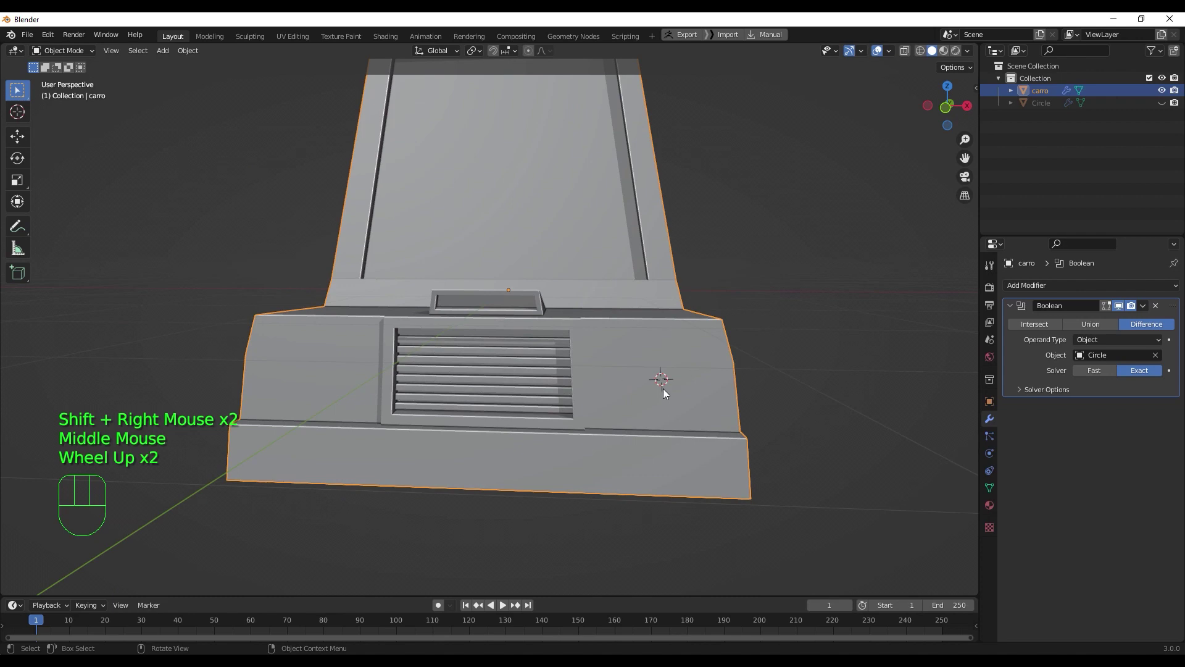
left_click_drag(640, 382, 594, 378)
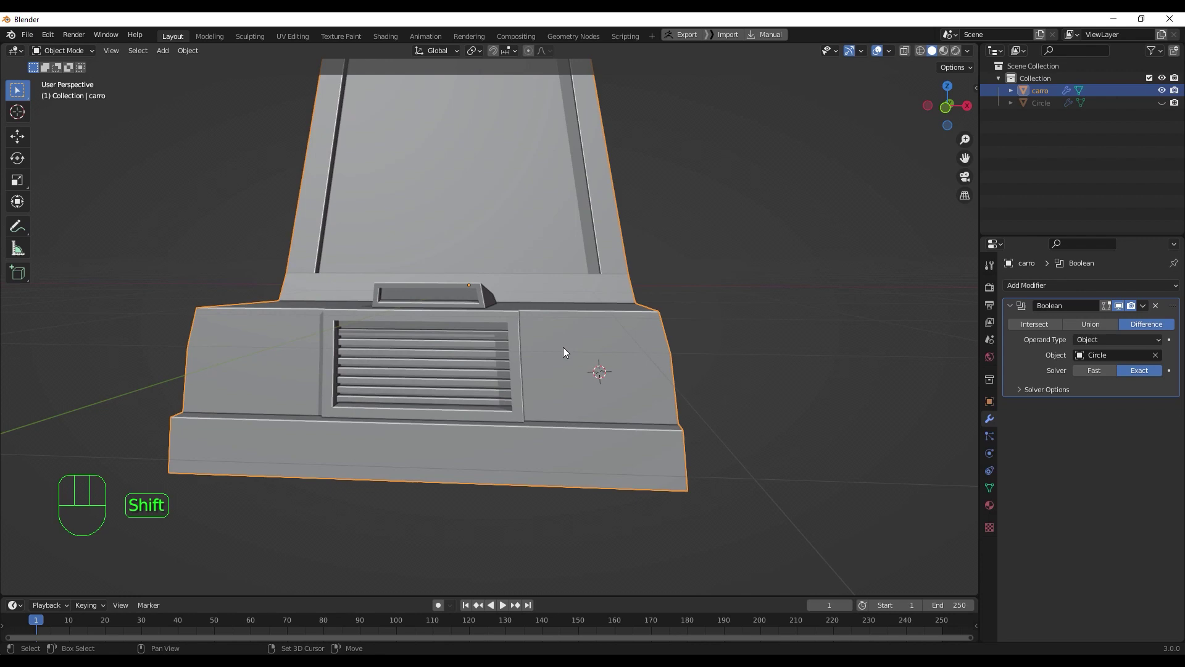
right_click(567, 350)
right_click(607, 379)
right_click(604, 370)
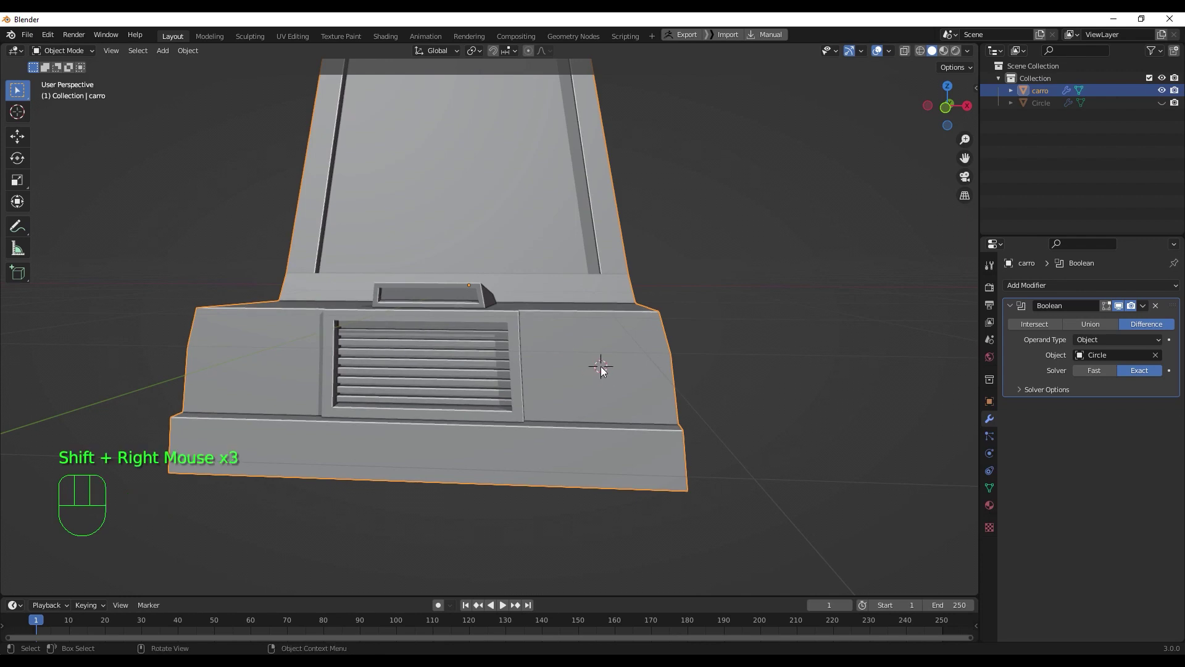
- Add a mesh circle at the cursor and attempt a rotation, then undo it
key("shift+a")
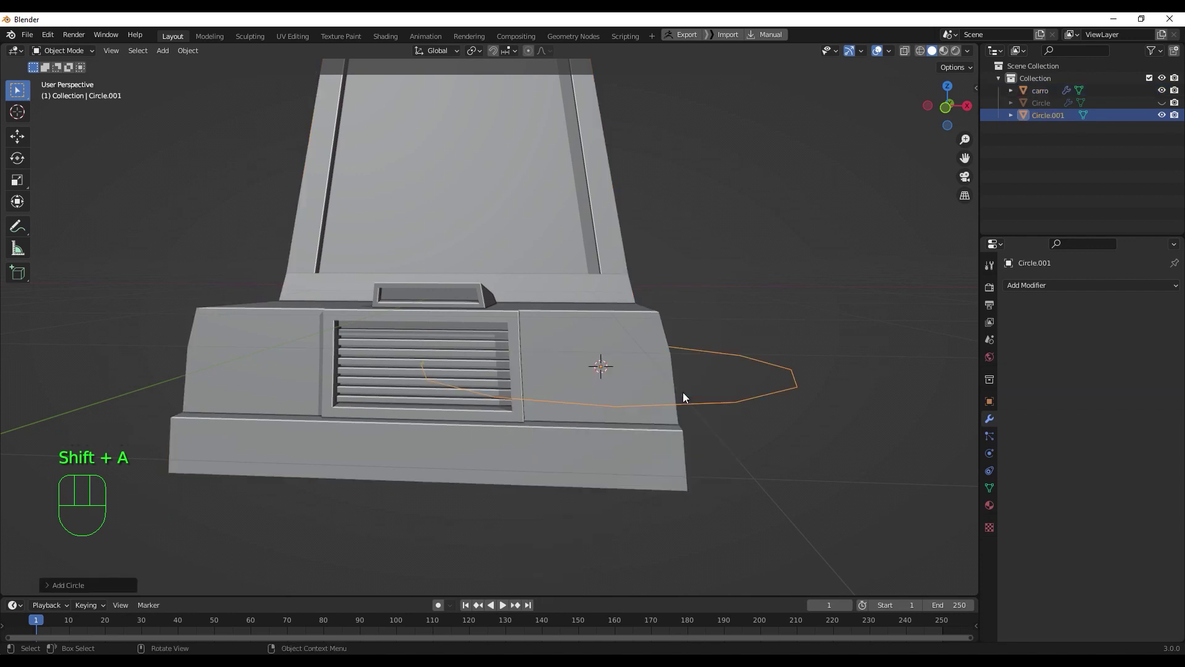
left_click(59, 589)
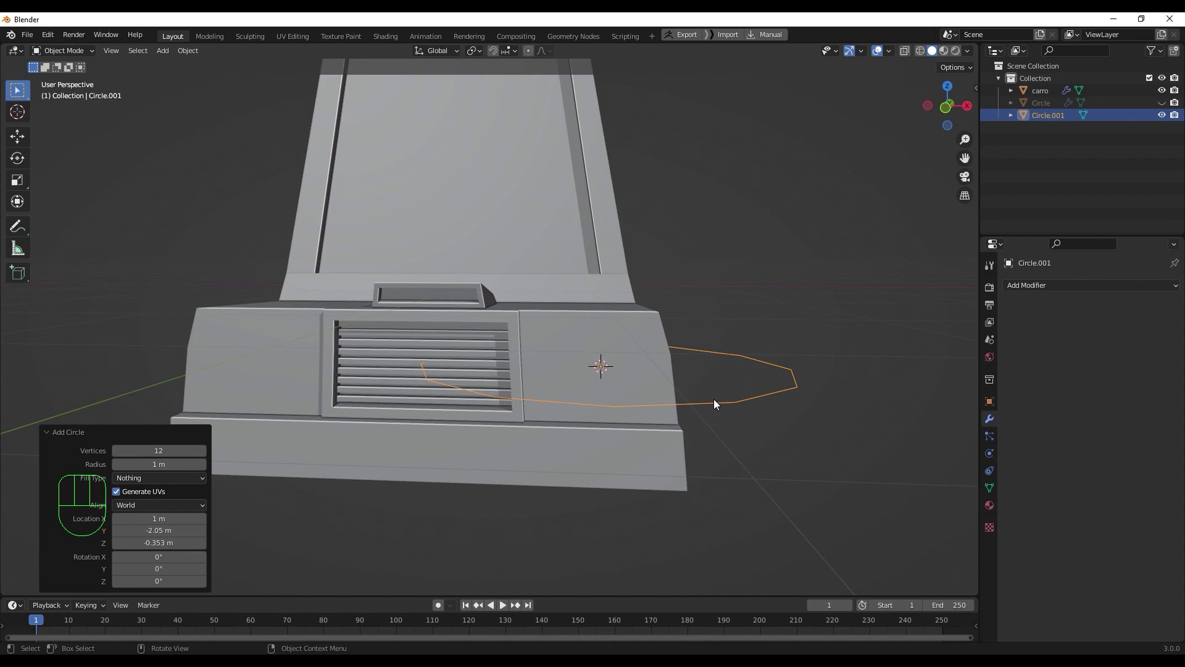
key("r")
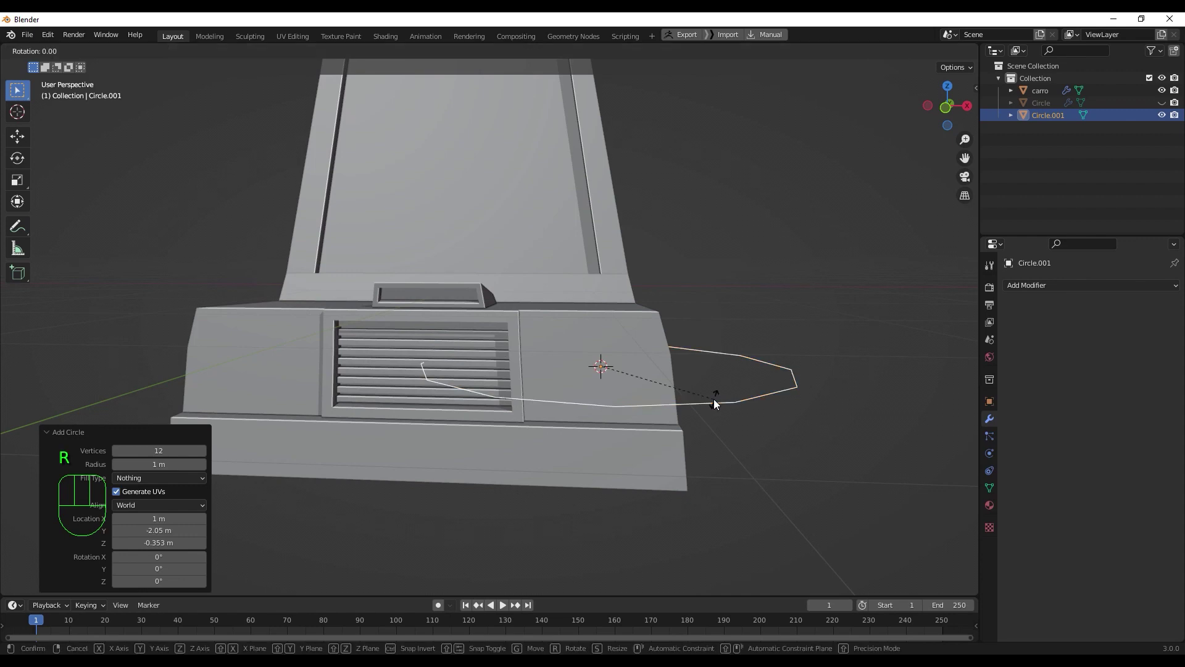
key("KP_1")
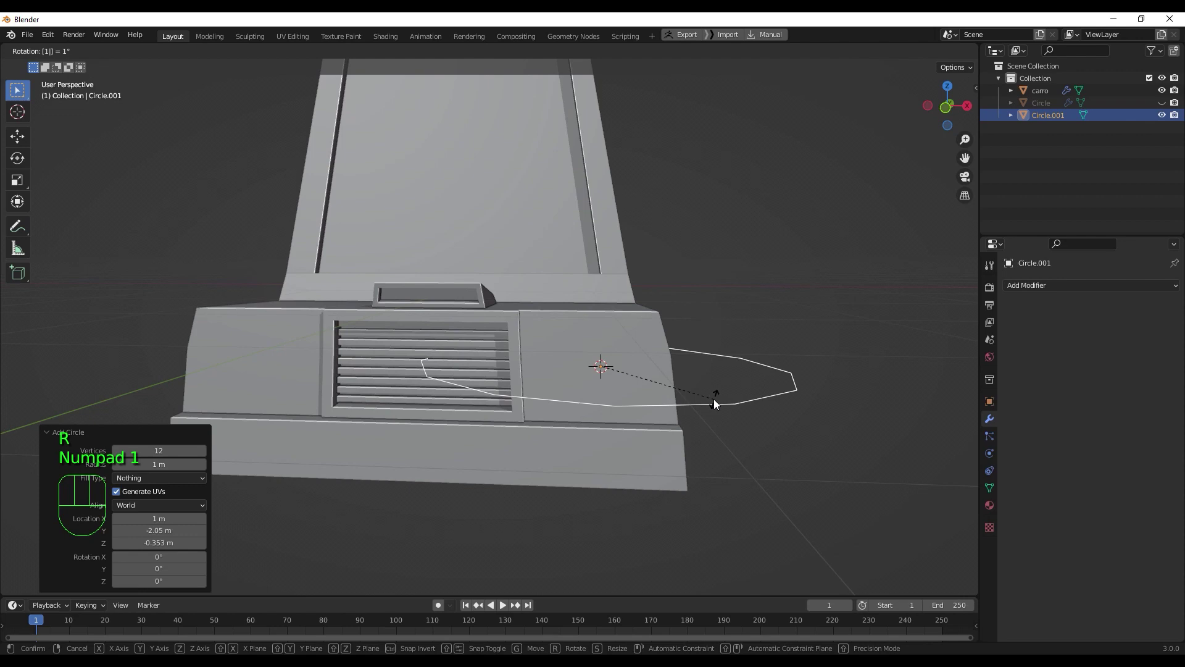
key("KP_3")
left_click(718, 402)
key("ctrl+z")
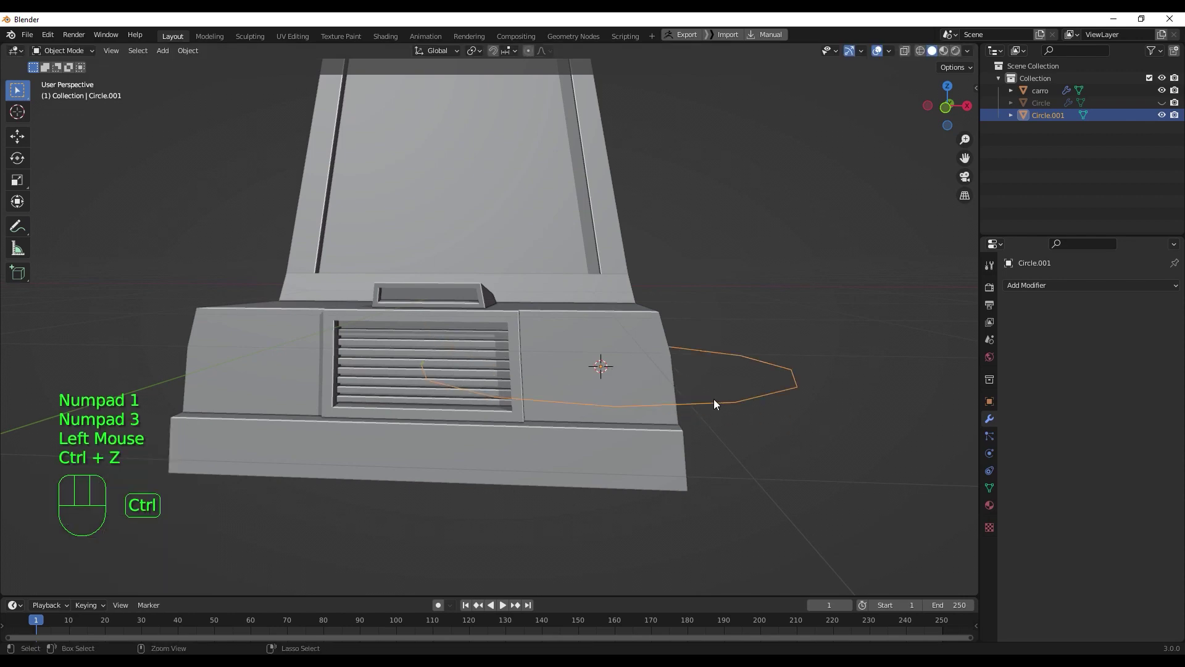
- Rotate the circle 90° to stand it upright on the front panel
key("KP_3")
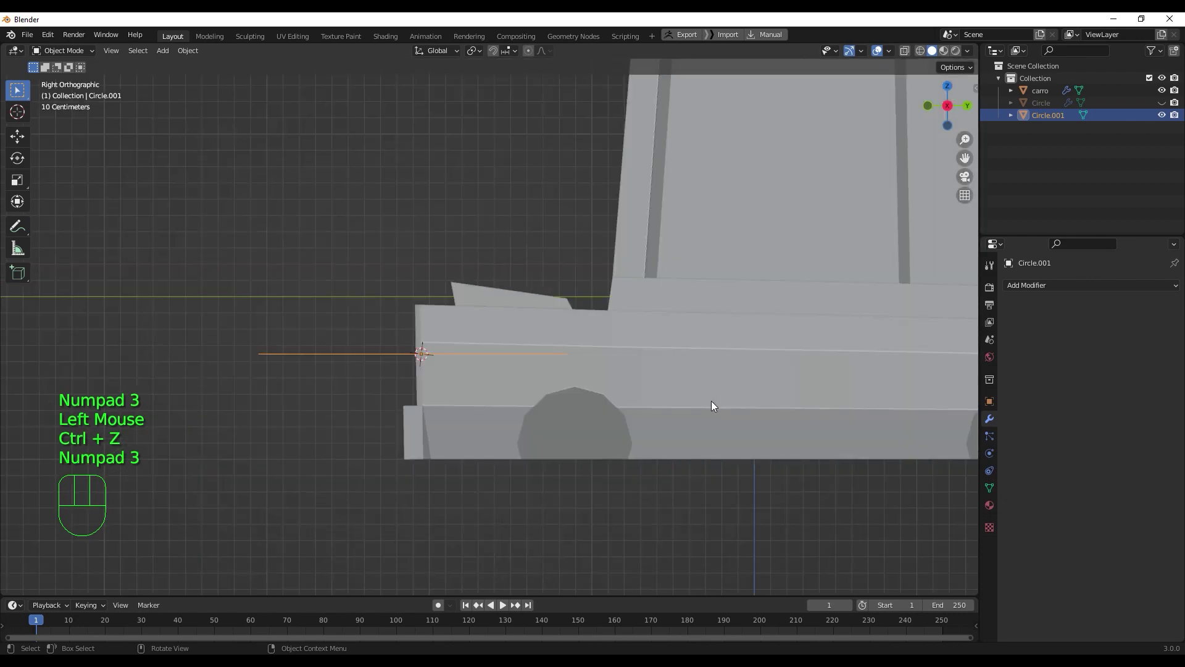
key("r")
key("KP_9")
key("KP_0")
key("Return")
key("KP_1")
key("s")
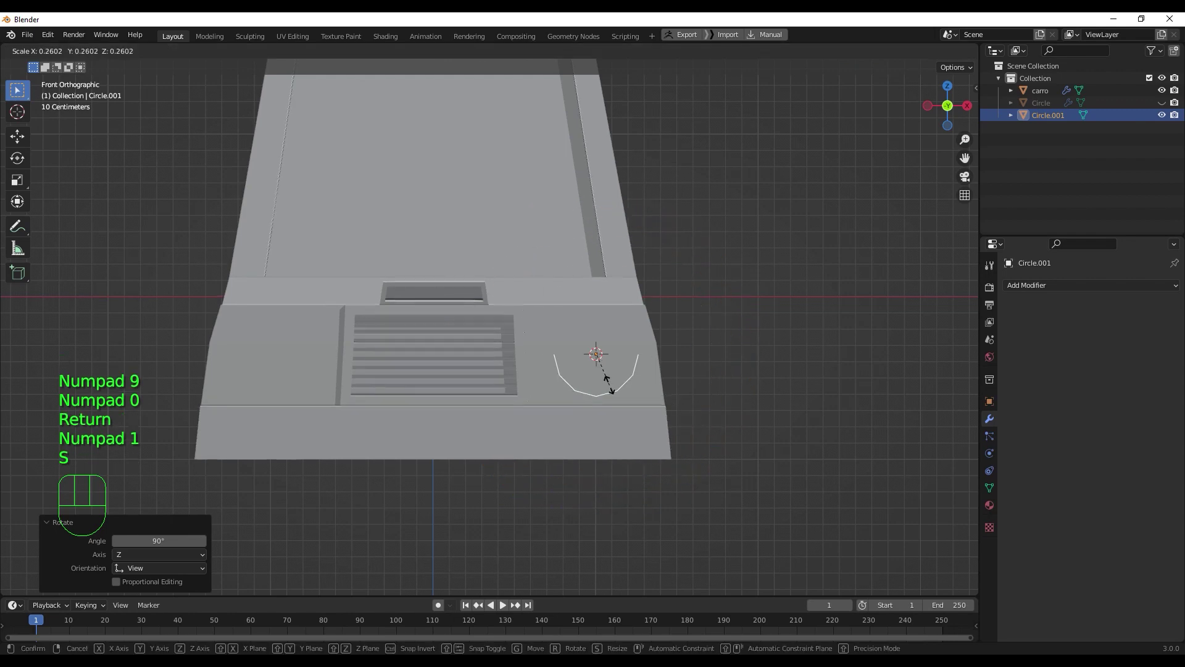
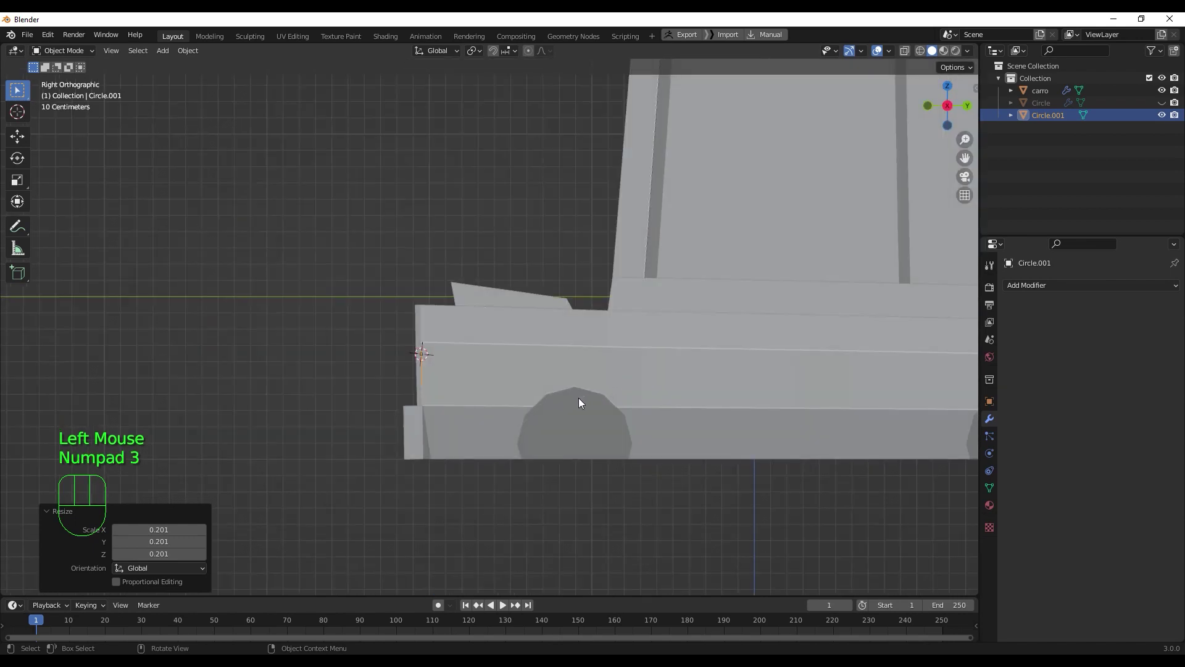
- Move the circle forward along Y onto the panel and scale it to headlight size
key("g")
key("y")
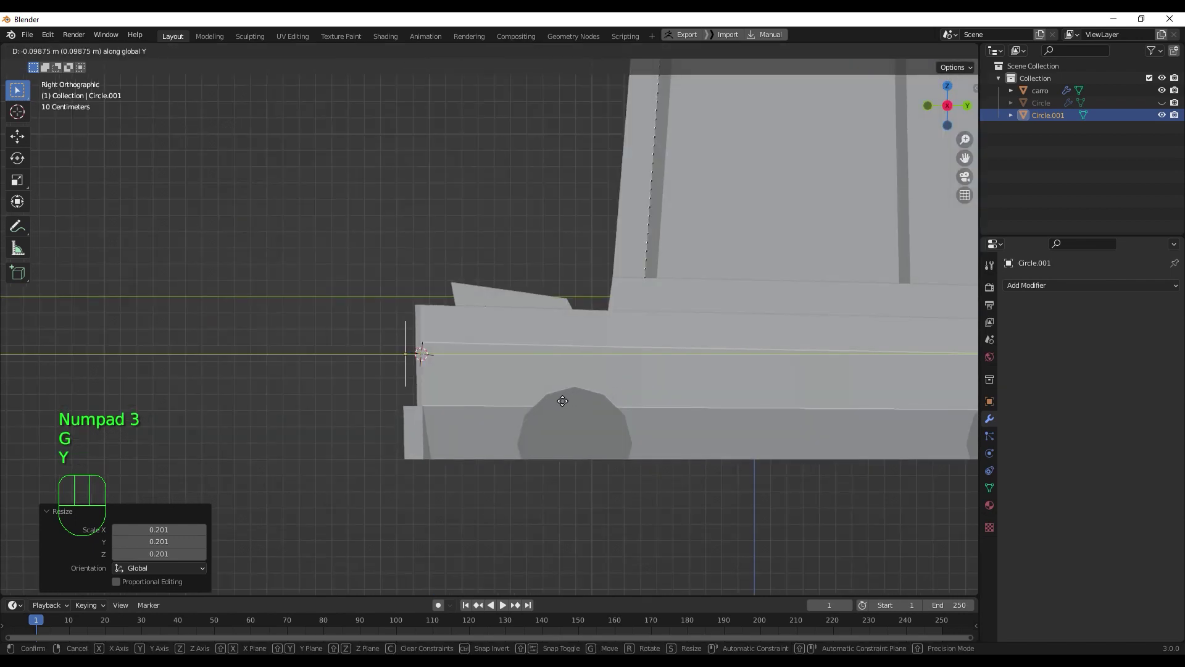
left_click(566, 400)
key("KP_1")
key("s")
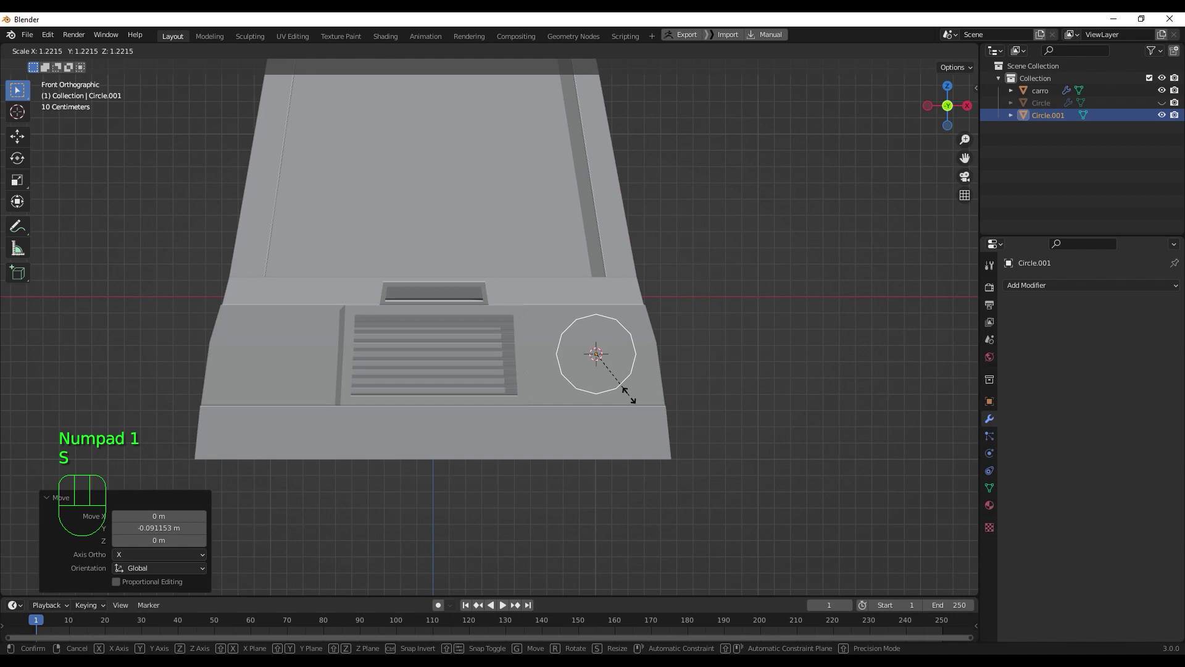
left_click(634, 399)
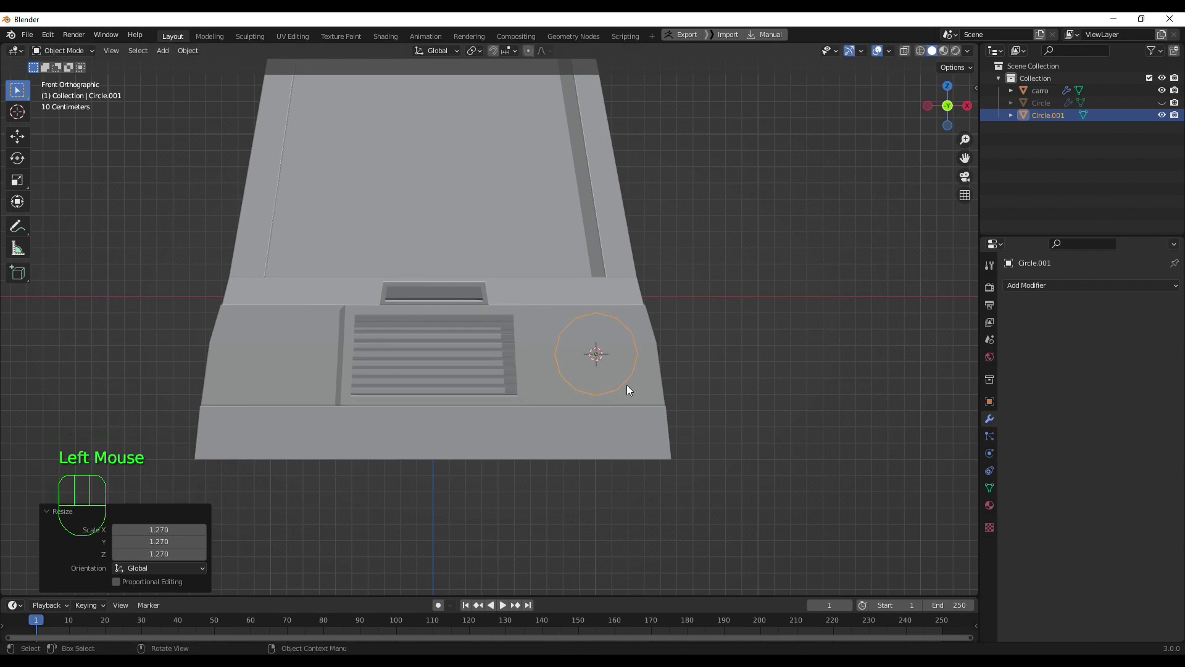
- Fill the circle with a face and extrude it forward out of the panel
key("Tab")
key("1")
key("f")
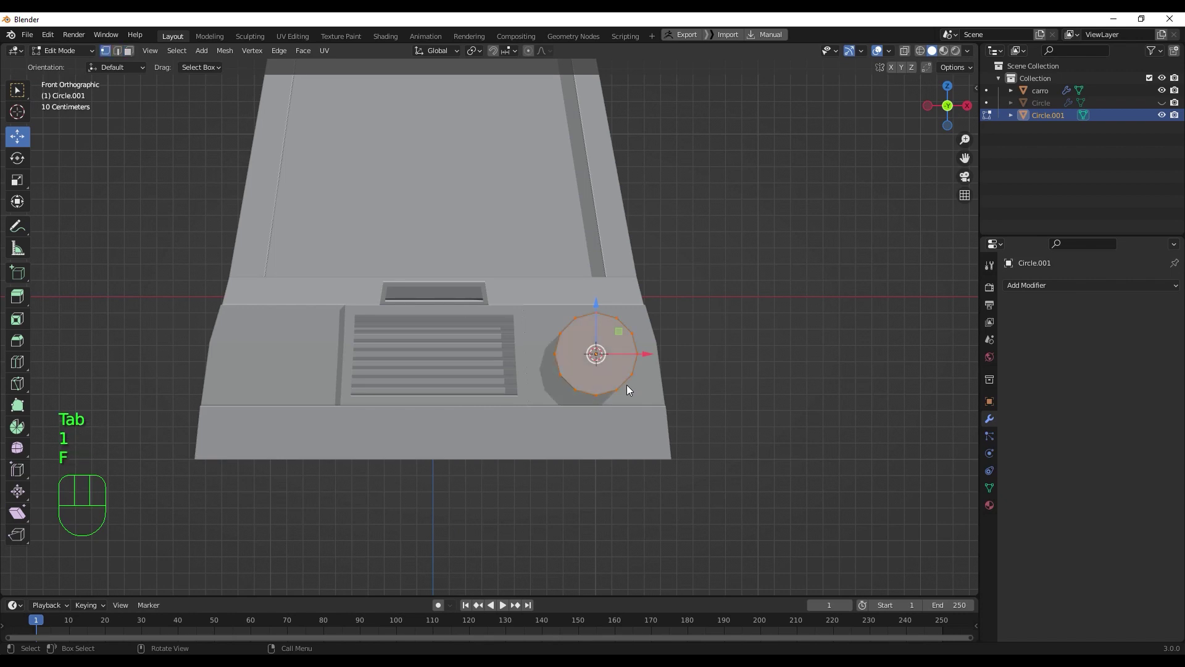
key("KP_3")
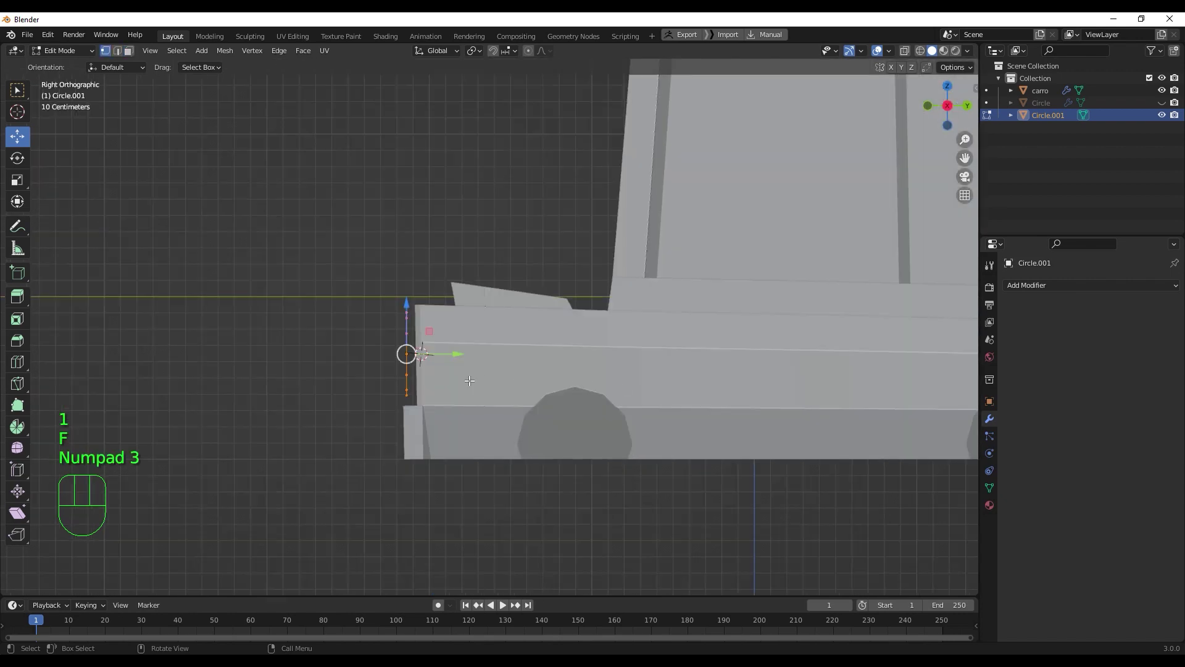
key("e")
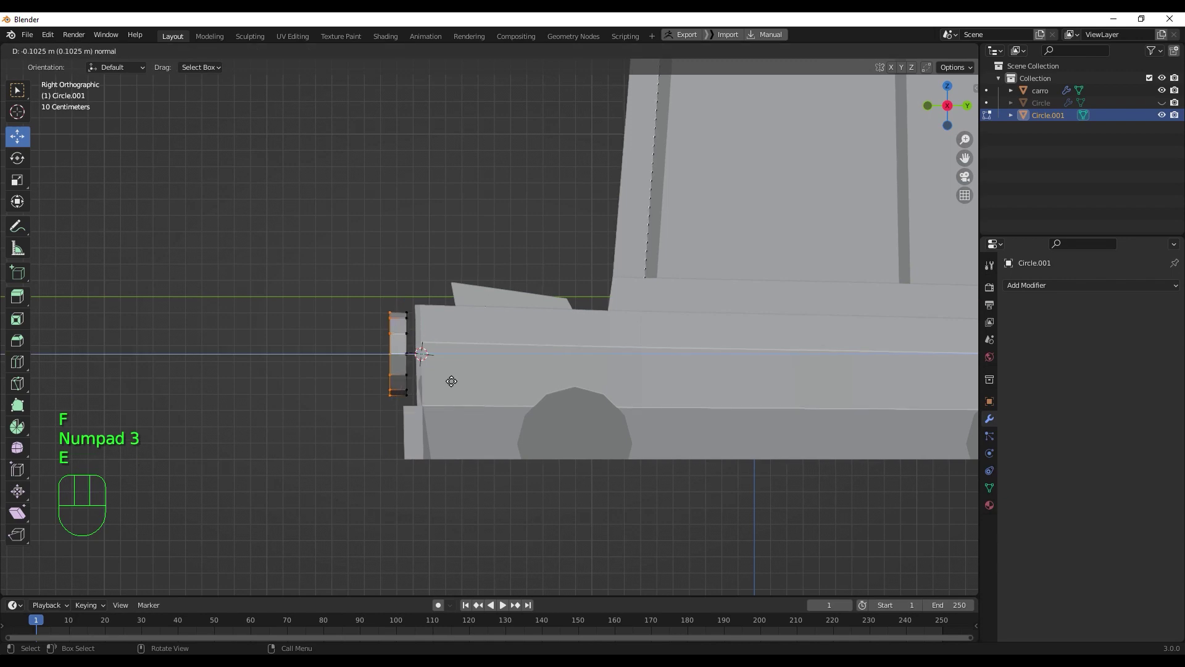
left_click(448, 381)
- Inset and extrude the inner ring, finish editing and review the headlight at an angle
left_click_drag(488, 402, 559, 411)
key("l")
left_click_drag(538, 369, 564, 366)
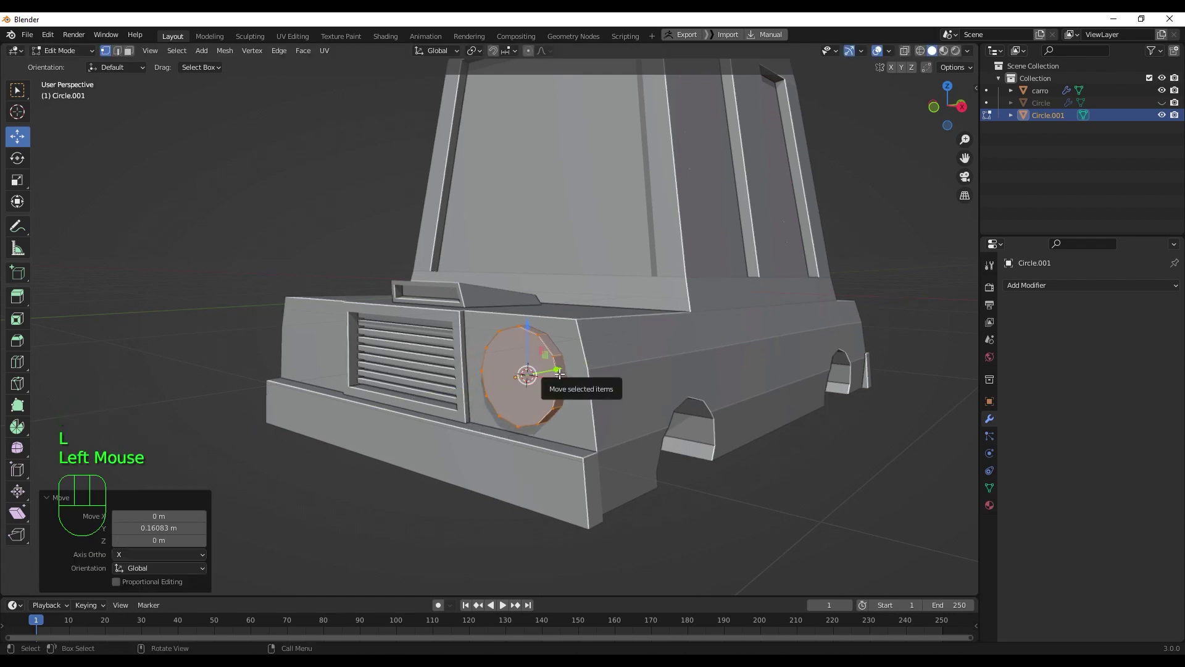
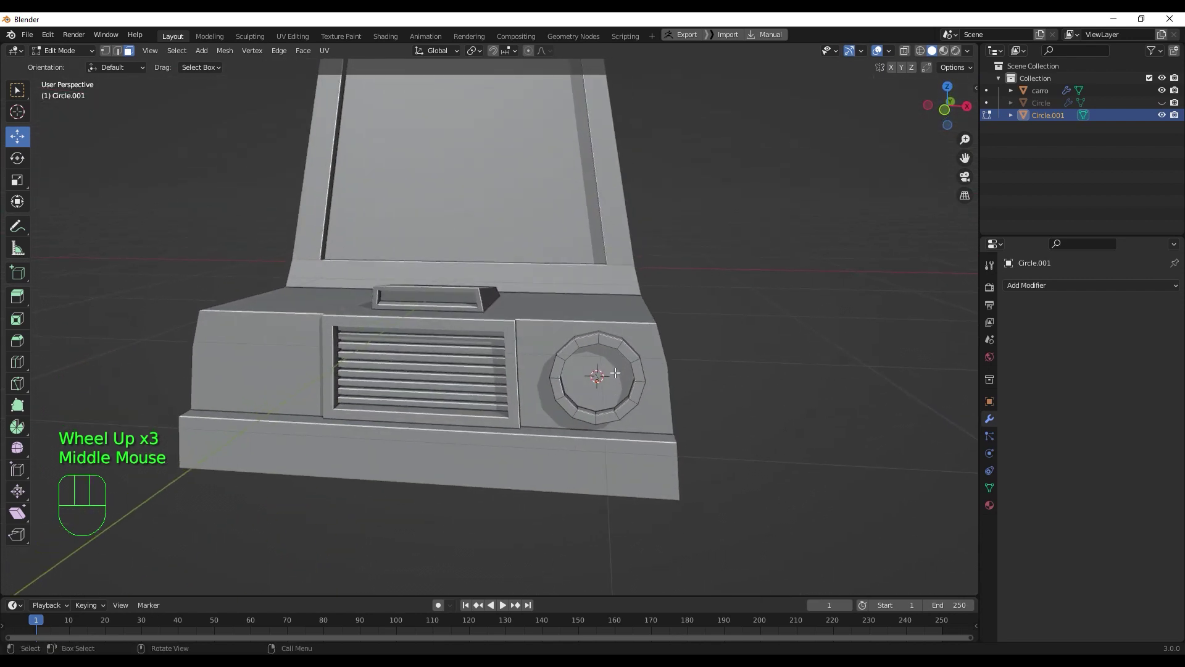
key("Tab")
scroll("down", 3)
left_click_drag(607, 444, 568, 444)
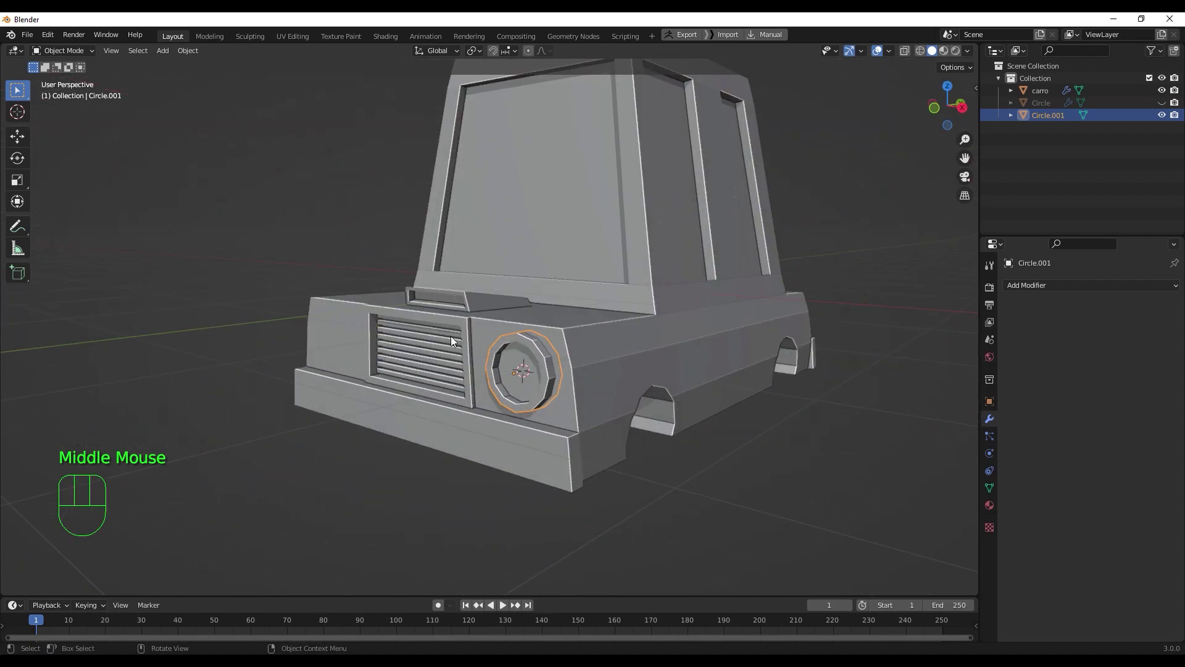
left_click_drag(1077, 289, 947, 430)
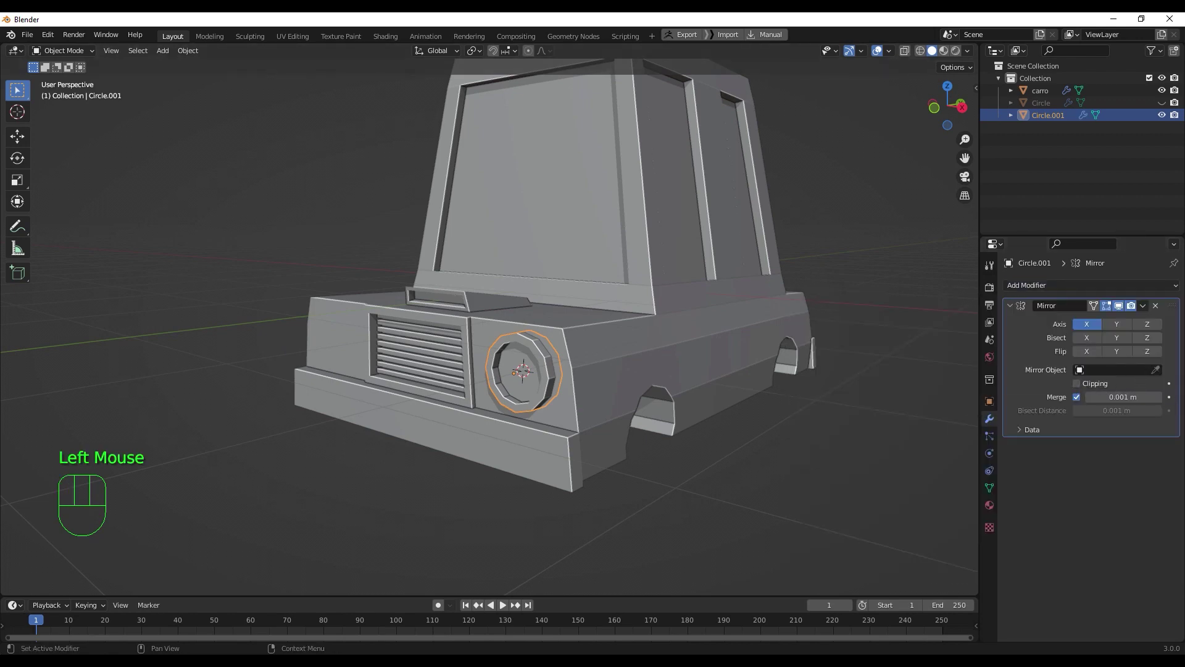
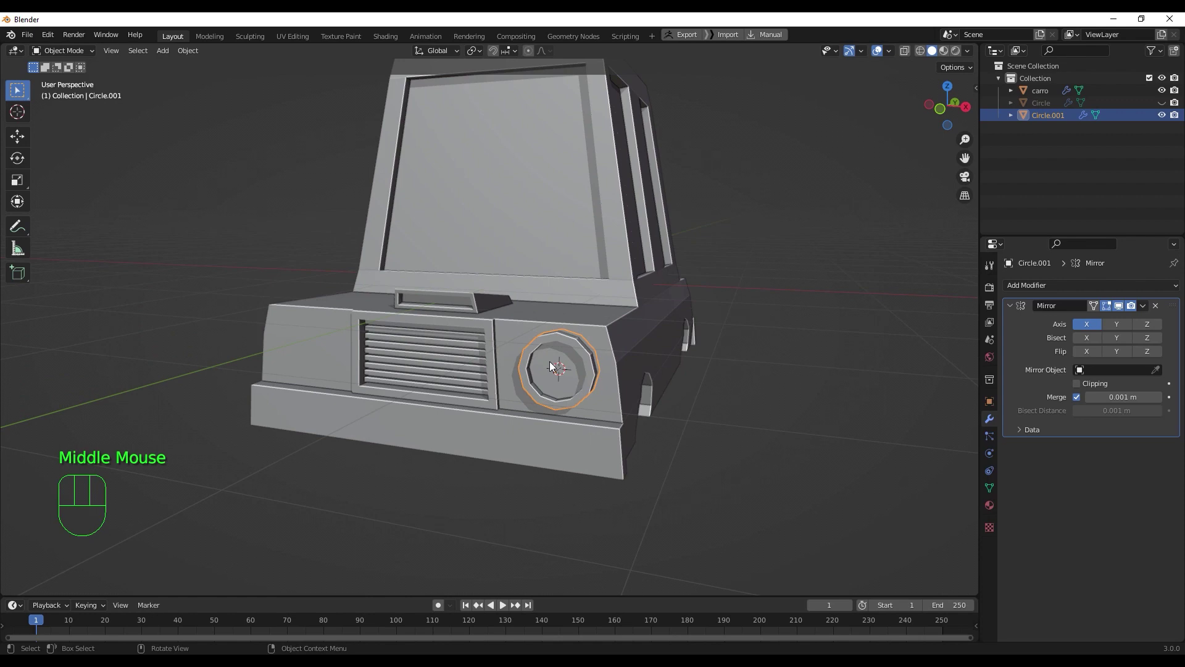
- Apply the headlight's transforms so its Mirror modifier mirrors across the car
key("ctrl+a")
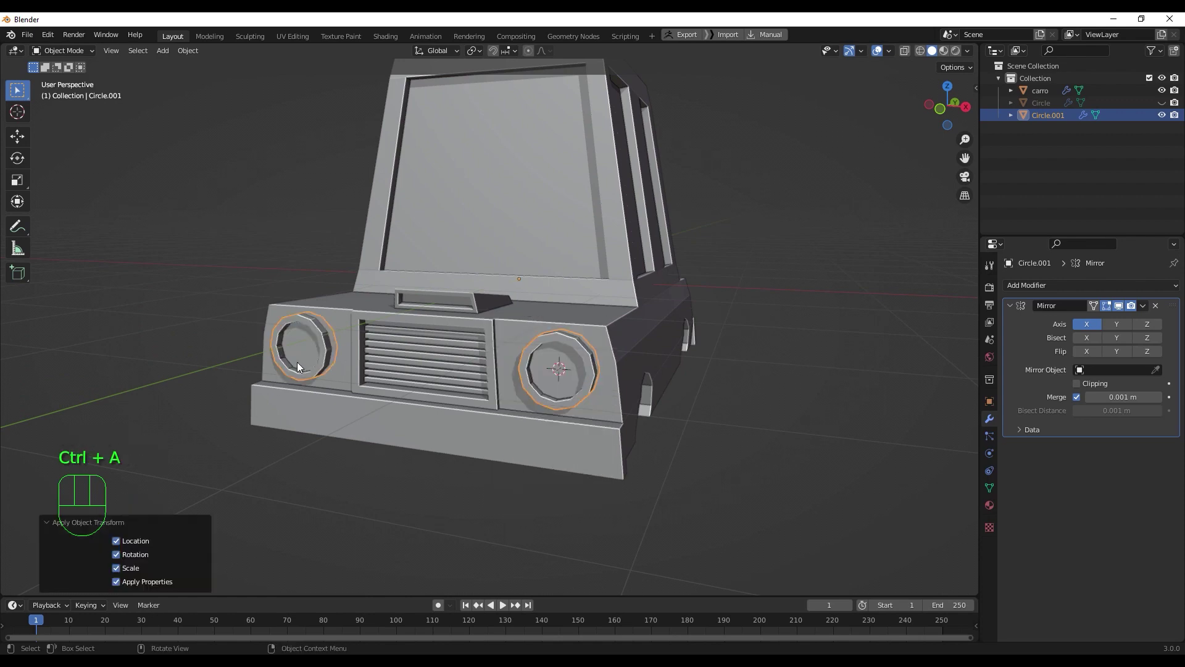
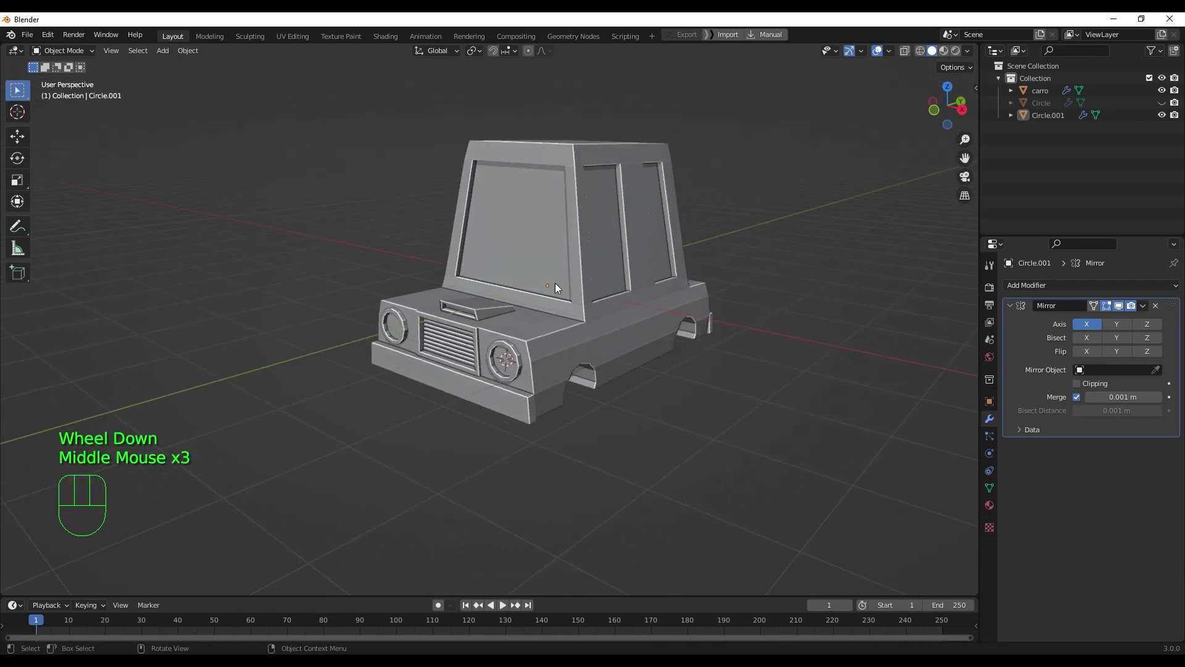
- Duplicate the wheel Circle object in place and slide the copy along X beside the car
left_click(1169, 106)
left_click(1168, 106)
left_click(1041, 109)
left_click(1164, 105)
left_click(593, 392)
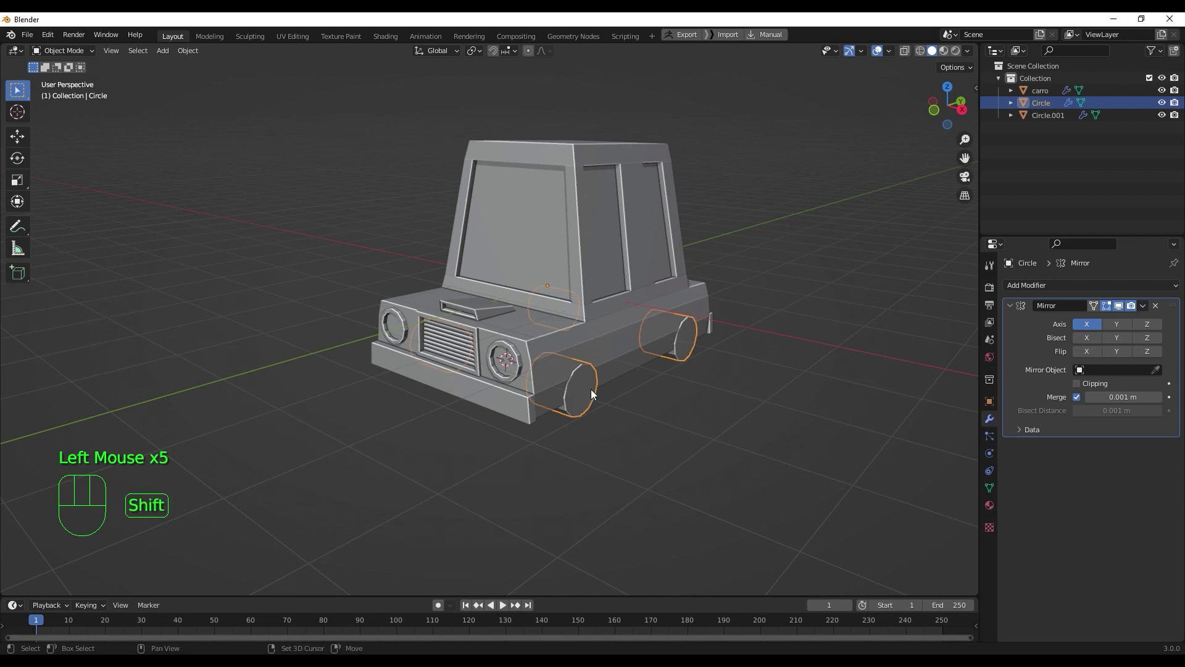
key("shift+d")
right_click(626, 403)
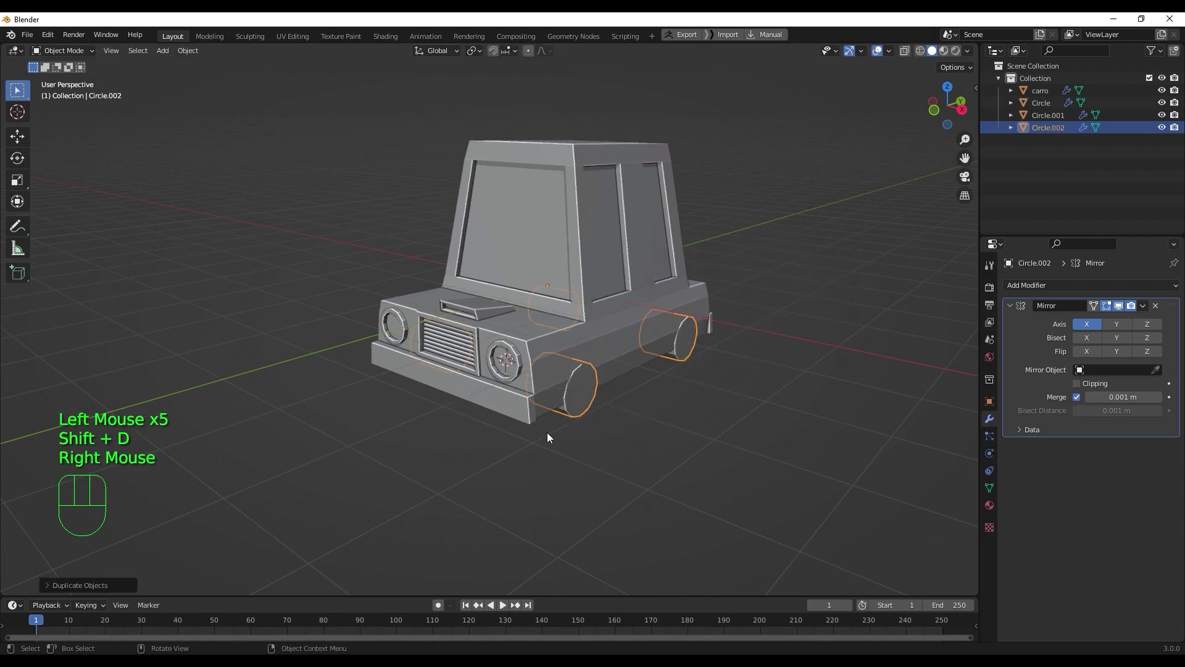
left_click_drag(555, 440, 614, 425)
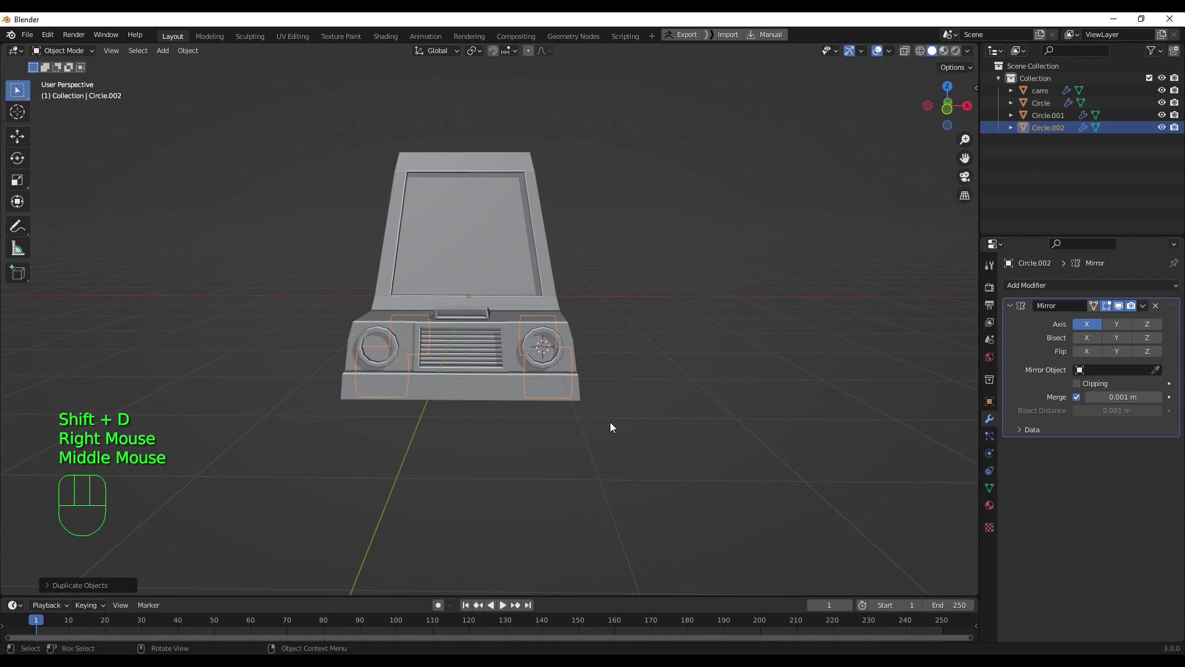
key("g")
key("x")
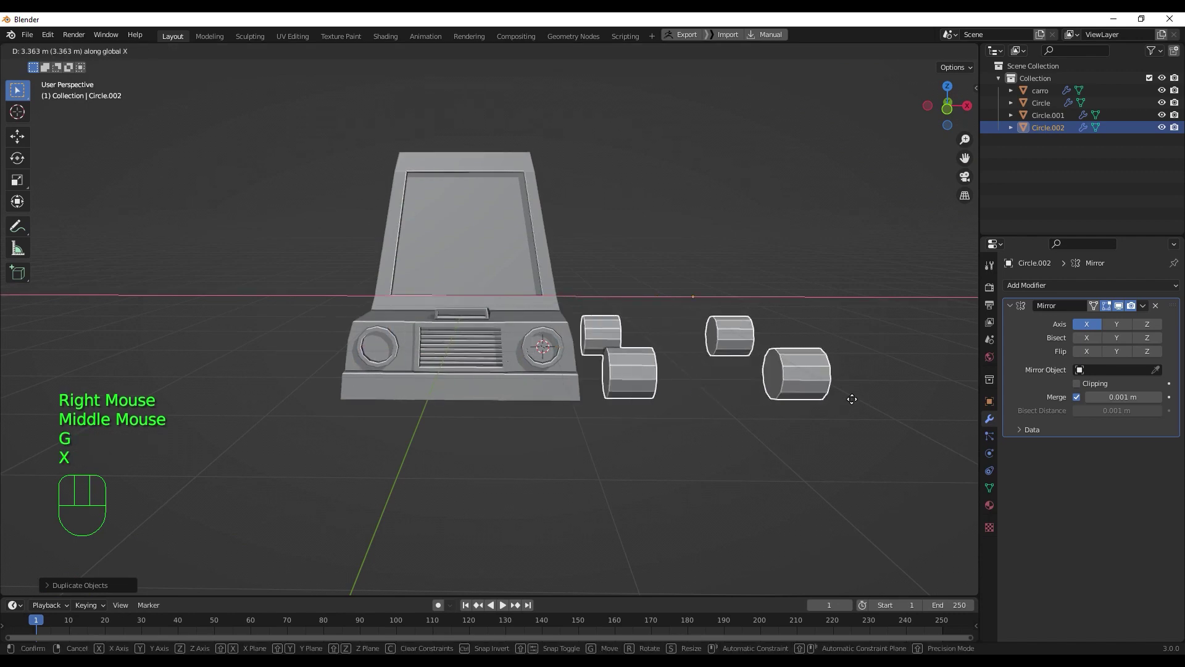
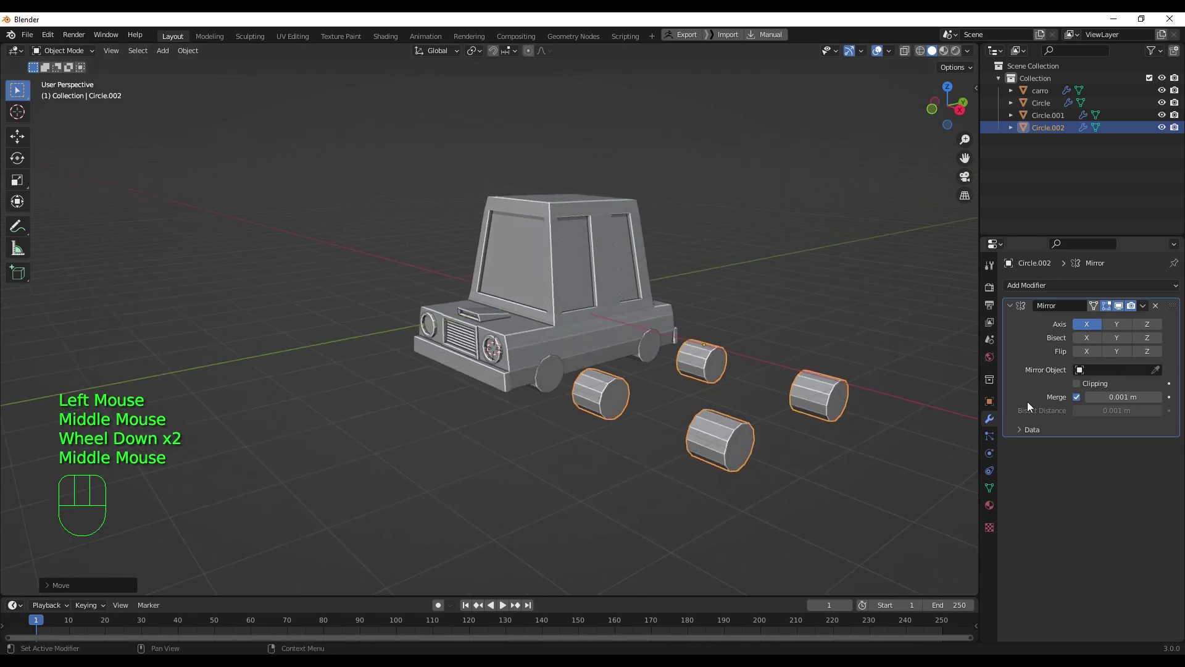
- Rename the duplicate llanta in the outliner and hide the original Circle object
left_click(1161, 308)
left_click_drag(605, 445, 627, 445)
left_click(1060, 129)
left_click_drag(1060, 129, 1021, 70)
key("l")
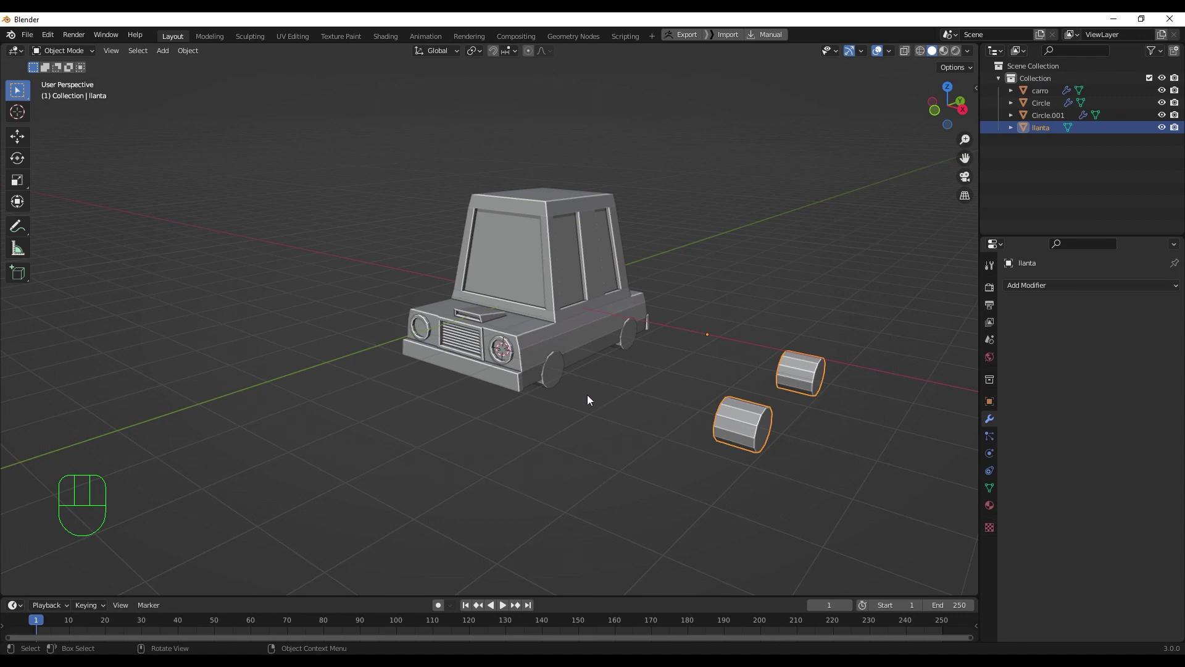
left_click(554, 378)
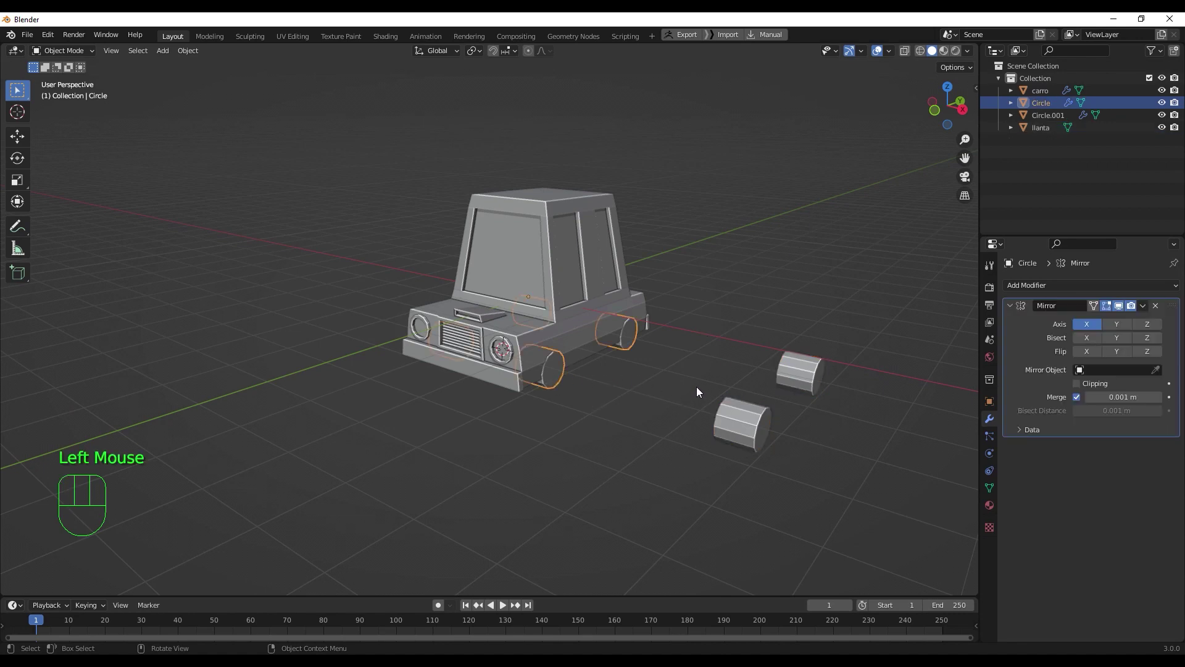
left_click(1163, 106)
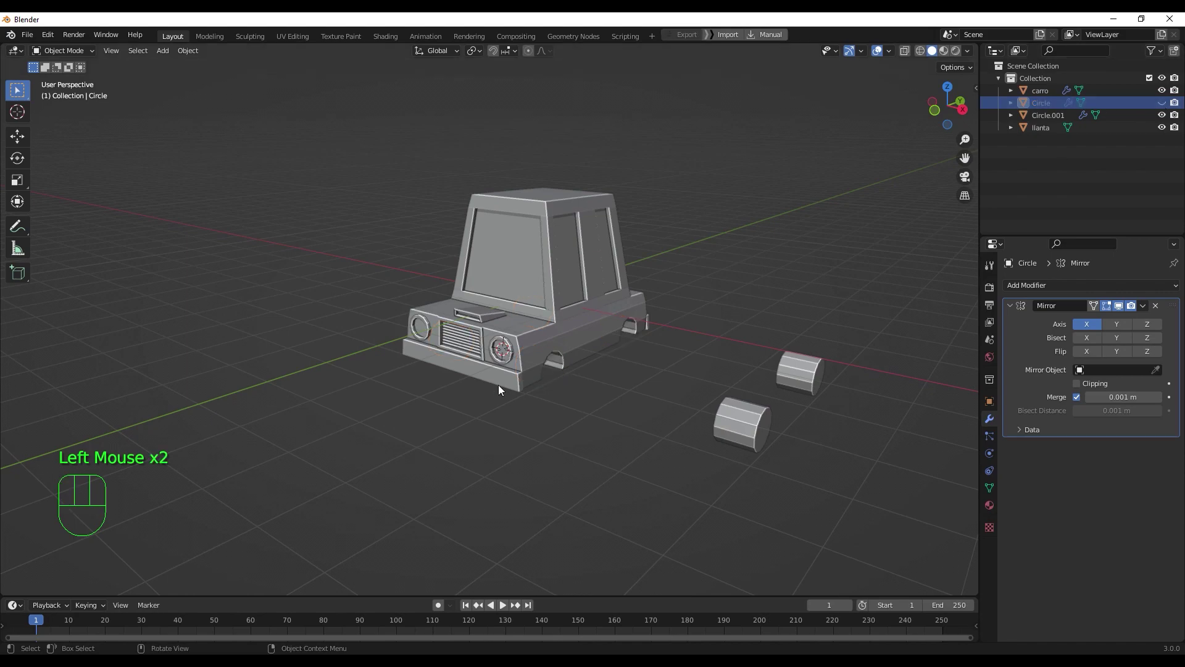
- Orbit around the car and select the llanta wheels for a closer look
left_click_drag(501, 386, 439, 383)
scroll("up", 3)
scroll("down", 3)
left_click_drag(641, 421, 601, 402)
left_click(529, 429)
left_click_drag(590, 440, 639, 438)
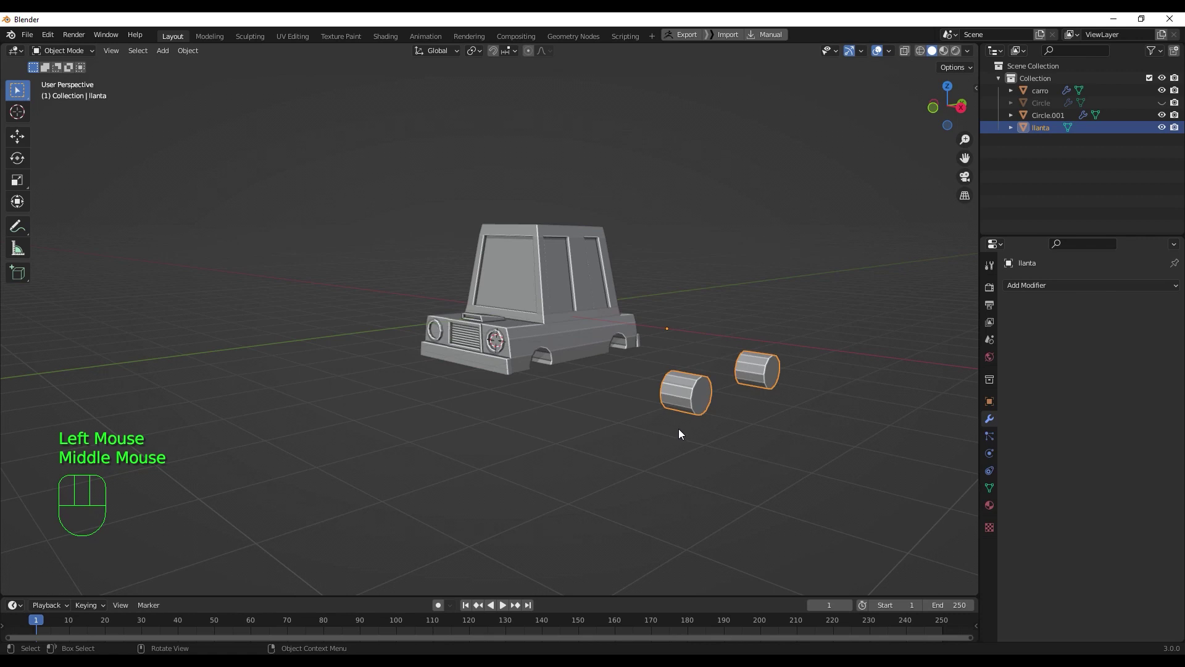
scroll("up", 3)
middle_click(733, 393)
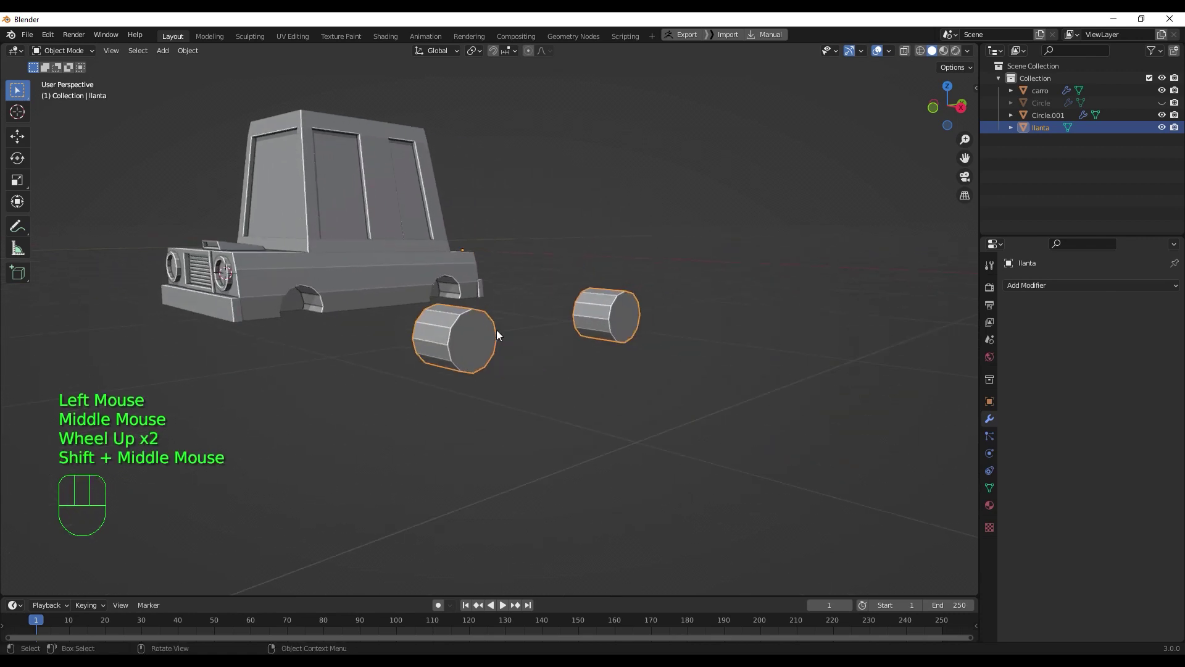
- In front view move llanta along X back into the wheel arches and check the fit
left_click_drag(517, 361, 574, 368)
key("KP_1")
key("g")
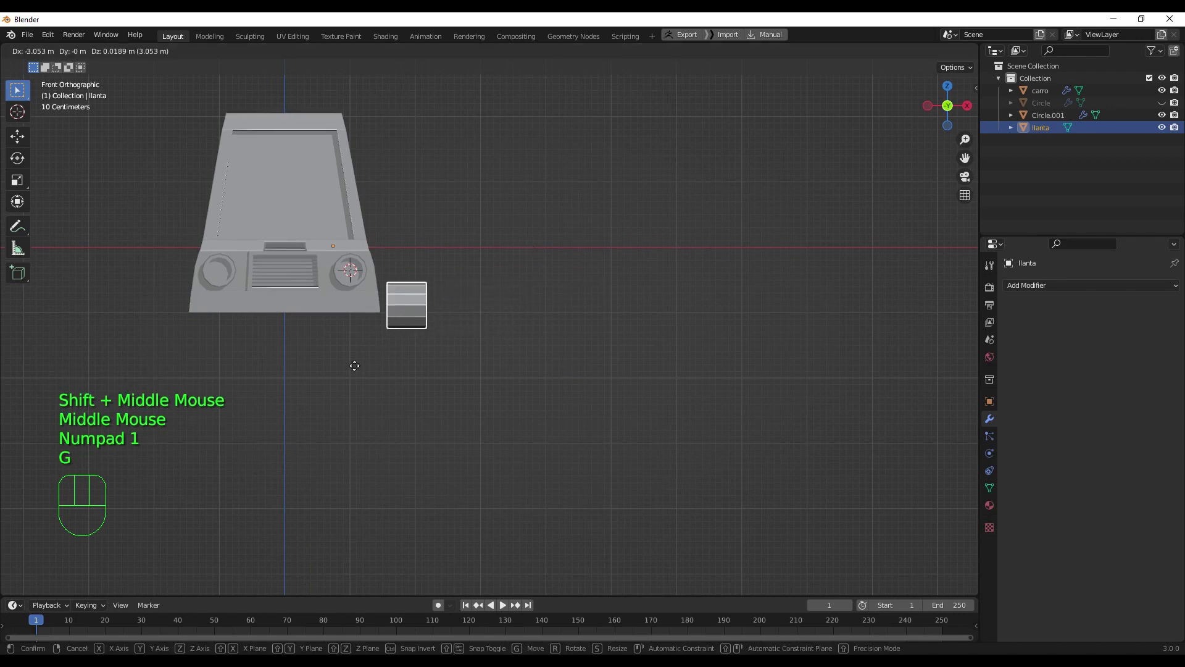
right_click(486, 337)
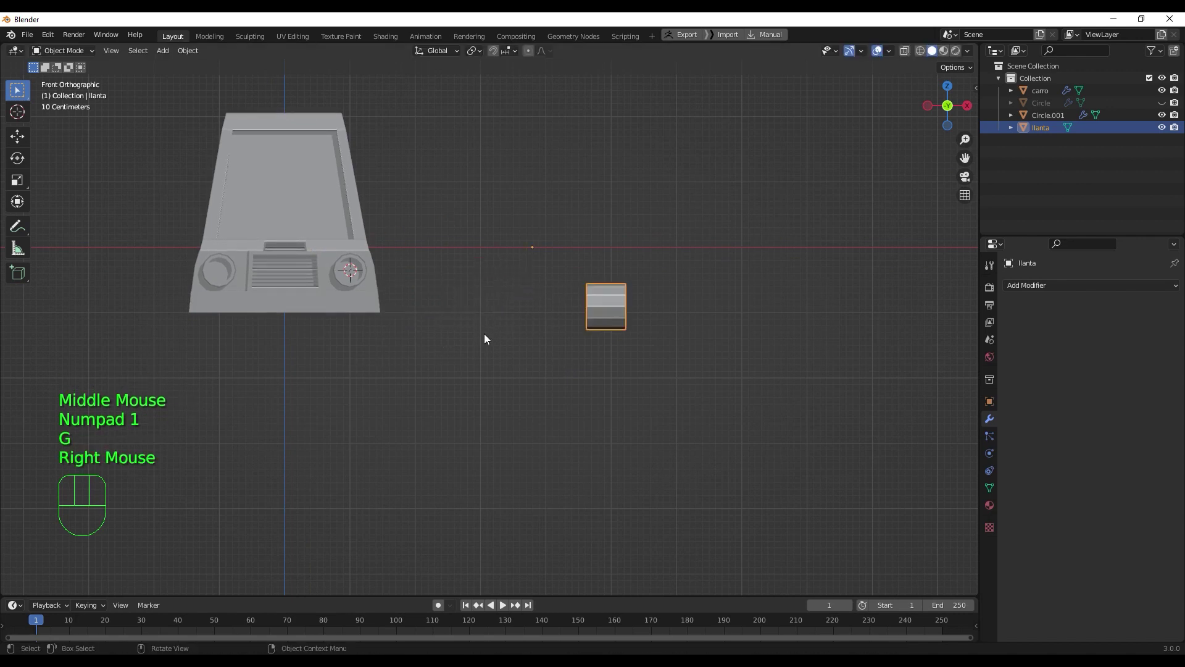
key("g")
key("x")
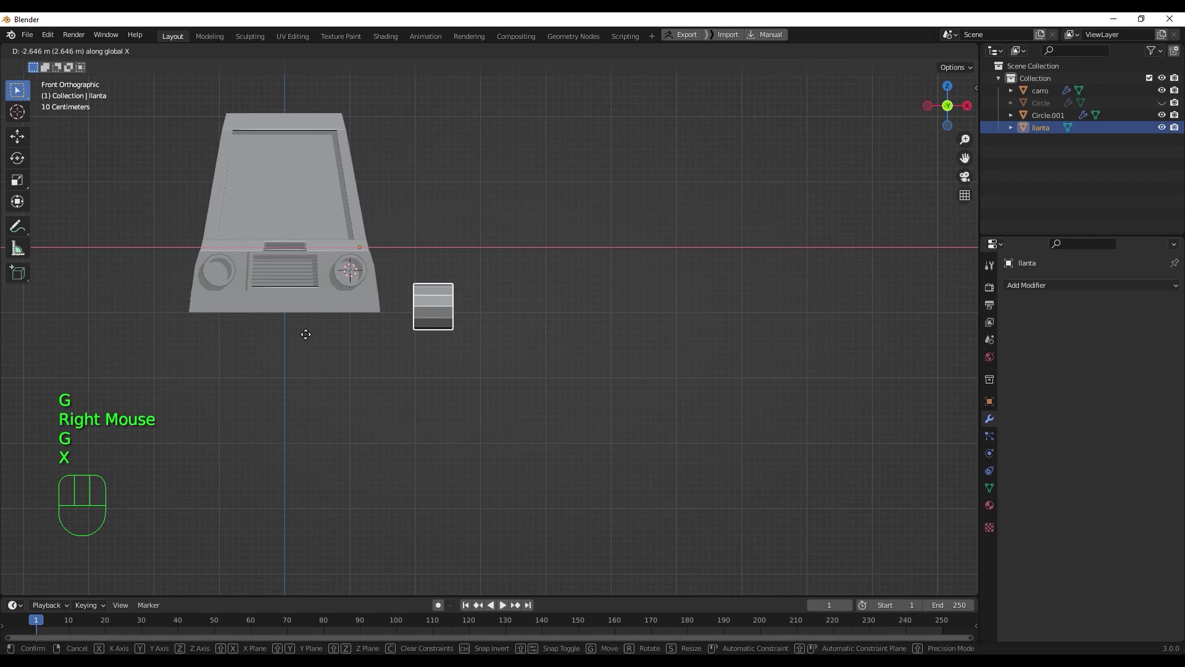
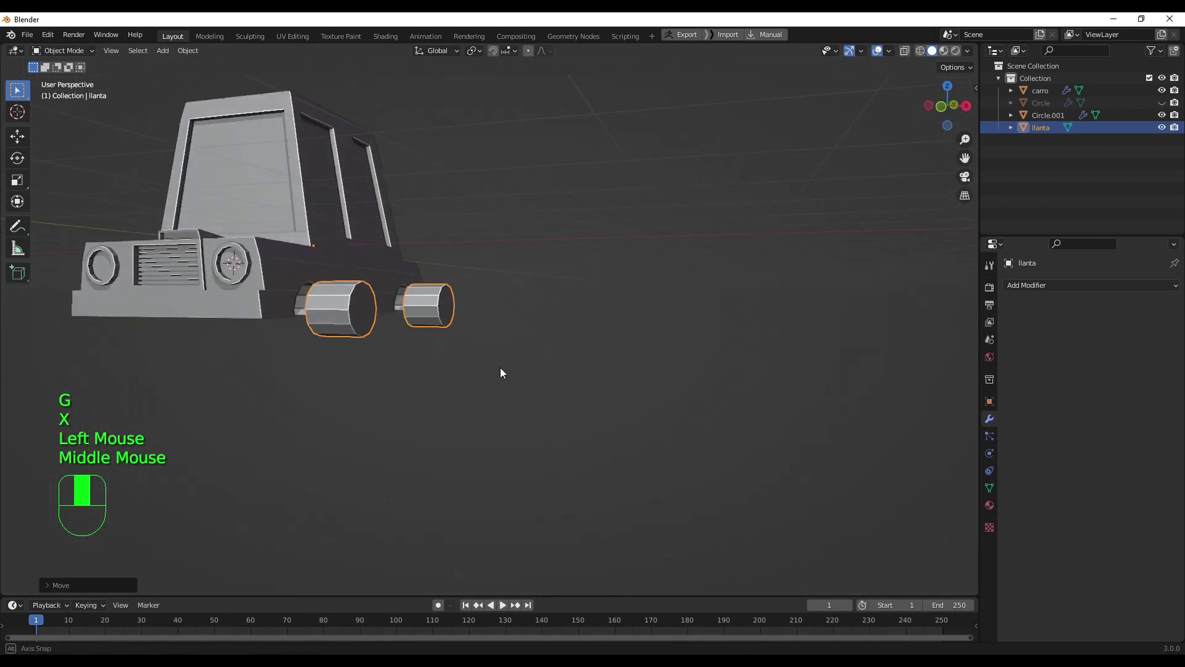
left_click_drag(444, 378, 402, 378)
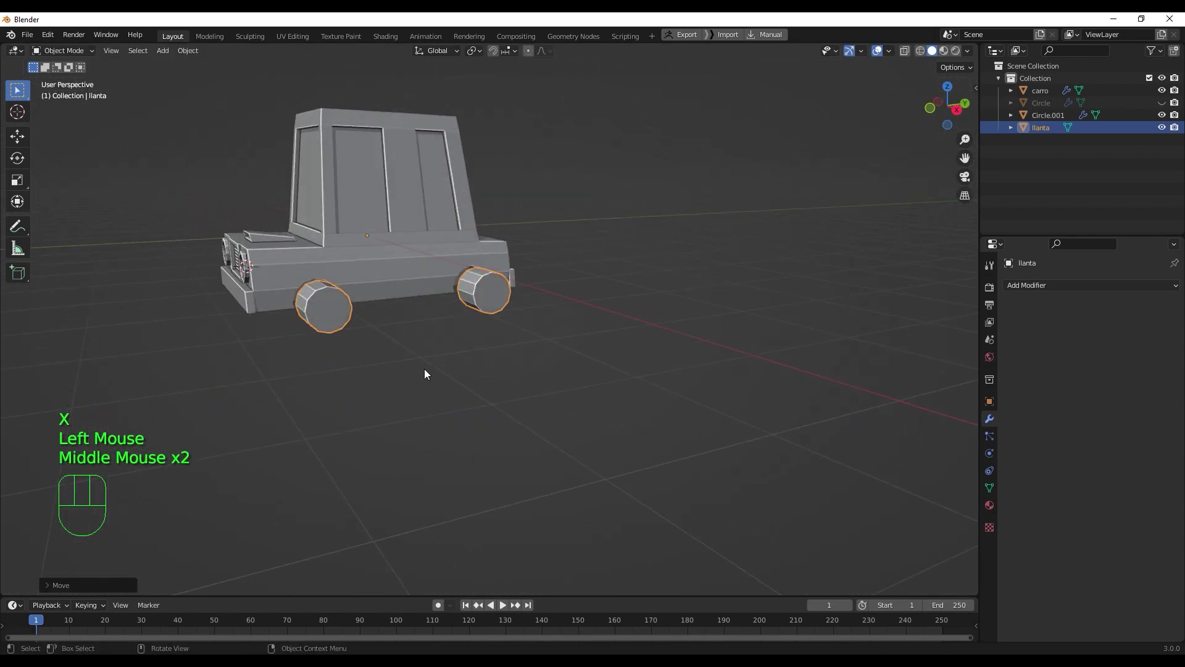
scroll("up", 3)
scroll("down", 3)
- Delete llanta's faces to a flat disc and scale it to about 0.88 with X-ray on
key("Tab")
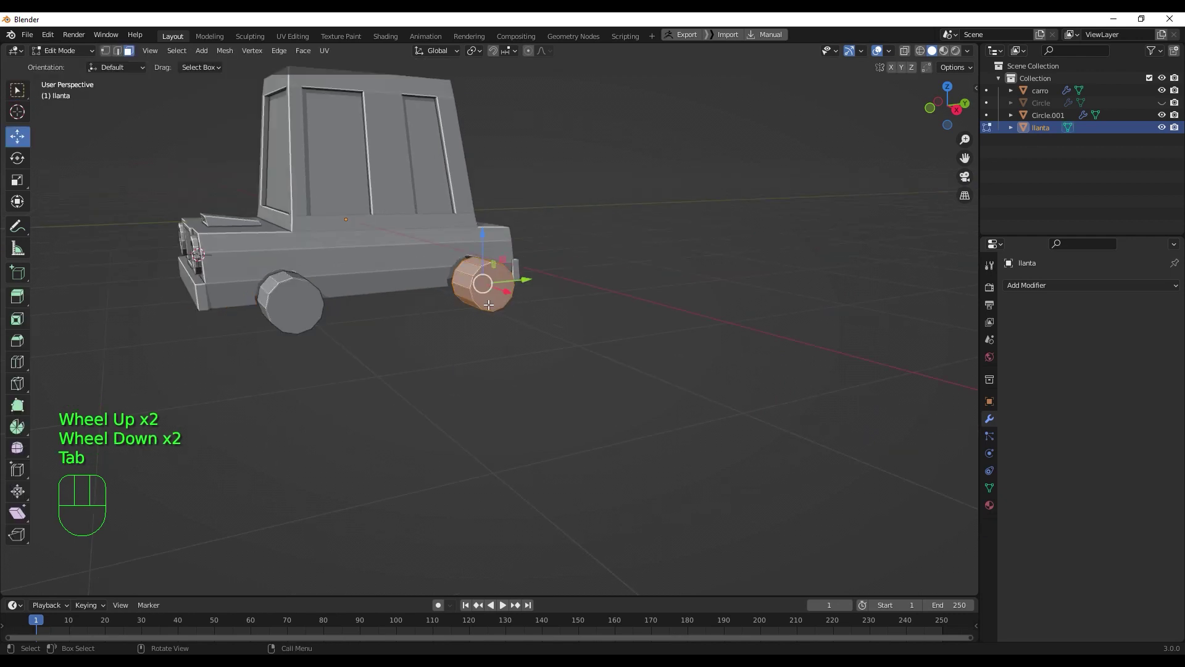
key("Delete")
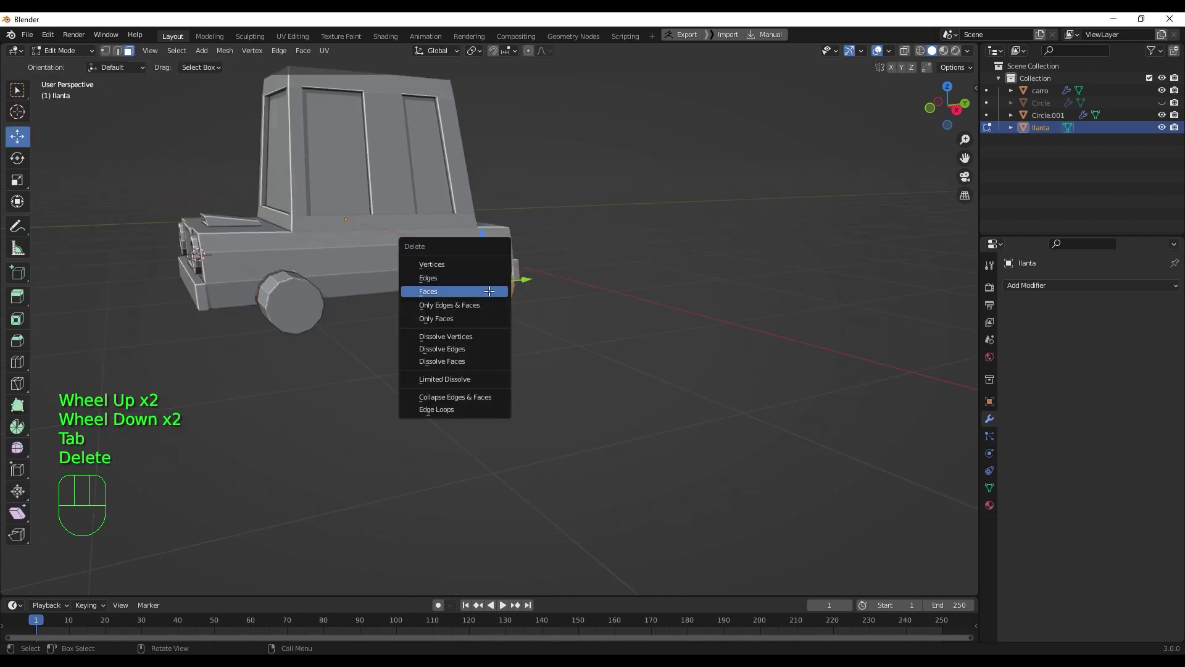
left_click(285, 304)
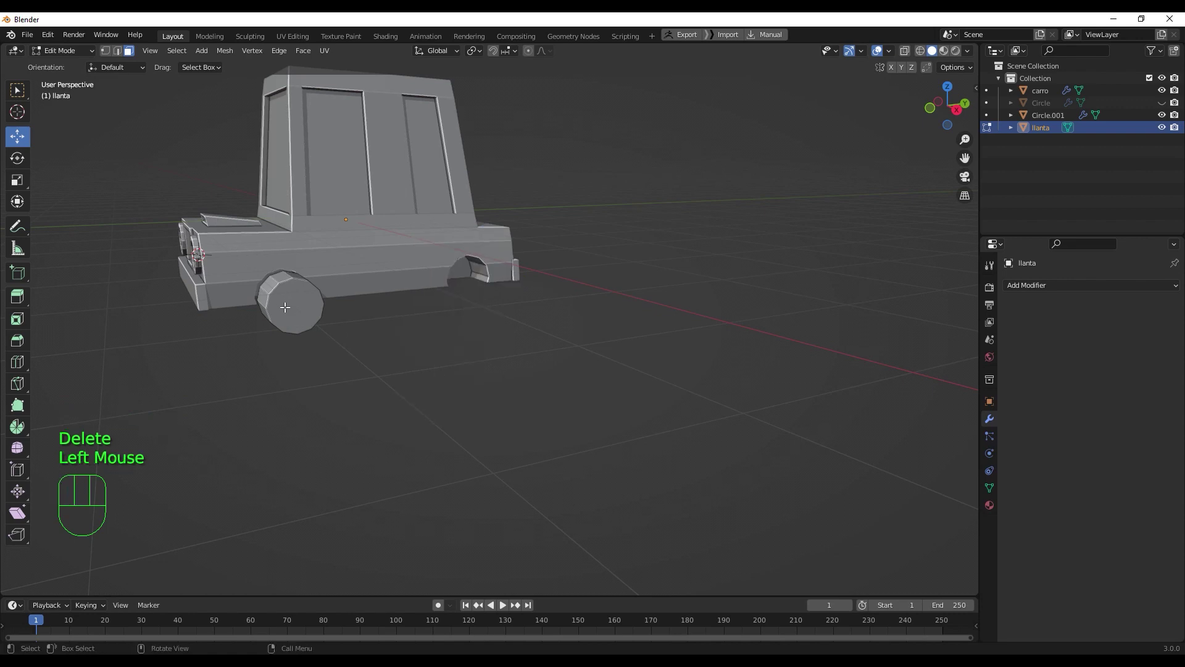
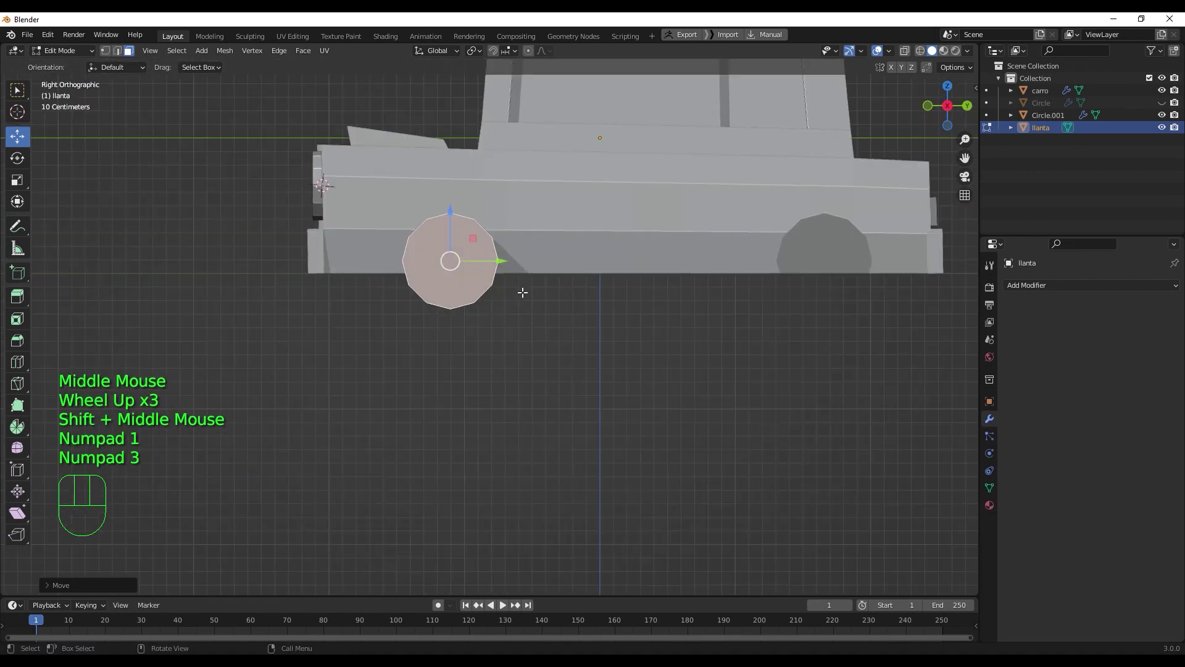
key("q")
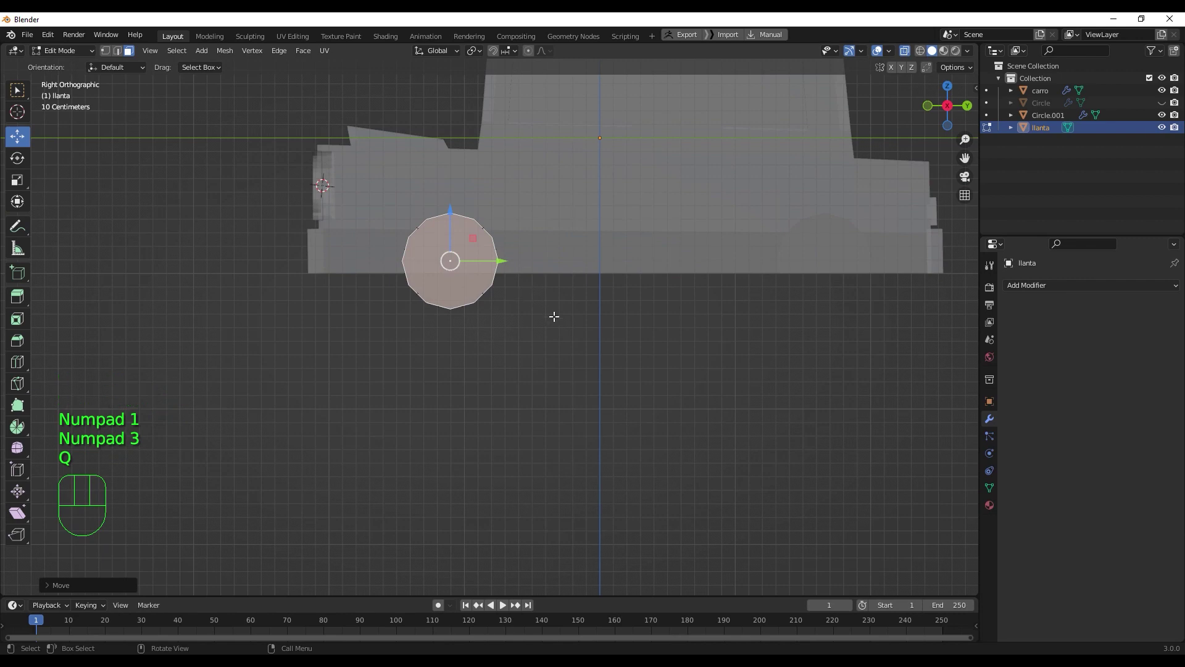
key("s")
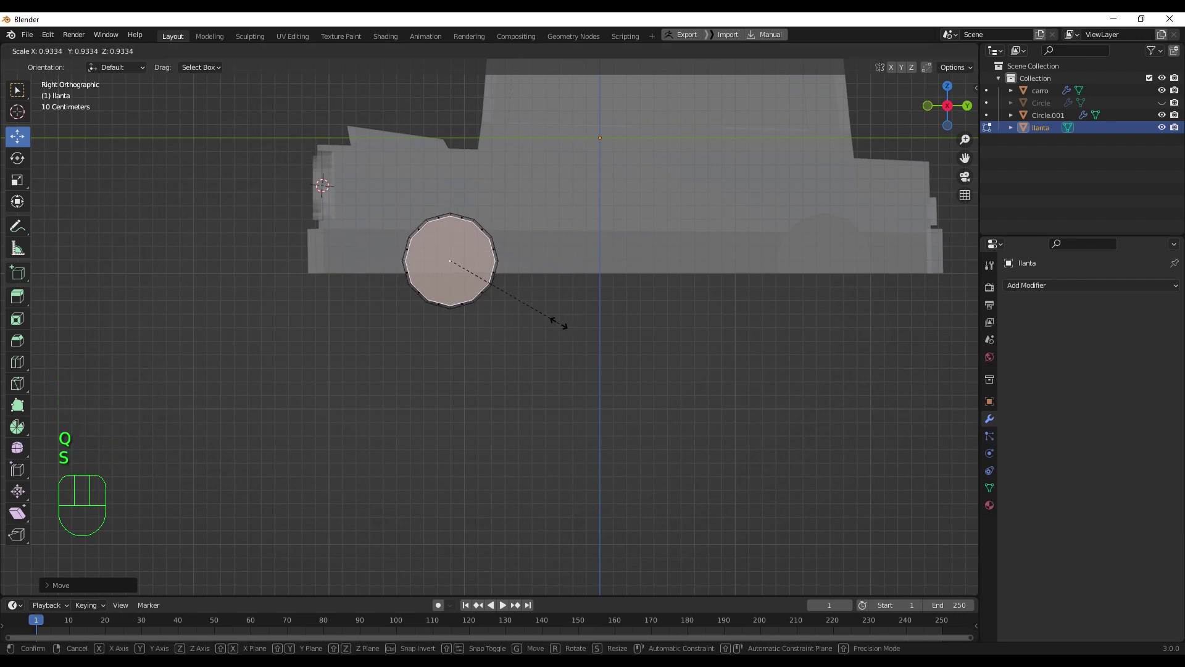
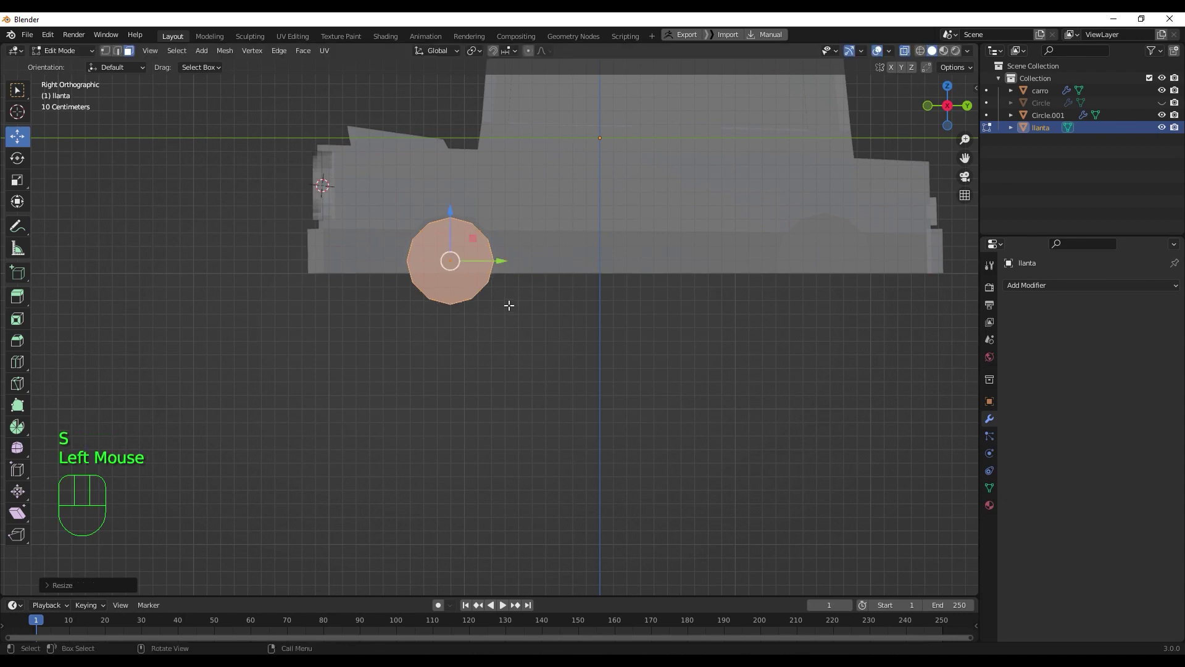
key("q")
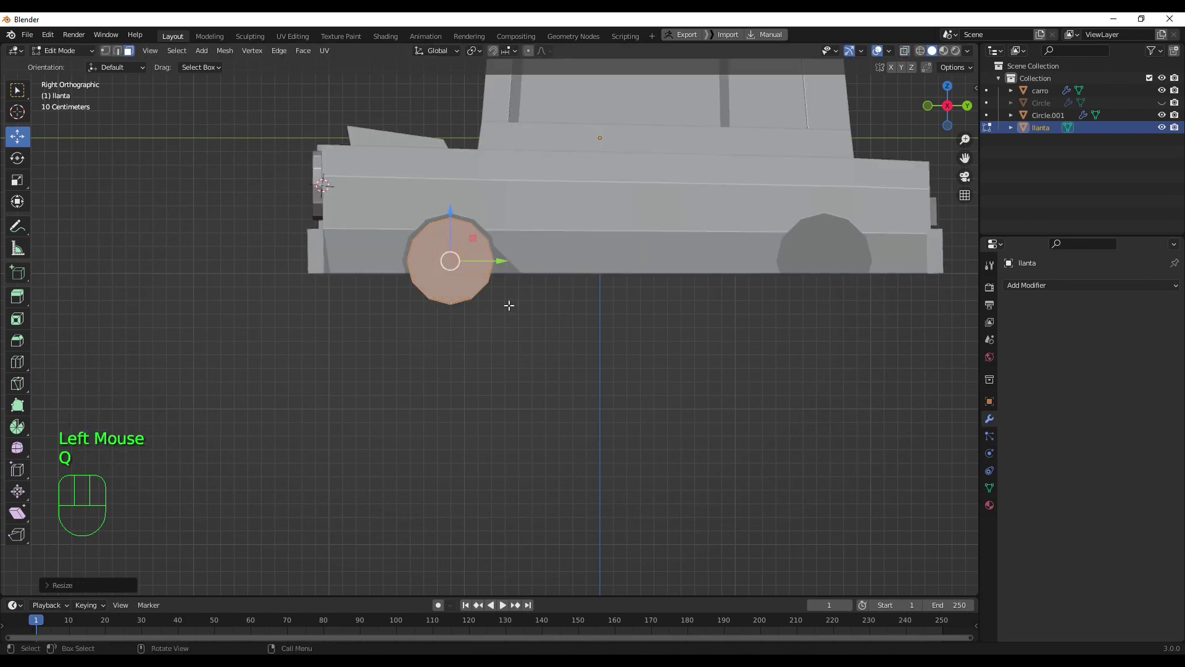
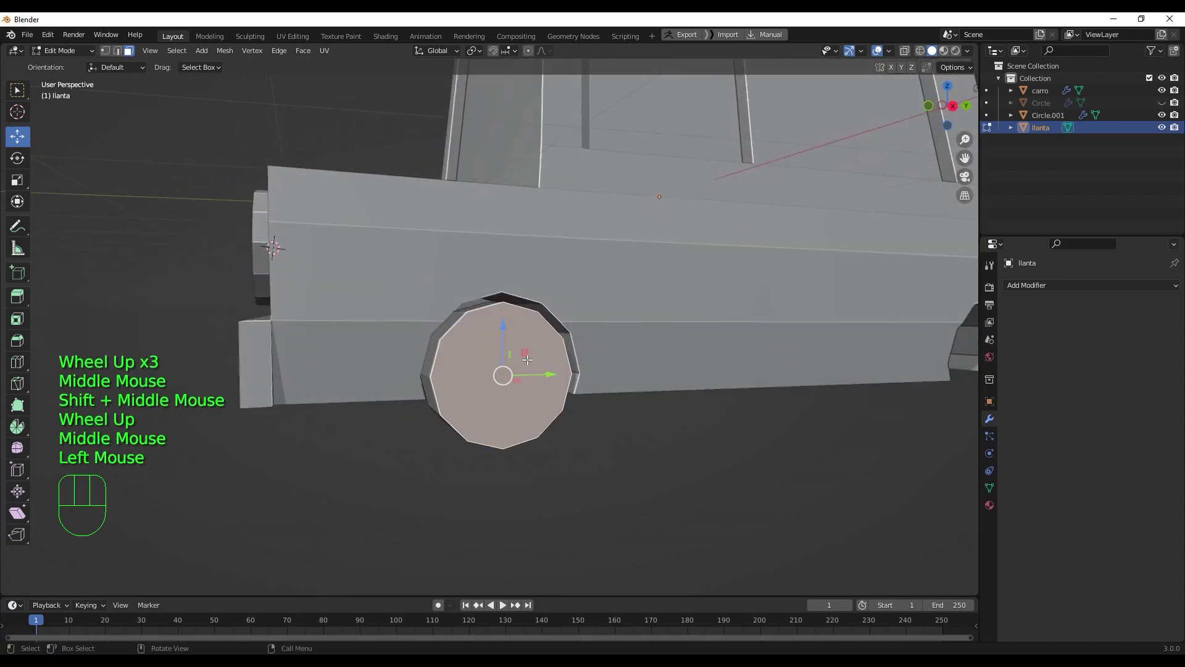
- Inset the disc face and bevel the inner hub ring into a rim-like profile
middle_click(544, 395)
key("i")
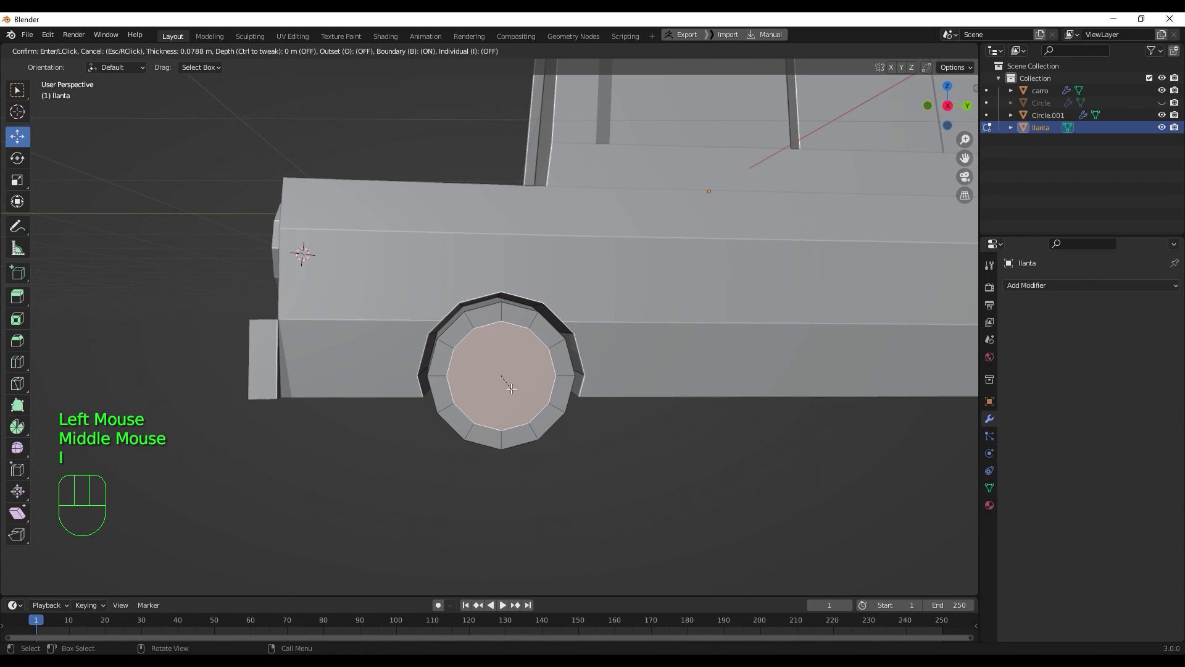
left_click(510, 385)
middle_click(563, 407)
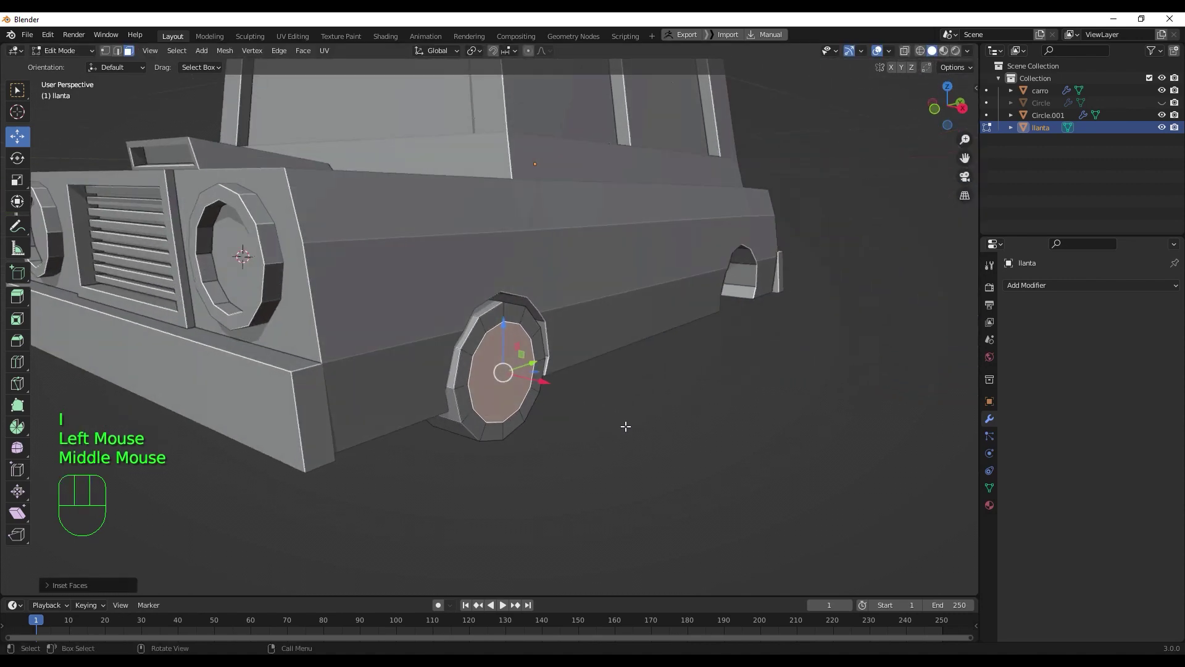
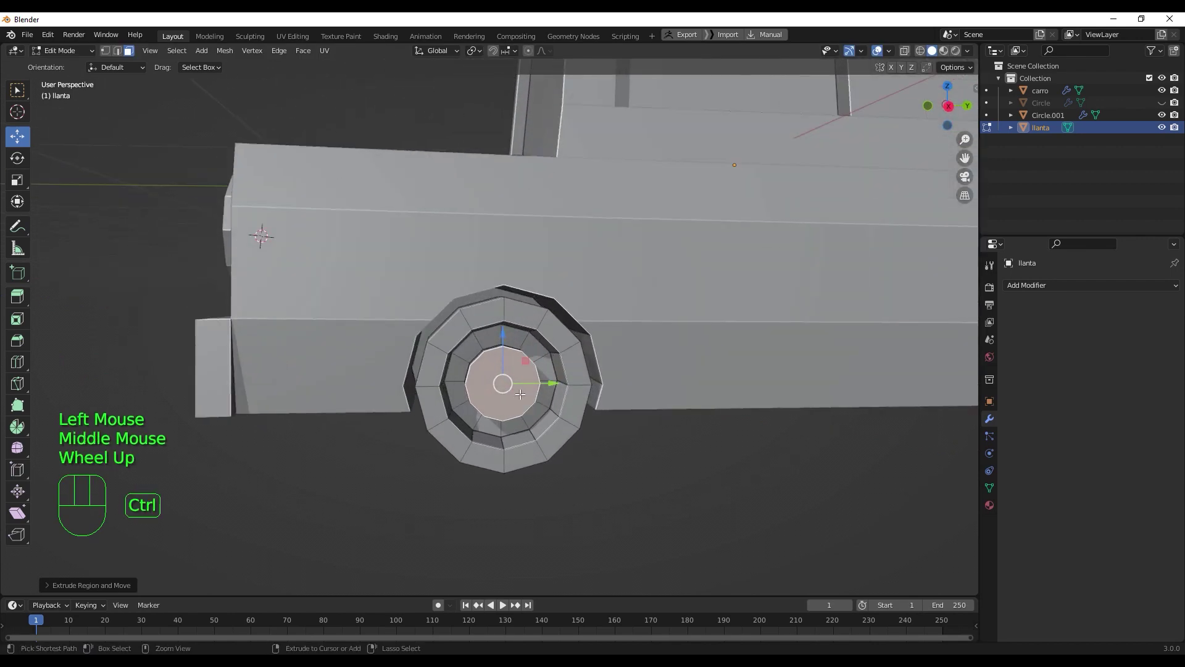
key("ctrl+b")
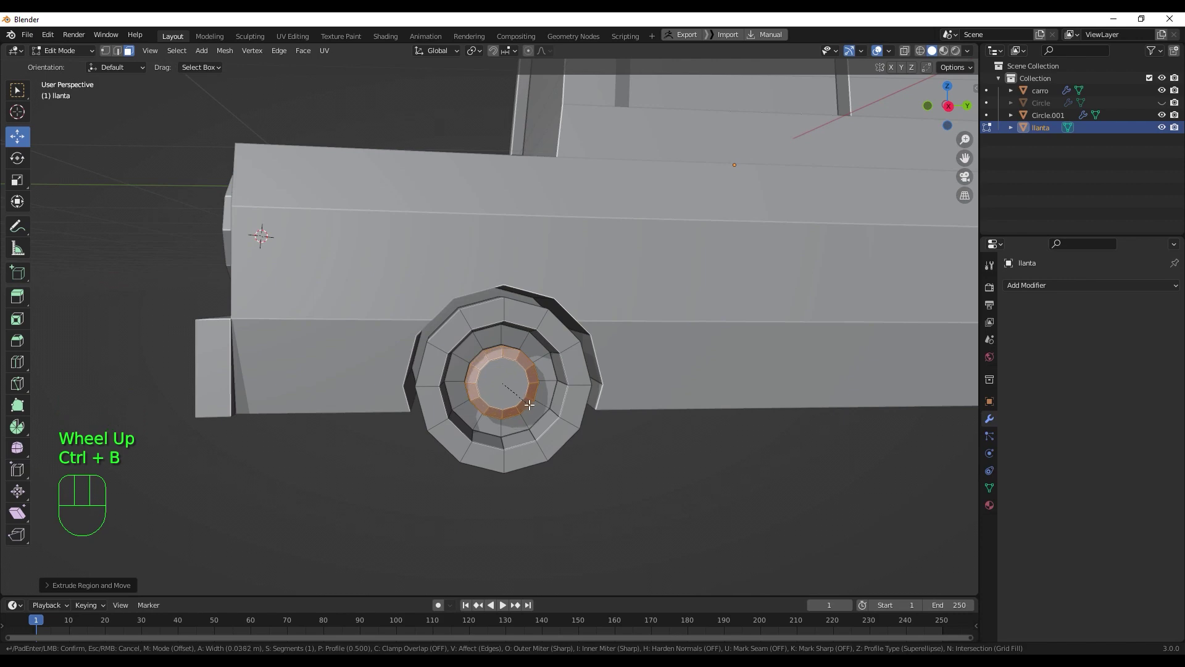
left_click(529, 401)
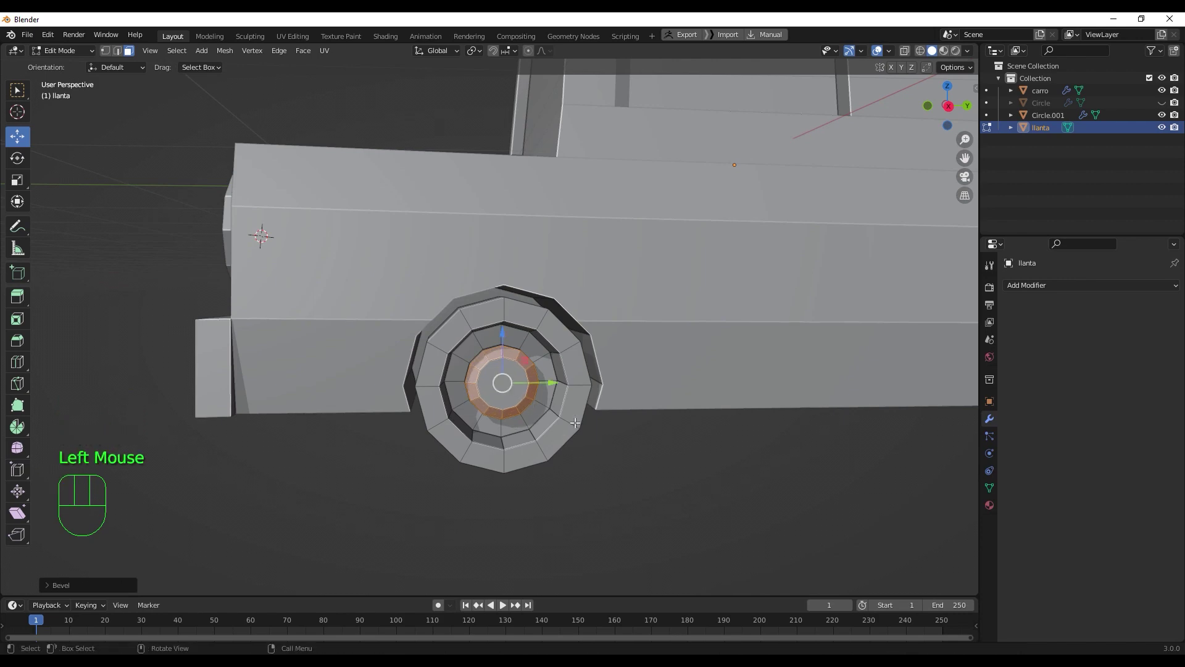
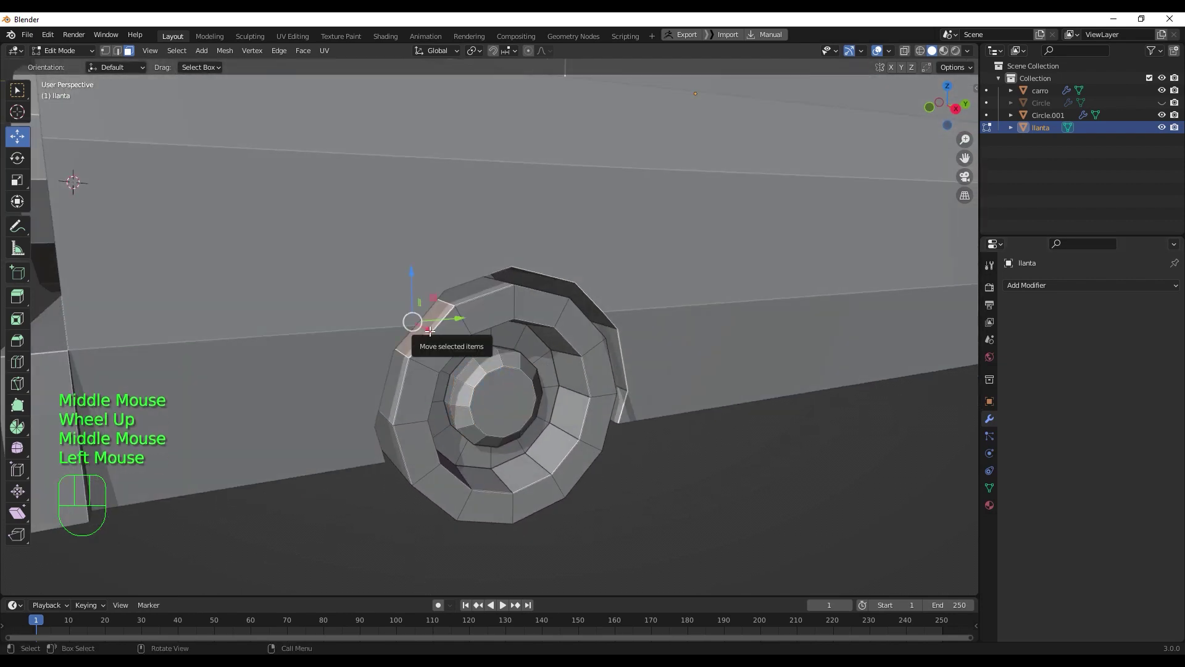
key("2")
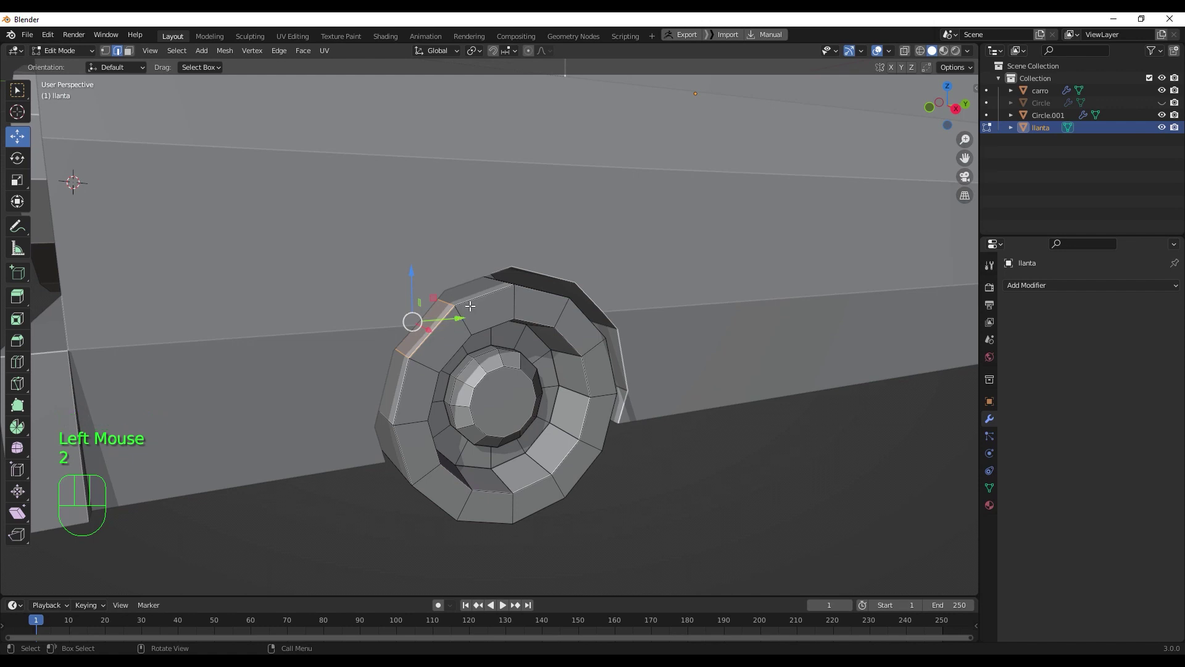
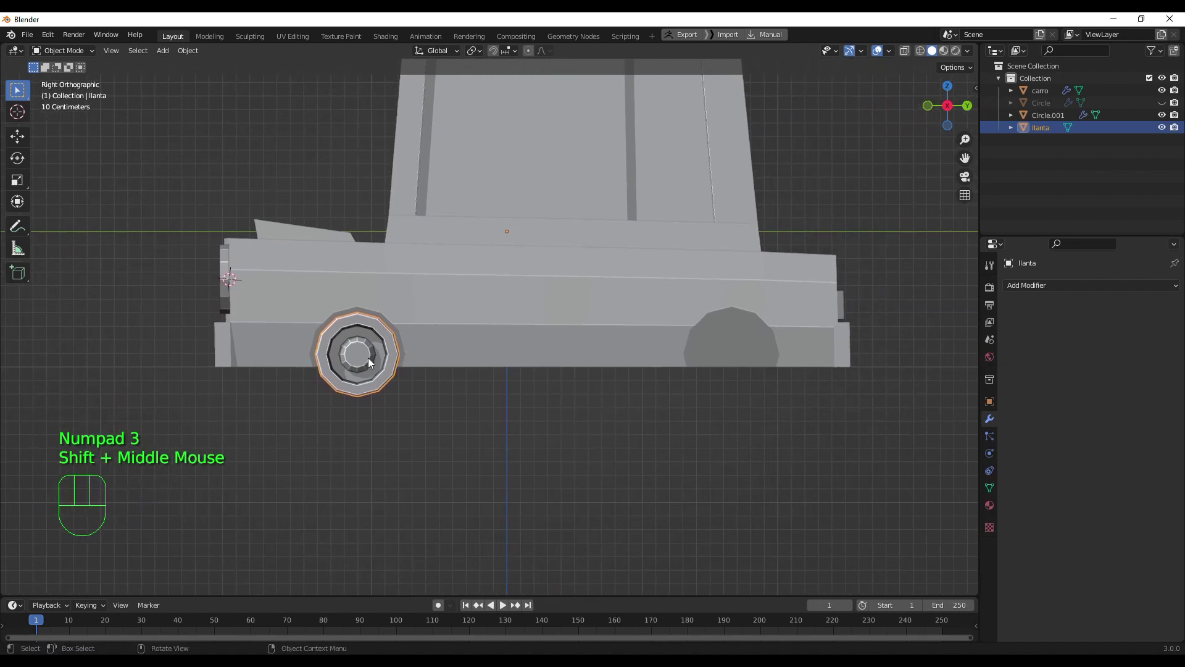
- Duplicate the wheel and slide the copy along Y into the car's rear wheel arch
key("shift+d")
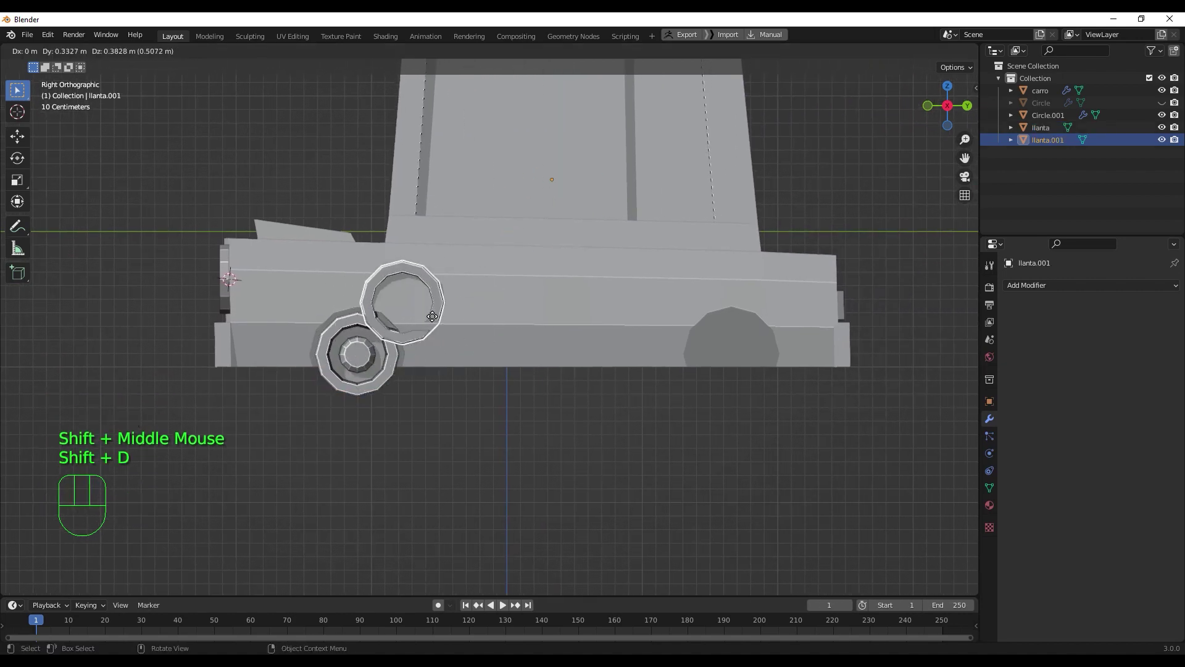
right_click(438, 327)
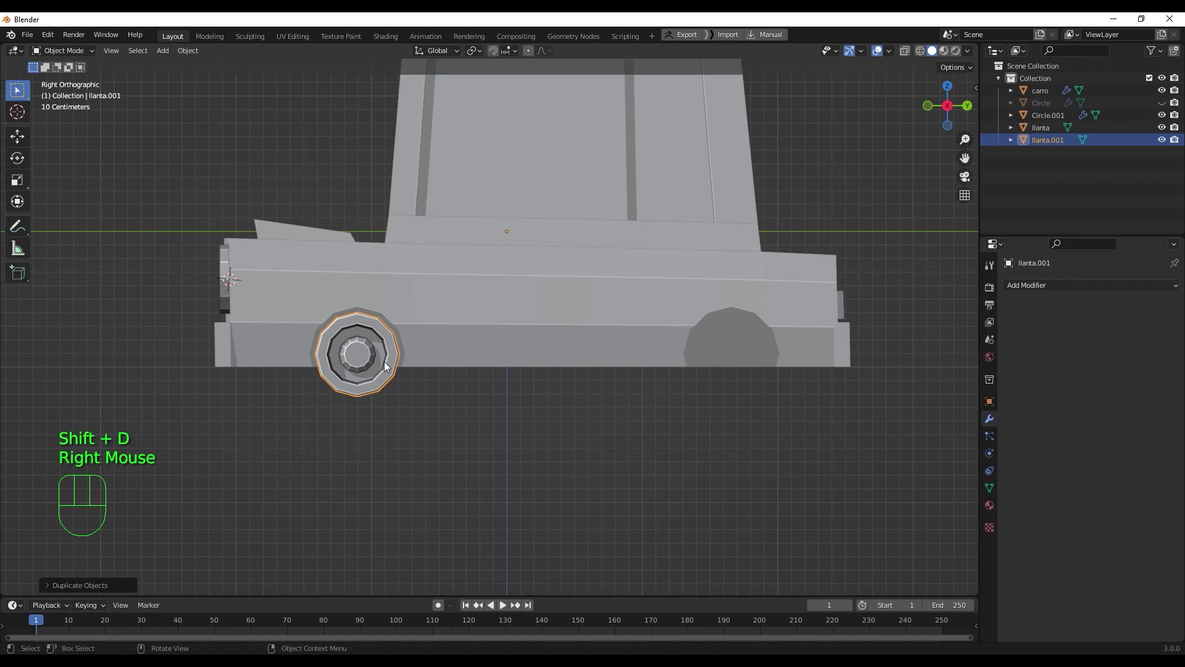
key("g")
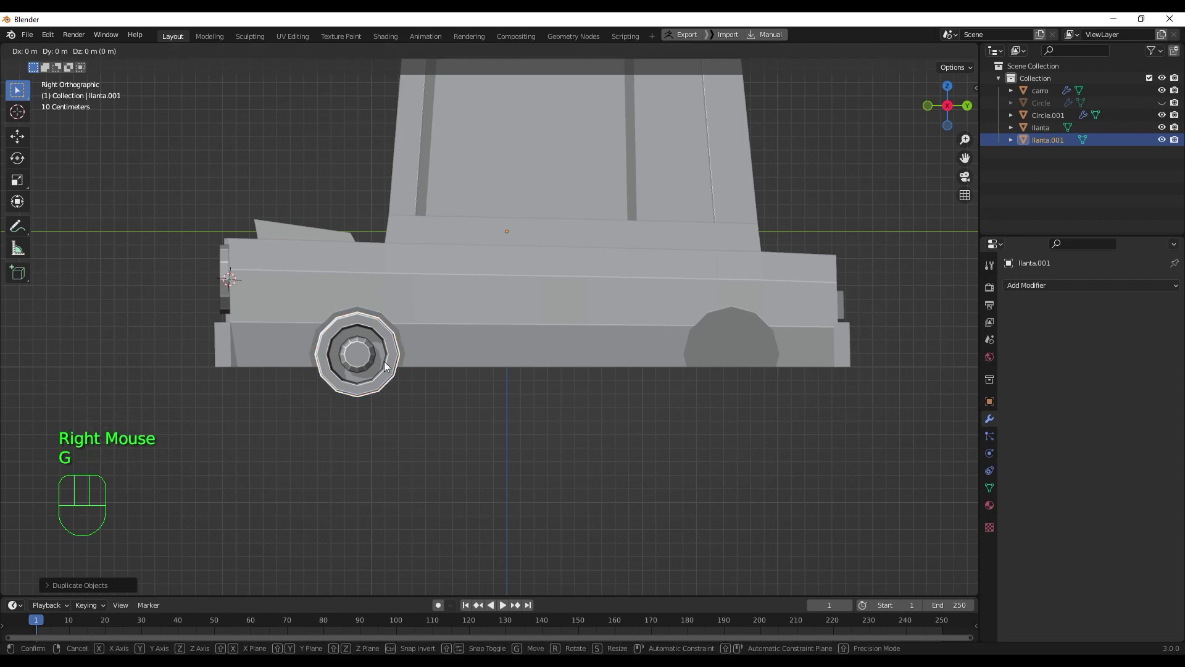
key("y")
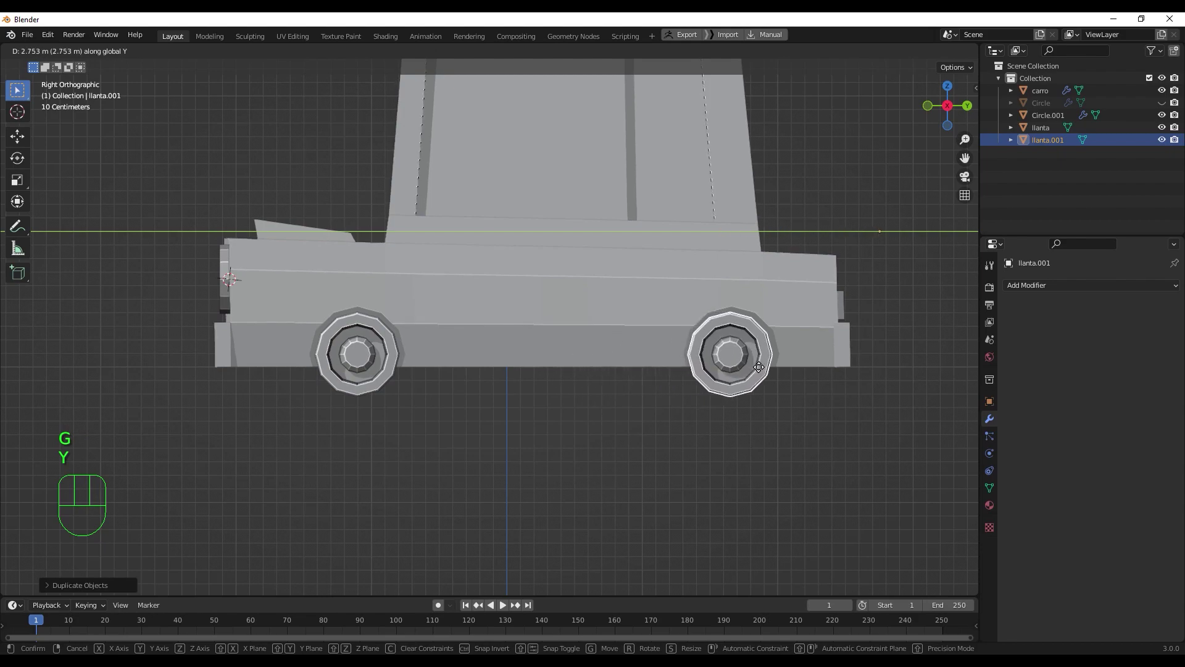
left_click(762, 366)
- Inspect the car in perspective and select both the front and rear wheels together
scroll("down", 3)
left_click_drag(447, 384, 561, 359)
scroll("down", 3)
left_click_drag(517, 337, 523, 336)
left_click_drag(559, 373, 473, 413)
scroll("down", 3)
left_click(445, 350)
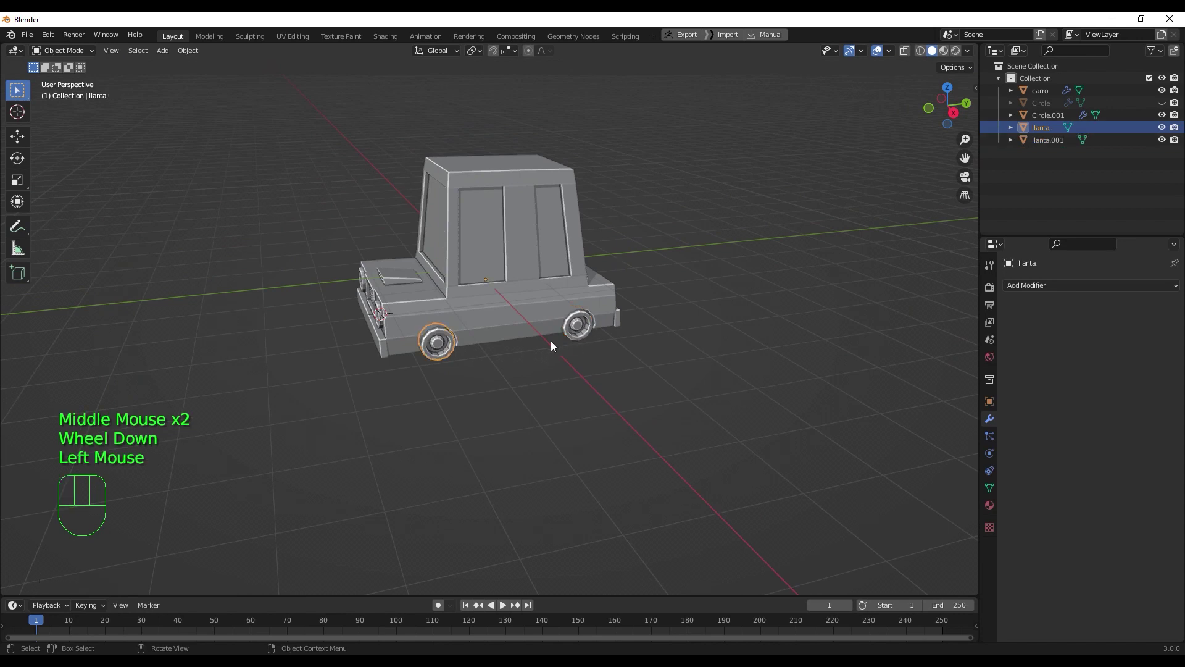
scroll("up", 3)
left_click_drag(405, 374, 403, 338)
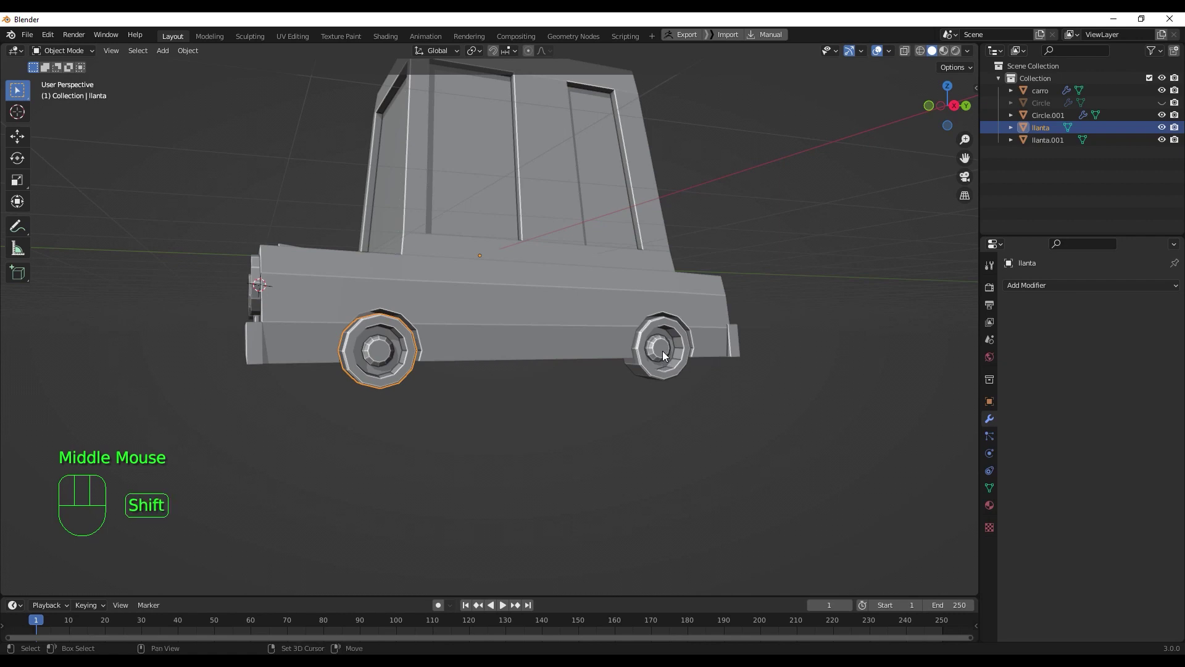
left_click(666, 354)
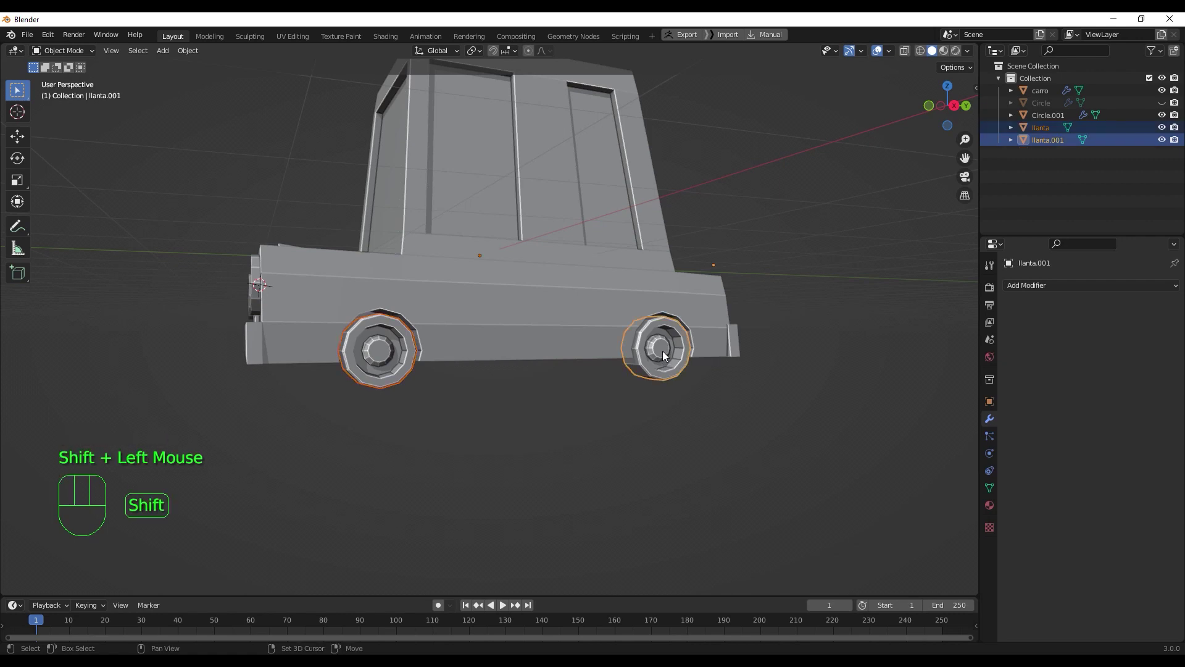
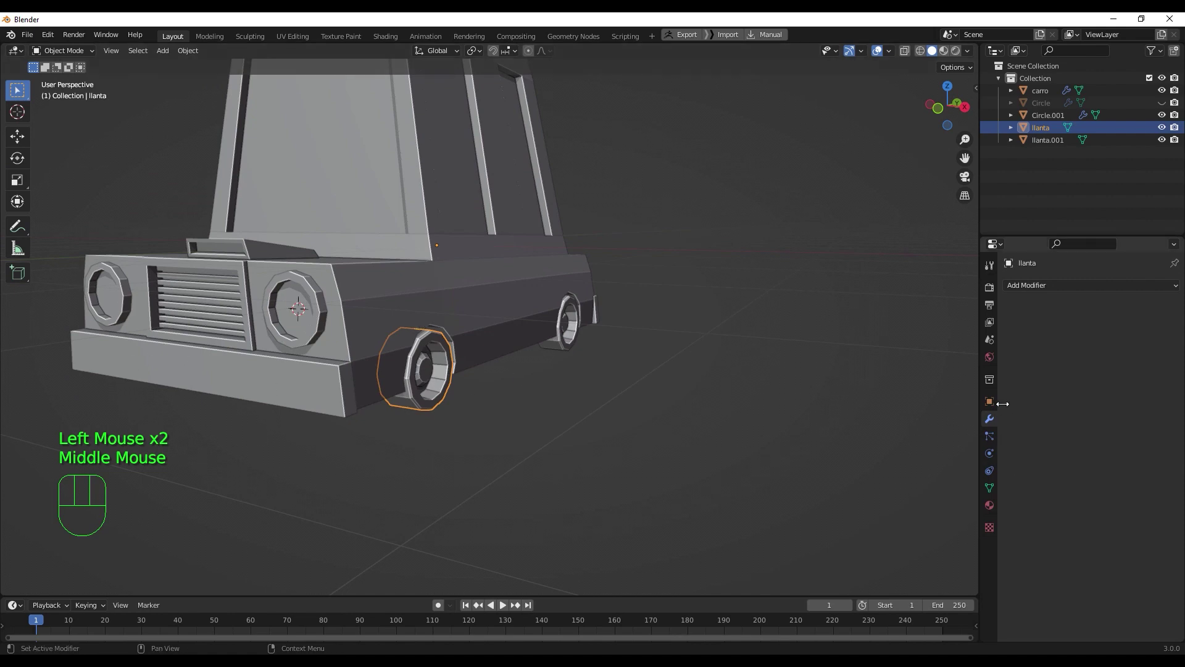
- Give the front wheel a Mirror modifier across carro and apply all its transforms
left_click_drag(1124, 289, 920, 332)
left_click_drag(1069, 284, 935, 437)
left_click_drag(377, 408, 419, 375)
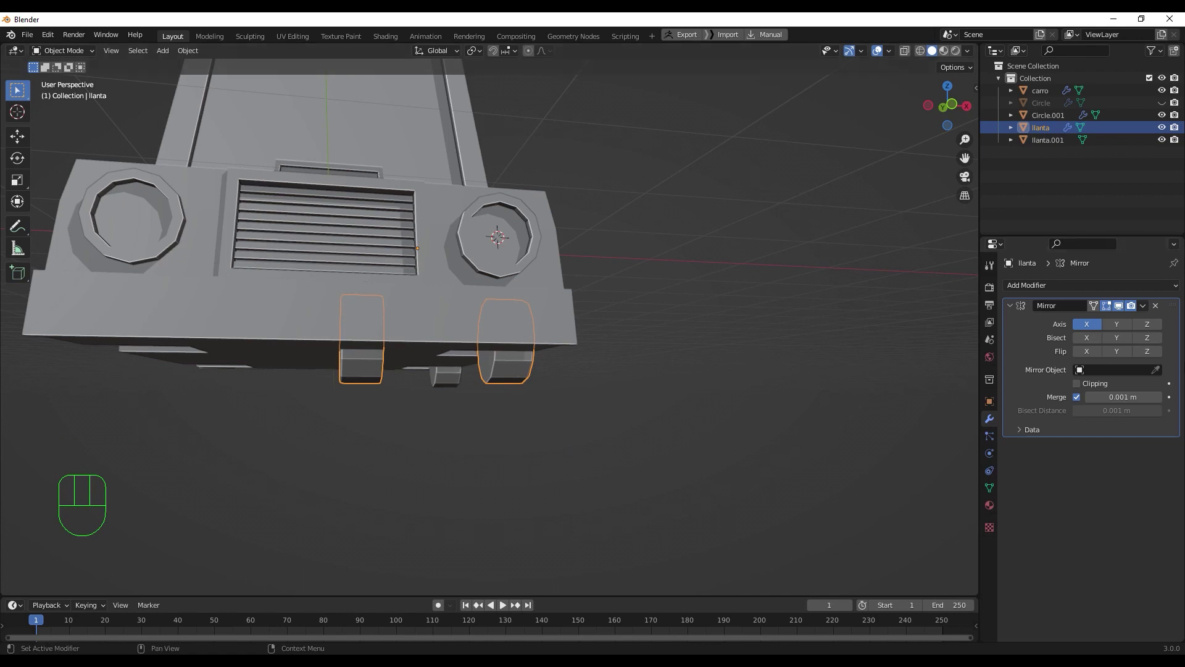
left_click(1163, 371)
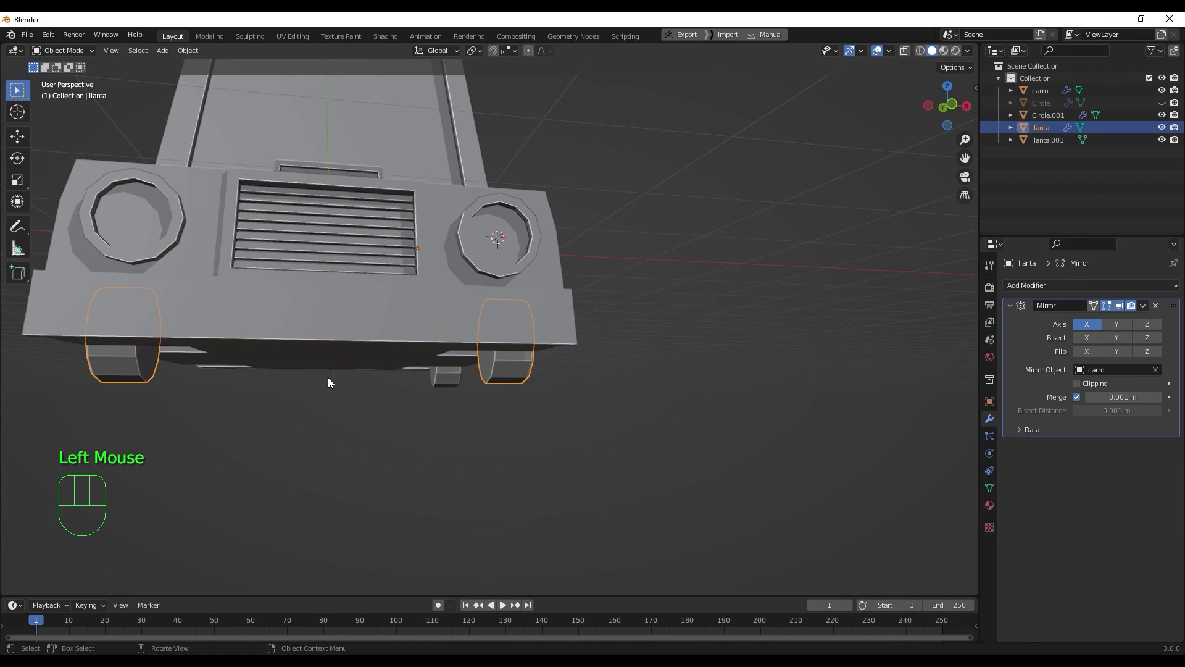
left_click_drag(347, 390, 412, 386)
left_click_drag(404, 388, 297, 391)
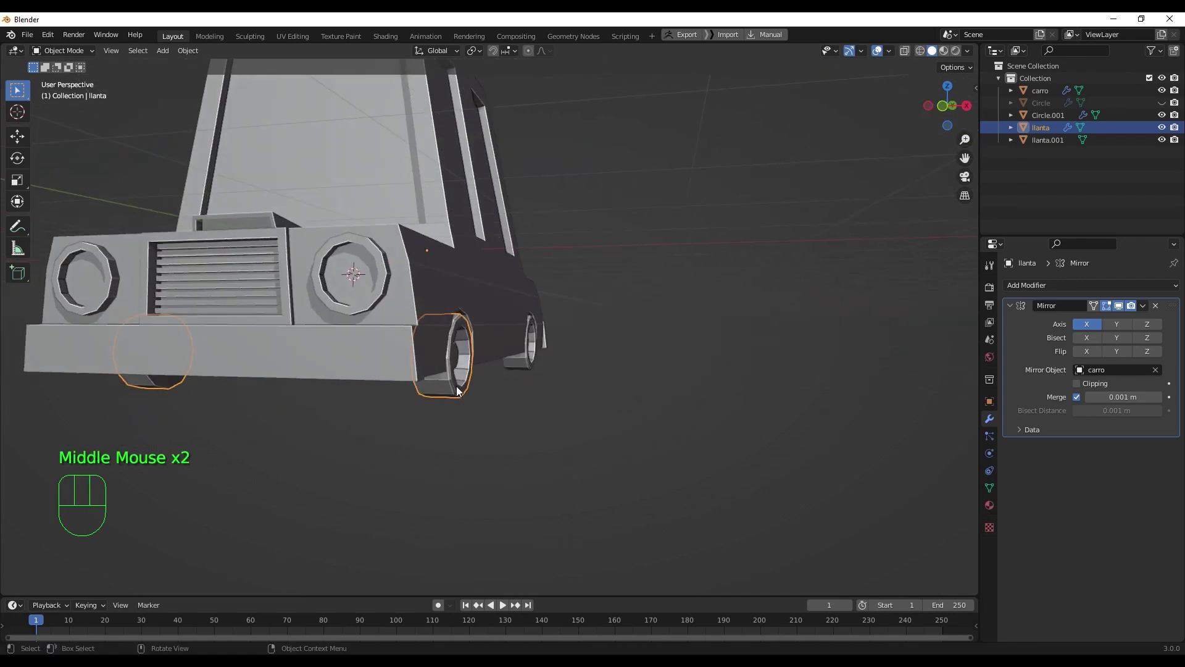
left_click(460, 389)
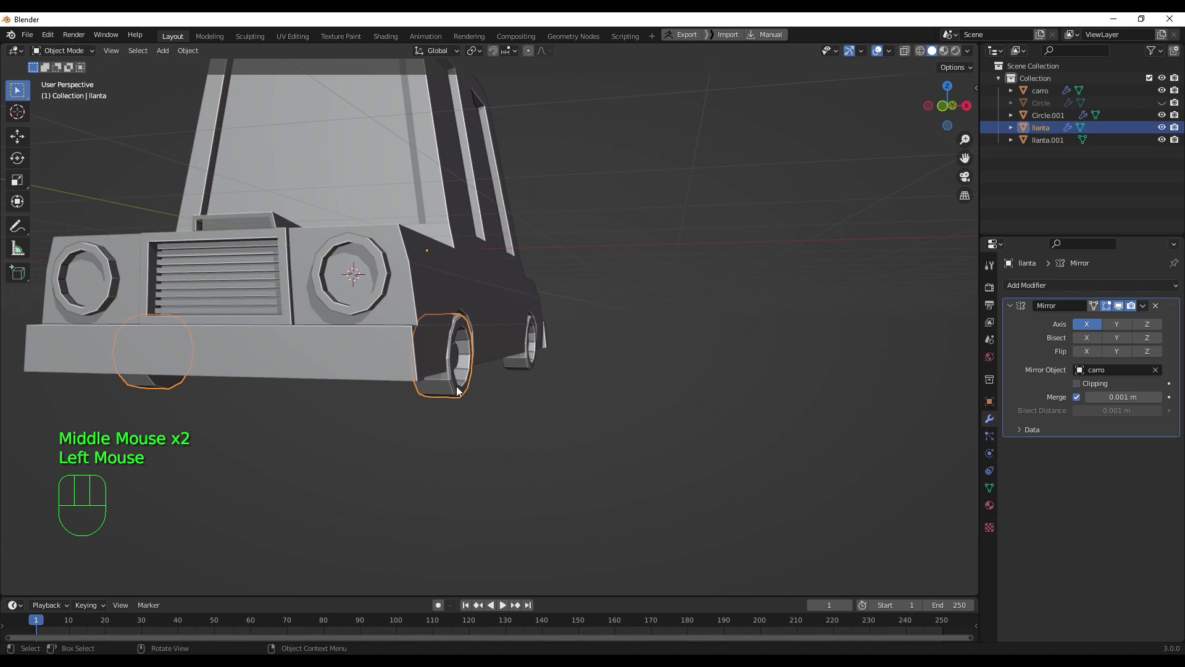
key("ctrl+a")
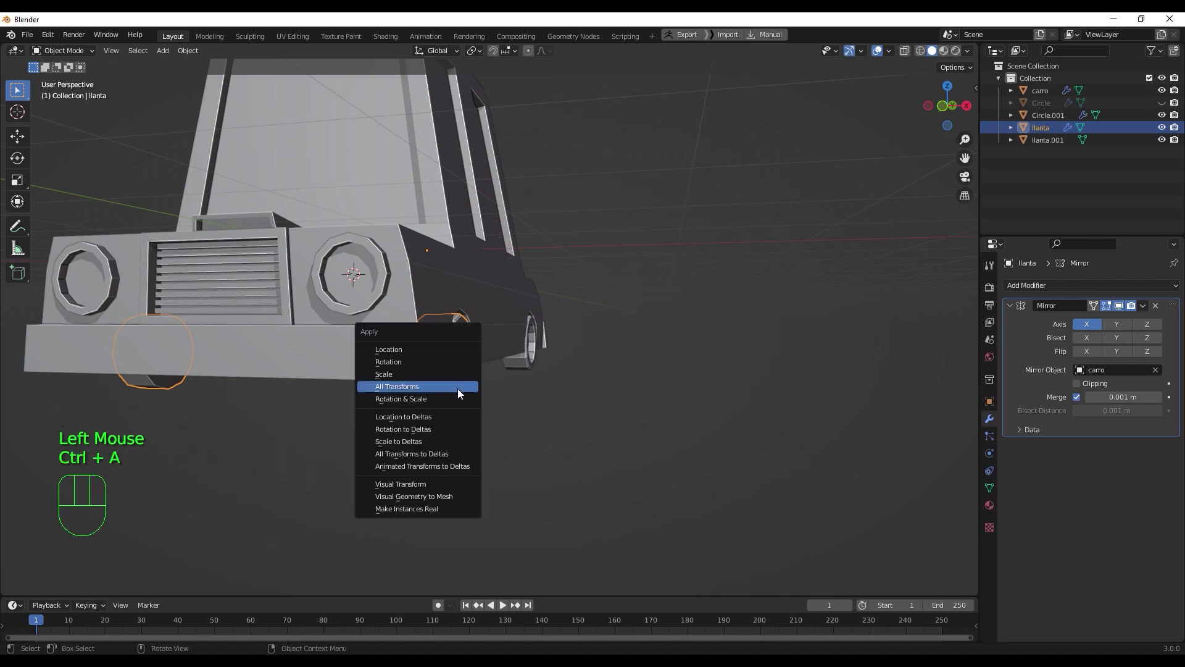
scroll("down", 3)
left_click_drag(493, 418, 393, 426)
scroll("up", 3)
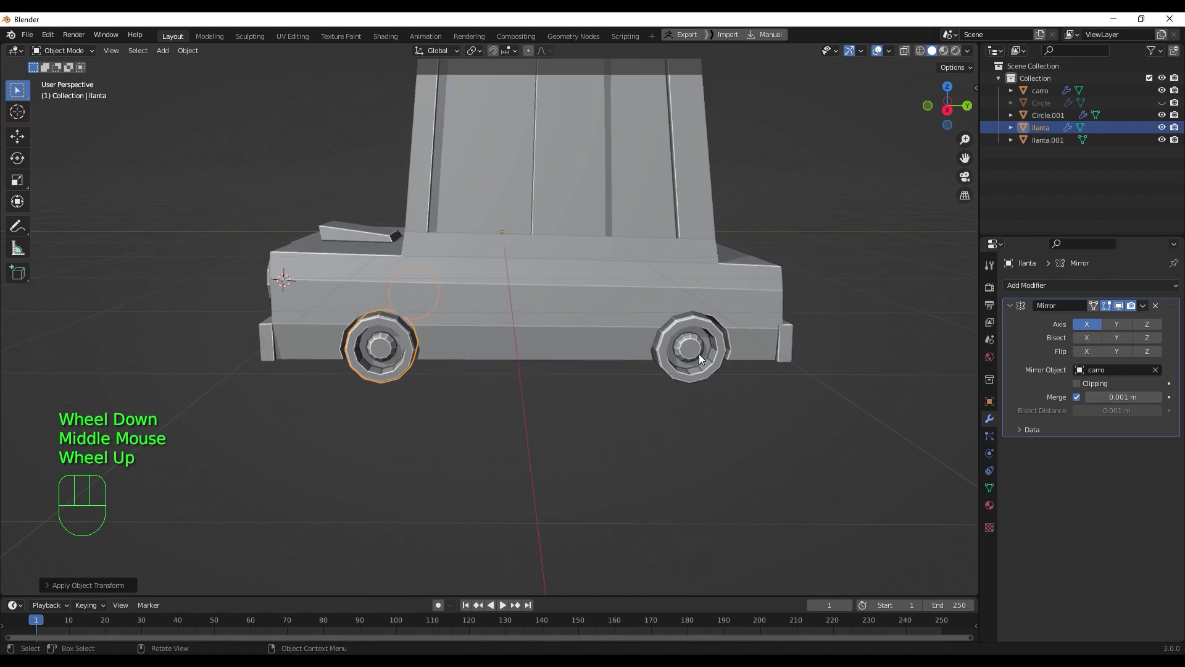
- Give the rear wheel a Mirror modifier, apply all its transforms, and reselect the front wheel
left_click(706, 357)
left_click_drag(718, 389, 760, 364)
left_click_drag(1123, 287, 980, 428)
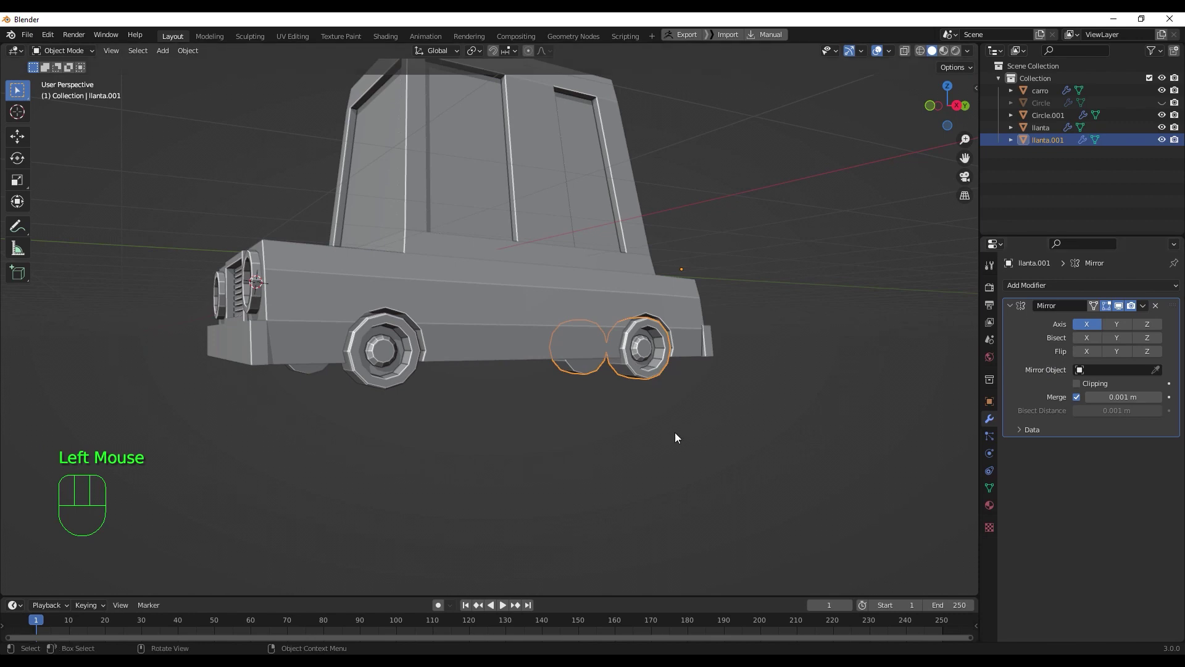
left_click_drag(700, 411, 753, 395)
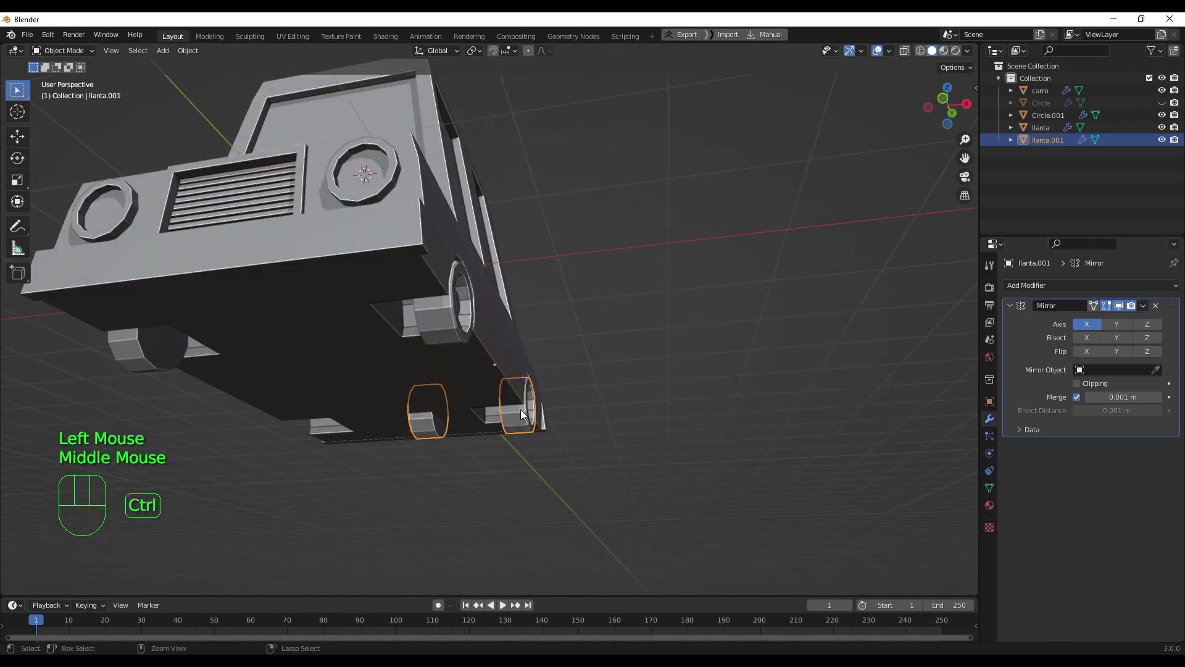
key("ctrl+a")
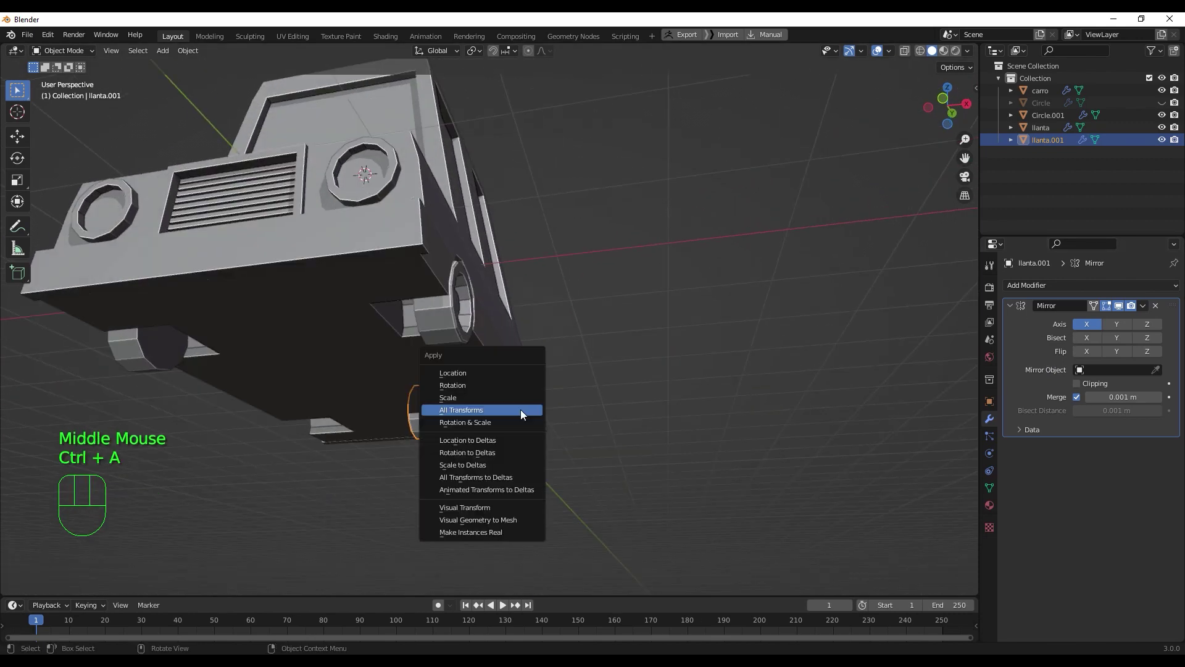
left_click_drag(587, 424, 522, 441)
scroll("down", 3)
left_click(675, 403)
left_click(413, 360)
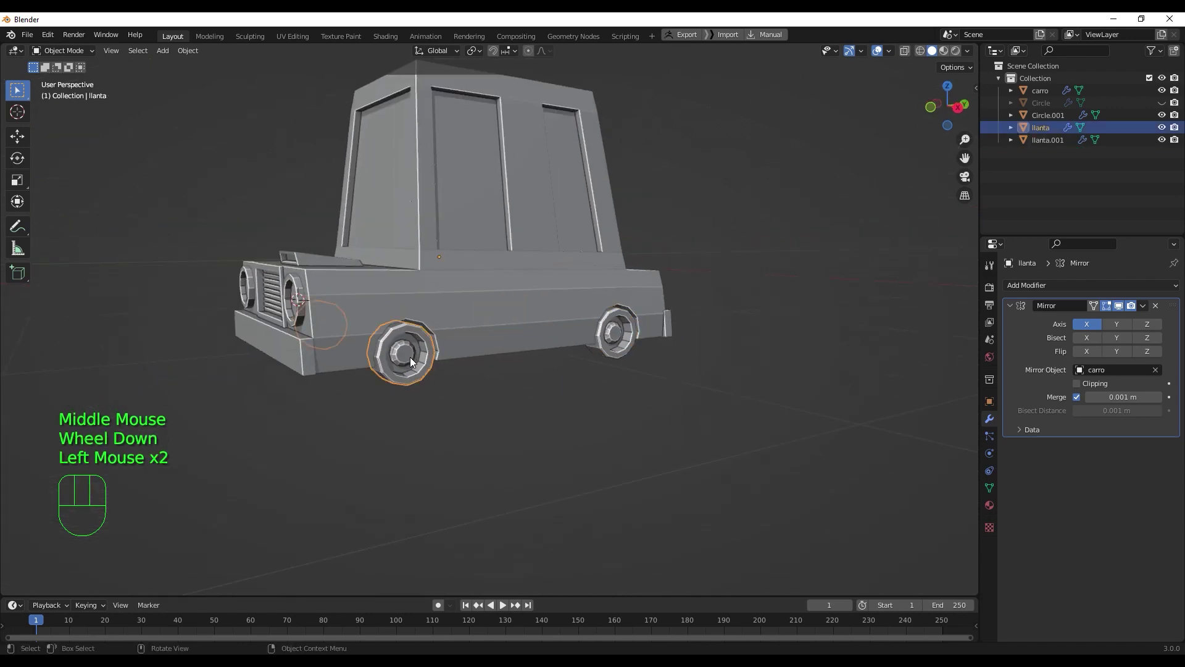
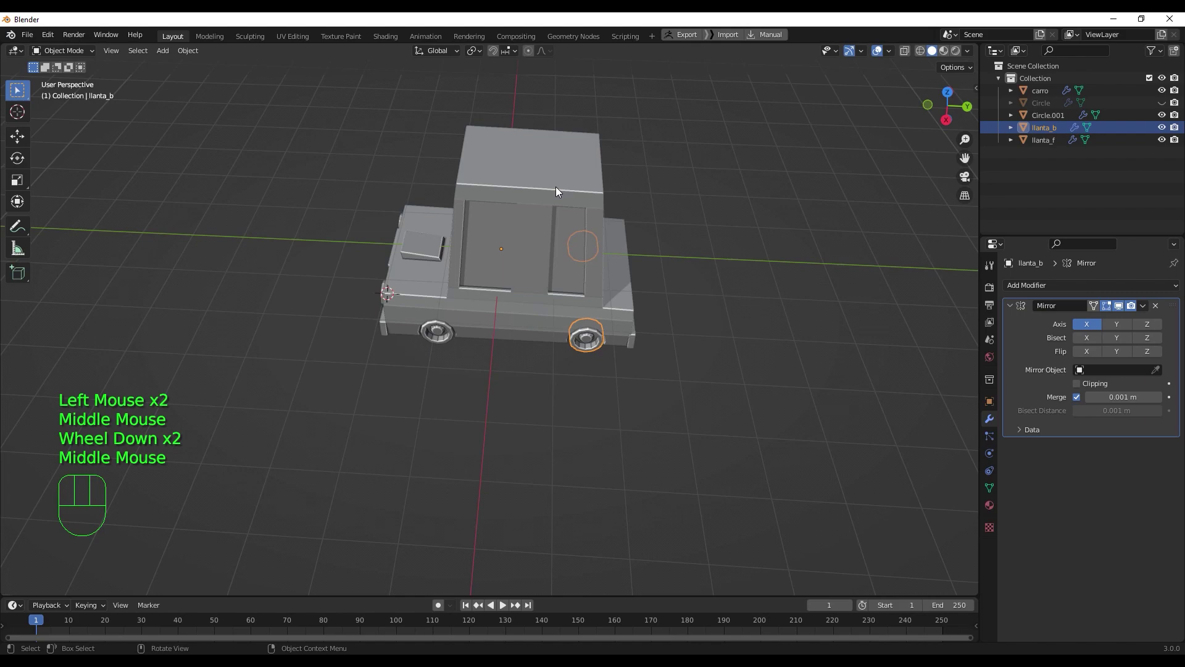
- Select the car body in front view with X-ray on and face selection active for editing
left_click_drag(568, 195, 702, 172)
scroll("up", 3)
left_click_drag(556, 317, 510, 282)
left_click(472, 181)
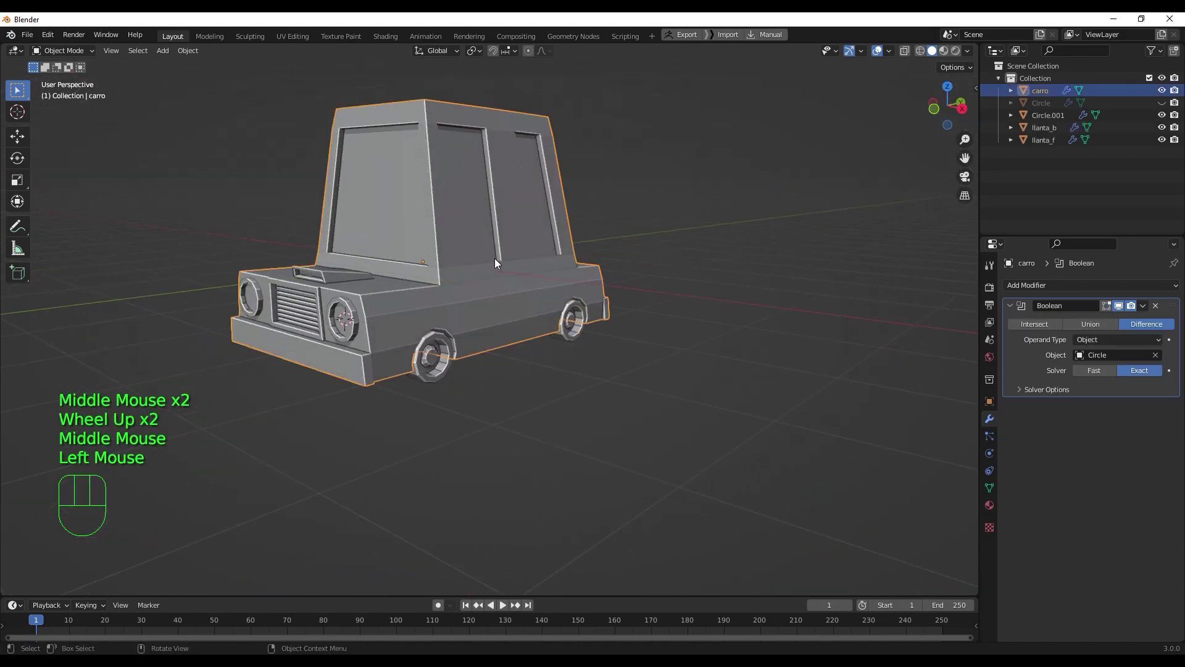
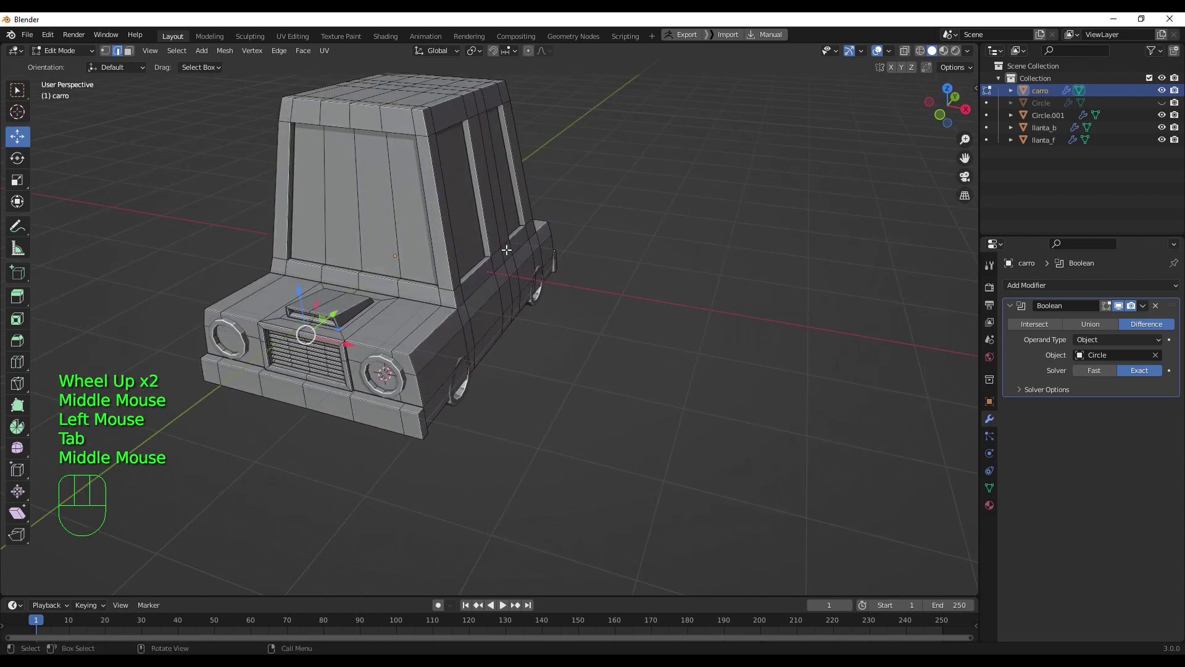
key("KP_1")
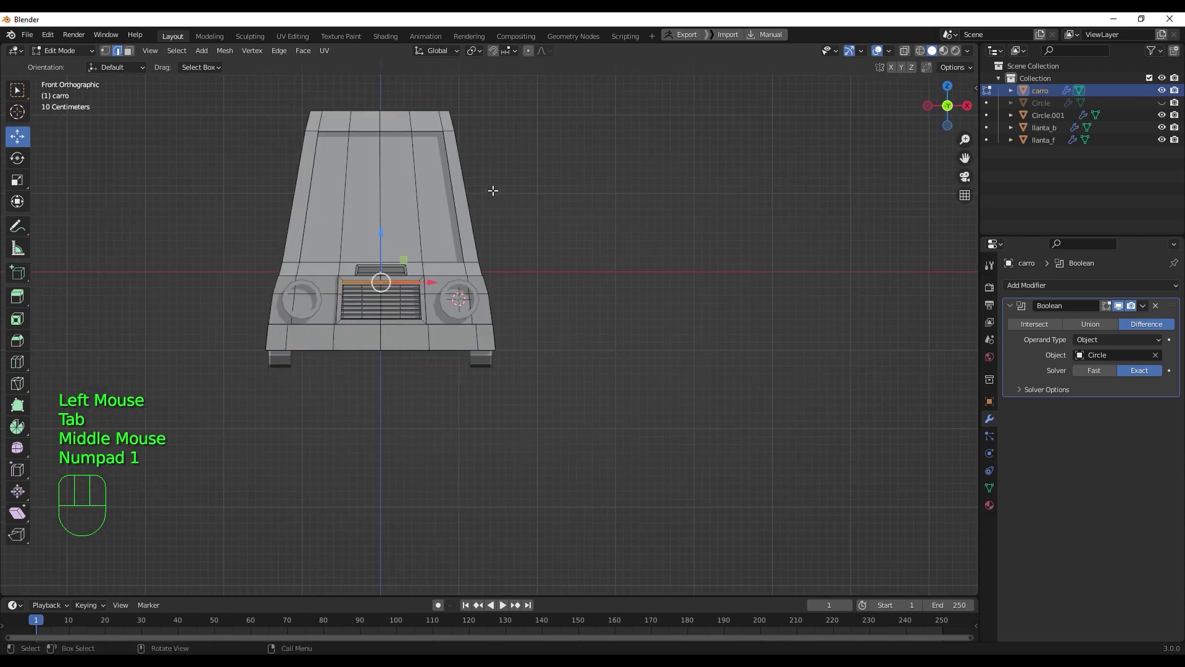
key("q")
key("1")
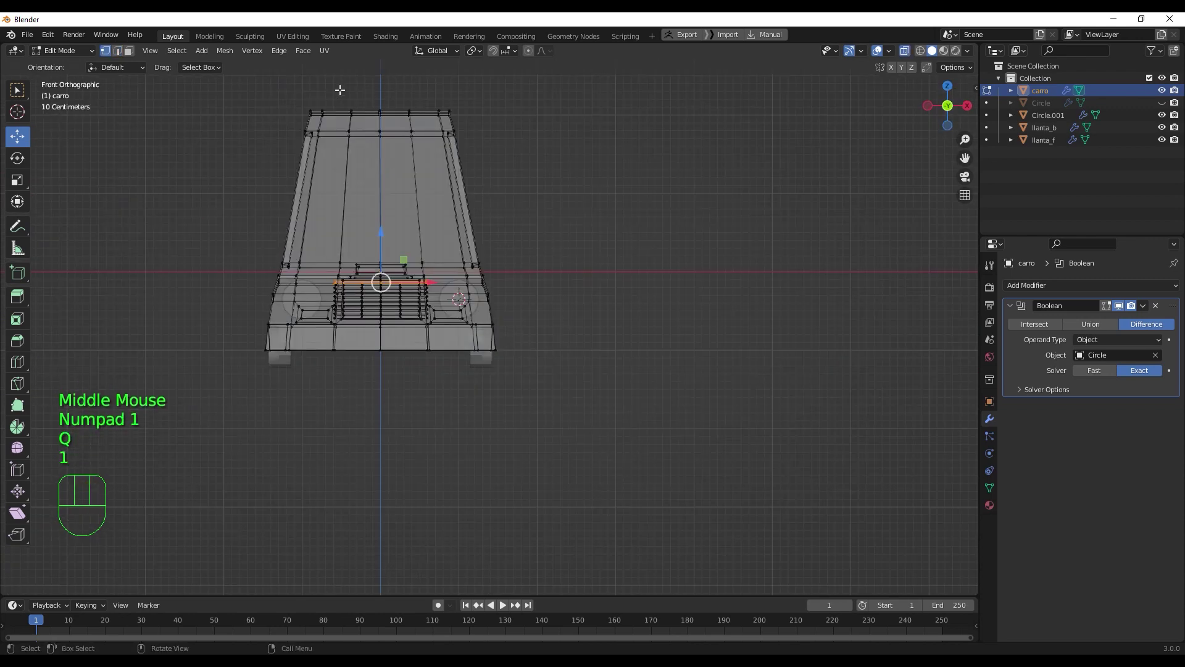
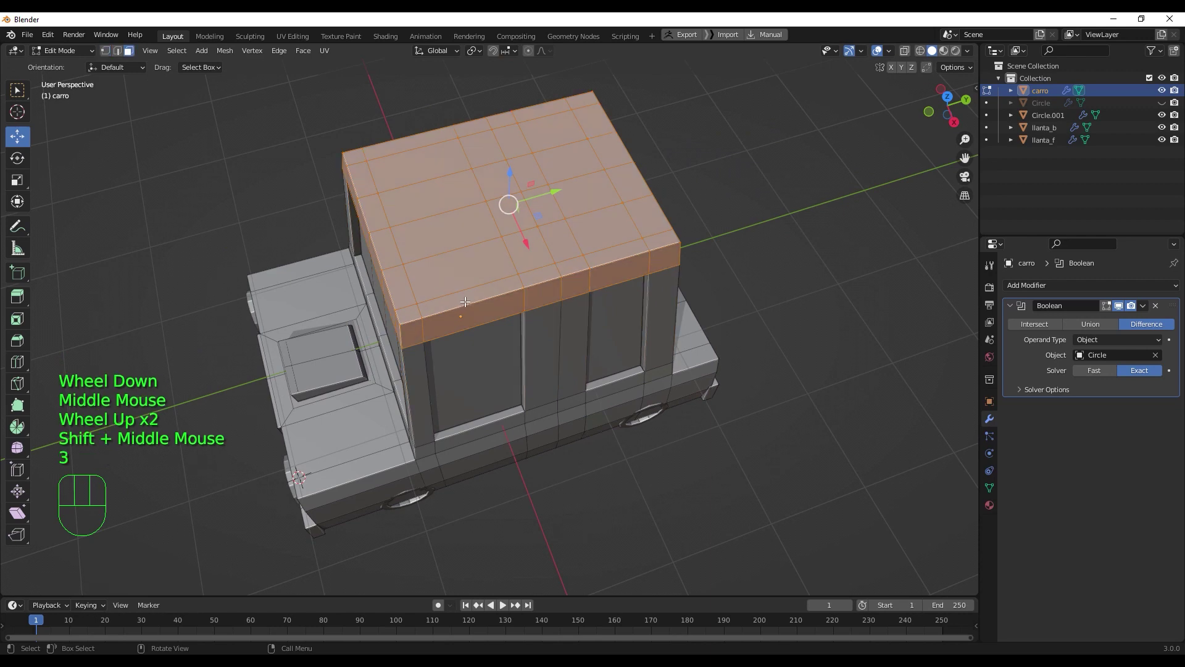
- Select a strip of four roof-edge faces and view the roof from above to shape the rail
left_click(481, 289)
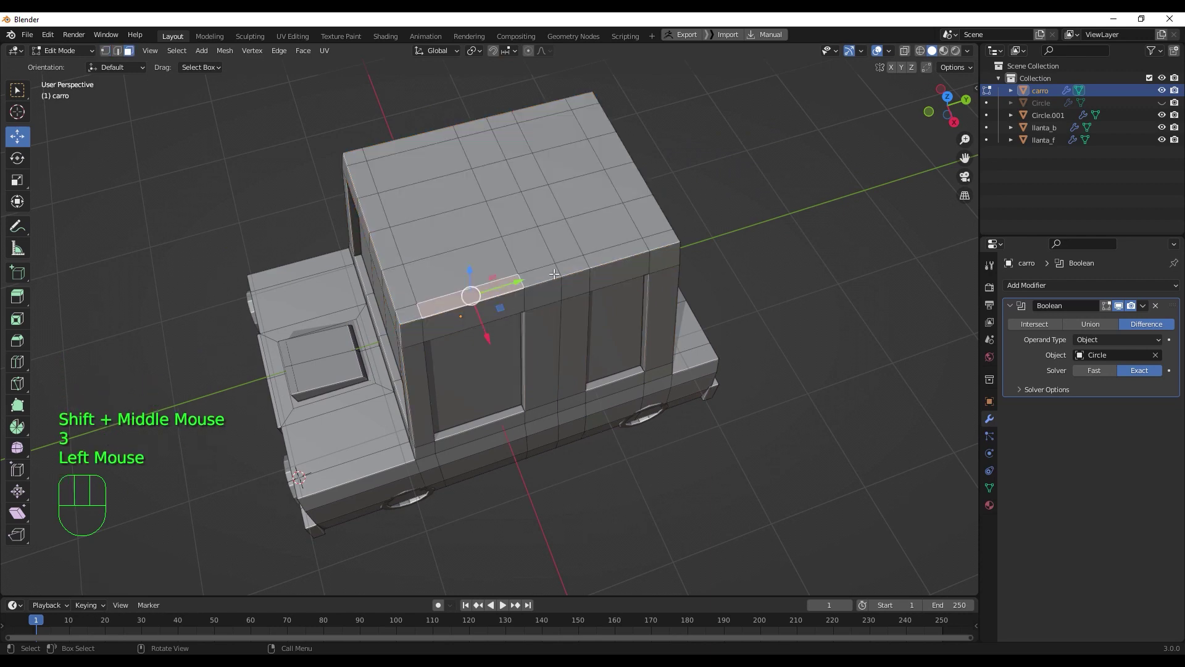
left_click(545, 270)
left_click(575, 266)
left_click(616, 250)
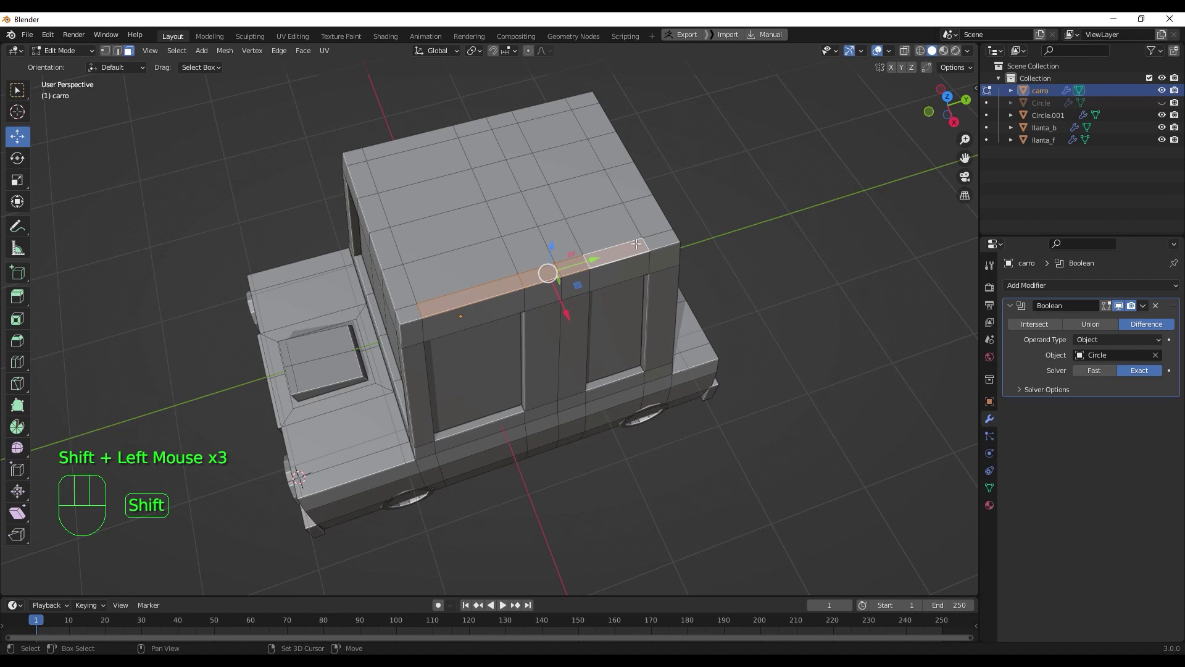
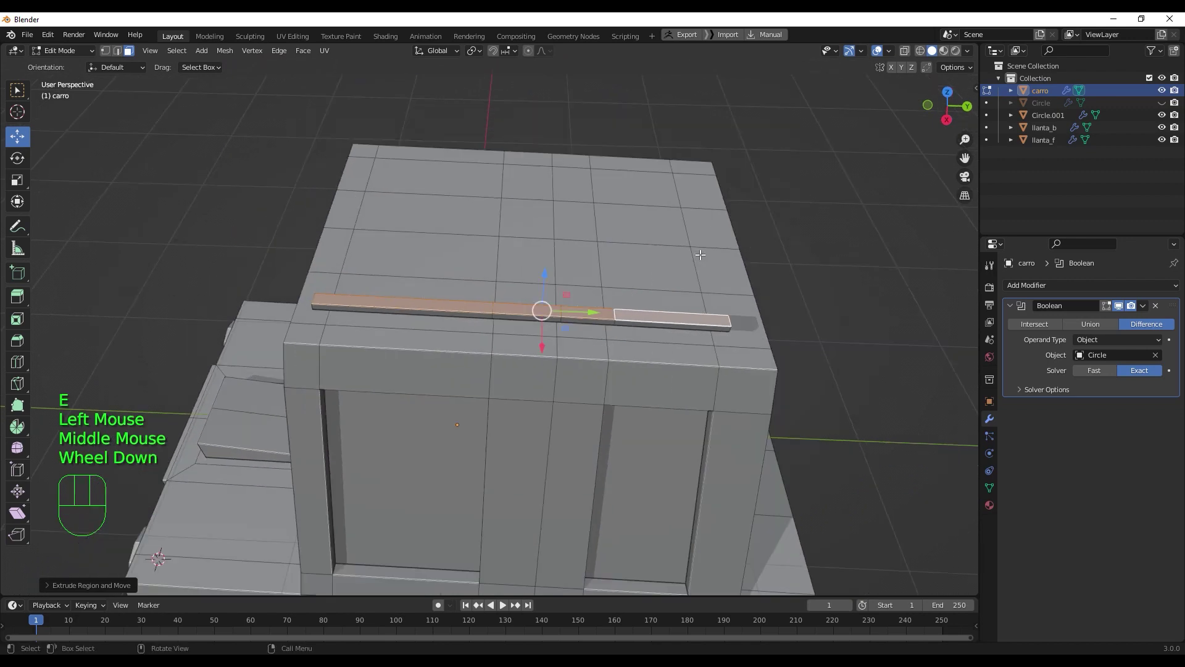
key("KP_7")
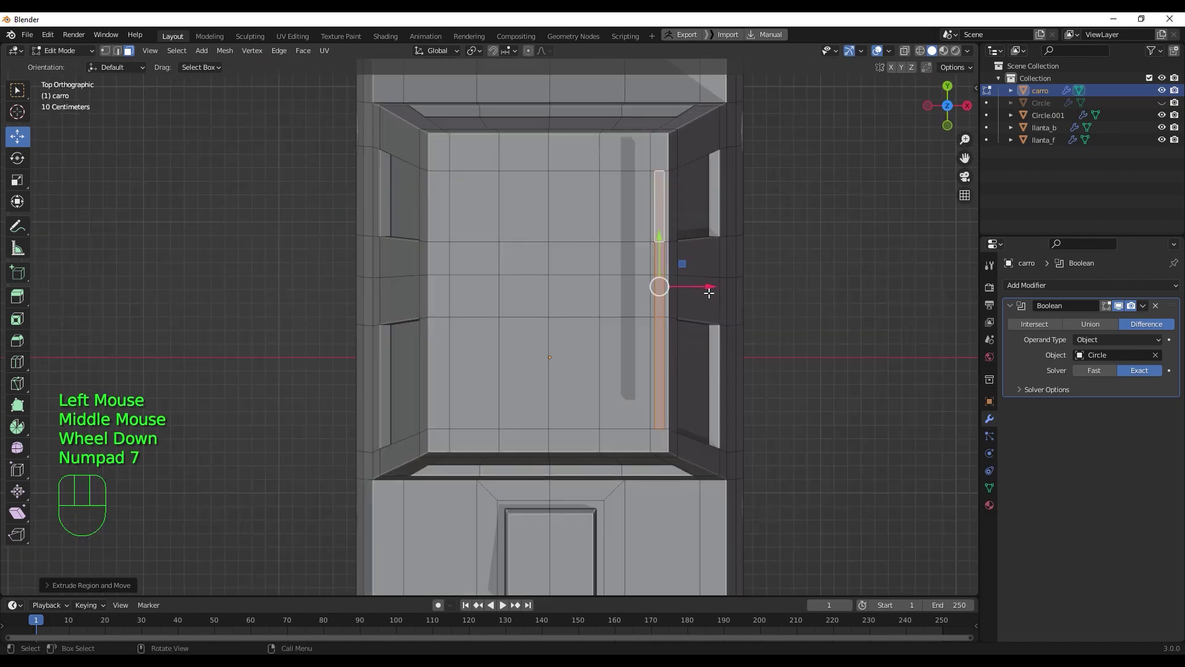
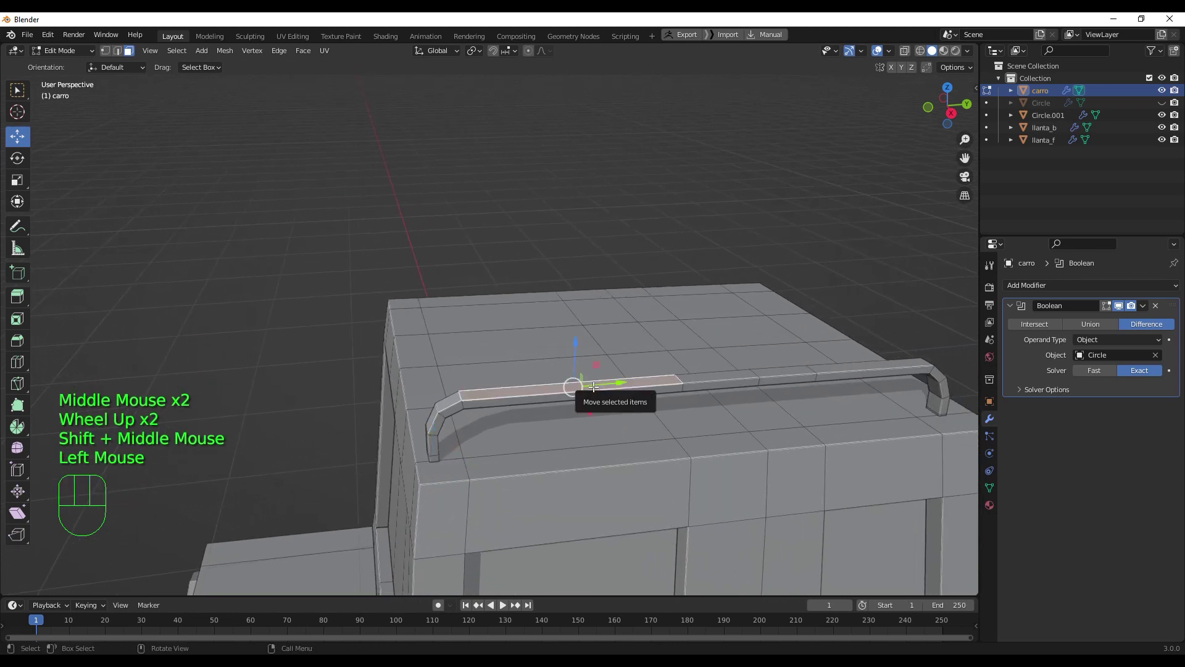
- Select part of the roof rail and resize it along the car's length
key("l")
left_click_drag(675, 383, 645, 362)
left_click(695, 364)
key("s")
key("y")
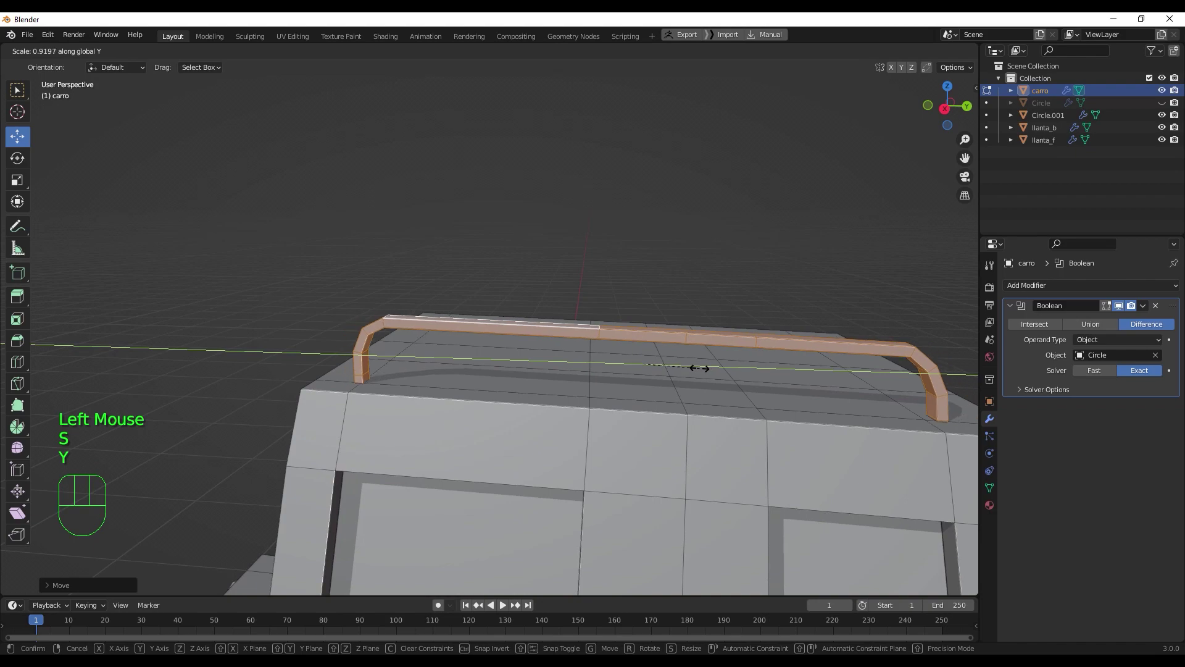
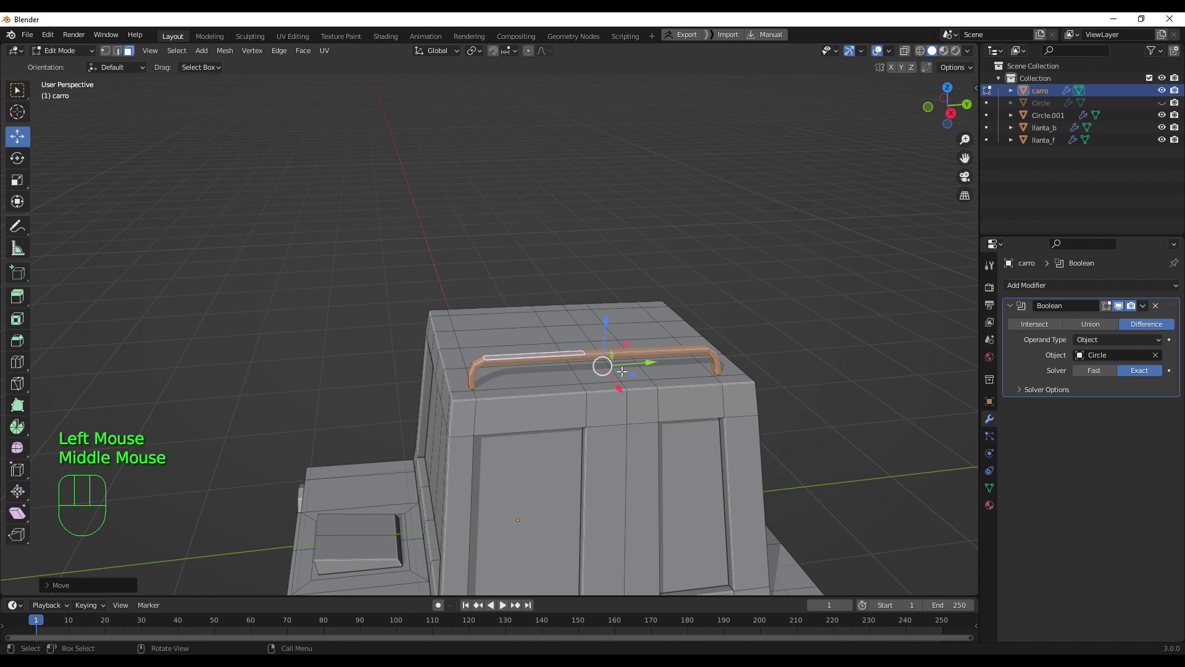
key("KP_7")
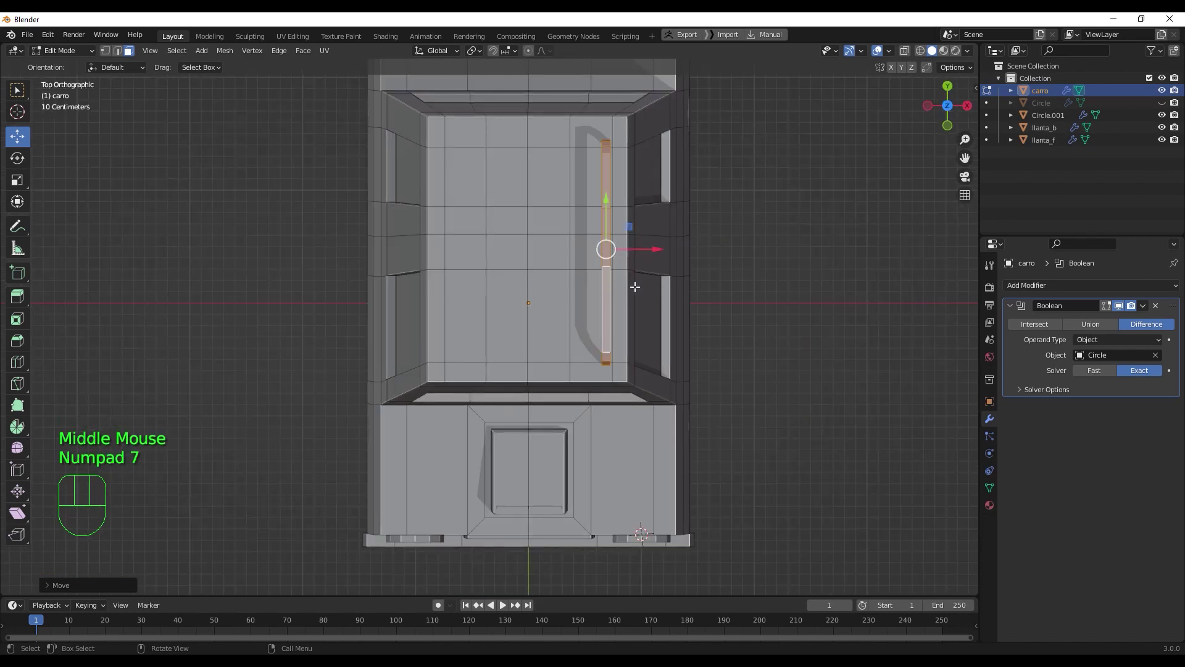
- Duplicate the roof rail in place for the opposite side and inspect the car's back
key("shift+d")
right_click(562, 291)
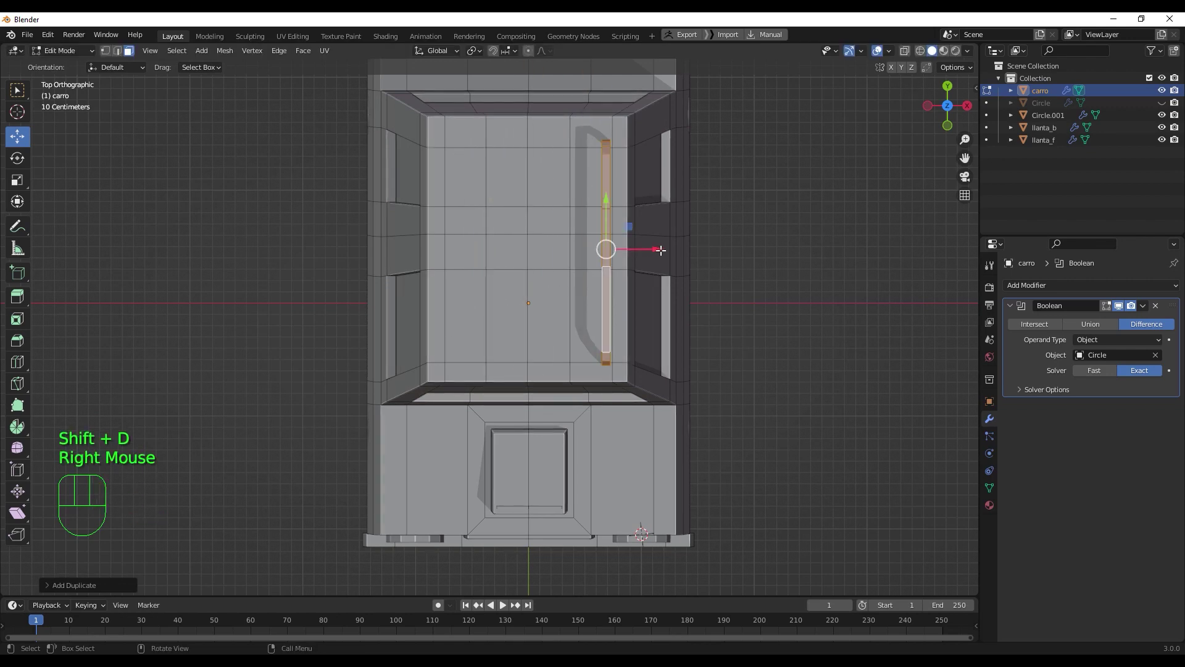
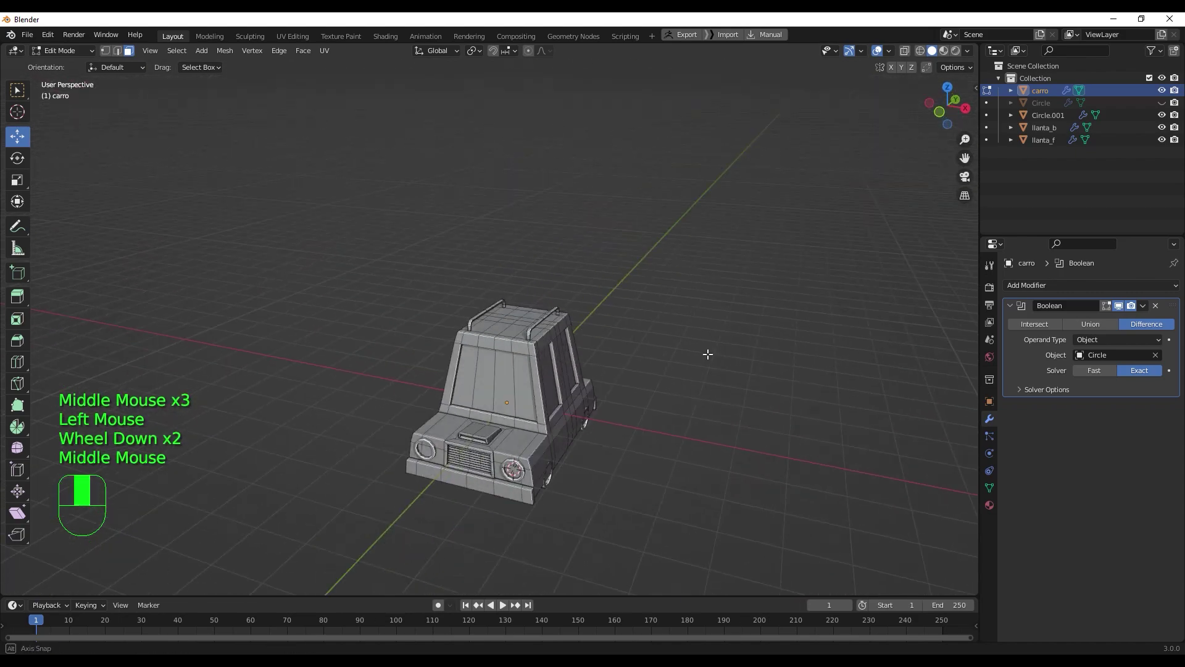
scroll("up", 3)
left_click_drag(656, 418, 500, 356)
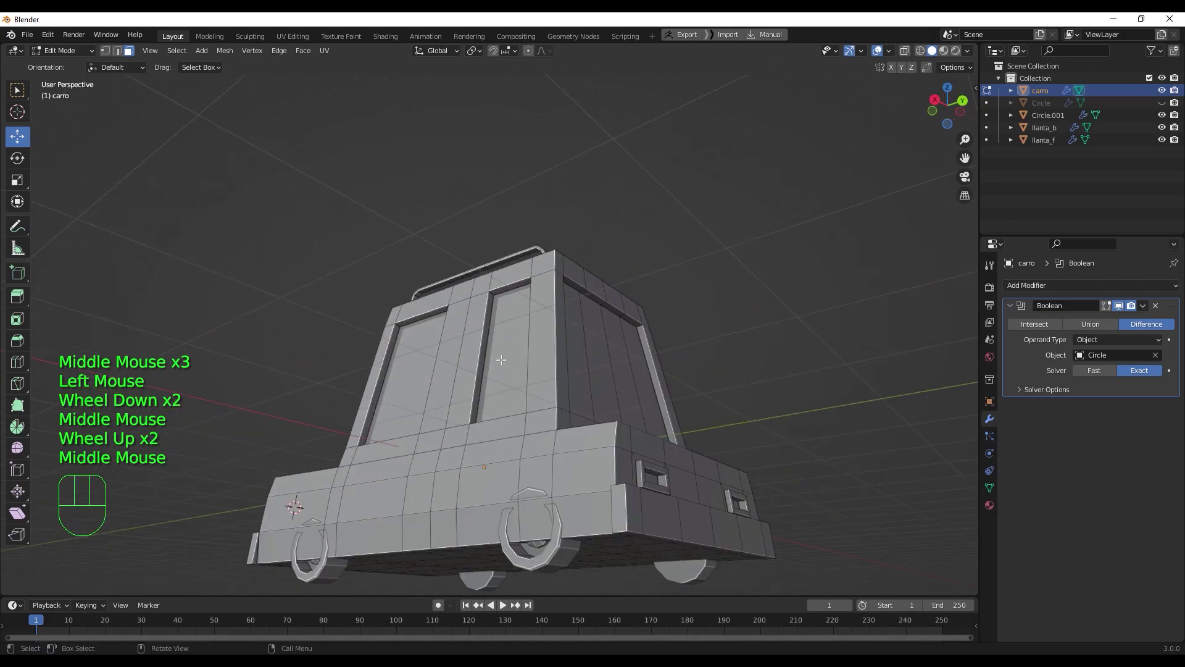
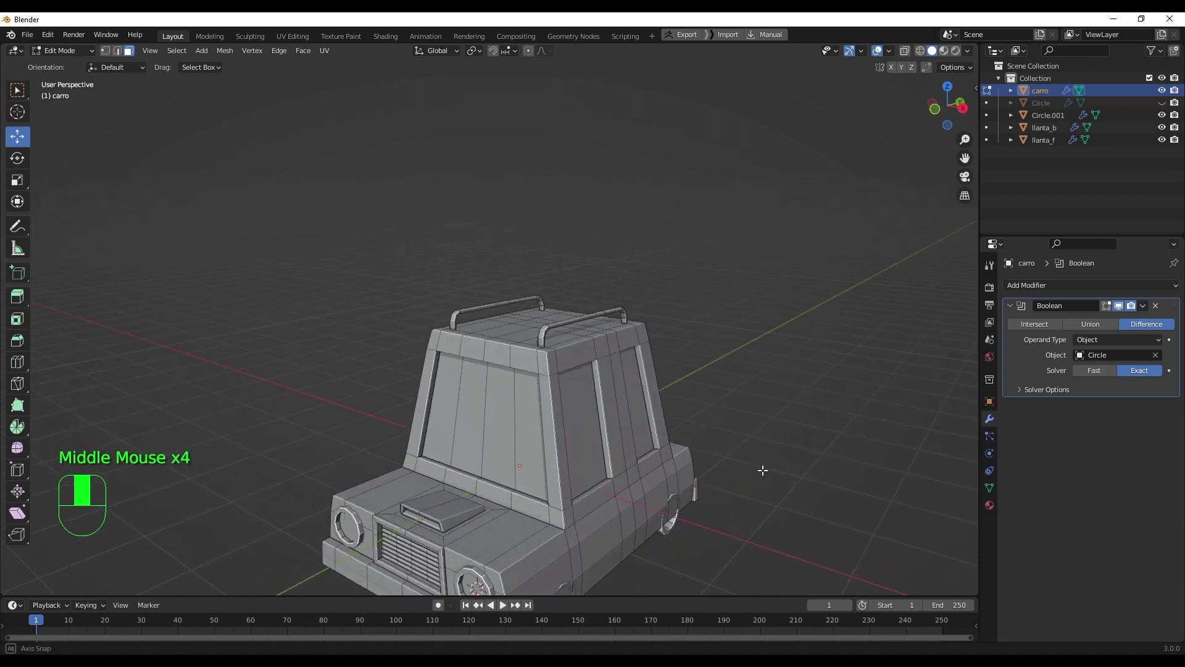
- Return carro to Object Mode and apply the Boolean cut to the car body
key("Tab")
scroll("down", 3)
scroll("down", 3)
left_click_drag(662, 473, 637, 458)
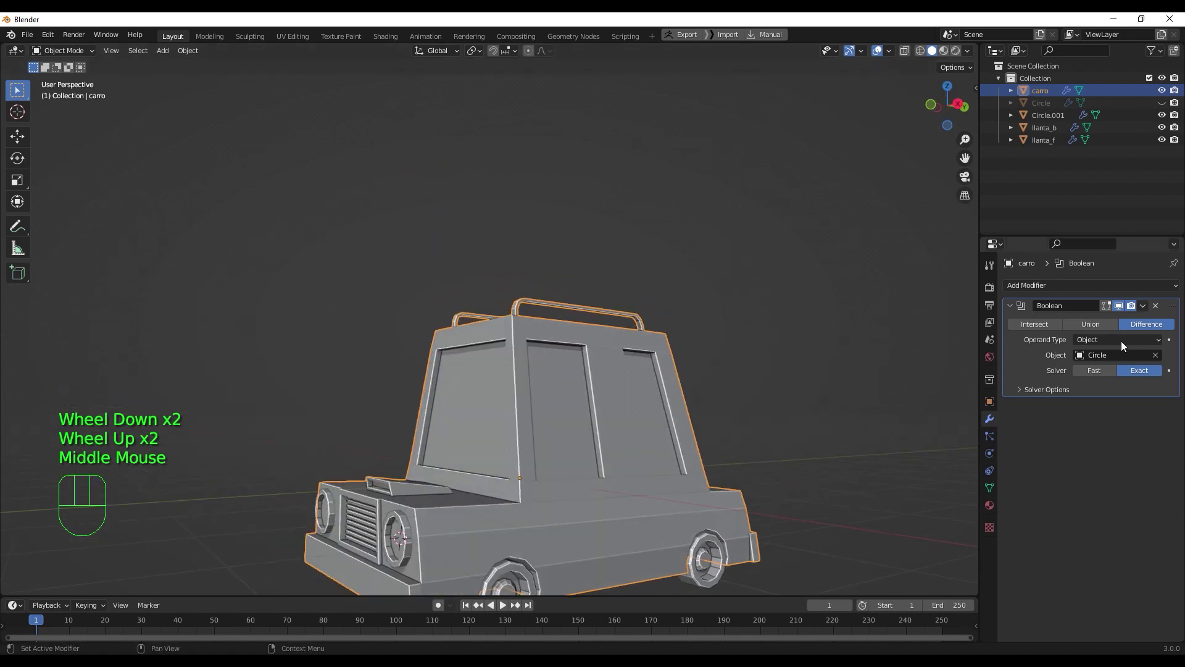
left_click_drag(1148, 307, 1120, 319)
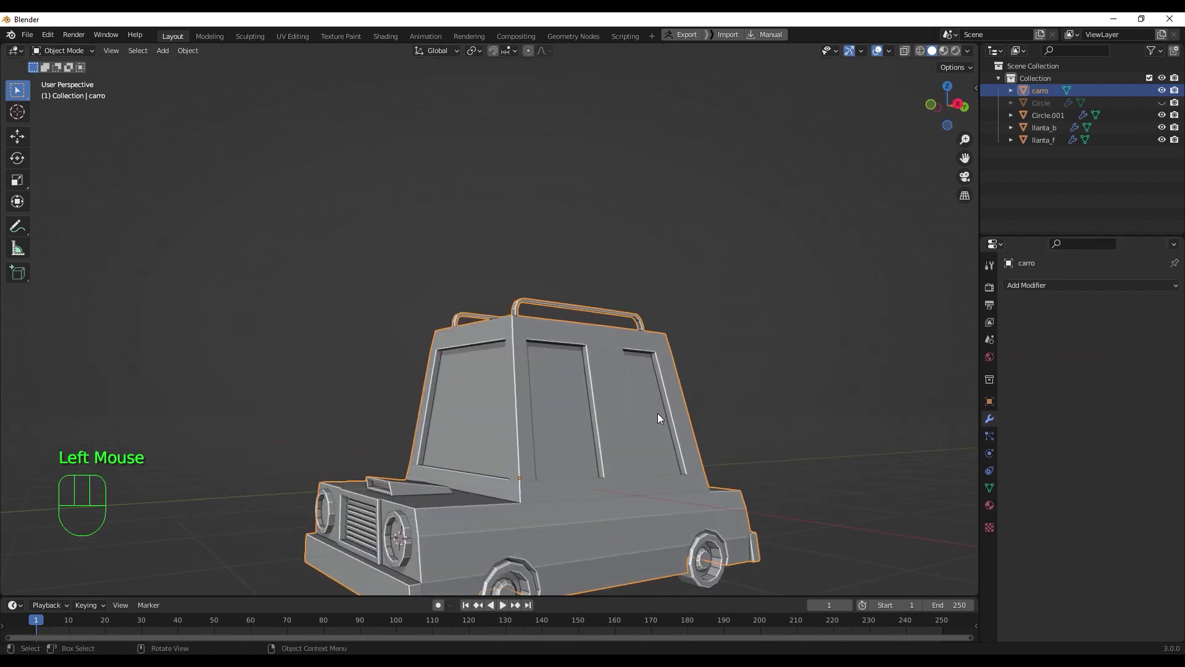
scroll("down", 3)
left_click_drag(682, 464, 677, 445)
left_click(718, 417)
- Inspect the car, toggle edit mode briefly, and adjust options in the Properties panel
scroll("up", 3)
scroll("down", 3)
left_click_drag(570, 501, 585, 532)
left_click(579, 466)
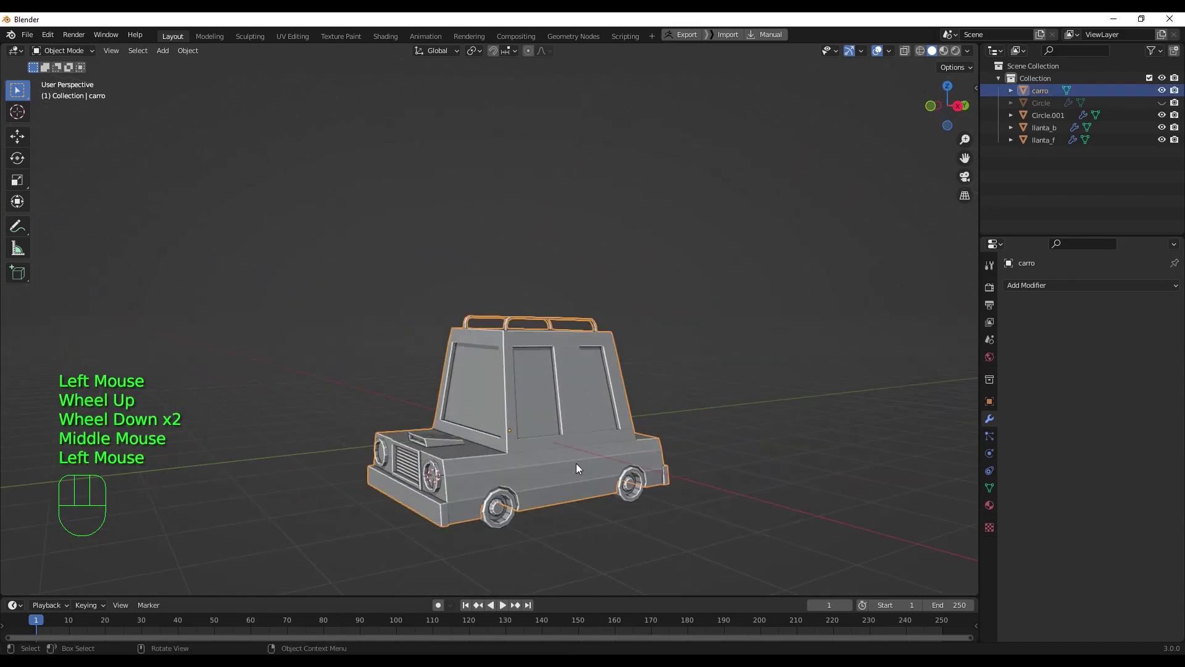
key("Tab")
key("Tab")
scroll("up", 3)
scroll("down", 3)
scroll("down", 3)
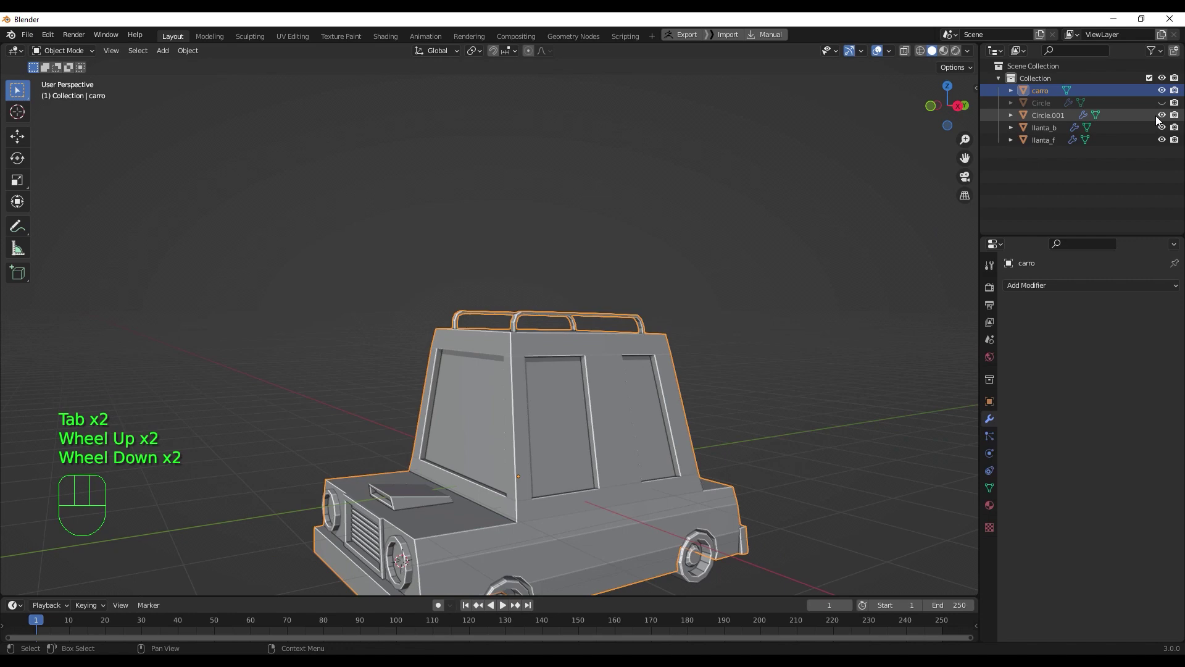
left_click(1165, 119)
left_click(1165, 119)
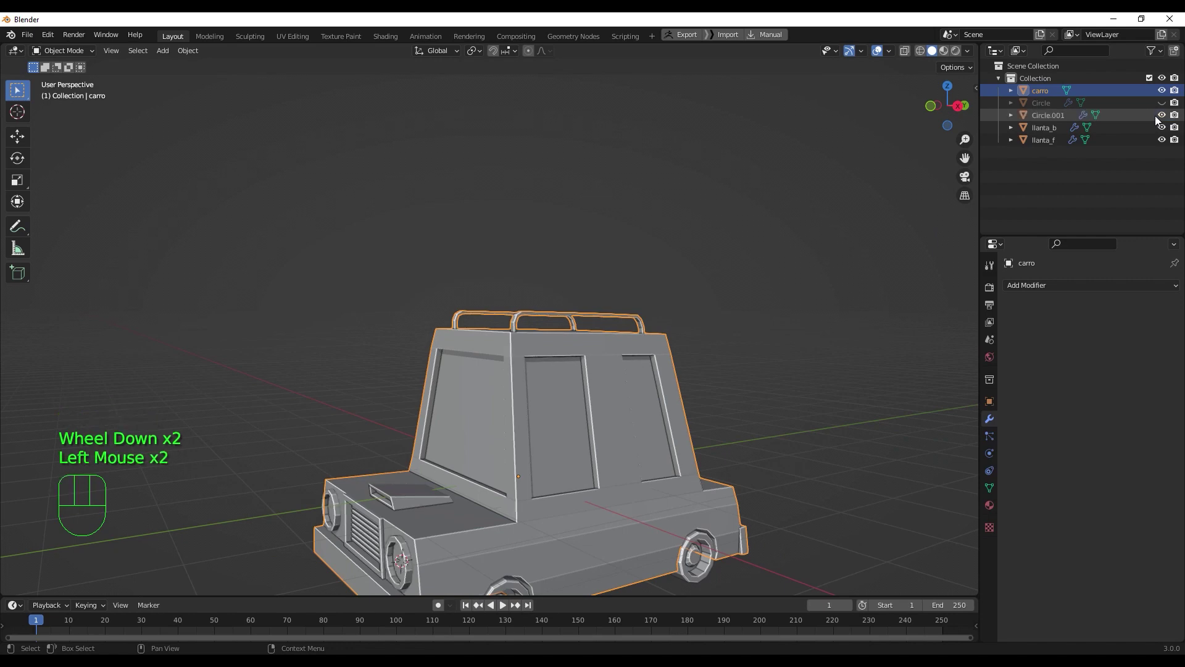
- Orbit to the car's front and select objects there after saving the project as carro.blend
left_click_drag(653, 300, 749, 305)
left_click_drag(631, 360, 522, 371)
scroll("down", 3)
left_click_drag(548, 387, 554, 239)
scroll("up", 3)
left_click_drag(579, 307, 610, 318)
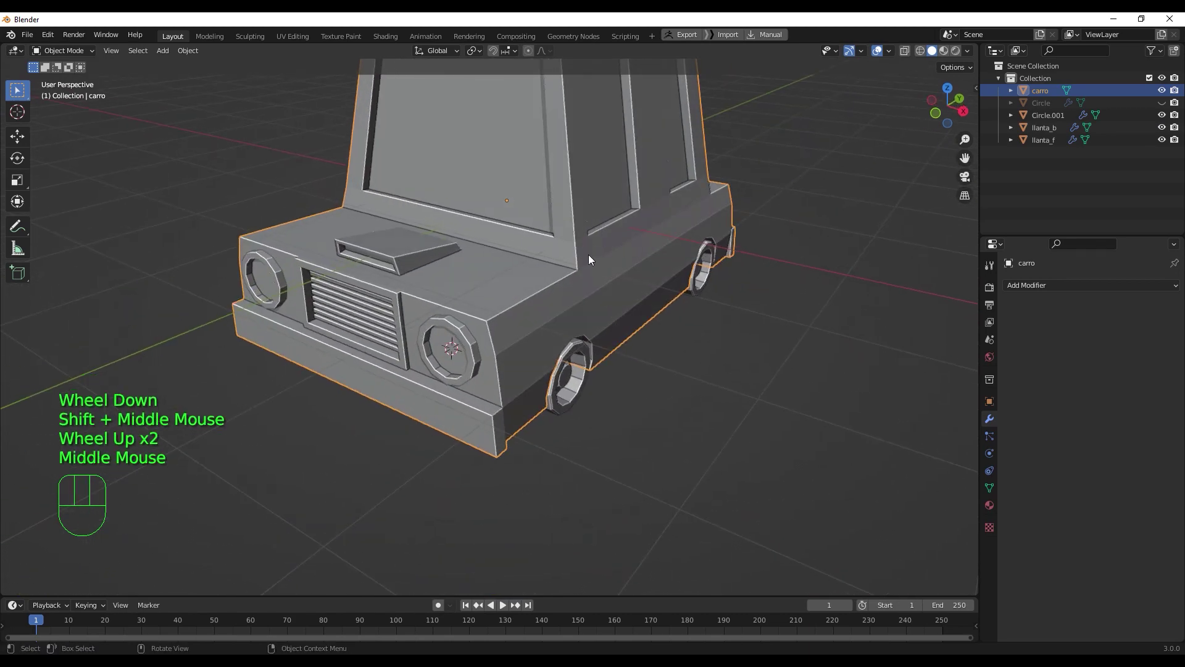
scroll("down", 3)
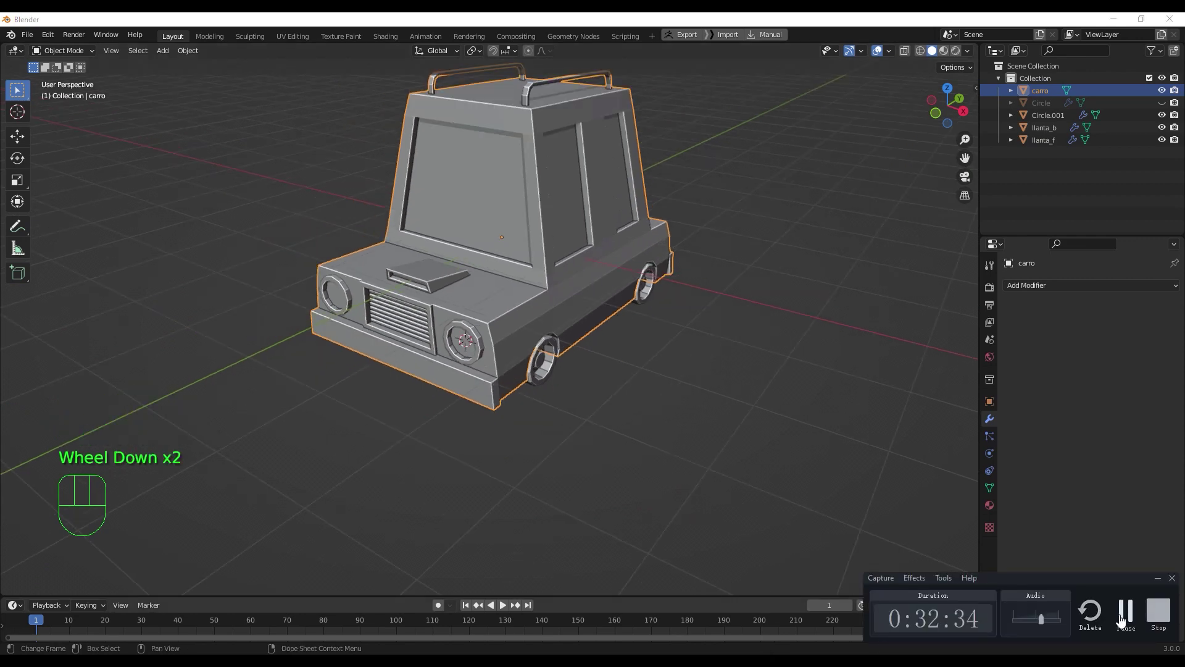
scroll("up", 3)
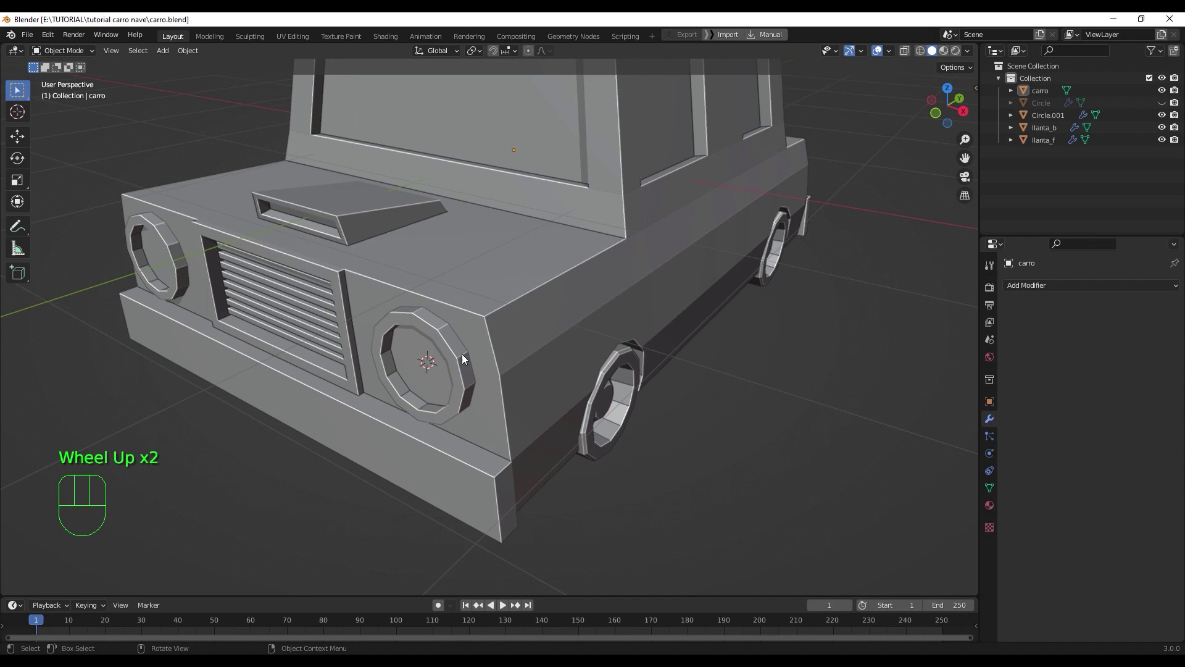
scroll("down", 3)
left_click(500, 314)
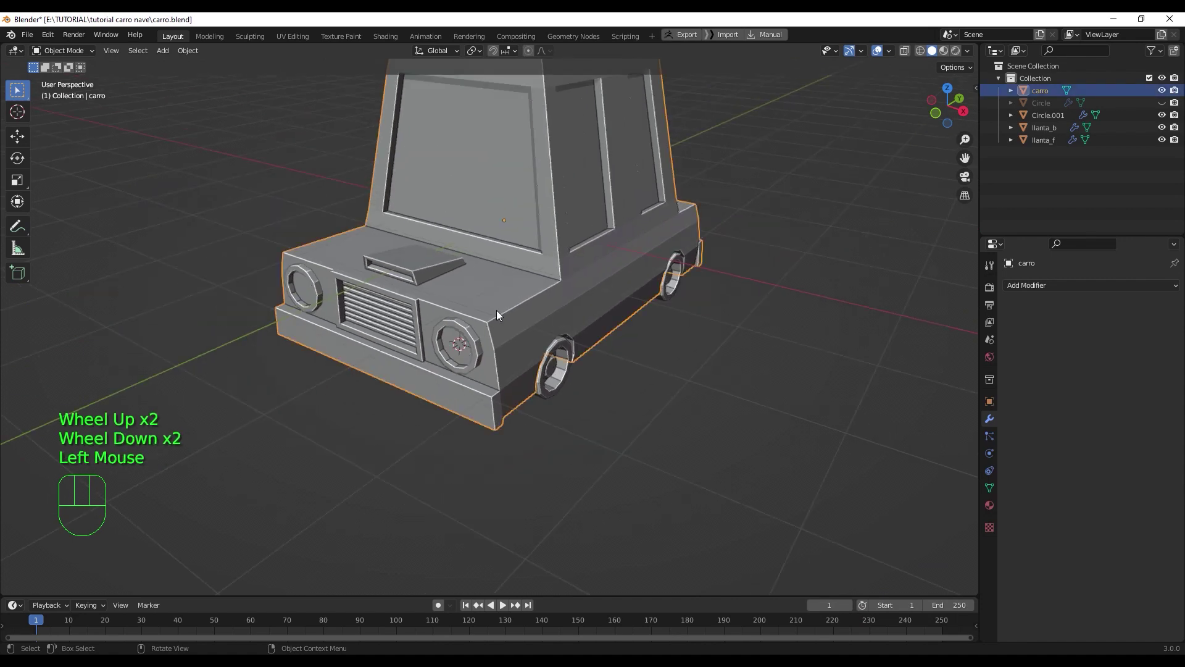
left_click(479, 350)
left_click(523, 336)
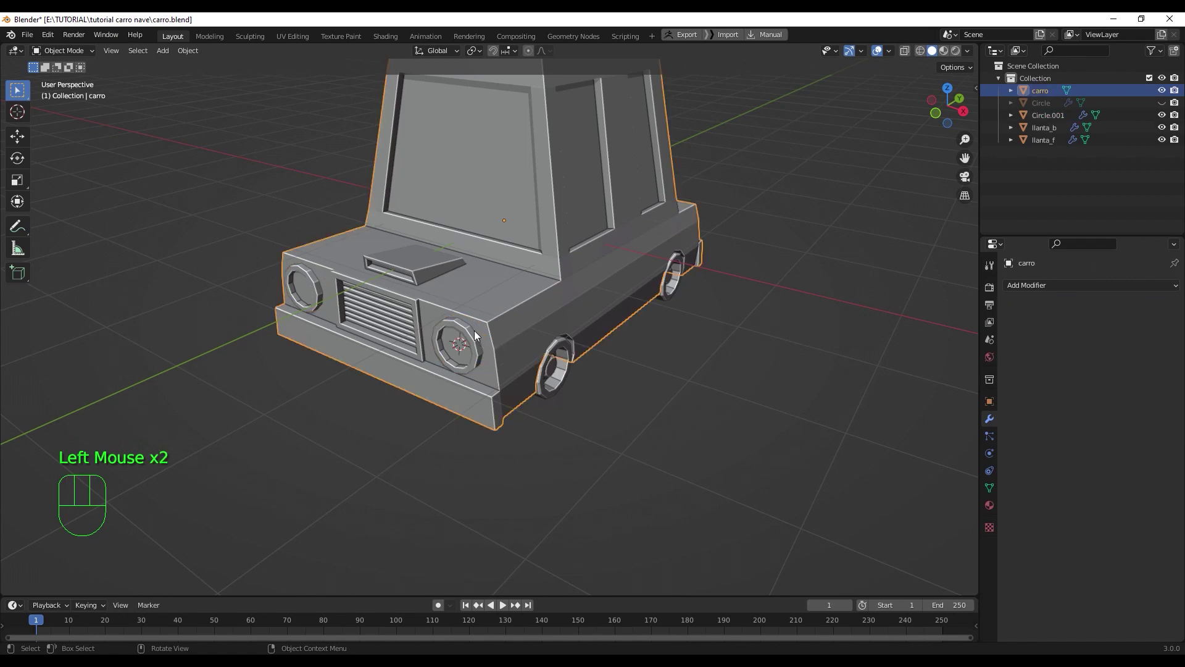
- Duplicate the headlight disc Circle.001 and remove the Mirror modifier from the copy
left_click(479, 355)
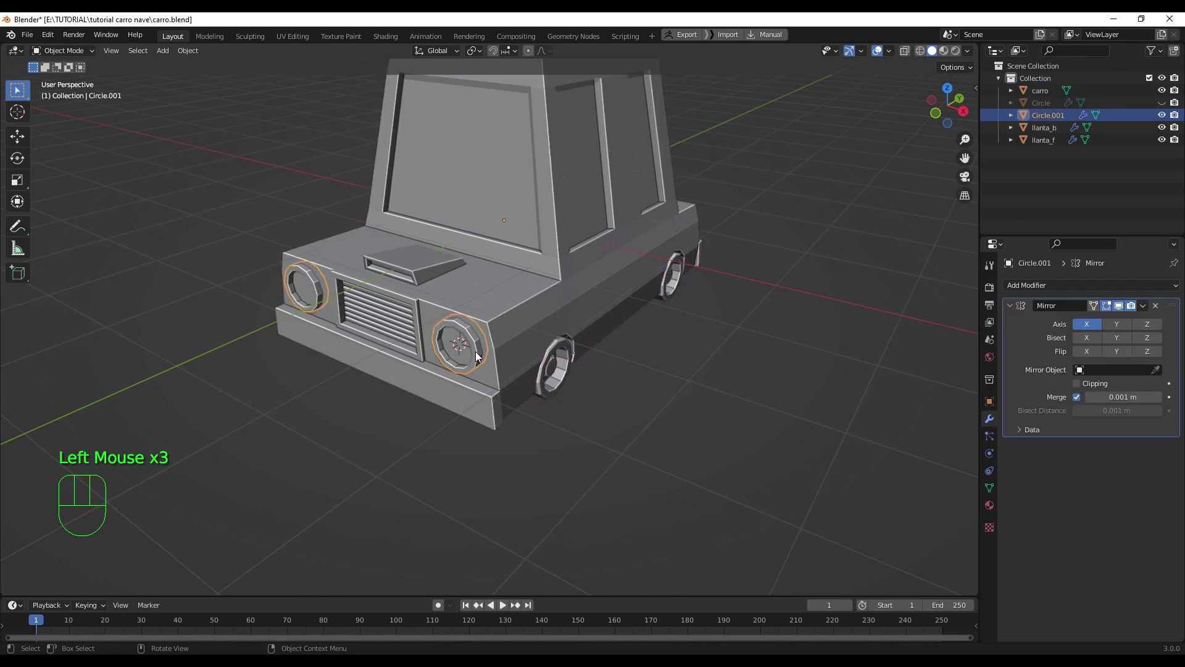
left_click_drag(489, 355, 493, 353)
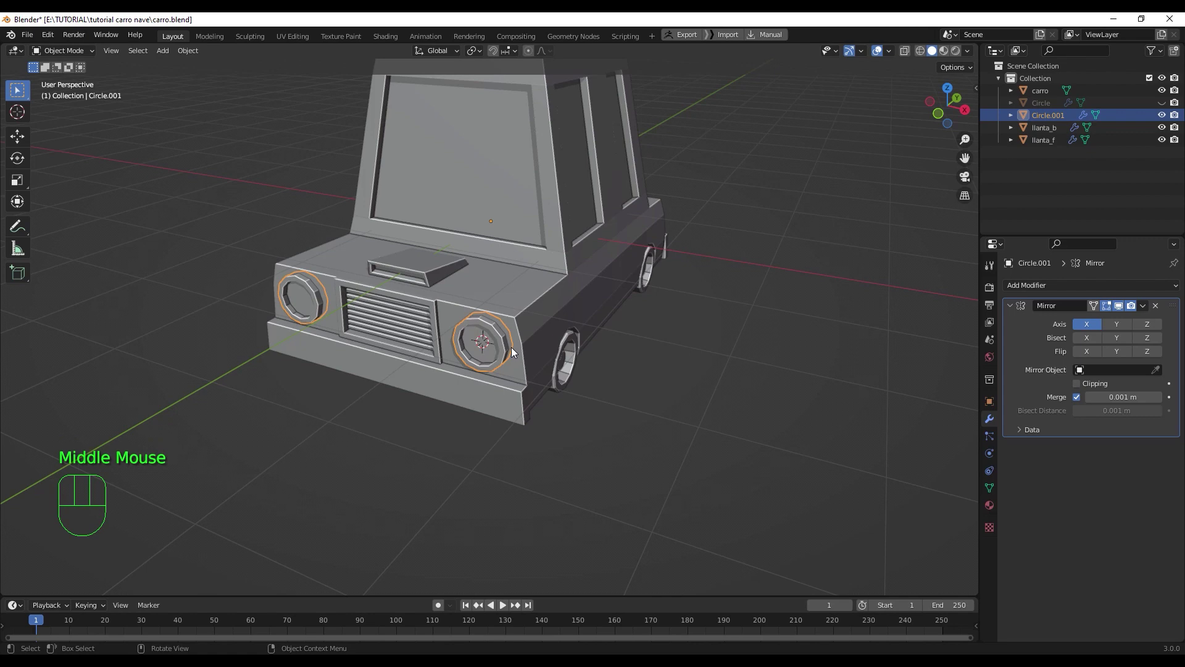
key("KP_1")
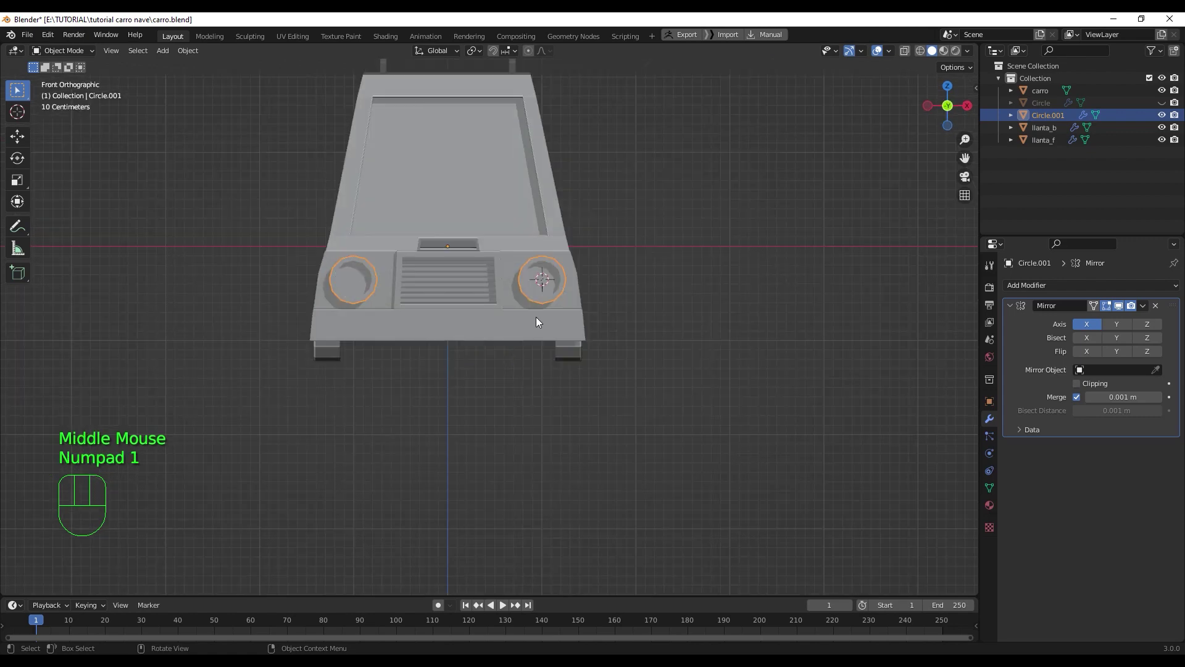
key("shift+d")
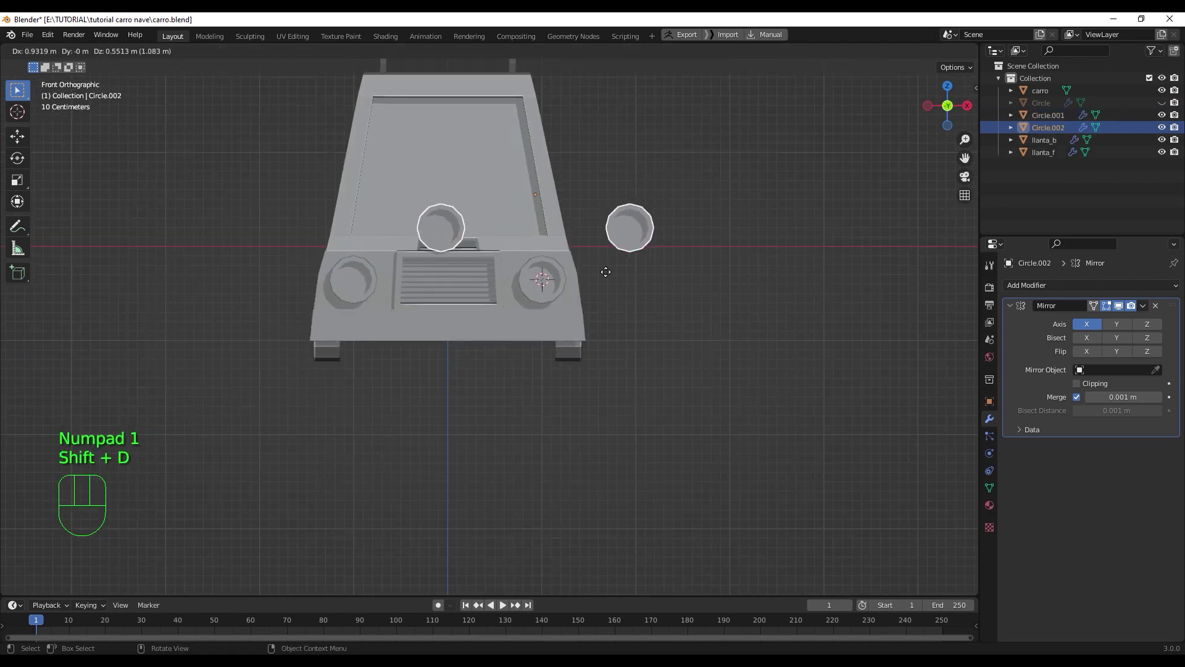
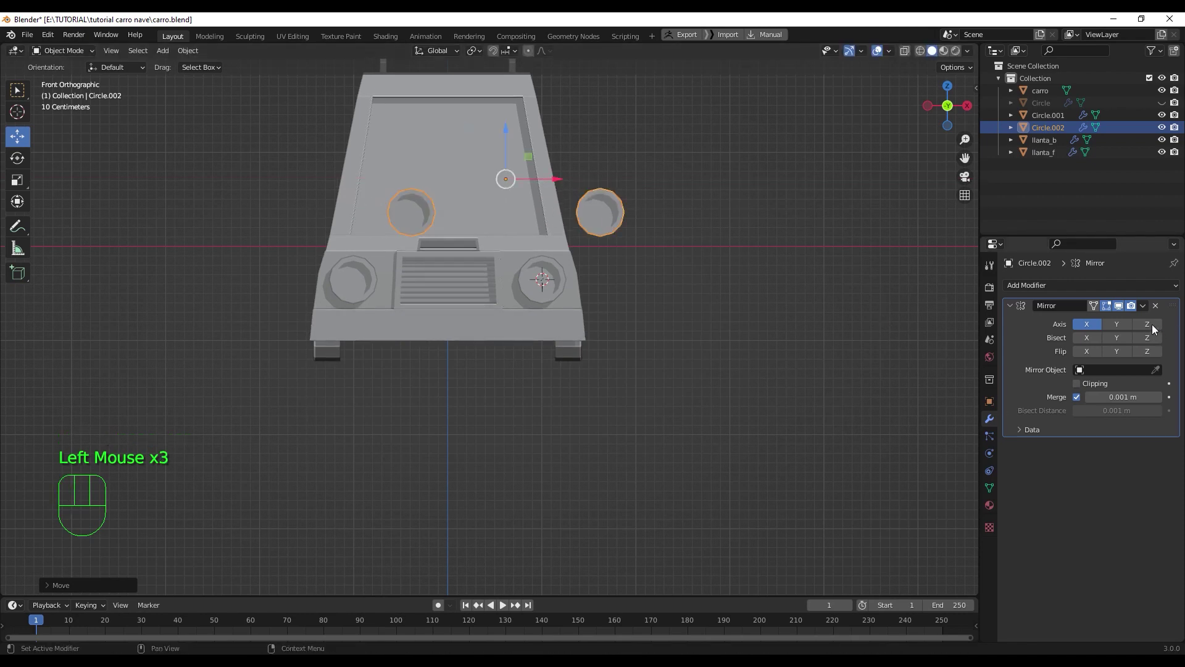
left_click(1157, 306)
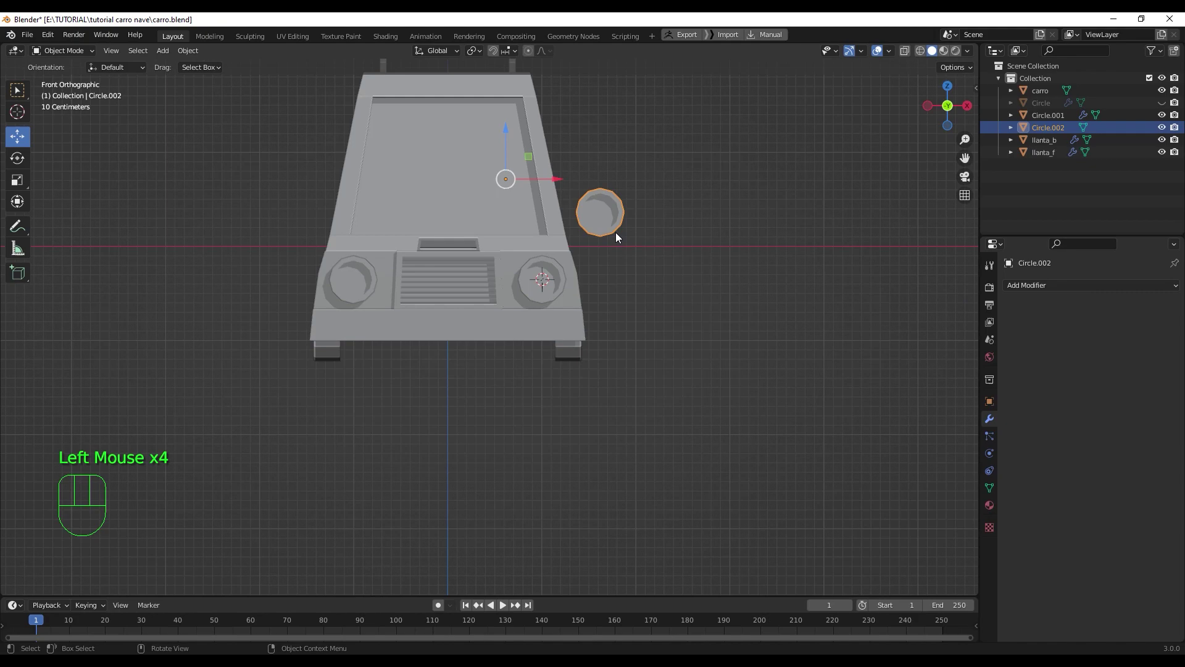
- In side view move the copied disc to the cabin's front edge and rotate it
left_click_drag(639, 274, 604, 302)
left_click_drag(794, 313, 715, 334)
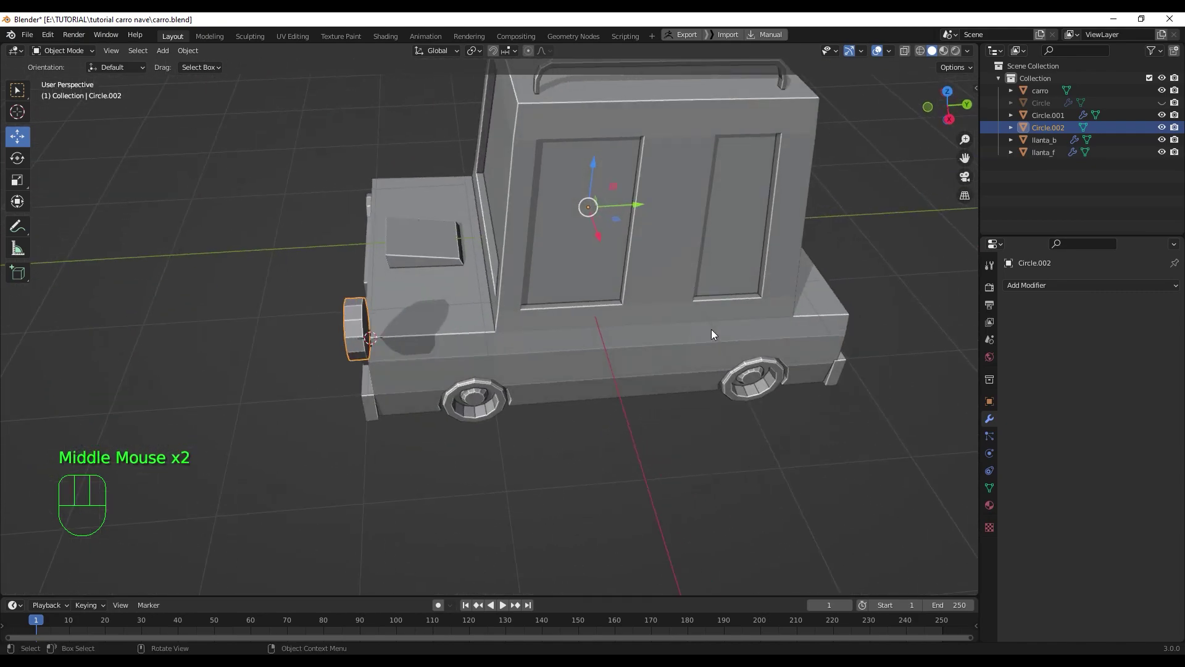
key("KP_3")
left_click_drag(609, 186, 738, 204)
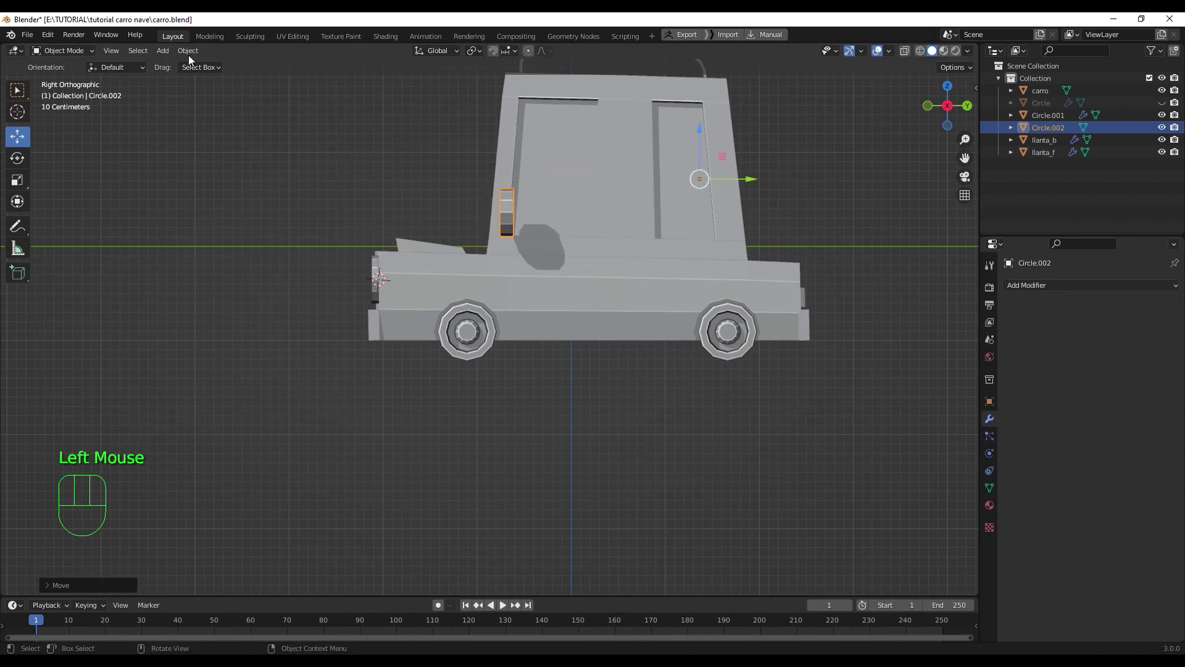
left_click_drag(192, 58, 386, 92)
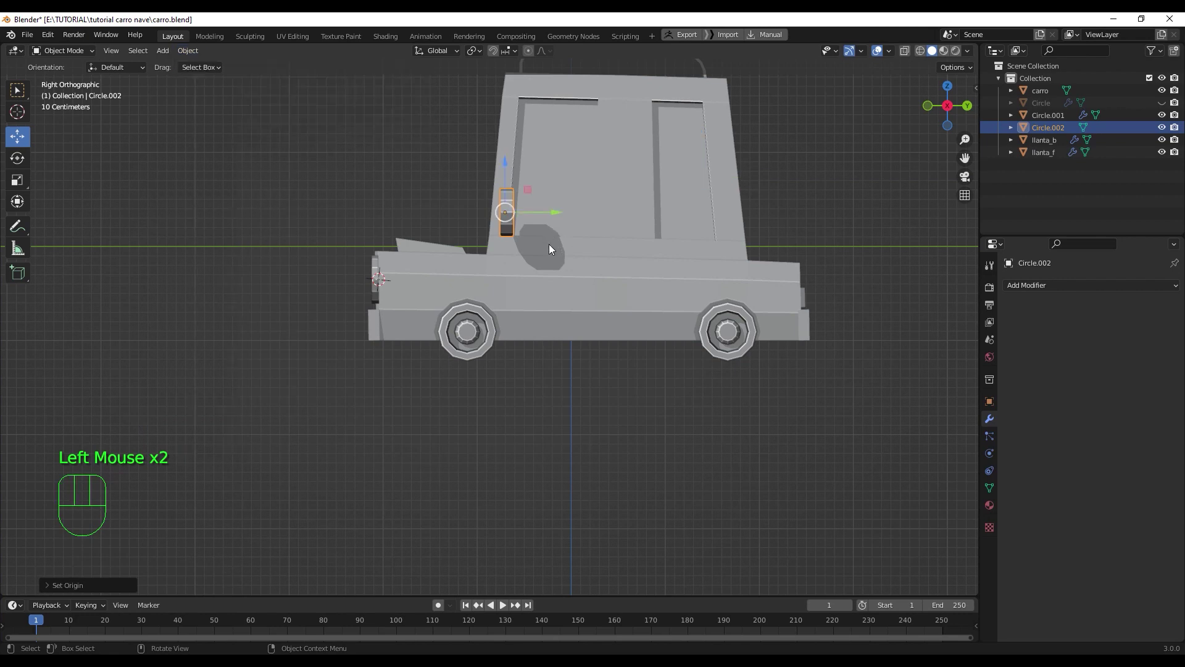
key("r")
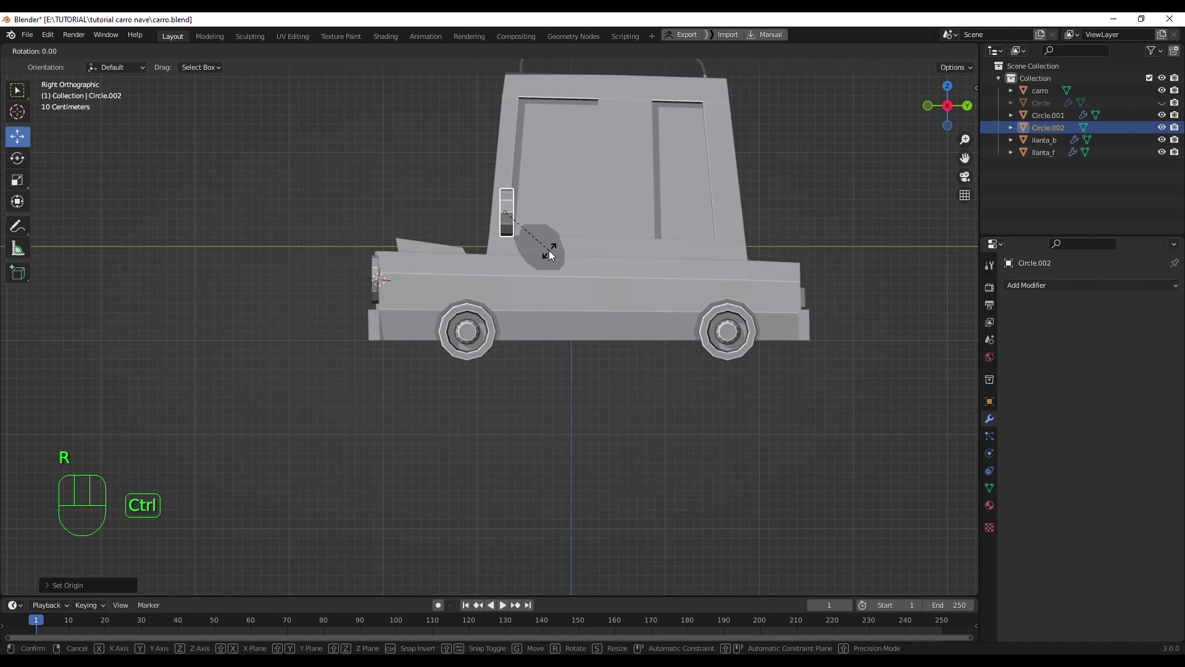
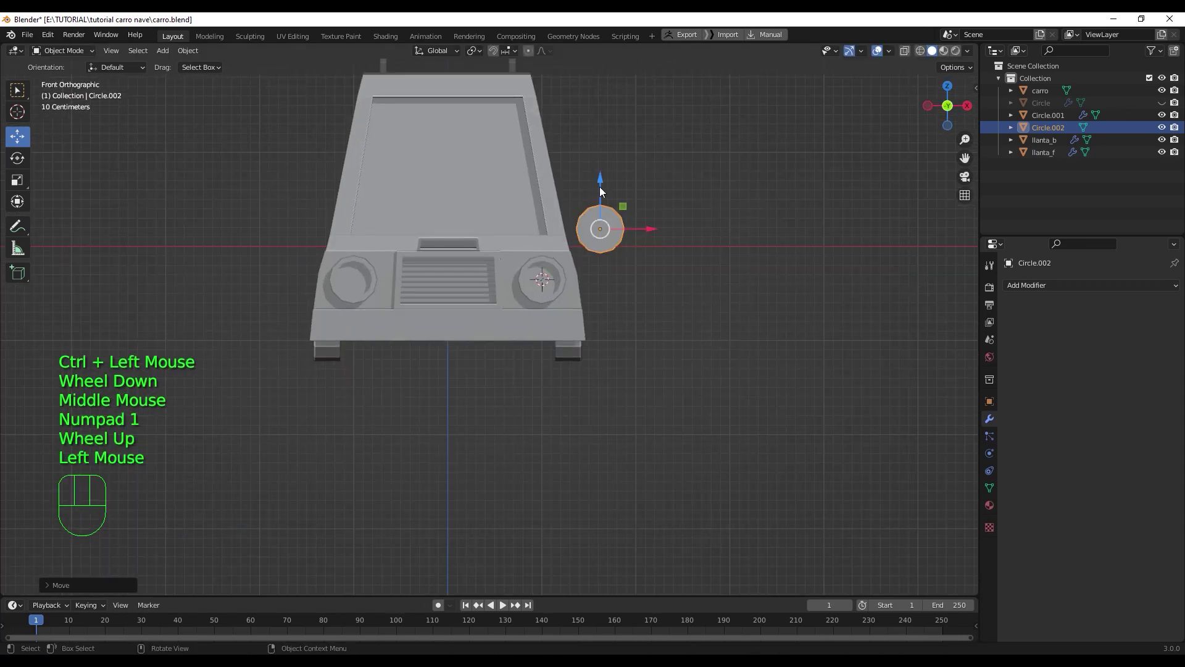
left_click(652, 233)
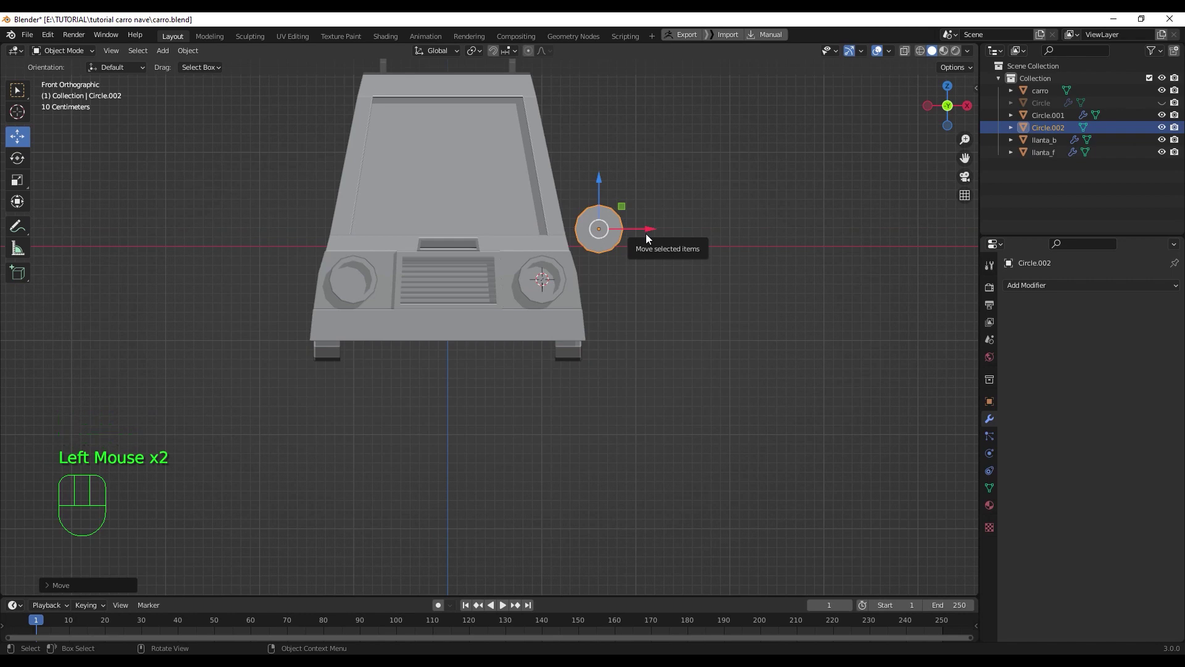
- Shrink the copied disc beside the car and start editing its mesh
scroll("up", 3)
left_click_drag(716, 238, 658, 282)
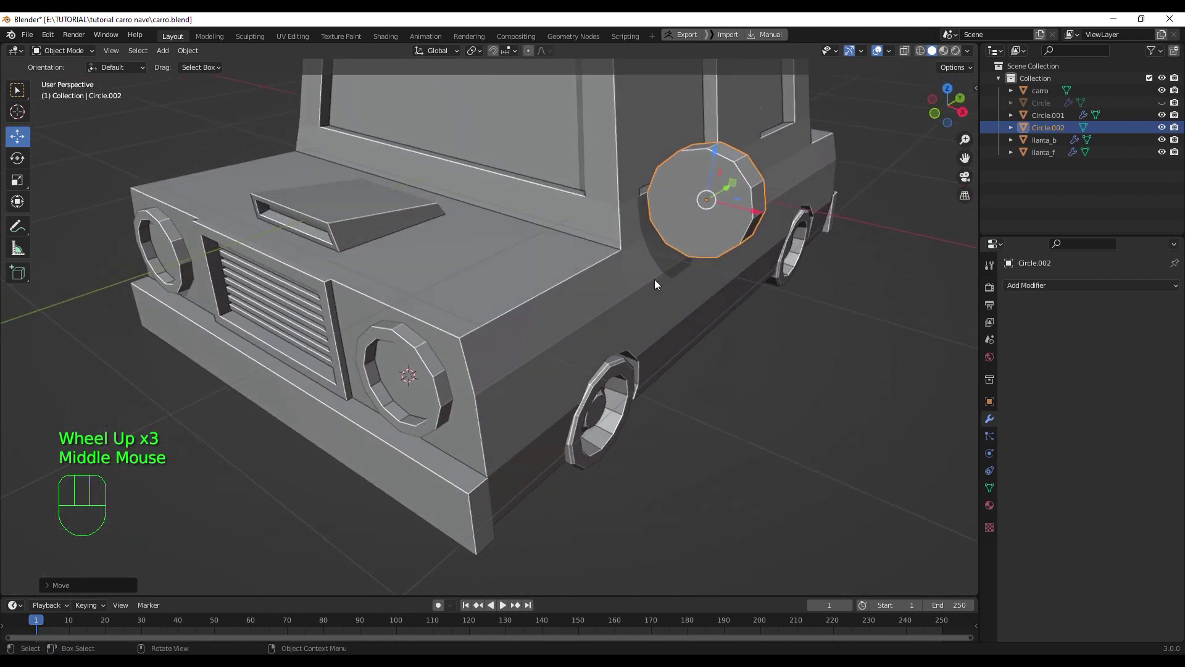
left_click_drag(703, 253, 721, 265)
key("s")
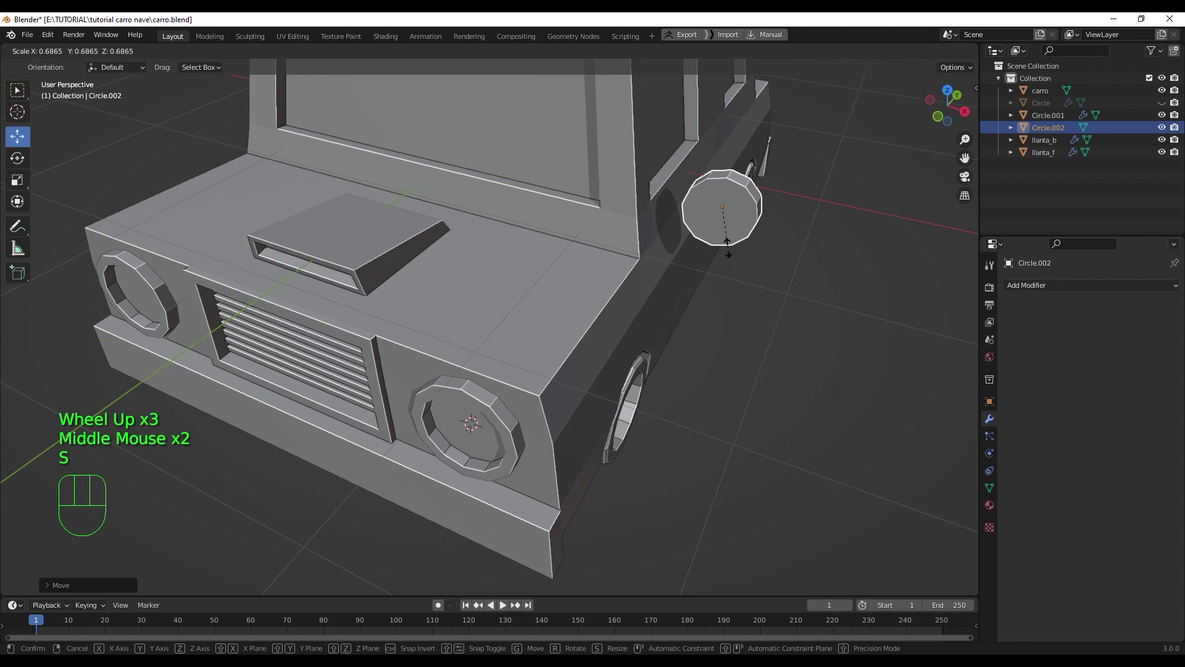
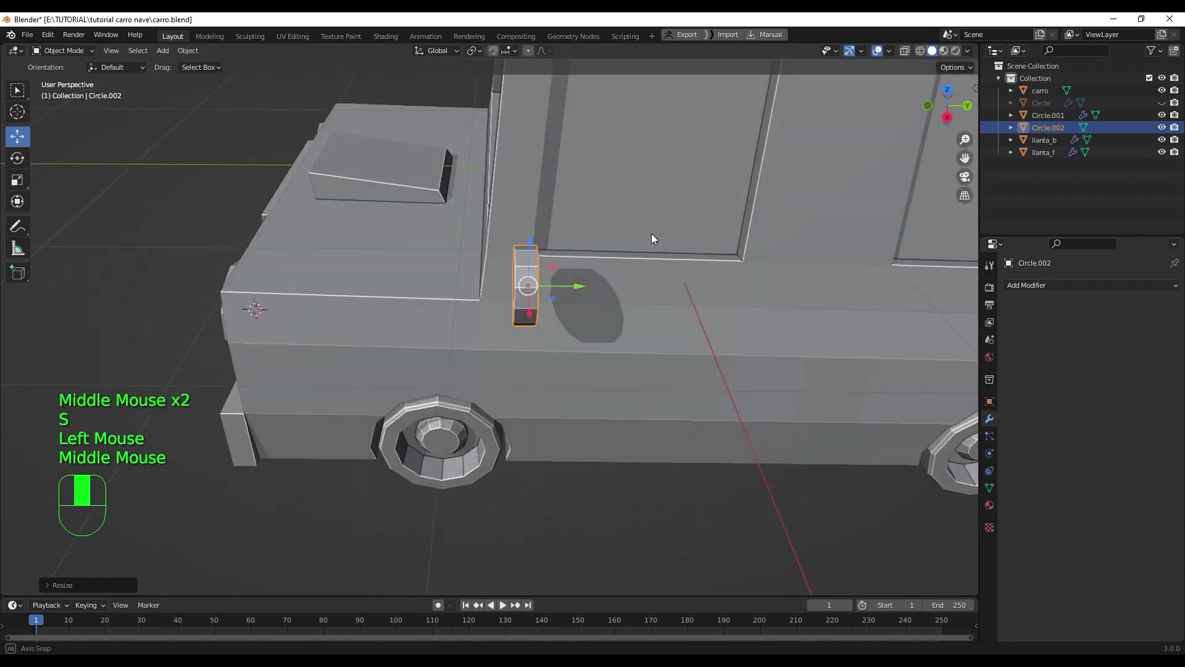
scroll("up", 3)
left_click_drag(576, 242, 606, 248)
key("Tab")
left_click(720, 184)
left_click_drag(753, 211, 771, 207)
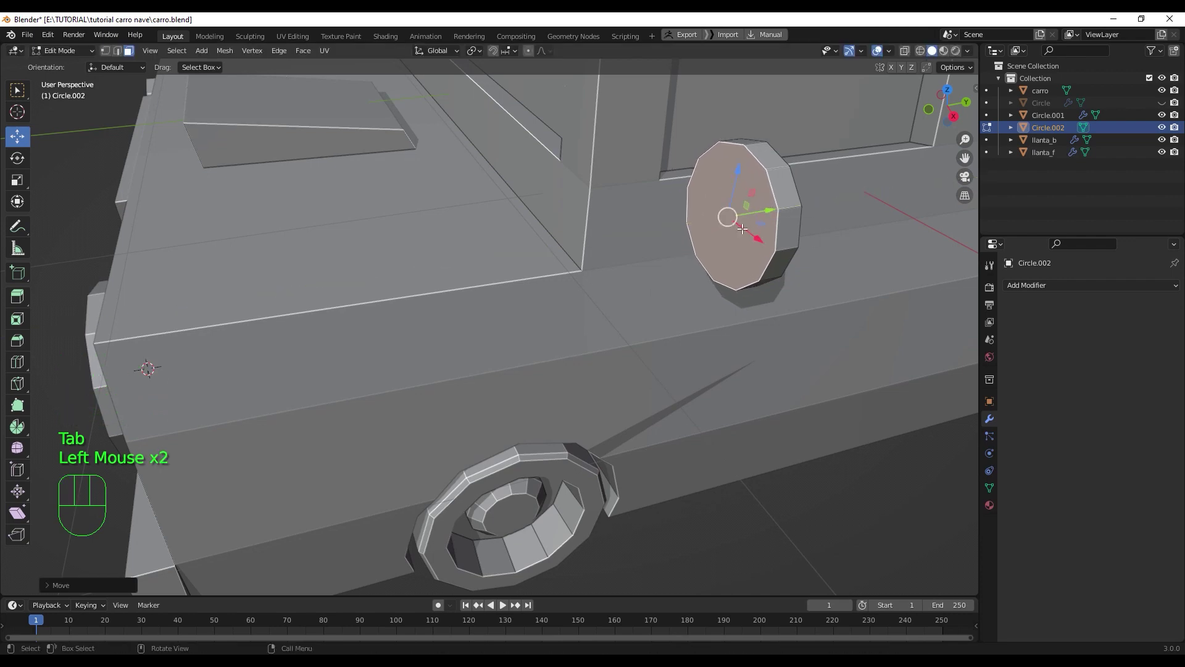
- View Circle.002 from the front and opposite side with vertex selection active
left_click_drag(758, 228, 788, 223)
key("KP_1")
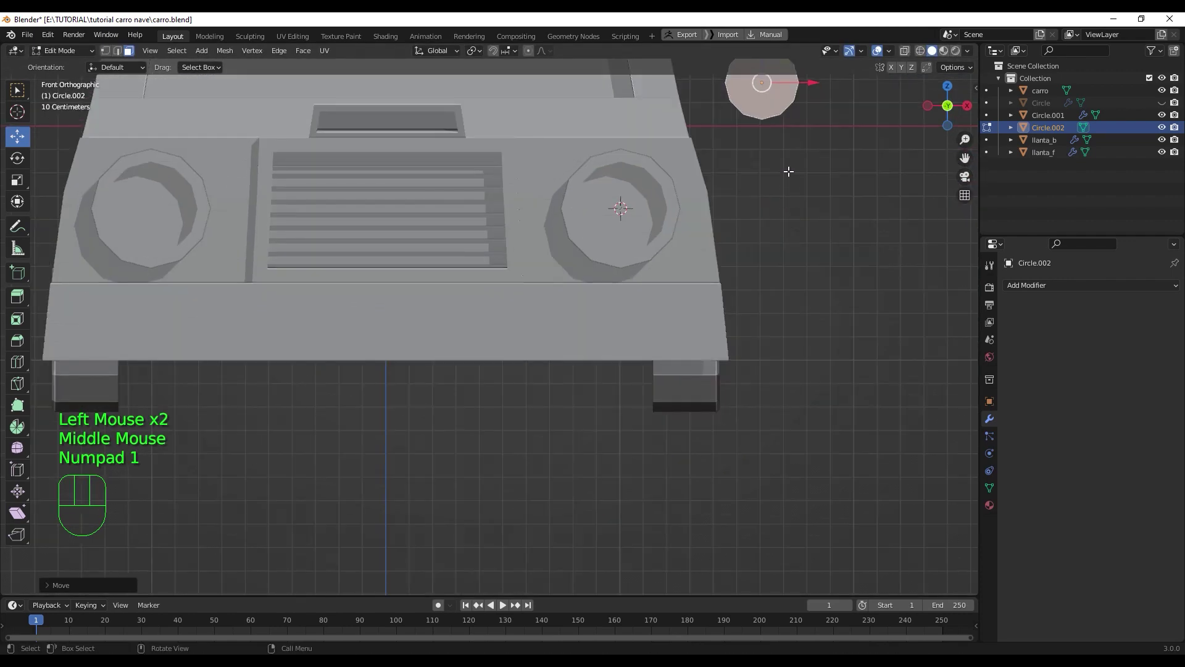
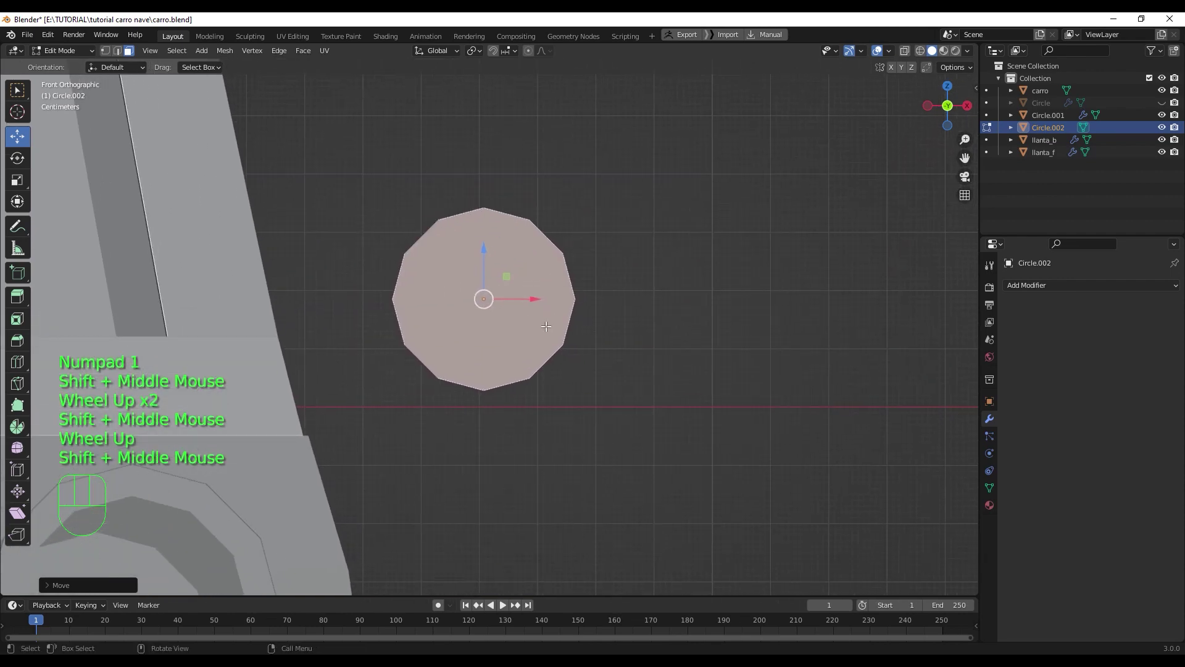
key("KP_9")
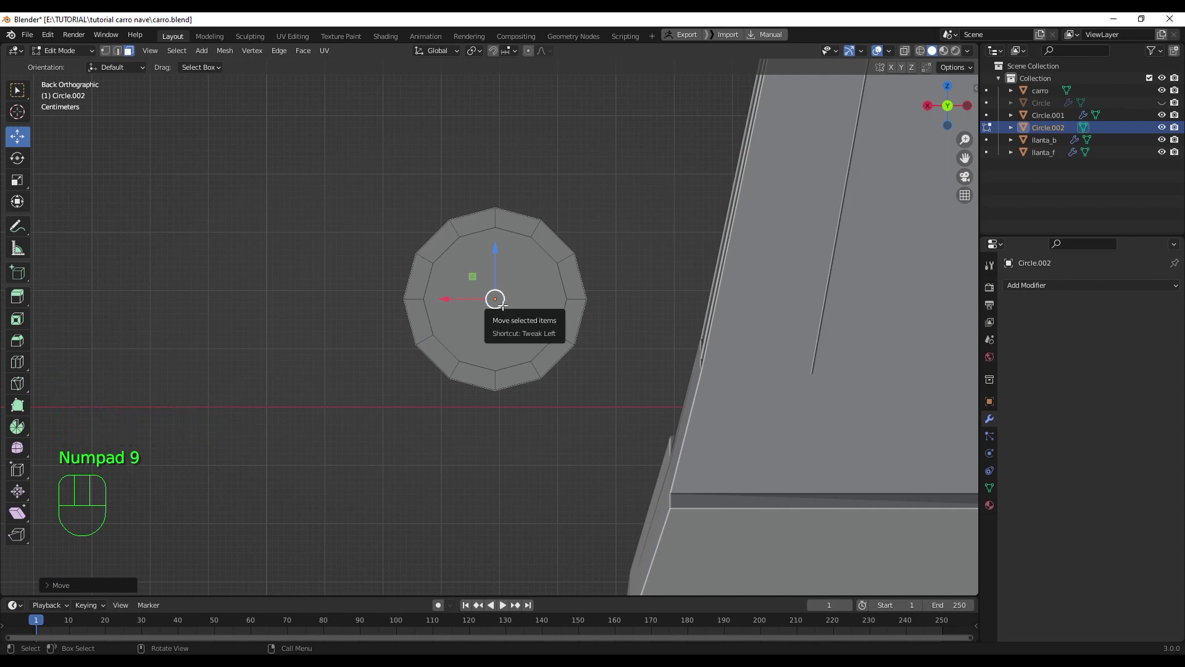
key("1")
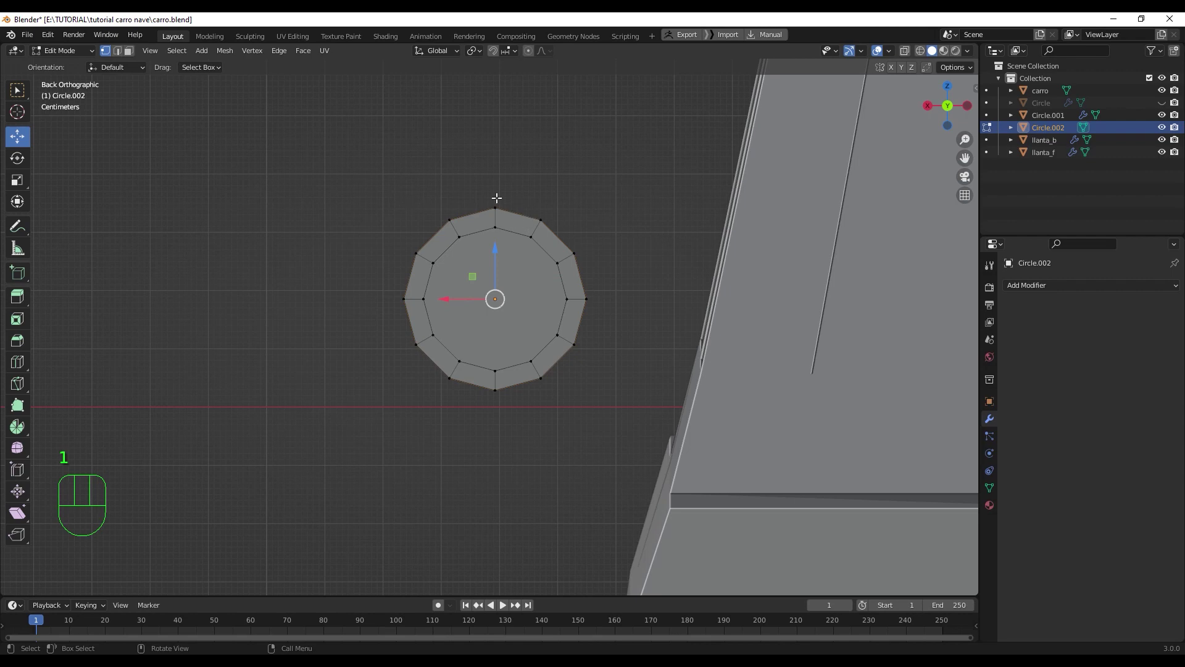
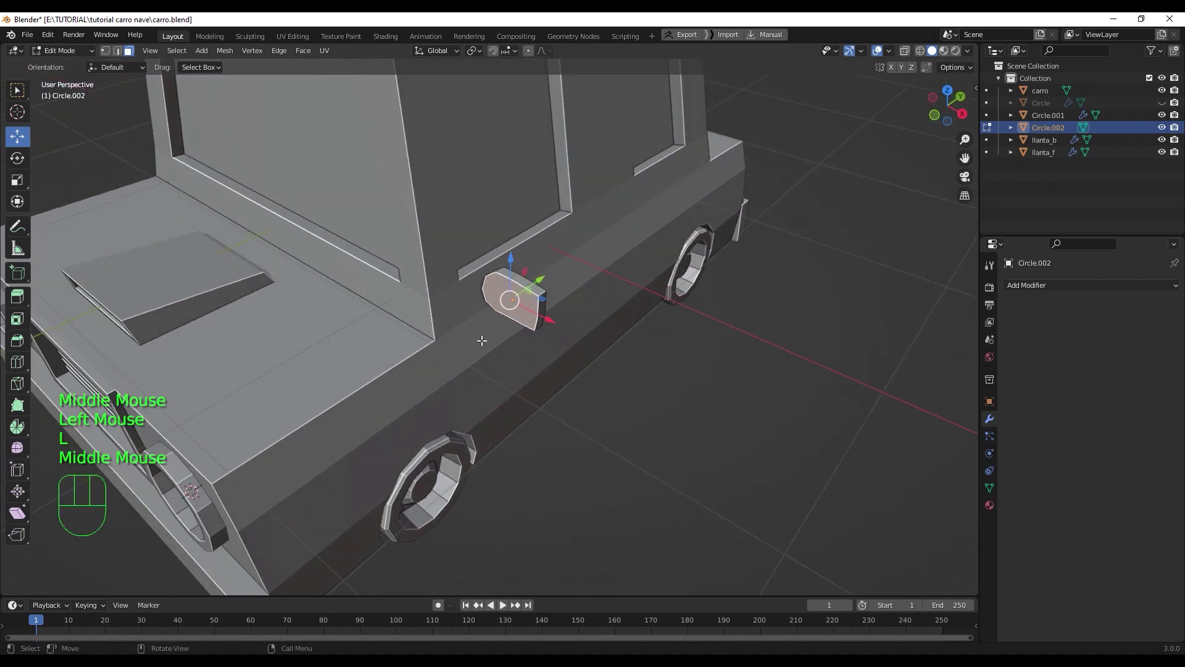
- Rotate the mirror base slightly, inset a rim in its face, and turn off X-ray
key("l")
left_click(529, 280)
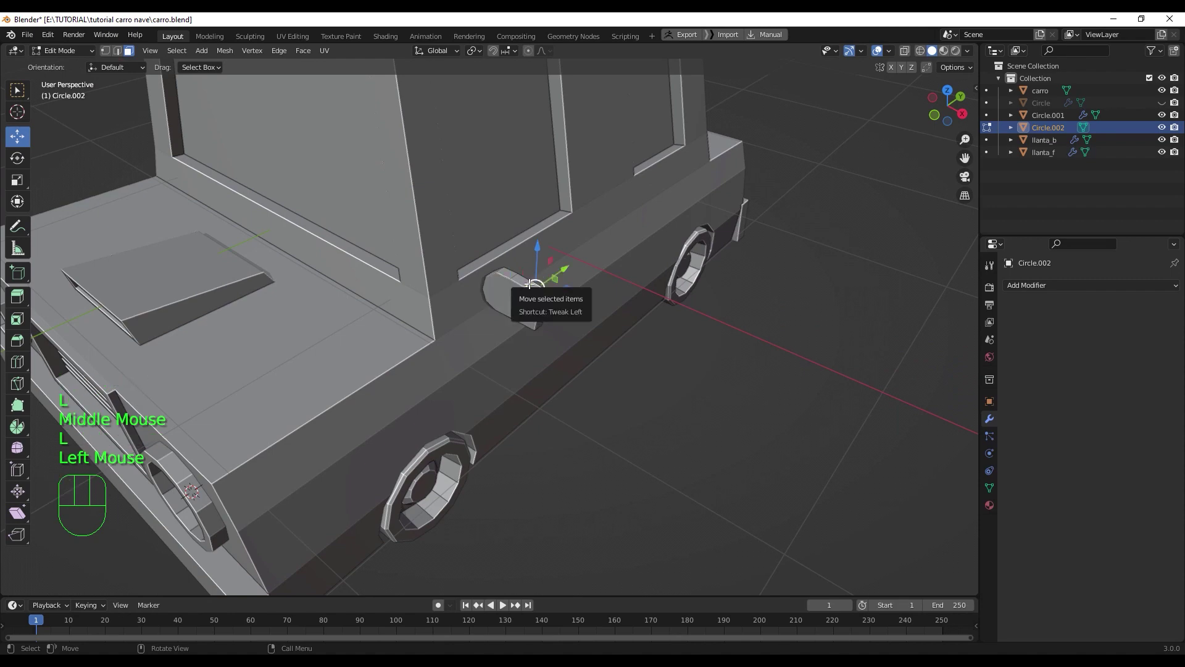
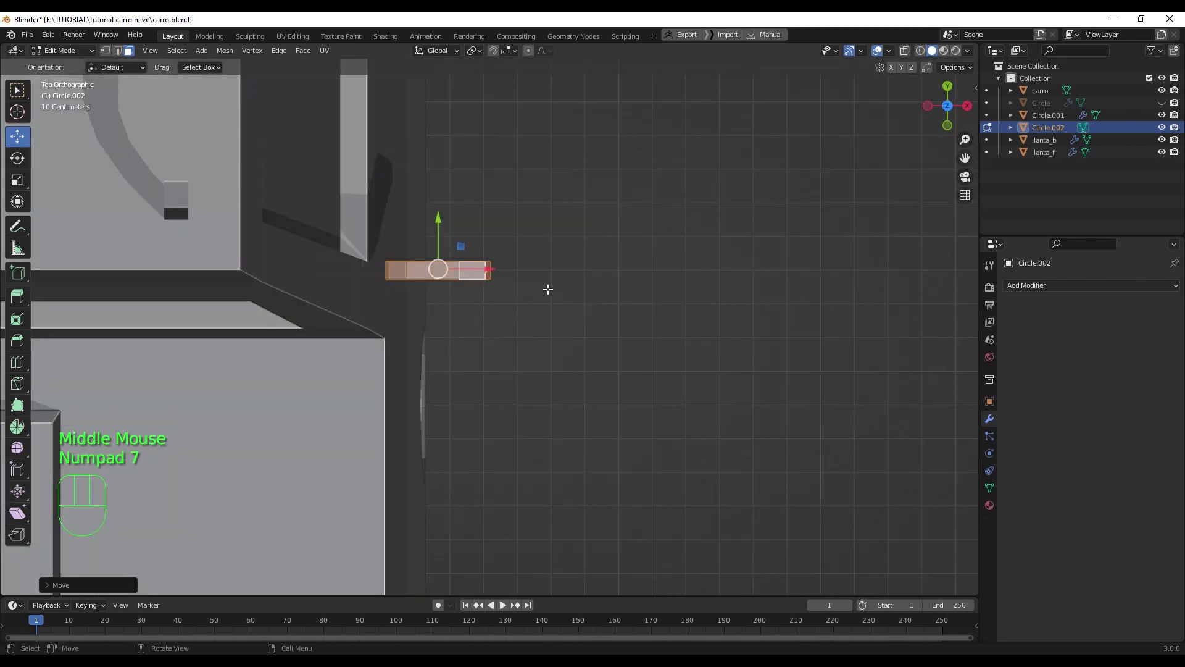
key("r")
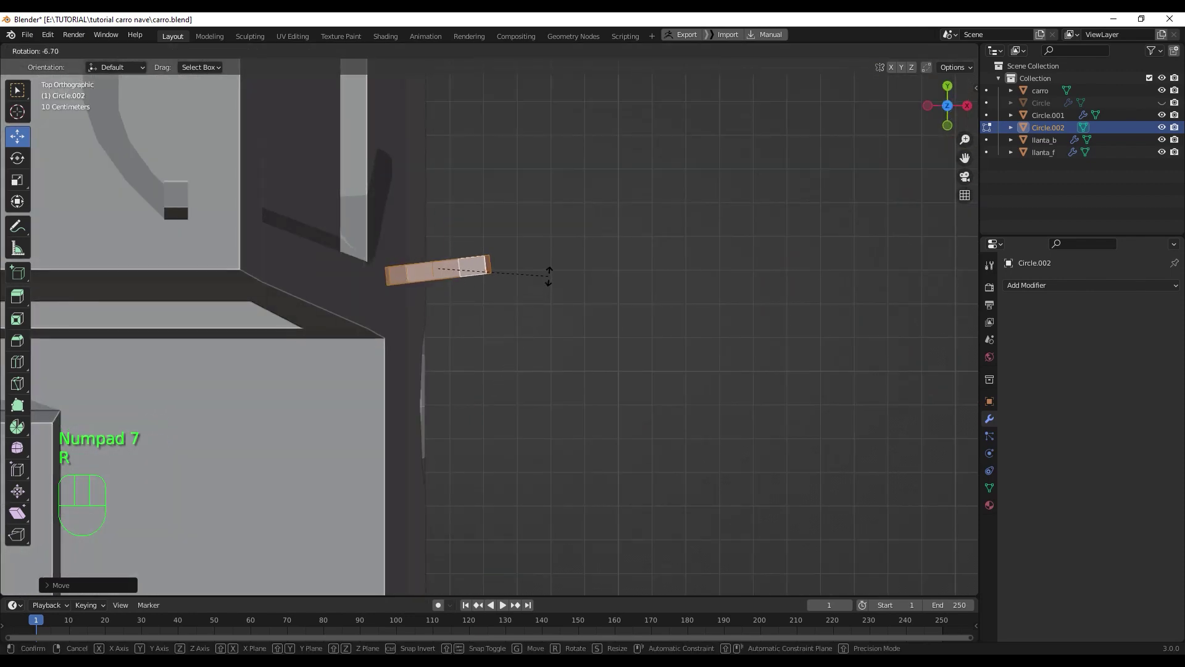
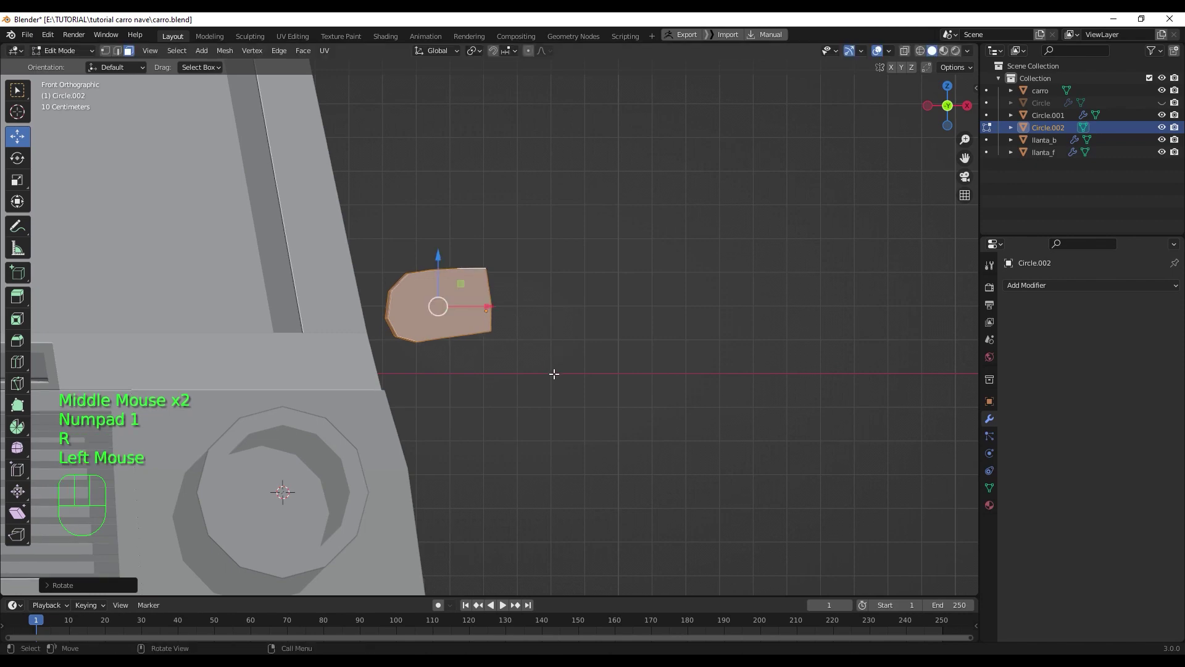
key("q")
key("1")
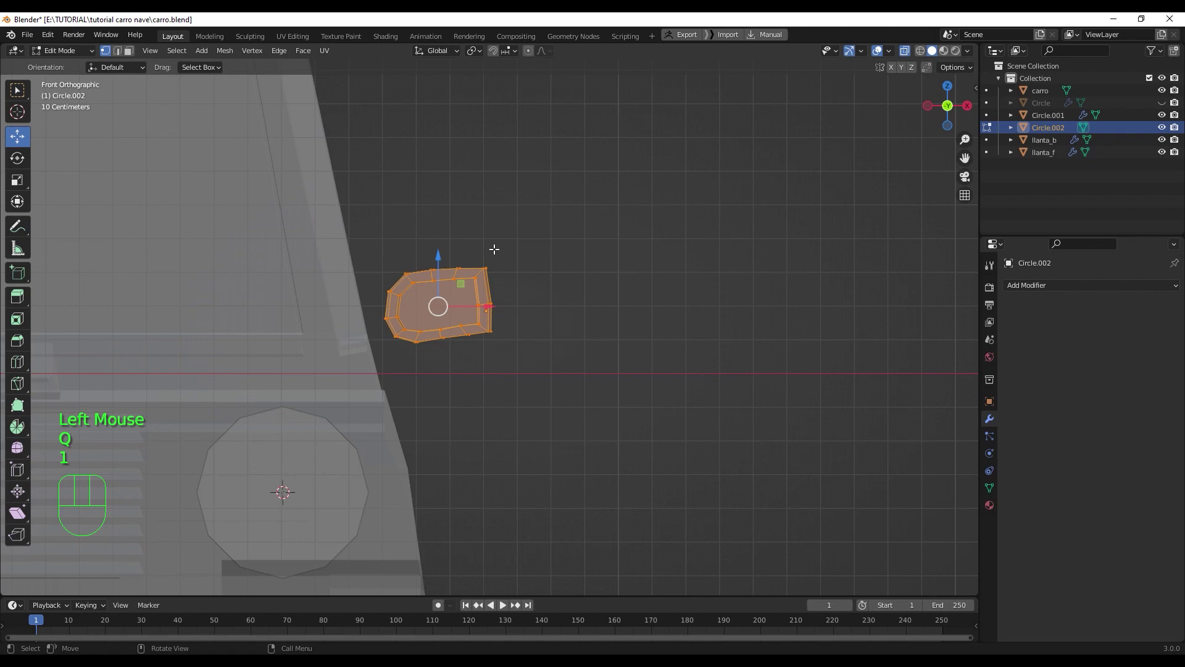
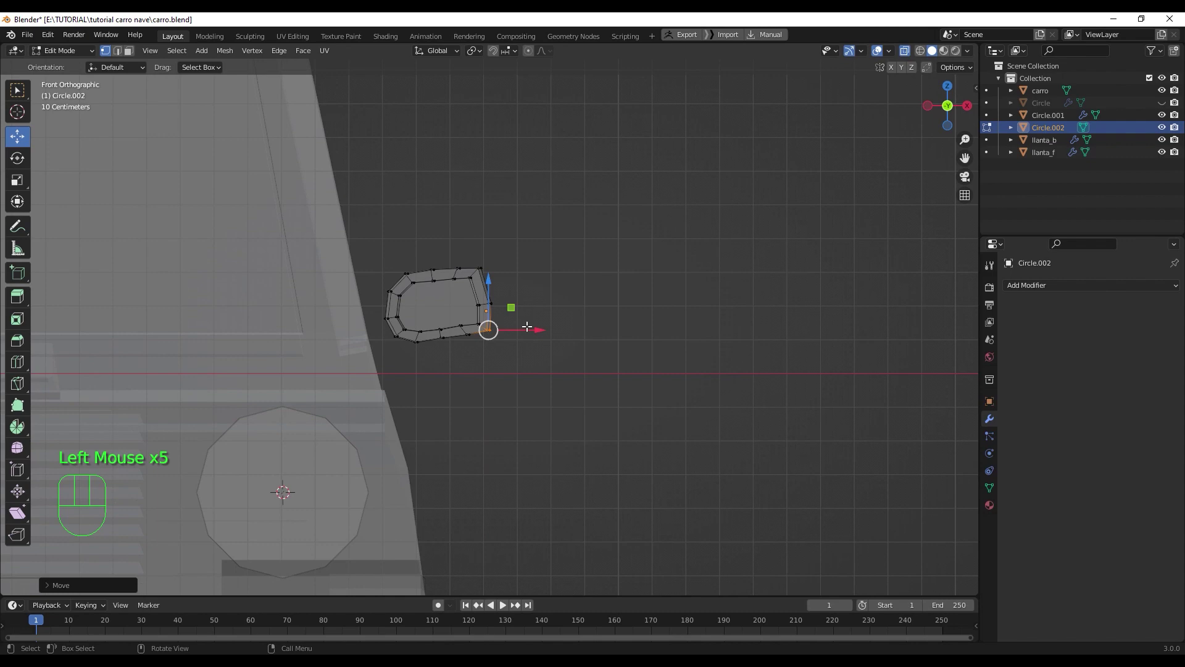
key("q")
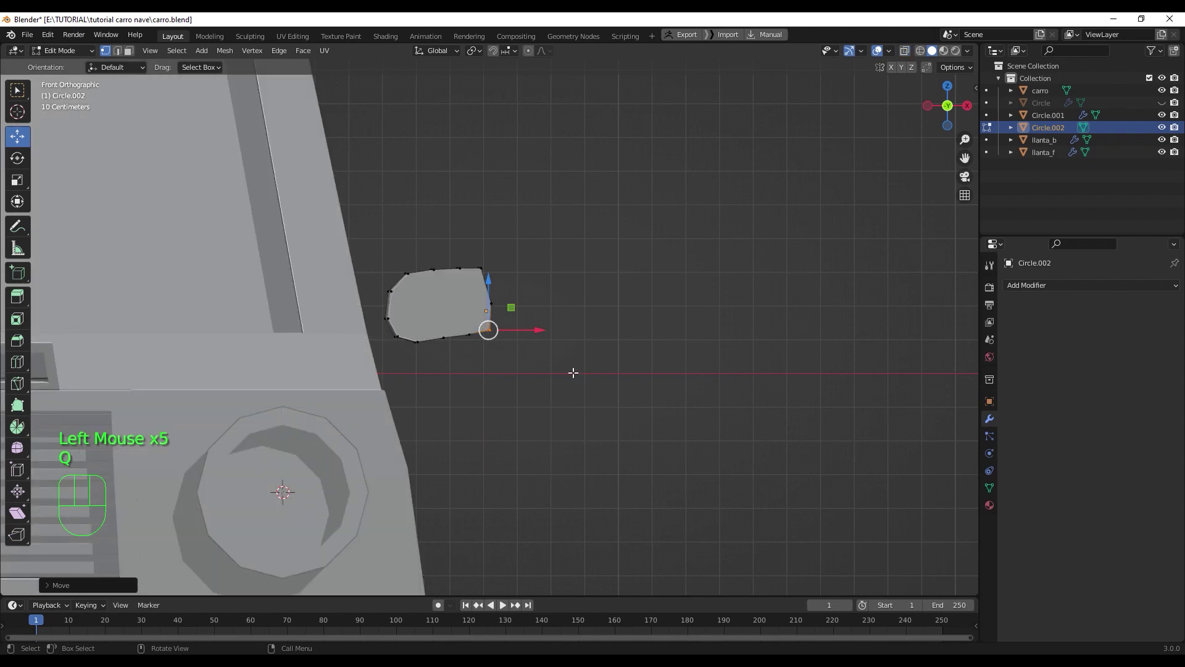
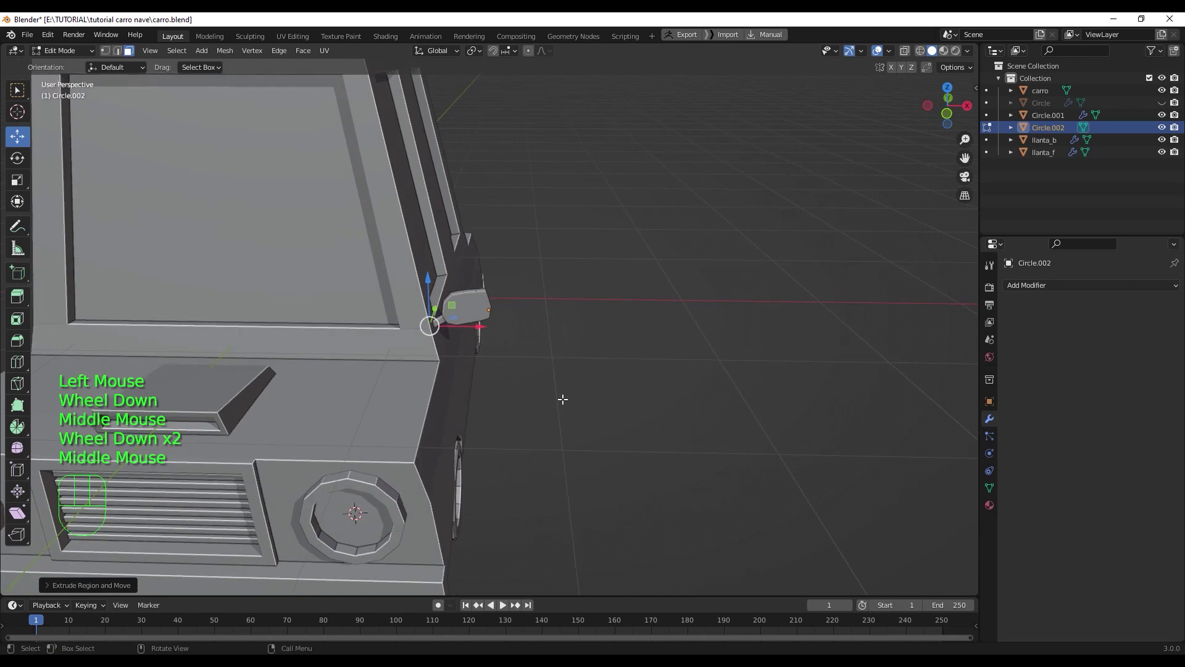
- Leave Edit Mode and orbit to check the mirror's new arm against the door
key("Tab")
scroll("down", 3)
left_click_drag(592, 455, 579, 427)
scroll("up", 3)
left_click_drag(498, 268, 497, 275)
left_click_drag(550, 405, 578, 408)
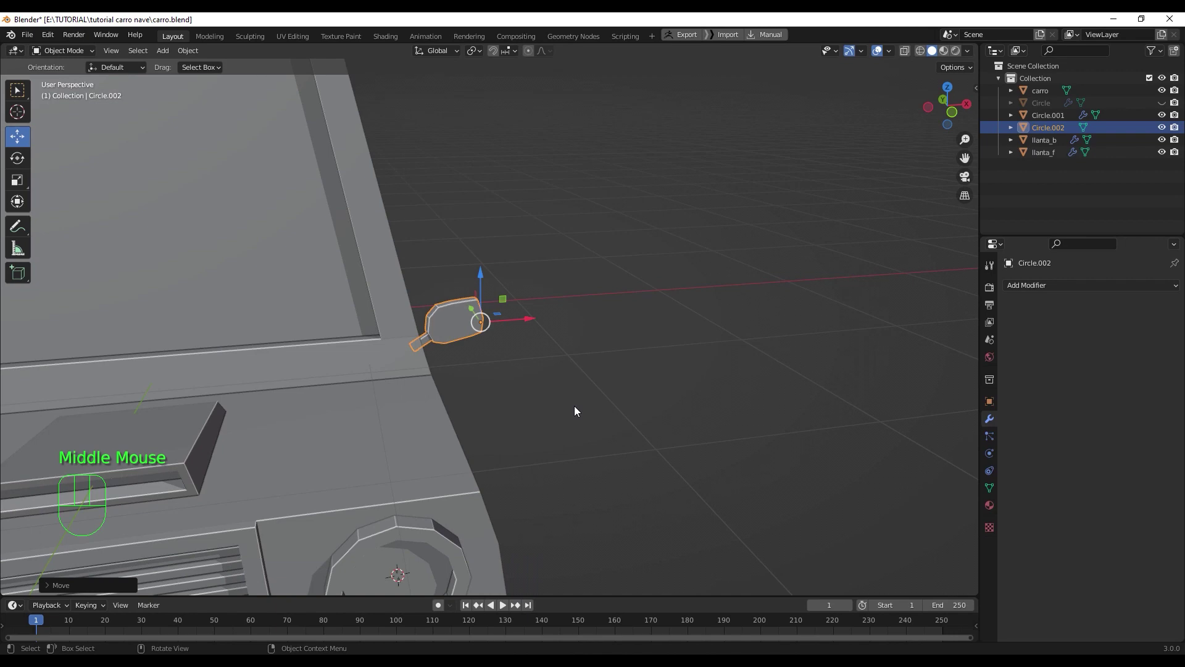
- Move the side mirror against the door and apply its transforms
key("KP_1")
scroll("down", 3)
left_click(557, 444)
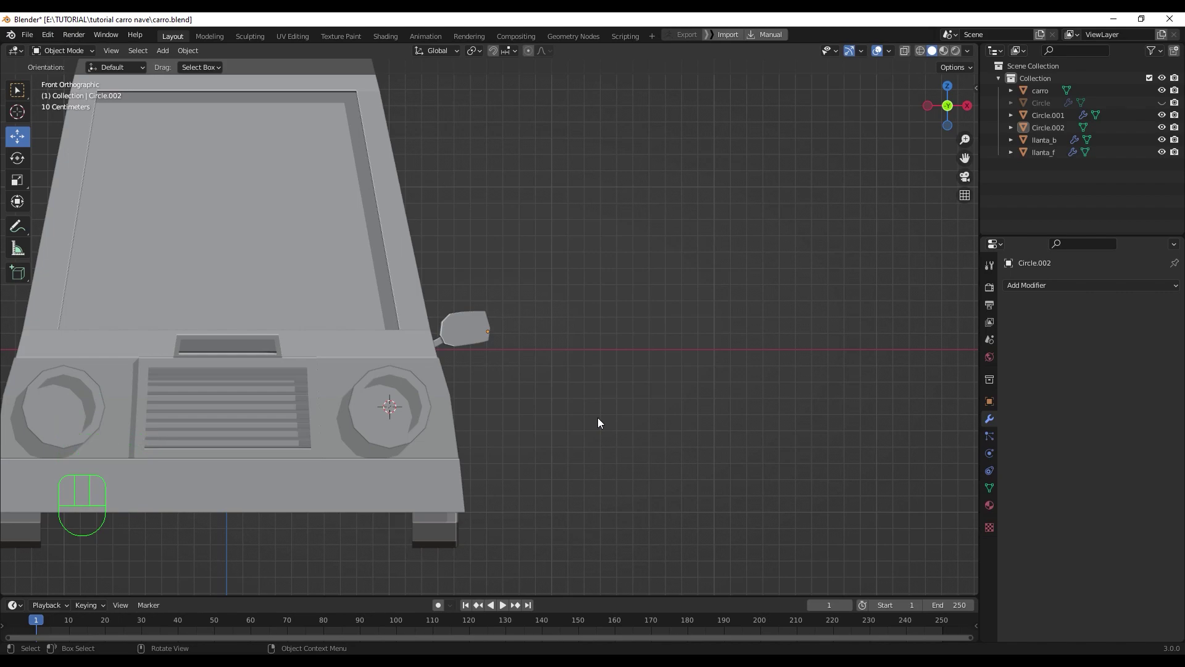
left_click_drag(608, 426, 463, 452)
left_click(524, 319)
left_click(559, 336)
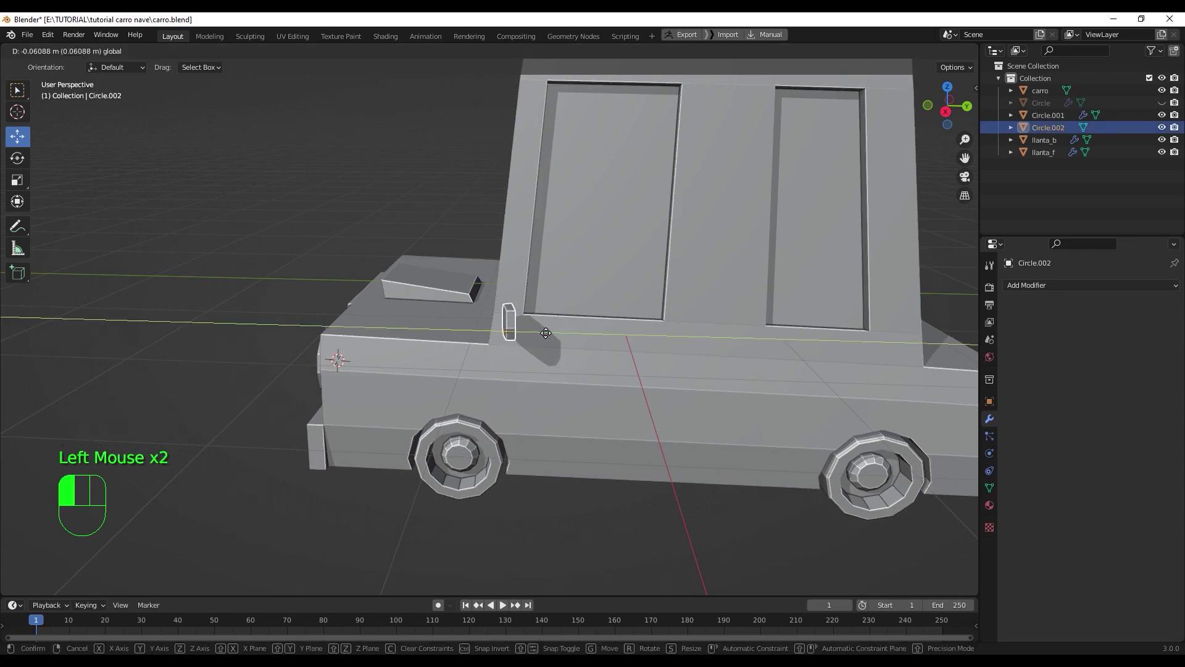
left_click(511, 287)
scroll("down", 3)
left_click_drag(571, 403, 706, 398)
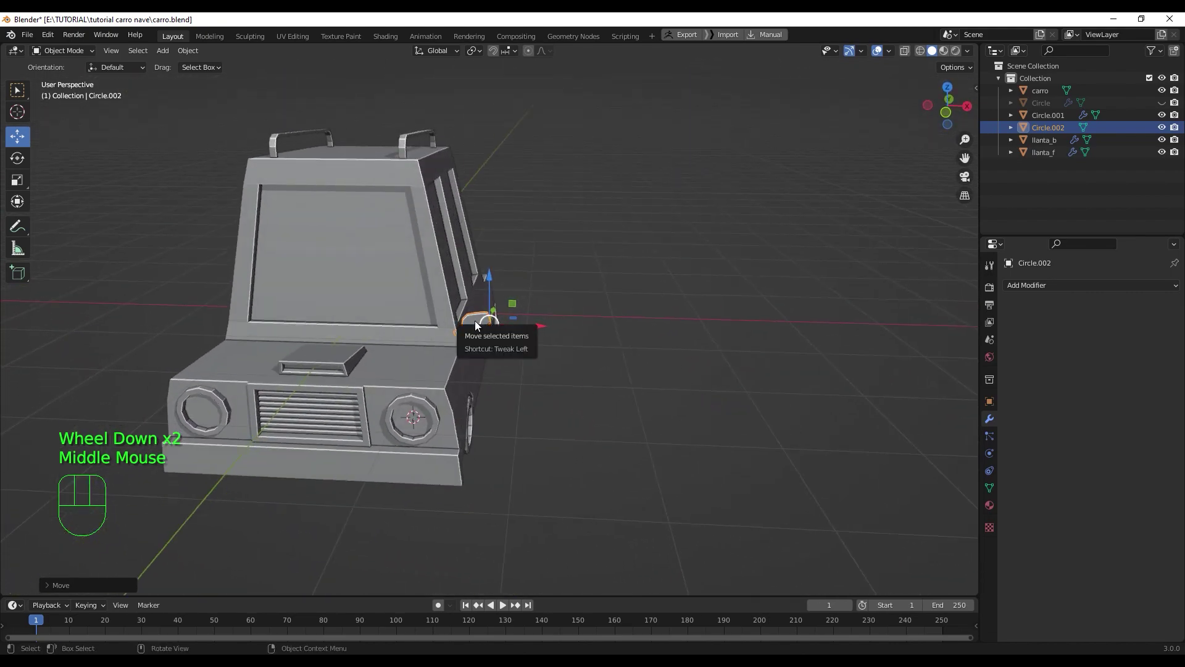
key("ctrl+a")
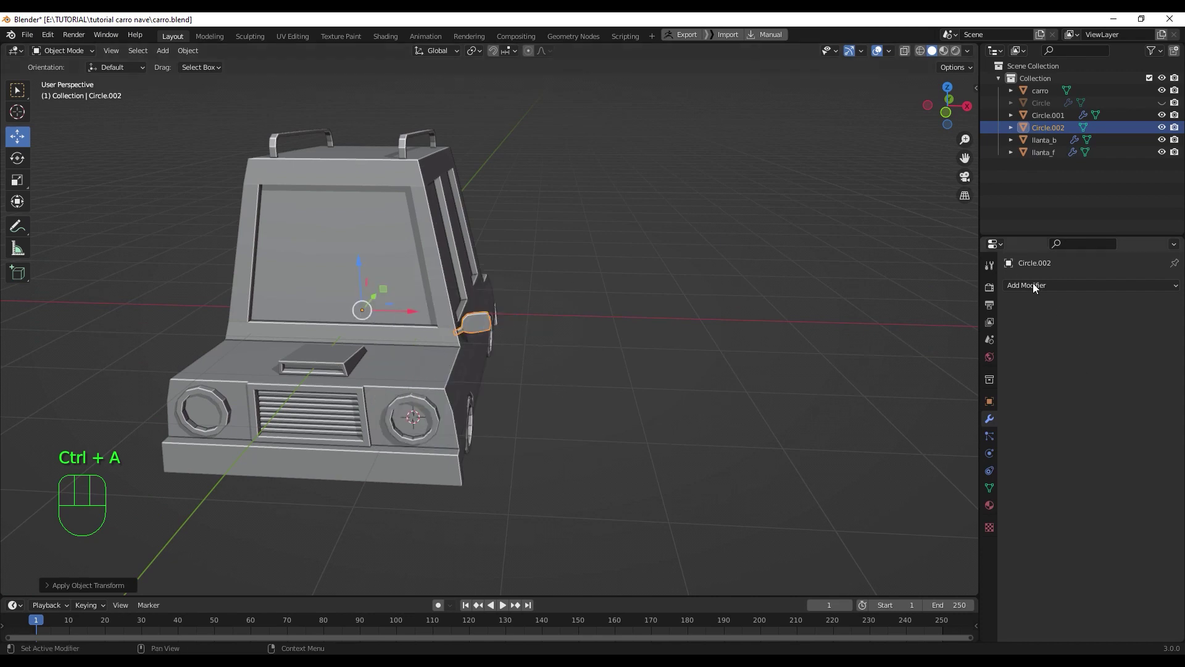
- Add a Mirror modifier to Circle.002 for the other side and apply it
left_click_drag(1034, 288, 972, 431)
middle_click(662, 435)
left_click(666, 432)
left_click_drag(637, 413, 672, 431)
scroll("down", 3)
left_click_drag(636, 437, 502, 411)
scroll("up", 3)
left_click_drag(566, 437, 634, 452)
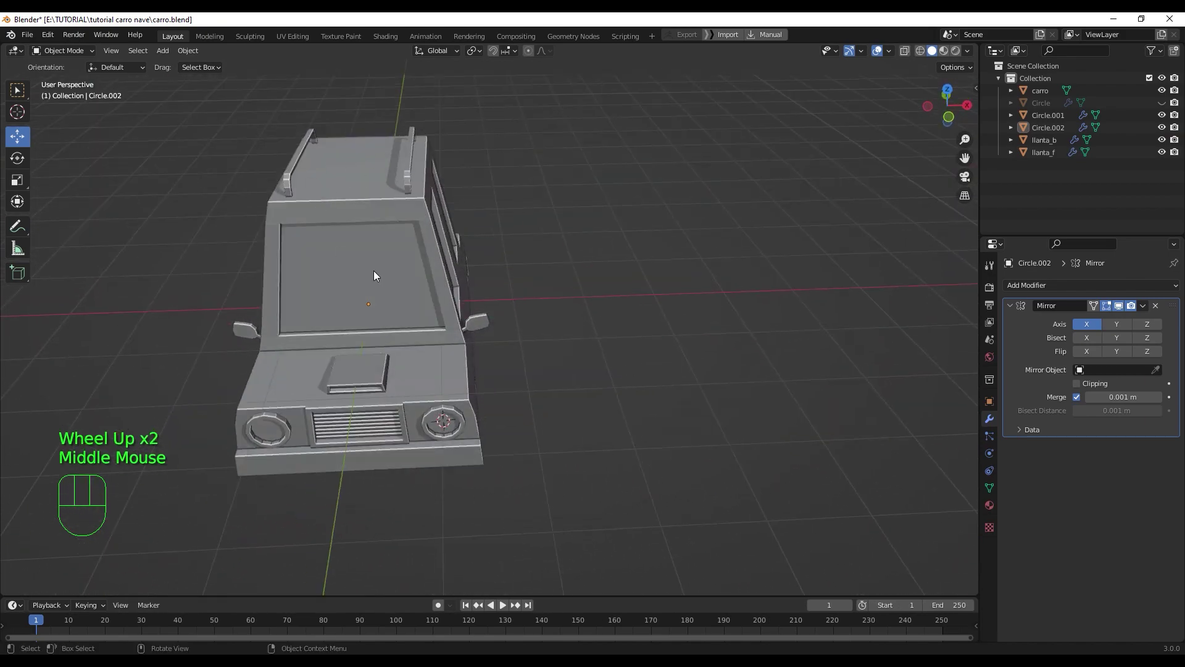
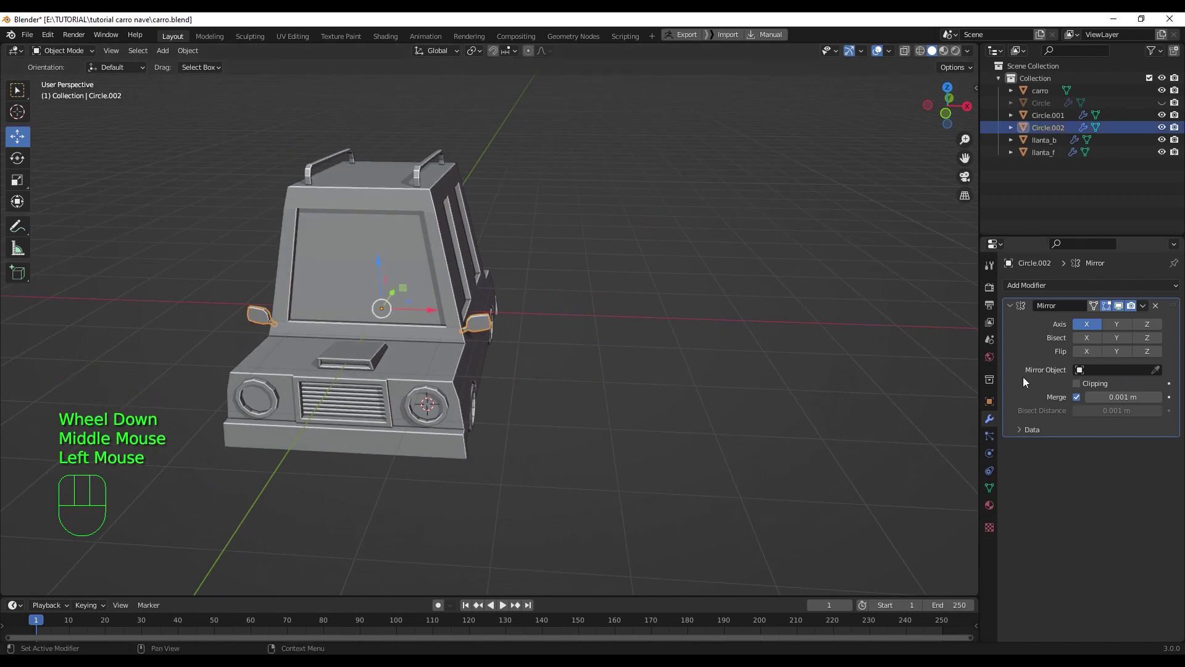
key("ctrl+a")
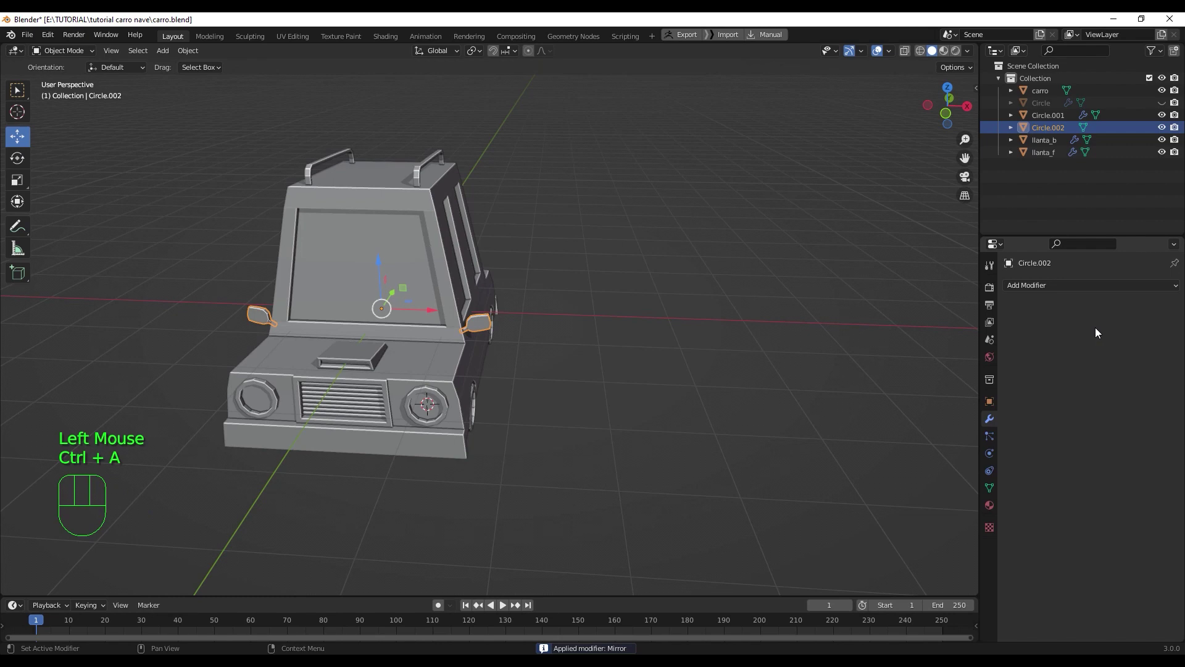
- Try joining the parts into the car body, then undo to fix the headlight first
left_click_drag(496, 395, 480, 395)
left_click(449, 266)
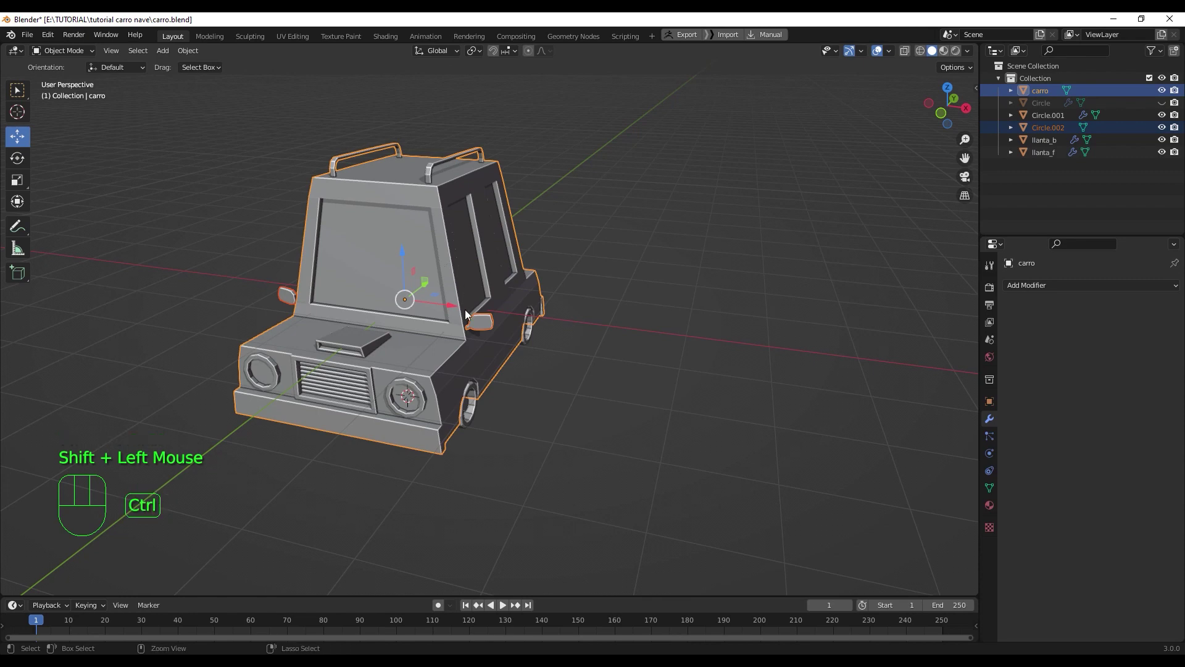
key("ctrl+j")
left_click(604, 411)
left_click(482, 337)
left_click_drag(627, 435, 618, 446)
left_click(413, 394)
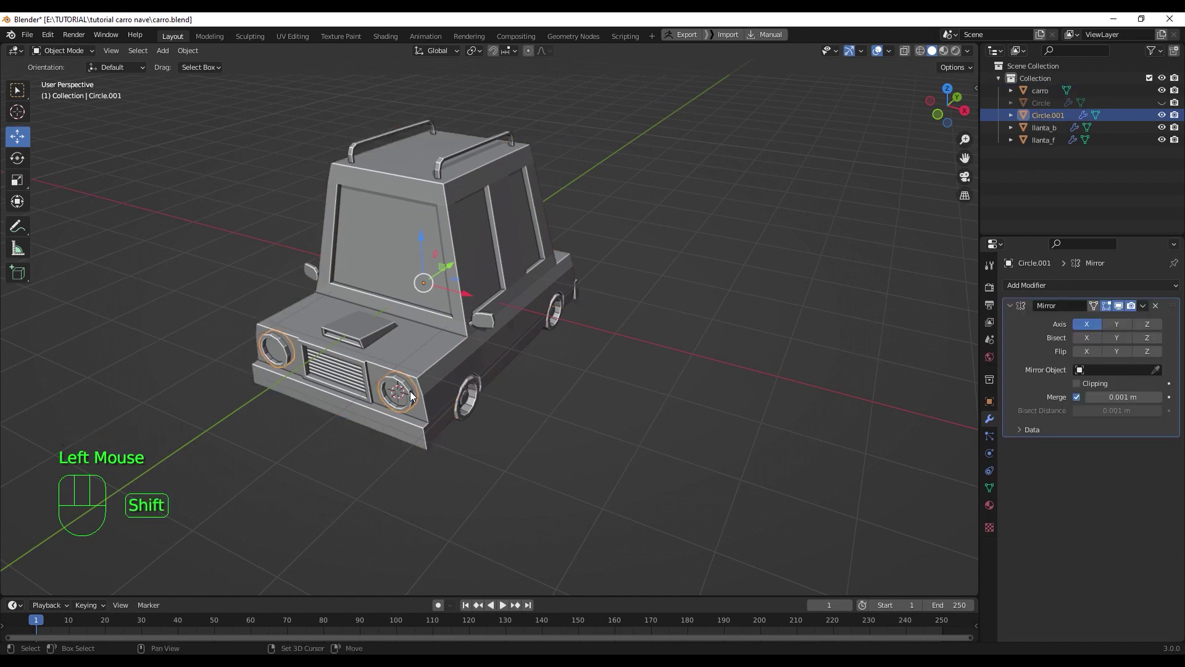
left_click(434, 377)
key("ctrl+j")
key("ctrl+z")
- Apply Circle.001's Mirror modifier and join headlights and mirrors into carro
left_click(463, 479)
left_click(407, 395)
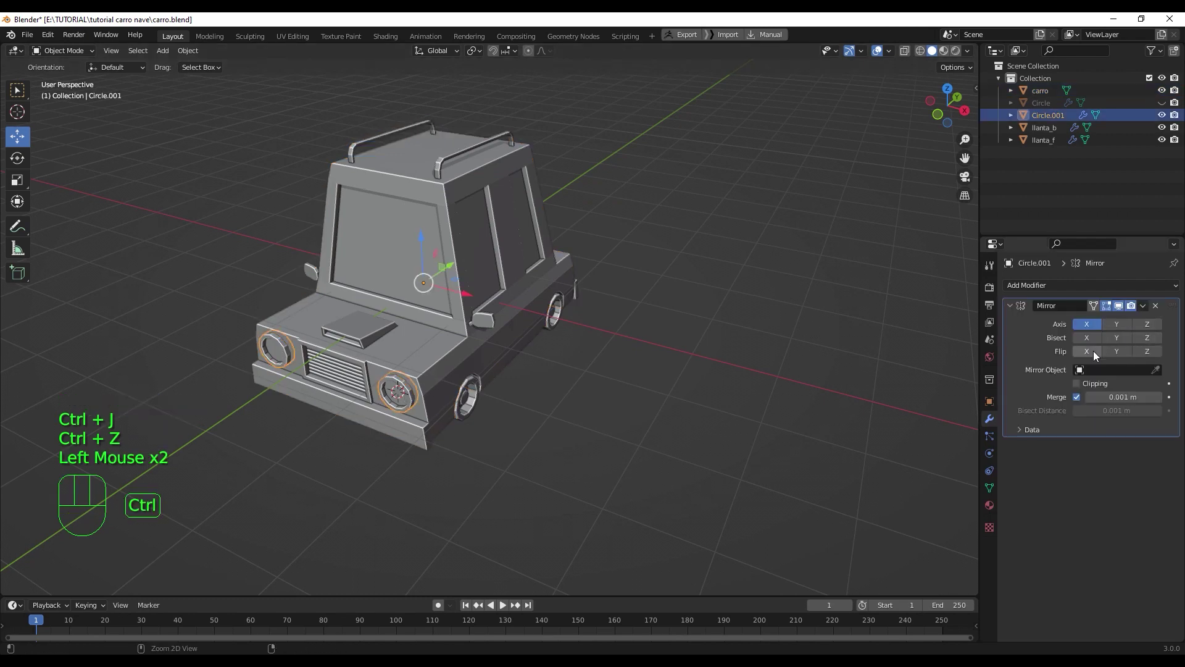
key("ctrl+a")
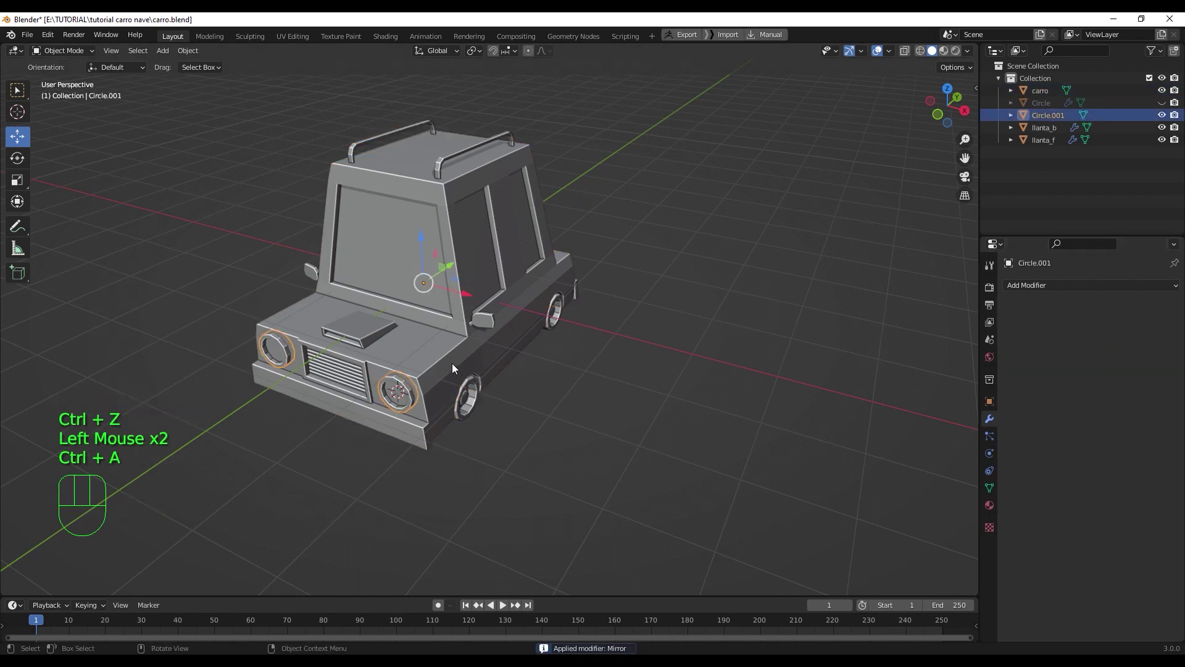
left_click(445, 359)
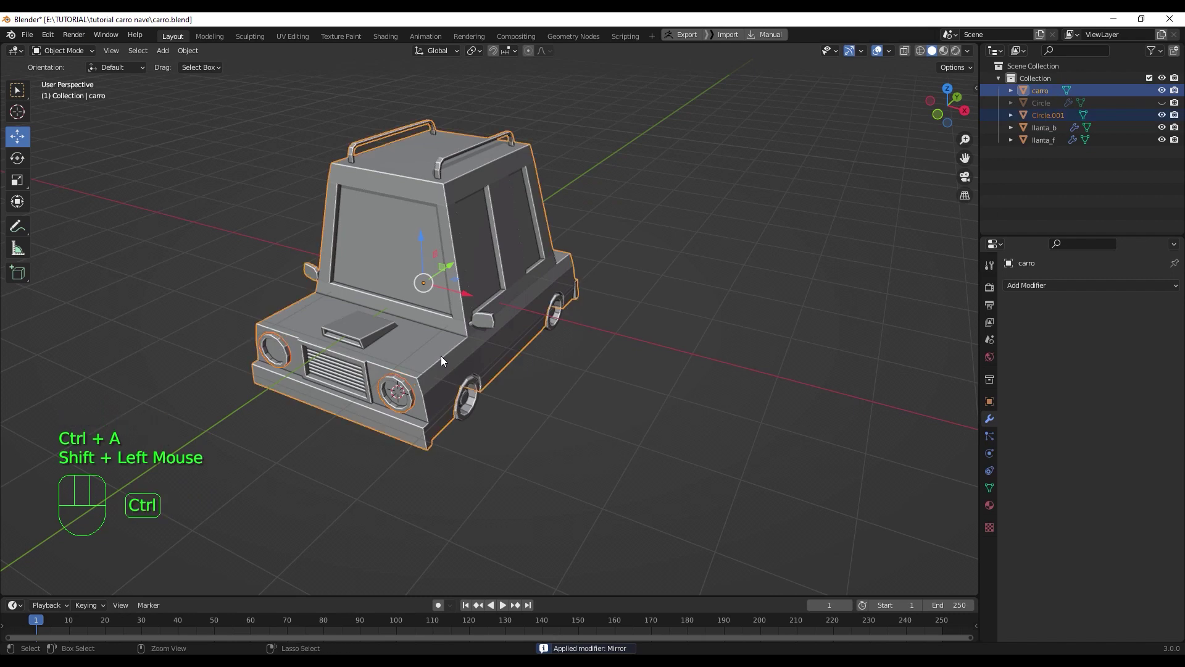
key("ctrl+j")
left_click(530, 425)
- Delete the unused Circle object from the Outliner and save the file
middle_click(503, 398)
left_click(449, 358)
left_click_drag(495, 441, 481, 402)
left_click(472, 404)
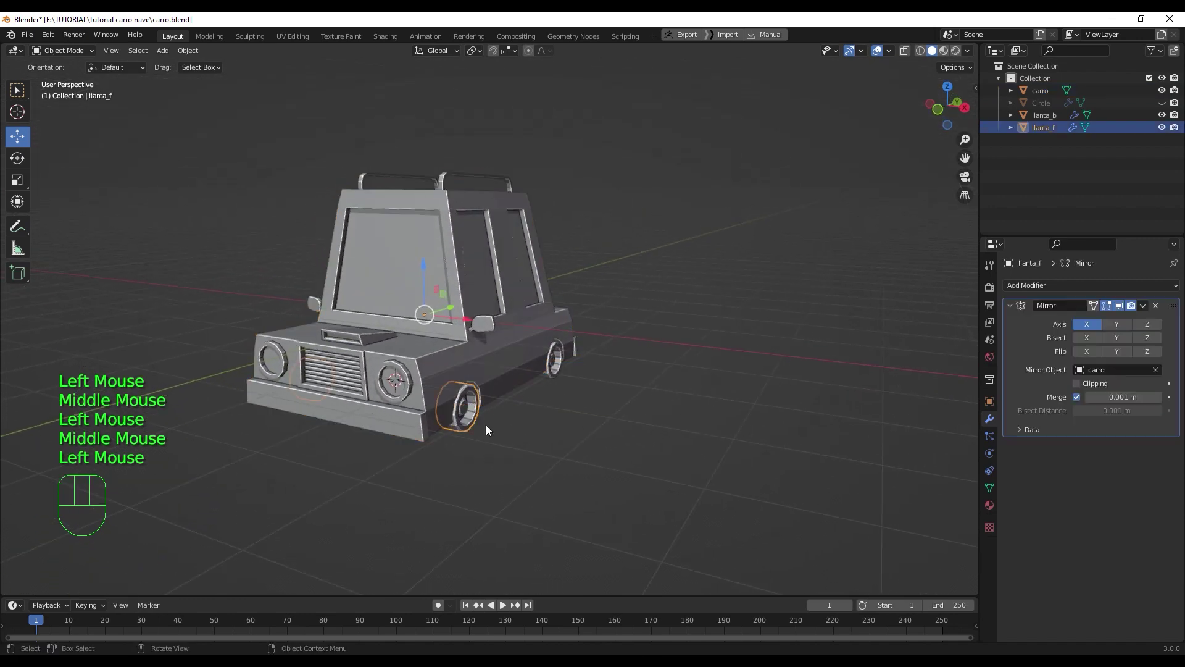
left_click(1162, 103)
left_click(1162, 103)
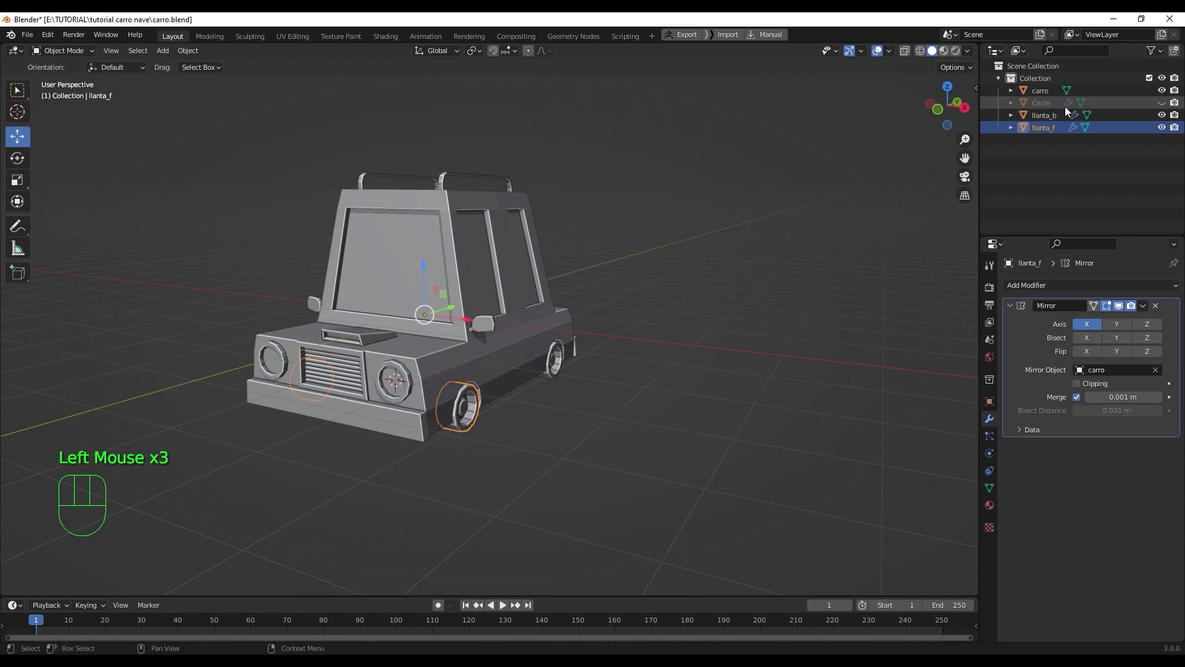
left_click(1040, 107)
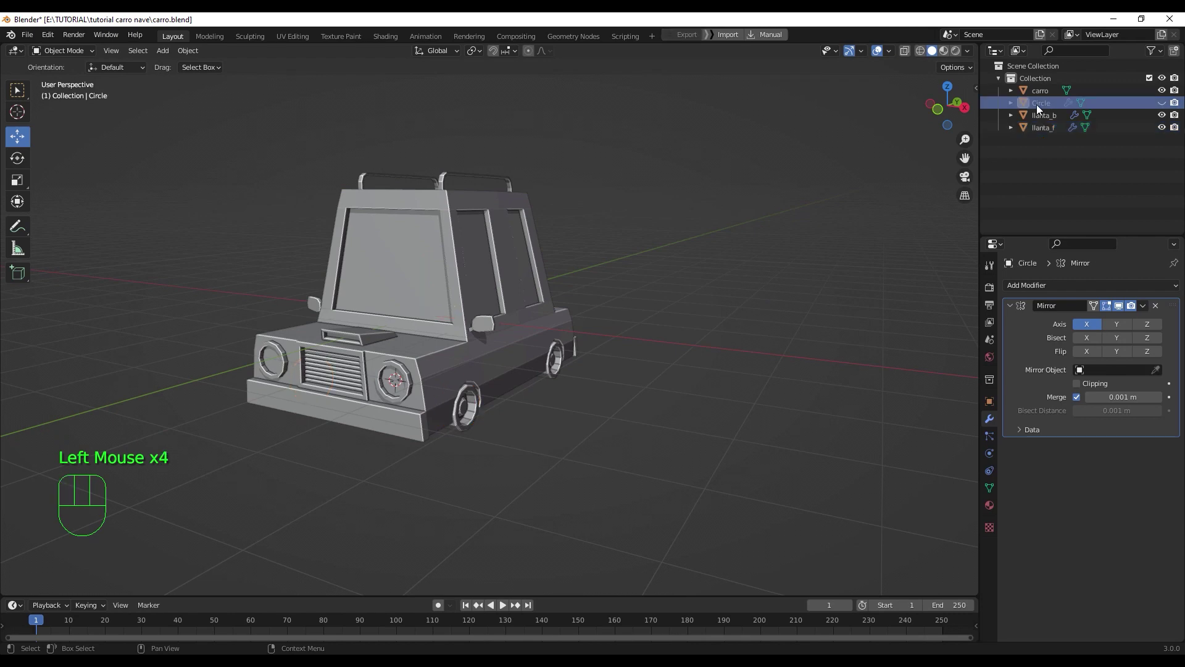
key("Delete")
left_click_drag(471, 469, 520, 495)
key("ctrl+s")
- Hide carro, llanta_b and llanta_f and place the 3D cursor at the world origin
left_click_drag(452, 447, 538, 417)
left_click_drag(518, 456, 408, 466)
left_click_drag(601, 405, 528, 407)
left_click_drag(690, 318, 771, 310)
left_click_drag(462, 349, 478, 359)
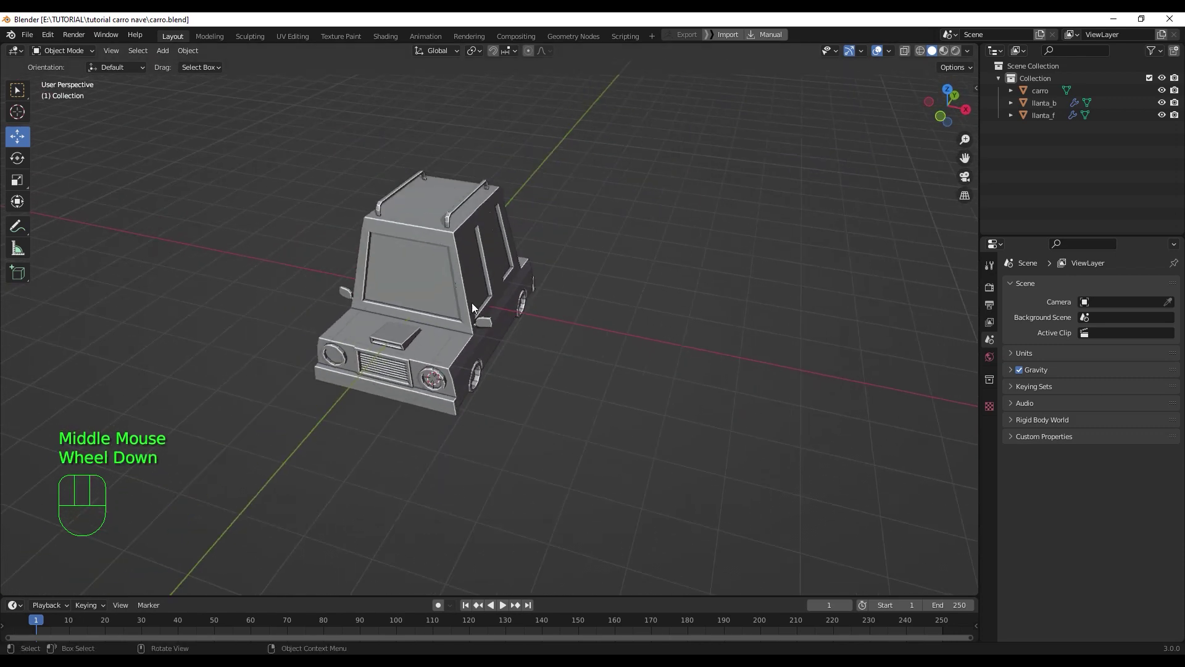
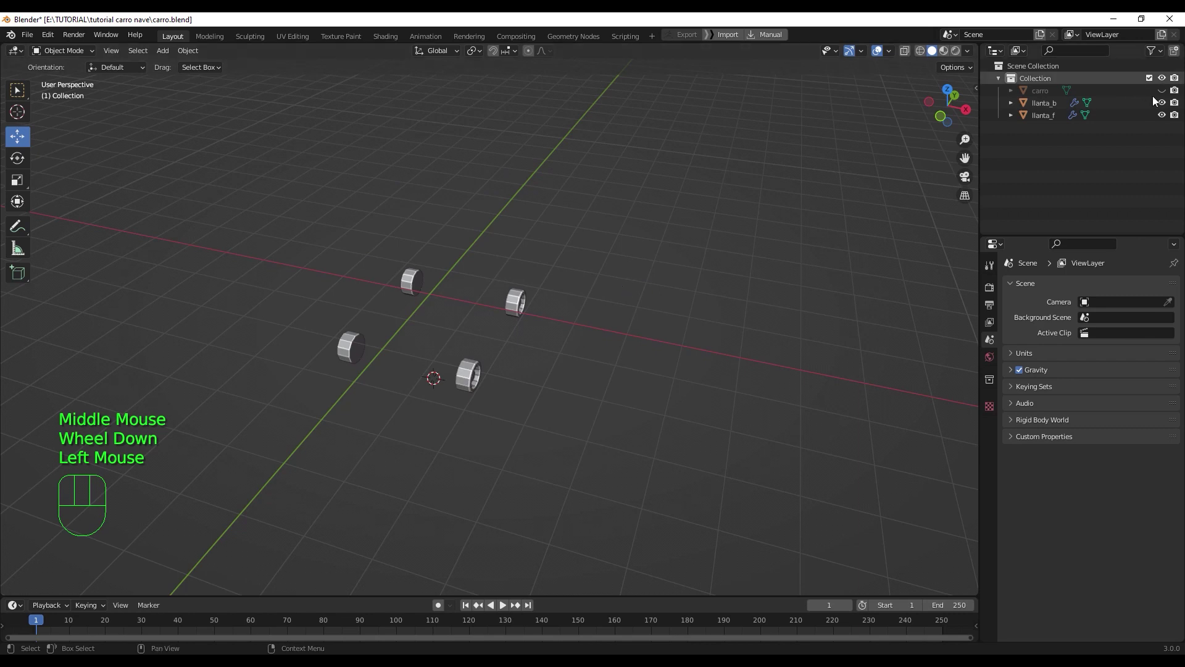
left_click(1165, 106)
left_click(1165, 116)
scroll("up", 3)
key("shift+s")
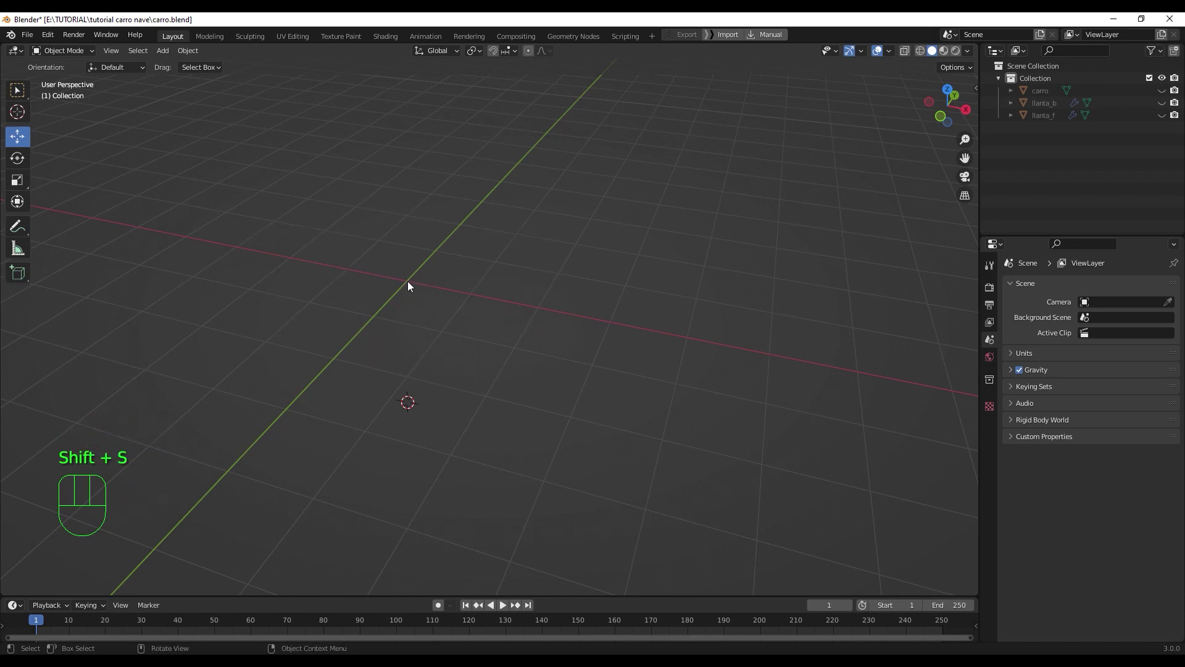
right_click(411, 284)
- Add a new circle mesh at the origin in the empty scene
left_click_drag(429, 309, 453, 286)
left_click_drag(449, 285, 407, 309)
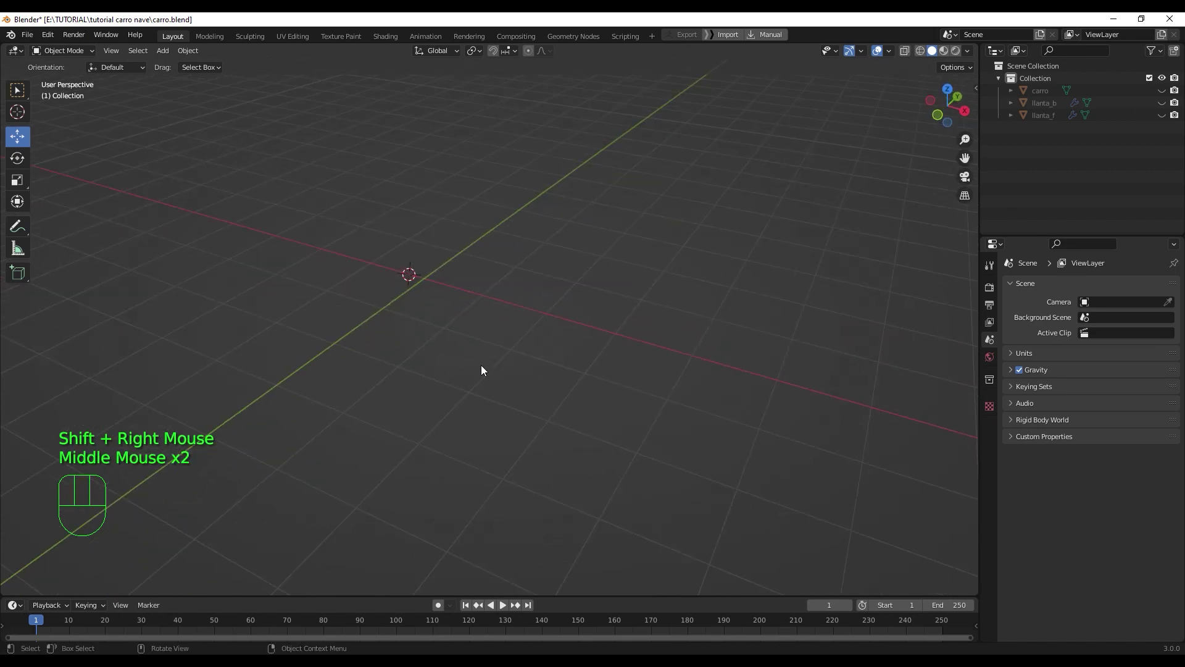
key("shift+a")
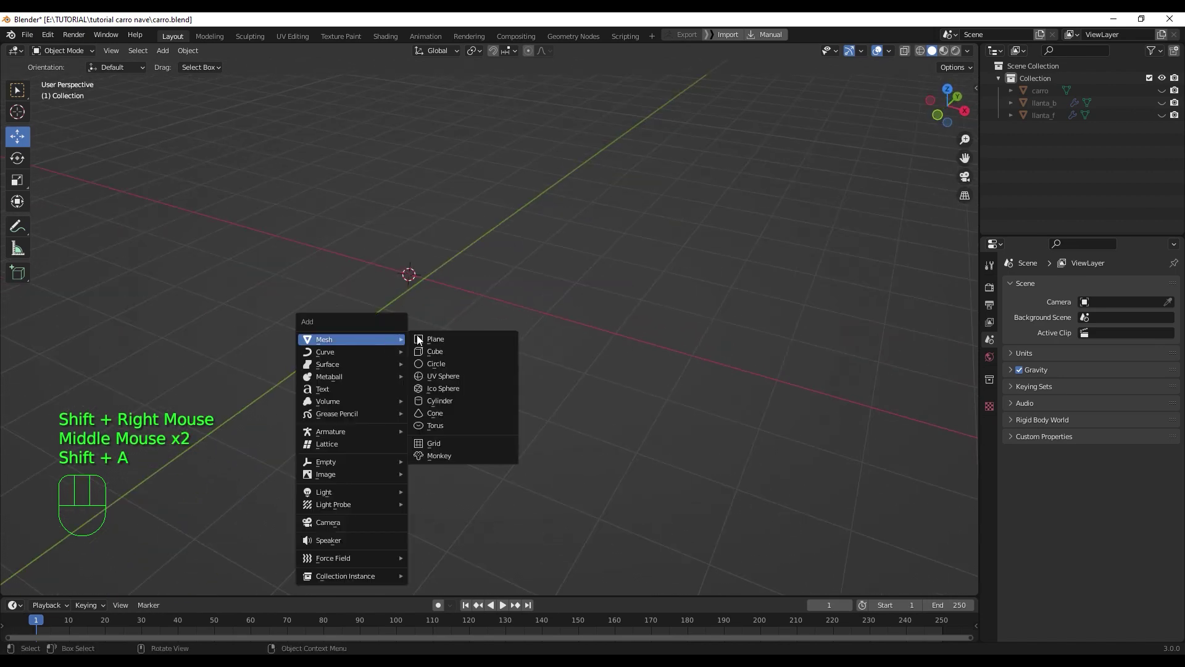
left_click_drag(472, 349, 458, 353)
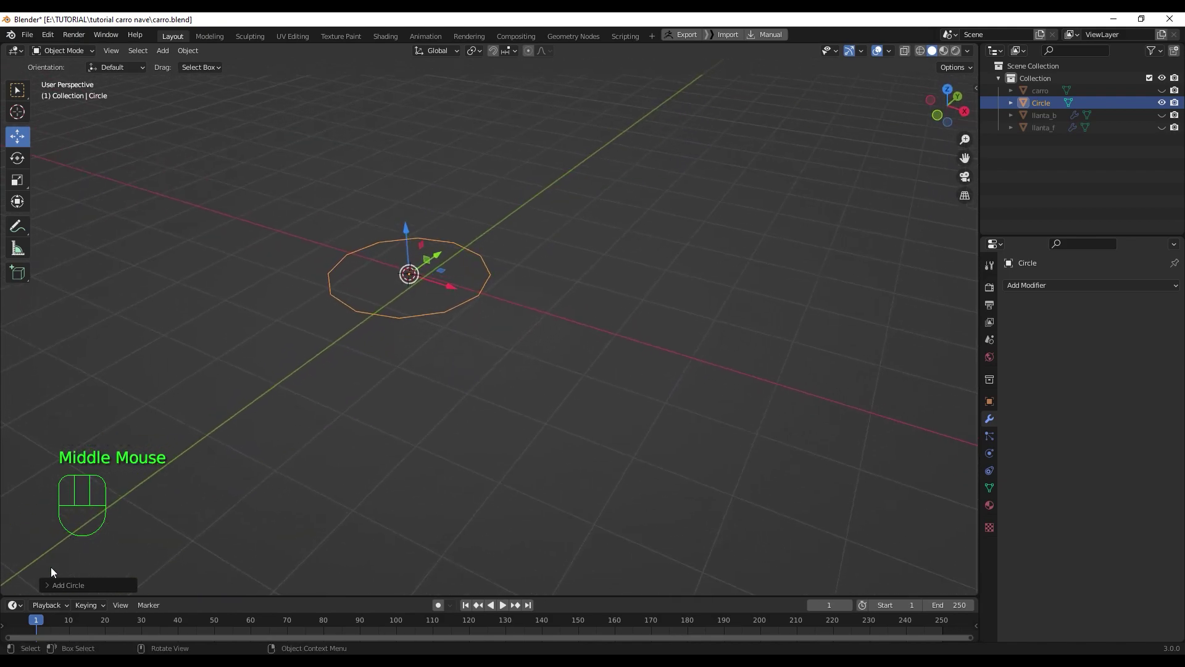
left_click(63, 587)
scroll("down", 3)
scroll("up", 3)
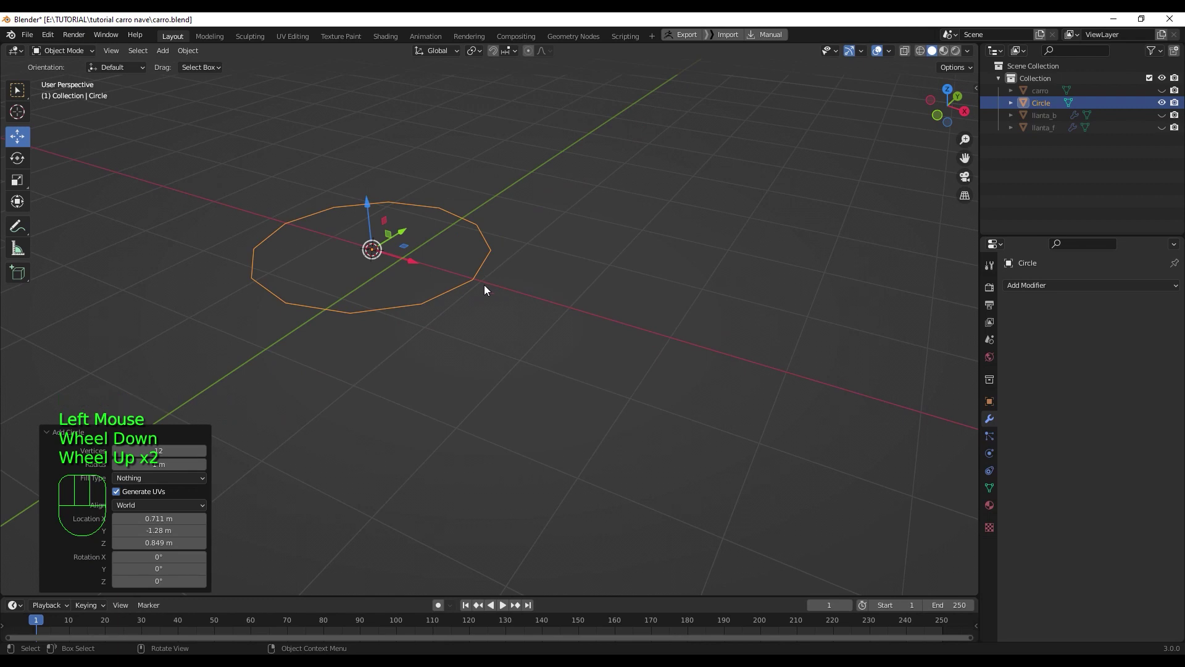
- Rotate the circle 90 degrees upright in Right view and unhide the car with Alt+H
key("KP_3")
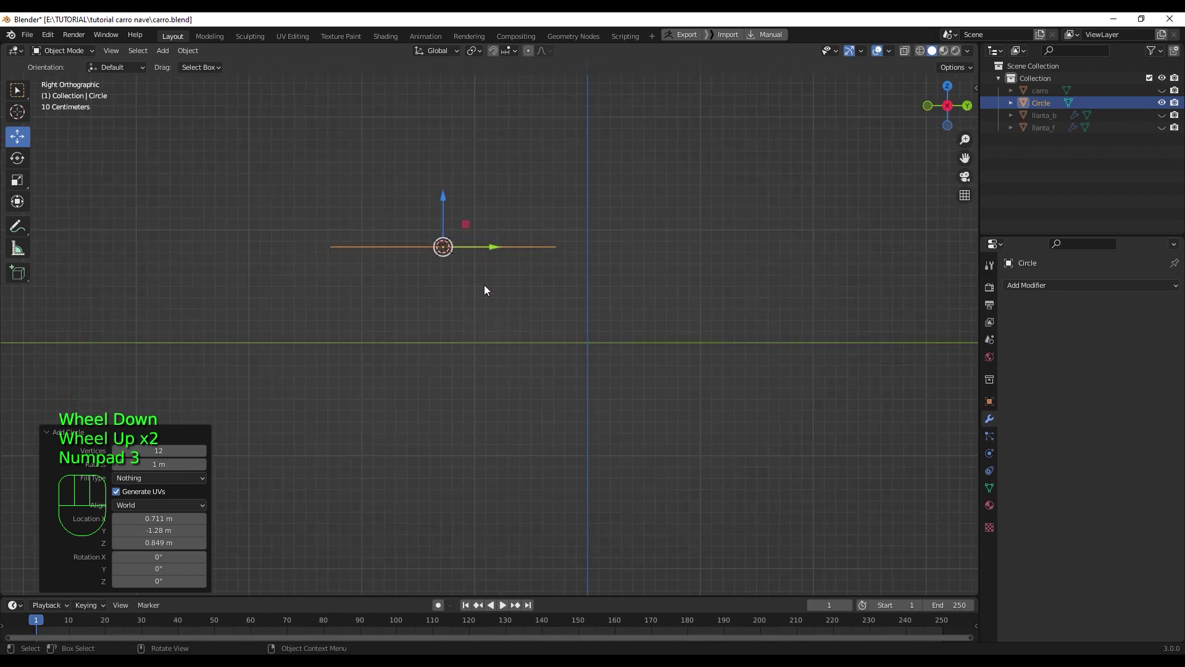
key("r")
key("KP_9")
key("KP_0")
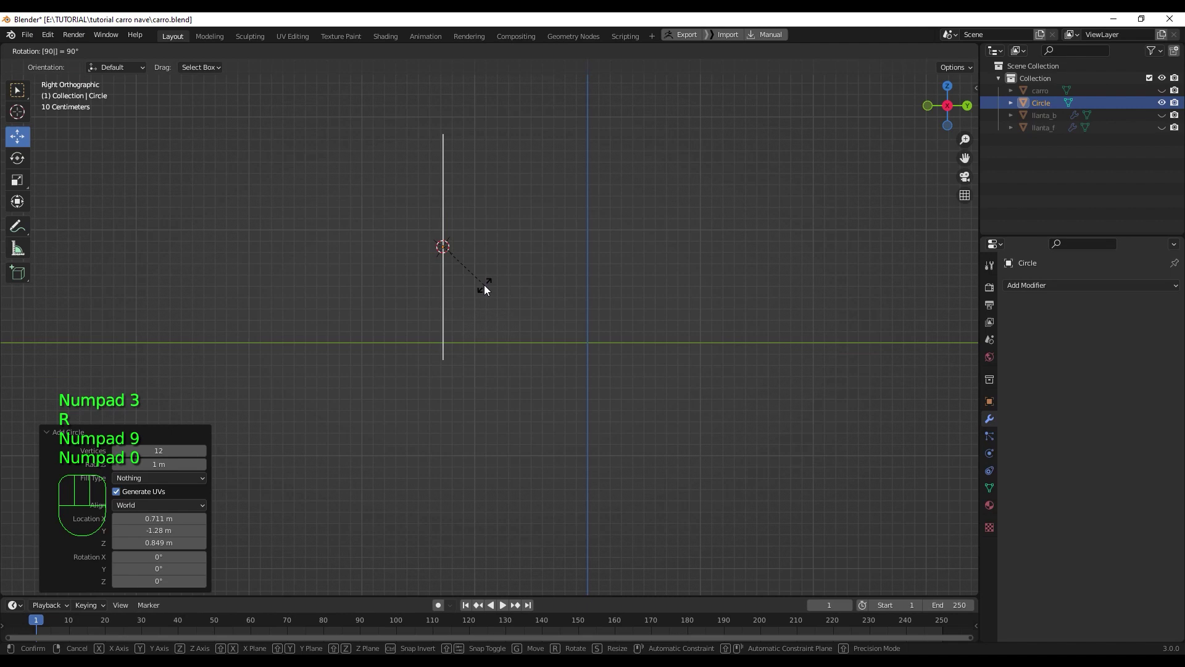
key("Return")
left_click_drag(455, 270, 511, 282)
scroll("down", 3)
middle_click(474, 284)
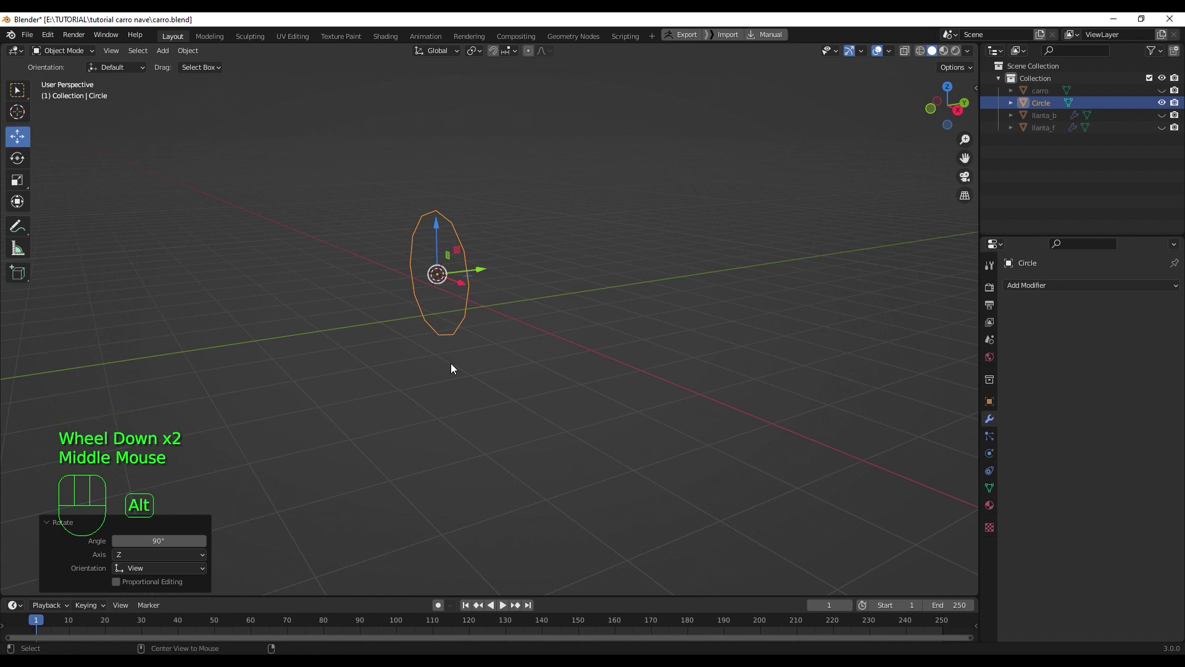
key("alt+h")
- Shrink the circle to about a fifth its size and lower it just above the roof
left_click_drag(520, 316, 550, 328)
key("ctrl+z")
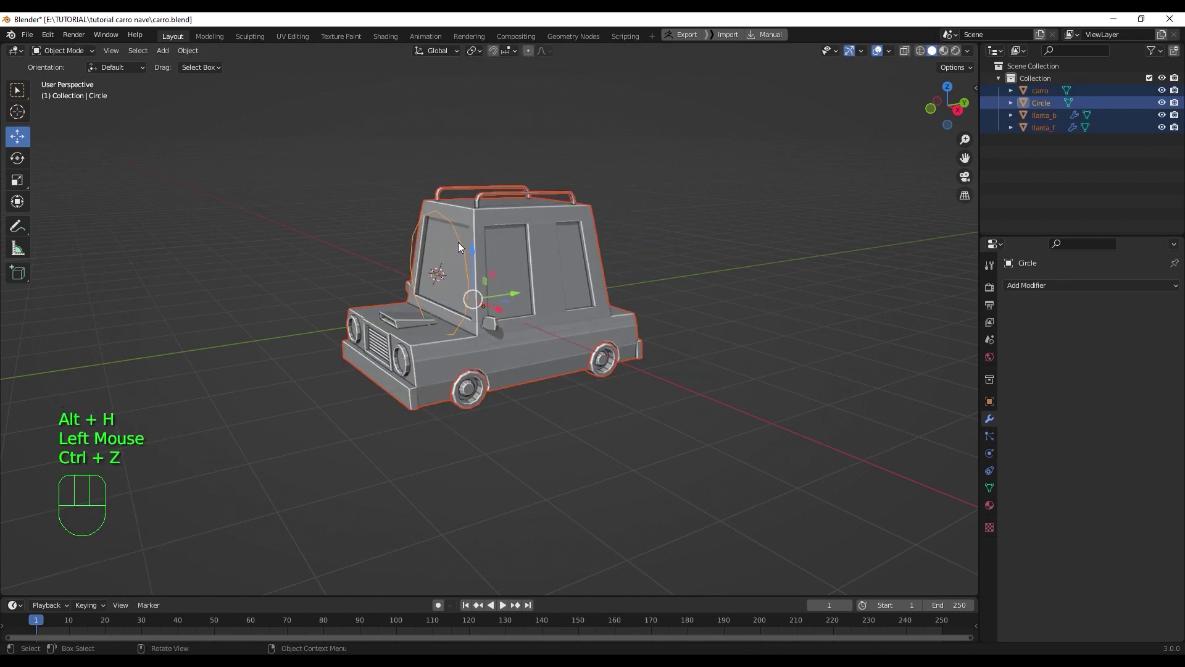
left_click(462, 245)
left_click(464, 245)
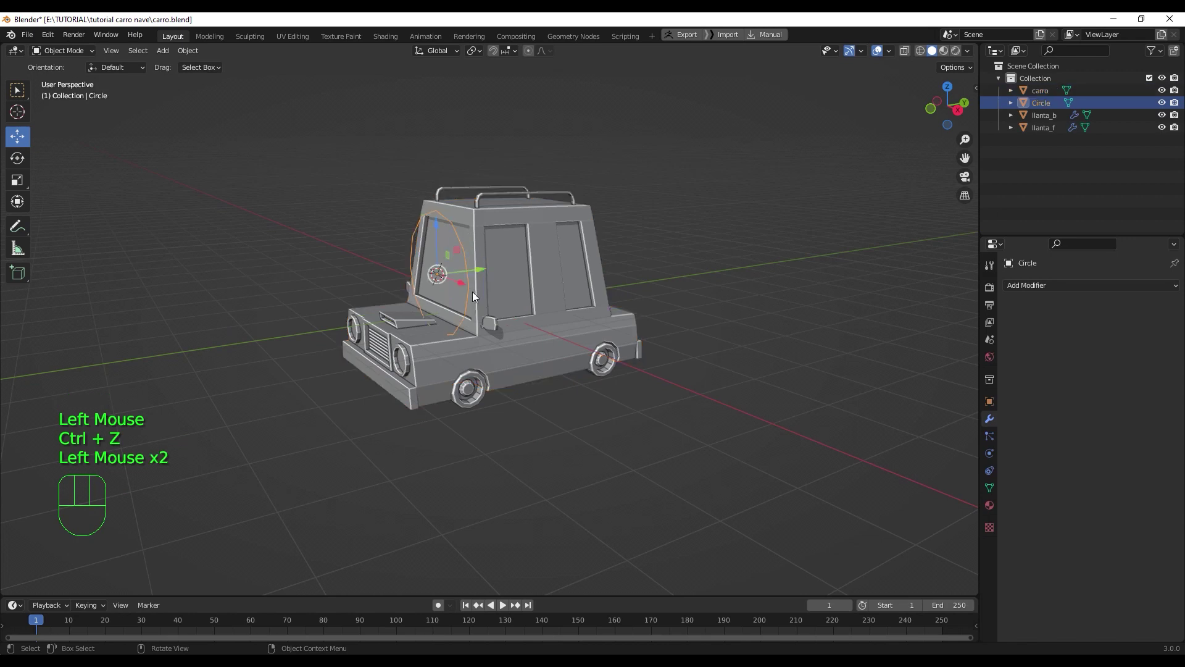
left_click_drag(471, 282, 571, 310)
left_click_drag(543, 247, 547, 222)
key("s")
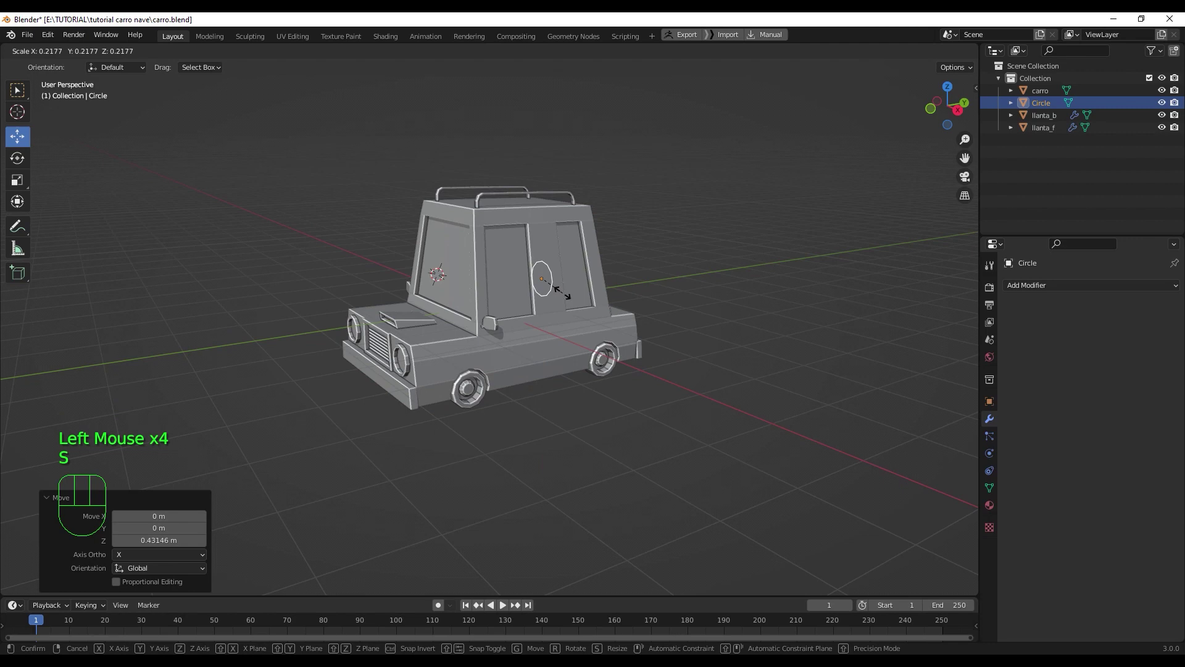
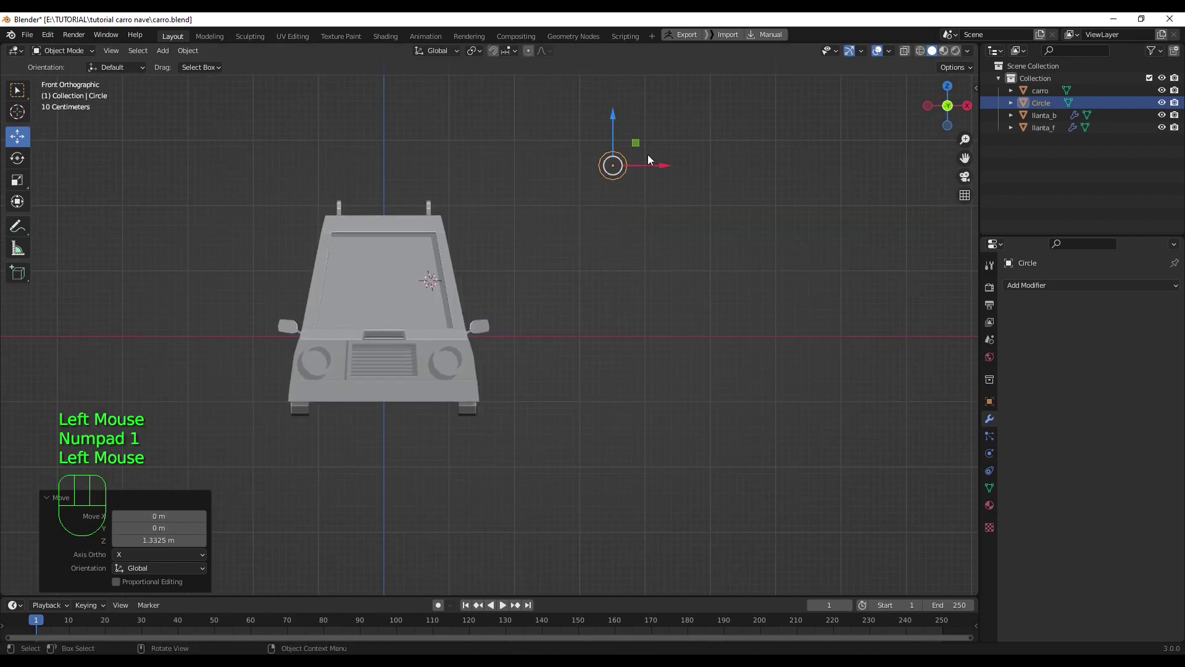
left_click_drag(648, 168, 458, 213)
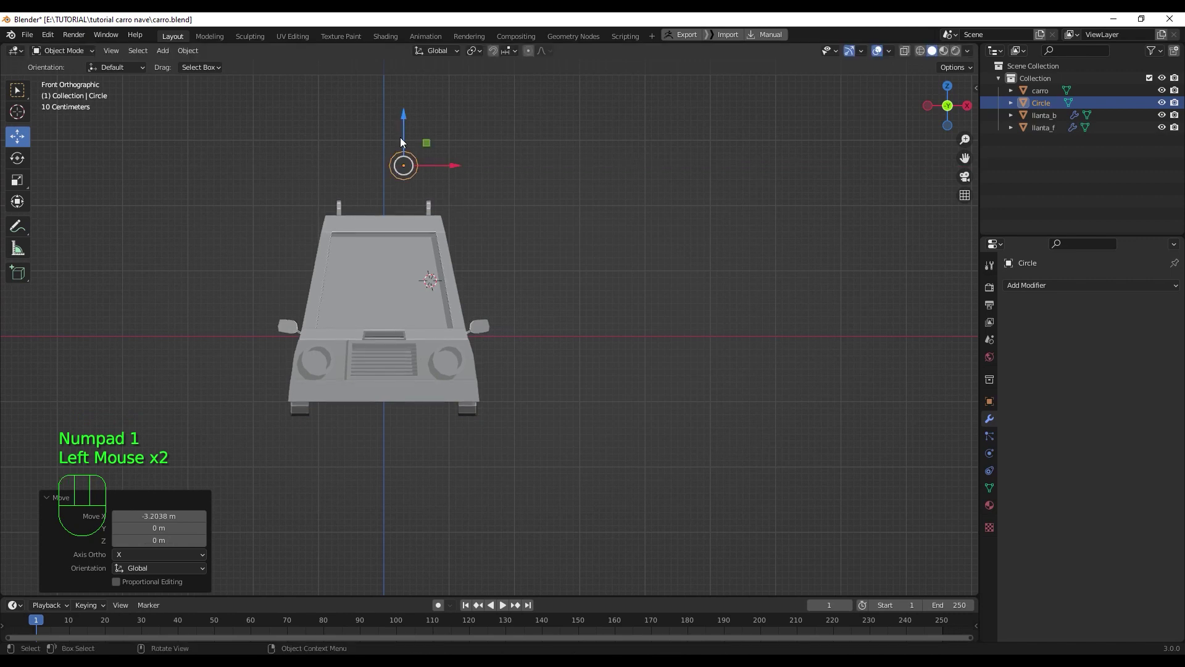
left_click_drag(406, 131, 416, 169)
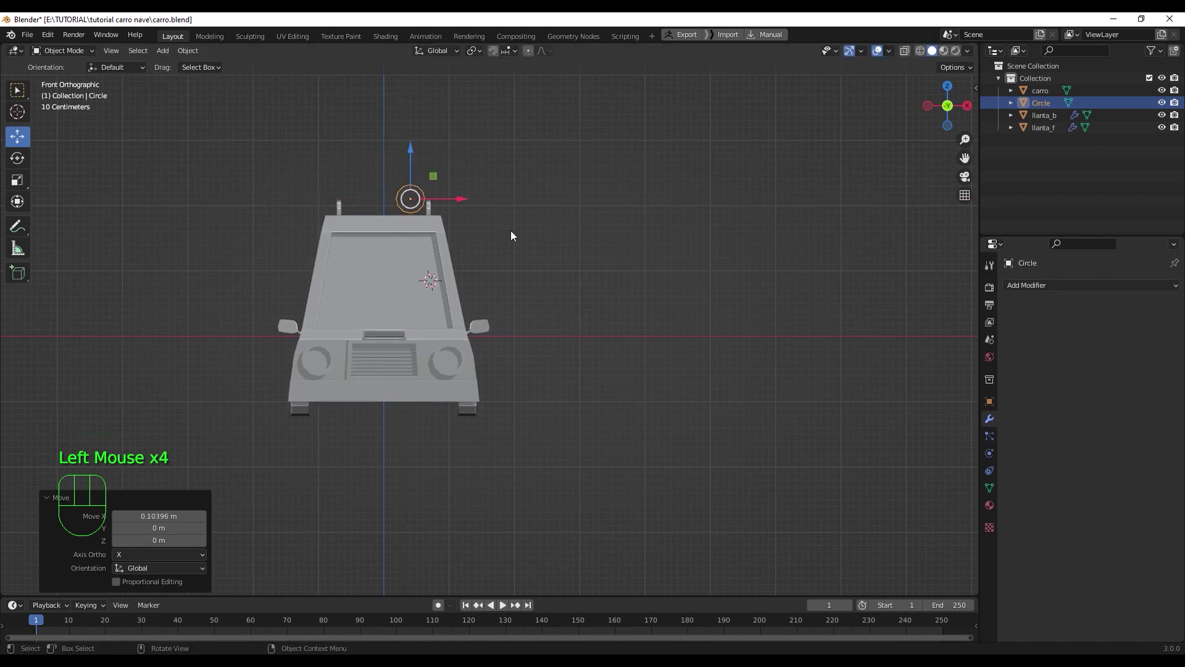
- In Right ortho view, move the ring toward the front of the roof rail
key("KP_3")
scroll("up", 3)
left_click_drag(505, 144, 590, 145)
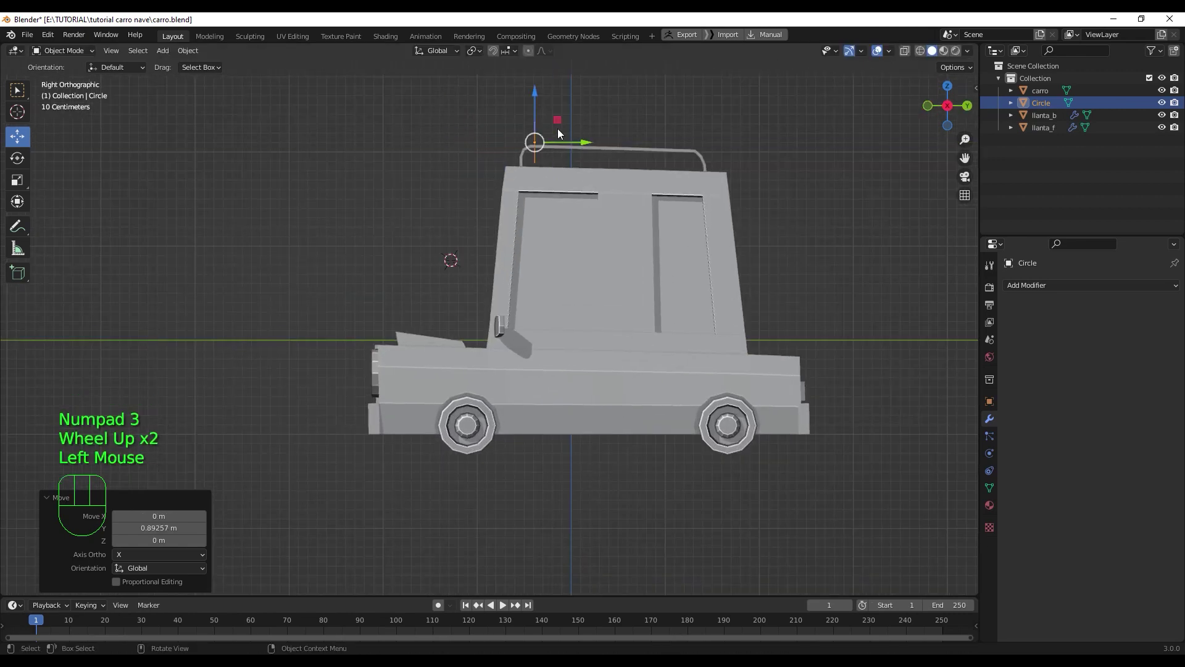
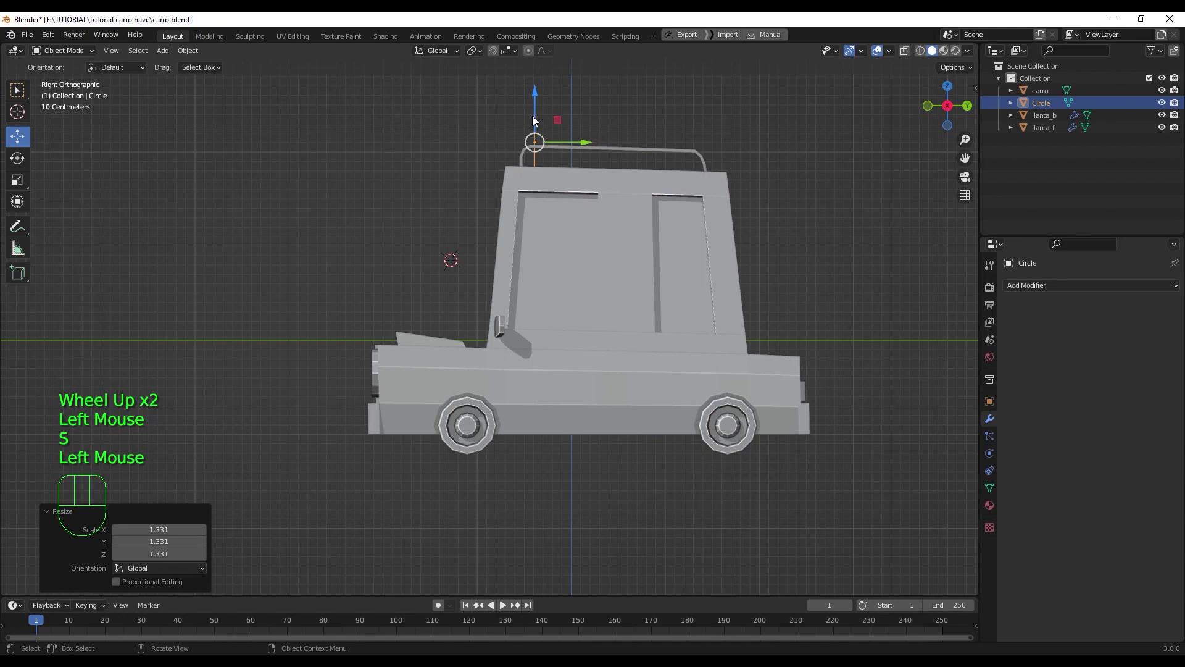
left_click(535, 105)
scroll("up", 3)
left_click_drag(595, 201, 577, 321)
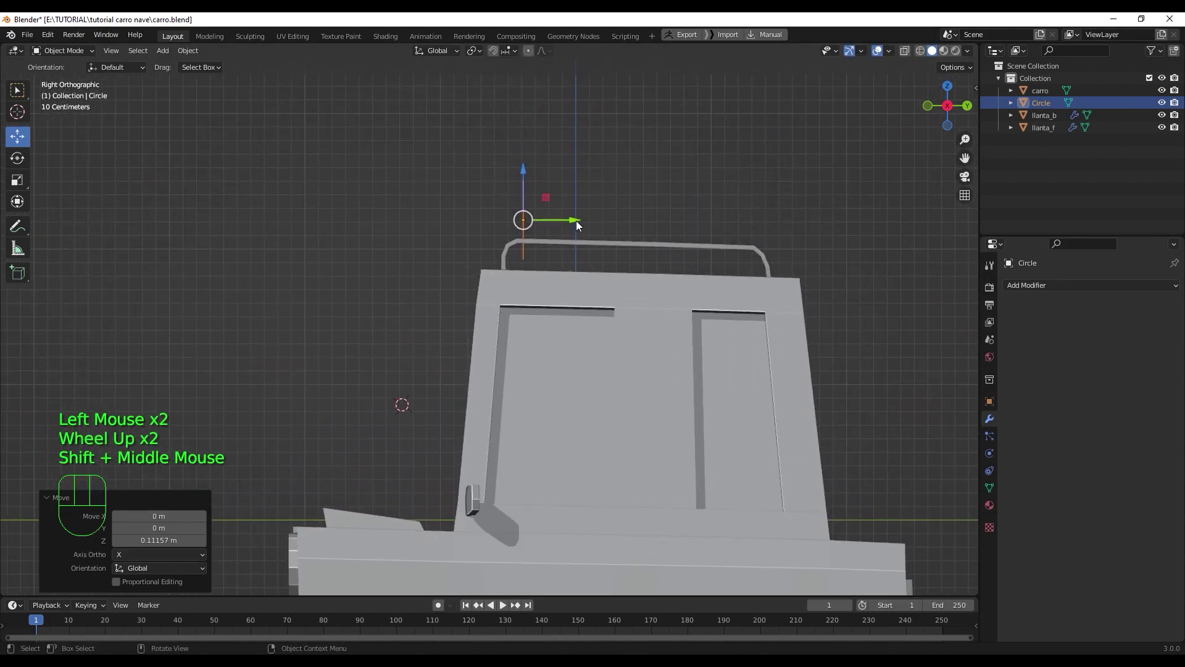
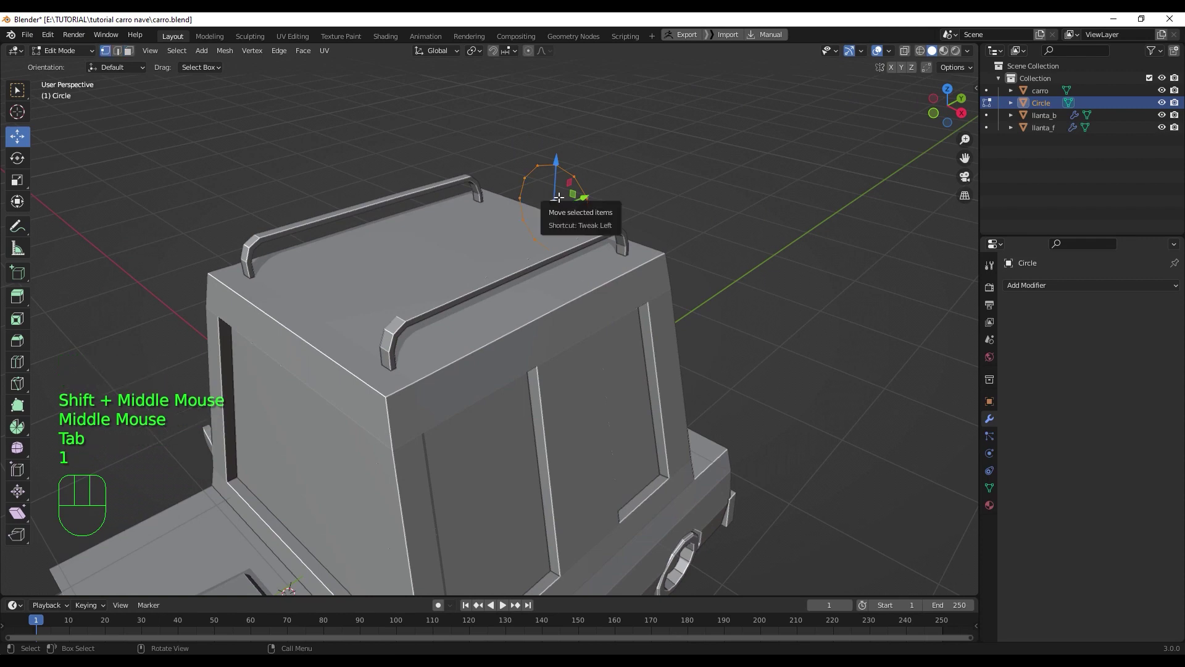
- In Edit Mode, extrude the circle twice into a segmented cylinder along the roof
key("f")
middle_click(537, 212)
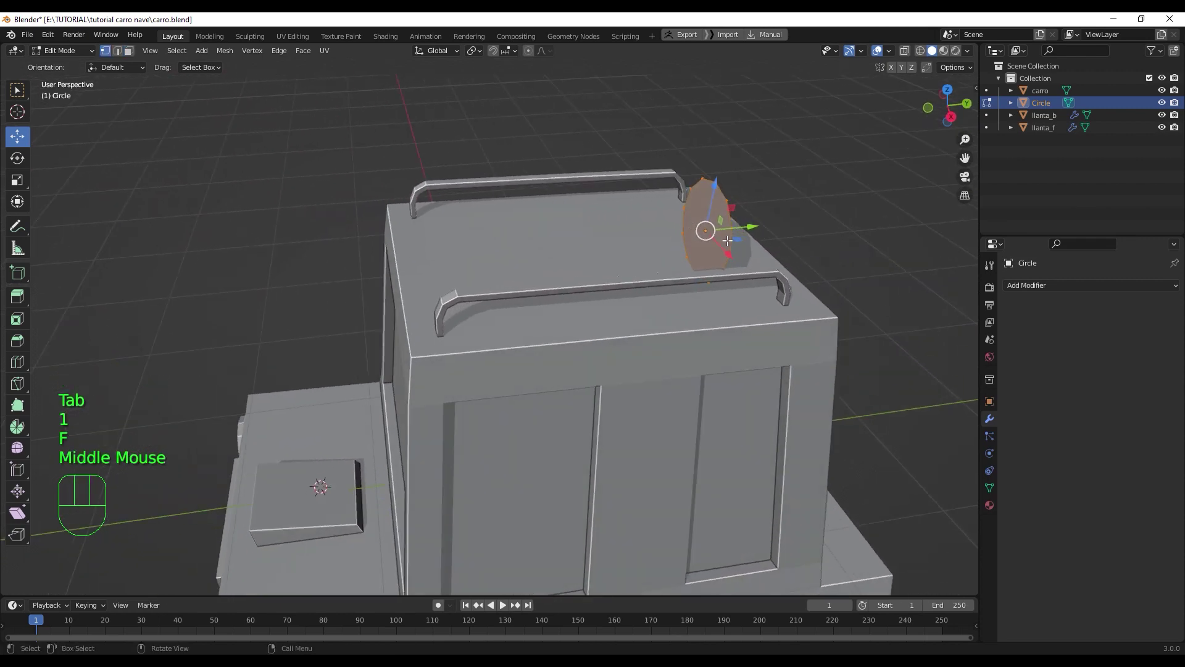
key("e")
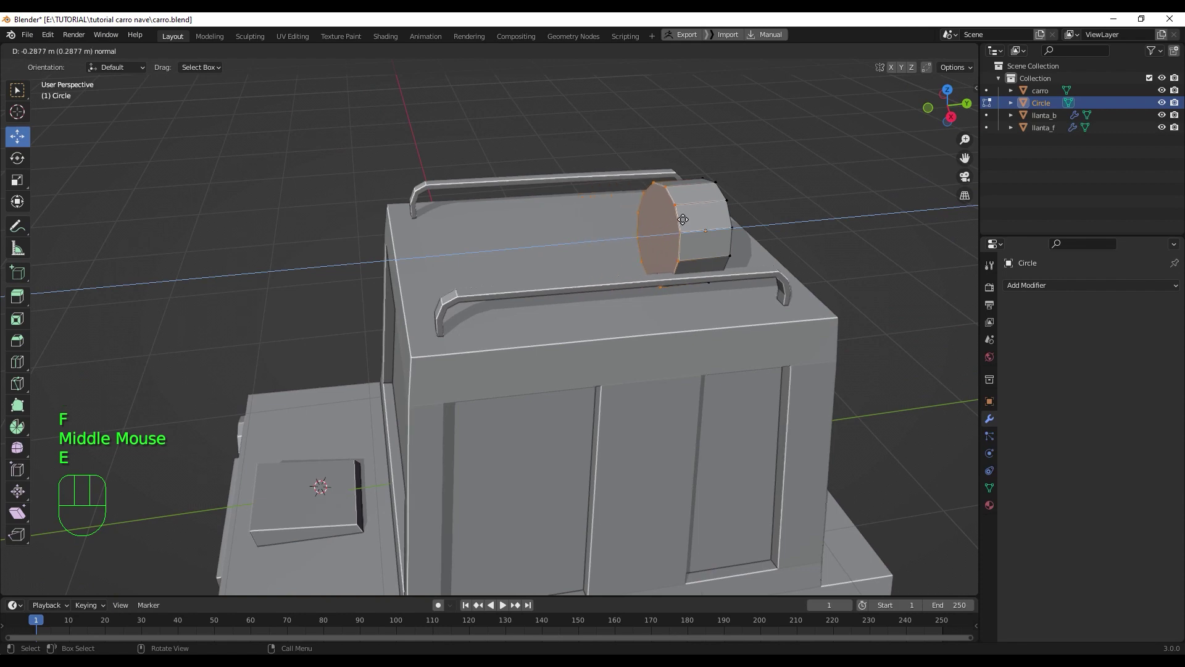
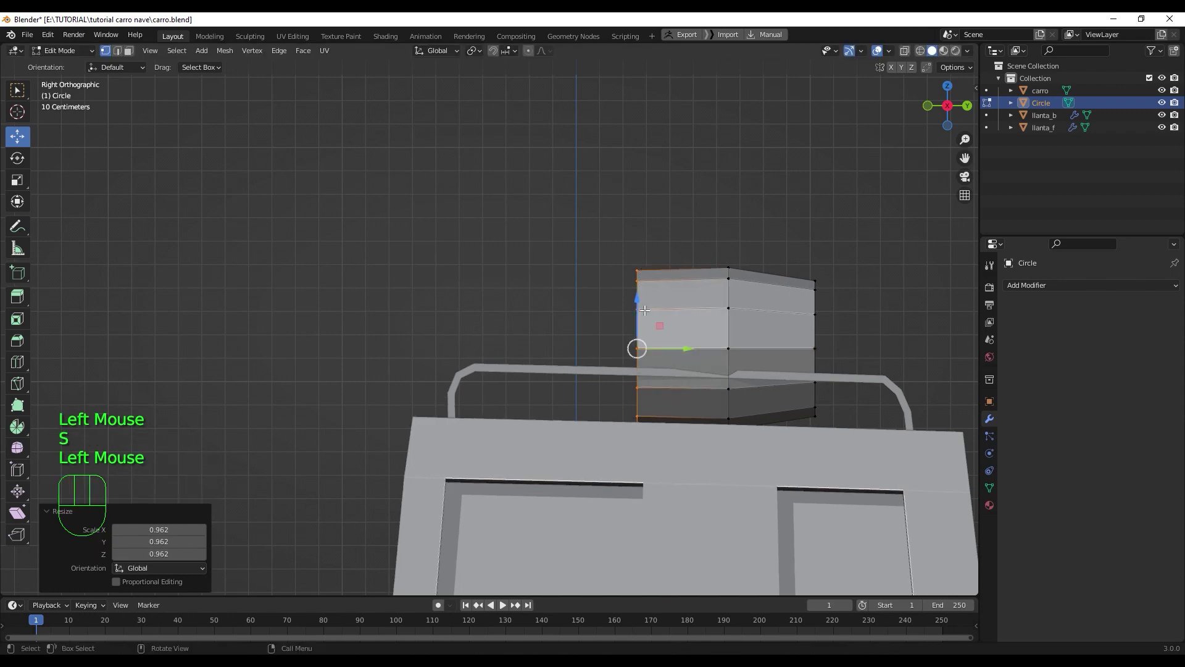
key("e")
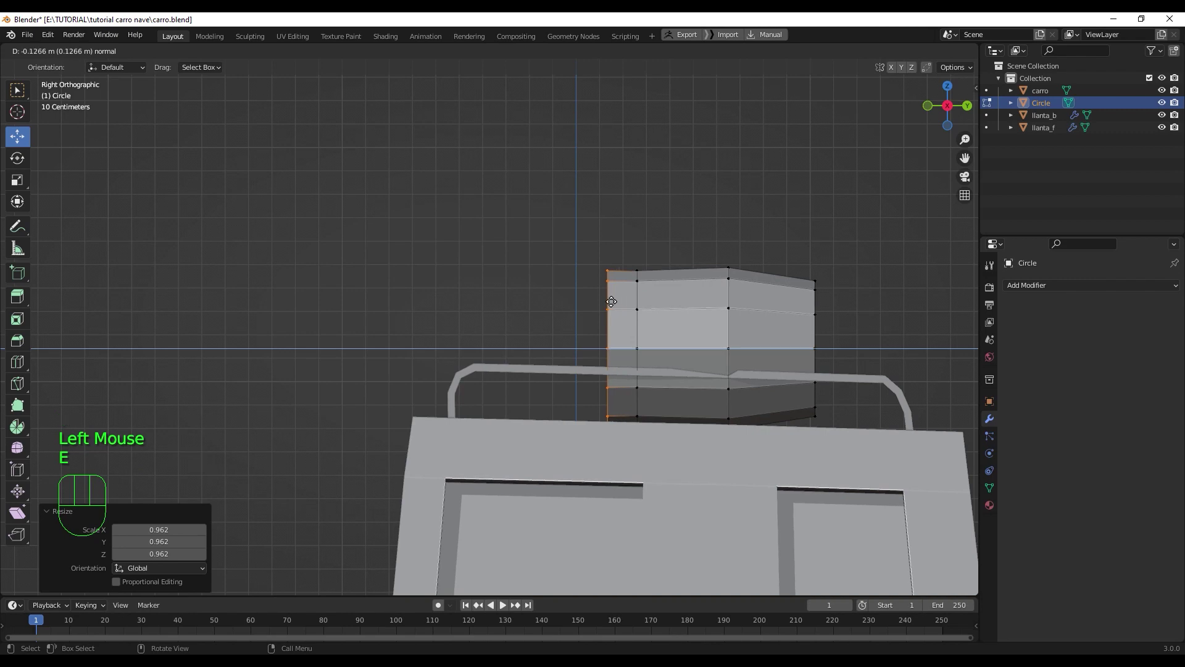
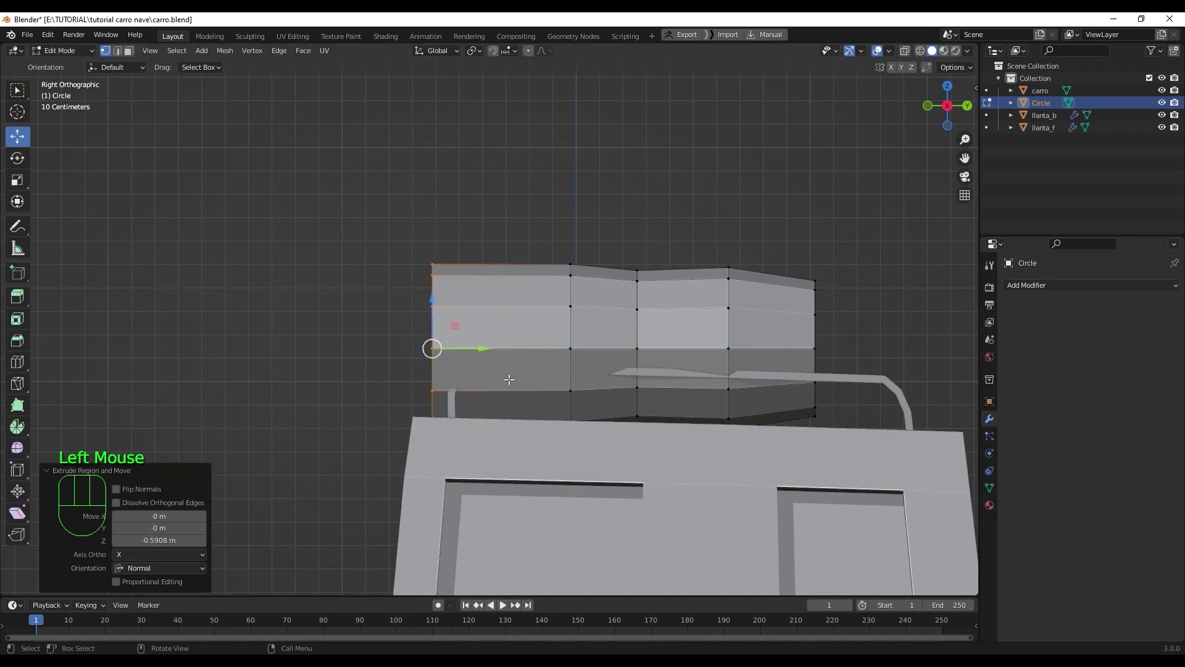
- Extrude extra front sections on the tank, then undo the unwanted ones
key("s")
left_click(514, 387)
key("e")
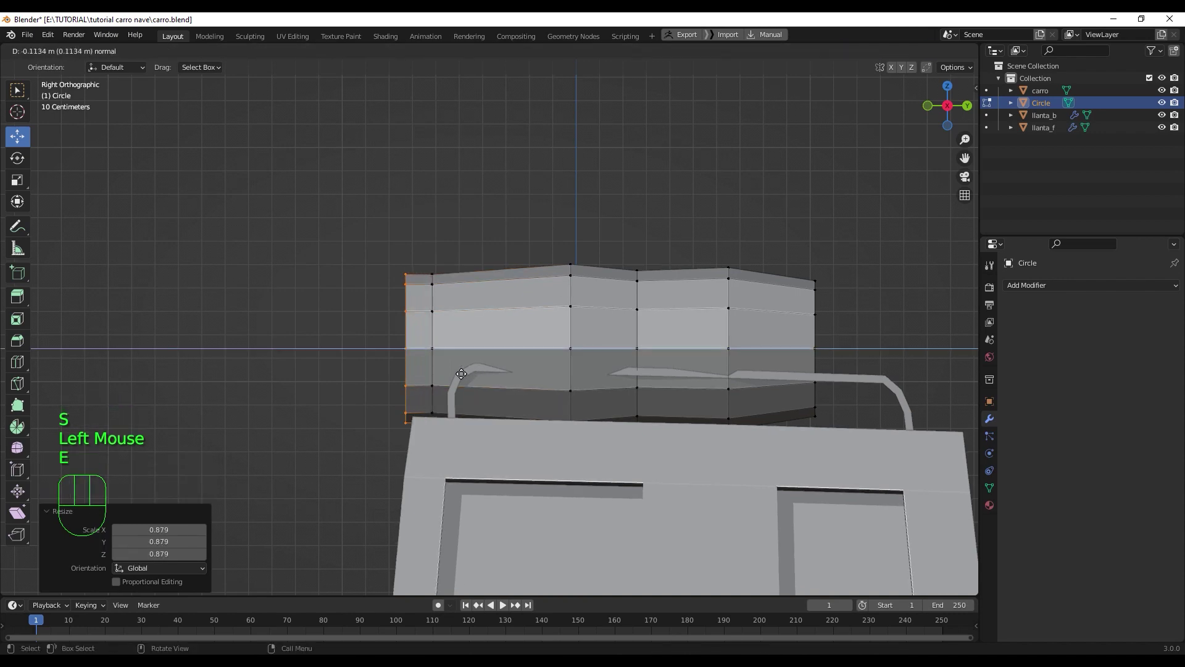
left_click(464, 373)
key("e")
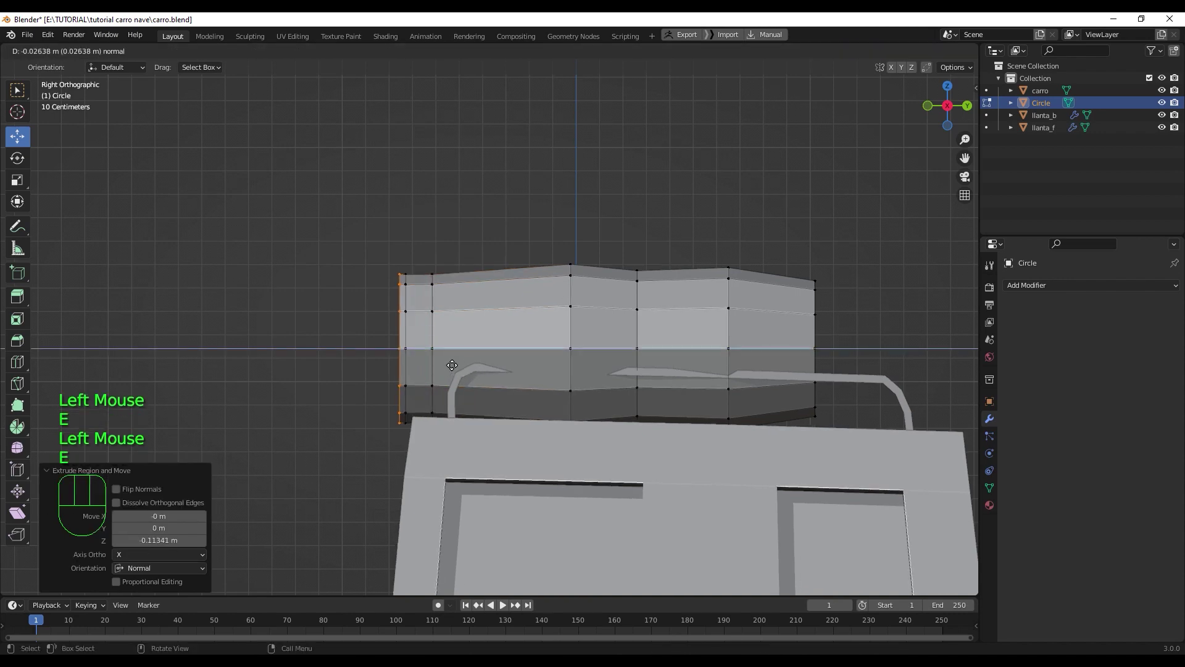
right_click(450, 363)
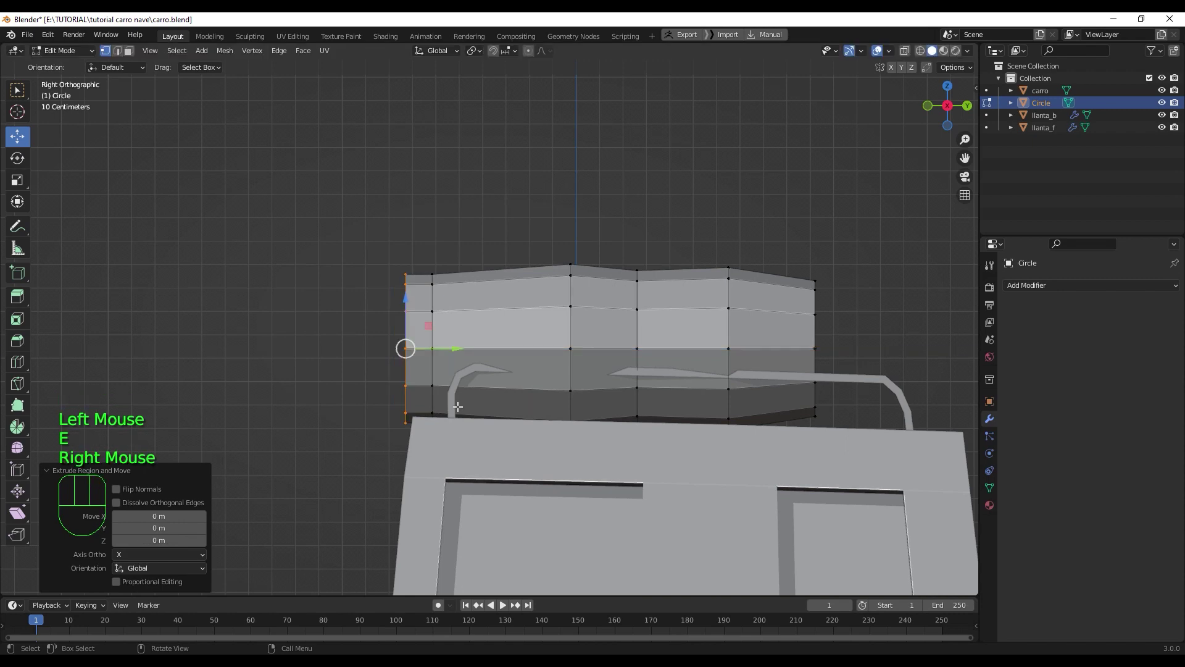
key("s")
left_click(433, 376)
key("ctrl+z")
key("ctrl+z")
key("ctrl+z")
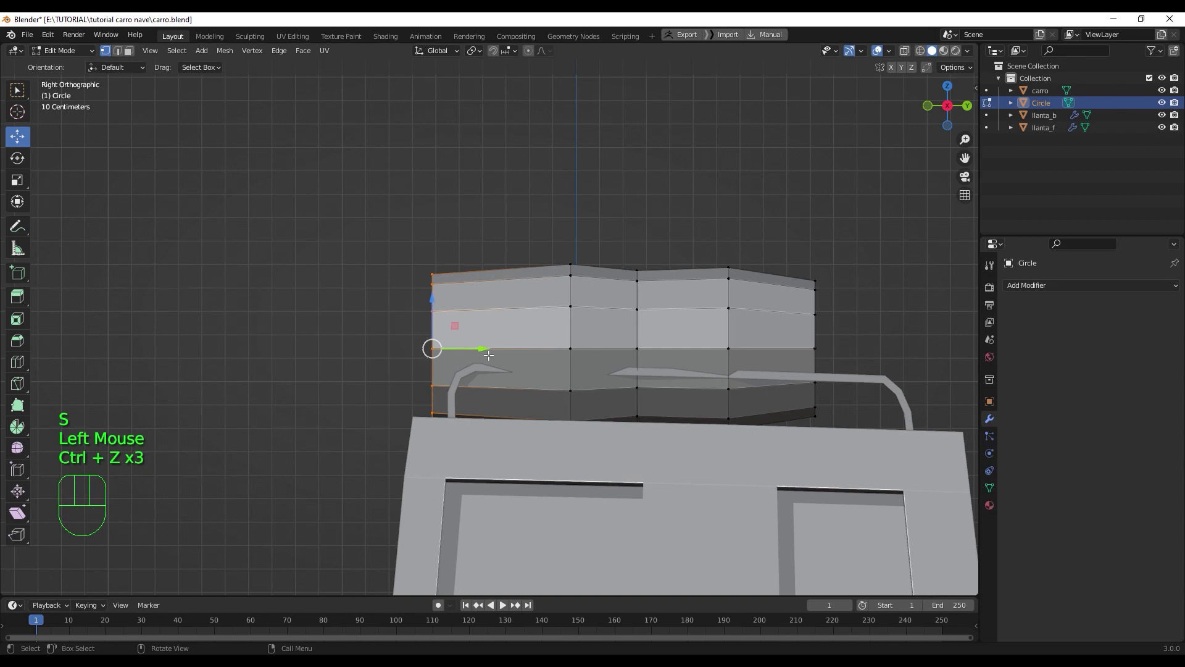
- Extrude and taper the front into a narrow nozzle tip positioned at the tank's end
key("e")
left_click(462, 355)
key("s")
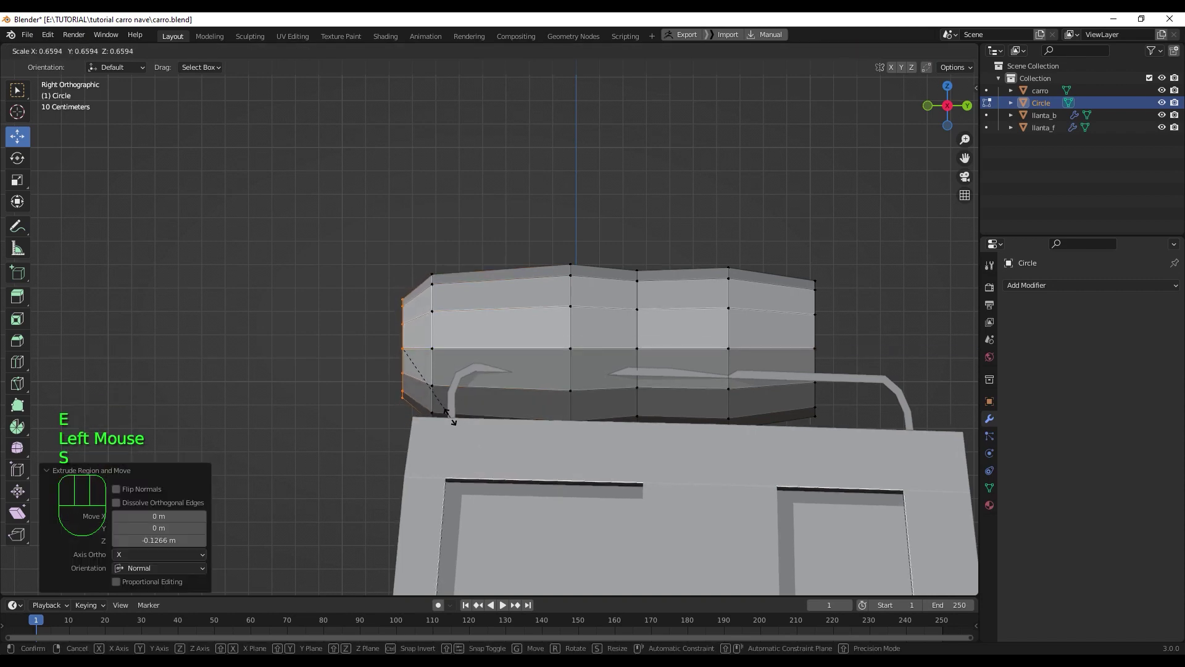
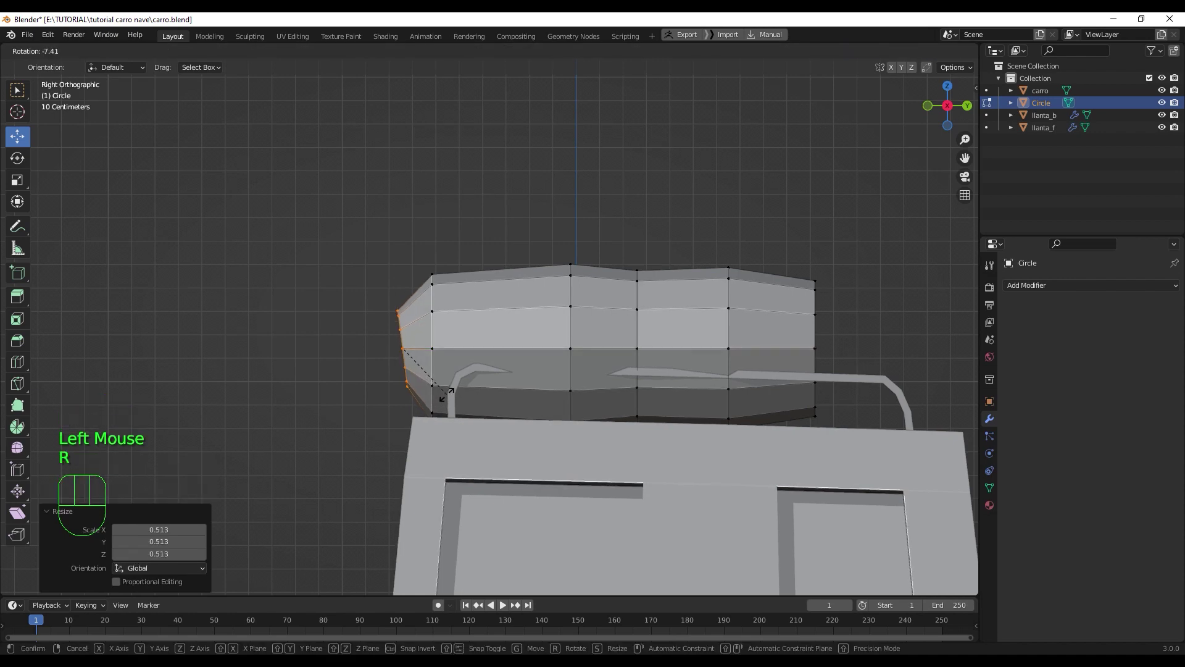
left_click(446, 391)
key("e")
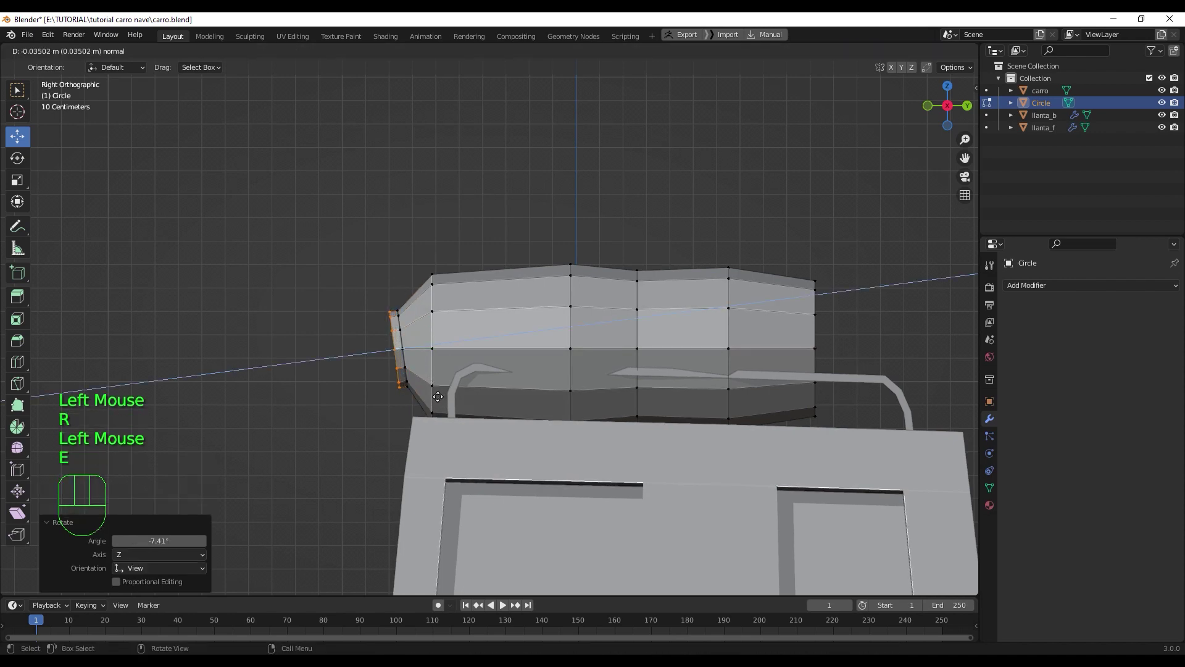
left_click(437, 396)
key("s")
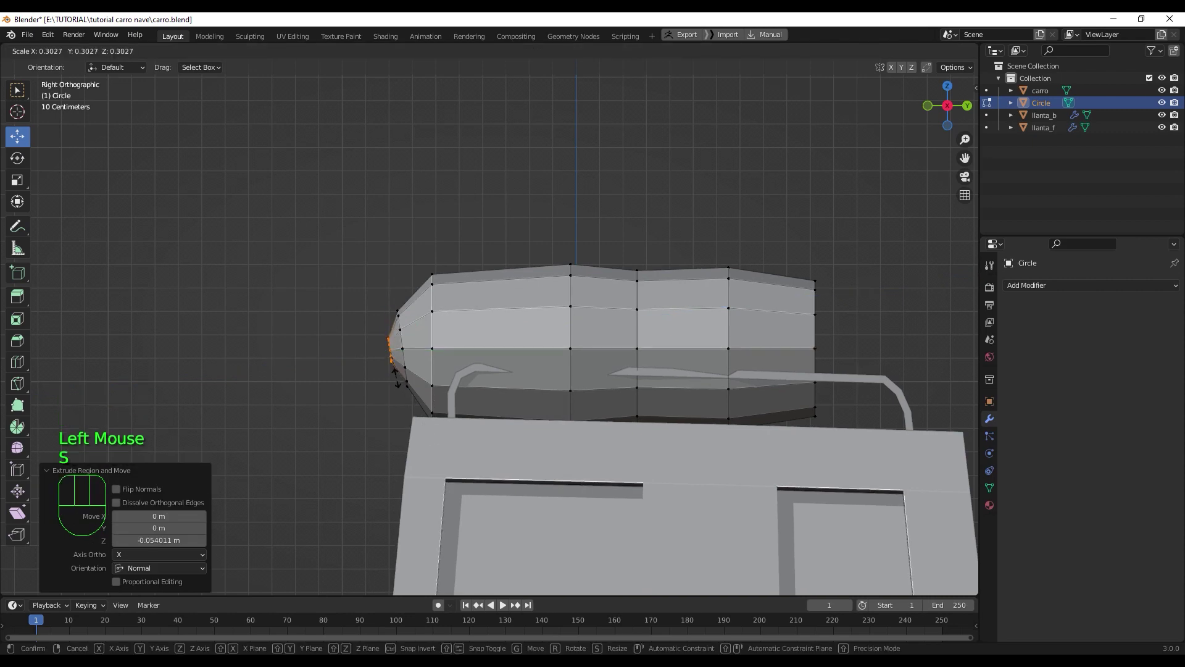
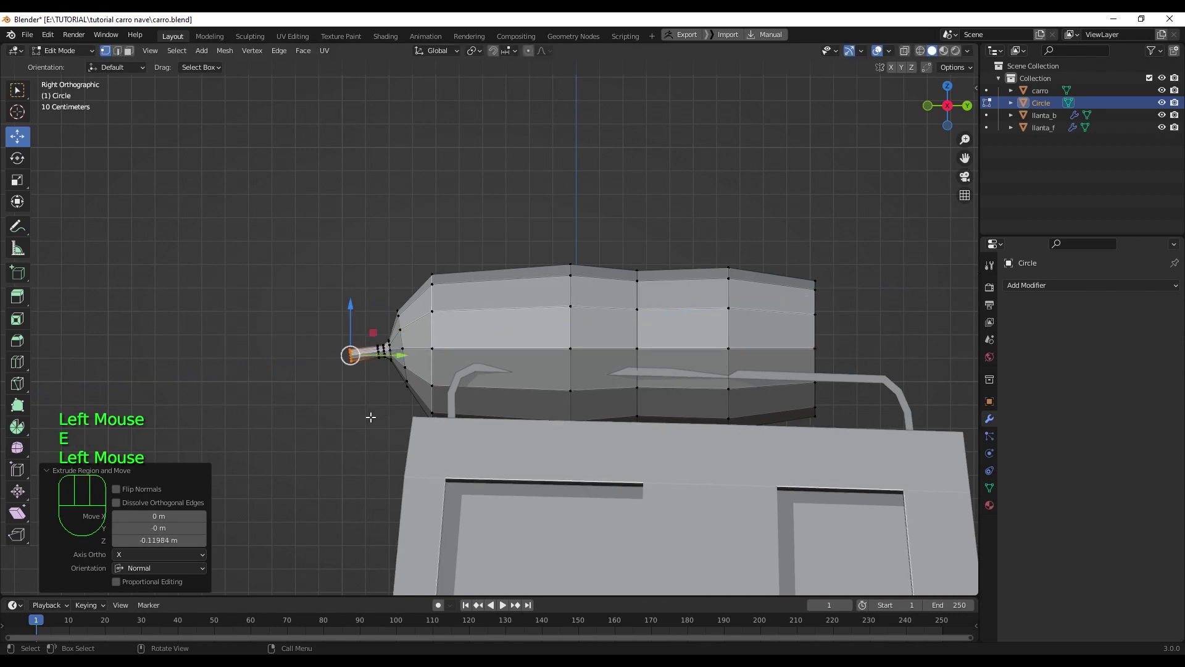
key("s")
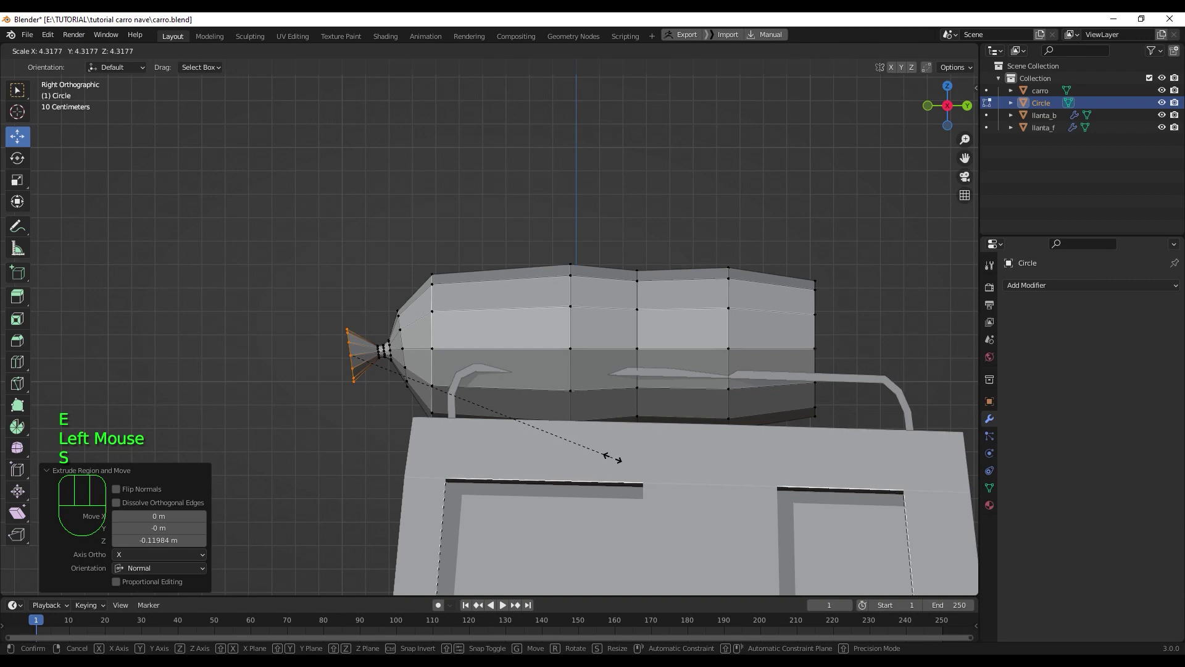
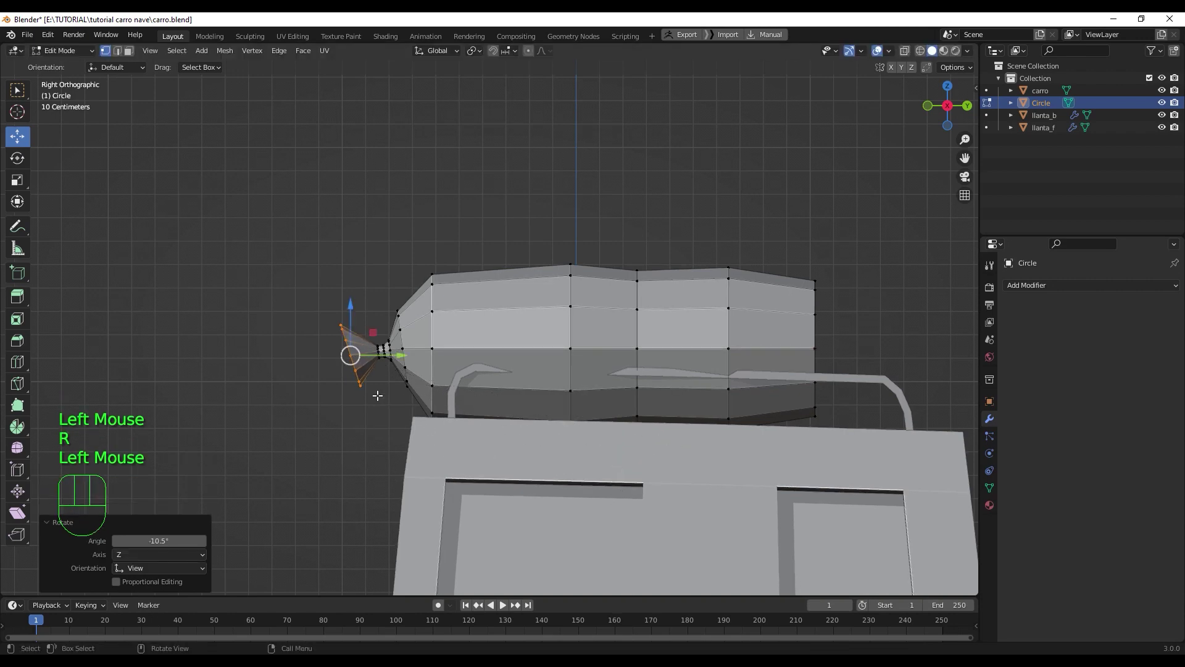
key("g")
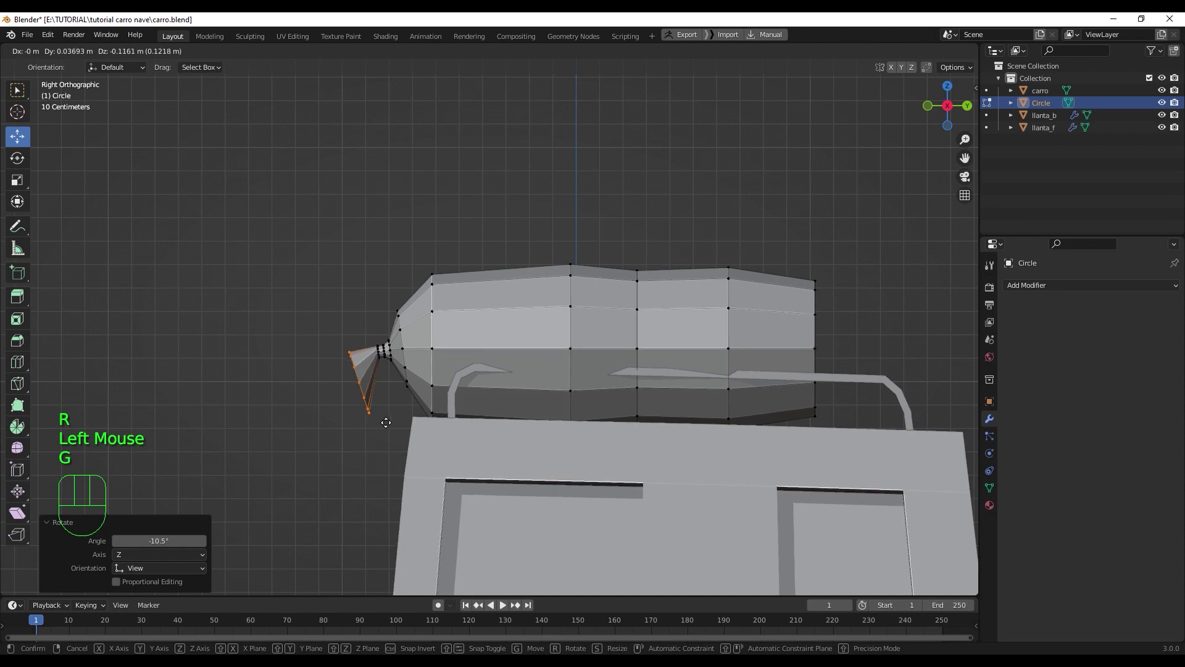
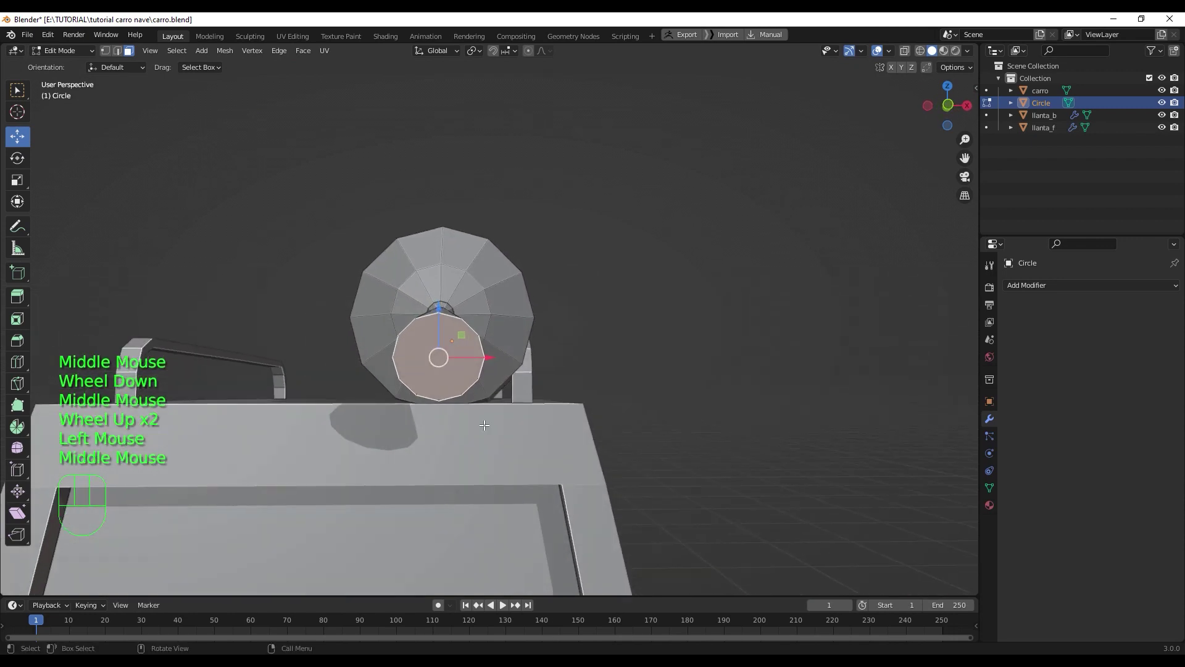
- Inset a smaller face inside the tank's end face
key("i")
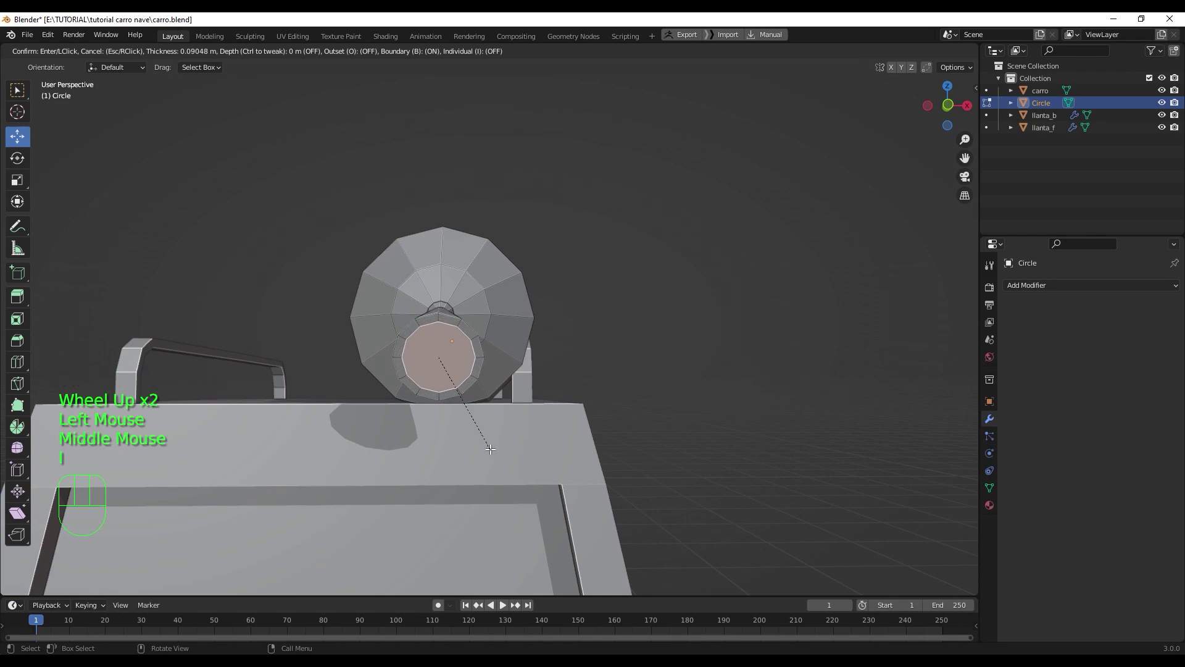
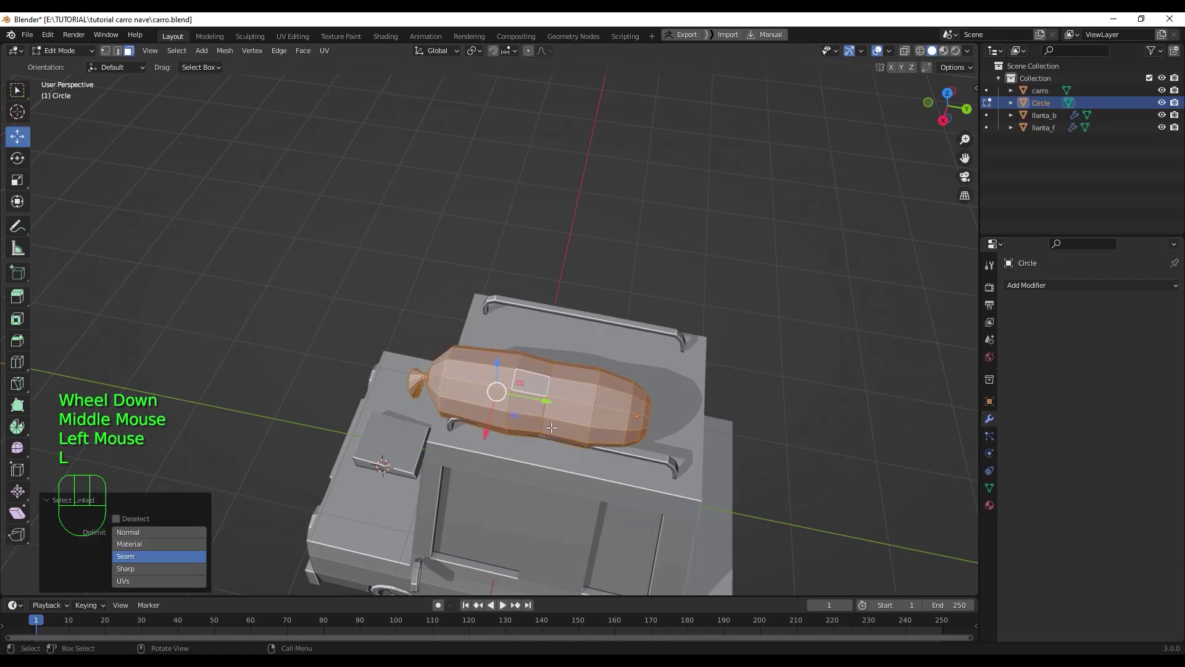
- In Top view place the tank beside the roof rail, flare the nozzle, and return to Object Mode
key("KP_7")
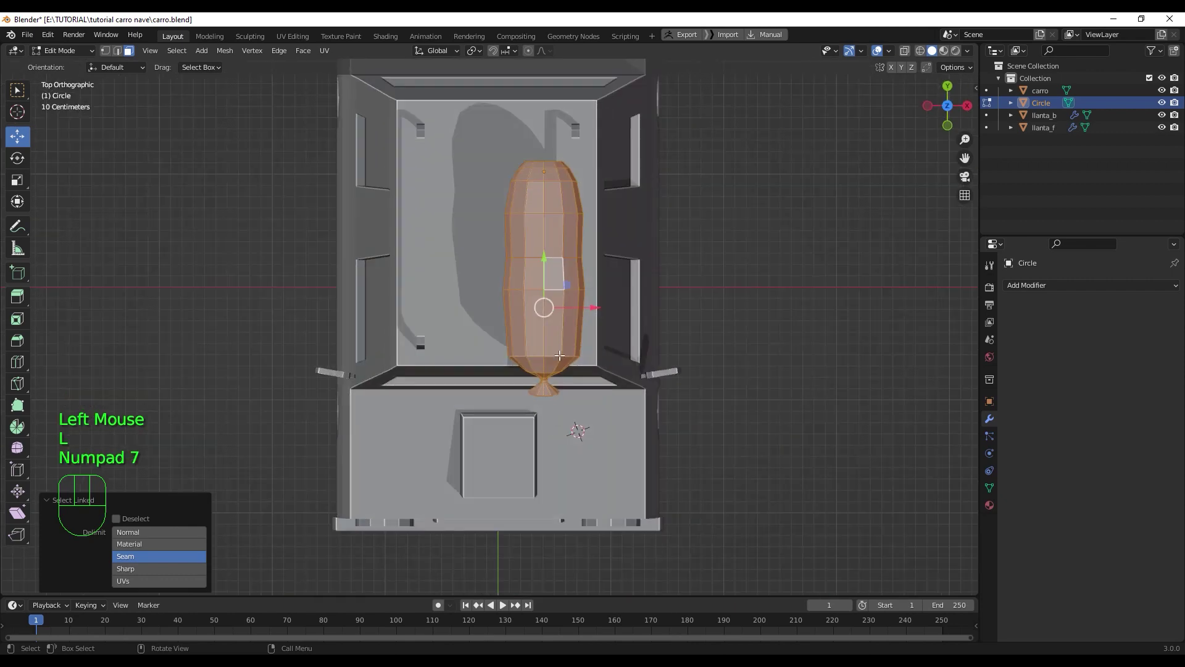
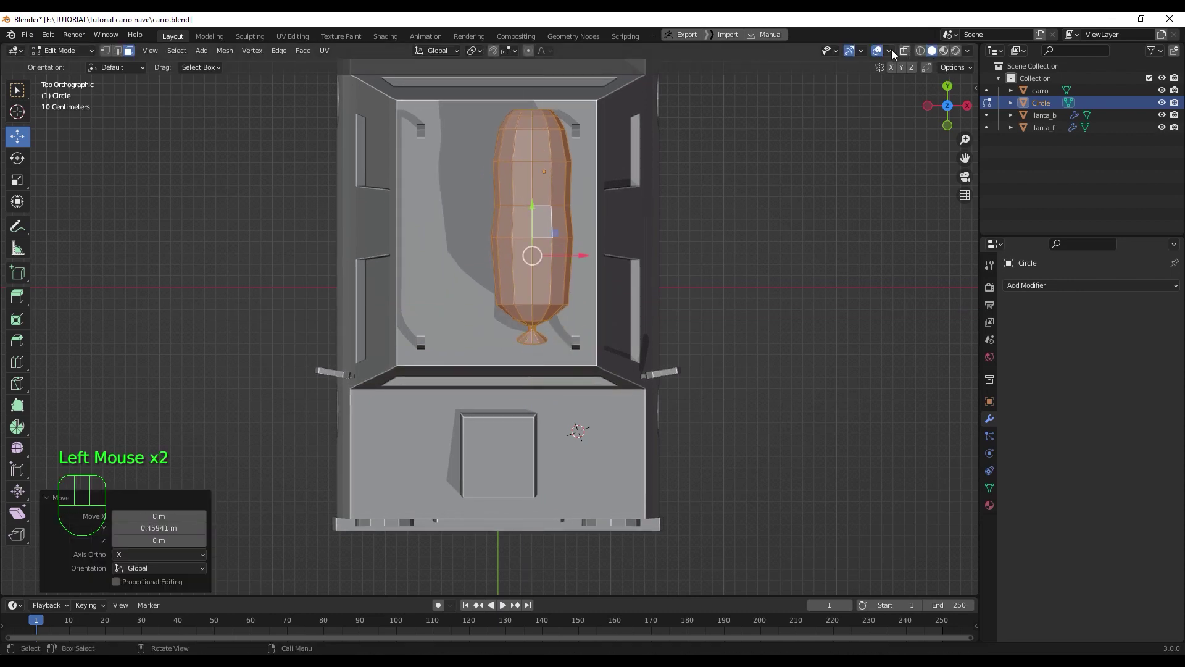
left_click_drag(895, 53, 889, 55)
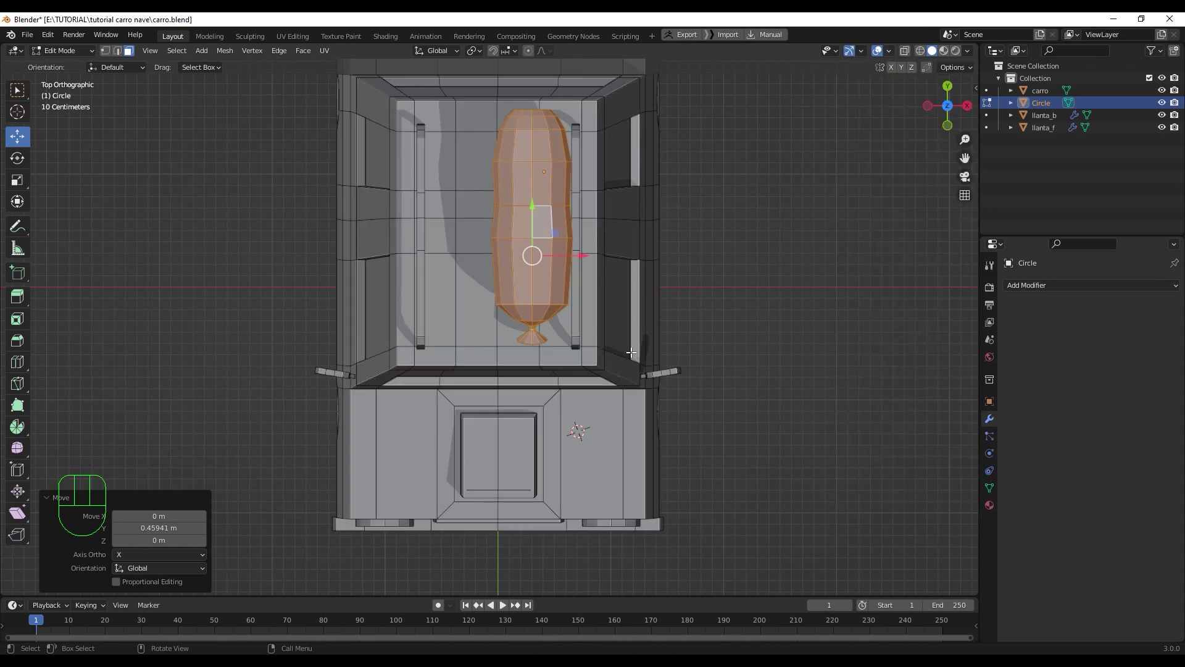
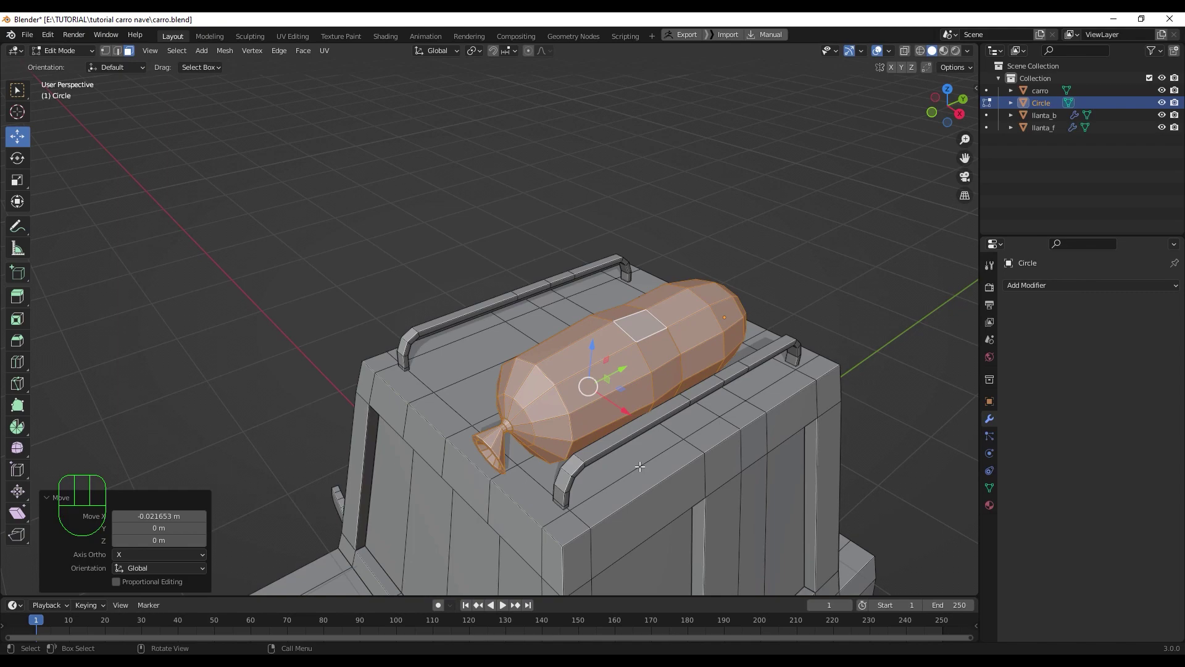
middle_click(659, 418)
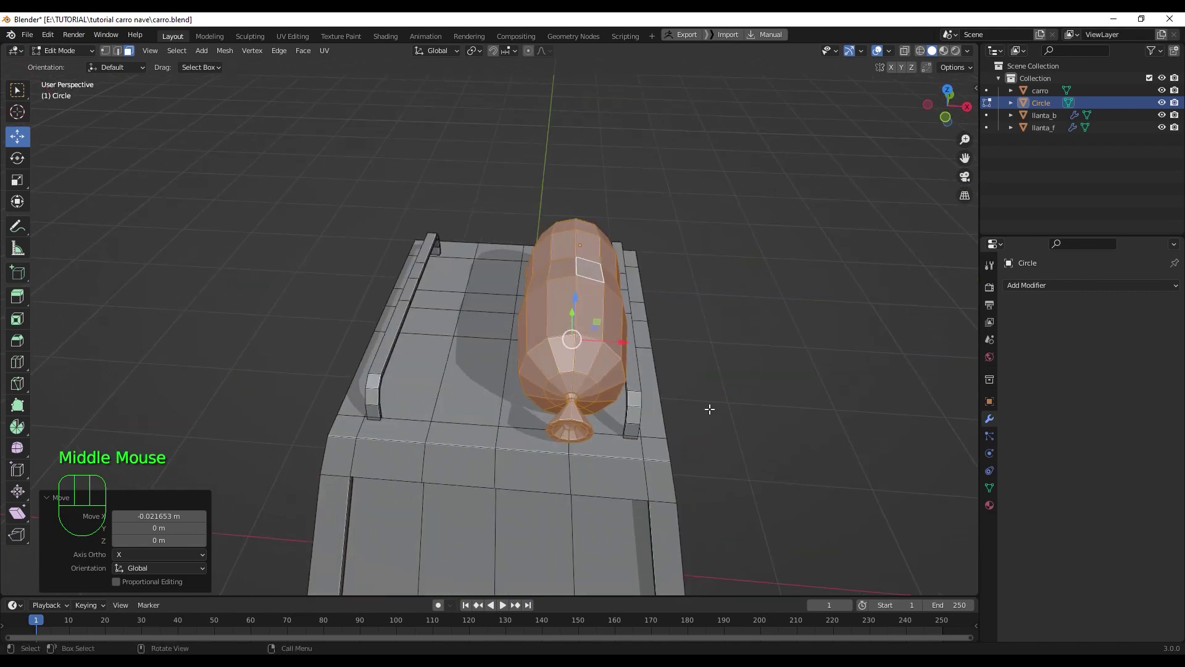
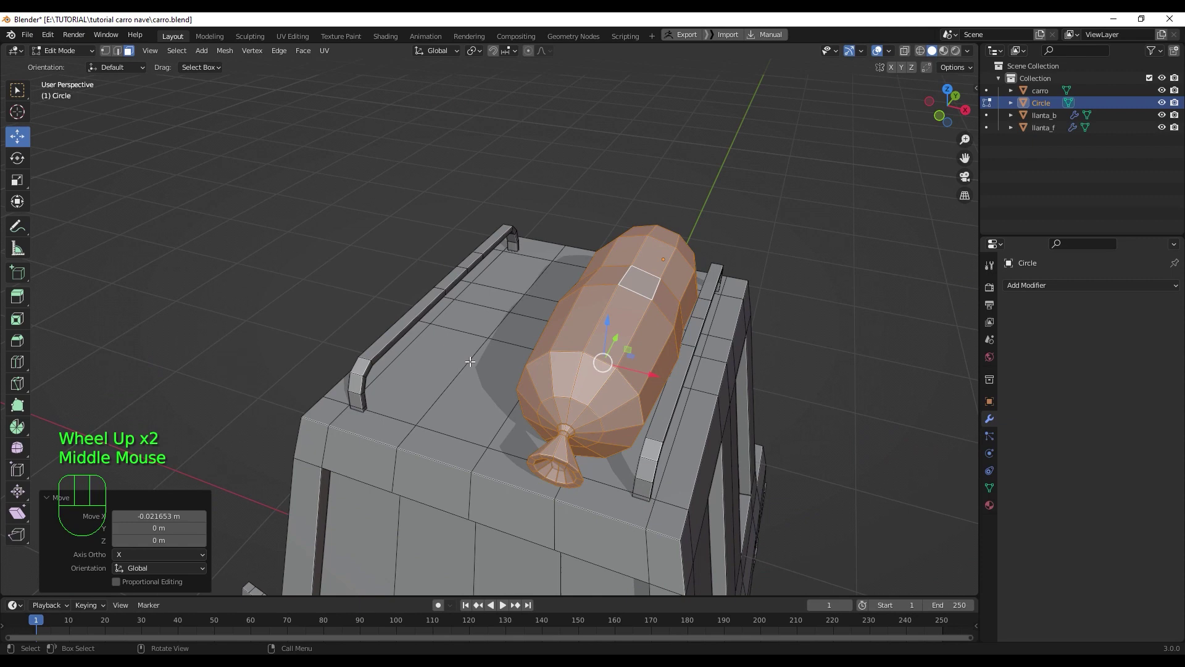
left_click(437, 362)
left_click_drag(478, 374, 498, 377)
scroll("down", 3)
key("Tab")
- Orbit around the finished tank to inspect it along the roof
scroll("down", 3)
left_click_drag(608, 345, 627, 377)
scroll("up", 3)
left_click_drag(532, 342, 547, 356)
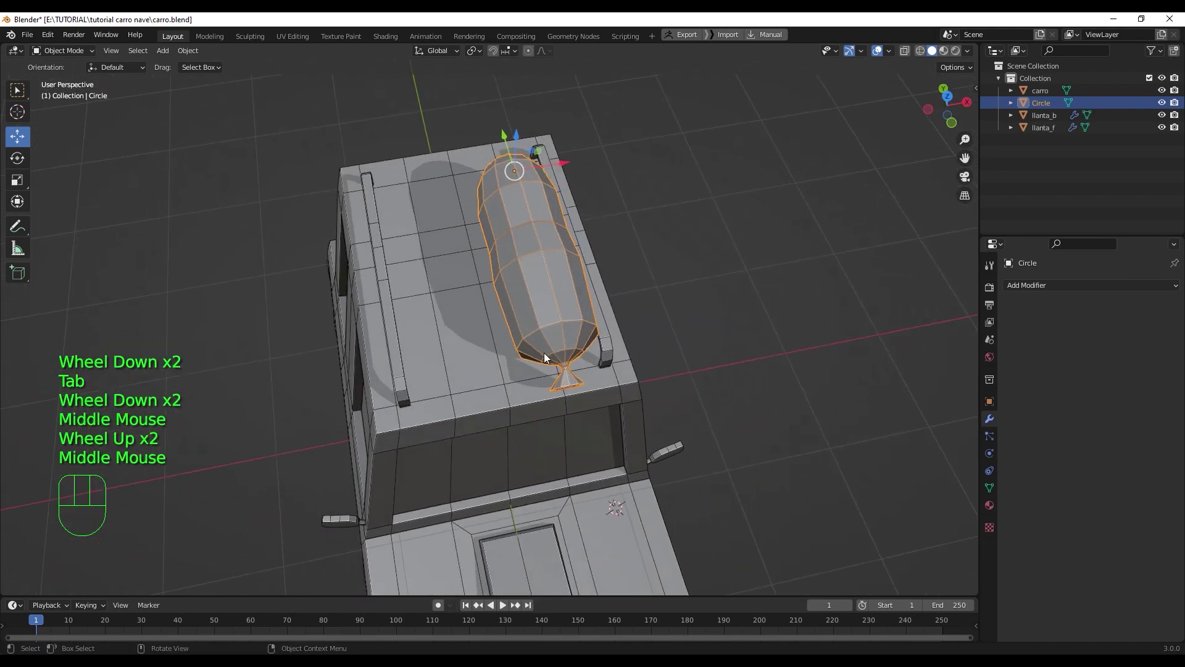
left_click_drag(551, 382, 521, 350)
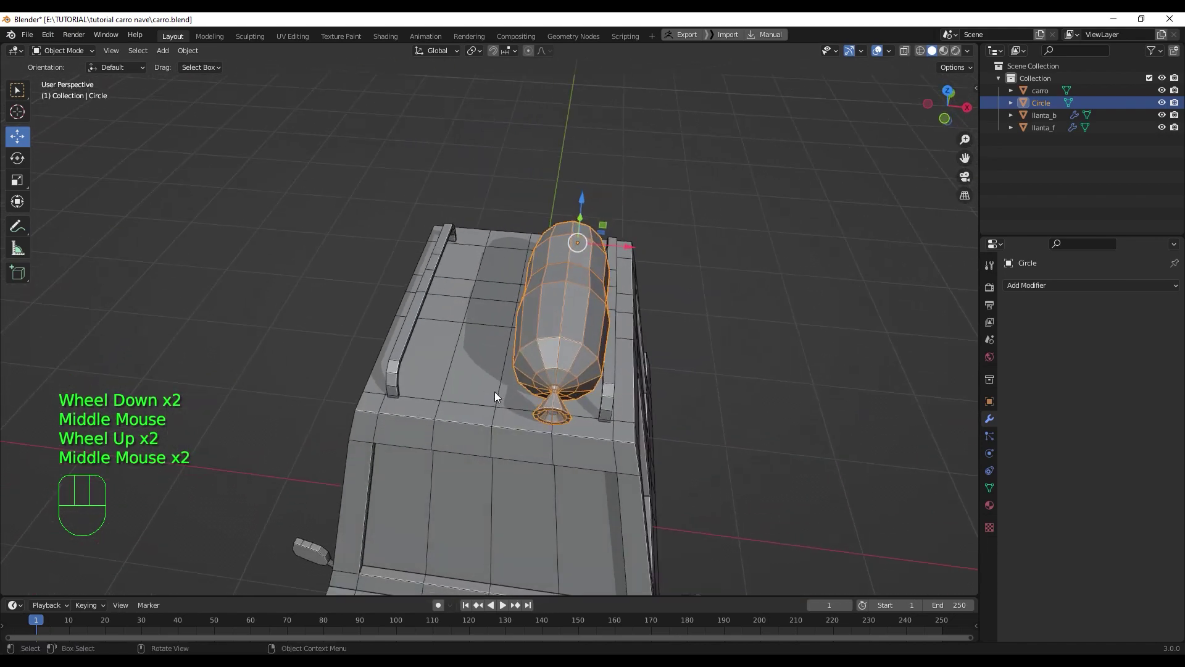
left_click_drag(474, 312, 490, 366)
- Add a cube on the car roof beside the tank and shrink it down
key("shift+a")
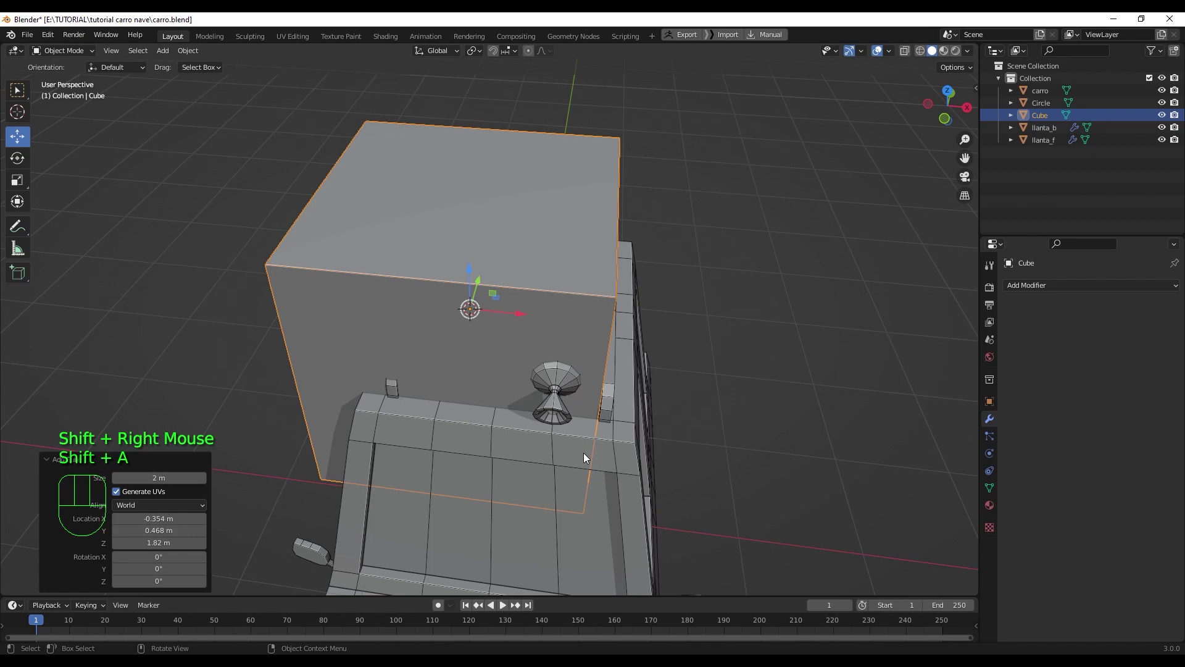
key("s")
left_click(481, 350)
left_click_drag(501, 364, 493, 328)
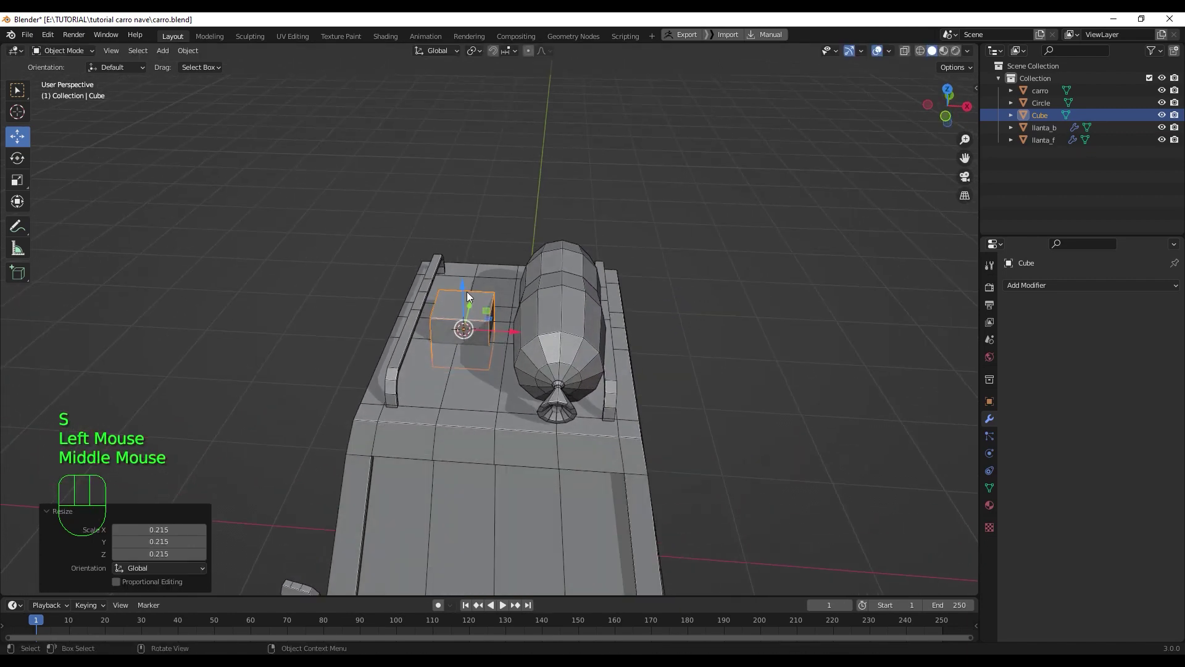
left_click_drag(465, 273, 460, 258)
left_click_drag(529, 373, 543, 425)
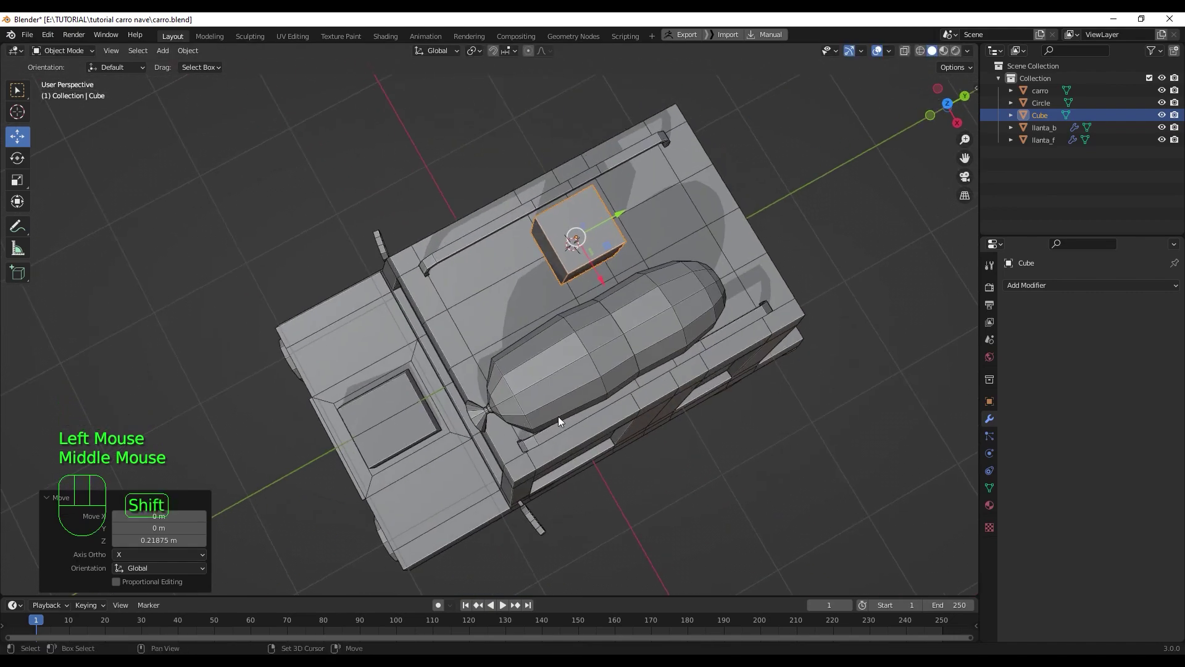
left_click_drag(511, 431, 403, 451)
- Stretch the cube lengthwise along Y into a long box and check it from the front
key("s")
key("y")
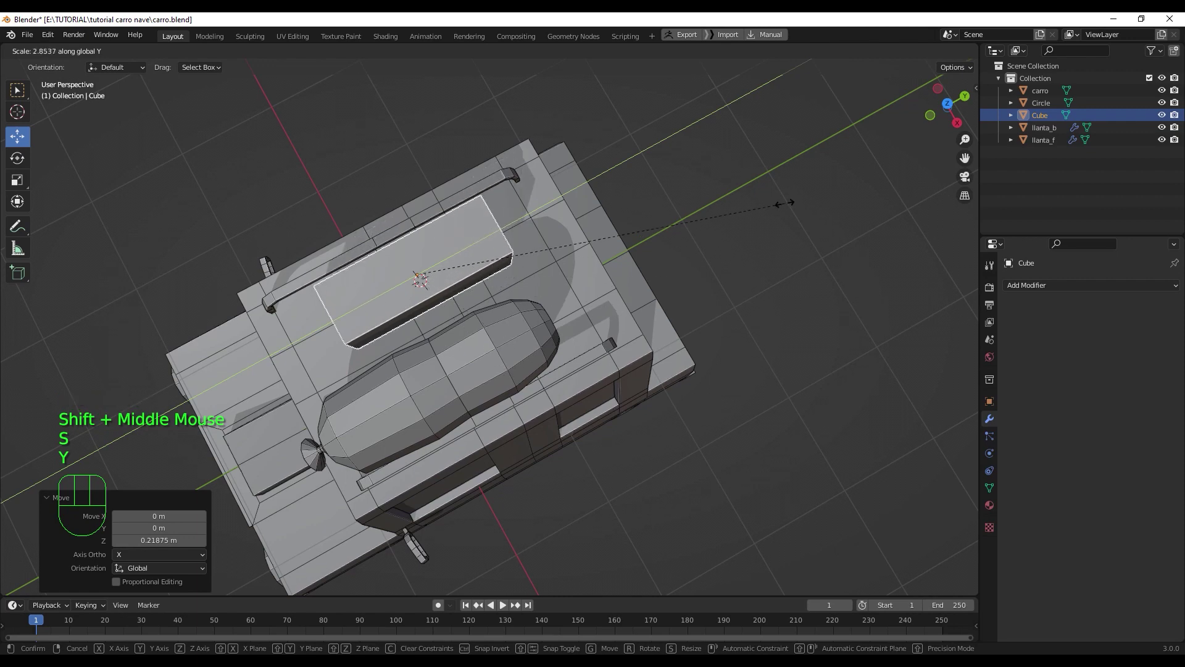
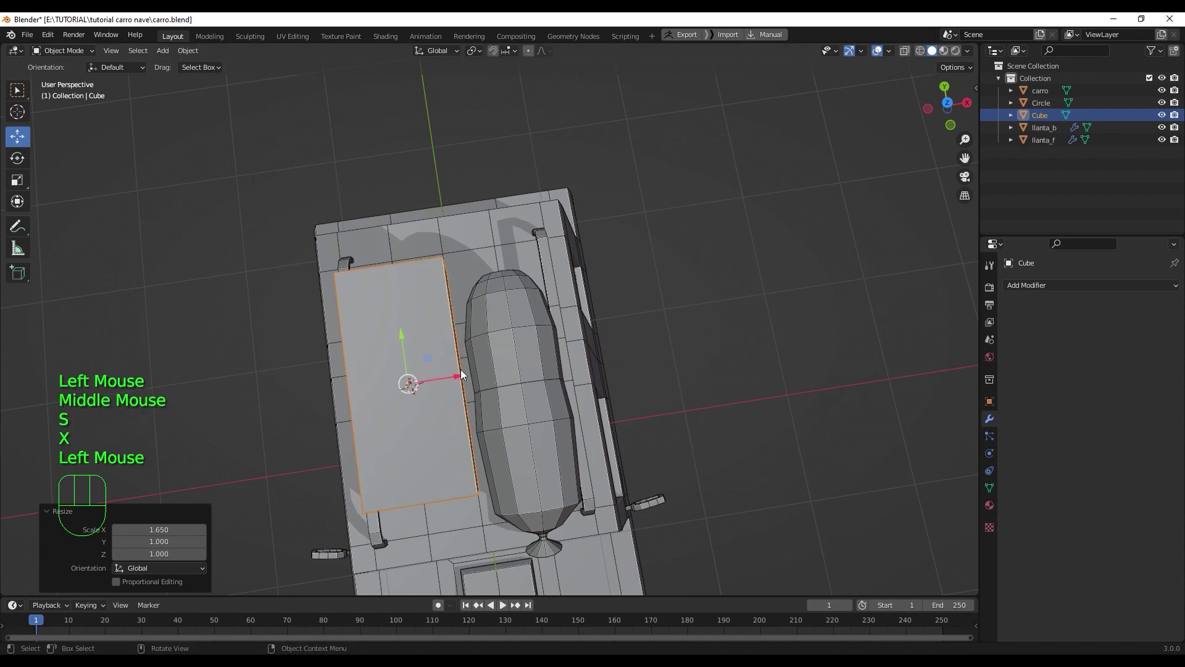
left_click(464, 376)
scroll("up", 3)
left_click_drag(474, 491, 473, 388)
scroll("down", 3)
left_click_drag(440, 458, 435, 457)
scroll("down", 3)
key("KP_1")
scroll("up", 3)
left_click_drag(456, 402, 503, 449)
left_click(440, 407)
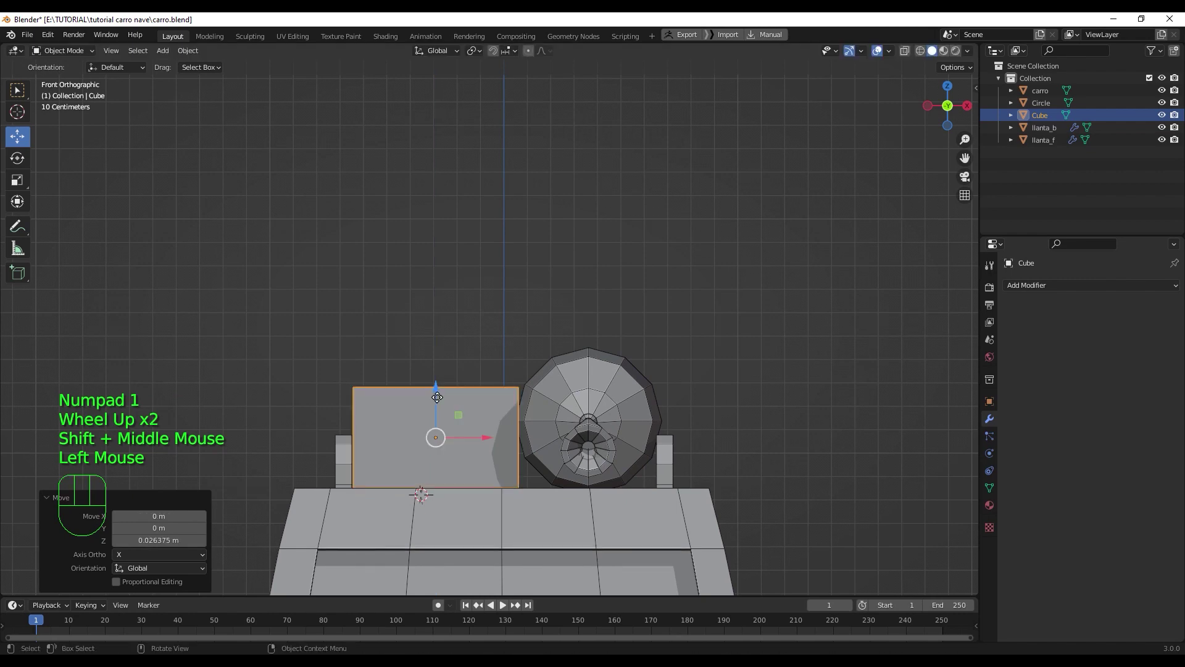
- Flatten the box along Z into a thin slab and readjust its length along Y
key("s")
key("z")
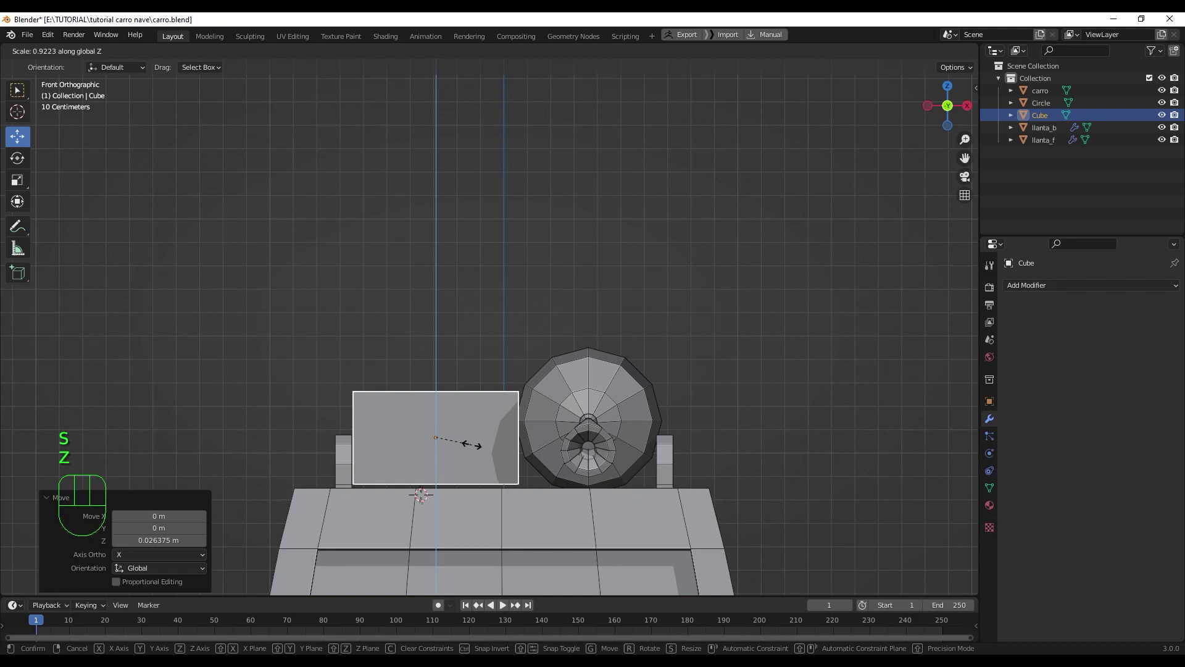
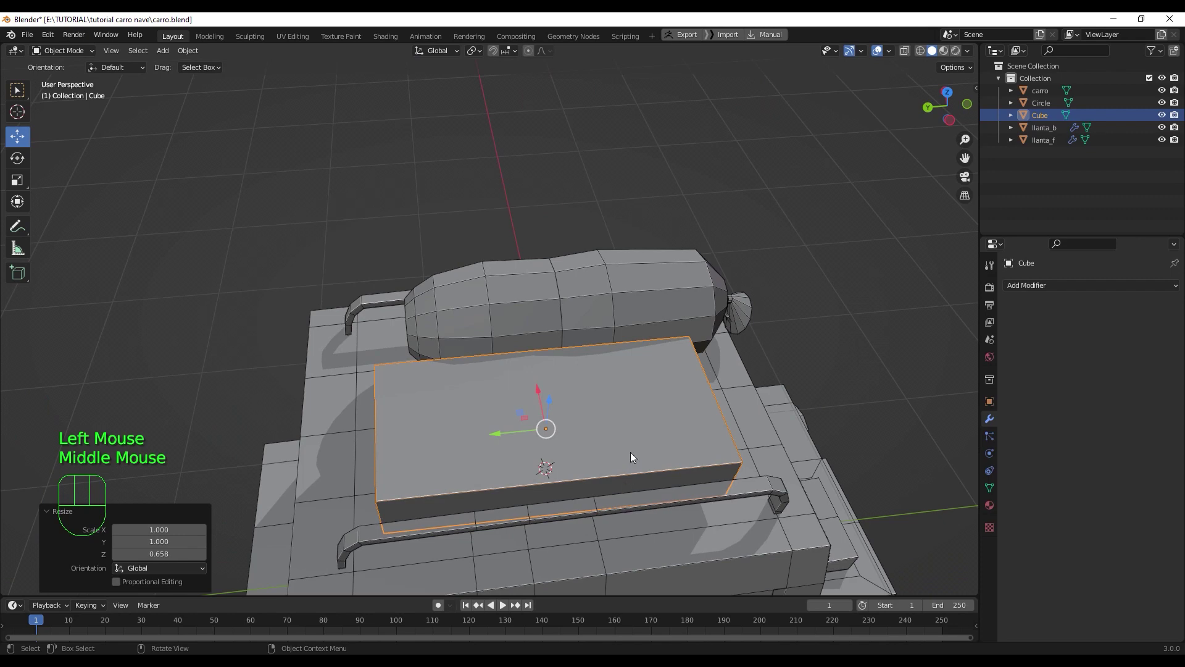
key("s")
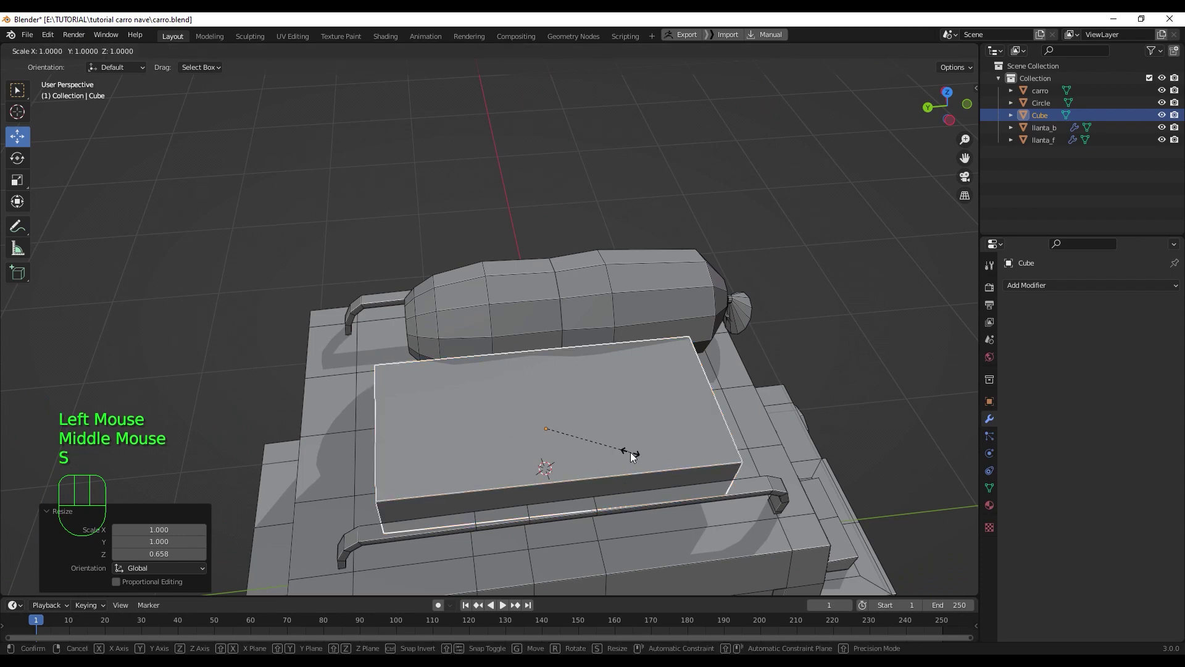
key("y")
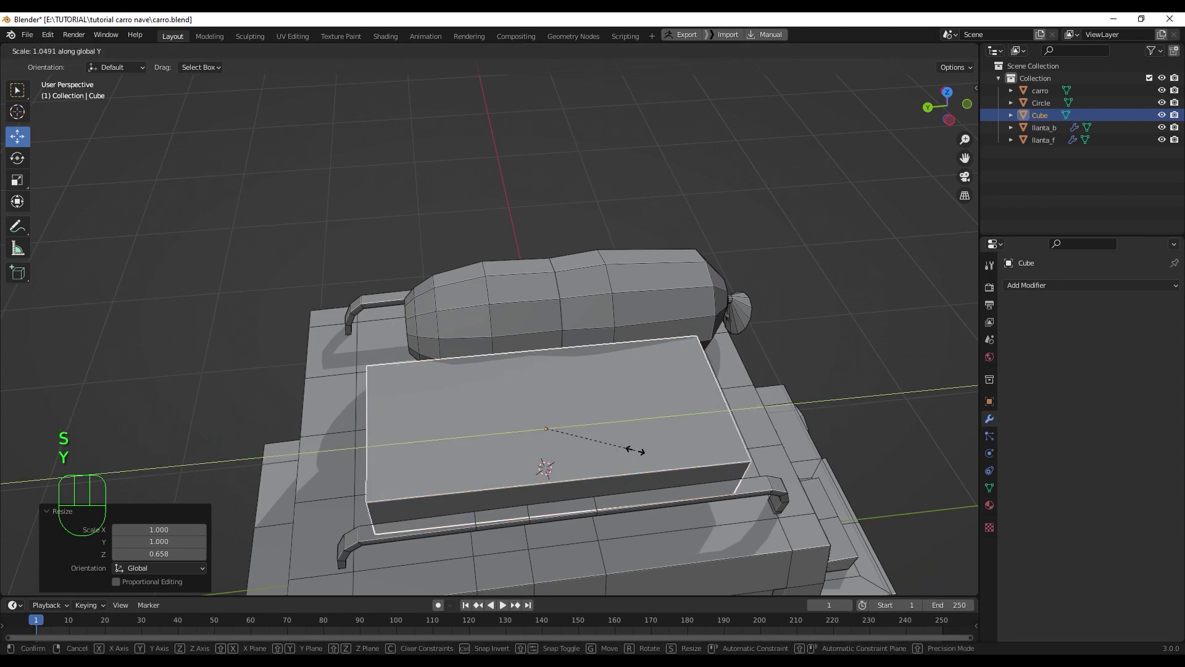
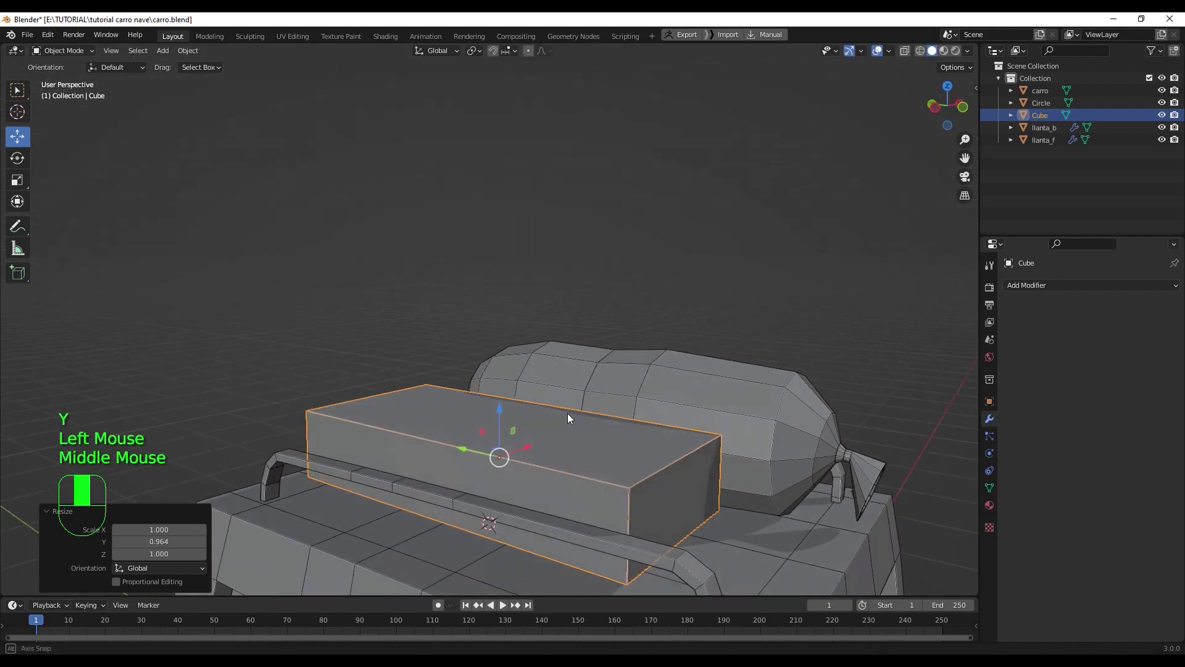
- Enter Edit Mode on the roof box and switch to edge selection for its top edges
left_click_drag(462, 400, 466, 415)
left_click_drag(495, 496, 474, 493)
scroll("up", 3)
scroll("down", 3)
key("Tab")
left_click_drag(473, 491, 512, 529)
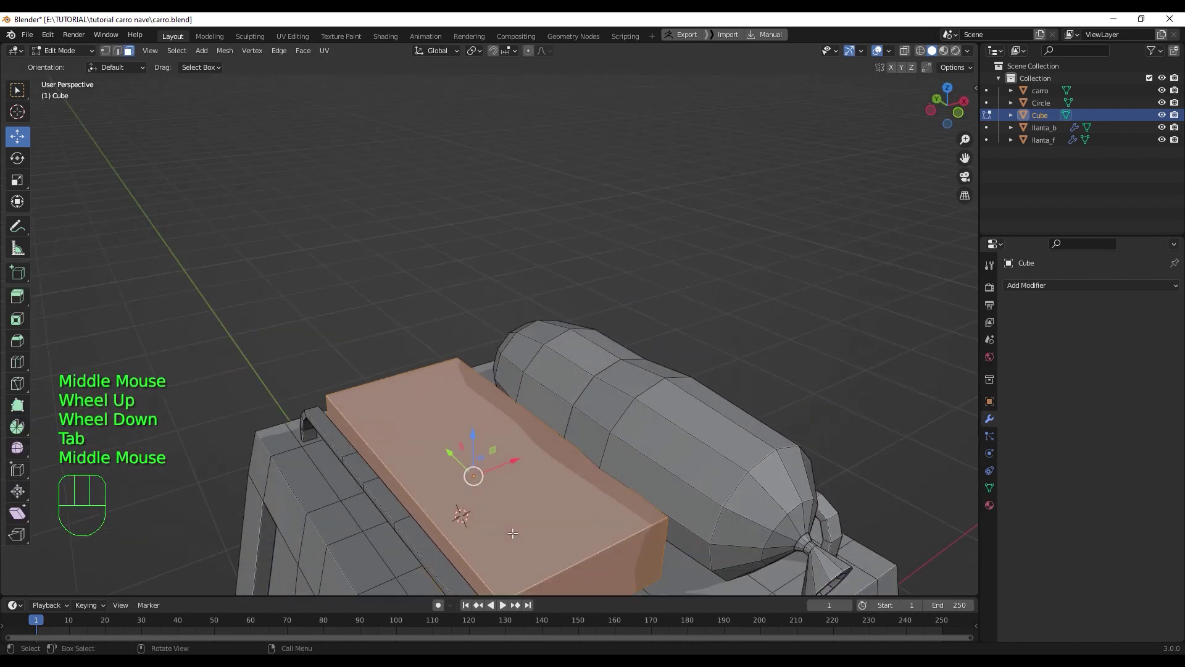
key("2")
scroll("down", 3)
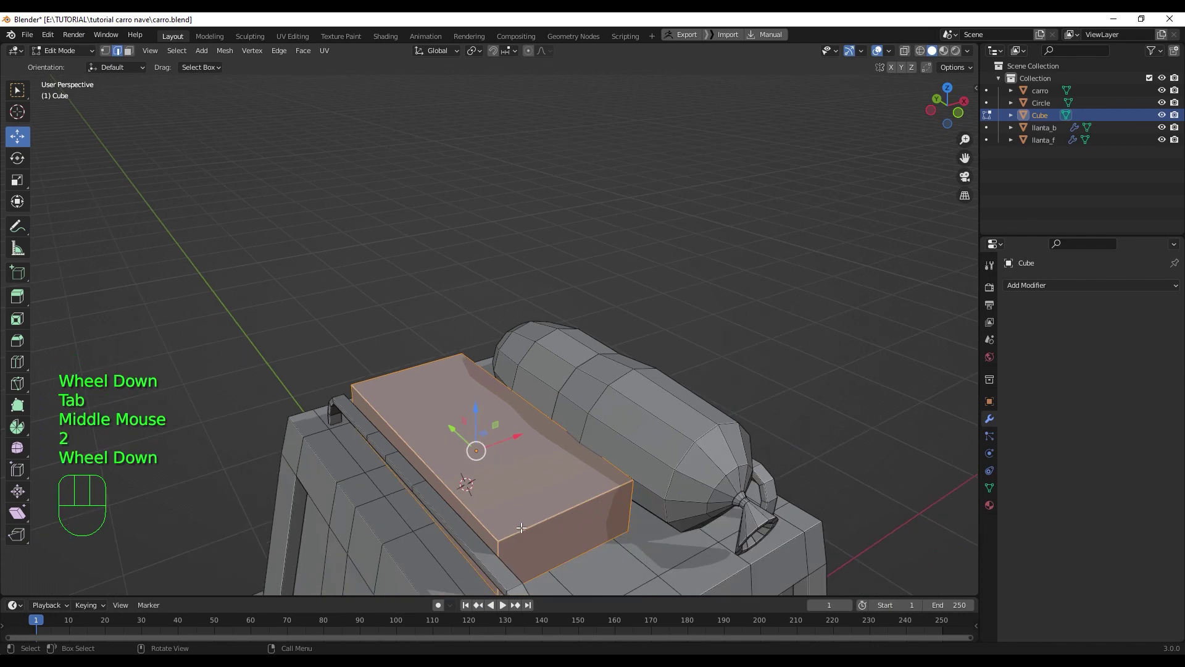
- Bevel the box's top edges with Ctrl+B and return to Object Mode
key("ctrl+b")
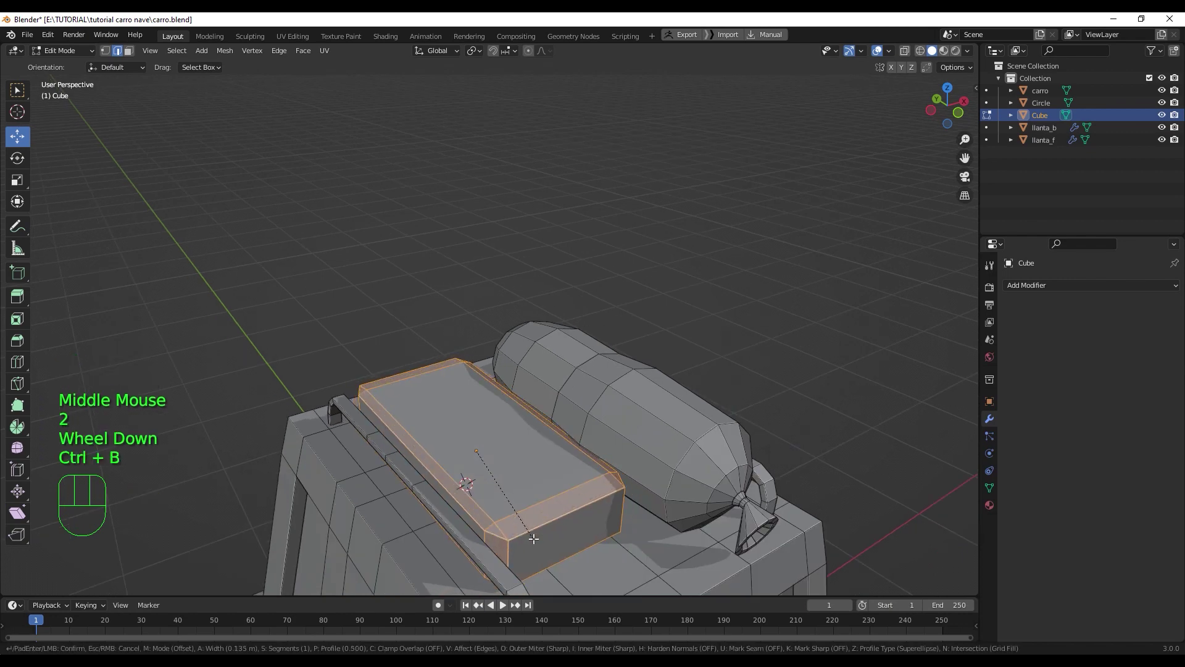
left_click(533, 528)
left_click_drag(536, 537, 504, 510)
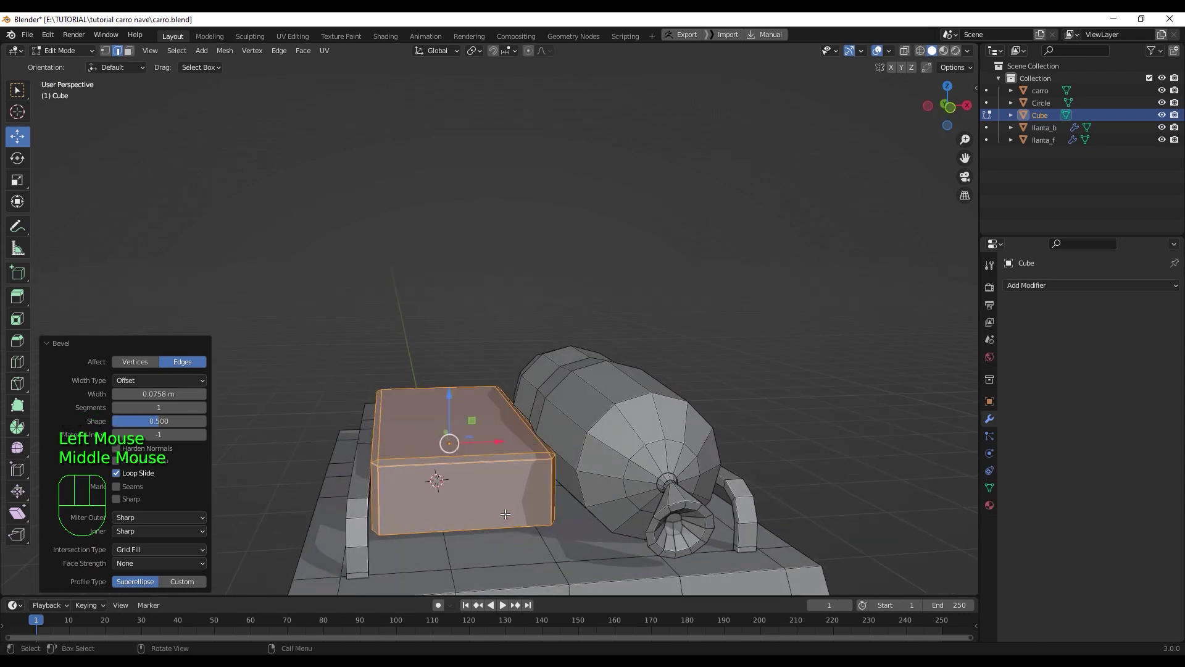
key("Tab")
scroll("down", 3)
left_click_drag(492, 499, 490, 507)
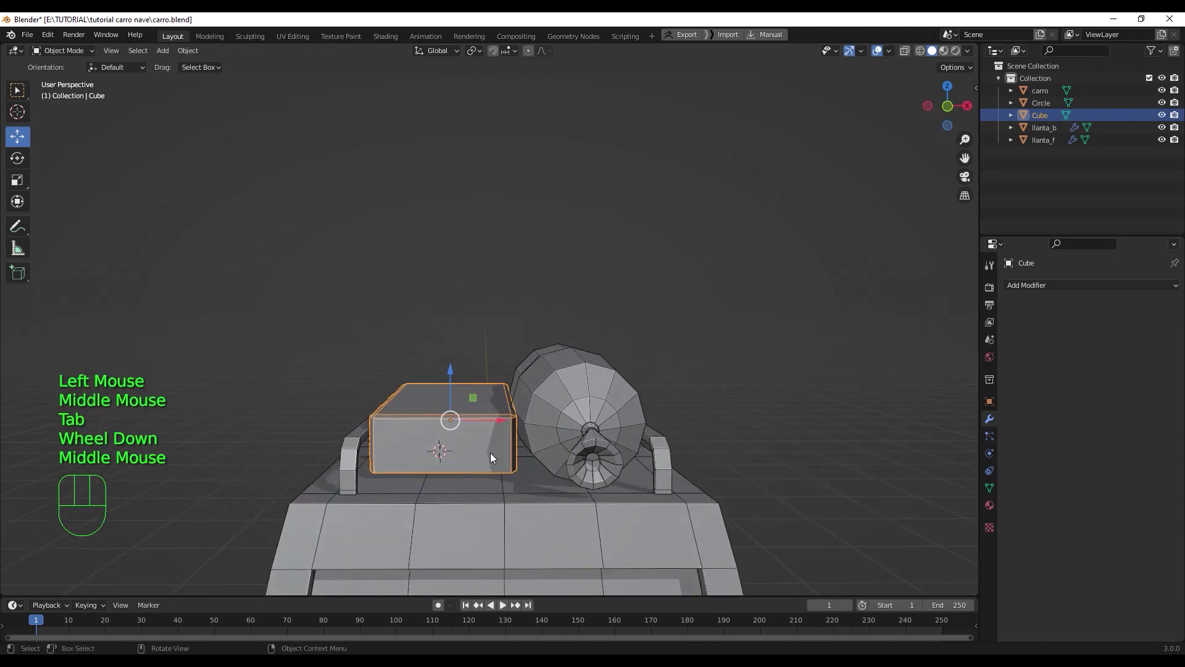
- In front view, rotate and move the box so it rests tilted on the roof rack
key("KP_1")
key("r")
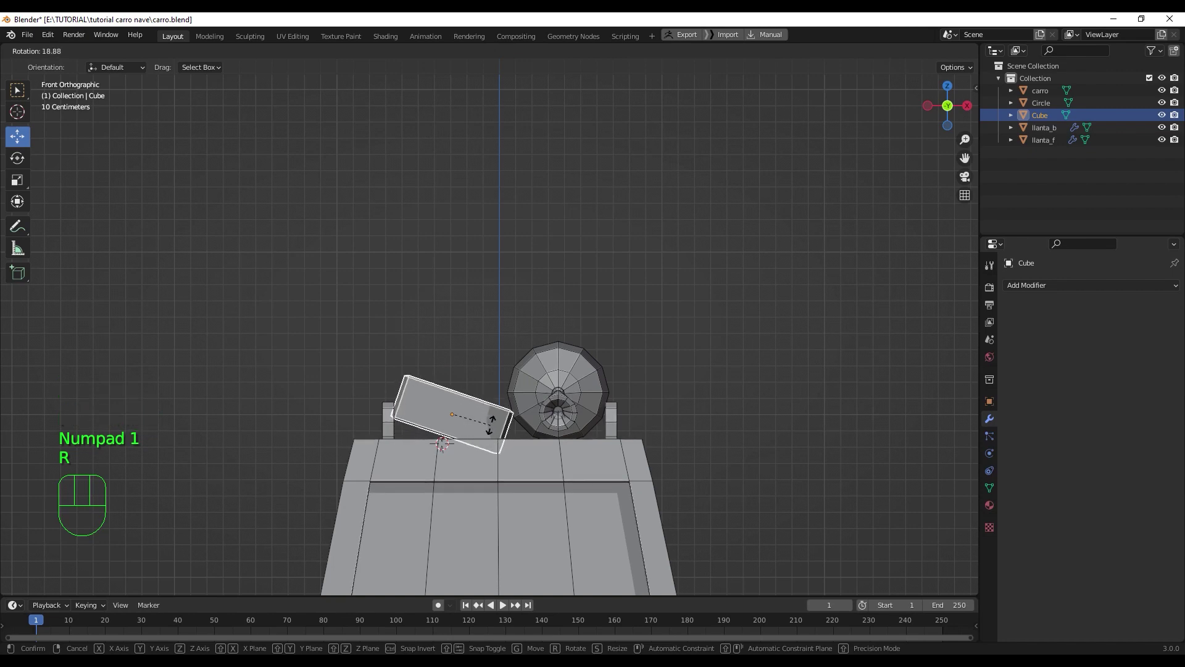
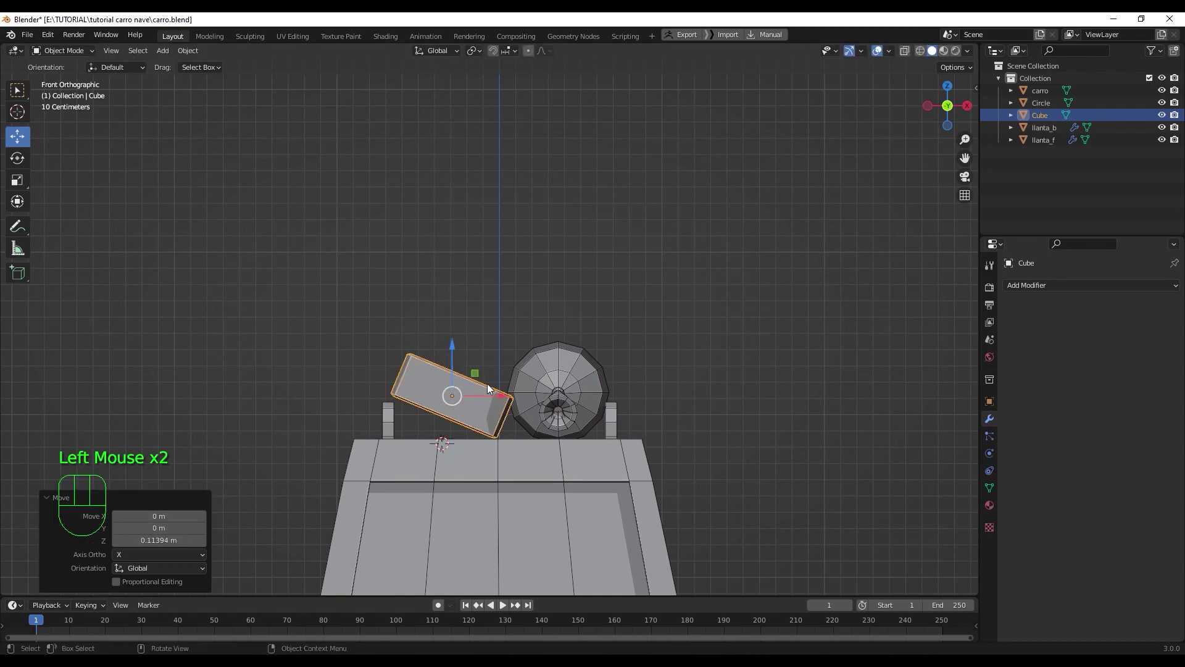
left_click(508, 398)
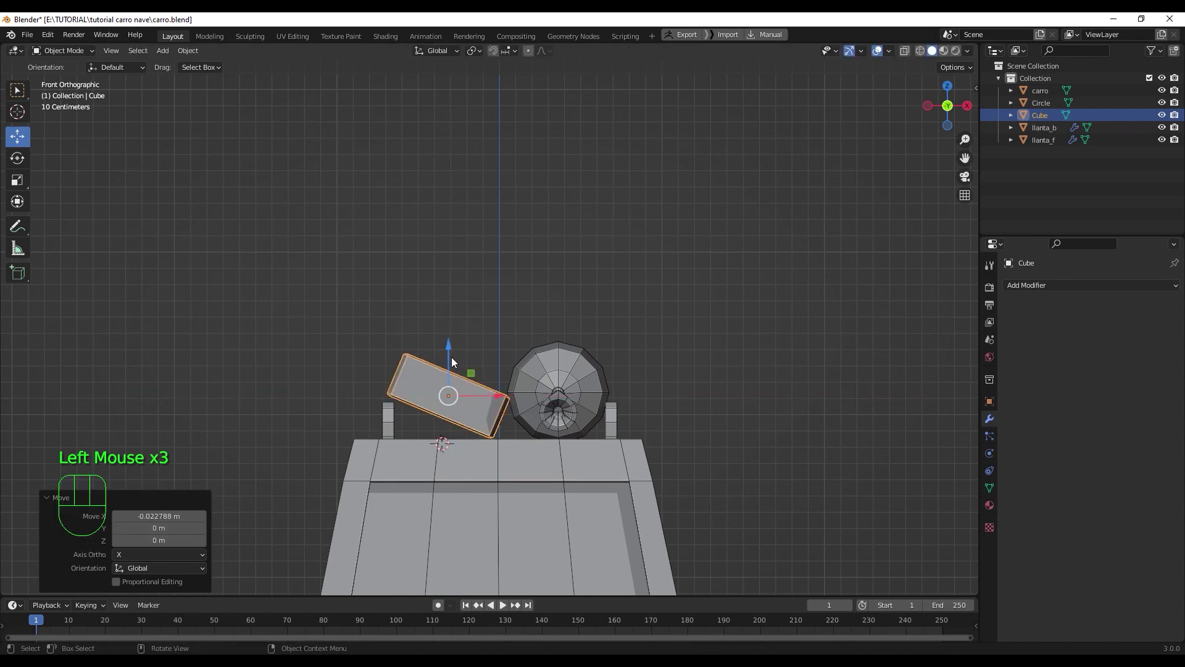
left_click(450, 355)
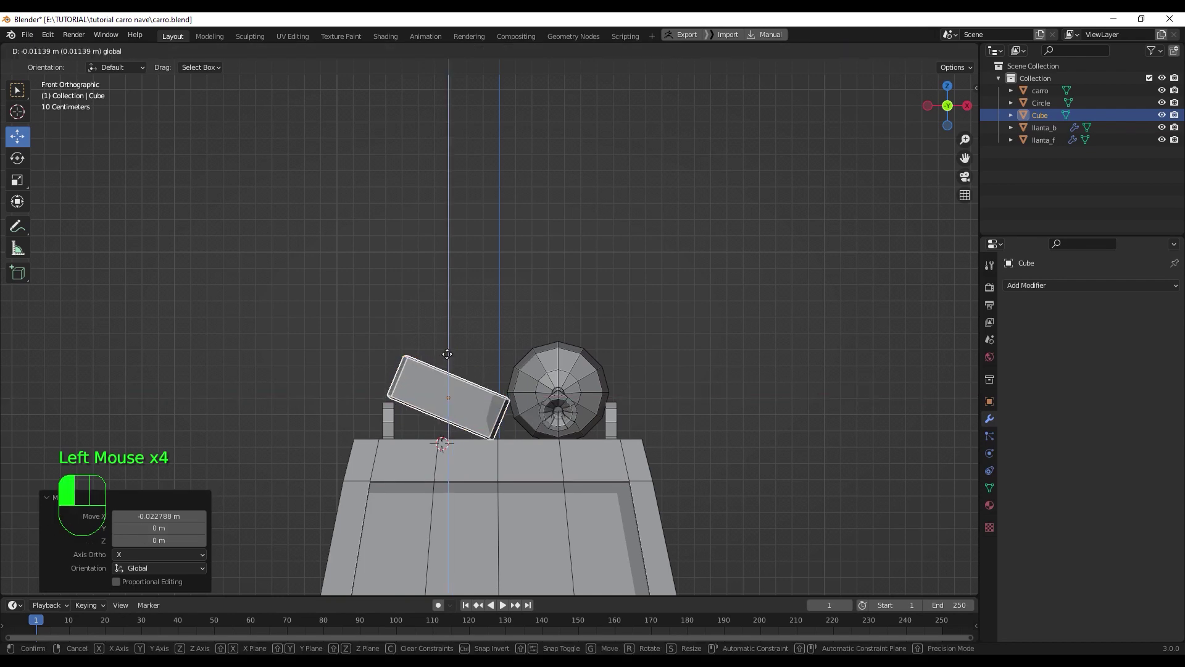
key("r")
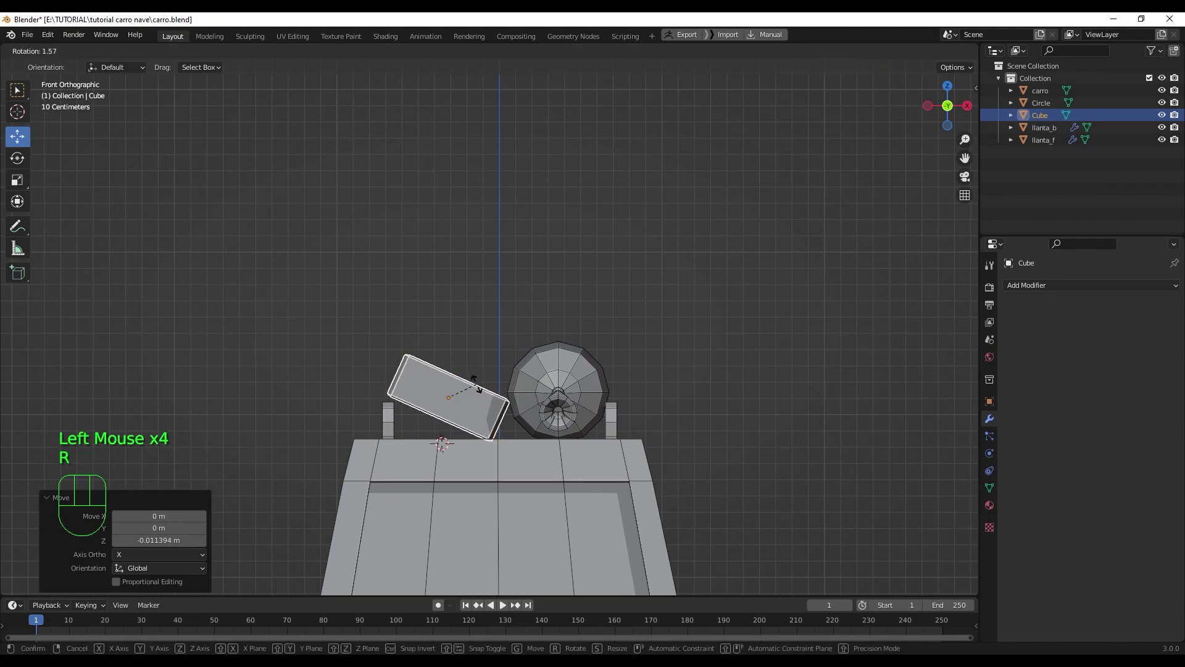
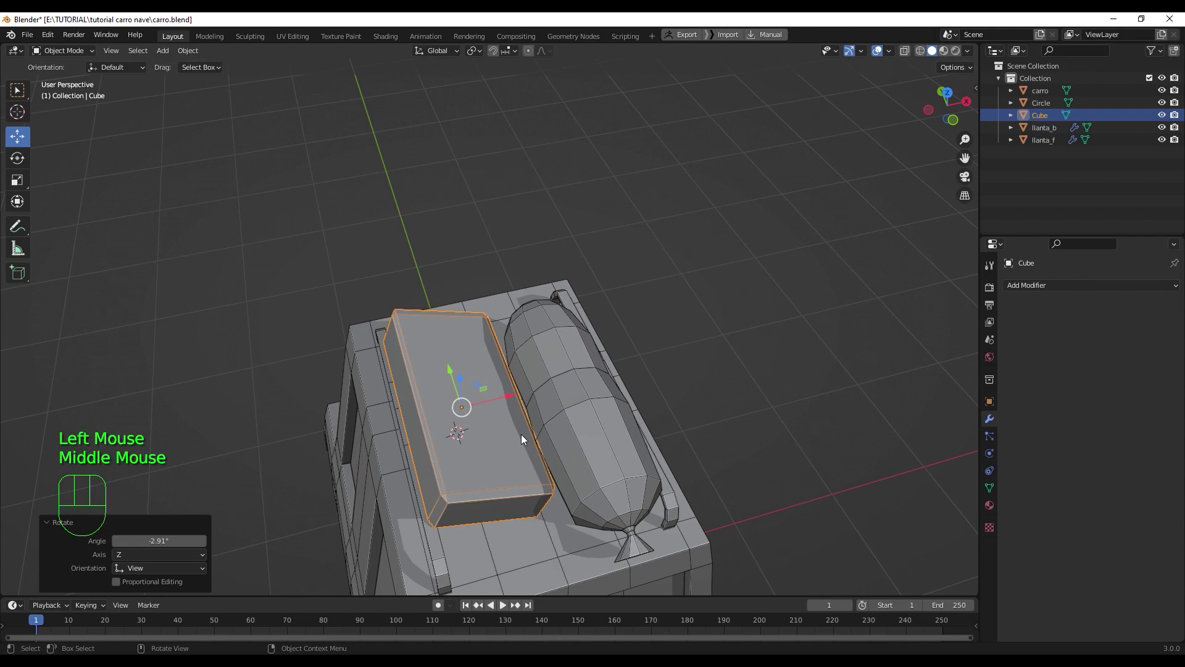
left_click_drag(450, 372, 456, 397)
left_click_drag(487, 442, 545, 438)
scroll("up", 3)
left_click_drag(561, 451, 577, 455)
- Enter Edit Mode on the box and select its front face in face mode
key("Tab")
left_click(610, 428)
key("3")
left_click(619, 444)
left_click_drag(611, 461, 546, 464)
key("shift+d")
left_click_drag(512, 433, 511, 478)
left_click_drag(512, 477, 614, 450)
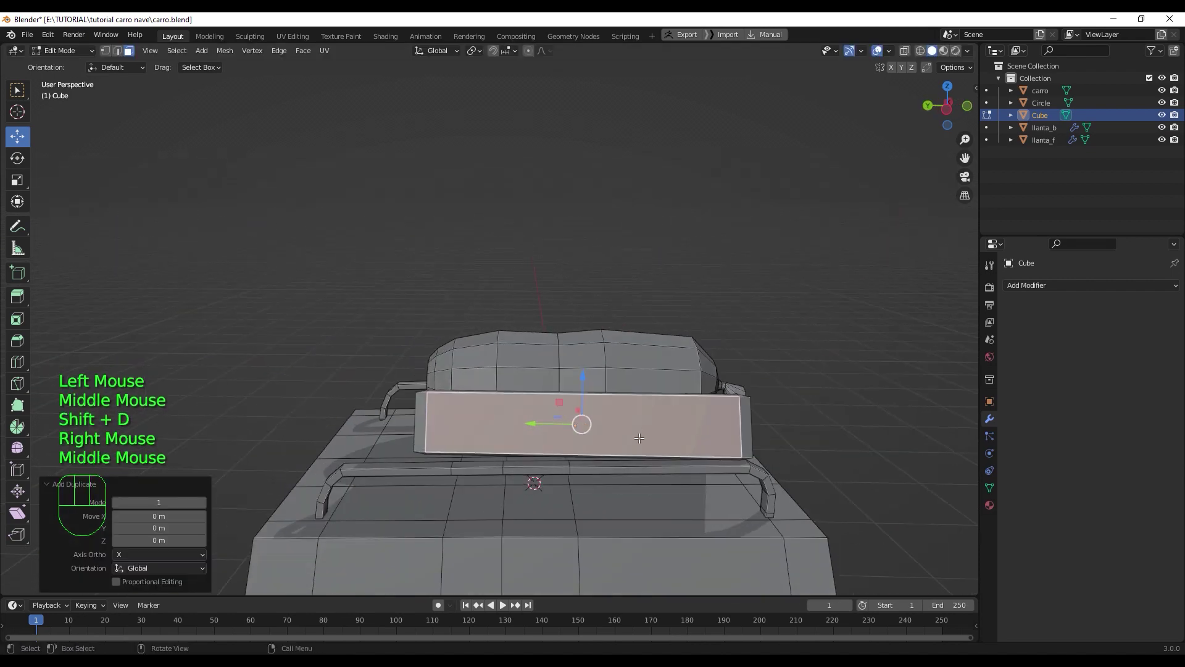
- Scale the front face down to taper the box's sides
key("s")
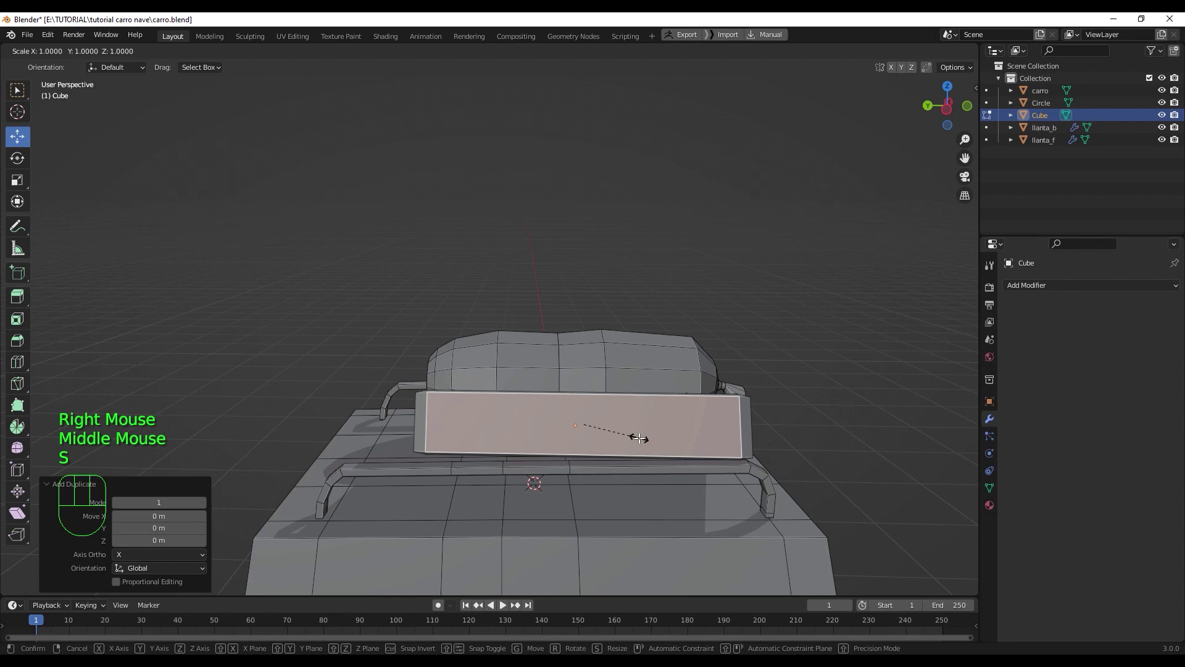
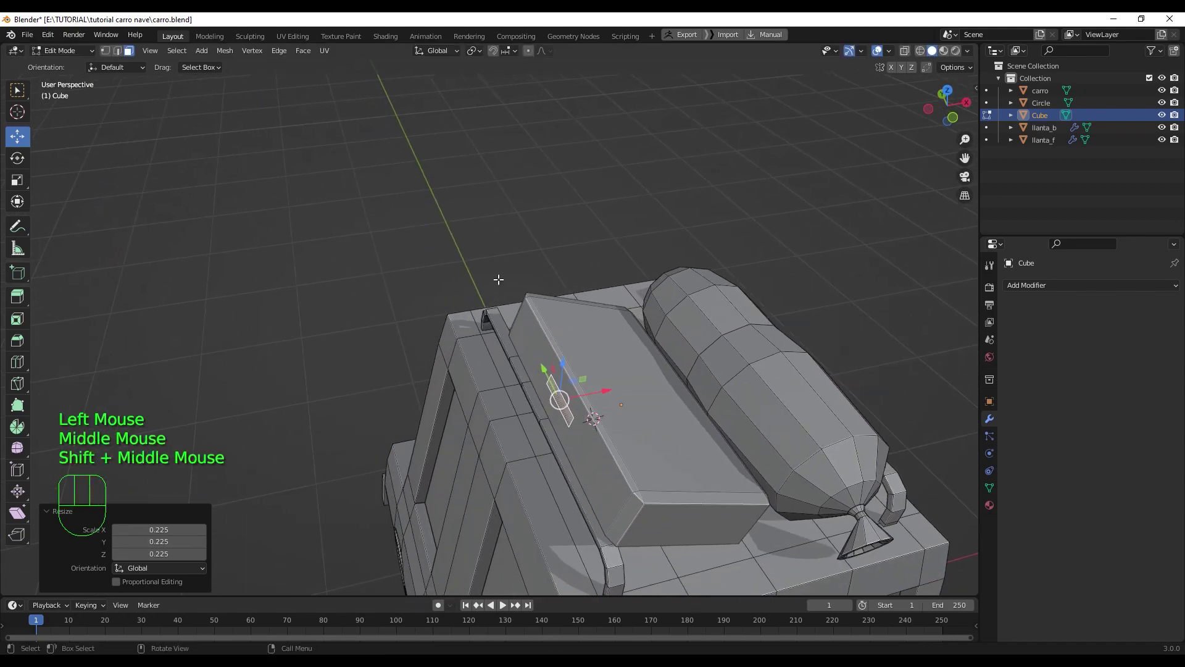
left_click_drag(459, 57, 476, 280)
scroll("up", 3)
left_click_drag(571, 435, 546, 439)
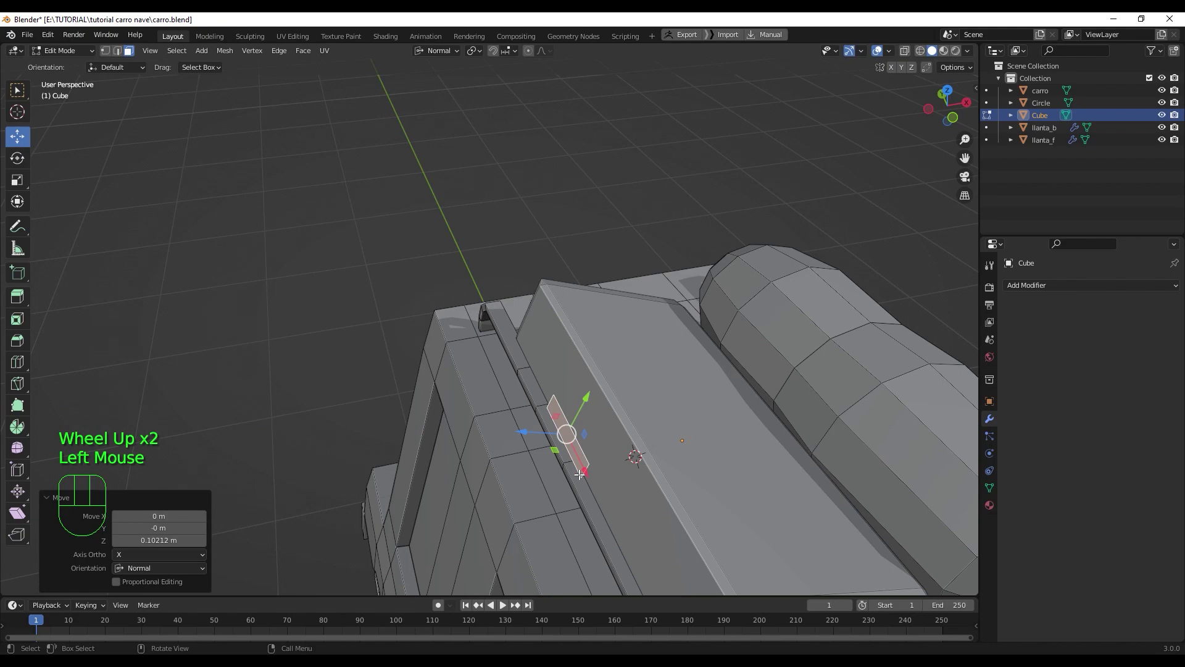
left_click_drag(574, 461, 544, 385)
- Extrude a small side face outward as the start of a handle and select the strip
key("e")
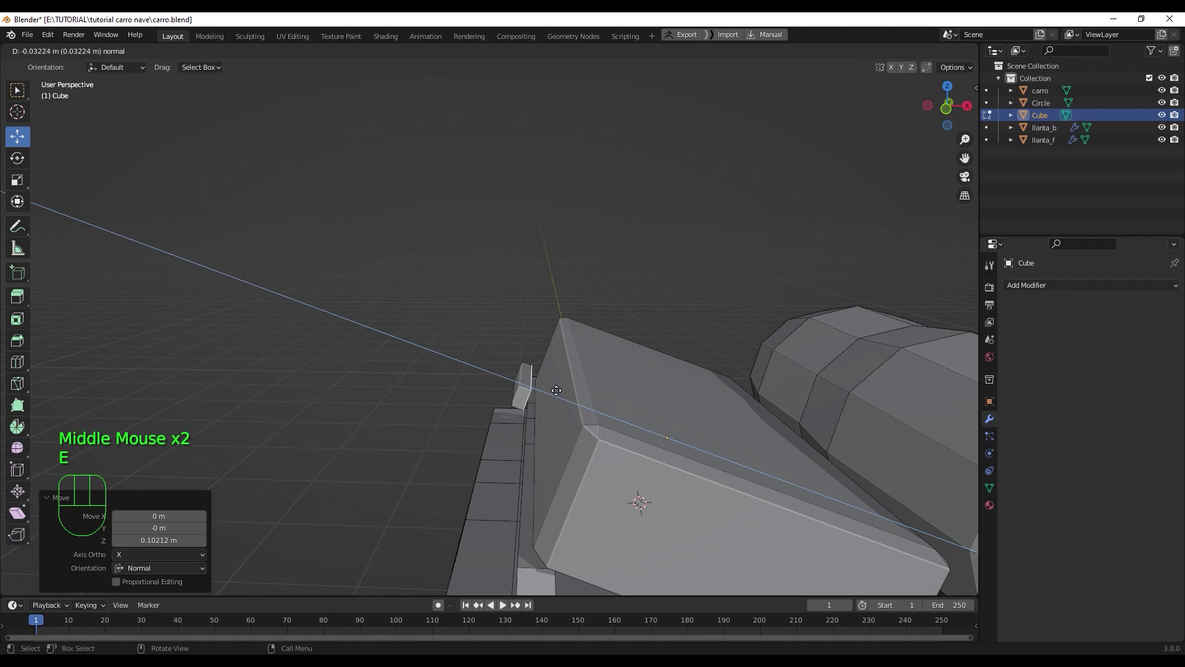
left_click(561, 390)
left_click_drag(551, 409, 546, 432)
key("l")
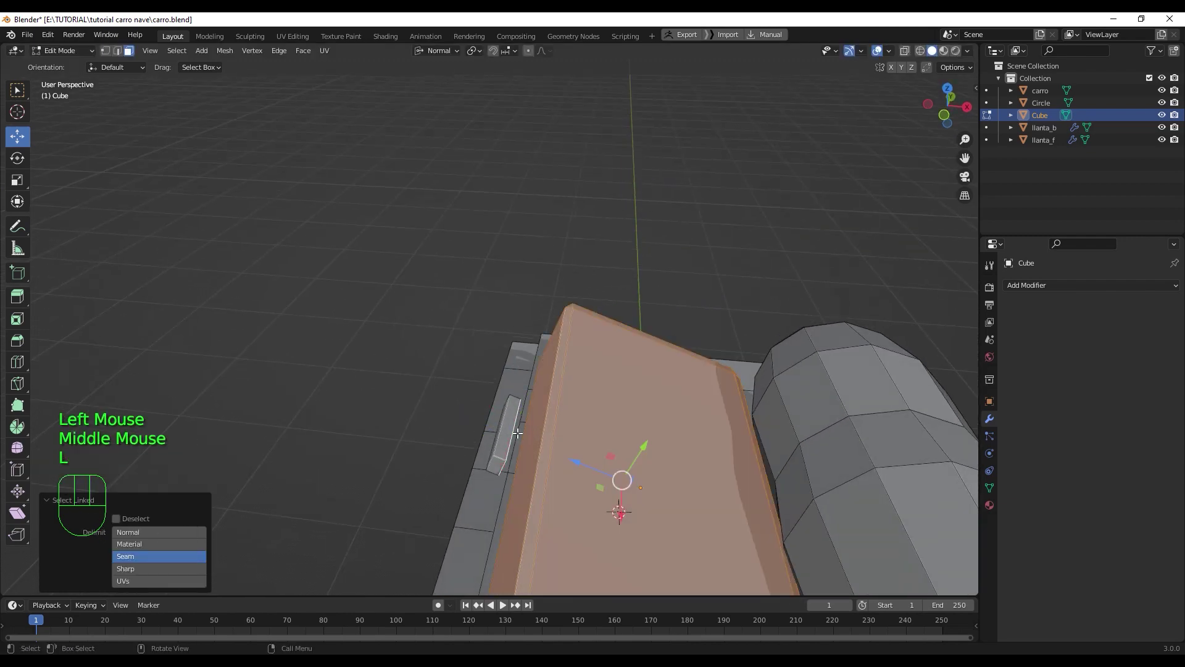
left_click(509, 421)
key("l")
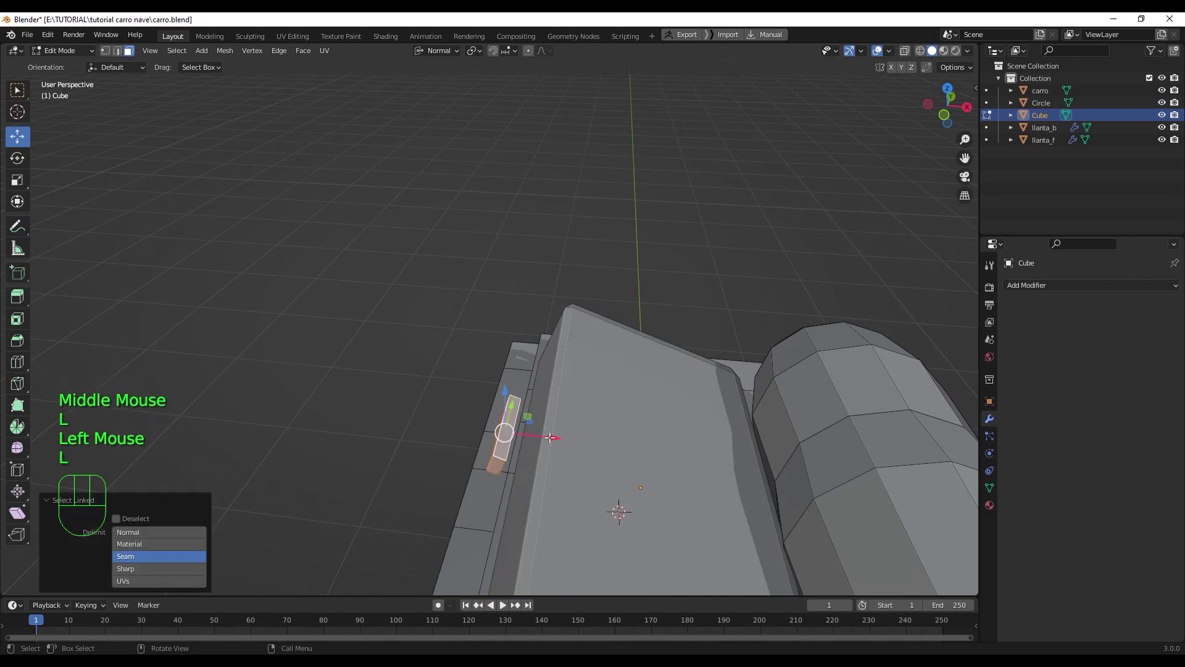
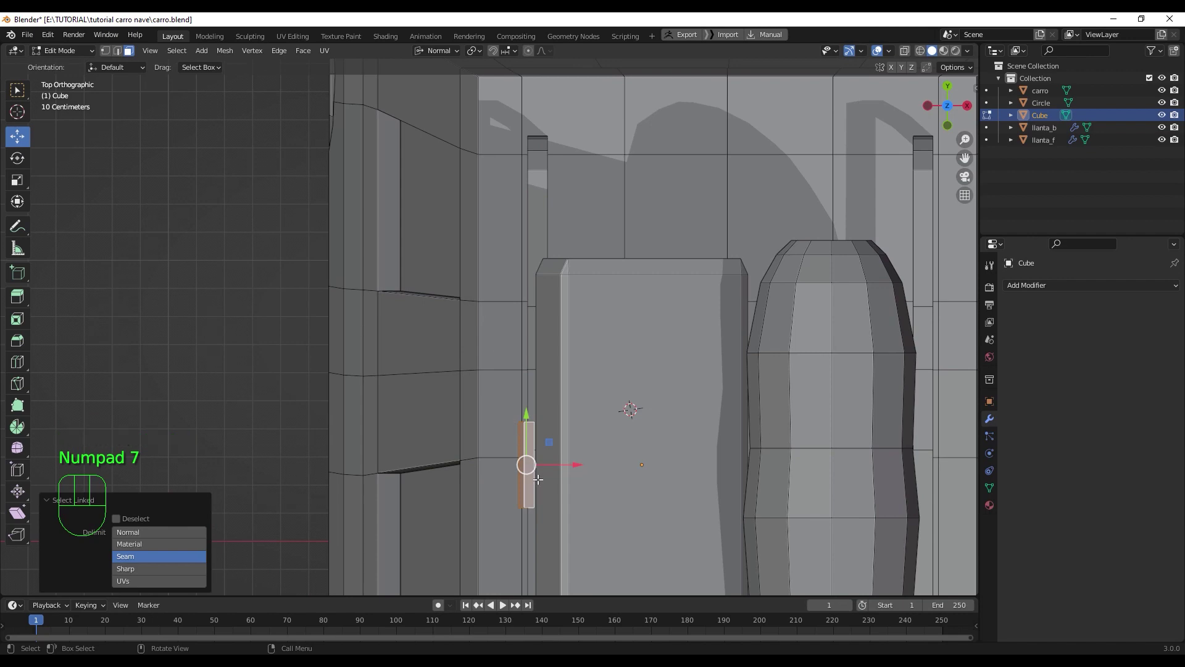
- Select the side strip and extend it from top view with Ctrl+right-click extrusions into a handle
key("KP_1")
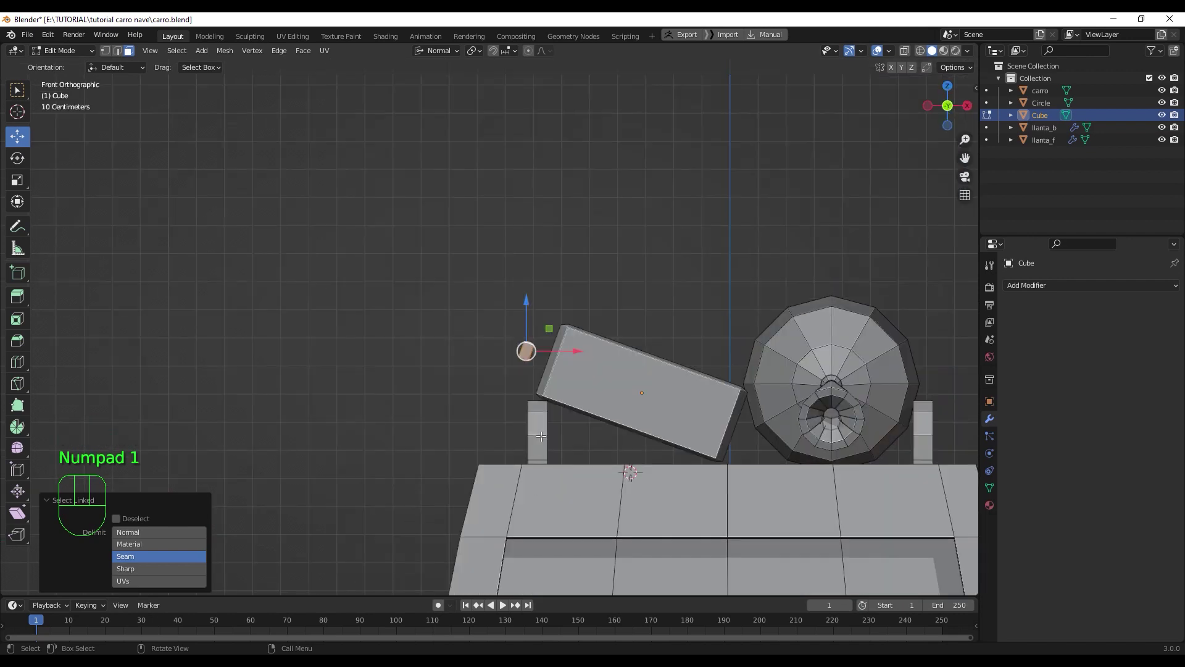
left_click_drag(439, 55, 545, 307)
left_click_drag(574, 366, 589, 375)
scroll("up", 3)
left_click_drag(584, 381, 595, 376)
scroll("up", 3)
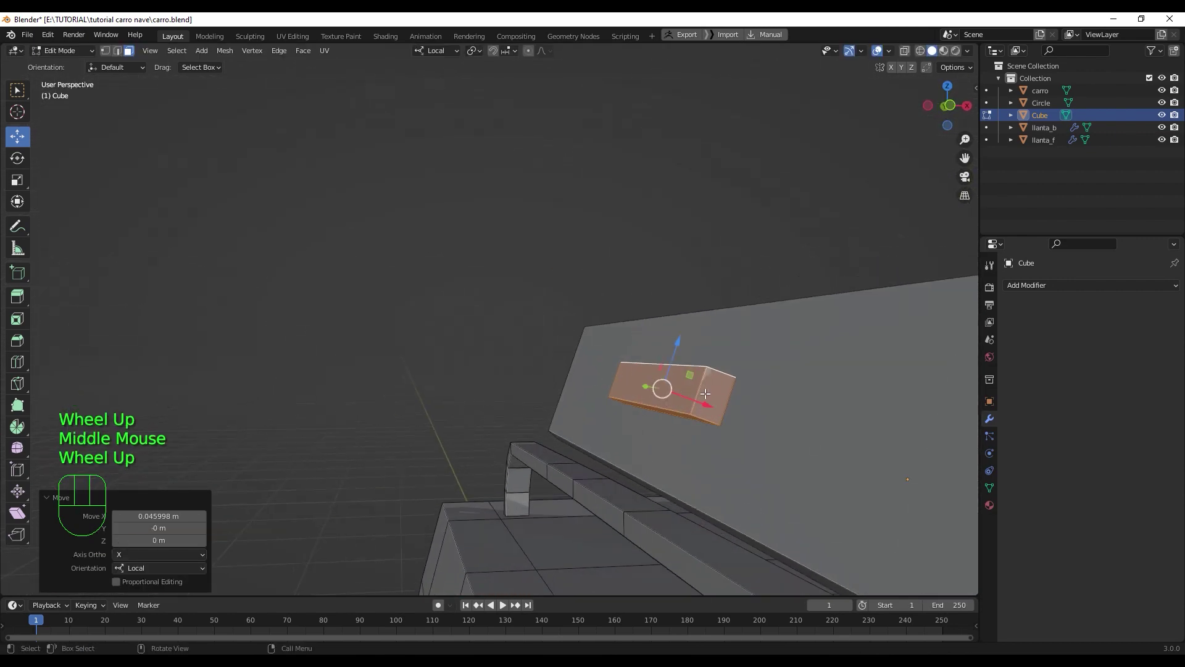
left_click(709, 390)
left_click_drag(697, 418, 709, 417)
key("KP_7")
left_click_drag(546, 364, 504, 114)
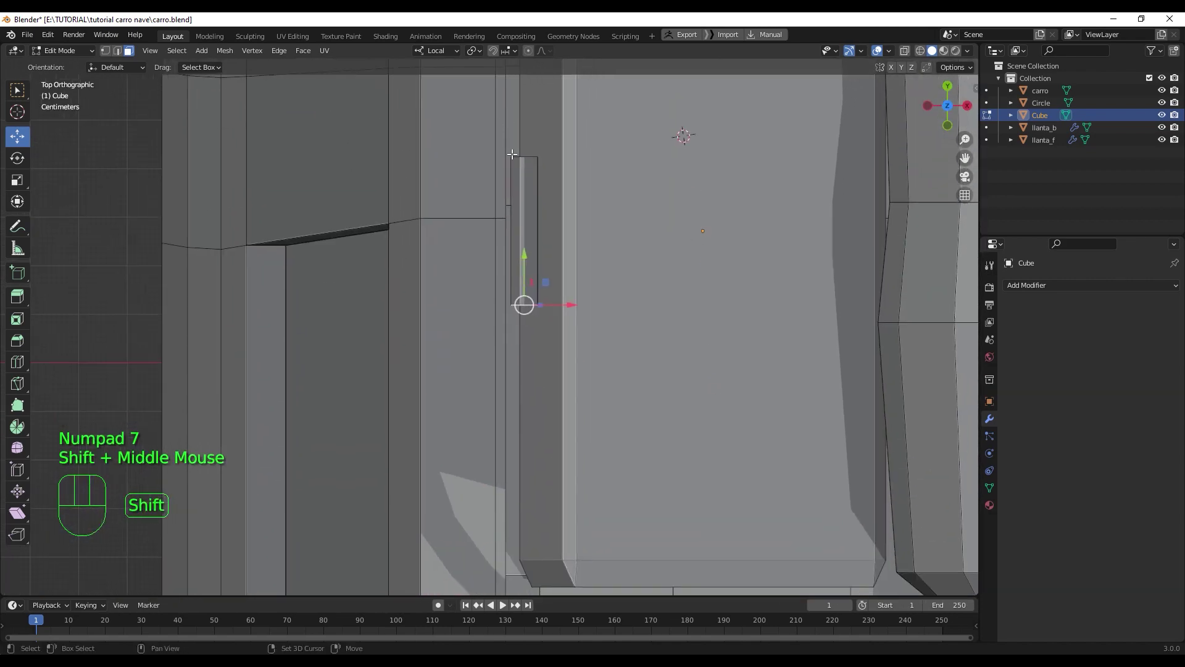
right_click(530, 324)
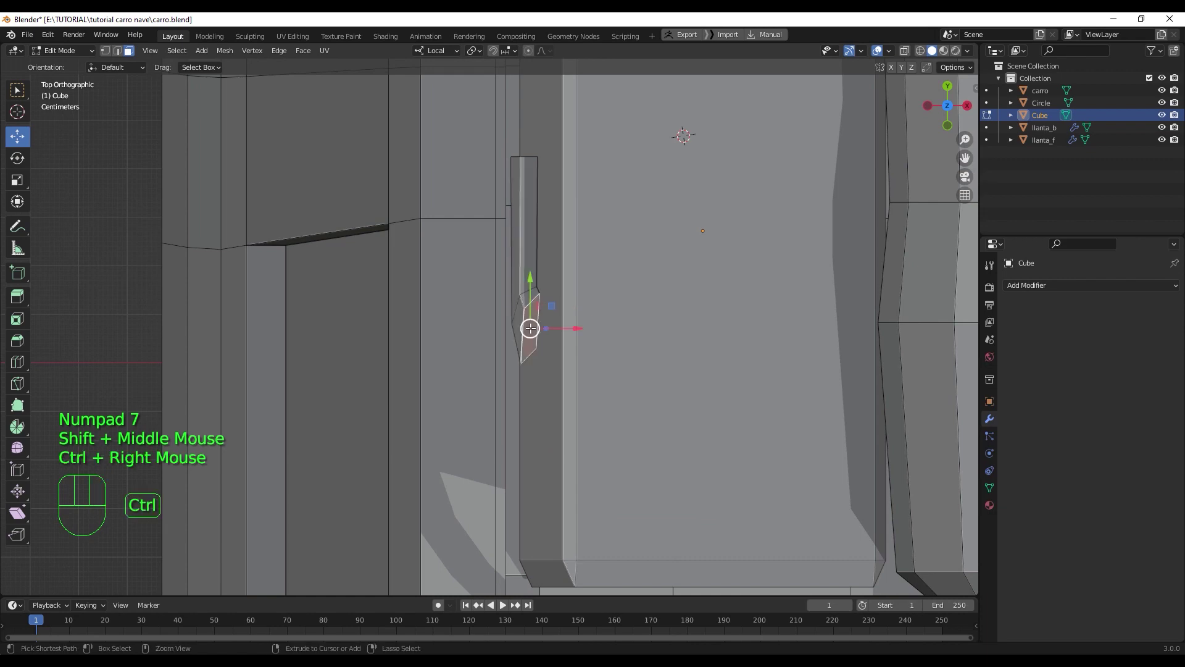
left_click_drag(530, 325, 522, 214)
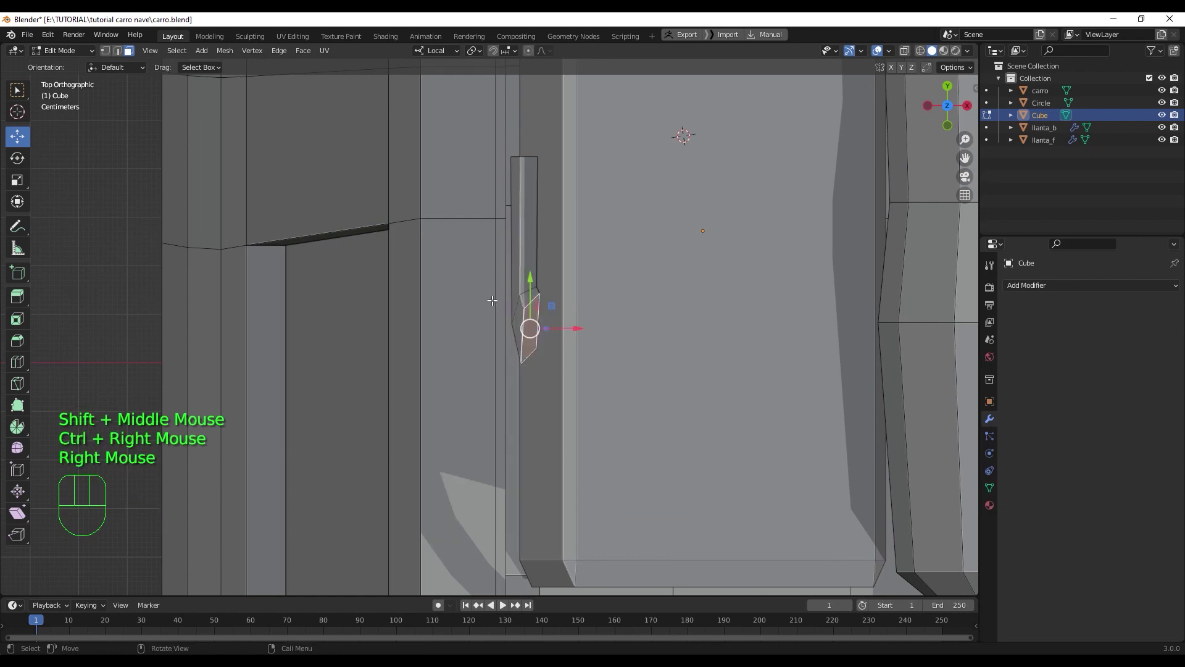
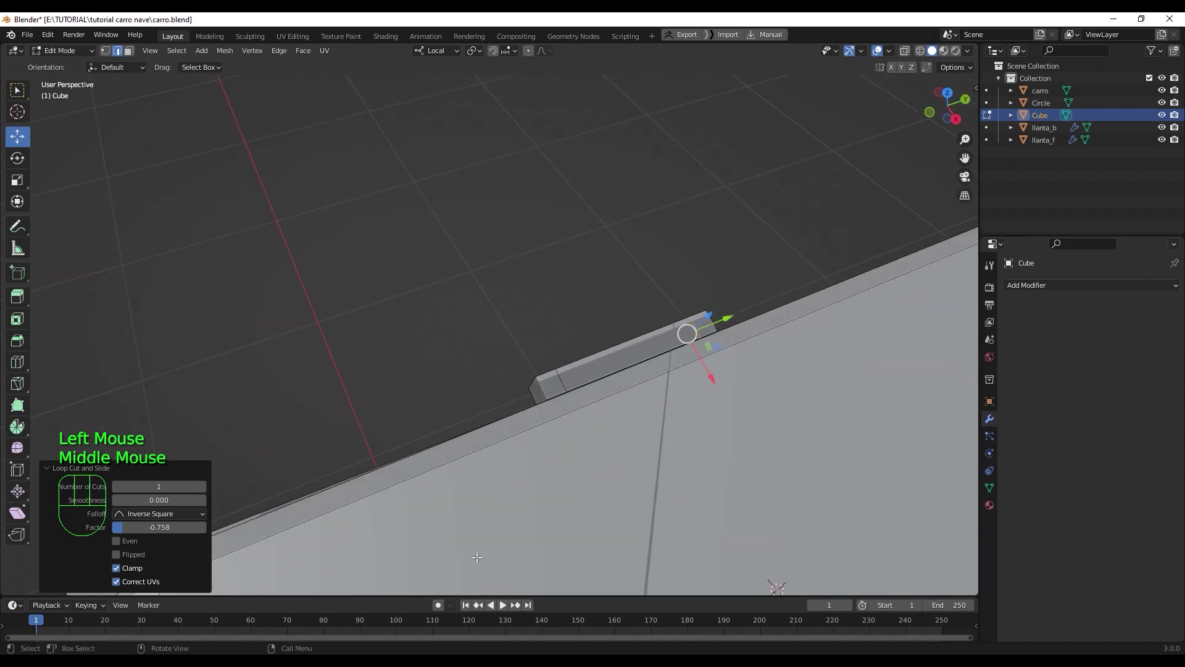
- Check the handle in see-through view and pick its end face to raise the brackets
scroll("up", 3)
left_click_drag(593, 452, 557, 403)
key("q")
scroll("up", 3)
key("3")
left_click(585, 414)
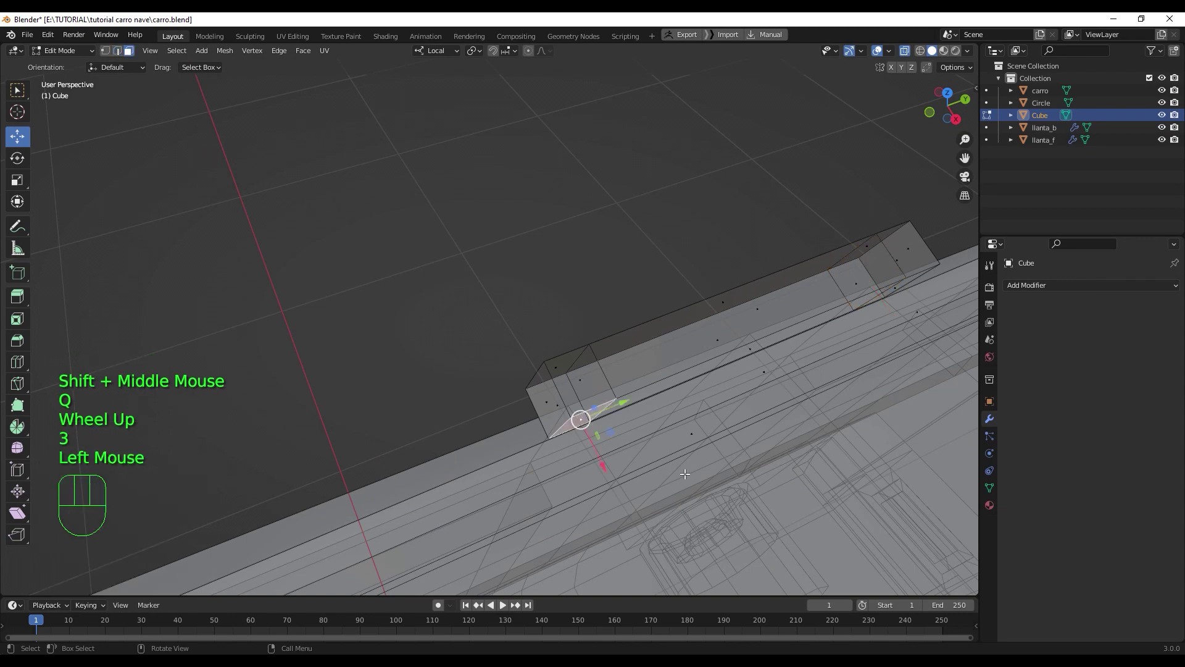
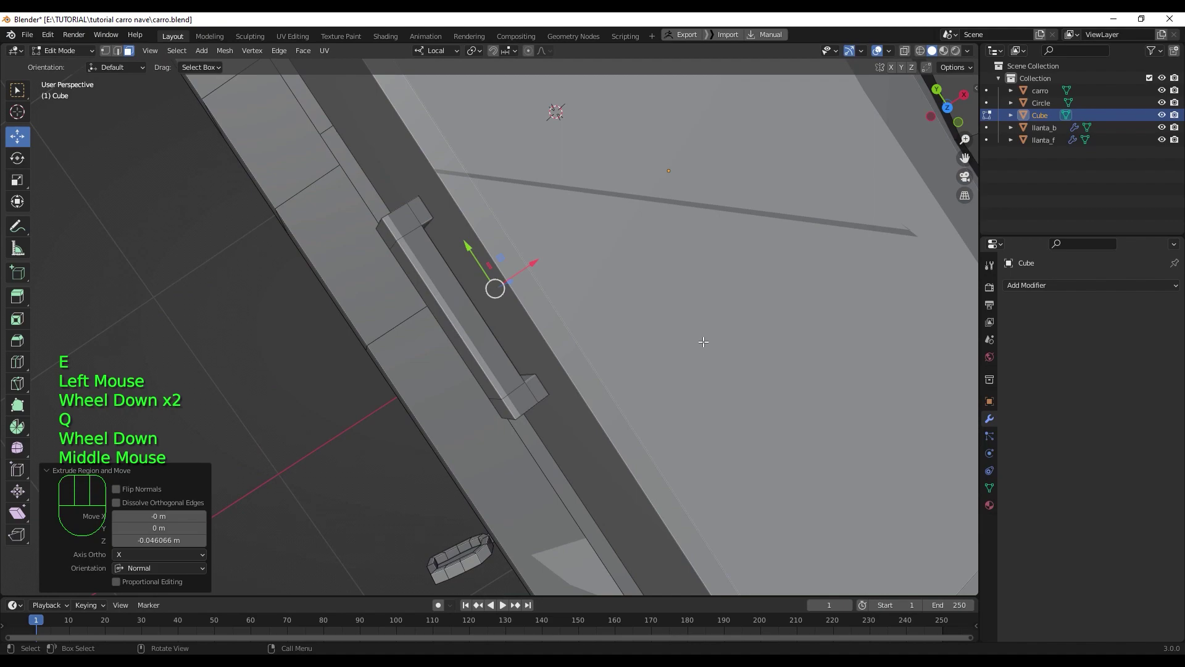
scroll("down", 3)
left_click_drag(628, 398, 661, 323)
- Return to Object Mode and orbit around the box to inspect the finished handle
key("Tab")
scroll("down", 3)
left_click_drag(634, 429, 681, 395)
left_click(921, 251)
scroll("down", 3)
left_click_drag(834, 430, 739, 424)
scroll("down", 3)
left_click_drag(714, 489, 490, 519)
left_click_drag(618, 523, 428, 505)
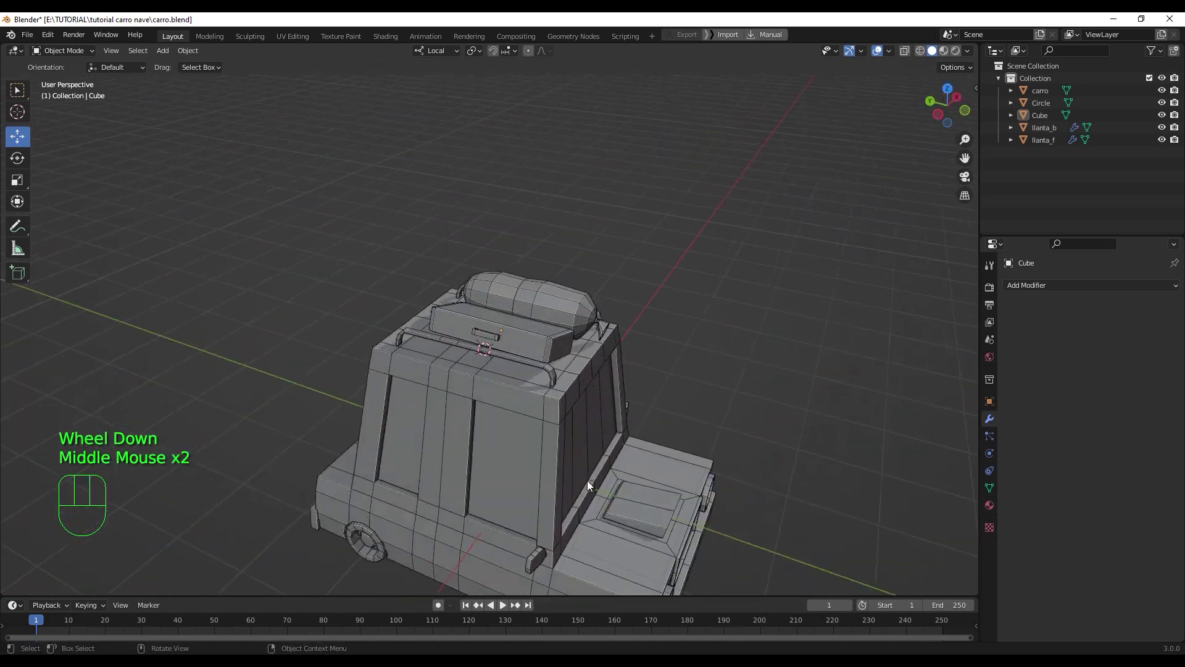
- Orbit around the whole car to review the roof luggage from the front
left_click_drag(642, 483, 577, 441)
scroll("down", 3)
left_click_drag(618, 464, 558, 549)
scroll("up", 3)
left_click_drag(615, 415, 694, 324)
scroll("down", 3)
left_click_drag(663, 471, 616, 478)
left_click(708, 436)
scroll("down", 3)
left_click_drag(698, 443, 658, 520)
scroll("up", 3)
left_click_drag(590, 456, 727, 424)
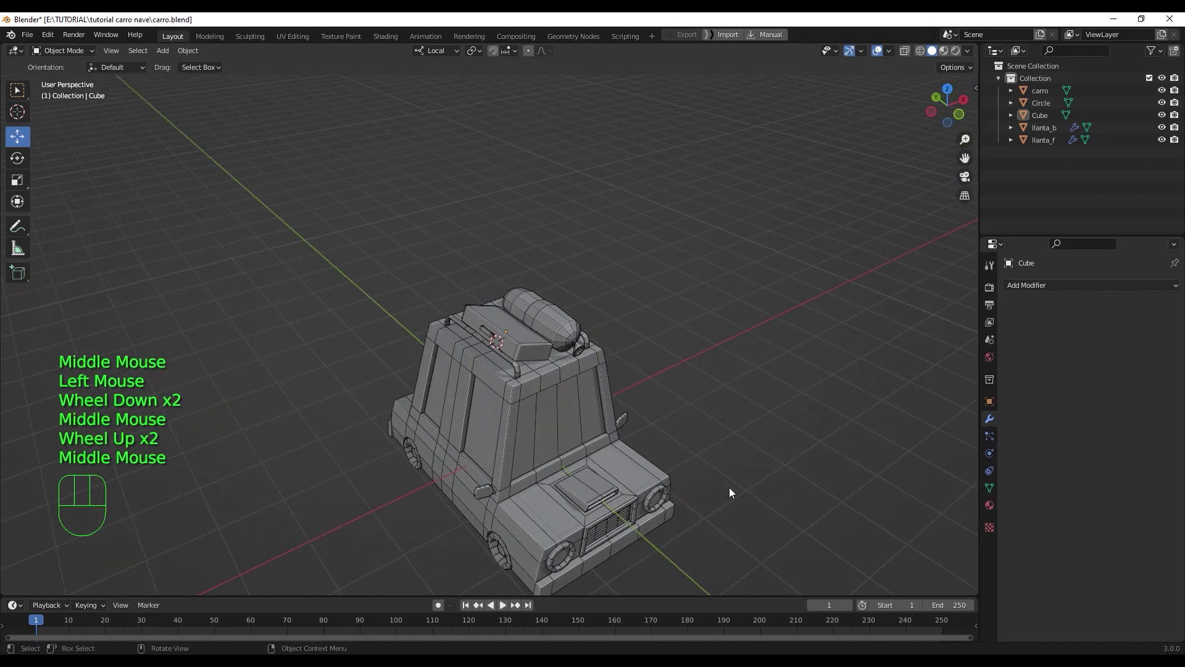
left_click_drag(794, 414, 755, 345)
left_click_drag(765, 364, 765, 278)
left_click_drag(765, 281, 775, 346)
scroll("down", 3)
middle_click(776, 337)
- Rename the roof cylinder and box to maleta 1 and maleta 2, ending in front view
left_click(558, 259)
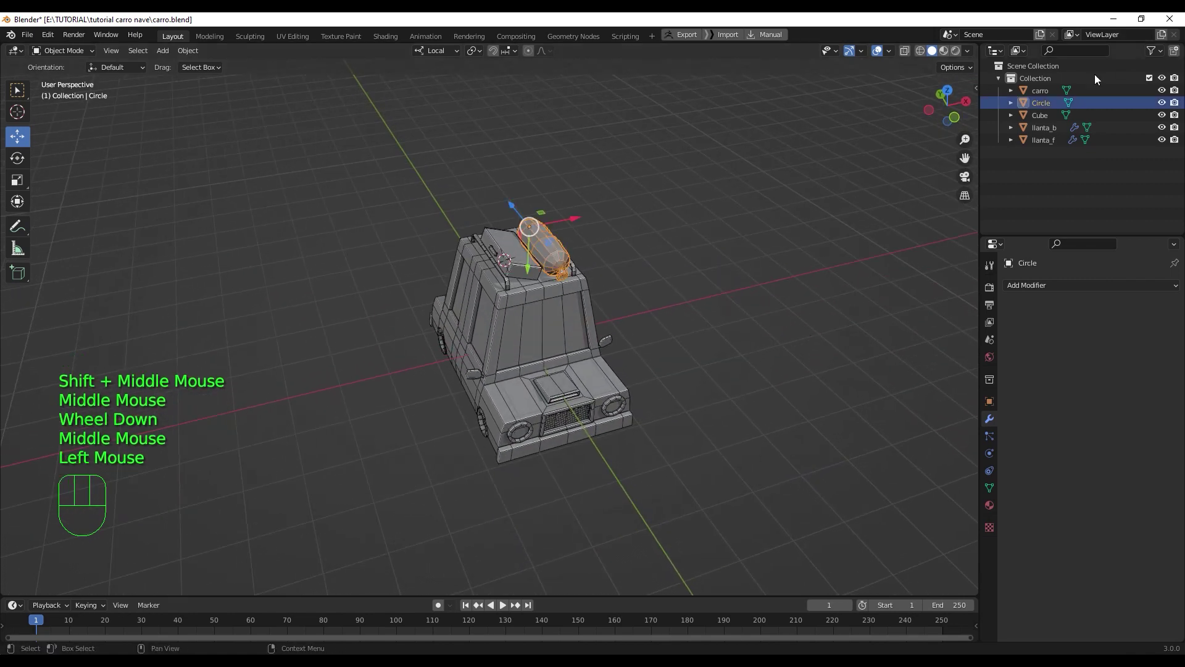
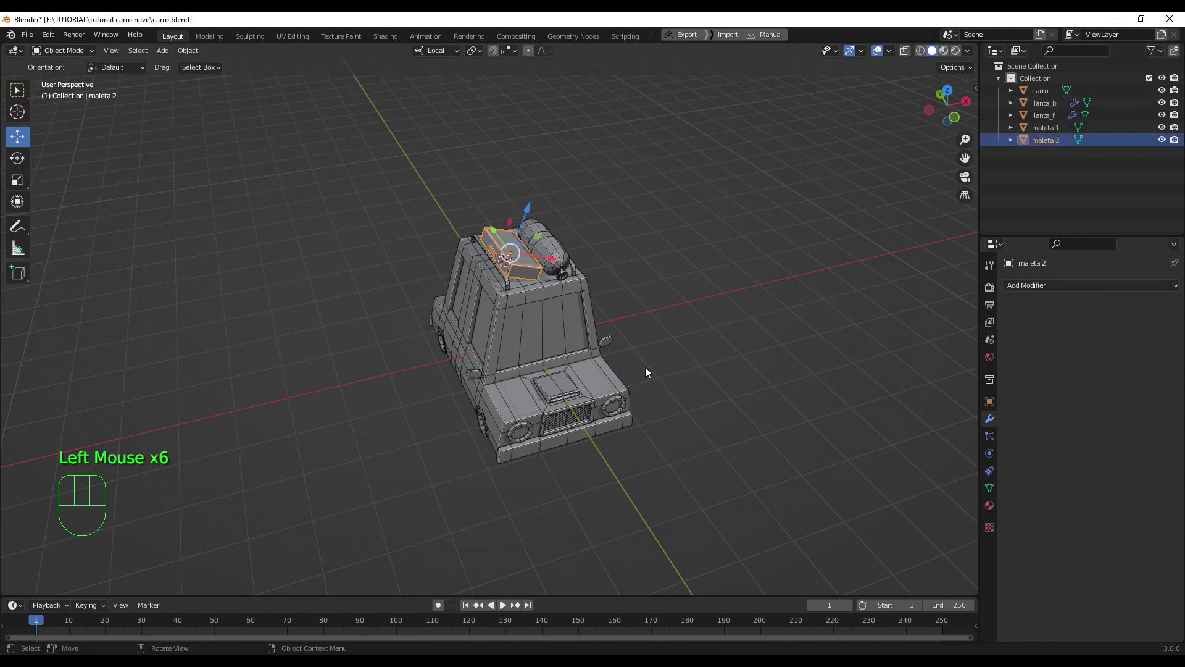
scroll("up", 3)
left_click_drag(703, 391, 575, 355)
left_click_drag(680, 399, 639, 393)
left_click(676, 382)
scroll("down", 3)
left_click_drag(680, 386, 808, 389)
middle_click(789, 356)
key("Delete")
middle_click(627, 460)
scroll("up", 3)
left_click_drag(656, 472, 640, 410)
scroll("up", 3)
scroll("down", 3)
left_click_drag(665, 390, 664, 428)
scroll("up", 3)
middle_click(692, 412)
key("KP_1")
- Place the 3D cursor beside the rack post and add a NURBS path there
right_click(578, 196)
left_click(572, 204)
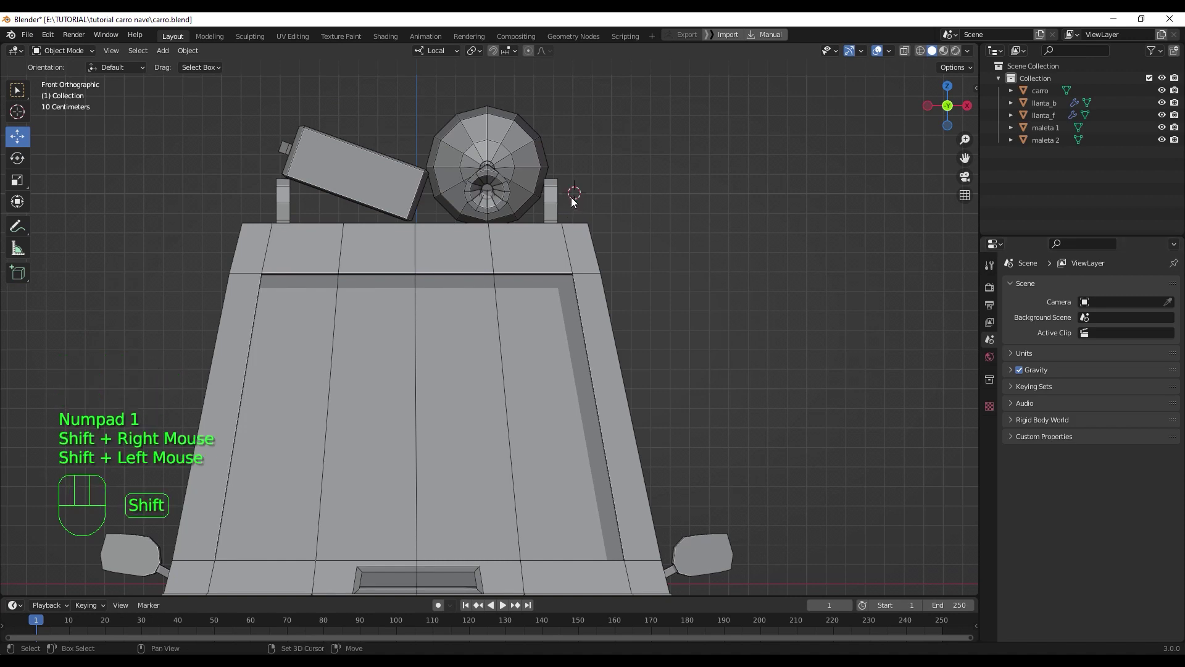
left_click(576, 211)
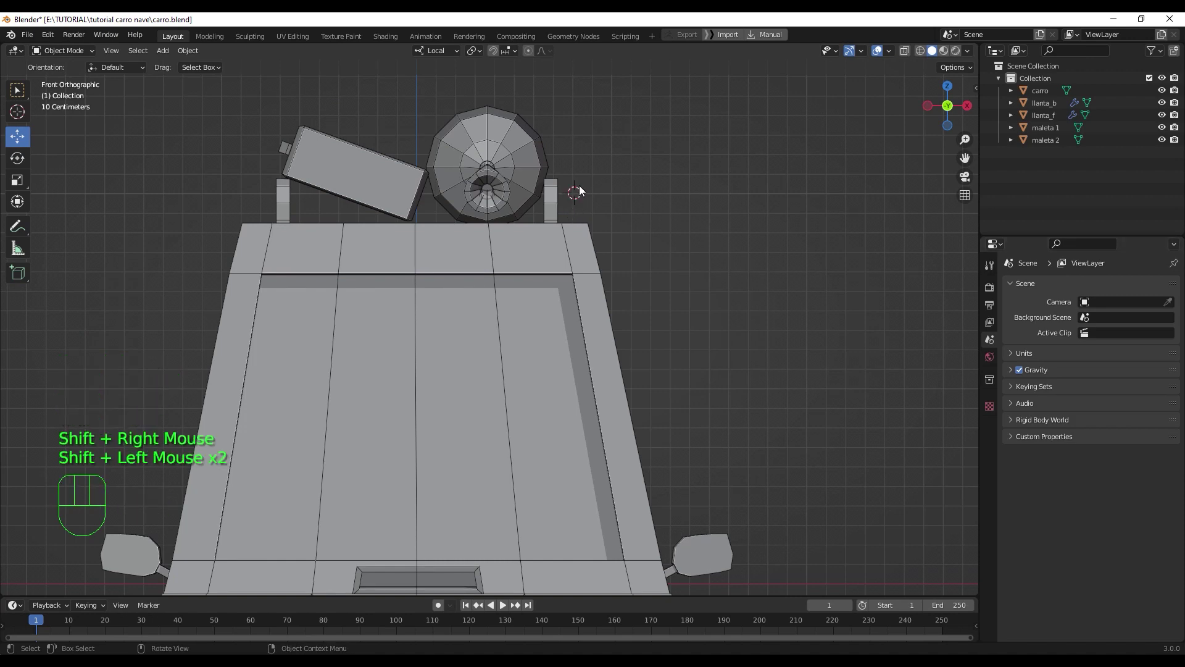
key("shift+a")
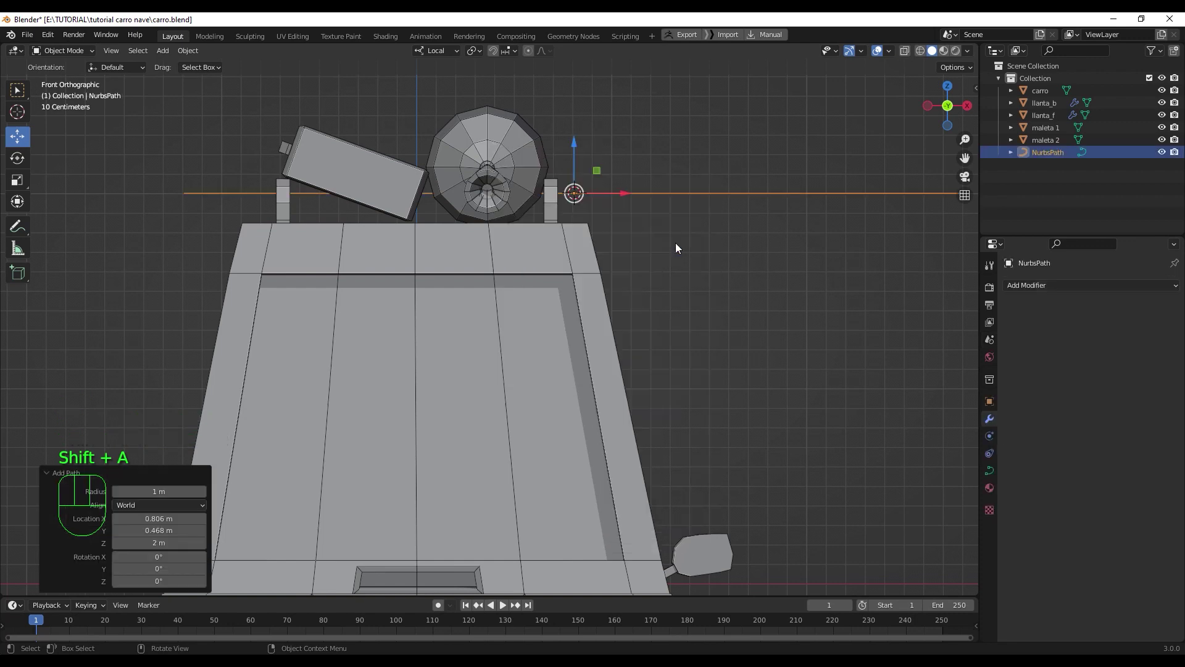
- Shrink the path and extrude its end points across the tilted box like a strap
scroll("down", 3)
key("s")
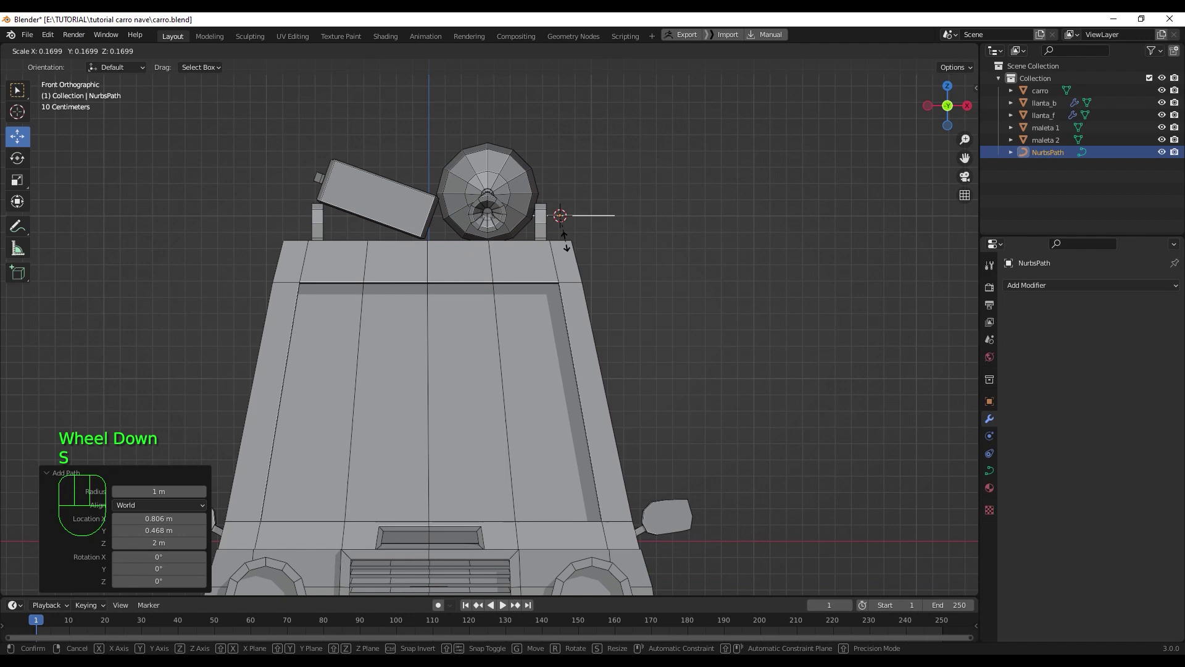
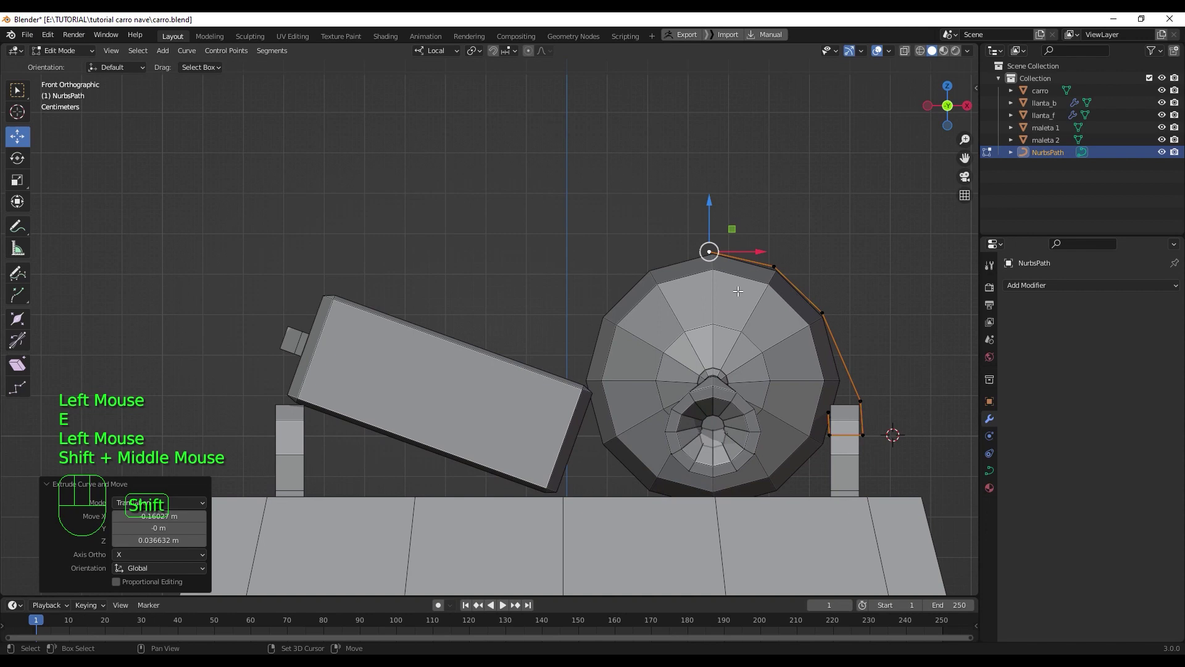
key("e")
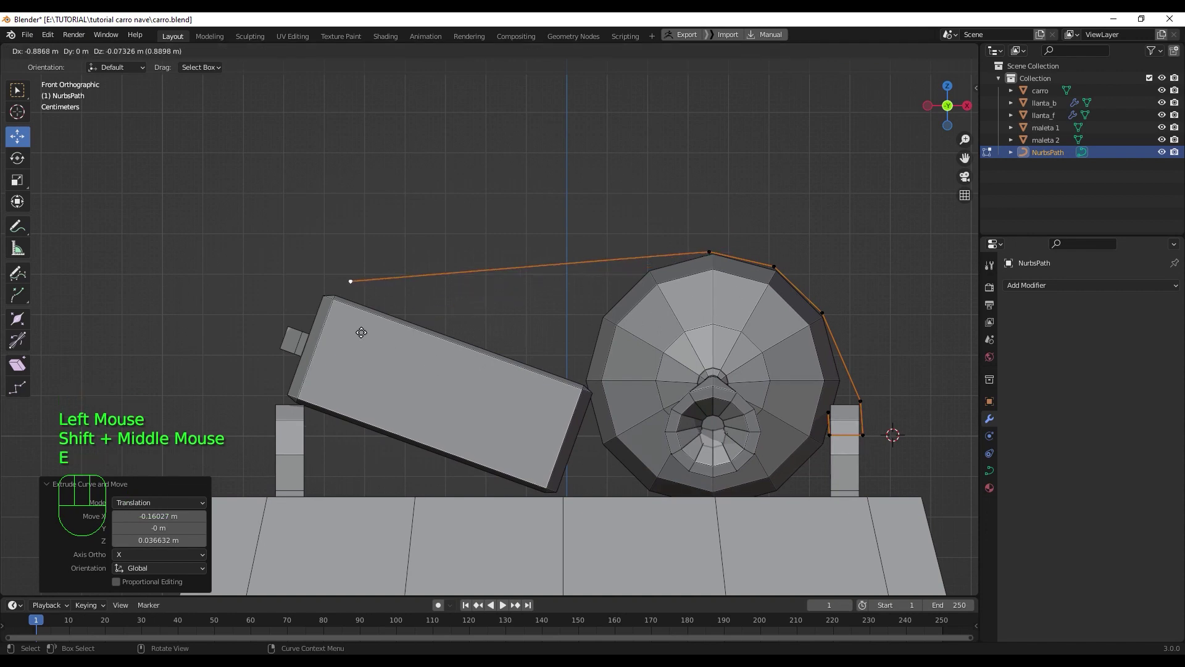
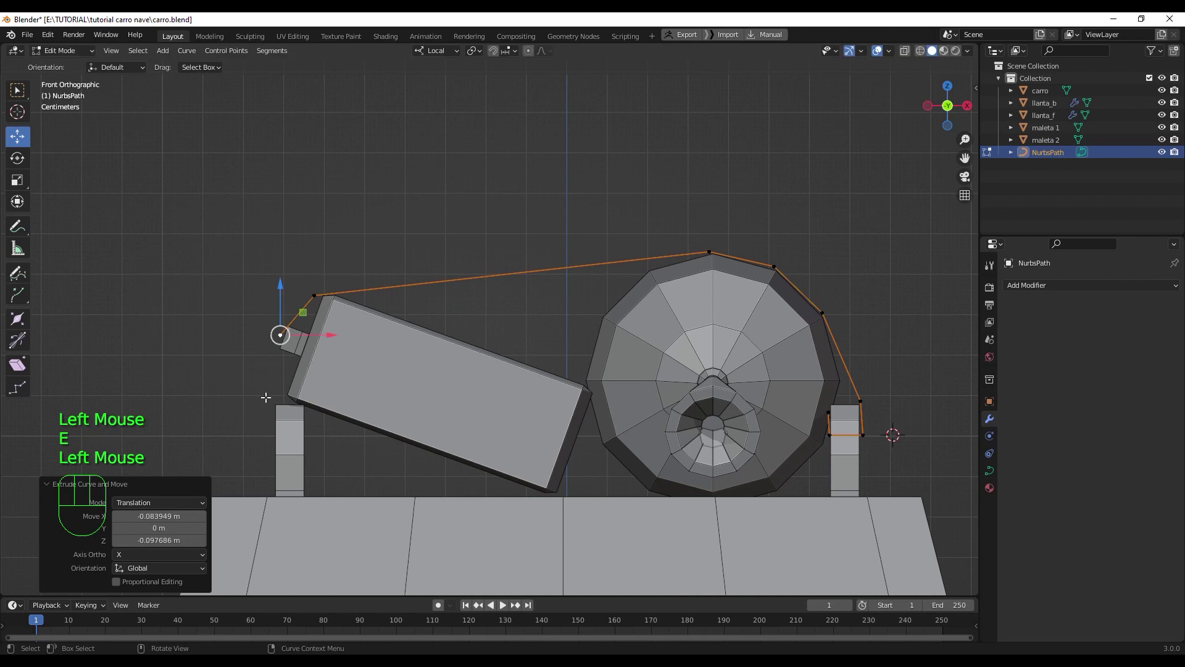
key("e")
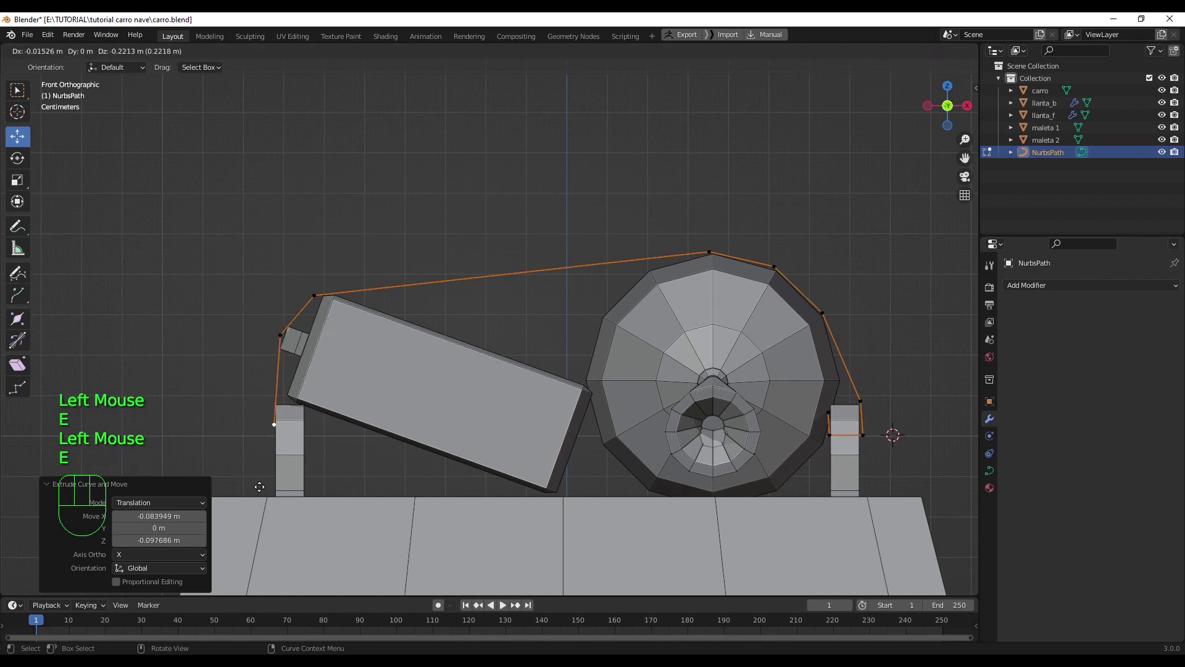
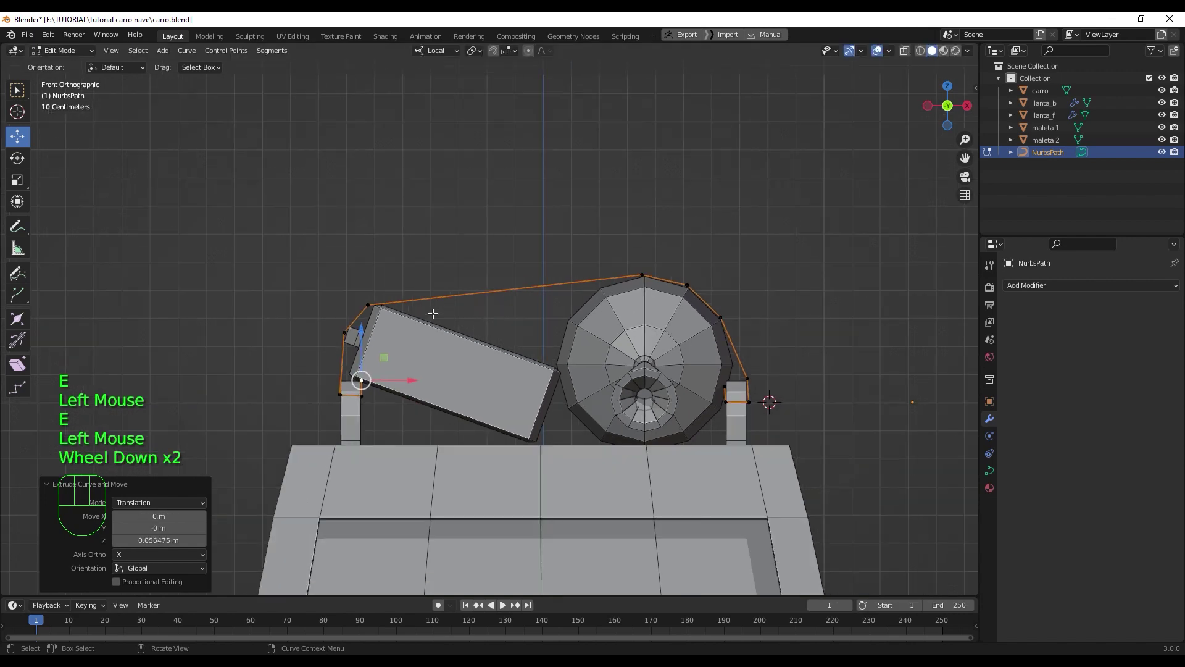
- Give the NurbsPath roof curve a round bevel depth of 0.04 m so it becomes a solid strap
key("Tab")
scroll("down", 3)
scroll("down", 3)
left_click_drag(736, 396, 720, 415)
left_click(997, 474)
left_click(1038, 493)
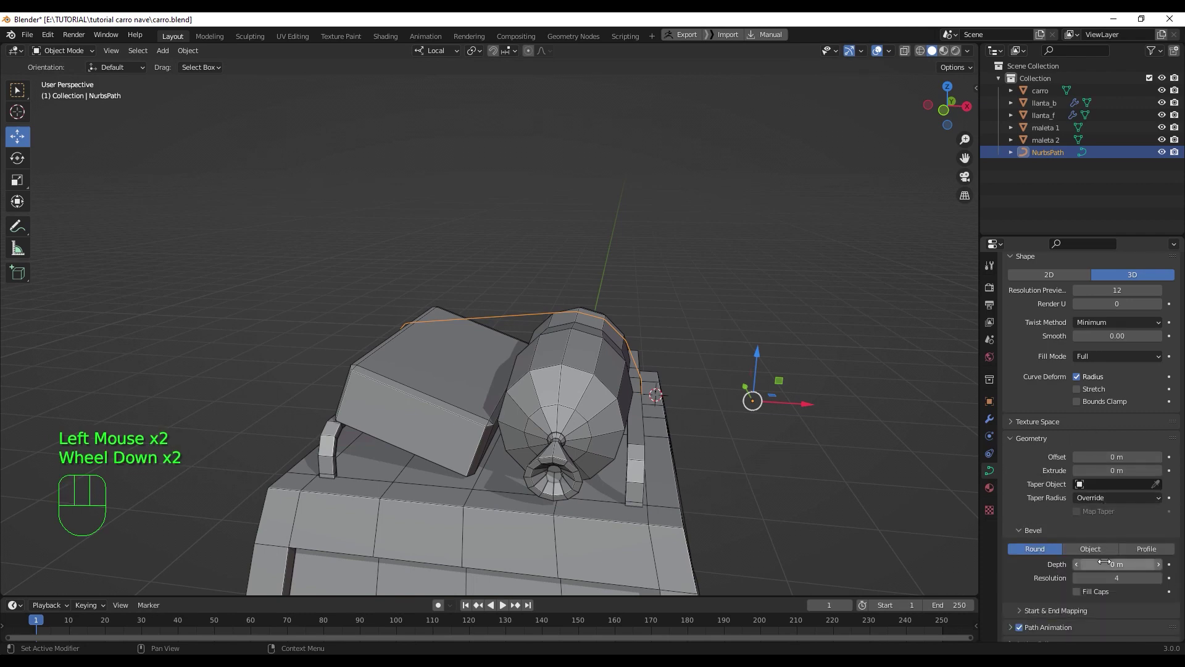
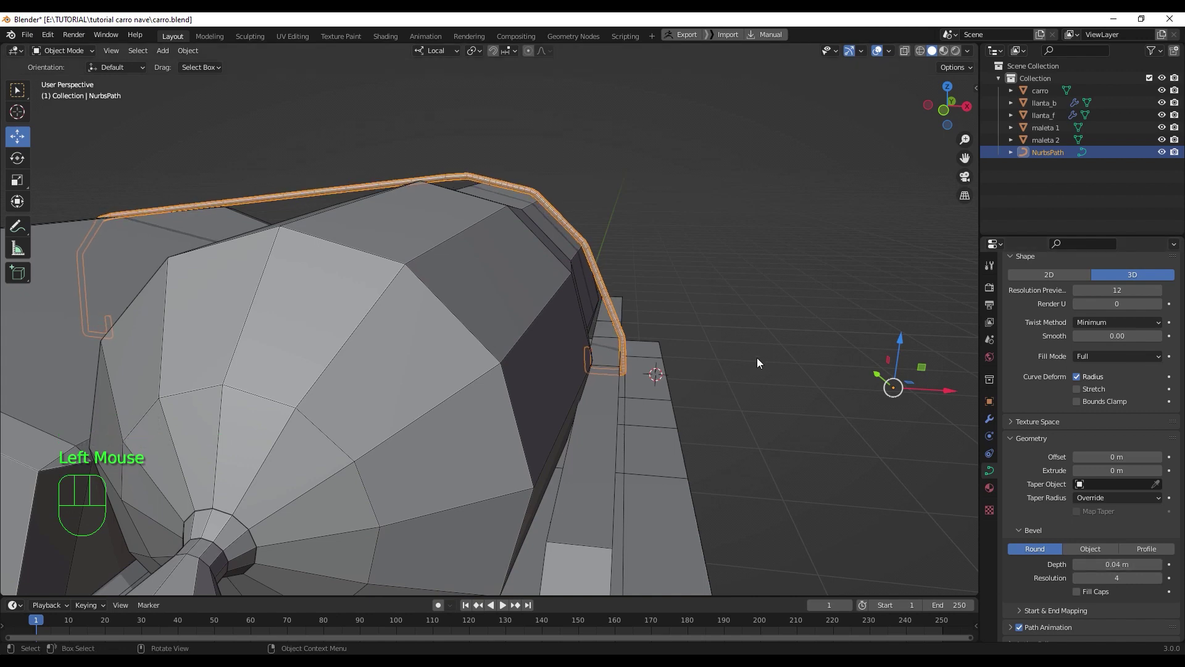
key("Tab")
key("Tab")
- Orbit around the car to inspect the strap over the roof luggage from all sides
left_click_drag(891, 52, 796, 374)
left_click(797, 374)
left_click_drag(672, 347, 685, 406)
scroll("down", 3)
left_click_drag(667, 423, 635, 352)
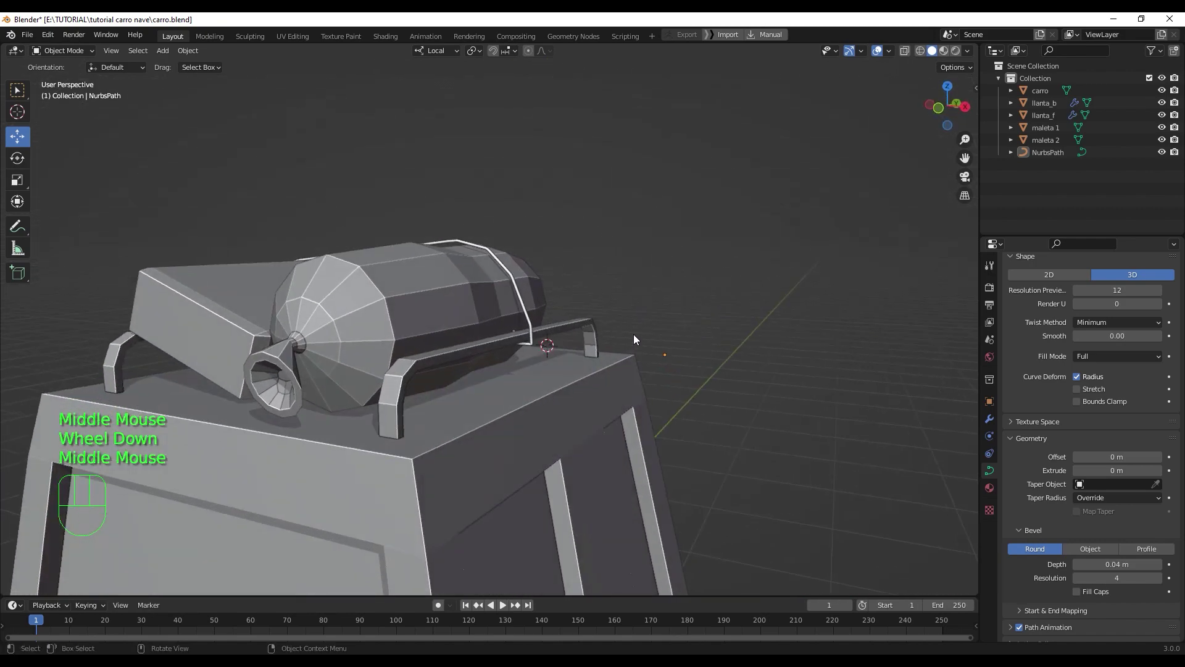
scroll("down", 3)
left_click_drag(651, 384, 743, 374)
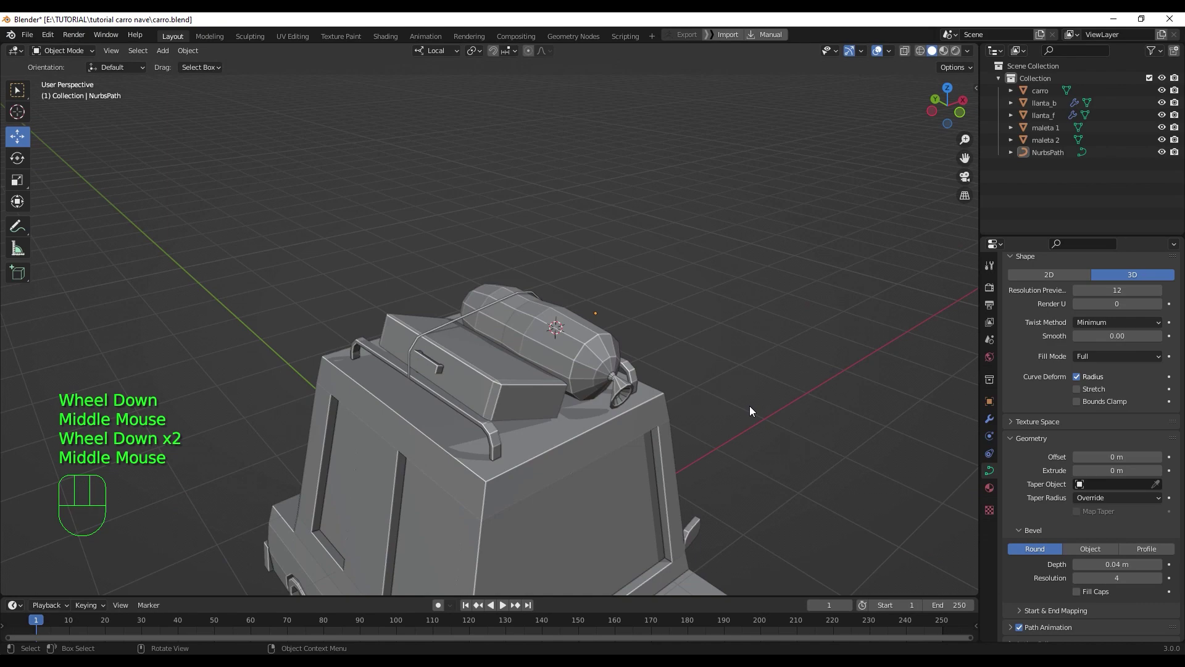
middle_click(797, 446)
left_click_drag(811, 330, 731, 334)
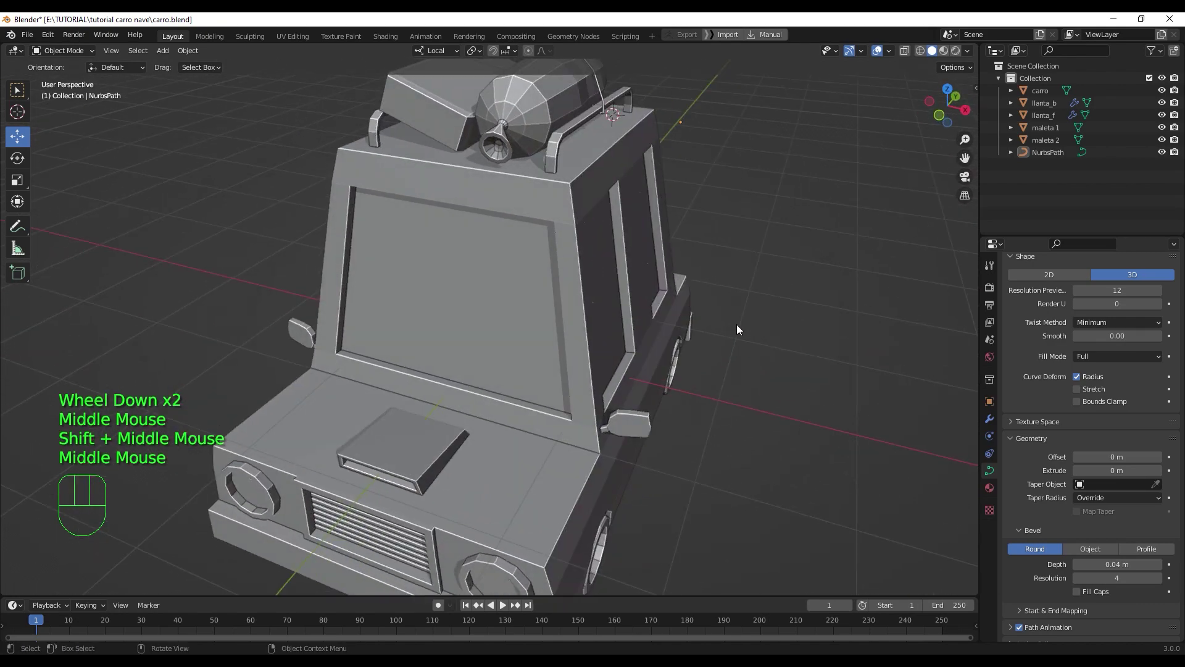
left_click_drag(779, 307, 788, 339)
scroll("down", 3)
left_click_drag(757, 420, 663, 484)
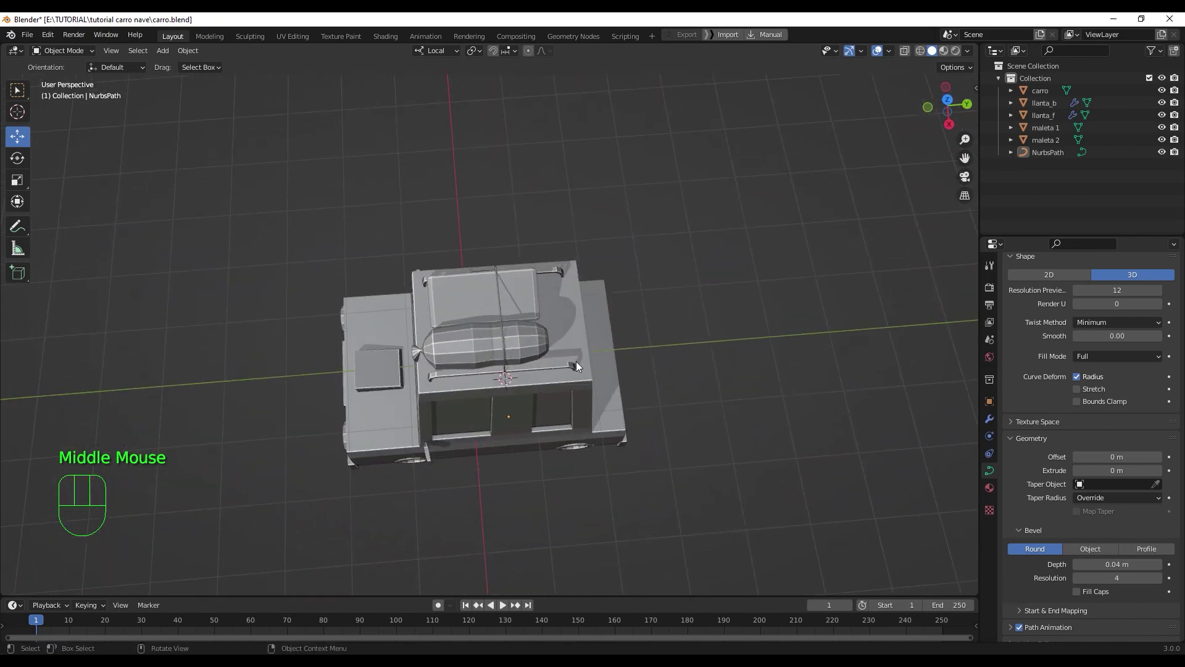
- Select the two roof luggage pieces and undo an accidental move
left_click(538, 349)
left_click(536, 297)
left_click(572, 319)
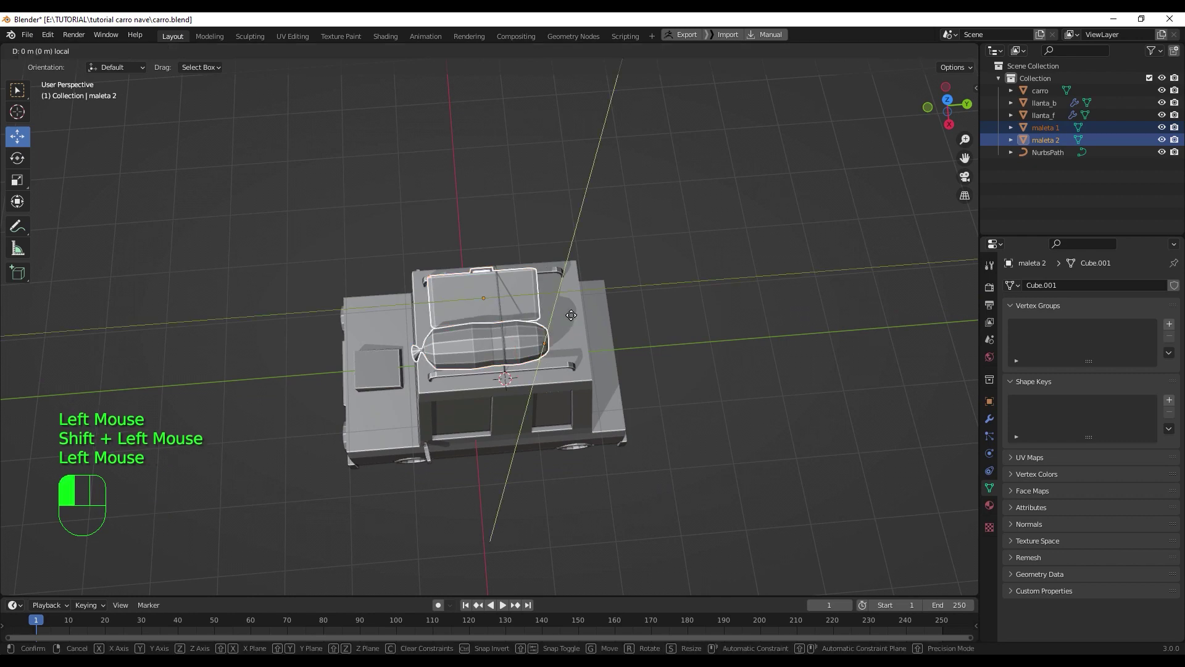
key("ctrl+z")
left_click(545, 342)
left_click(515, 348)
- Nudge the flat case and rounded bag slightly along the roof under the strap
left_click(530, 347)
left_click_drag(599, 343, 614, 337)
left_click(524, 292)
left_click_drag(541, 295, 542, 294)
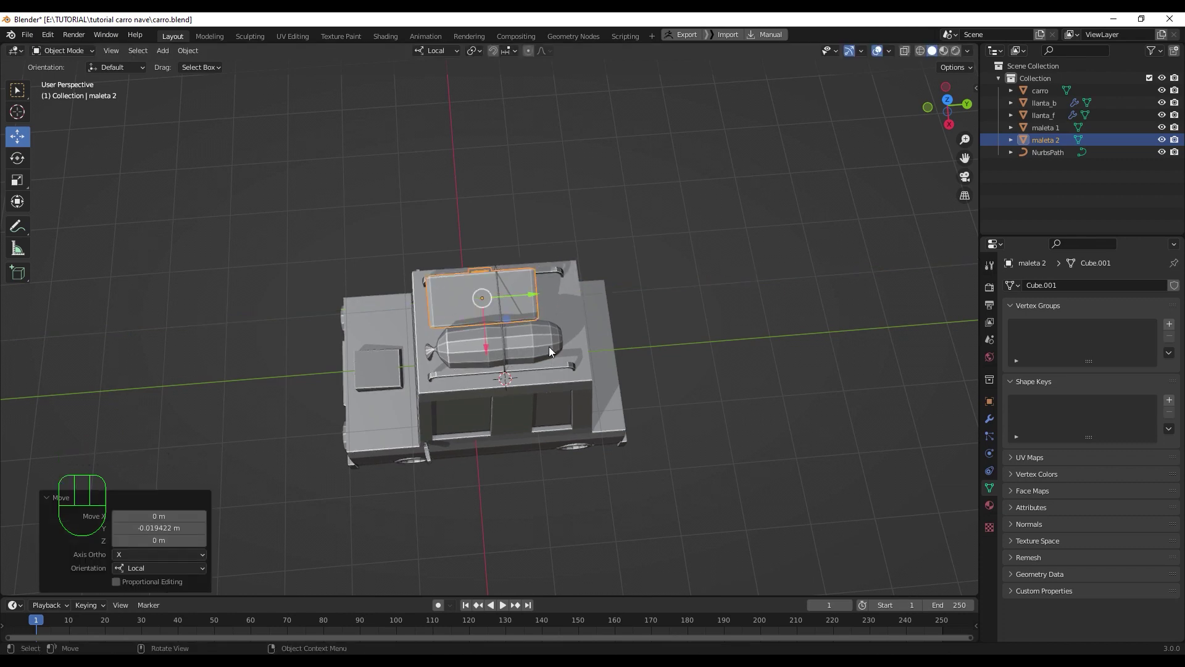
left_click(552, 350)
left_click(591, 342)
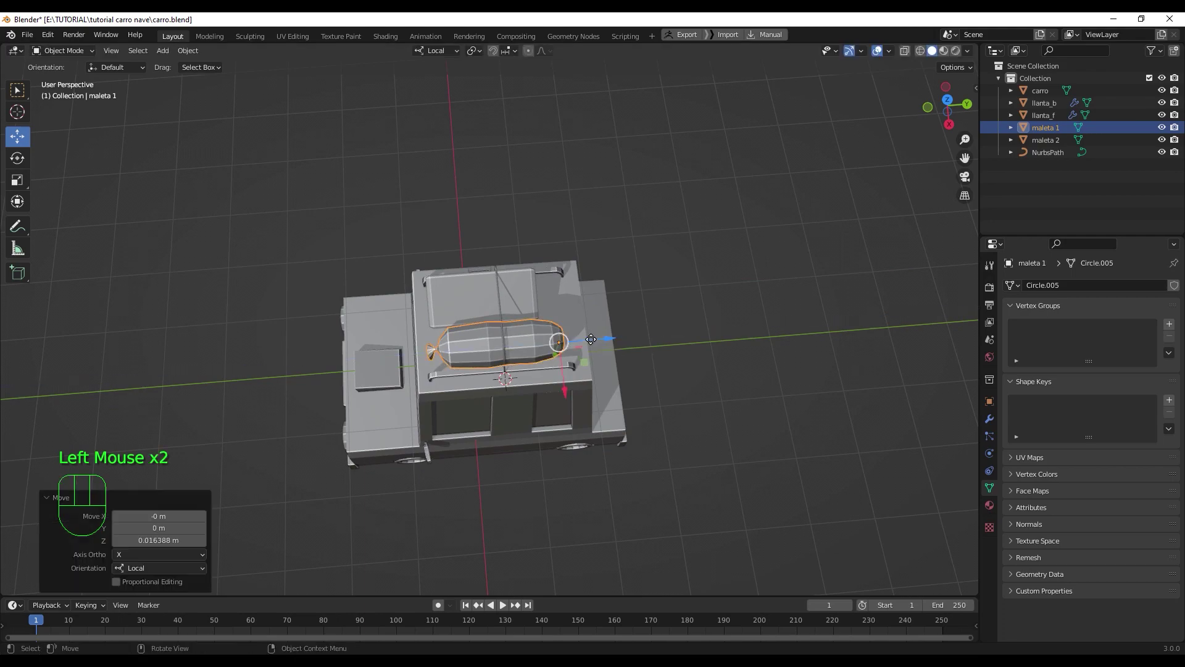
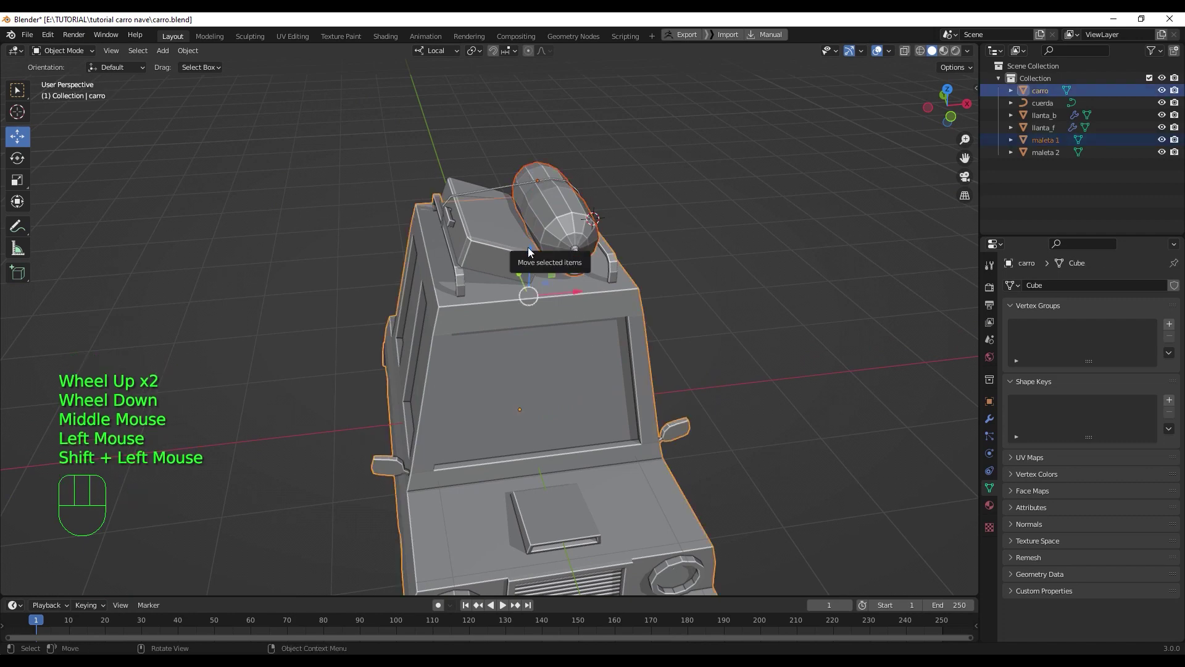
- Join both maleta luggage pieces into the carro body mesh
left_click(504, 242)
left_click(568, 226)
left_click(569, 303)
key("ctrl+j")
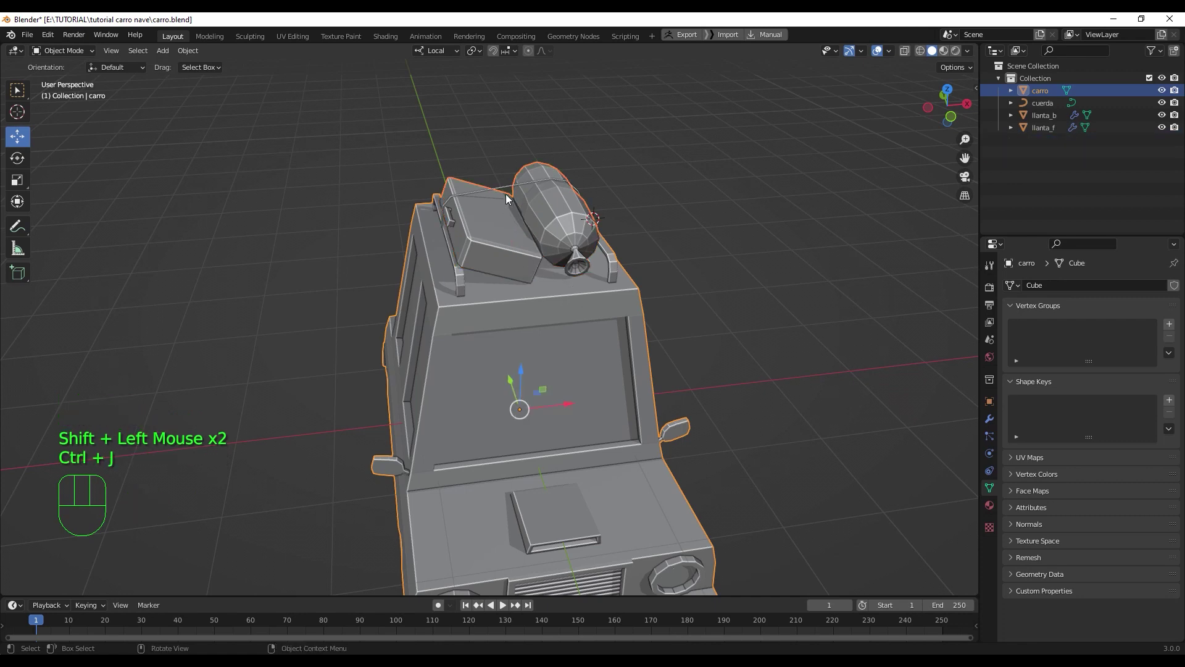
- Attempt to join the cuerda strap into the car body, which fails for the curve
left_click(512, 189)
left_click(519, 317)
key("ctrl+j")
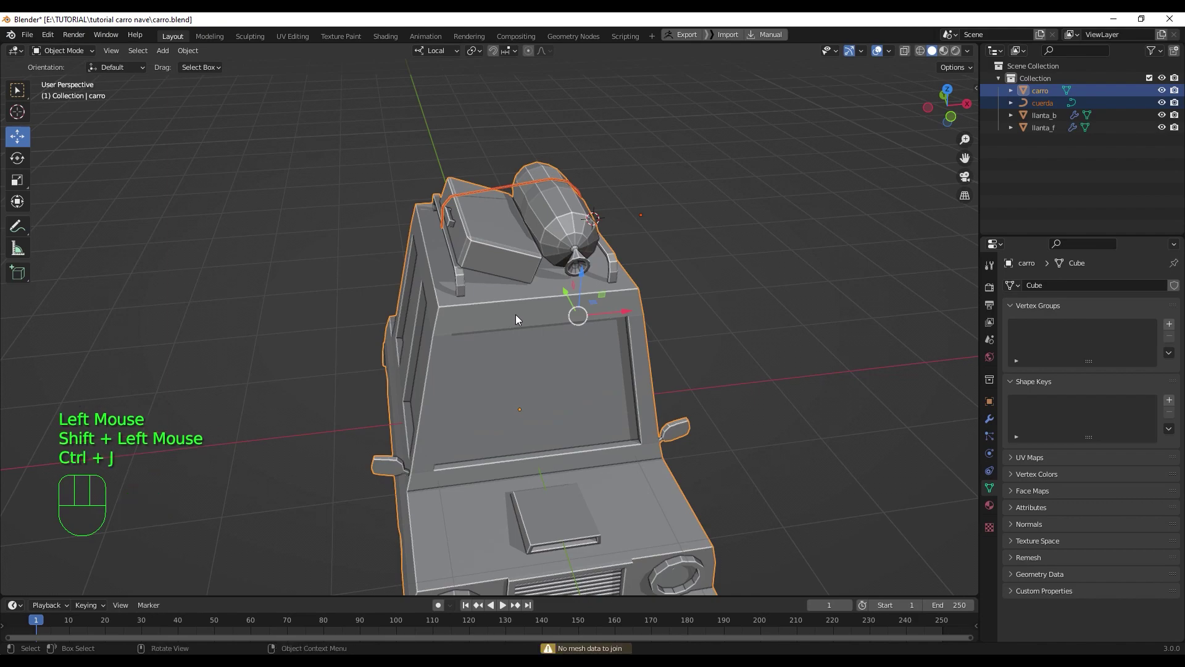
left_click(715, 309)
left_click(571, 312)
scroll("down", 3)
left_click_drag(685, 350, 705, 328)
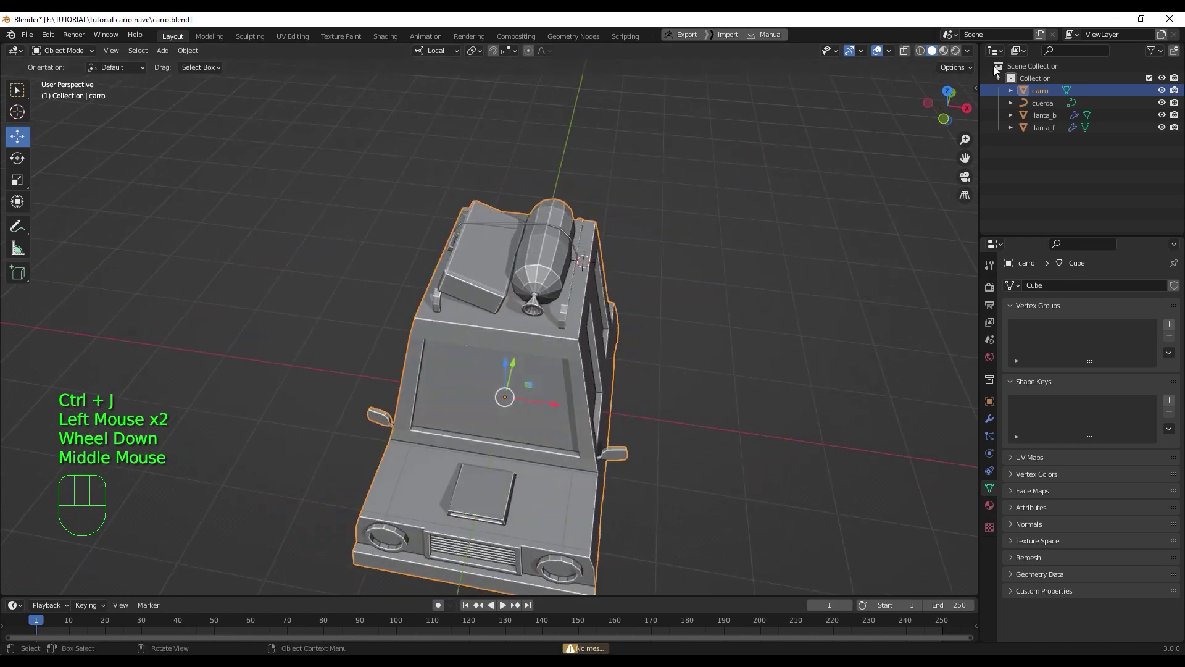
left_click(1167, 103)
left_click(1167, 102)
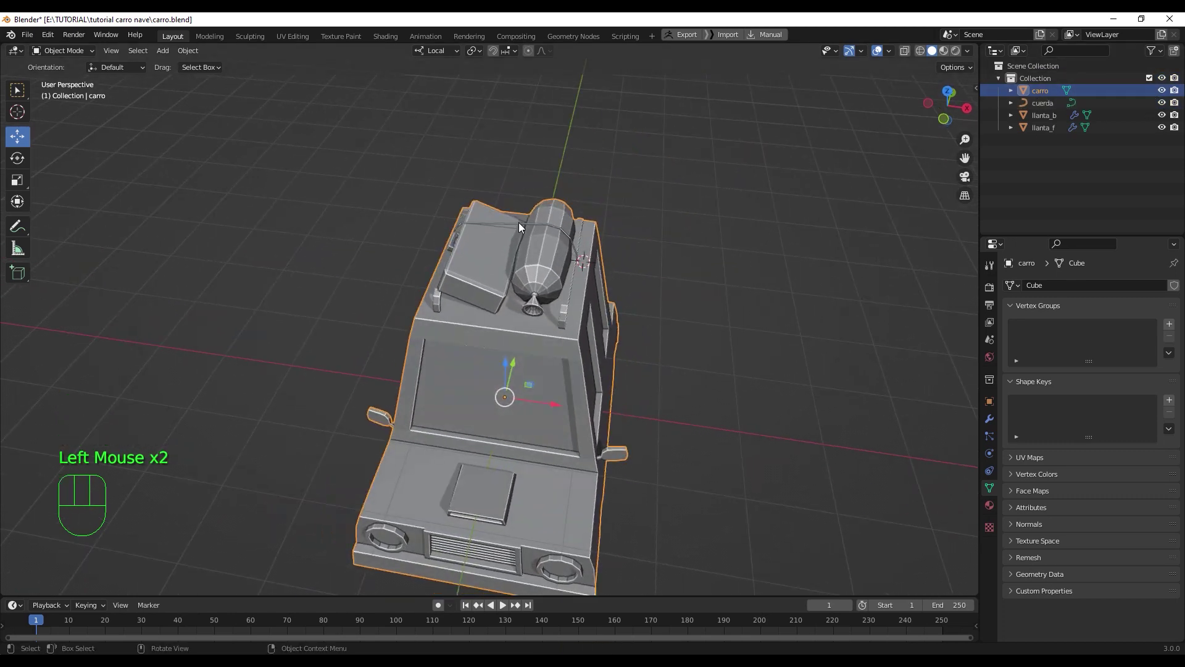
- Retry joining cuerda and carro in different selection orders without success
left_click(522, 226)
left_click(559, 341)
key("ctrl+j")
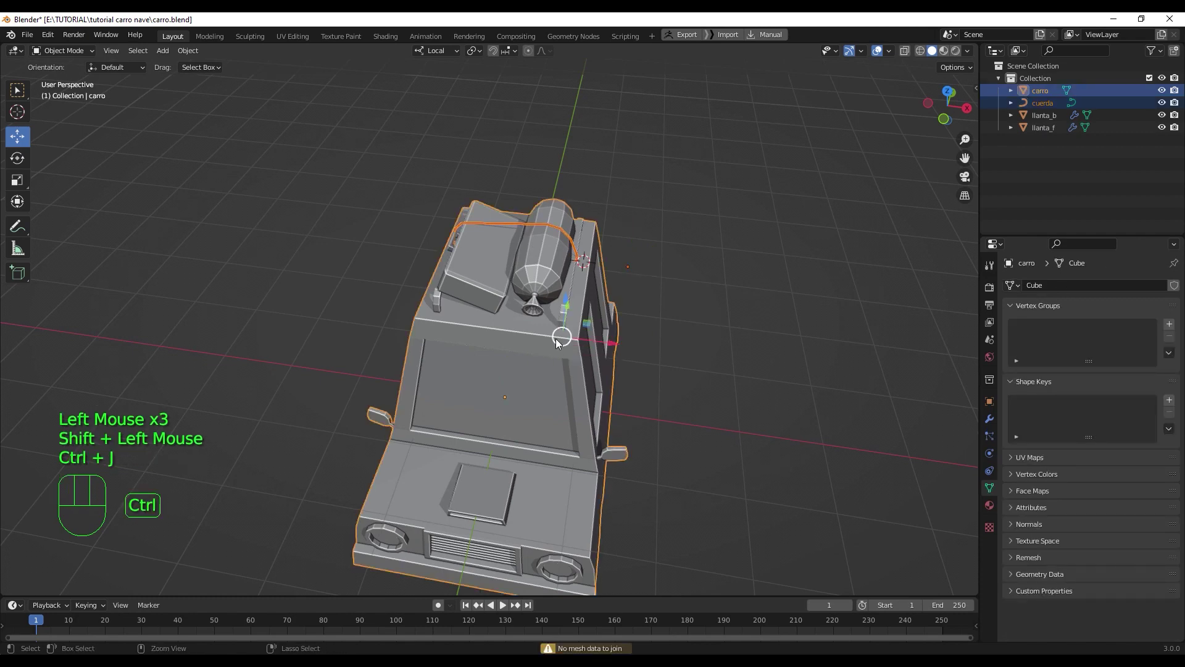
scroll("up", 3)
scroll("up", 3)
left_click_drag(540, 237, 613, 220)
left_click(703, 151)
left_click(412, 231)
left_click(443, 145)
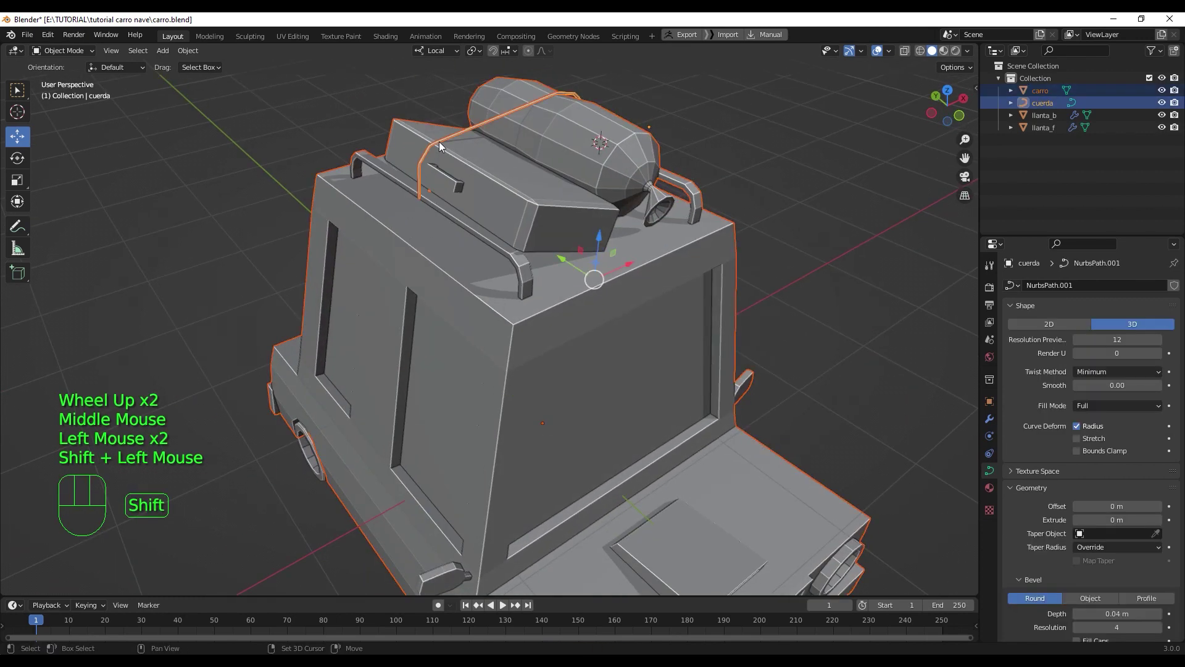
key("ctrl+j")
scroll("down", 3)
left_click_drag(519, 249, 474, 253)
left_click(714, 277)
left_click(619, 211)
left_click(717, 361)
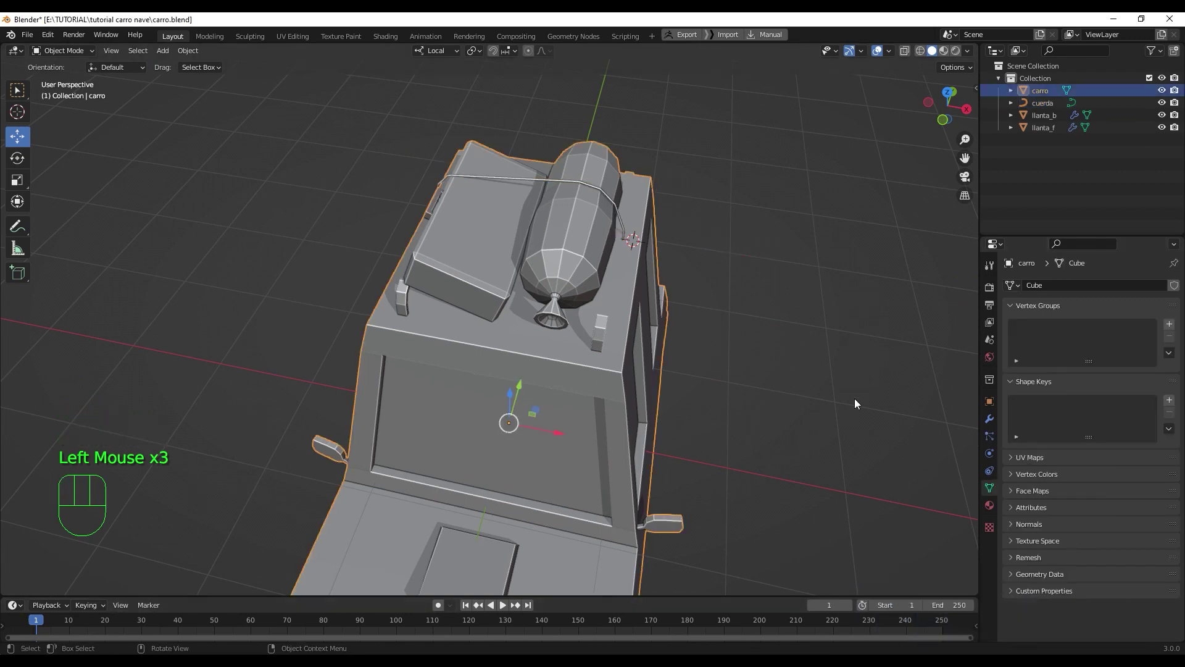
- Parent the cuerda strap to the carro body as an Object child instead
left_click(609, 199)
left_click(634, 297)
left_click_drag(627, 270, 609, 269)
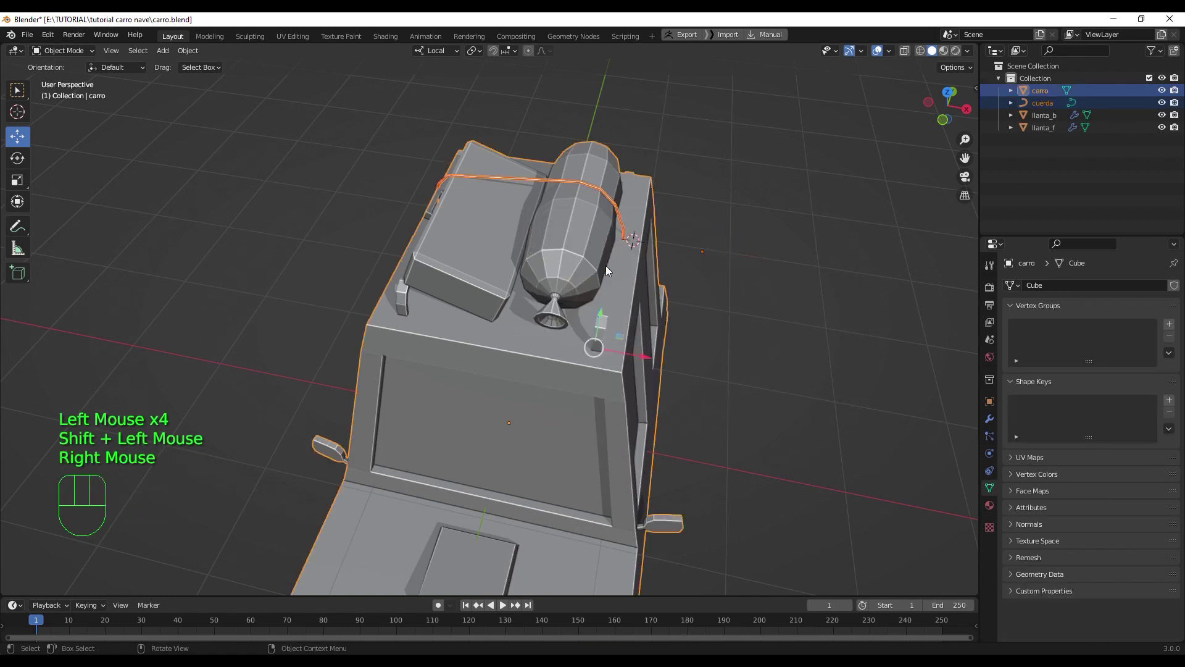
left_click(790, 315)
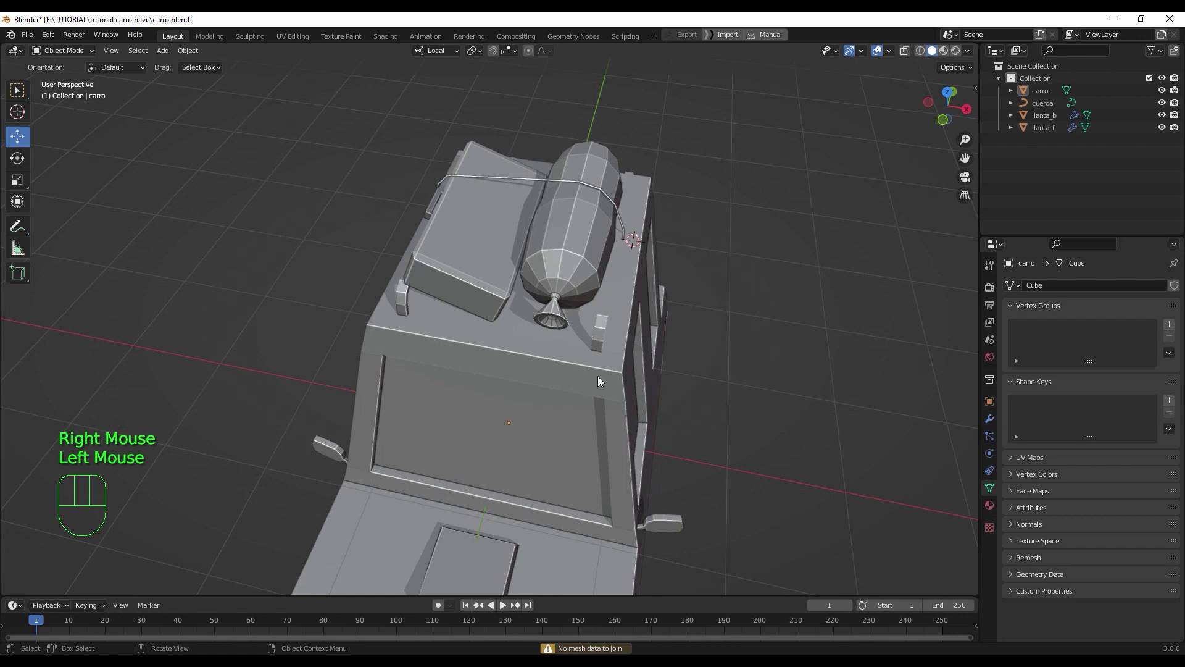
scroll("down", 3)
left_click_drag(546, 350, 513, 340)
left_click(574, 253)
left_click(559, 326)
key("ctrl+p")
left_click(711, 329)
left_click(615, 312)
left_click_drag(486, 389, 481, 296)
key("ctrl+z")
left_click_drag(586, 398, 603, 270)
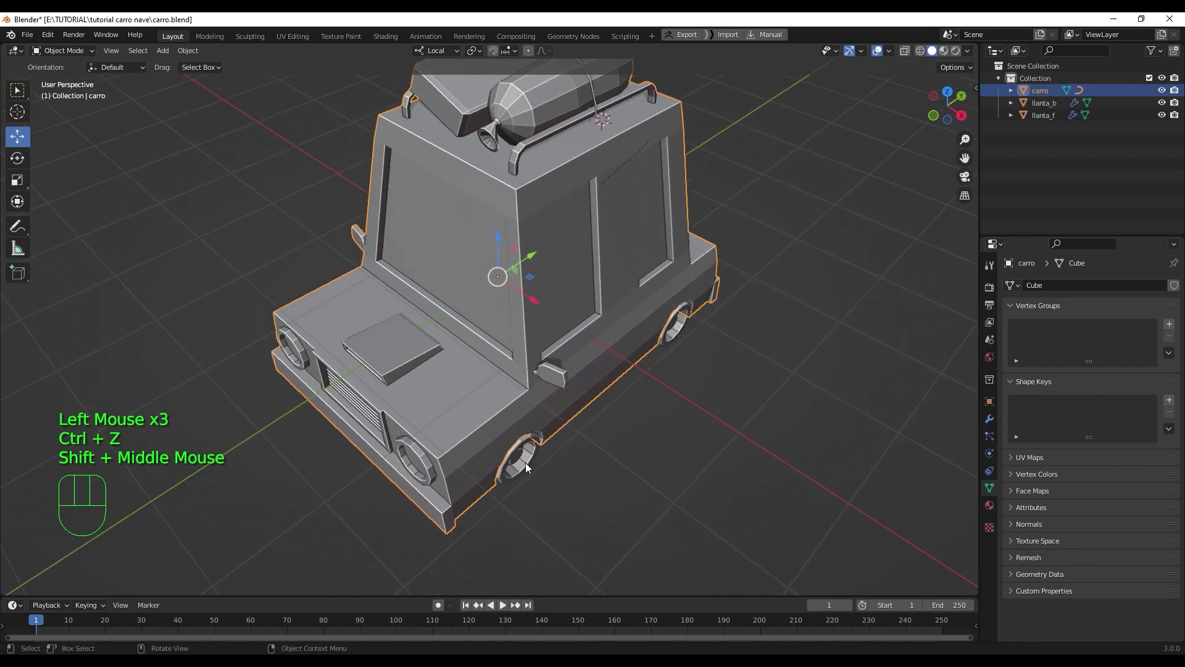
- Parent the rear and front wheels to the car body
left_click(529, 466)
left_click(678, 335)
left_click(633, 275)
key("ctrl+p")
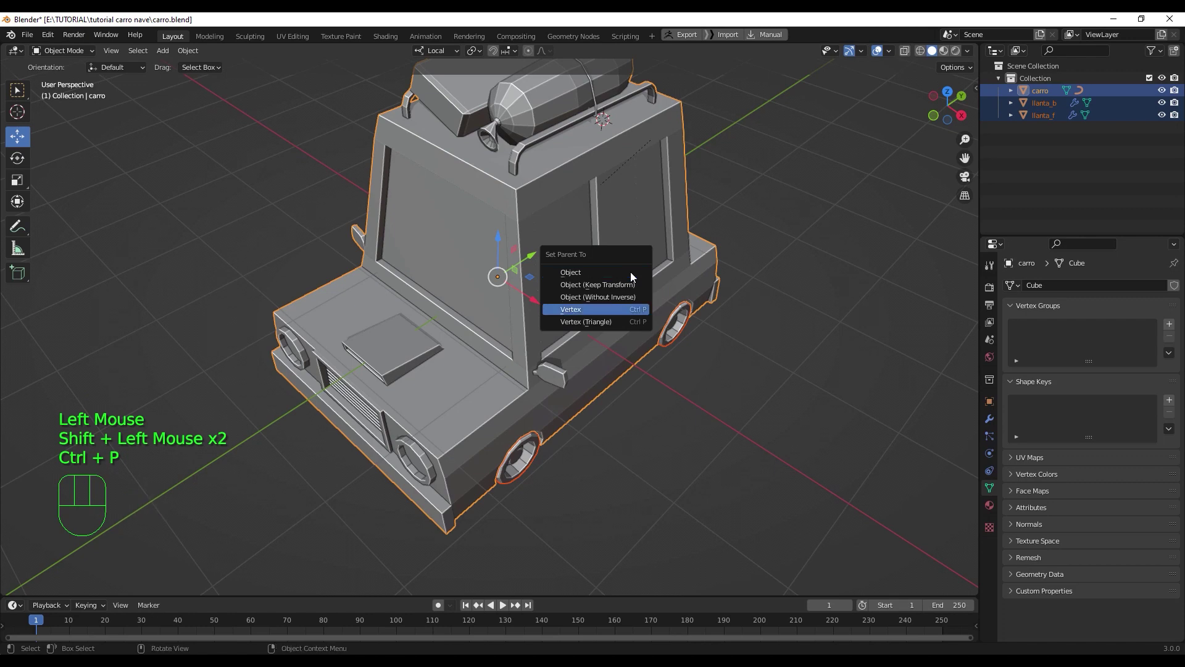
scroll("down", 3)
left_click(631, 416)
left_click(568, 296)
left_click_drag(491, 255, 520, 259)
key("ctrl+z")
- Move the car body into a new collection named carro
left_click_drag(546, 375, 624, 375)
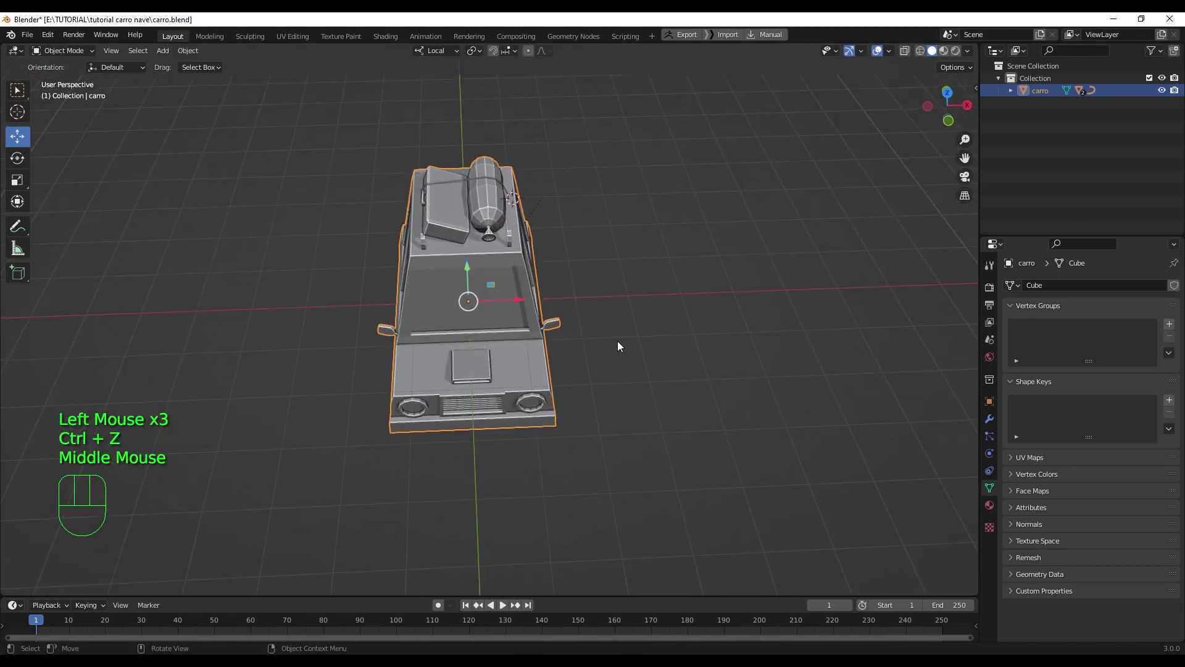
scroll("down", 3)
middle_click(622, 340)
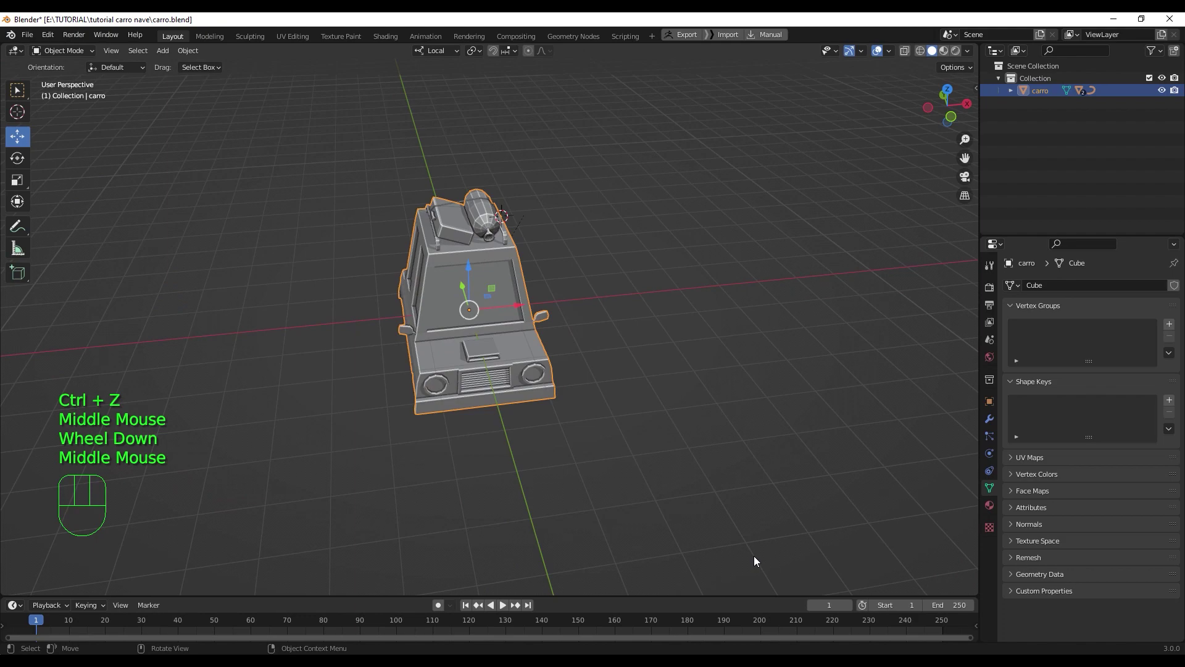
left_click_drag(616, 363, 568, 368)
scroll("down", 3)
scroll("up", 3)
left_click_drag(527, 294, 550, 295)
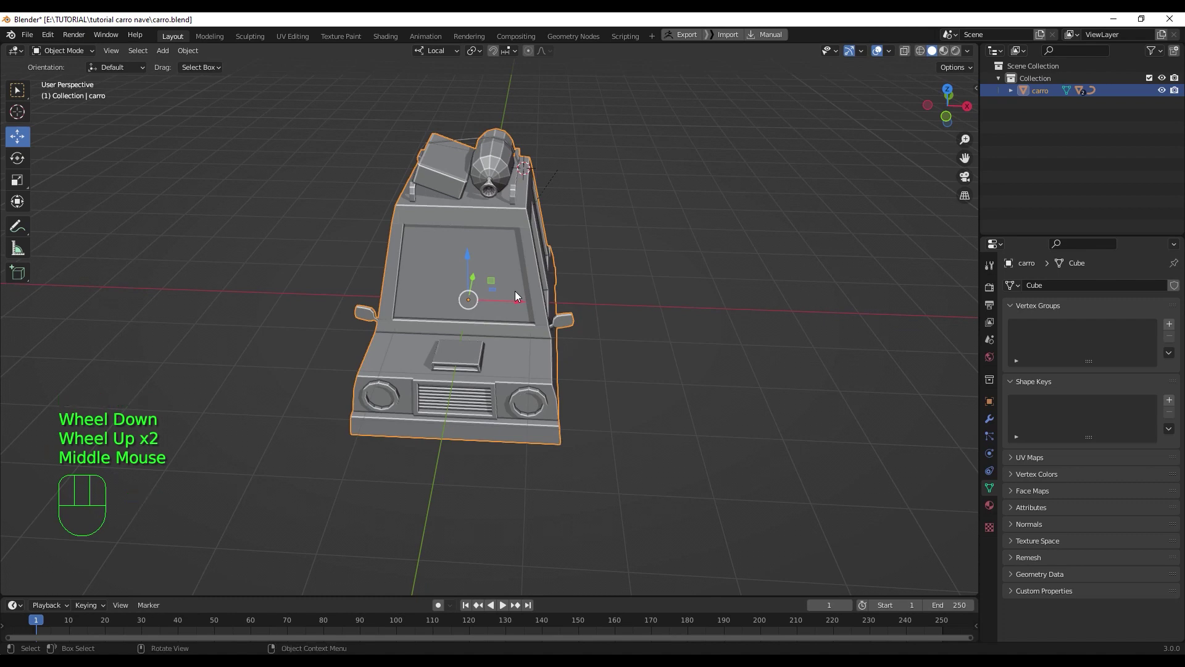
left_click(508, 286)
key("m")
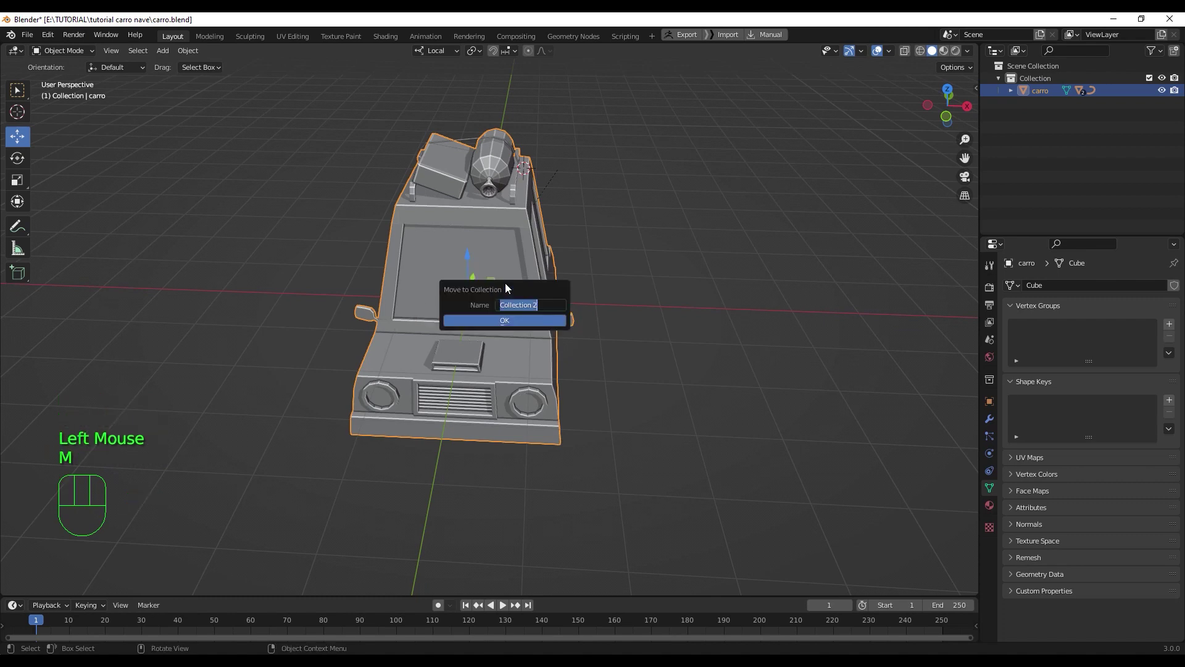
key("r")
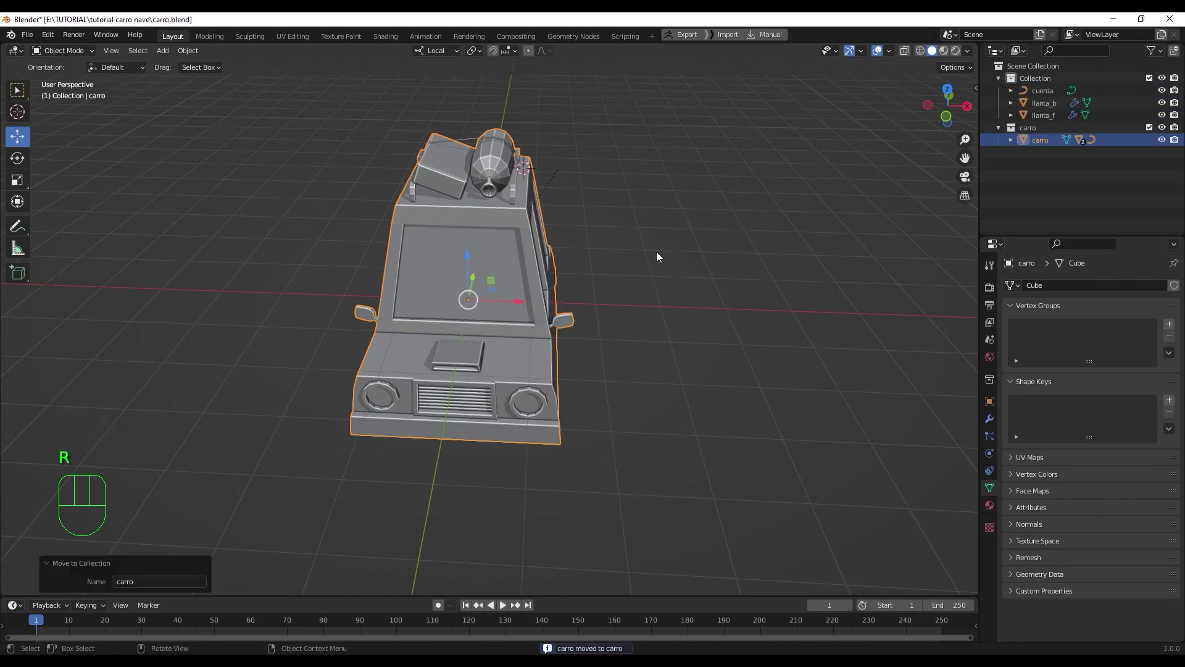
- Toggle the carro collection's visibility and expand it to check its contents
left_click(1002, 127)
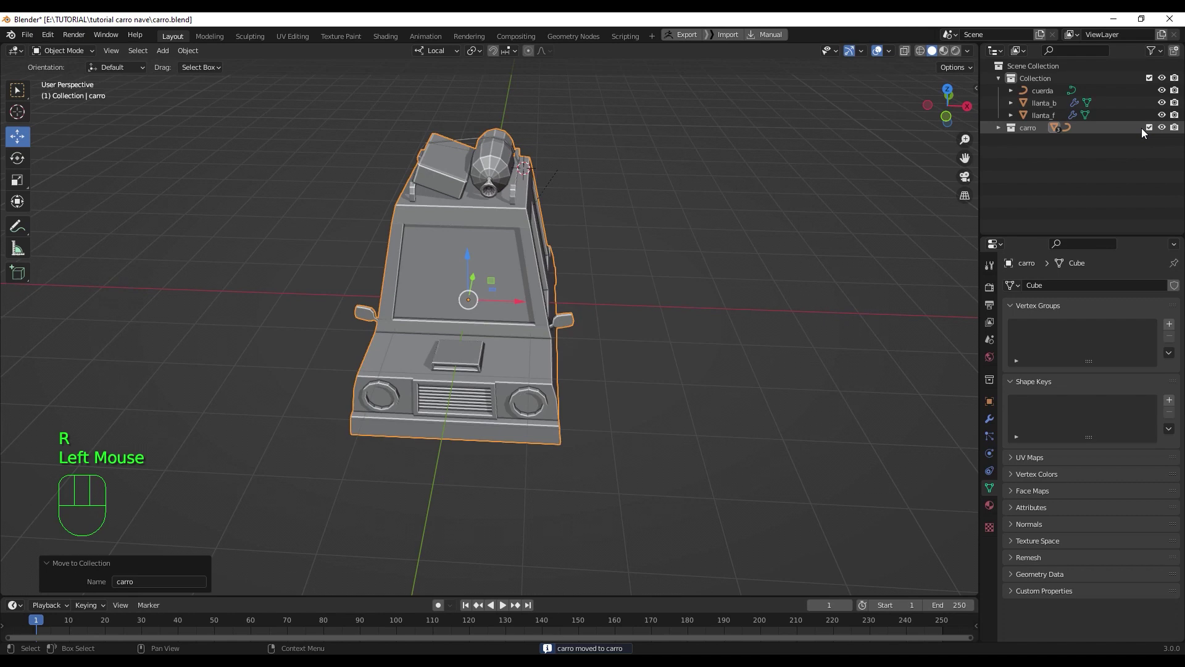
left_click(1171, 130)
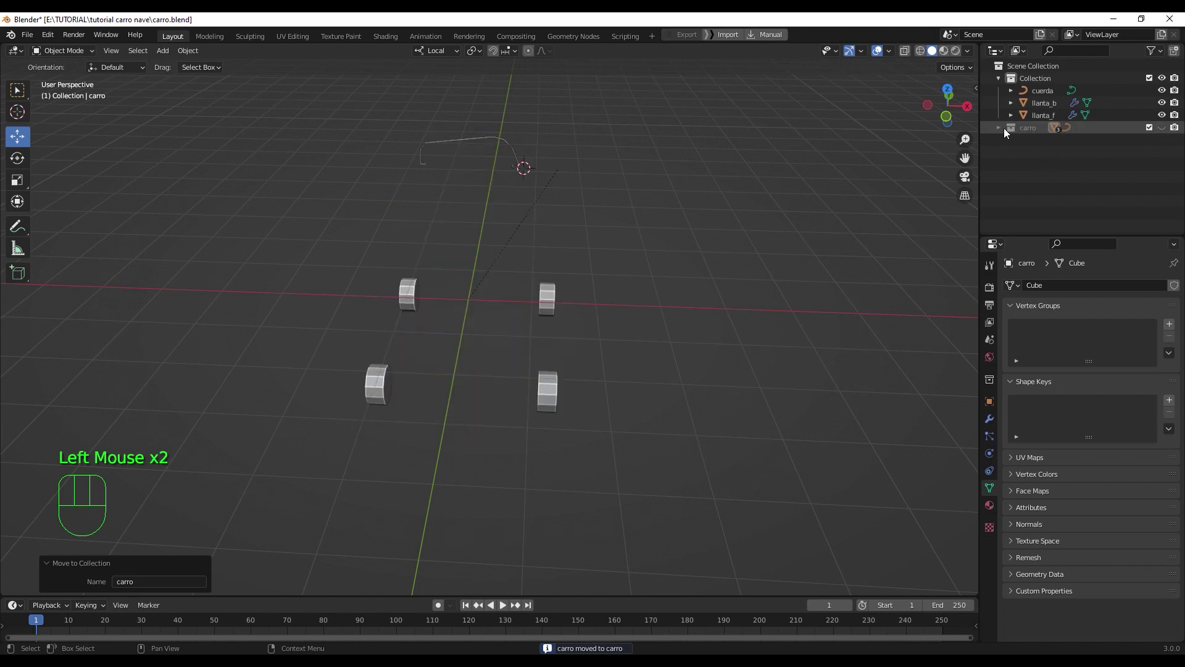
left_click(1002, 131)
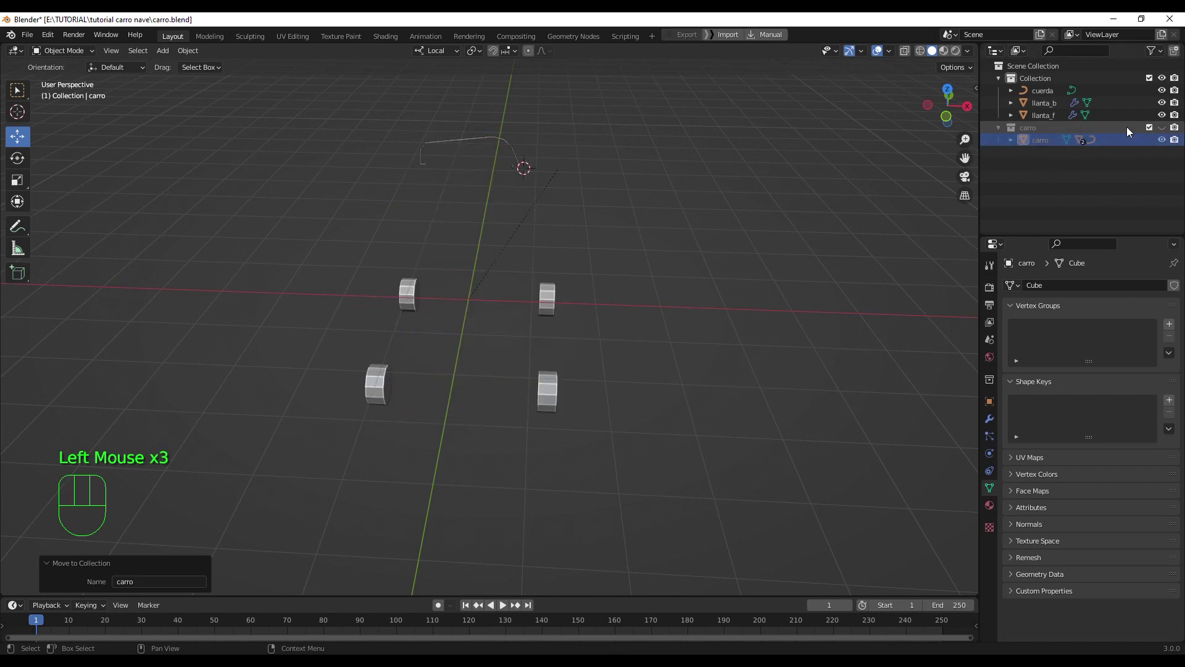
left_click(1167, 132)
left_click_drag(619, 409, 540, 400)
- Move the llanta_b and llanta_f wheels and the cuerda rope into the carro collection
left_click(500, 414)
left_click(647, 367)
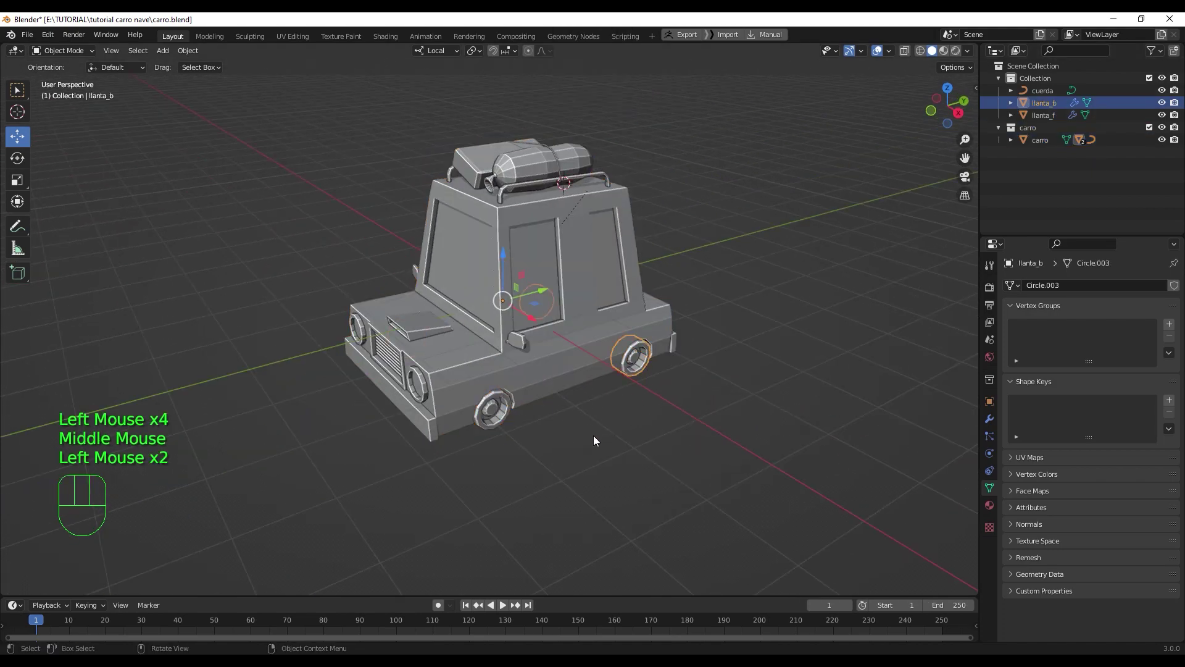
left_click(505, 408)
left_click(642, 365)
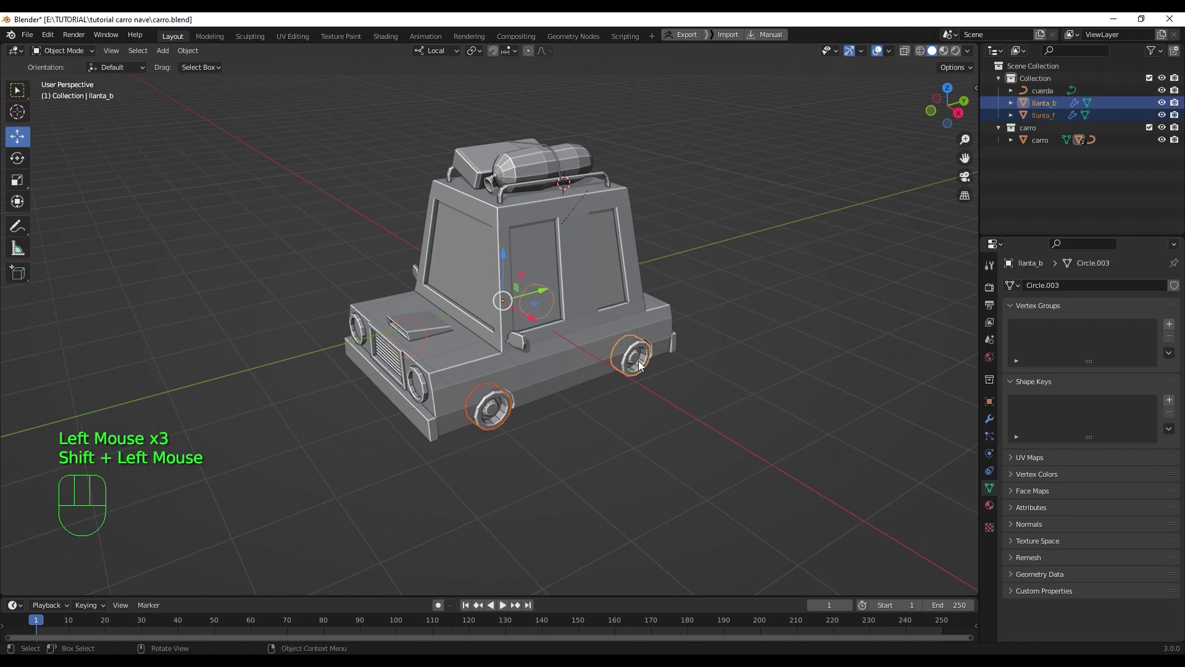
key("m")
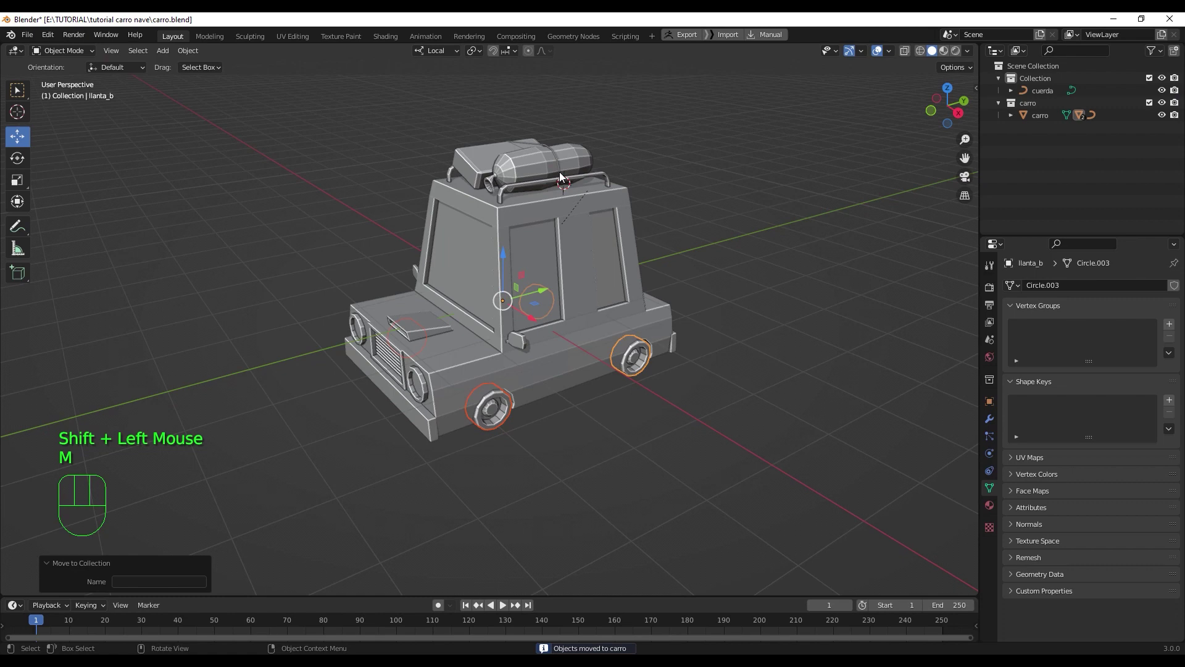
left_click(559, 158)
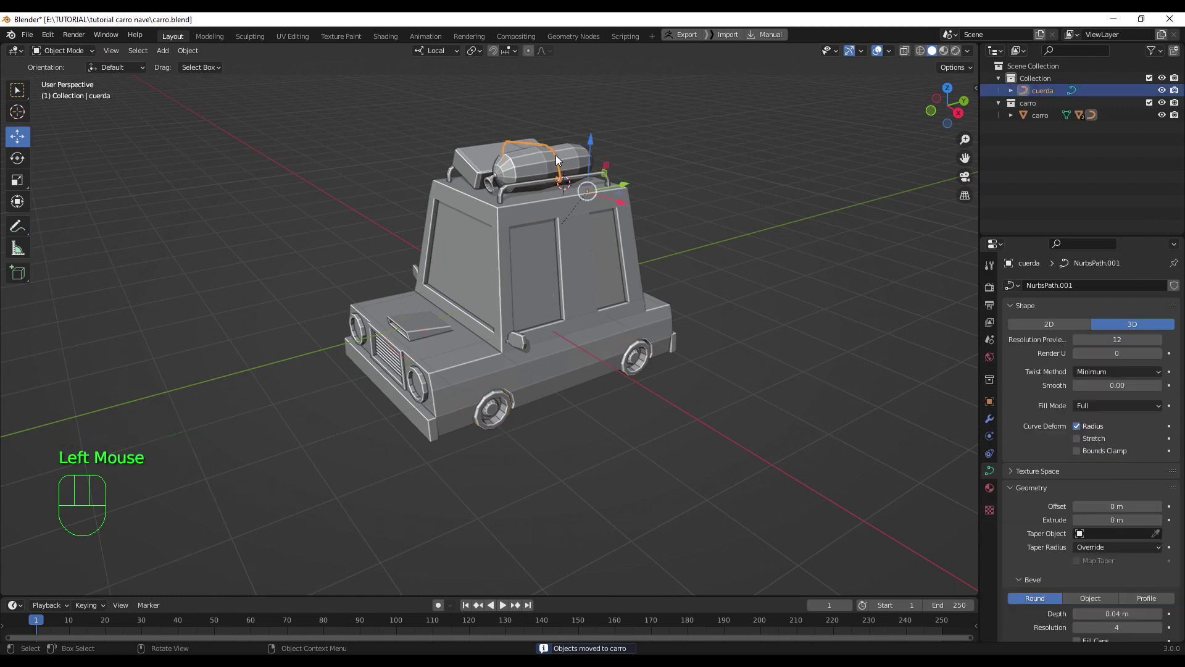
key("m")
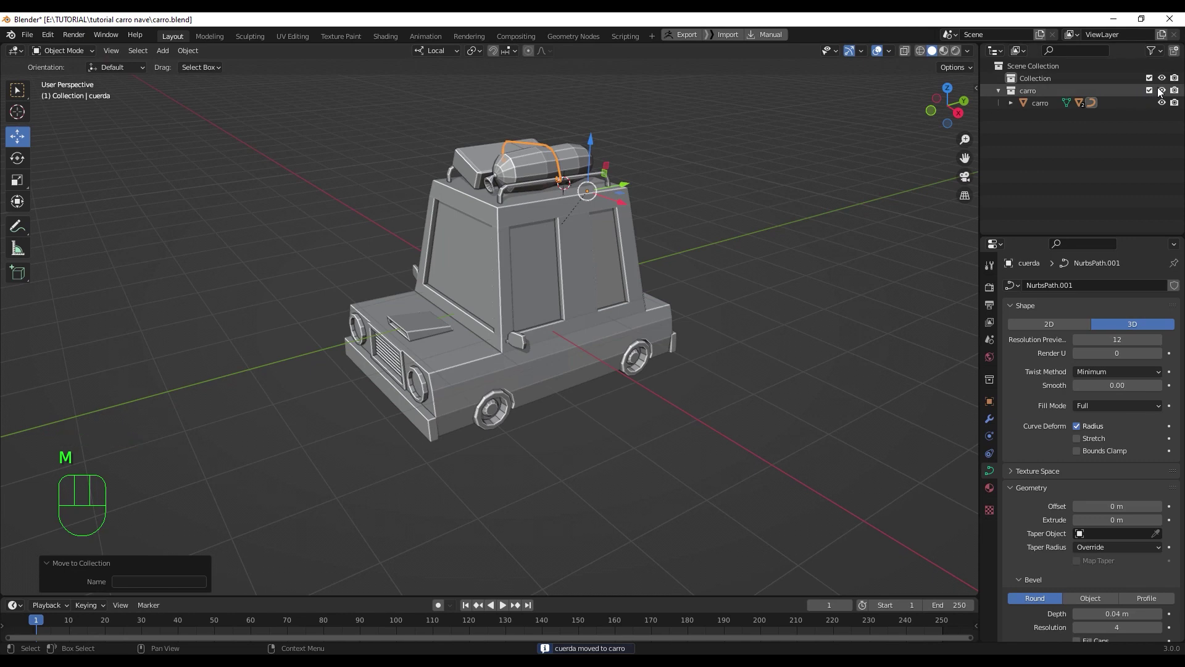
- Hide the carro collection, leaving an empty grid in the viewport
left_click(1165, 90)
left_click(1164, 90)
left_click(1165, 90)
double_click(1164, 90)
double_click(1164, 90)
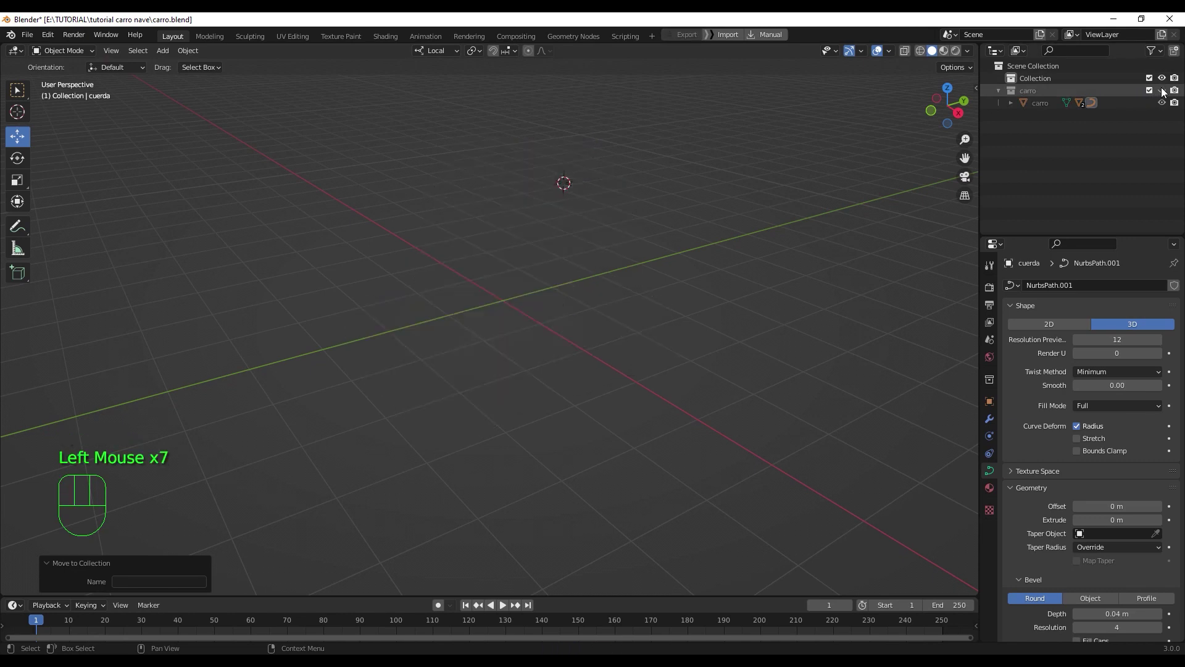
left_click_drag(471, 334, 527, 347)
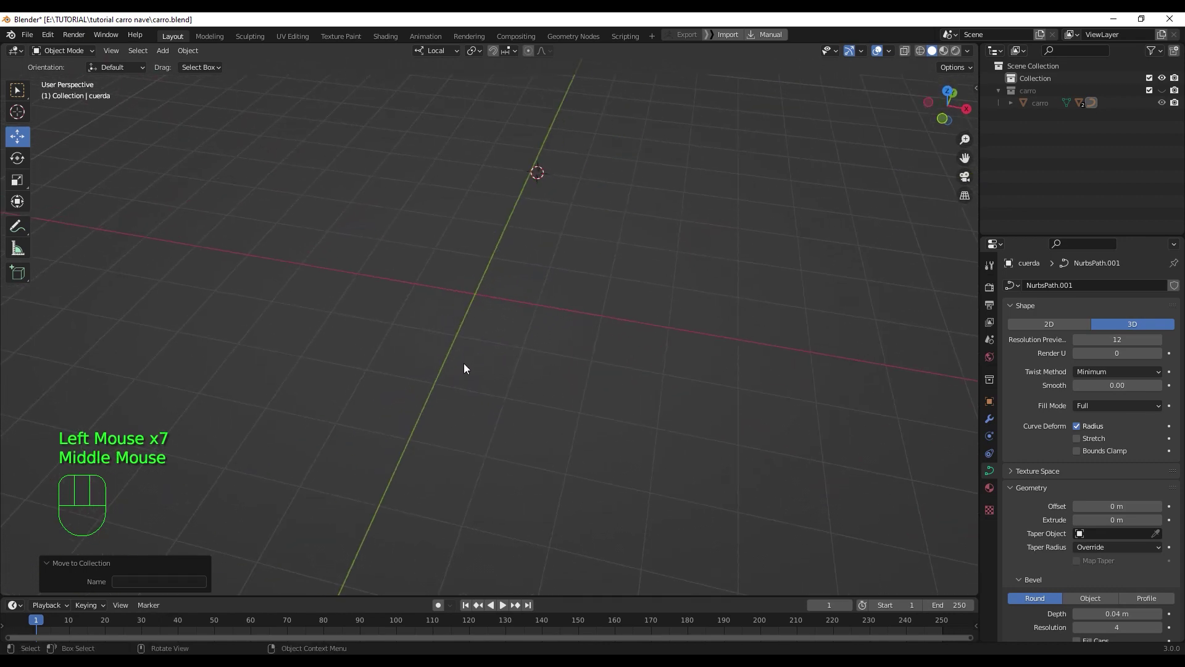
- Add a twelve-sided circle mesh and fill it with a single face
right_click(478, 295)
key("shift+a")
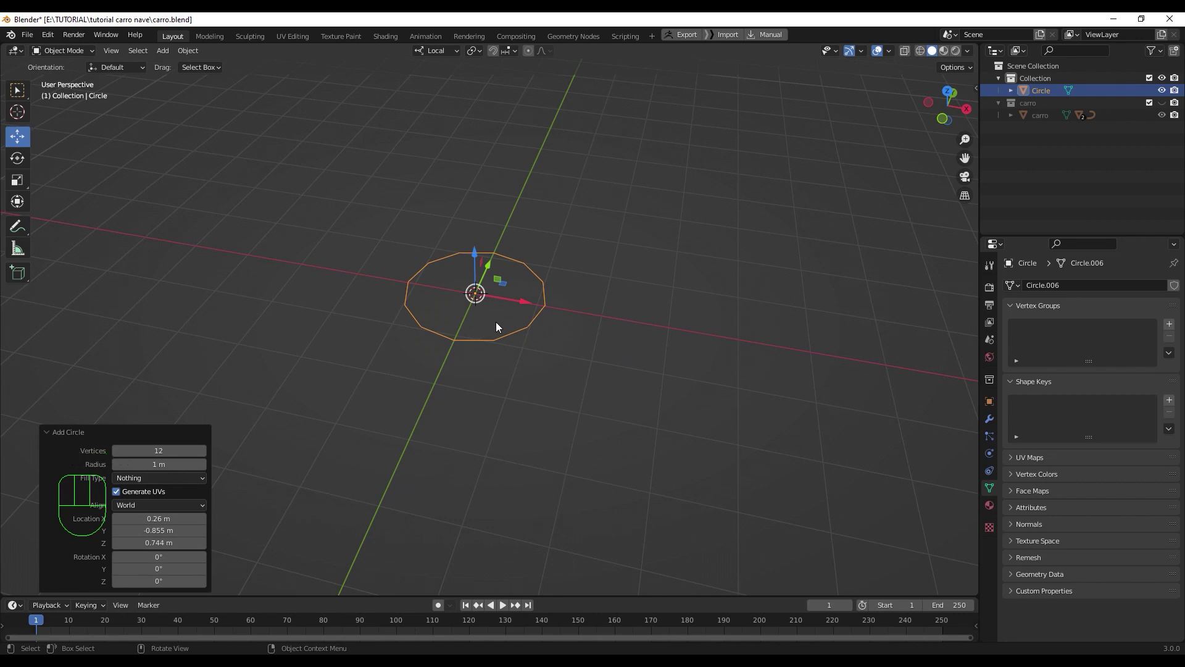
key("Tab")
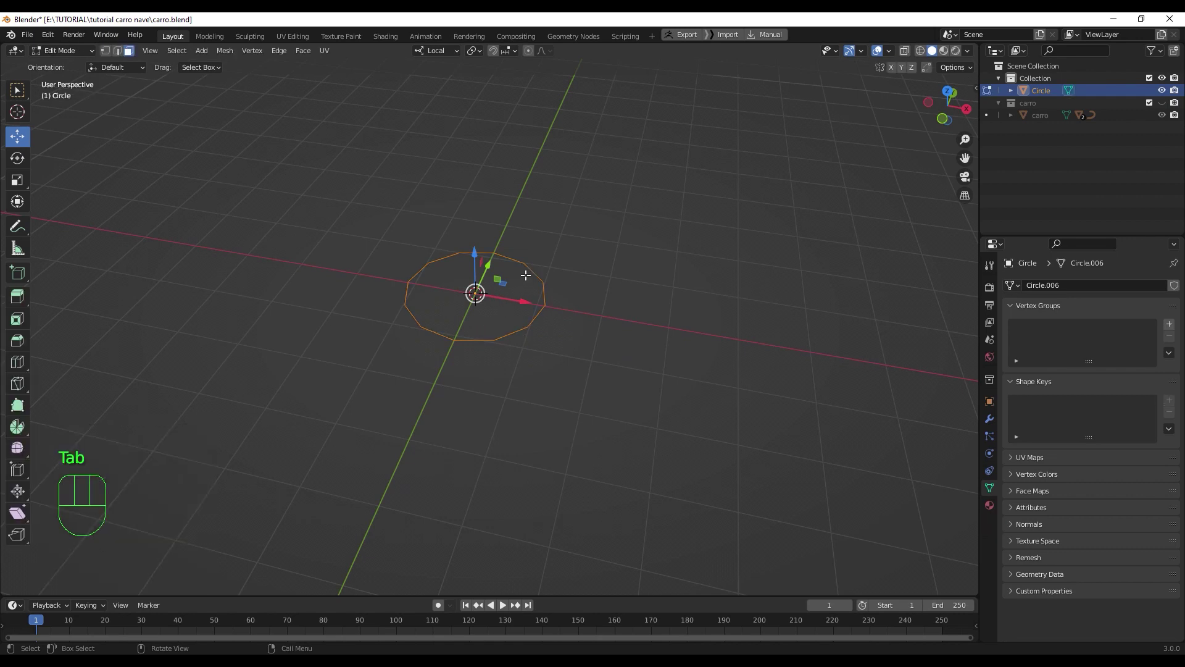
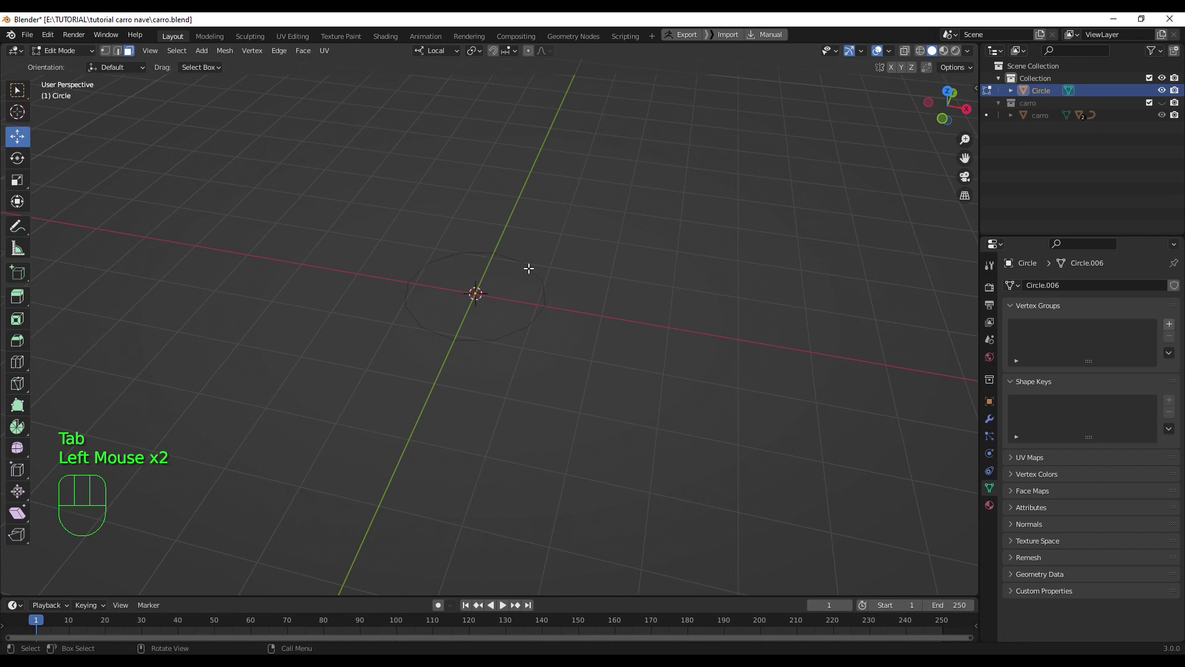
key("Tab")
left_click(532, 271)
key("Tab")
key("1")
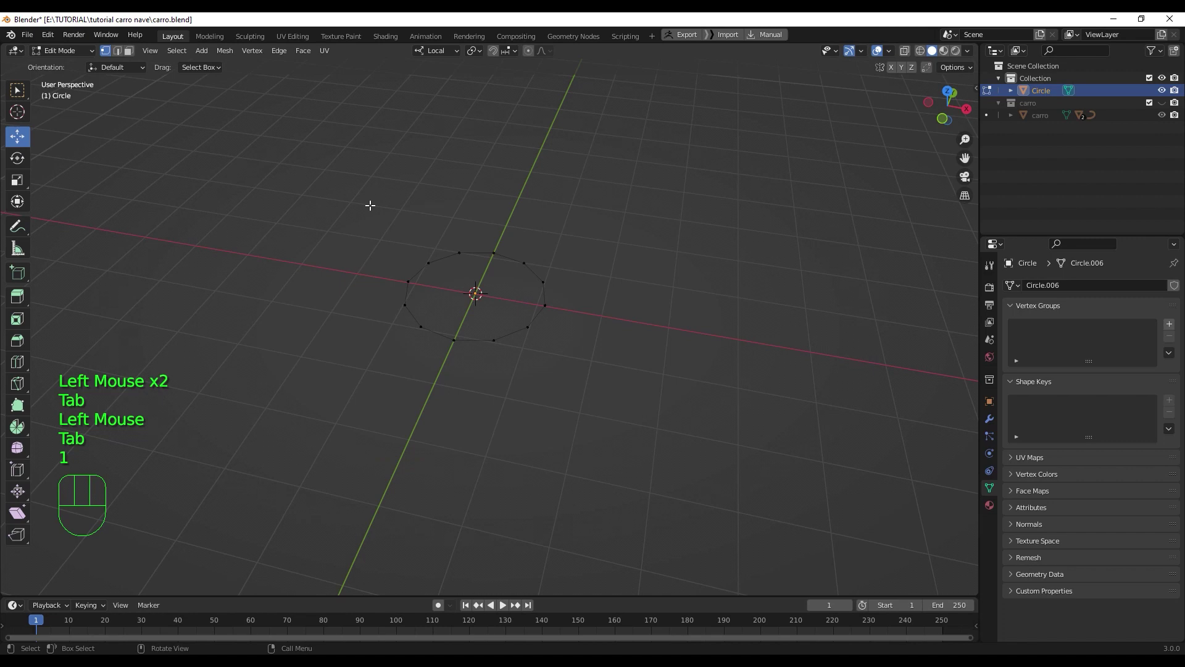
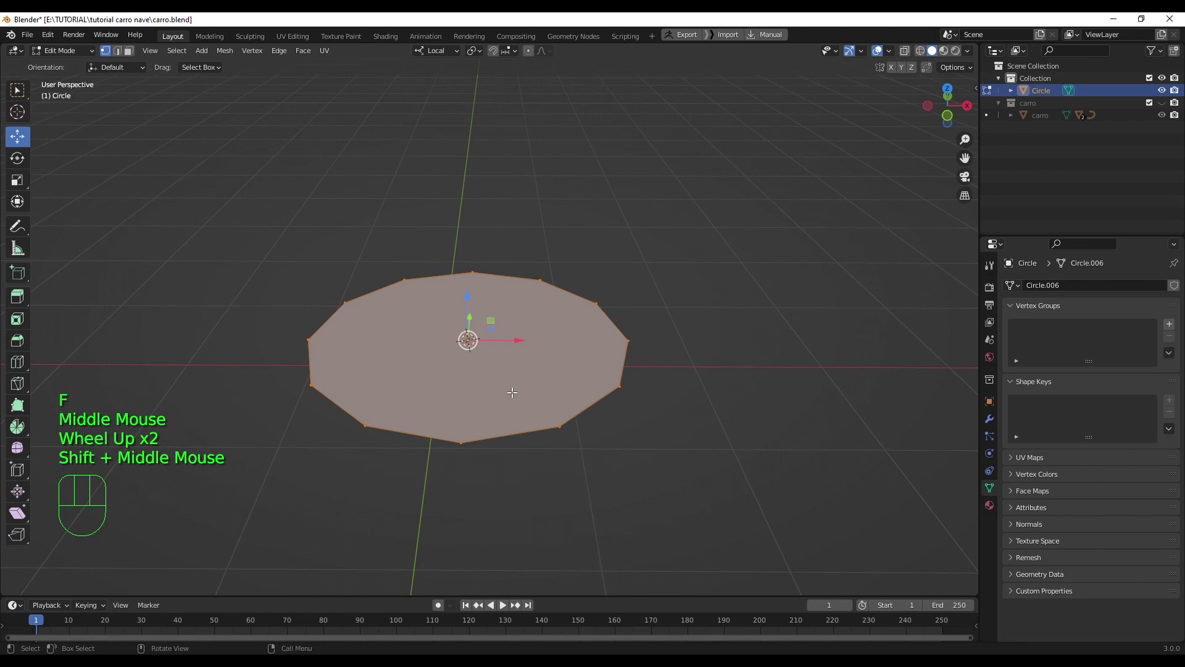
- Extrude the disc into a thin slab and start insetting its top face
key("e")
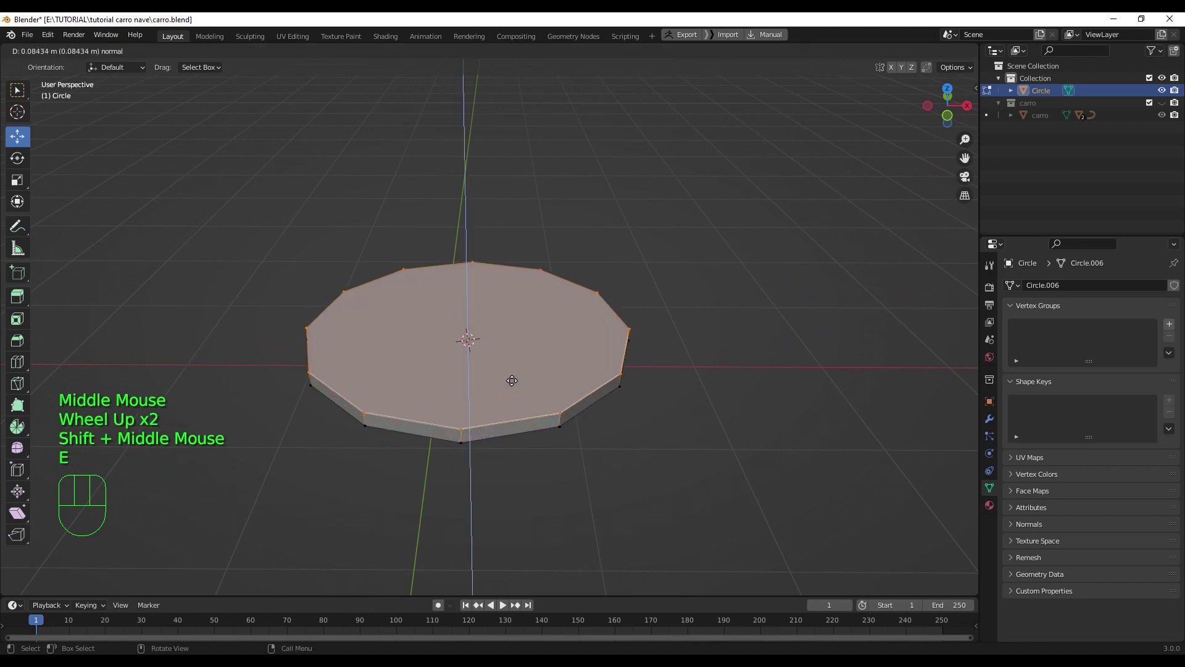
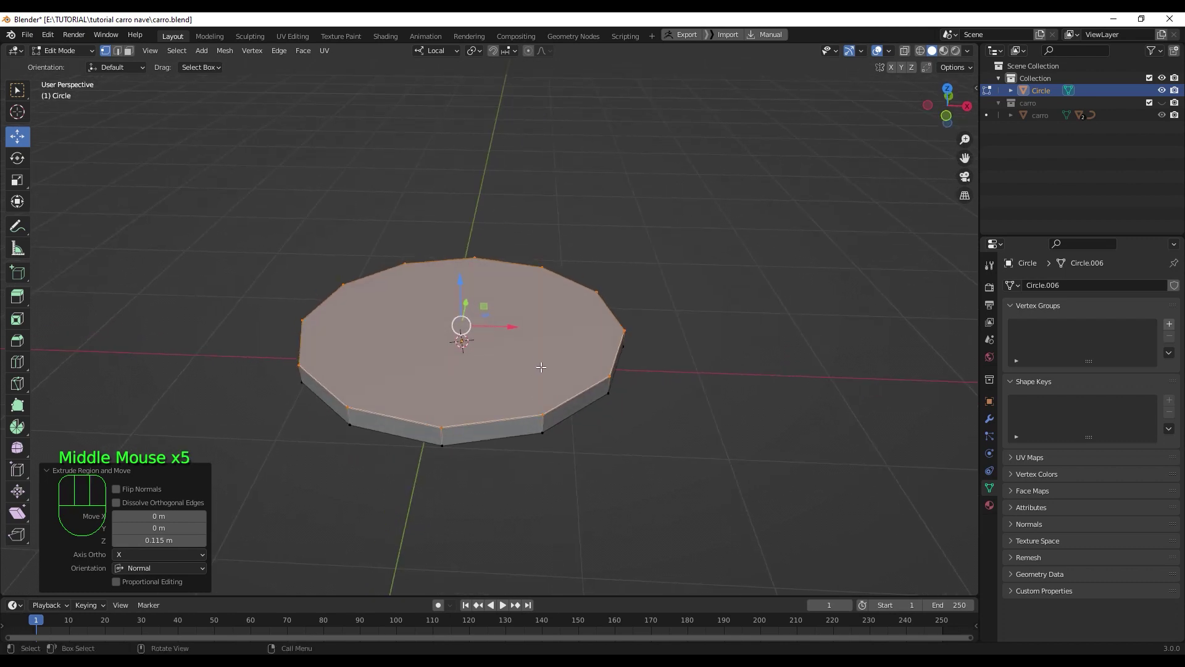
key("i")
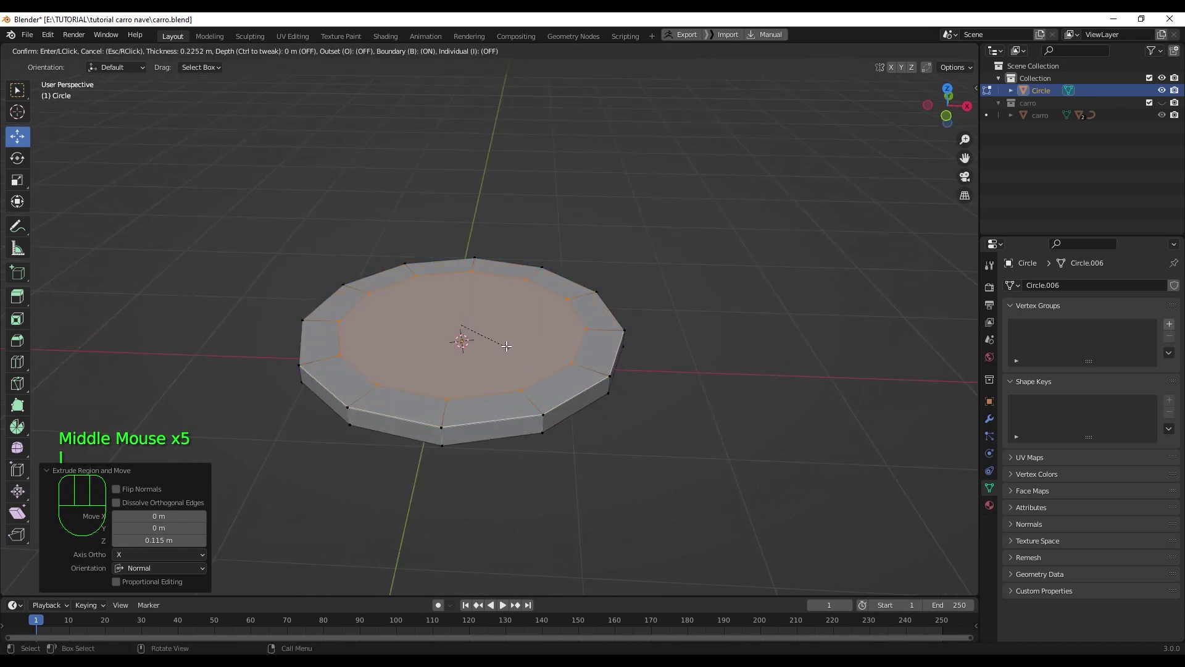
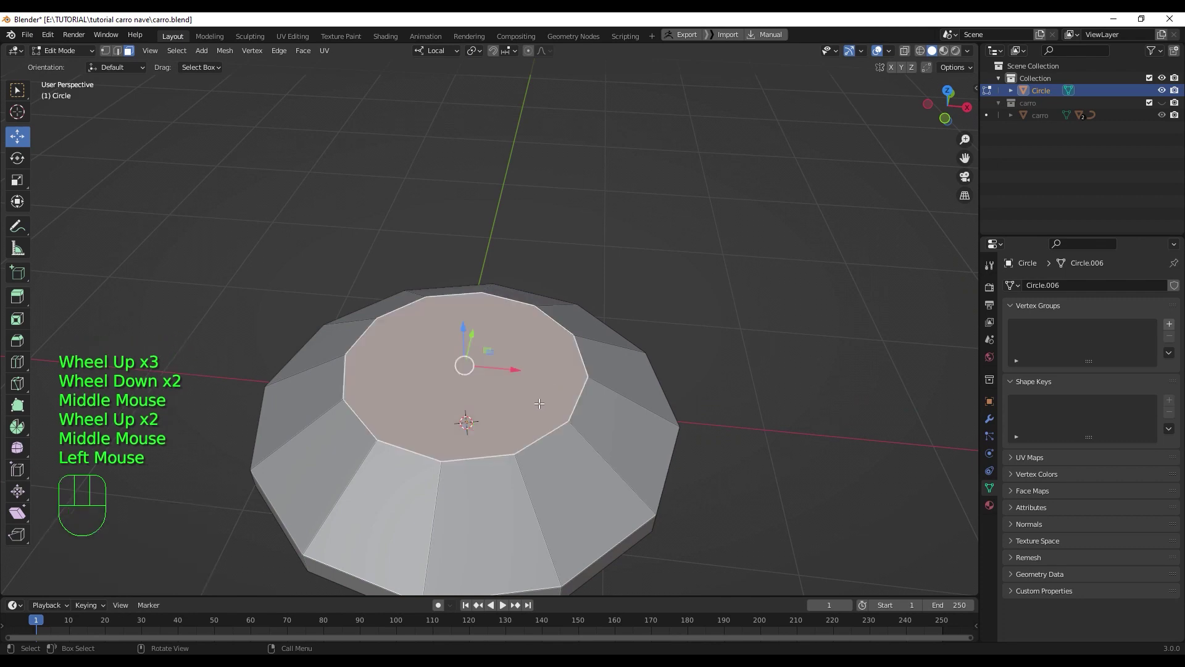
- Inset the top face again and select the resulting ring of faces
key("i")
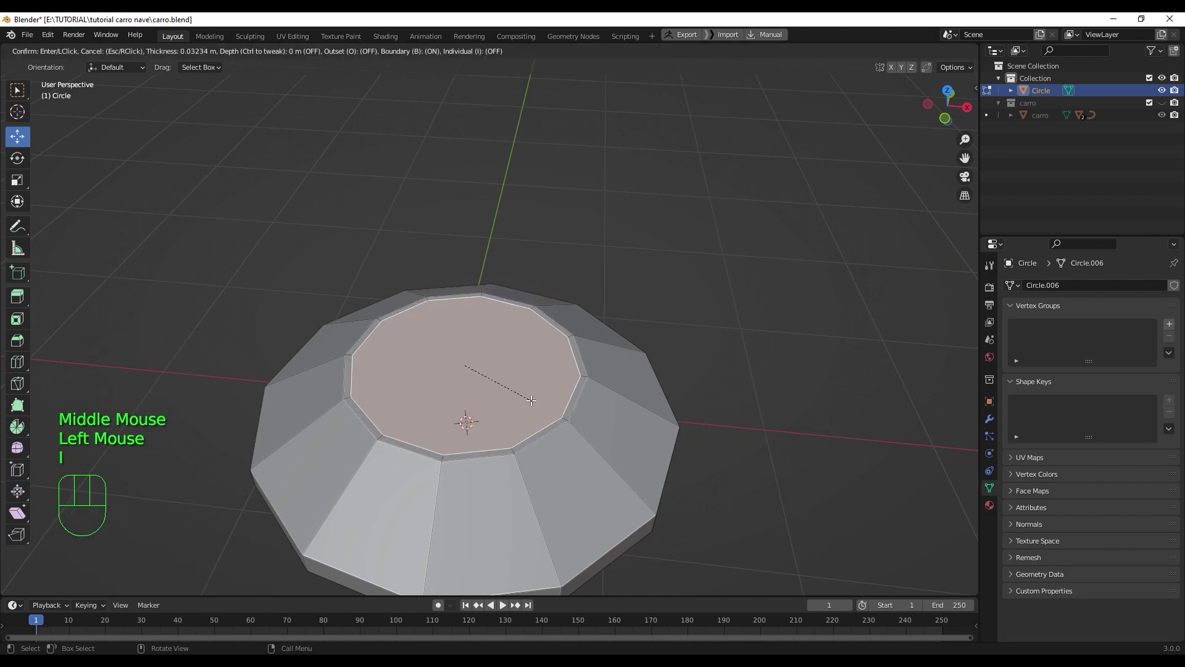
left_click(529, 395)
left_click(548, 424)
left_click(569, 405)
left_click(561, 414)
left_click_drag(543, 439, 552, 424)
- Extrude the ring up into a low rim and begin bevelling its edges
key("e")
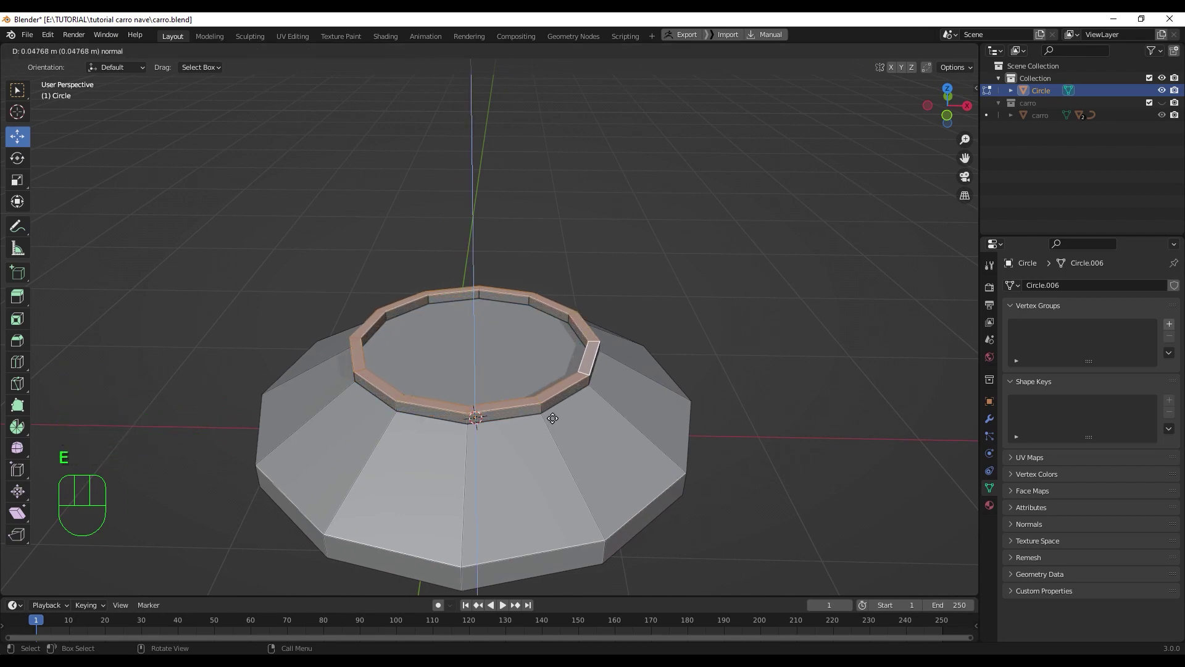
left_click(555, 417)
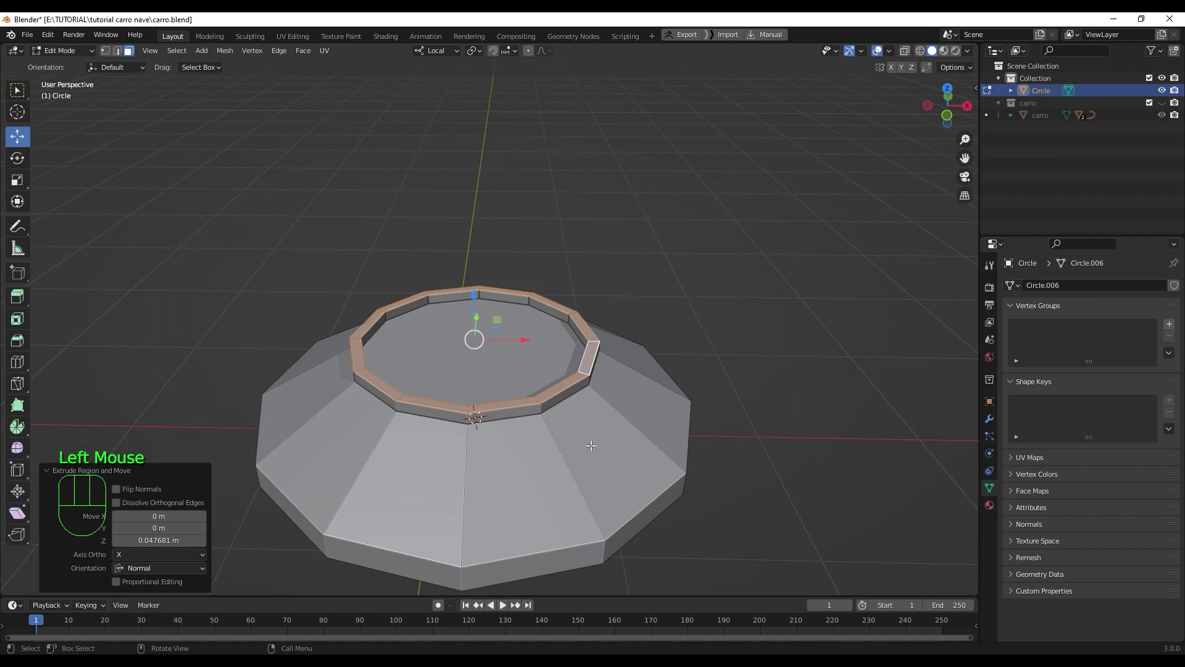
key("ctrl+b")
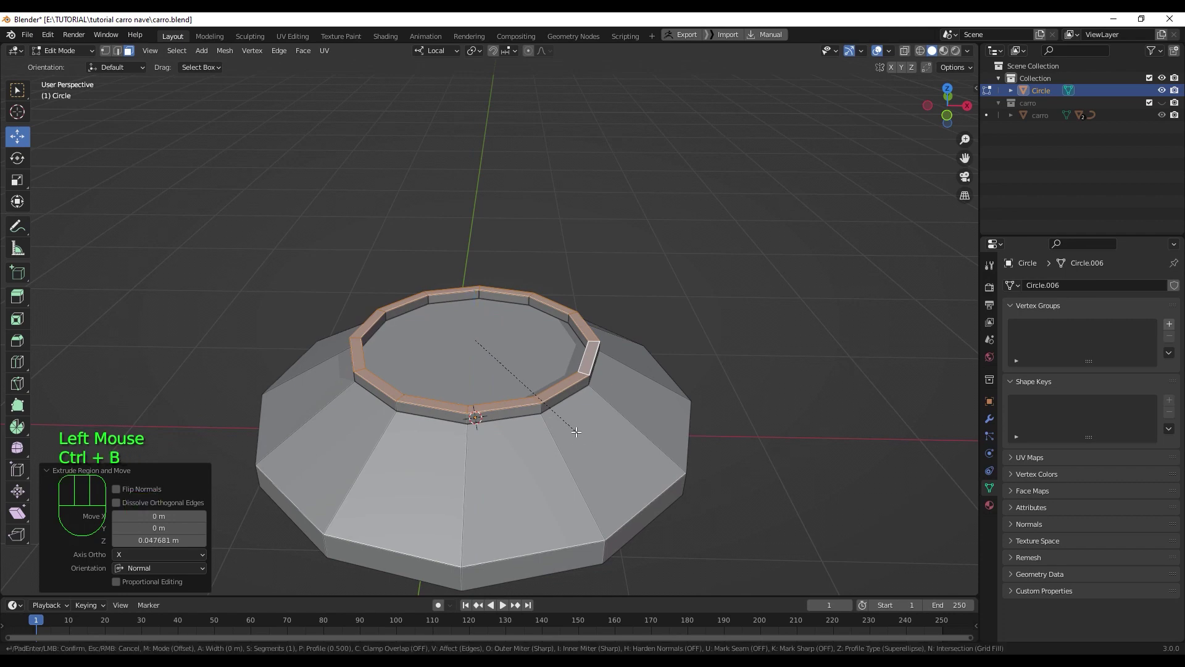
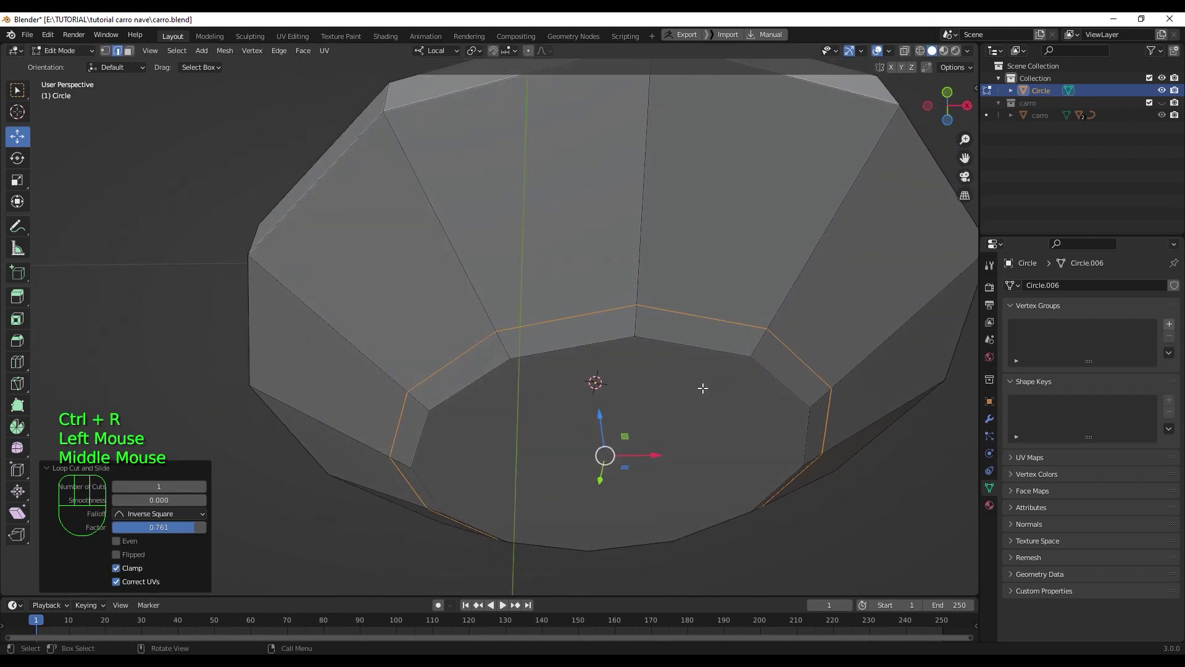
- Extrude the saucer's rim ring faces slightly outward and give their edges a thin bevel
key("3")
left_click(699, 335)
left_click(755, 347)
left_click_drag(738, 377, 748, 400)
key("e")
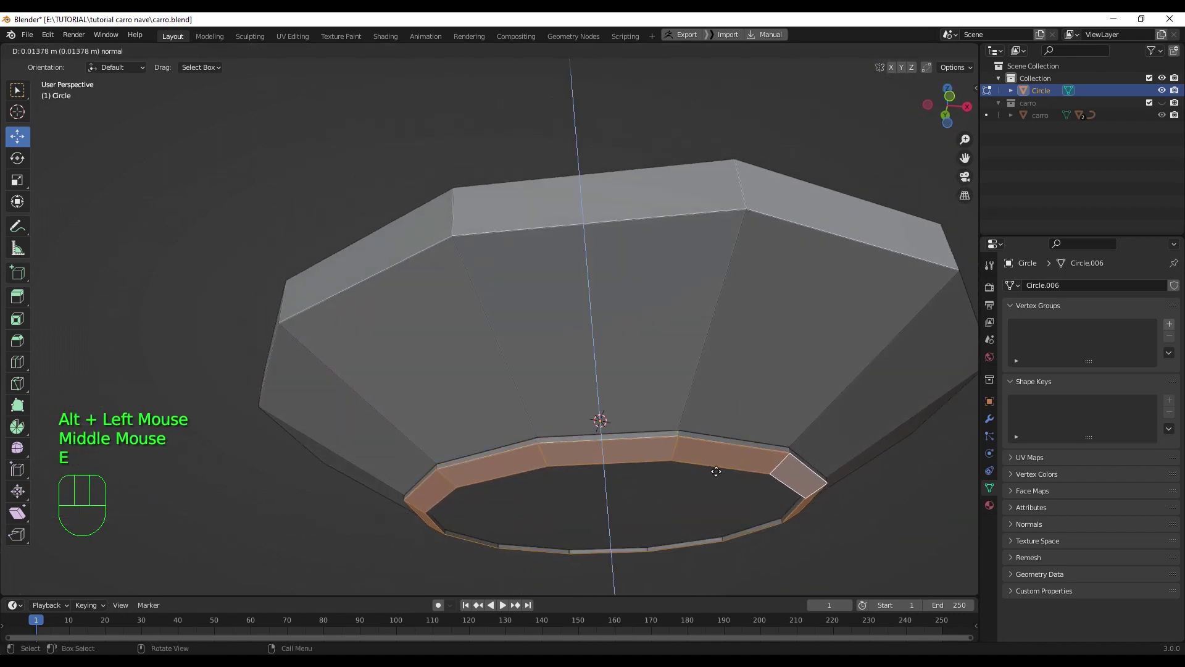
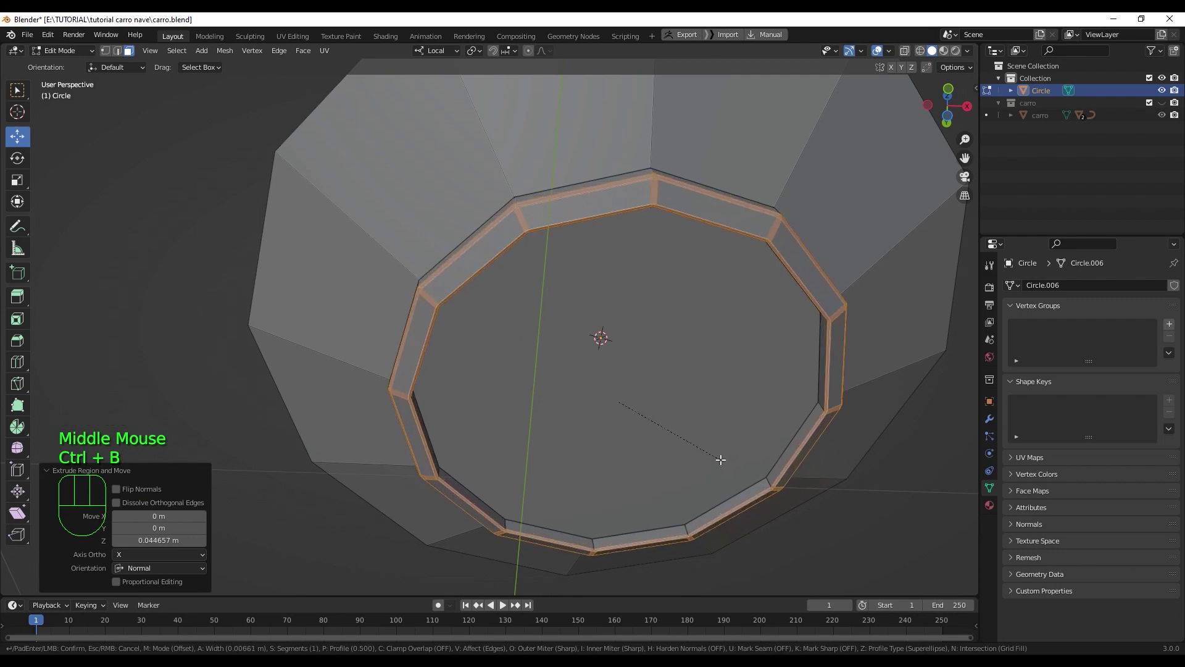
left_click(720, 456)
left_click_drag(708, 428, 710, 461)
left_click_drag(709, 452, 708, 427)
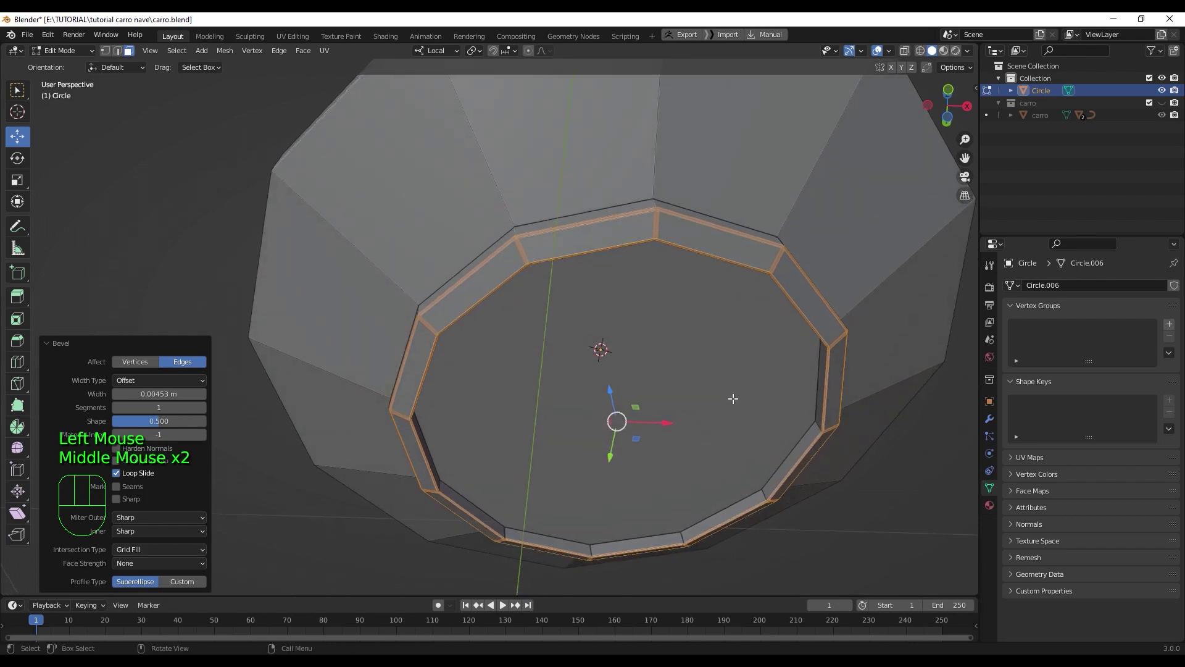
- Push the central face inside the rim inward to form a recessed centre
key("e")
left_click(736, 386)
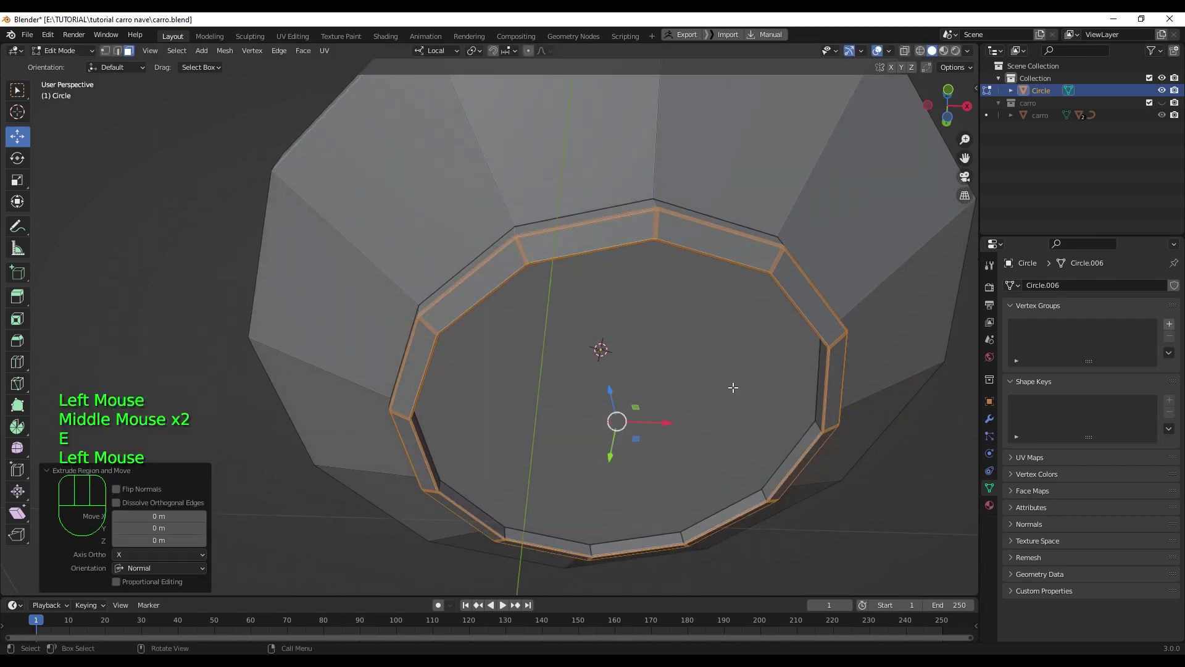
key("3")
left_click(732, 384)
left_click_drag(732, 398, 736, 410)
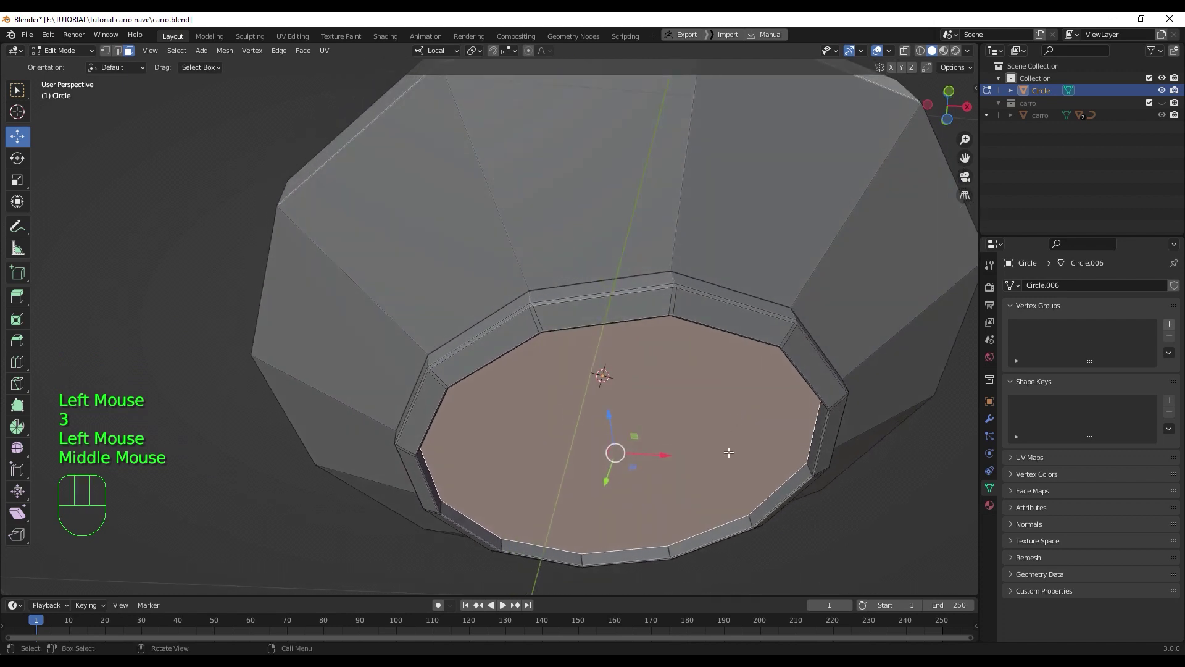
key("e")
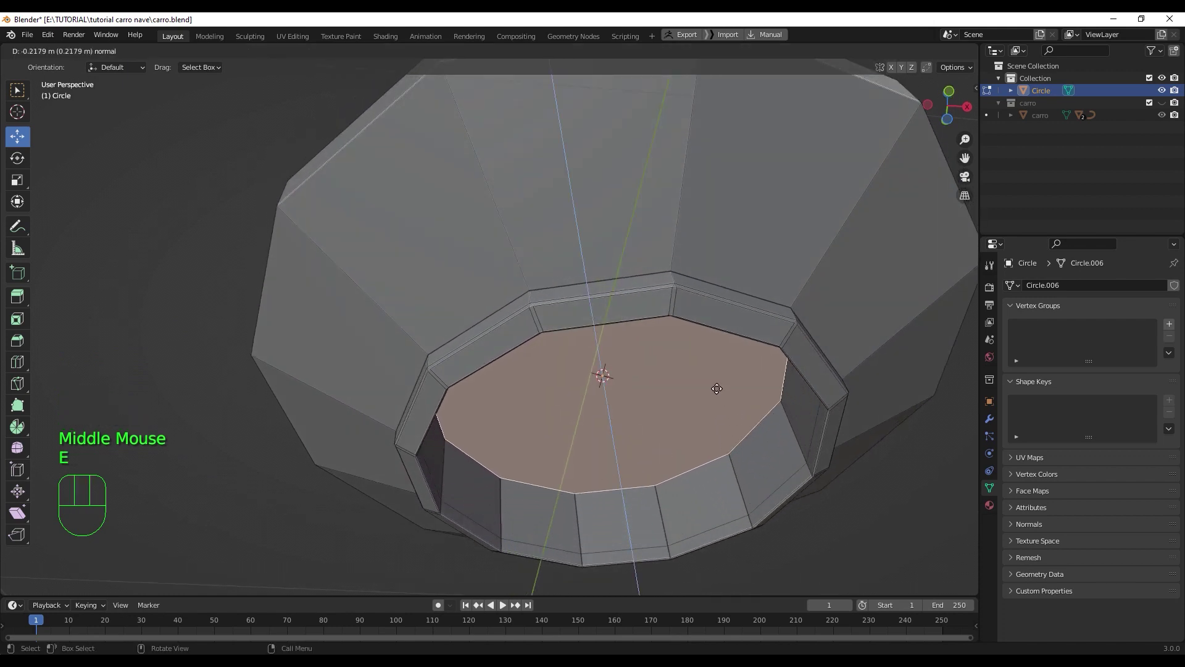
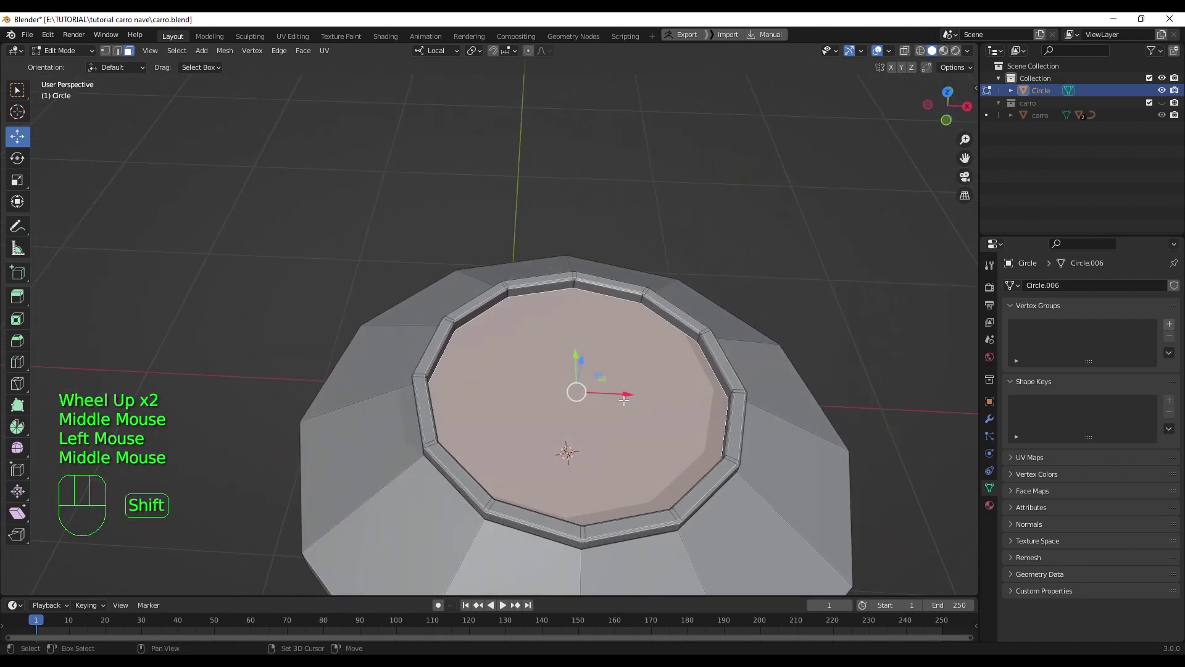
- Extrude the saucer's central face upward into a cabin of suitable height
key("shift+d")
right_click(619, 358)
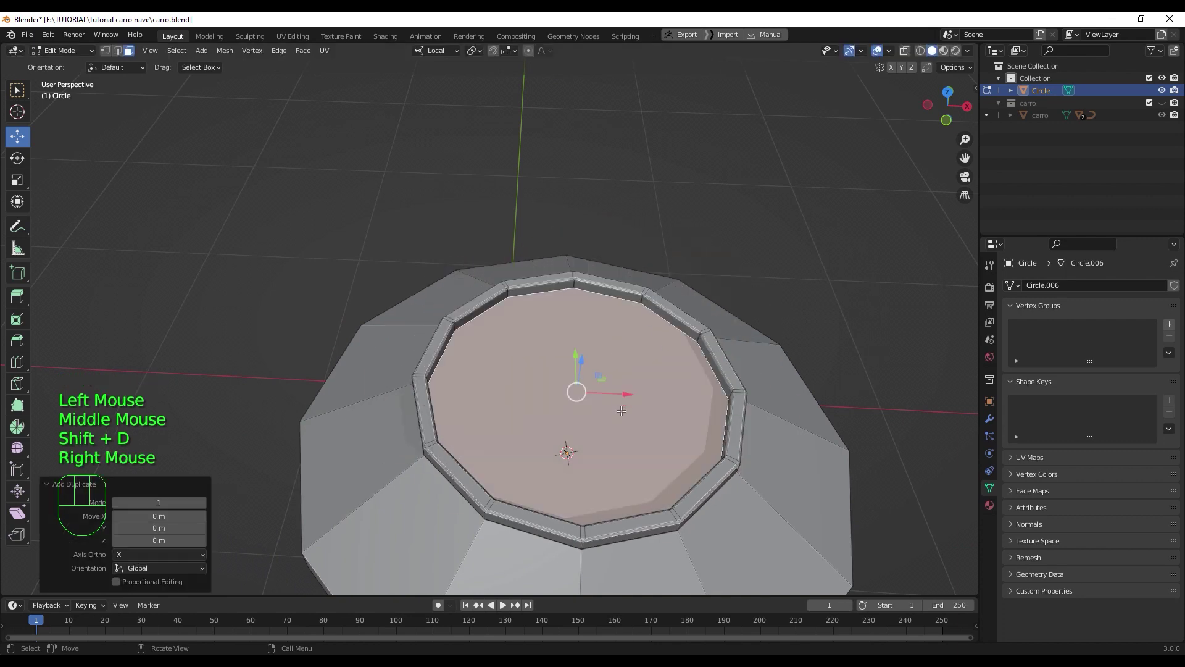
left_click_drag(621, 403, 624, 386)
middle_click(621, 386)
key("e")
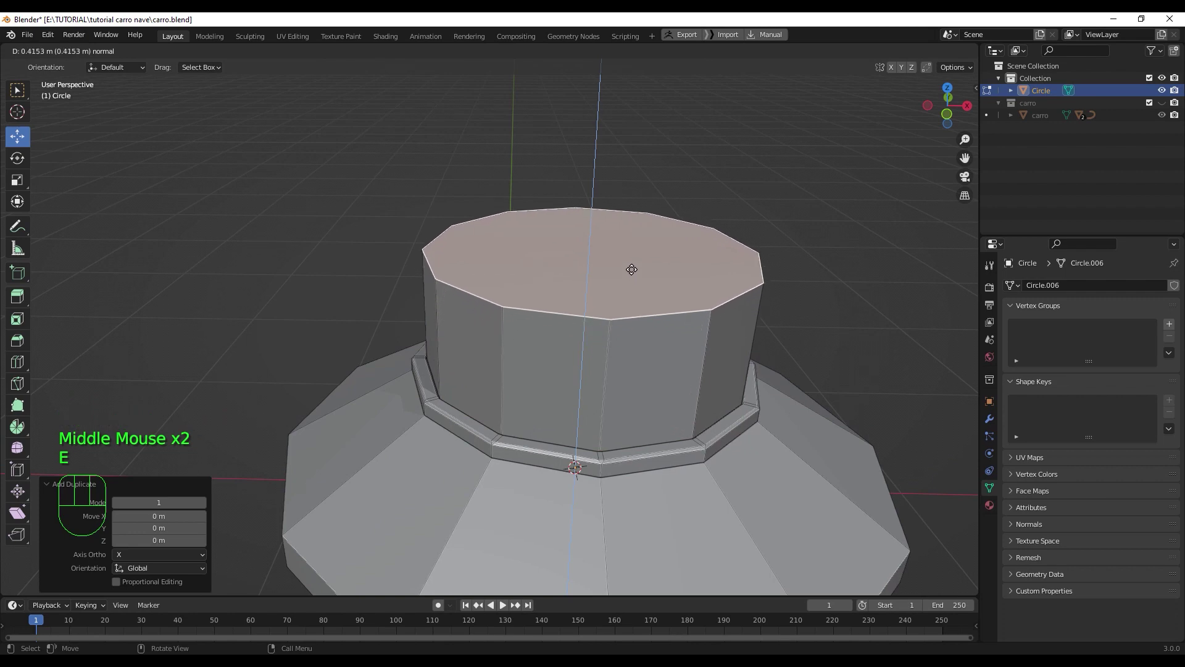
left_click(631, 266)
scroll("down", 3)
left_click_drag(695, 400, 681, 373)
left_click_drag(681, 377, 654, 376)
scroll("up", 3)
middle_click(603, 367)
- Bevel the cabin's top edge loop with several segments into a rounded dome
key("2")
left_click(603, 342)
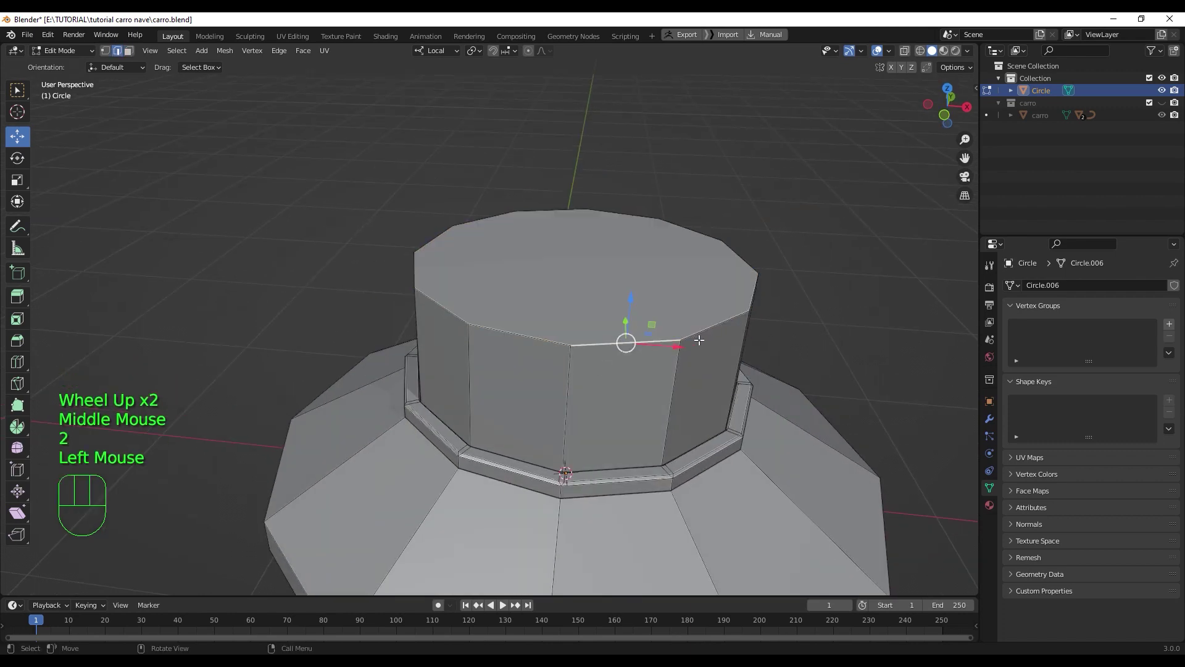
left_click(699, 331)
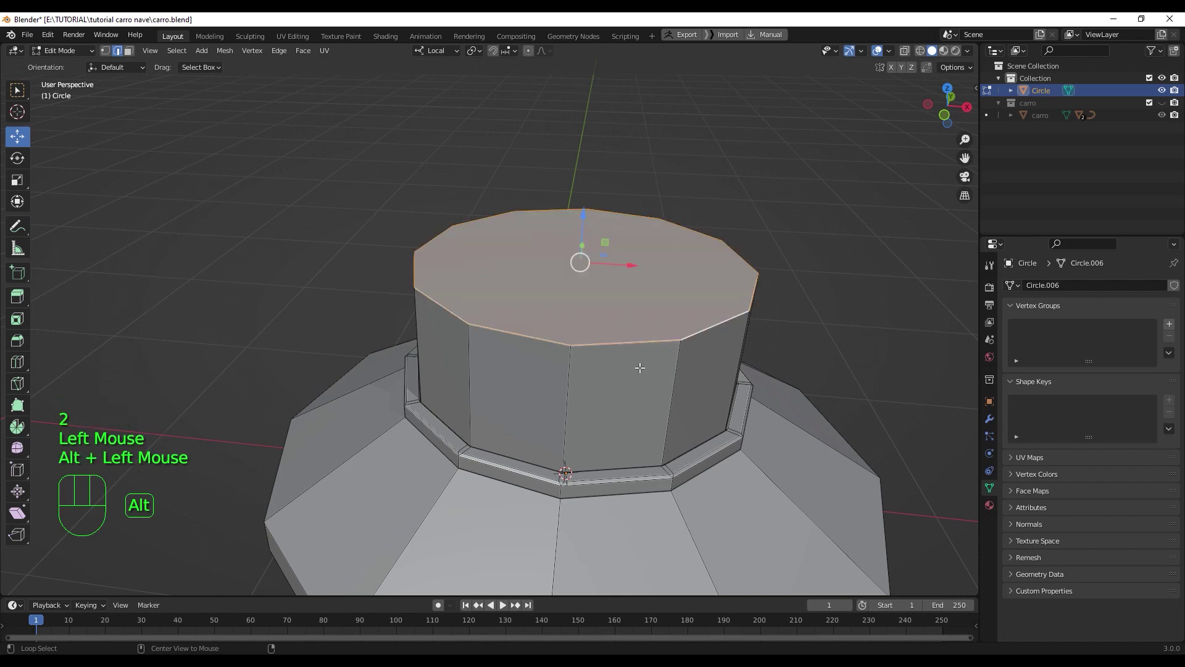
middle_click(638, 364)
key("ctrl+b")
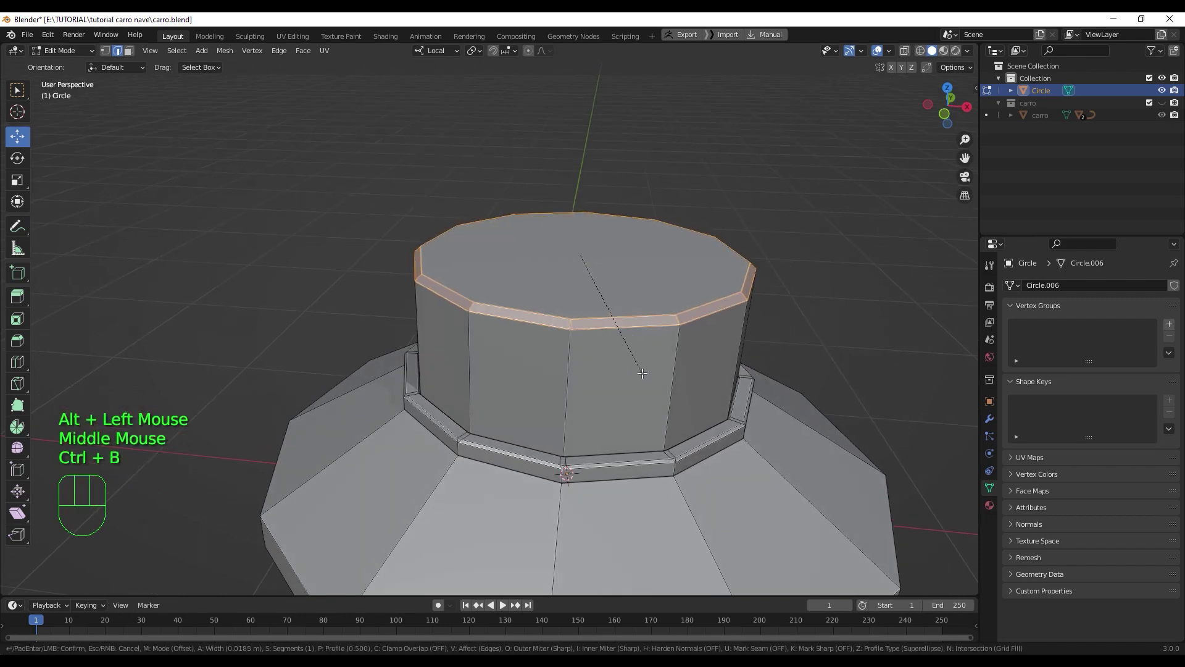
scroll("up", 3)
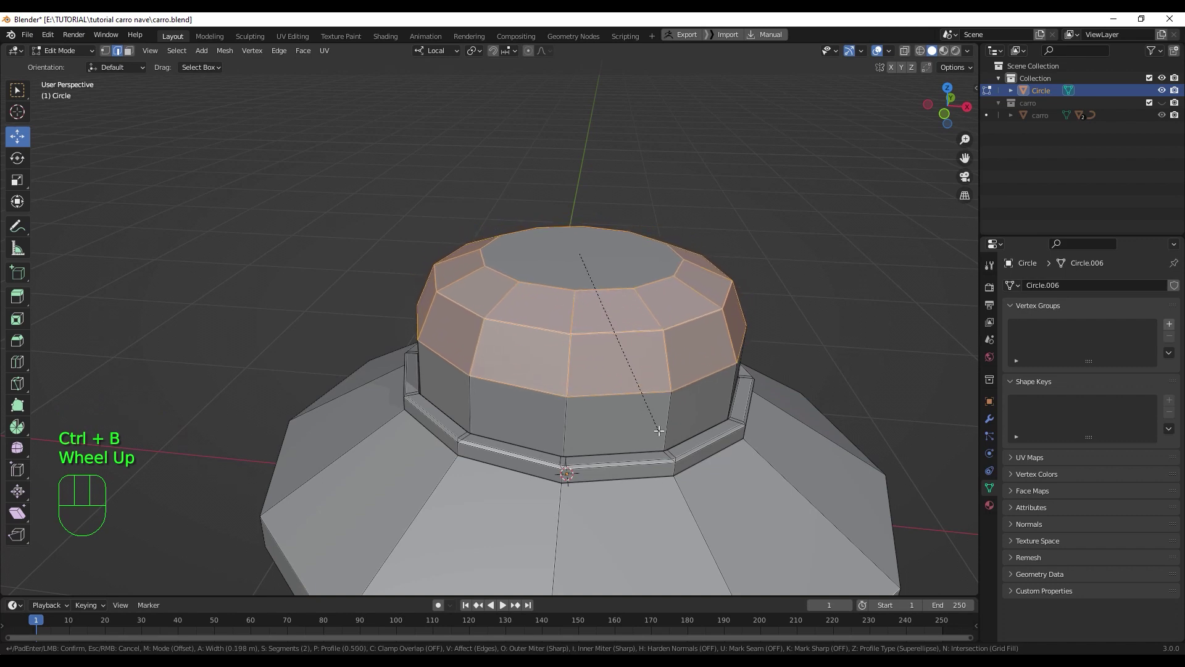
scroll("up", 3)
scroll("up", 3)
scroll("down", 3)
left_click(663, 452)
left_click_drag(658, 418, 662, 440)
left_click(621, 253)
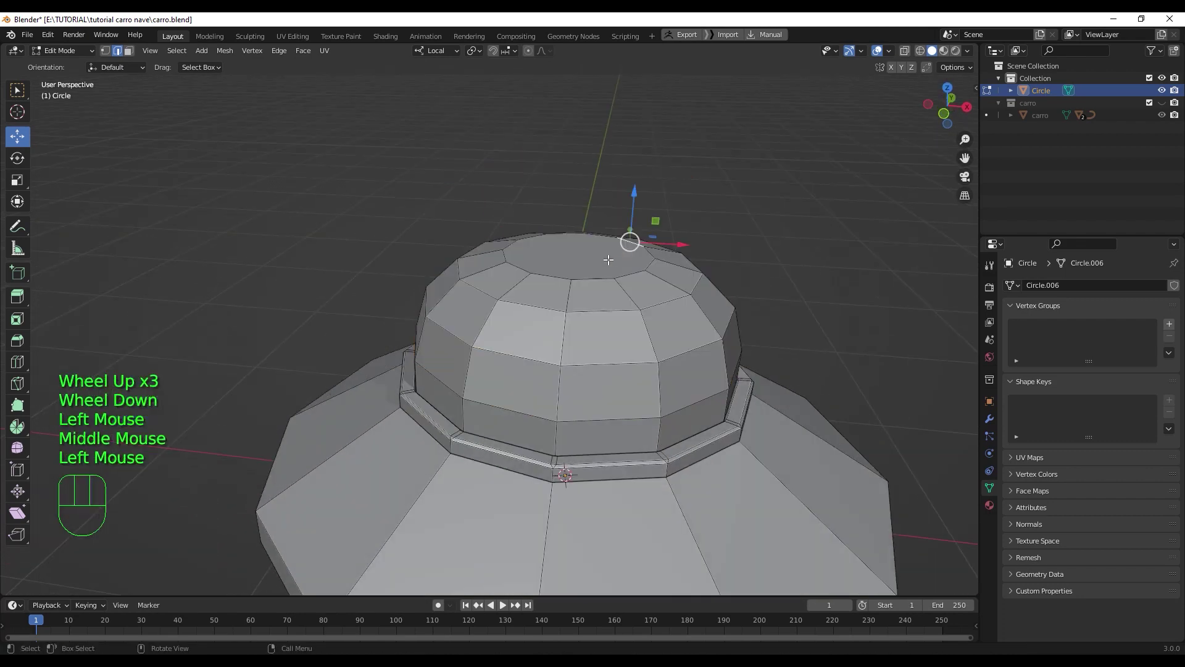
left_click_drag(595, 275, 601, 298)
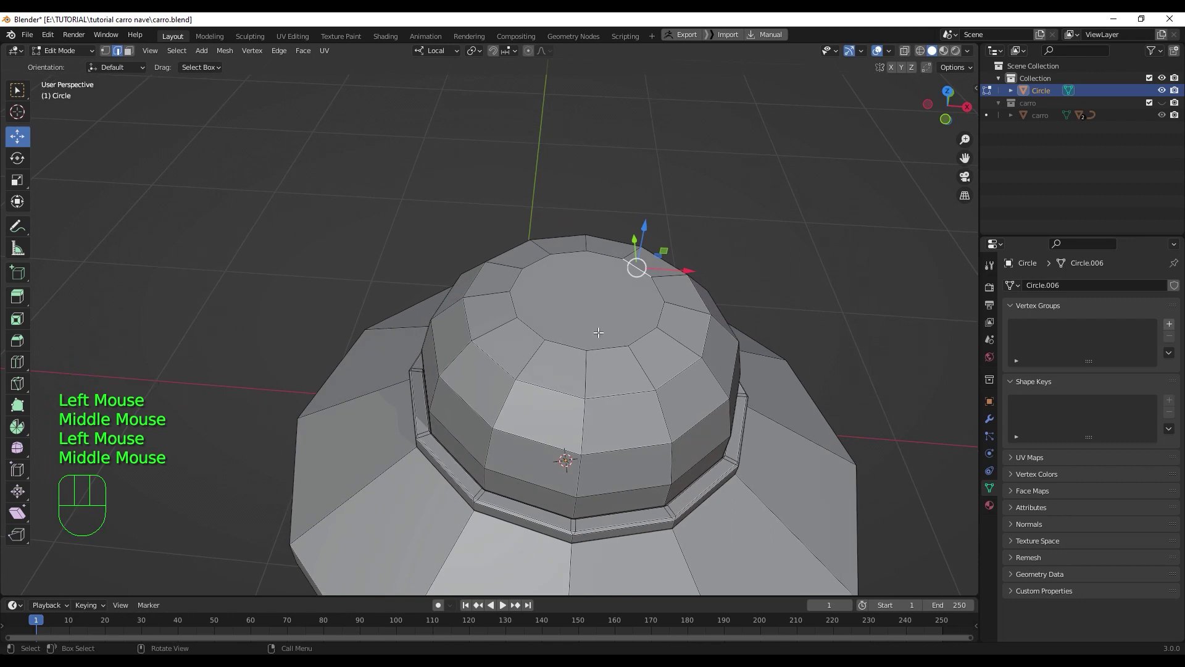
- In front view with X-ray, widen the middle rim band slightly along the X axis
key("KP_1")
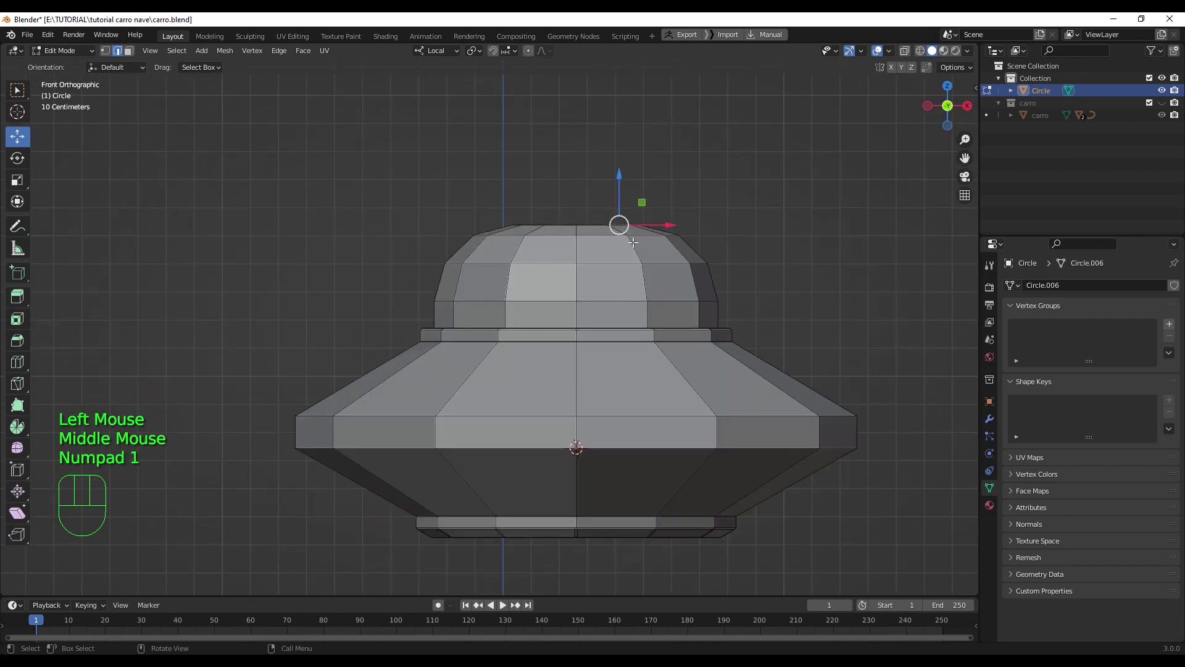
key("q")
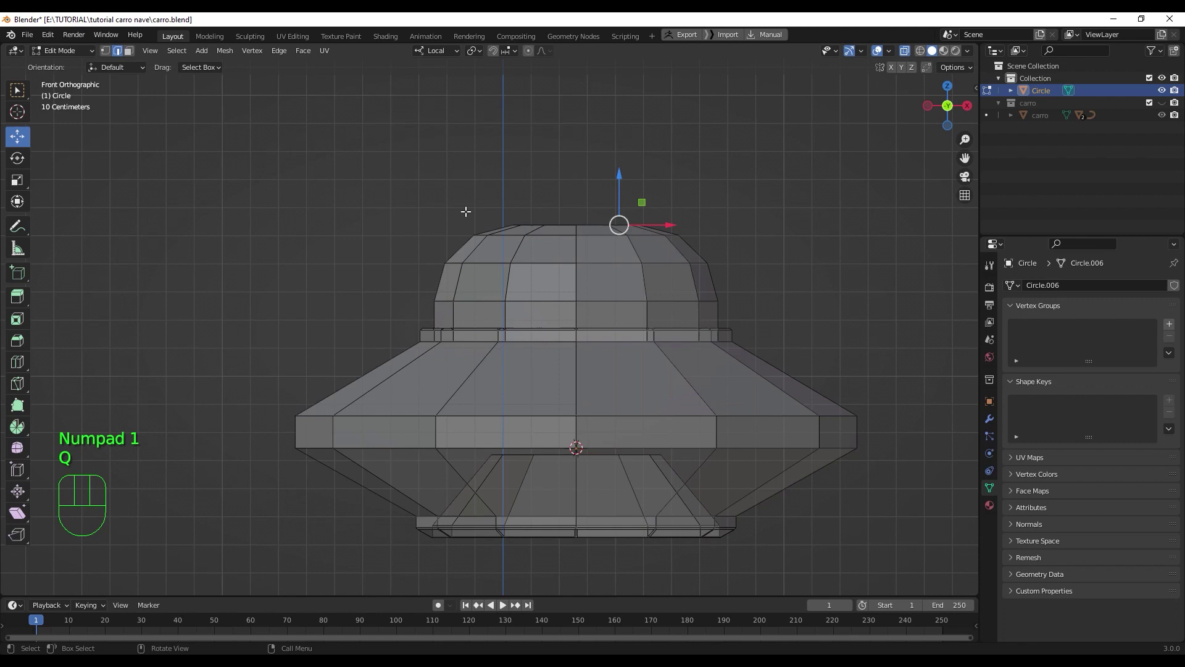
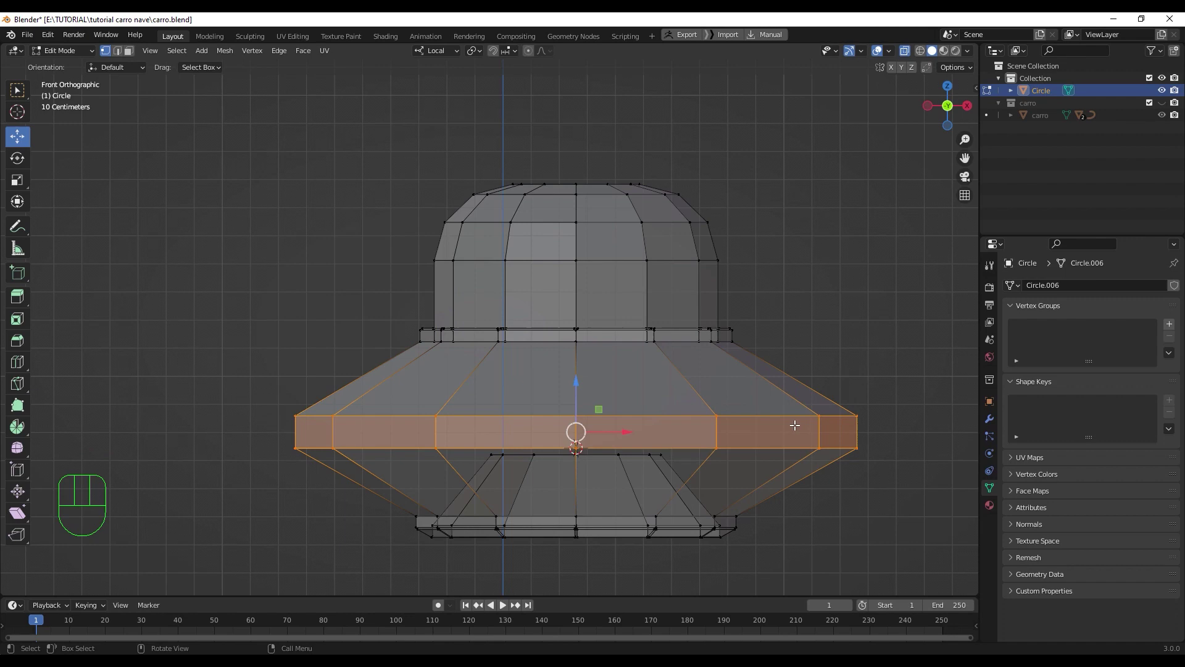
key("s")
key("x")
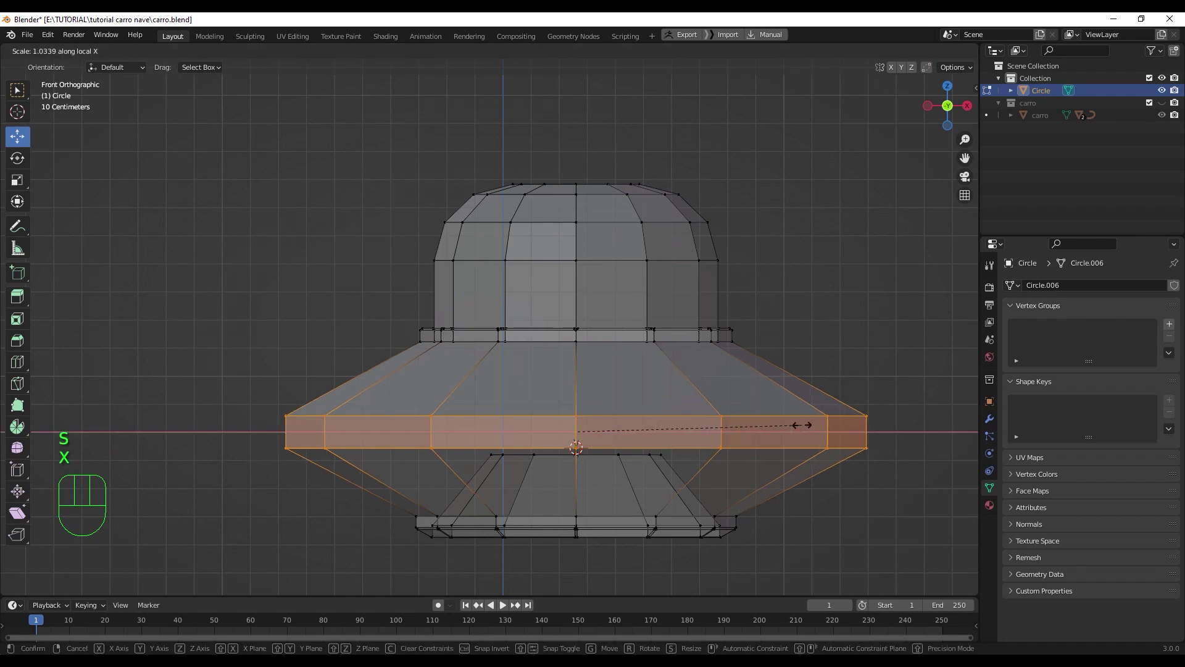
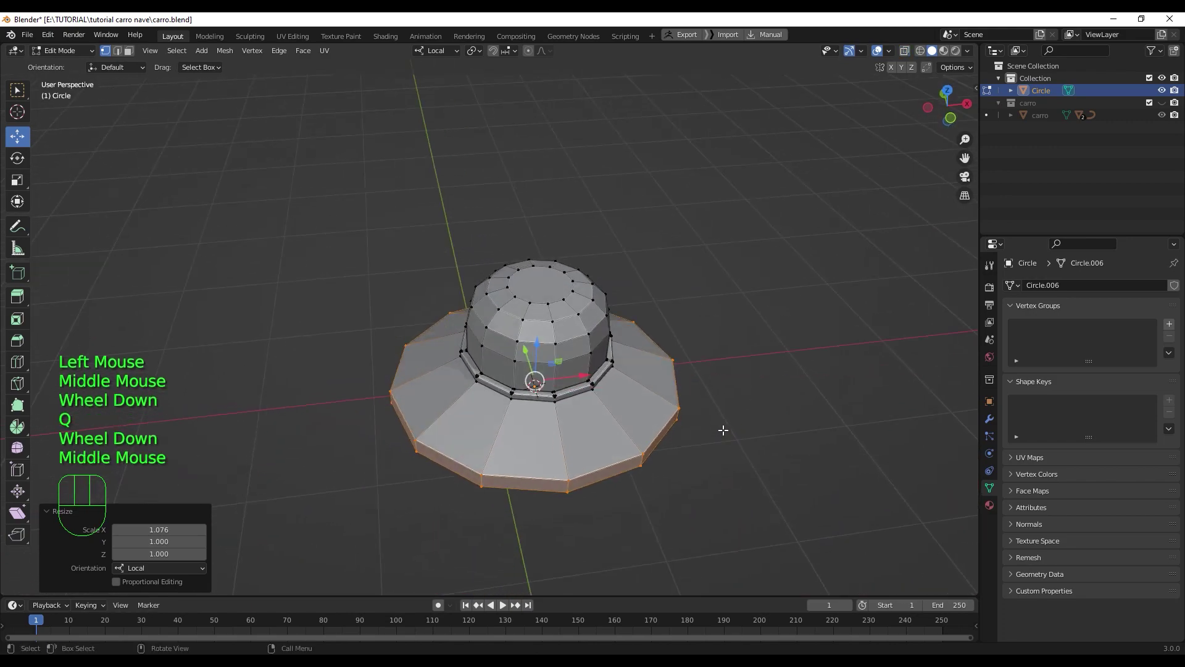
key("Tab")
left_click_drag(660, 371, 588, 333)
scroll("up", 3)
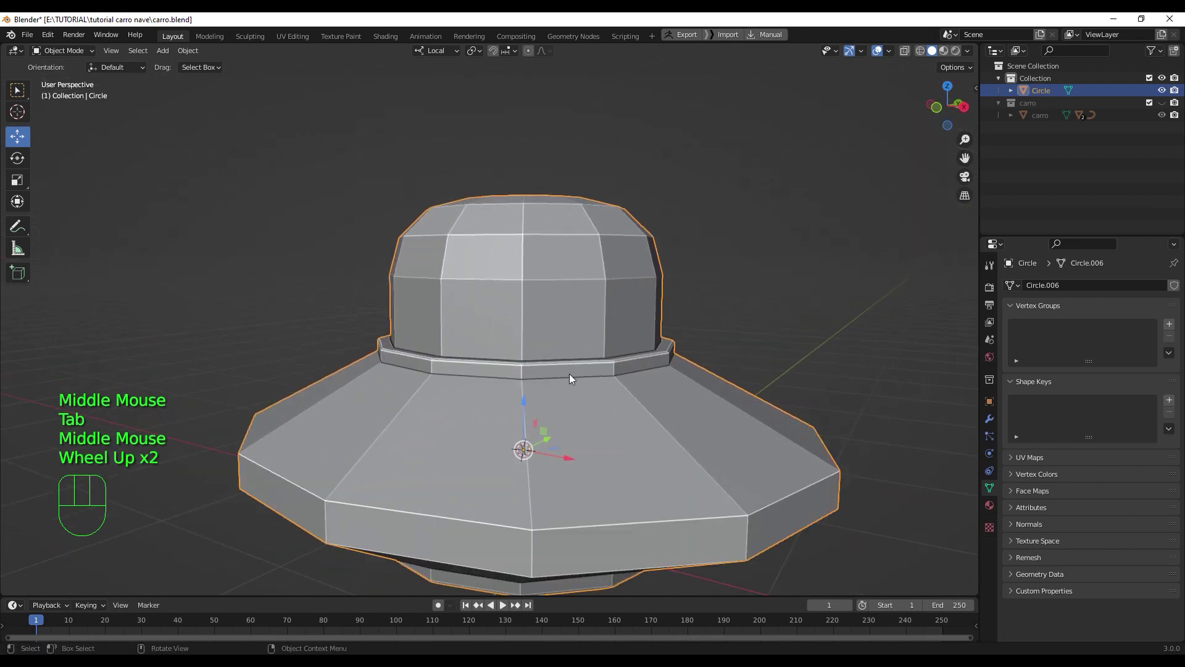
key("Tab")
left_click(570, 366)
key("3")
left_click(569, 366)
middle_click(583, 385)
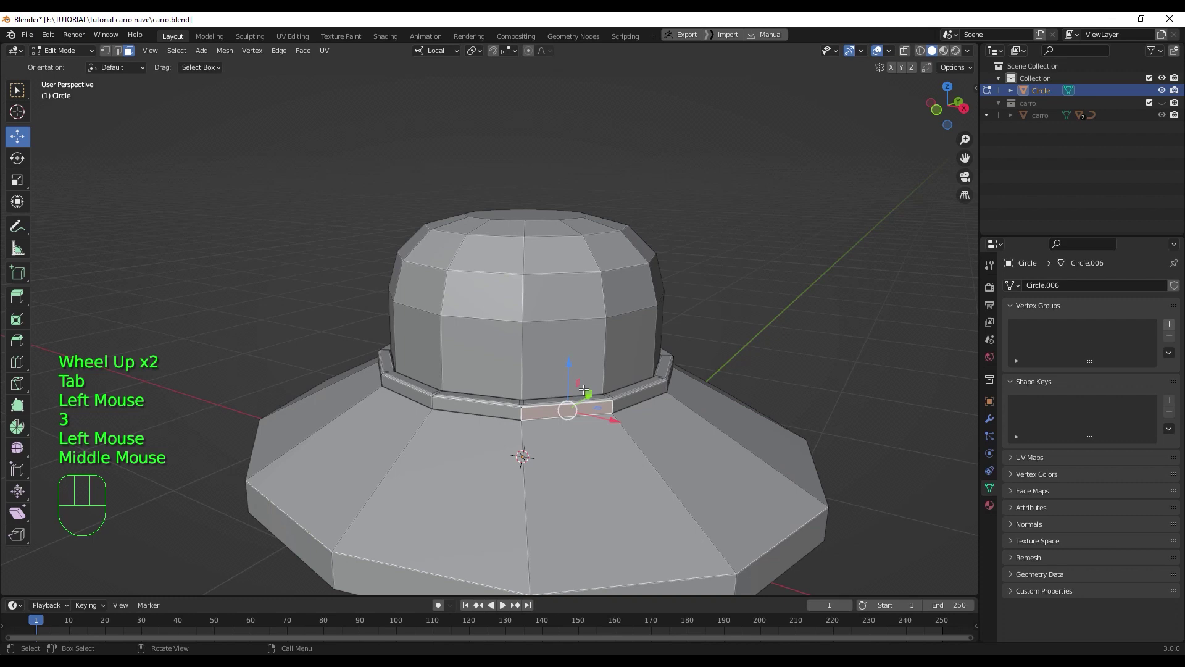
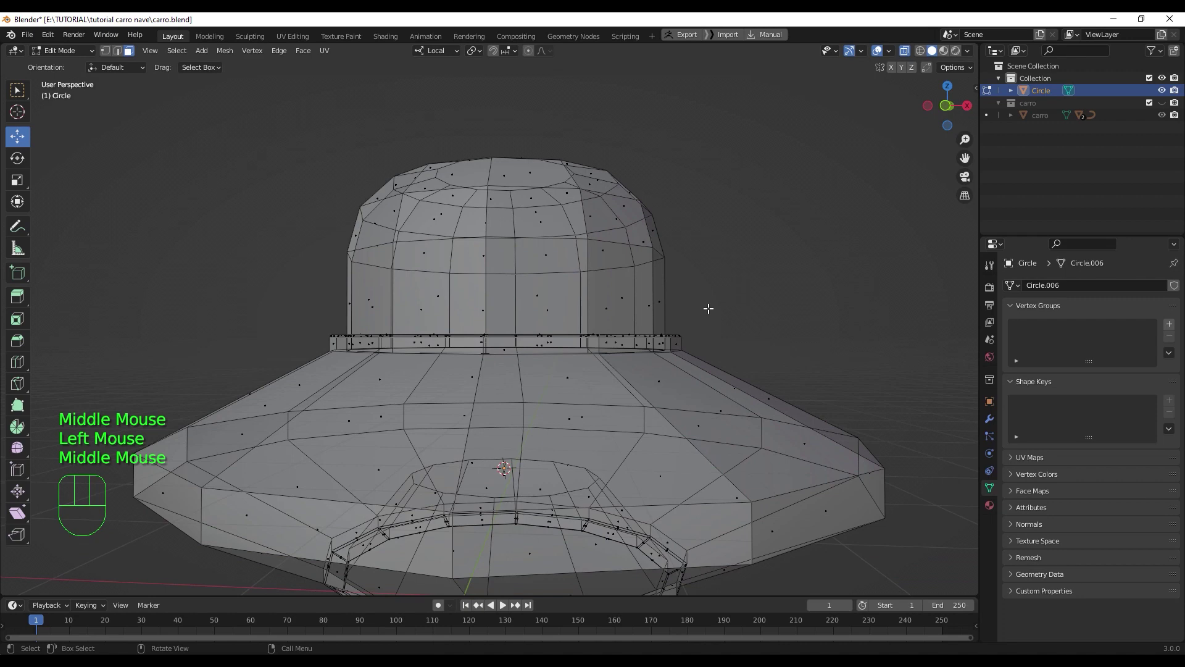
key("KP_1")
scroll("up", 3)
middle_click(395, 381)
scroll("down", 3)
key("q")
scroll("down", 3)
left_click_drag(471, 406, 515, 466)
middle_click(522, 440)
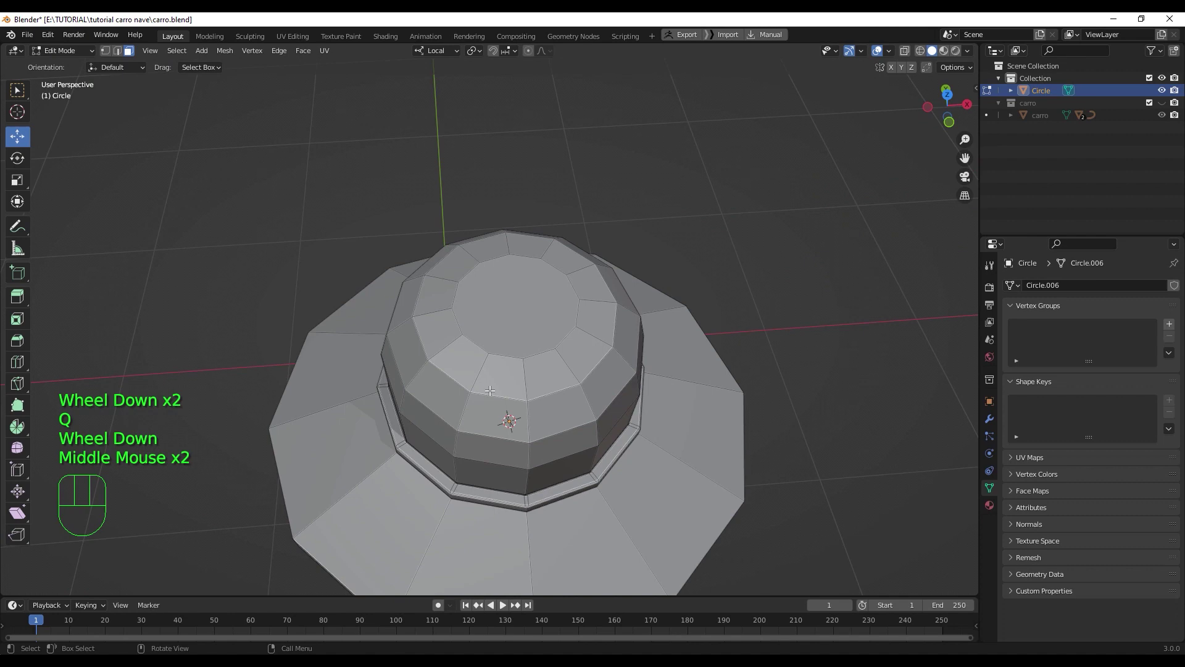
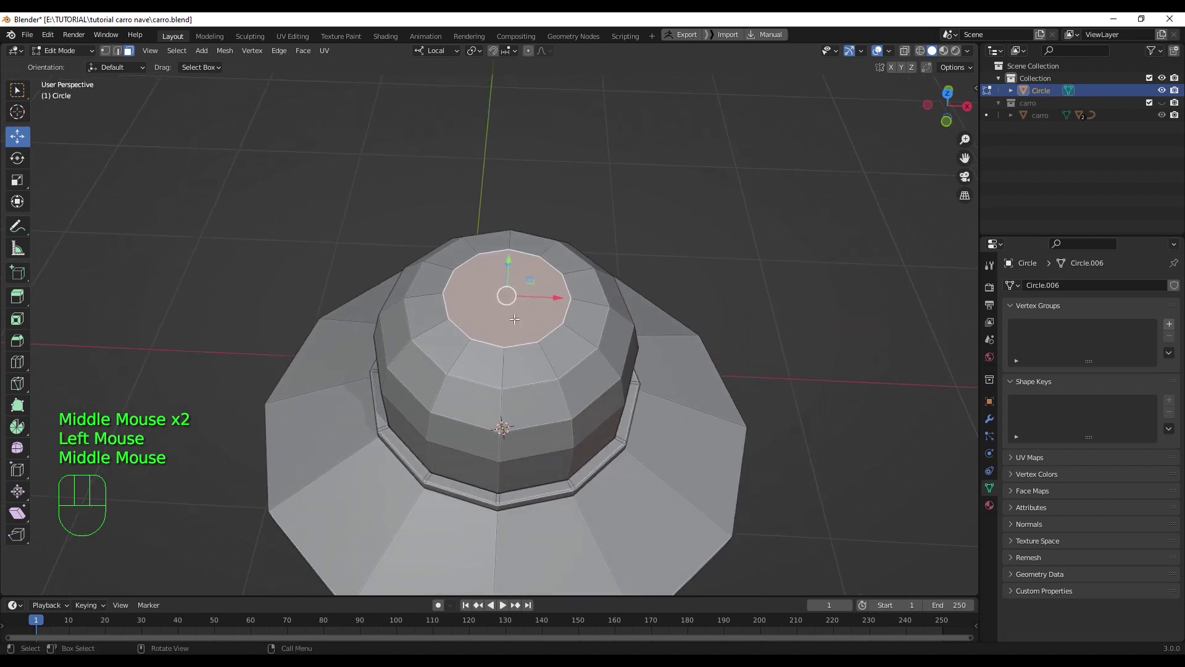
- Inset the dome's top face twice, forming two concentric rings around a small centre face
key("i")
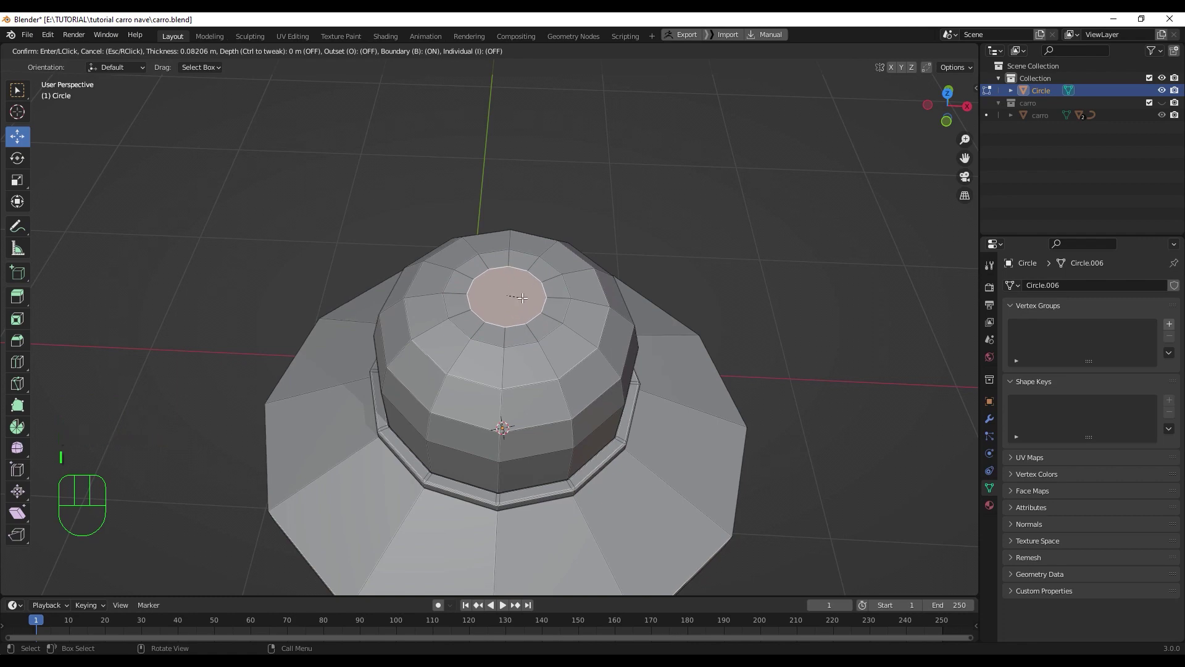
left_click(515, 294)
left_click_drag(524, 313, 522, 286)
left_click(505, 199)
scroll("up", 3)
left_click_drag(519, 285, 556, 354)
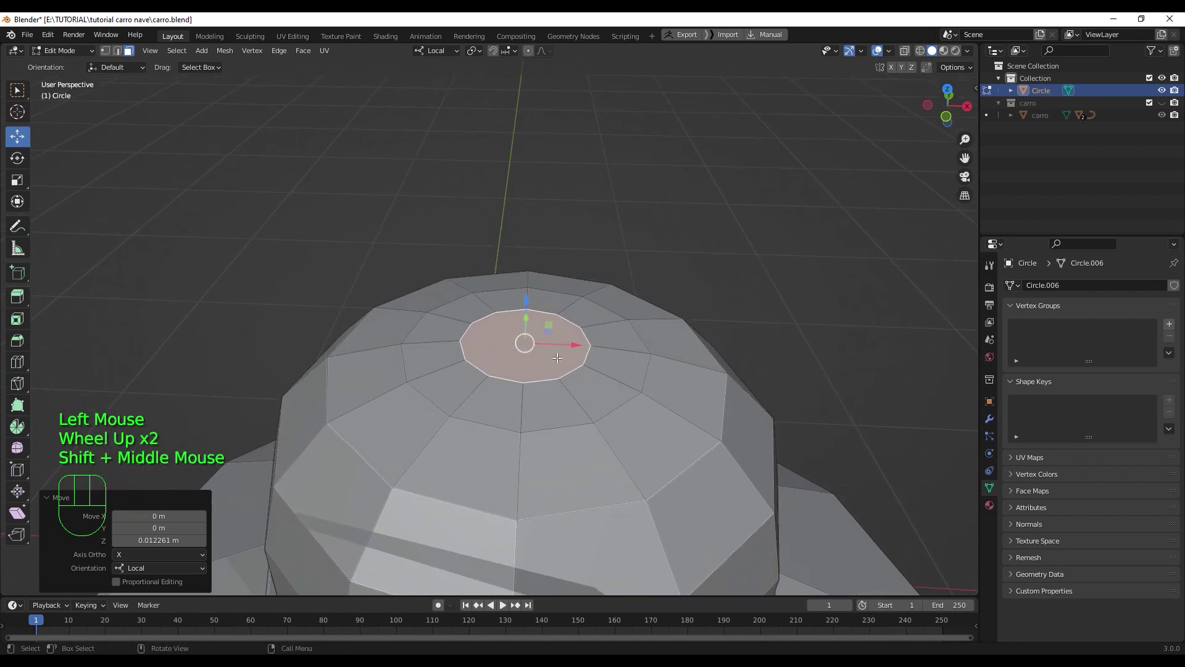
key("i")
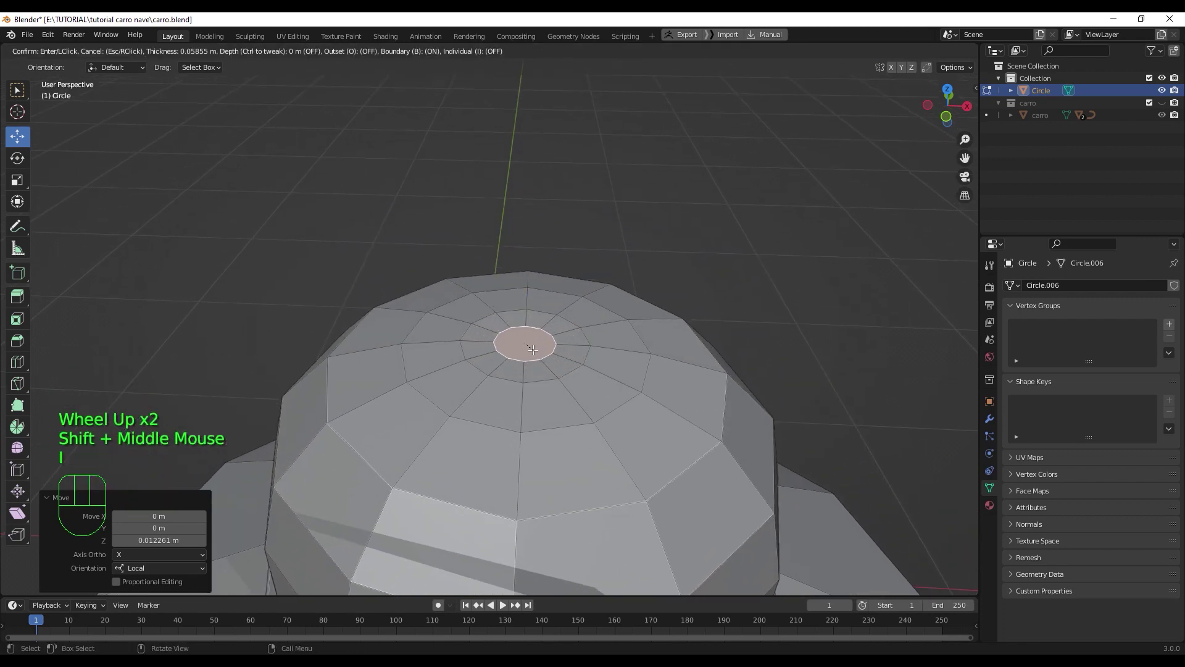
left_click(521, 341)
- Adjust the small central face at the dome's apex, undoing and deleting a stray element
left_click(528, 295)
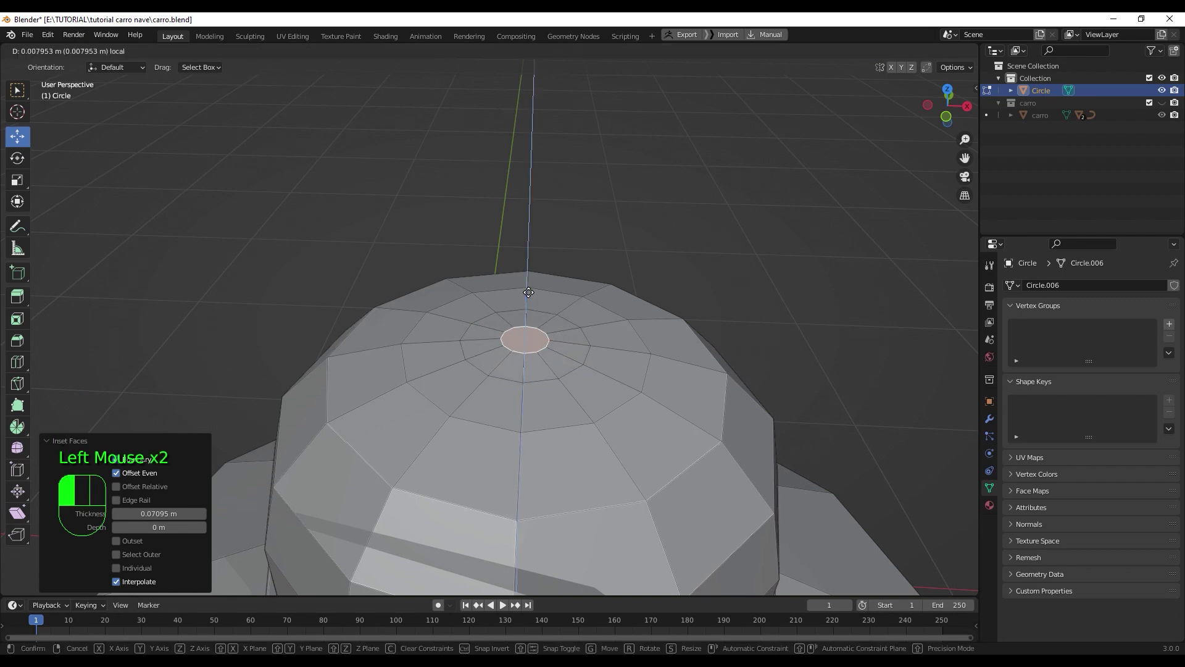
scroll("up", 3)
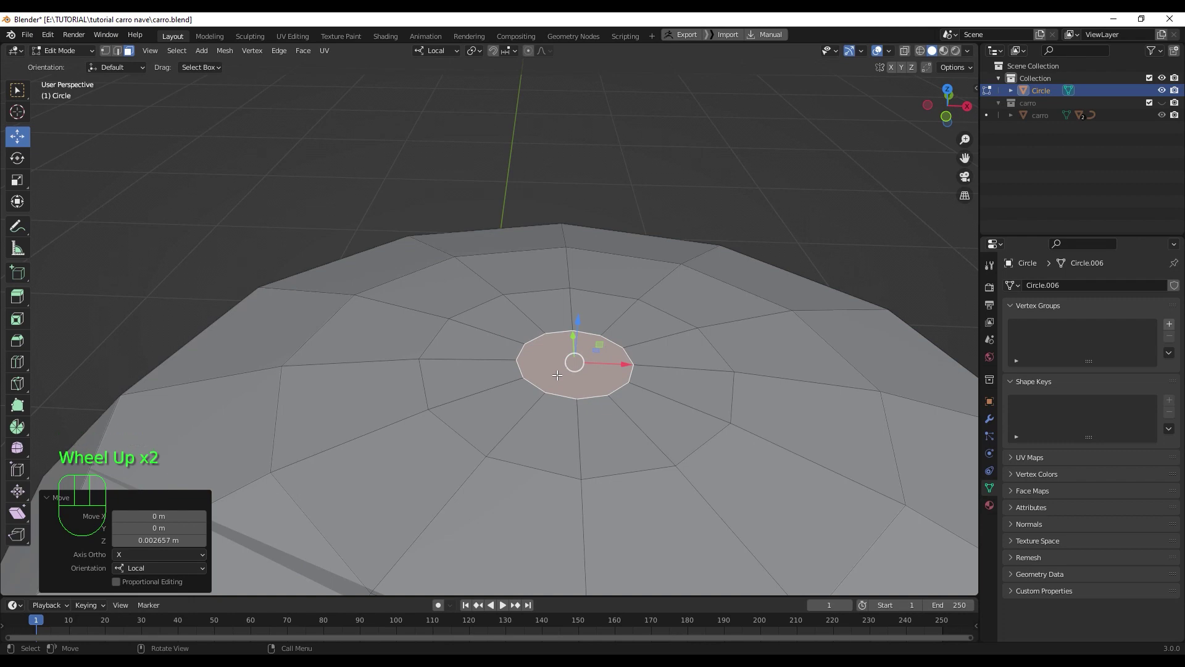
right_click(557, 372)
key("ctrl+z")
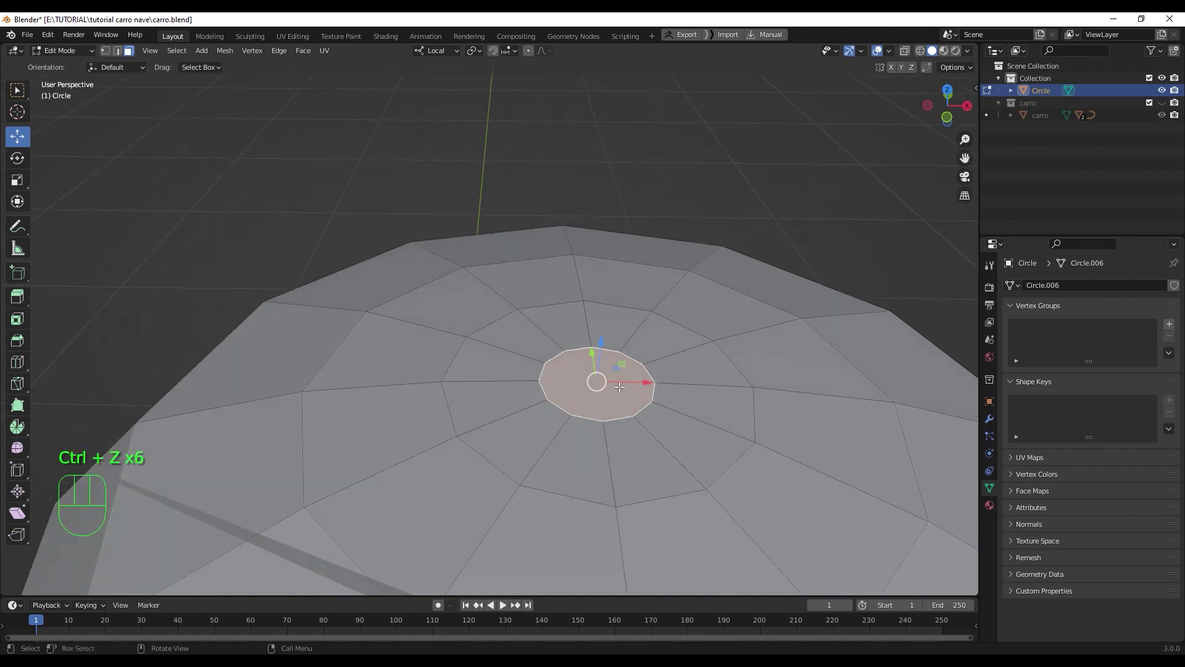
left_click(606, 408)
key("Delete")
middle_click(621, 419)
scroll("down", 3)
middle_click(623, 430)
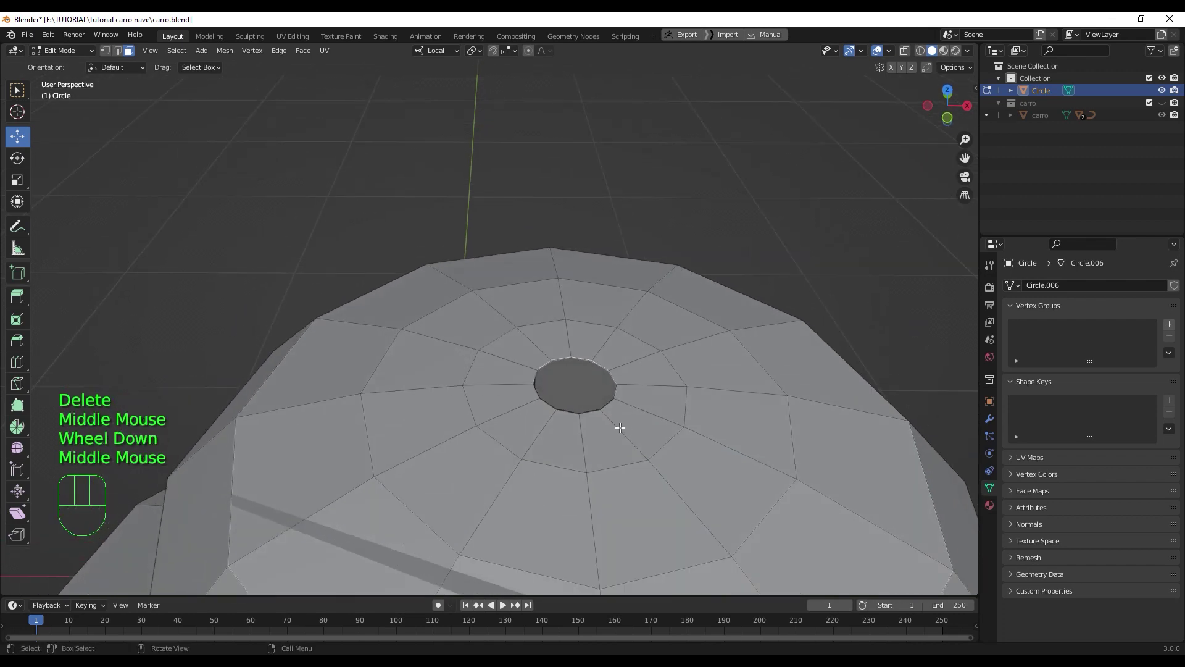
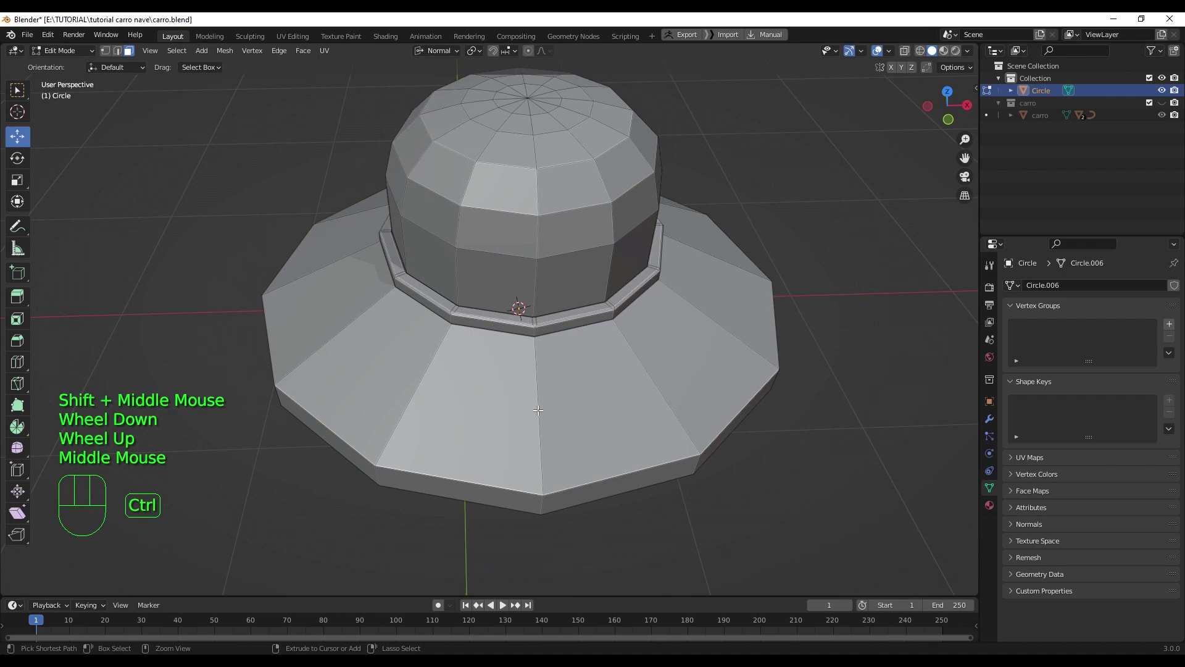
- Add edge rings across the saucer slope and select the panel faces on it
key("ctrl+r")
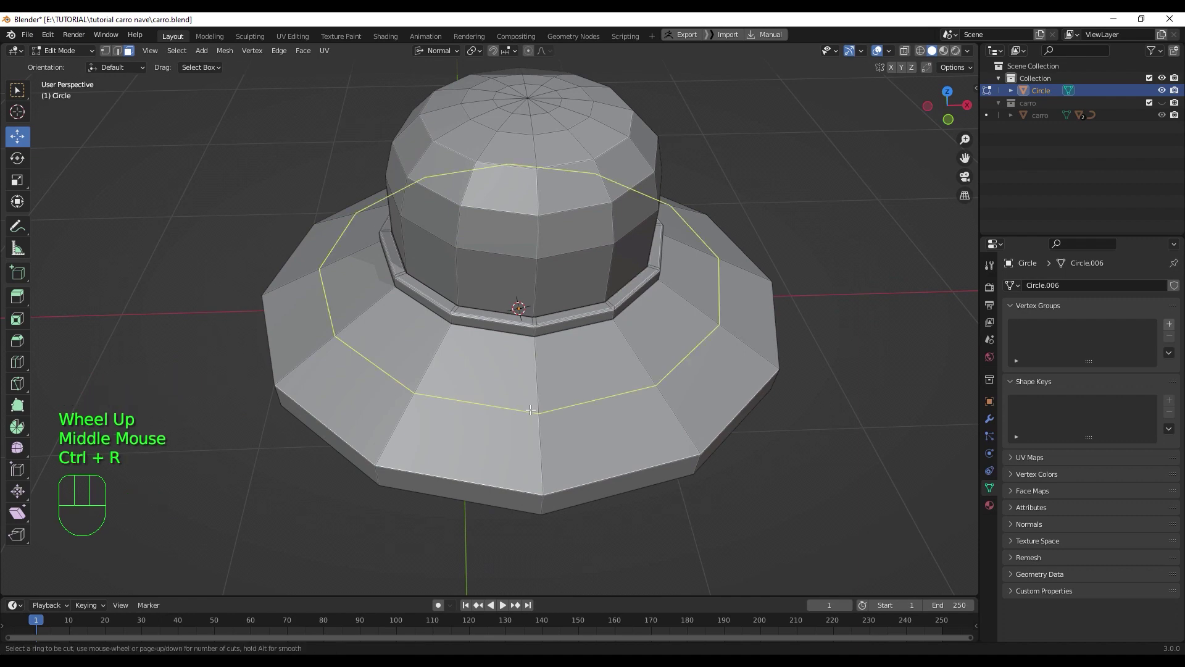
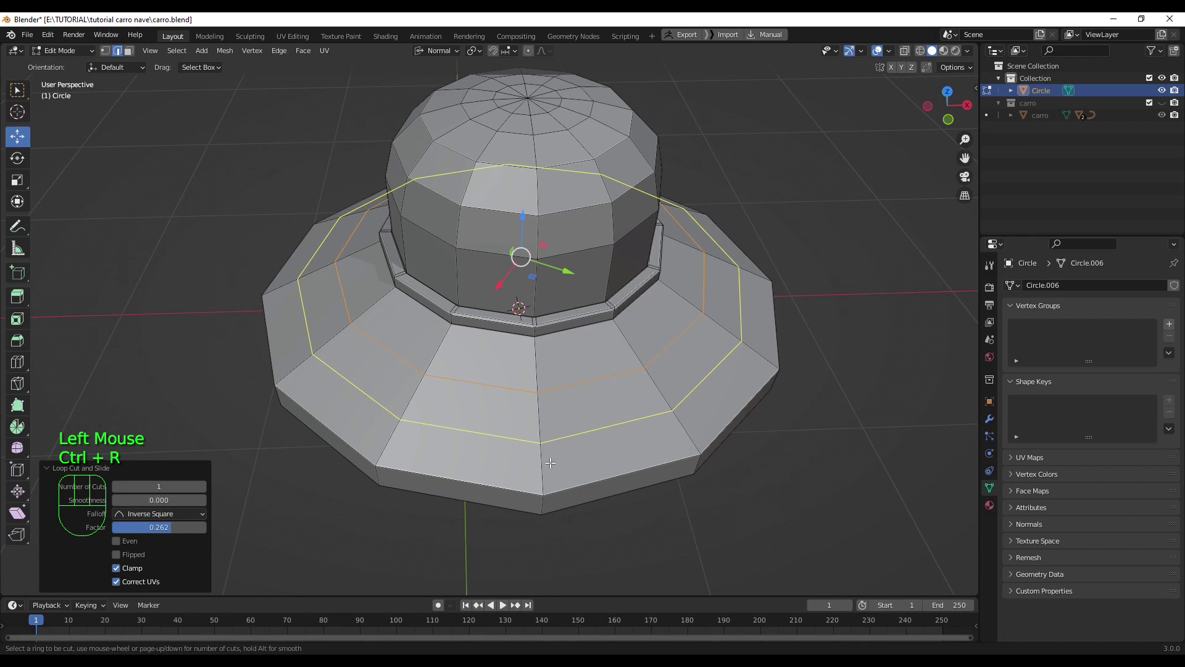
left_click(549, 448)
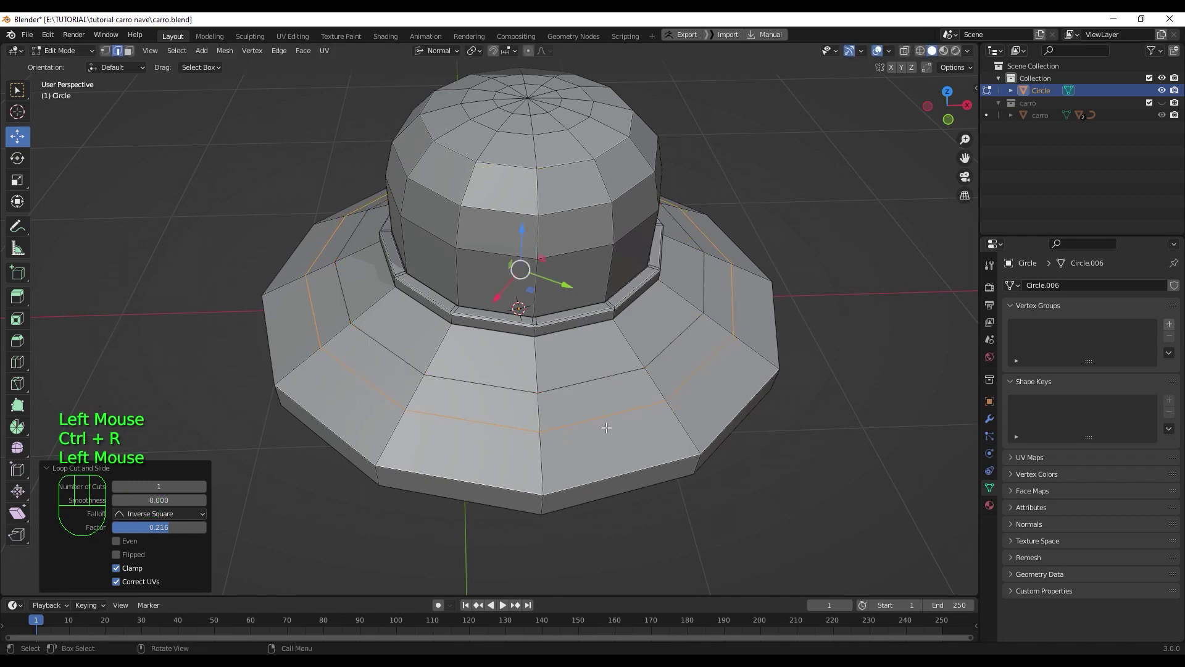
key("3")
left_click(606, 401)
left_click_drag(614, 435, 542, 450)
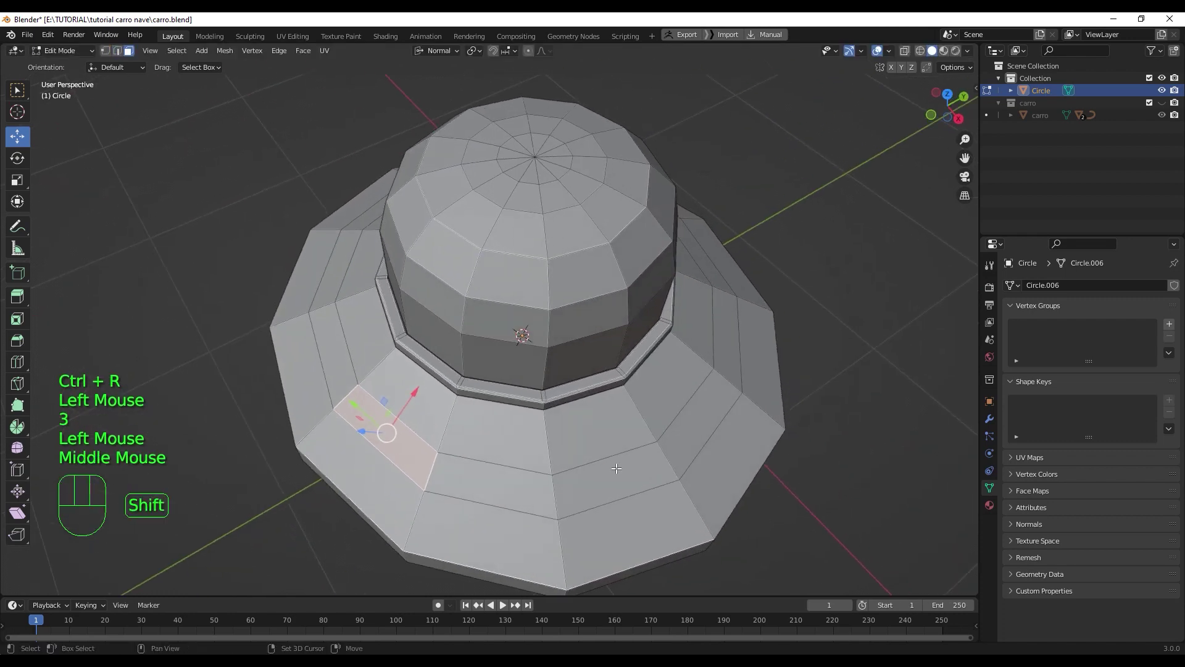
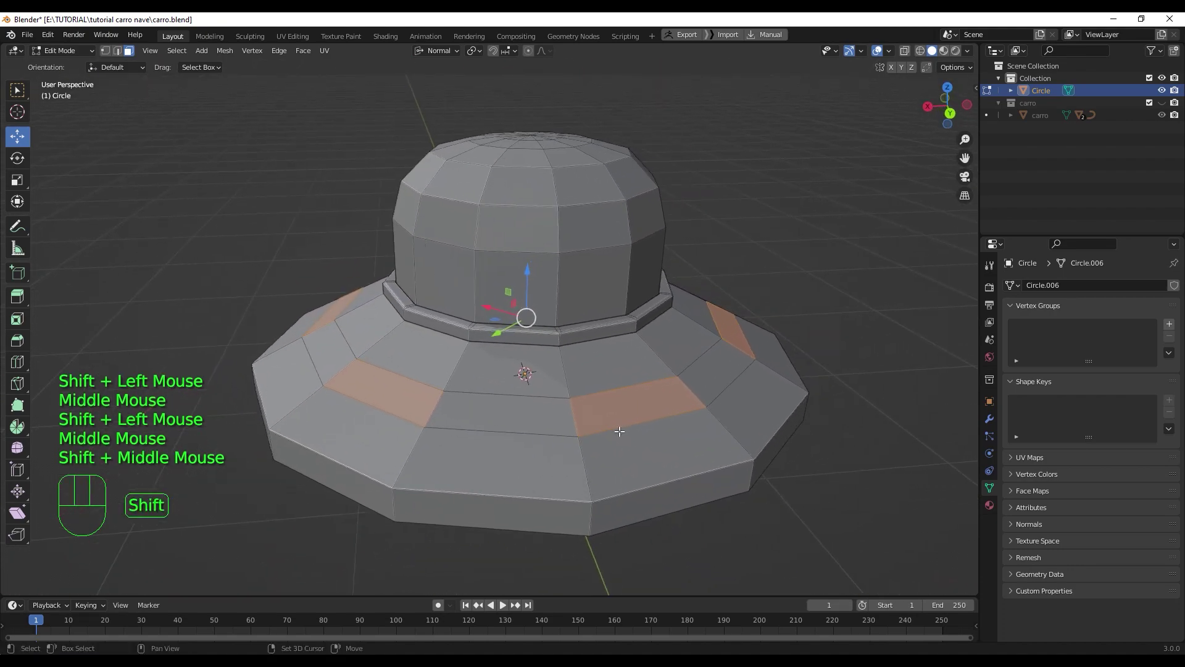
left_click_drag(670, 427, 656, 435)
- Inset the selected panel faces and extrude them outward into raised blocks
key("i")
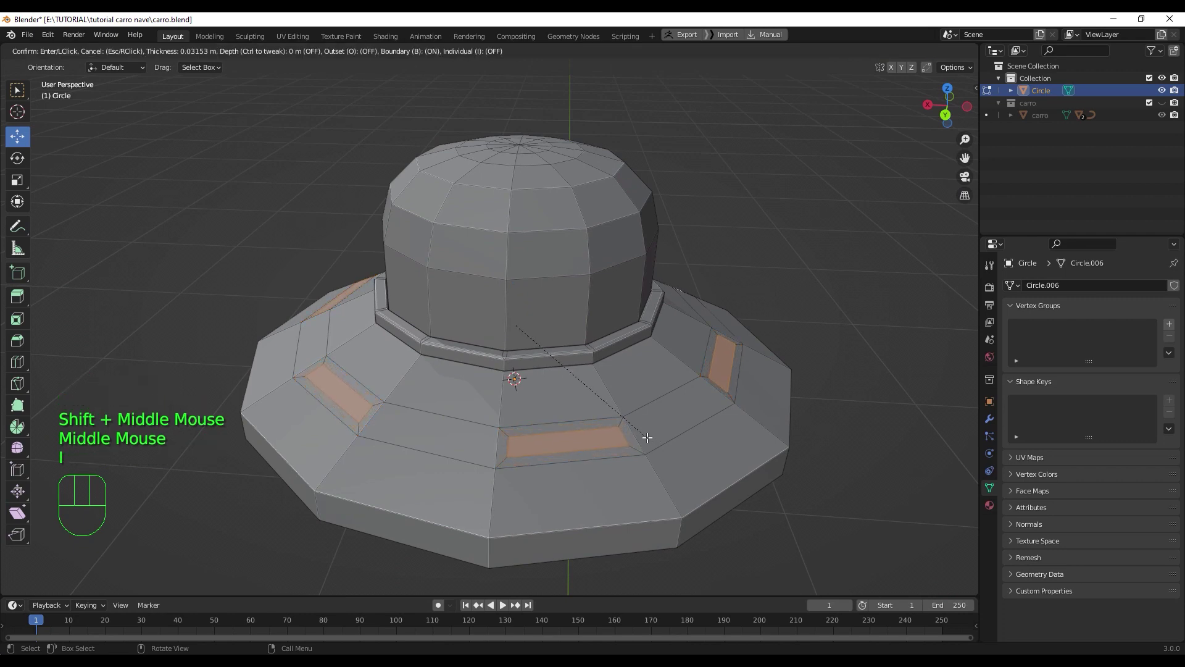
left_click(647, 434)
left_click_drag(642, 435, 684, 440)
key("e")
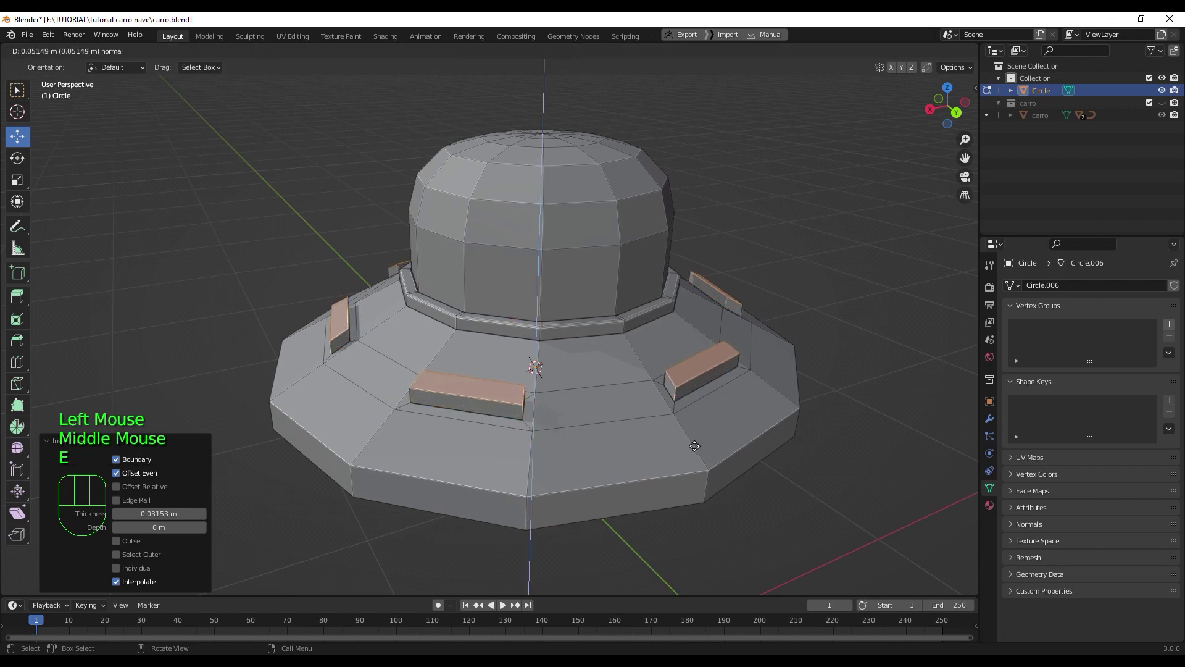
left_click(697, 445)
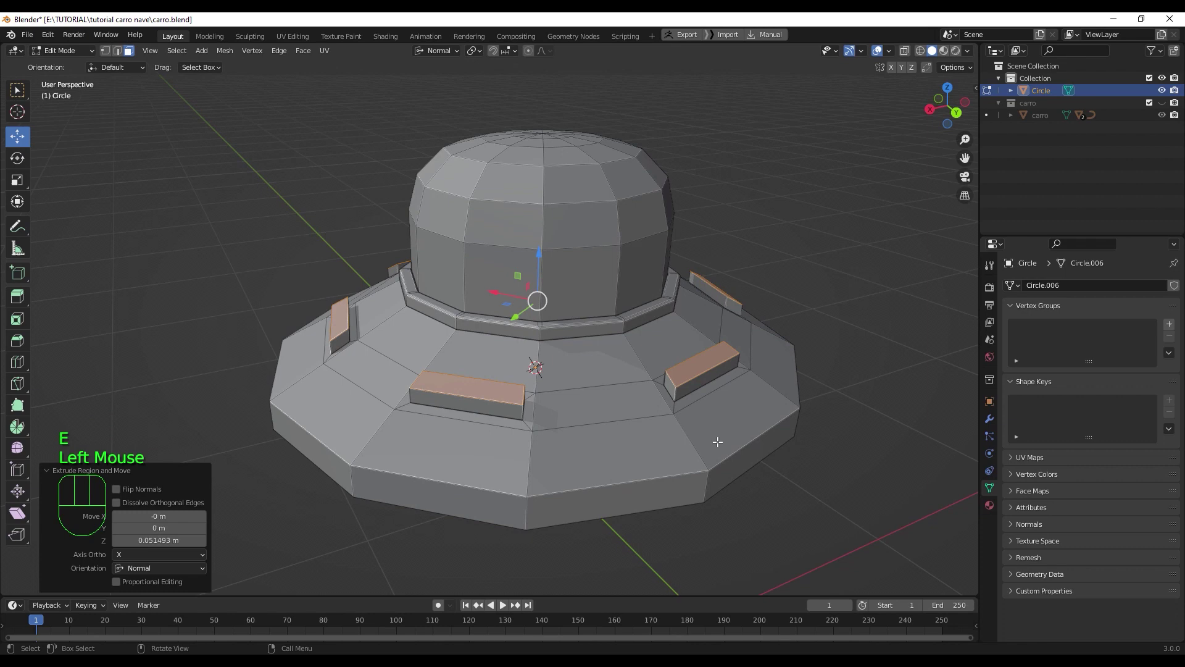
- Bevel the edges of the raised panel blocks, adjusting the segment count
left_click_drag(712, 447, 611, 434)
scroll("up", 3)
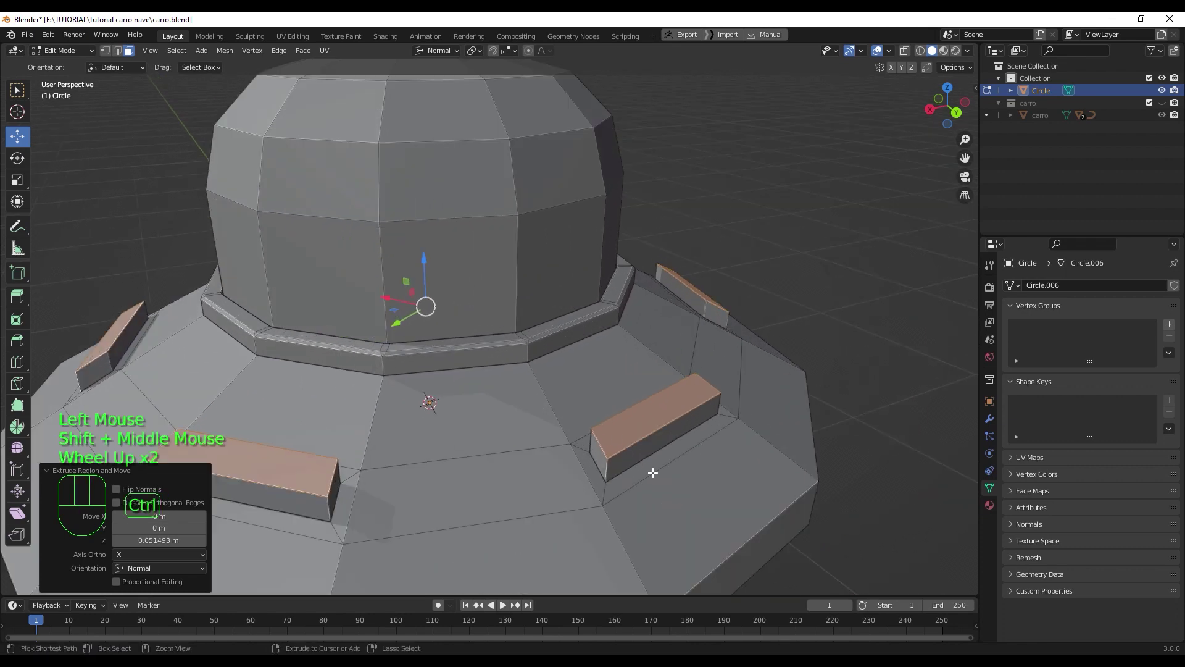
key("ctrl+b")
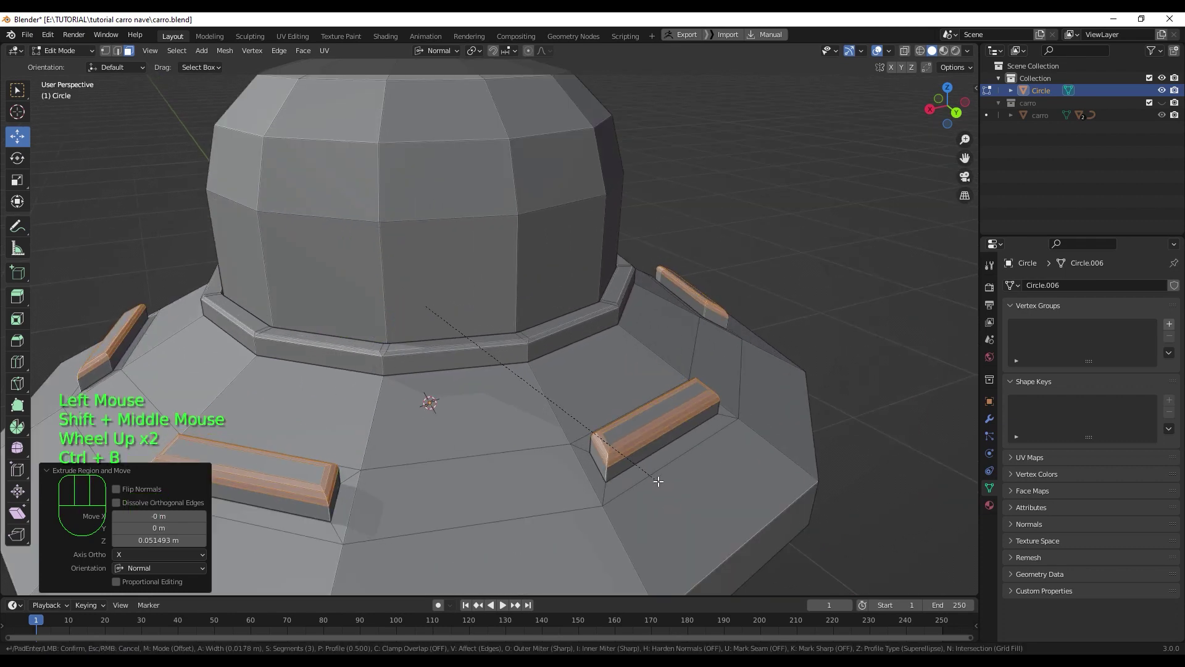
scroll("down", 3)
scroll("down", 3)
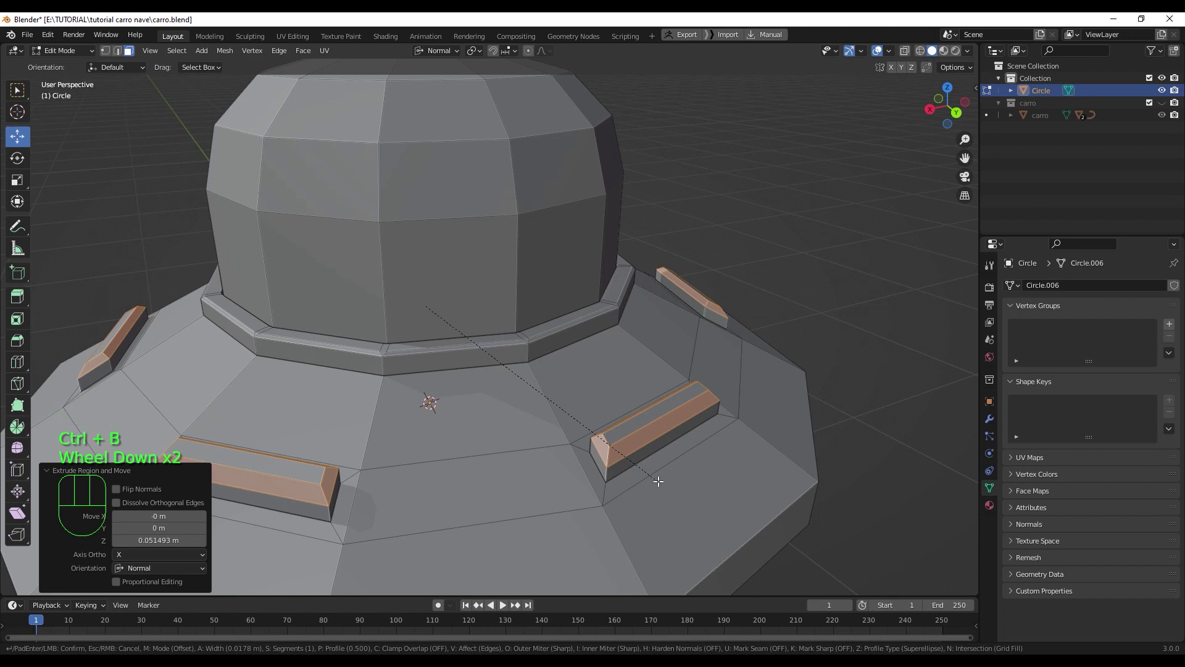
scroll("up", 3)
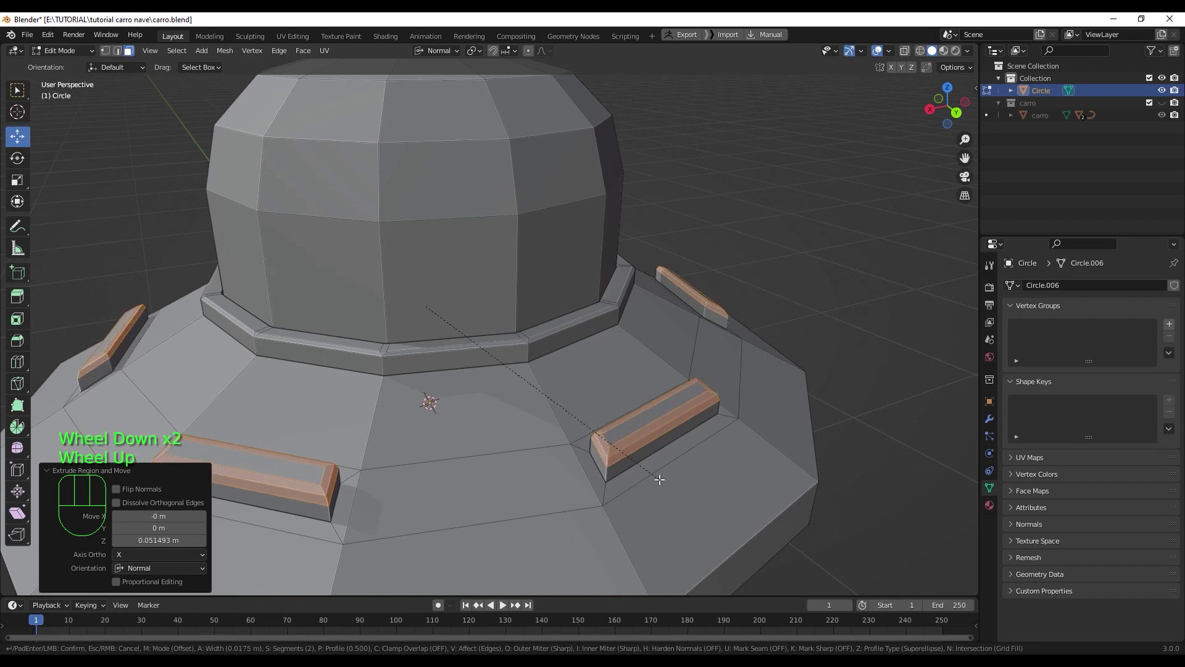
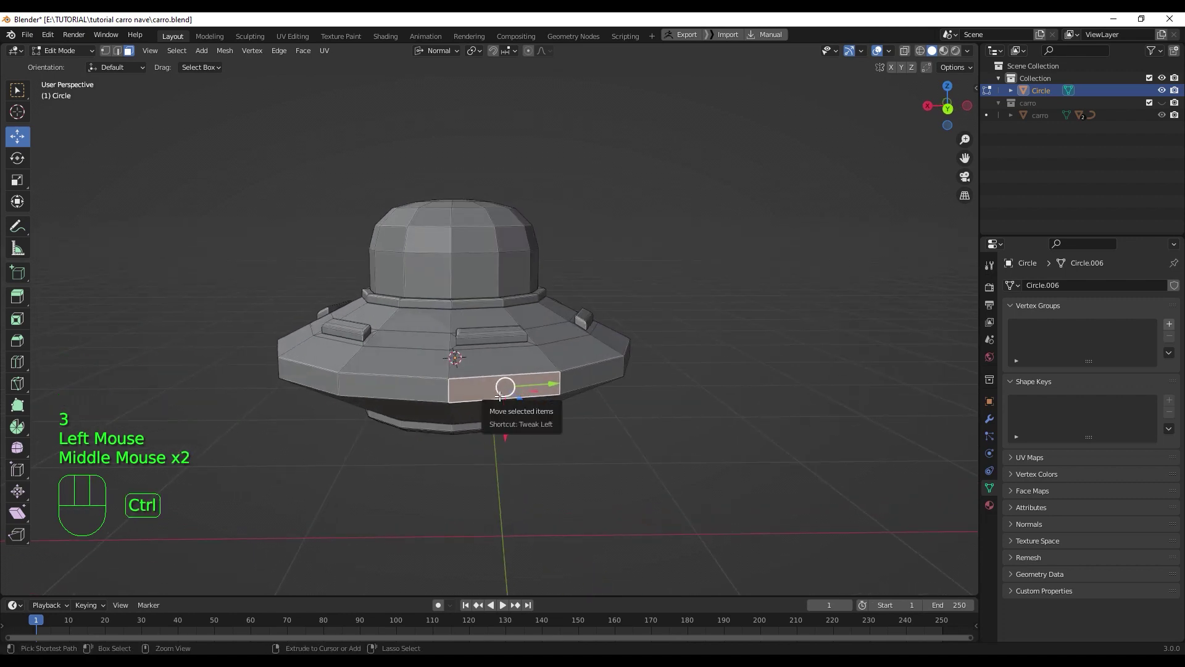
- Cut new edge loops into the saucer's outer rim and spread them apart vertically along Z
key("ctrl+r")
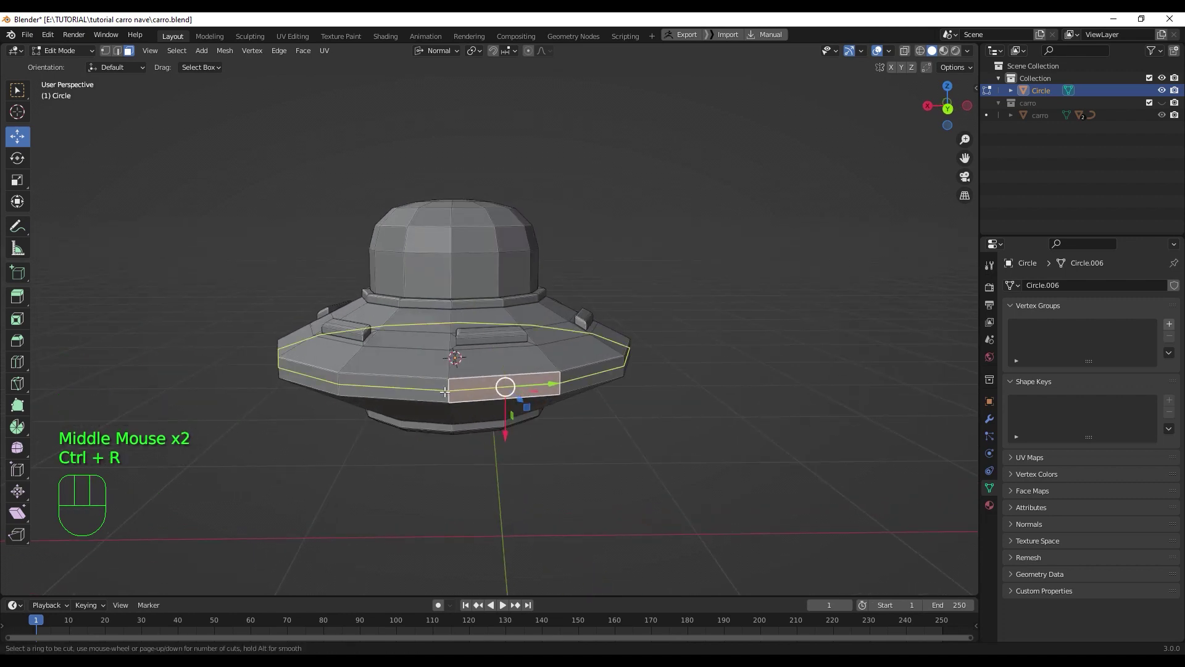
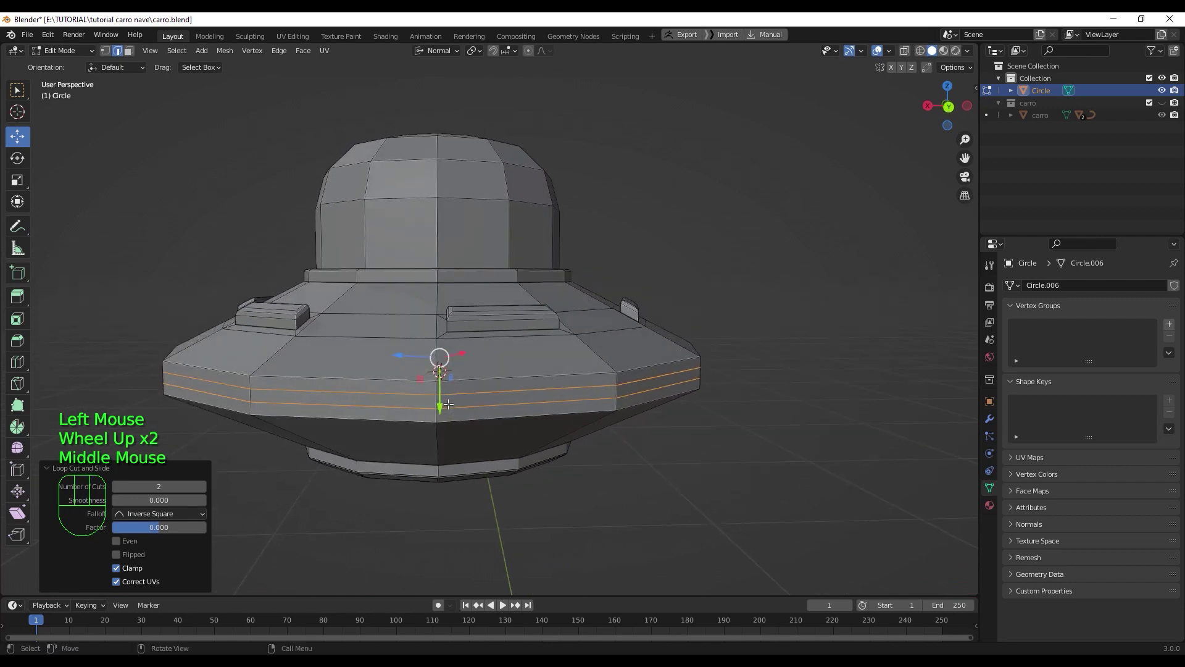
left_click_drag(459, 53, 456, 338)
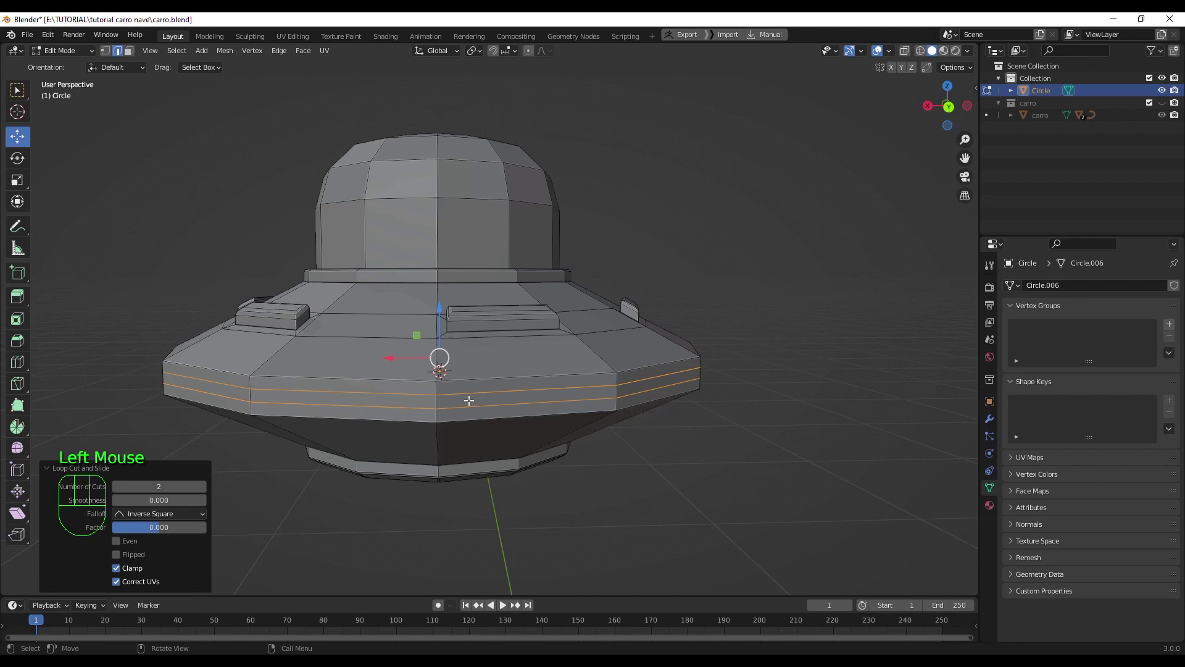
key("s")
key("z")
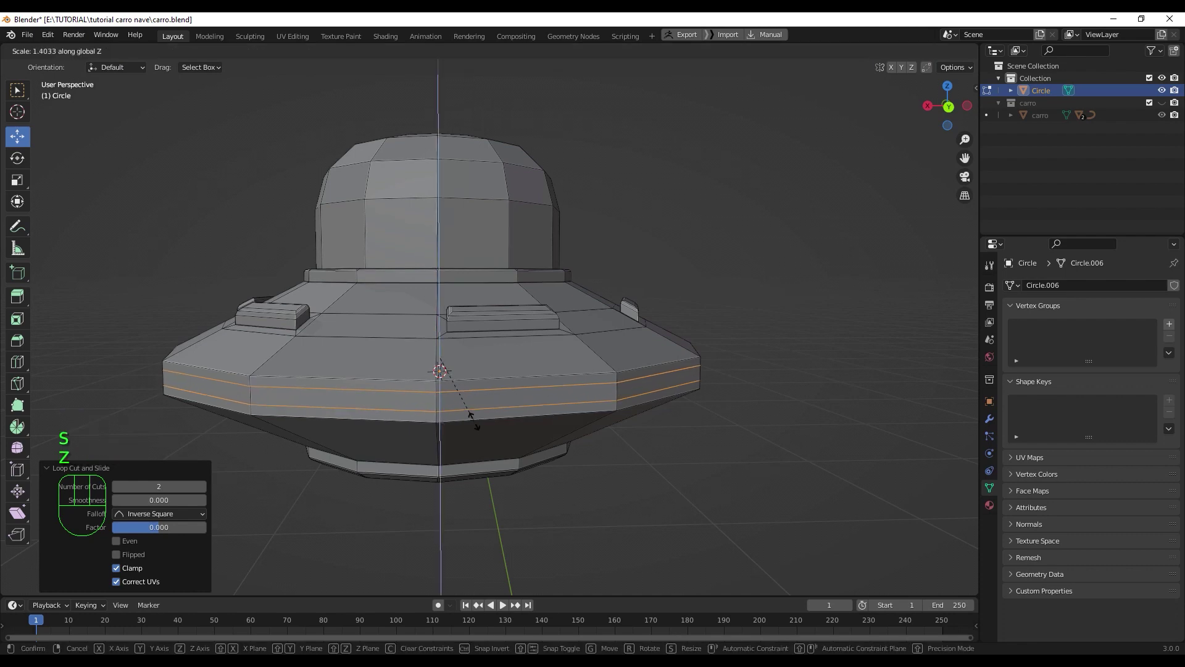
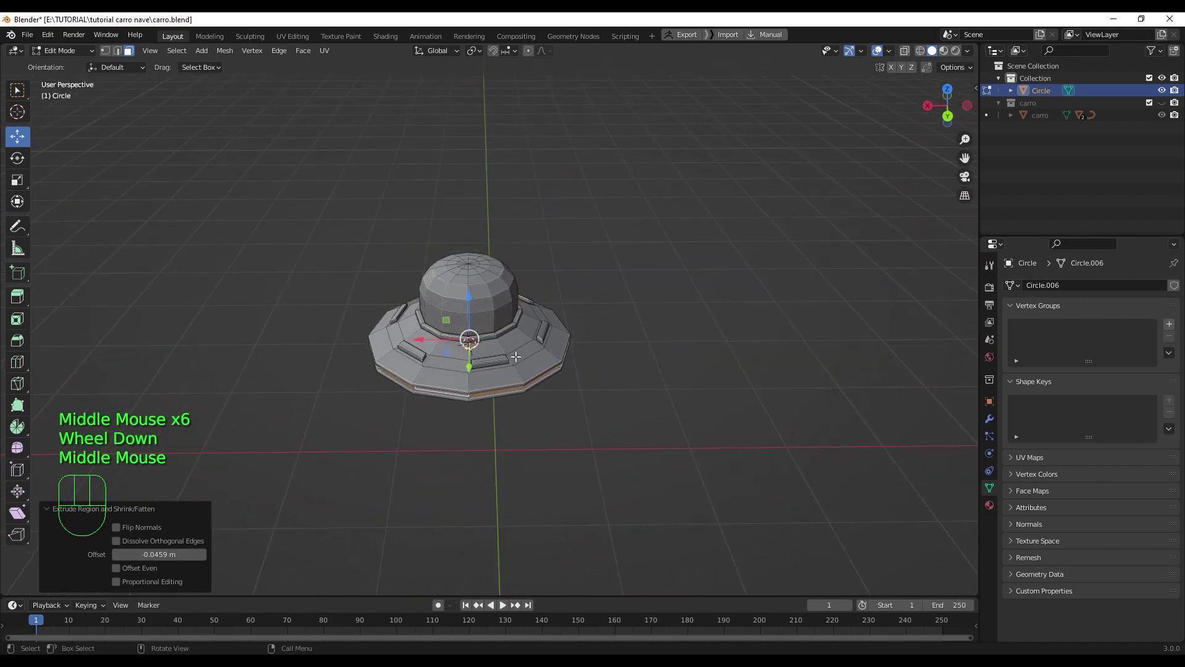
- In Object Mode apply all transforms to the saucer and move it into a new collection 'nave'
left_click_drag(515, 338, 524, 340)
key("Tab")
left_click_drag(519, 384, 484, 361)
key("ctrl+a")
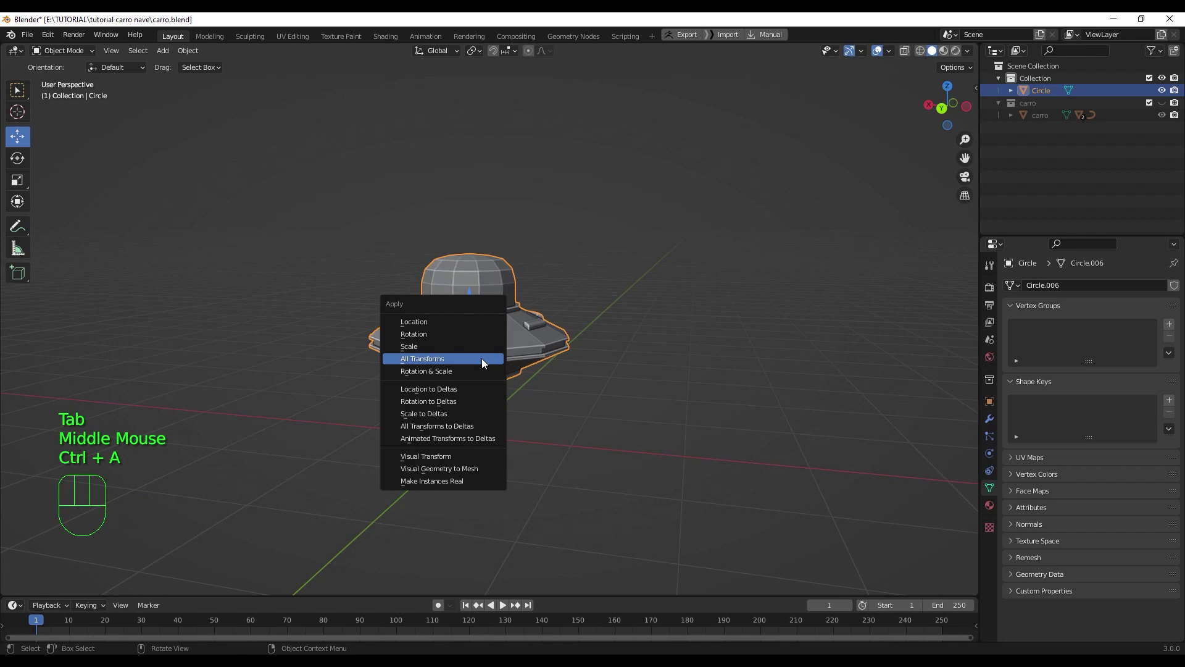
scroll("up", 3)
left_click_drag(485, 378, 512, 378)
left_click(495, 303)
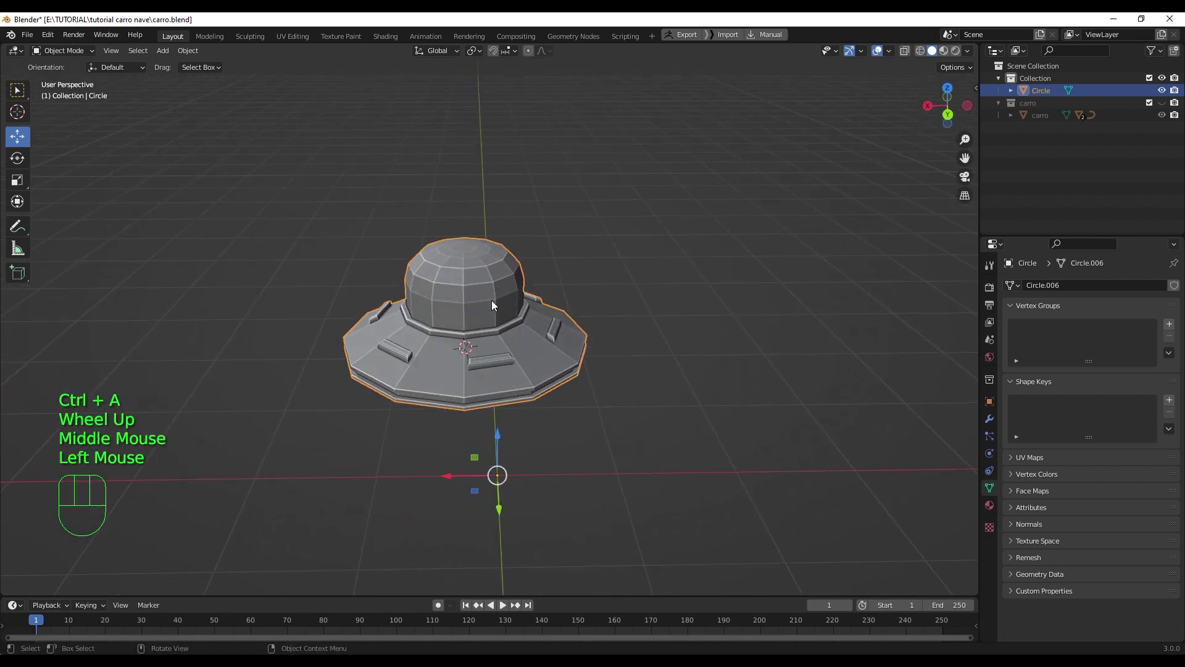
key("m")
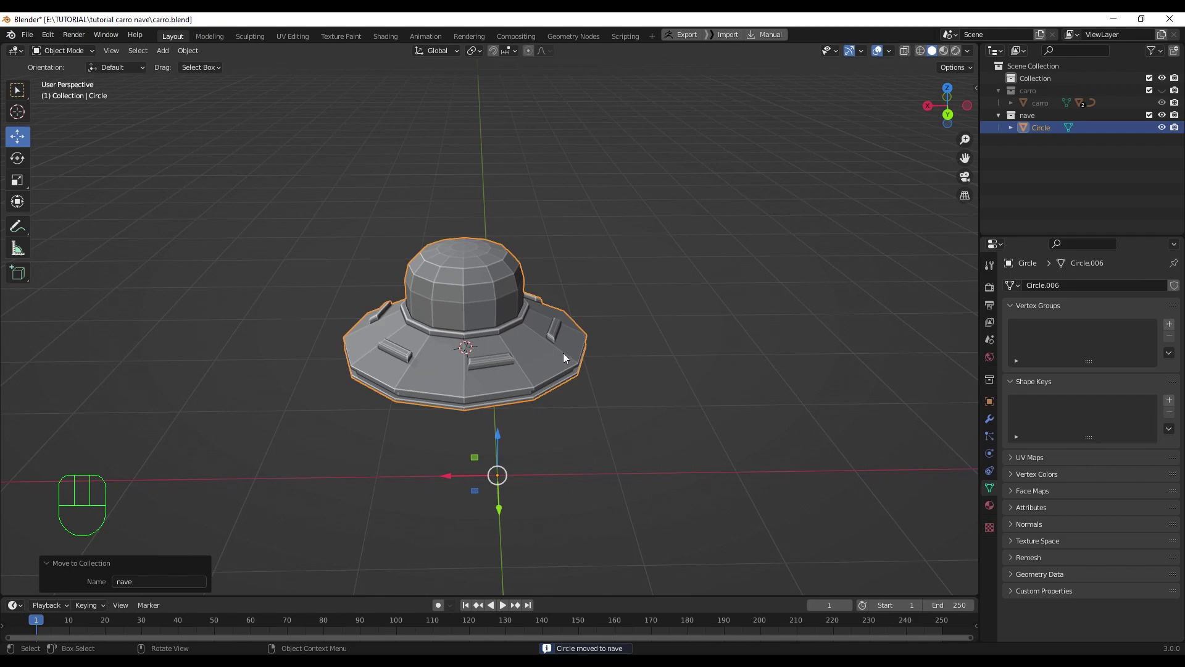
- Unhide the carro collection so the car is visible again beside the saucer
left_click_drag(580, 346, 668, 300)
left_click_drag(638, 310, 534, 392)
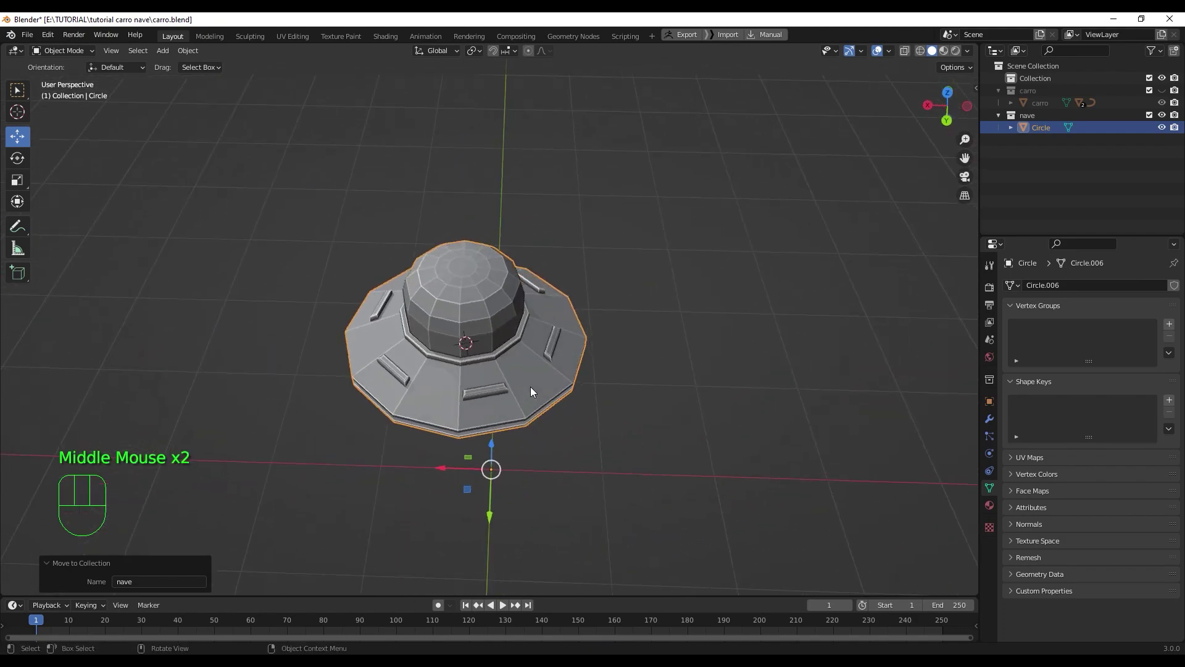
left_click_drag(522, 385, 488, 336)
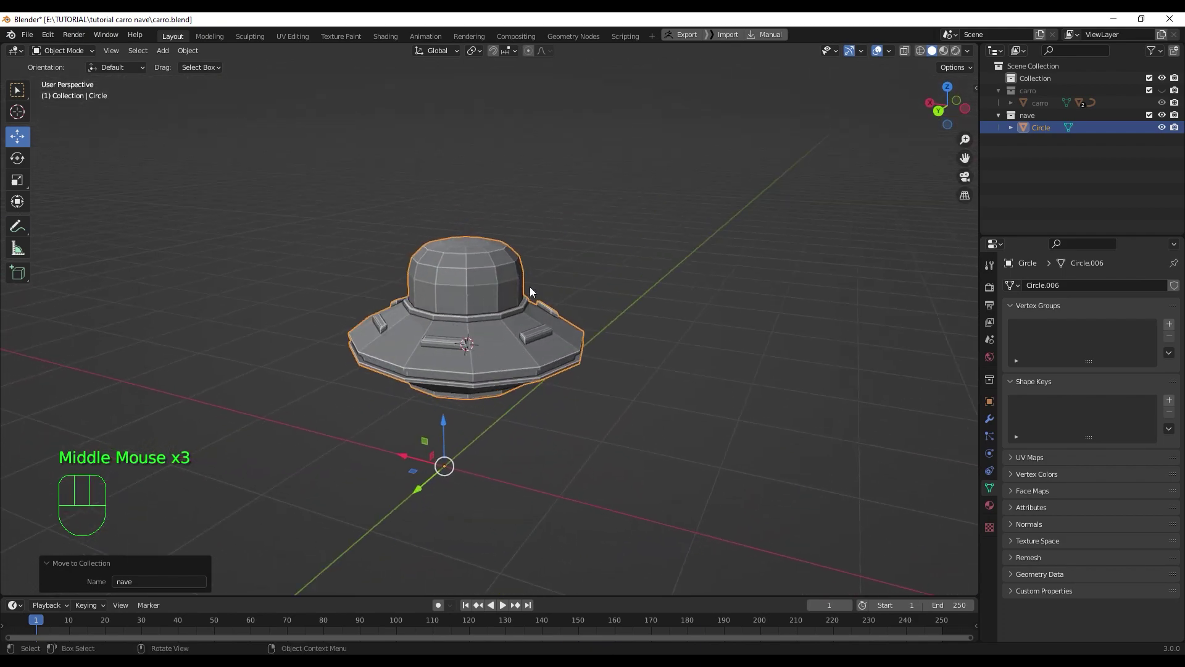
left_click_drag(188, 59, 391, 91)
left_click_drag(479, 311, 585, 331)
left_click_drag(519, 342, 454, 332)
scroll("down", 3)
key("alt+h")
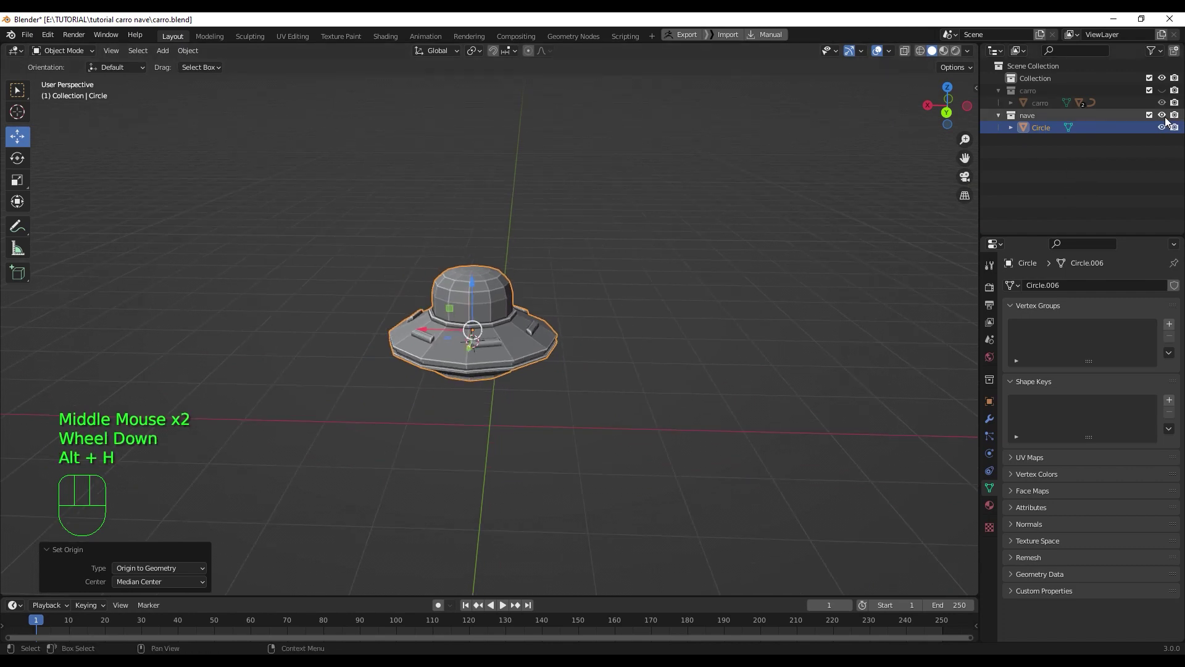
left_click(1166, 99)
scroll("down", 3)
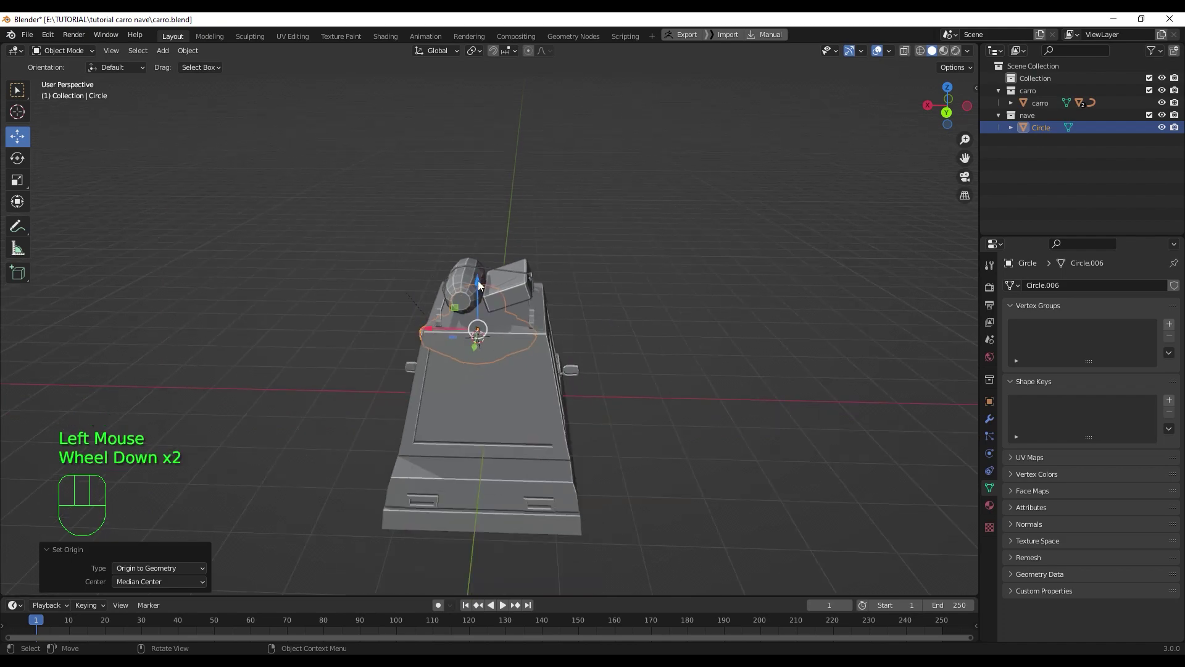
left_click_drag(478, 268, 472, 125)
left_click_drag(528, 247, 672, 258)
left_click_drag(552, 194, 734, 195)
scroll("down", 3)
left_click_drag(656, 271, 763, 290)
scroll("down", 3)
scroll("down", 3)
left_click_drag(644, 248, 655, 337)
scroll("down", 3)
left_click_drag(654, 375, 793, 371)
left_click_drag(638, 350, 744, 386)
- Enlarge the saucer and raise it to hover high above the car
key("s")
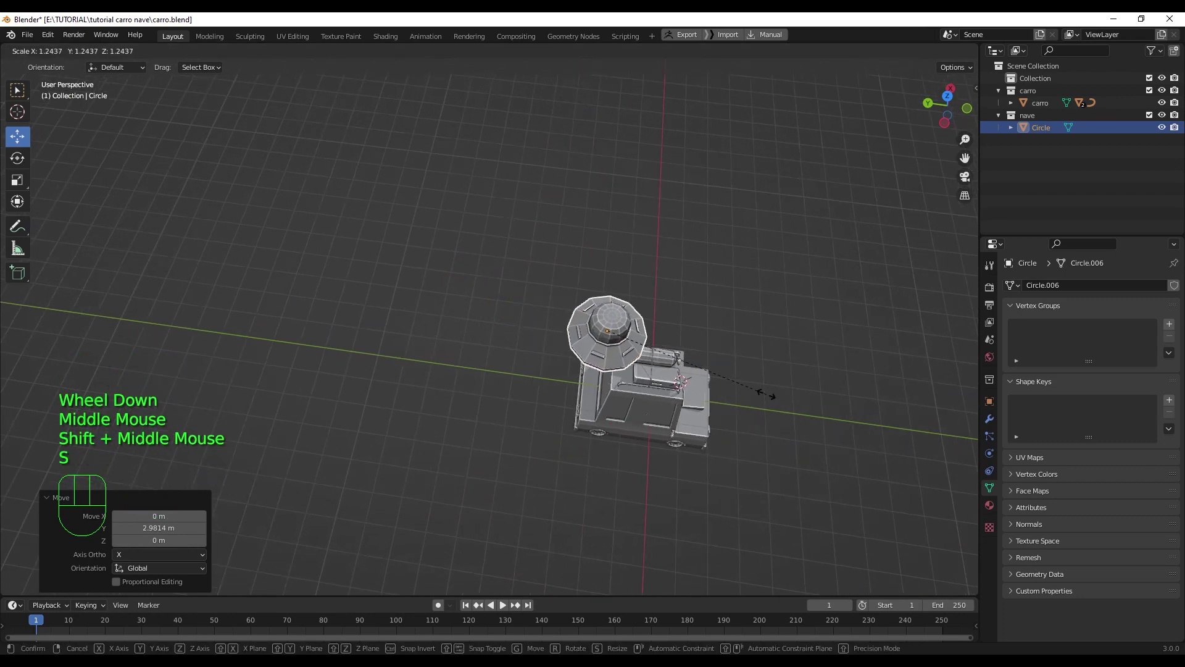
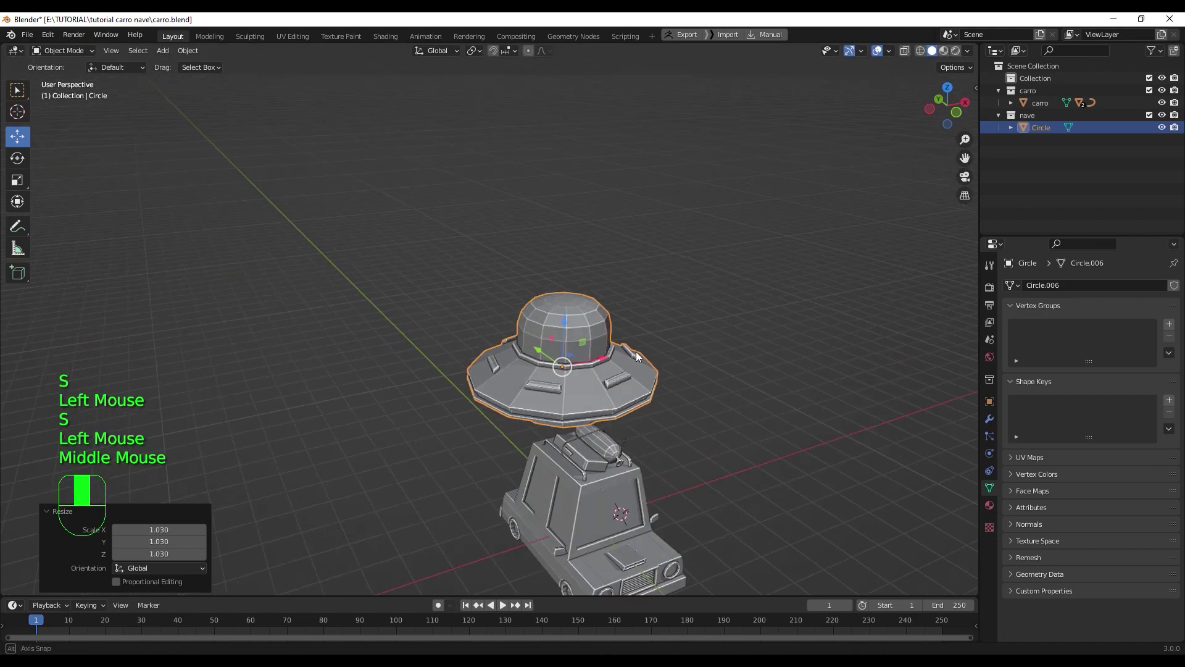
left_click(550, 338)
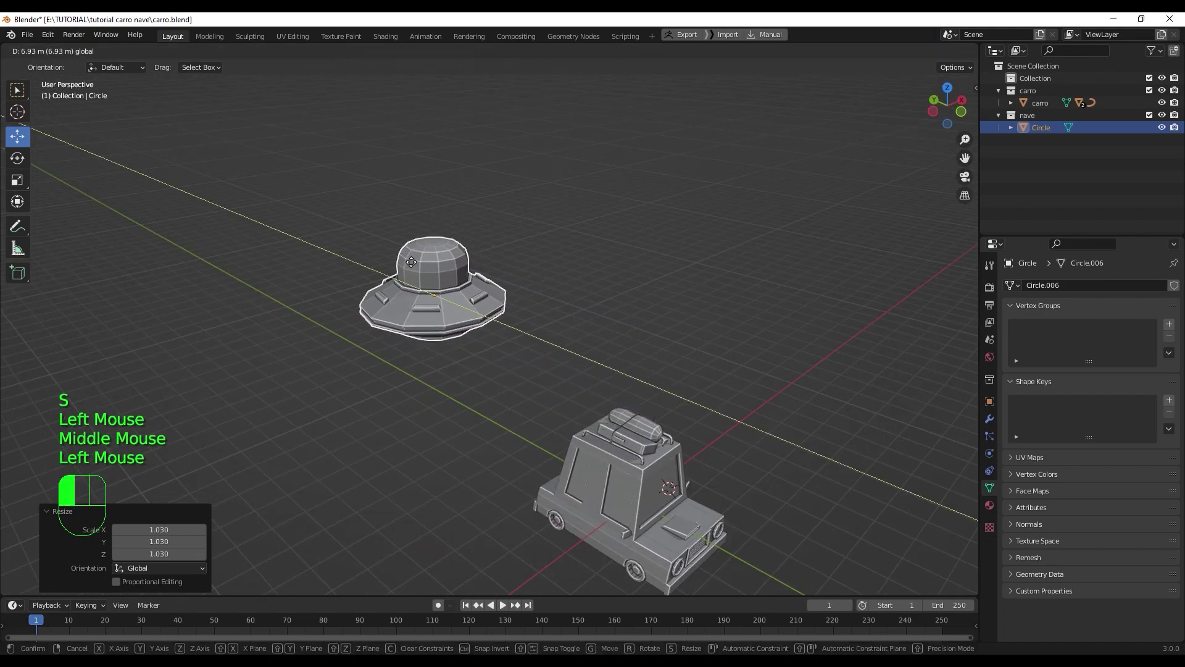
key("s")
left_click(553, 365)
left_click_drag(554, 368, 558, 334)
scroll("down", 3)
left_click_drag(562, 379, 544, 393)
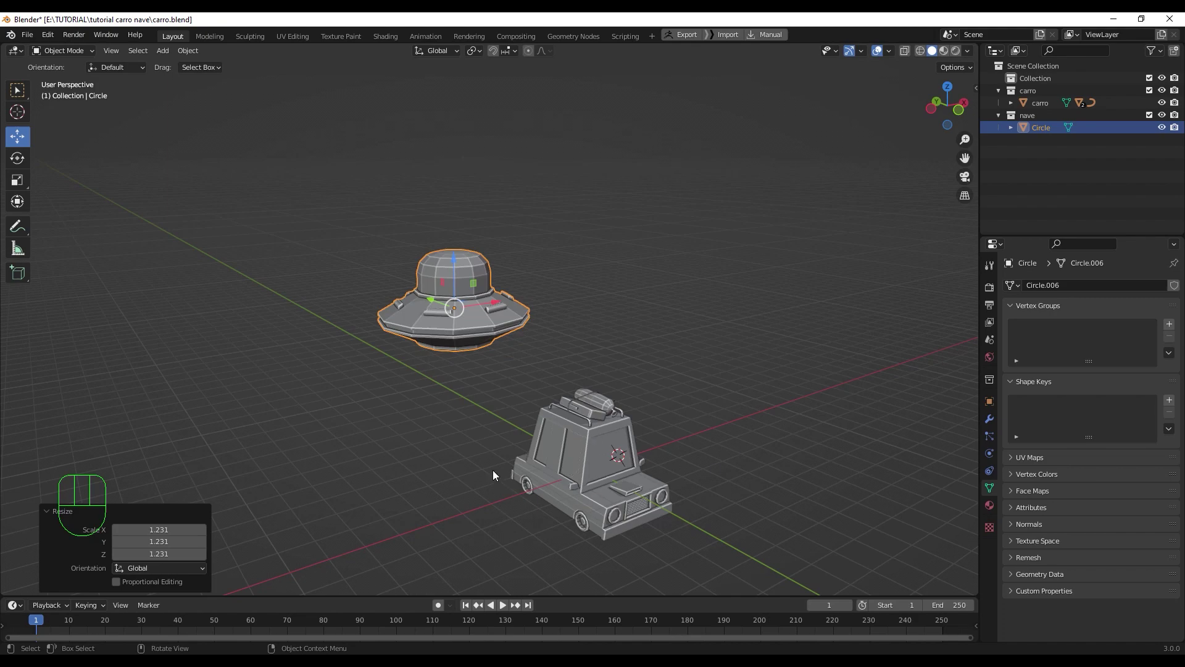
left_click_drag(778, 492, 687, 470)
scroll("down", 3)
left_click_drag(579, 500, 637, 542)
scroll("down", 3)
left_click_drag(642, 471, 668, 469)
scroll("up", 3)
scroll("up", 3)
- Add a mesh plane via Shift+A and view the scene from Right Orthographic
key("shift+a")
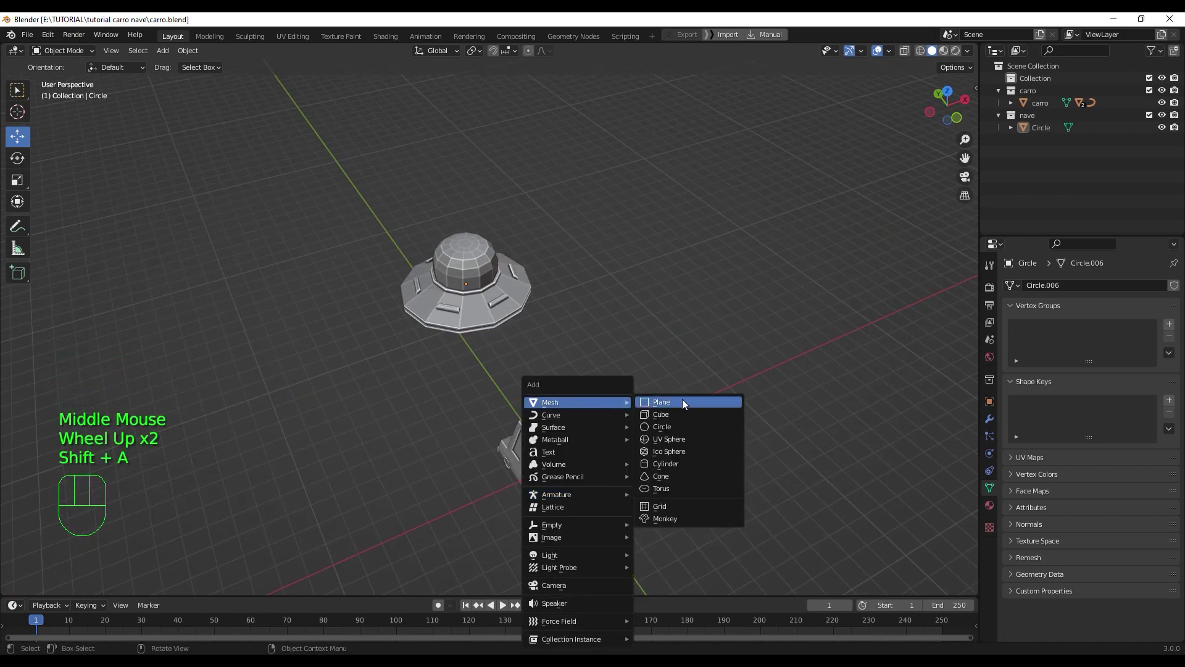
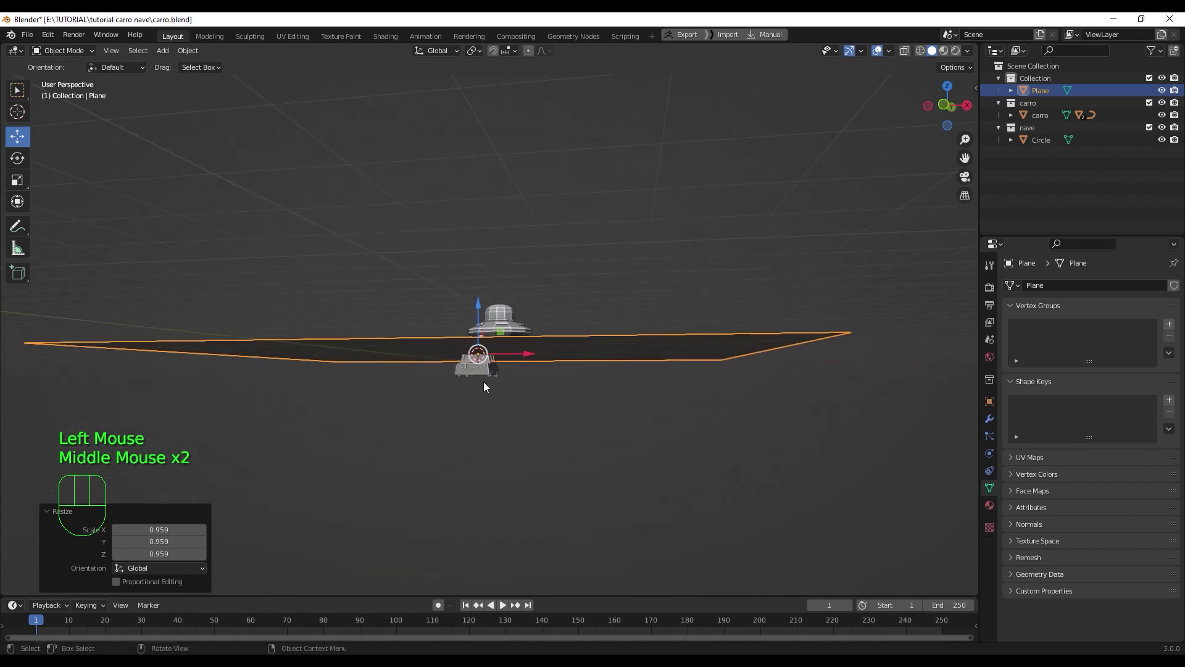
left_click(487, 375)
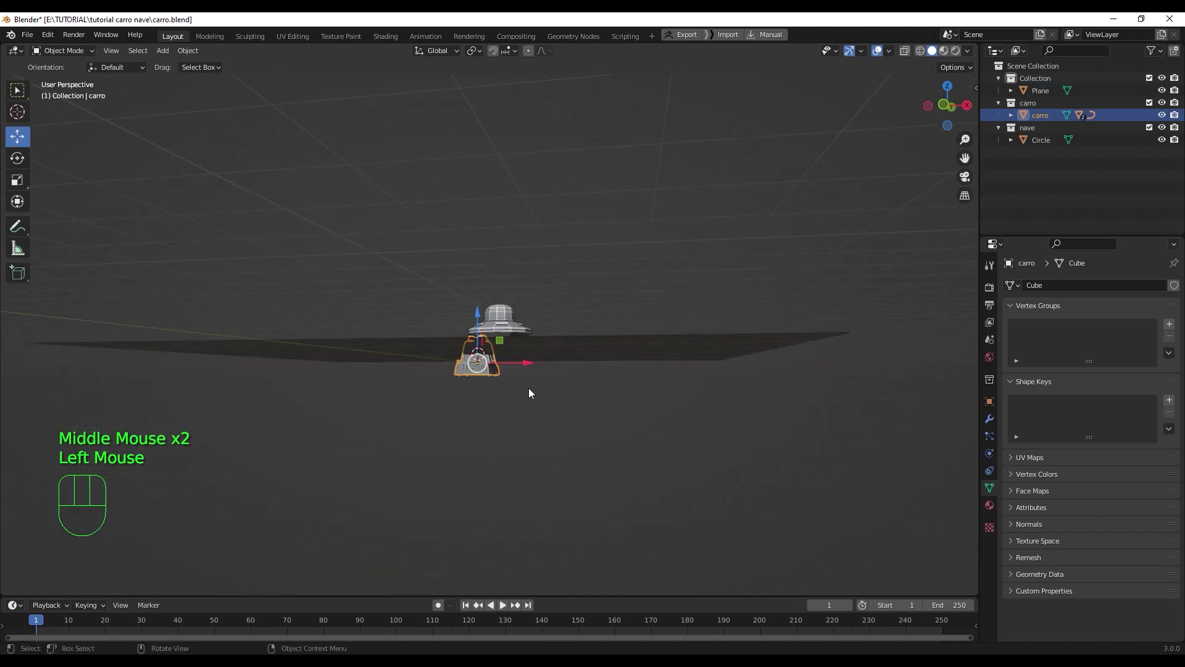
scroll("up", 3)
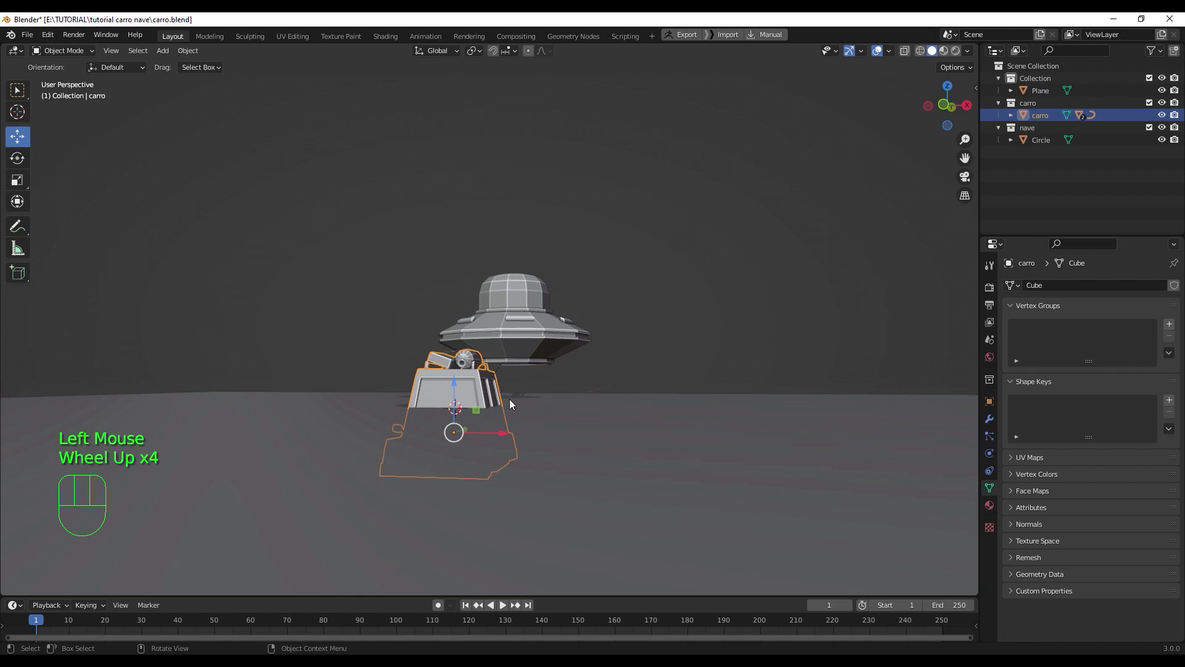
key("KP_3")
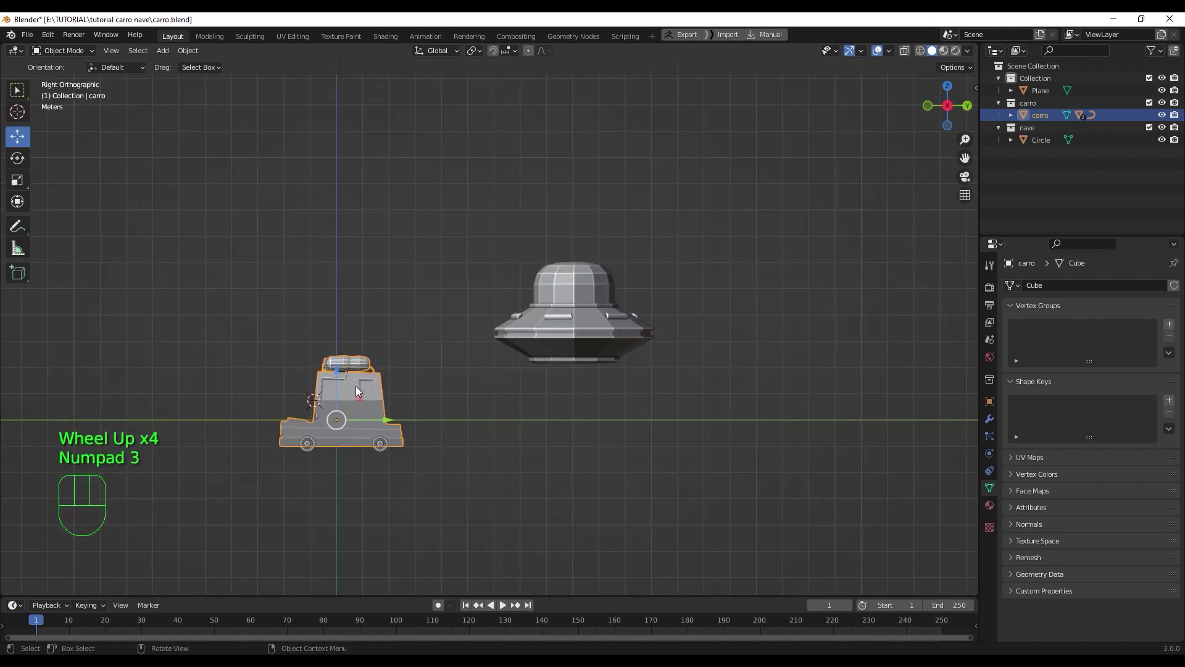
left_click_drag(340, 371, 336, 331)
scroll("down", 3)
left_click(582, 316)
- Scale the plane up into a large ground and lower it to the car's wheel level
left_click_drag(542, 265, 539, 212)
left_click_drag(506, 367, 595, 417)
left_click_drag(559, 431, 529, 360)
left_click(614, 408)
key("KP_3")
left_click(393, 324)
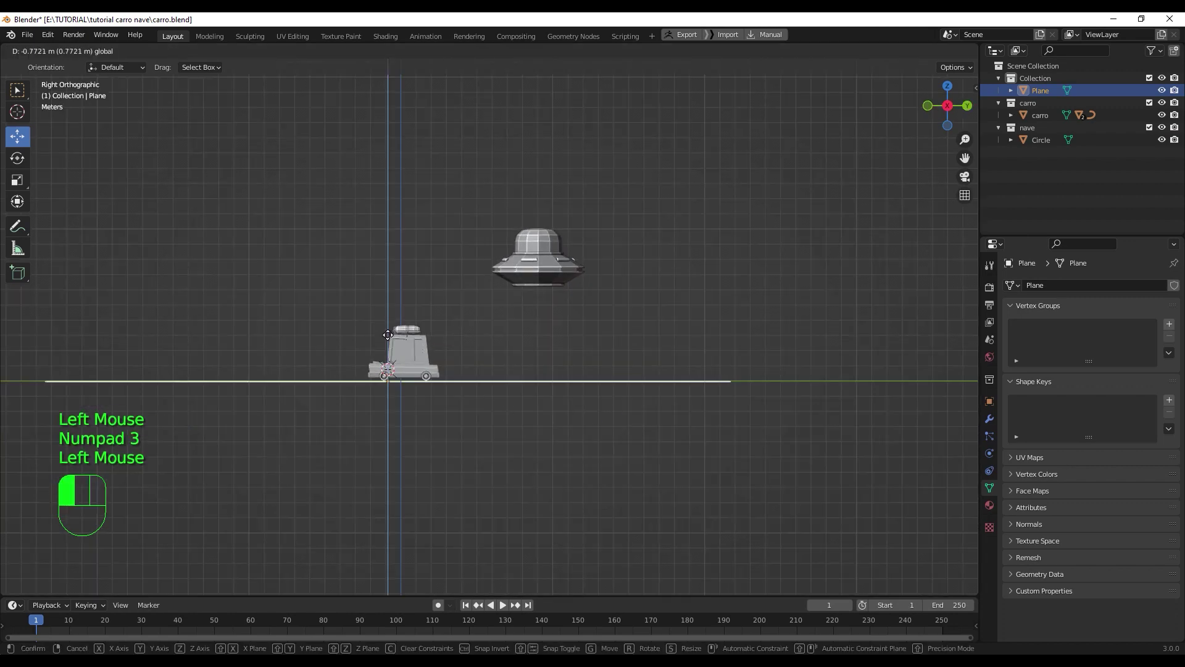
key("ctrl+a")
- Apply transforms (Ctrl+A) on the car as well
scroll("up", 3)
left_click(372, 355)
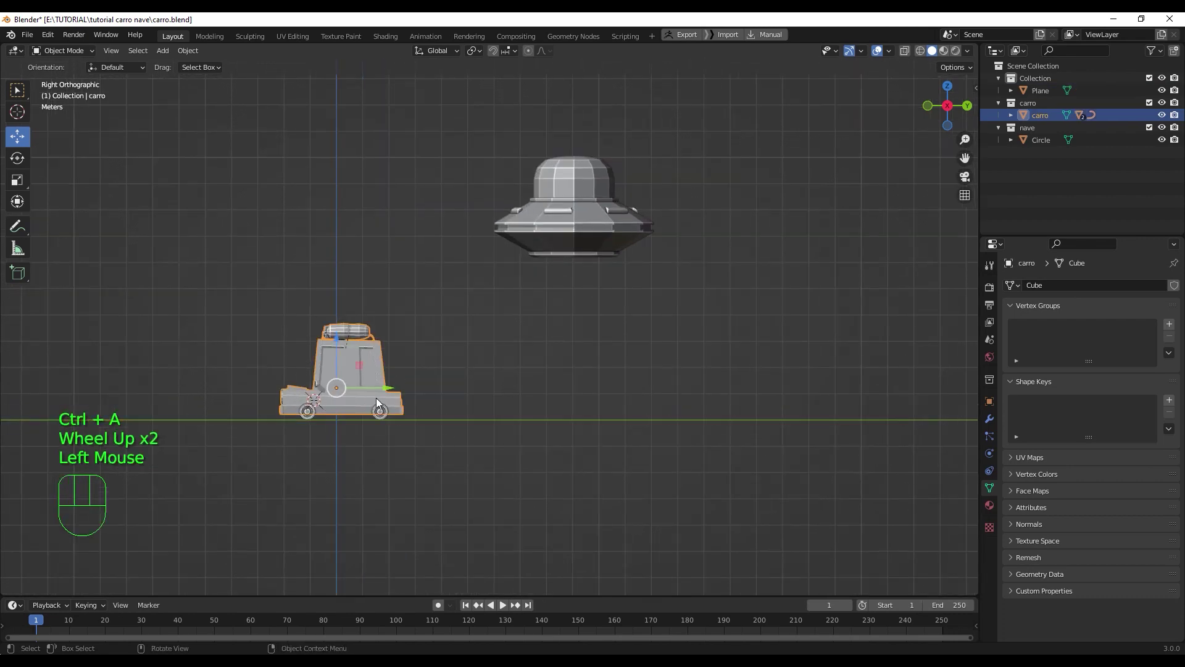
key("ctrl+a")
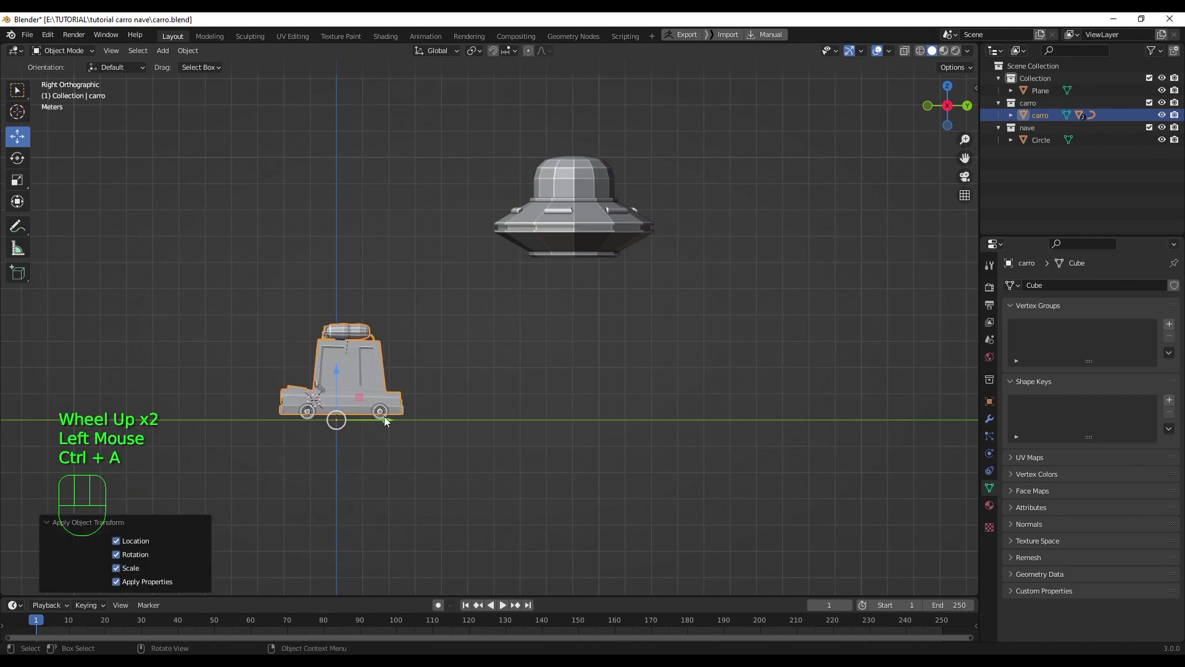
left_click(397, 445)
left_click(364, 387)
- Orbit above the scene to check the shadows and select the ground plane
scroll("down", 3)
left_click_drag(383, 455, 560, 474)
scroll("up", 3)
scroll("down", 3)
left_click_drag(576, 459, 538, 359)
scroll("up", 3)
left_click_drag(586, 347, 544, 420)
scroll("down", 3)
left_click_drag(545, 421, 541, 448)
left_click_drag(542, 440, 545, 421)
scroll("down", 3)
middle_click(547, 439)
middle_click(548, 445)
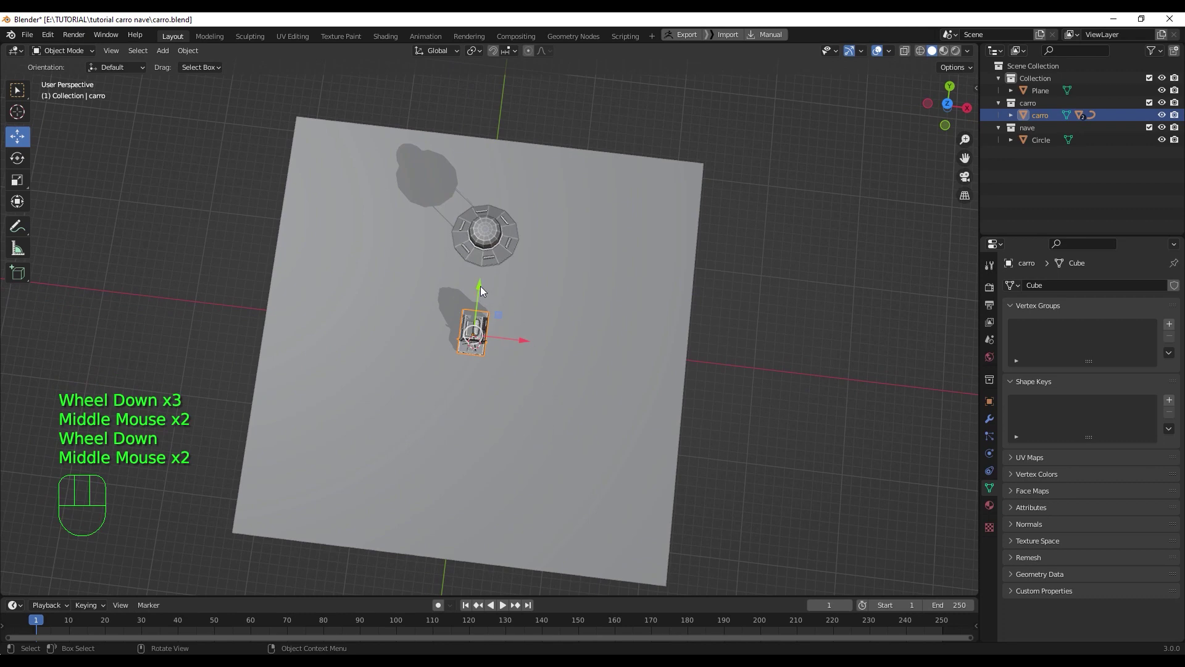
middle_click(556, 376)
scroll("down", 3)
middle_click(566, 378)
left_click(563, 410)
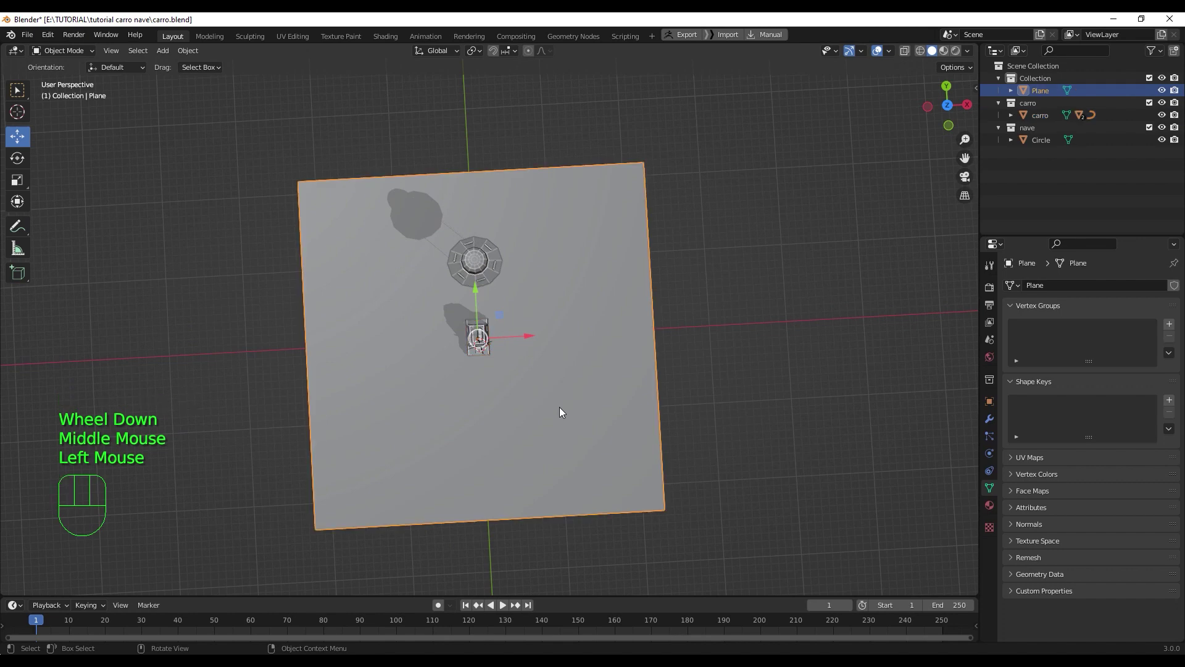
- Enter Edit Mode and stretch the ground plane along its Y length
key("Tab")
left_click_drag(548, 408, 549, 409)
key("s")
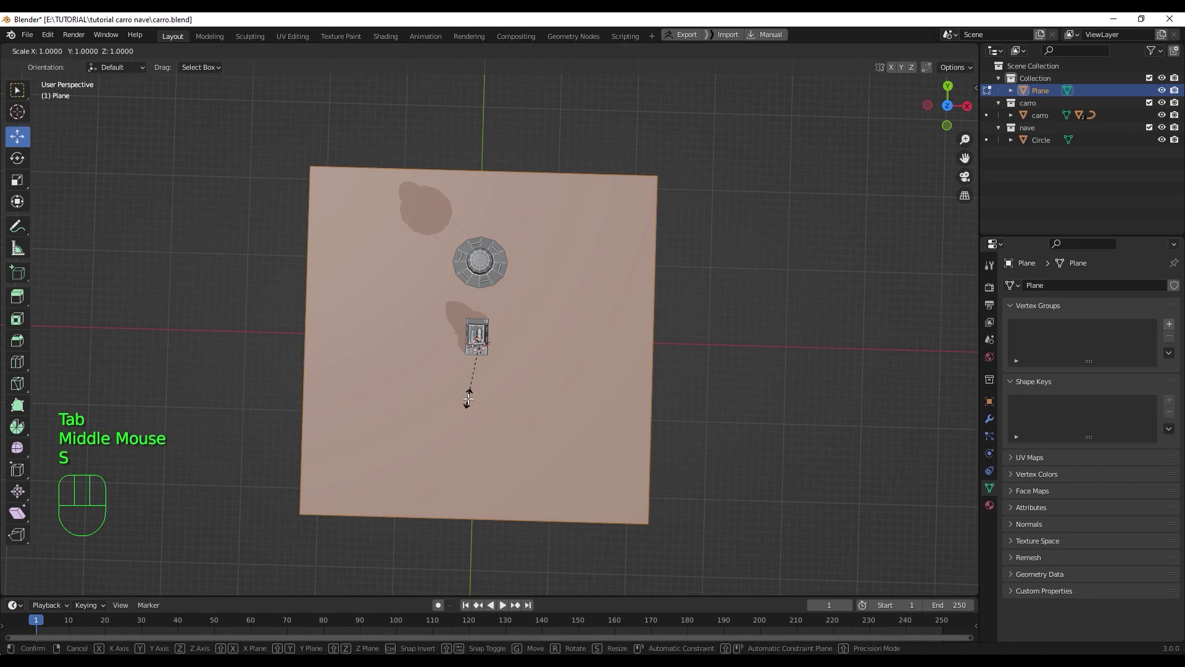
key("y")
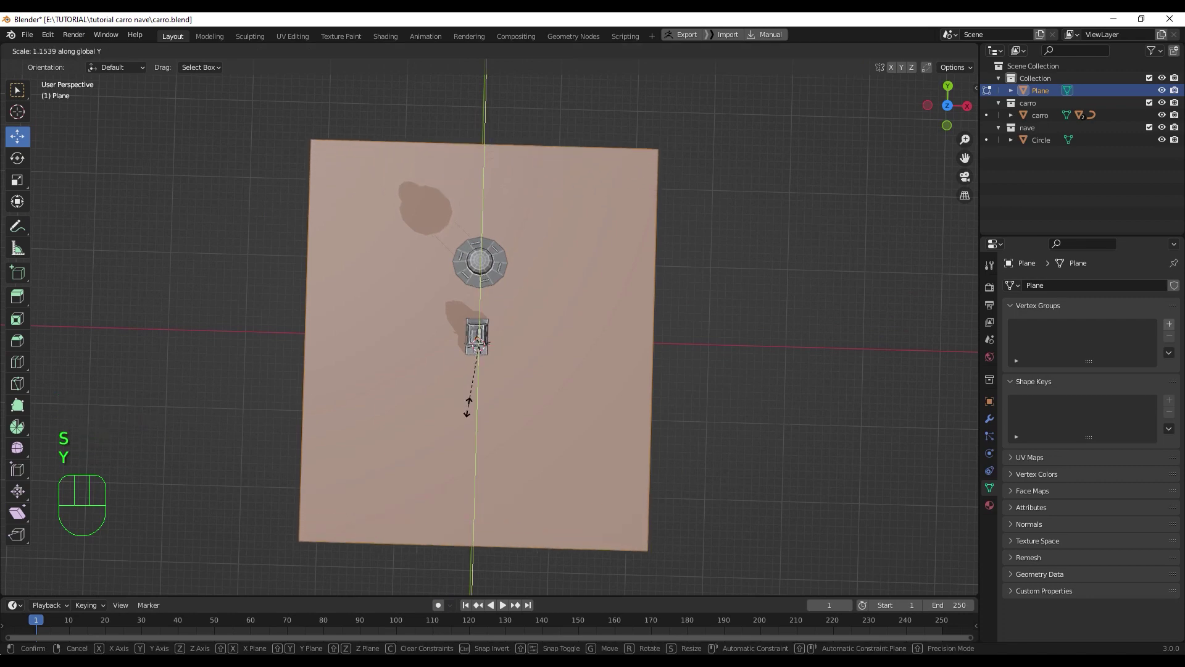
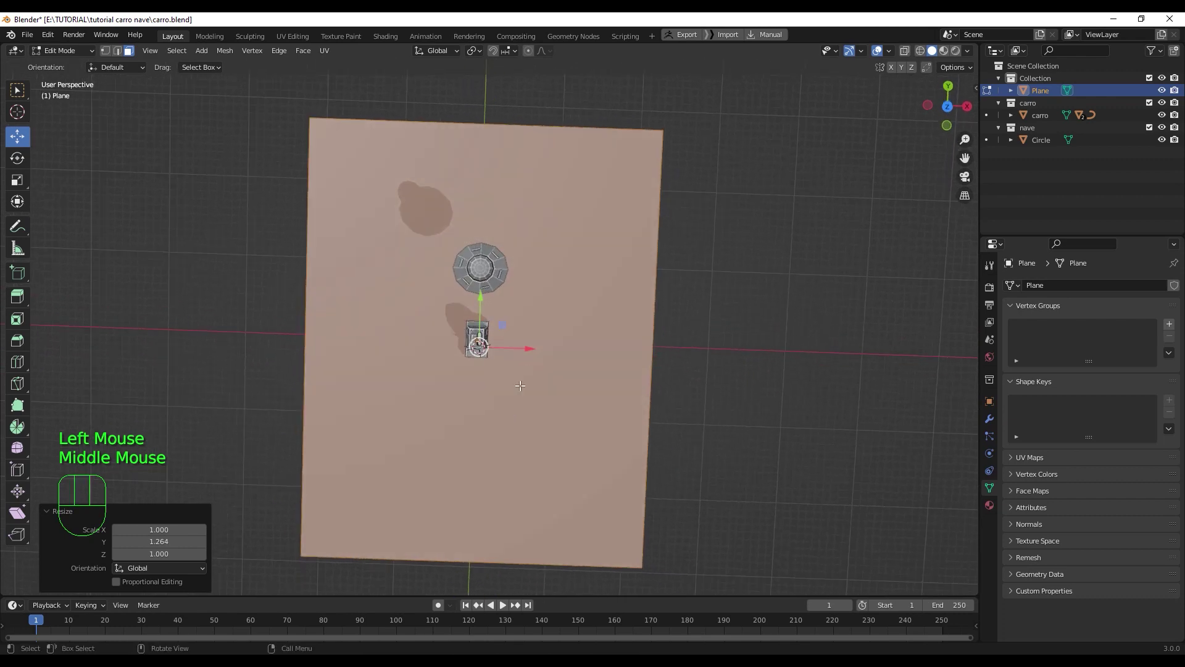
- Hide the carro collection in the Outliner so only the plane remains visible
left_click(1165, 106)
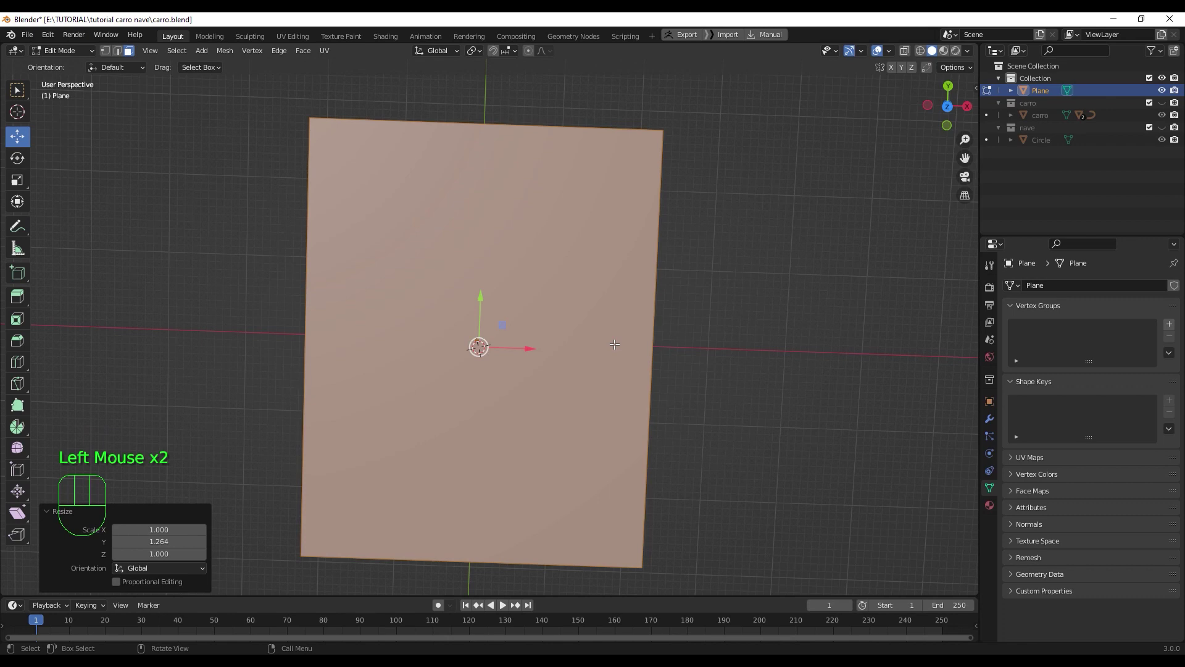
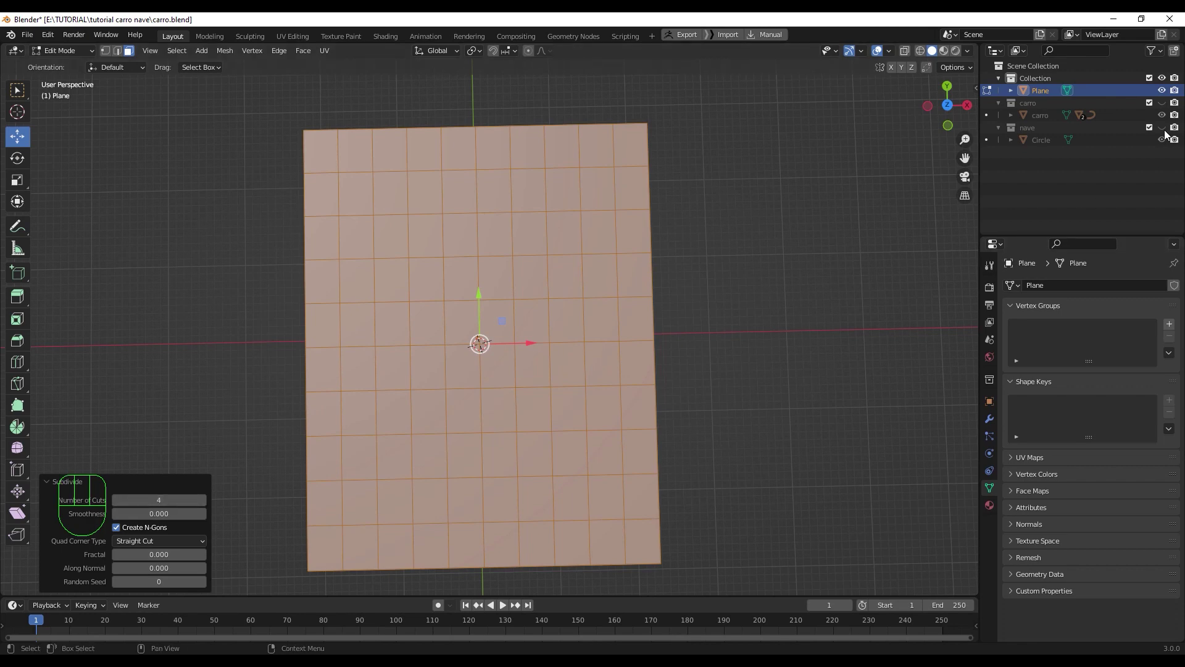
left_click(1168, 115)
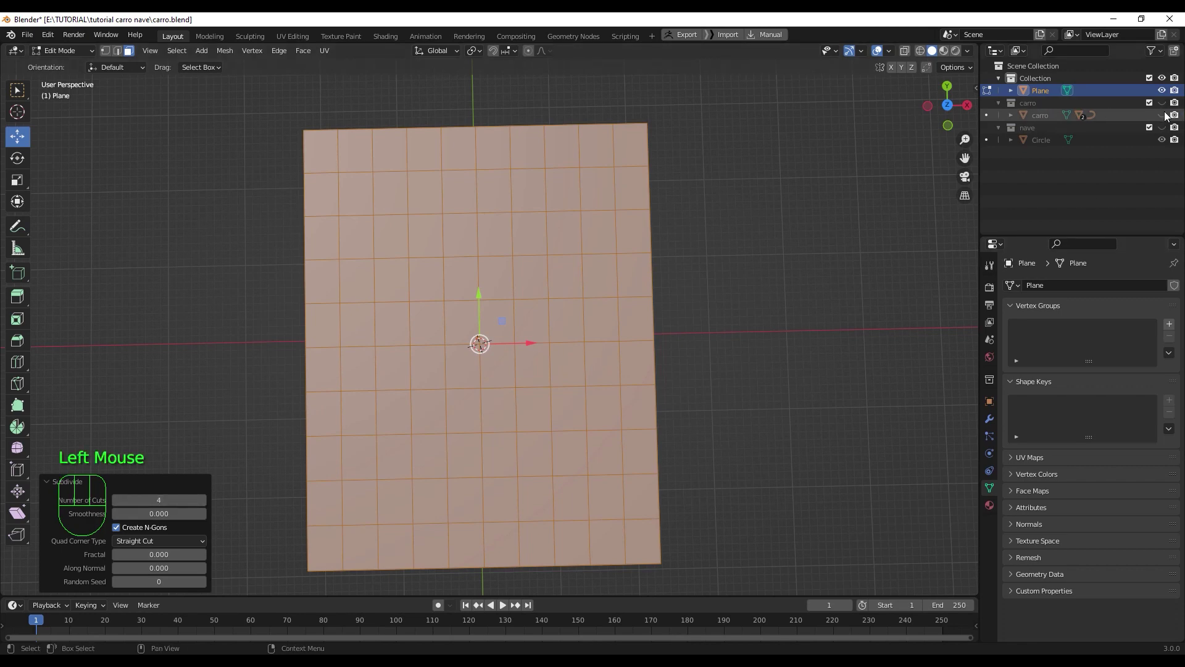
left_click(1168, 115)
left_click(1168, 107)
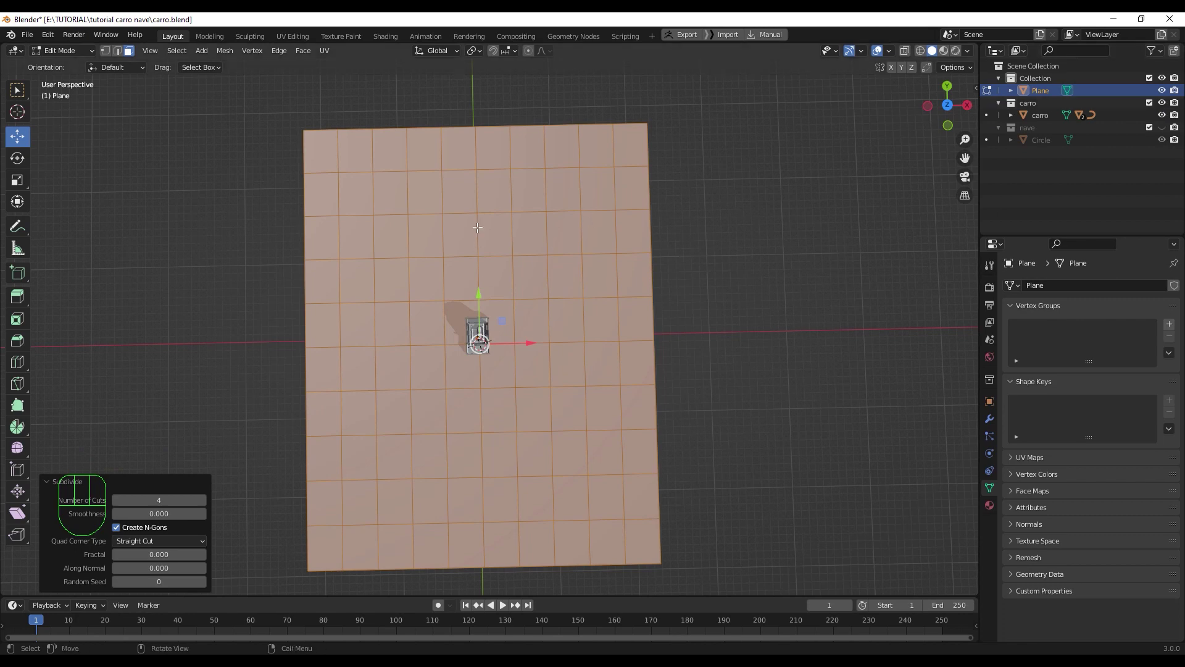
scroll("up", 3)
scroll("down", 3)
scroll("up", 3)
scroll("down", 3)
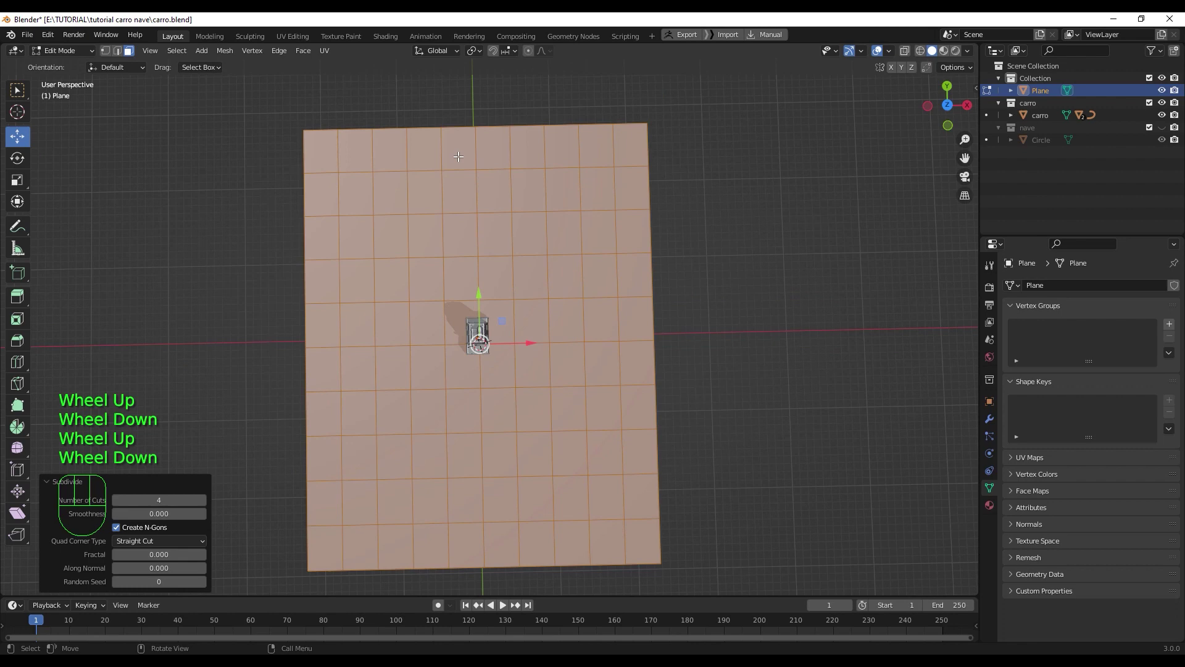
left_click(1167, 106)
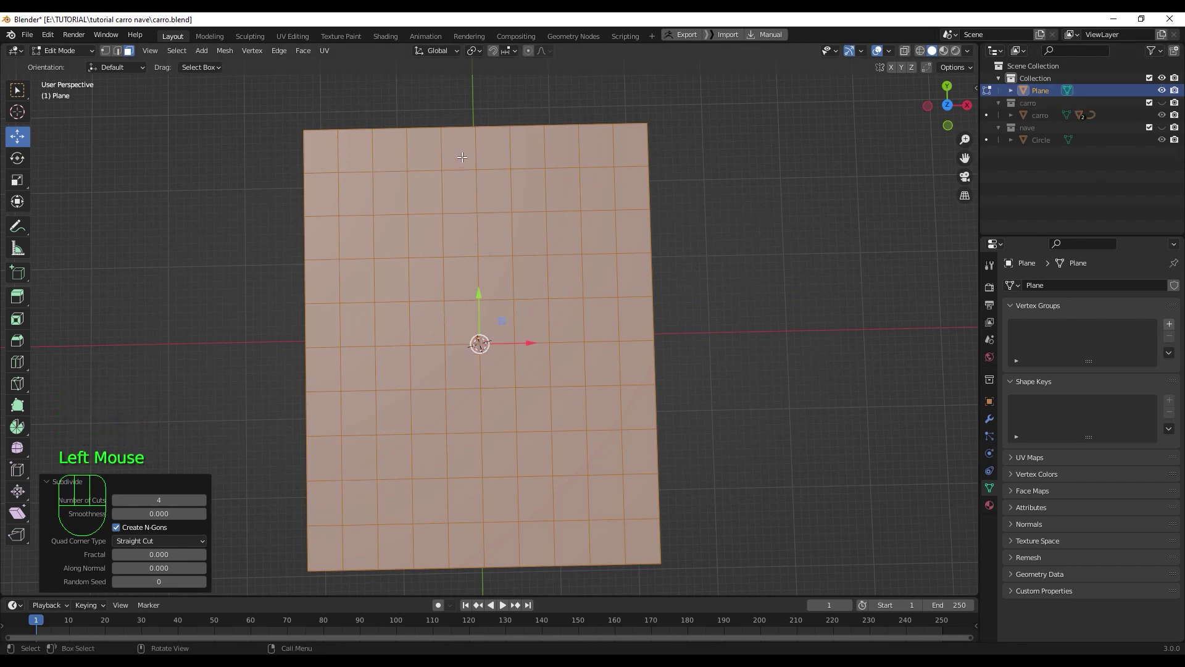
- Select two adjacent lengthwise face loops and extrude them slightly upward as a road
left_click(461, 154)
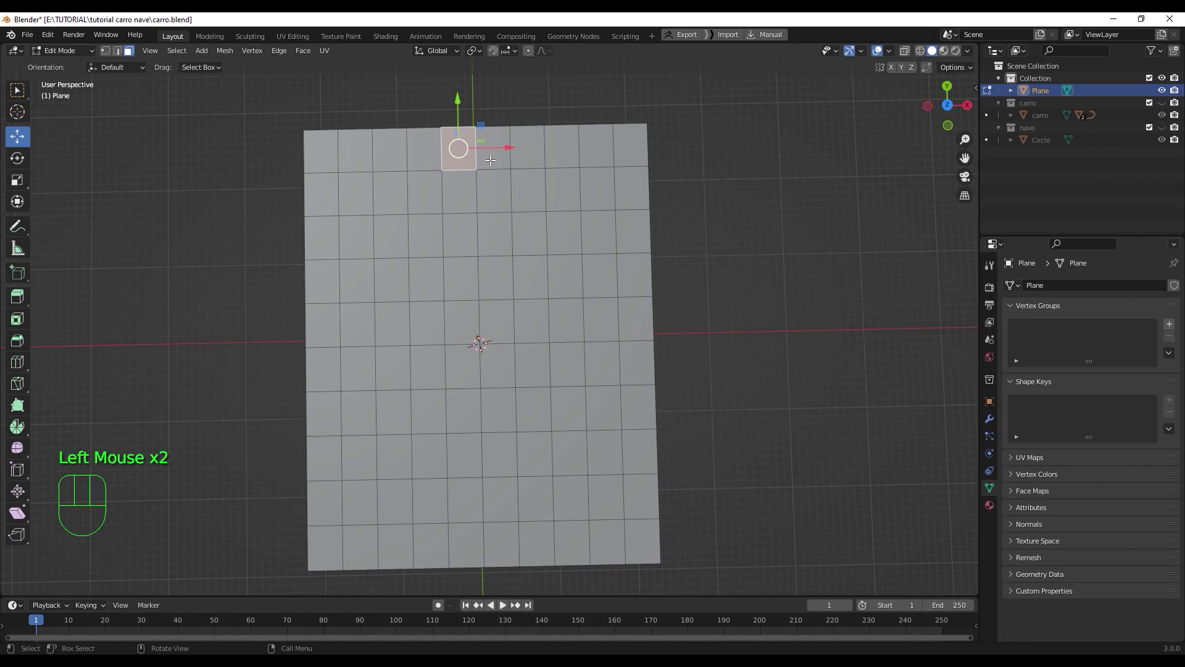
left_click(459, 197)
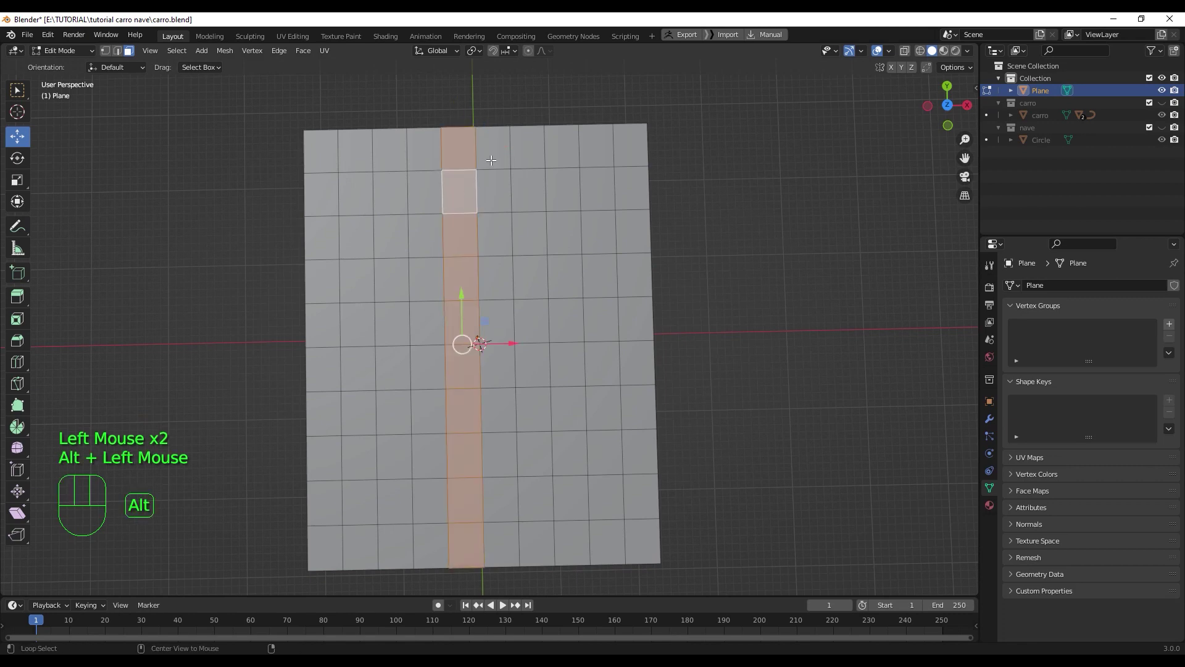
left_click(491, 155)
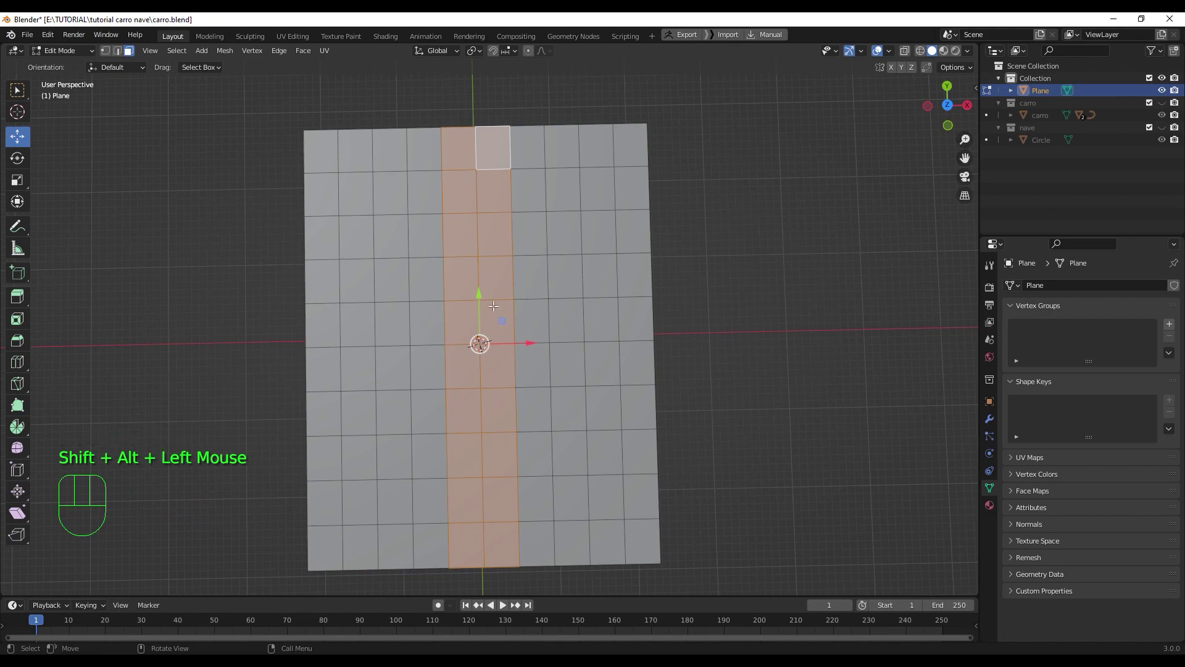
left_click_drag(497, 297, 573, 243)
key("shift+d")
left_click_drag(580, 224, 502, 311)
scroll("up", 3)
middle_click(508, 322)
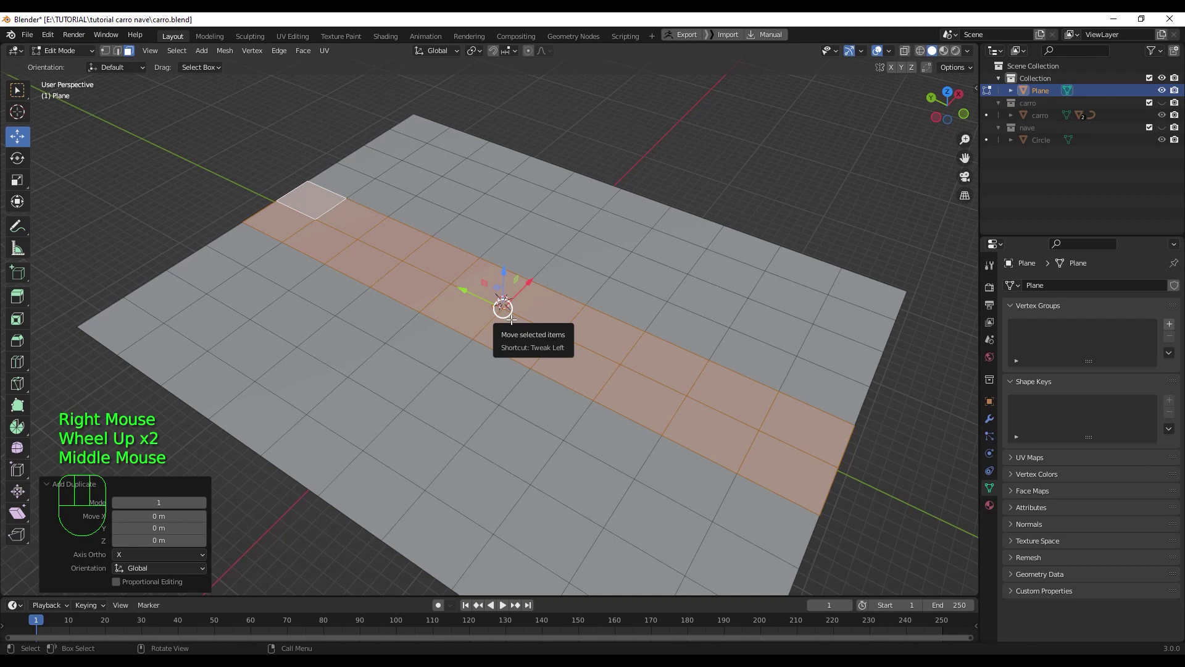
key("e")
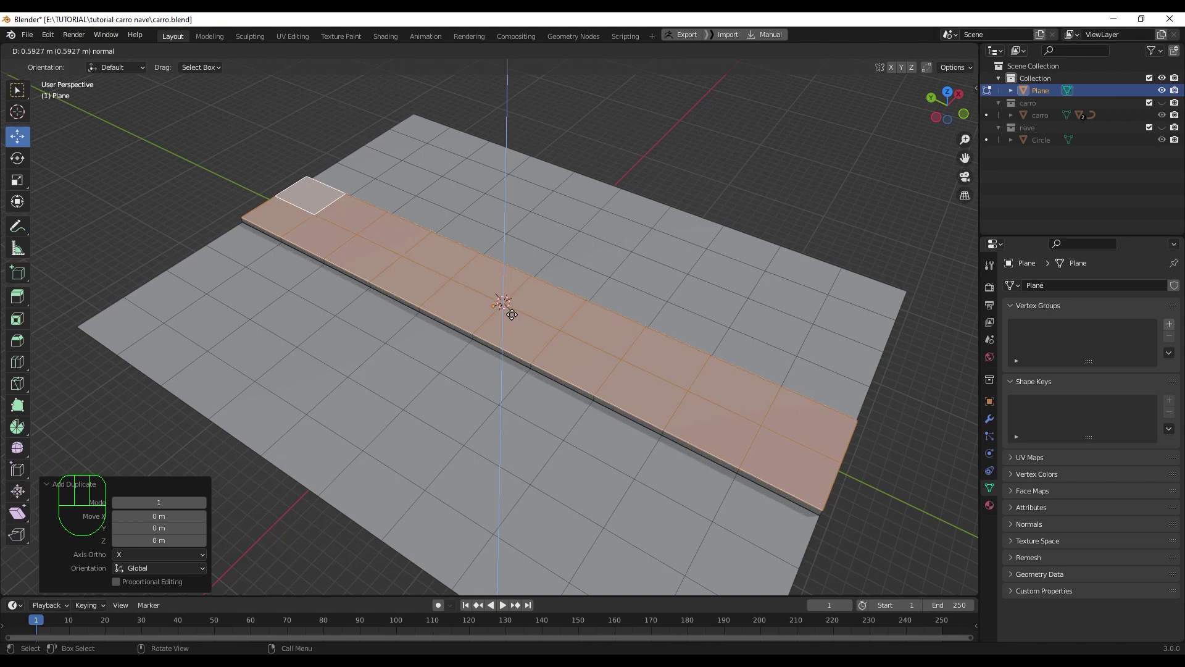
left_click(515, 314)
- Select all the ground faces around the road and hide them with H
left_click_drag(542, 347, 482, 413)
scroll("down", 3)
left_click_drag(492, 363, 487, 363)
key("KP_7")
scroll("up", 3)
scroll("down", 3)
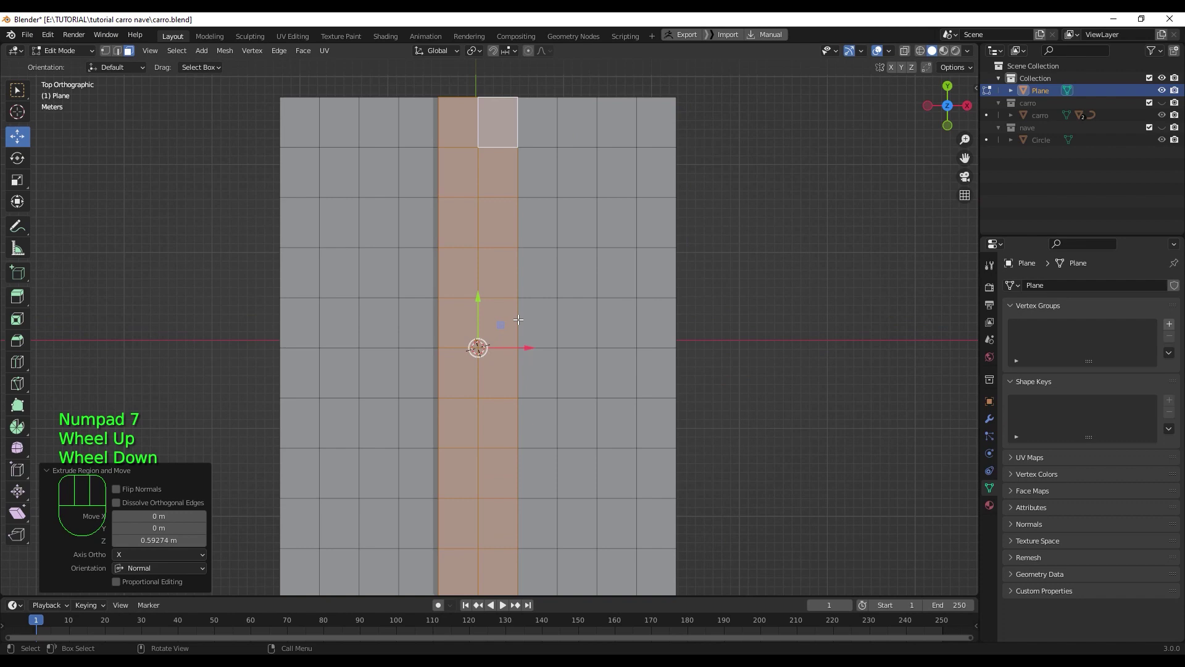
key("l")
left_click_drag(525, 325, 533, 304)
left_click(495, 320)
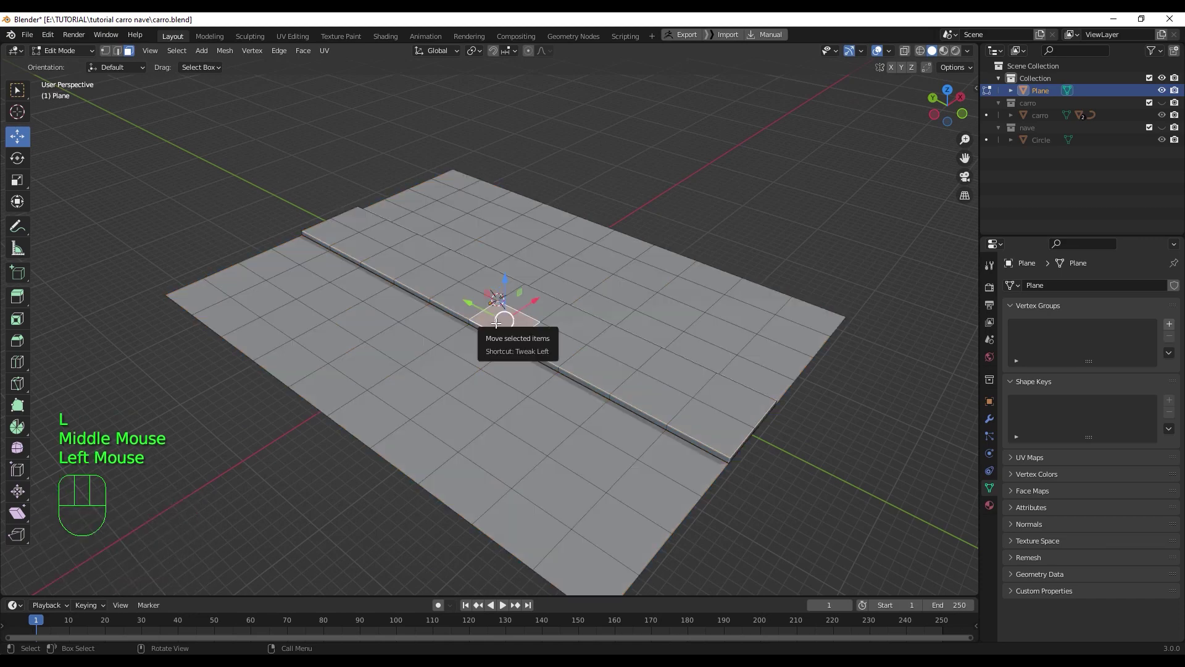
key("l")
left_click_drag(496, 373, 466, 391)
key("ctrl+i")
key("h")
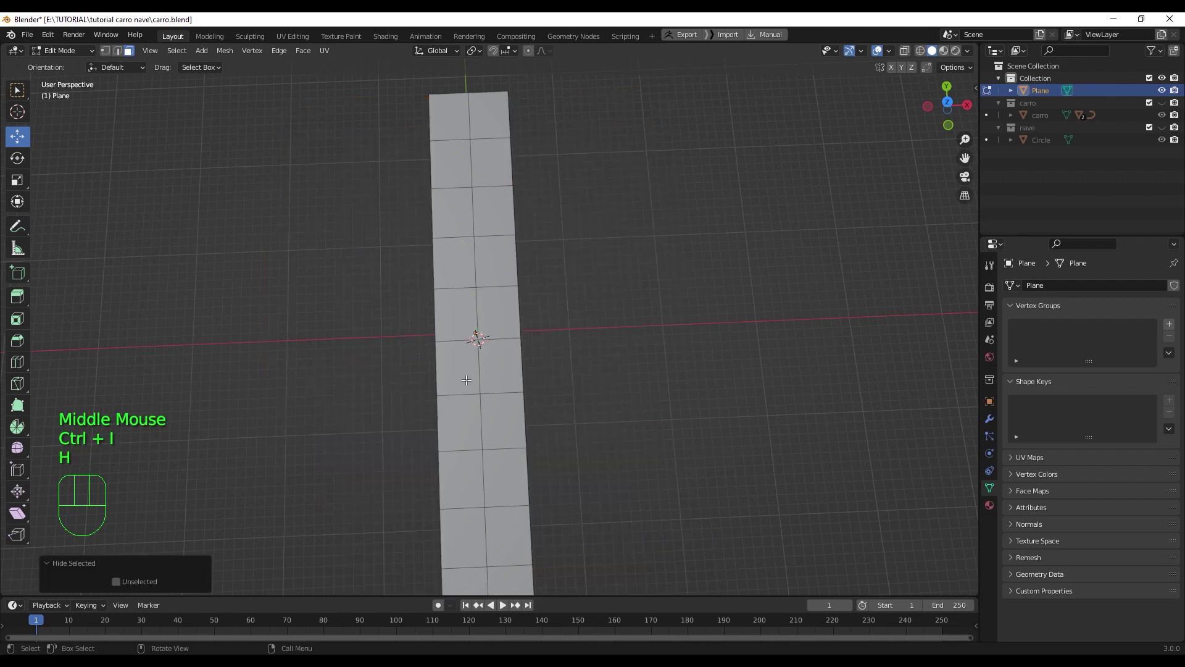
- View the road from above, switch to vertex select and enable Proportional Editing
left_click_drag(474, 336, 486, 315)
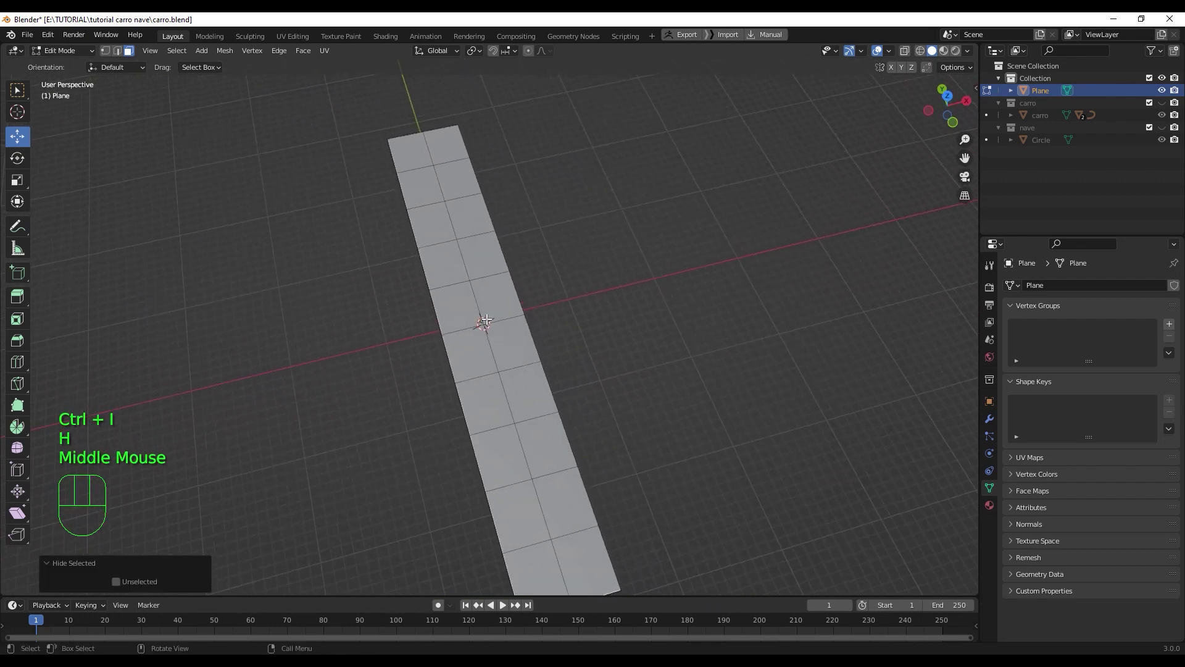
scroll("up", 3)
key("KP_7")
scroll("down", 3)
left_click_drag(471, 292, 467, 283)
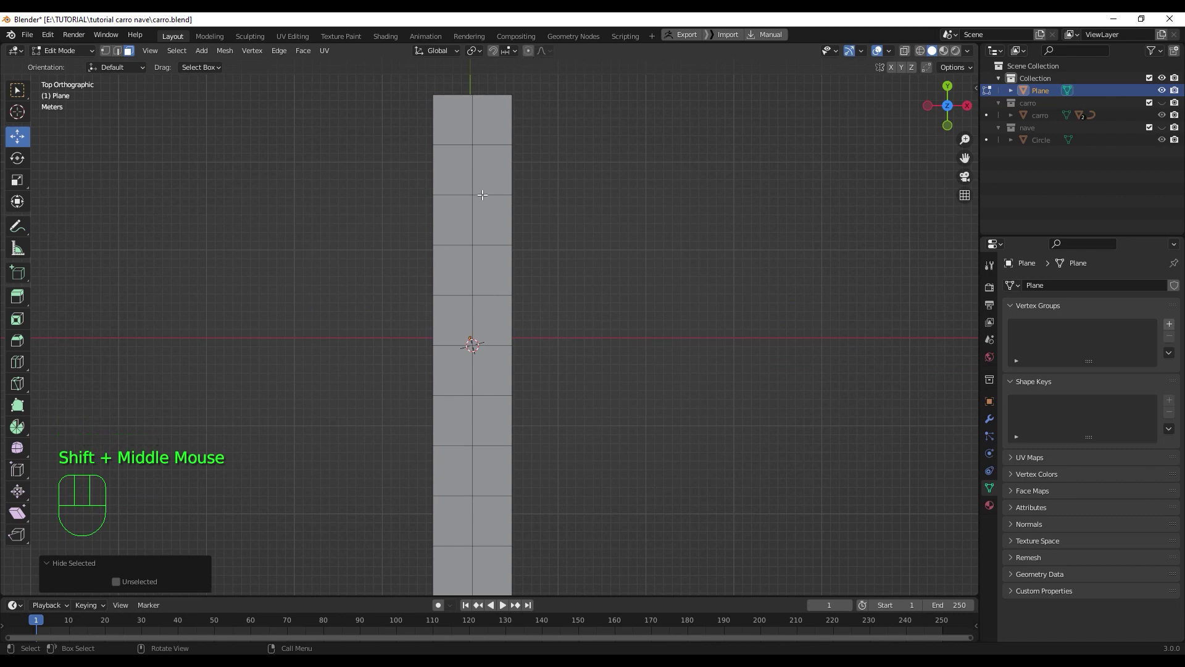
key("1")
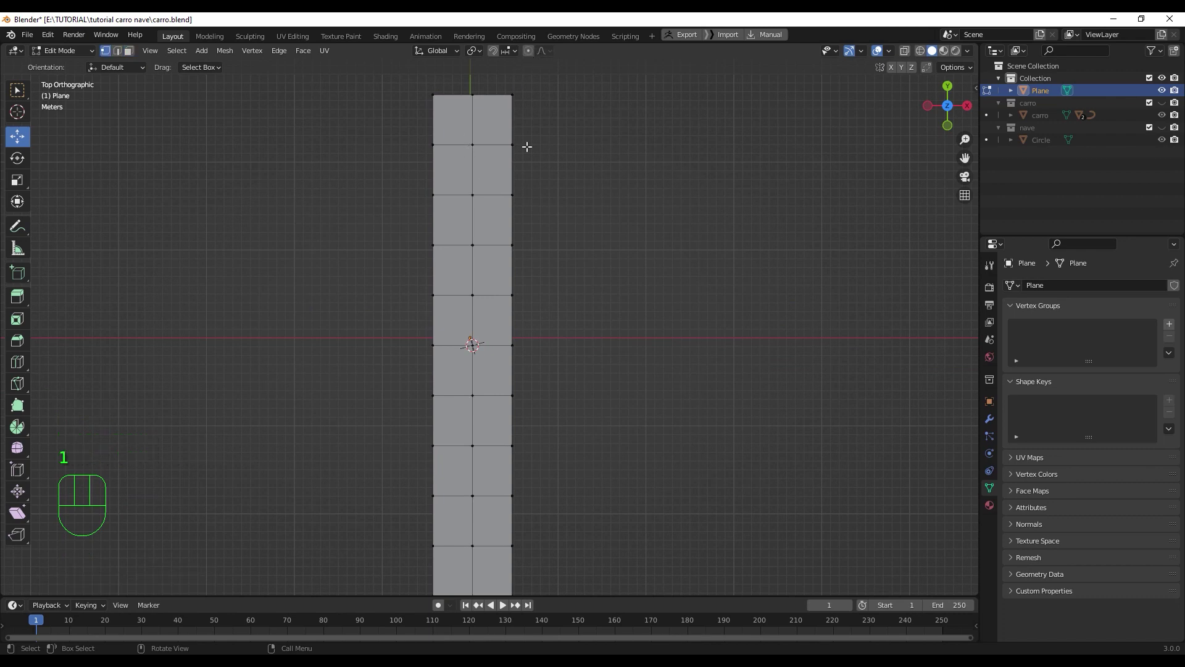
left_click(532, 57)
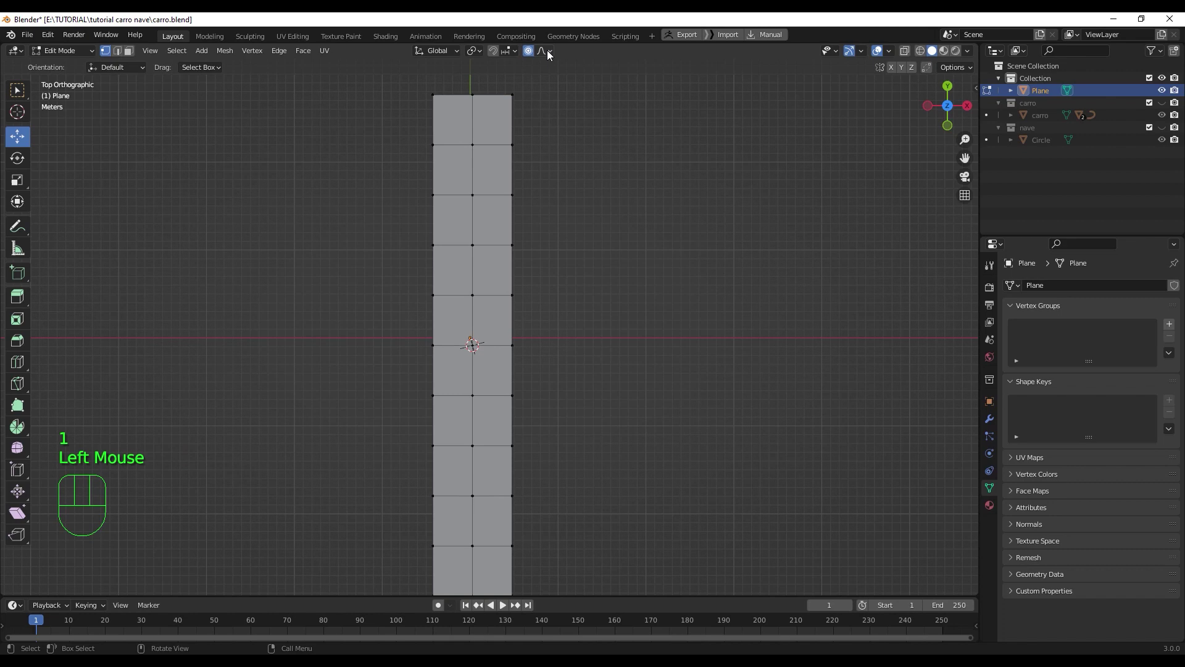
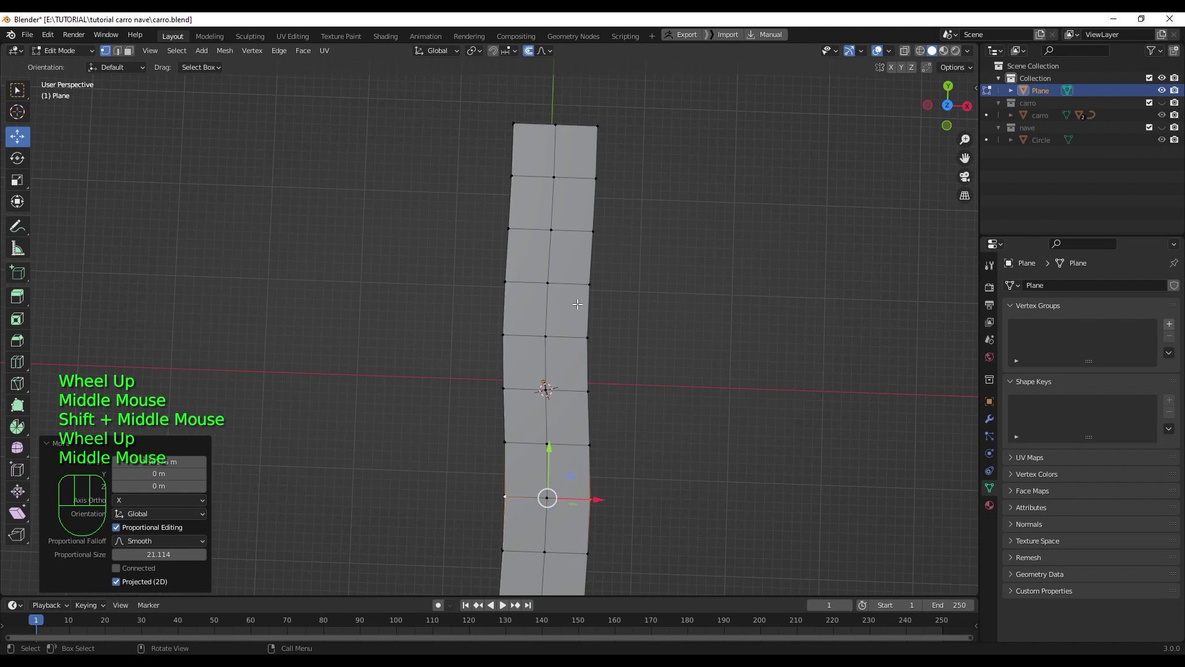
- In edge mode, add a loop cut down the road's centre and reselect the whole strip
key("2")
middle_click(567, 326)
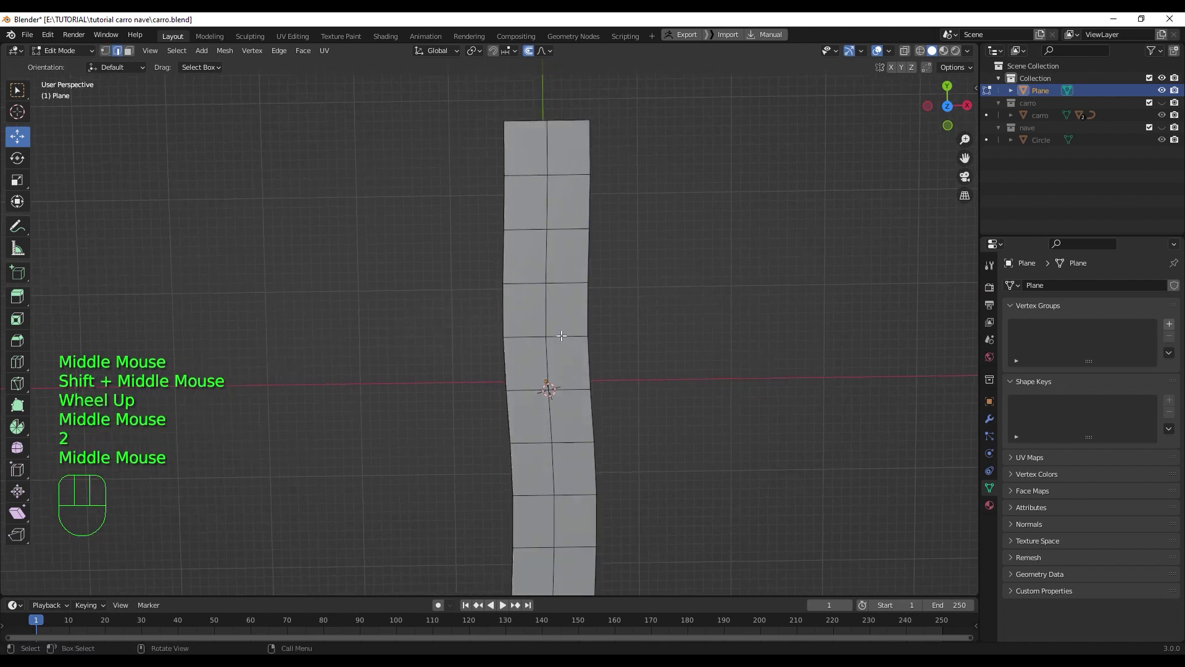
middle_click(557, 215)
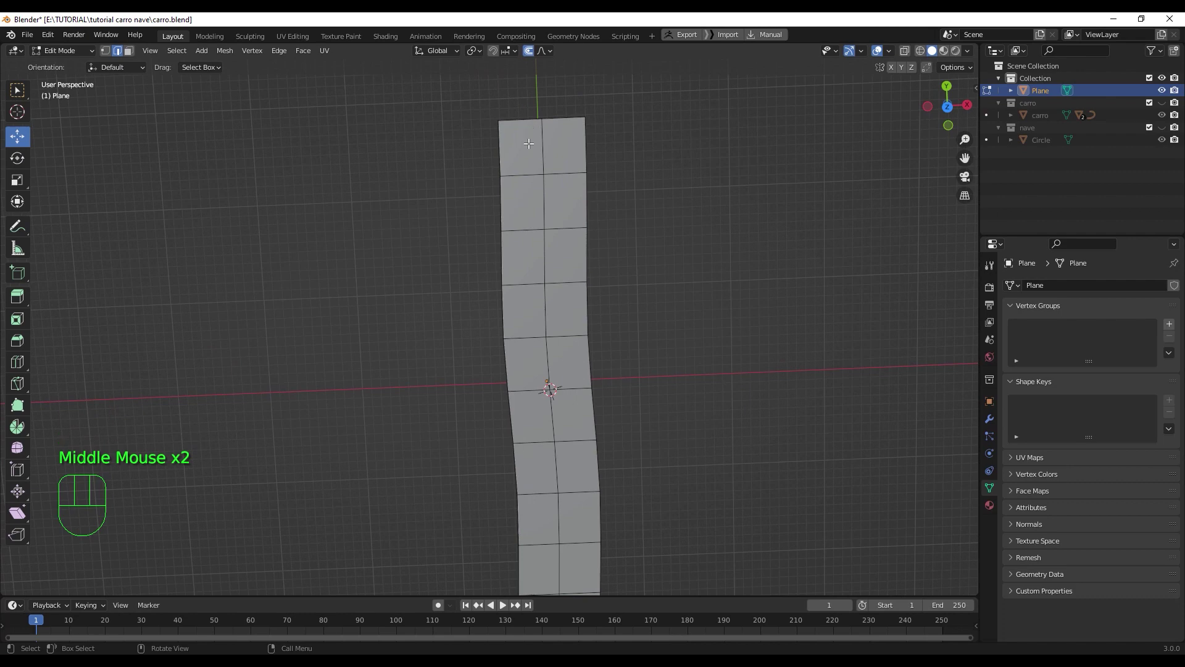
key("ctrl+r")
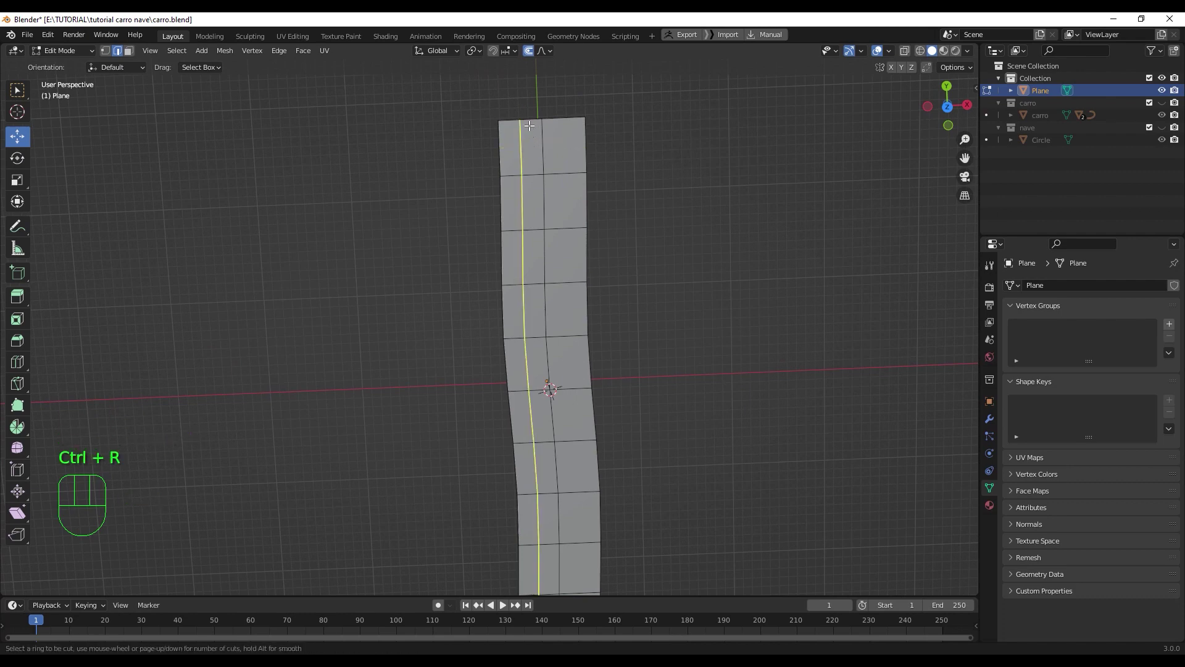
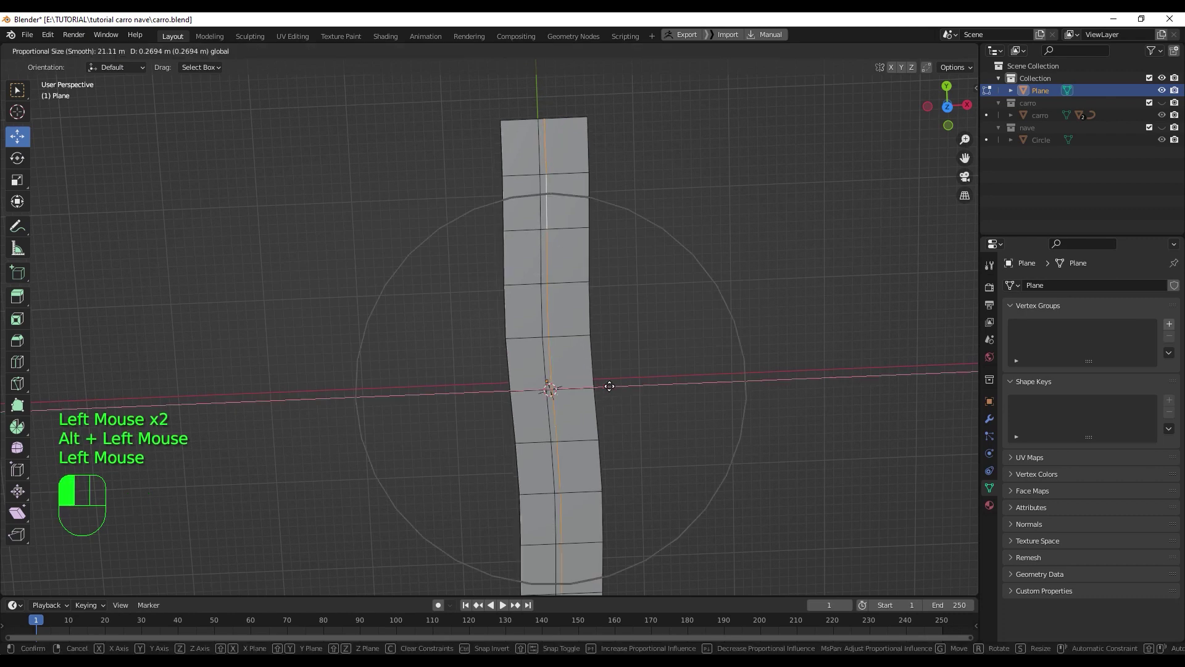
key("ctrl+z")
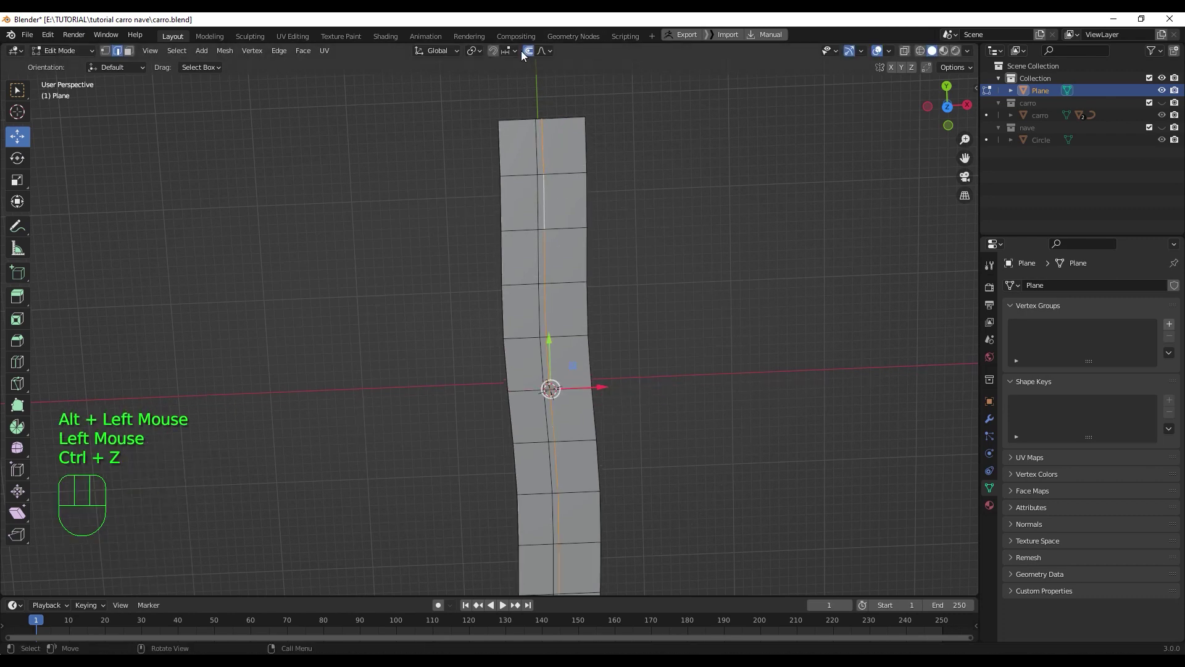
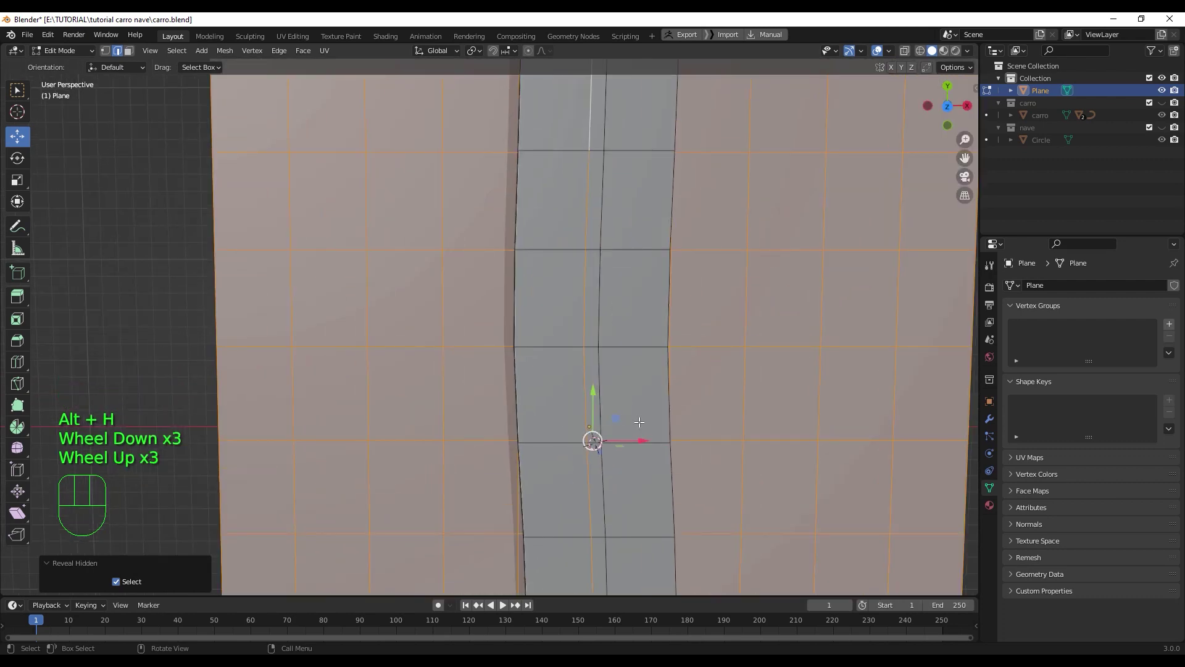
key("ctrl+z")
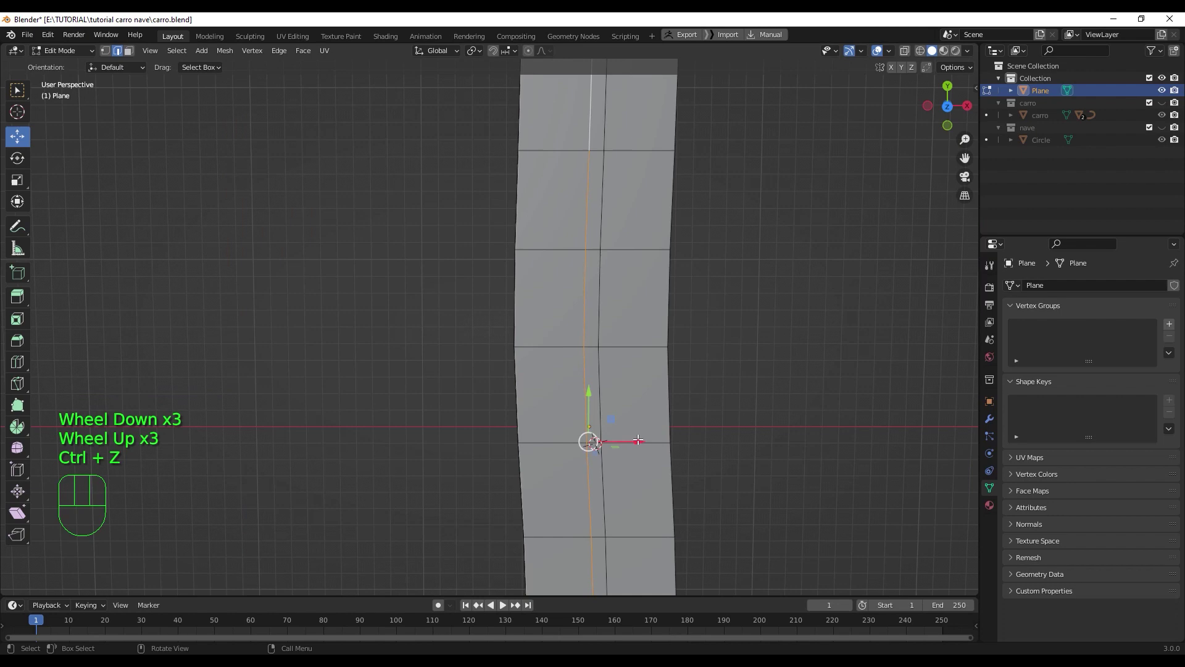
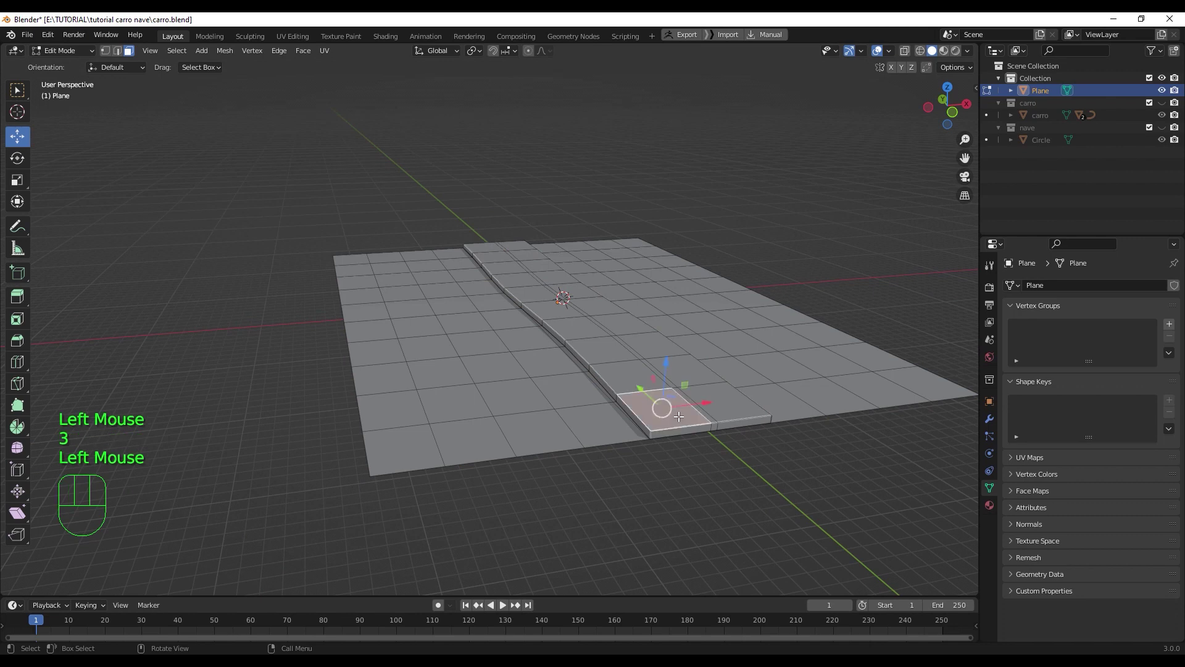
key("l")
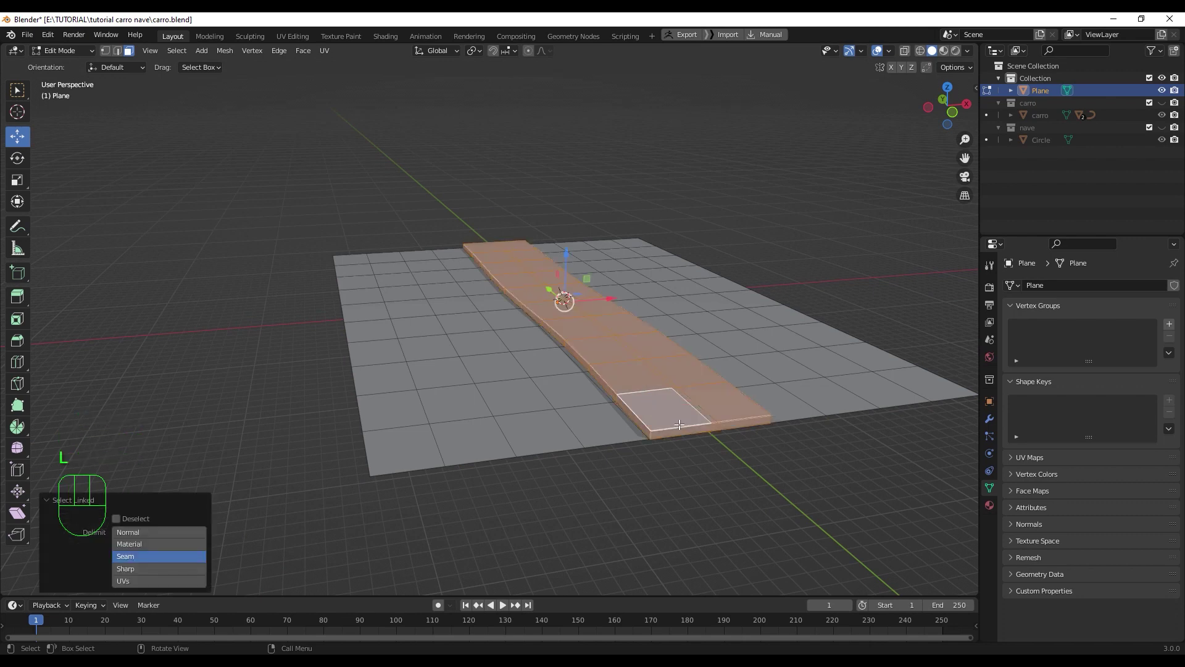
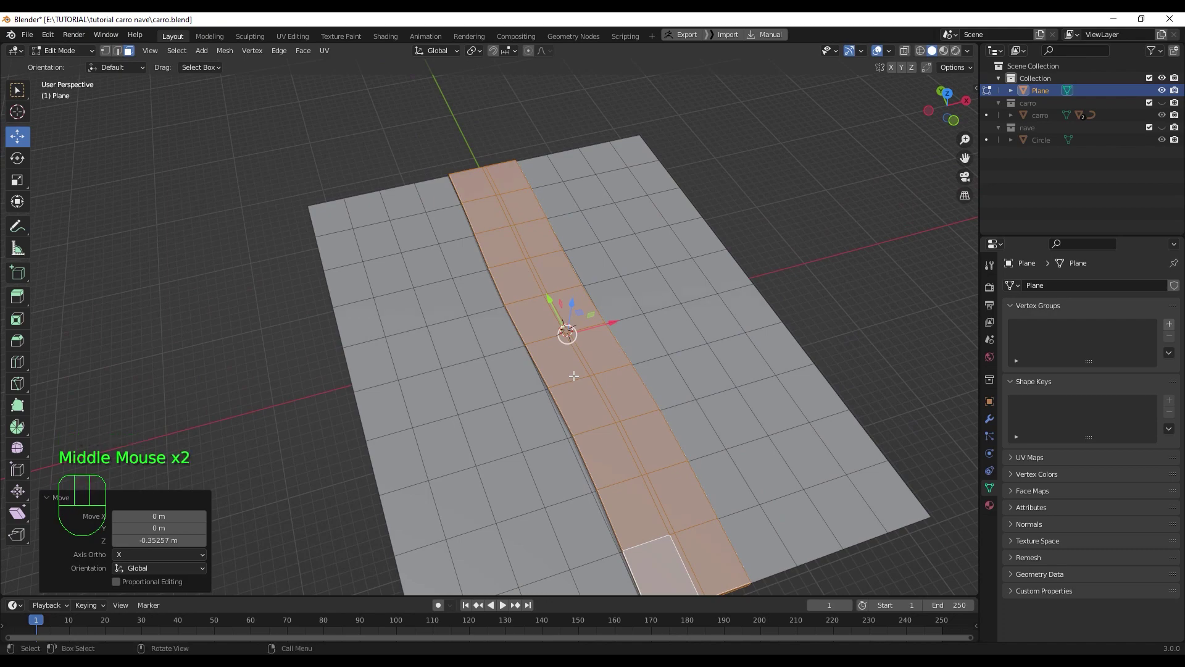
- Return to Object Mode and orbit to view the curved road set into the ground
key("Tab")
scroll("down", 3)
left_click_drag(616, 432, 646, 409)
scroll("up", 3)
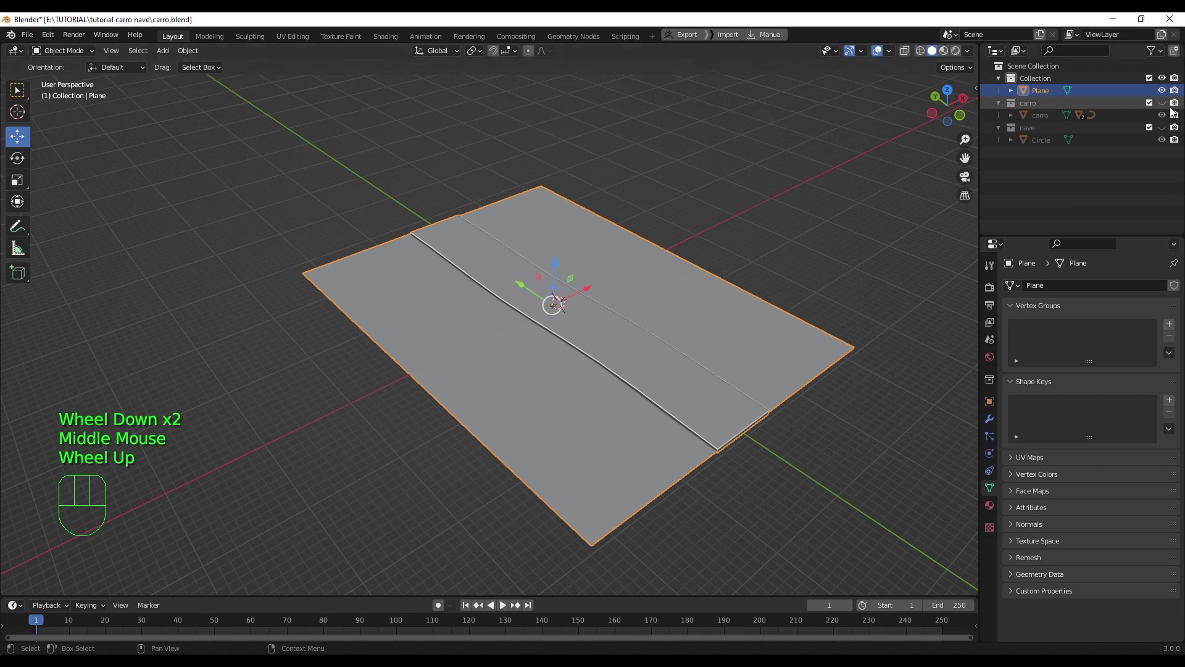
- Show the car again and view car and road from Right Orthographic
left_click(1167, 108)
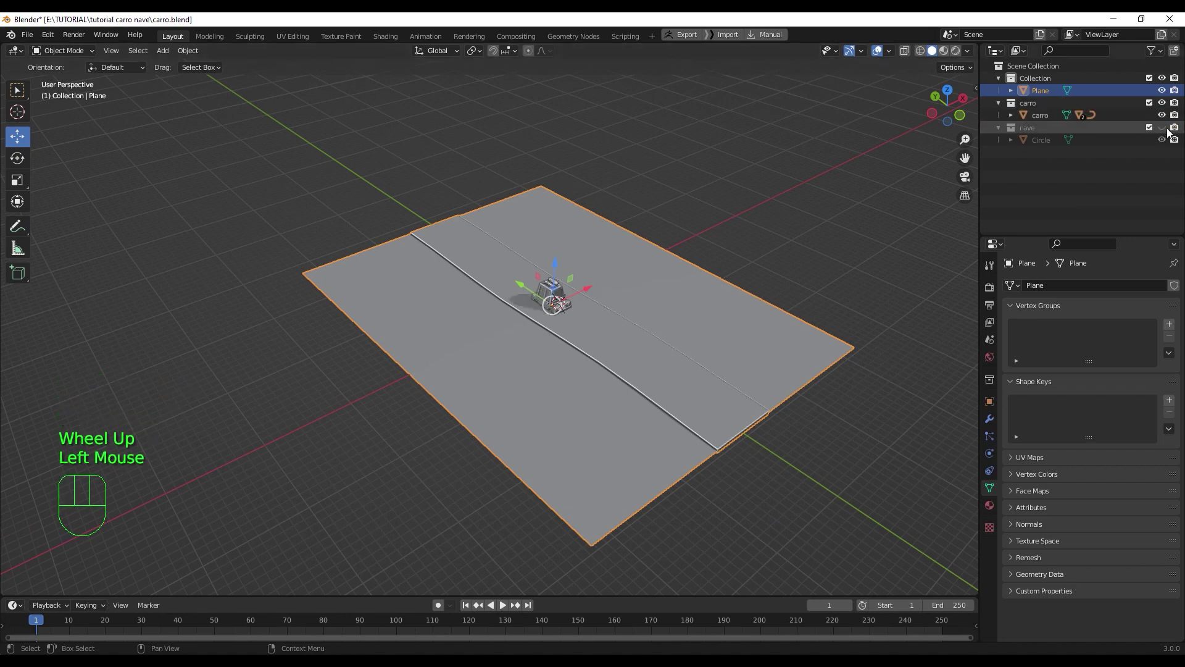
scroll("up", 3)
left_click_drag(652, 323, 502, 325)
left_click_drag(520, 331, 504, 311)
key("KP_3")
scroll("up", 3)
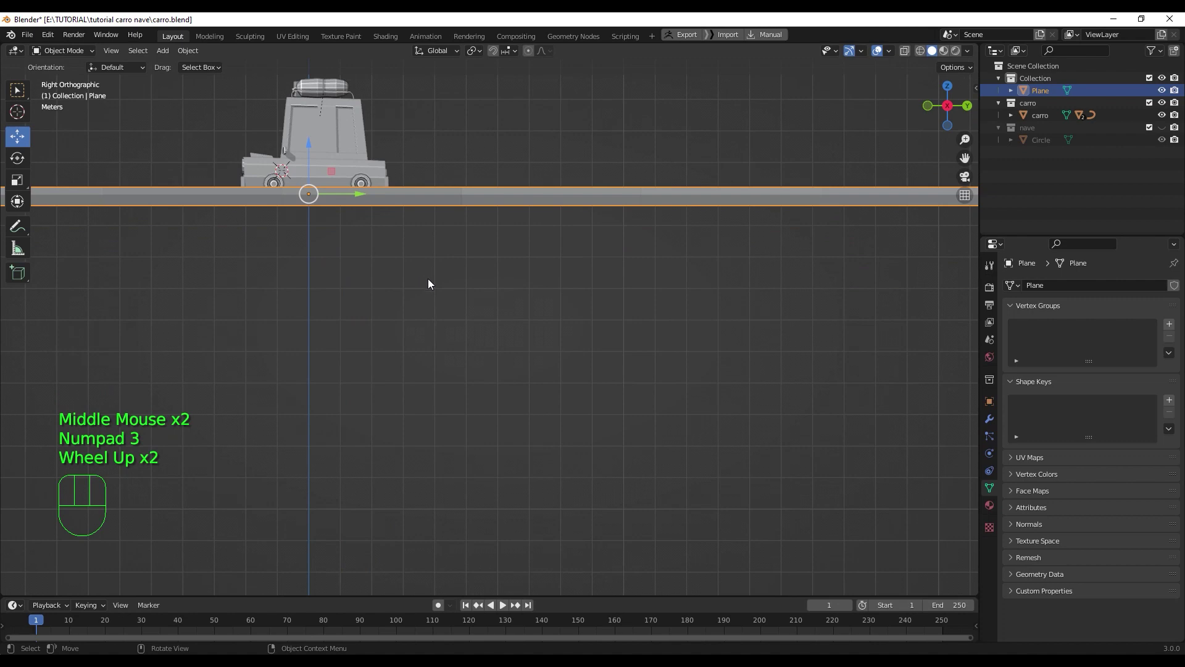
left_click_drag(445, 307, 543, 395)
scroll("up", 3)
- Nudge the road strip's position against the car, undoing one stray move
left_click(384, 223)
left_click_drag(375, 244, 375, 227)
scroll("down", 3)
left_click_drag(443, 306, 634, 338)
scroll("down", 3)
left_click_drag(637, 350, 646, 344)
key("ctrl+z")
left_click_drag(637, 391, 709, 367)
left_click_drag(705, 370, 644, 402)
scroll("down", 3)
left_click_drag(629, 445, 660, 397)
left_click(654, 403)
scroll("up", 3)
middle_click(668, 381)
left_click(692, 361)
- Lower the road plane beneath the car's wheels, return to Object Mode and select the car
key("Tab")
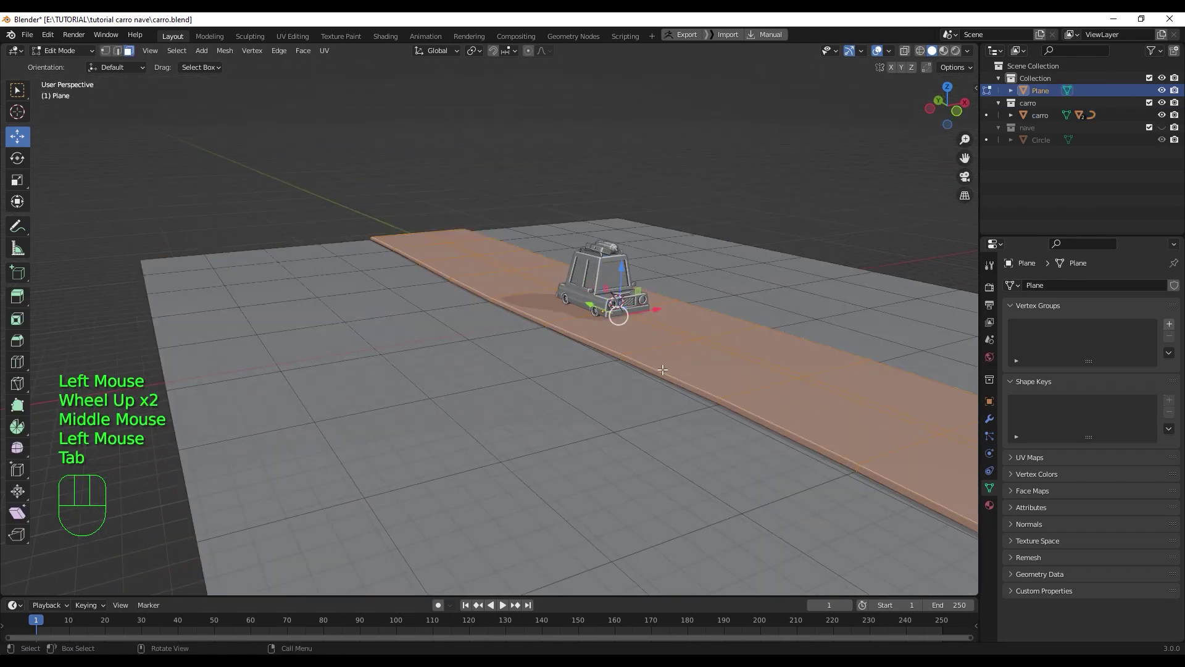
middle_click(667, 357)
left_click(608, 256)
scroll("up", 3)
left_click_drag(686, 323, 657, 335)
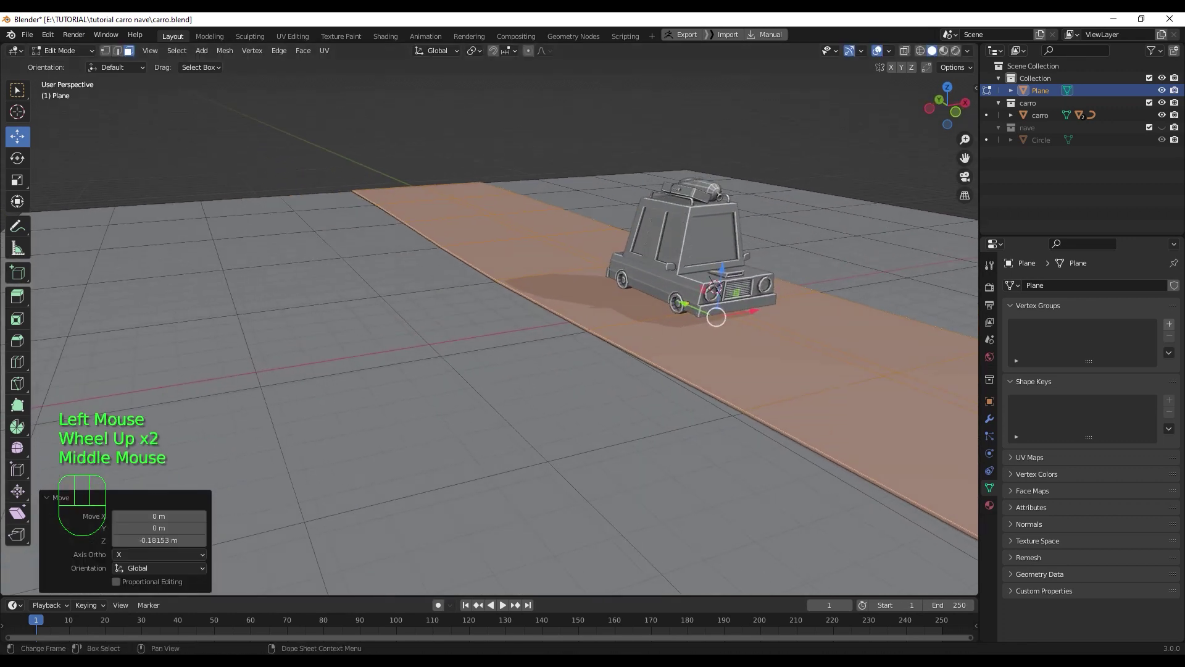
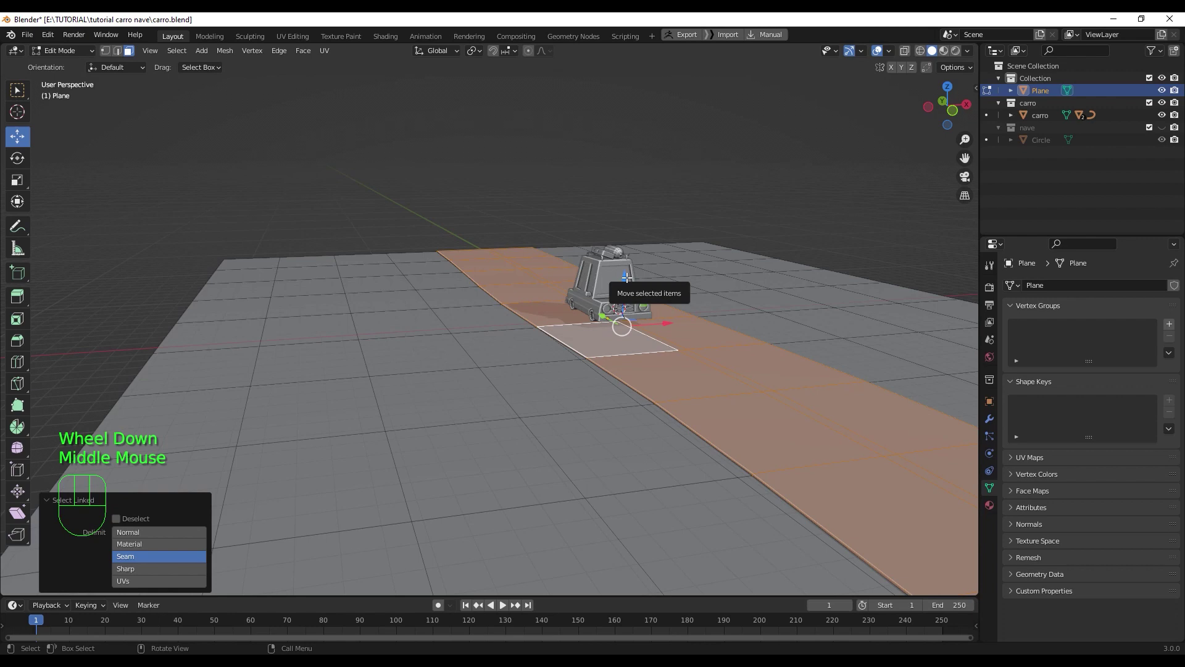
left_click(624, 276)
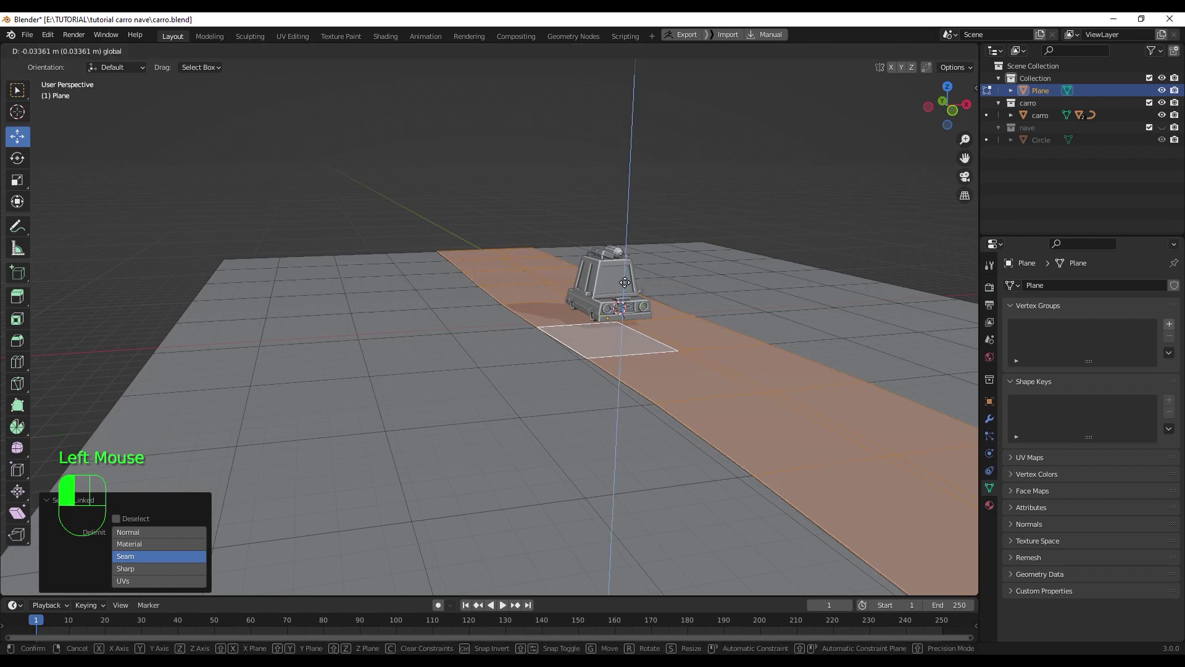
left_click_drag(658, 331, 516, 322)
scroll("up", 3)
key("KP_3")
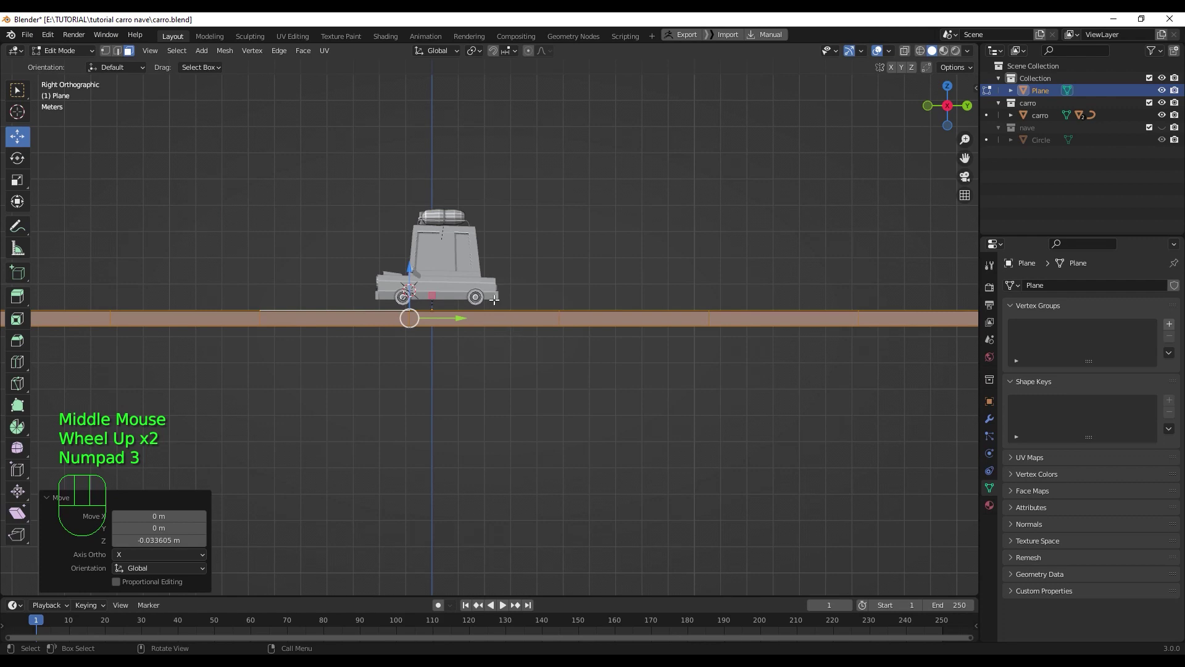
key("Tab")
left_click(462, 257)
scroll("up", 3)
left_click_drag(482, 300, 560, 386)
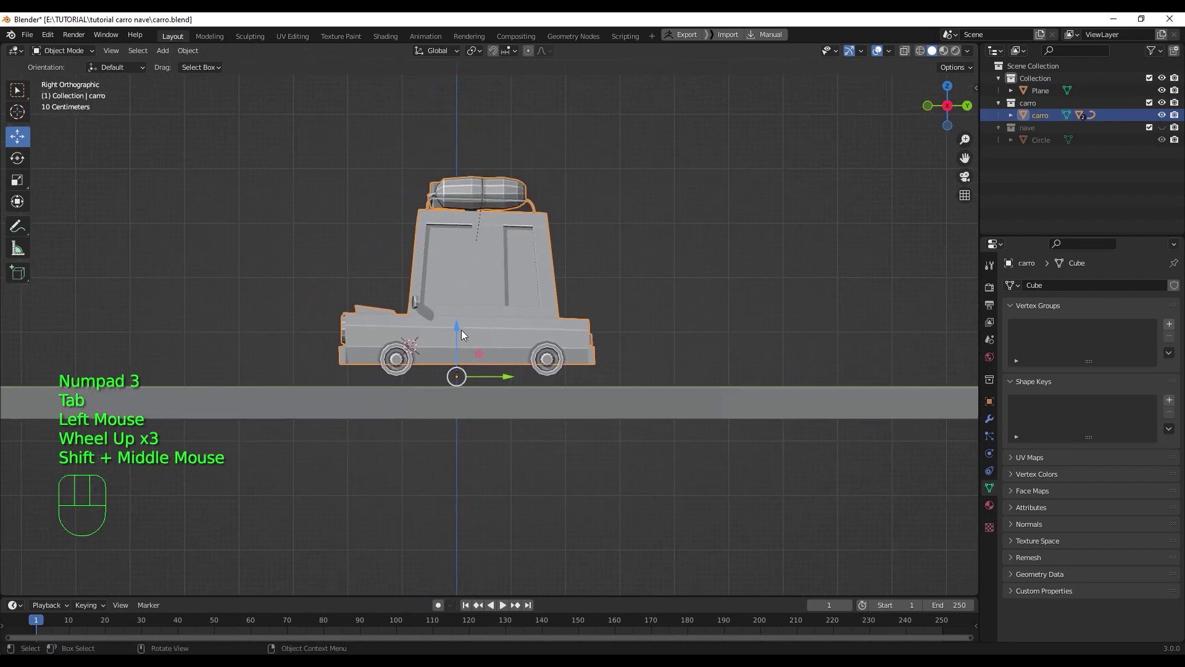
- Lower the car along Z until it rests on the road plane
left_click(459, 328)
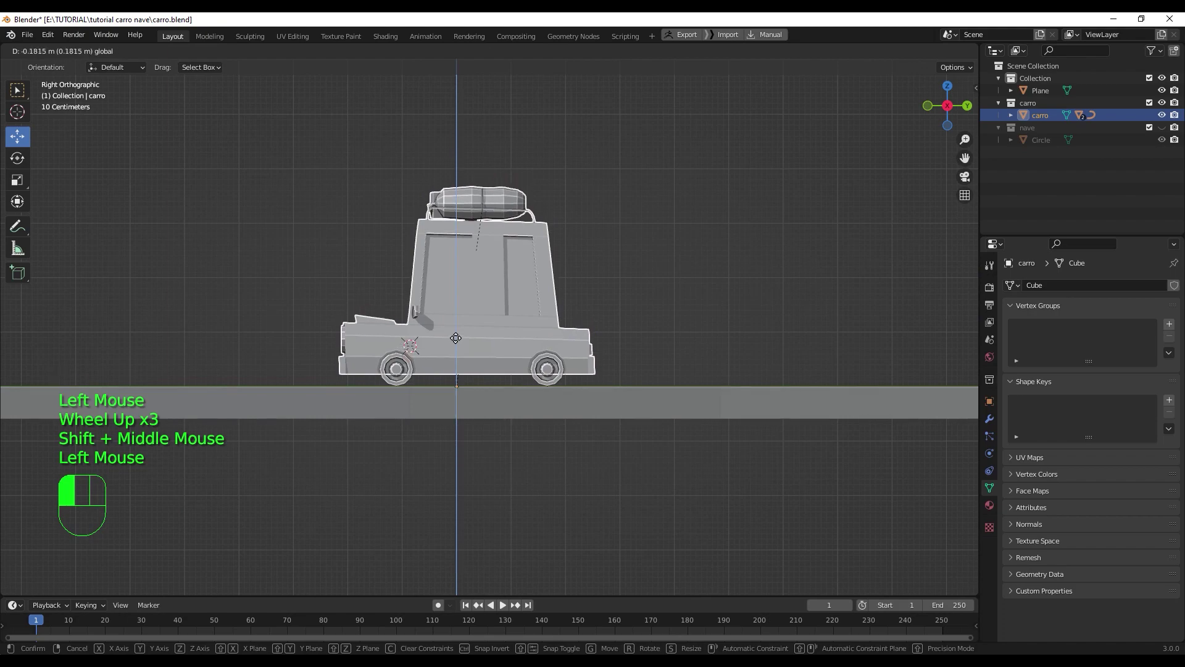
scroll("down", 3)
left_click_drag(518, 315, 579, 346)
scroll("down", 3)
left_click_drag(601, 360, 703, 375)
scroll("down", 3)
left_click_drag(644, 379, 637, 416)
scroll("up", 3)
left_click_drag(630, 394, 593, 341)
scroll("down", 3)
scroll("down", 3)
- Move the ground Plane into a new collection named 'fondo' via M
left_click_drag(525, 375, 552, 386)
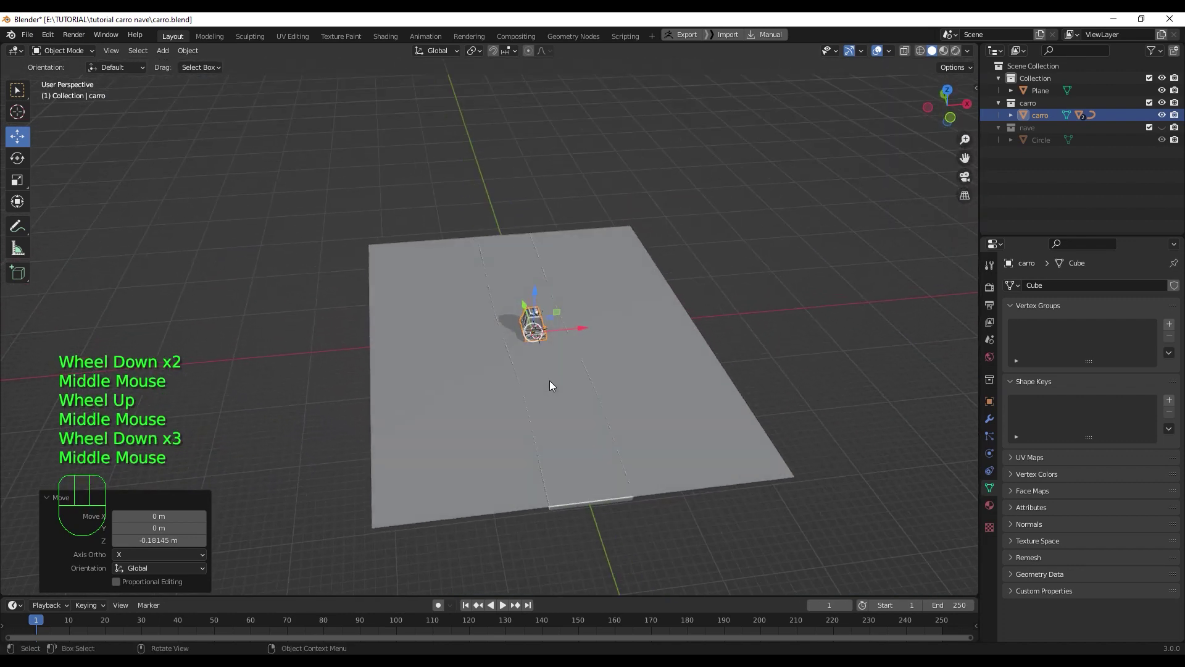
scroll("up", 3)
scroll("down", 3)
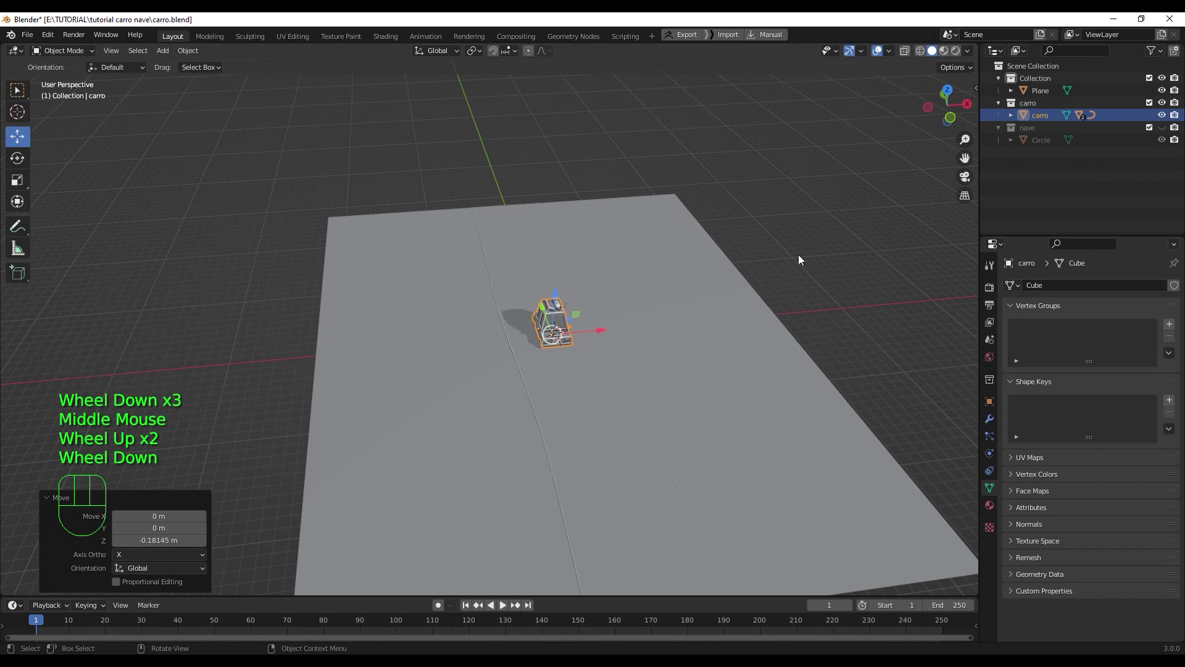
left_click(747, 408)
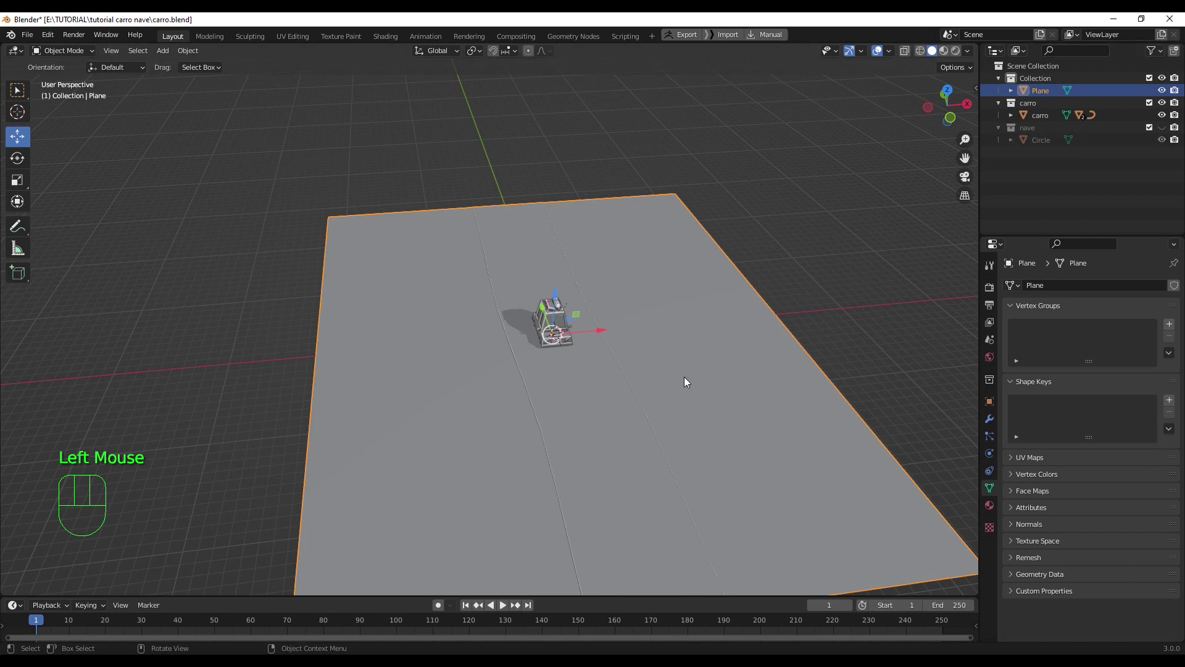
key("m")
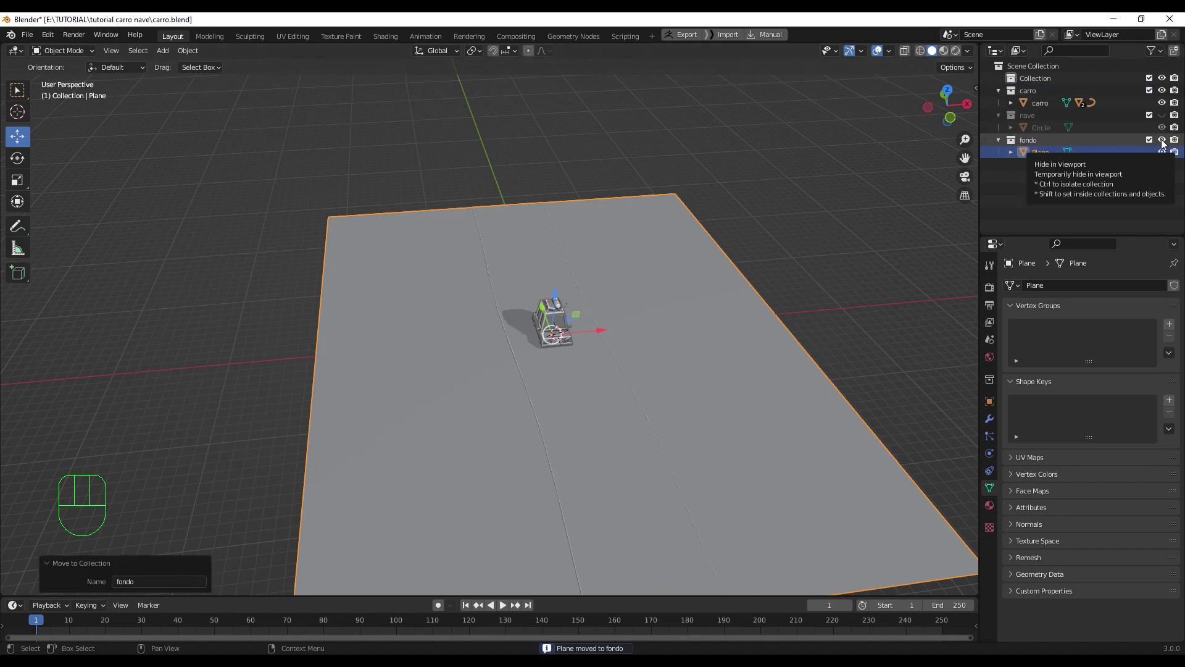
- Hide the fondo and carro collections in the Outliner, leaving an empty grid
left_click(1165, 143)
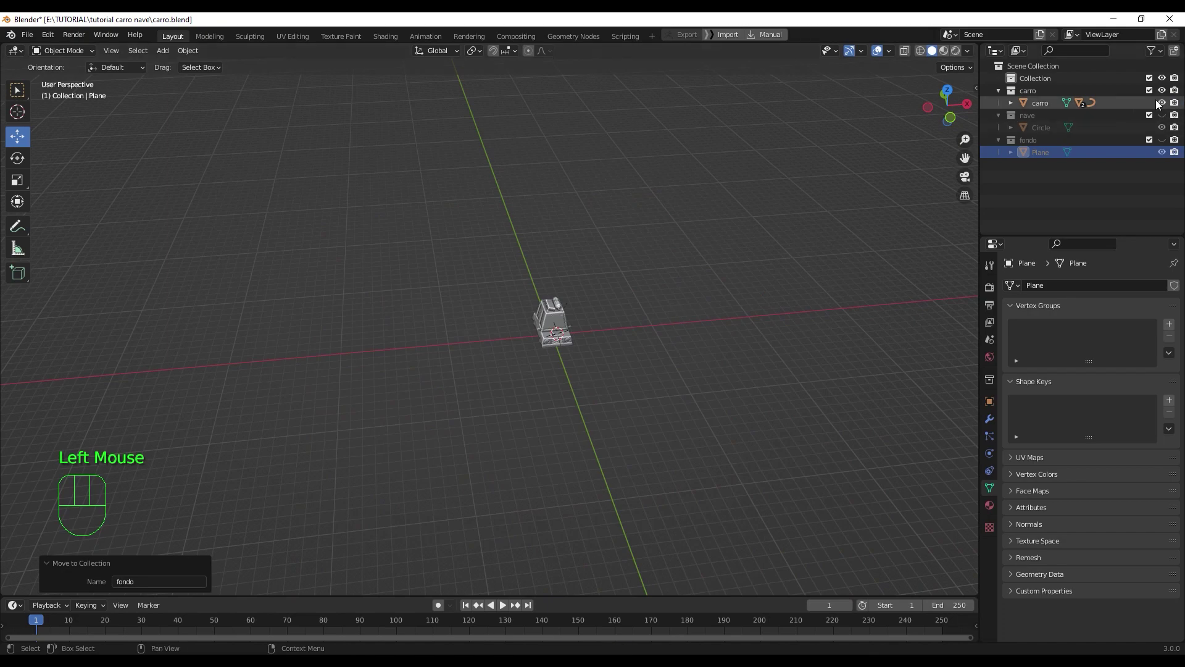
left_click(1161, 93)
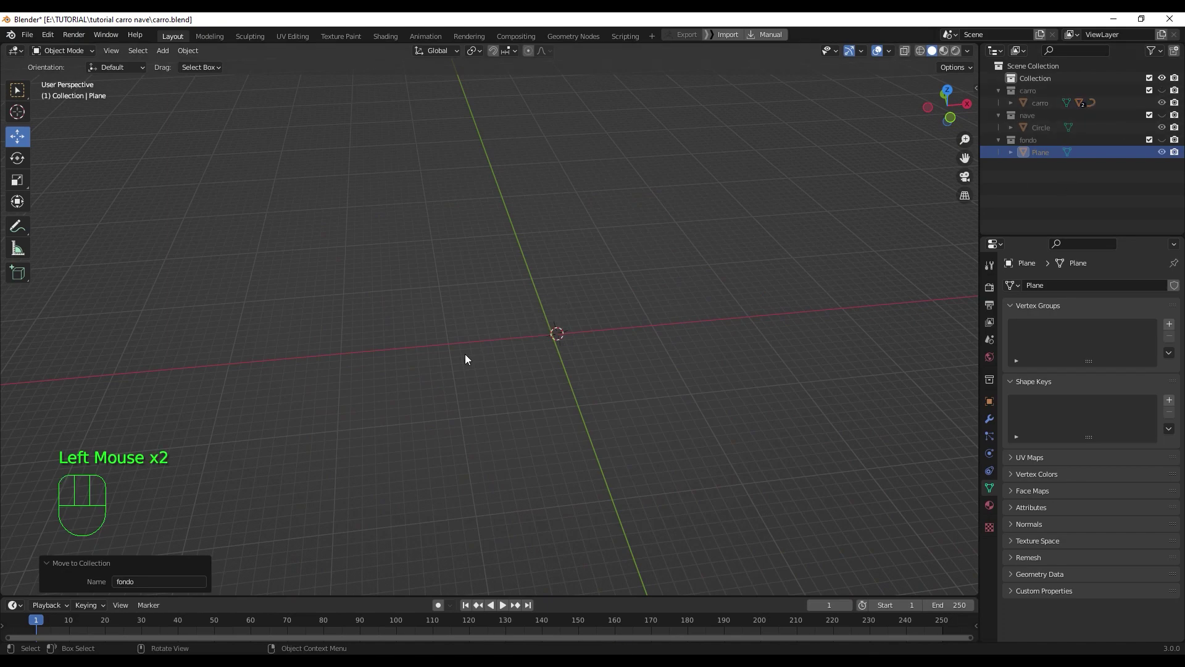
scroll("up", 3)
left_click_drag(642, 369, 499, 321)
scroll("up", 3)
left_click_drag(537, 263, 548, 276)
- Orbit and pan to look down at the empty grid around the origin
left_click_drag(541, 271, 591, 256)
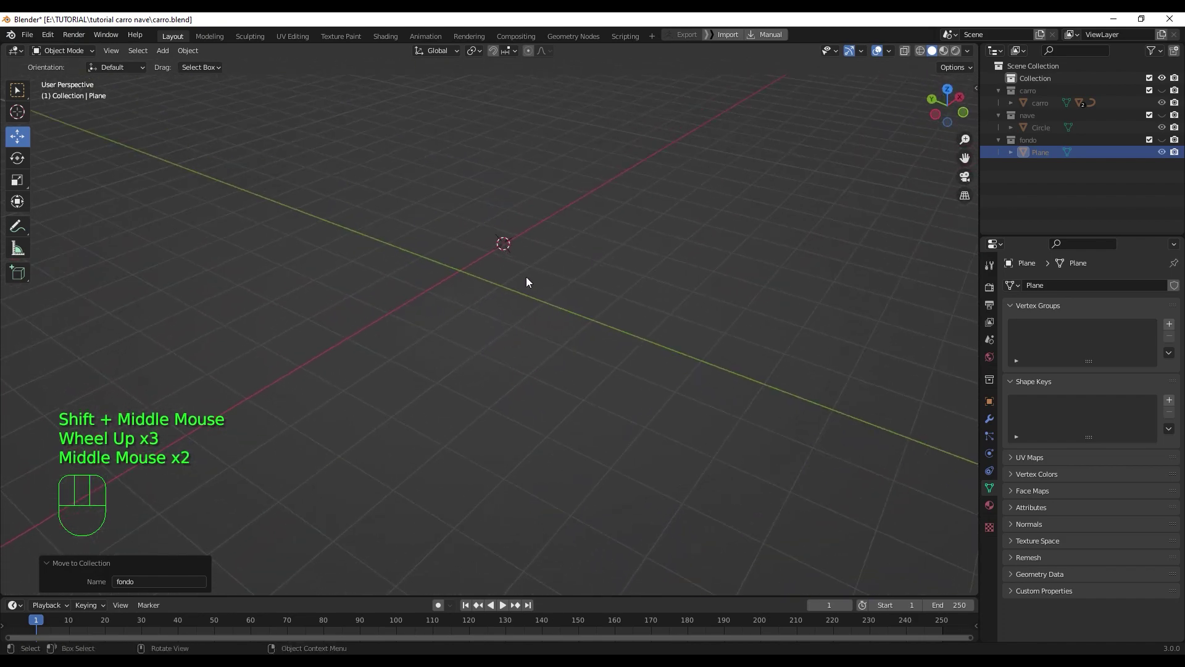
left_click_drag(513, 284, 473, 305)
scroll("up", 3)
scroll("down", 3)
left_click(510, 260)
right_click(510, 257)
left_click_drag(513, 295, 531, 250)
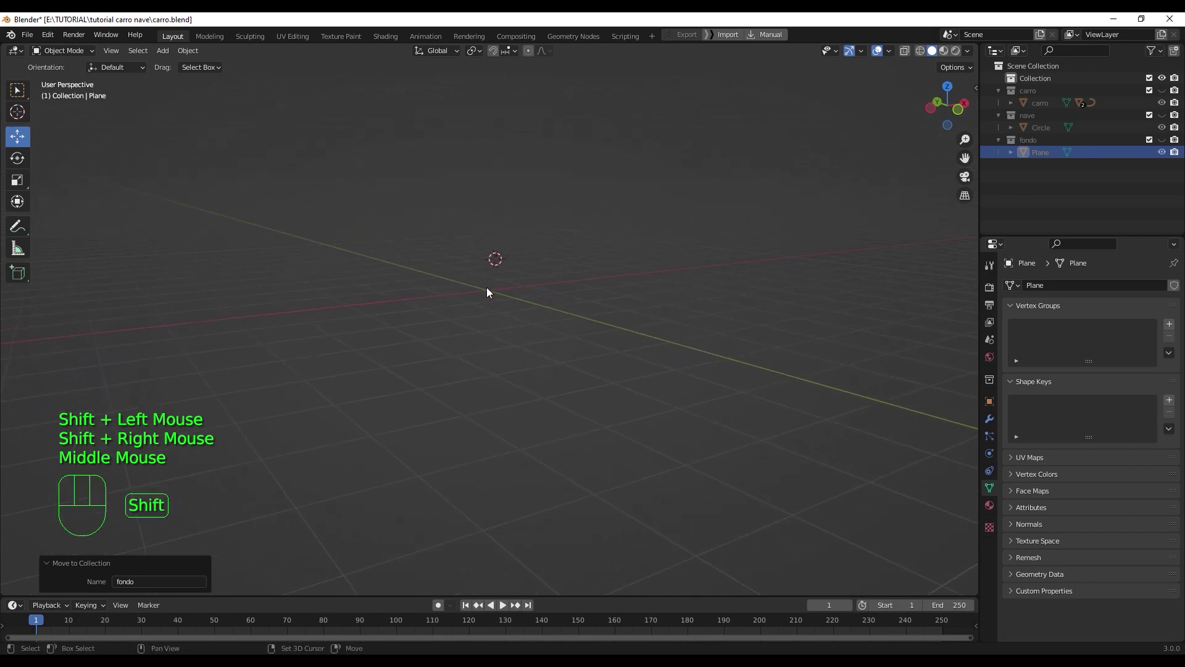
right_click(491, 293)
left_click_drag(514, 339, 480, 374)
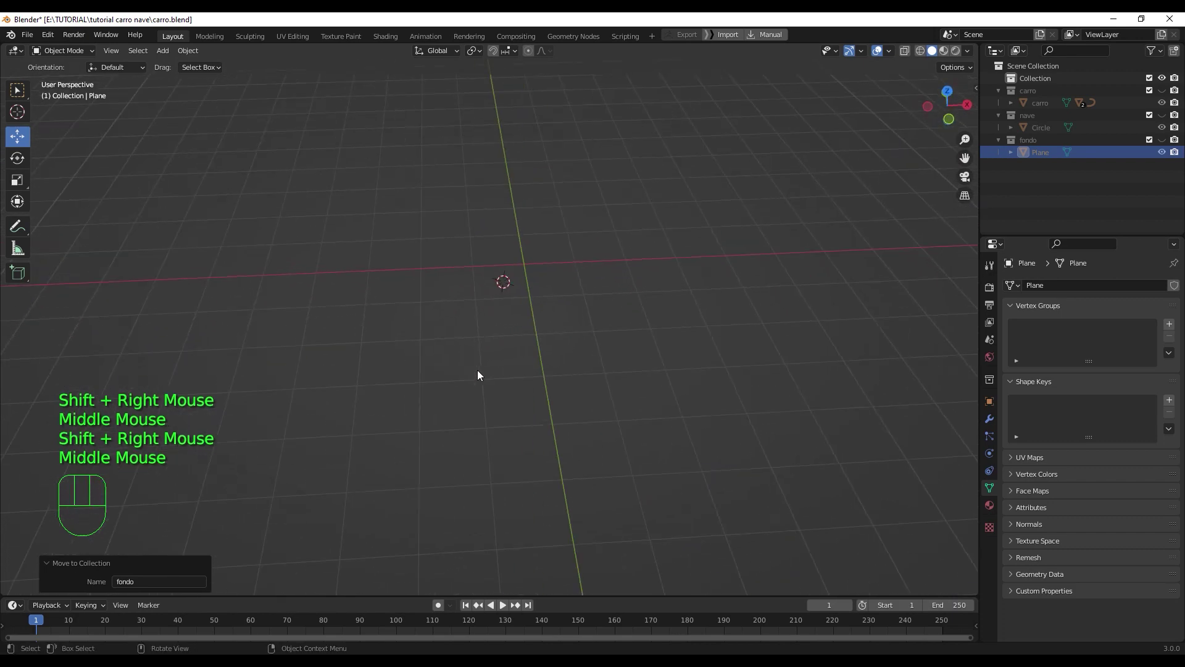
- Add a Mesh Circle and shrink it to under half size for the trunk base
key("shift+a")
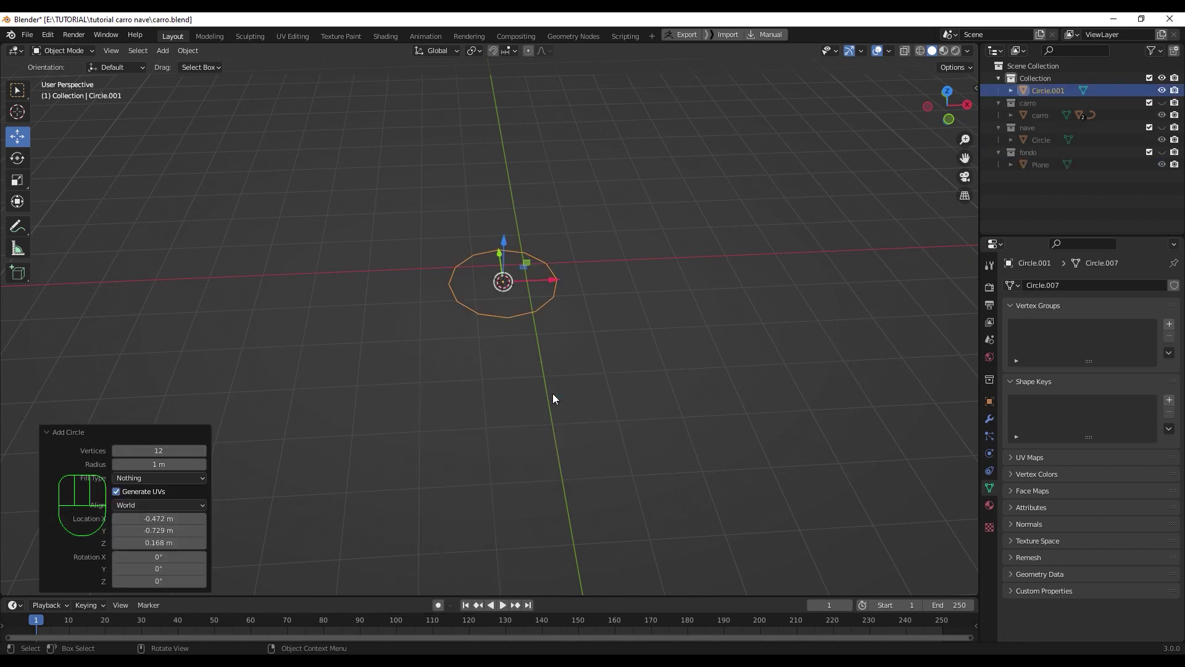
left_click_drag(527, 330, 517, 302)
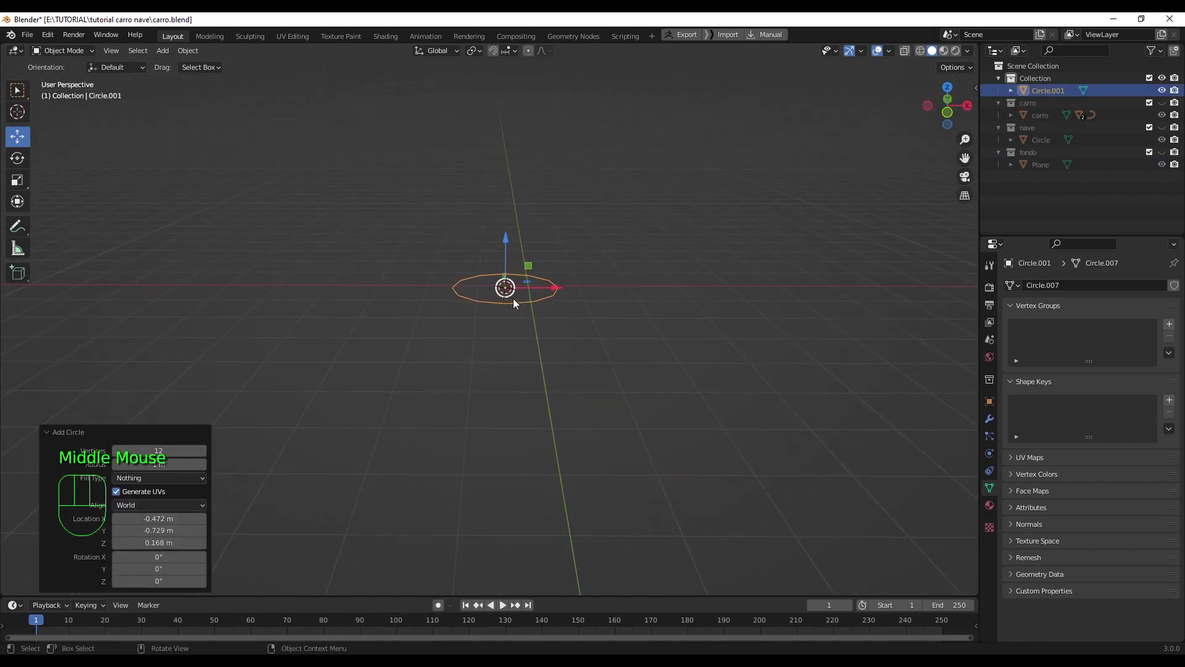
scroll("down", 3)
left_click_drag(518, 314, 527, 316)
scroll("up", 3)
left_click_drag(539, 301, 557, 355)
scroll("up", 3)
left_click_drag(556, 352, 555, 332)
middle_click(569, 335)
key("s")
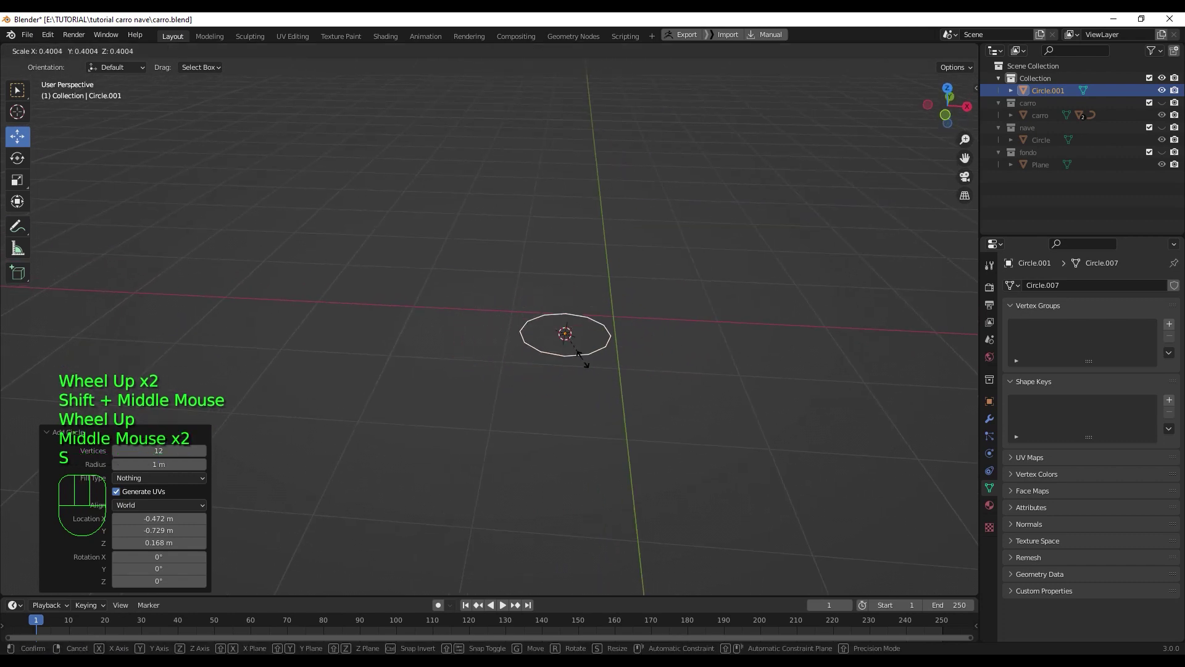
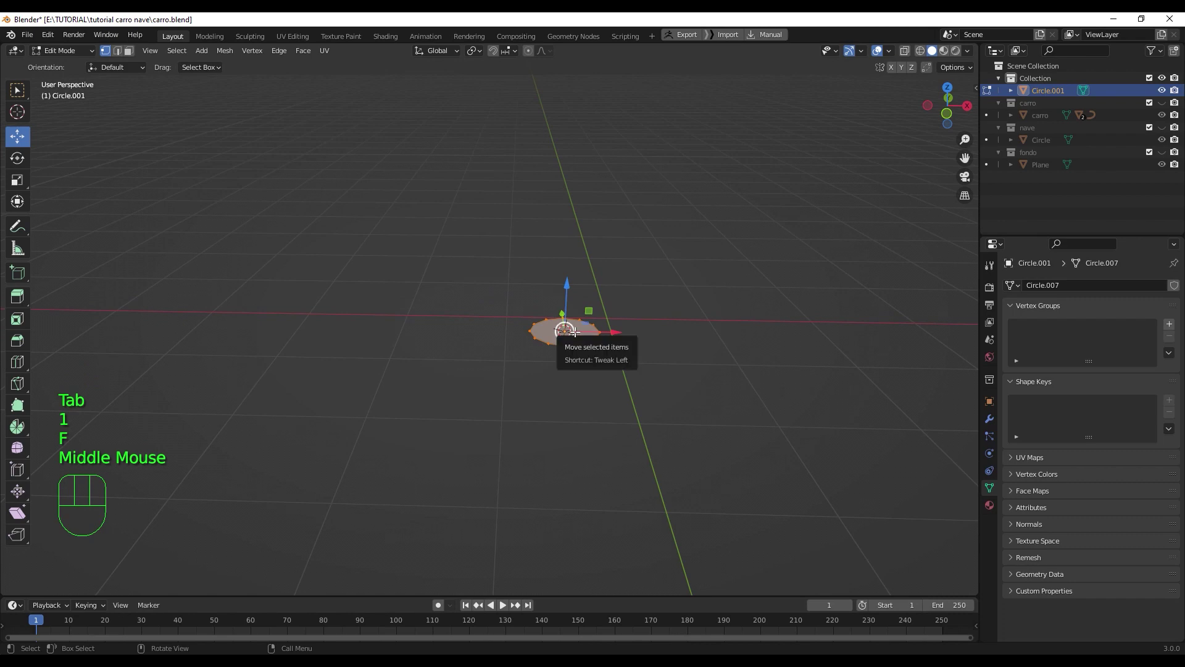
- Extrude the circle upward in front view into a tapering multi-ring trunk and scale it to about 0.6
key("KP_1")
scroll("up", 3)
key("e")
left_click(653, 274)
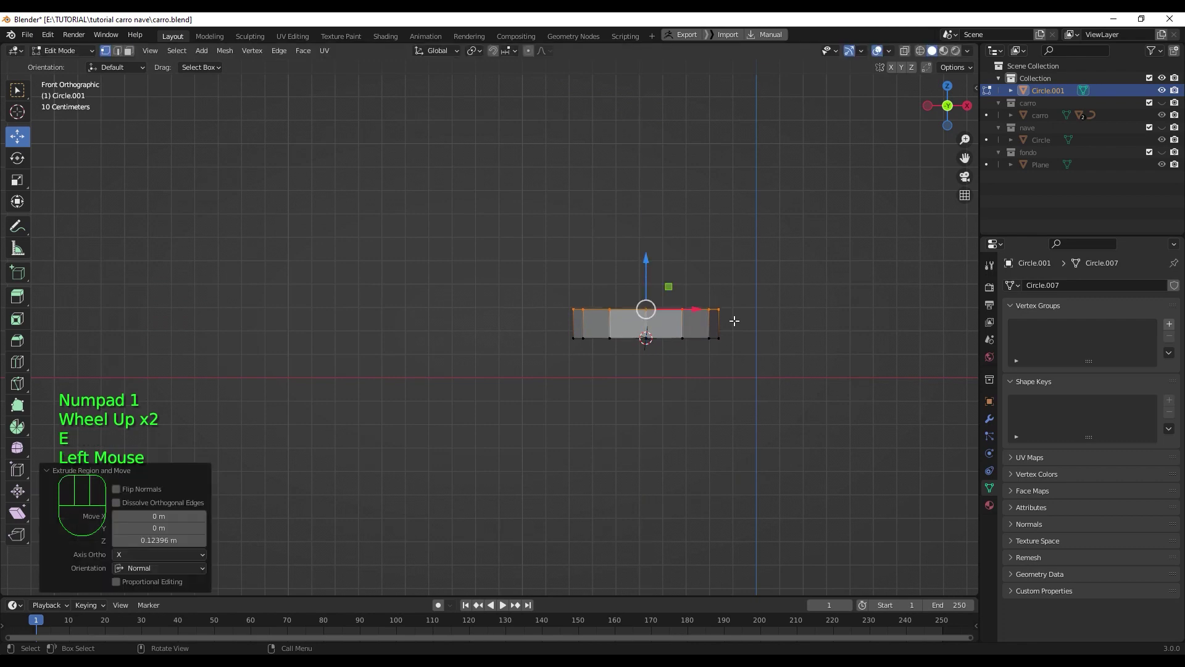
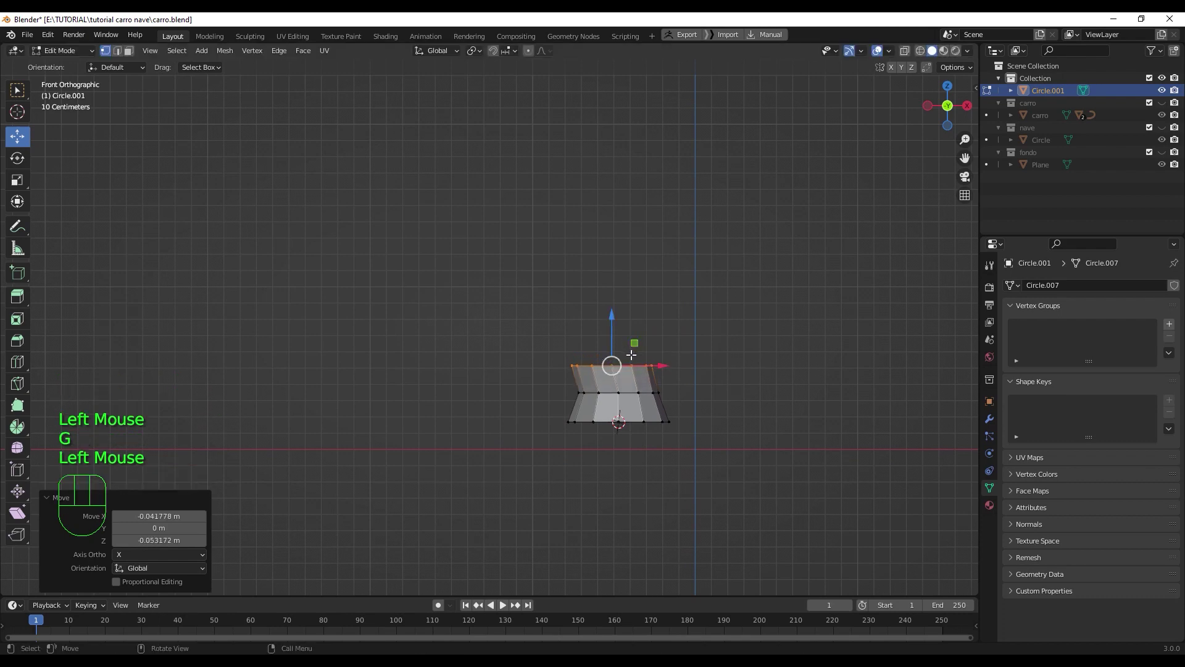
key("e")
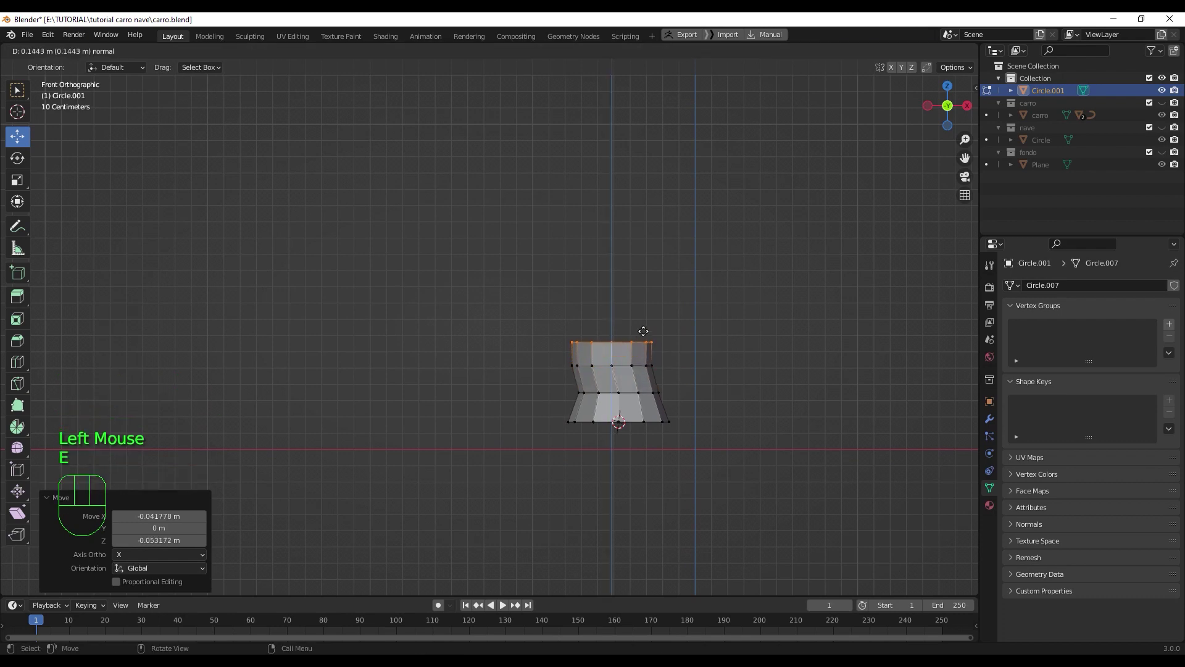
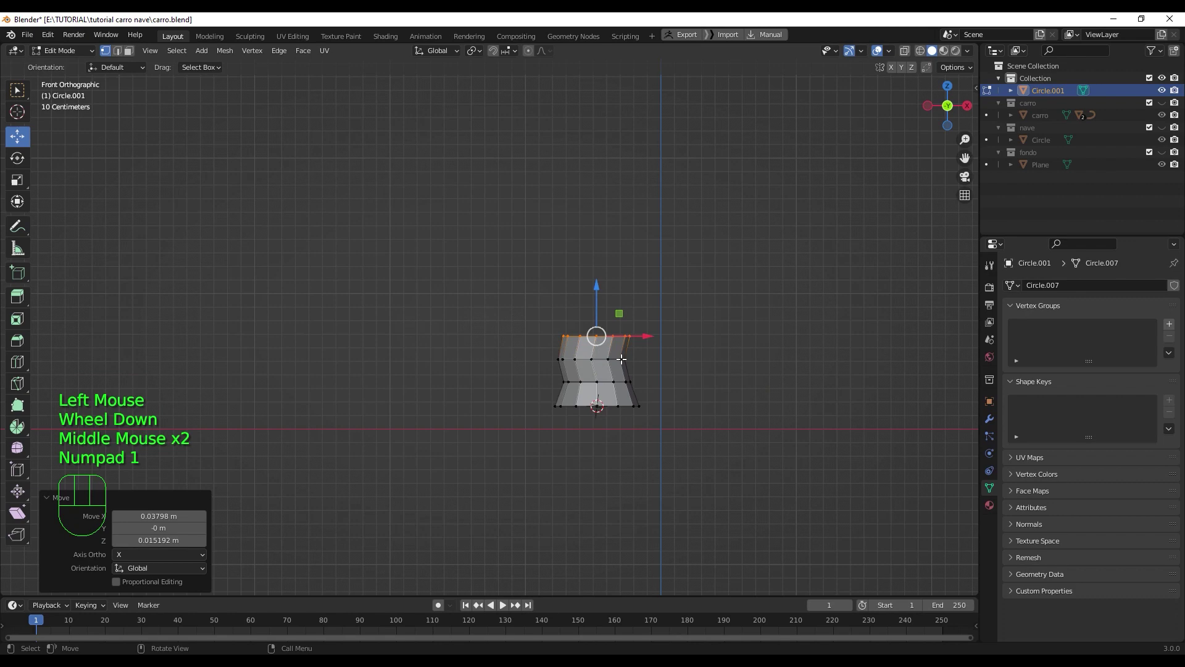
key("l")
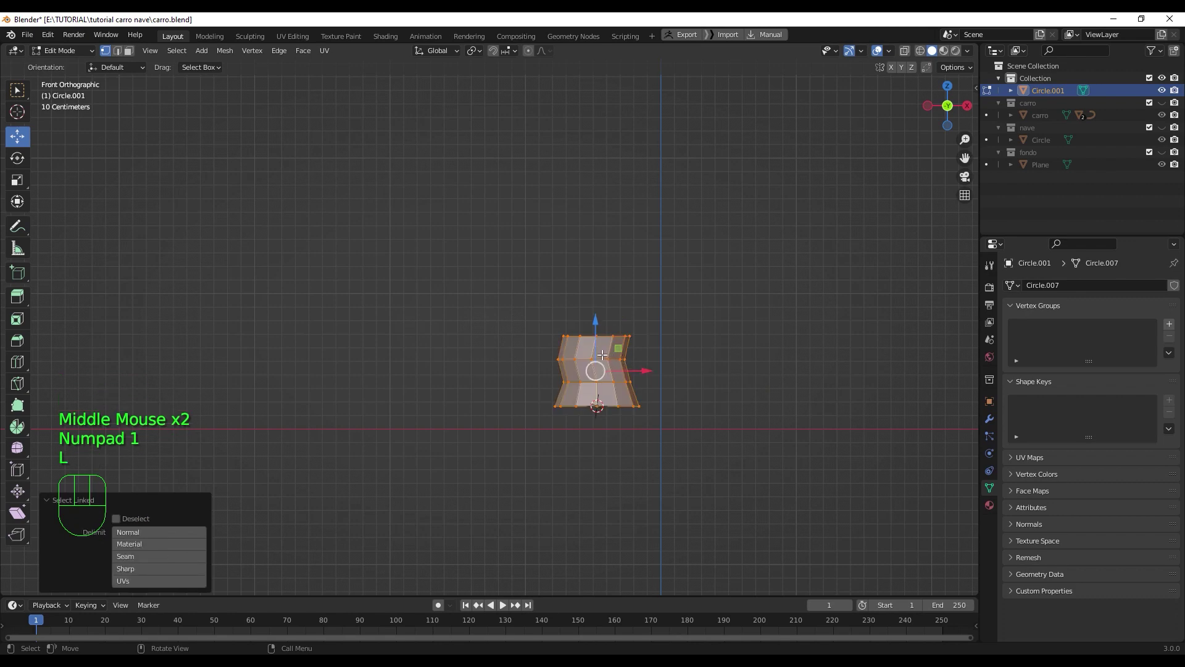
key("s")
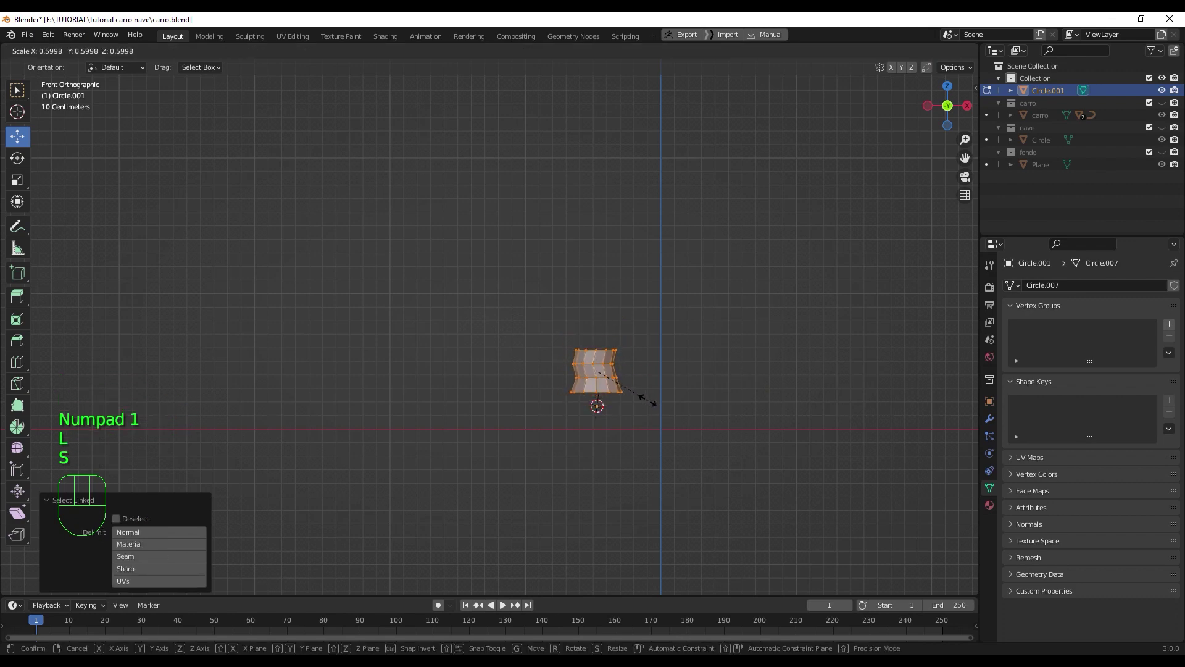
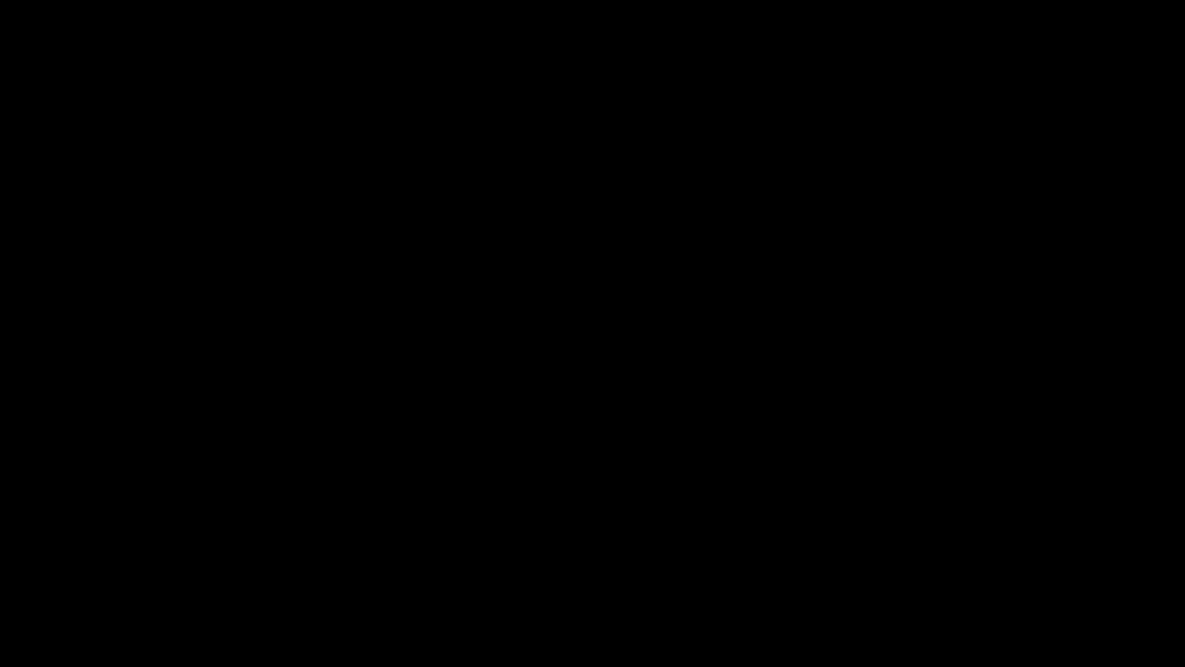
- Add a large Mesh Cone at the origin over the thin trunk via Shift+A
middle_click(640, 368)
scroll("down", 3)
middle_click(710, 394)
left_click_drag(710, 376, 741, 387)
scroll("down", 3)
scroll("up", 3)
middle_click(682, 393)
key("shift+a")
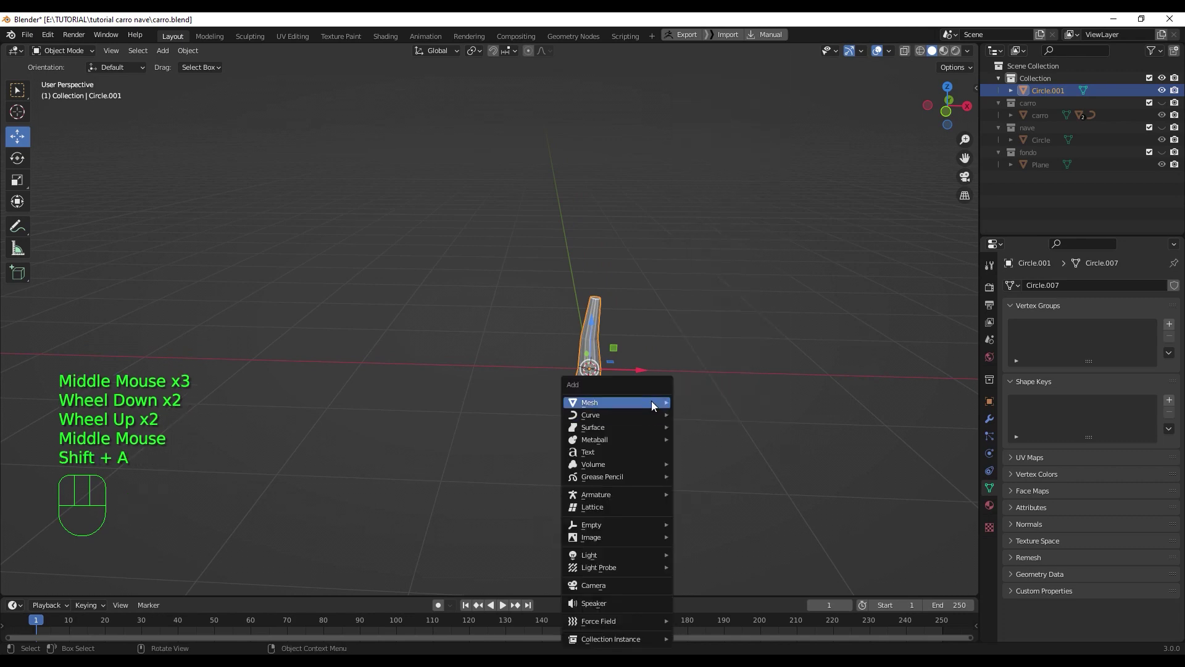
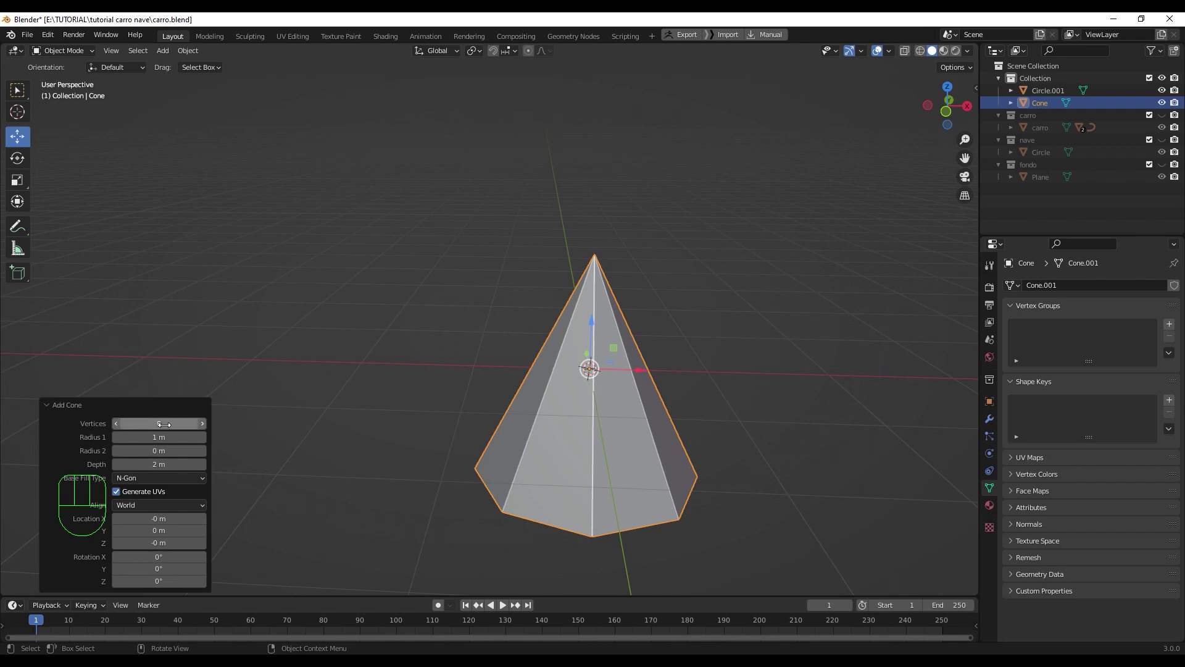
- Delete the selected faces from the cone in face-select mode
left_click_drag(601, 391, 630, 393)
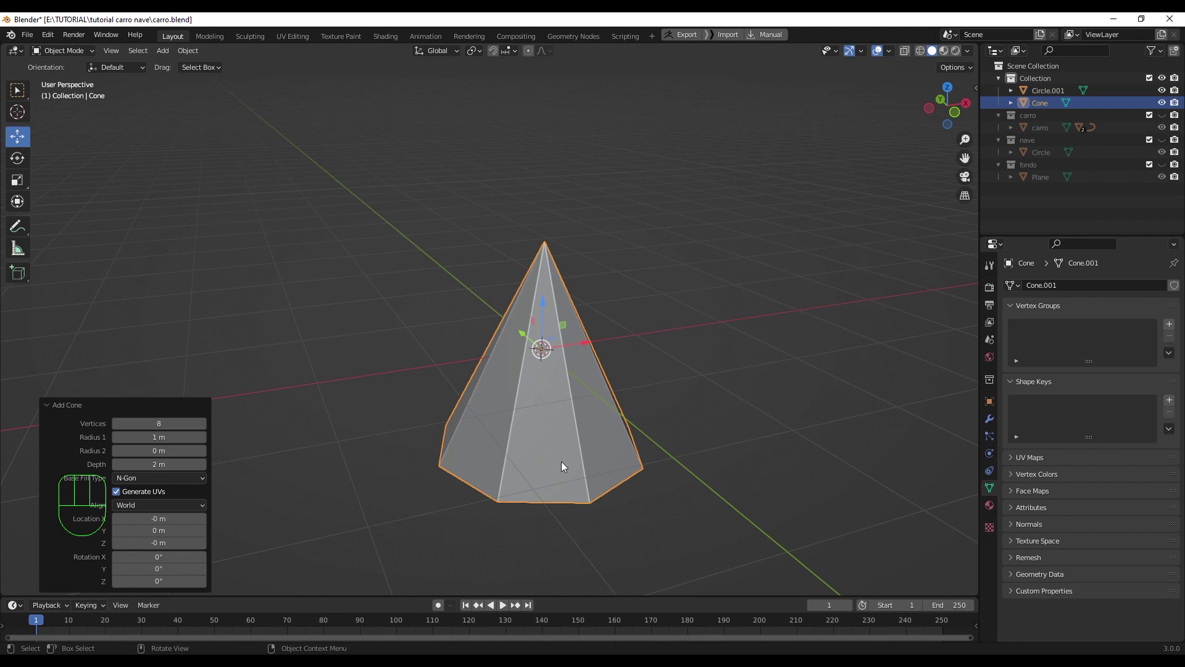
left_click(628, 442)
left_click_drag(556, 419, 554, 432)
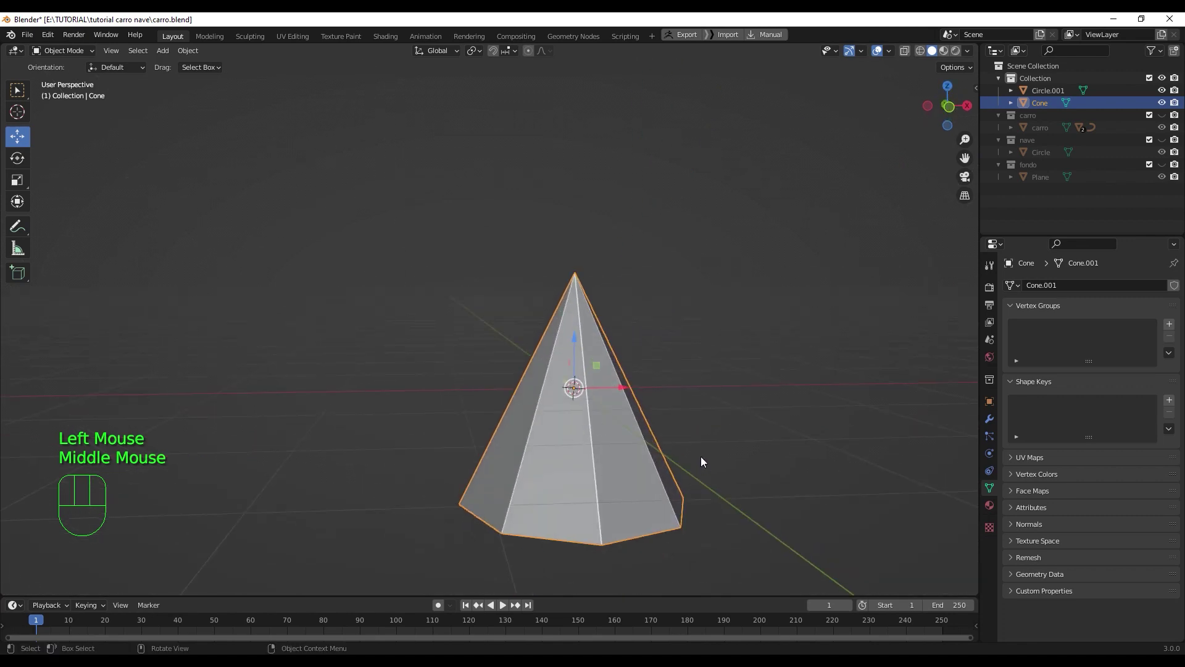
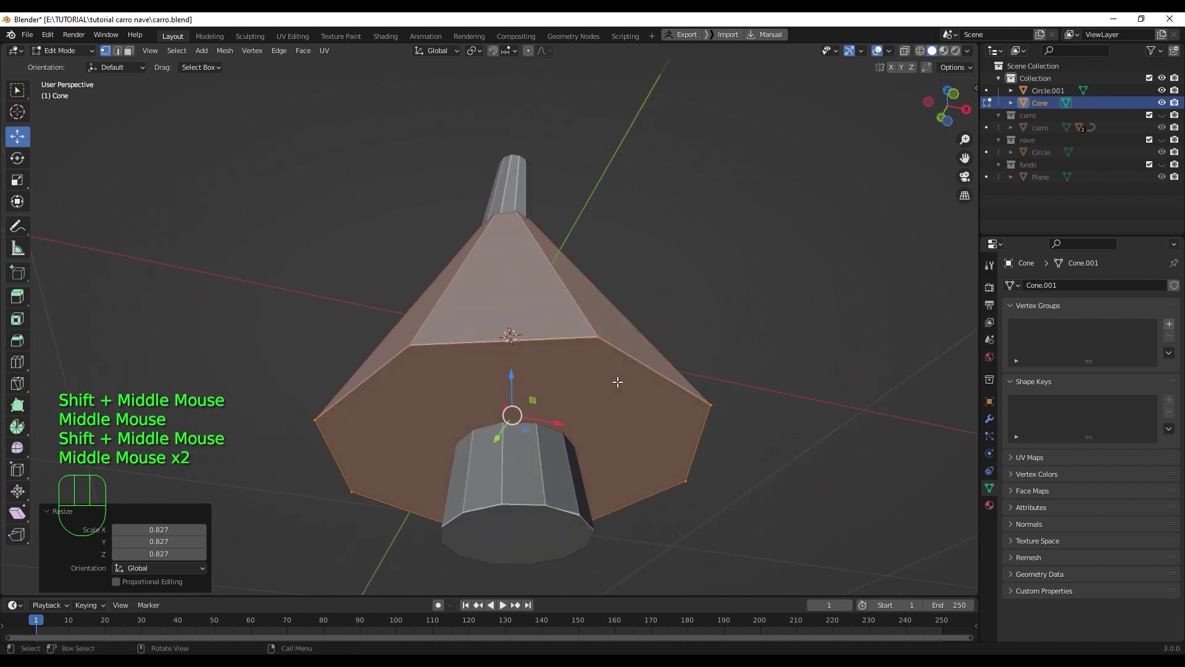
middle_click(615, 386)
left_click(605, 438)
key("3")
left_click(606, 437)
key("Delete")
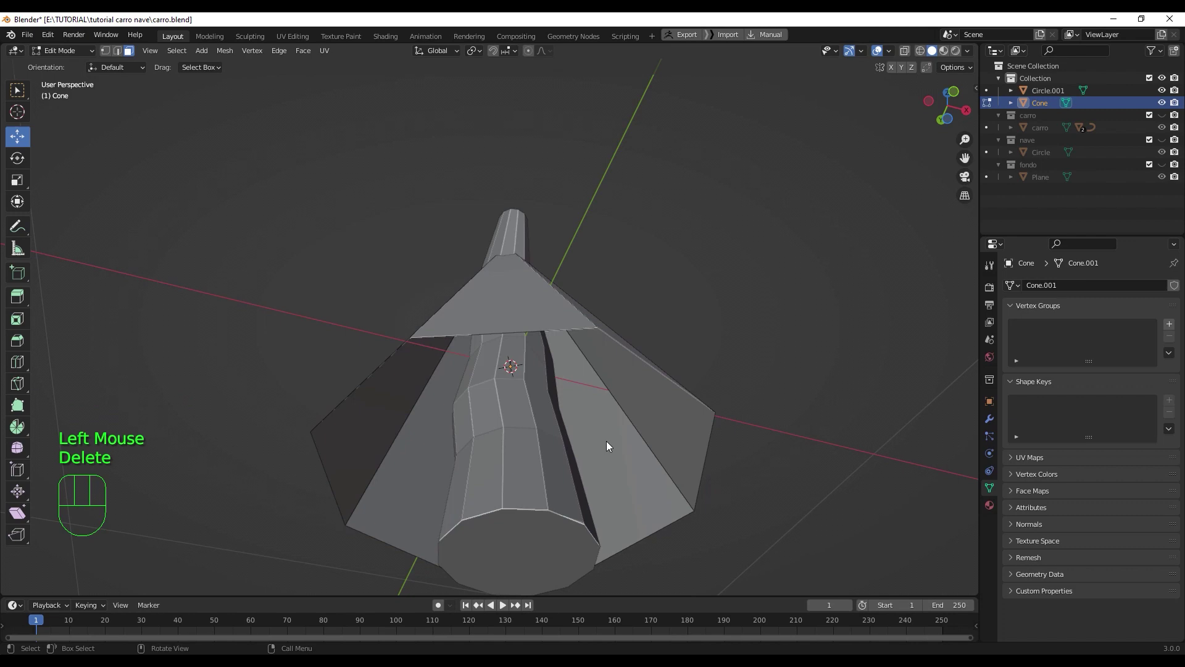
- Extrude a ring from the cone and shrink it into a narrow trunk under the wide base
left_click(588, 324)
middle_click(588, 325)
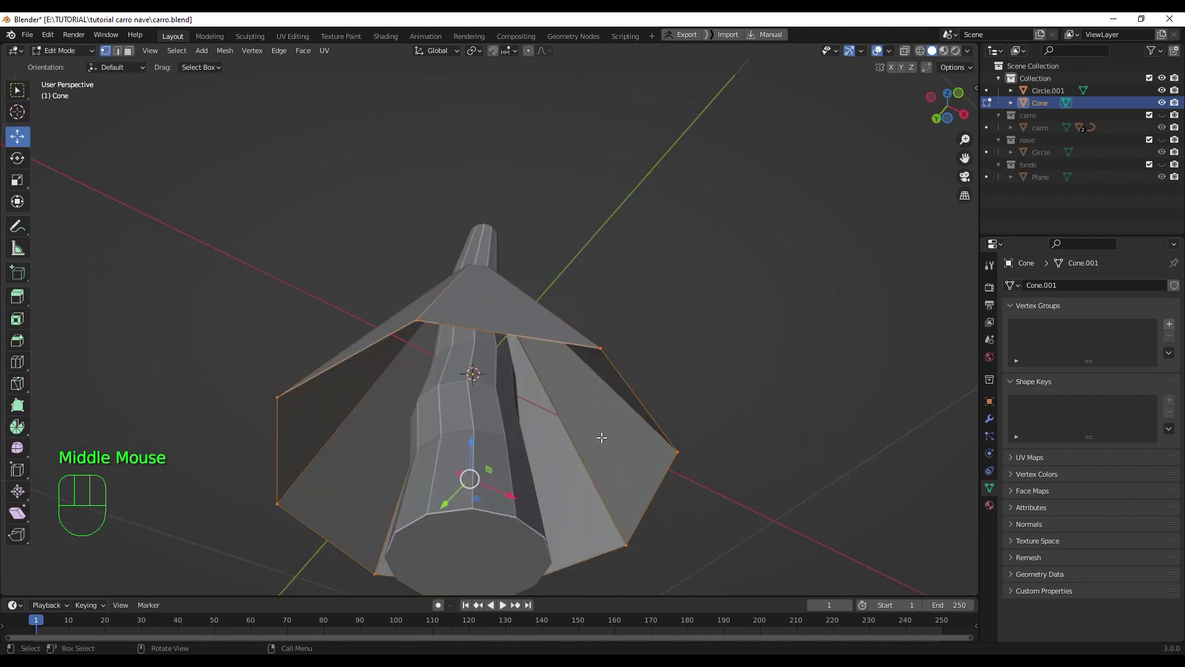
key("e")
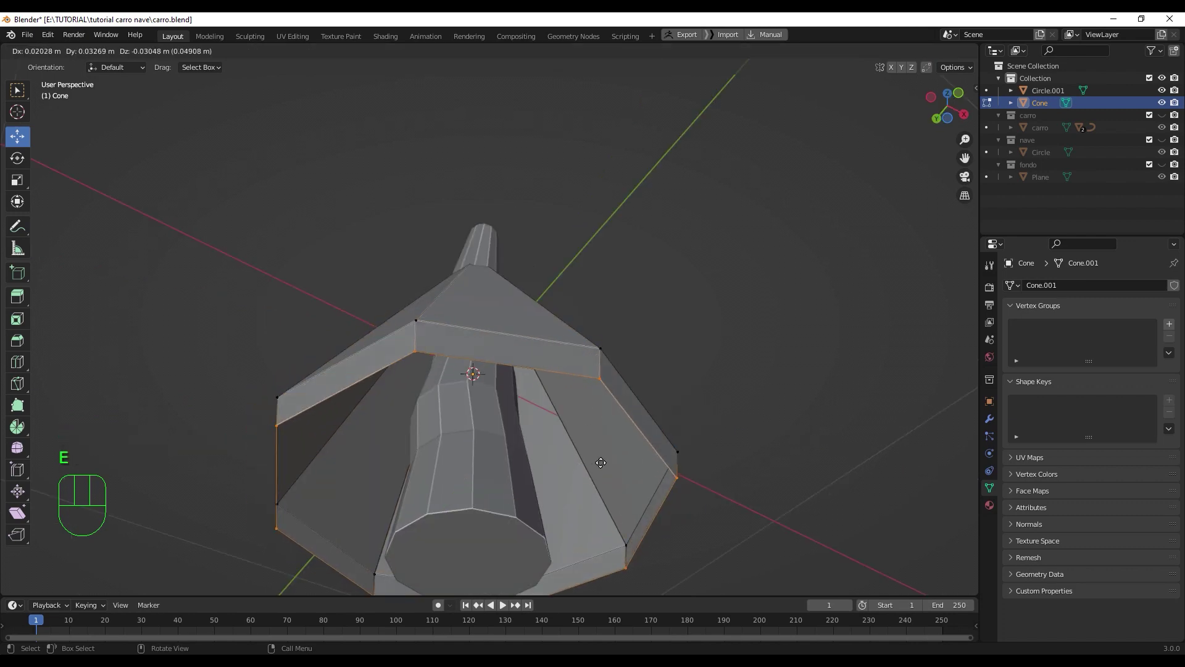
right_click(589, 467)
key("s")
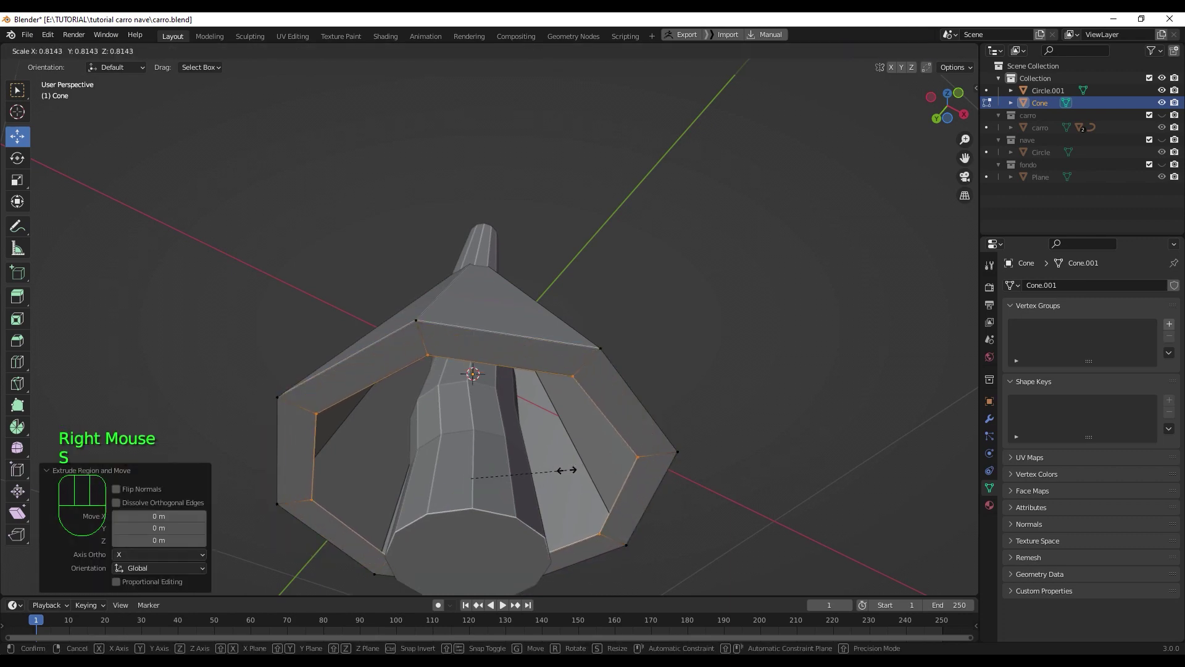
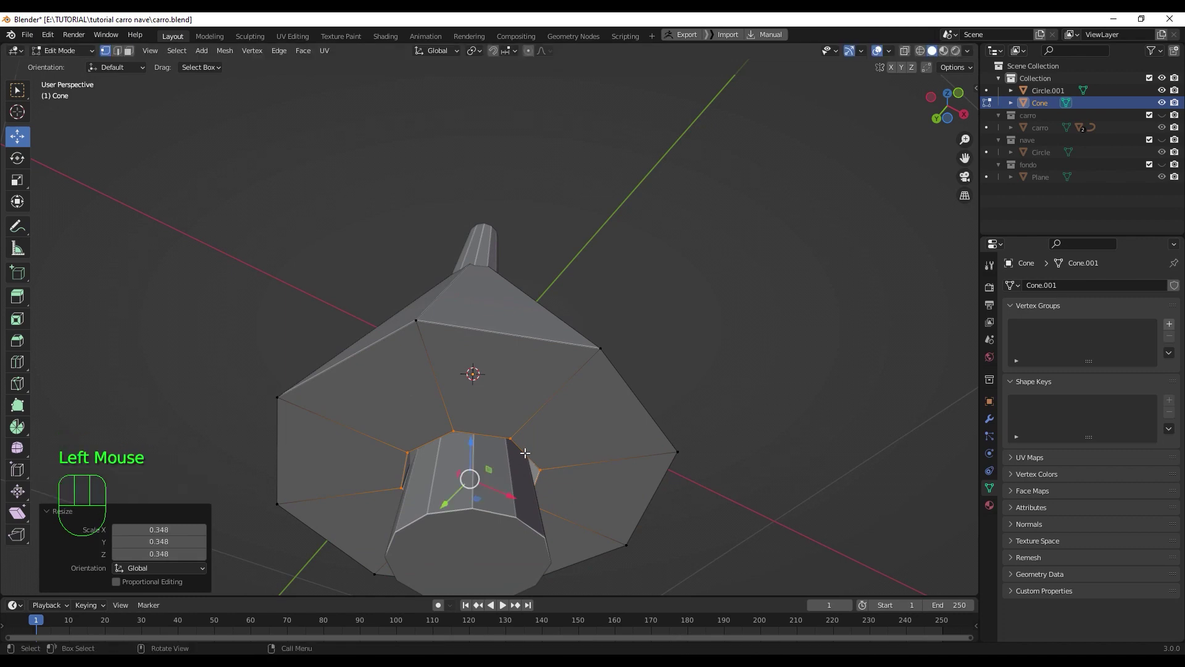
left_click_drag(526, 448, 540, 424)
left_click_drag(521, 477, 580, 417)
left_click_drag(560, 418, 654, 417)
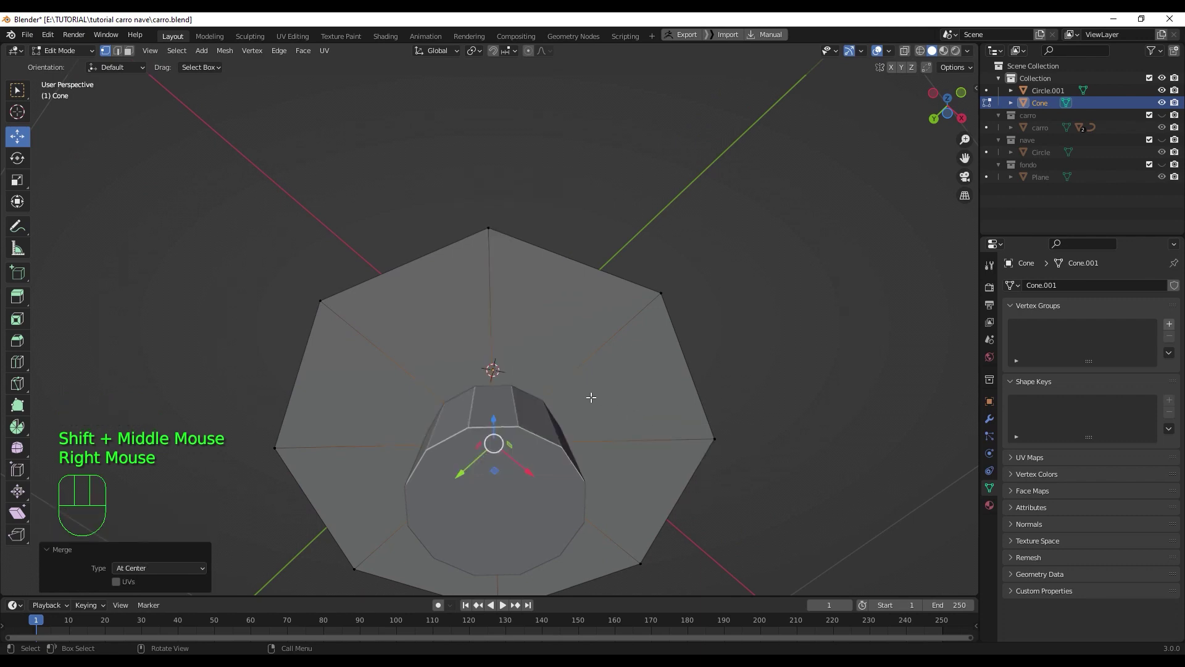
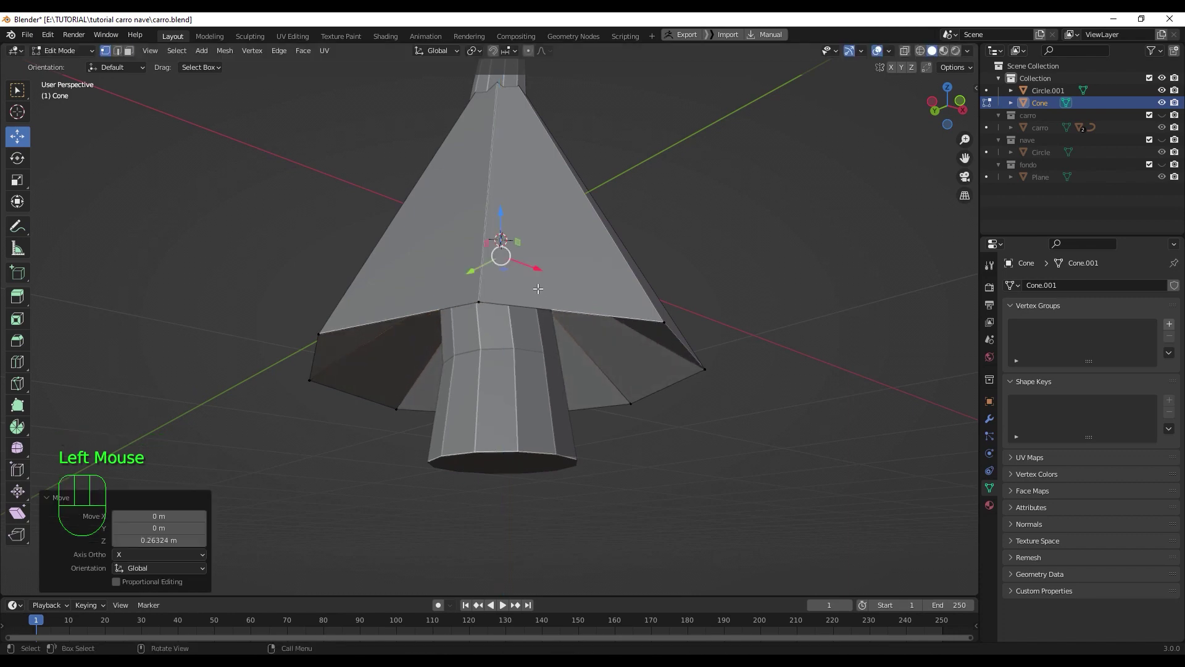
- Orbit around to check the two stacked cone layers over the trunk
left_click_drag(552, 298, 579, 351)
scroll("down", 3)
middle_click(547, 317)
left_click(518, 350)
left_click_drag(529, 295, 506, 292)
scroll("down", 3)
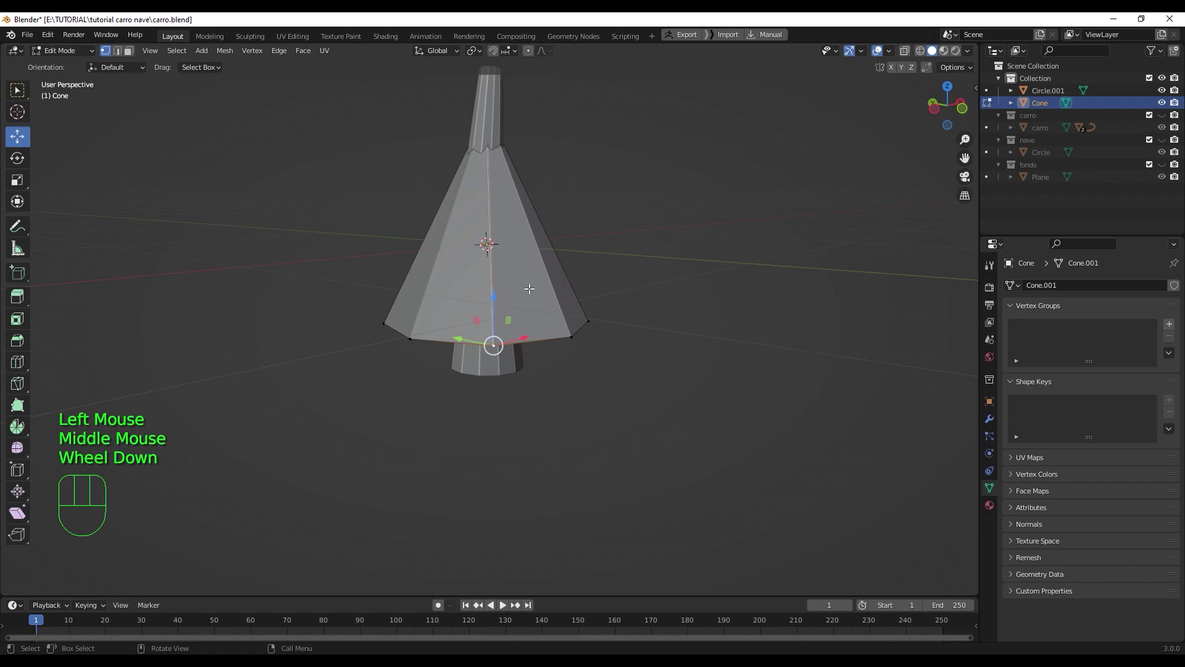
left_click_drag(523, 275, 527, 329)
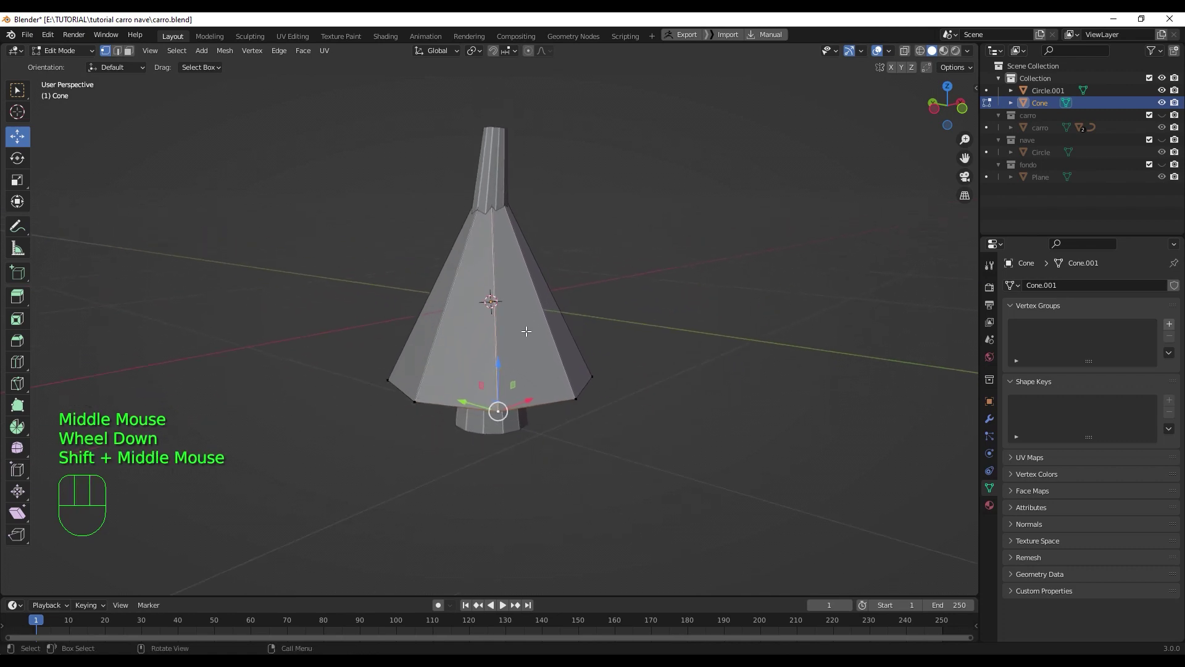
- Make the cone see-through, pick a vertical edge and start a Ctrl+R loop cut on it
key("q")
scroll("up", 3)
left_click_drag(531, 324, 547, 333)
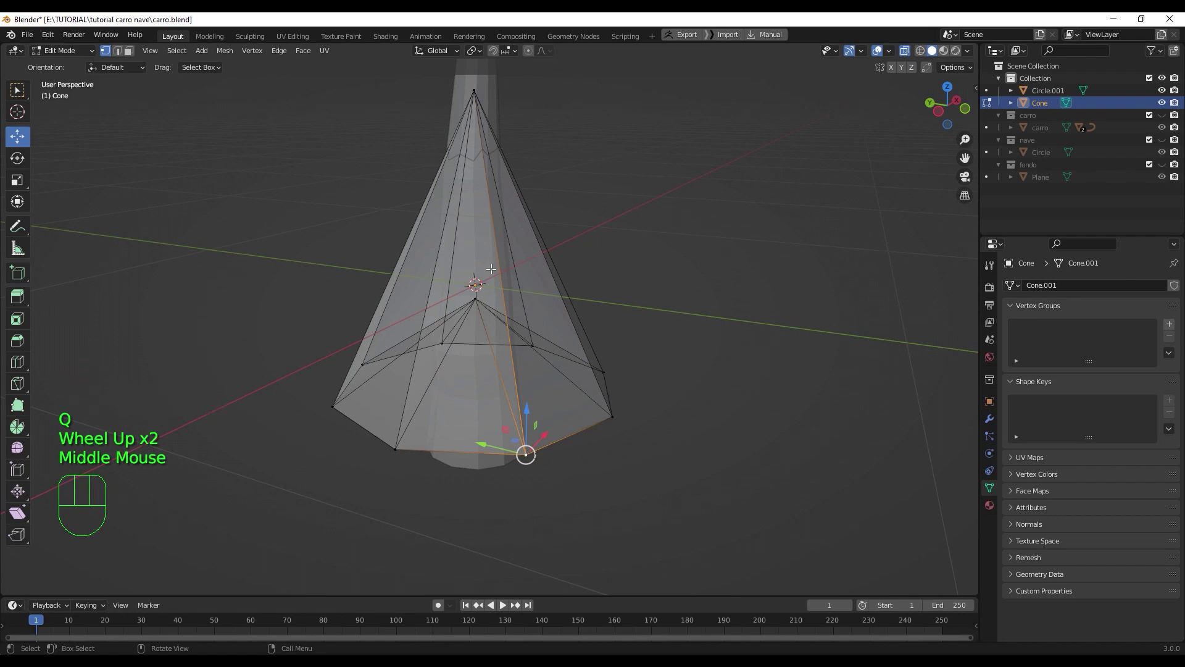
key("shift+r")
key("ctrl+z")
left_click(515, 276)
key("2")
left_click(497, 253)
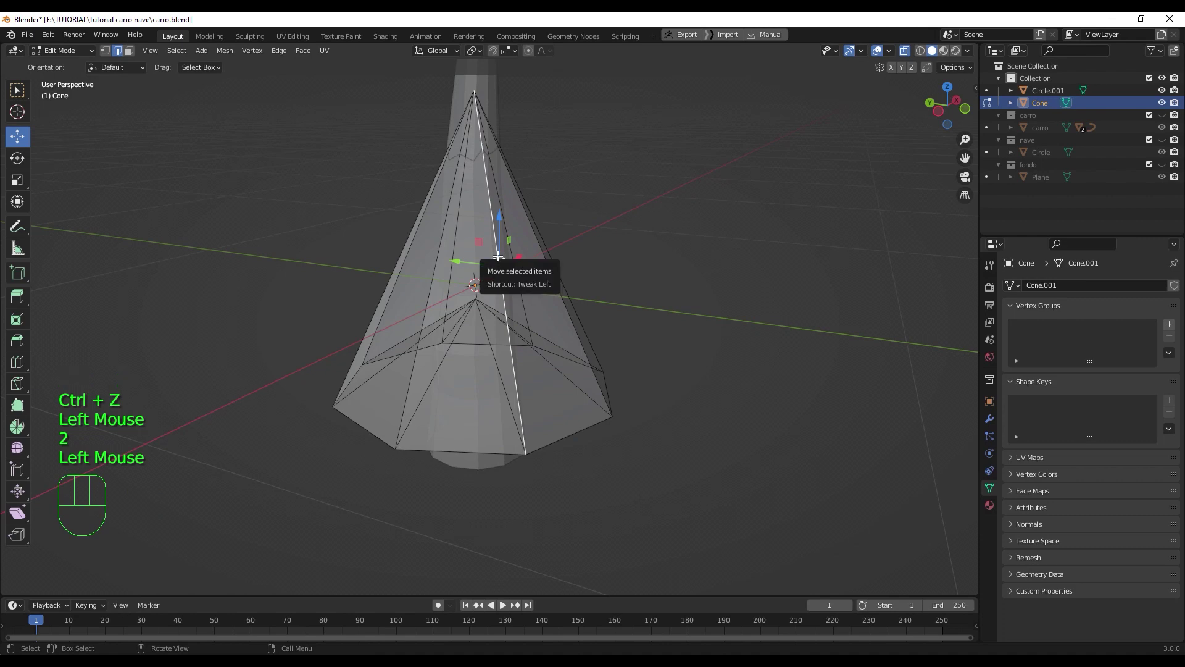
key("ctrl+r")
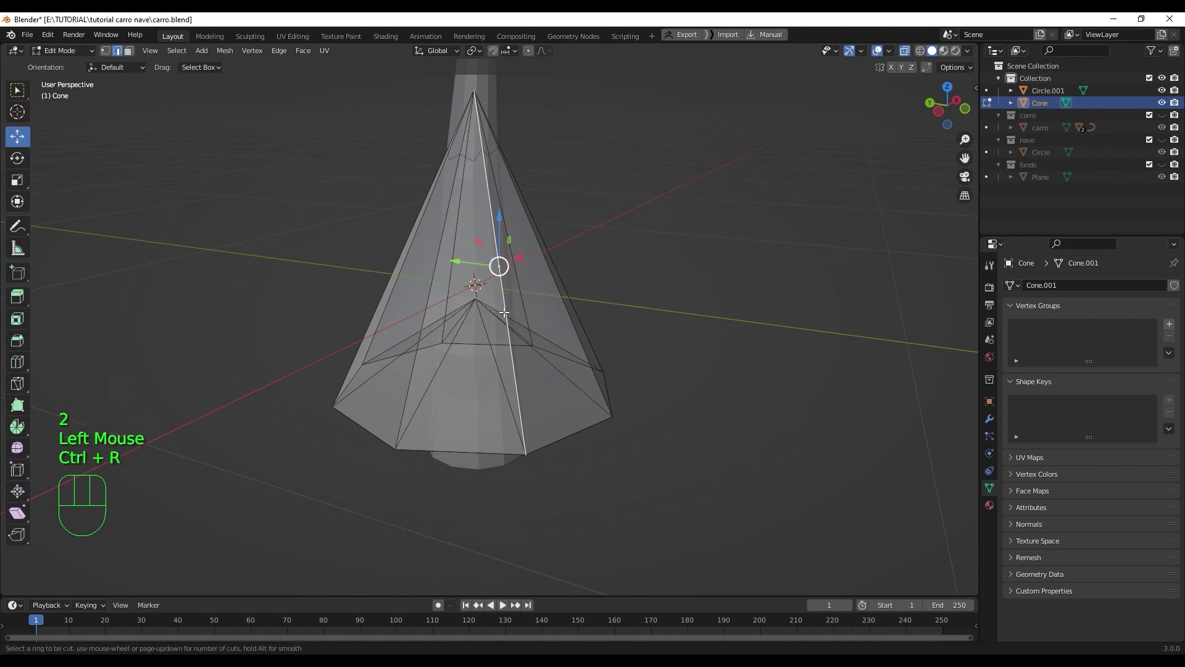
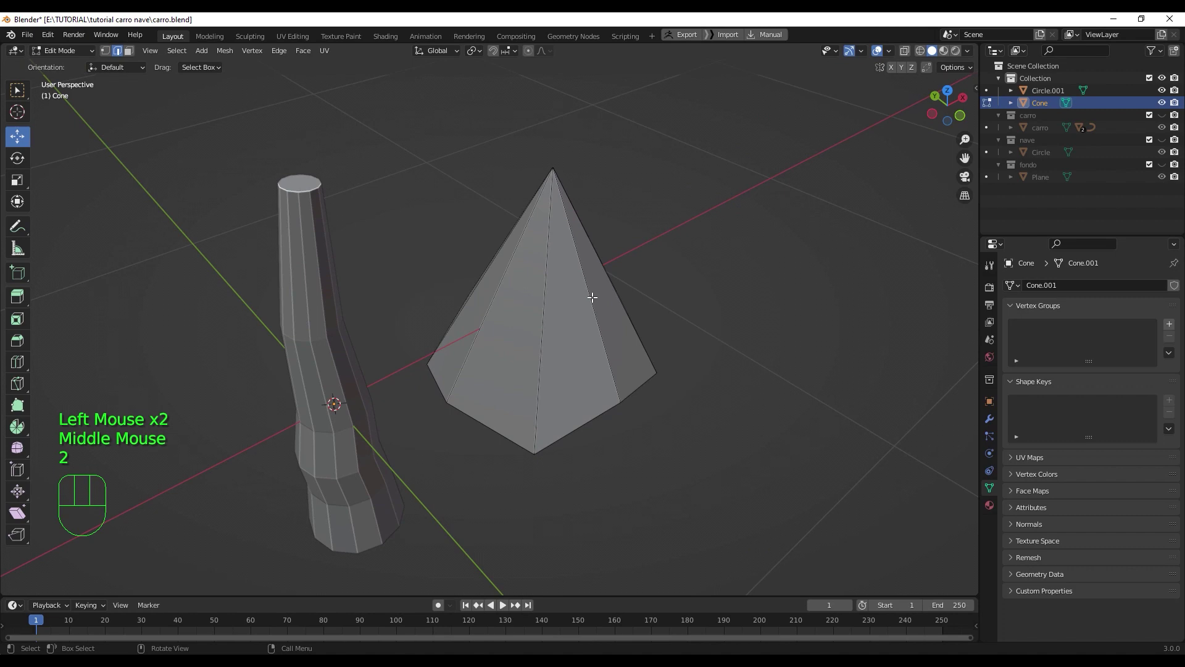
- Duplicate the six-sided cone tier and place the copy higher up the trunk in front view
left_click(591, 296)
key("ctrl+r")
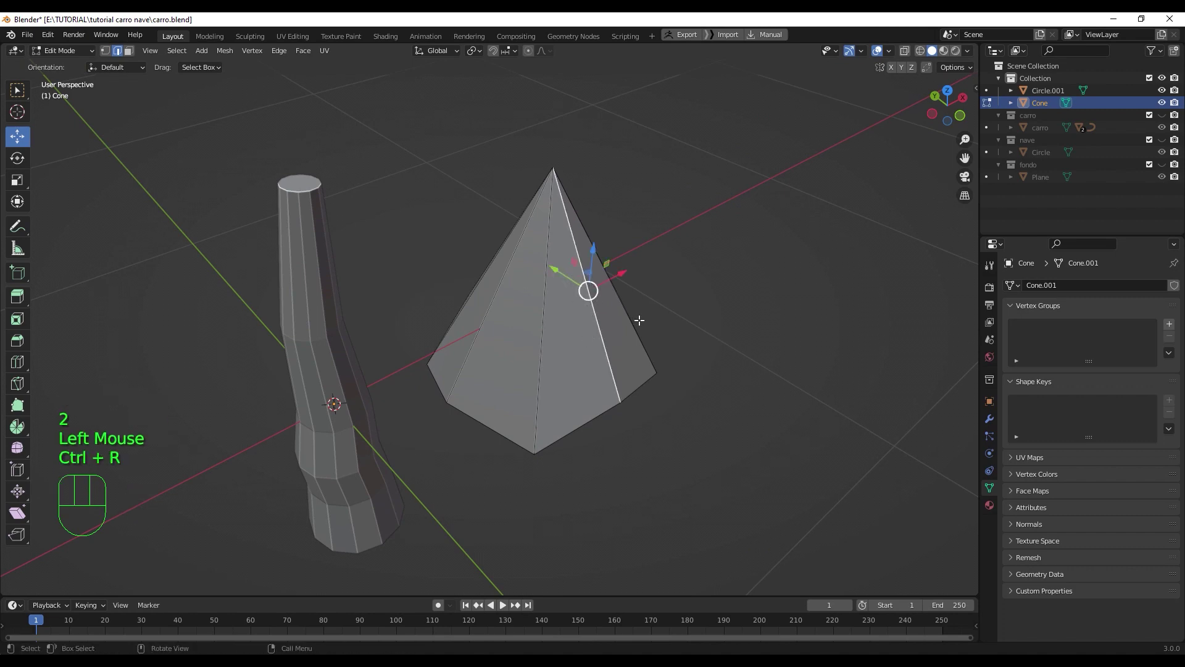
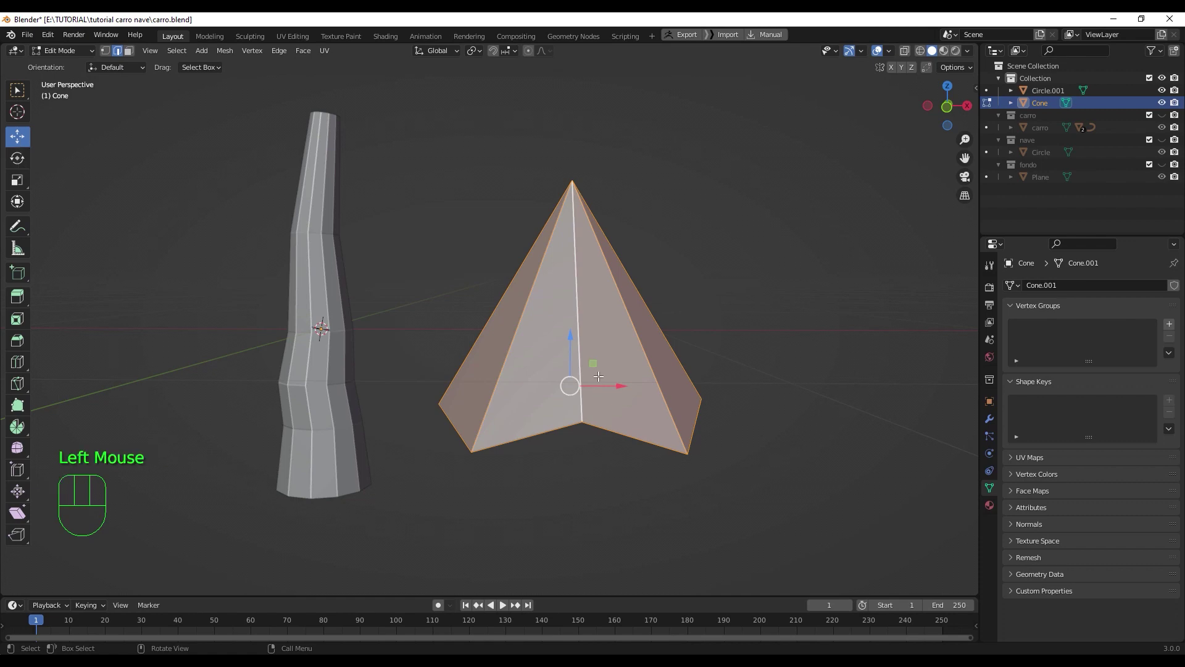
key("KP_1")
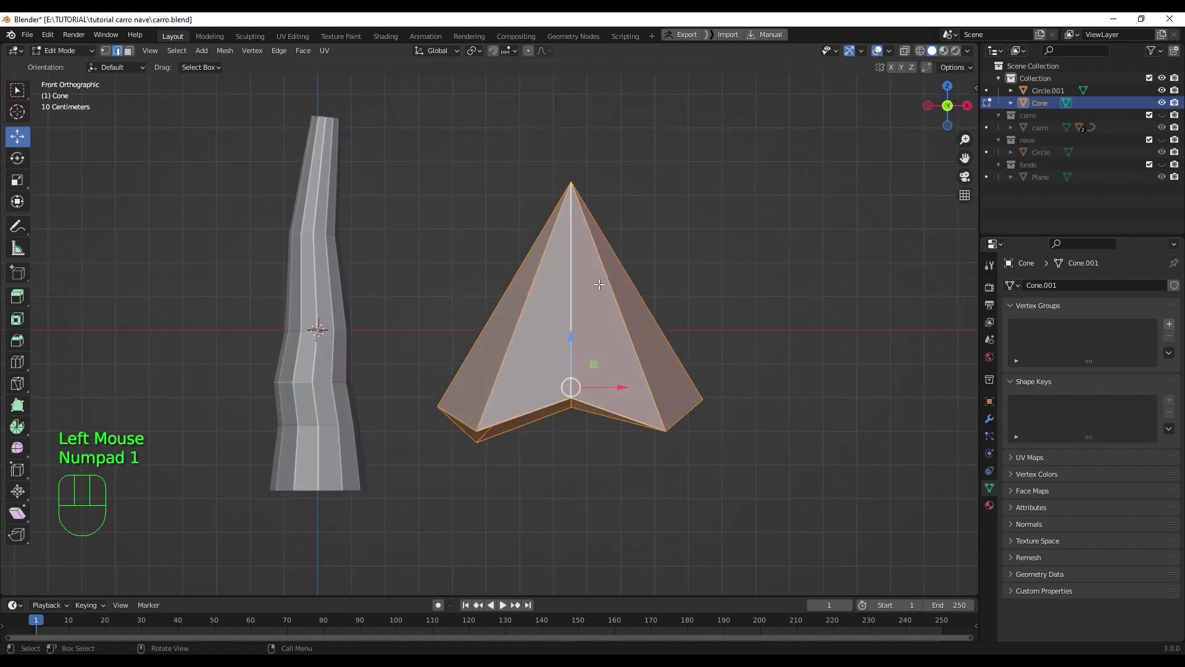
left_click_drag(574, 327, 573, 240)
double_click(621, 294)
key("l")
left_click_drag(607, 295, 354, 286)
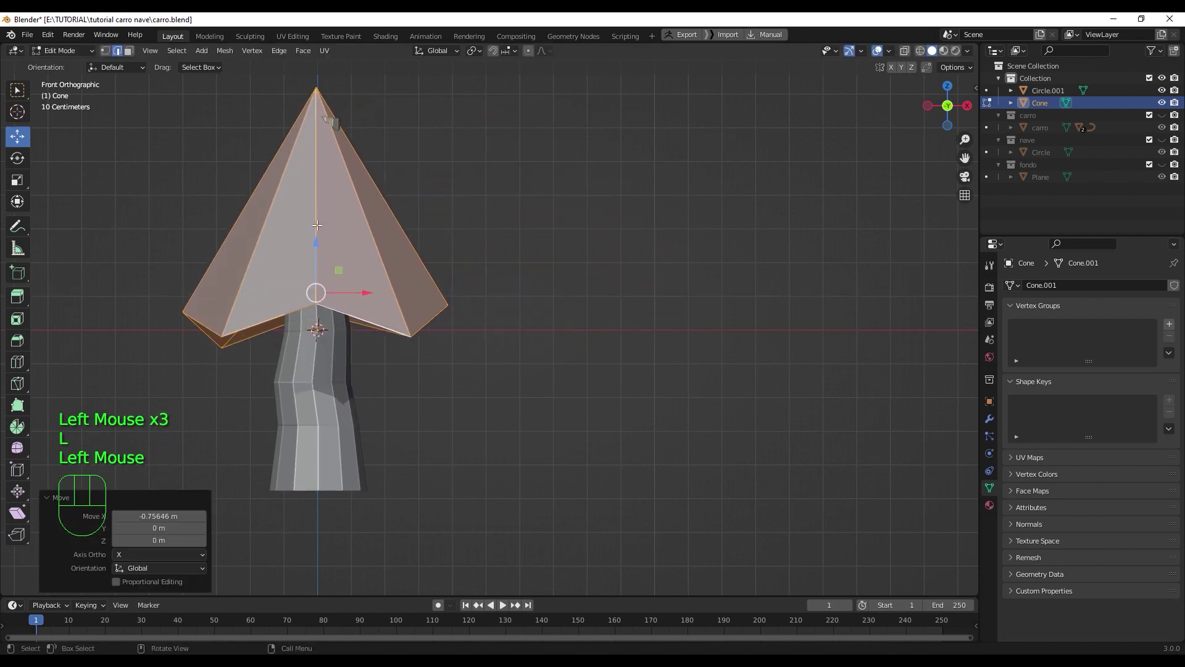
left_click_drag(316, 247, 327, 366)
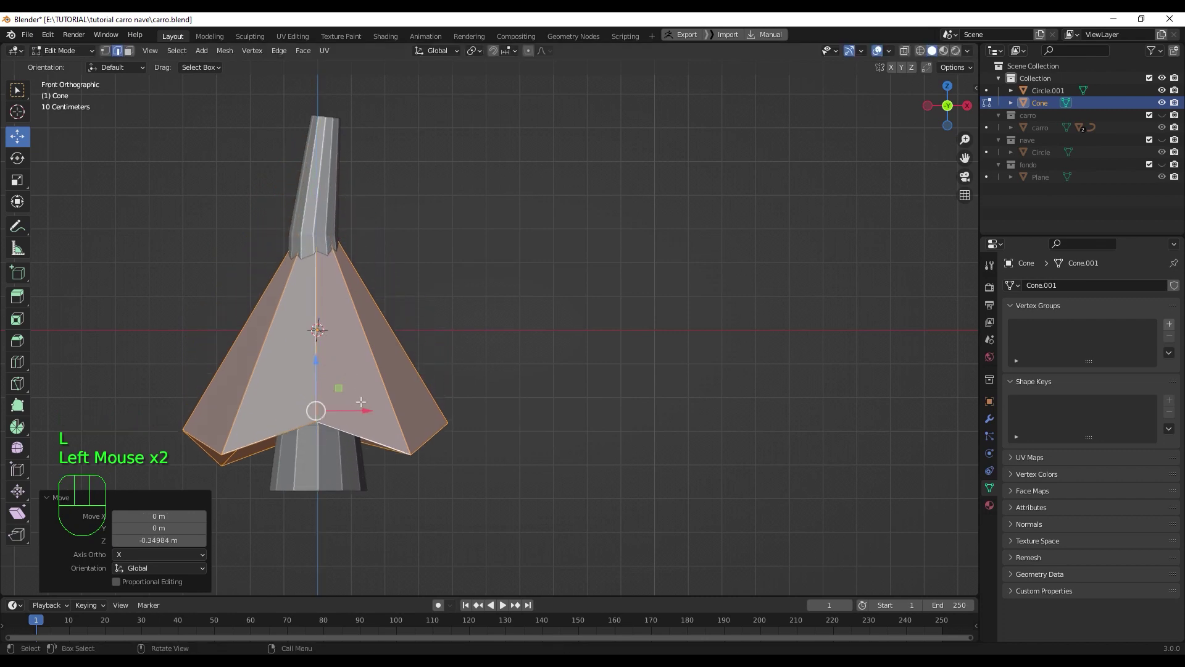
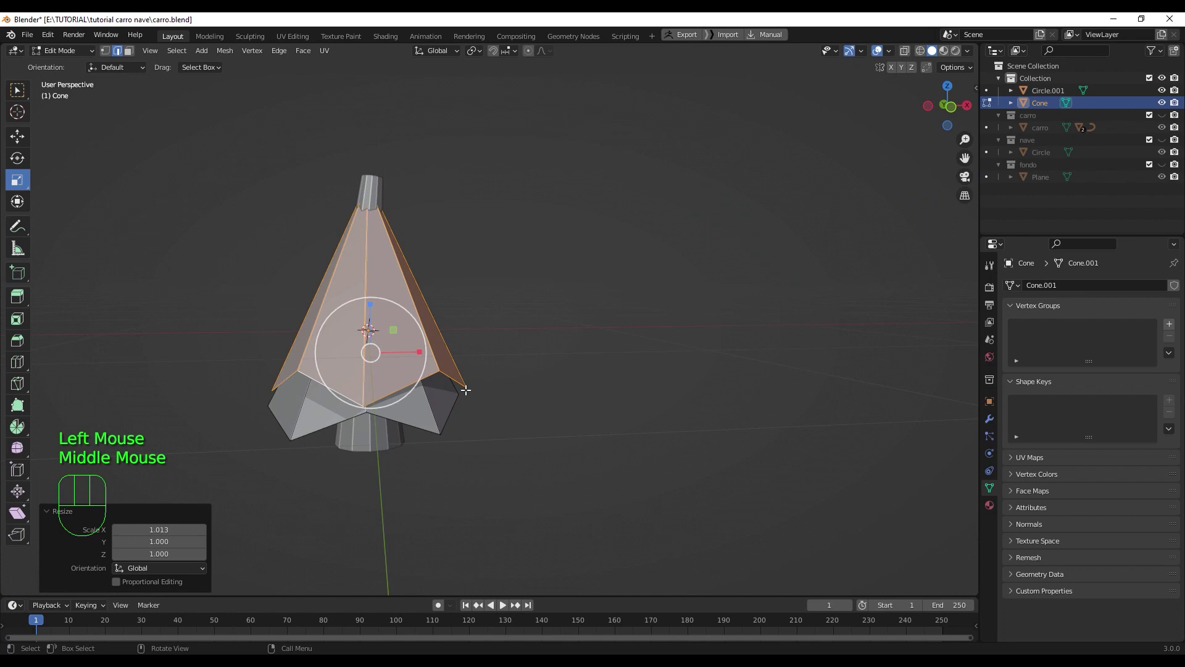
- Place a third tier at the top, rotate it and shrink it to about 0.87
key("KP_1")
scroll("up", 3)
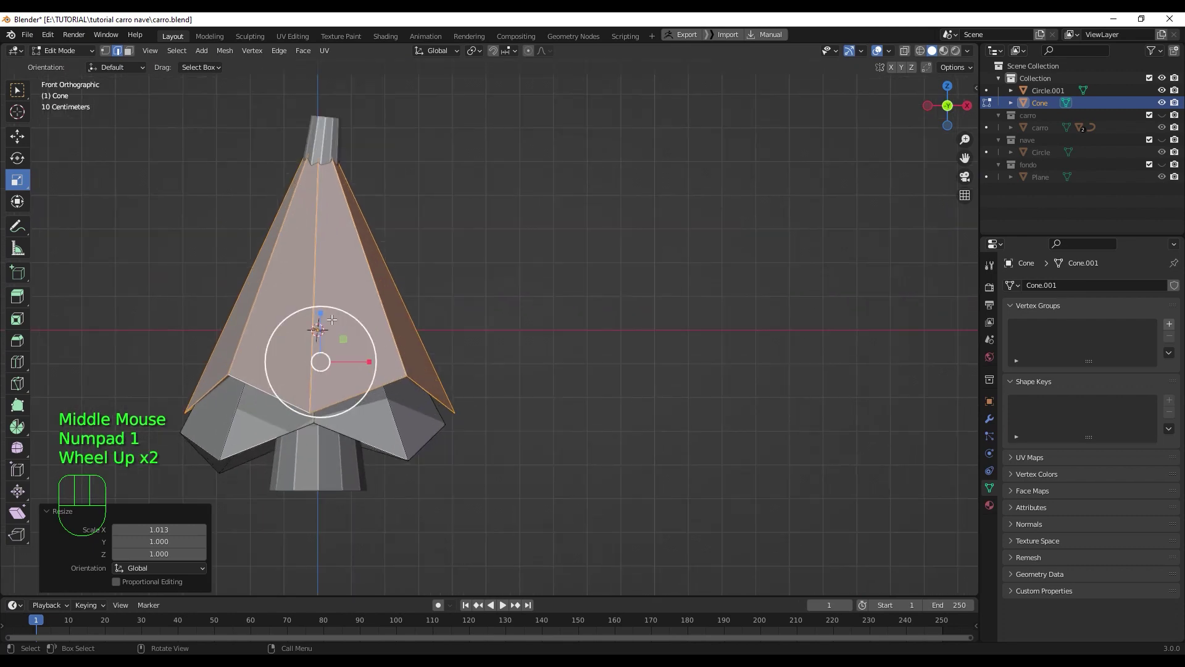
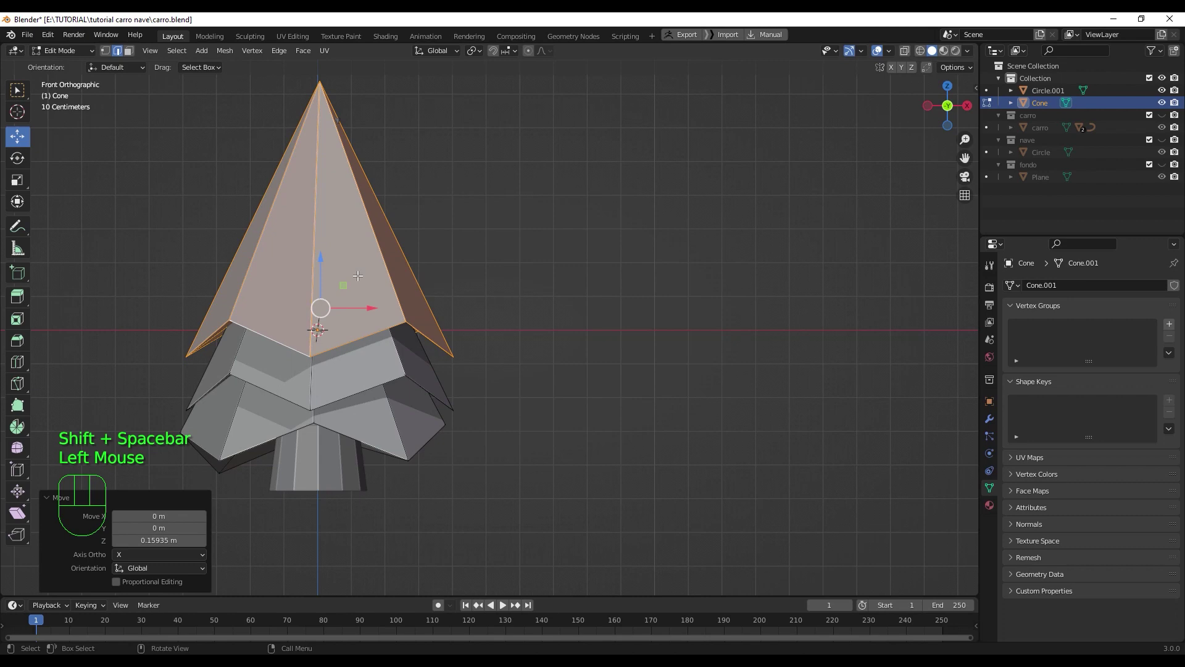
left_click(364, 301)
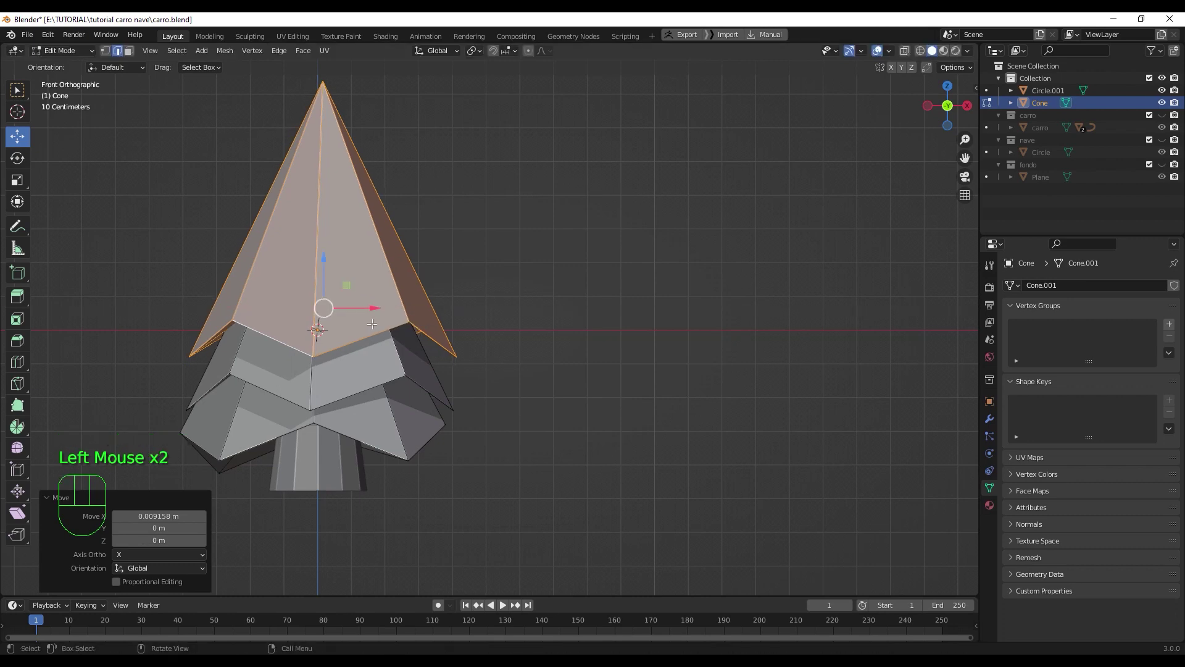
key("shift+space")
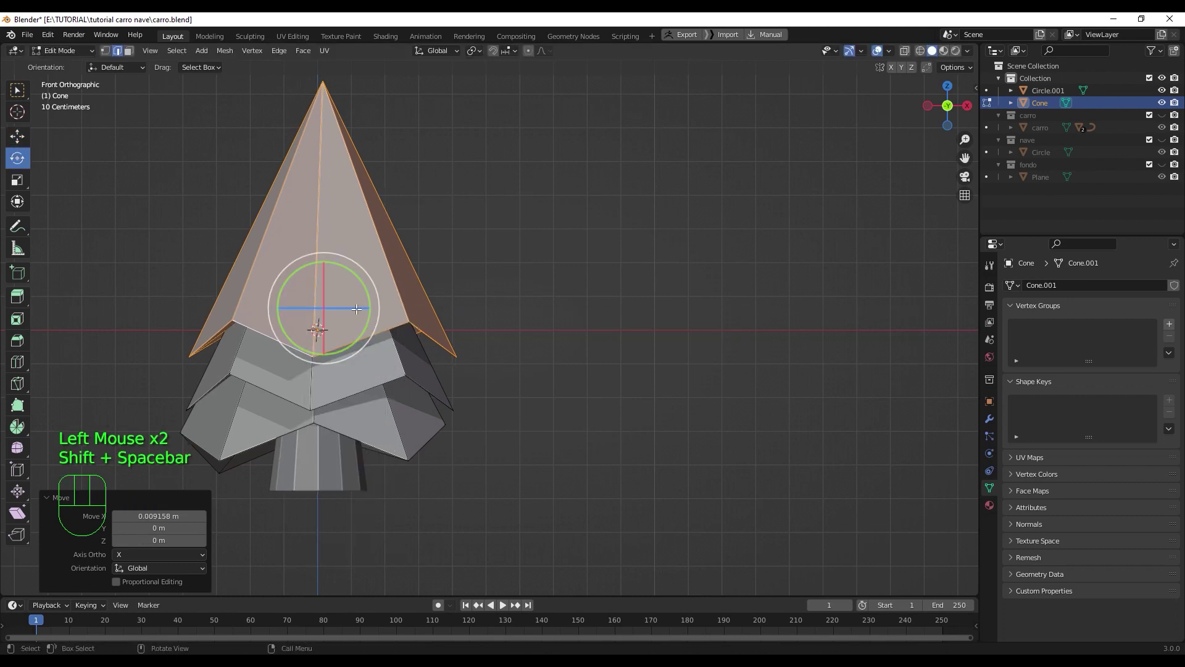
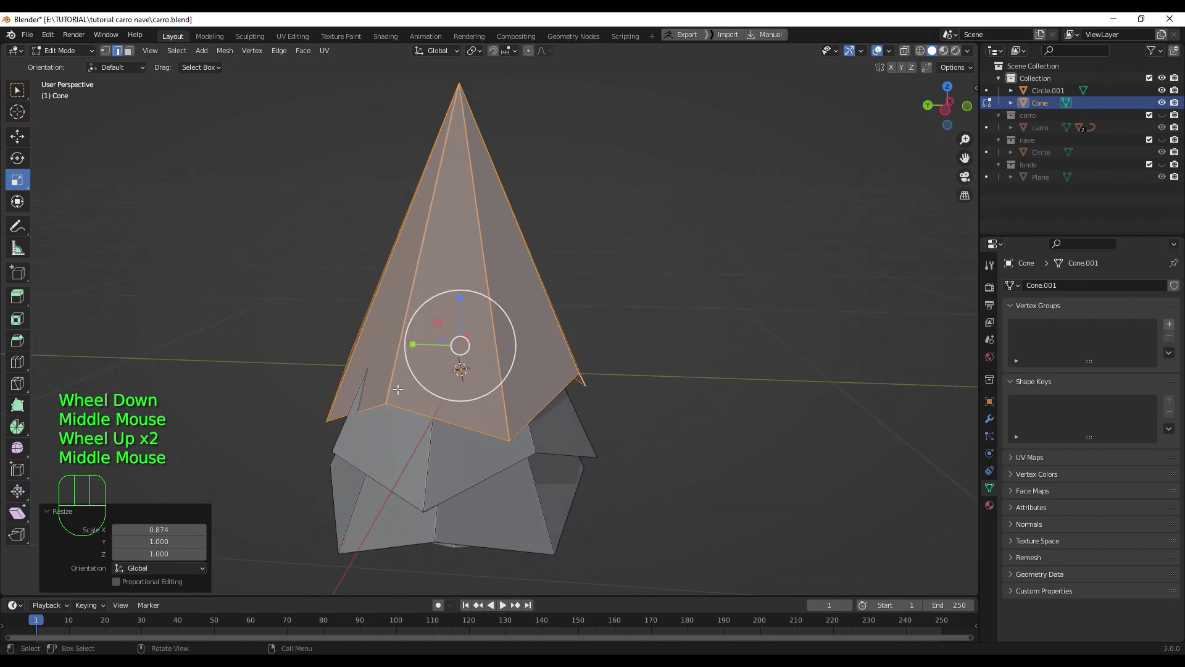
key("1")
left_click(324, 418)
key("shift+space")
key("g")
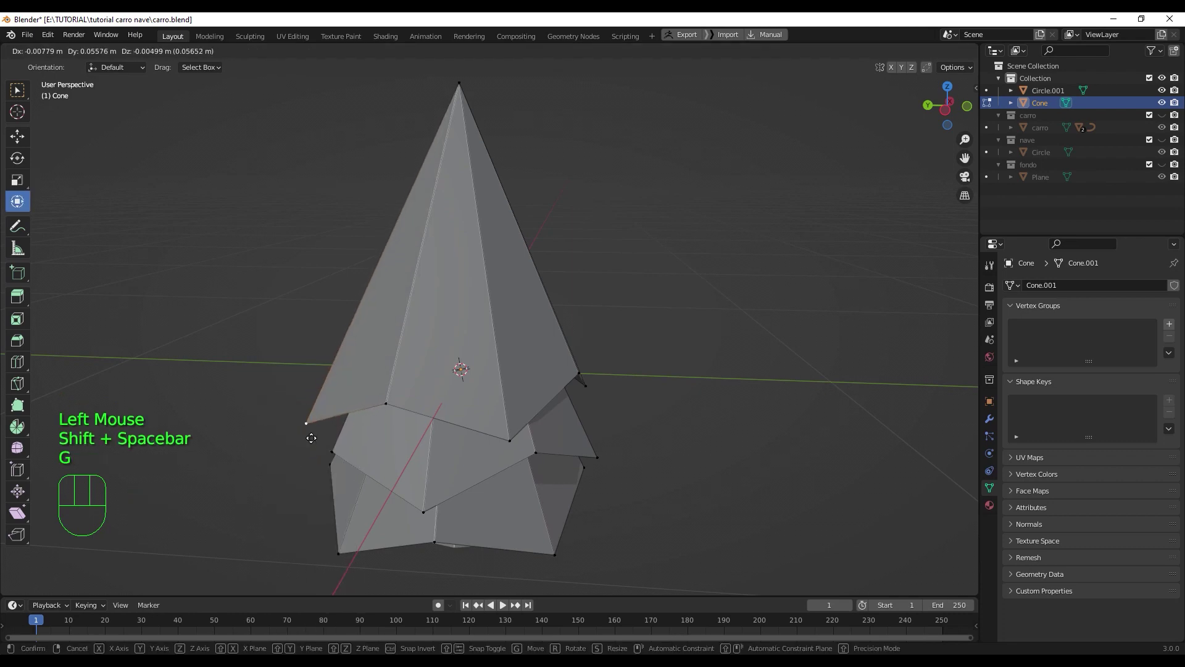
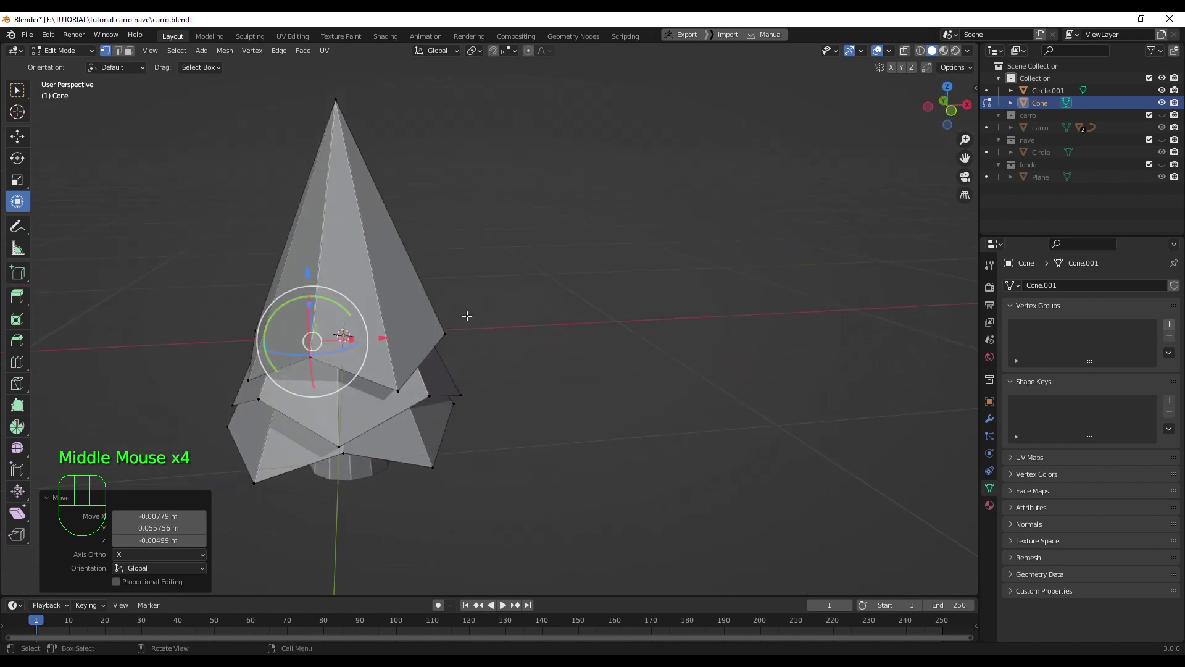
- Select the whole top tier's faces and rotate it around Z to stagger its points
key("3")
left_click(345, 255)
key("l")
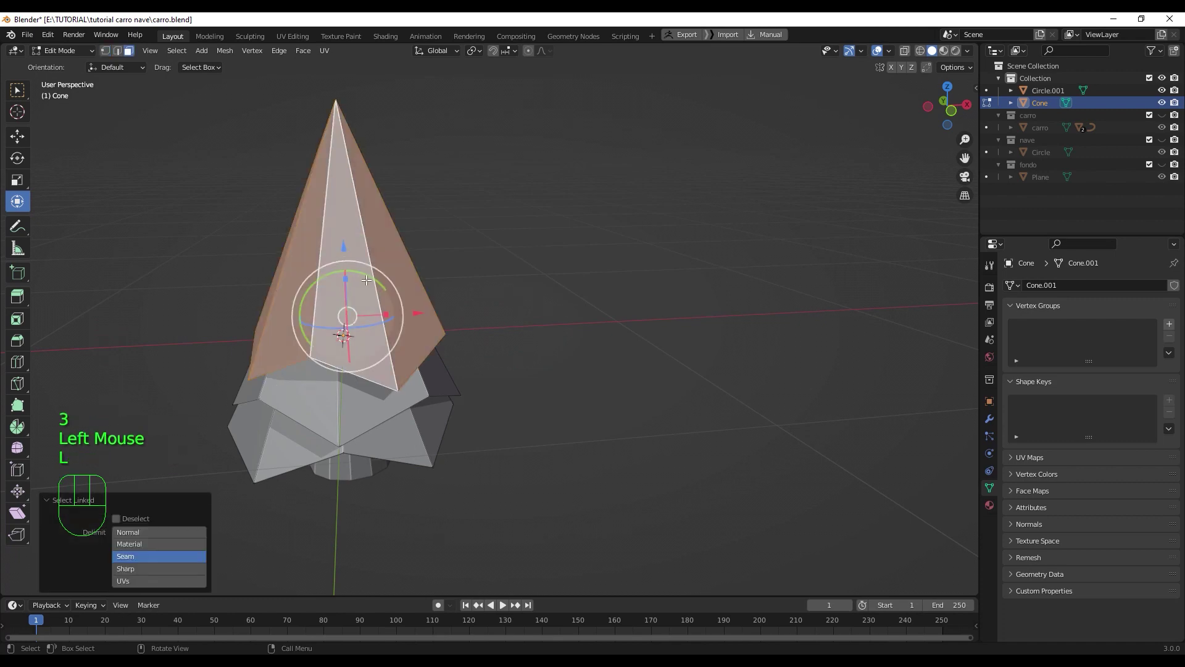
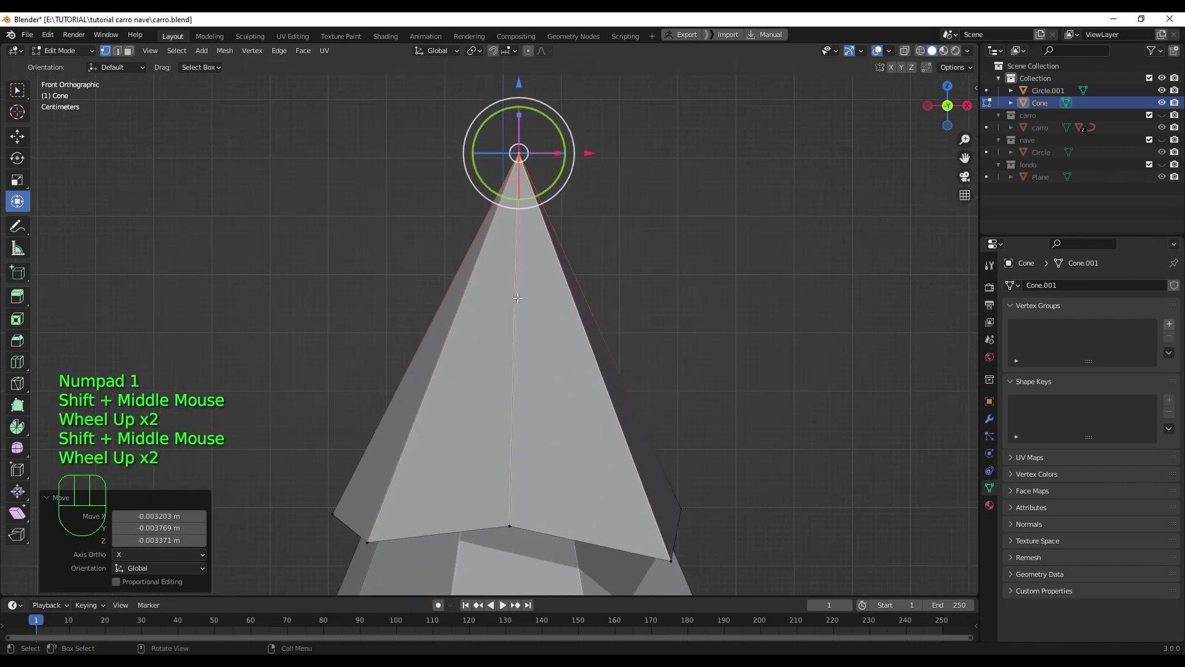
- Knife-cut a new edge ring just below the top tier's tip in see-through mode, checked from the side
key("q")
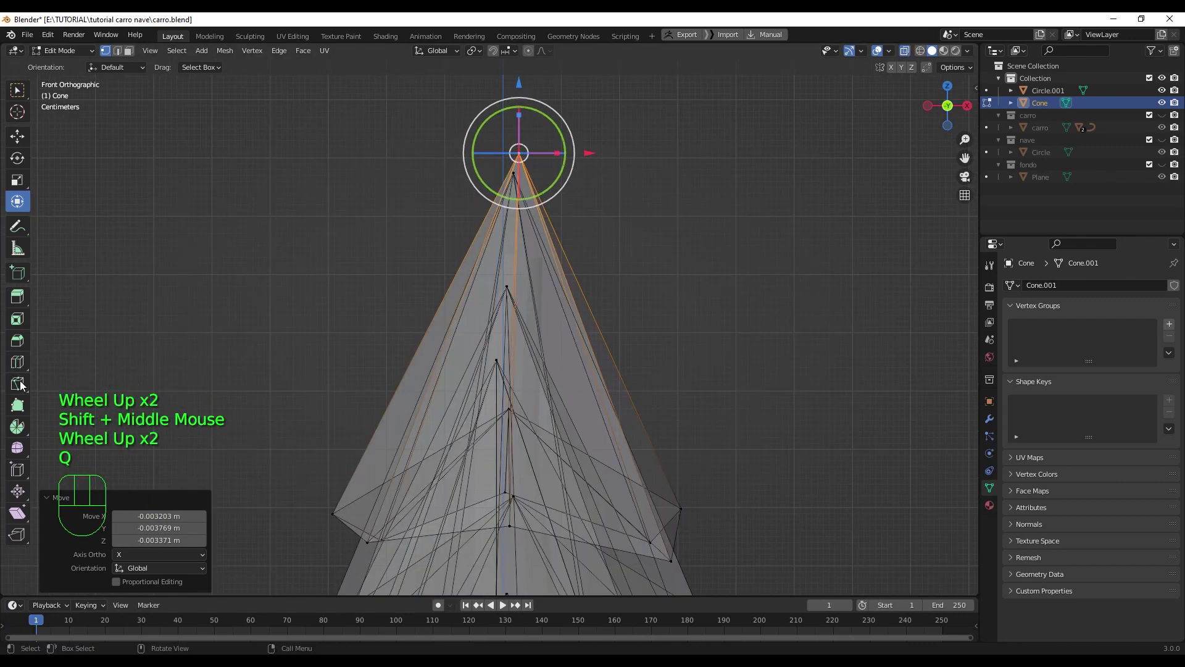
left_click(24, 385)
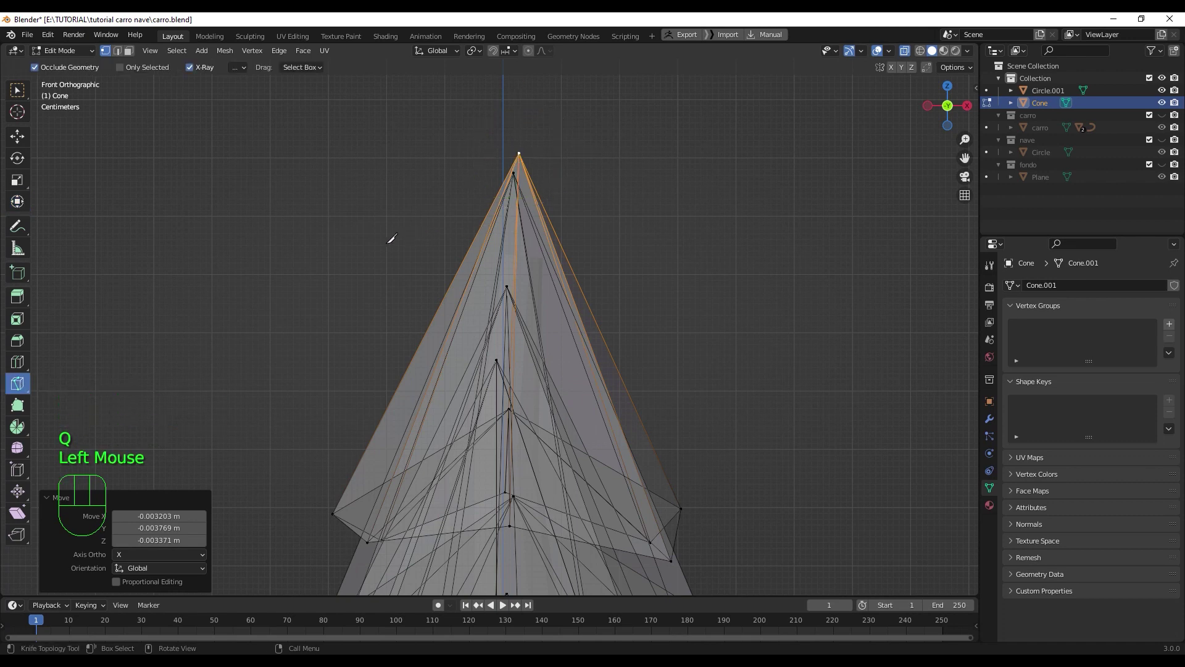
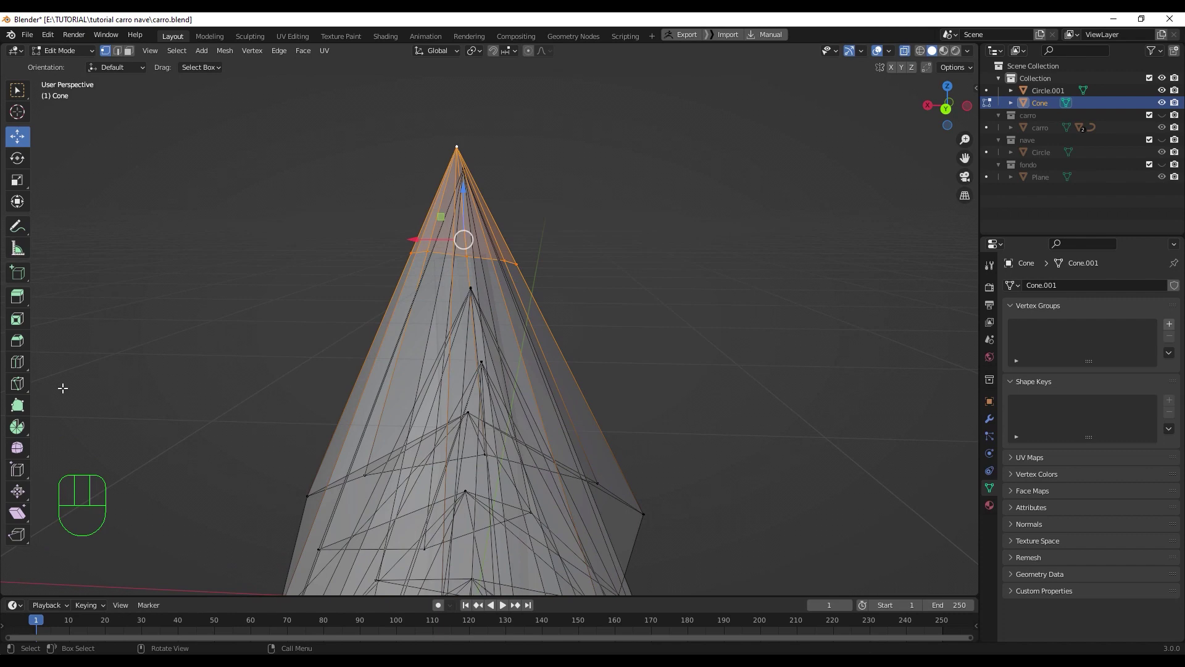
key("KP_3")
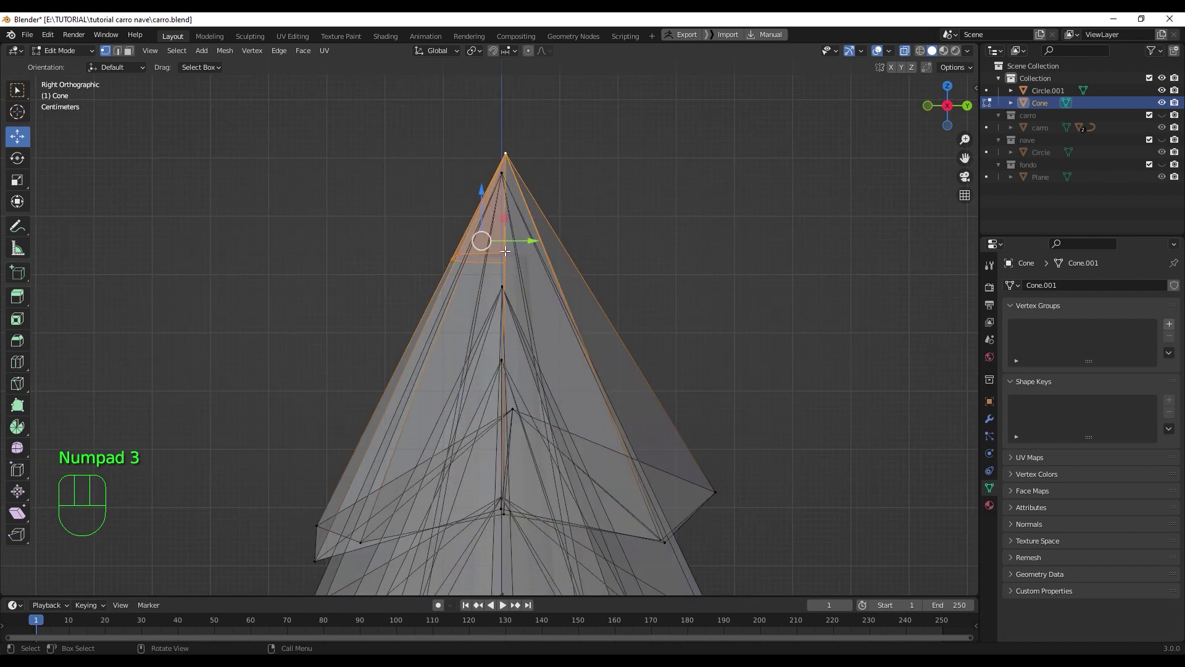
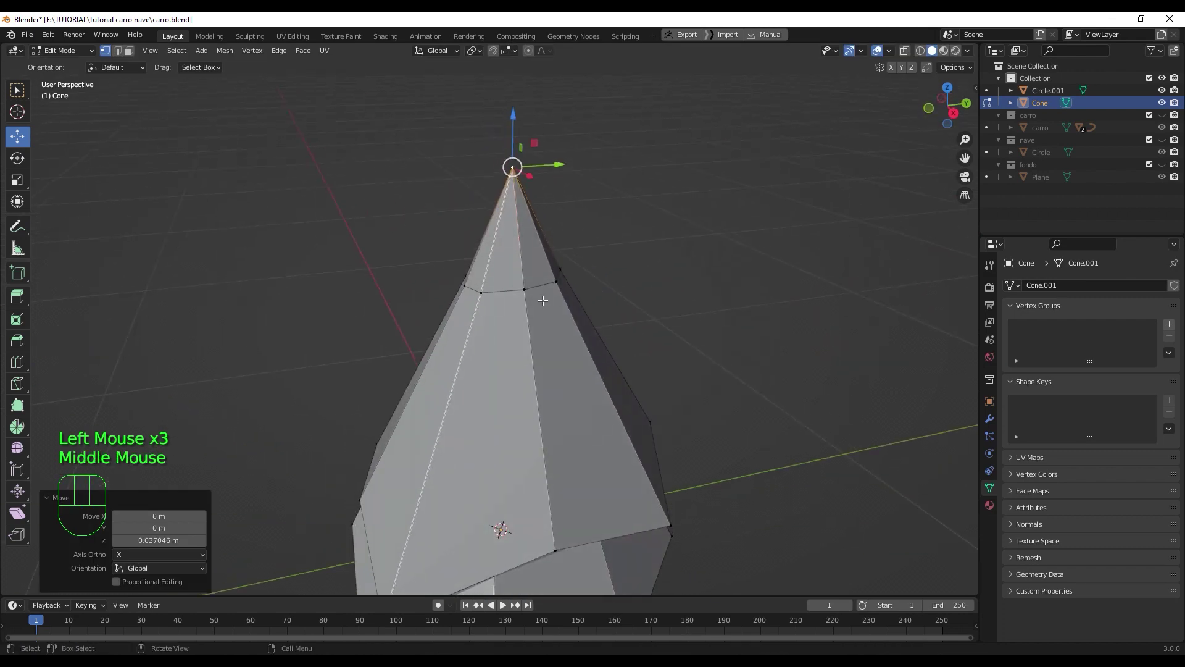
- Select the edge ring just below the tip of the pine's top foliage tier
key("2")
left_click(495, 290)
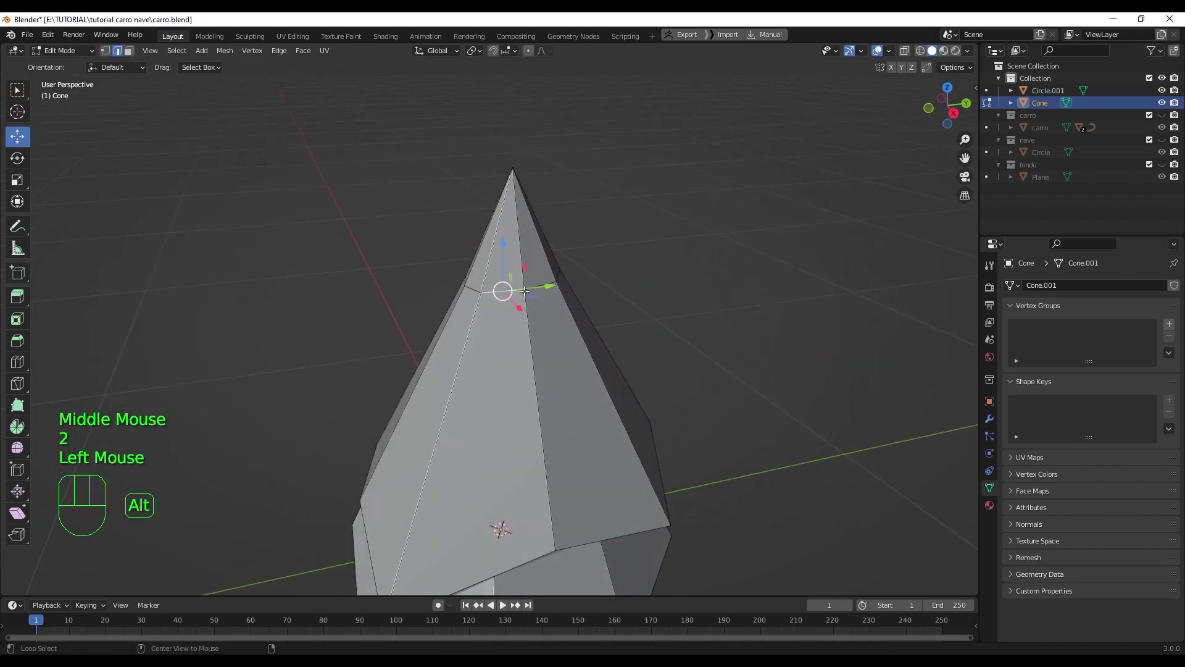
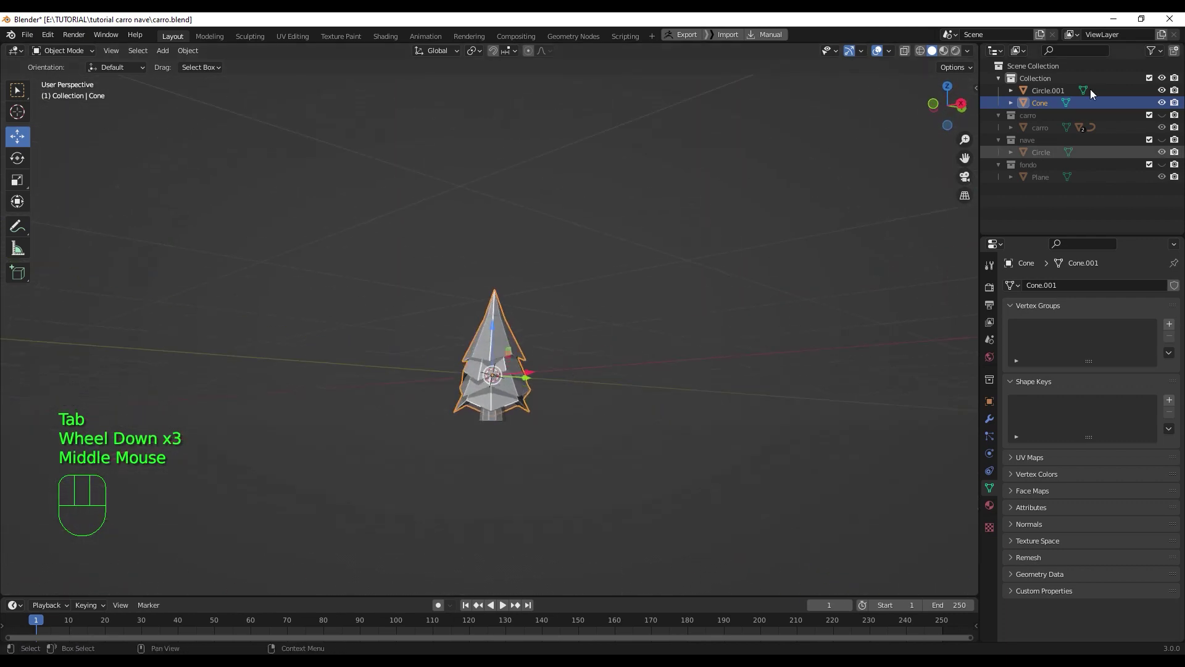
- Move the pine branches object pino into the fondo collection
left_click(1050, 106)
left_click_drag(1050, 107, 751, 279)
scroll("up", 3)
left_click_drag(524, 413, 441, 455)
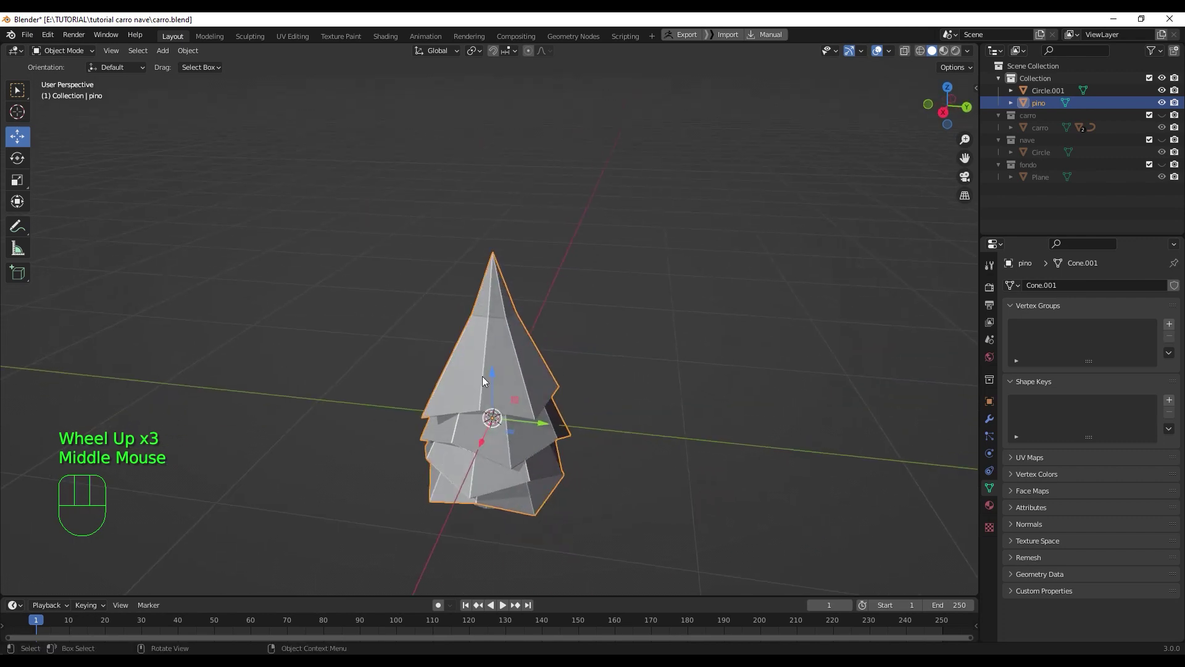
scroll("down", 3)
scroll("up", 3)
key("m")
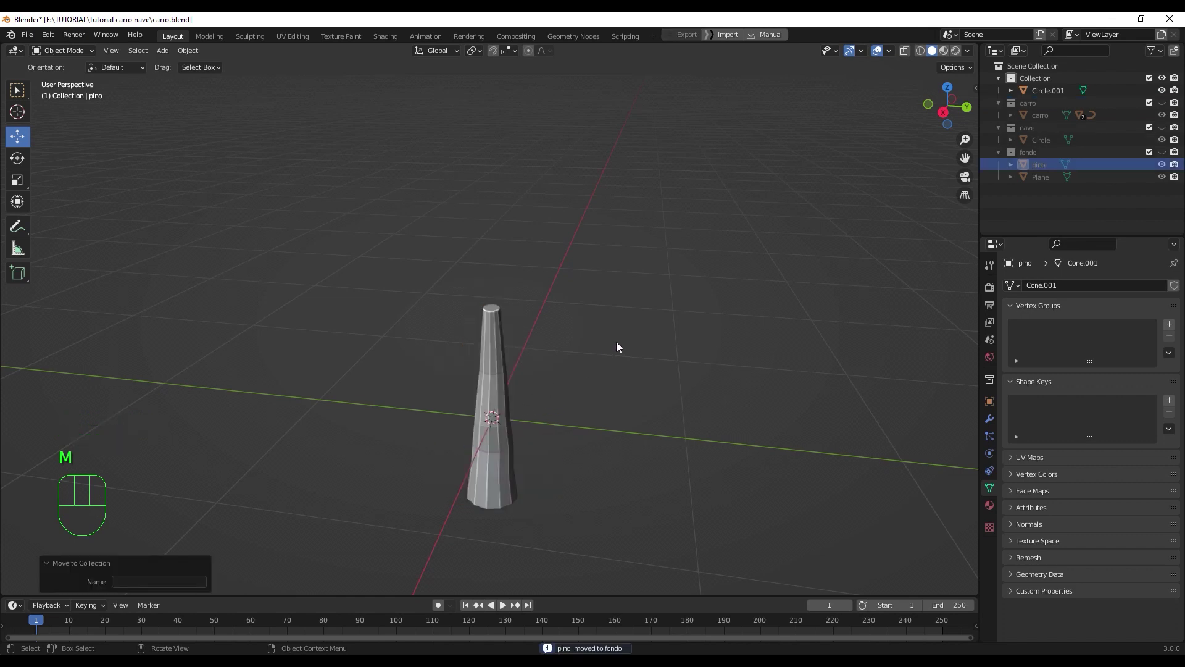
- Move the trunk object Circle.001 into the fondo collection as well
left_click(507, 409)
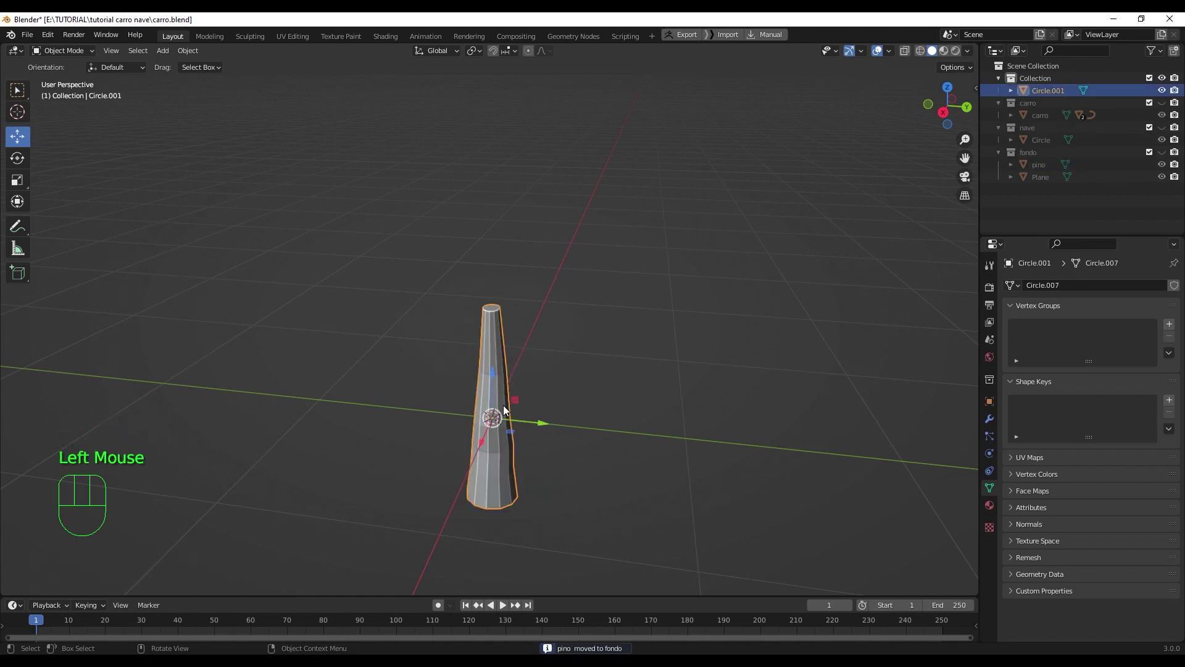
key("m")
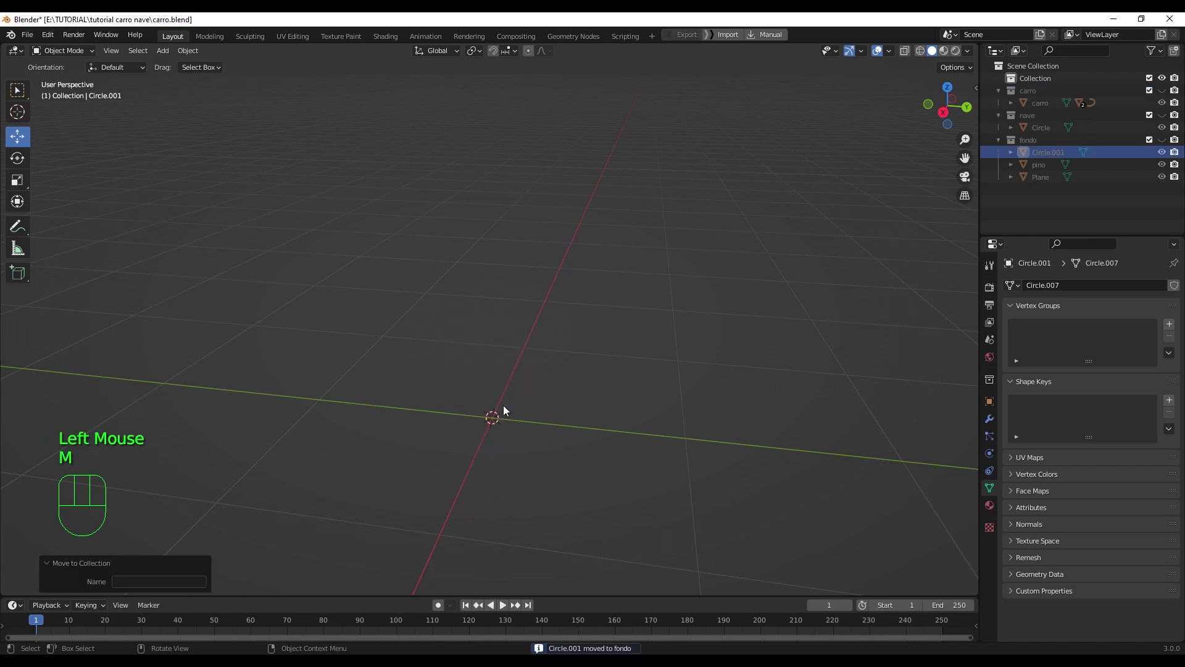
- Show the fondo collection again and hide the ground Plane so the pine stands alone
left_click(1168, 144)
scroll("down", 3)
left_click_drag(517, 394, 517, 388)
left_click(518, 353)
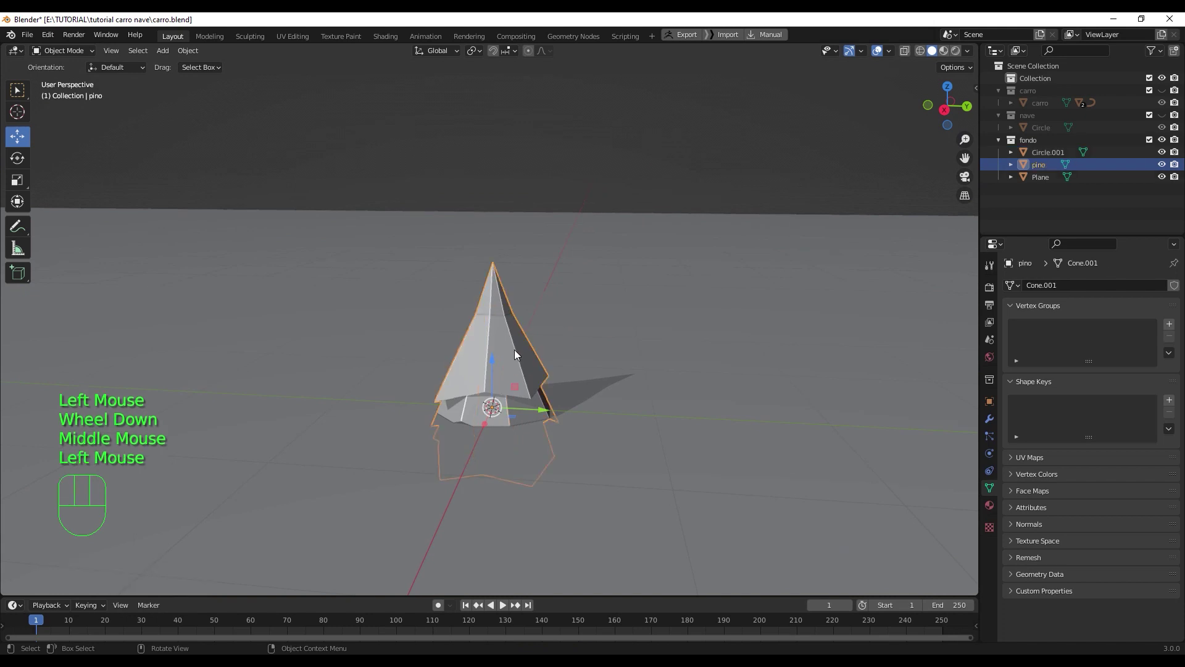
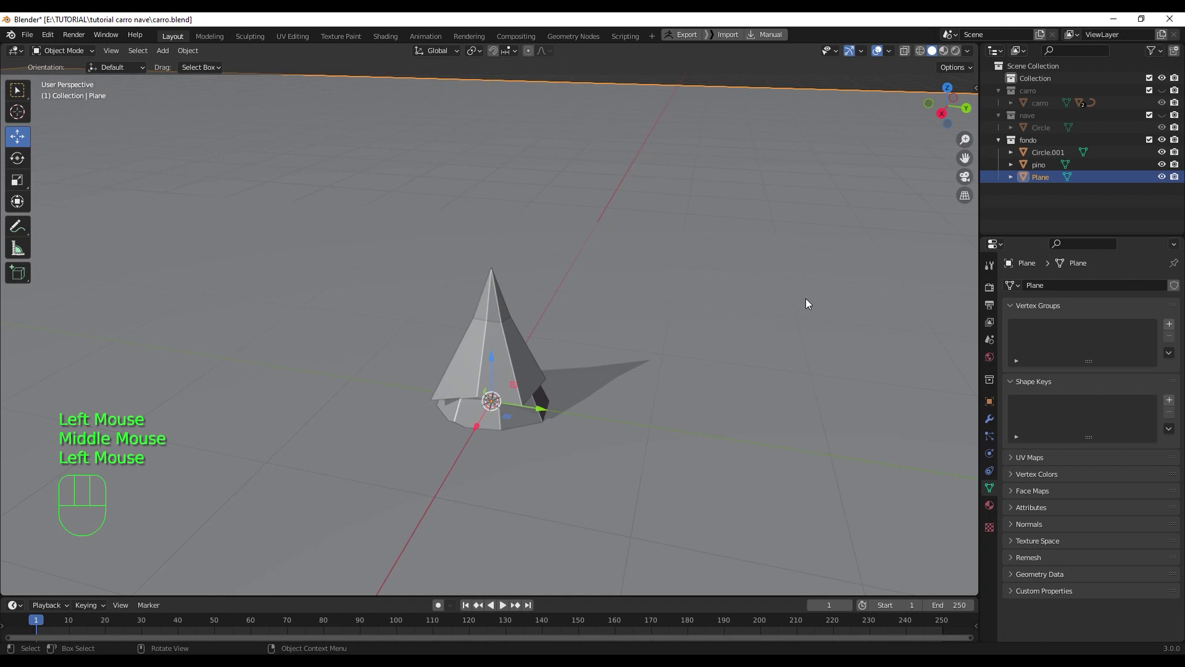
key("h")
left_click_drag(486, 443, 512, 404)
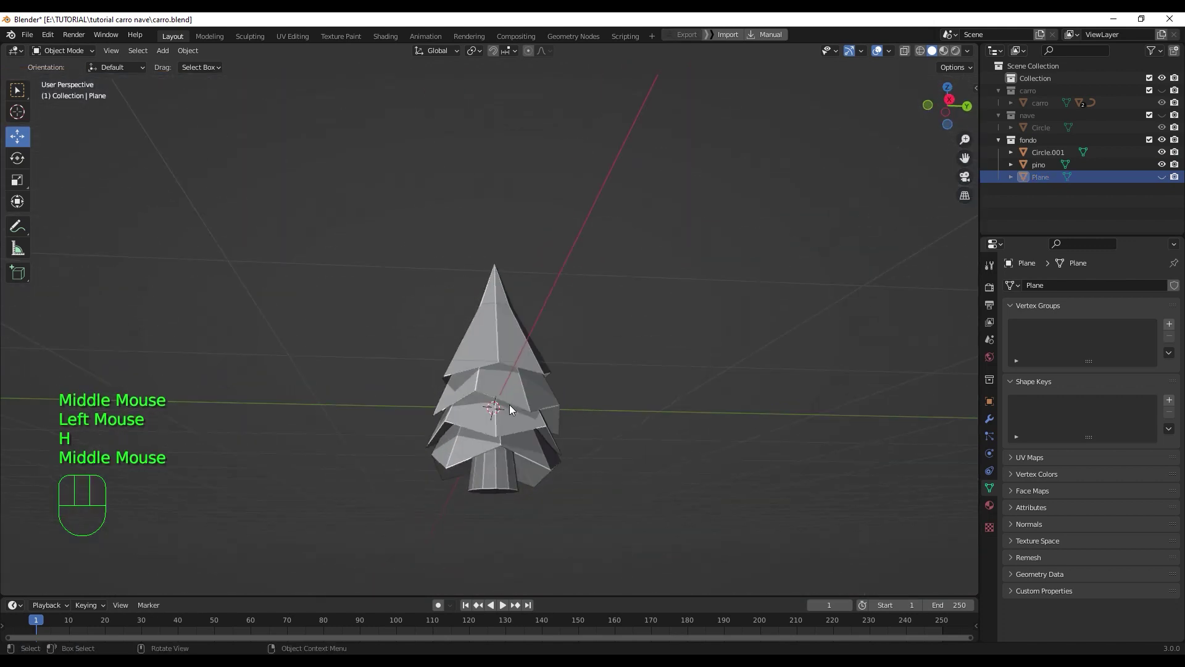
left_click(501, 478)
- Join the trunk Circle.001 into pino as a single object
left_click(519, 362)
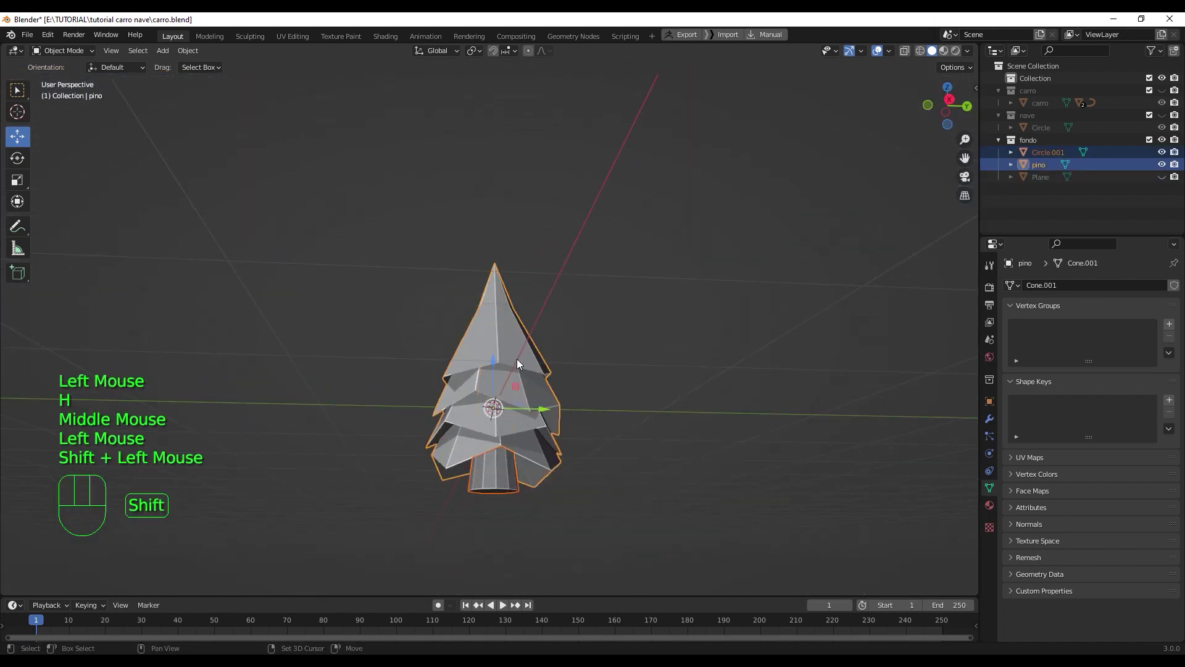
key("ctrl+j")
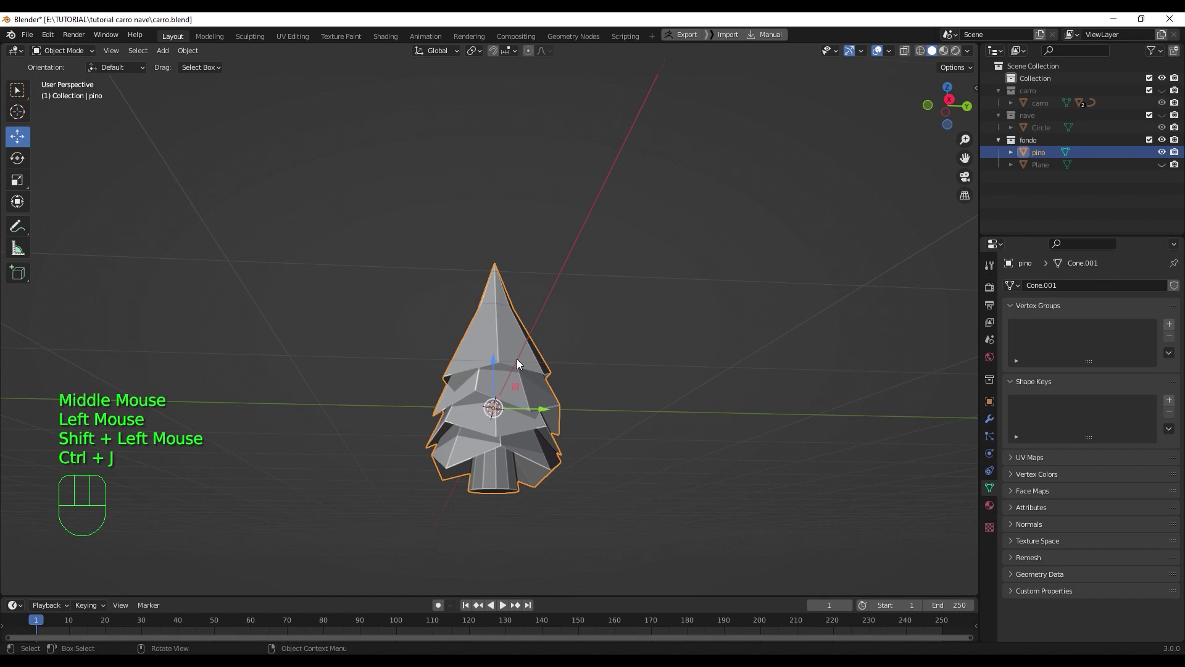
left_click_drag(518, 395, 518, 421)
middle_click(536, 387)
- Check the joined trunk by selecting all its linked faces in Edit Mode
key("Tab")
scroll("up", 3)
scroll("down", 3)
left_click_drag(519, 426, 519, 390)
key("3")
left_click(505, 491)
key("l")
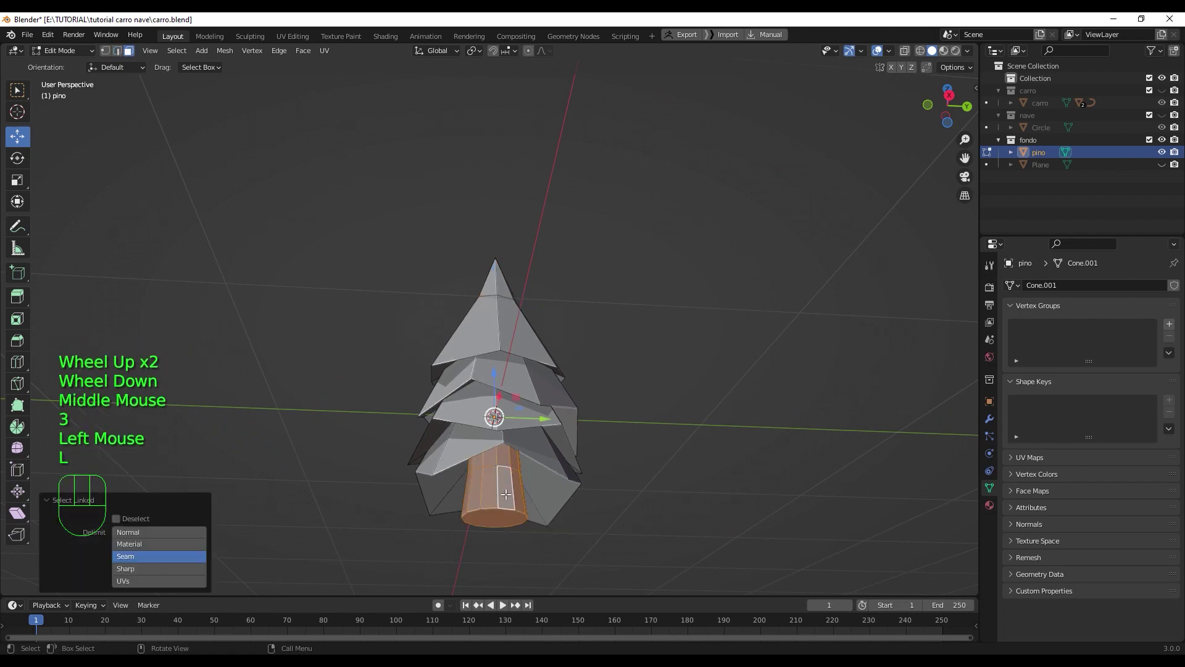
key("Tab")
- Inspect pino from front and side views and unhide the ground Plane
left_click_drag(608, 391, 581, 460)
scroll("down", 3)
scroll("up", 3)
scroll("down", 3)
left_click_drag(582, 390, 599, 361)
key("KP_1")
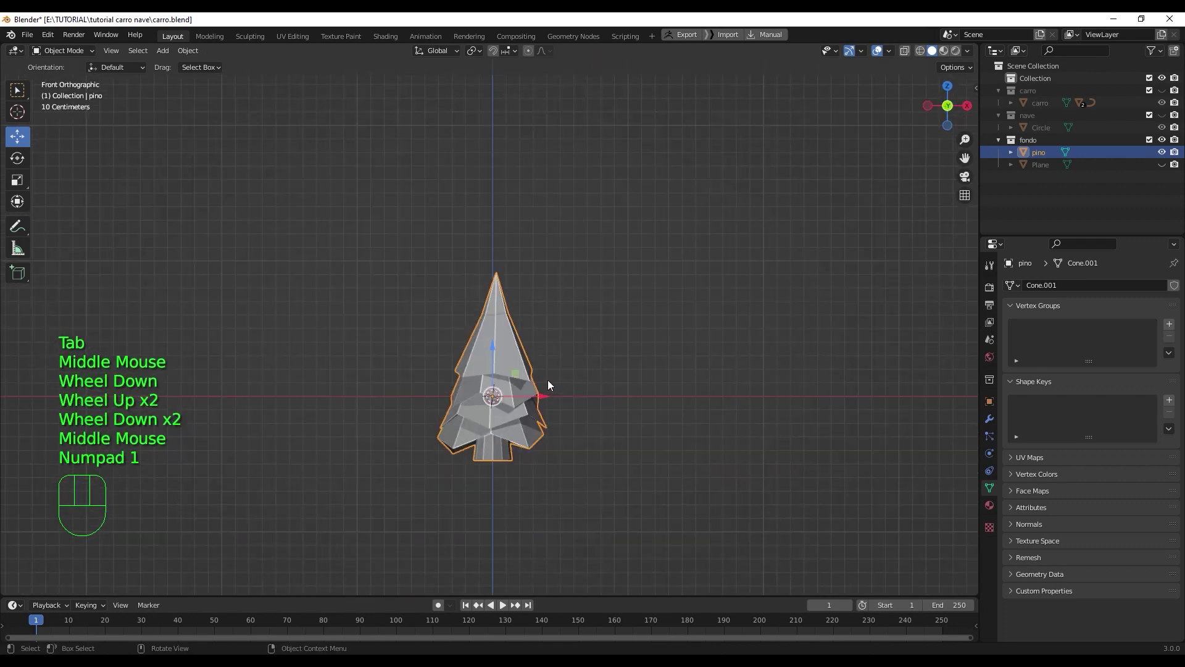
key("alt+h")
key("KP_1")
key("KP_3")
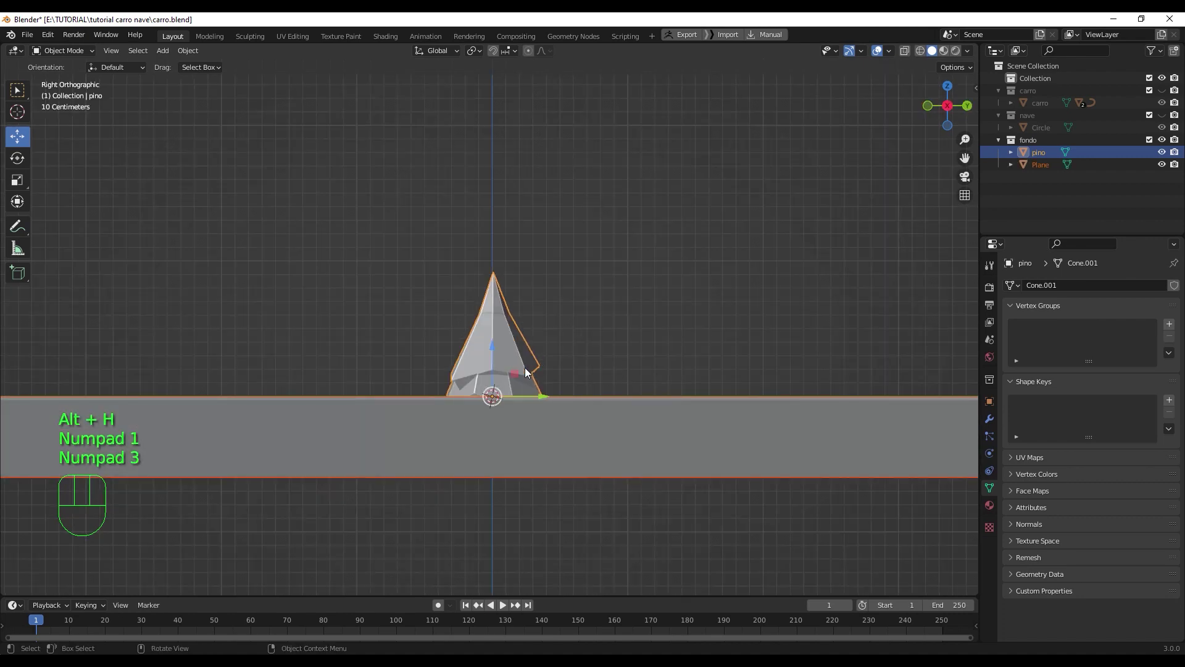
left_click_drag(531, 355, 532, 363)
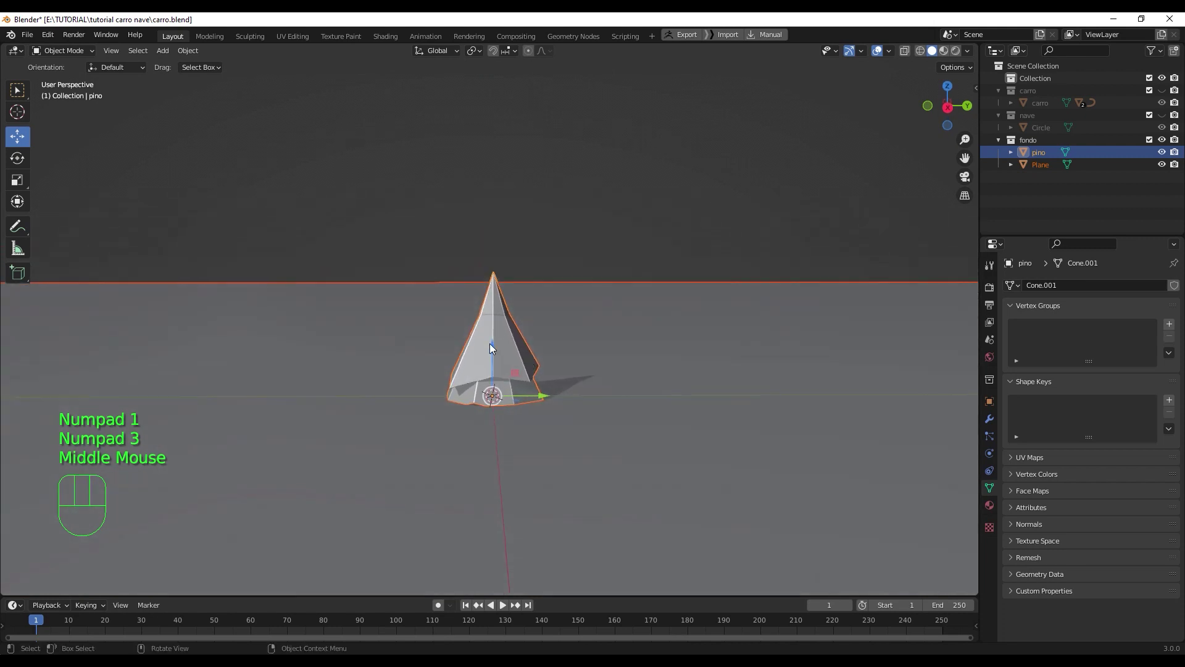
- Undo the last change and show the carro collection so the car and pine appear together
left_click_drag(494, 342, 501, 219)
key("ctrl+z")
left_click(551, 248)
left_click(516, 355)
left_click_drag(498, 352, 492, 284)
scroll("down", 3)
left_click_drag(505, 394, 624, 411)
scroll("down", 3)
left_click_drag(549, 334, 775, 349)
scroll("down", 3)
left_click(1170, 96)
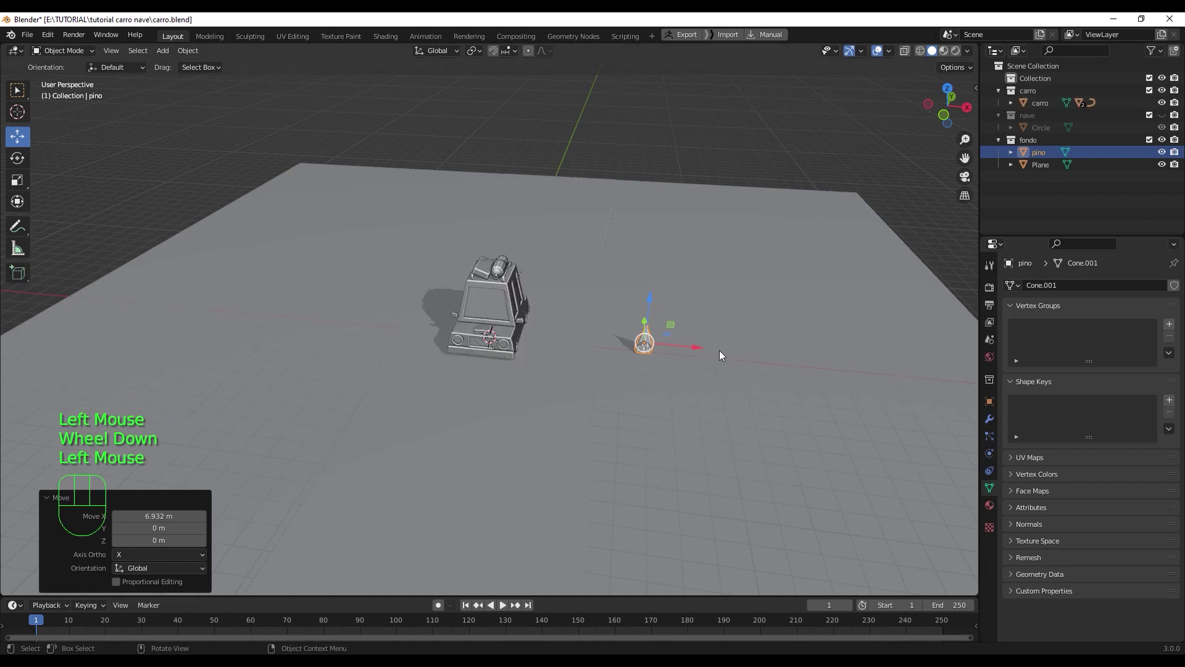
- Frame the pine from the front and enter Edit Mode with its trunk faces selected
left_click_drag(725, 336, 716, 345)
scroll("down", 3)
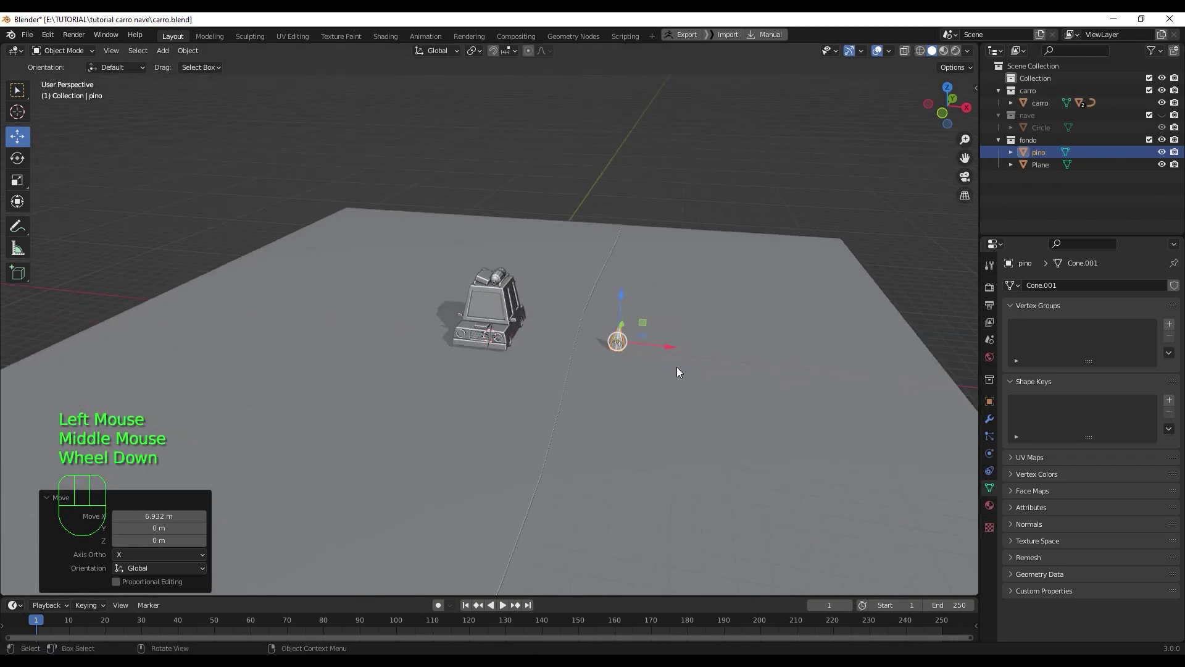
key("KP_1")
scroll("up", 3)
left_click_drag(771, 333, 603, 315)
scroll("up", 3)
left_click_drag(763, 275, 533, 385)
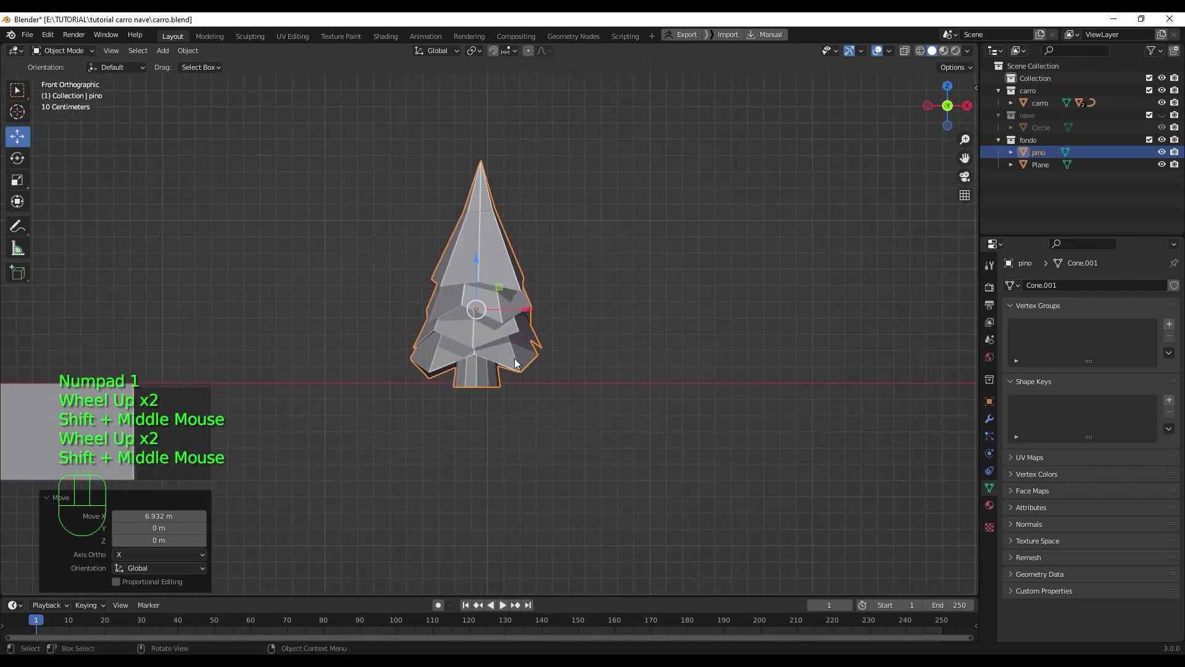
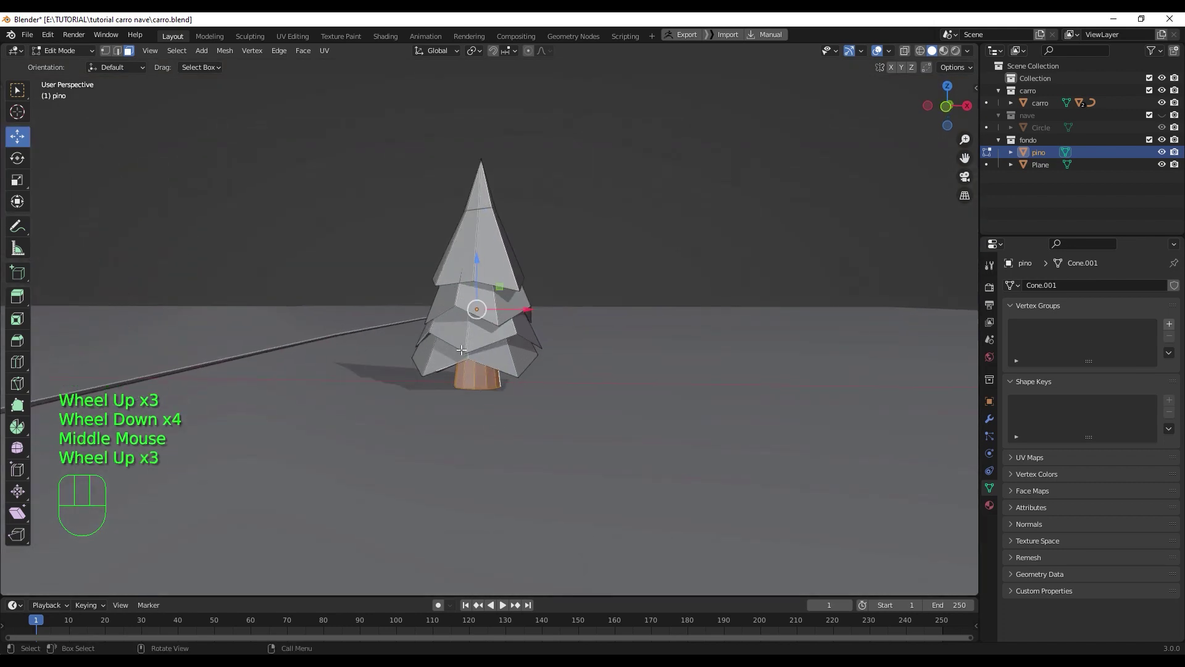
- Select the whole pine mesh, return to Object Mode and set pino's base on the ground
key("a")
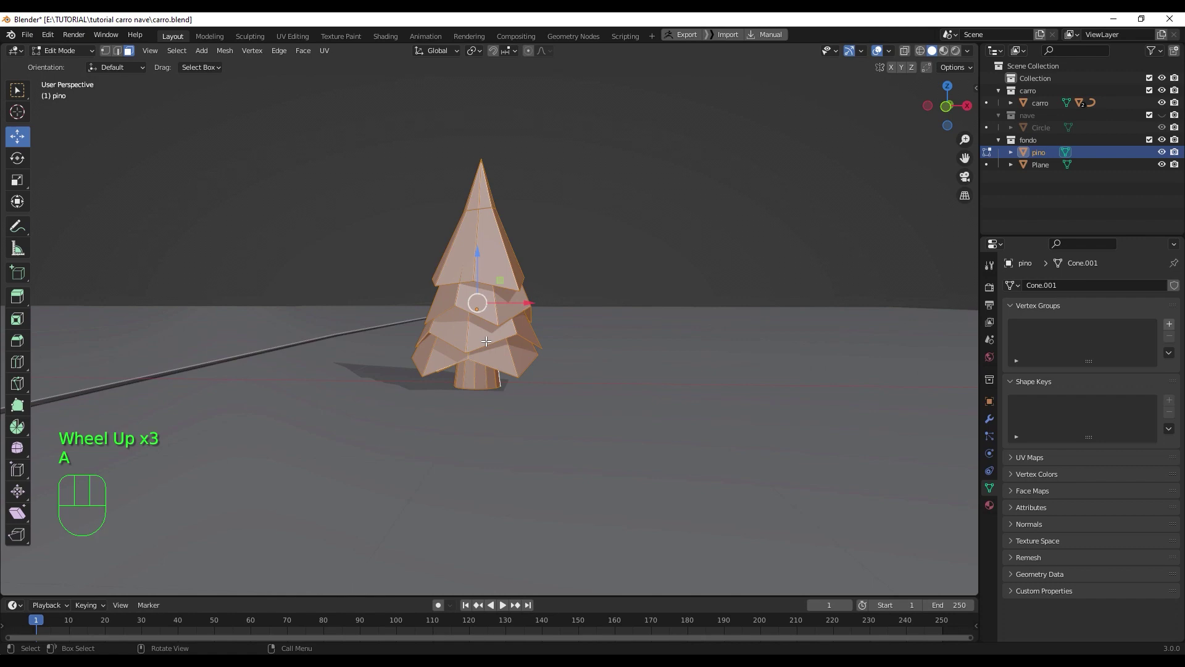
key("KP_1")
left_click_drag(478, 266, 471, 195)
key("Tab")
left_click_drag(480, 259, 482, 329)
left_click_drag(476, 318, 476, 332)
scroll("down", 3)
left_click(486, 305)
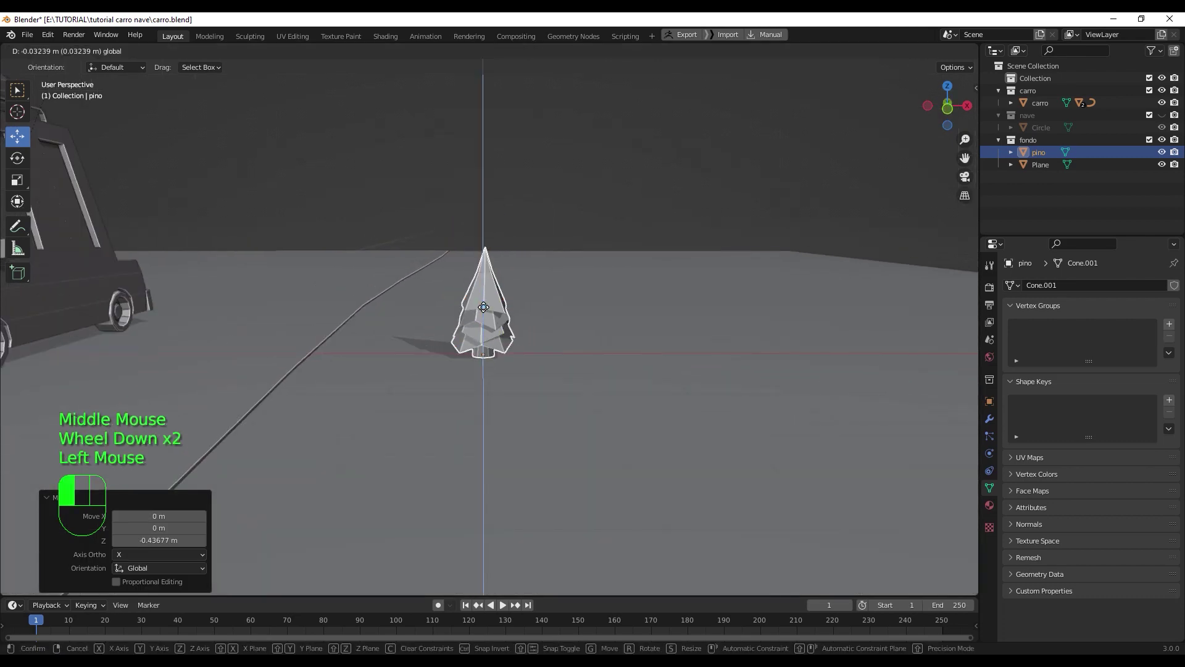
- Scale pino up to about 2.64 times its size beside the car
scroll("down", 3)
key("s")
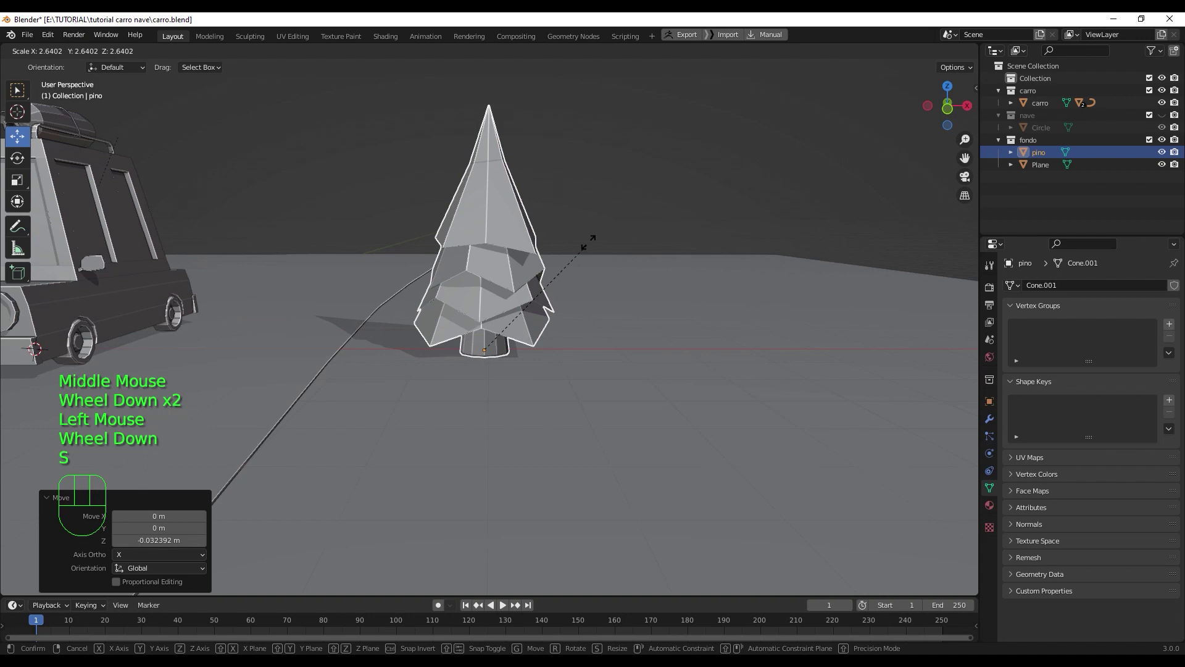
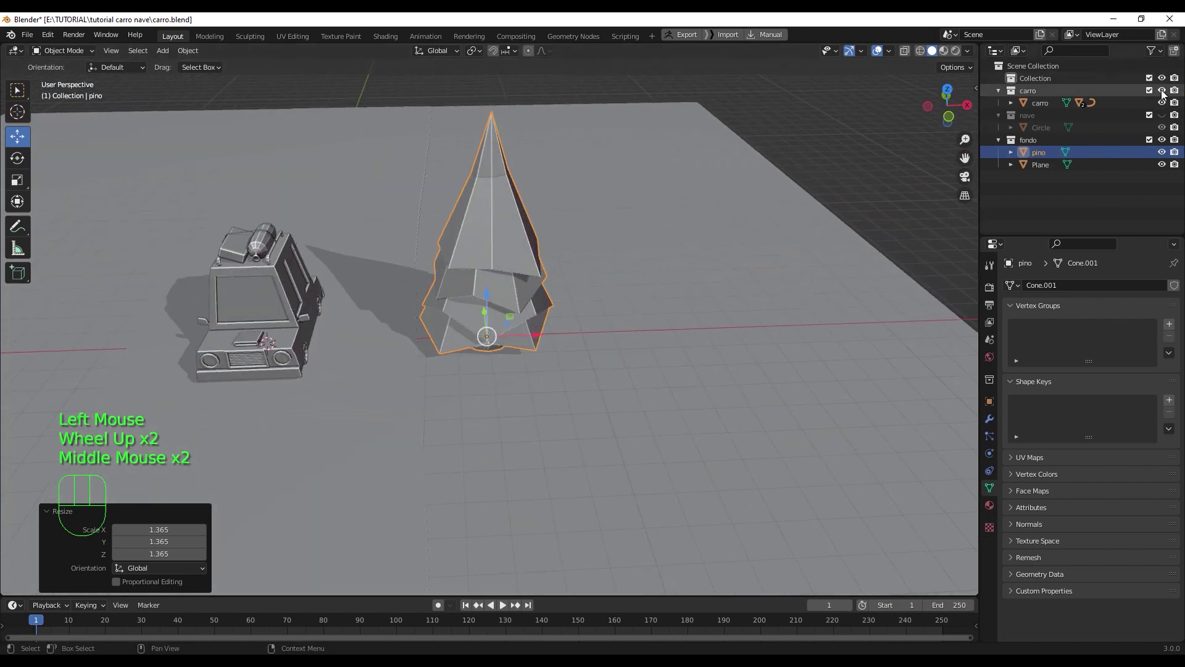
- Show the nave UFO collection again and look down over the car, pine and saucer
left_click(1165, 93)
left_click(1165, 93)
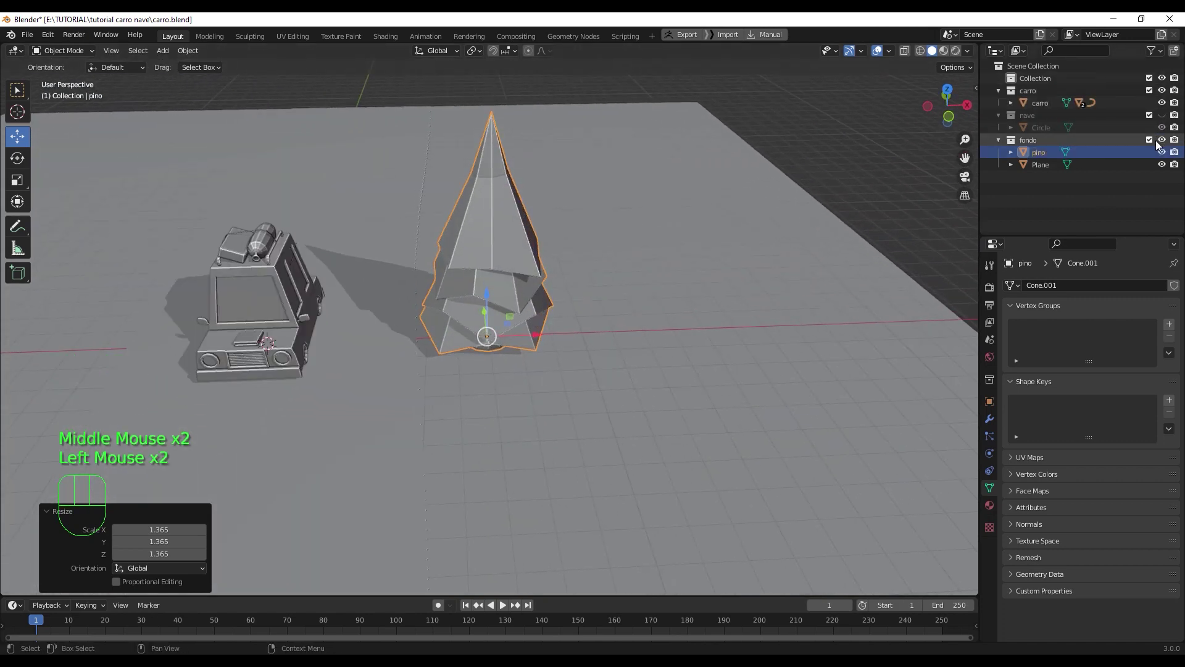
left_click(1169, 118)
scroll("down", 3)
left_click_drag(600, 295, 549, 317)
middle_click(584, 319)
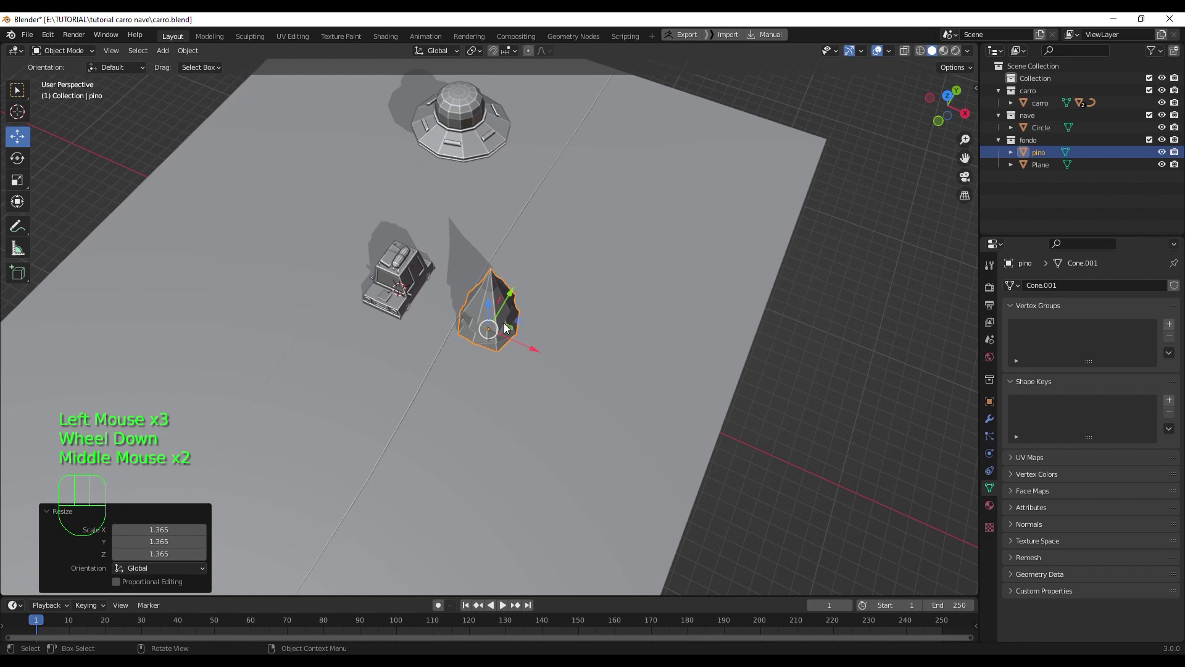
scroll("down", 3)
scroll("down", 3)
scroll("up", 3)
left_click_drag(476, 302, 512, 292)
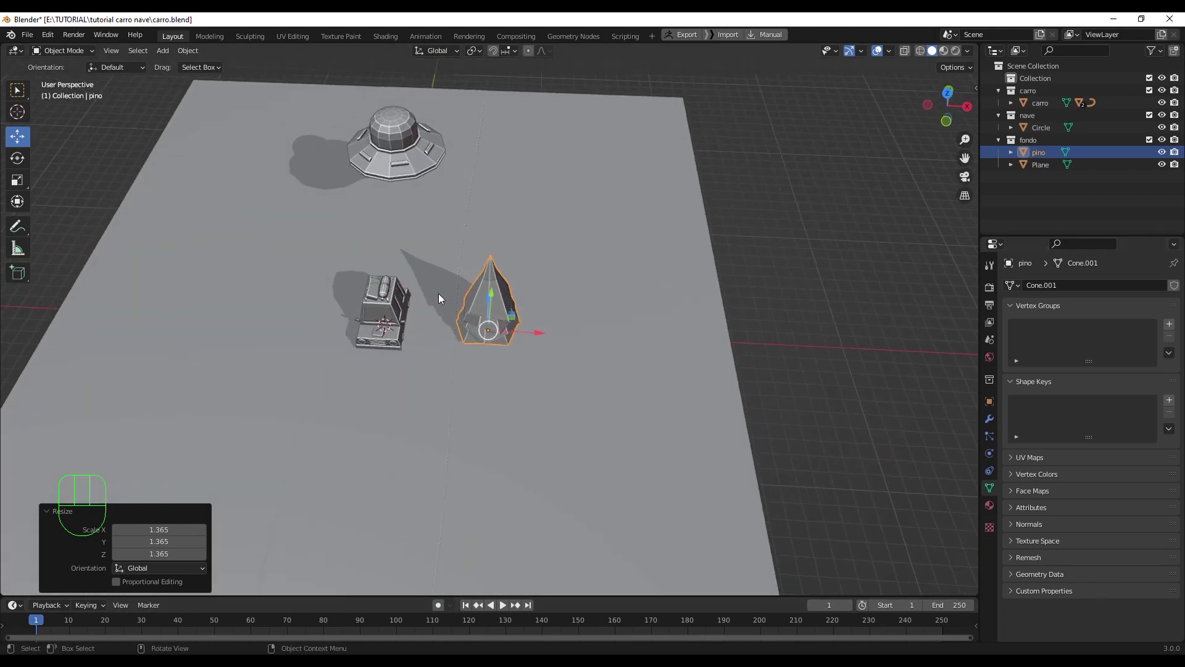
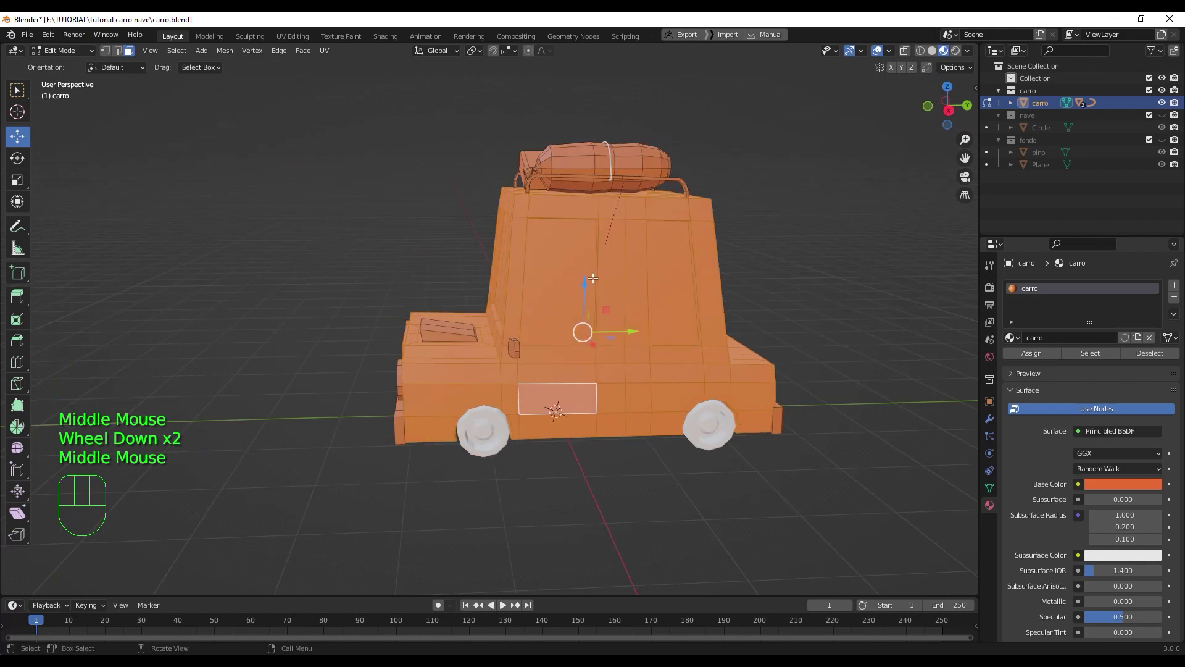
- Inspect the orange carro material around the car and select the hood face at its front
left_click_drag(531, 403, 636, 429)
left_click_drag(606, 371, 562, 334)
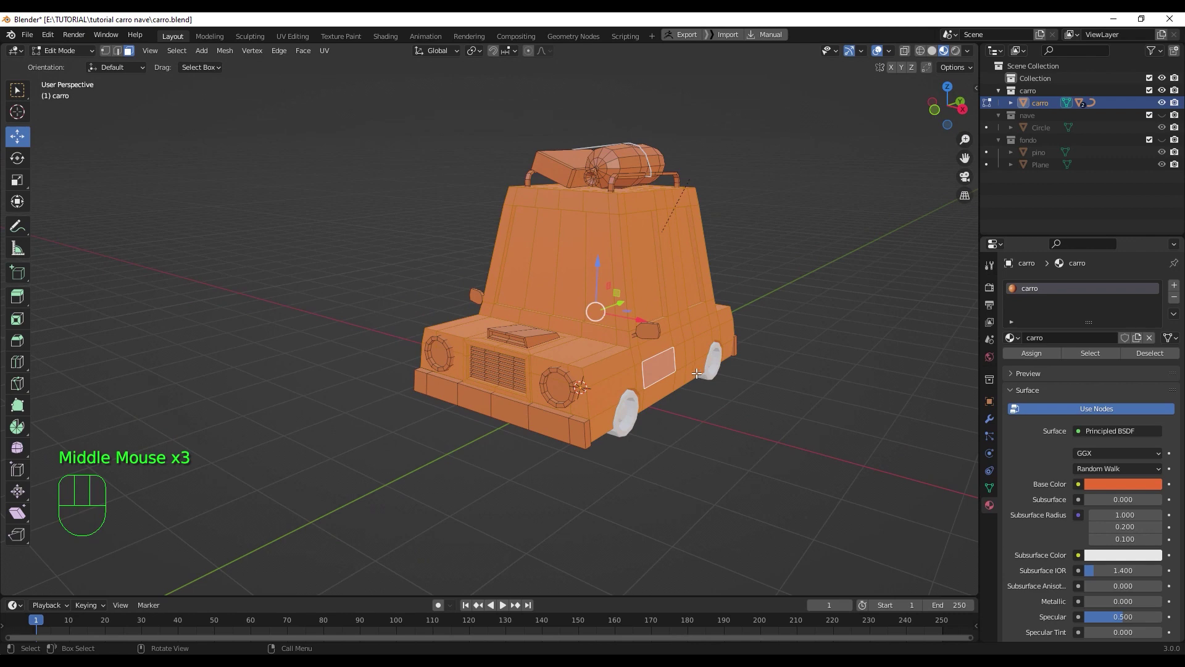
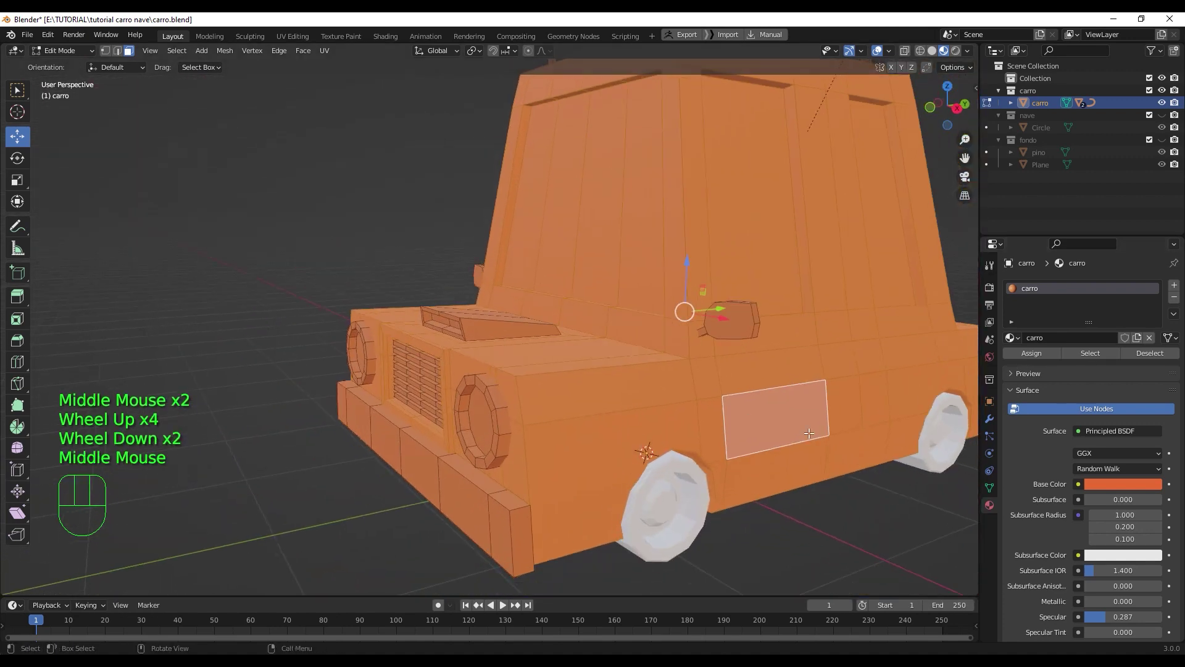
scroll("down", 3)
left_click_drag(583, 414, 580, 438)
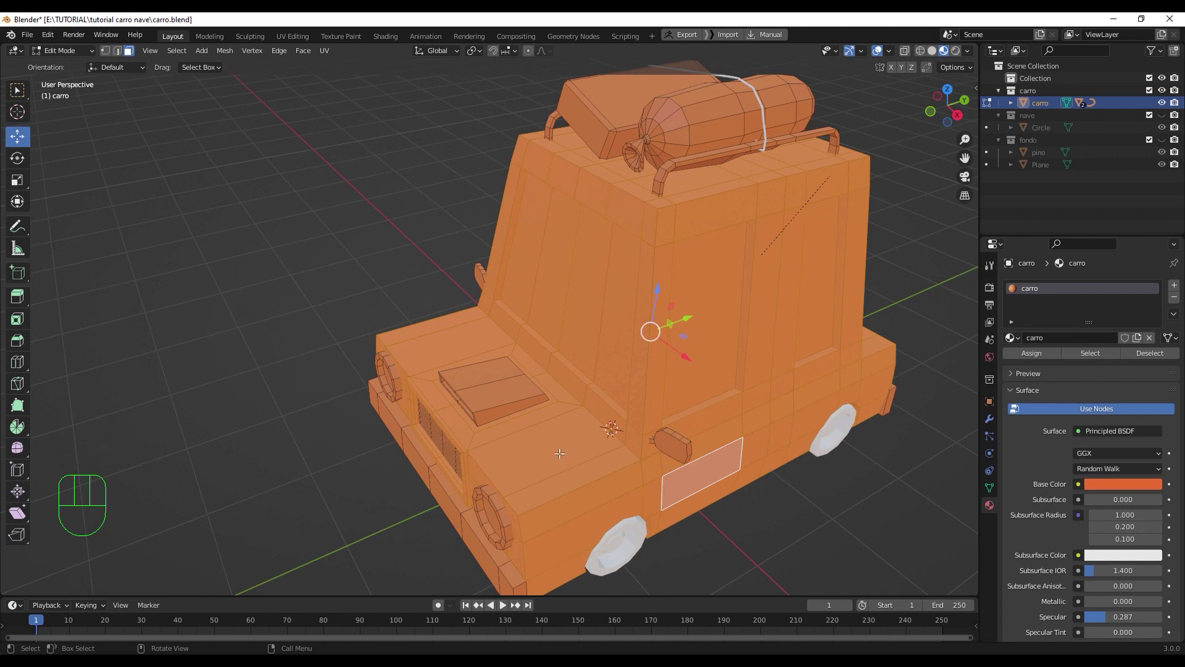
left_click_drag(522, 428, 518, 392)
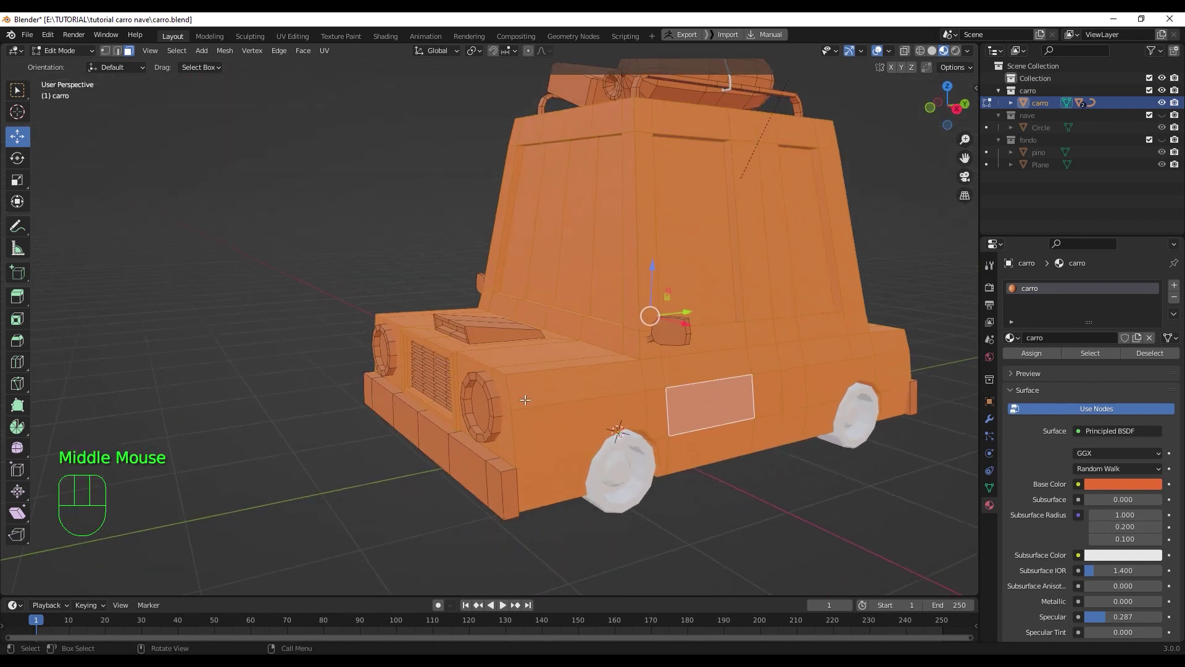
scroll("up", 3)
left_click_drag(541, 404, 546, 419)
scroll("down", 3)
scroll("up", 3)
left_click_drag(577, 423, 631, 438)
left_click_drag(651, 409, 570, 378)
left_click_drag(567, 375, 626, 393)
left_click(606, 390)
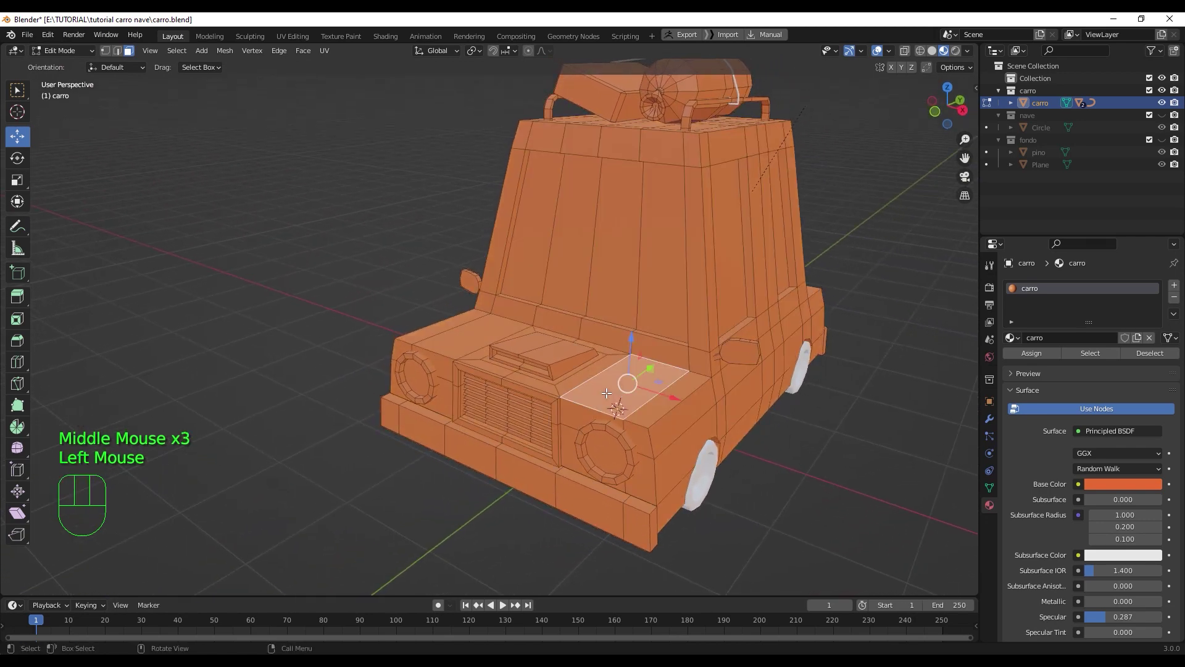
middle_click(648, 404)
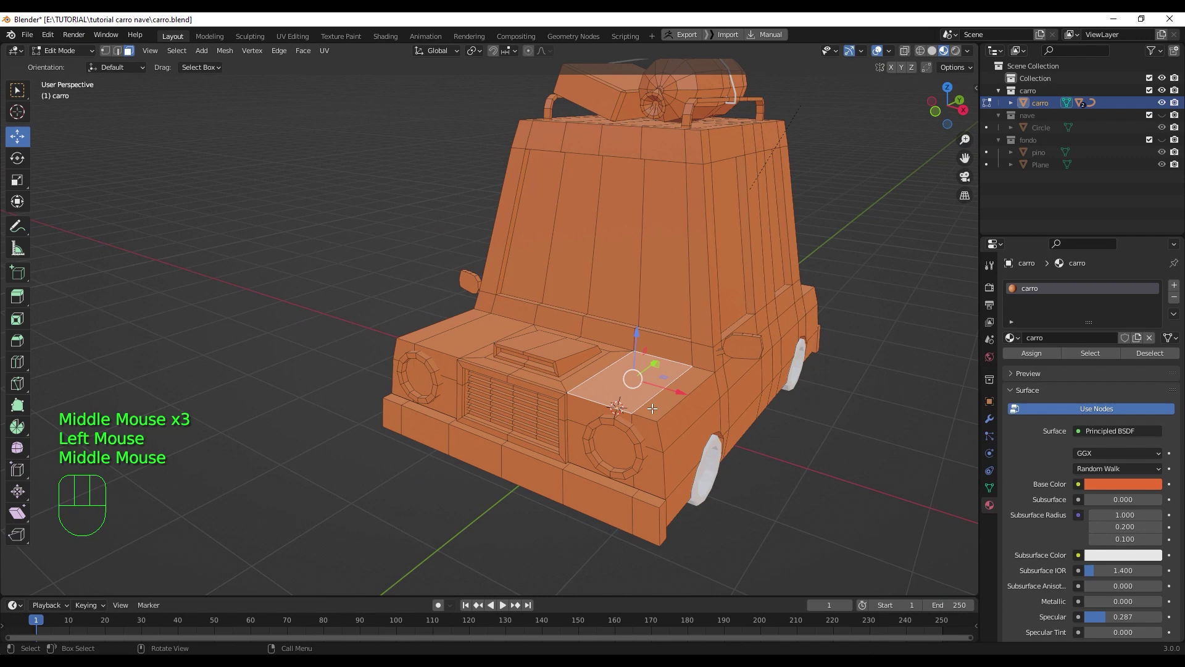
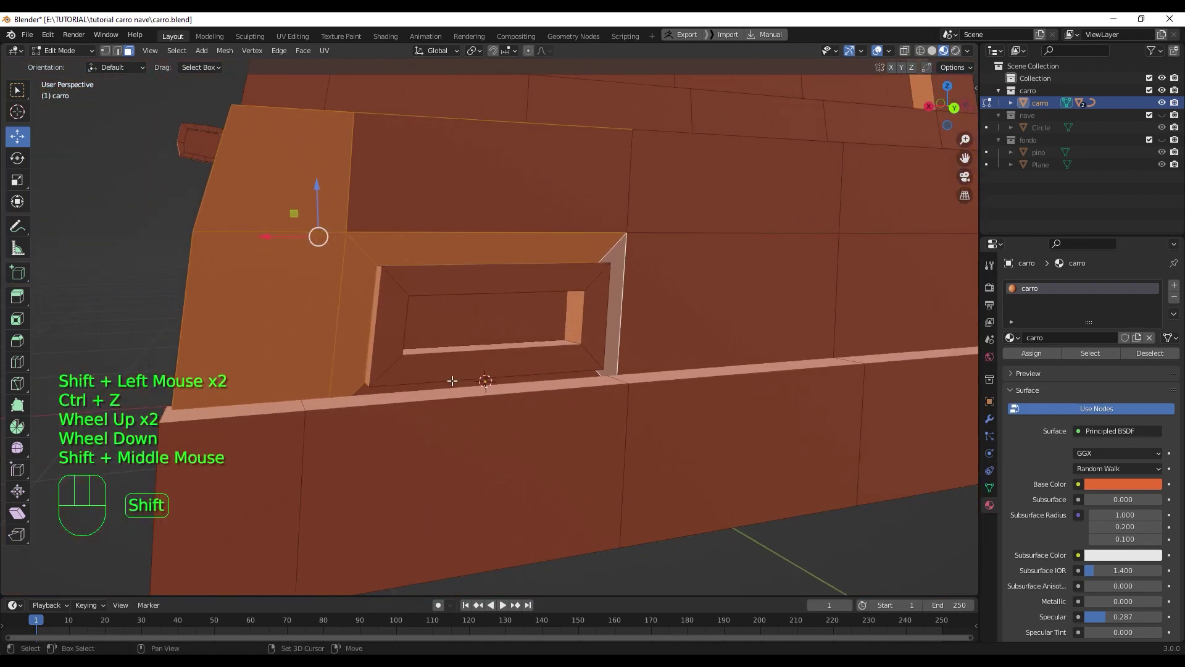
- Select the faces around the car's framed light recess for the next material
left_click(450, 381)
left_click(521, 174)
scroll("down", 3)
left_click_drag(640, 295, 616, 305)
left_click(568, 337)
left_click(623, 345)
left_click(628, 367)
left_click(570, 357)
left_click(538, 373)
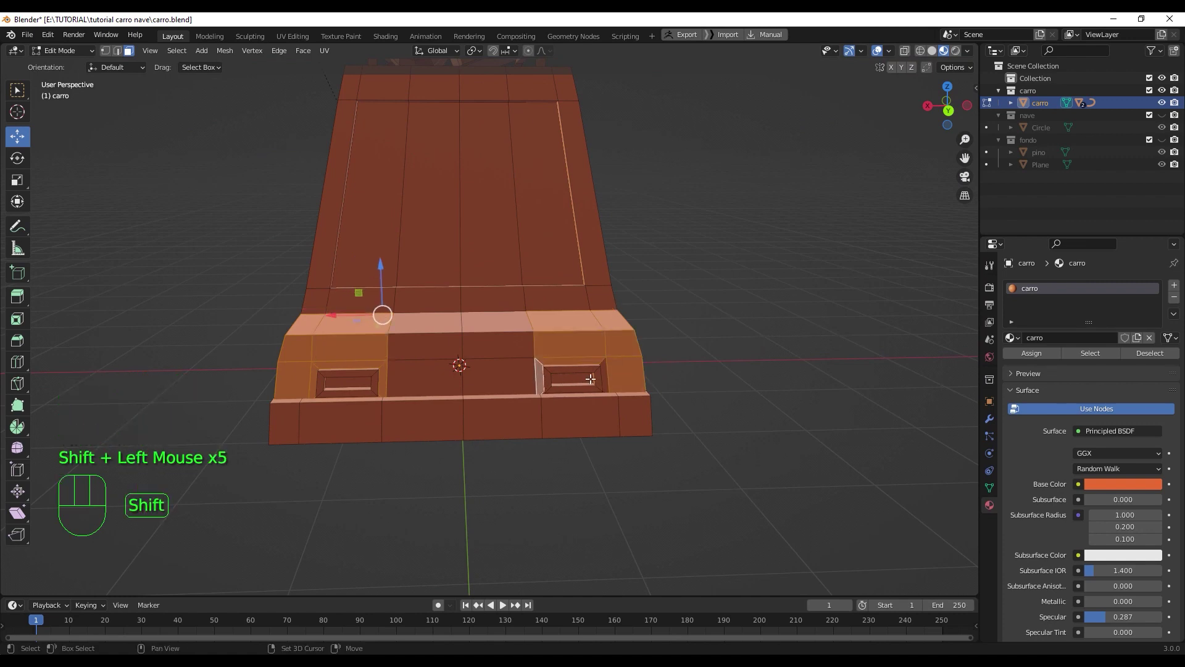
left_click(605, 372)
scroll("up", 3)
left_click_drag(626, 375, 602, 306)
scroll("up", 3)
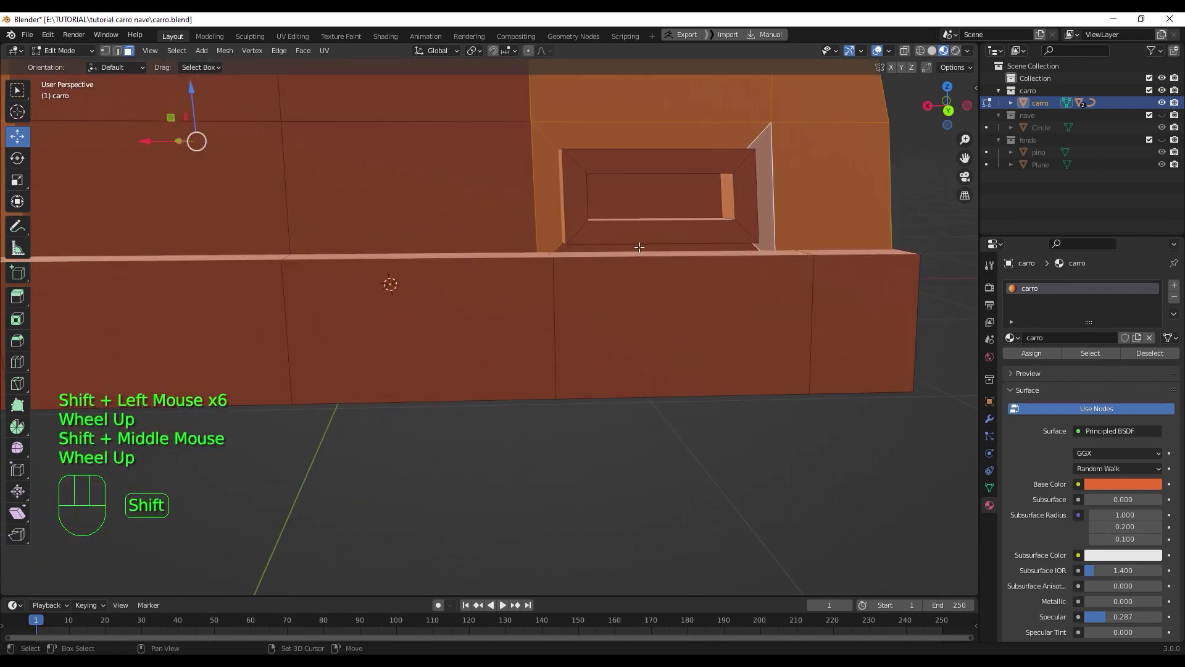
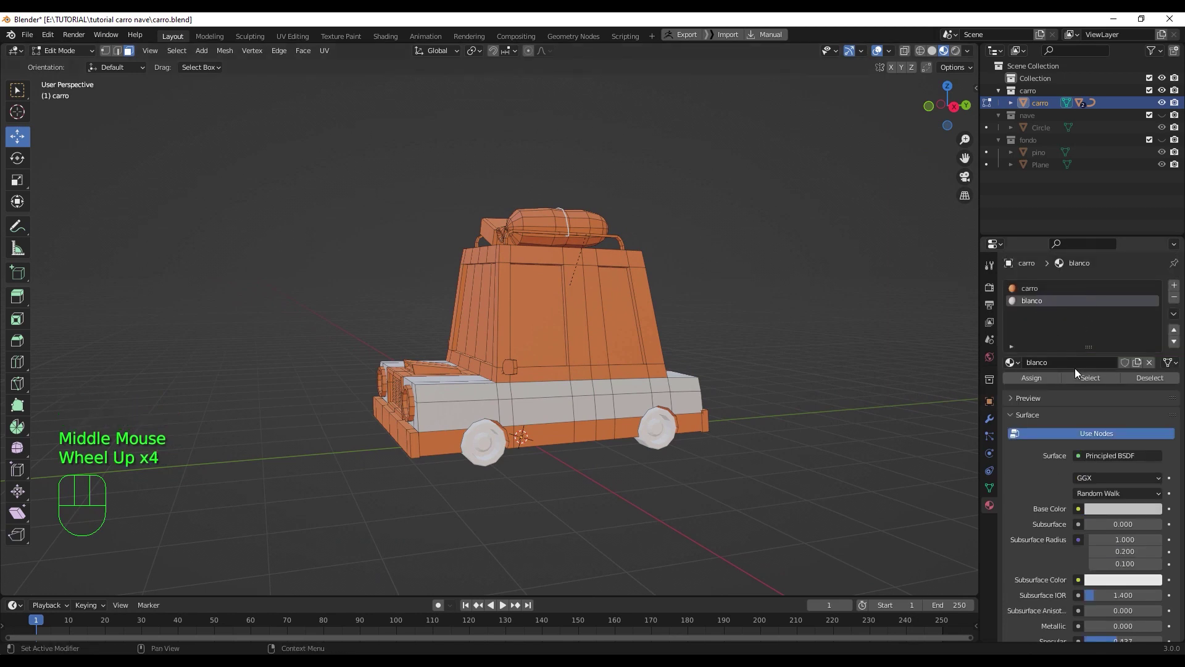
- Add a third material slot named oscuro and select the top face of the hood vent
left_click(1178, 290)
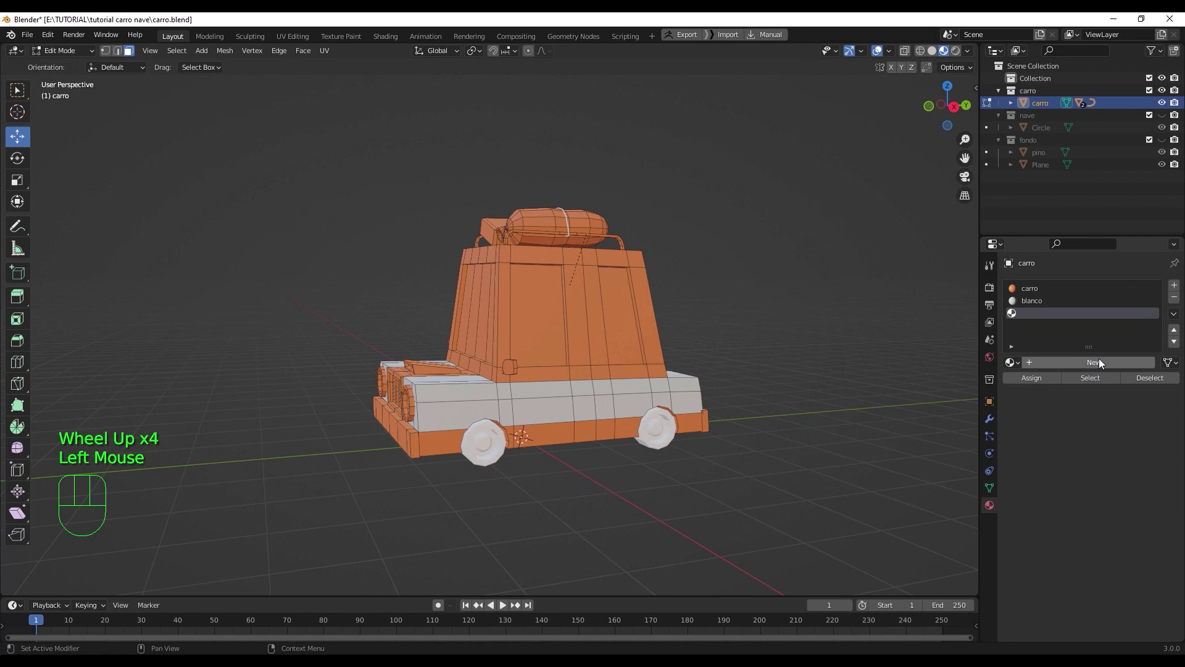
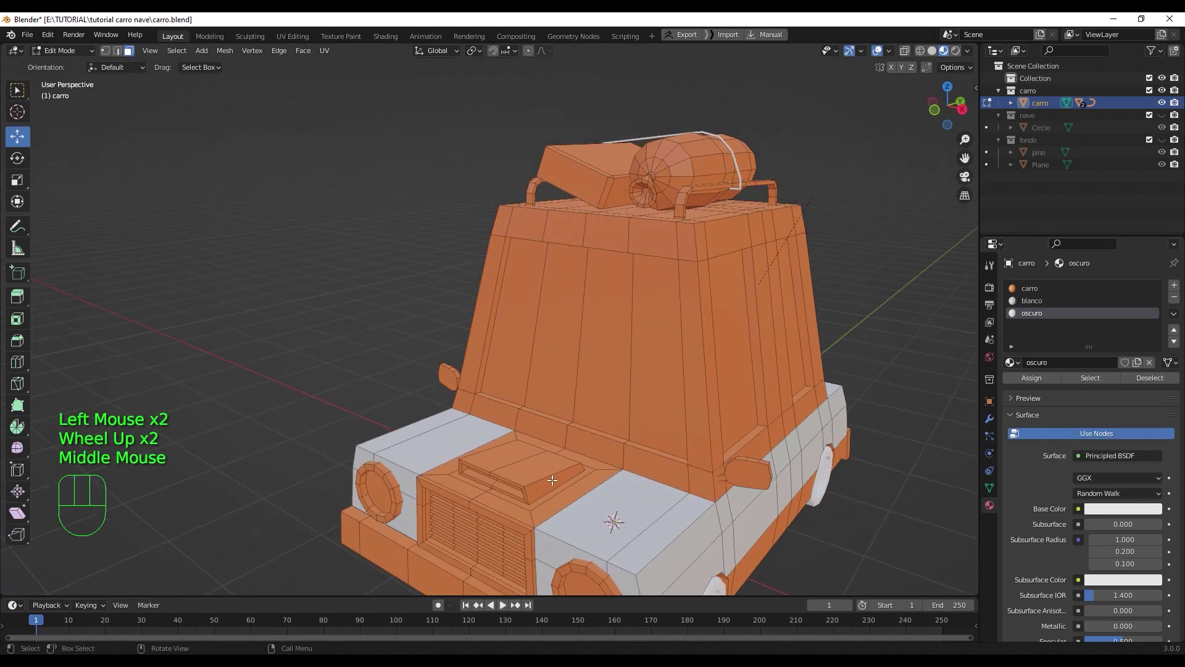
scroll("down", 3)
left_click(525, 434)
scroll("up", 3)
left_click_drag(540, 446, 543, 388)
left_click_drag(556, 424, 570, 449)
left_click(560, 458)
- Grow the selection over the raised hood vent, adding its front faces
middle_click(566, 468)
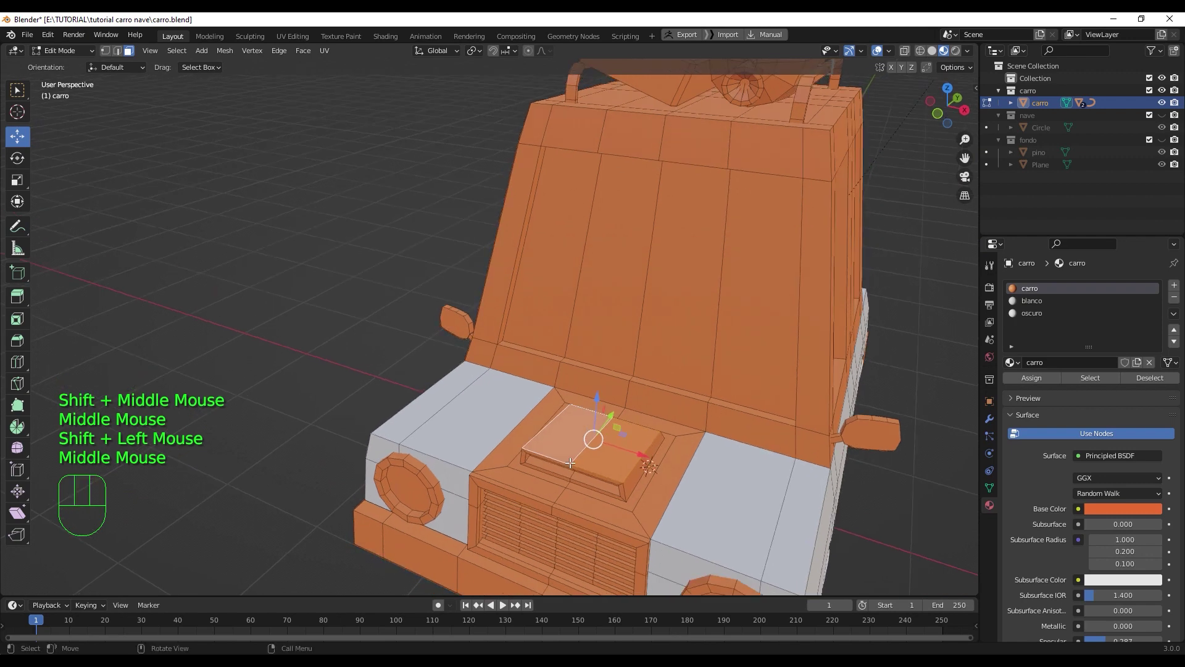
key("ctrl+KP_Add")
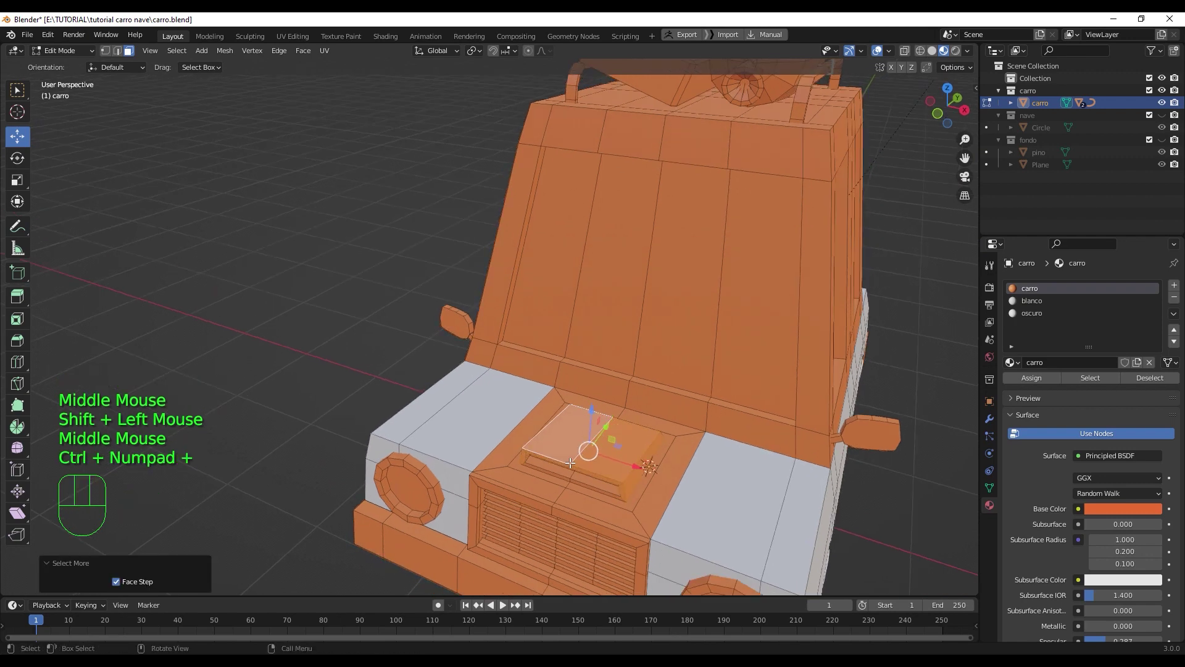
key("ctrl+KP_Add")
left_click_drag(632, 454, 627, 446)
key("l")
key("ctrl+z")
scroll("up", 3)
middle_click(624, 462)
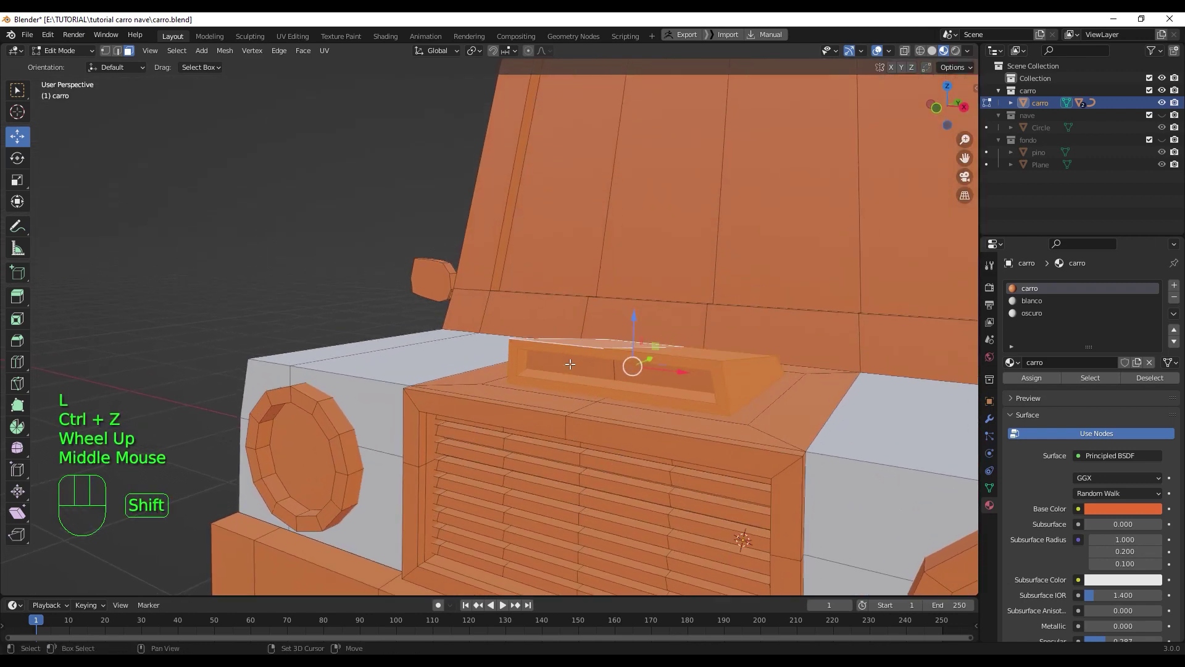
left_click(579, 363)
left_click(690, 378)
- Assign the oscuro material to the selected hood vent faces
left_click_drag(699, 387, 681, 398)
scroll("down", 3)
left_click(1037, 317)
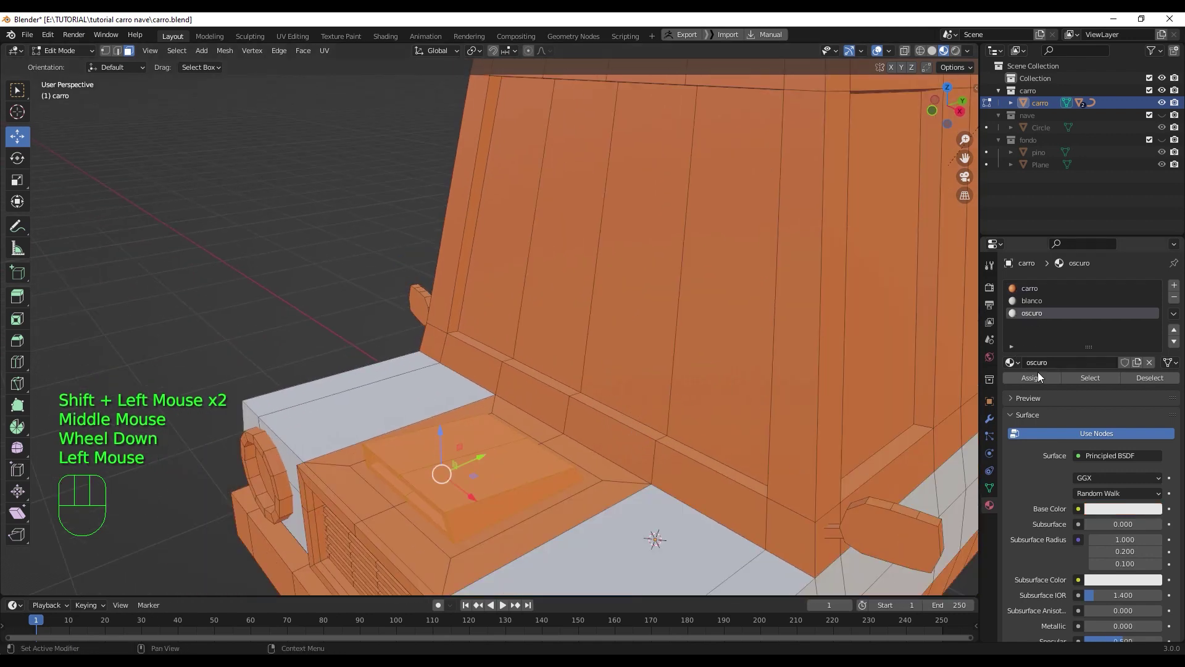
left_click(1041, 379)
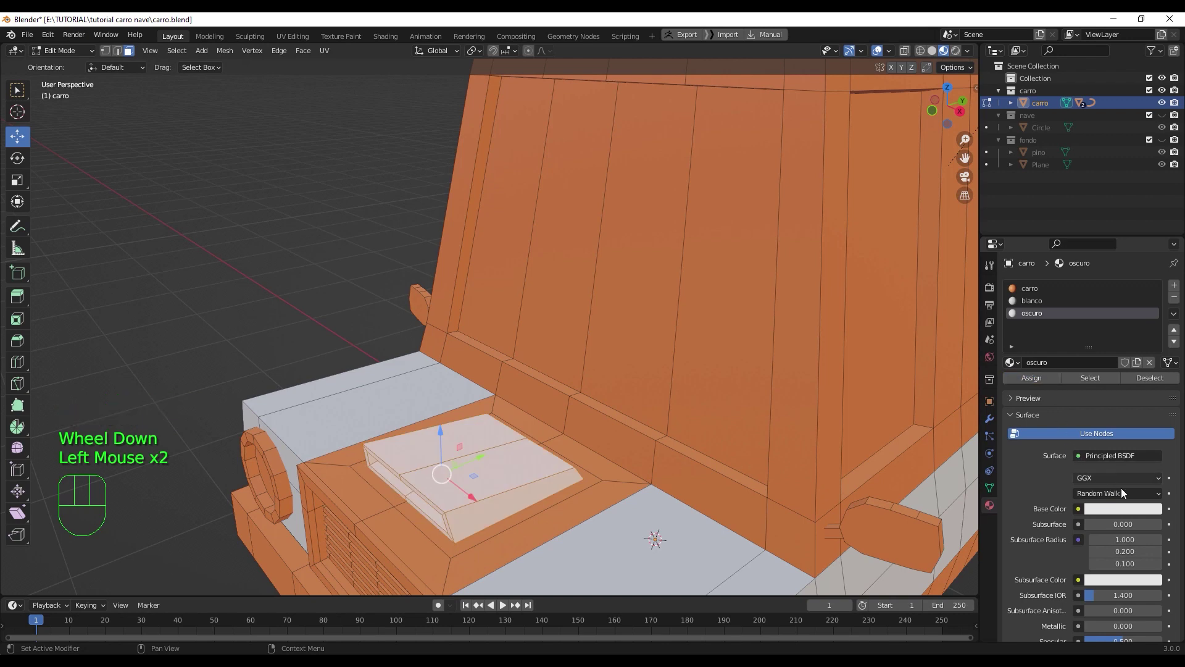
- Darken the oscuro material's base colour in its colour picker
left_click(1138, 510)
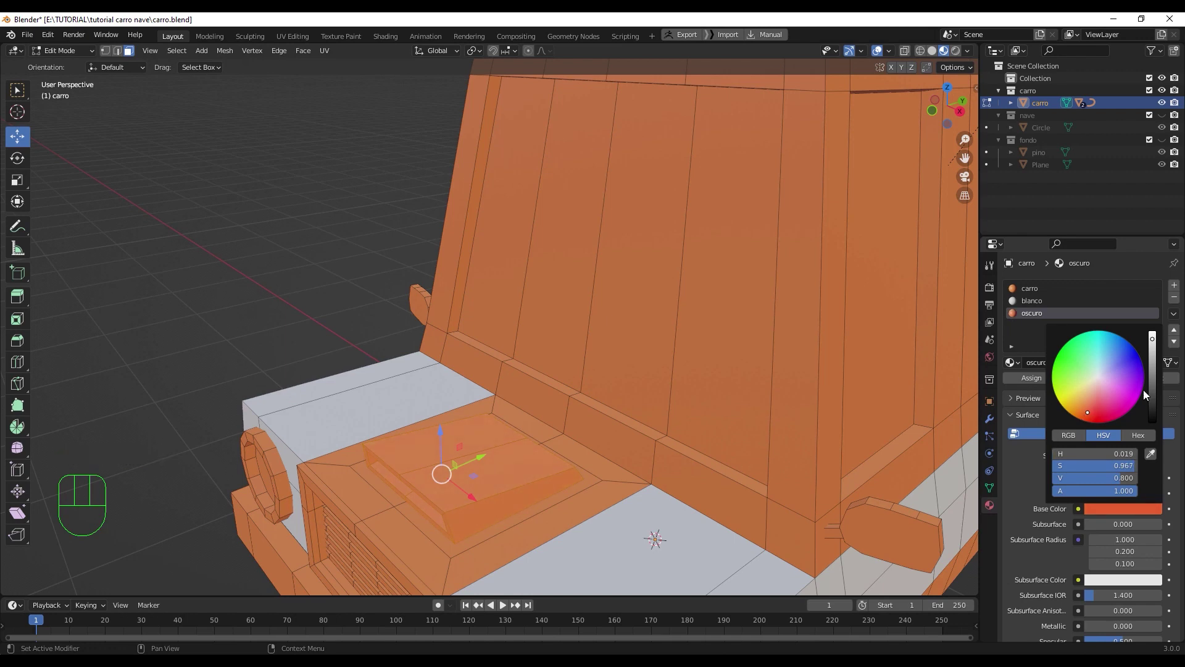
left_click(1121, 512)
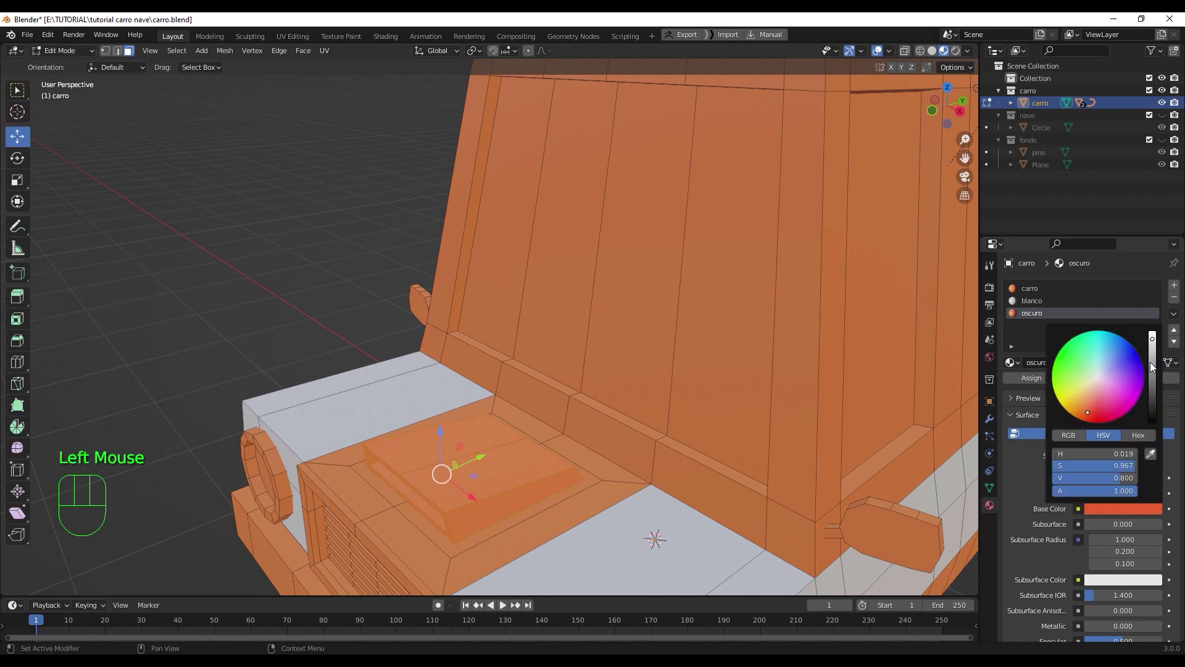
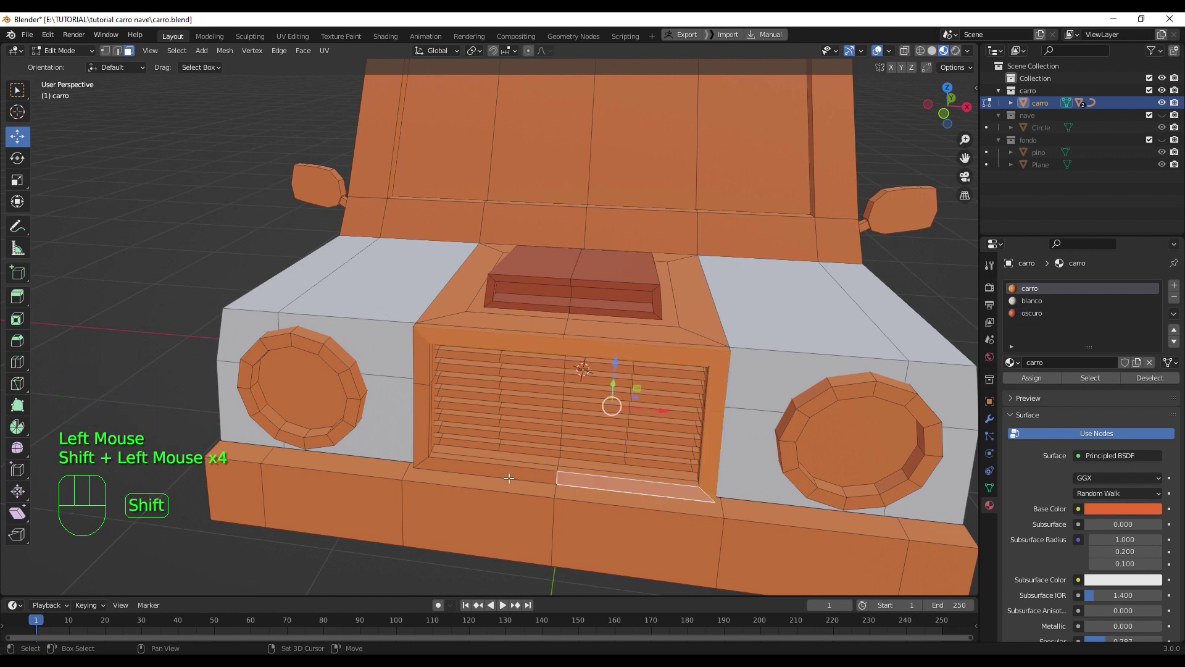
- Select the faces of the frame around the front grille and assign them oscuro
left_click(510, 471)
left_click(426, 438)
left_click(420, 361)
key("ctrl+KP_Add")
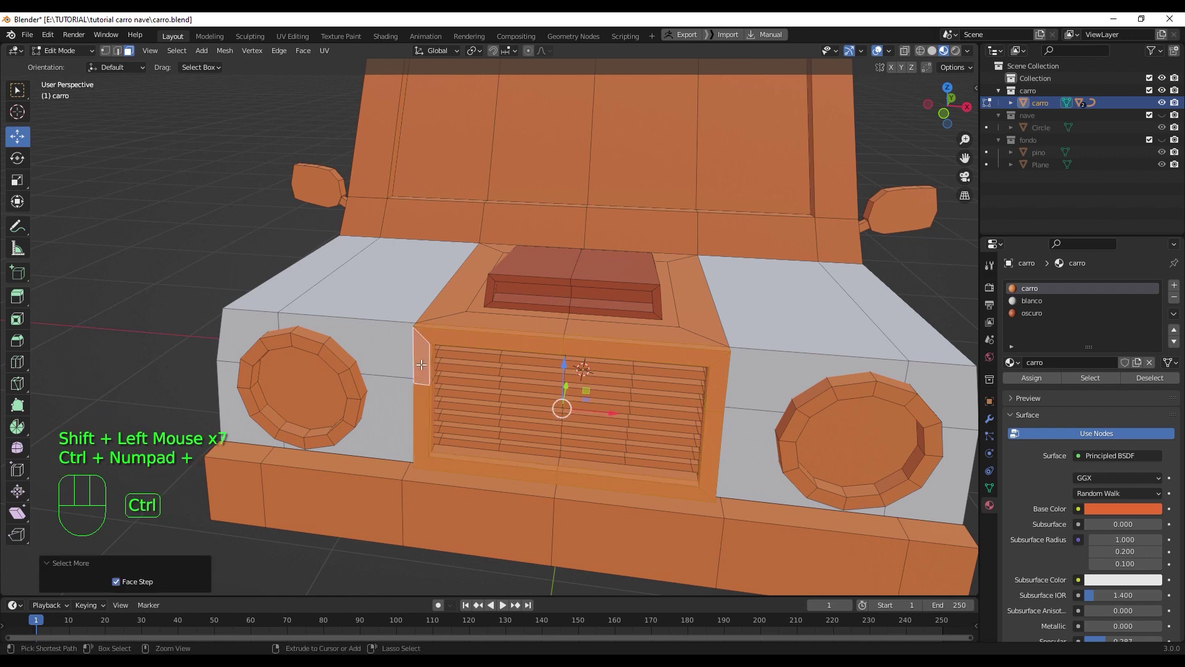
middle_click(503, 416)
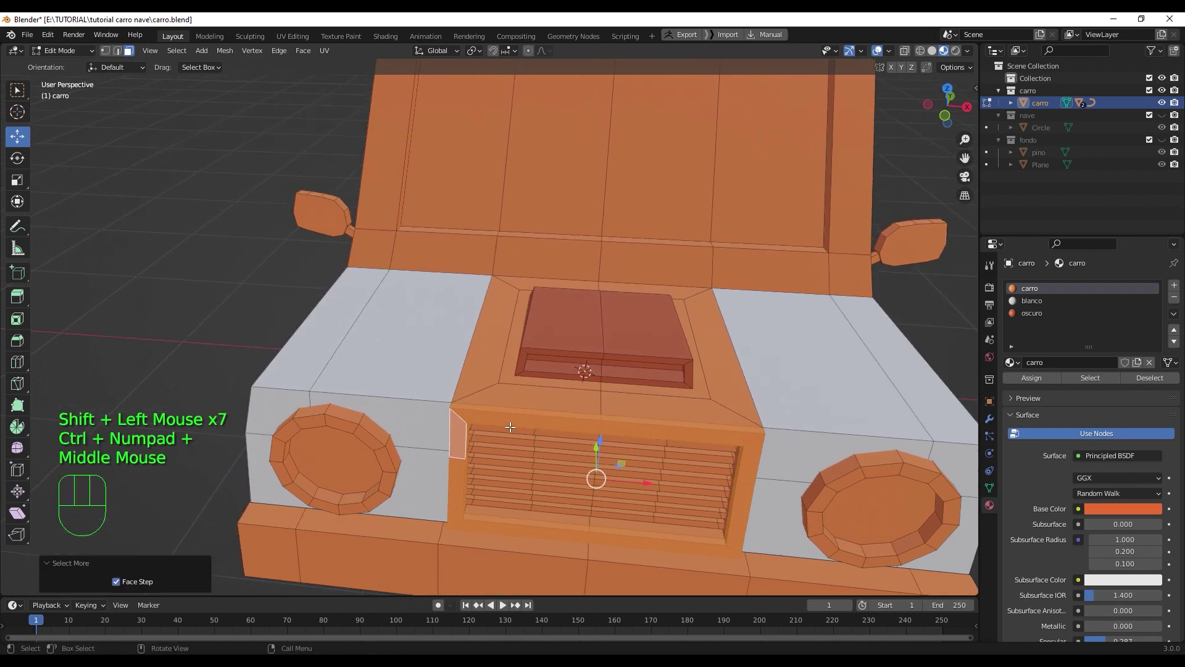
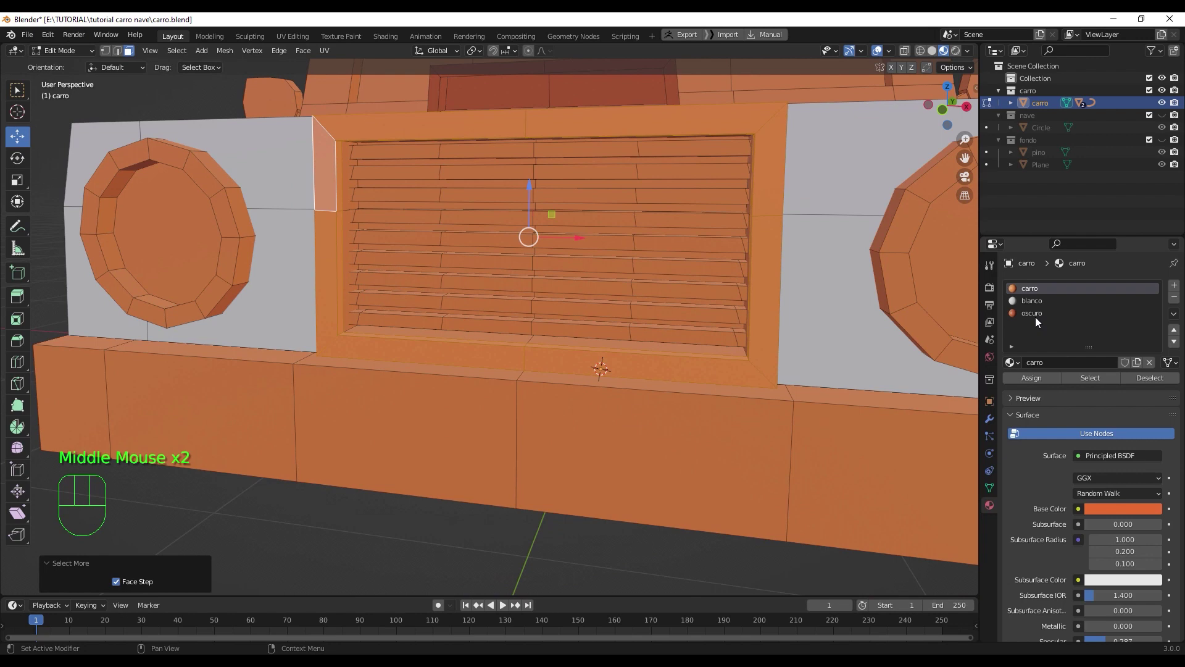
left_click(1039, 315)
left_click(1044, 380)
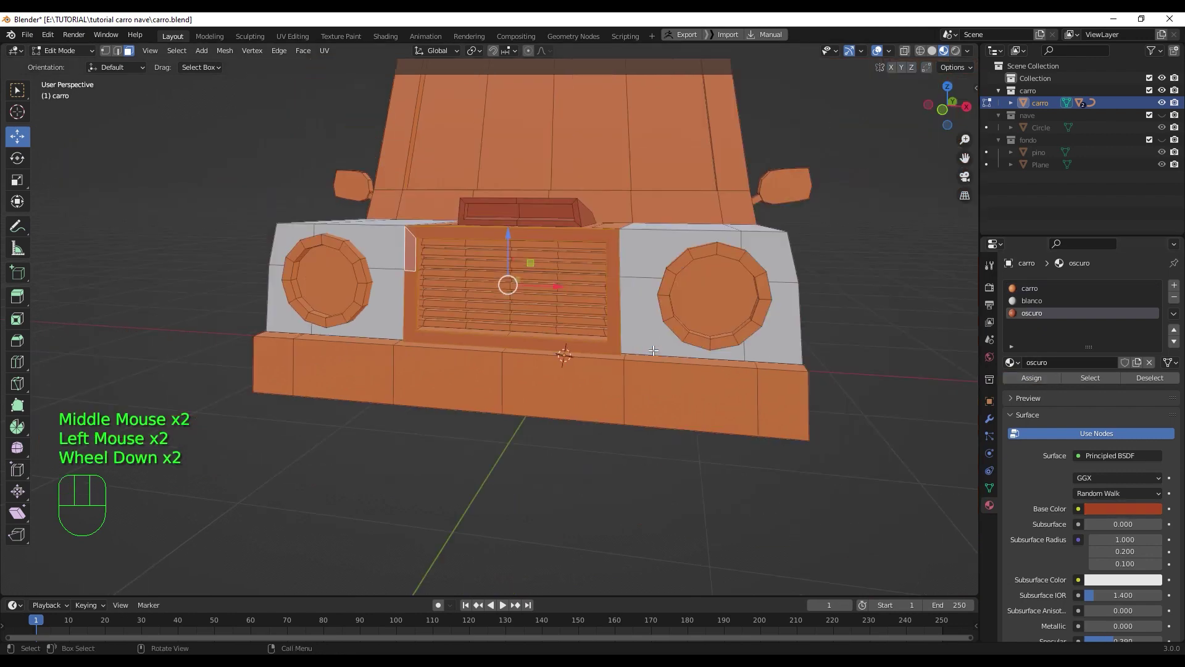
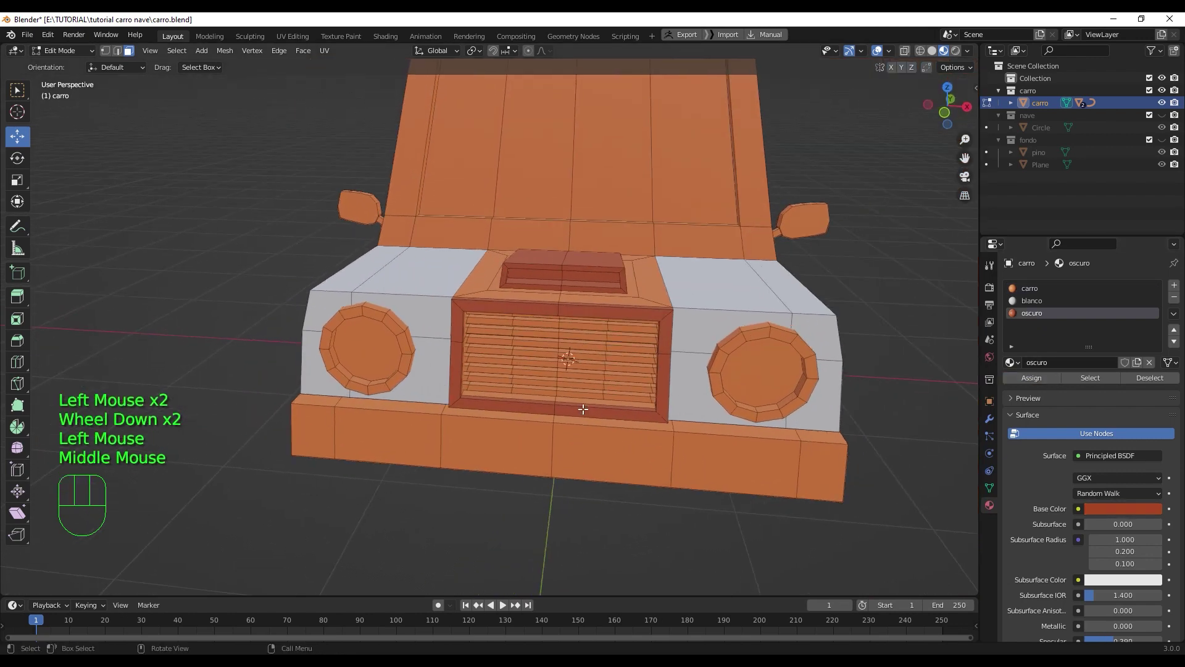
- Select every grille slat from top to bottom, adding each linked slat in turn
scroll("up", 3)
middle_click(574, 387)
scroll("up", 3)
middle_click(565, 226)
left_click_drag(575, 196, 574, 229)
left_click(577, 223)
key("l")
left_click(584, 248)
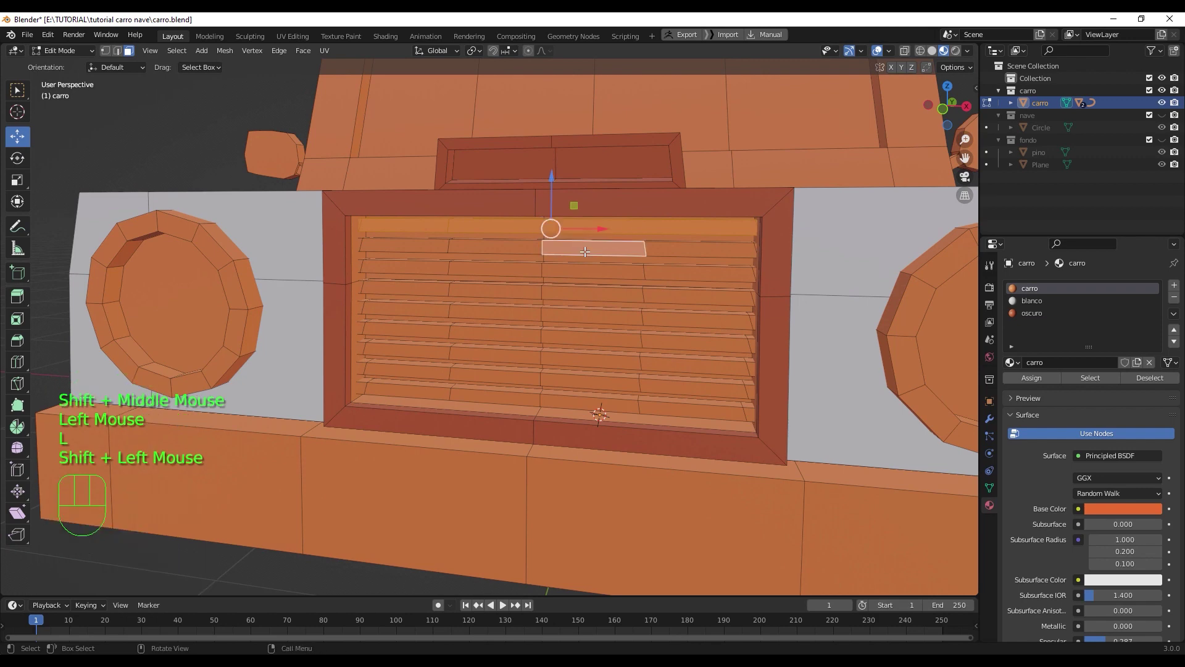
key("l")
left_click(587, 270)
key("l")
left_click(589, 290)
key("l")
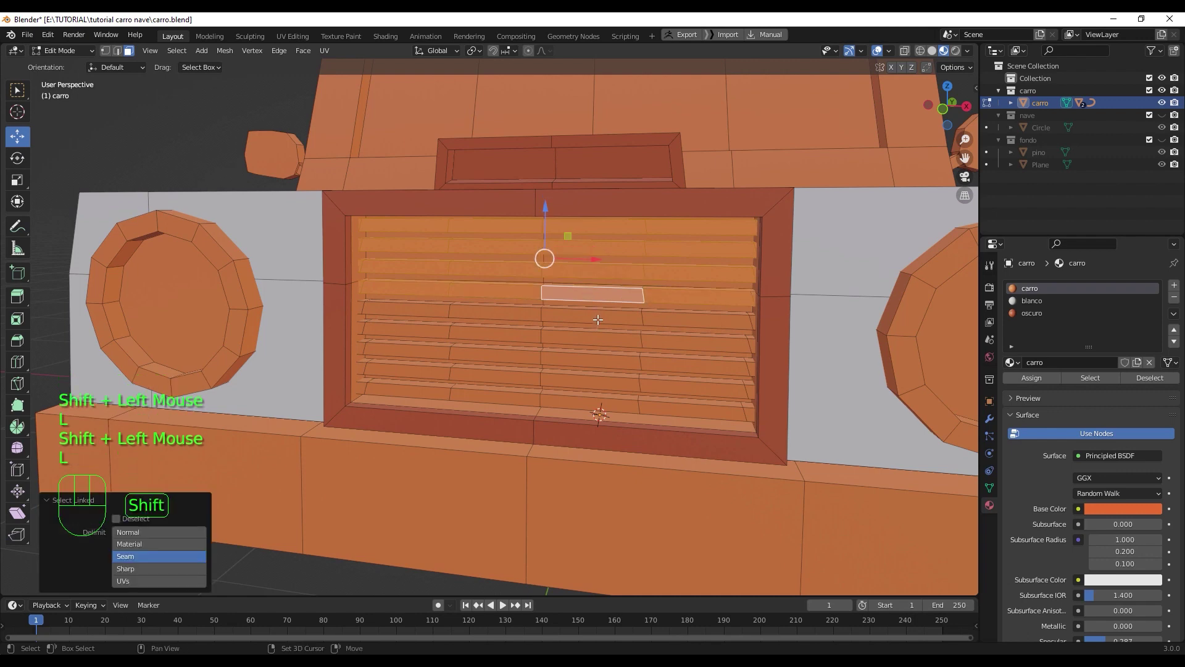
left_click(597, 315)
key("l")
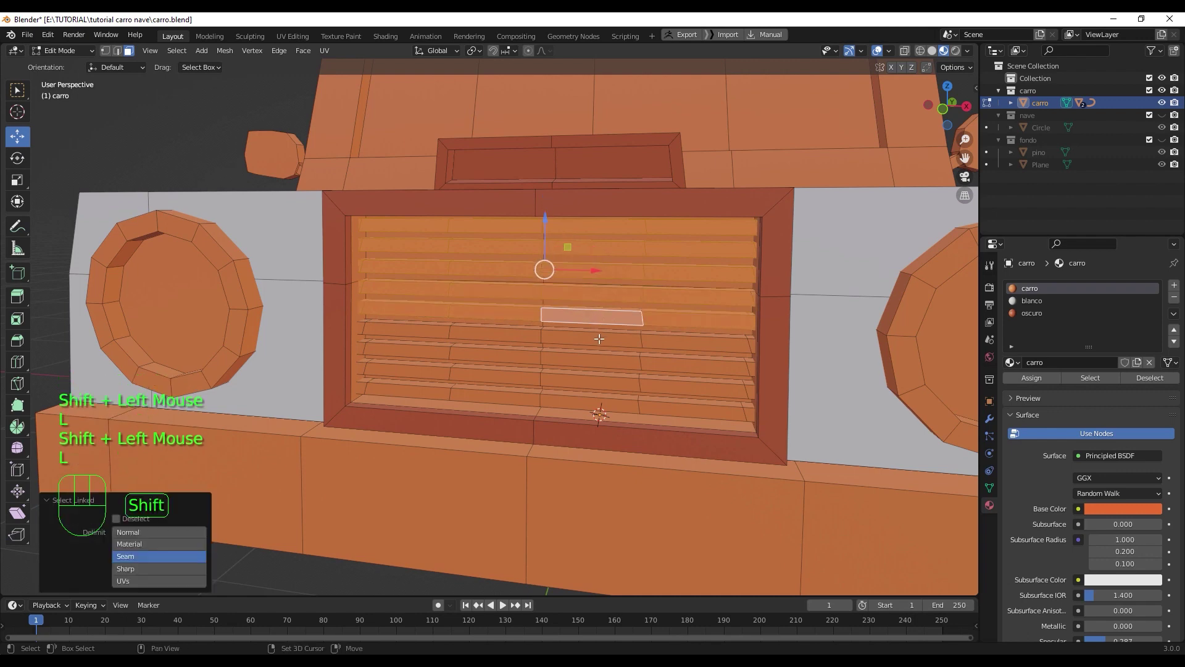
left_click(599, 338)
key("l")
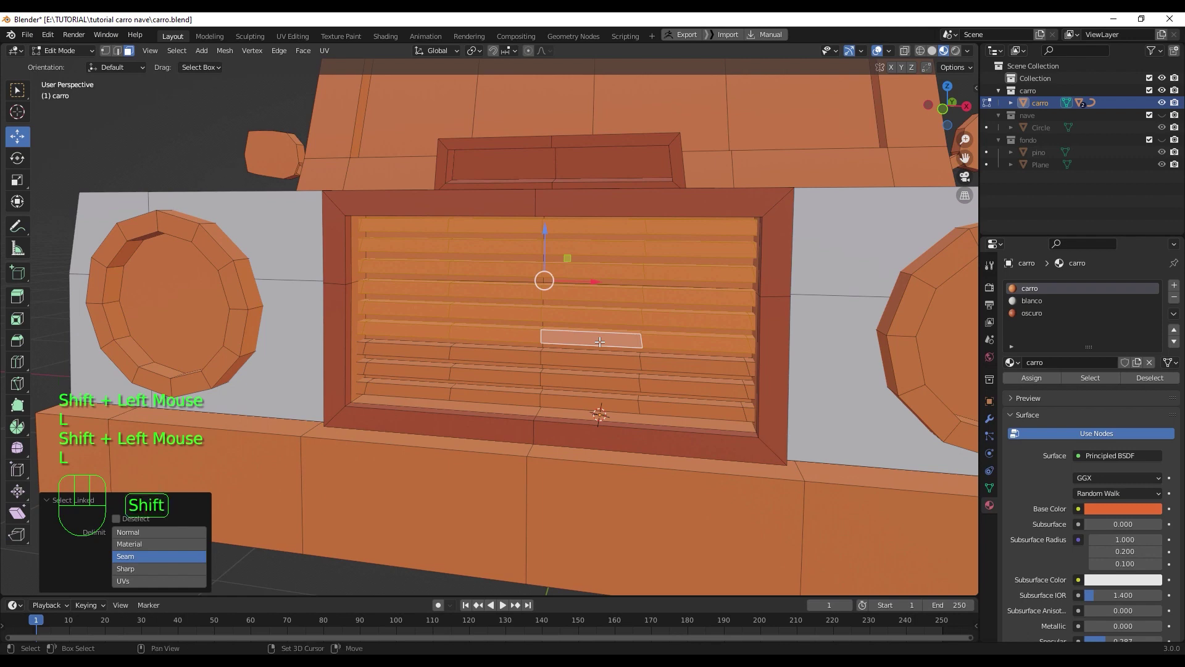
left_click(601, 359)
key("l")
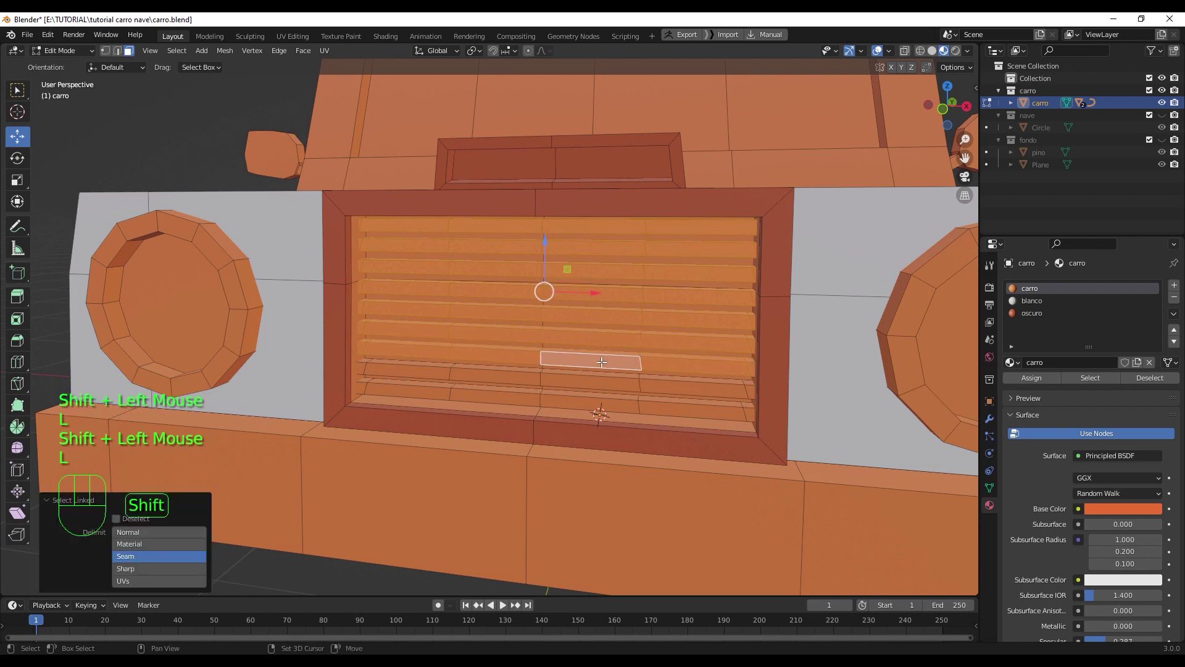
left_click(606, 379)
key("l")
left_click(613, 401)
key("l")
- Assign the oscuro material to the selected grille slats
left_click(1025, 313)
left_click(1046, 381)
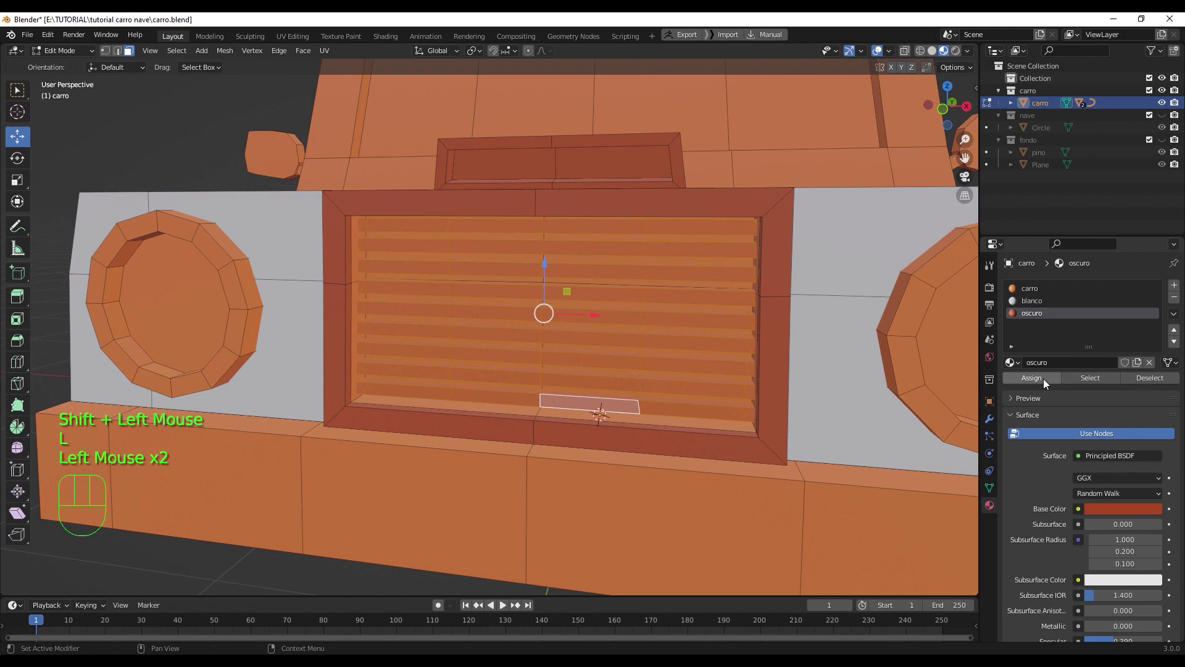
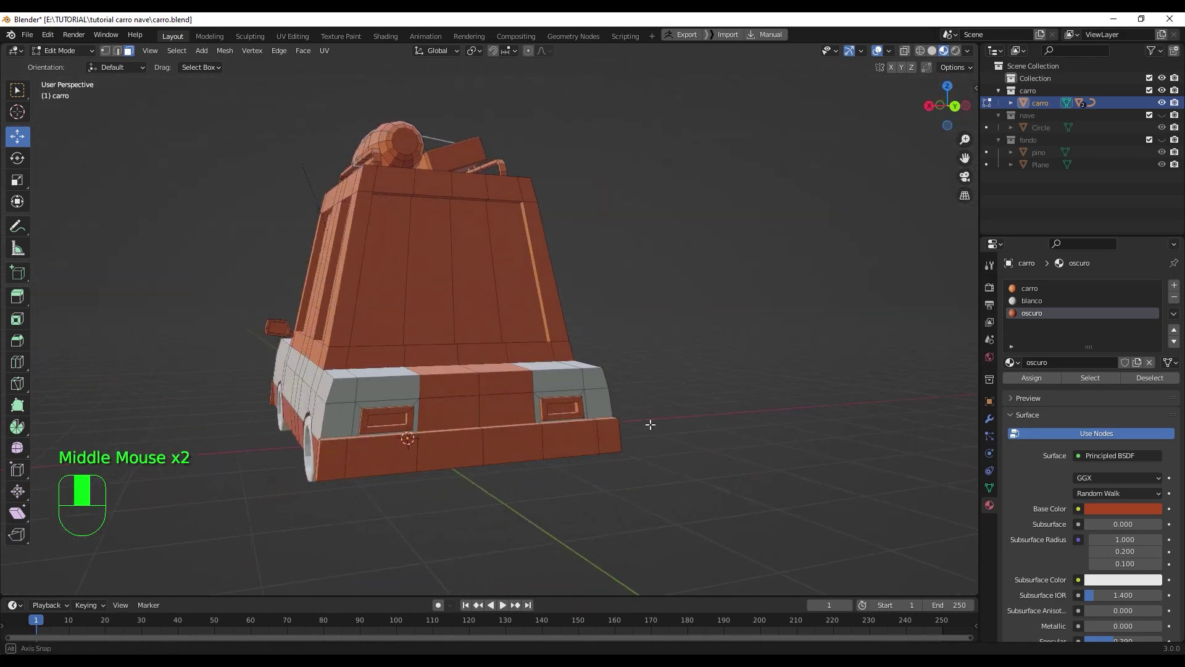
middle_click(526, 427)
scroll("up", 3)
left_click_drag(506, 462, 545, 364)
left_click_drag(546, 378, 539, 375)
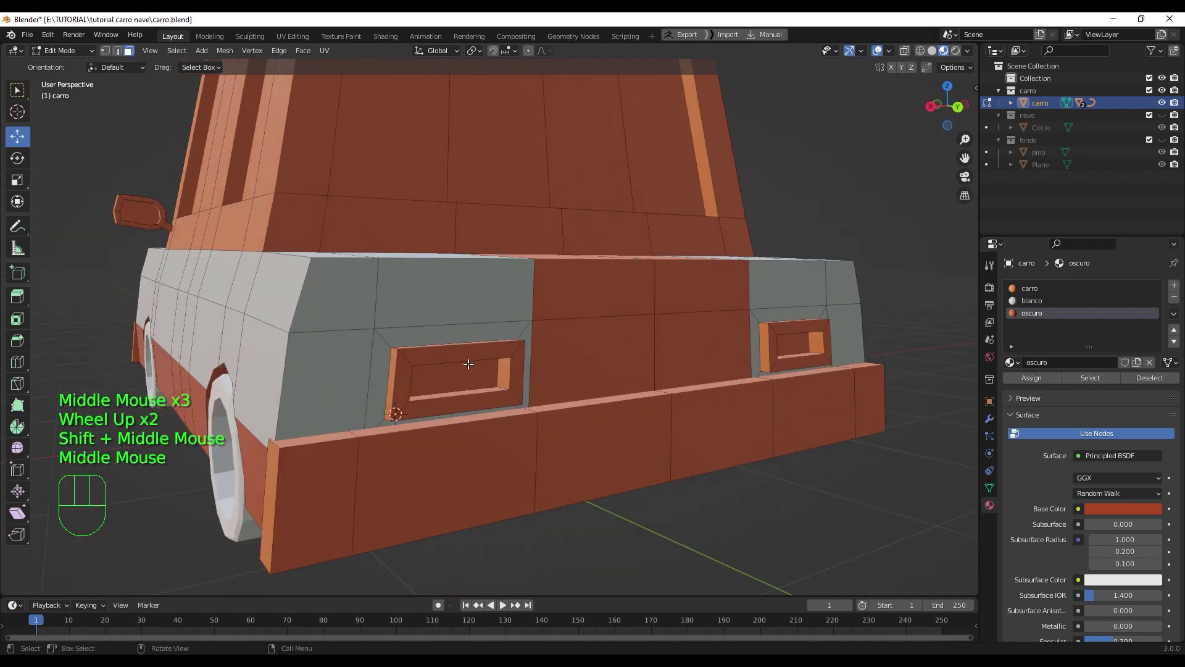
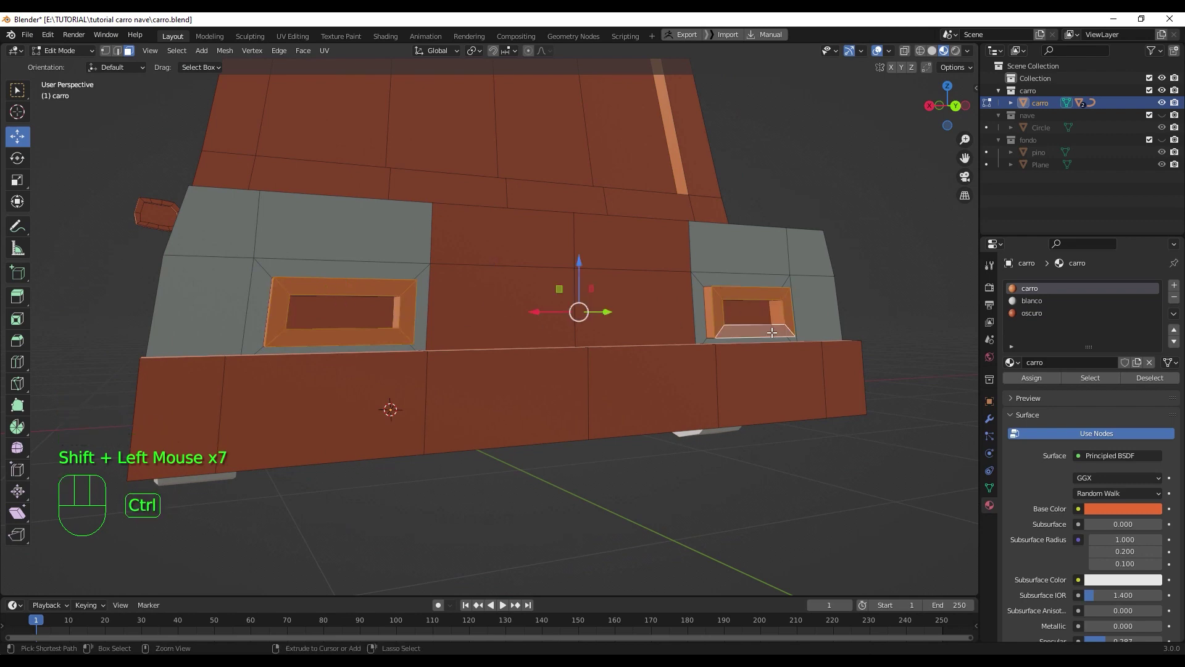
key("ctrl+KP_Add")
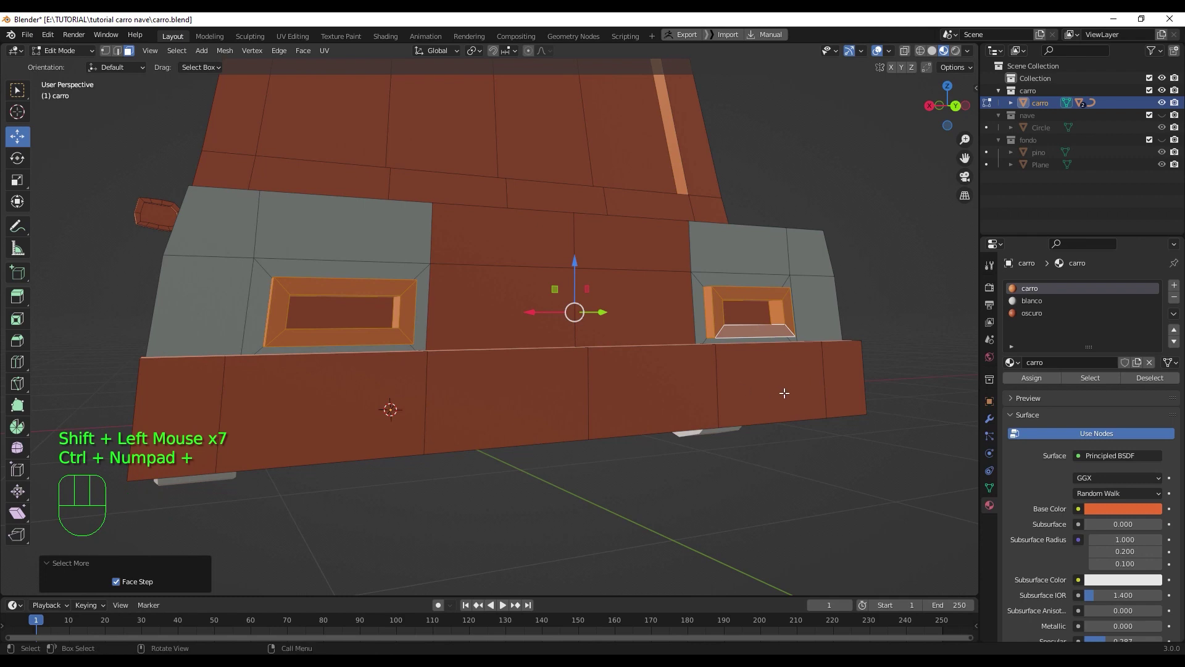
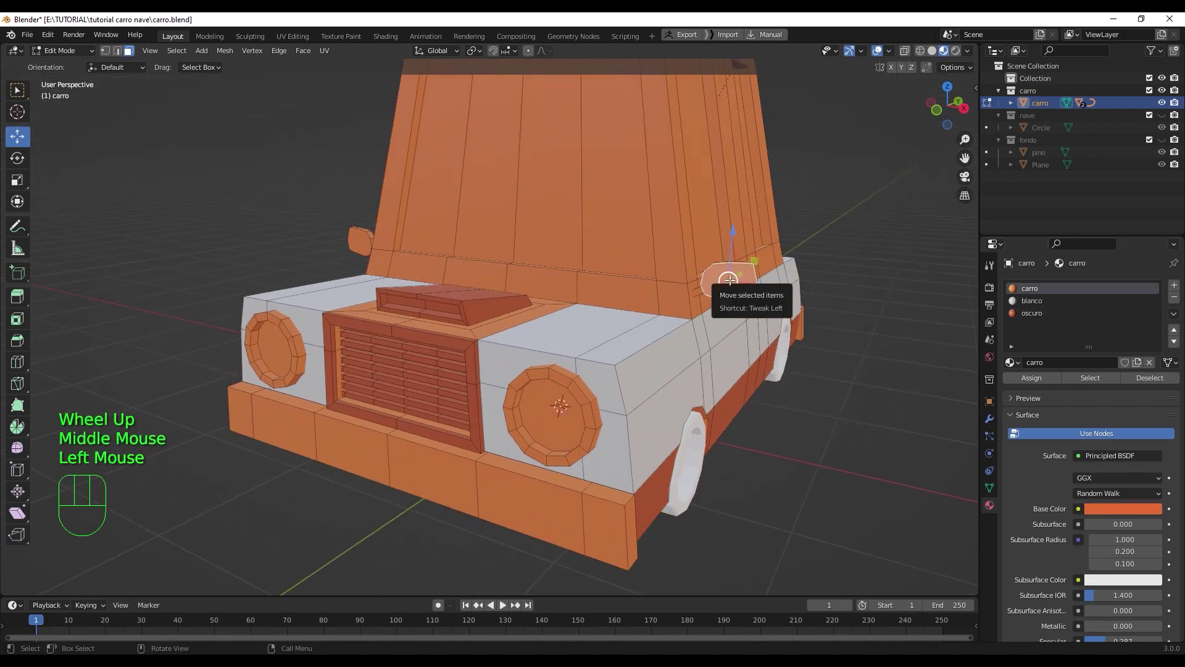
key("l")
left_click_drag(739, 300, 629, 298)
scroll("down", 3)
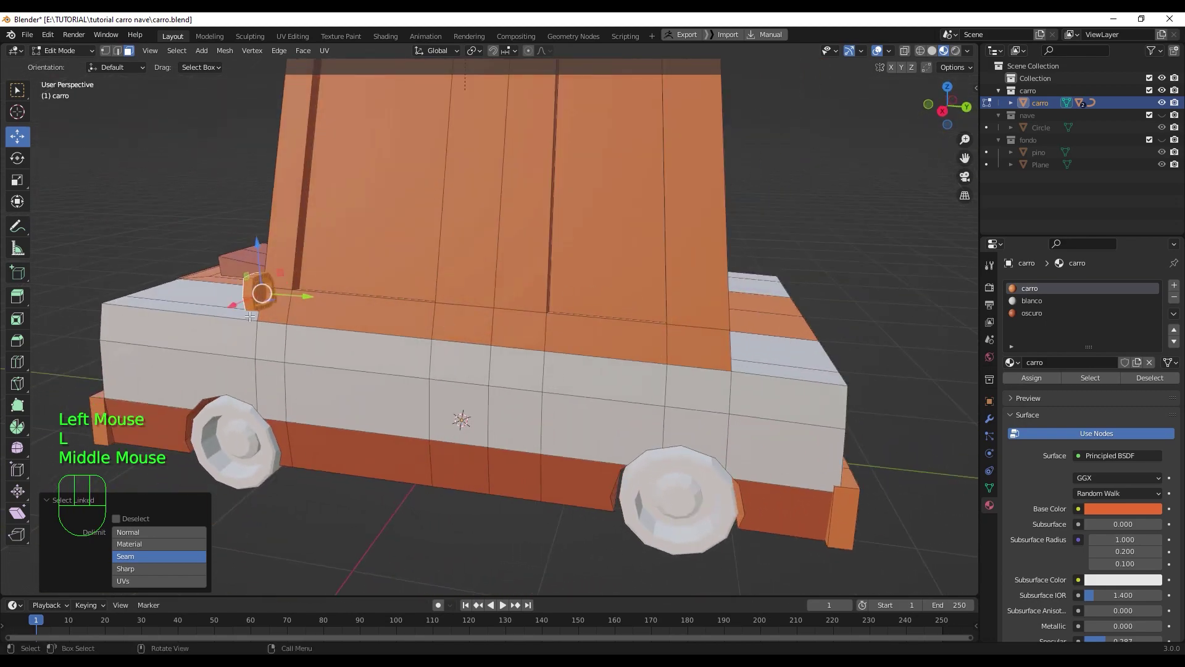
left_click_drag(421, 355, 497, 337)
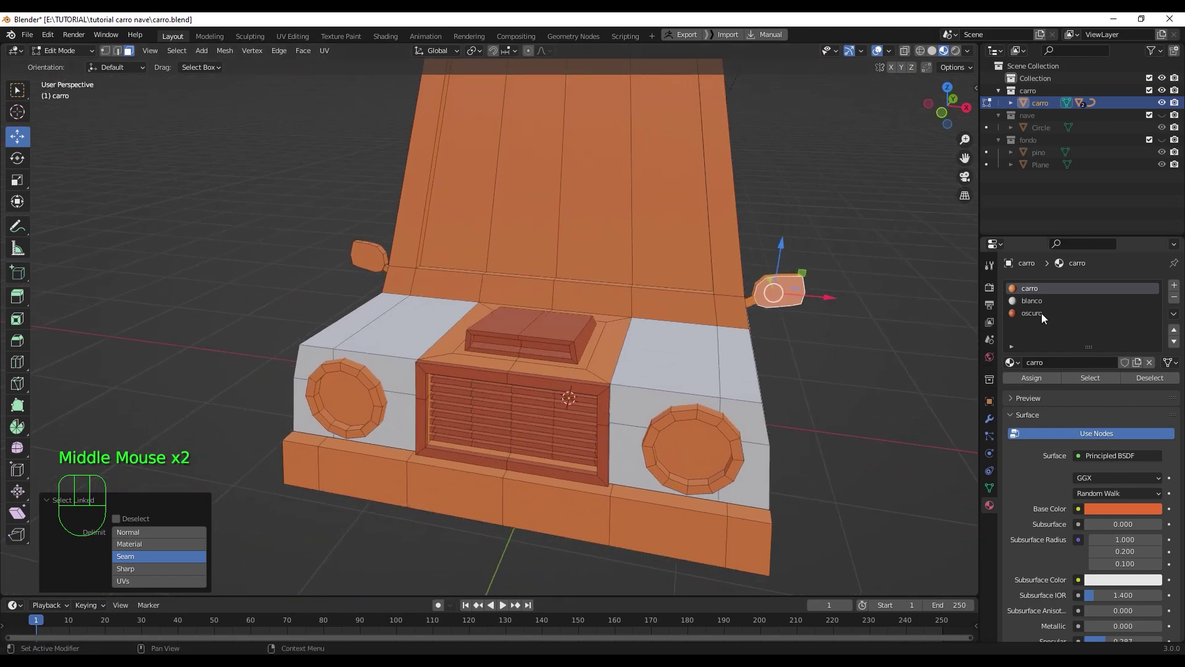
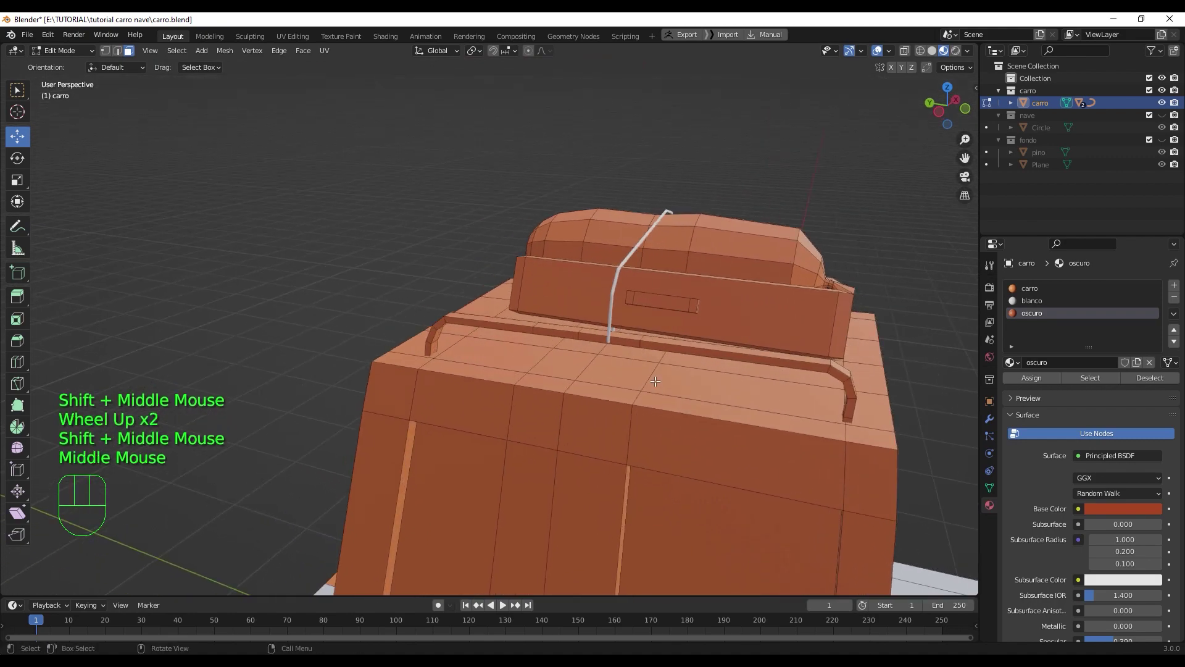
- View the car from the side and show it in plain solid shading
key("KP_3")
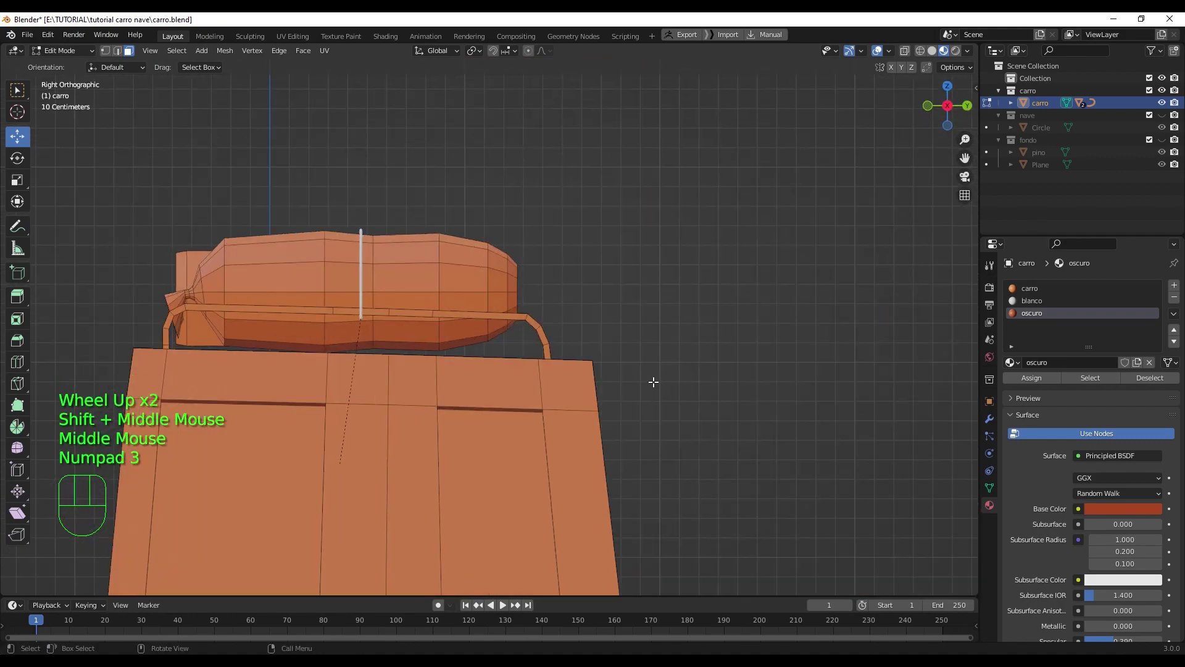
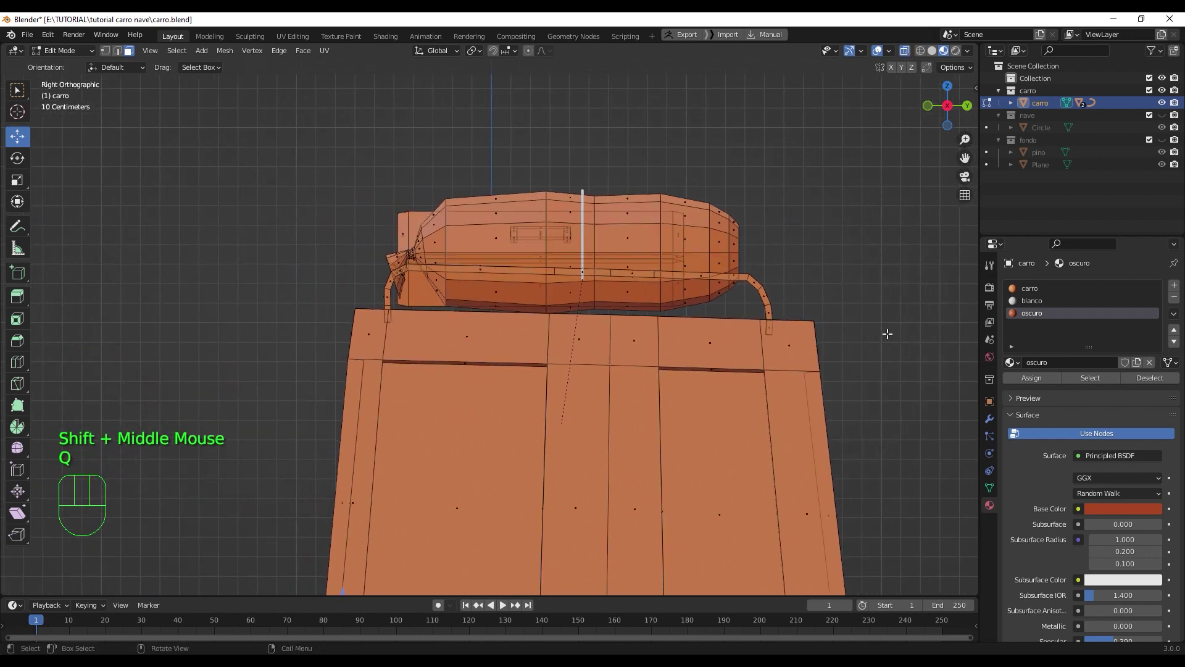
left_click(940, 53)
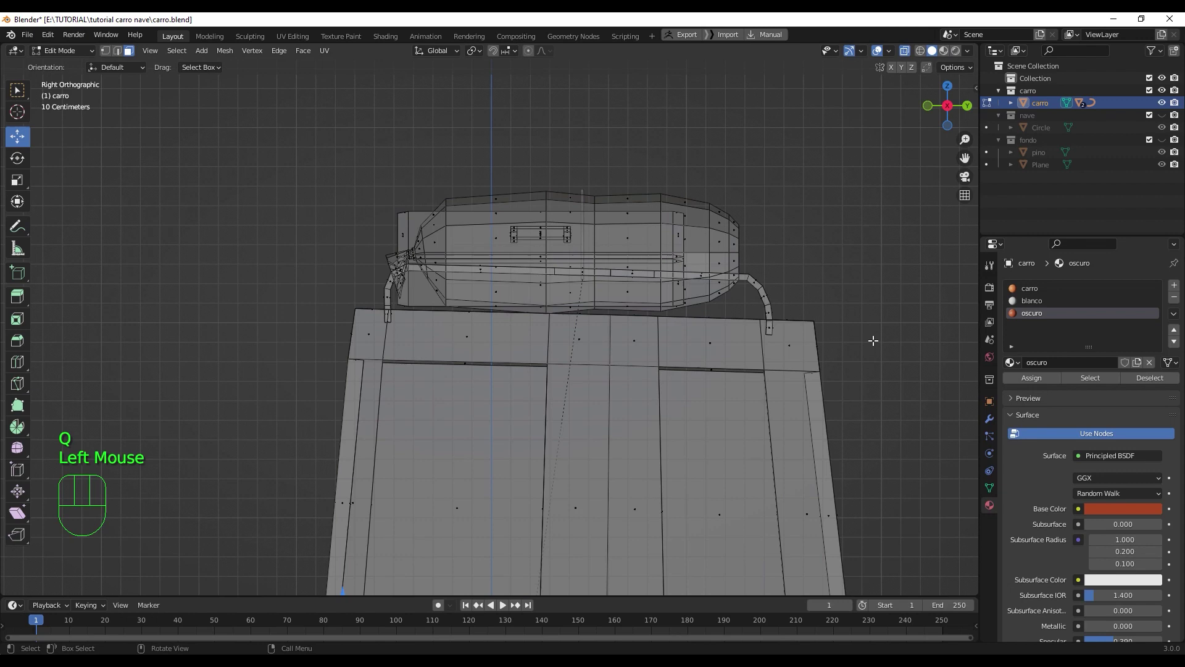
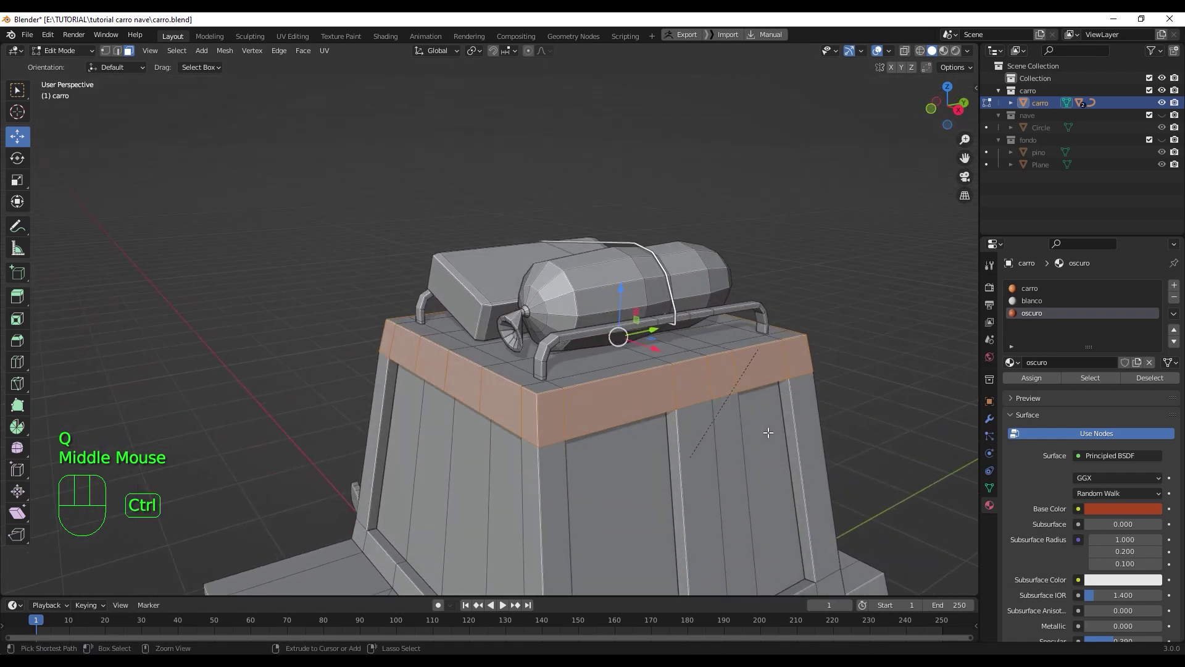
- Grow the face selection until it covers the whole cabin, undoing one step too far
key("ctrl+KP_Add")
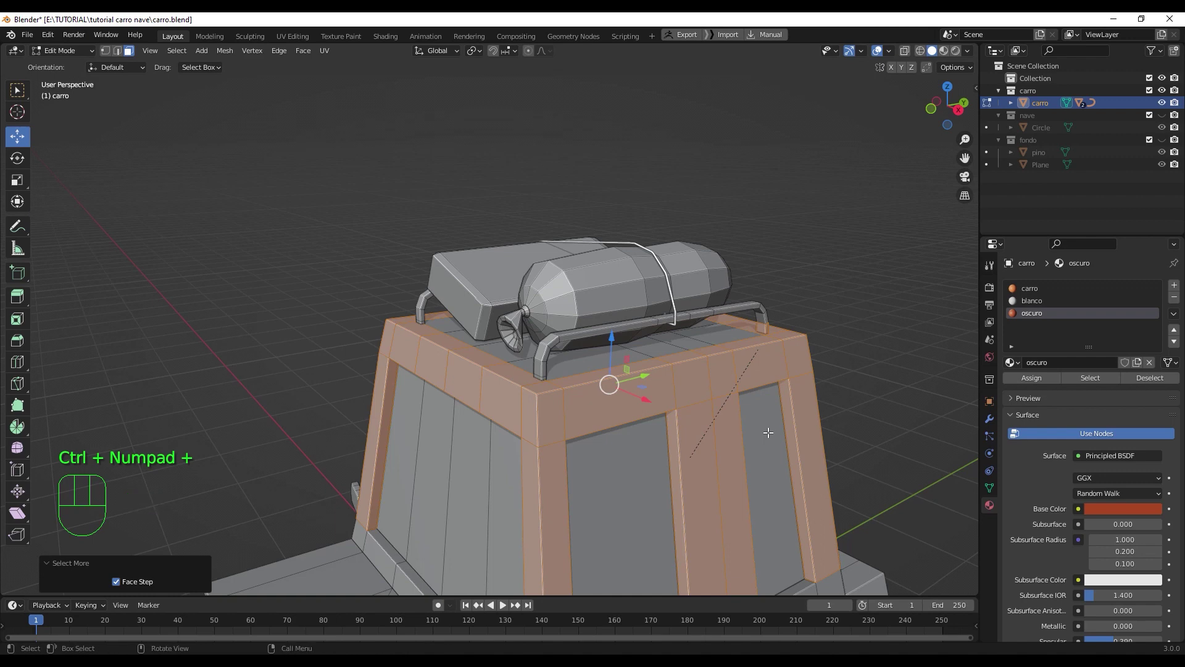
scroll("down", 3)
left_click_drag(703, 479, 716, 459)
key("ctrl+KP_Add")
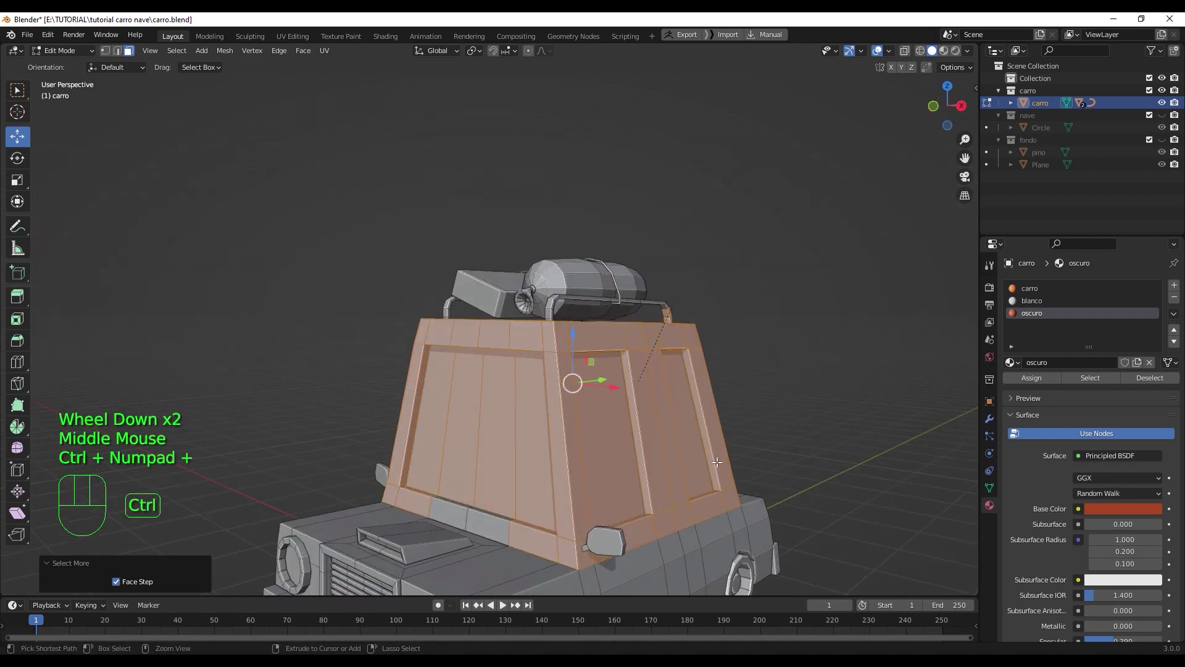
scroll("down", 3)
key("ctrl+KP_Add")
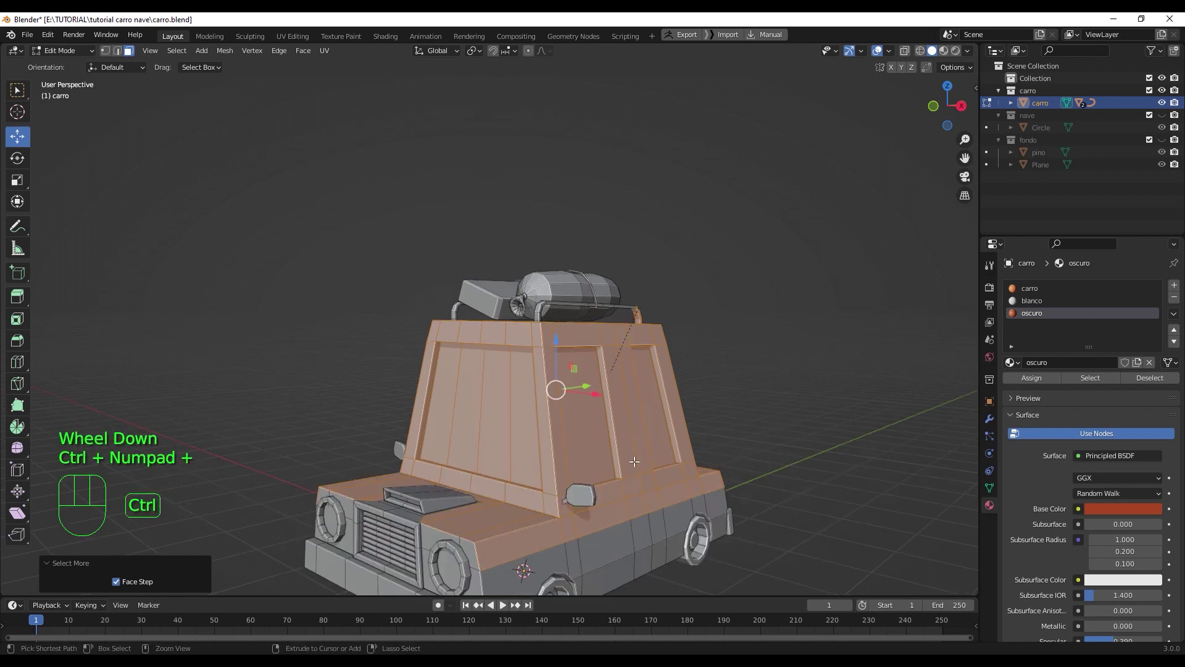
key("ctrl+z")
scroll("up", 3)
left_click_drag(601, 516, 423, 524)
left_click_drag(509, 491, 547, 431)
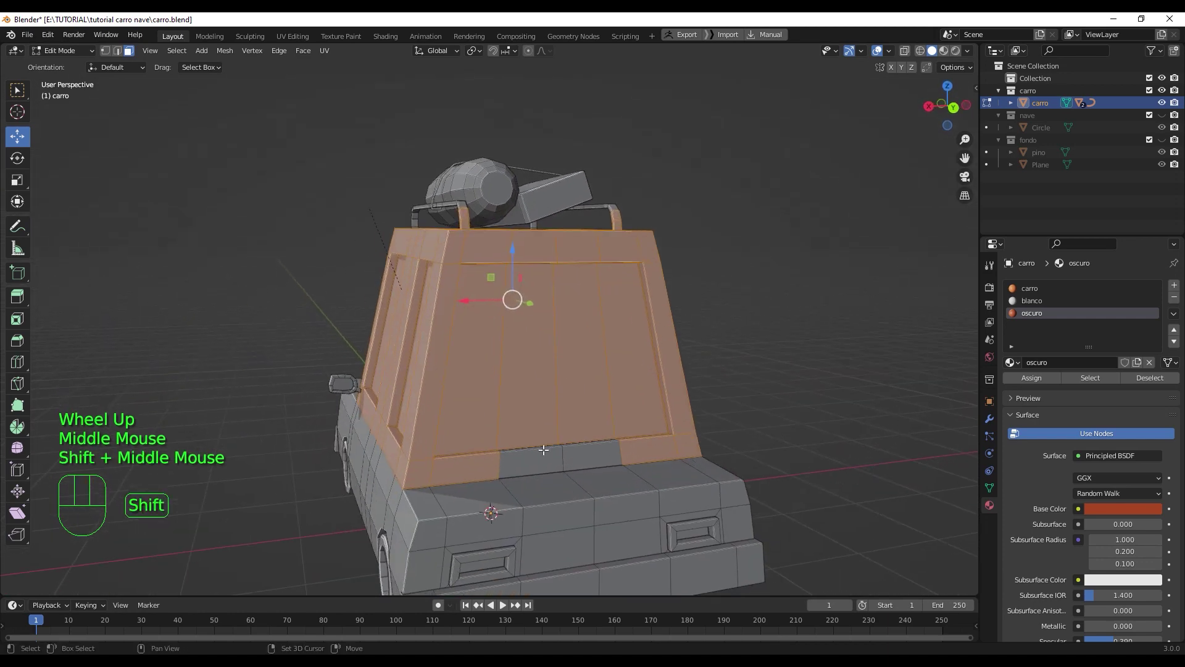
- Assign the carro material to the selected cabin faces and inspect the cabin sides
left_click(538, 457)
left_click(592, 458)
left_click_drag(602, 461, 655, 479)
scroll("up", 3)
left_click_drag(654, 460, 623, 422)
scroll("up", 3)
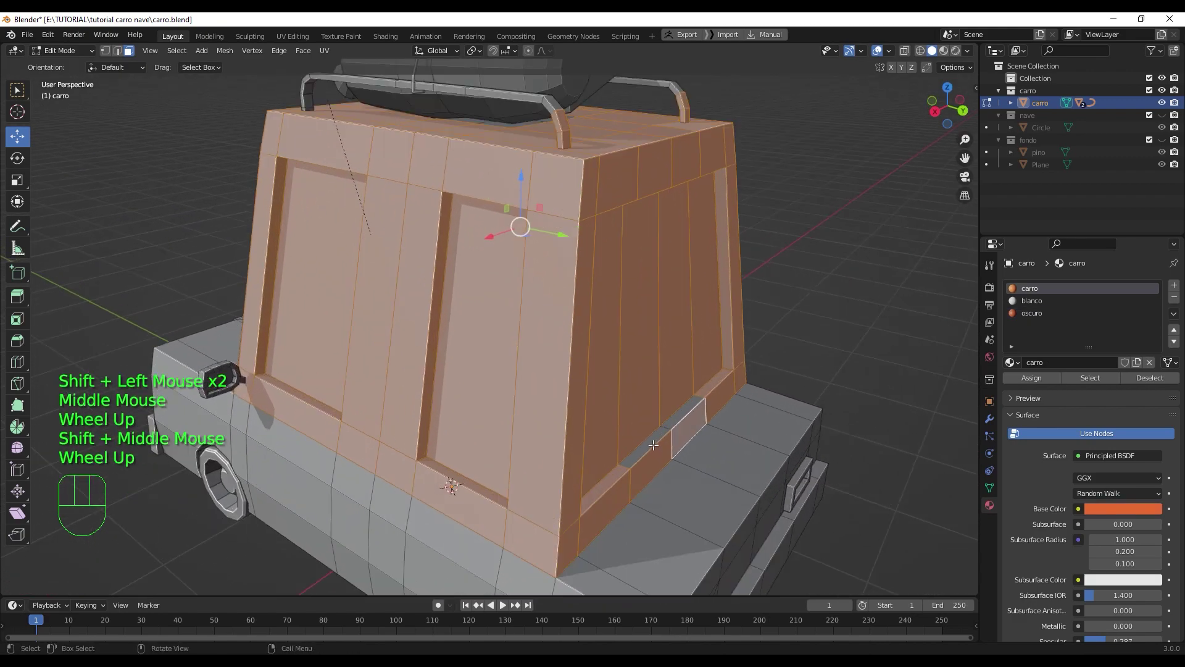
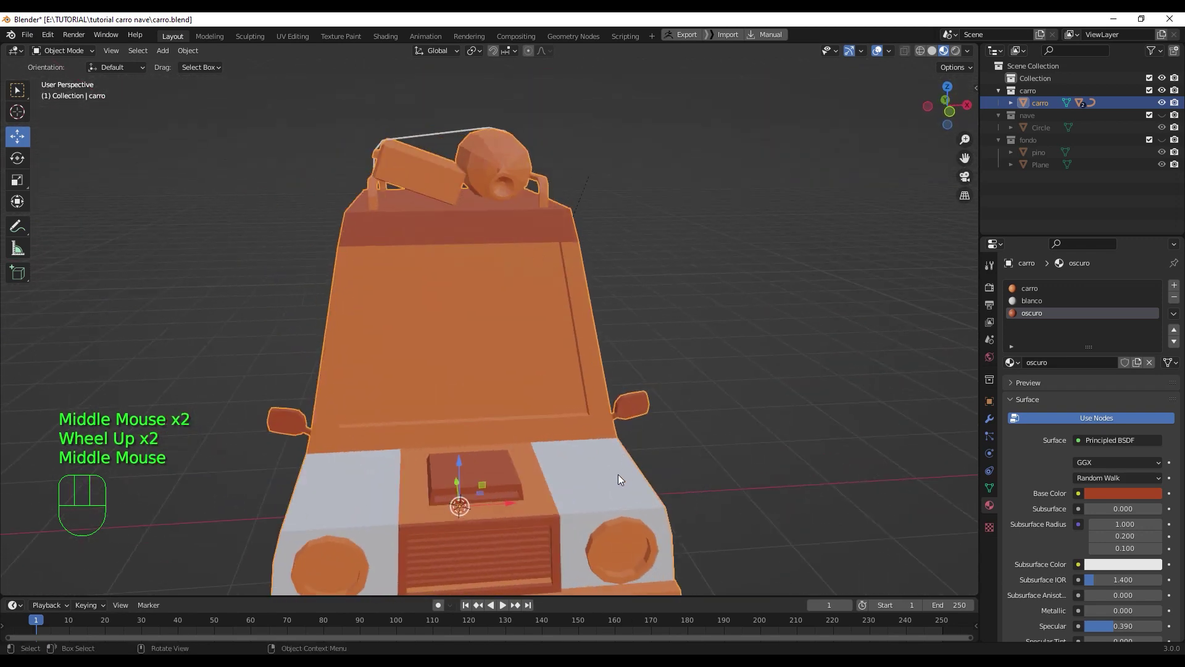
- Orbit around the car to inspect the colours of the cabin band and body
left_click_drag(614, 422, 572, 408)
left_click_drag(718, 385, 610, 383)
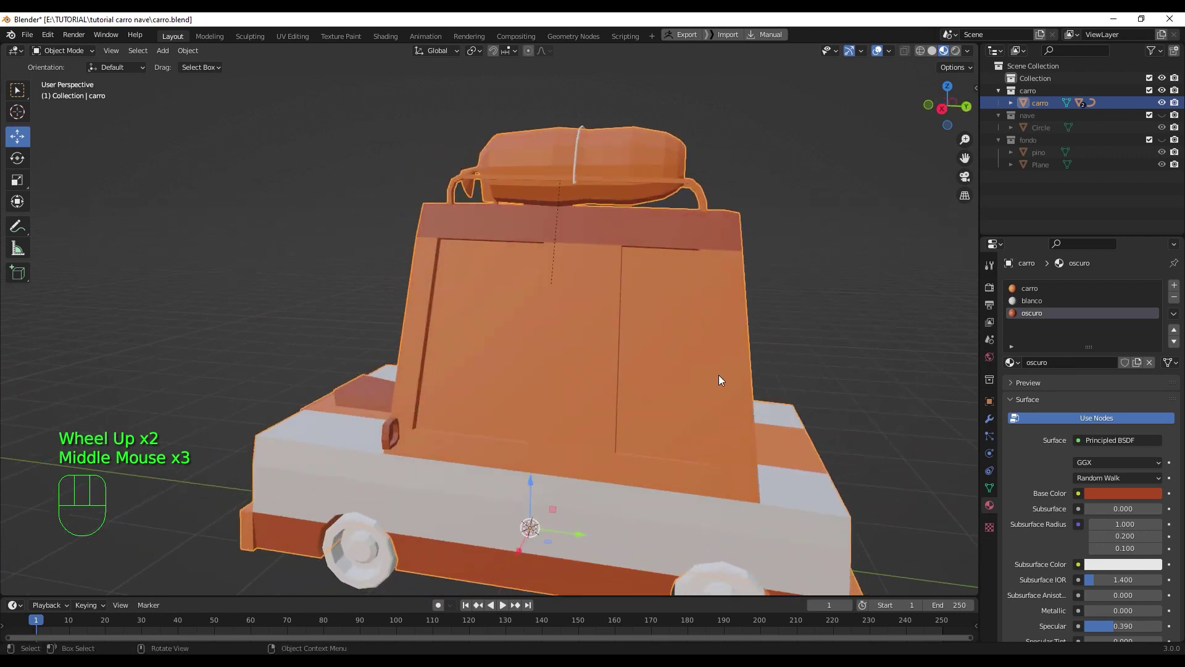
scroll("down", 3)
left_click_drag(788, 404, 909, 398)
left_click_drag(788, 373, 899, 377)
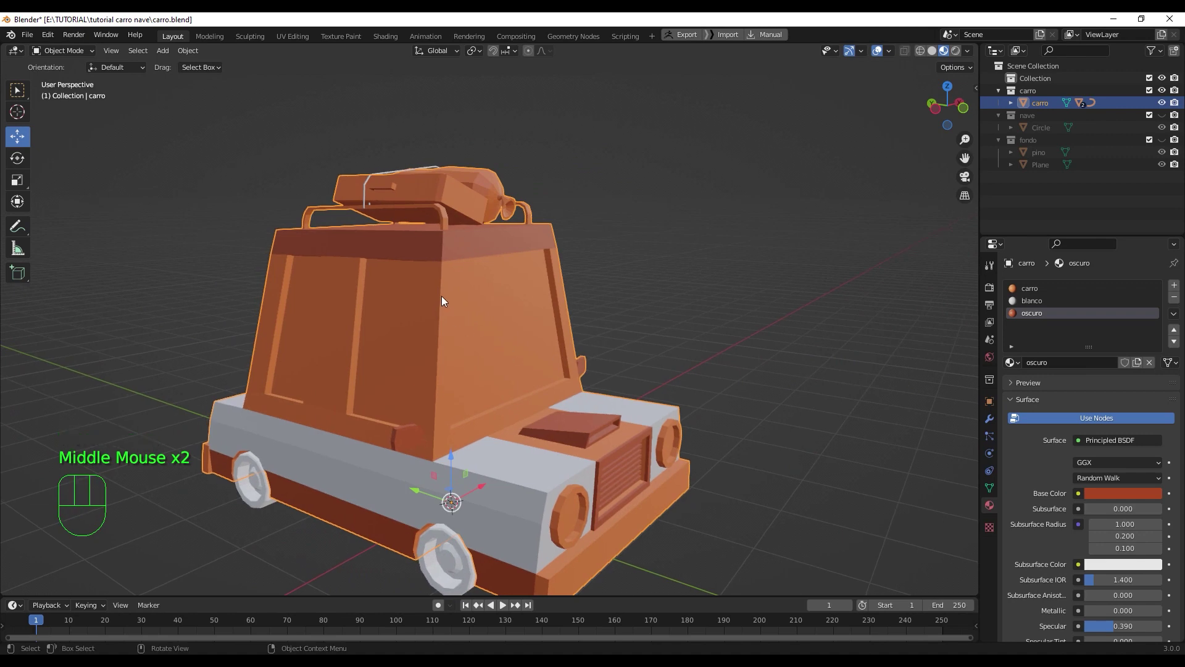
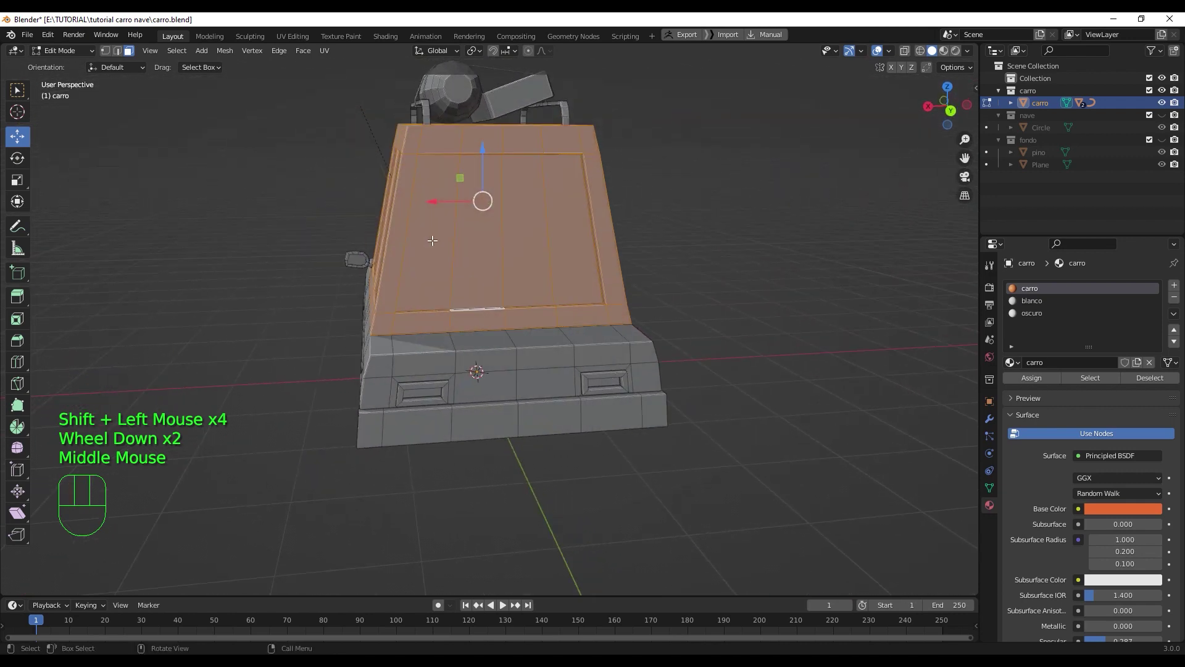
- Select the frame faces around the rear window, leaving the glass pane unselected
left_click(432, 242)
left_click(459, 247)
left_click(530, 249)
left_click(561, 247)
key("ctrl+z")
left_click(572, 261)
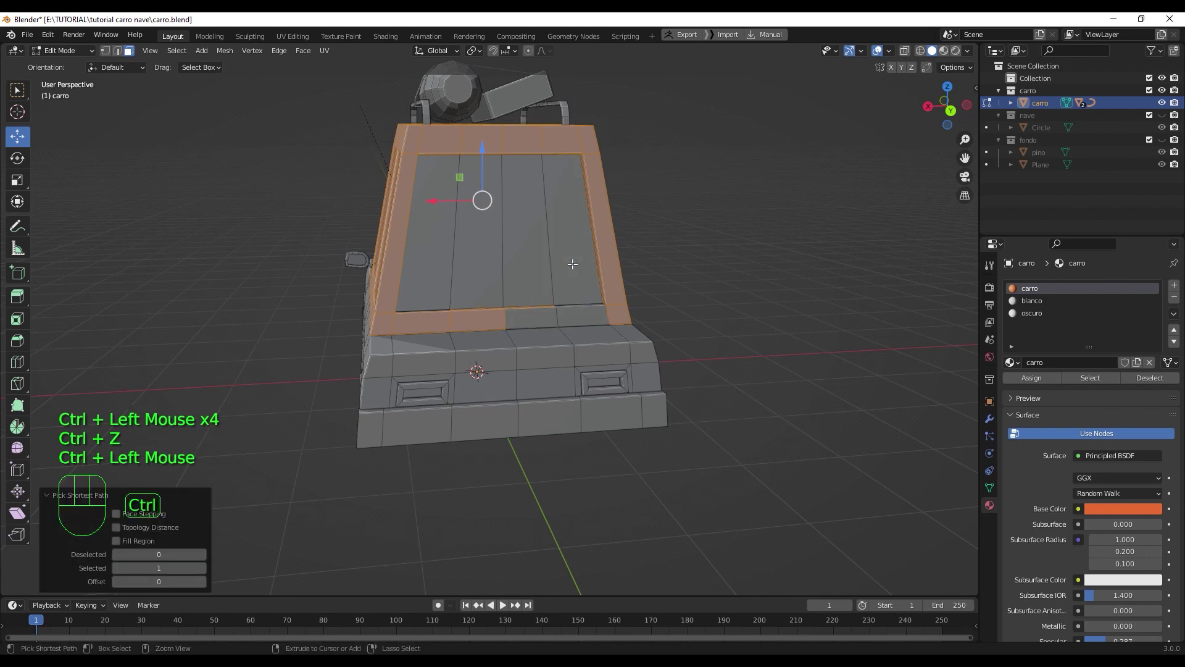
left_click(572, 261)
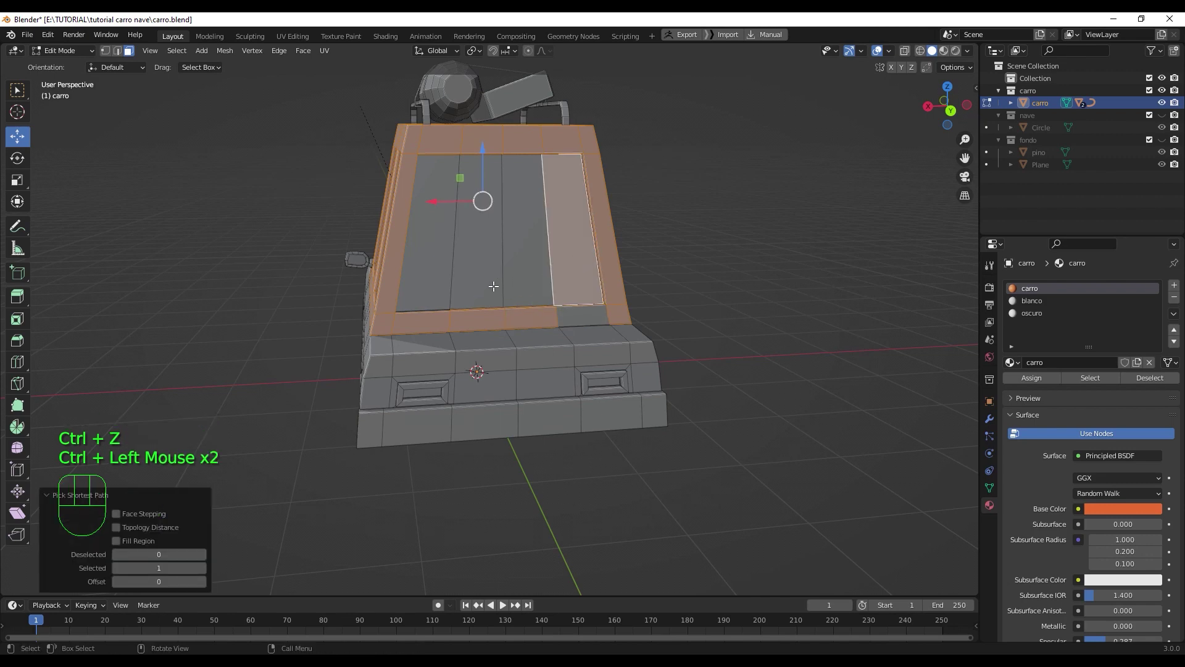
key("ctrl+z")
key("ctrl+z")
left_click(563, 256)
- Orbit to bring the lower rear frame and the cabin's side windows into view
left_click_drag(499, 272, 509, 309)
scroll("up", 3)
left_click_drag(434, 331, 564, 290)
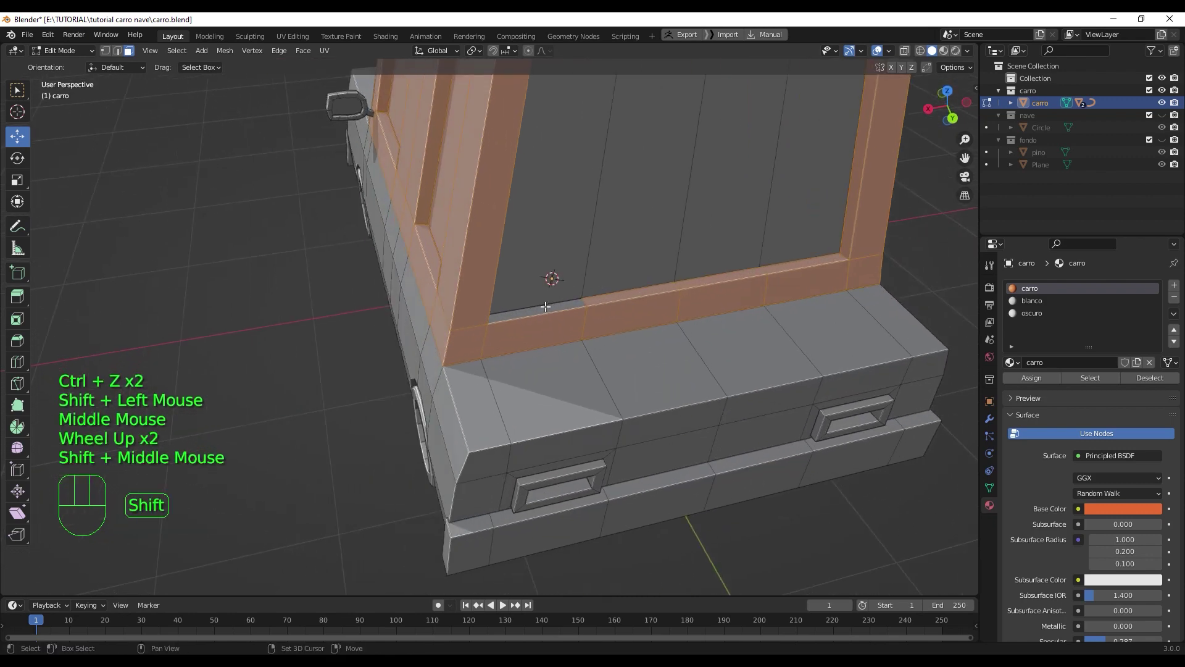
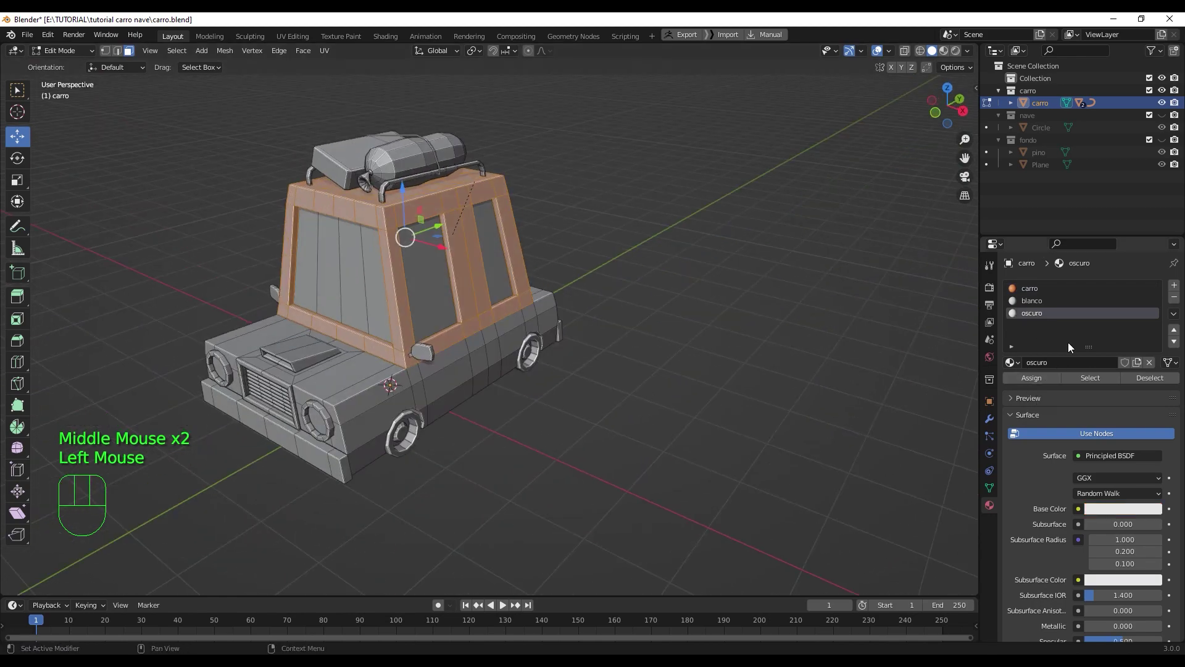
- Adjust the oscuro base colour to dark red and assign oscuro to the window frames
scroll("up", 3)
scroll("down", 3)
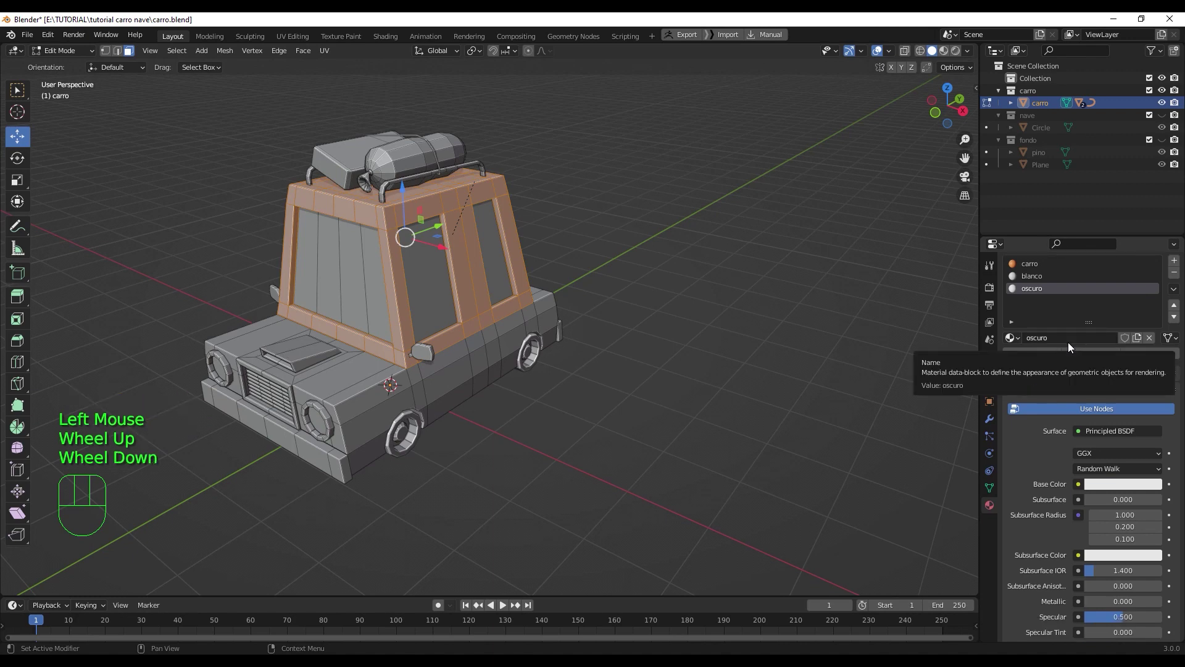
scroll("up", 3)
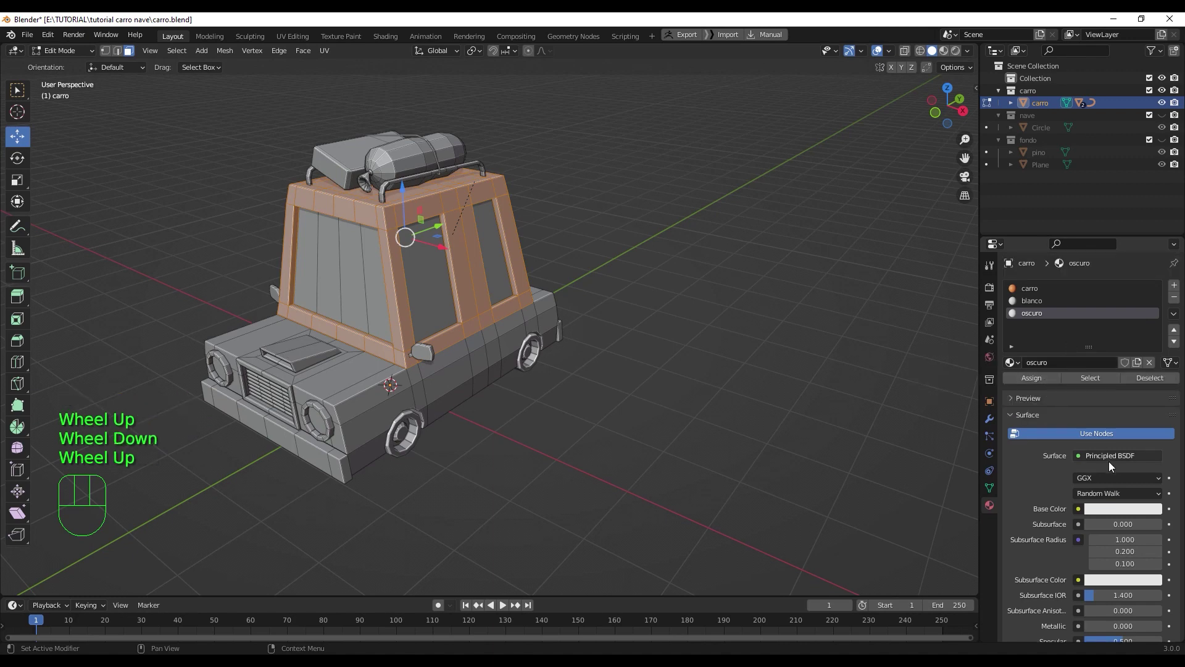
left_click(1110, 516)
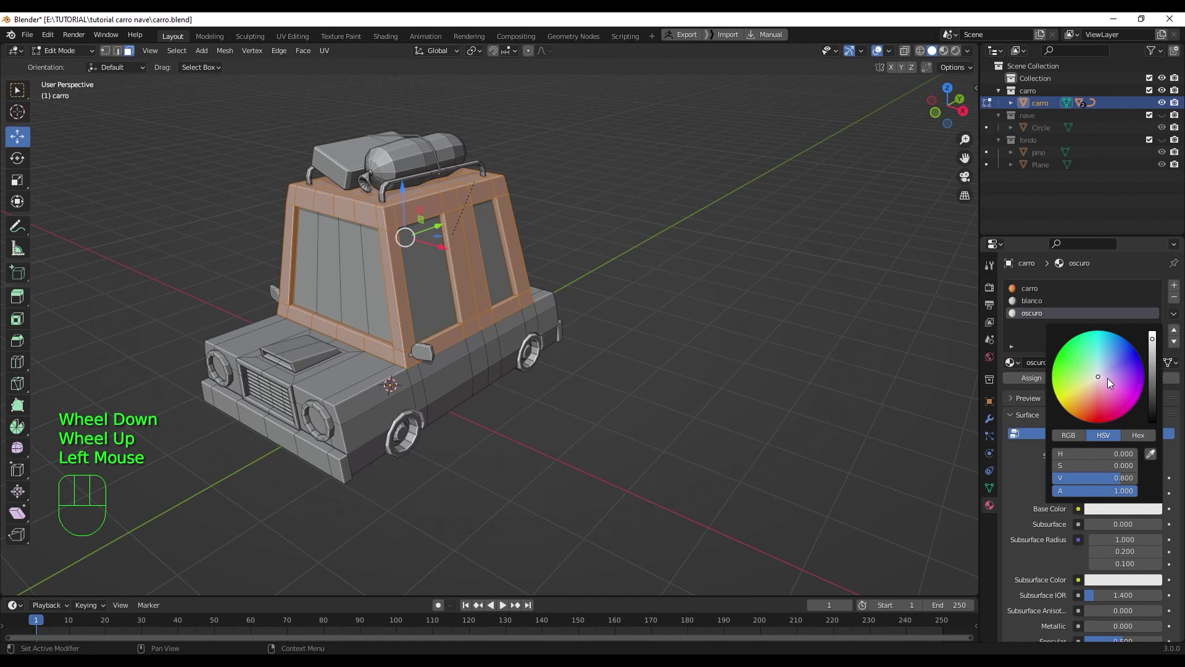
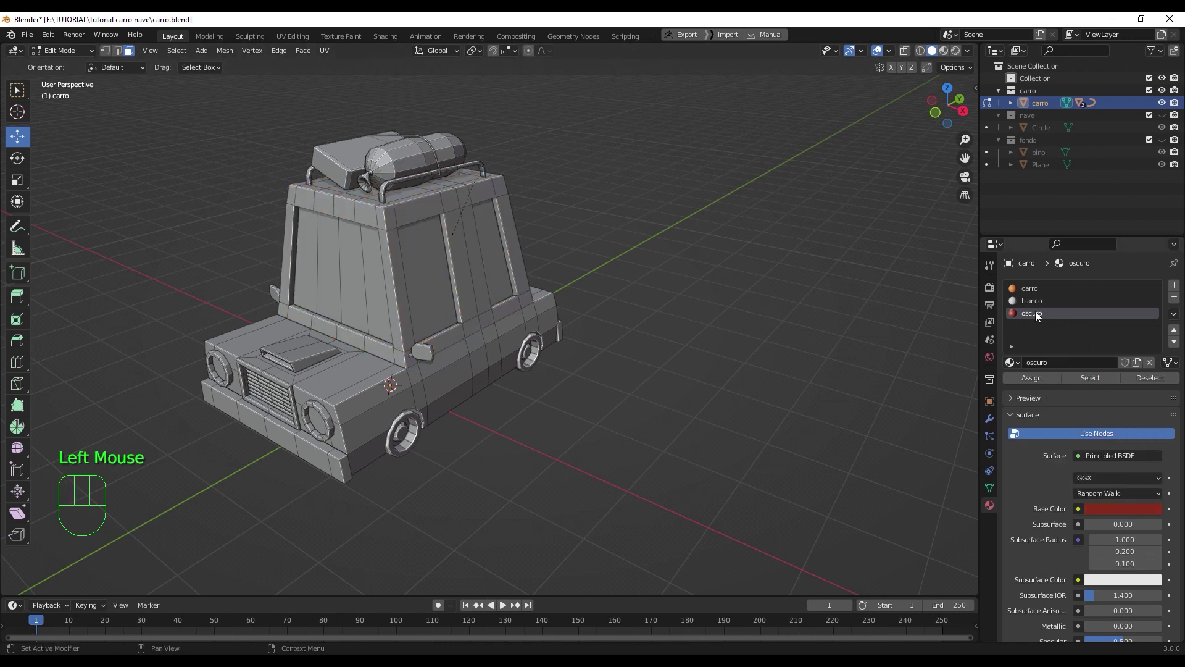
key("ctrl+z")
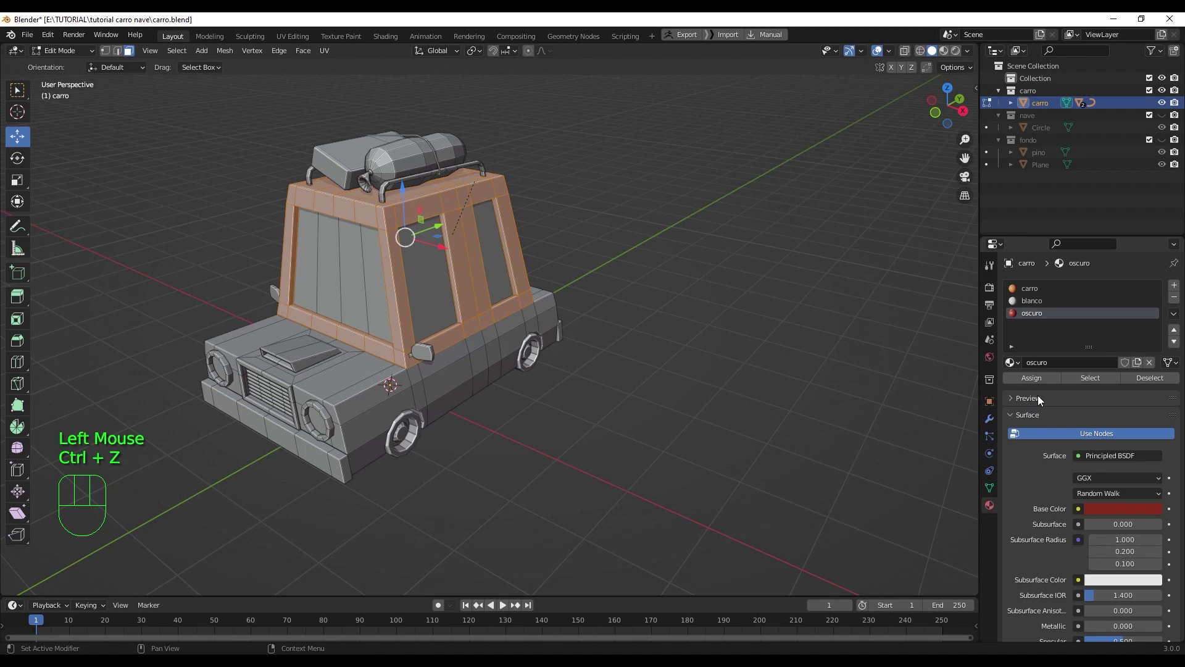
left_click(1049, 380)
- Switch the viewport to material preview to see the car's colours
left_click(949, 51)
scroll("up", 3)
scroll("down", 3)
scroll("up", 3)
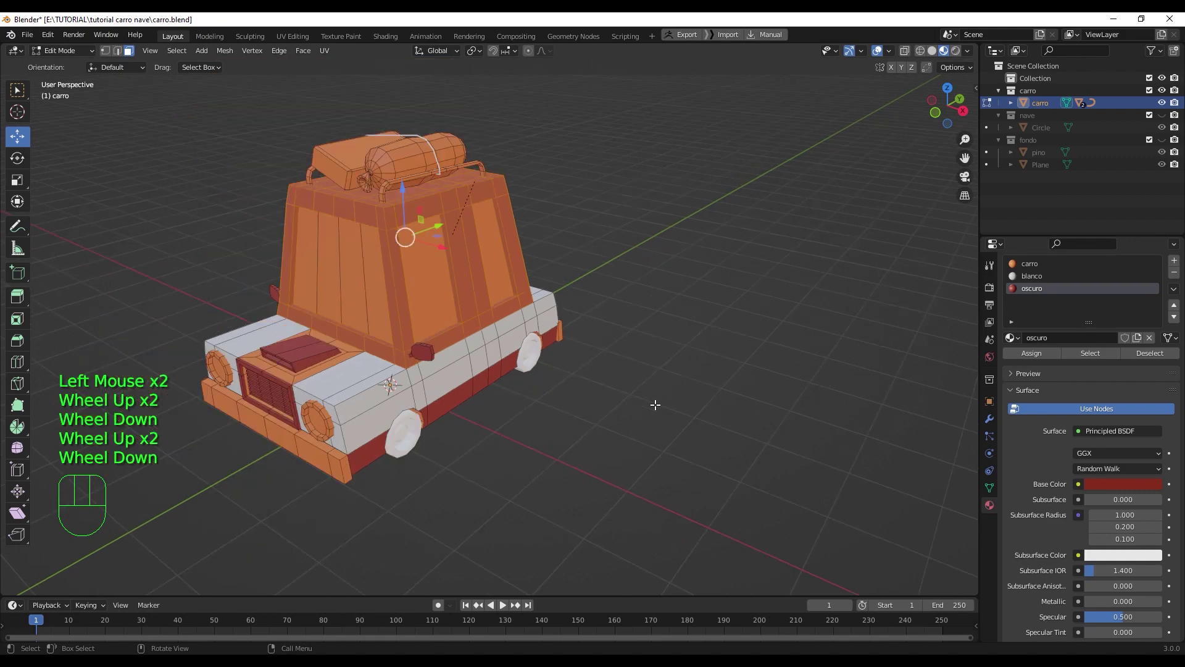
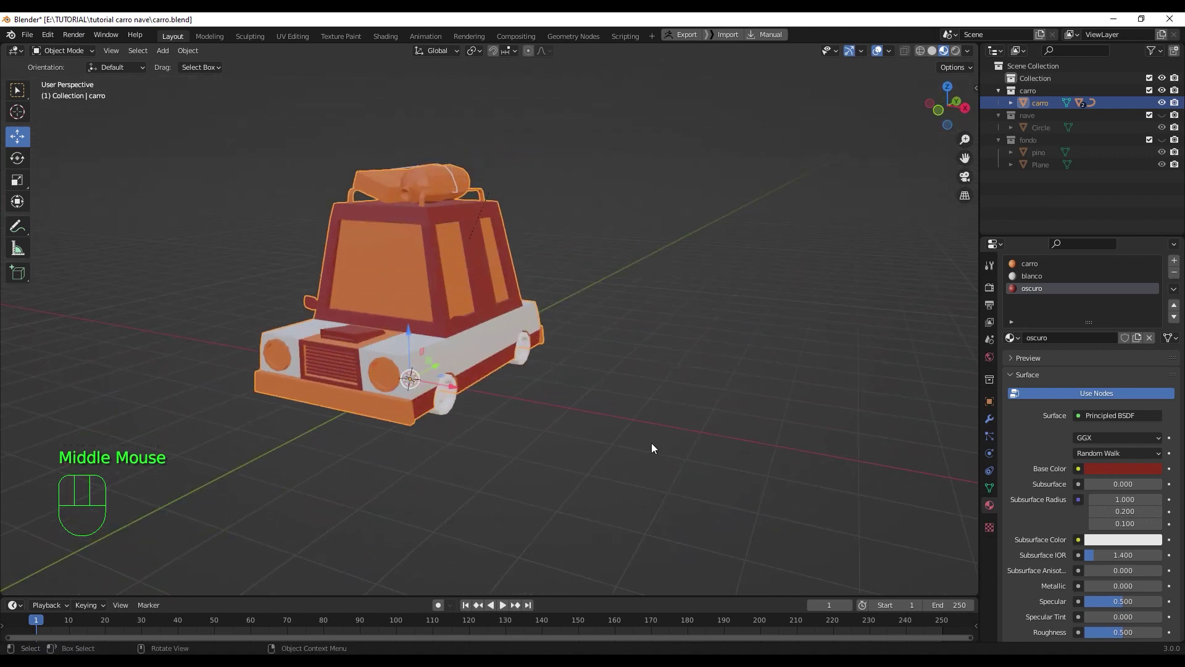
- Check the dark red window frames, then return to Edit Mode looking down on the cabin roof
middle_click(545, 358)
left_click(414, 268)
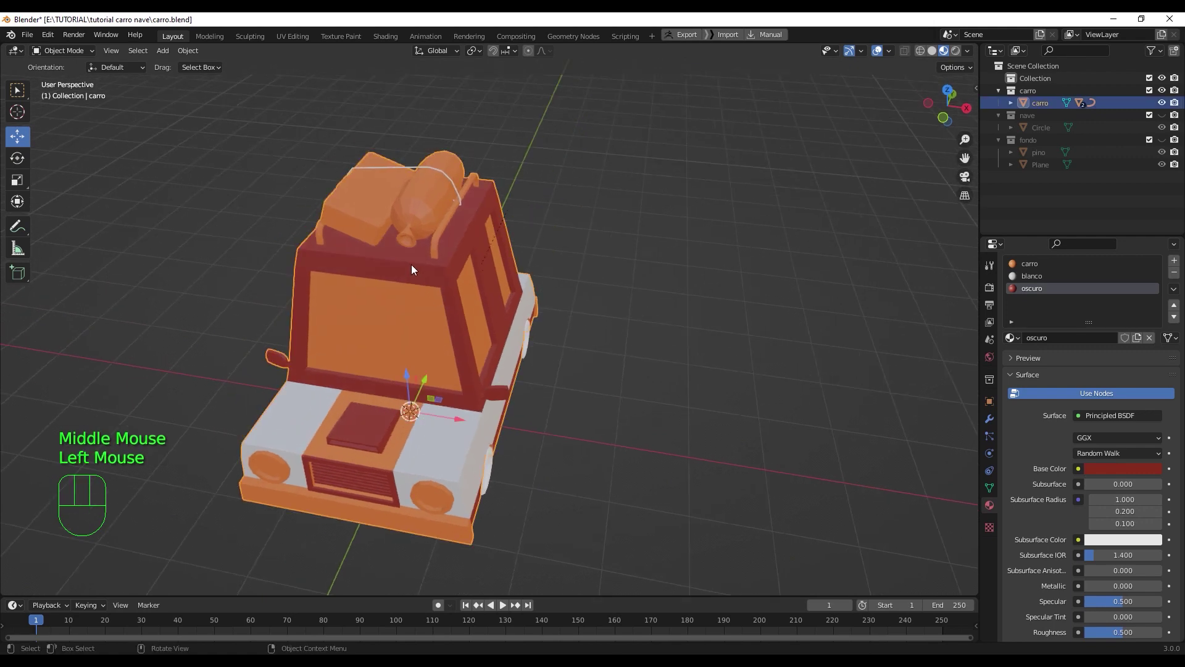
key("Tab")
scroll("up", 3)
left_click_drag(428, 284, 564, 295)
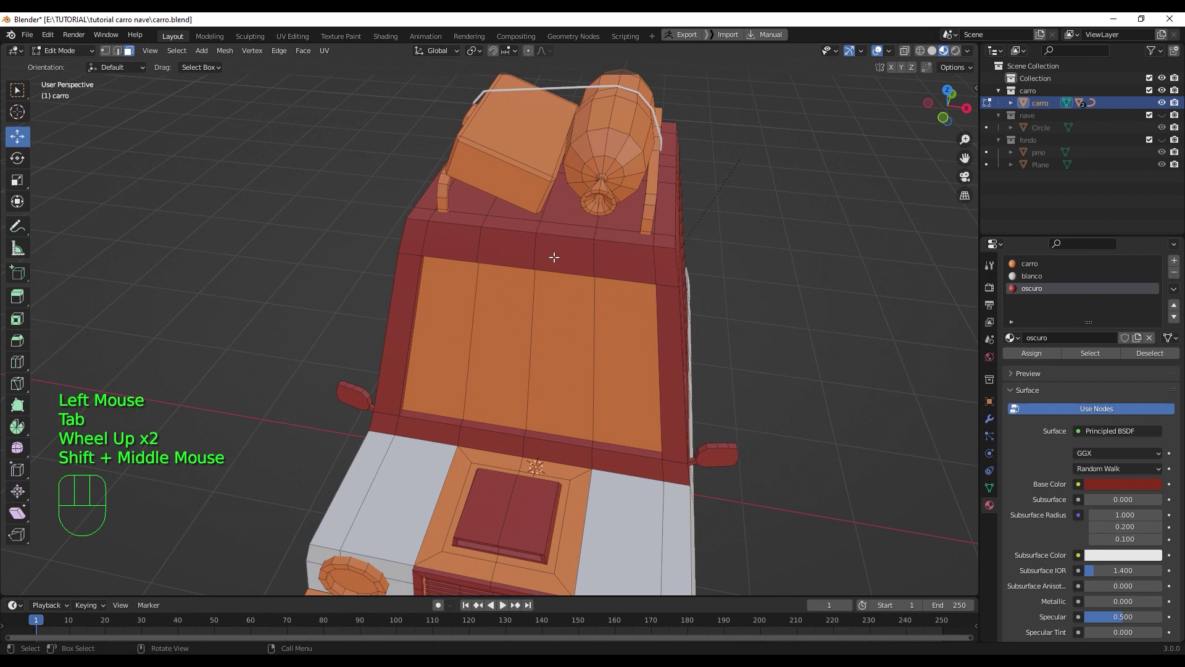
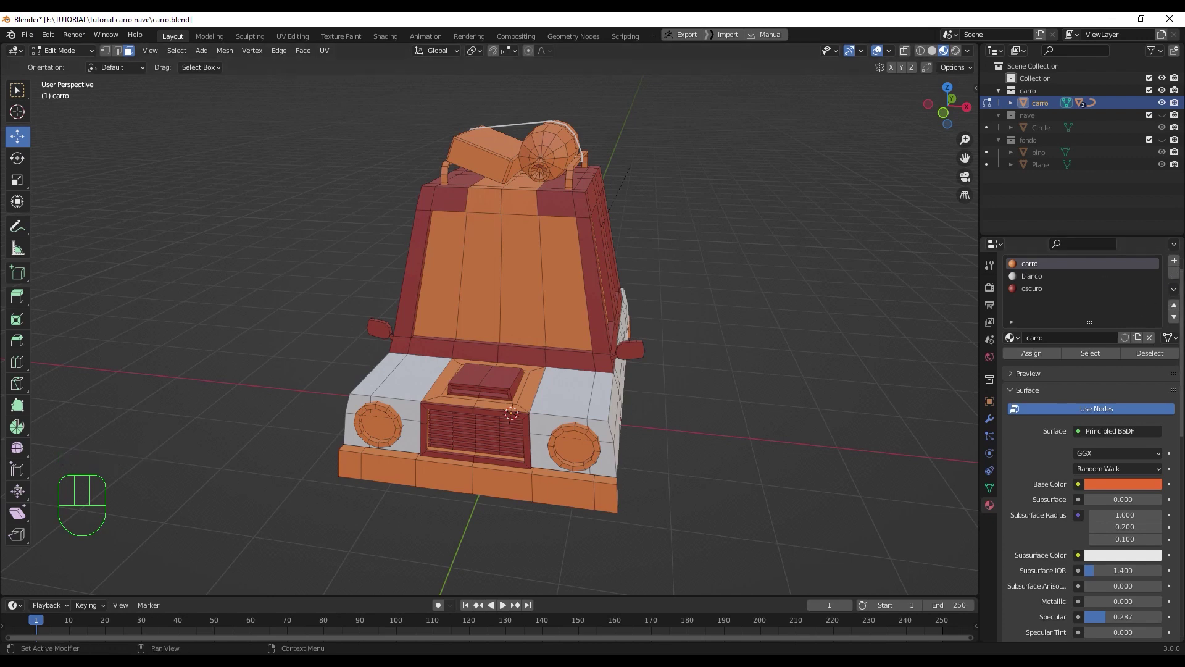
- Add a new material slot with a new ventana material for the windows
left_click(1175, 265)
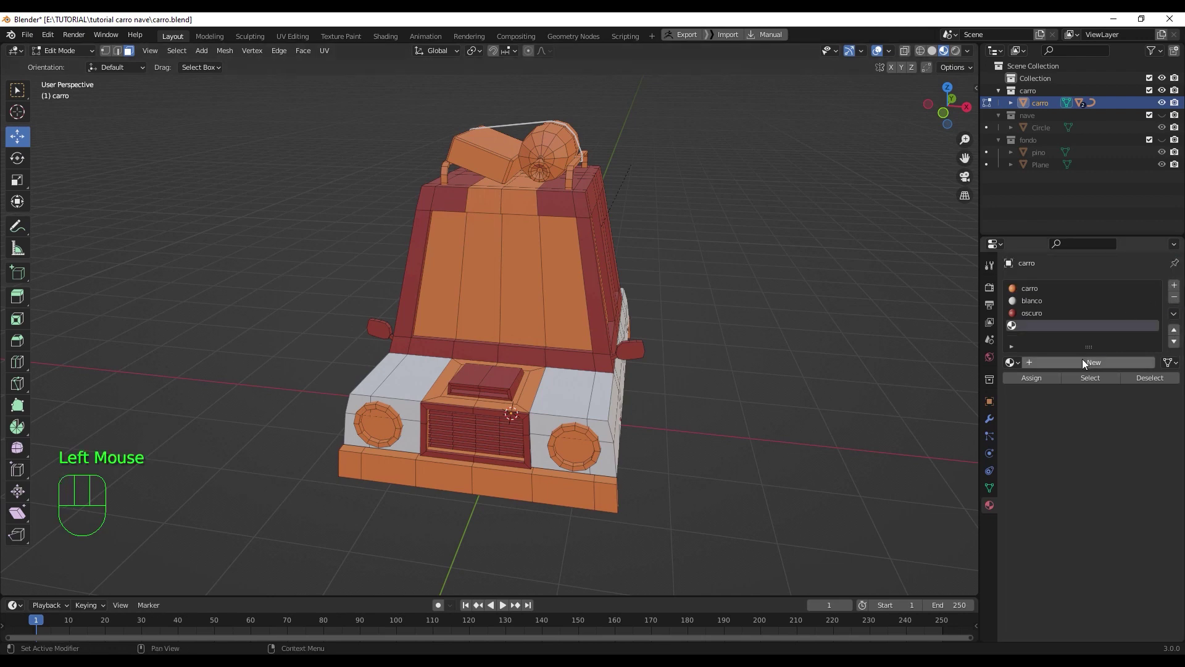
left_click(1085, 362)
left_click_drag(1082, 363, 1057, 409)
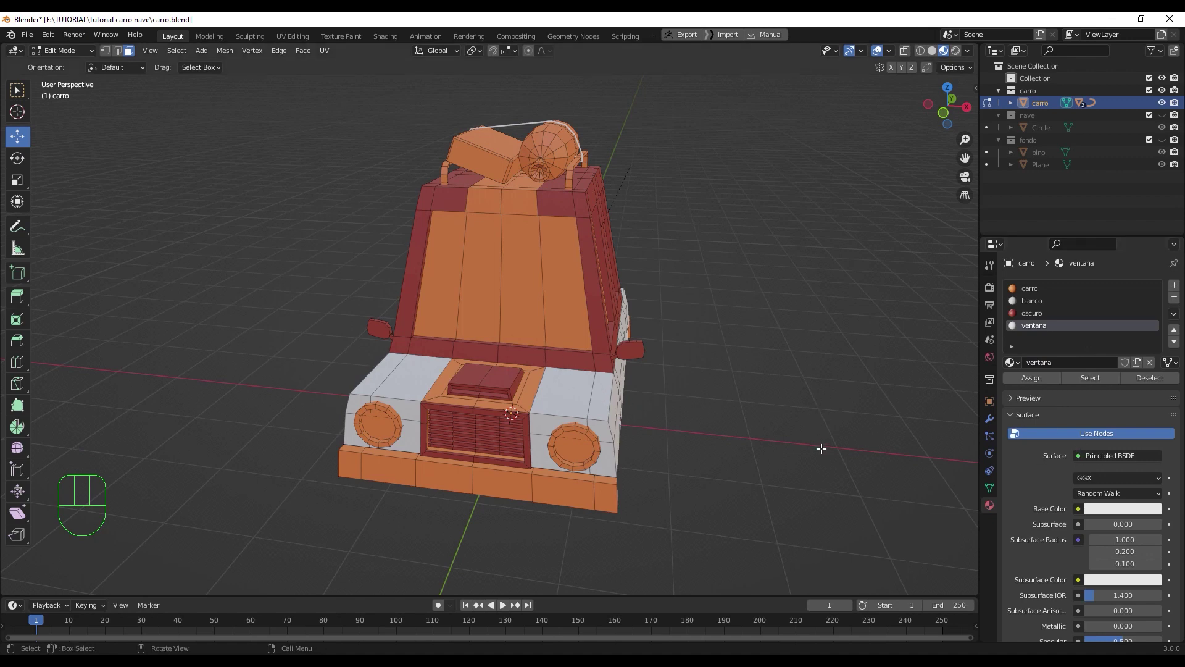
- Select the front window panes and give ventana a dark purple base colour with roughness about 0.1
left_click(448, 262)
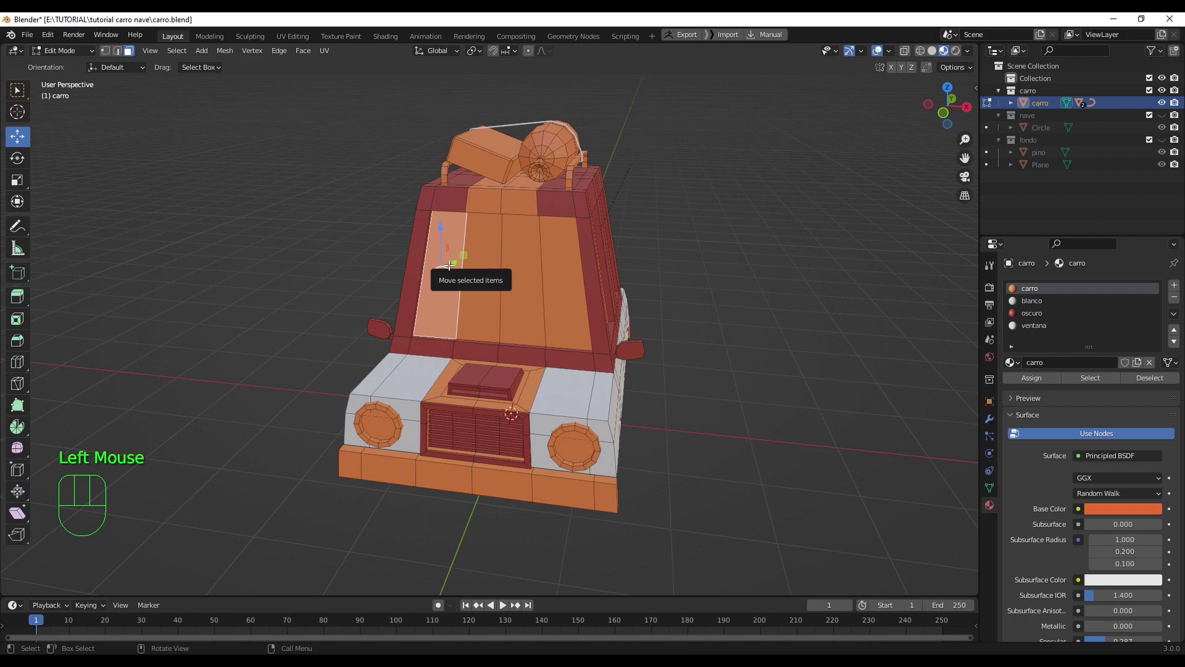
left_click(486, 282)
left_click(528, 287)
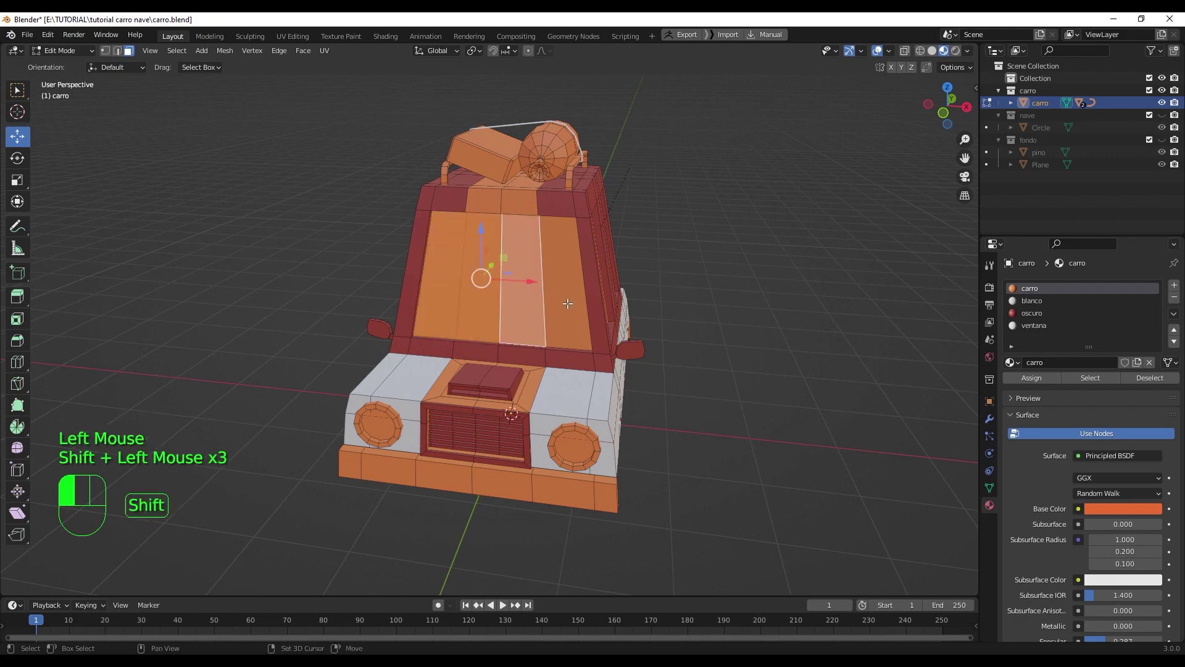
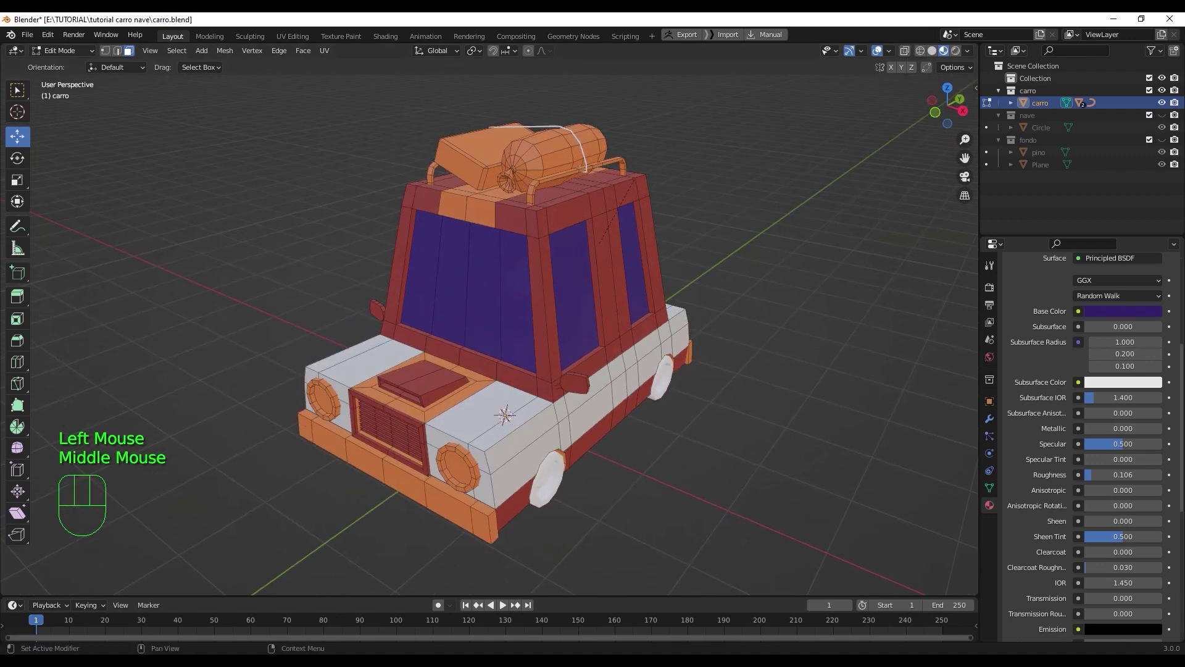
left_click(1153, 312)
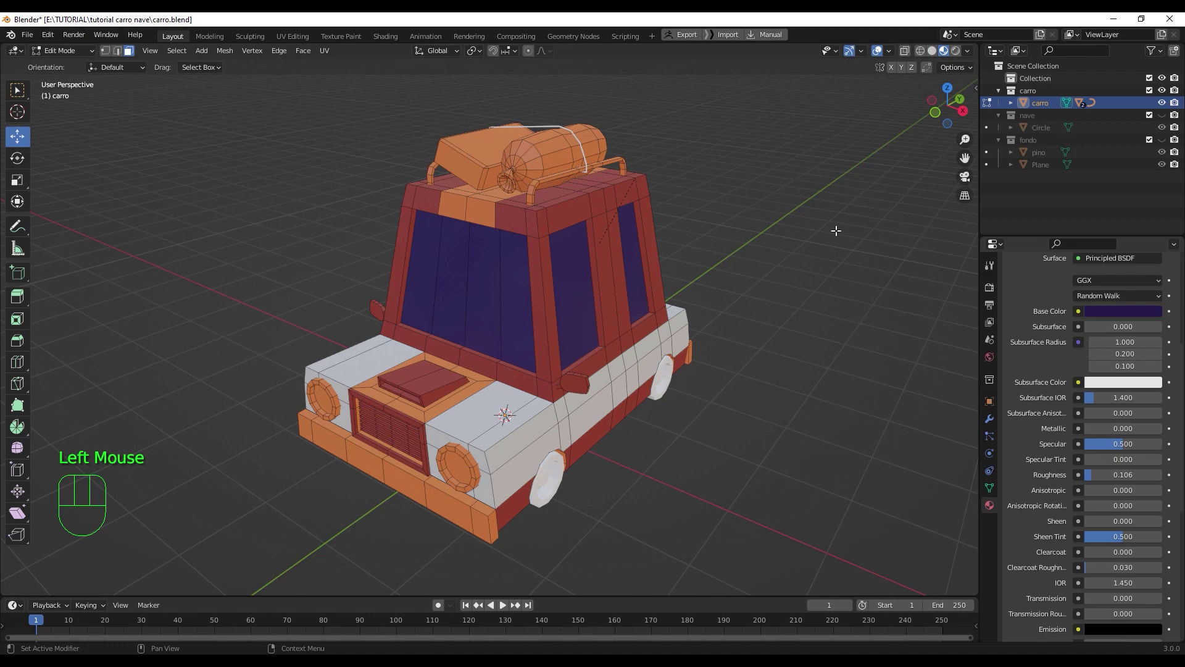
- In Object Mode, lower the ventana material's Specular to 0.469 and Roughness to 0.098
key("Tab")
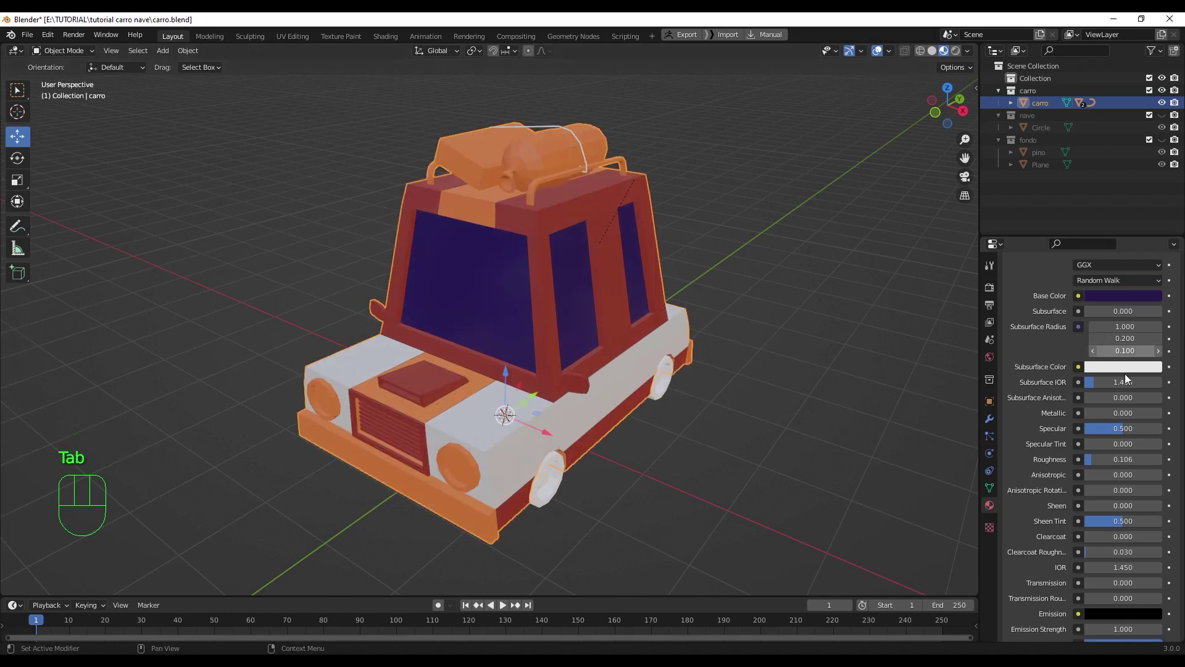
left_click_drag(970, 50, 586, 201)
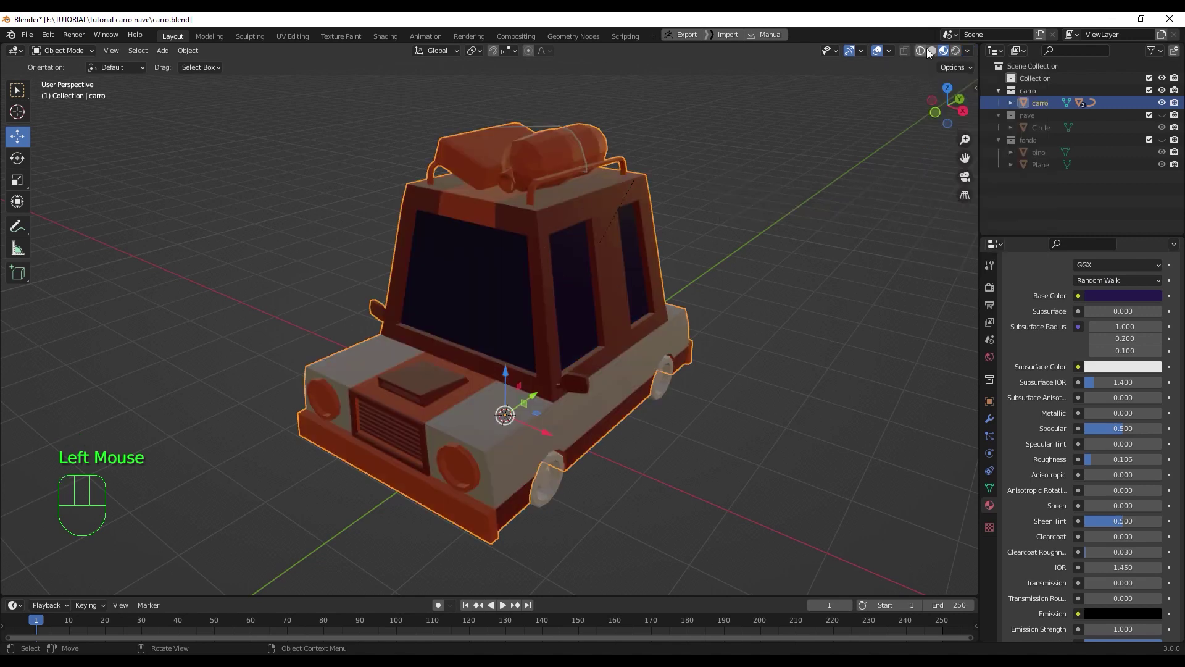
left_click_drag(966, 52, 799, 473)
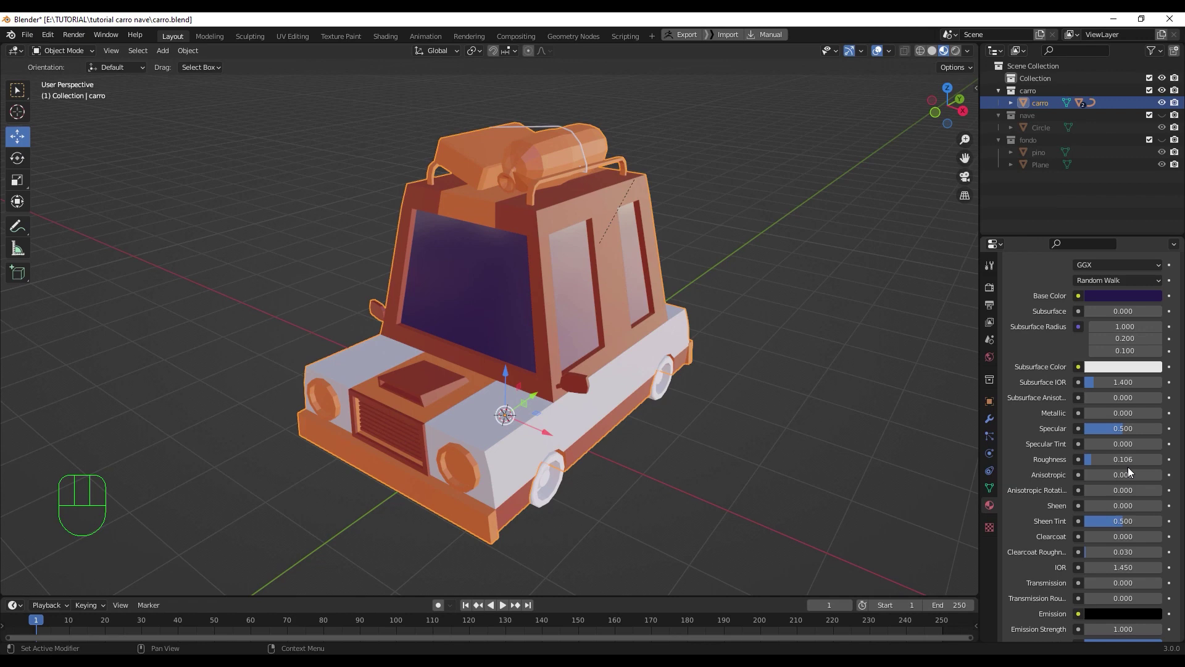
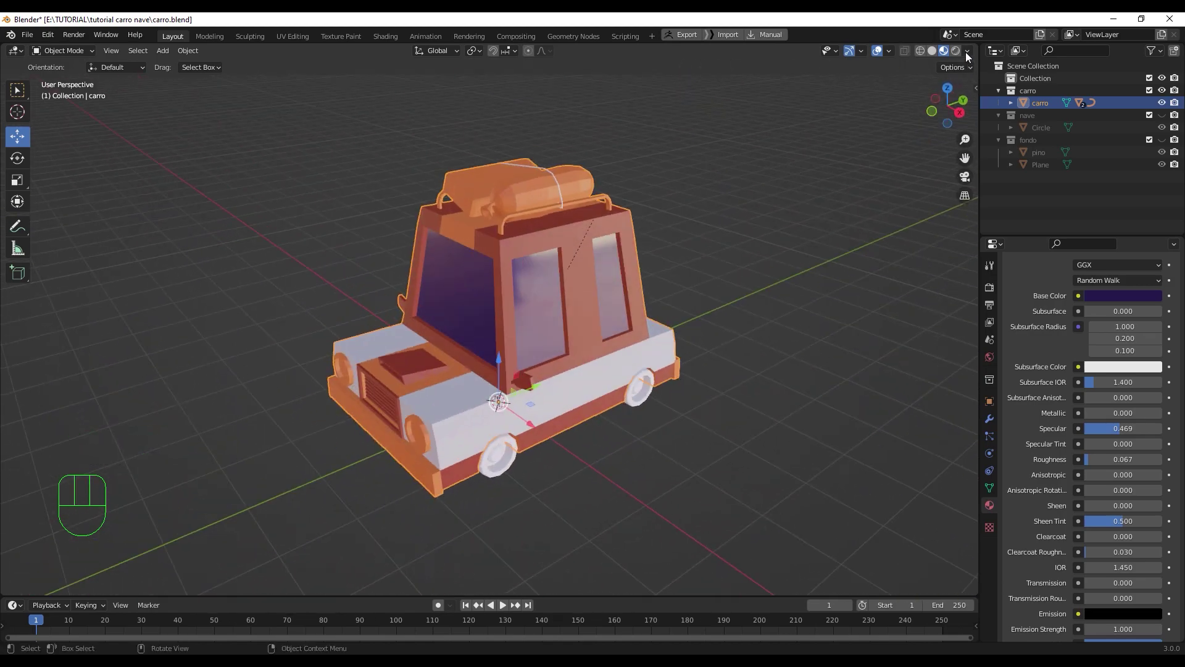
left_click_drag(970, 53, 799, 235)
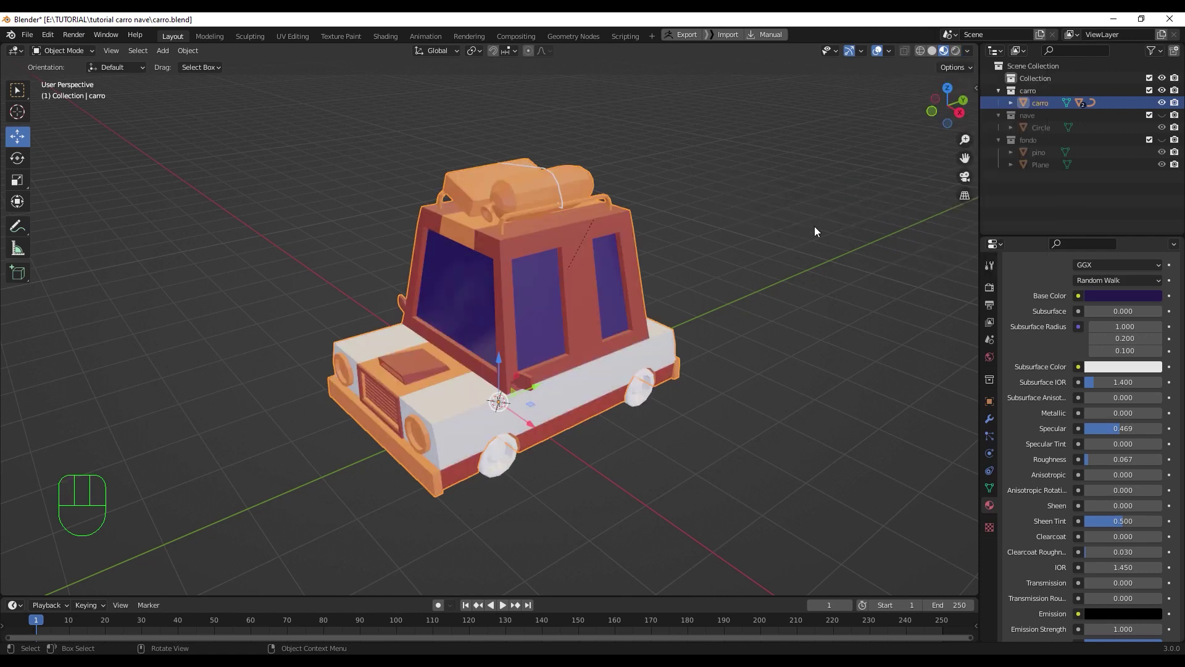
- Nudge the ventana base colour slightly brighter while checking the windows from front and side
left_click_drag(768, 257, 872, 235)
scroll("down", 3)
scroll("up", 3)
left_click_drag(755, 323, 680, 334)
scroll("down", 3)
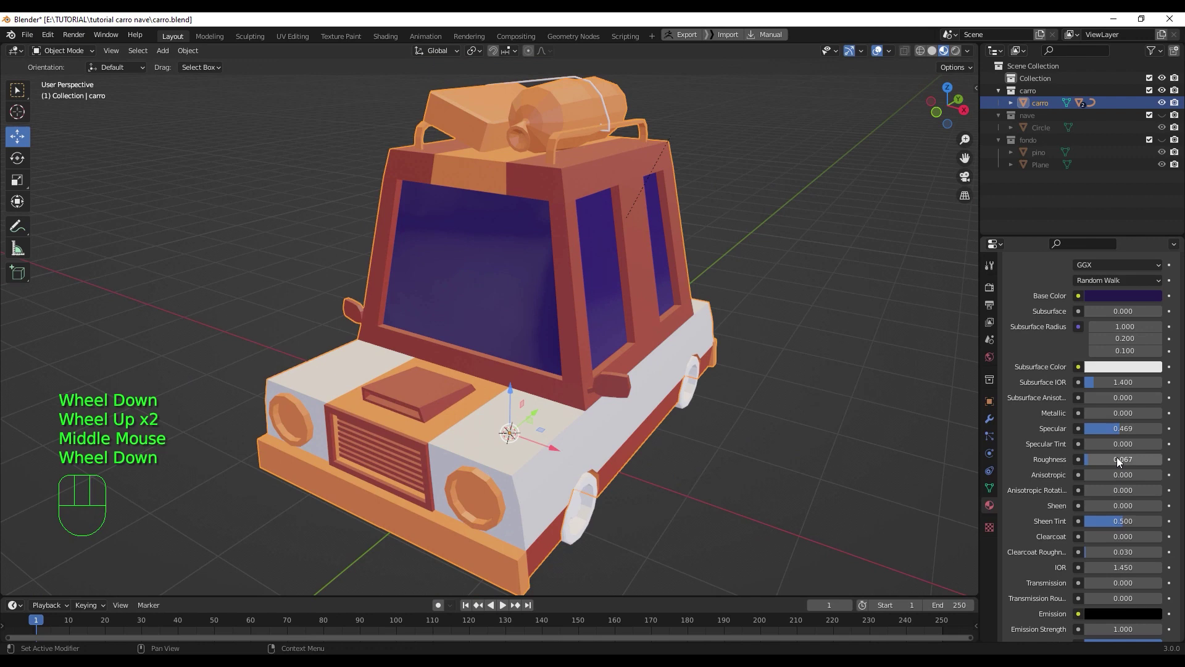
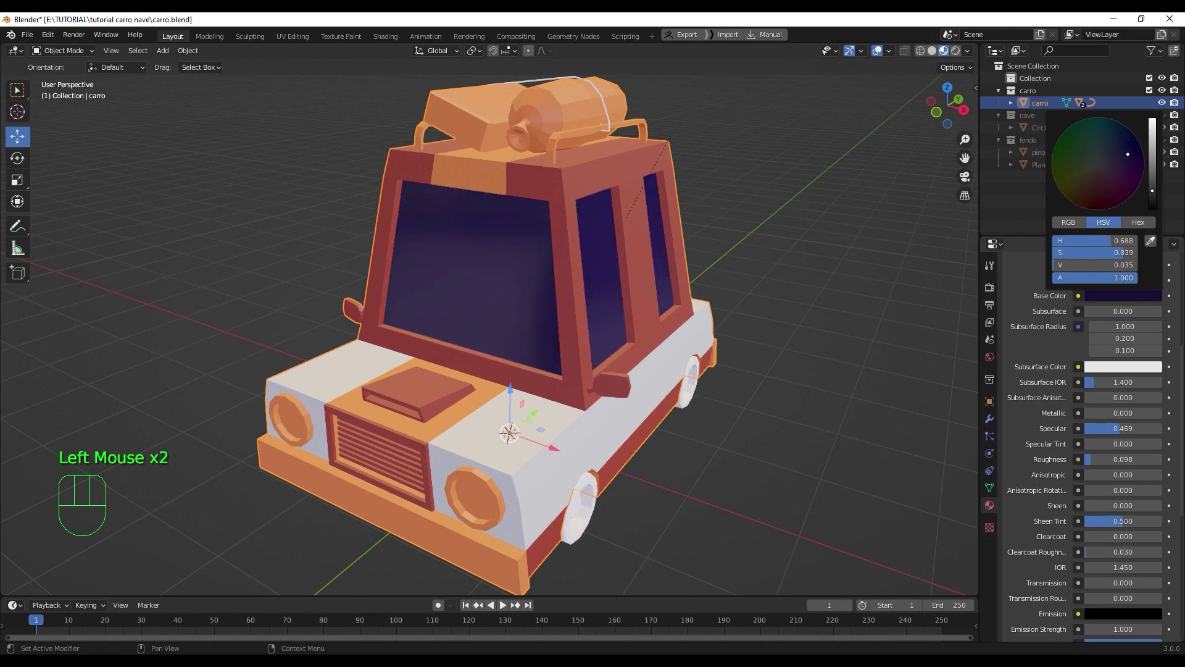
scroll("down", 3)
left_click_drag(735, 433, 762, 416)
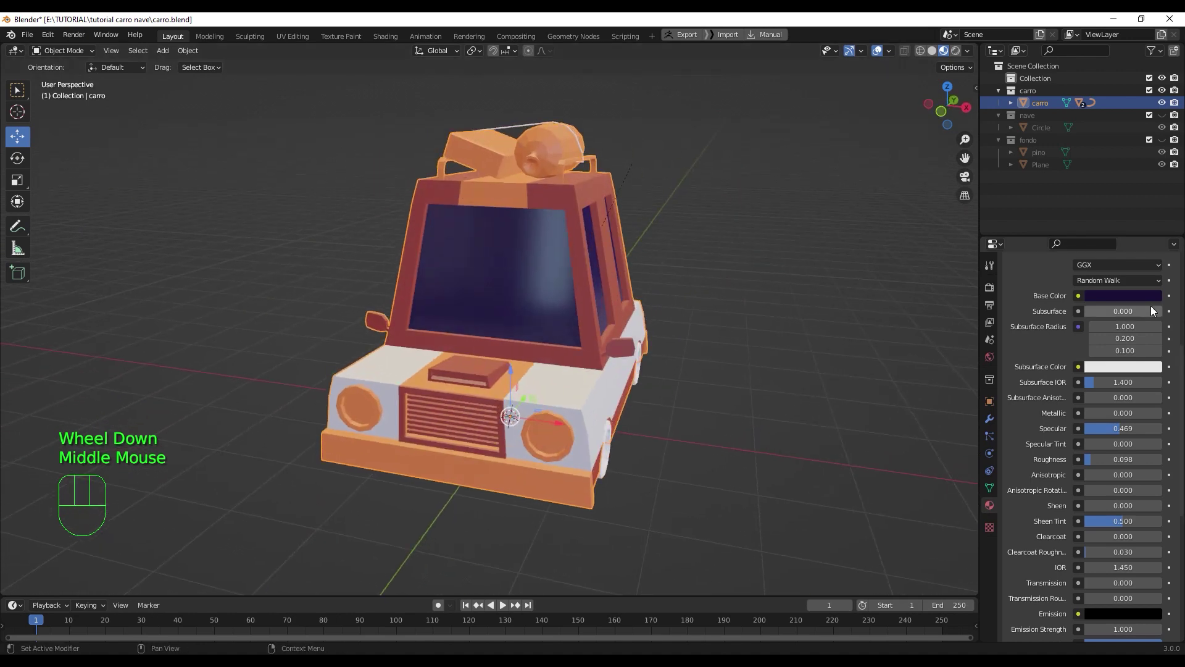
left_click(1151, 298)
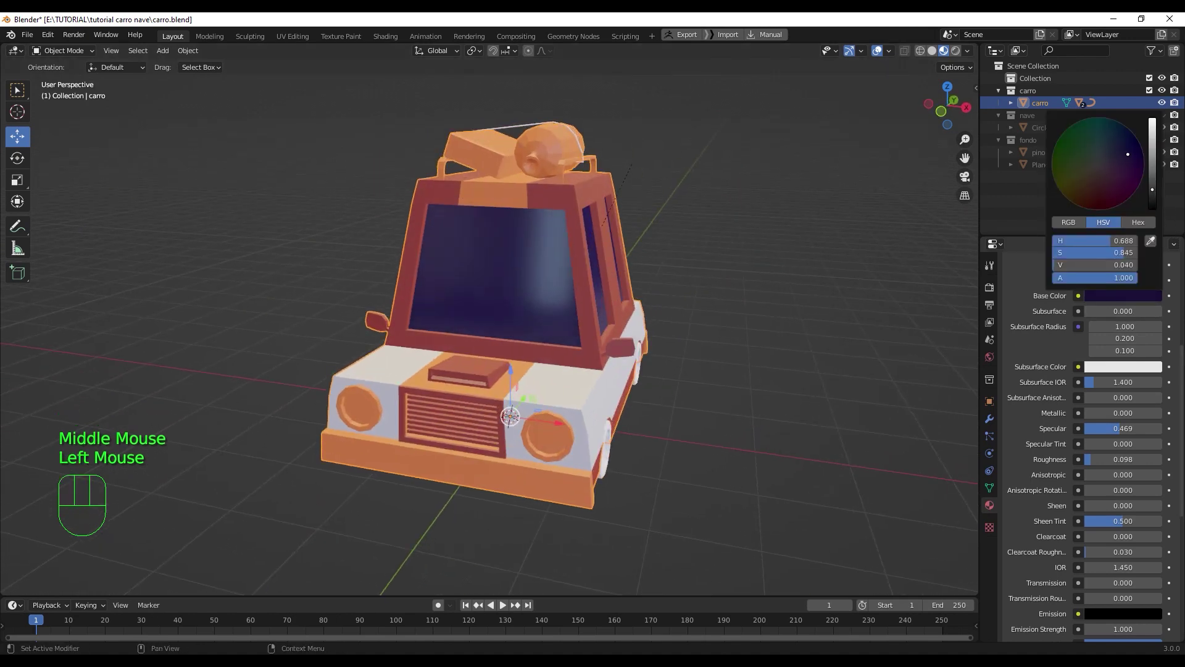
scroll("down", 3)
left_click_drag(769, 385, 707, 390)
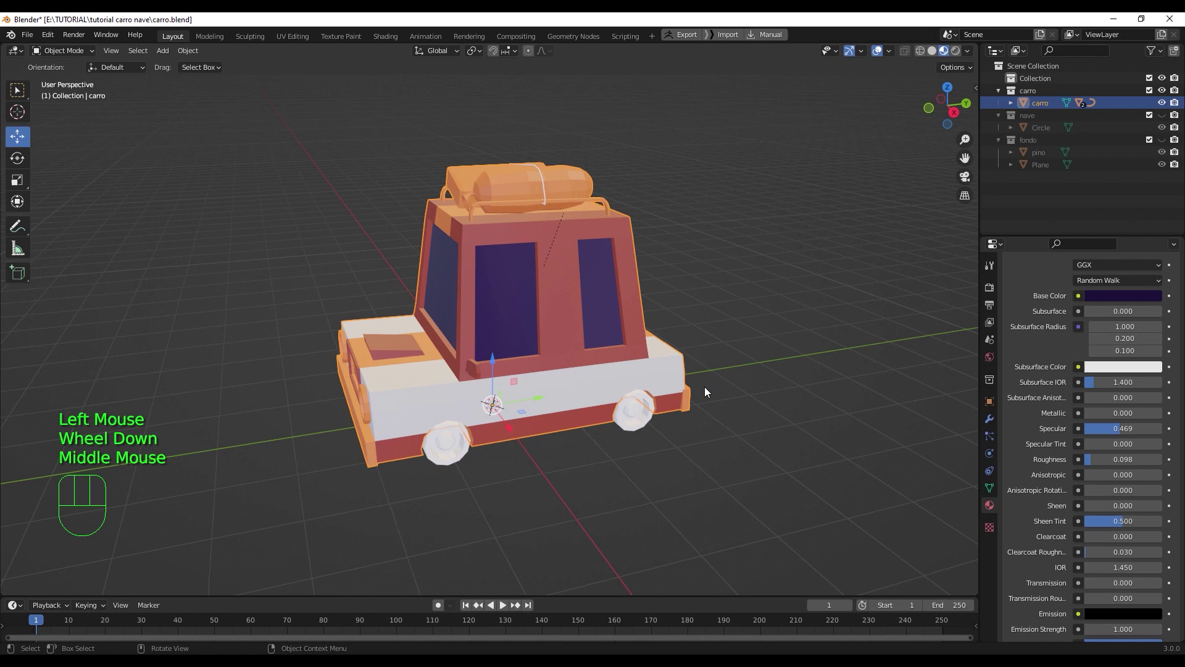
scroll("up", 3)
left_click_drag(730, 429, 804, 413)
scroll("up", 3)
scroll("down", 3)
scroll("up", 3)
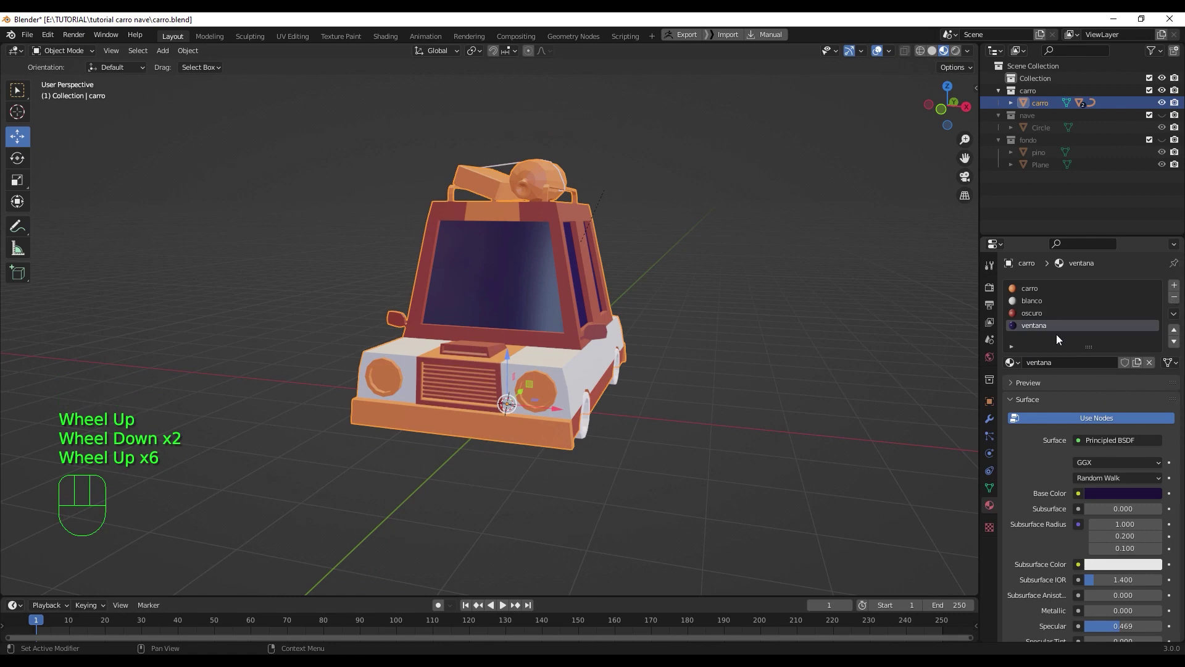
- Give the new gris material a grey base colour
middle_click(740, 468)
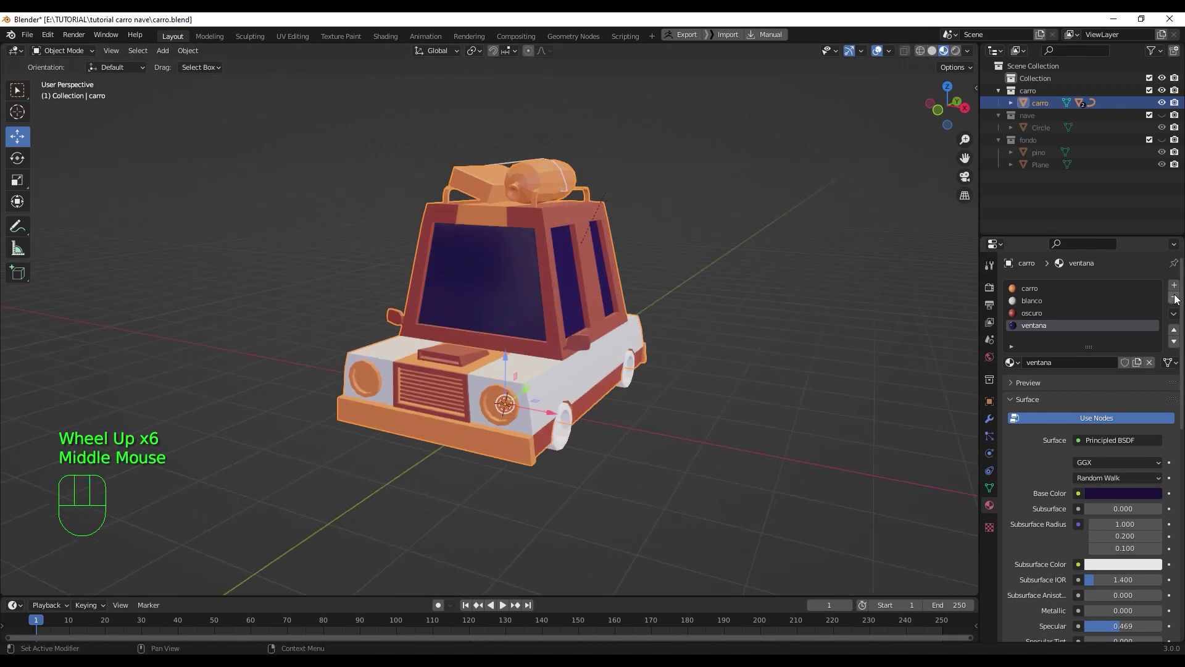
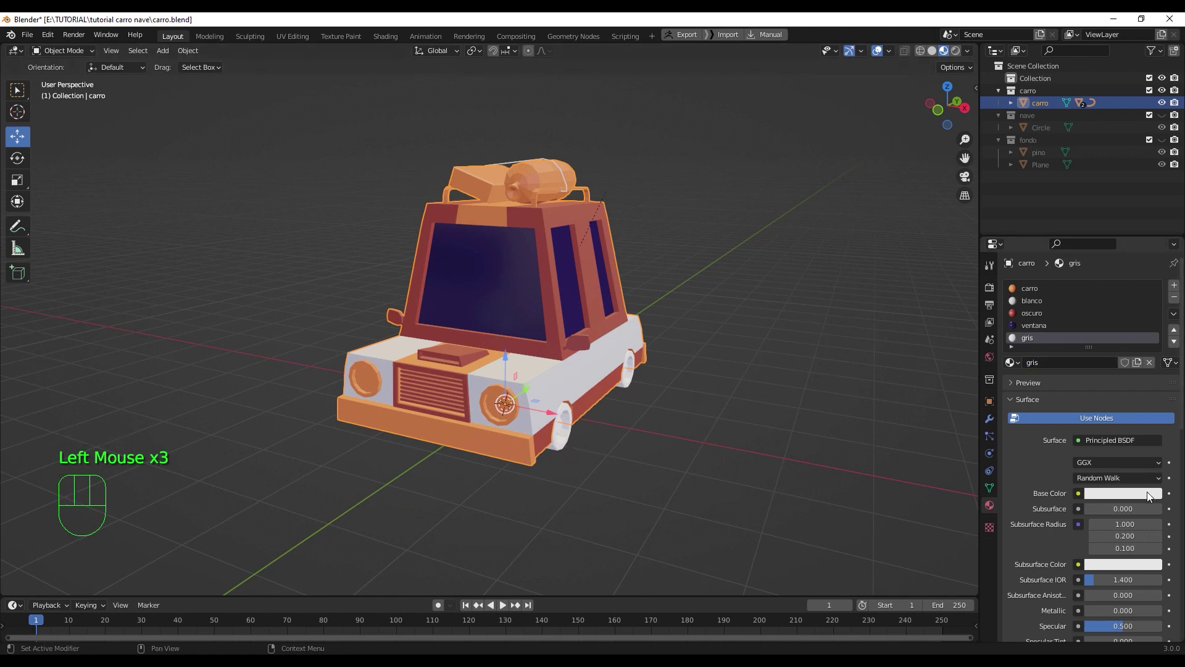
left_click(1150, 497)
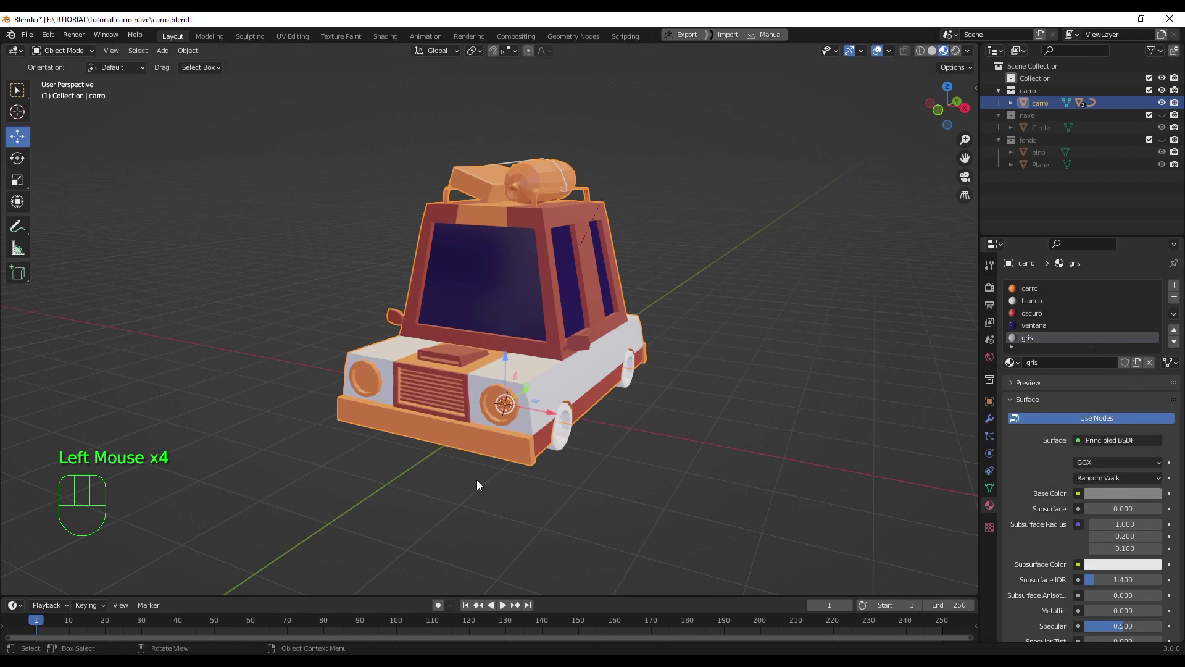
left_click(501, 453)
- In Edit Mode, select the front bumper faces and assign the gris material to them
key("Tab")
scroll("up", 3)
middle_click(523, 480)
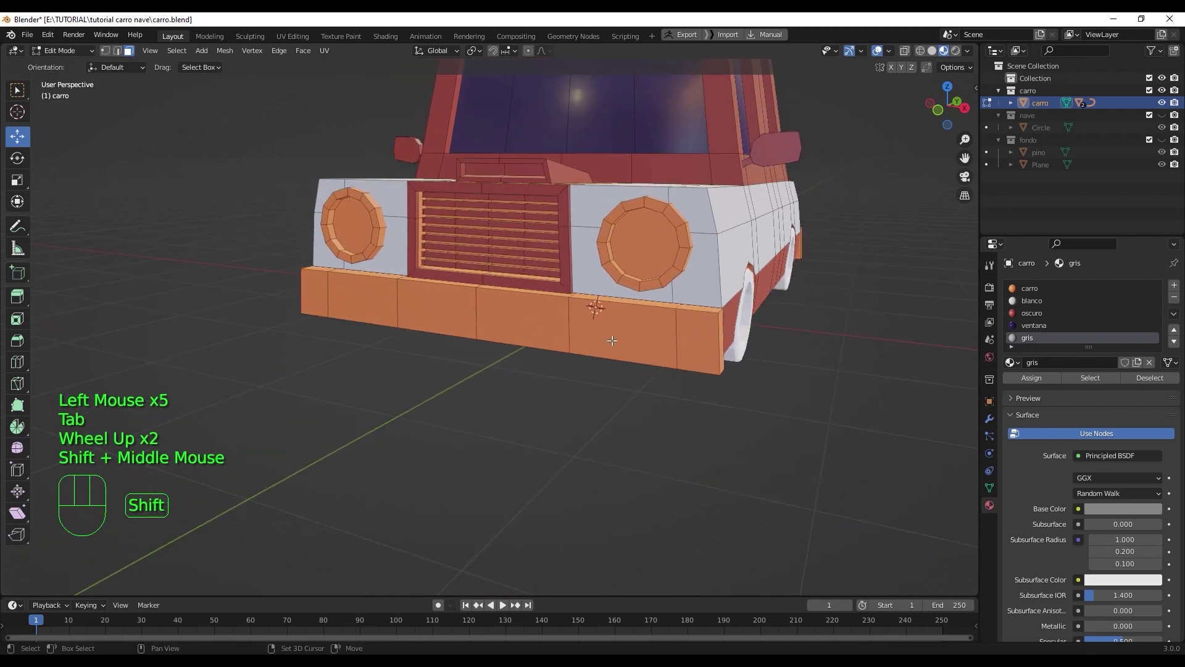
left_click(625, 323)
key("l")
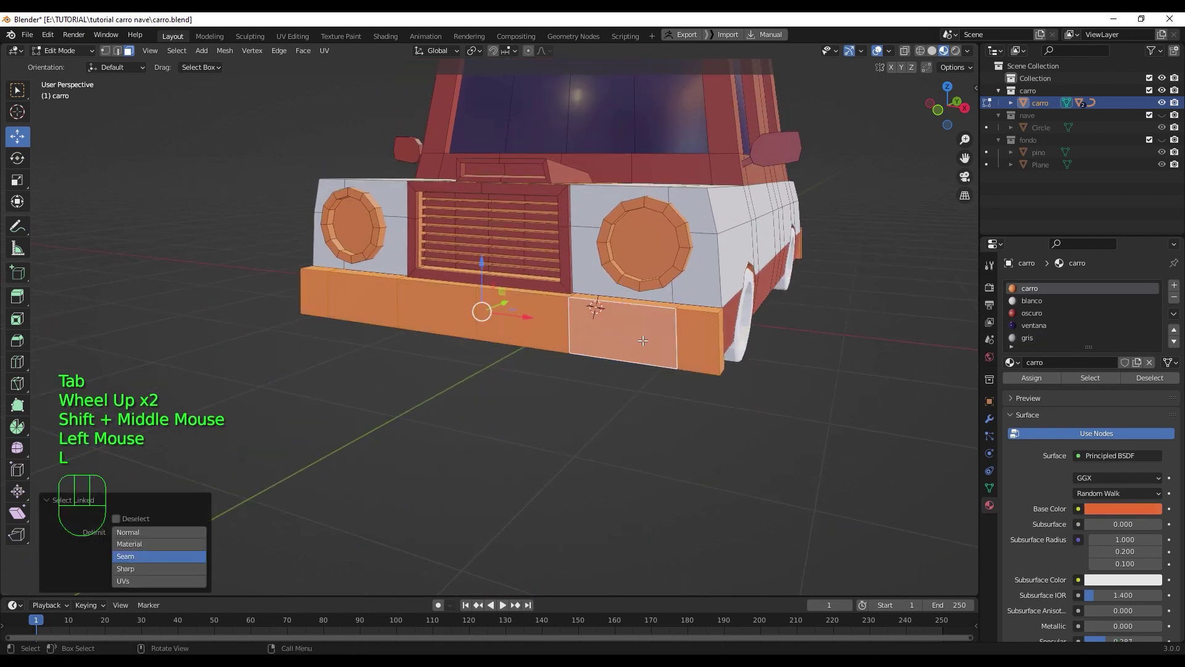
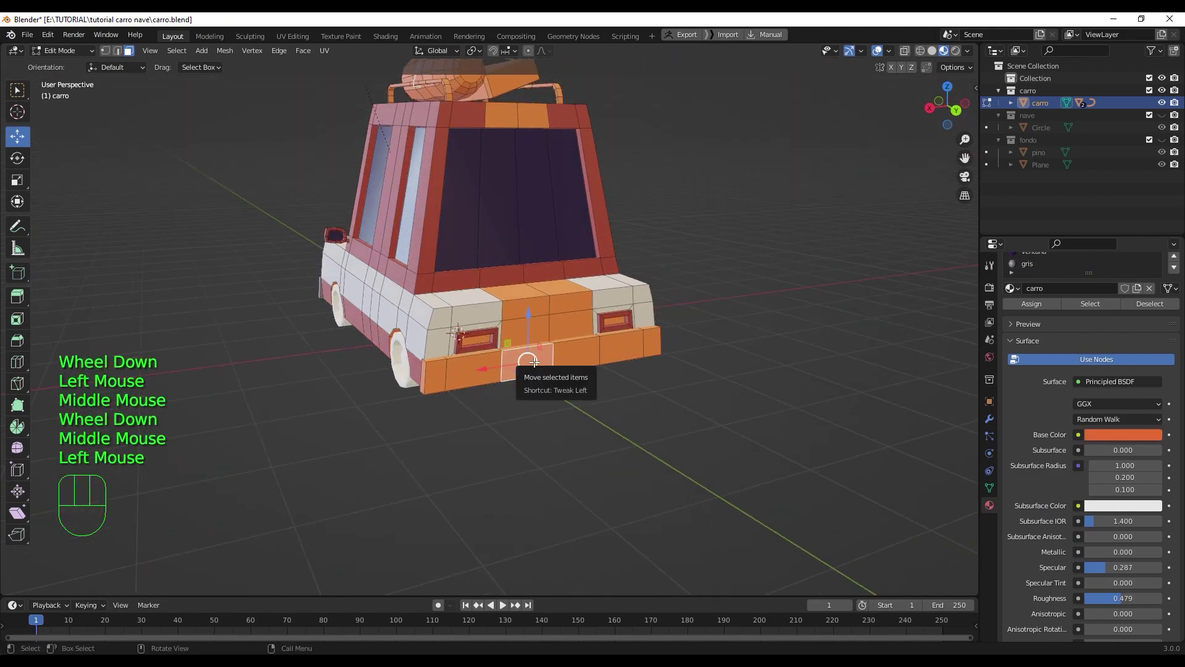
key("l")
scroll("up", 3)
left_click(1035, 339)
left_click(1038, 381)
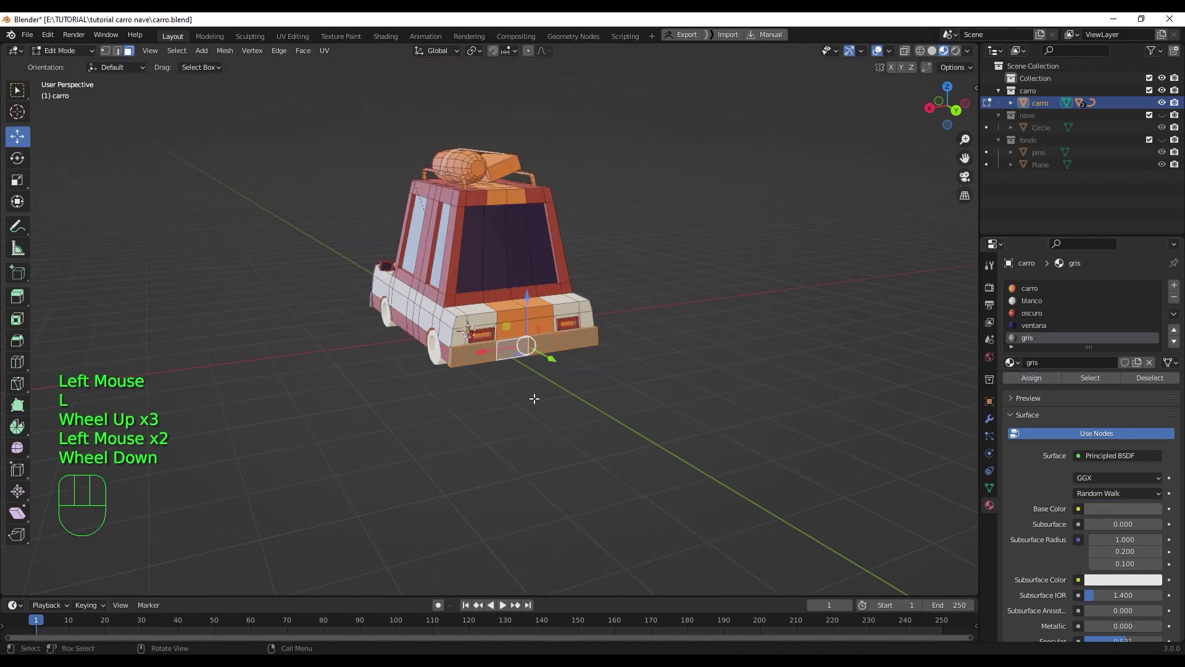
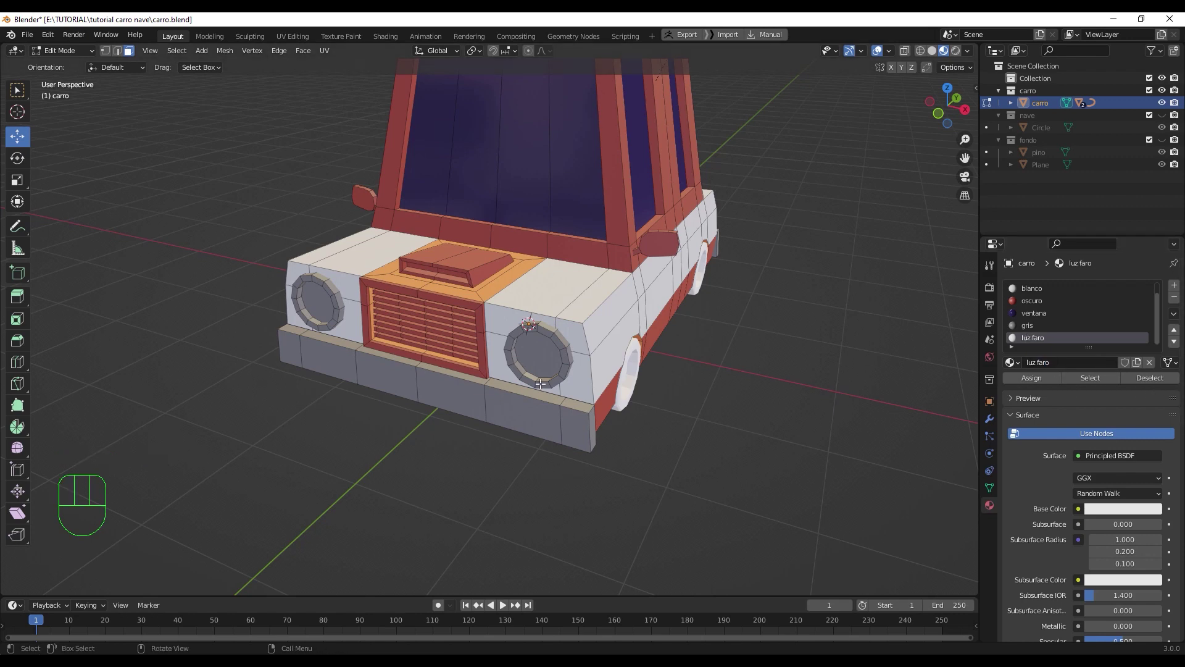
- Darken the gris material's base colour to value 0.087
left_click(541, 343)
left_click(318, 301)
scroll("down", 3)
scroll("up", 3)
left_click(1140, 489)
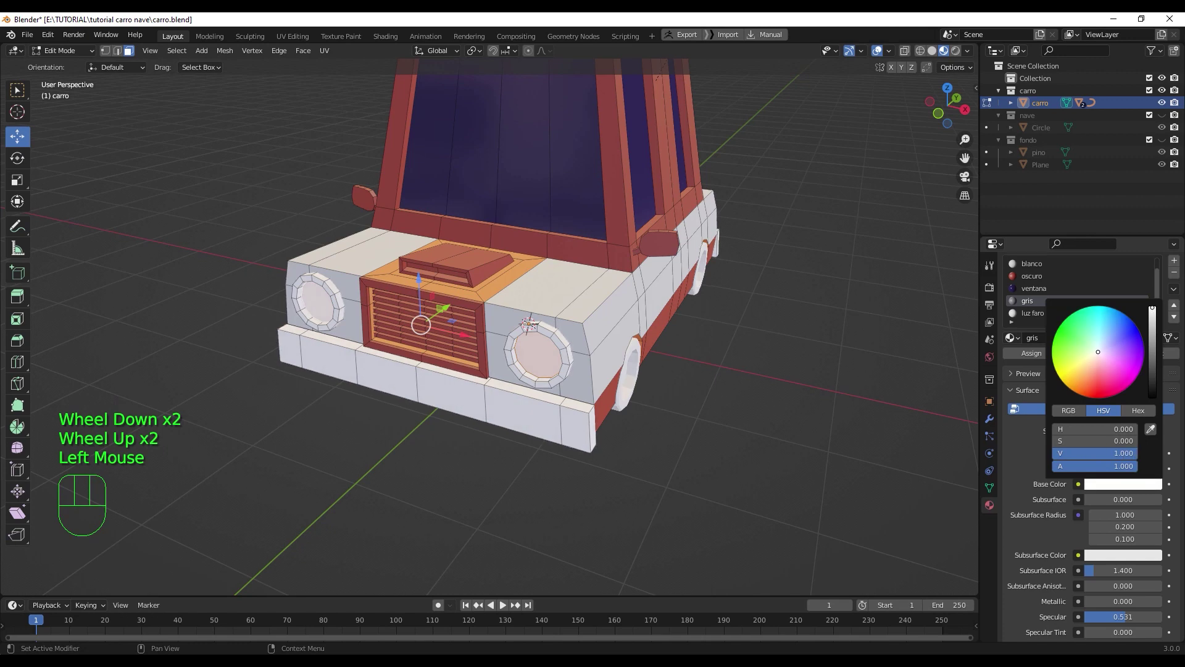
key("ctrl+z")
key("ctrl+z")
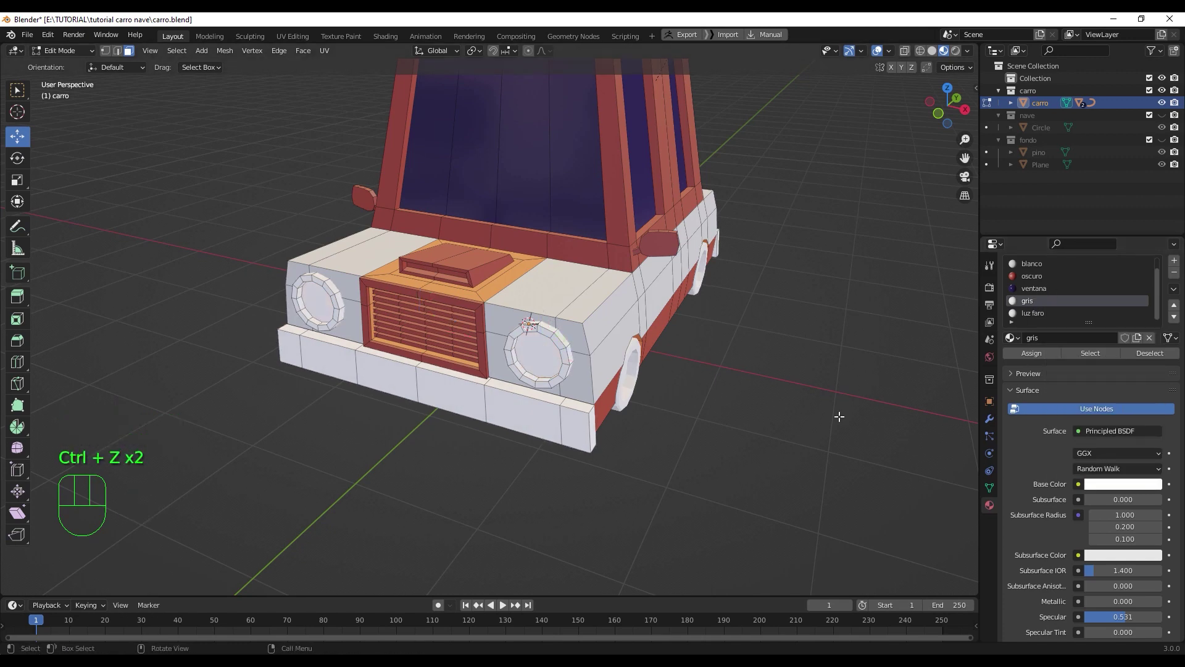
left_click(1135, 484)
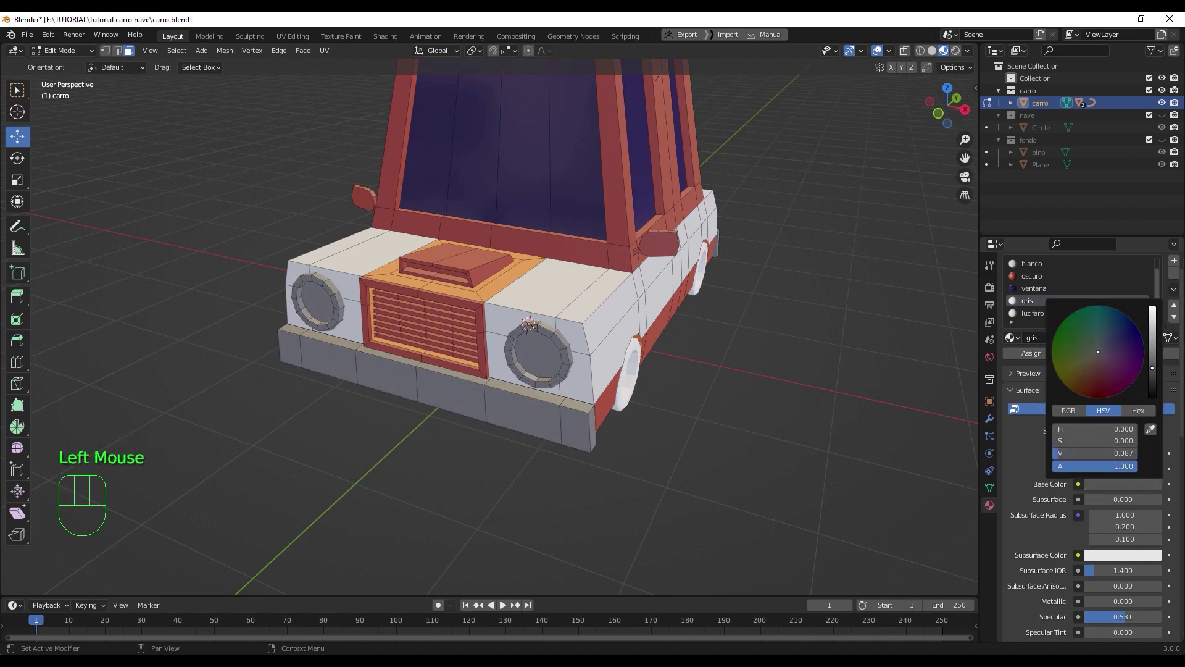
- Assign the luz faro material to the headlight faces and tint its base colour light orange
left_click(1042, 319)
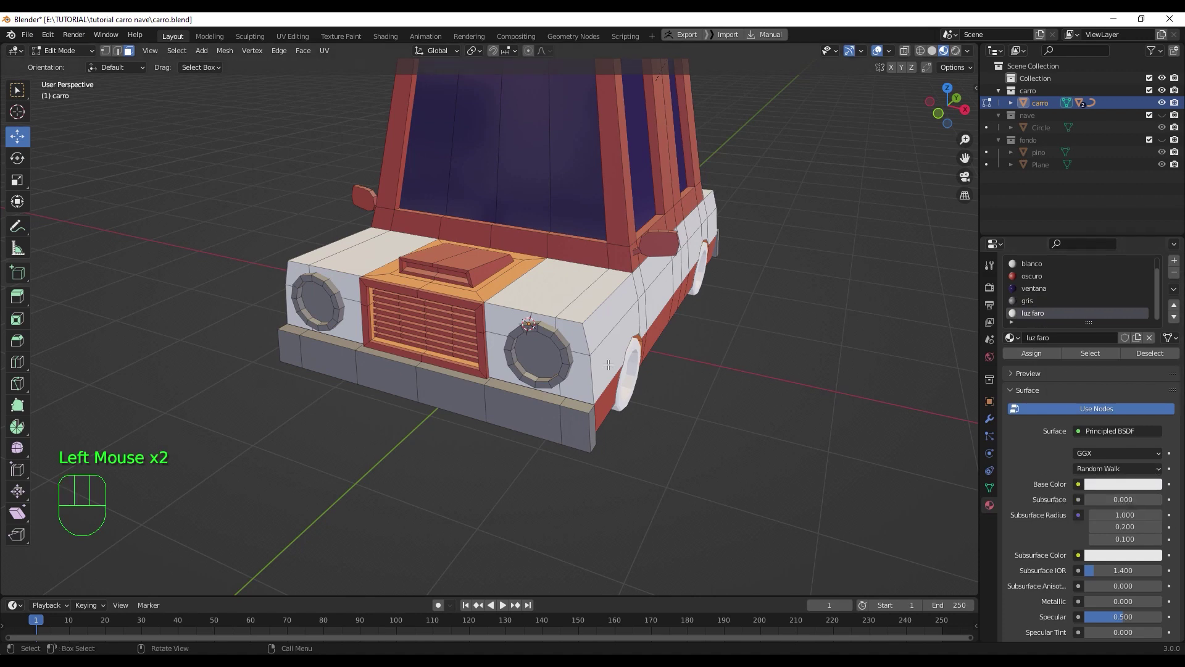
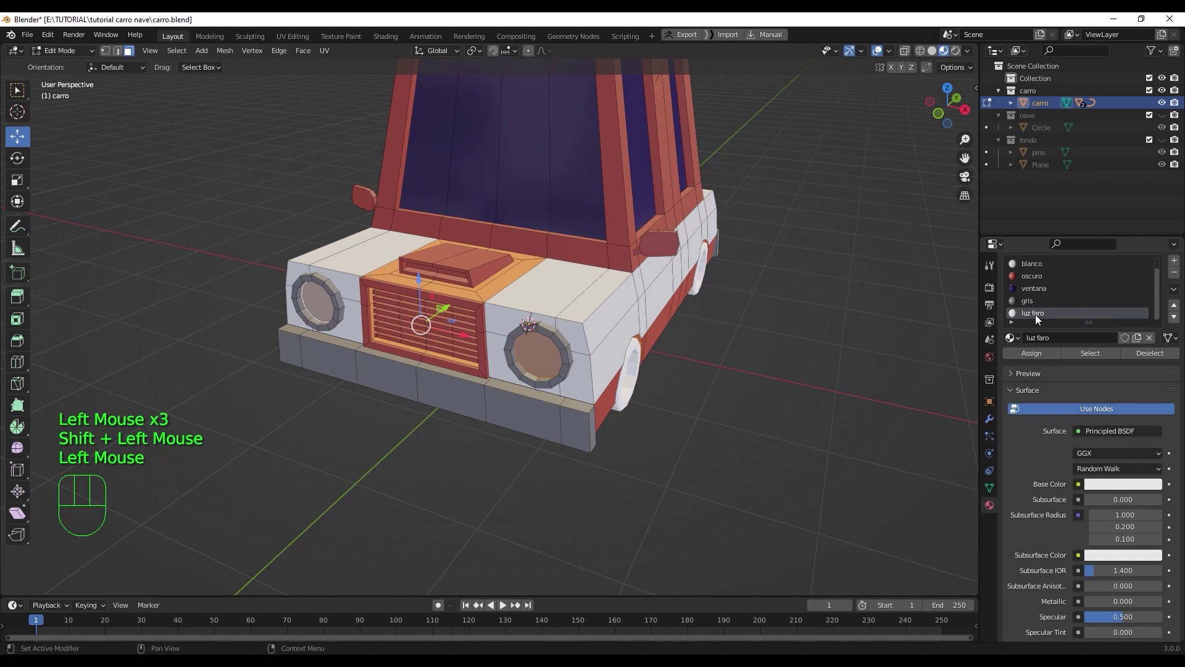
left_click(1046, 358)
left_click(1147, 488)
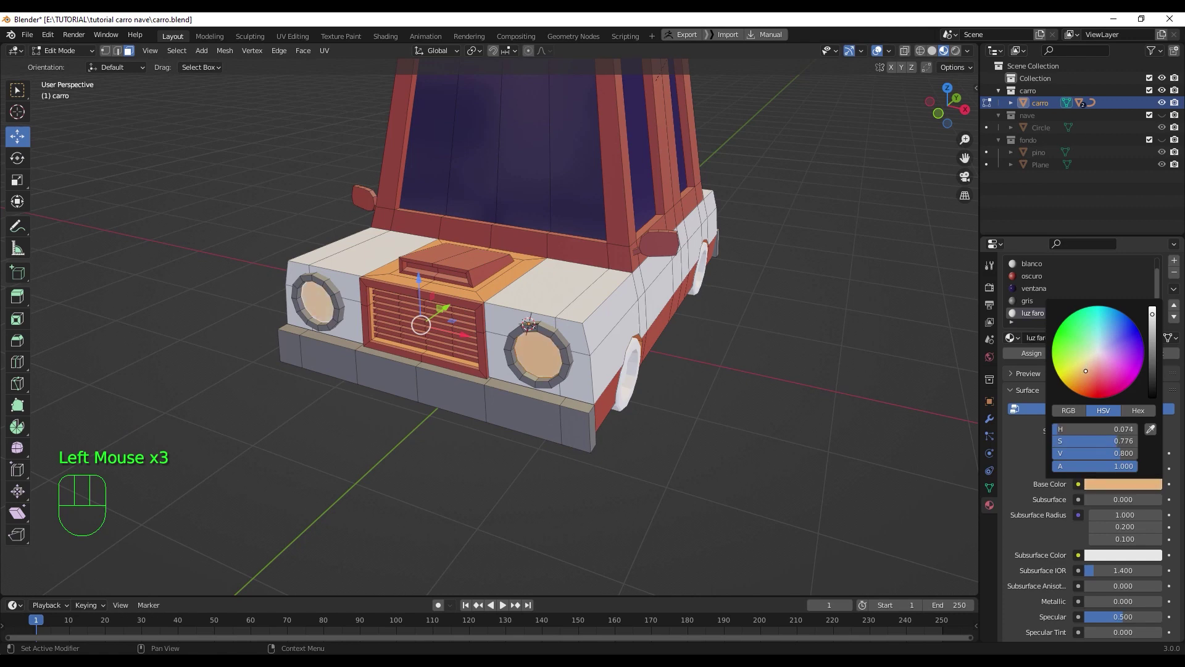
scroll("down", 3)
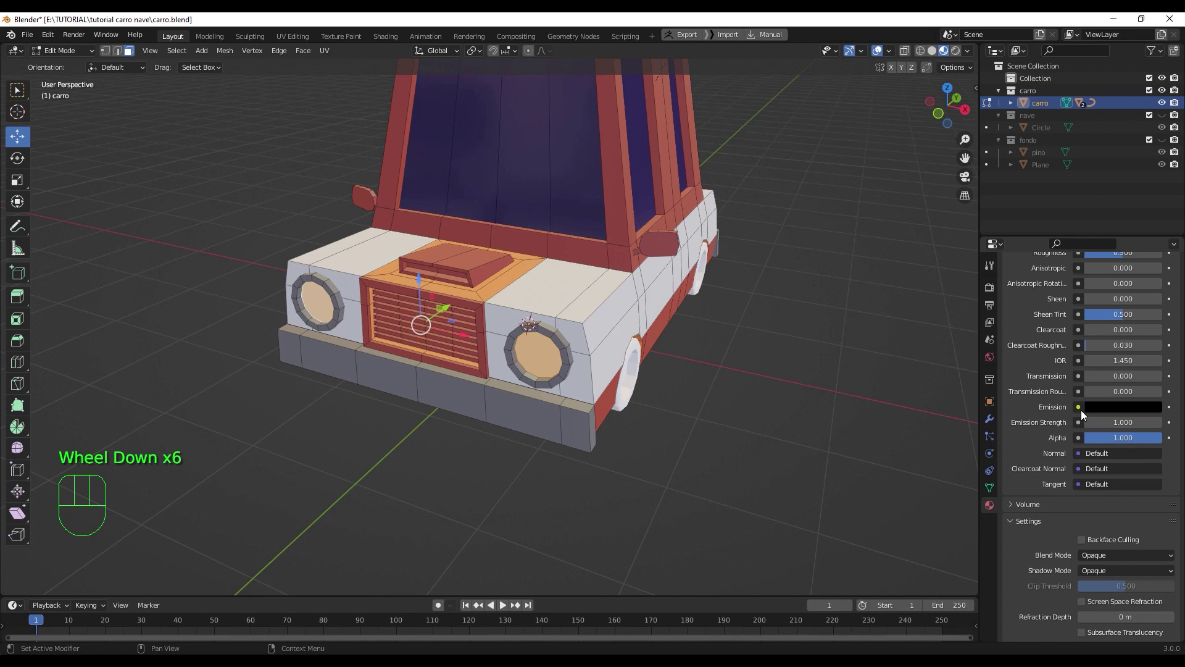
- Set the luz faro material's Emission colour to near white so the headlights glow
left_click(1121, 411)
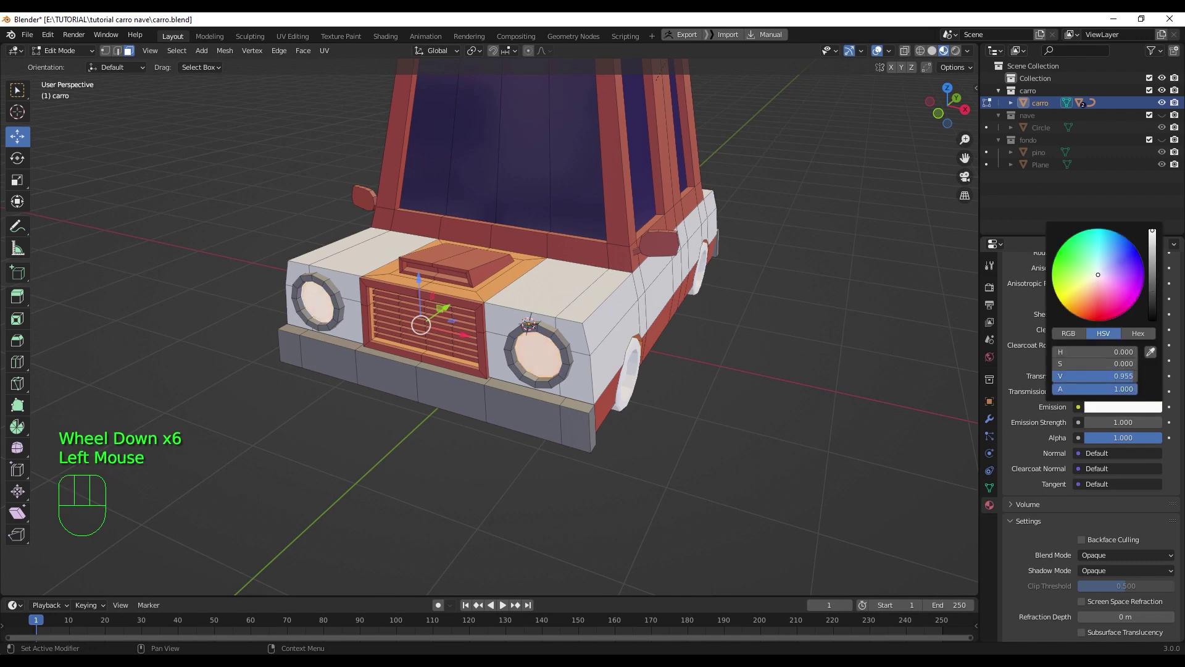
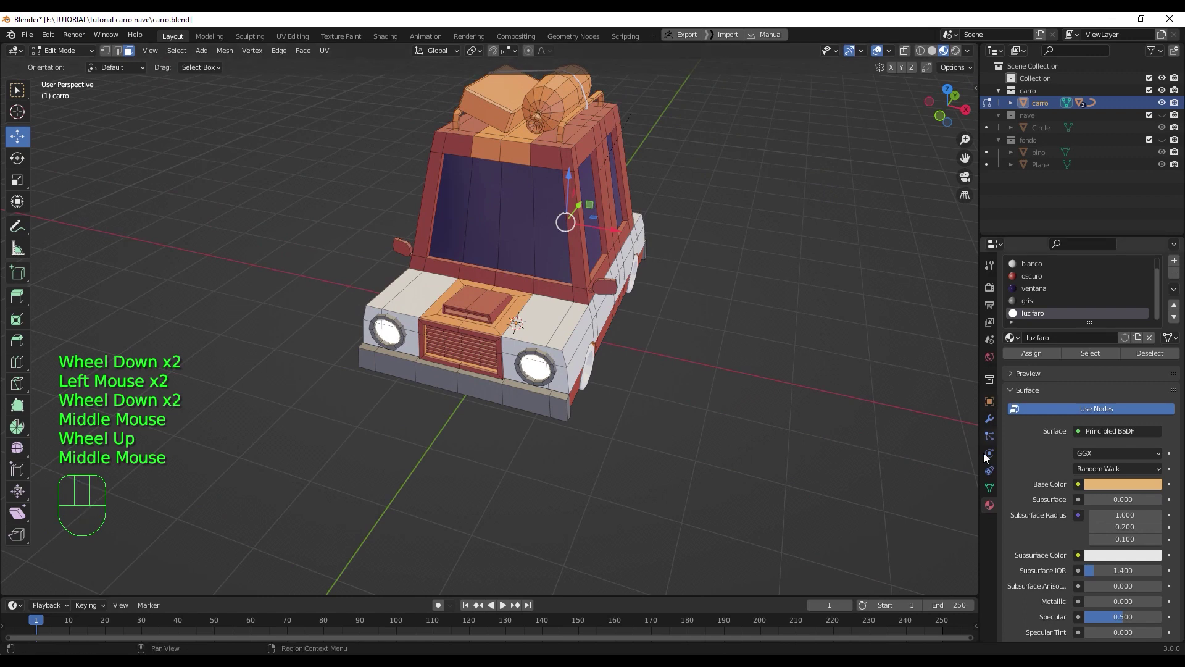
- Enable Ambient Occlusion and Bloom in the Eevee render settings
left_click(996, 292)
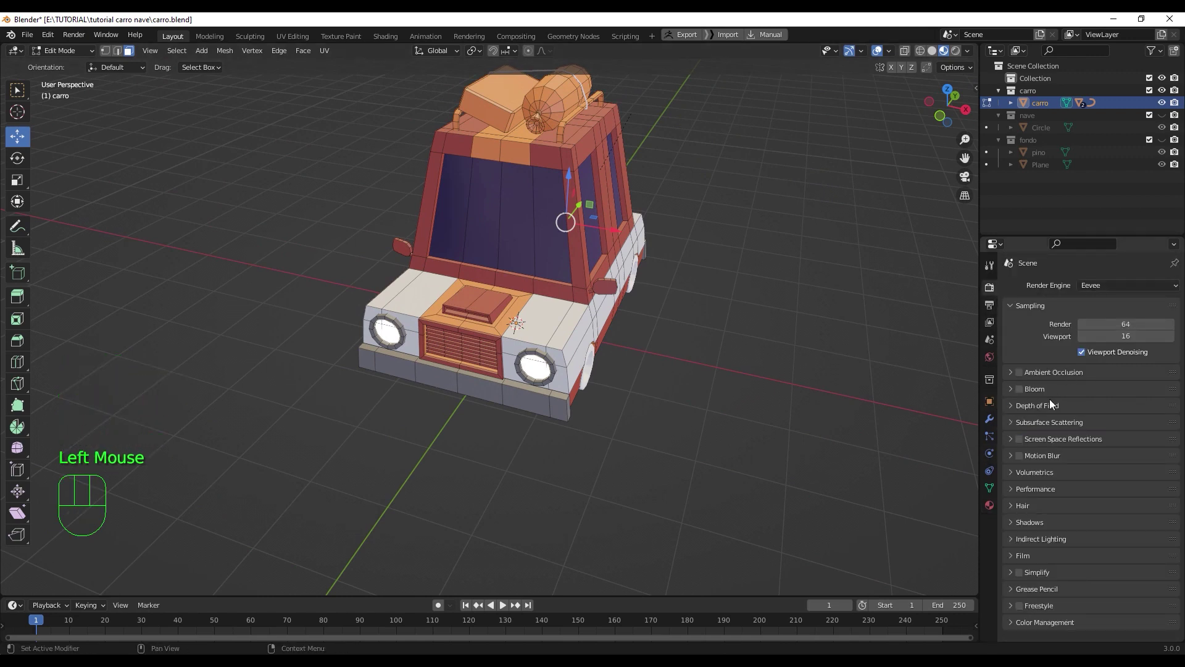
left_click(1026, 392)
left_click(1027, 377)
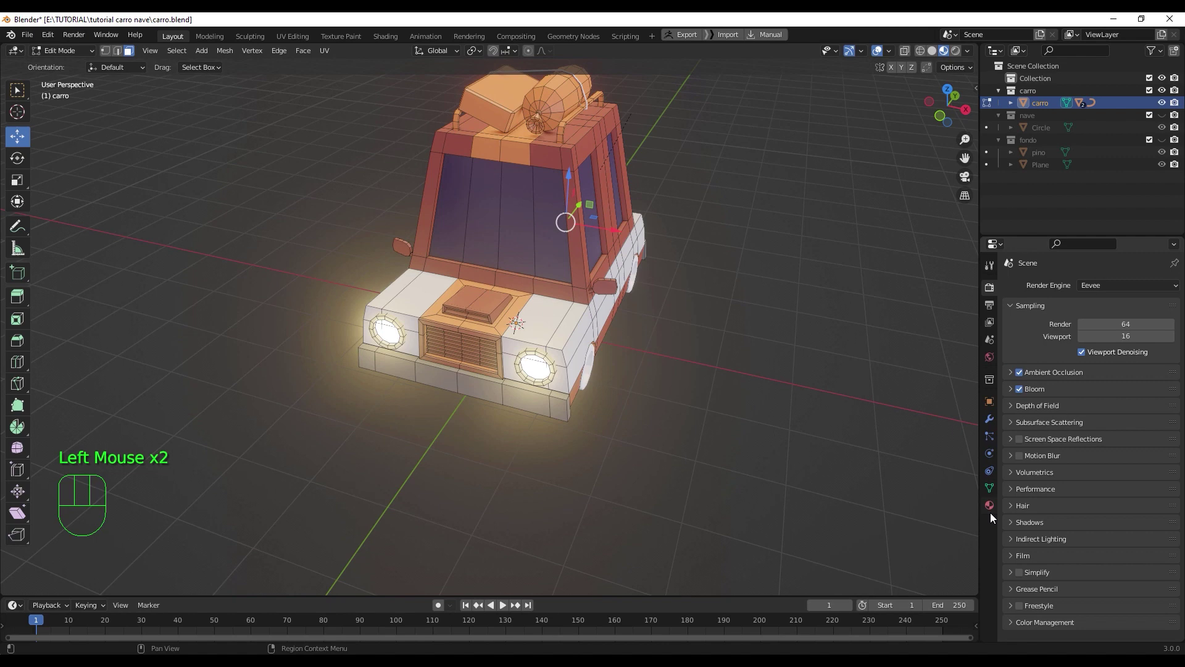
left_click(994, 516)
scroll("down", 3)
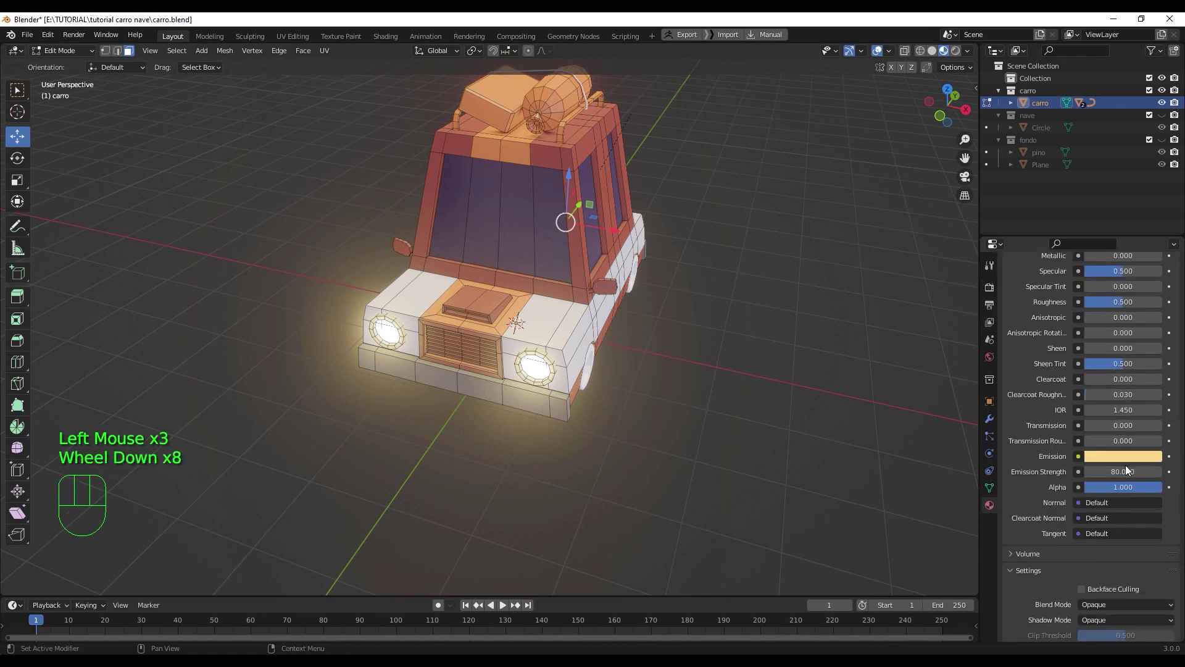
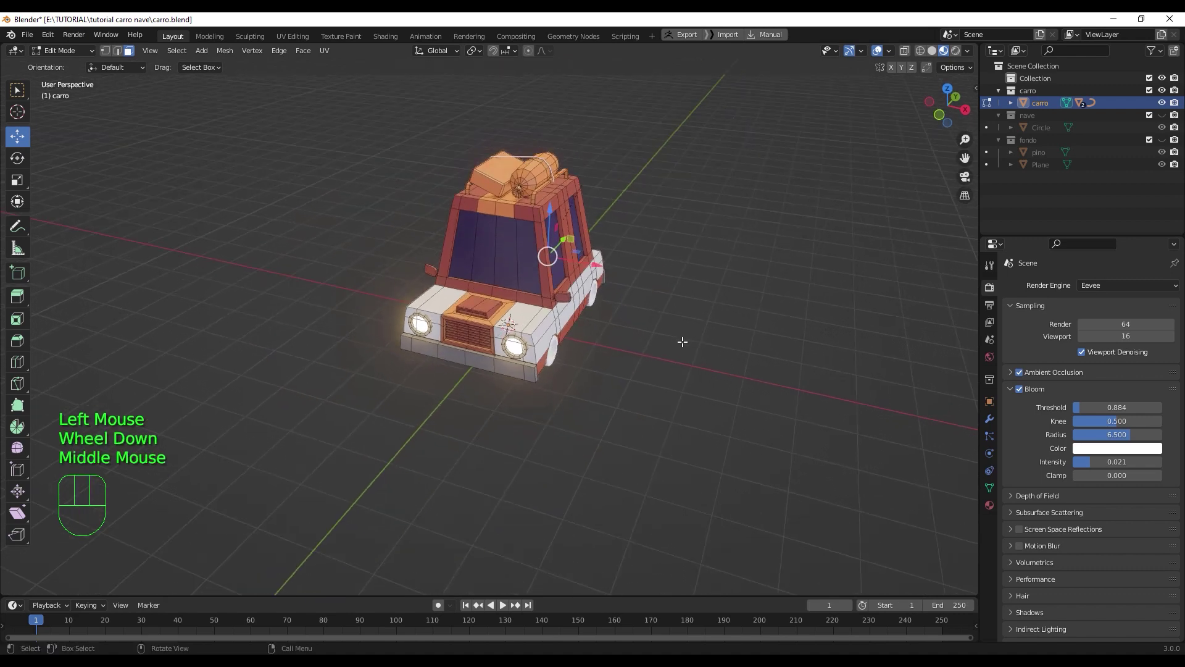
- In Object Mode with overlays off and Rendered shading, raise Bloom Intensity to 0.055
key("Tab")
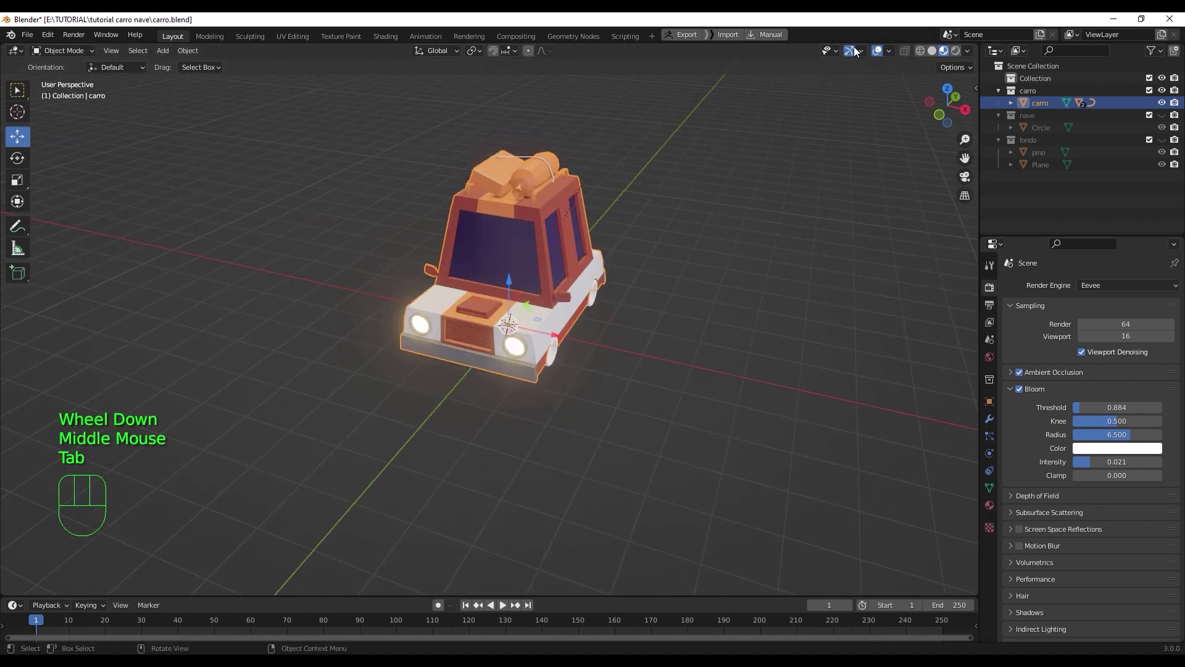
left_click(855, 55)
left_click(884, 51)
left_click_drag(717, 284, 553, 267)
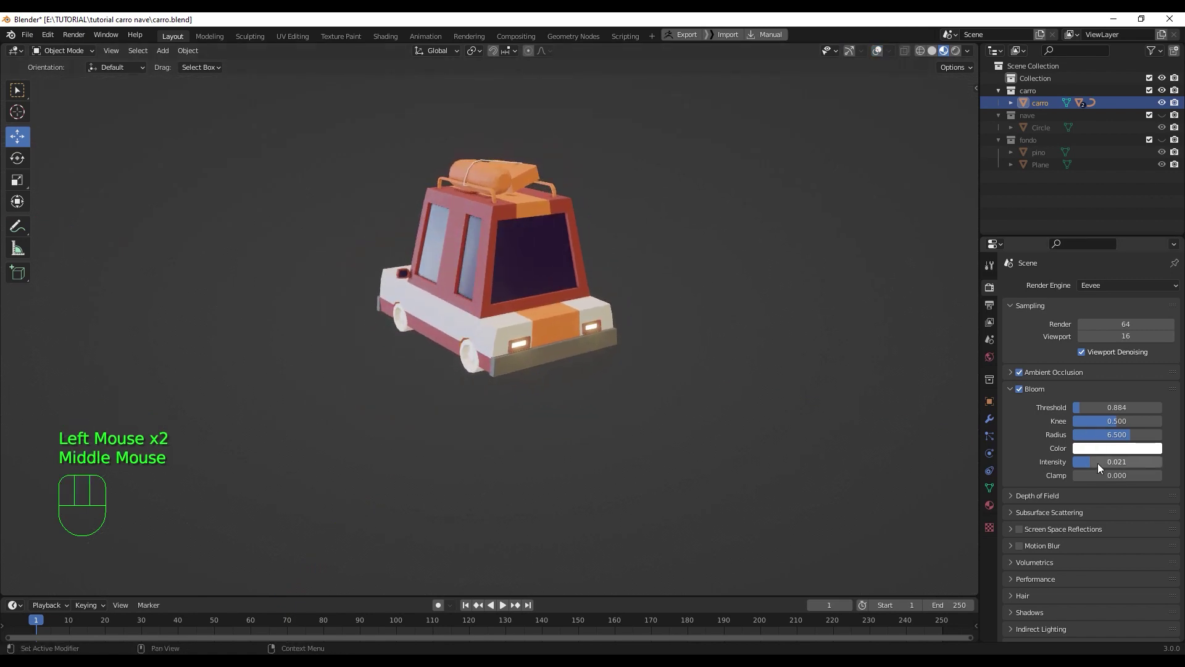
left_click_drag(1093, 466, 901, 379)
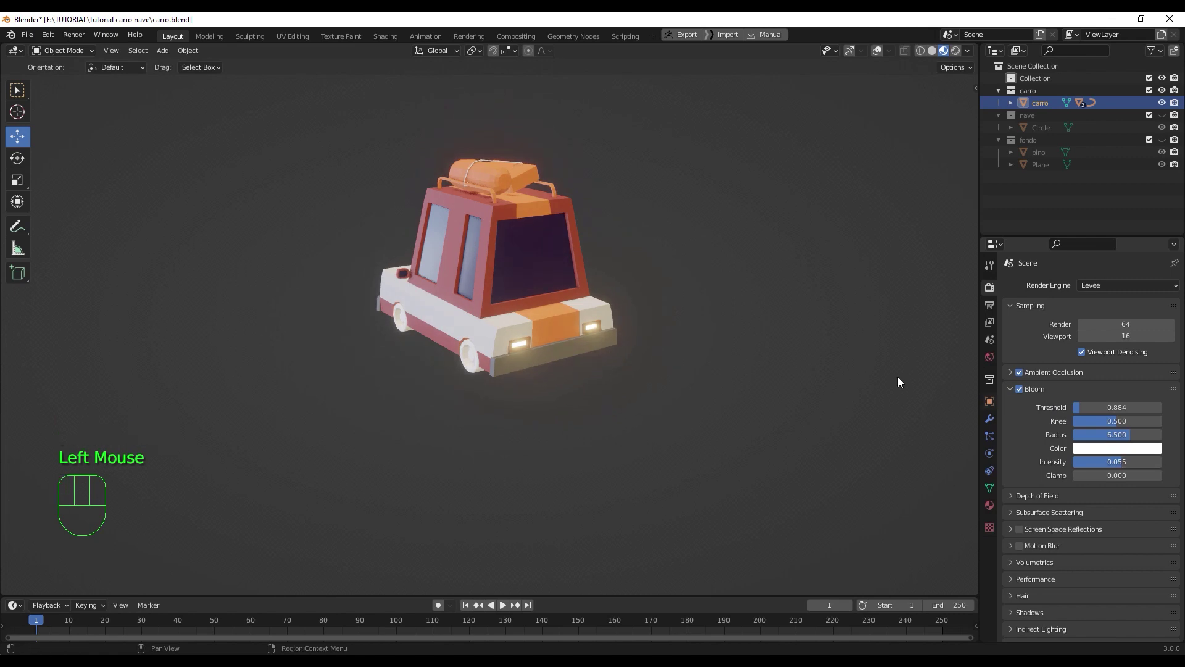
- Orbit around the car to check the headlight glow, then restore the overlays
left_click_drag(974, 53, 797, 302)
left_click_drag(706, 346, 917, 334)
scroll("up", 3)
left_click_drag(973, 54, 766, 286)
left_click_drag(813, 257, 776, 281)
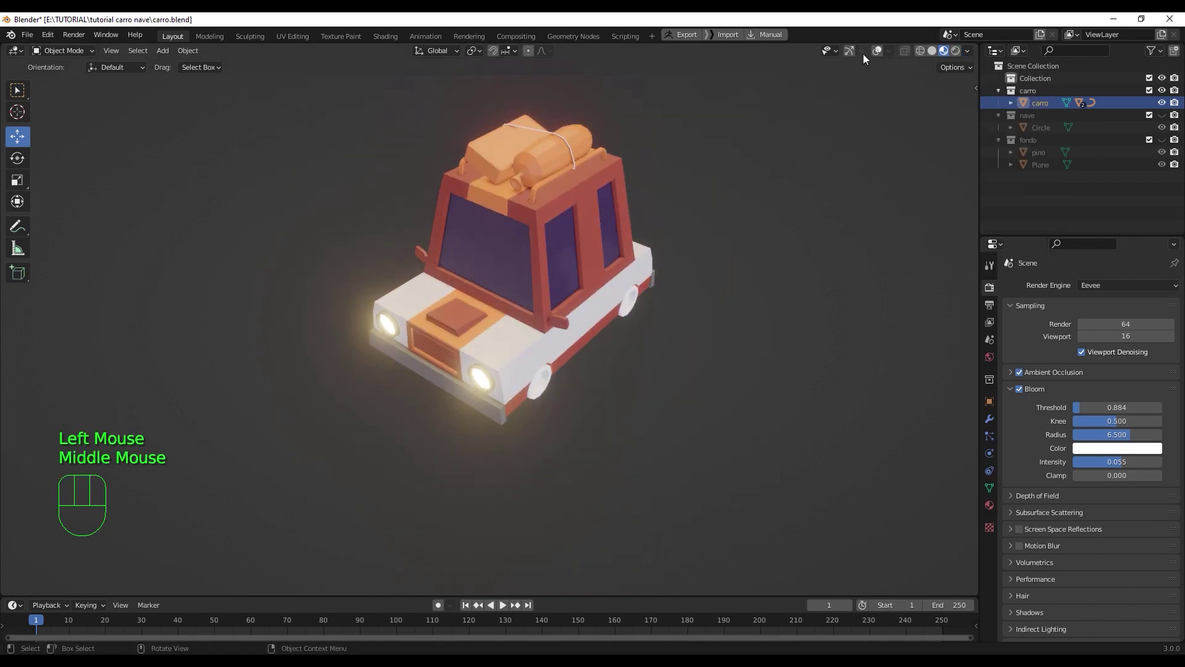
left_click(885, 57)
left_click_drag(711, 272, 720, 255)
scroll("up", 3)
scroll("down", 3)
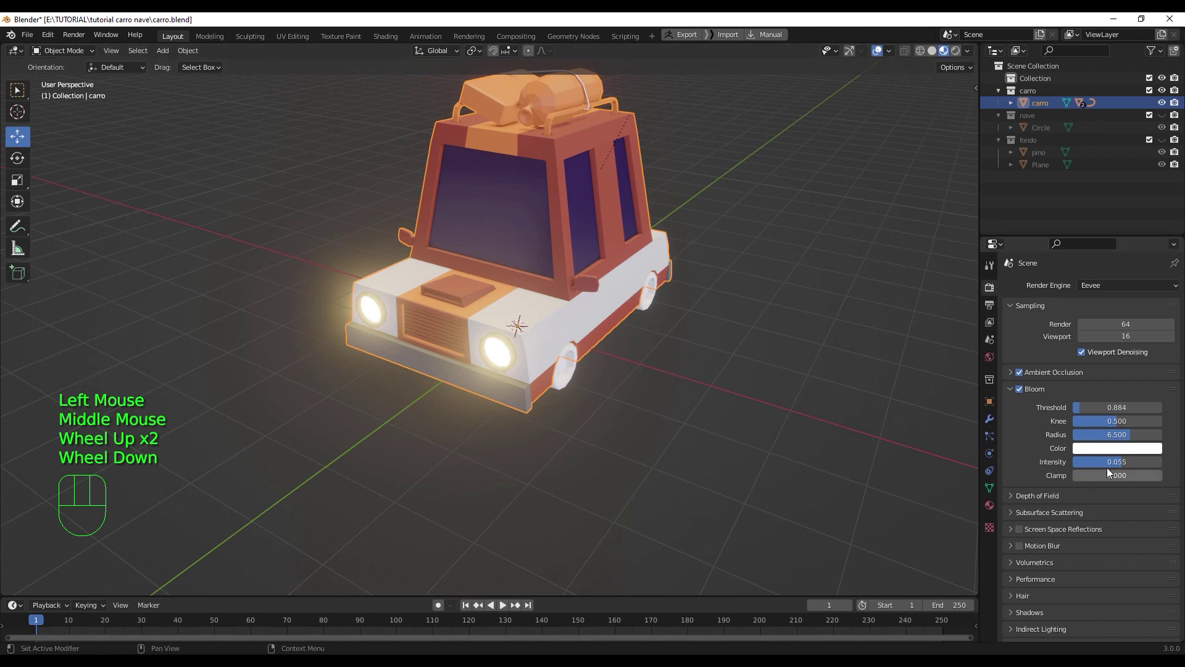
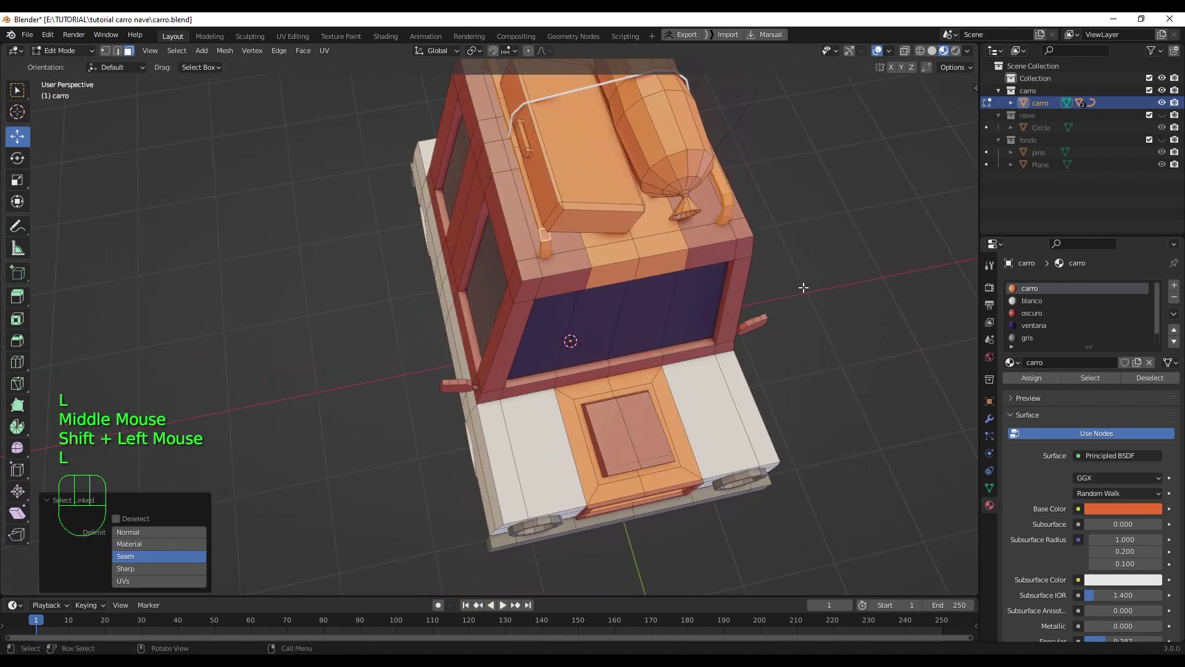
- Choose the gris material slot for the roof rack faces
left_click(1036, 340)
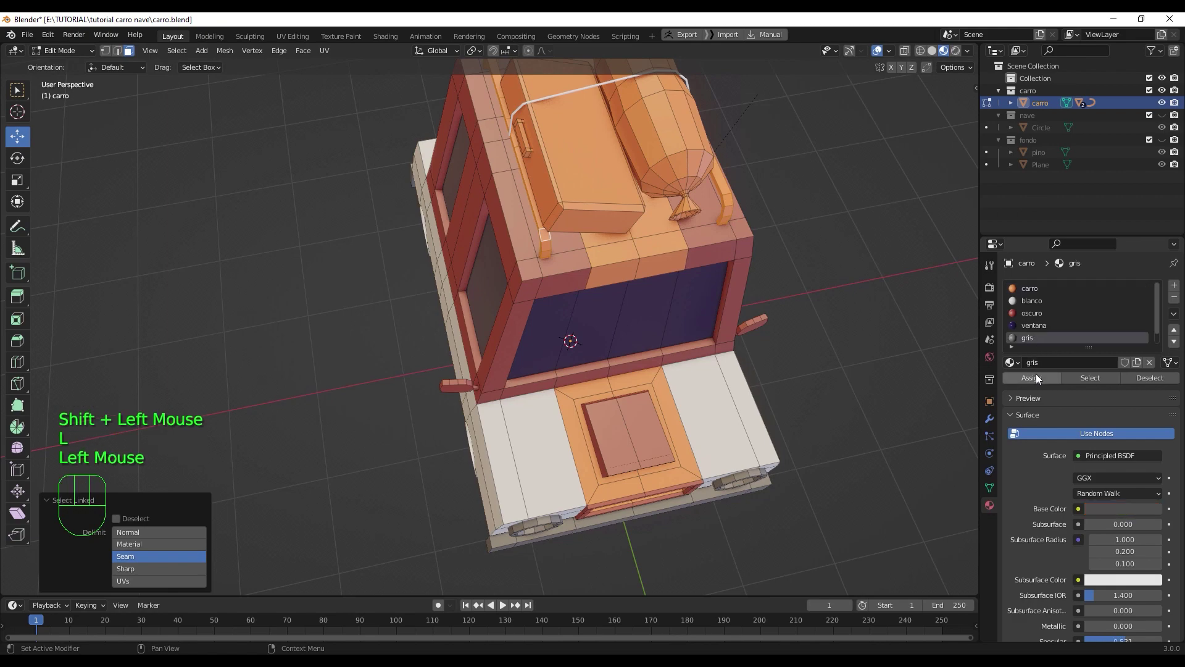
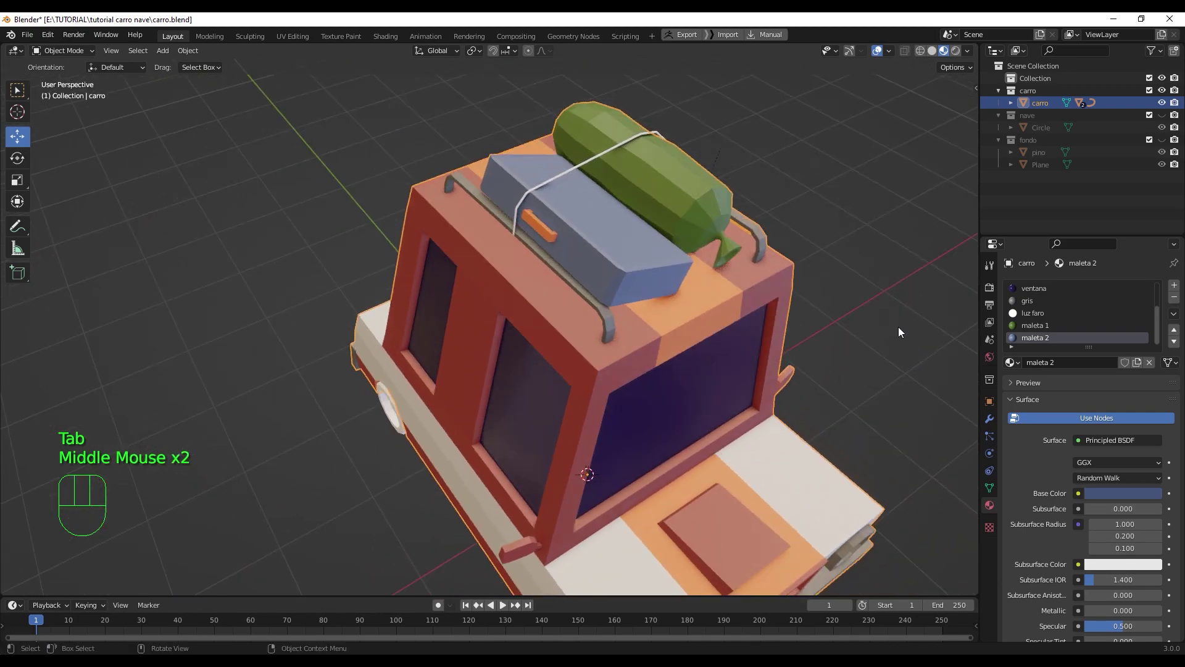
- Select the suitcase faces and darken maleta 2's base colour to a deep purple-blue
scroll("up", 3)
left_click(574, 163)
key("Tab")
left_click(579, 158)
key("l")
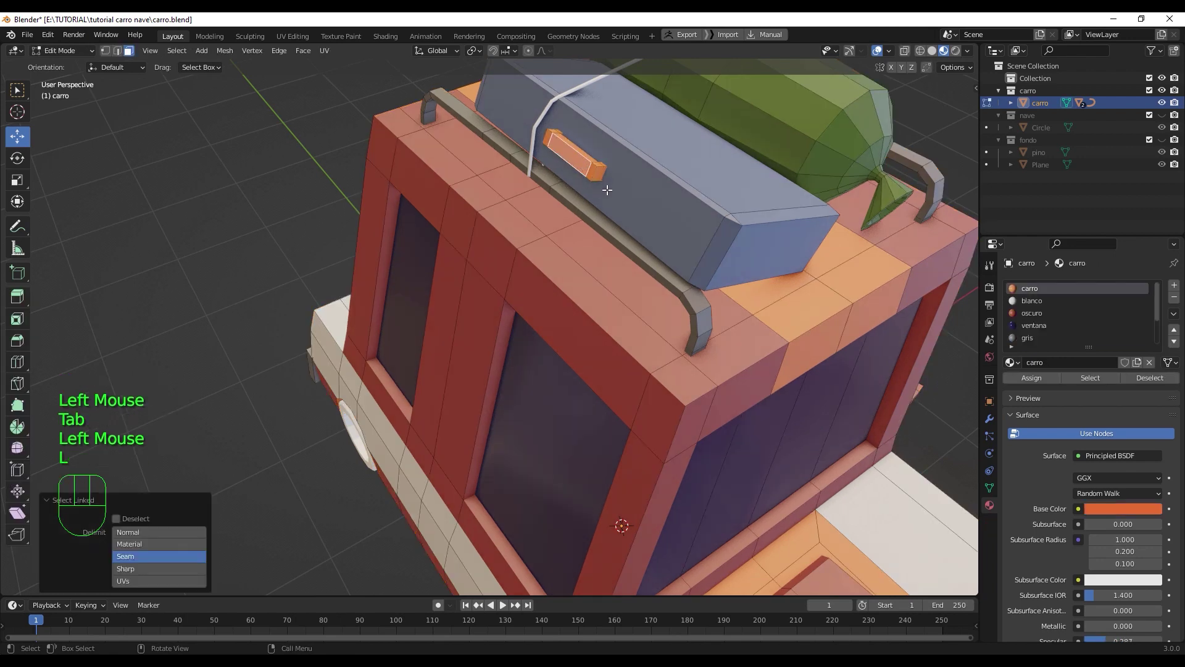
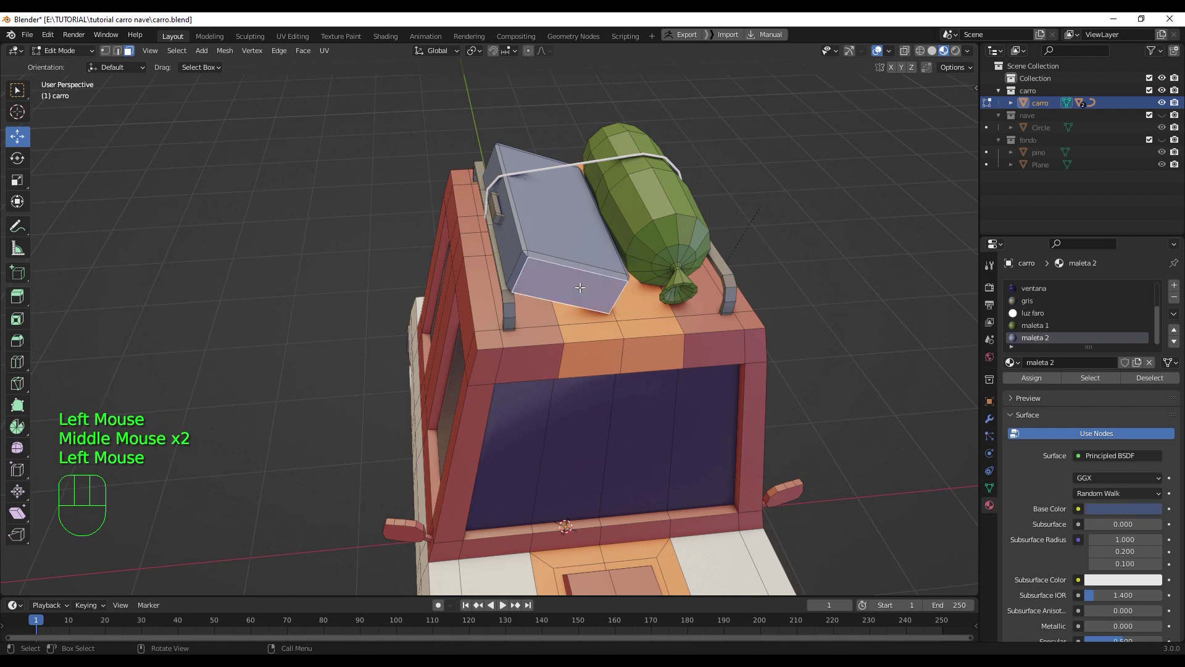
key("l")
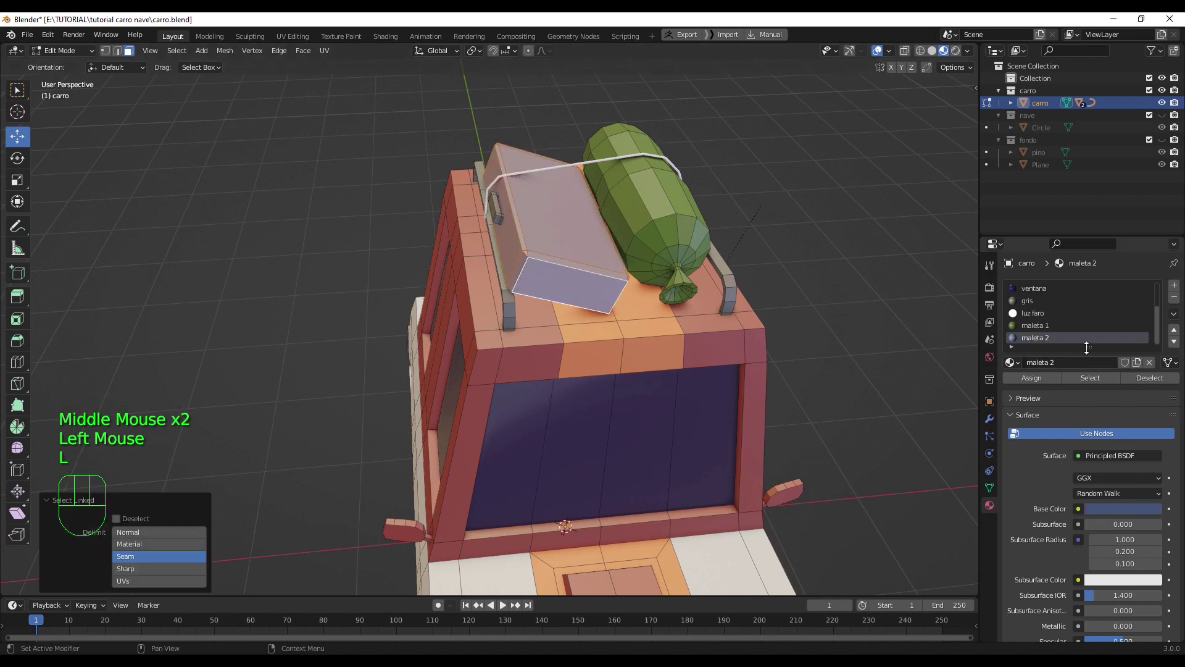
left_click(1152, 514)
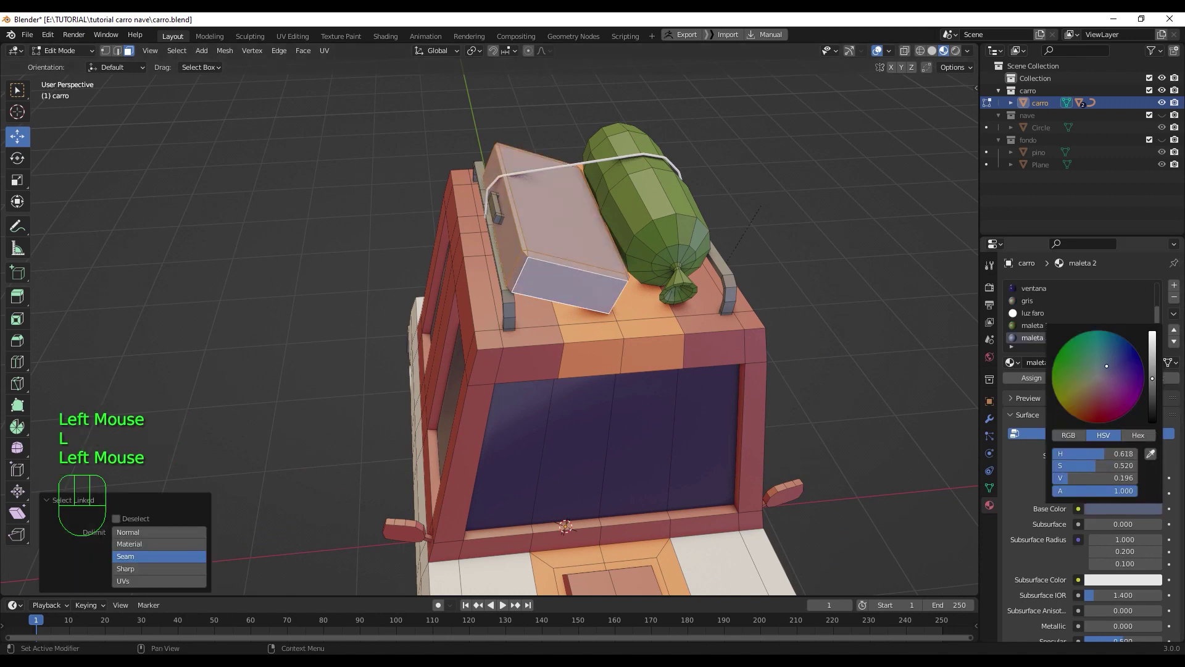
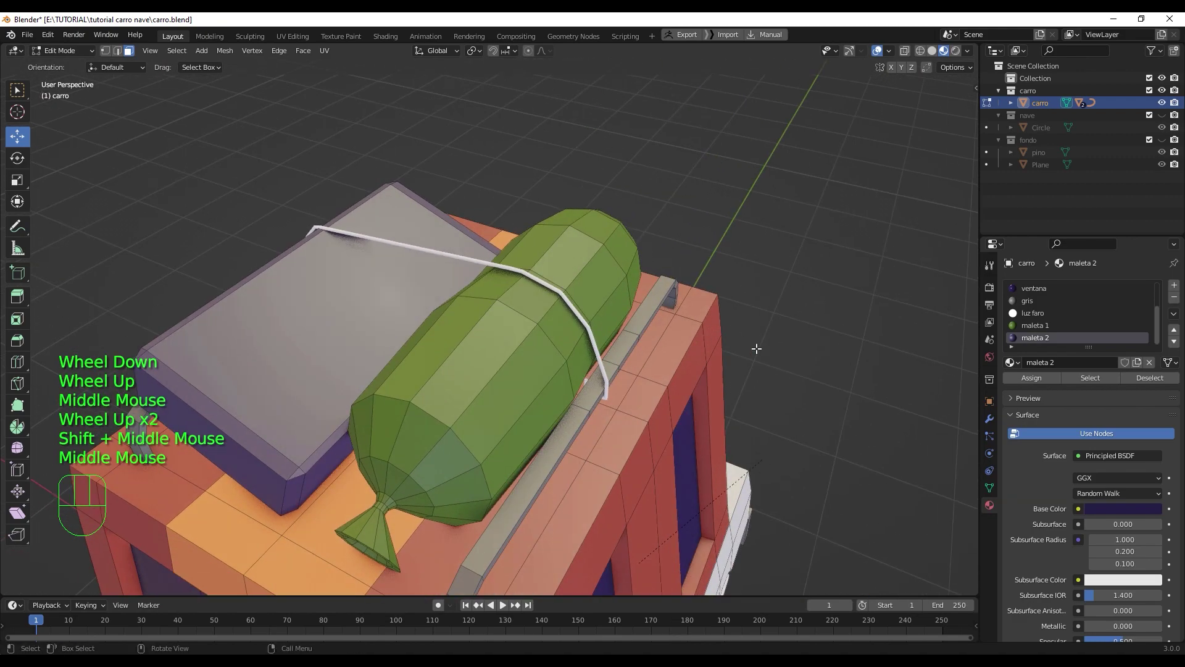
key("Tab")
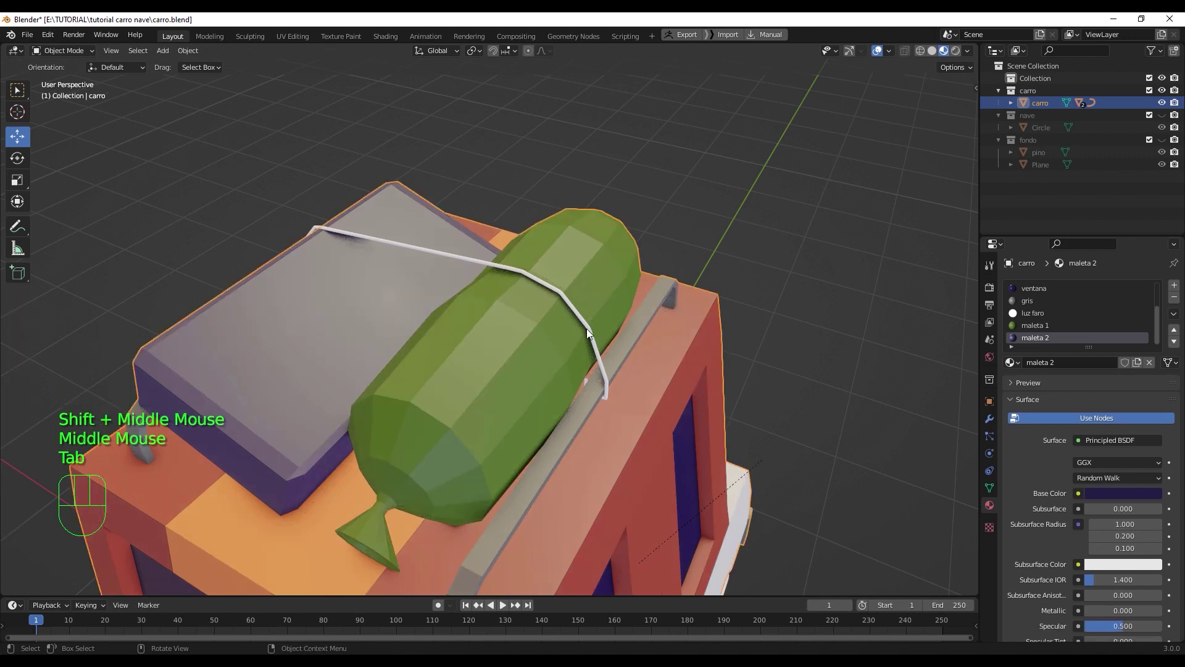
- Give the rope a new cuerda material with a near-black base colour
left_click(591, 331)
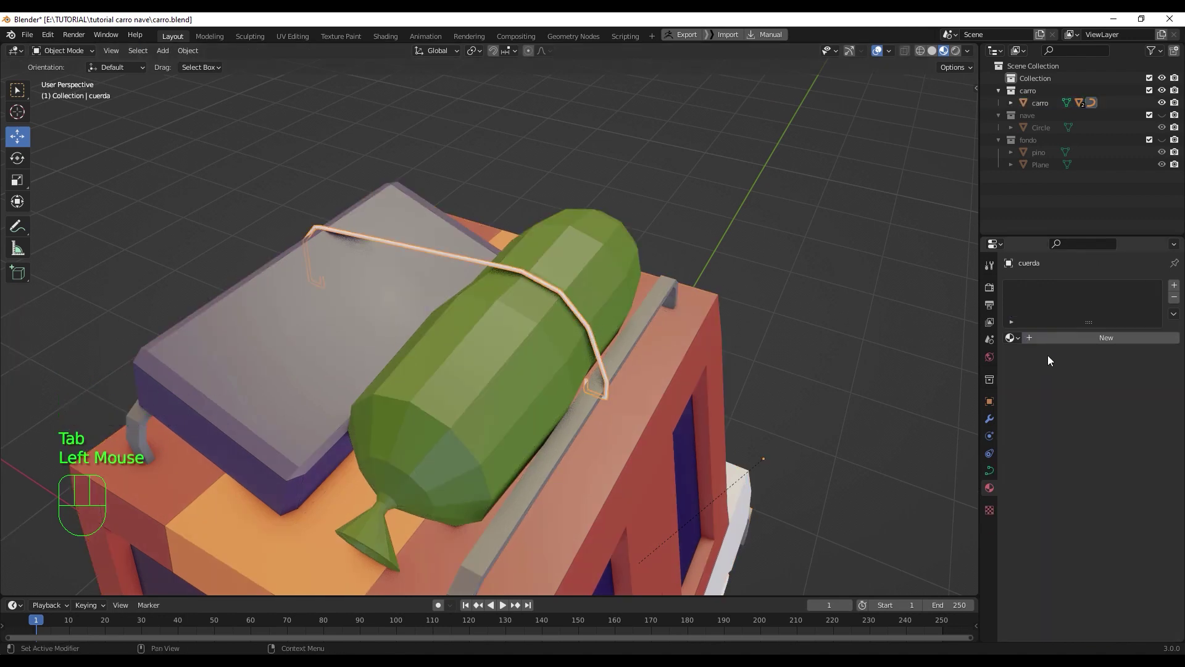
left_click(1091, 340)
left_click_drag(1090, 338, 1110, 302)
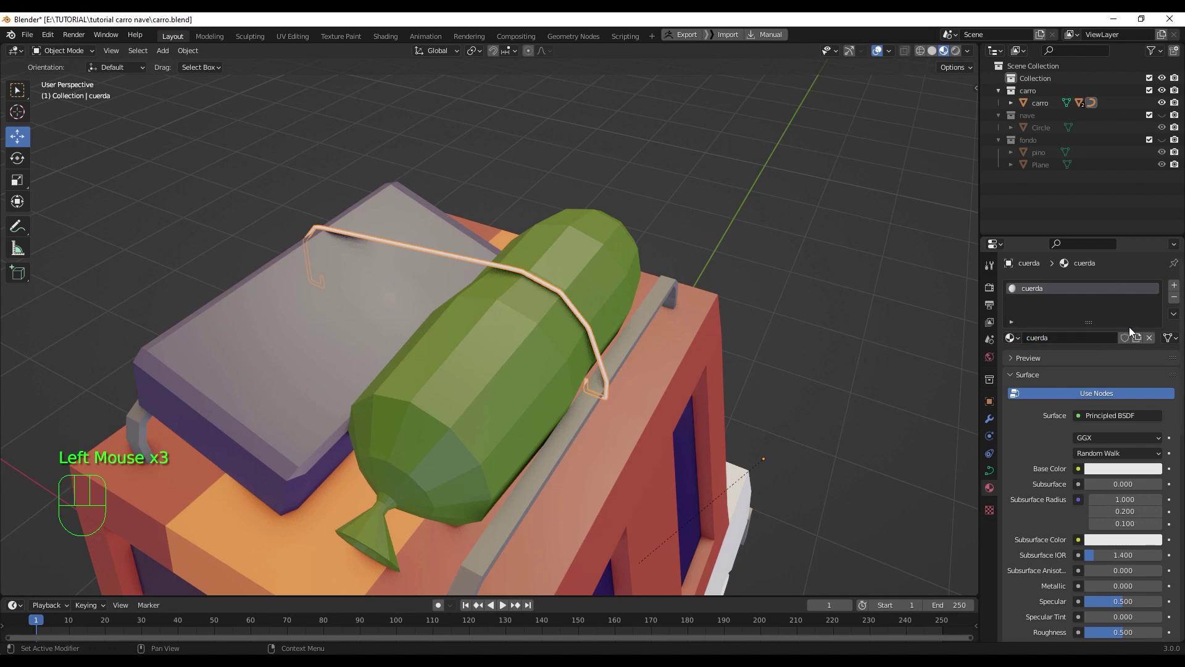
left_click(1129, 475)
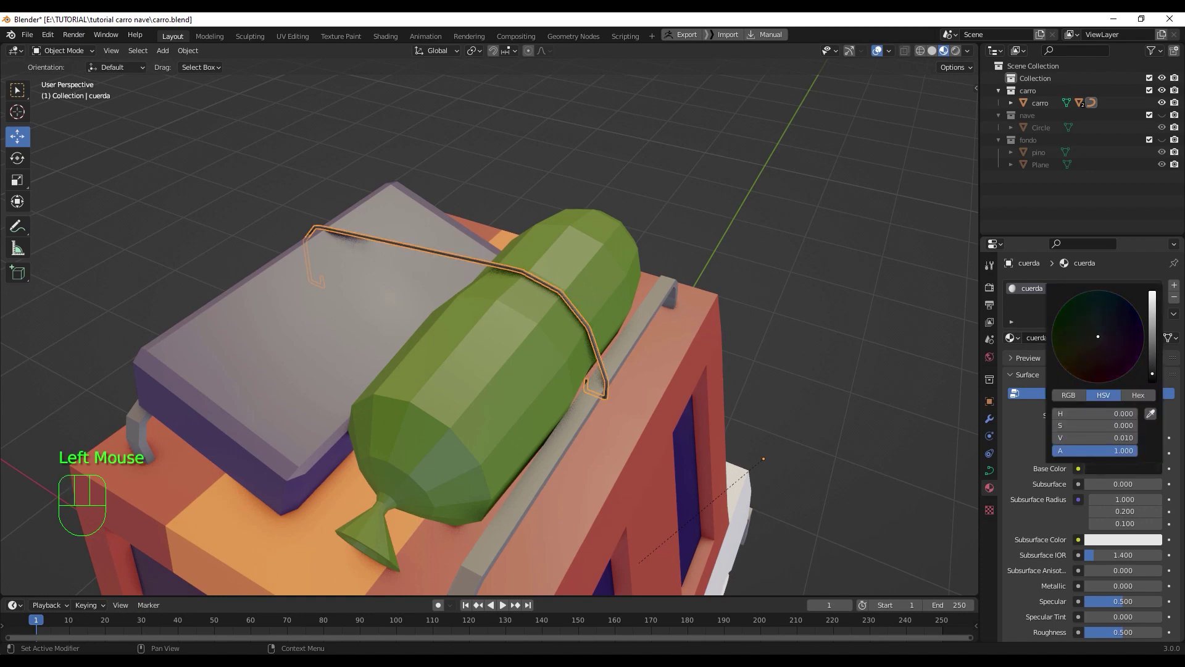
left_click(901, 370)
scroll("down", 3)
left_click_drag(795, 408, 841, 393)
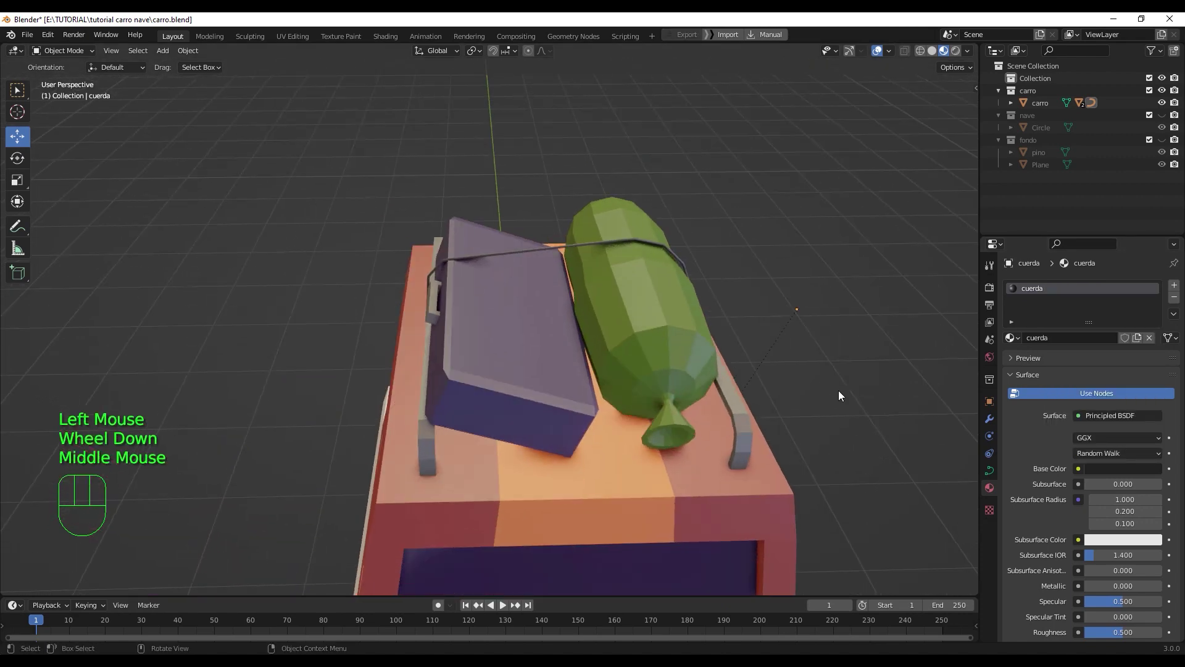
- Inspect the car's glowing headlights in Rendered preview from several angles, ending with the pine tree selected
middle_click(841, 403)
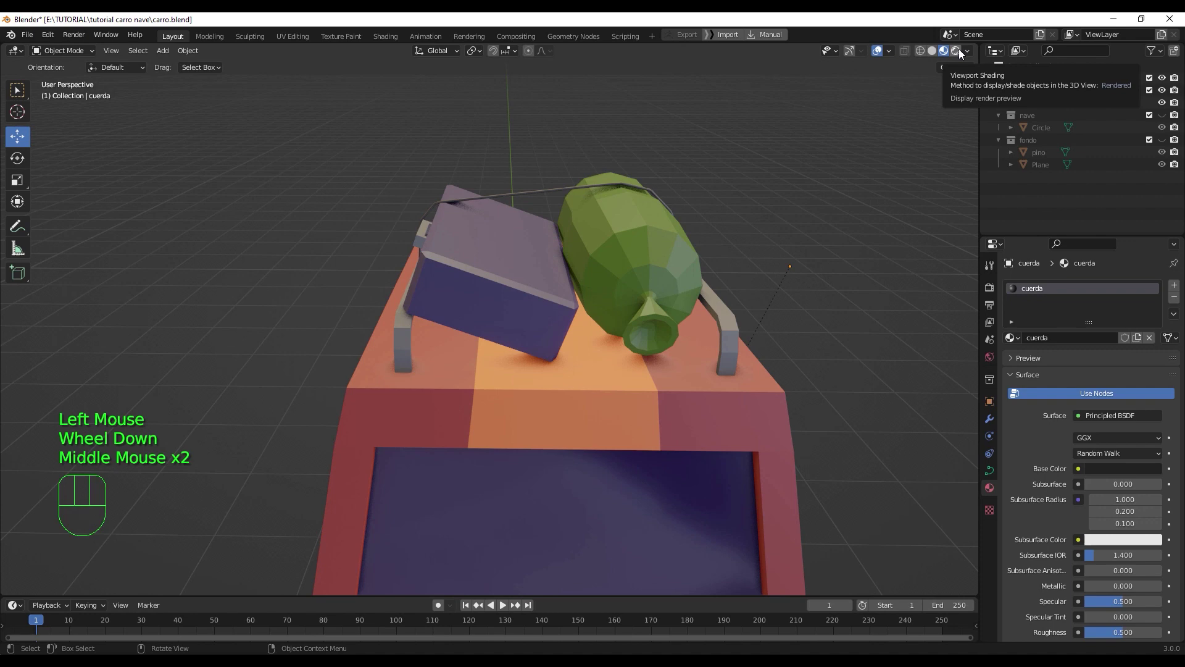
left_click(962, 53)
left_click_drag(870, 246, 816, 255)
left_click_drag(971, 52, 790, 311)
scroll("down", 3)
left_click_drag(727, 330, 751, 306)
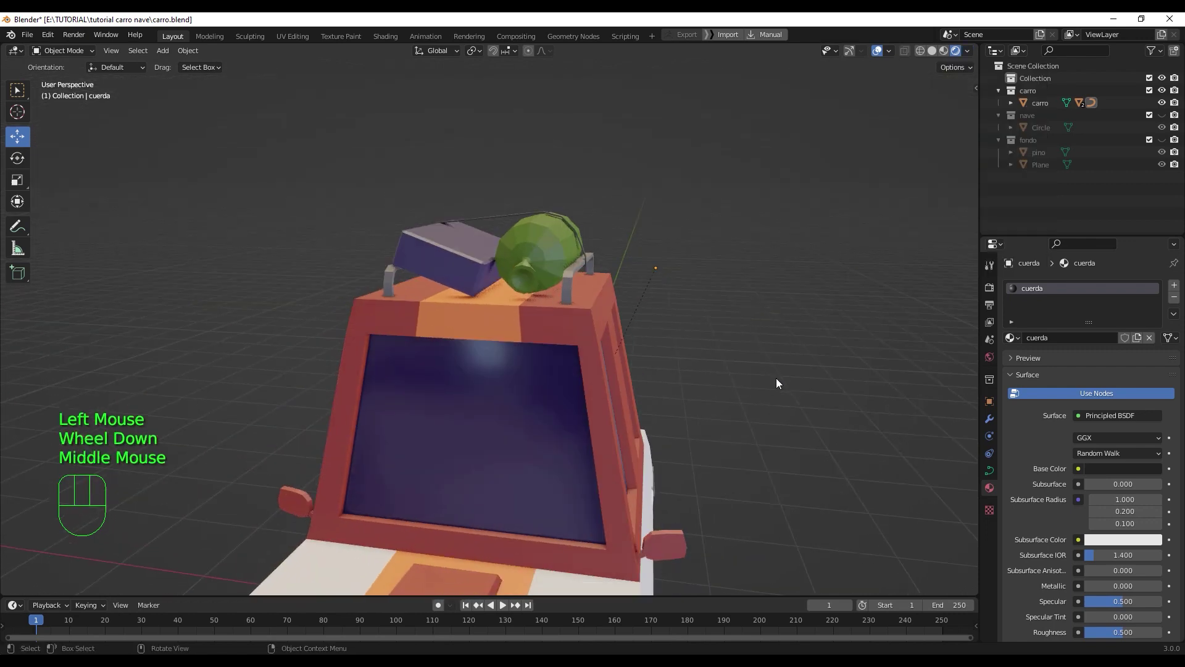
left_click_drag(778, 360, 781, 234)
scroll("down", 3)
left_click_drag(831, 284, 863, 210)
left_click_drag(970, 53, 770, 239)
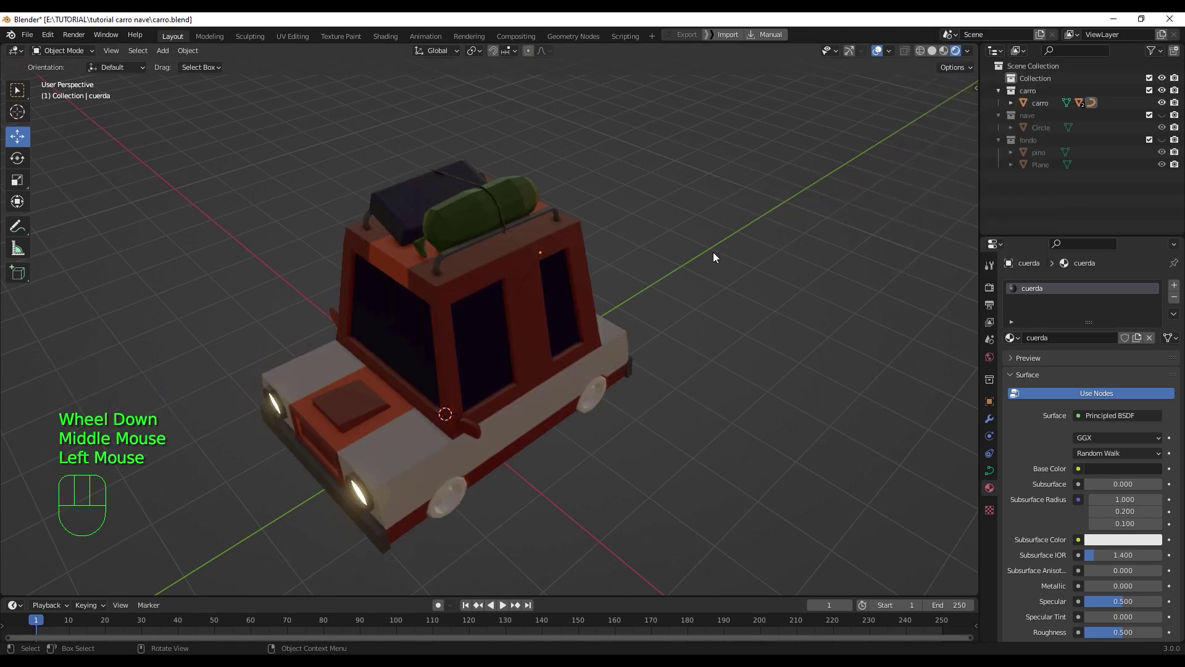
left_click_drag(773, 236, 790, 234)
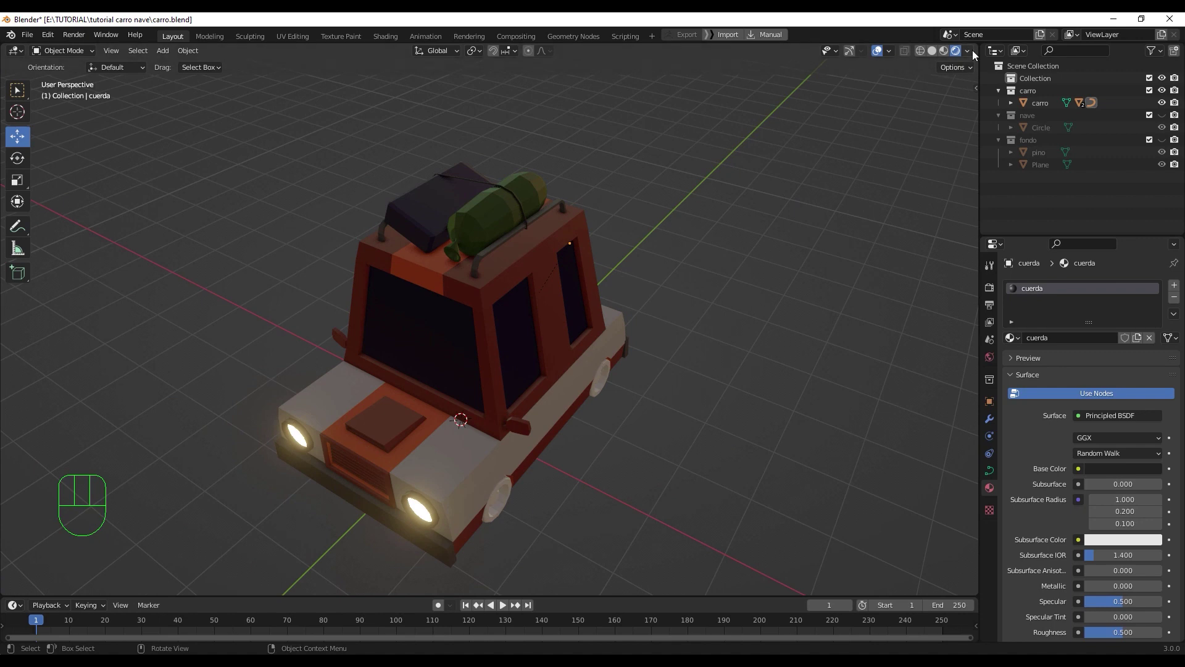
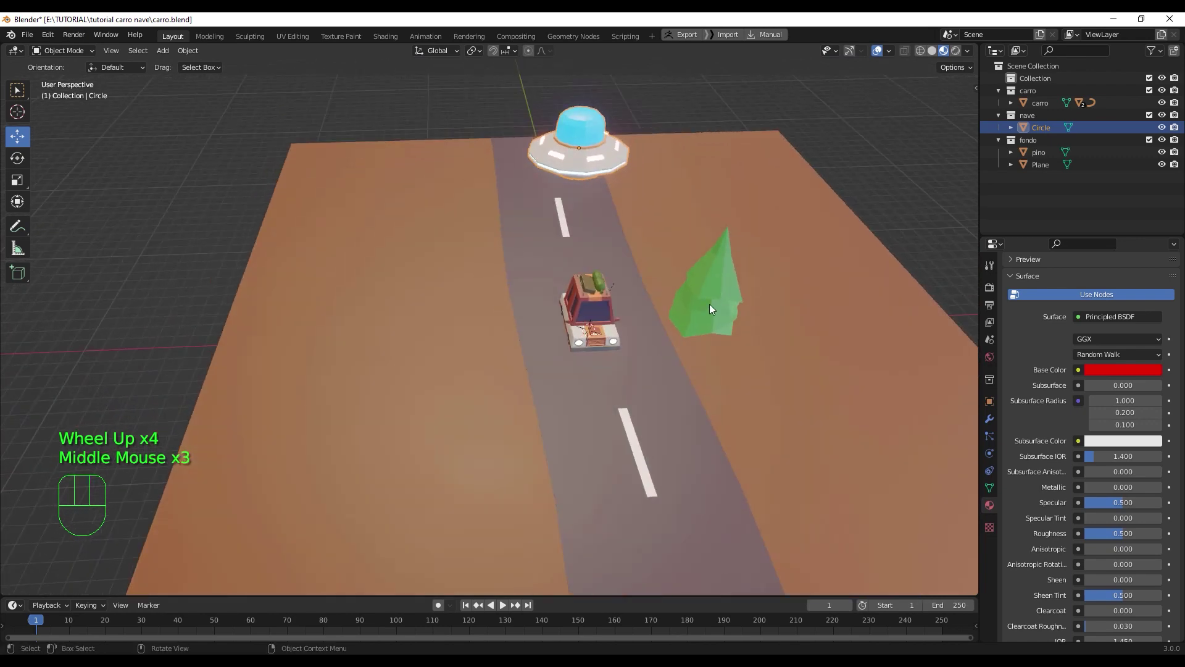
left_click(712, 307)
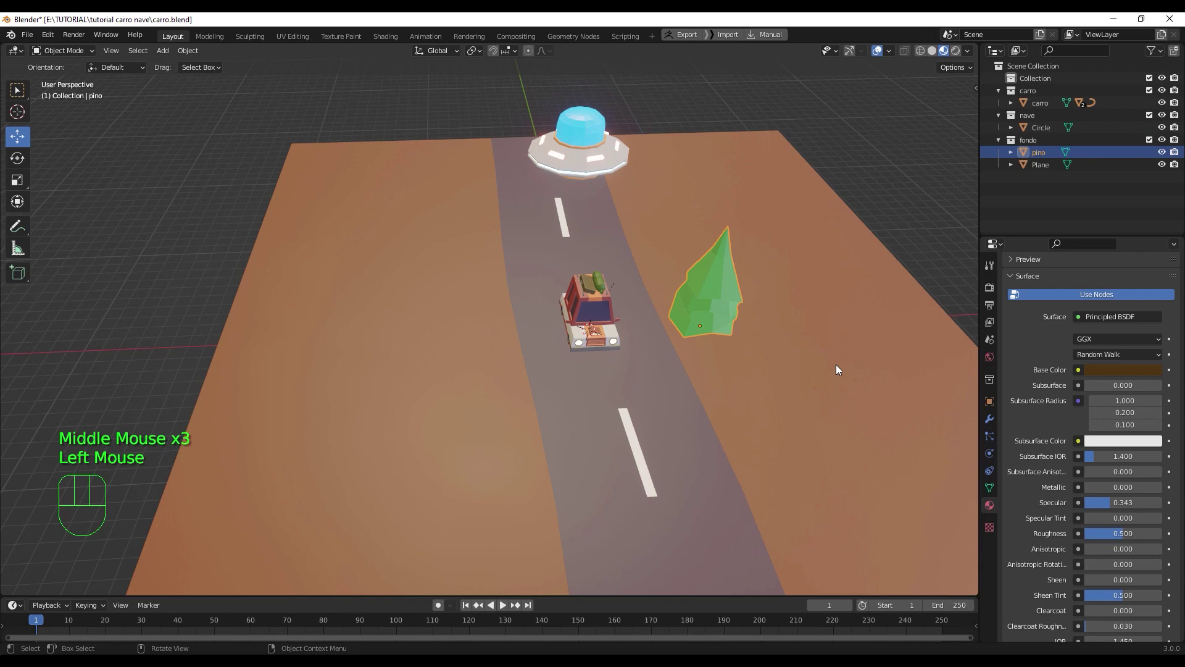
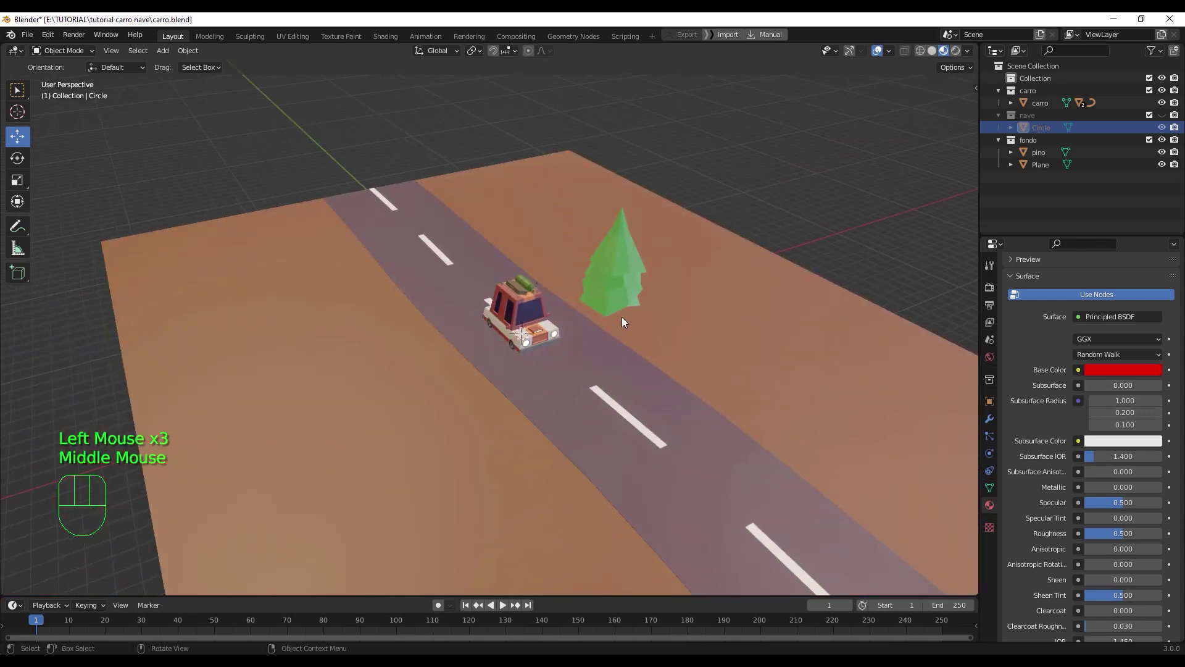
- Orbit and zoom out to look down on the road lengthwise from above
scroll("down", 3)
left_click_drag(483, 410, 469, 451)
scroll("down", 3)
scroll("up", 3)
left_click_drag(508, 391, 542, 354)
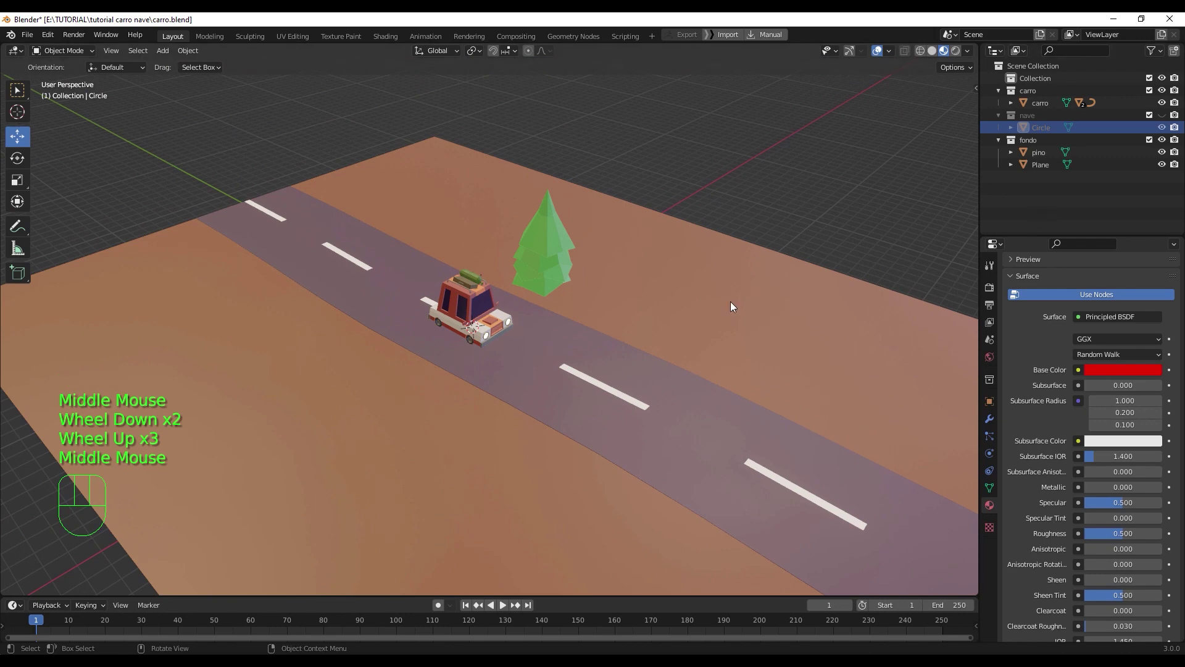
left_click_drag(731, 409, 689, 413)
scroll("down", 3)
scroll("down", 3)
left_click_drag(644, 425, 681, 436)
scroll("down", 3)
scroll("up", 3)
scroll("down", 3)
left_click_drag(664, 374, 654, 373)
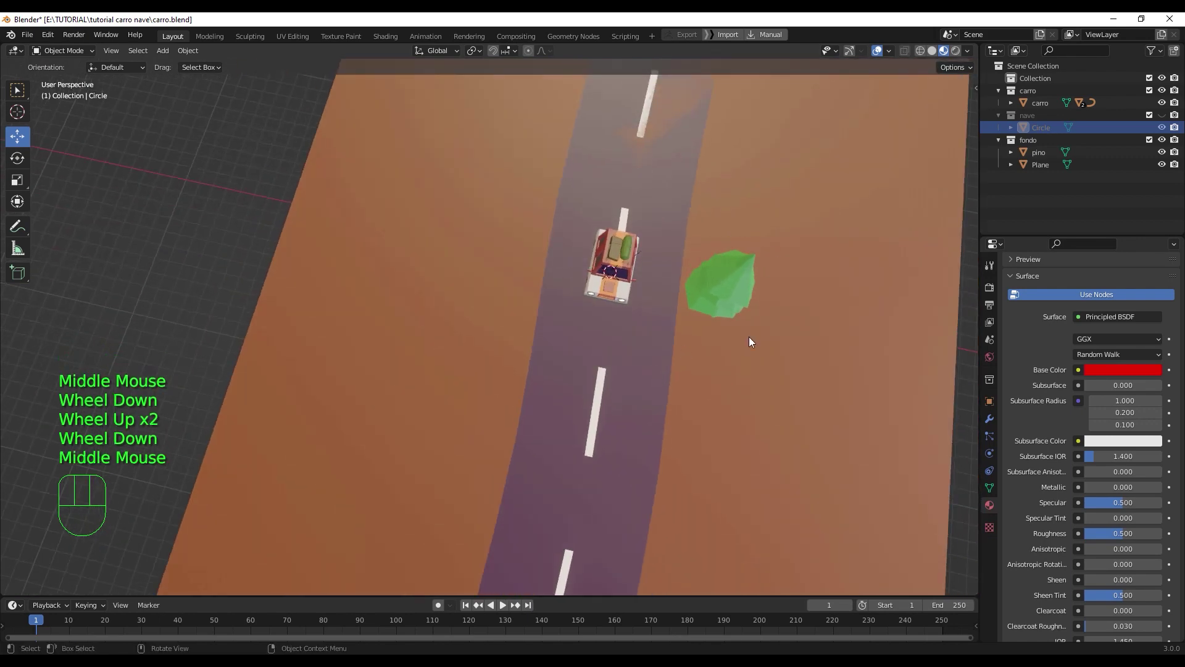
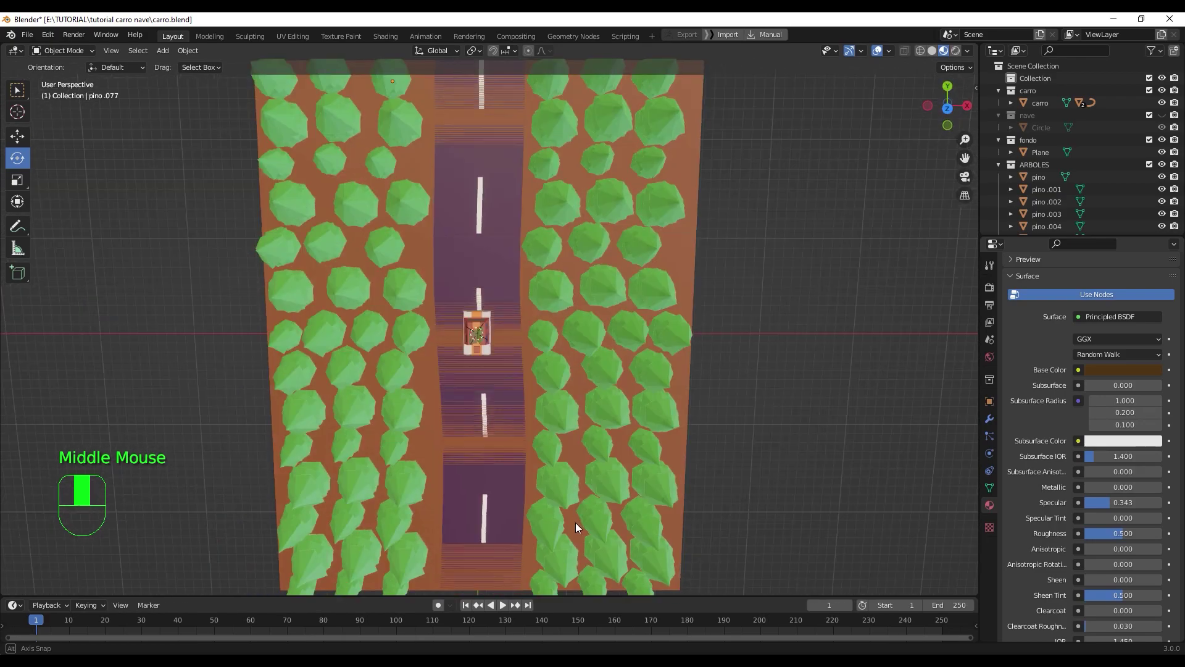
scroll("down", 3)
scroll("up", 3)
left_click_drag(521, 463, 501, 394)
scroll("down", 3)
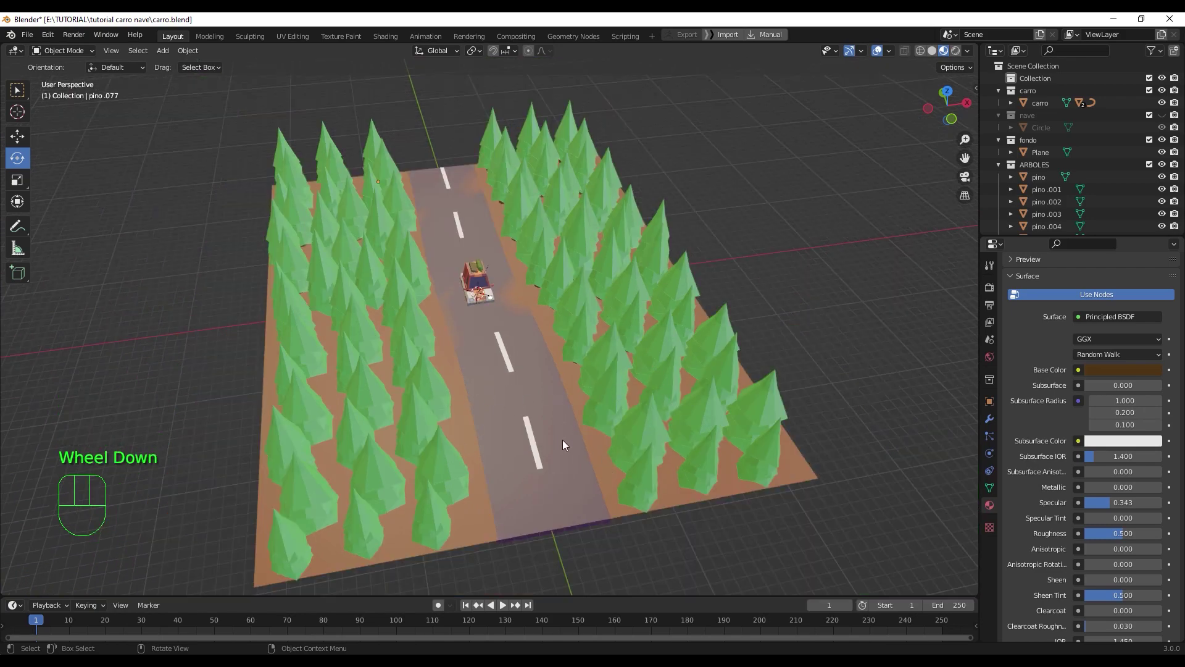
scroll("down", 3)
left_click_drag(546, 435, 546, 468)
left_click_drag(546, 390, 532, 421)
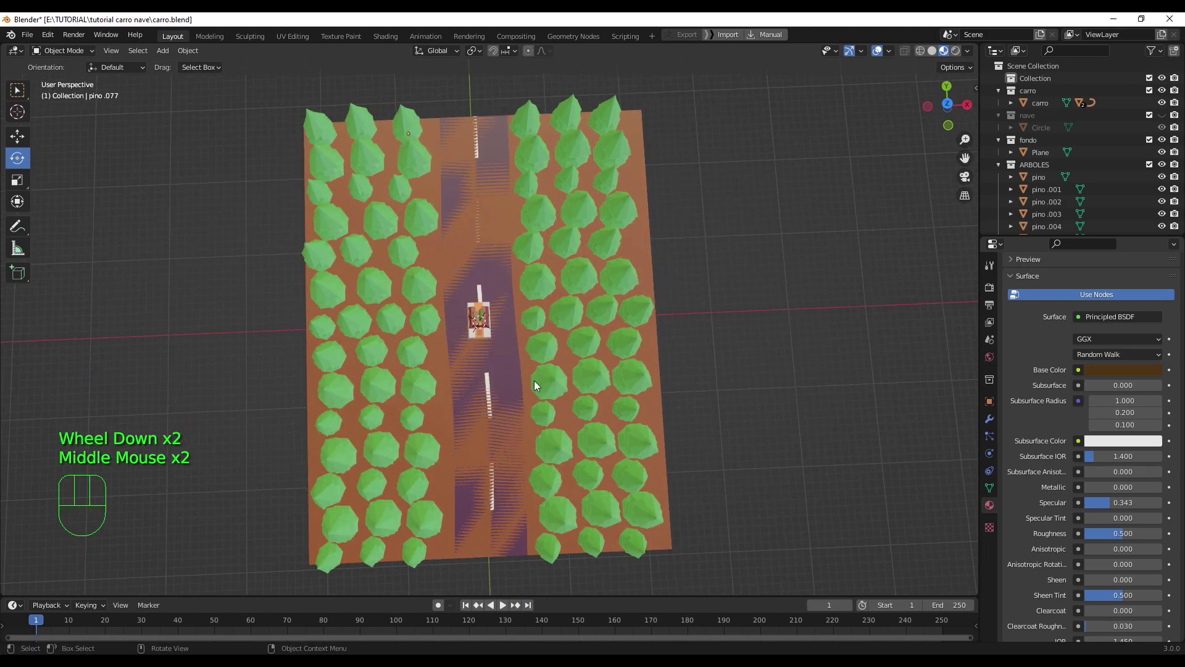
left_click_drag(534, 344, 527, 360)
scroll("up", 3)
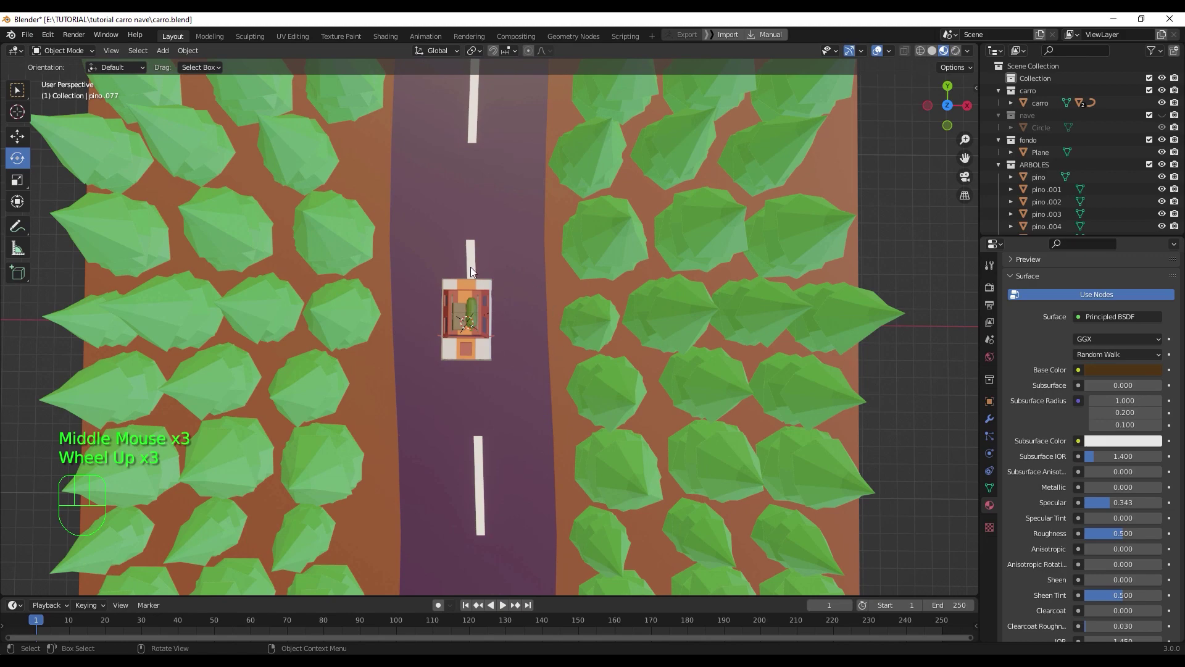
scroll("down", 3)
left_click_drag(502, 385, 512, 315)
left_click_drag(592, 436, 599, 416)
left_click_drag(600, 394, 600, 409)
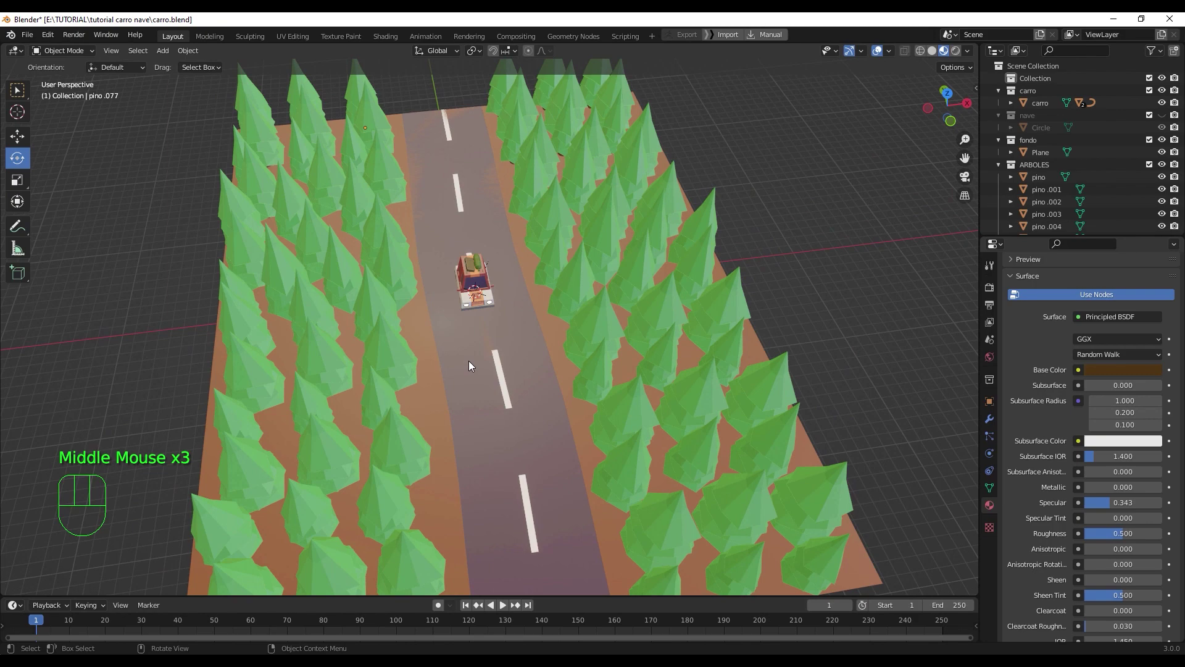
scroll("down", 3)
left_click_drag(500, 380, 506, 408)
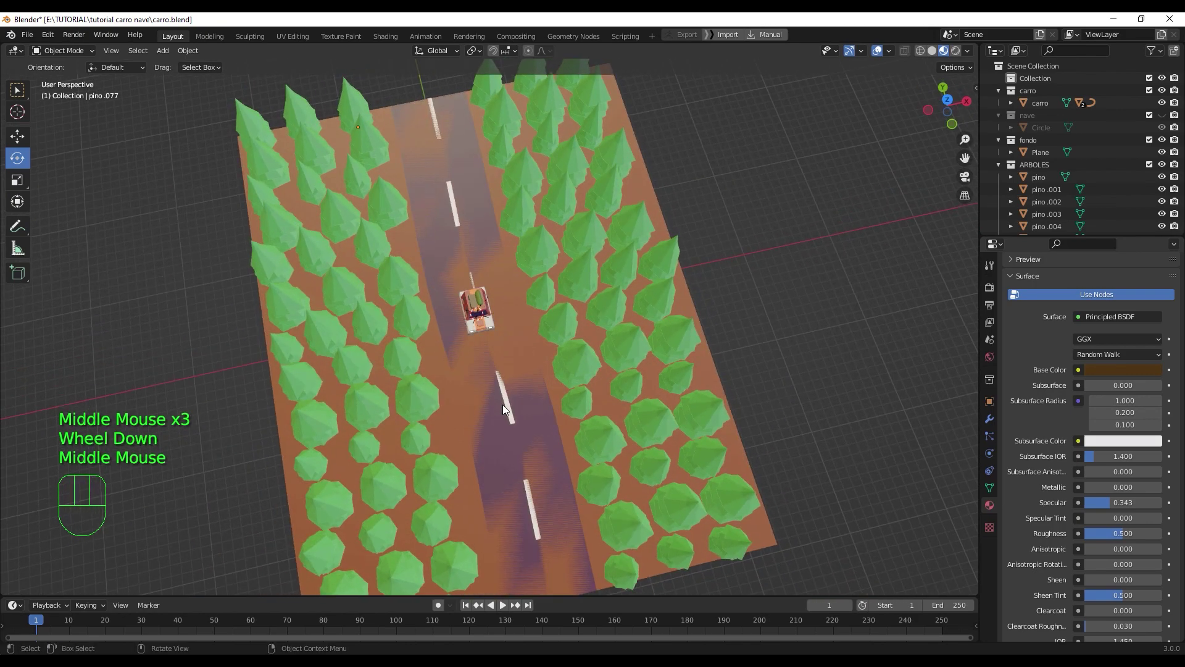
left_click_drag(505, 387, 527, 366)
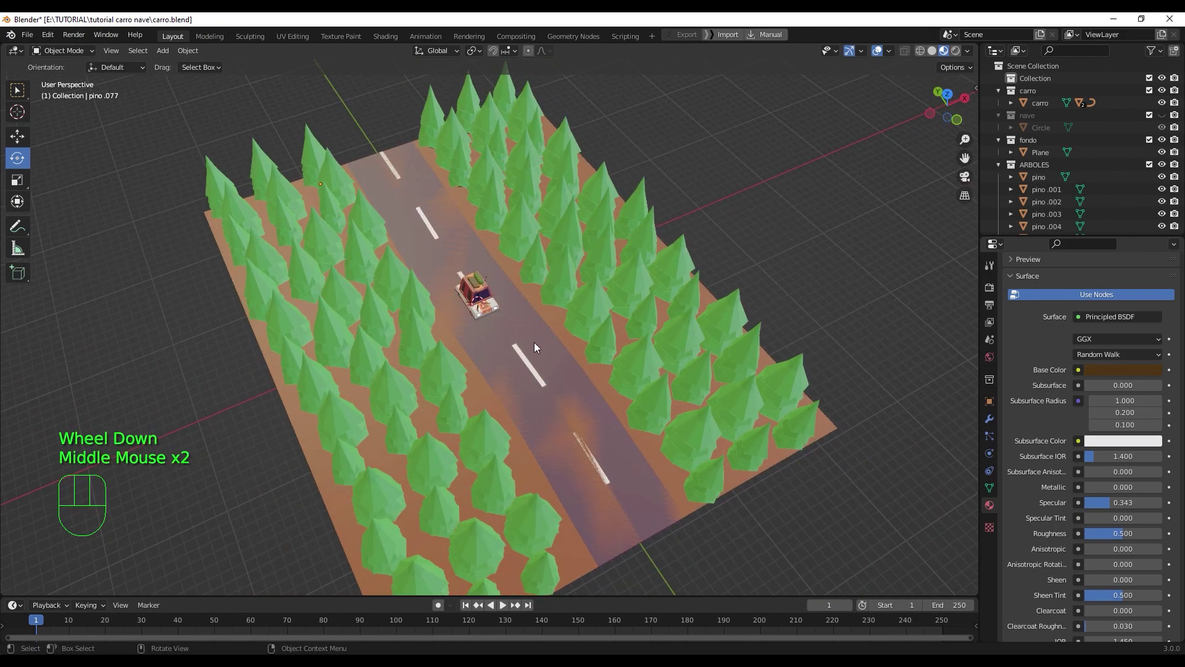
left_click_drag(538, 366, 515, 360)
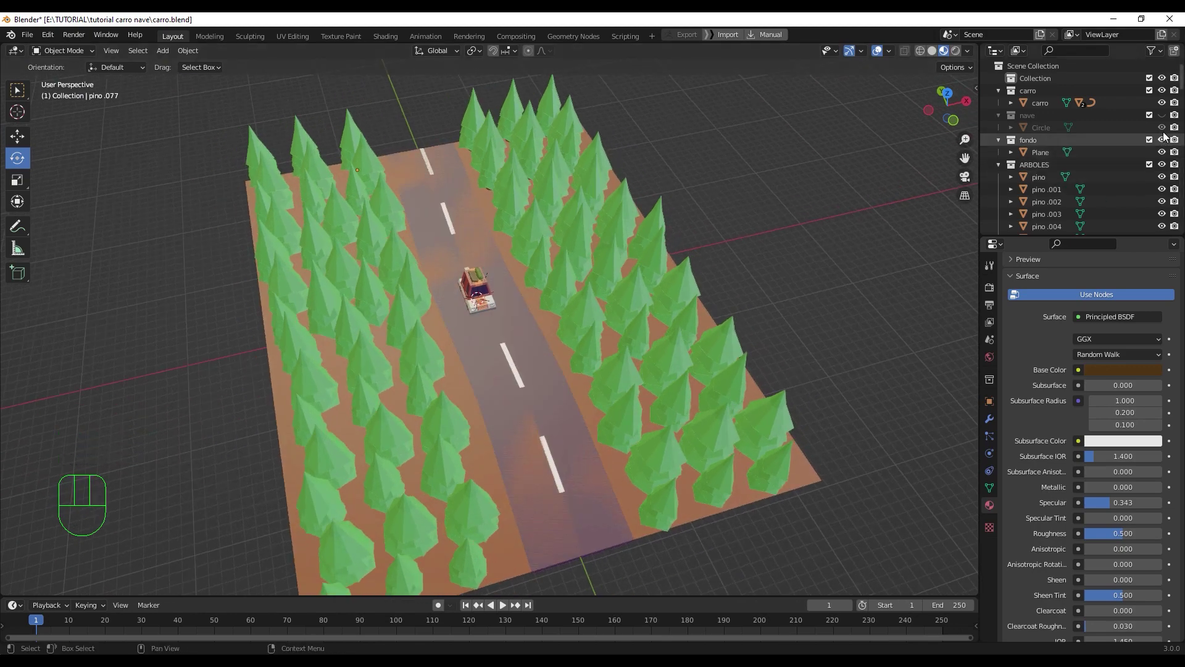
- Unhide the nave UFO collection and inspect the road, car and forest from above
left_click(1168, 119)
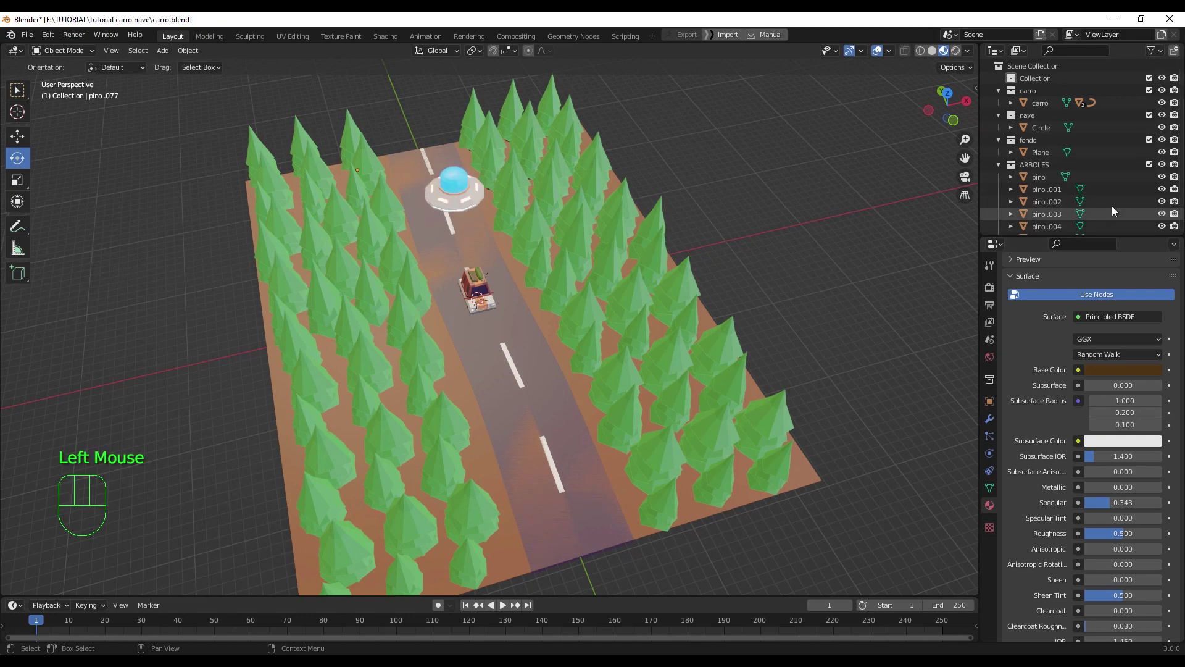
left_click_drag(970, 51, 784, 311)
left_click_drag(770, 322, 781, 316)
scroll("up", 3)
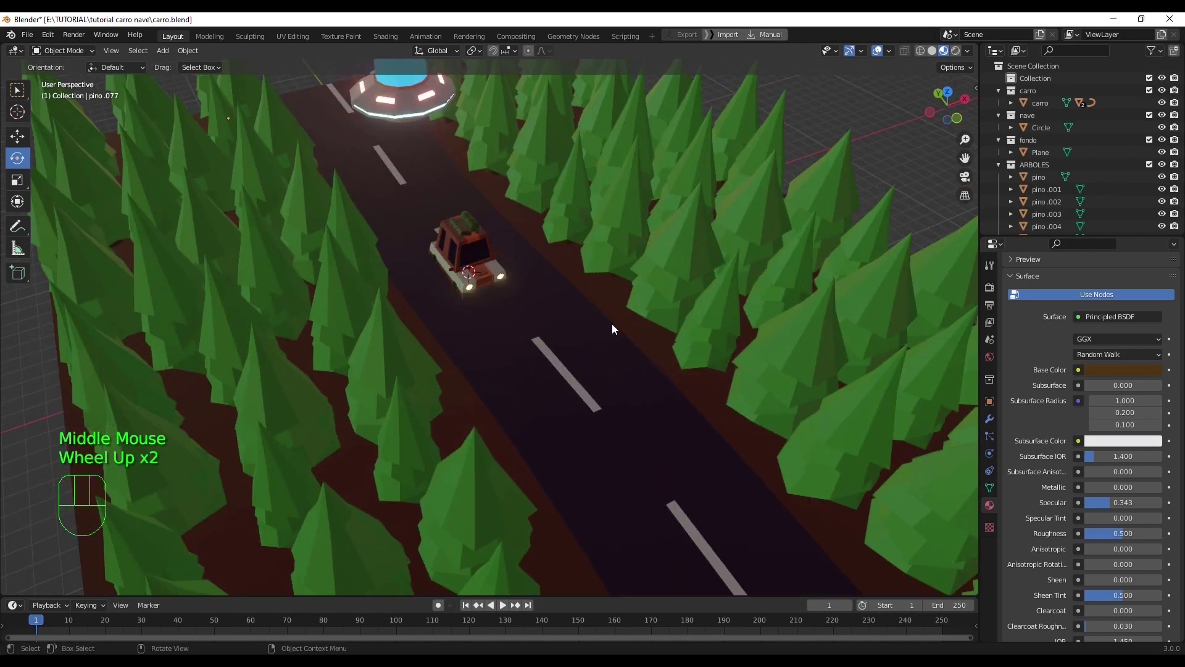
scroll("down", 3)
scroll("down", 3)
left_click_drag(613, 322, 601, 339)
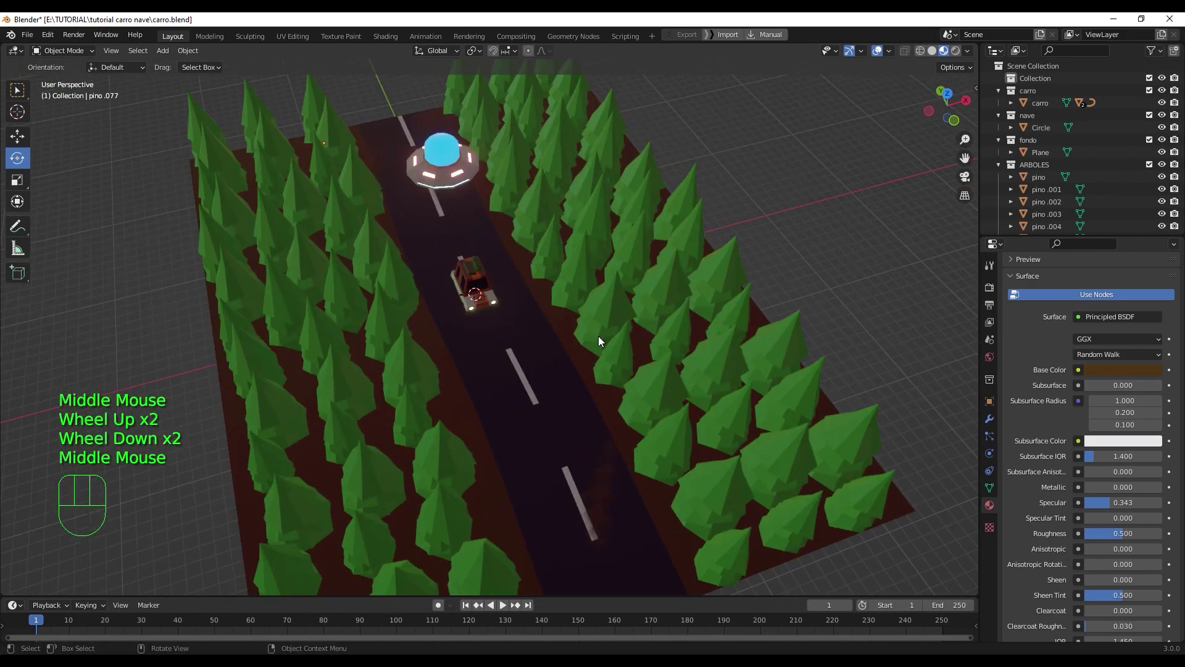
scroll("down", 3)
scroll("down", 3)
scroll("up", 3)
- Orbit down to a low, level view along the road under the dark rendered lighting
left_click_drag(611, 363, 601, 358)
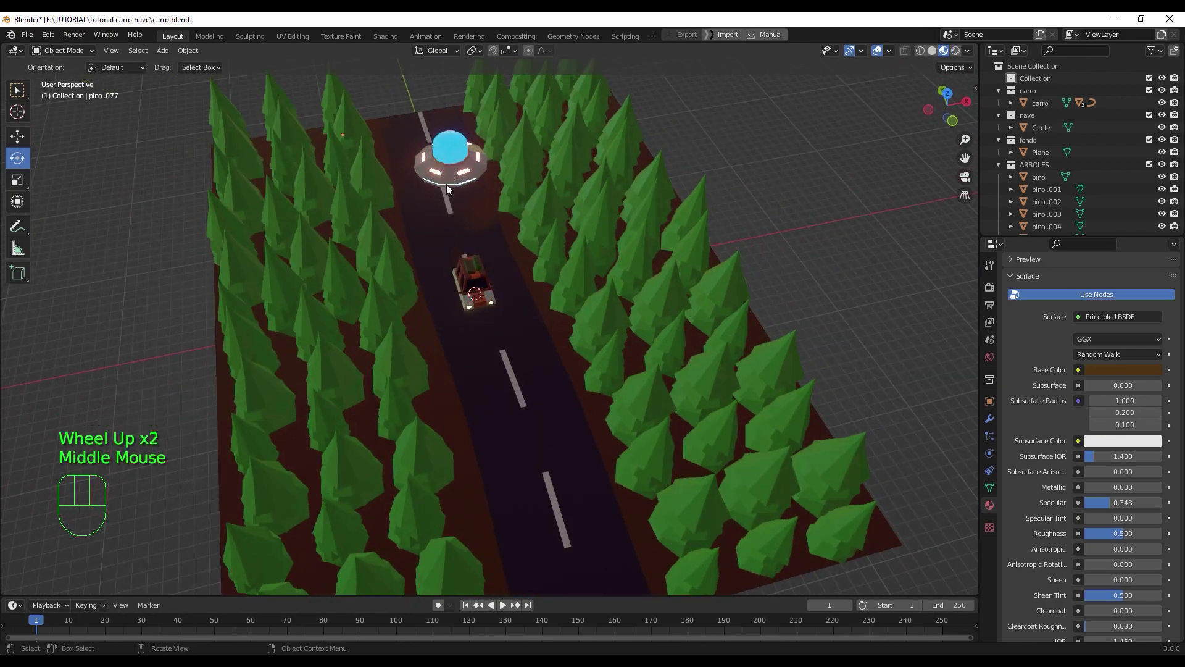
scroll("down", 3)
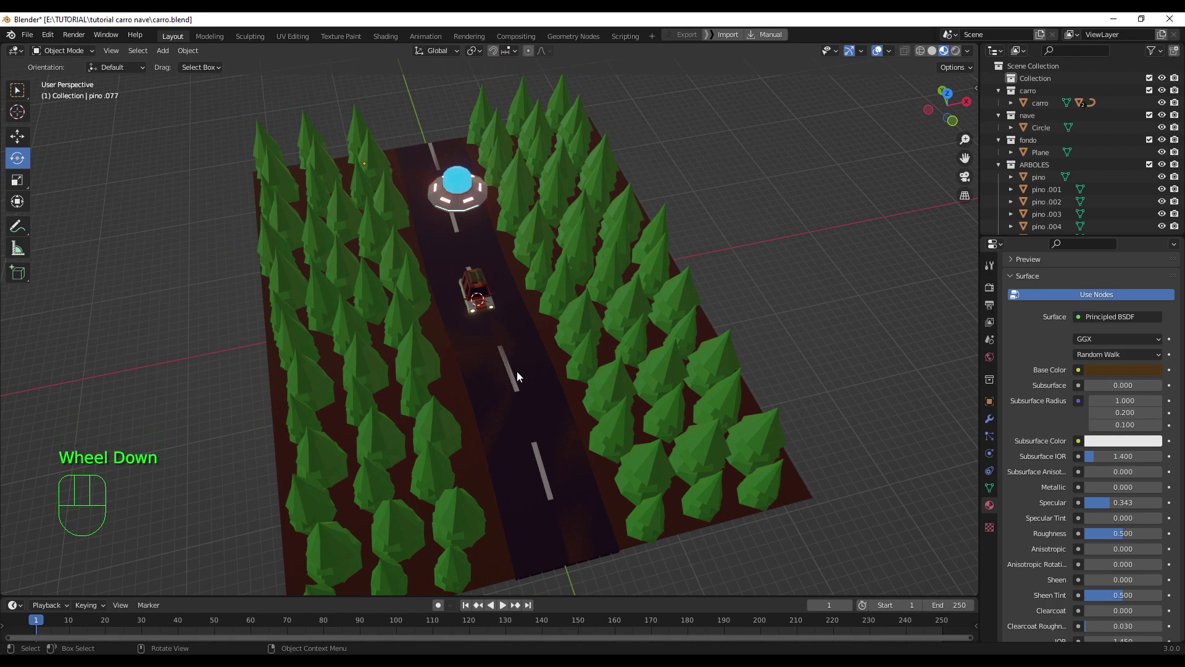
left_click_drag(519, 370, 548, 408)
left_click_drag(545, 399, 548, 363)
left_click_drag(539, 355, 513, 355)
left_click_drag(495, 359, 545, 351)
middle_click(550, 332)
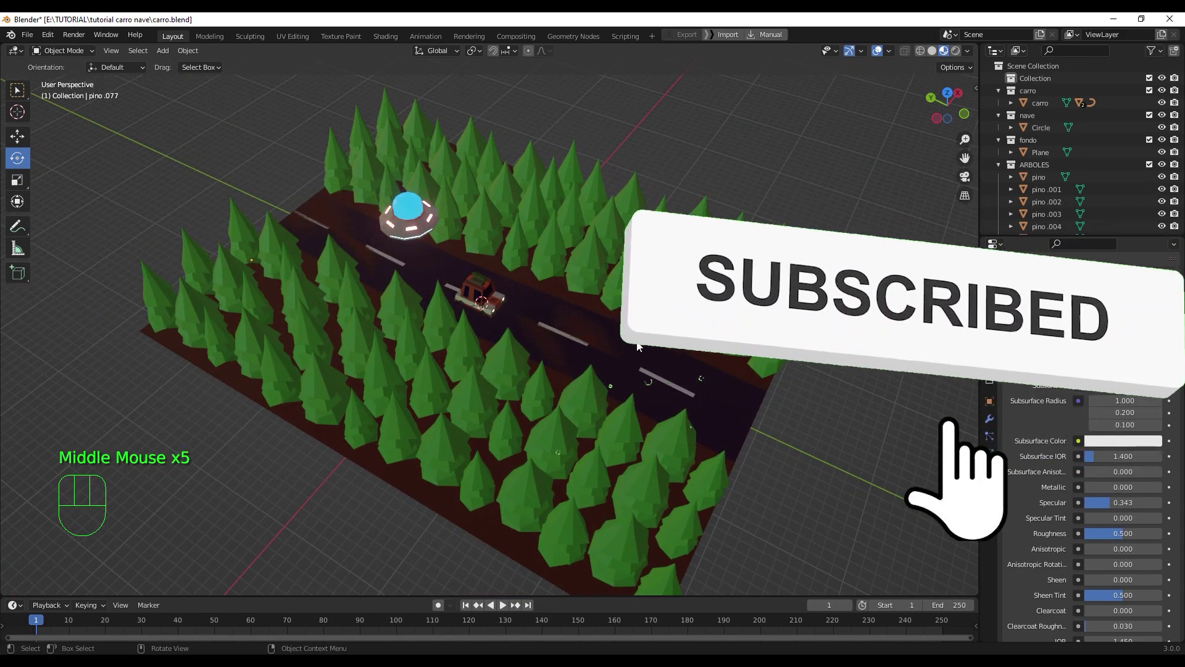